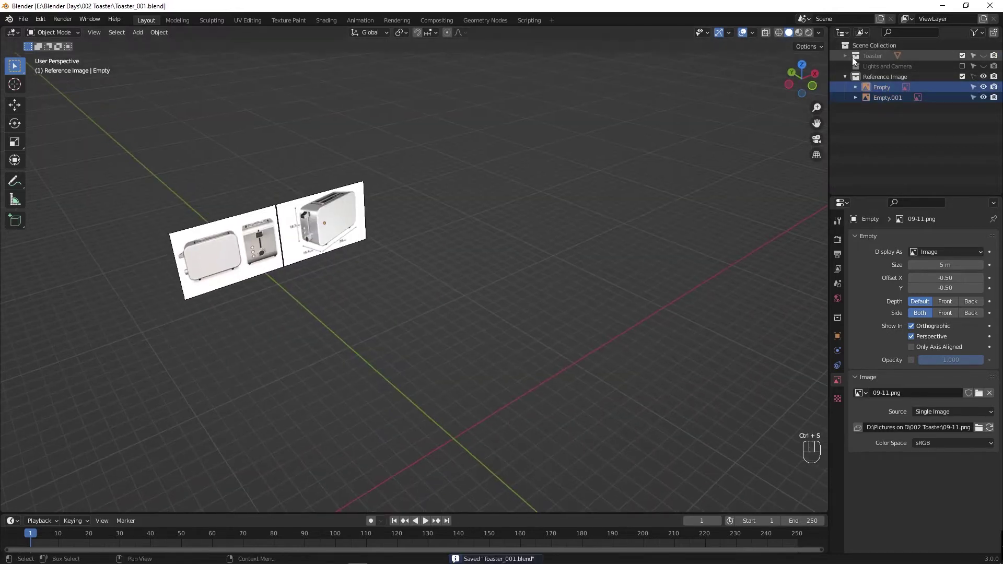
# Step: Show the Toaster collection and add the Toaster cube at Z 1 m, scaled 5.32 × 2.52 × 1.31
pyautogui.moveTo(848, 60); pyautogui.dragTo(887, 70)
pyautogui.click(985, 58)
pyautogui.moveTo(464, 386); pyautogui.dragTo(456, 365)
pyautogui.moveTo(482, 461); pyautogui.dragTo(822, 425)
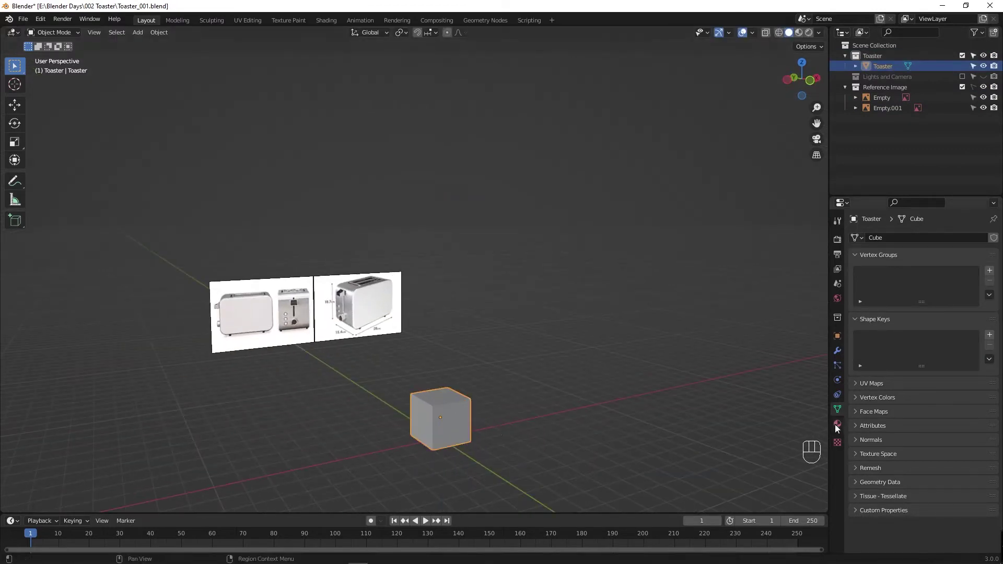
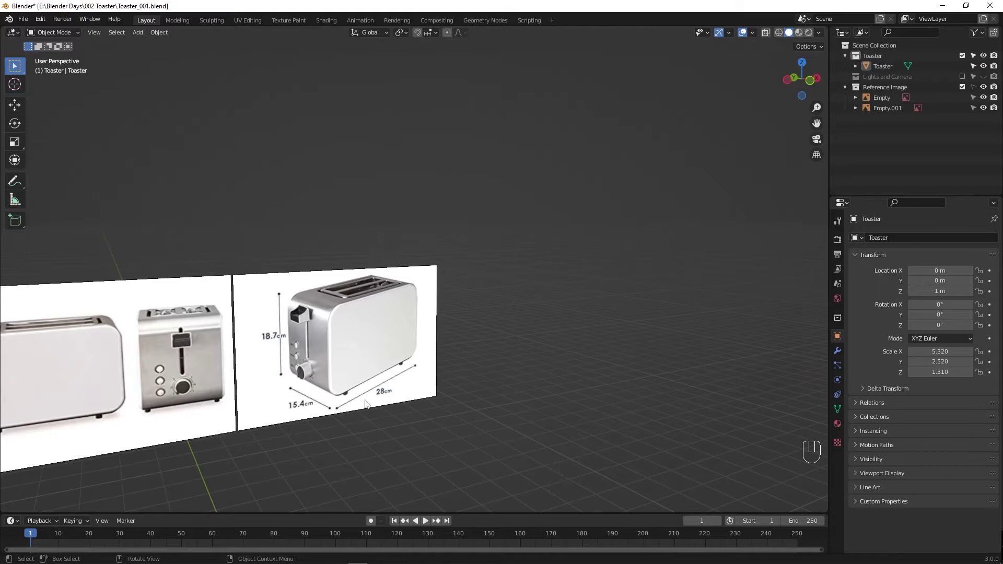
# Step: Scale the block to 2.8 × 1.54 × 1.87 against the front reference and raise it to Z 1.8732 m, then save
pyautogui.click(460, 442)
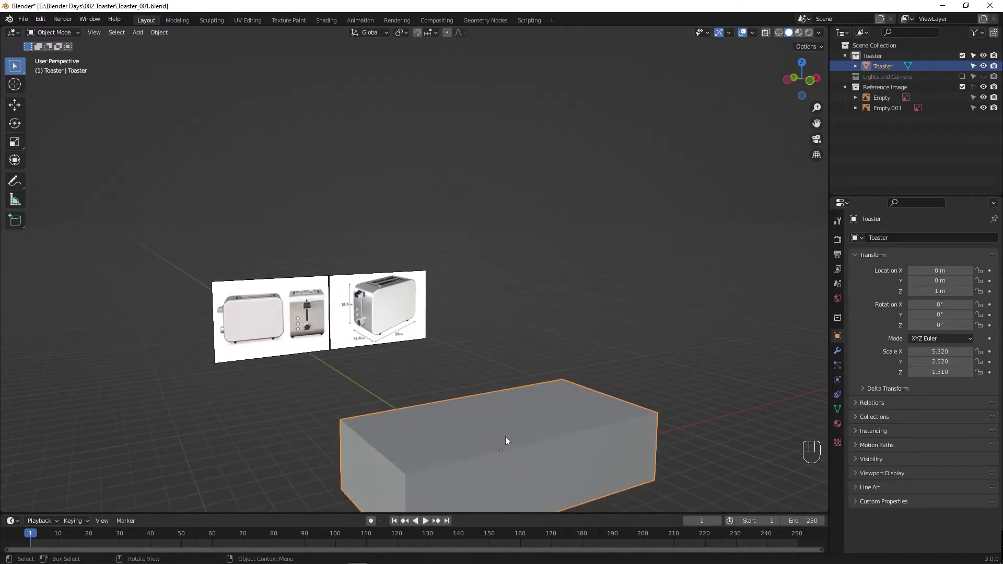
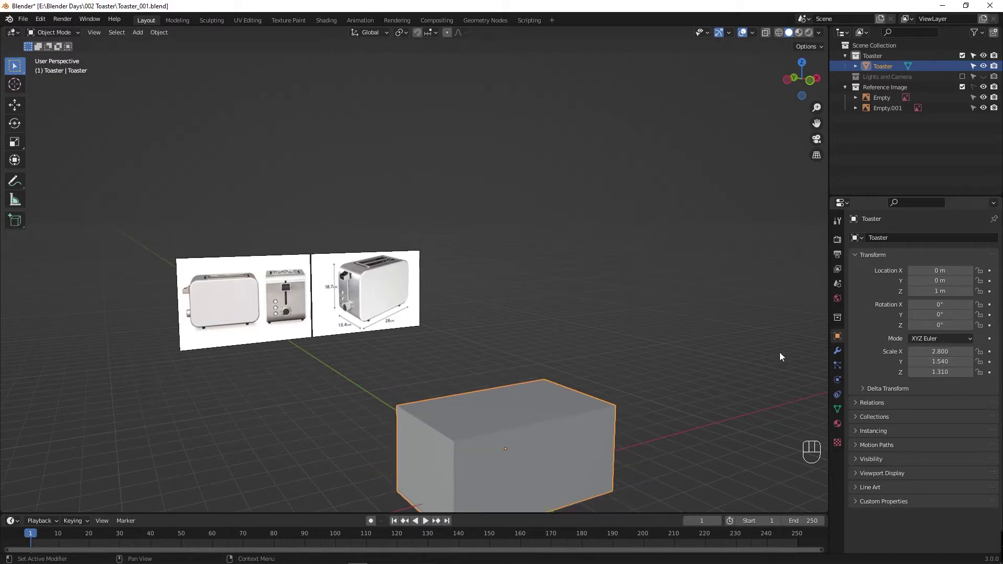
pyautogui.middleClick(364, 311)
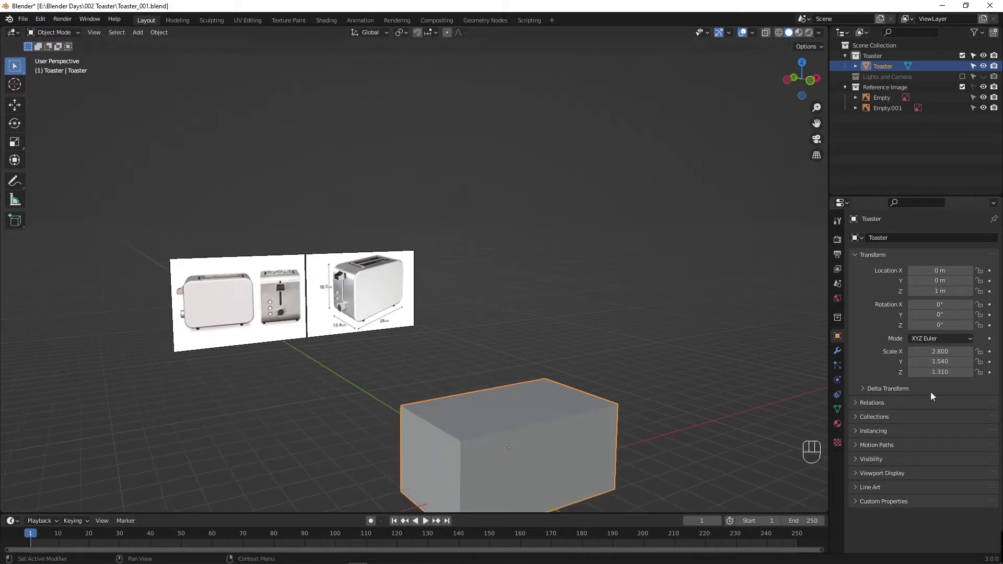
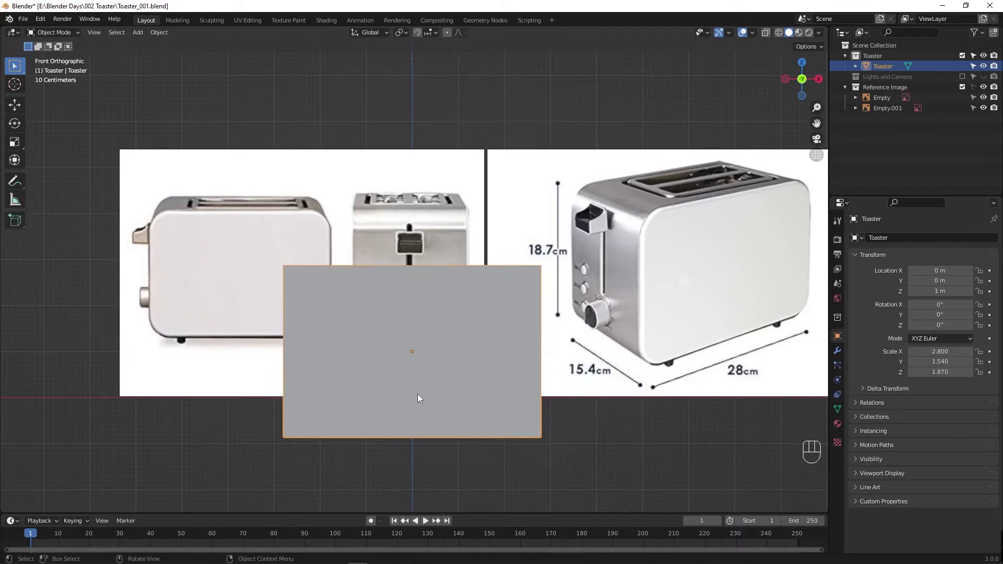
pyautogui.moveTo(422, 398); pyautogui.dragTo(441, 367)
pyautogui.moveTo(441, 368); pyautogui.dragTo(467, 381)
pyautogui.press('ctrl+s')
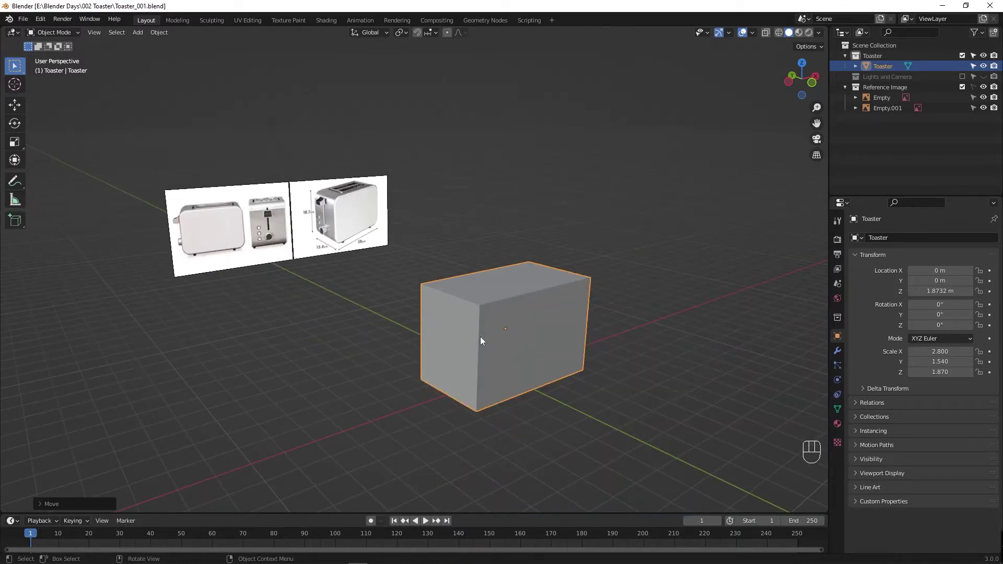
# Step: Orbit around the resized block to check its proportions against the references
pyautogui.moveTo(497, 341); pyautogui.dragTo(491, 339)
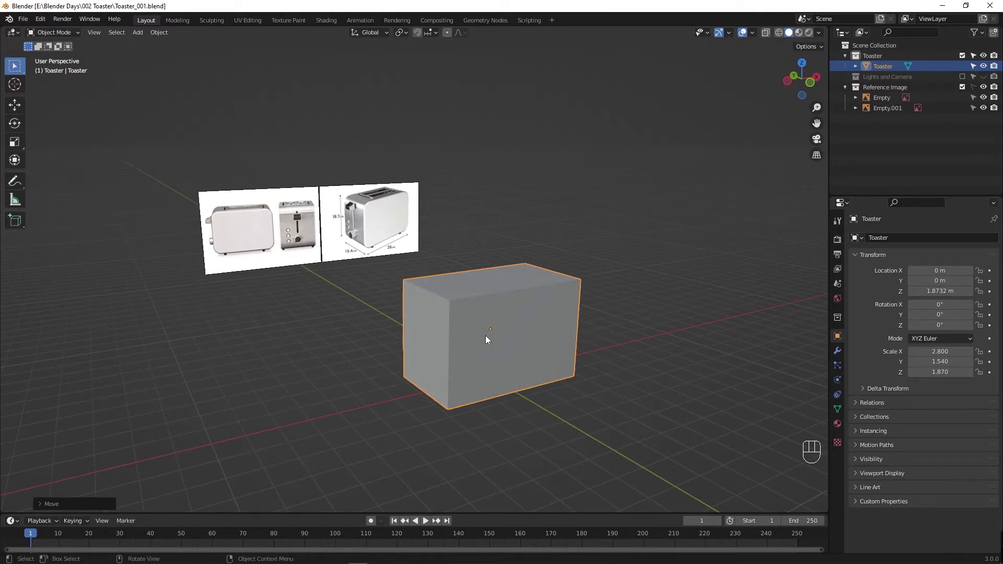
pyautogui.moveTo(472, 342); pyautogui.dragTo(458, 351)
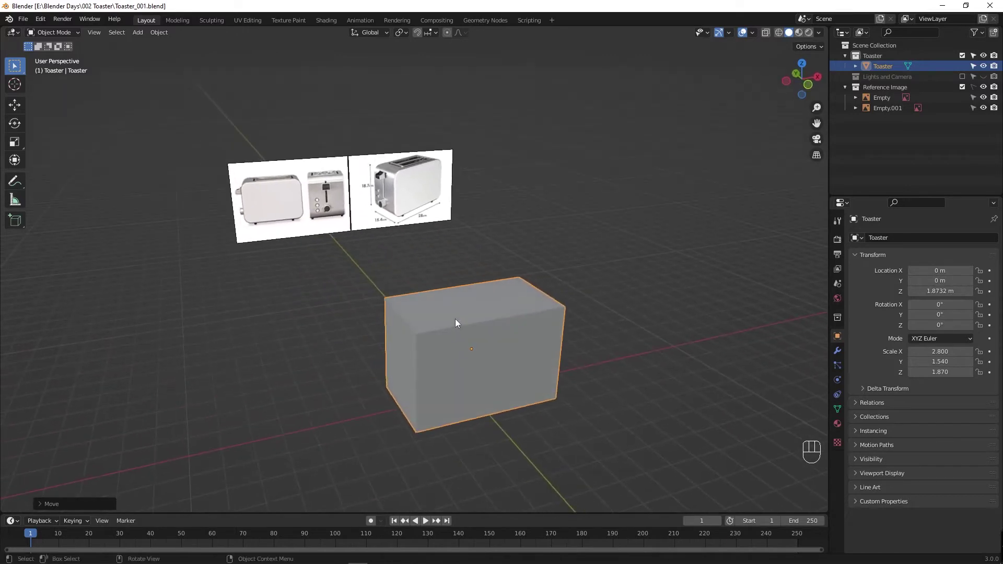
pyautogui.click(459, 323)
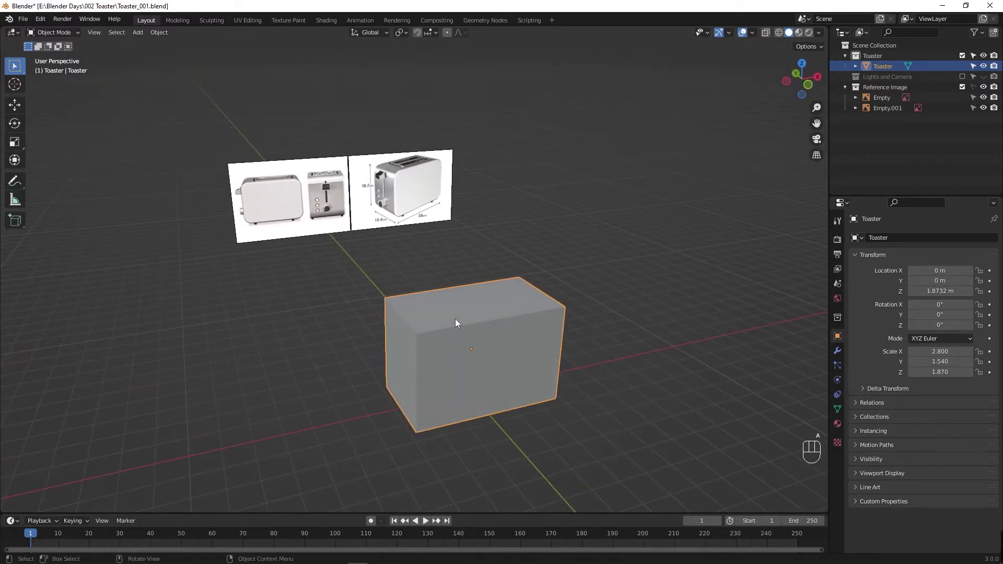
pyautogui.click(469, 319)
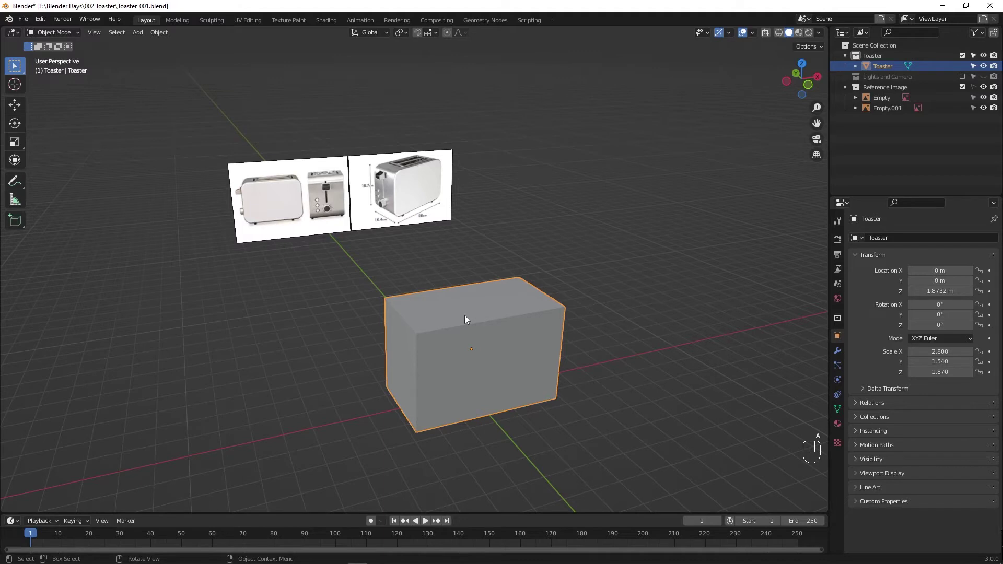
# Step: Enter Edit Mode and select the block's four front-to-back corner edges
pyautogui.press('Tab')
pyautogui.moveTo(445, 324); pyautogui.dragTo(463, 324)
pyautogui.click(462, 324)
pyautogui.moveTo(470, 310); pyautogui.dragTo(442, 353)
pyautogui.click(439, 339)
pyautogui.click(439, 429)
pyautogui.press('alt+z')
pyautogui.click(546, 365)
pyautogui.click(551, 286)
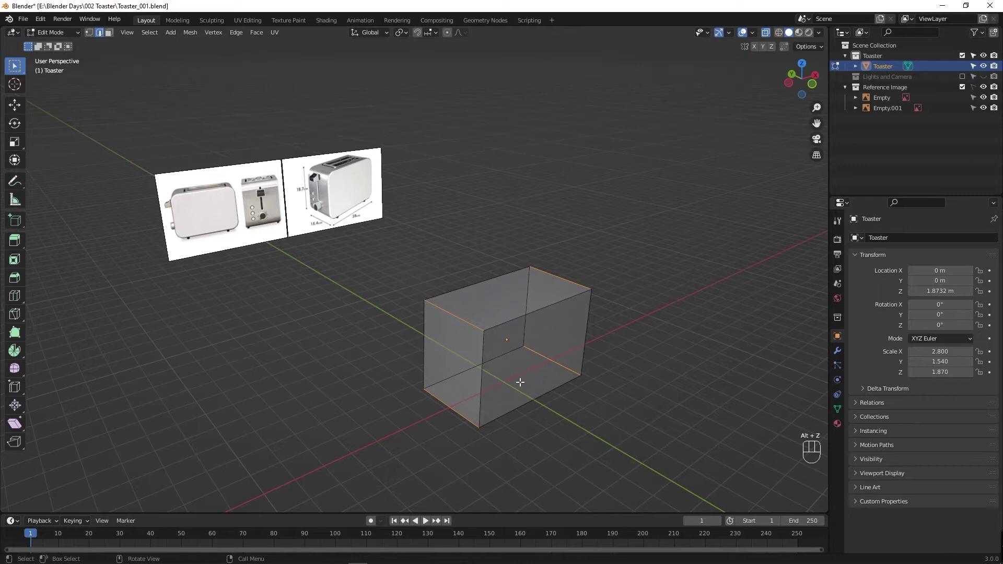
pyautogui.middleClick(509, 350)
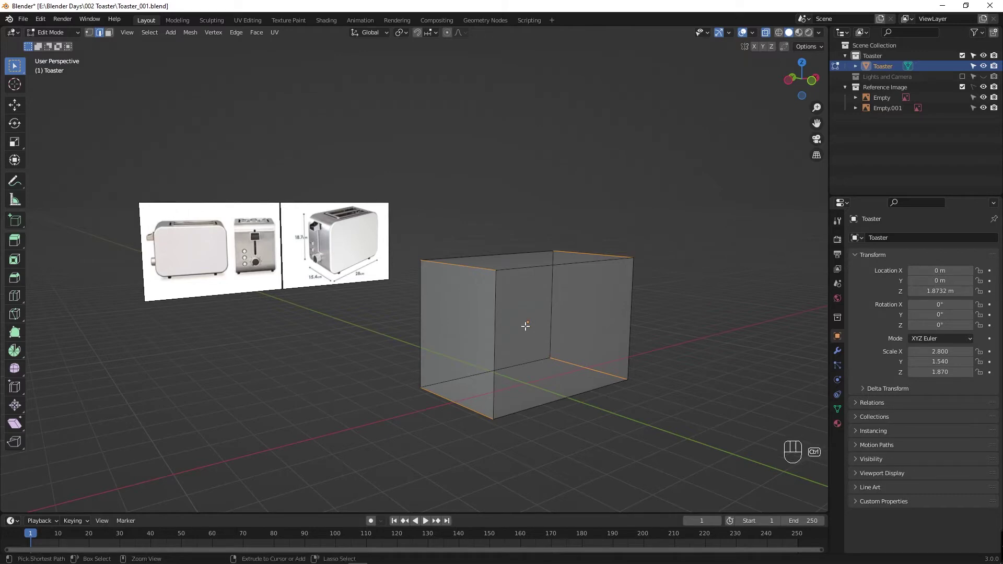
# Step: Try a first corner bevel, inspect it, undo it and restart the bevel from the front view
pyautogui.press('ctrl+b')
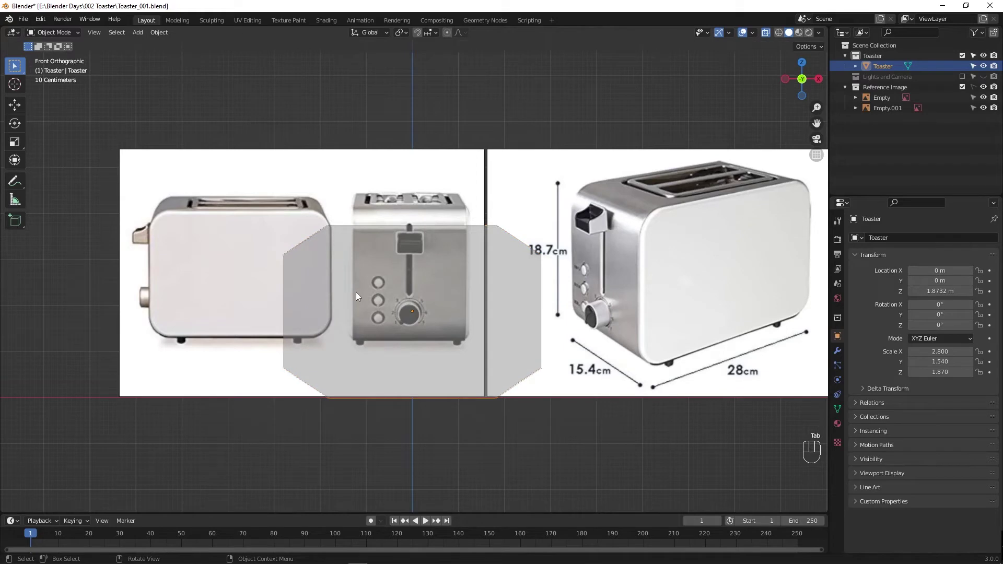
pyautogui.moveTo(385, 302); pyautogui.dragTo(425, 318)
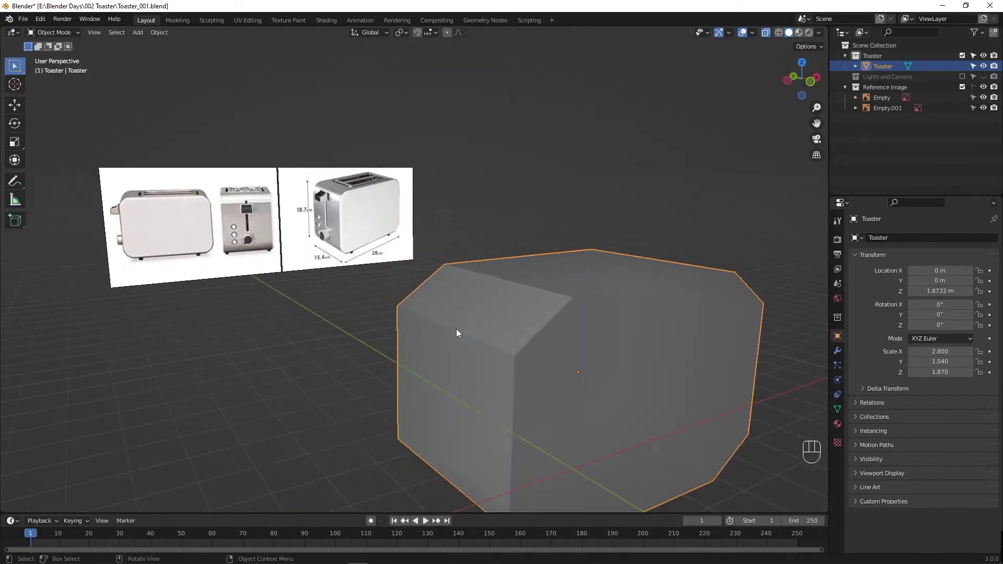
pyautogui.press('Tab')
pyautogui.moveTo(555, 357); pyautogui.dragTo(525, 347)
pyautogui.moveTo(486, 388); pyautogui.dragTo(482, 390)
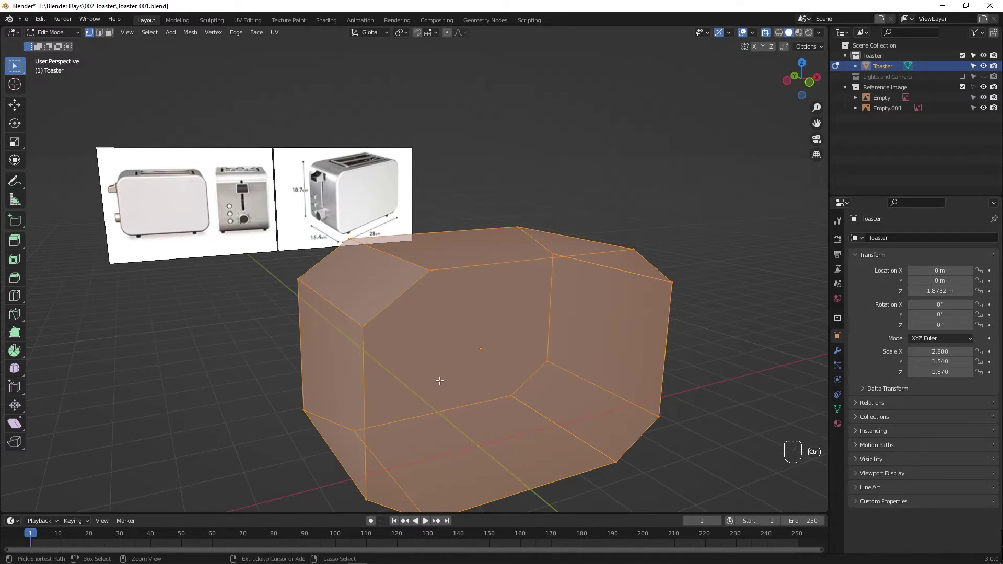
pyautogui.press('ctrl+z')
pyautogui.press('ctrl+z')
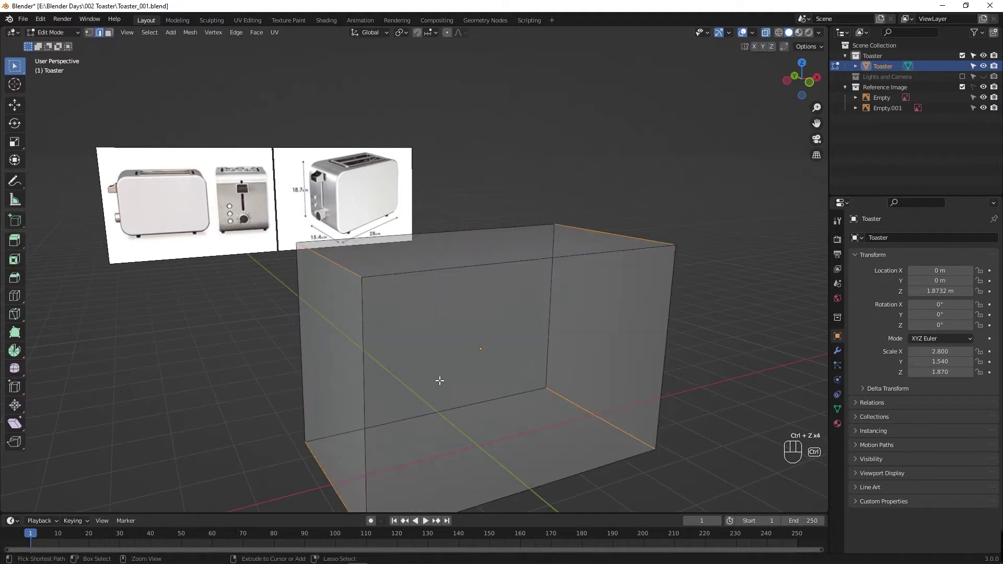
pyautogui.press('ctrl+b')
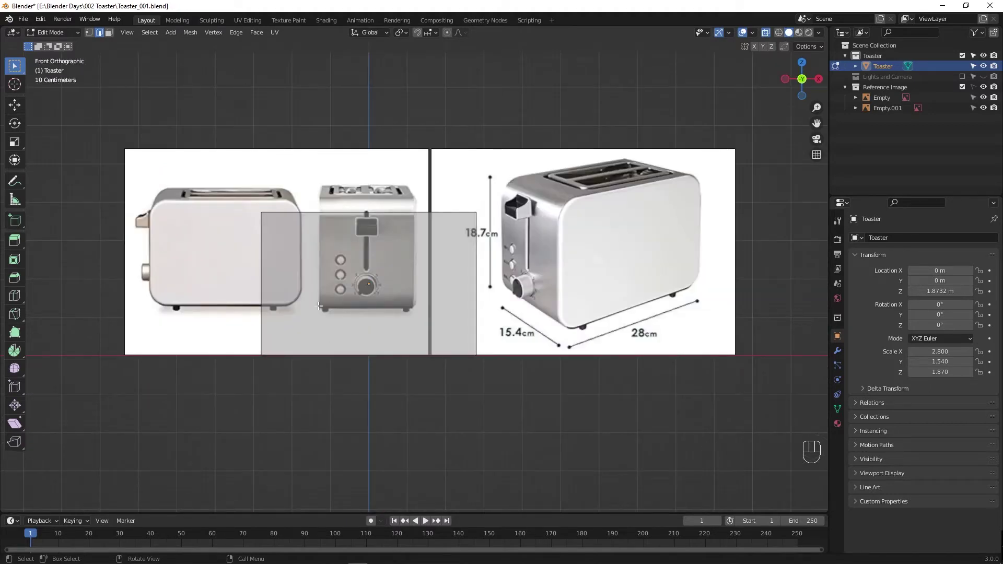
# Step: Bevel the four corner edges with Width 0.269 m and 5 segments for a rounded body
pyautogui.press('ctrl+b')
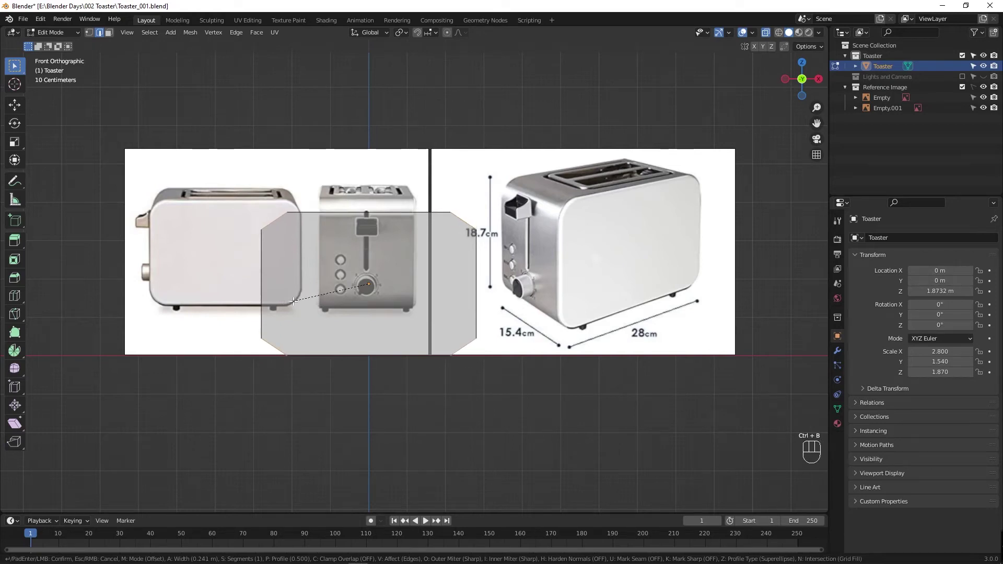
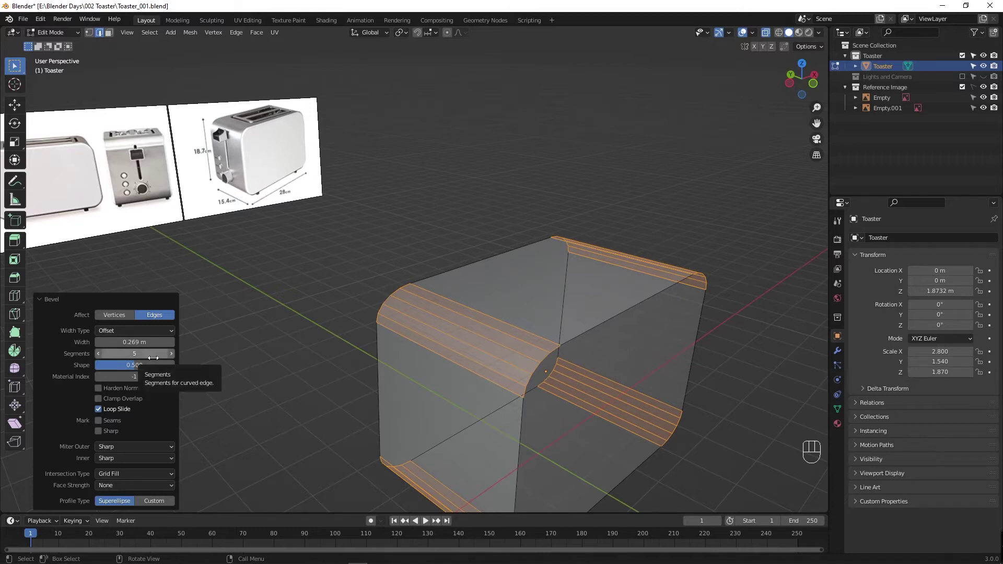
pyautogui.moveTo(438, 379); pyautogui.dragTo(429, 372)
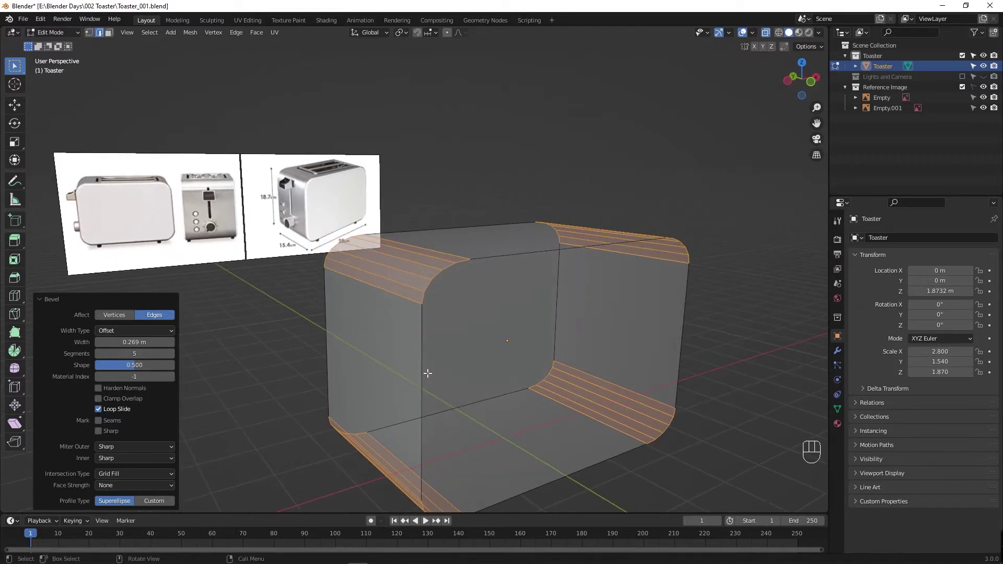
pyautogui.press('alt+z')
pyautogui.press('alt+z')
pyautogui.press('alt+z')
pyautogui.press('Tab')
pyautogui.press('Tab')
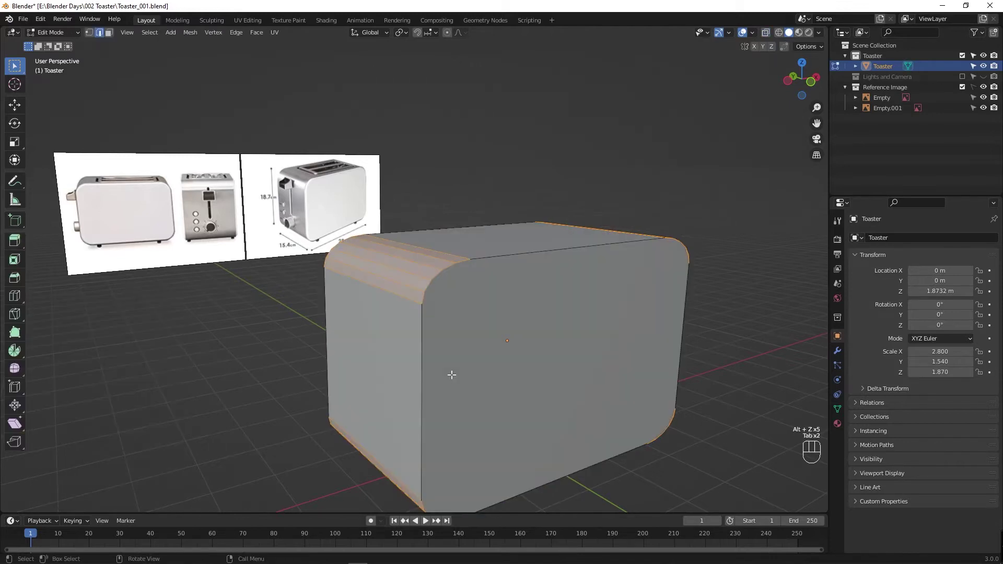
pyautogui.click(488, 258)
pyautogui.click(488, 259)
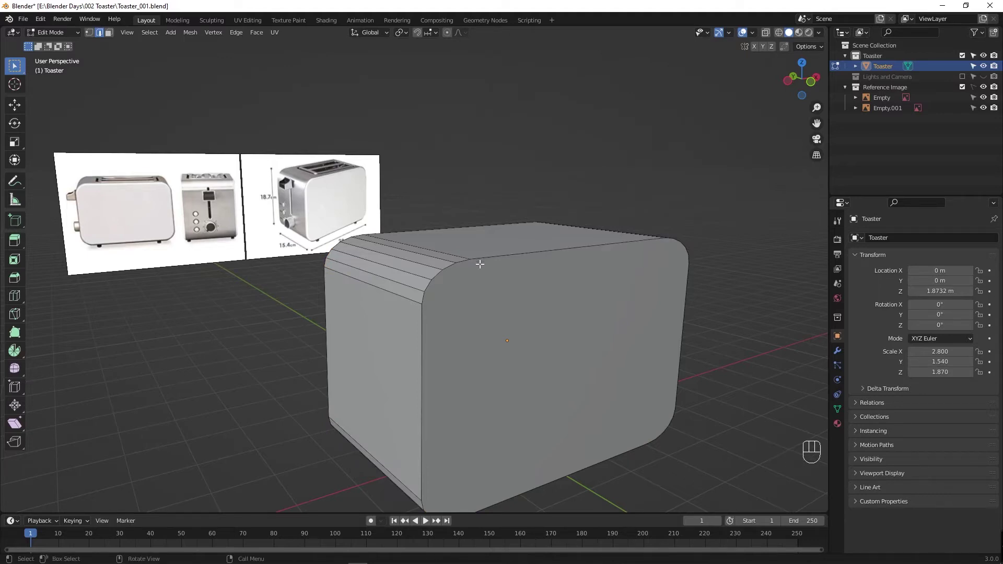
# Step: Inset one rounded side face by about 0.015 m and extrude that panel in place
pyautogui.click(485, 257)
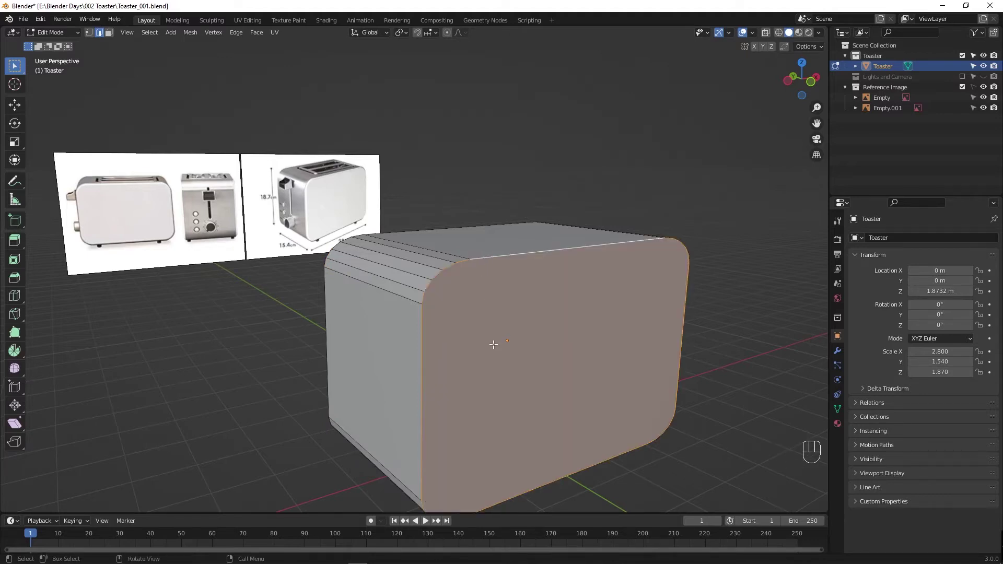
pyautogui.moveTo(373, 361); pyautogui.dragTo(484, 361)
pyautogui.click(628, 291)
pyautogui.moveTo(655, 326); pyautogui.dragTo(585, 307)
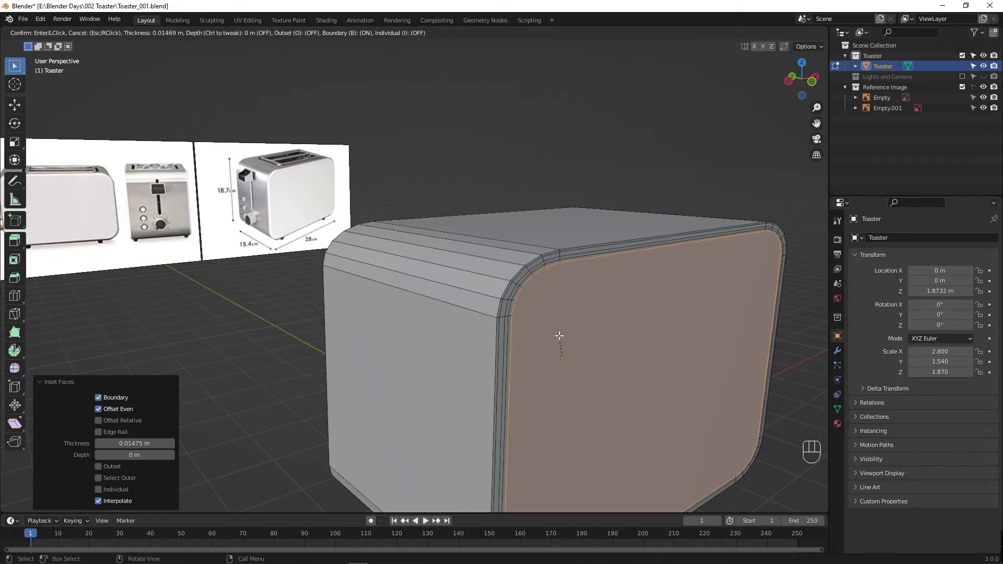
pyautogui.press('ctrl+z')
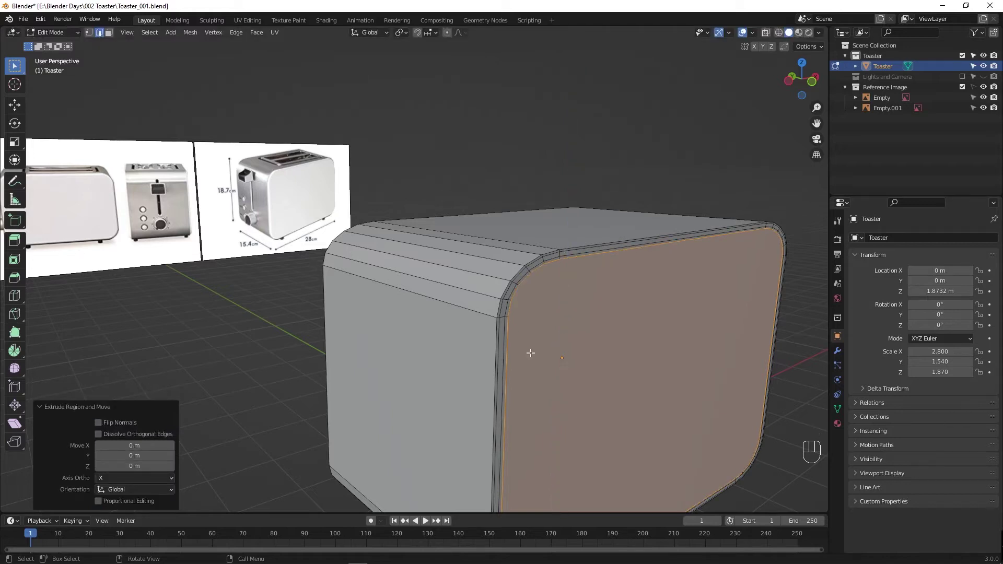
# Step: Inset the opposite side face about 0.02 m and extrude it outward by 0.036 m
pyautogui.moveTo(447, 358); pyautogui.dragTo(493, 364)
pyautogui.moveTo(660, 310); pyautogui.dragTo(508, 298)
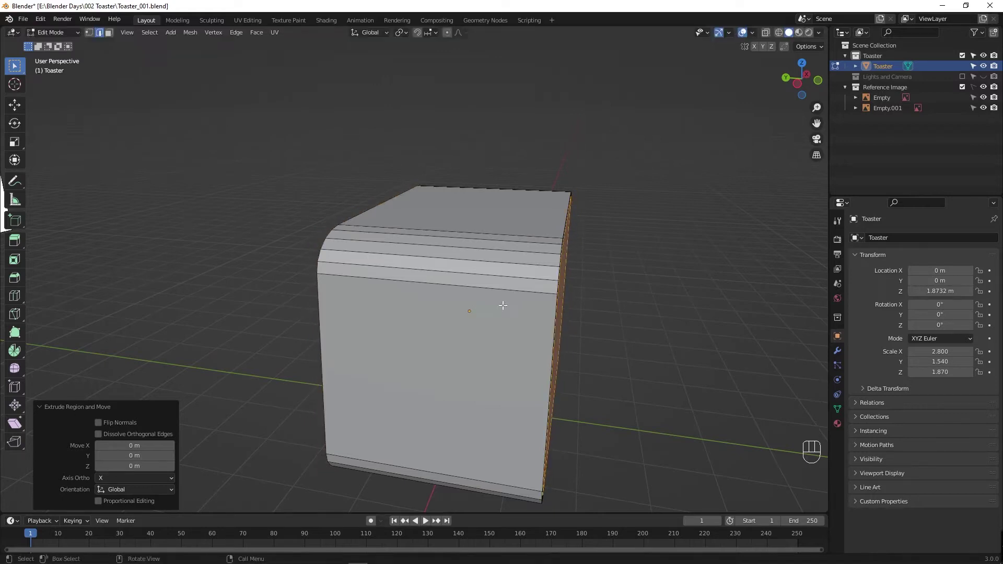
pyautogui.moveTo(470, 326); pyautogui.dragTo(477, 330)
pyautogui.press('ctrl+z')
pyautogui.press('ctrl+z')
pyautogui.moveTo(428, 326); pyautogui.dragTo(411, 318)
pyautogui.press('s')
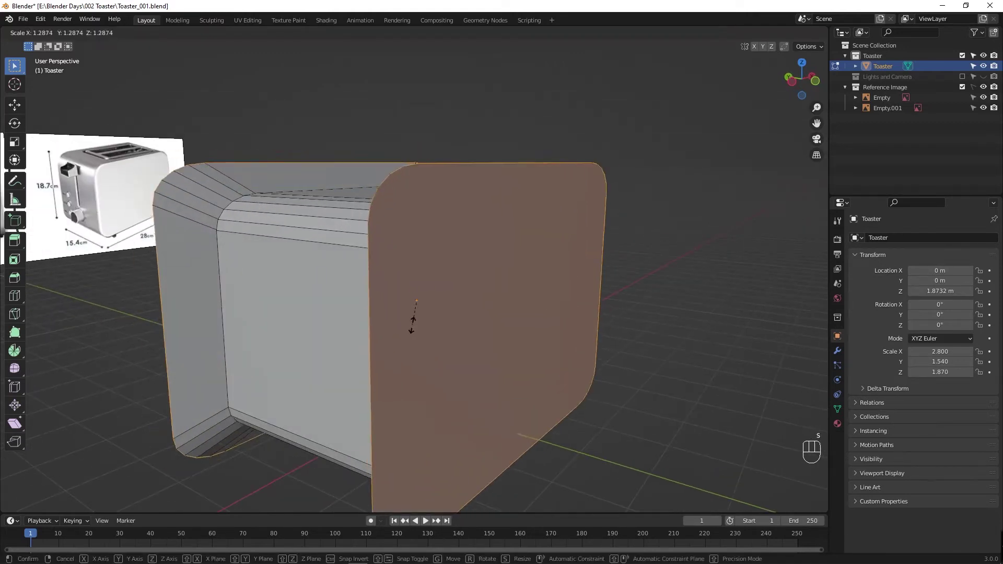
pyautogui.moveTo(423, 317); pyautogui.dragTo(357, 315)
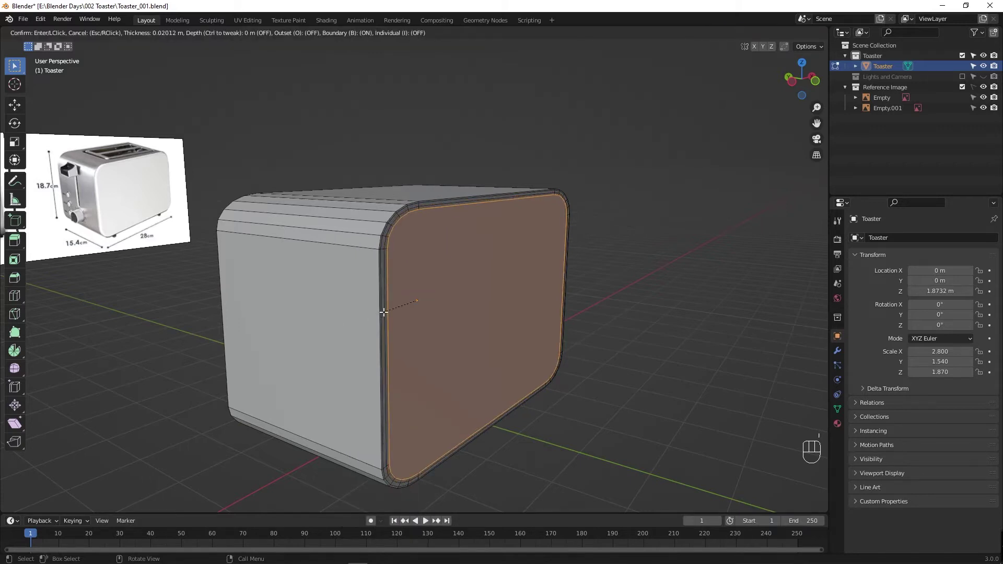
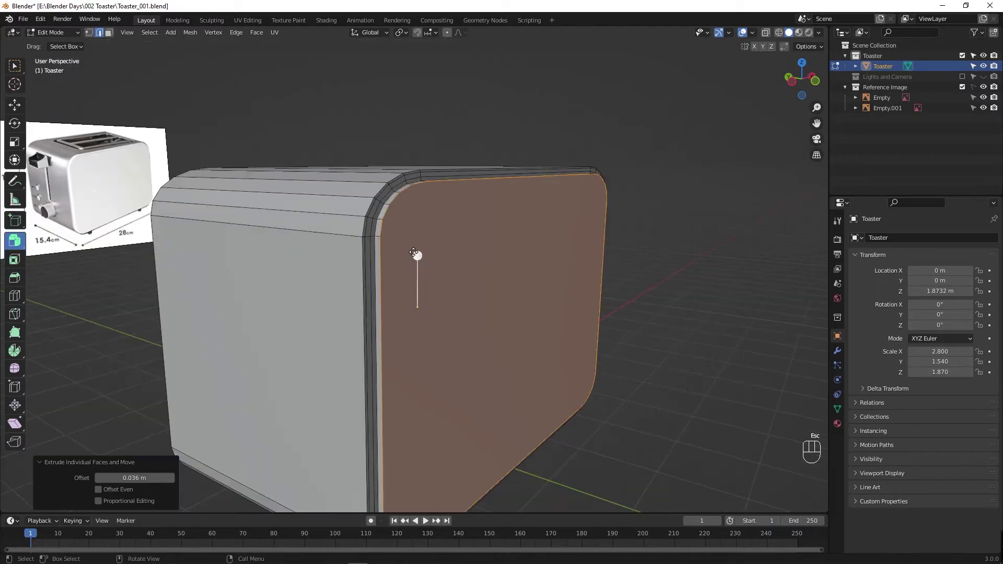
# Step: Redo the side panel as a 0.014 m extrusion with a 0.069 inset border, then leave Edit Mode
pyautogui.press('ctrl+z')
pyautogui.press('ctrl+z')
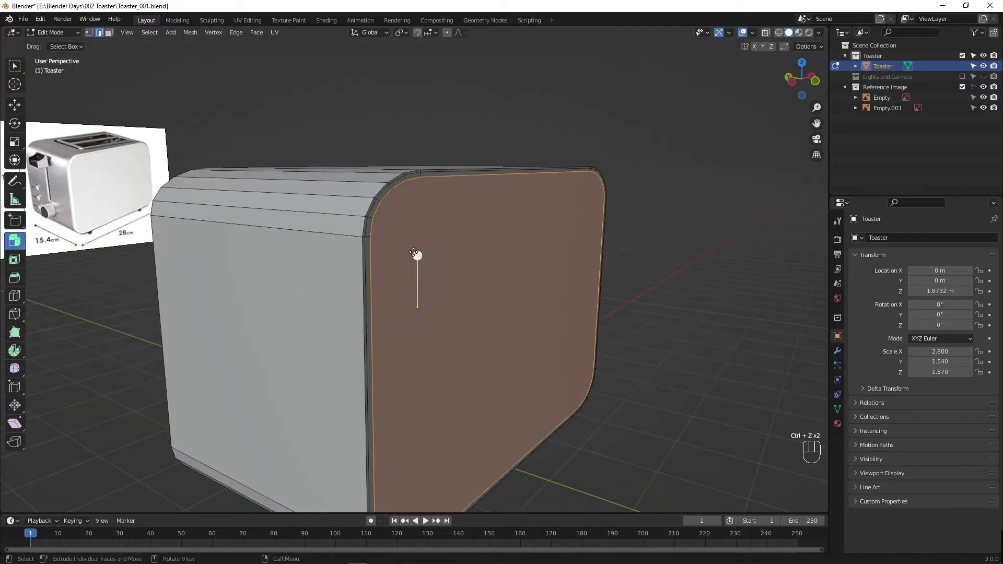
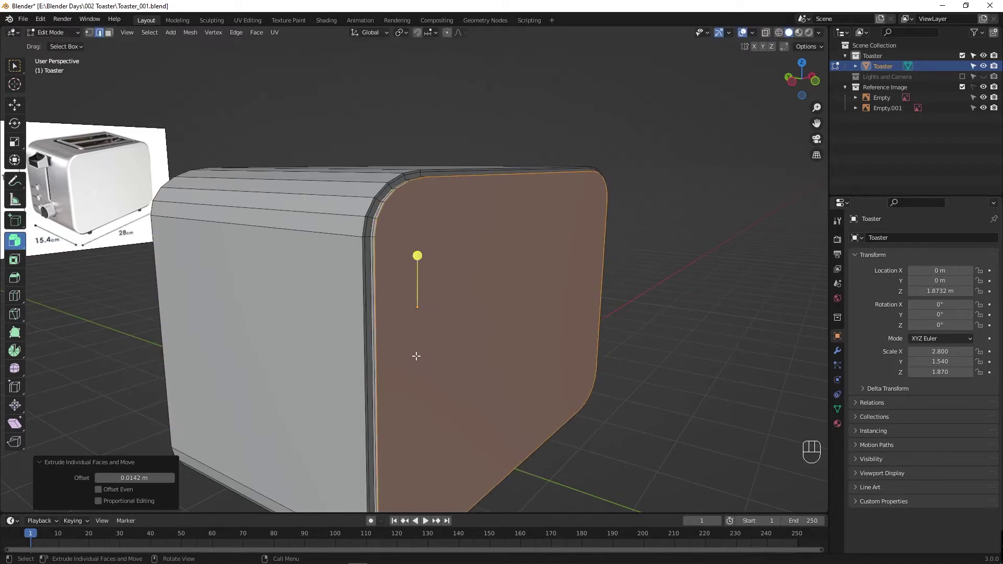
pyautogui.press('KP_Enter')
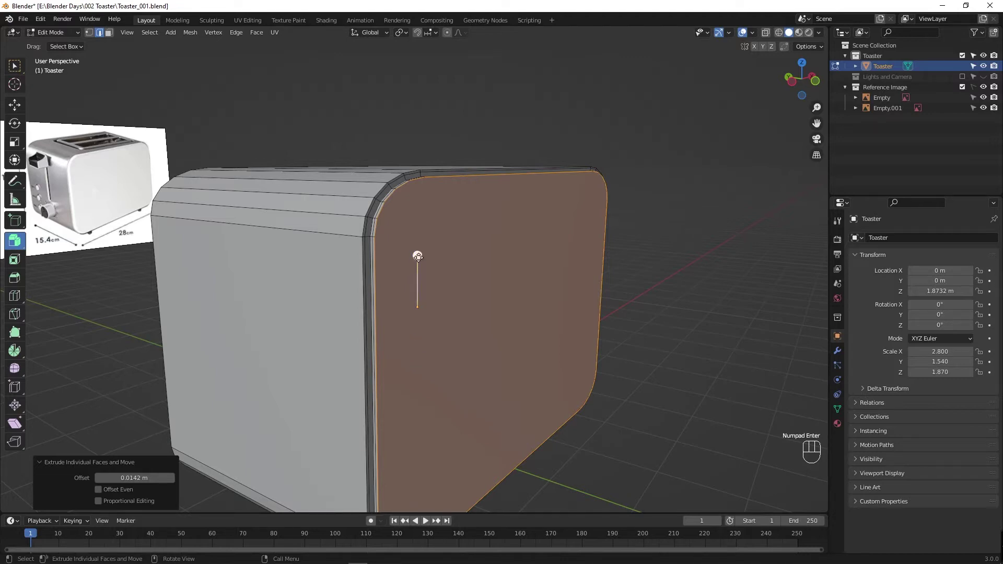
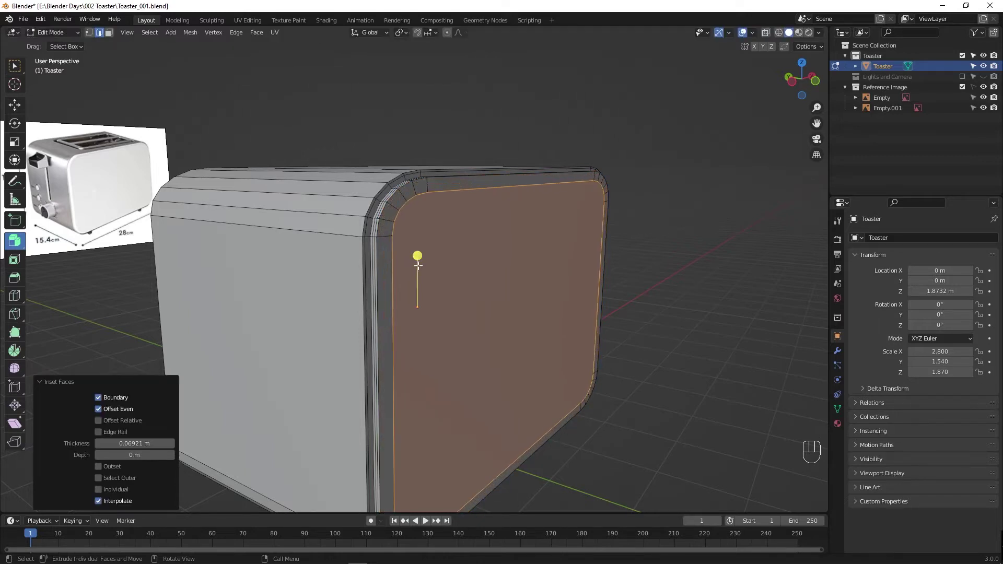
pyautogui.moveTo(427, 339); pyautogui.dragTo(463, 345)
pyautogui.press('Tab')
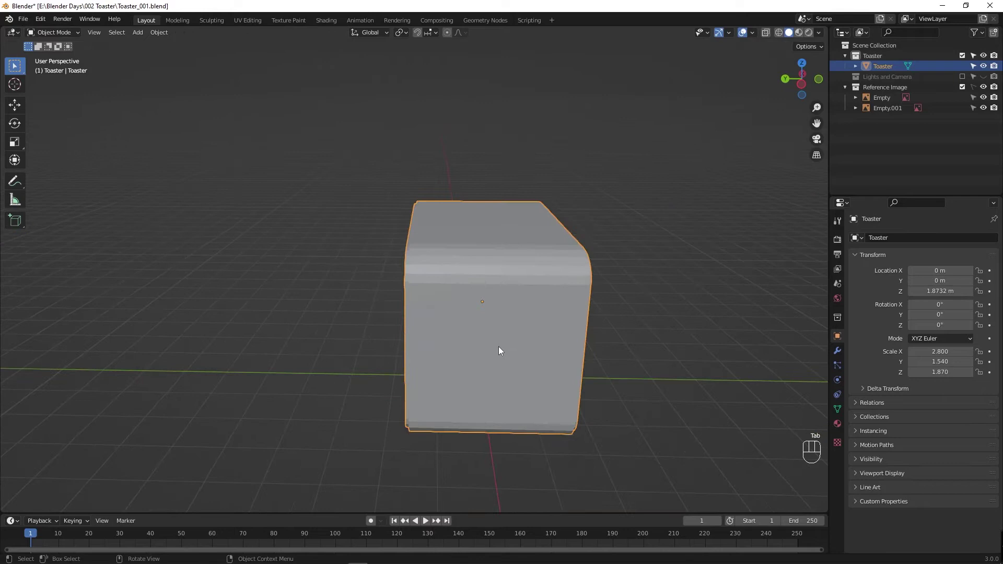
# Step: Shade the toaster smooth and save the file
pyautogui.moveTo(489, 356); pyautogui.dragTo(456, 356)
pyautogui.rightClick(363, 299)
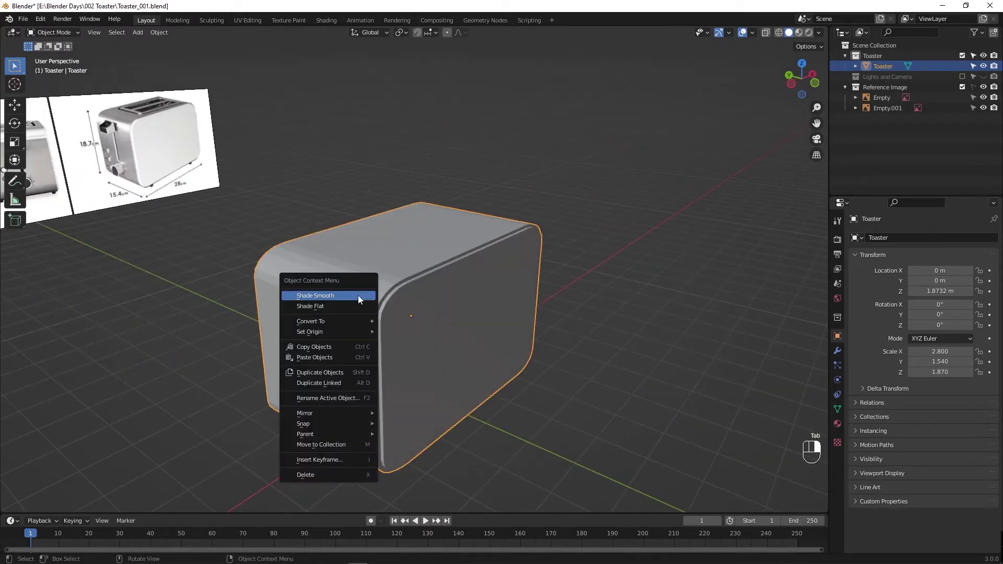
pyautogui.moveTo(373, 336); pyautogui.dragTo(341, 334)
pyautogui.press('ctrl+s')
pyautogui.moveTo(402, 327); pyautogui.dragTo(381, 328)
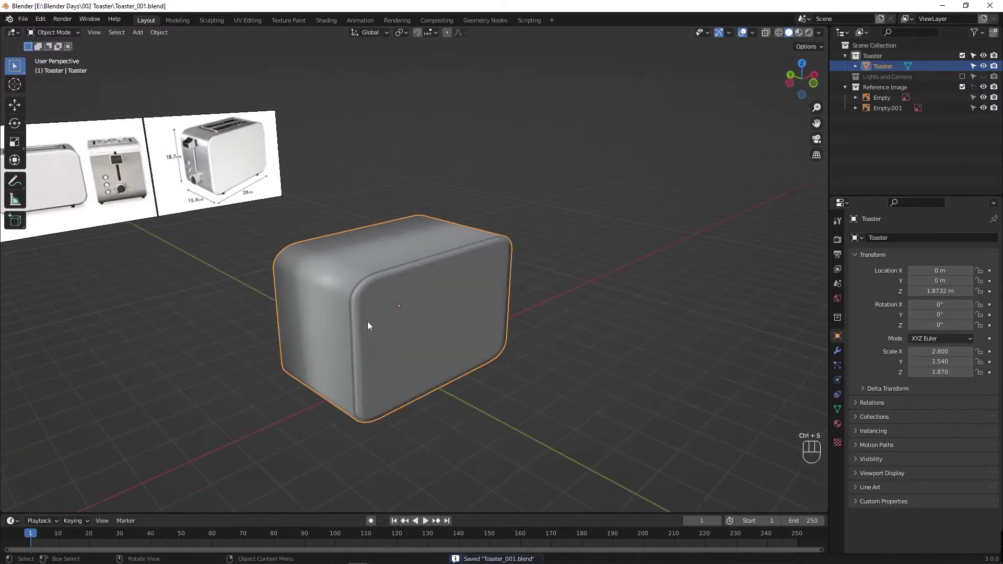
# Step: Add a Subdivision Surface modifier at viewport level 2 and save
pyautogui.click(356, 333)
pyautogui.moveTo(438, 338); pyautogui.dragTo(509, 338)
pyautogui.moveTo(489, 349); pyautogui.dragTo(481, 346)
pyautogui.click(485, 324)
pyautogui.click(841, 353)
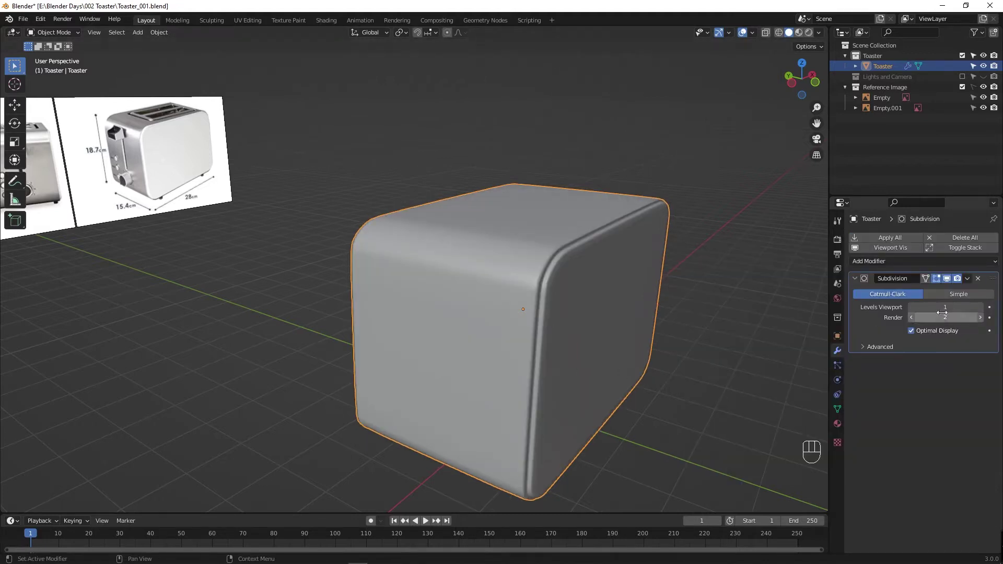
pyautogui.moveTo(491, 324); pyautogui.dragTo(495, 328)
pyautogui.press('ctrl+s')
# Step: Adjust modifier display toggles and orbit to compare the body with the reference photos
pyautogui.click(940, 282)
pyautogui.click(948, 283)
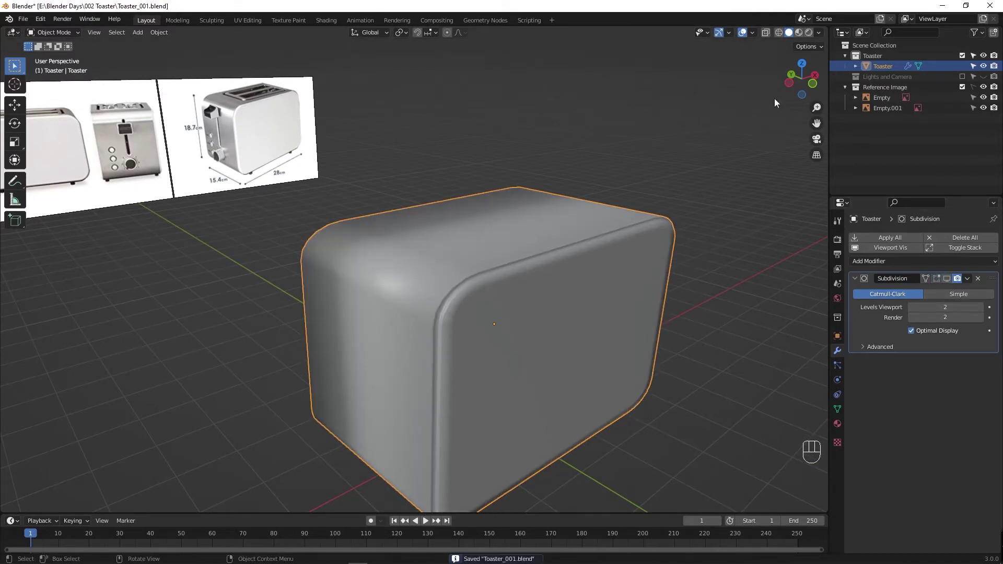
pyautogui.moveTo(755, 38); pyautogui.dragTo(660, 195)
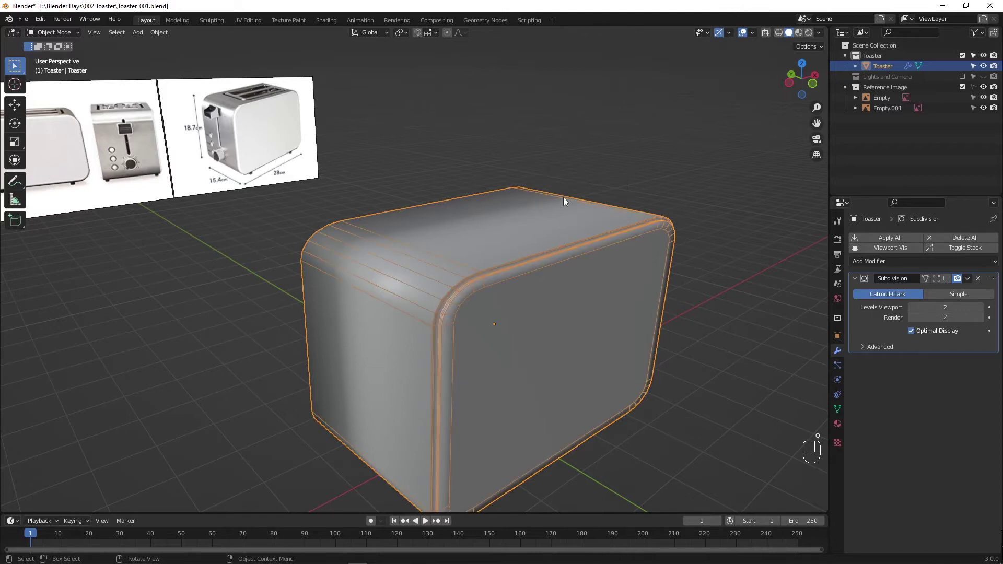
pyautogui.moveTo(491, 345); pyautogui.dragTo(464, 339)
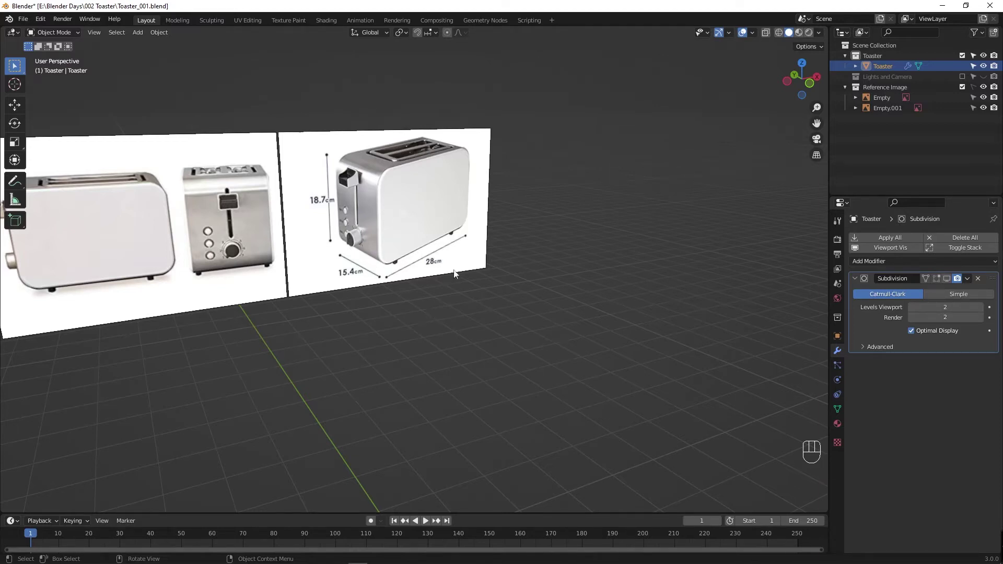
pyautogui.click(571, 403)
# Step: Enter Edit Mode in face select and pick the toaster's top face, viewed from above
pyautogui.press('Tab')
pyautogui.press('ctrl+s')
pyautogui.moveTo(521, 393); pyautogui.dragTo(587, 401)
pyautogui.moveTo(576, 351); pyautogui.dragTo(482, 376)
pyautogui.moveTo(457, 370); pyautogui.dragTo(424, 369)
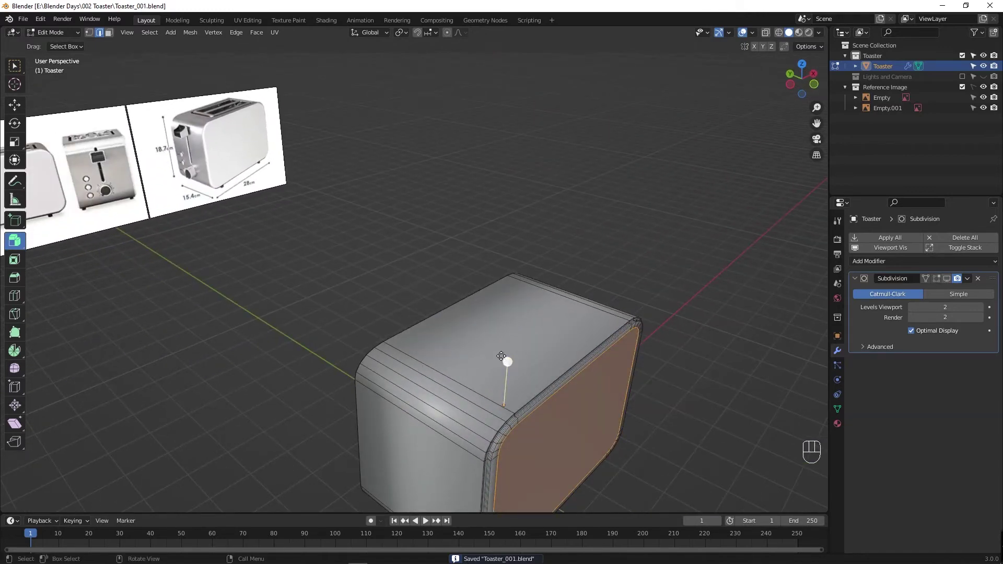
pyautogui.click(482, 352)
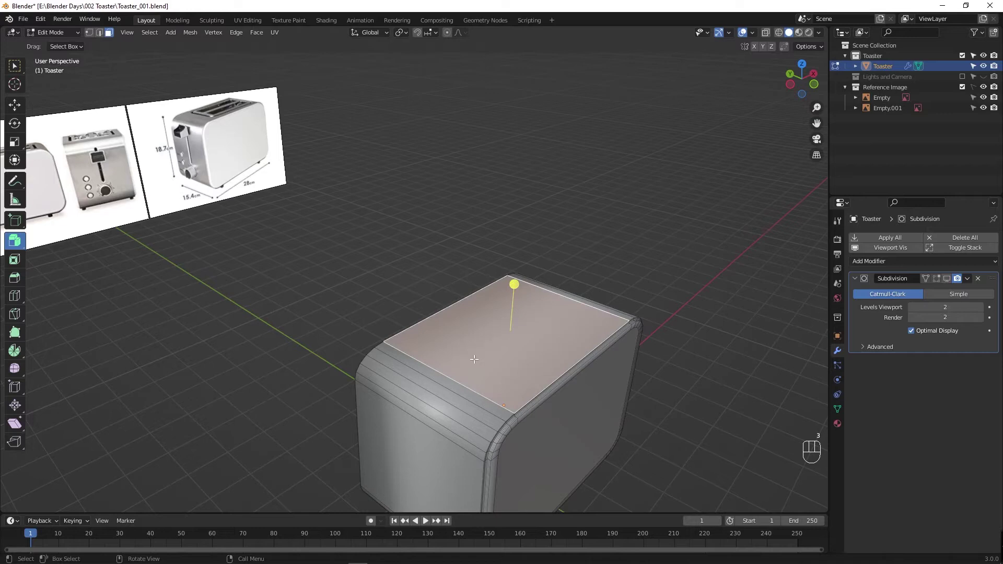
pyautogui.moveTo(486, 376); pyautogui.dragTo(454, 372)
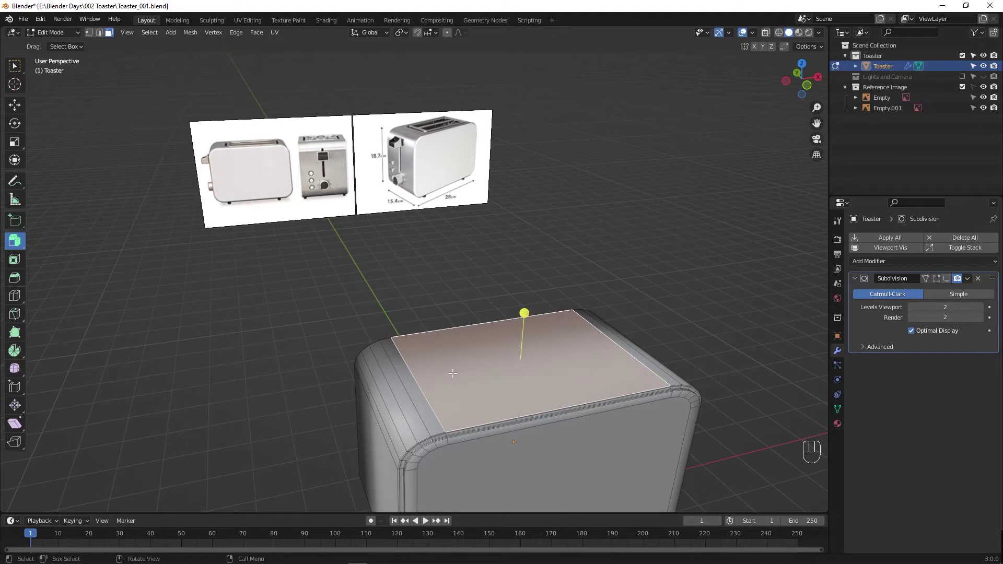
# Step: Cut edge loops across the top face with Ctrl+R to mark out the bread slots
pyautogui.press('ctrl+r')
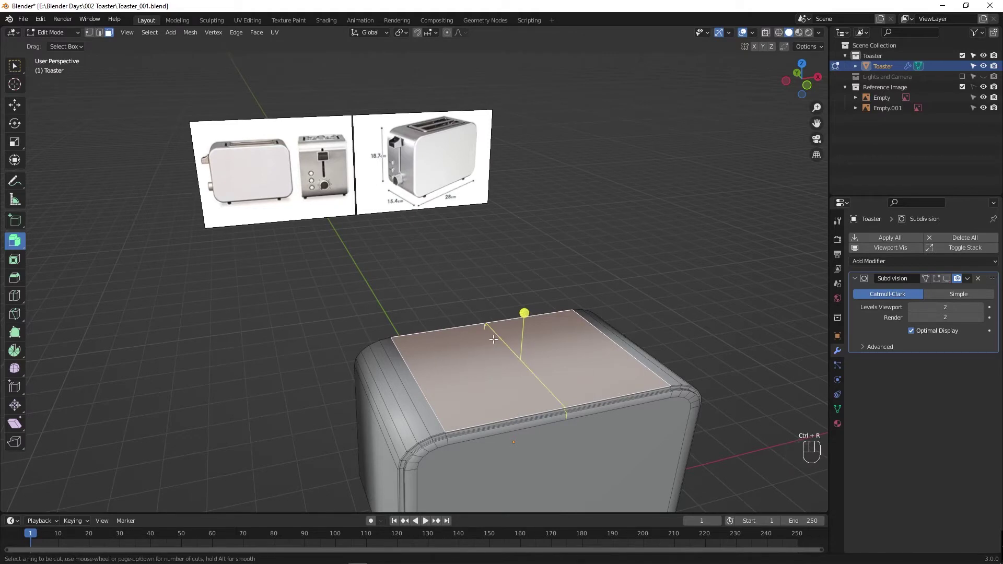
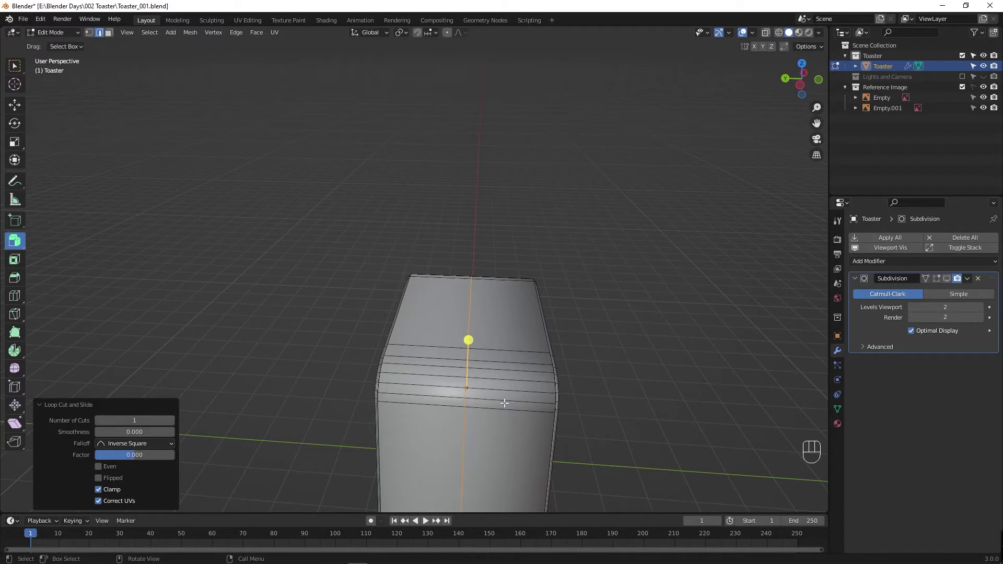
pyautogui.moveTo(496, 405); pyautogui.dragTo(512, 404)
pyautogui.press('ctrl+r')
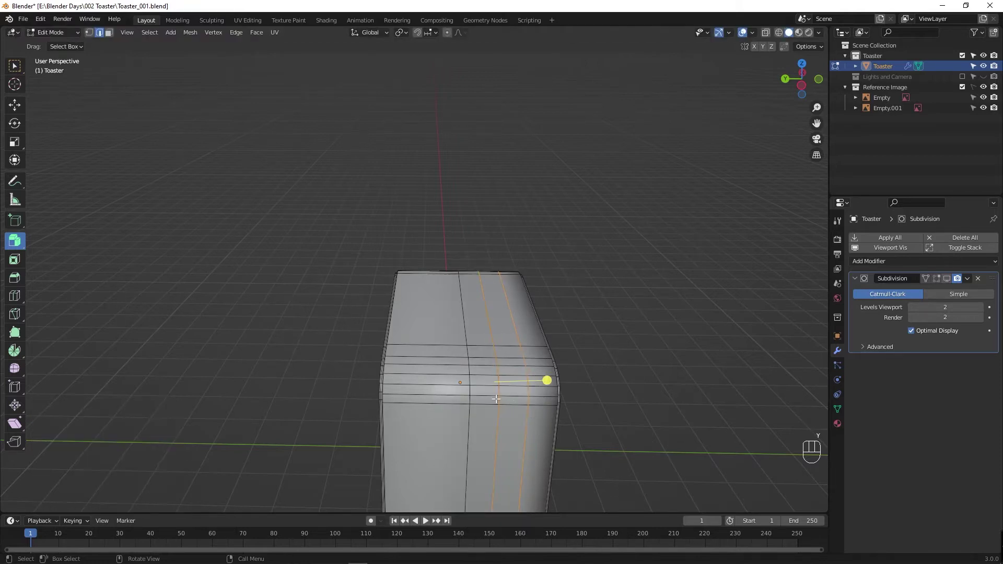
# Step: Spread the first pair of edge loops apart across the width to mark a slot, undoing a misstep
pyautogui.rightClick(499, 401)
pyautogui.press('s')
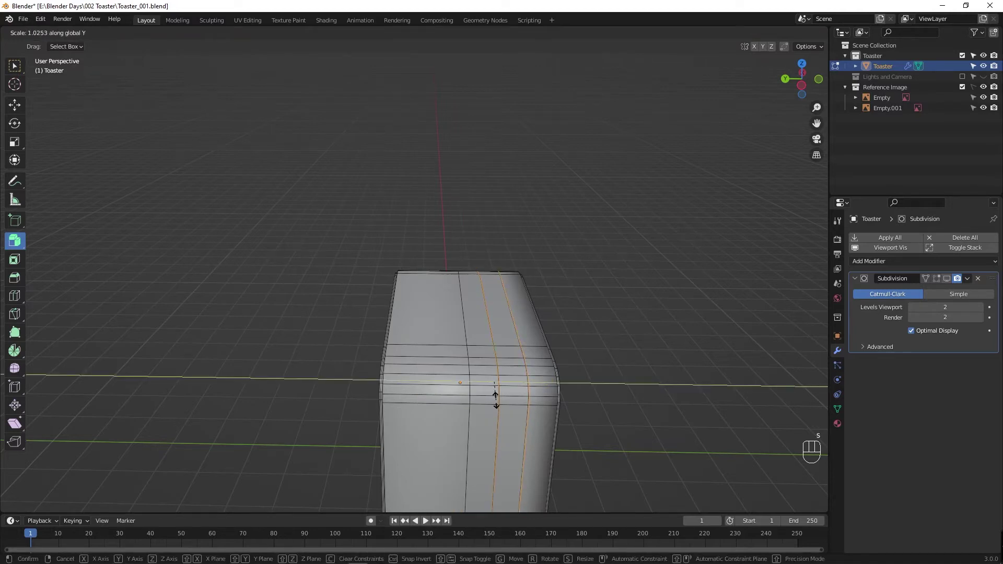
pyautogui.press('ctrl+z')
pyautogui.press('ctrl+z')
pyautogui.press('w')
# Step: Add a second pair of lengthwise edge loops on the toaster top for the other slot
pyautogui.press('ctrl+r')
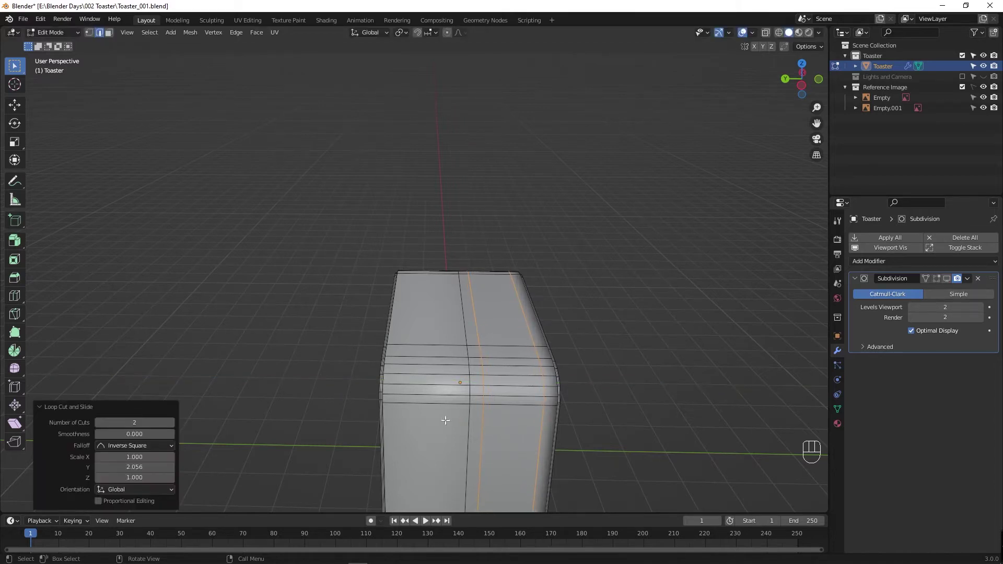
pyautogui.press('ctrl+r')
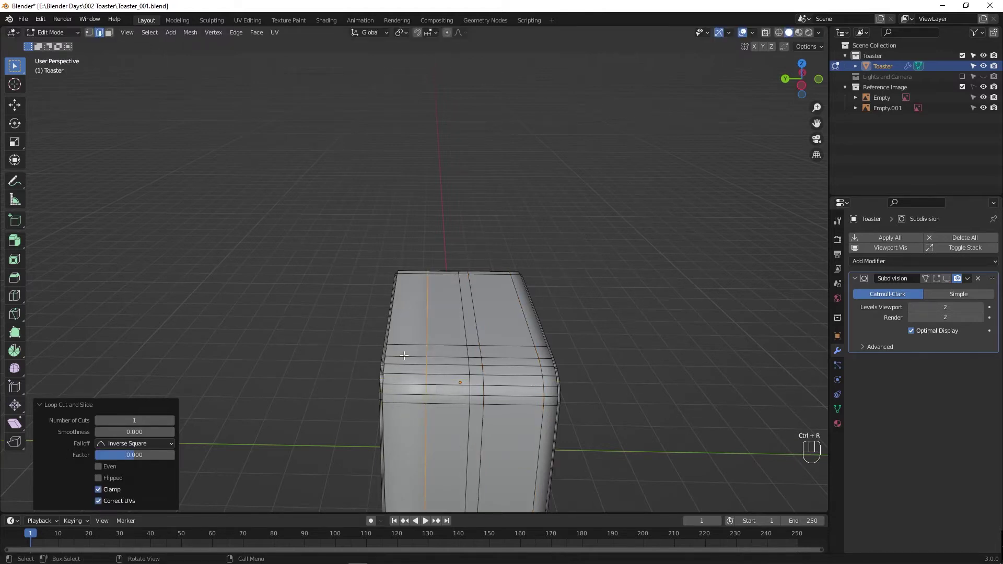
pyautogui.press('ctrl+z')
pyautogui.press('ctrl+r')
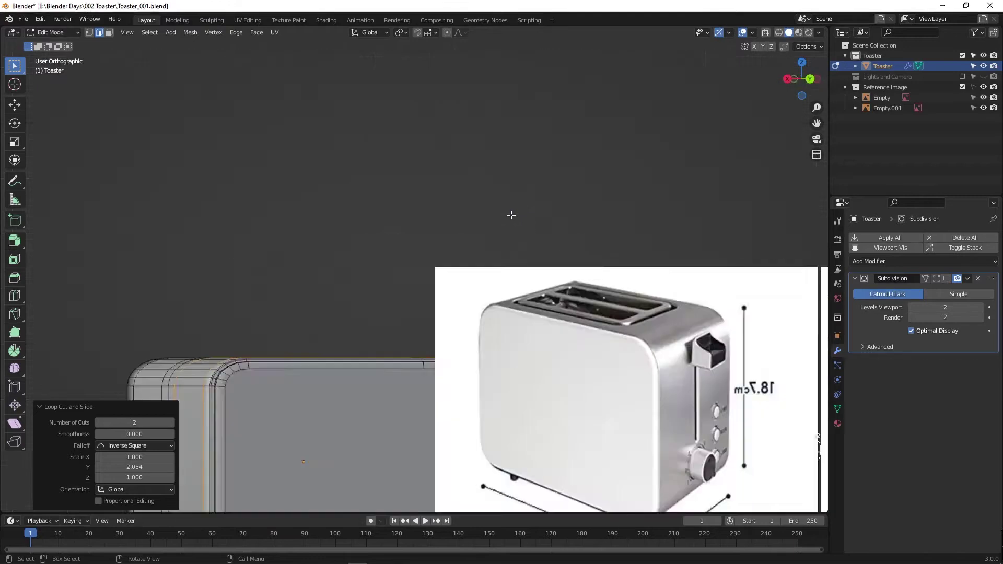
pyautogui.press('`')
pyautogui.moveTo(484, 378); pyautogui.dragTo(496, 293)
pyautogui.moveTo(420, 337); pyautogui.dragTo(400, 381)
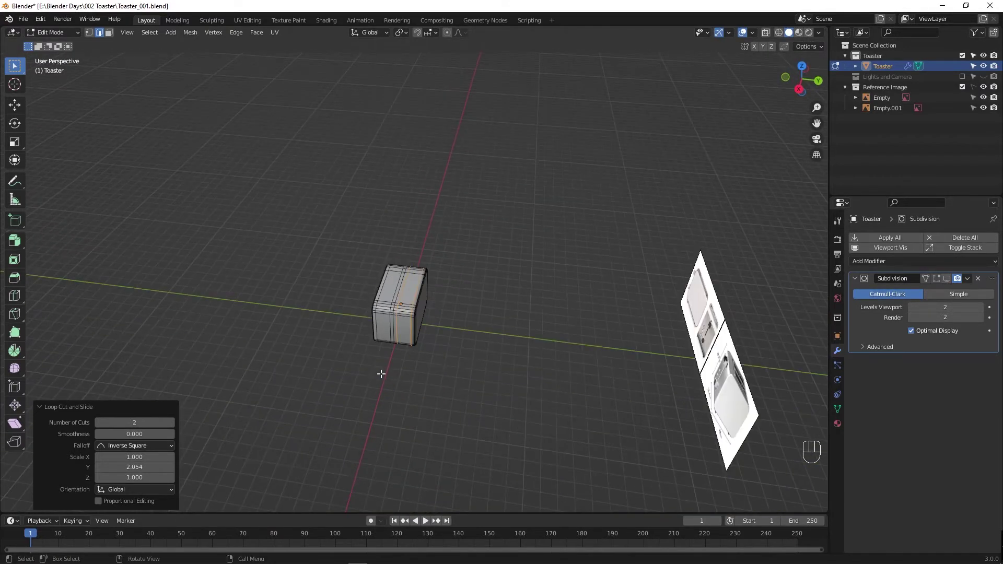
pyautogui.moveTo(416, 385); pyautogui.dragTo(609, 370)
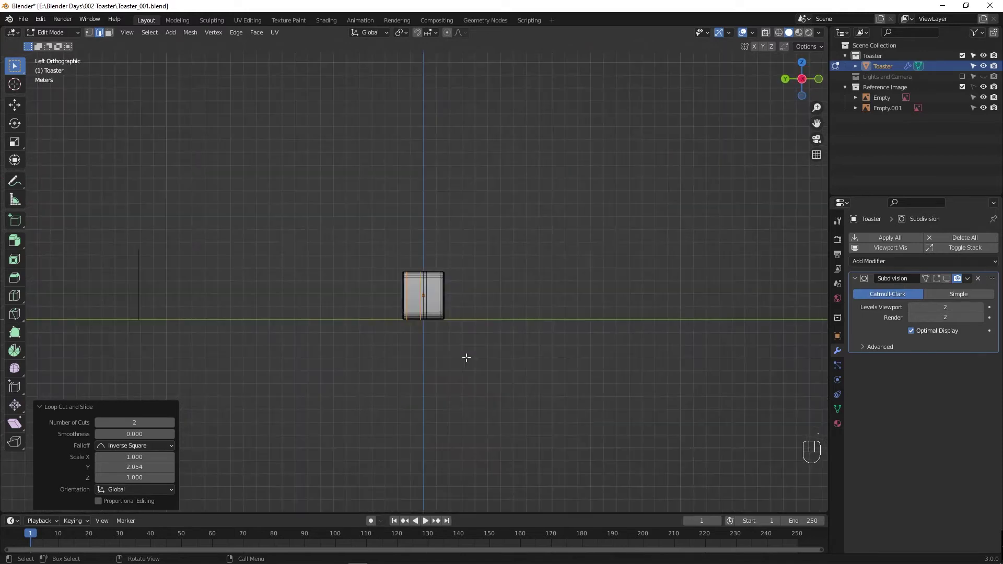
pyautogui.moveTo(468, 344); pyautogui.dragTo(440, 354)
pyautogui.moveTo(463, 361); pyautogui.dragTo(477, 354)
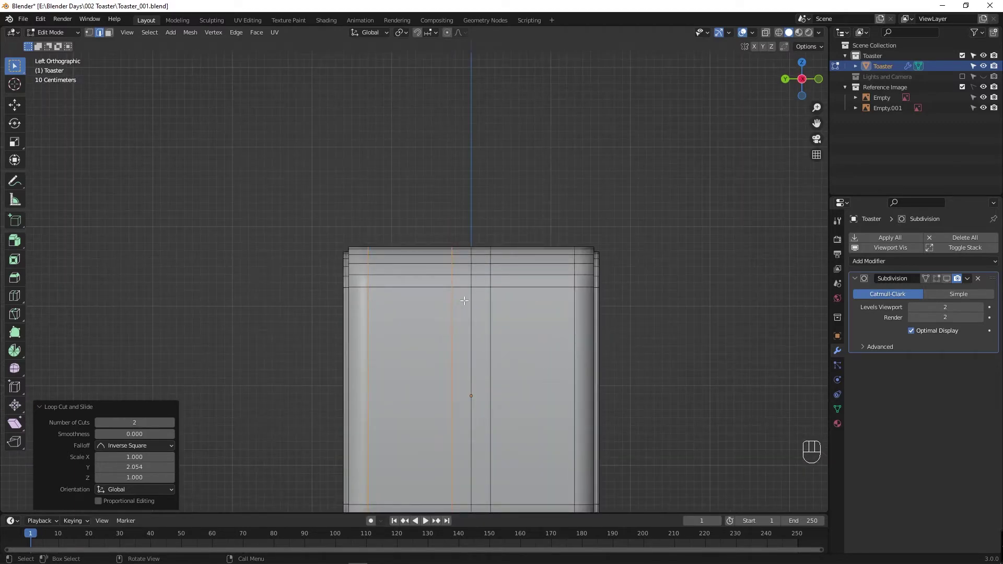
pyautogui.moveTo(493, 296); pyautogui.dragTo(475, 369)
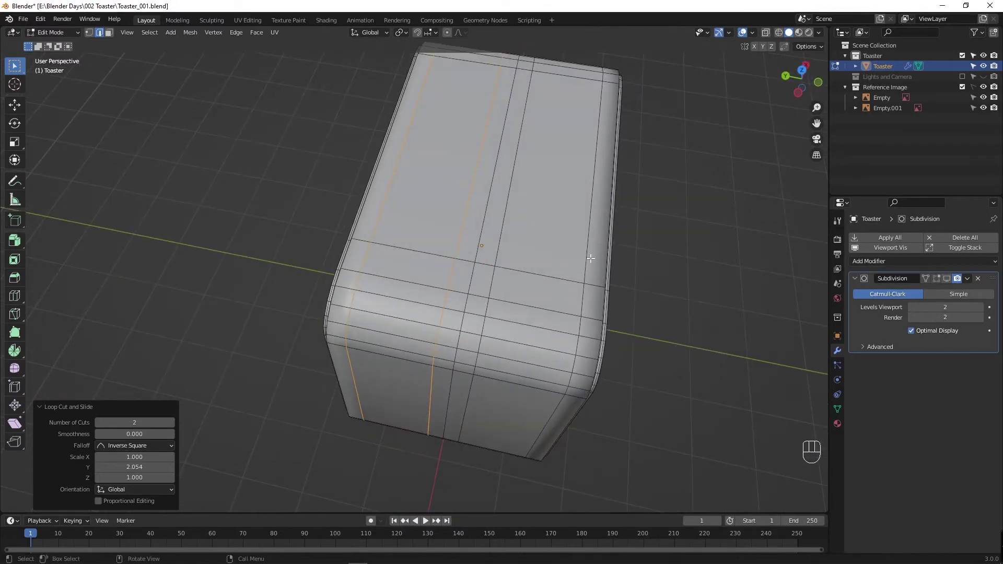
# Step: Select the left and right side edge loops of the top and scale them outward
pyautogui.click(587, 258)
pyautogui.click(587, 258)
pyautogui.click(588, 259)
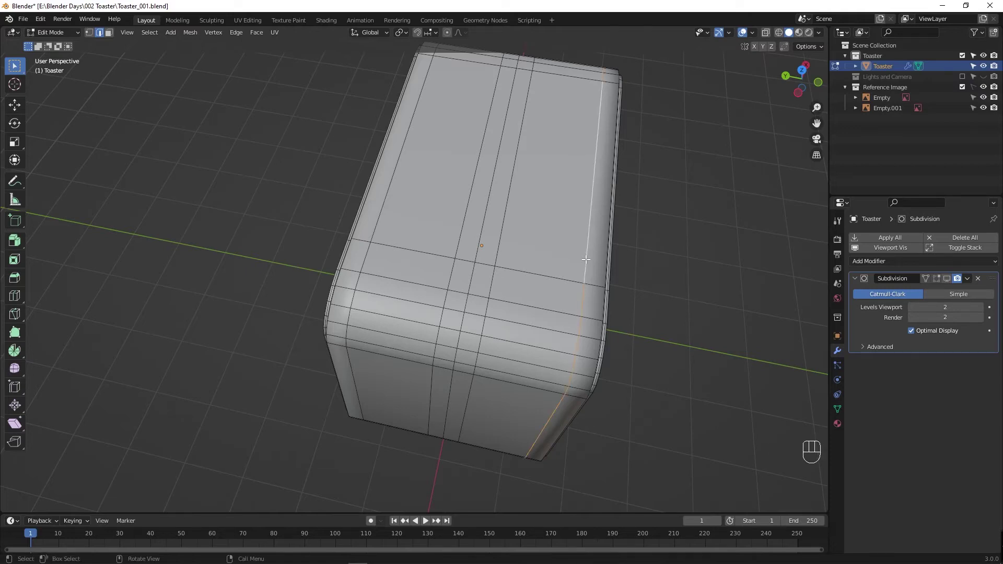
pyautogui.click(380, 217)
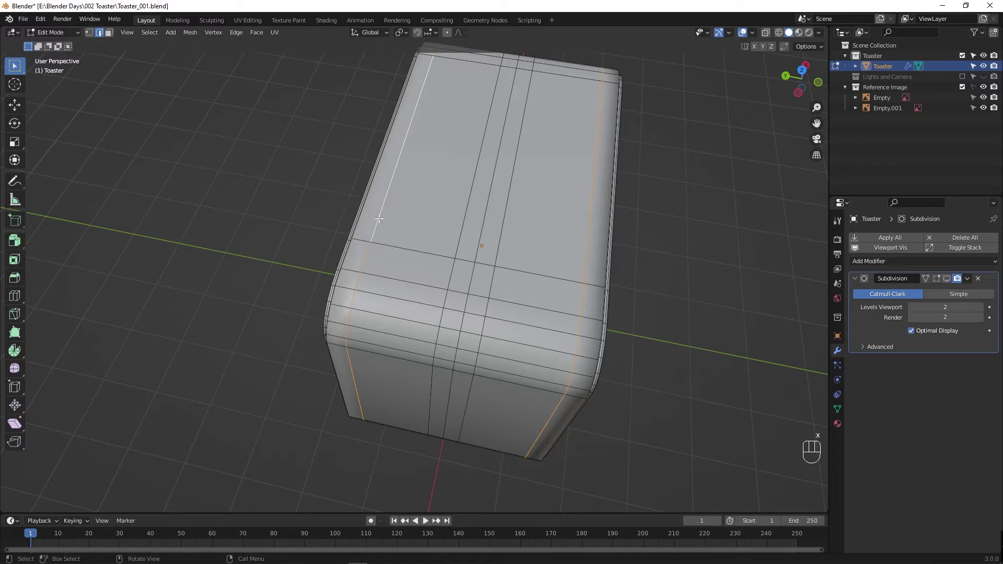
pyautogui.press('g')
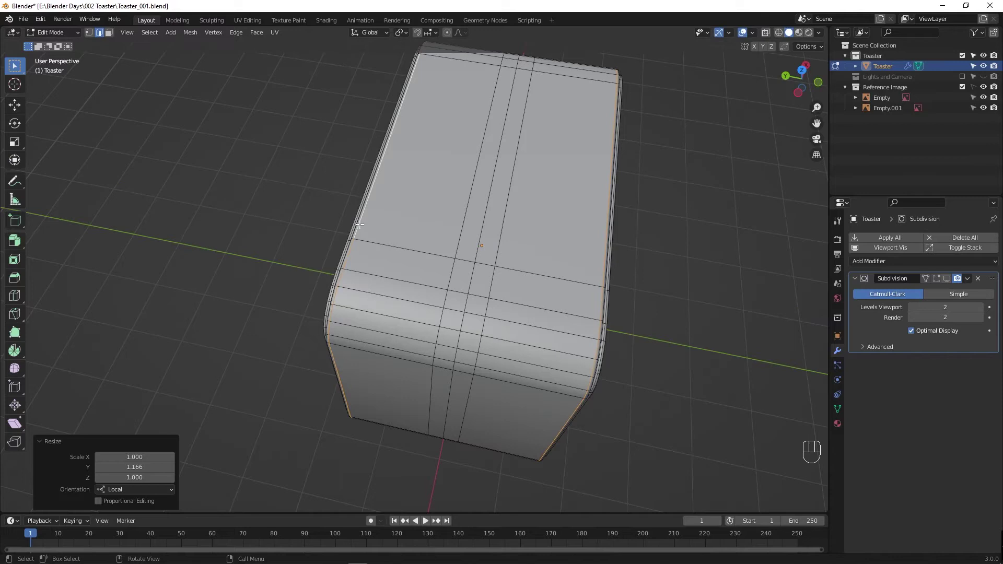
# Step: Add another lengthwise loop cut and slide it close to the top's left edge
pyautogui.press('ctrl+r')
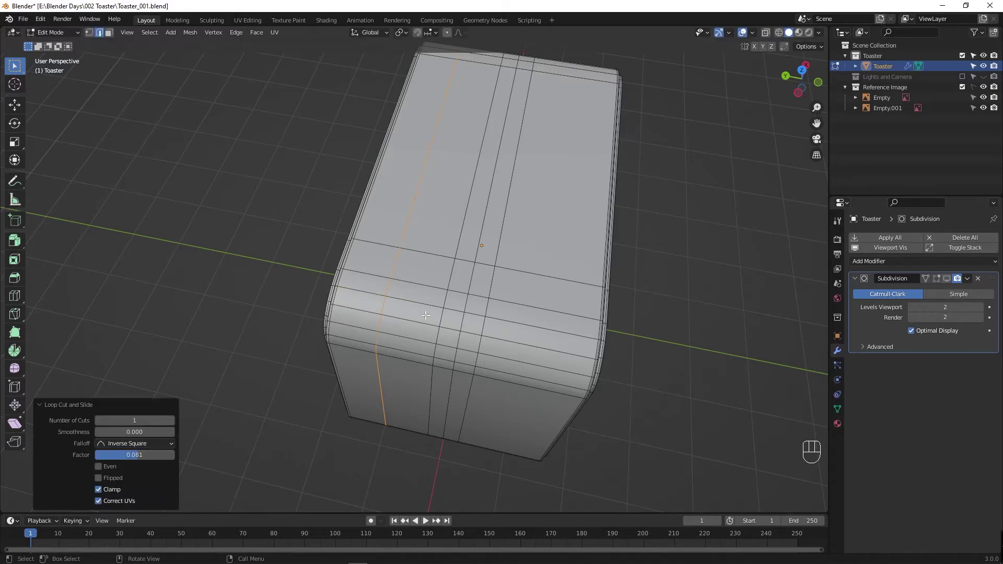
pyautogui.moveTo(409, 326); pyautogui.dragTo(429, 320)
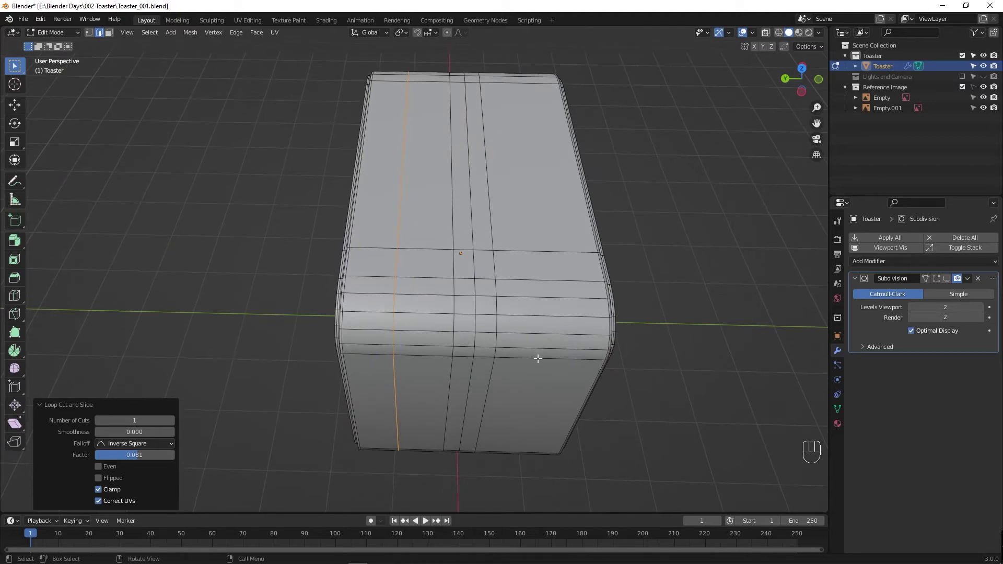
# Step: Add edge loops across the top near each end and two vertical loops across the body
pyautogui.press('ctrl+z')
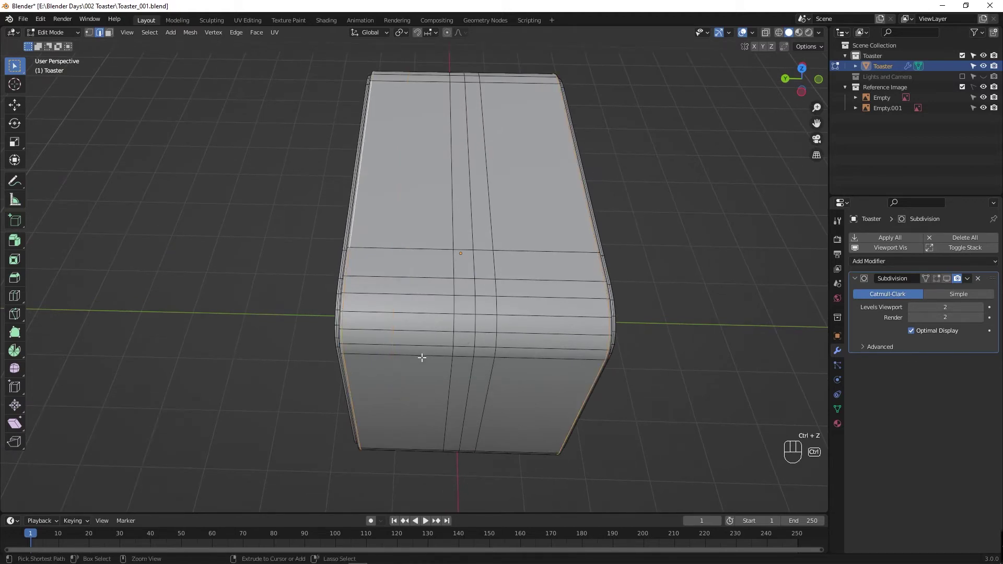
pyautogui.press('ctrl+r')
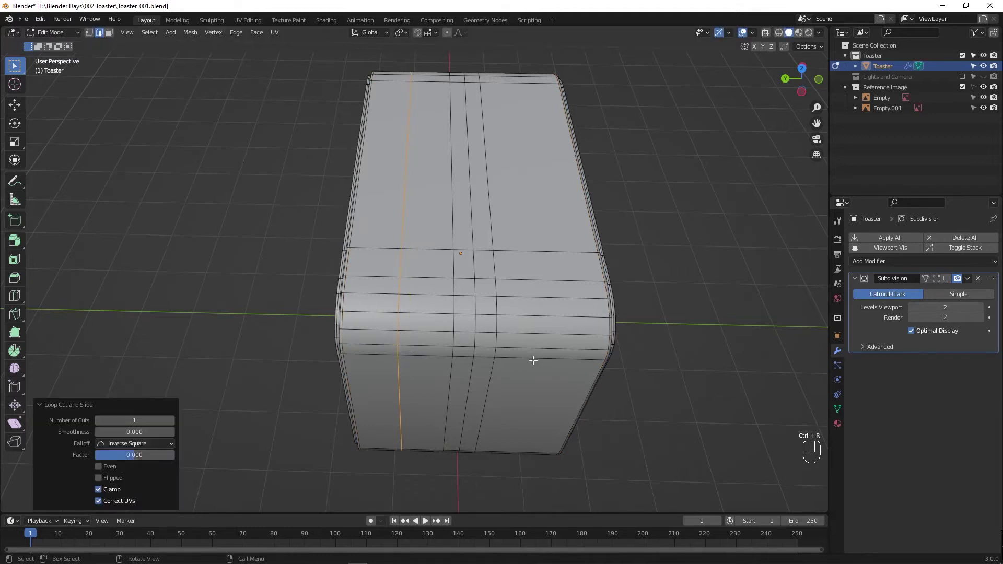
pyautogui.press('ctrl+r')
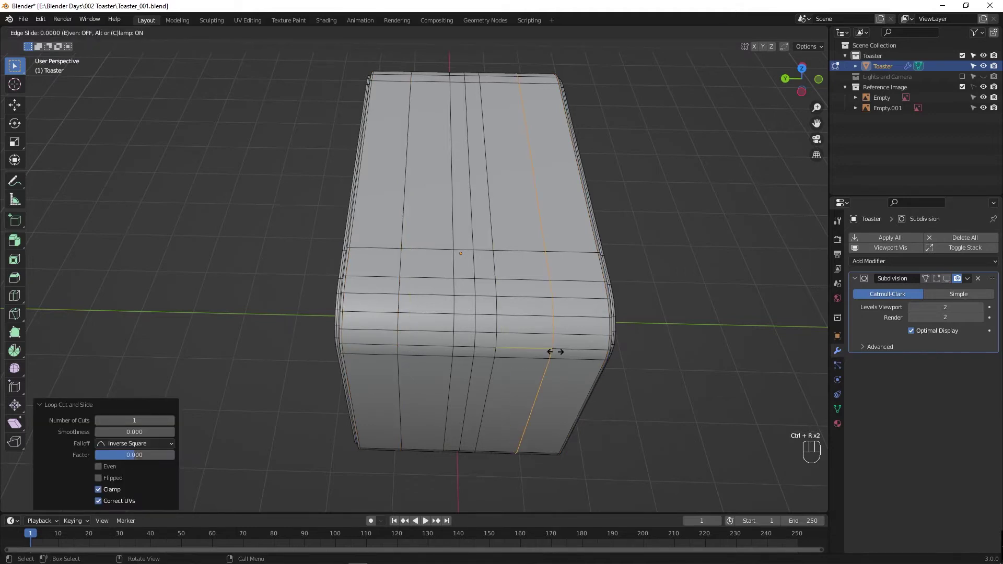
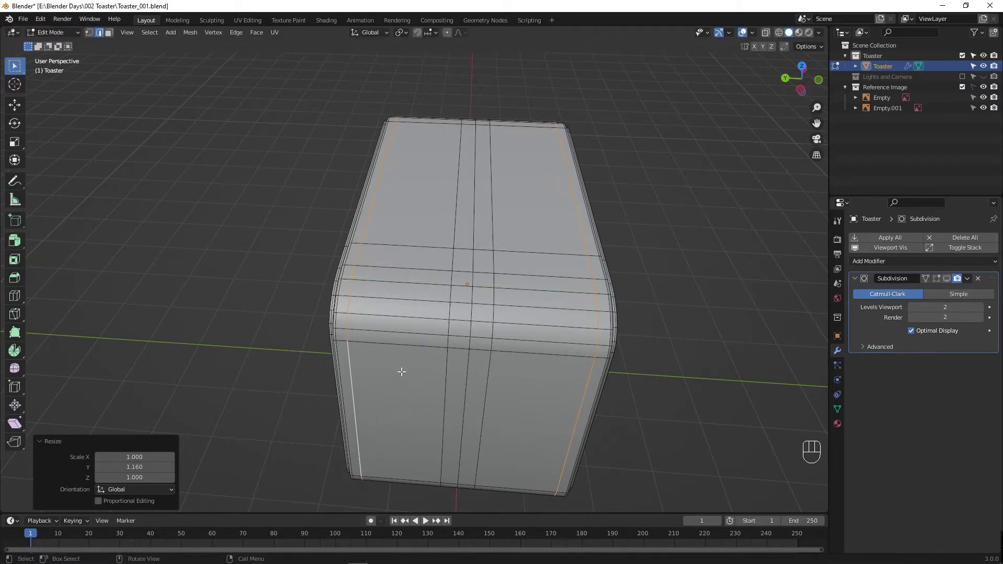
pyautogui.press('ctrl+r')
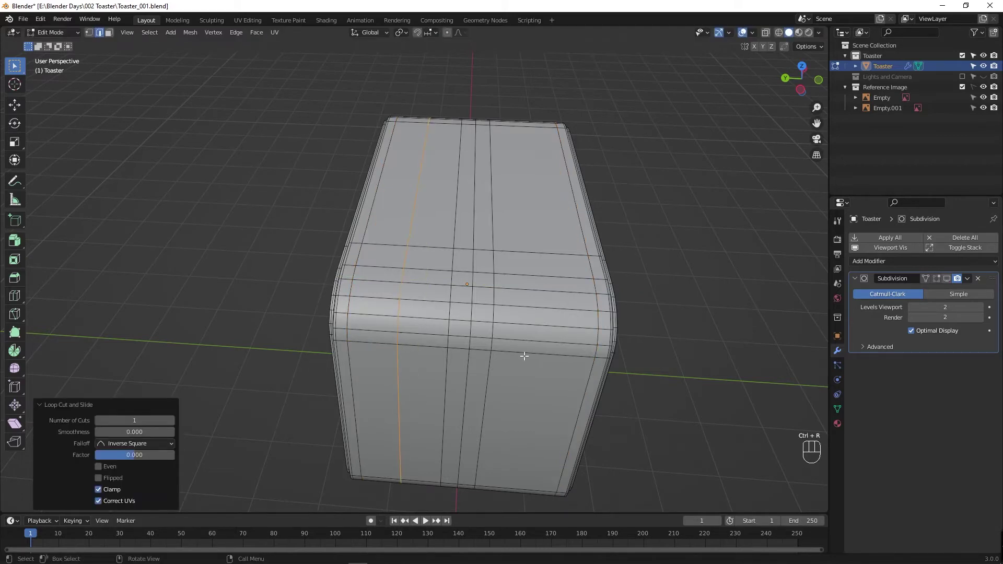
pyautogui.press('ctrl+r')
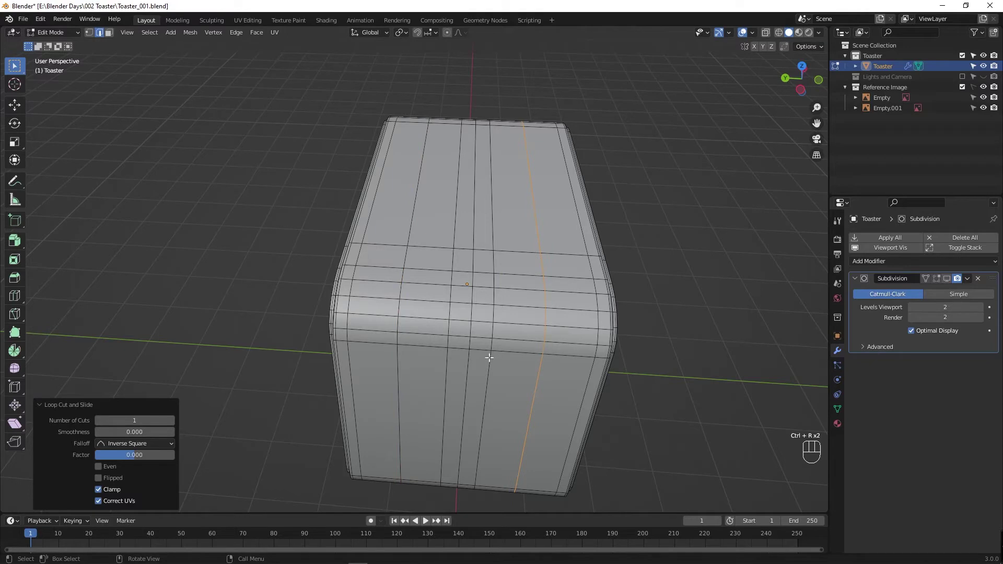
# Step: Select a vertical edge on the front face and move it vertically
pyautogui.click(399, 366)
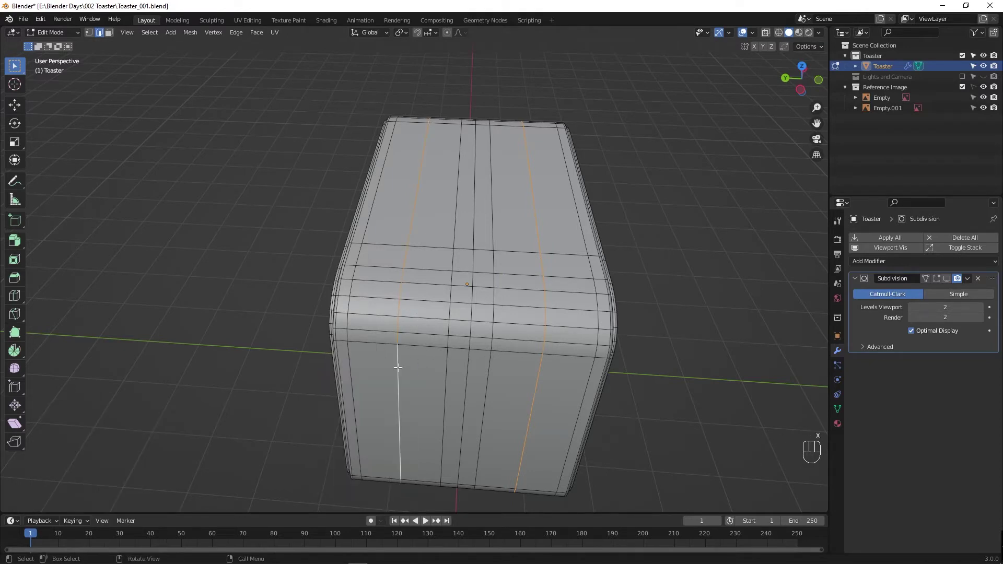
pyautogui.press('g')
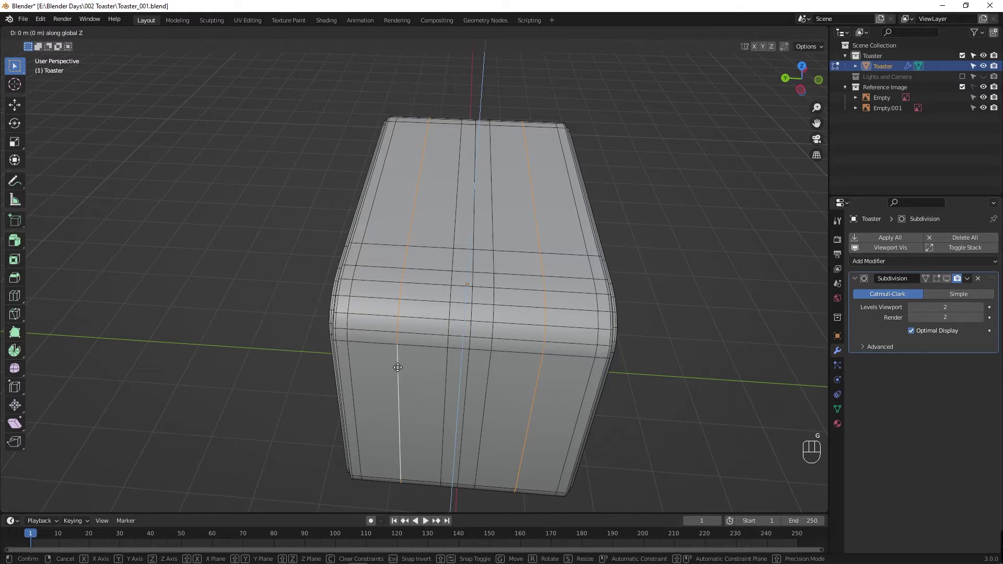
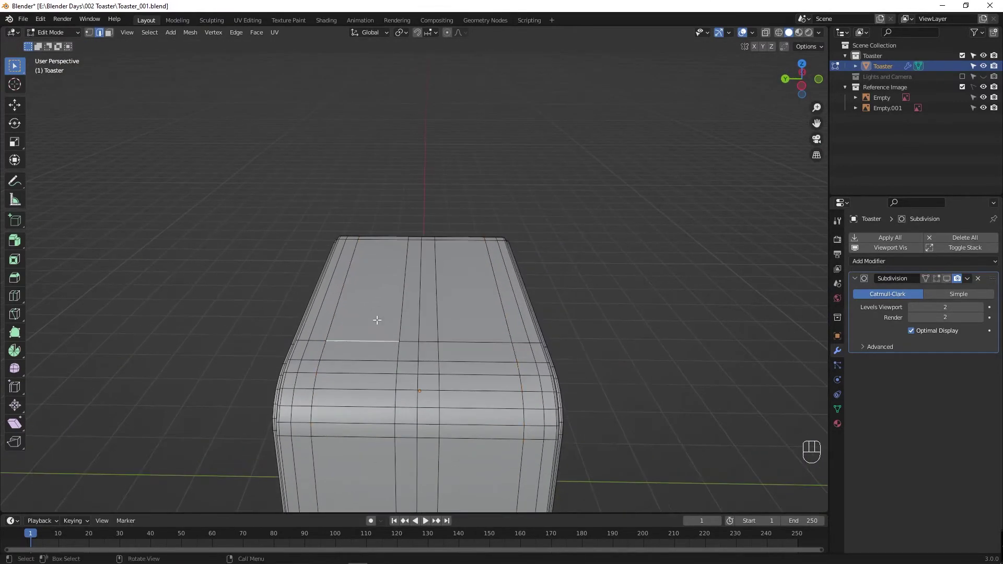
# Step: Select the strip of top faces where the bread slots go and orbit to check them
pyautogui.click(491, 320)
pyautogui.moveTo(402, 367); pyautogui.dragTo(365, 357)
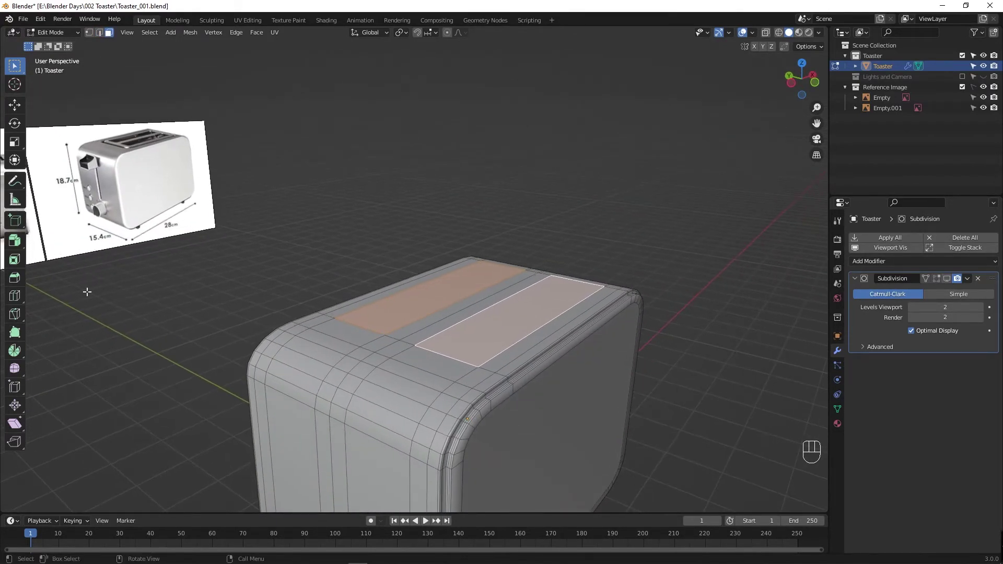
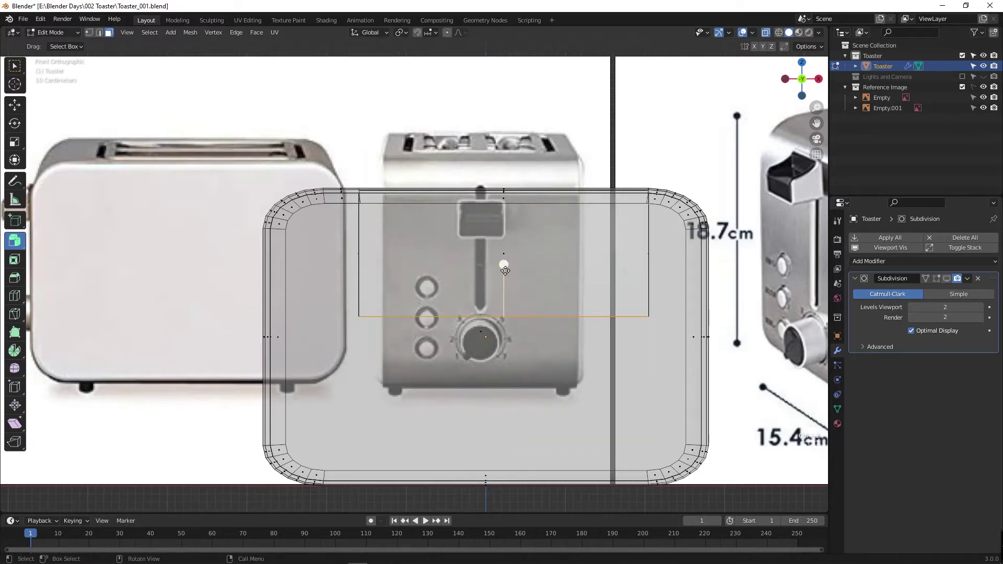
# Step: Redo the inward extrusion of the slot faces so they sink about 0.066 m into the body
pyautogui.press('ctrl+z')
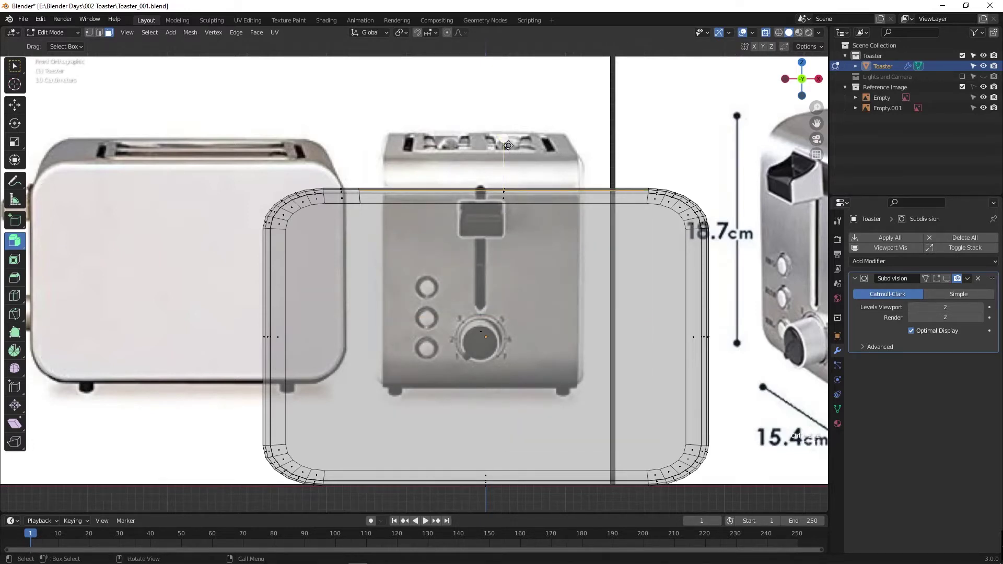
pyautogui.press('ctrl+shift+z')
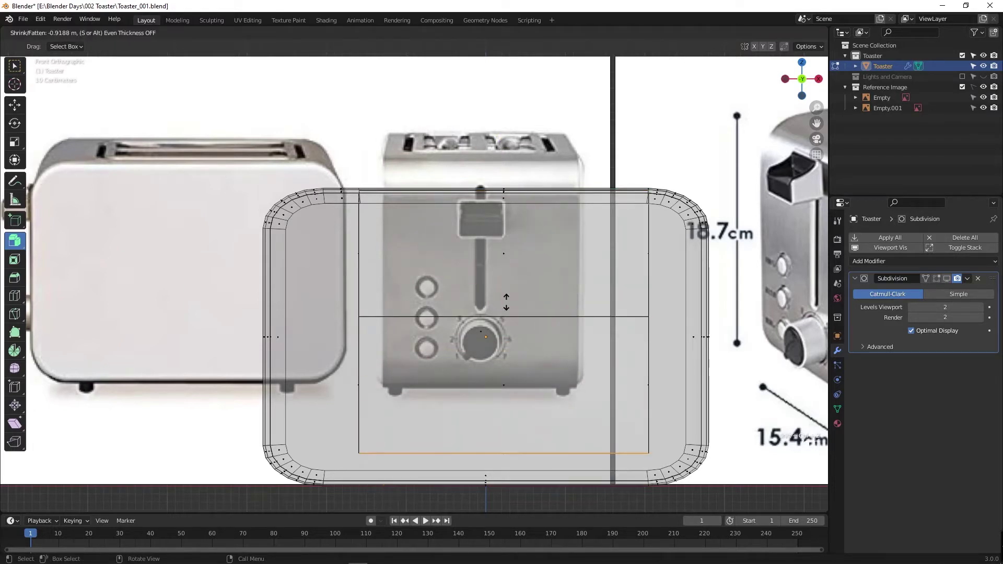
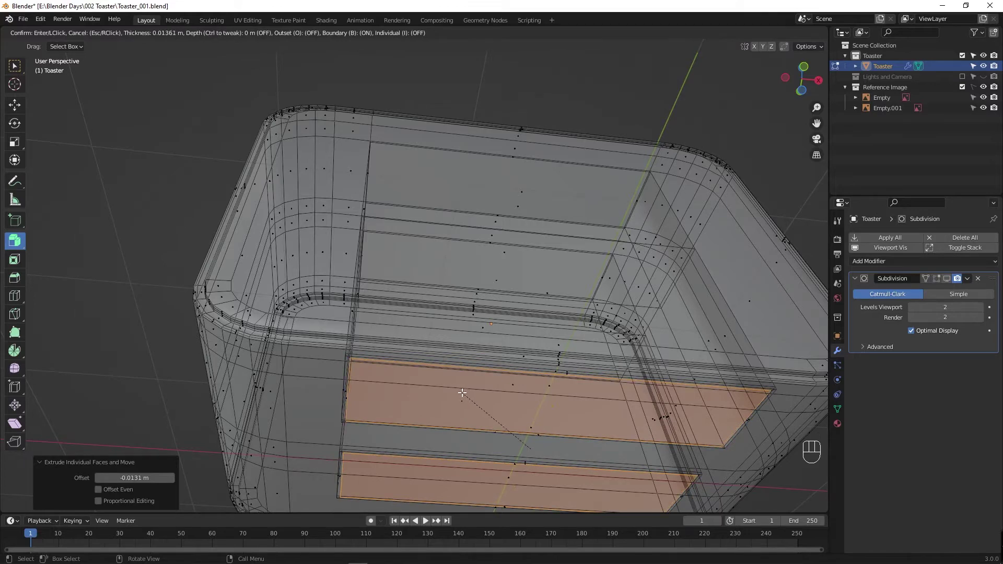
pyautogui.moveTo(418, 278); pyautogui.dragTo(503, 397)
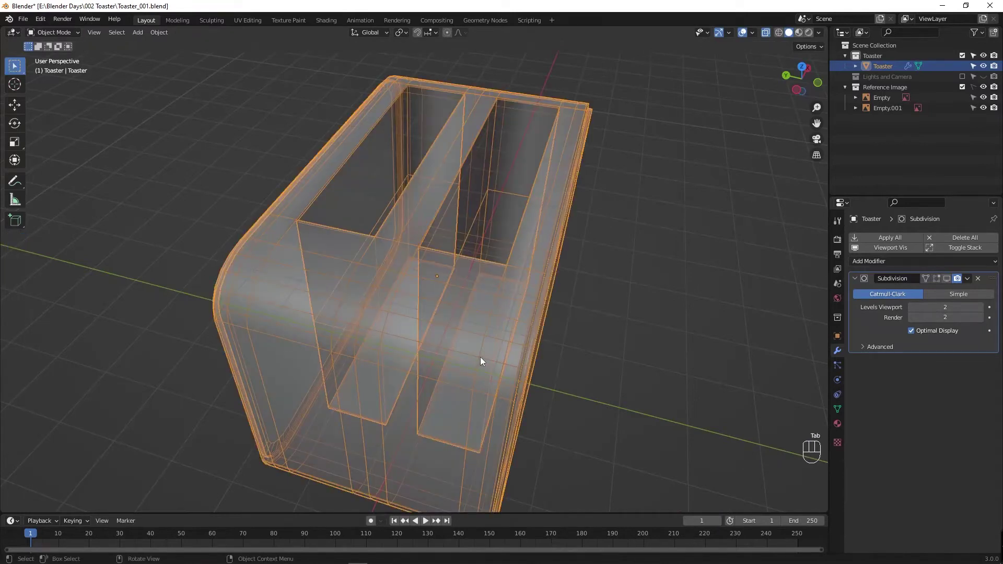
pyautogui.press('alt+z')
pyautogui.moveTo(408, 356); pyautogui.dragTo(447, 354)
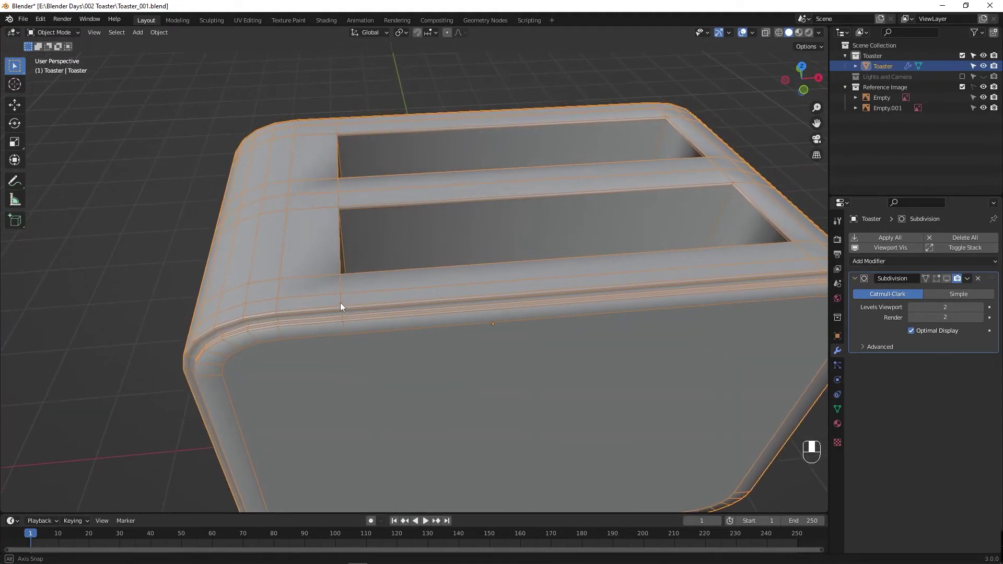
pyautogui.moveTo(436, 324); pyautogui.dragTo(425, 293)
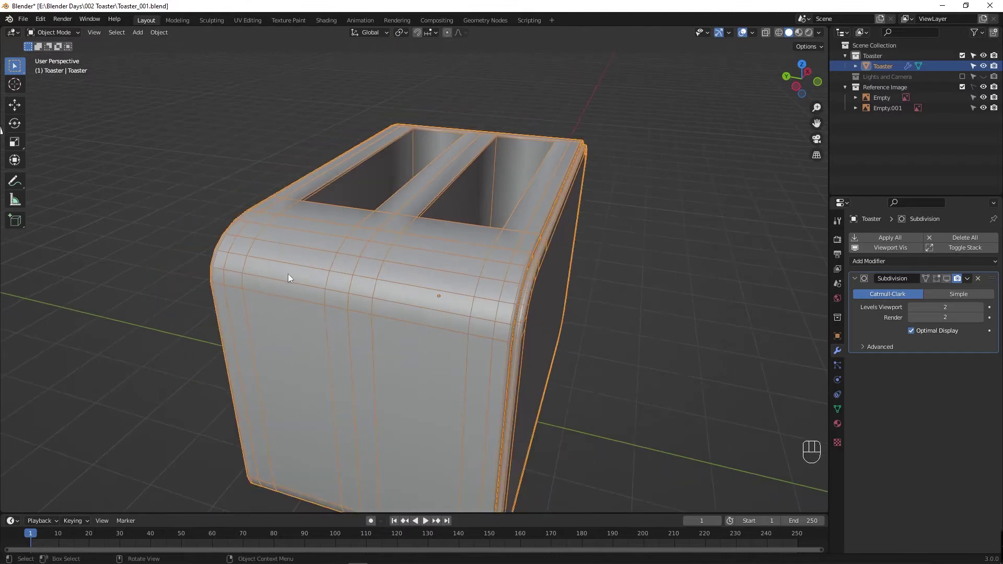
pyautogui.moveTo(377, 298); pyautogui.dragTo(325, 281)
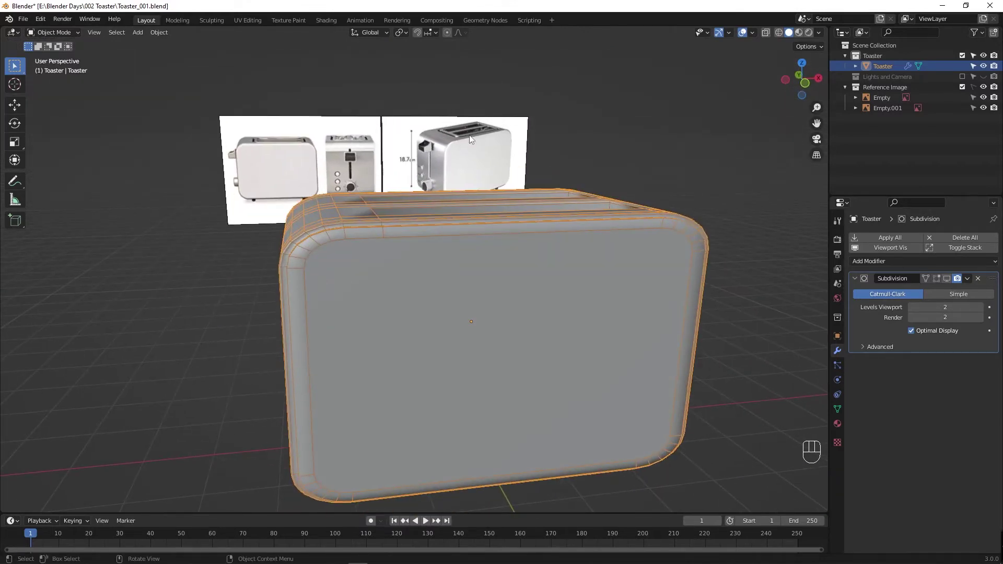
pyautogui.moveTo(425, 249); pyautogui.dragTo(506, 278)
pyautogui.moveTo(434, 282); pyautogui.dragTo(408, 374)
pyautogui.moveTo(402, 383); pyautogui.dragTo(332, 365)
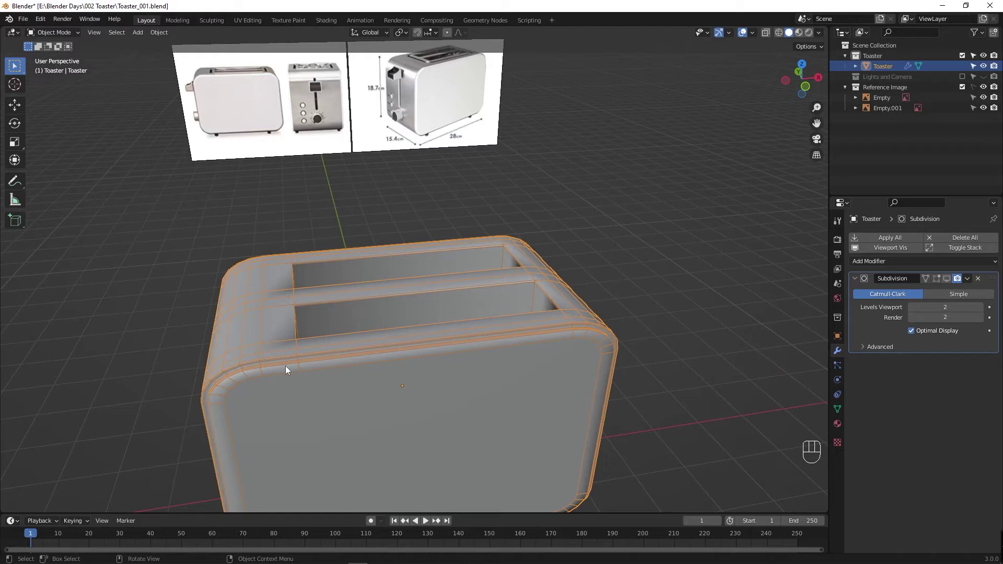
pyautogui.press('ctrl+r')
pyautogui.press('Tab')
pyautogui.press('w')
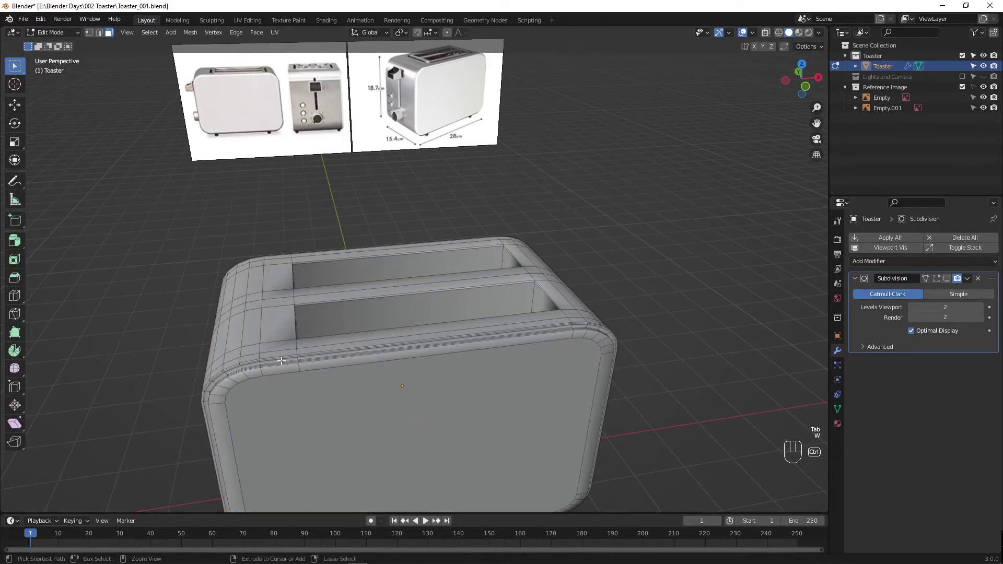
# Step: Add an edge loop across the top and switch to a straight top-down view of the slots
pyautogui.press('ctrl+r')
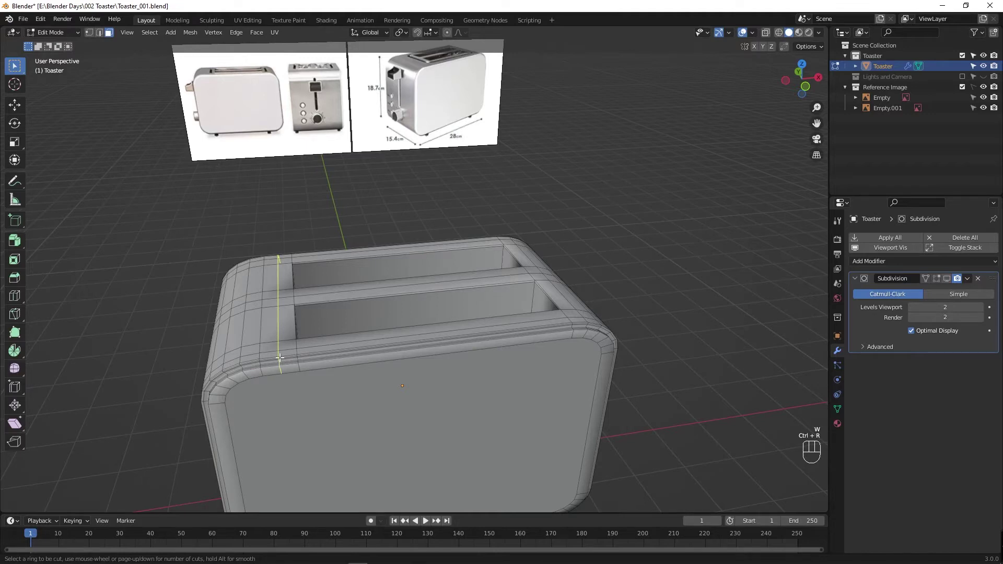
pyautogui.moveTo(327, 360); pyautogui.dragTo(430, 366)
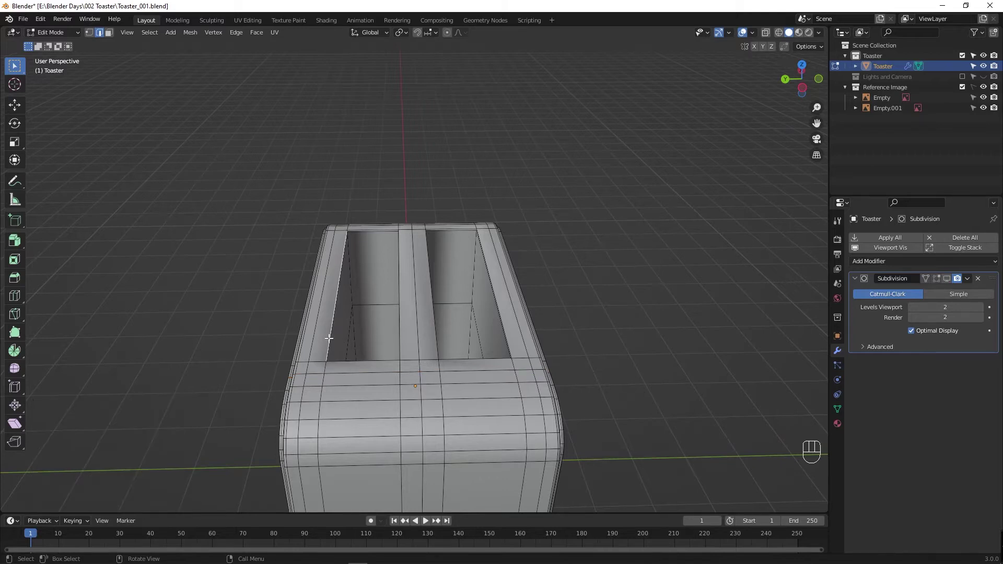
pyautogui.moveTo(382, 351); pyautogui.dragTo(396, 376)
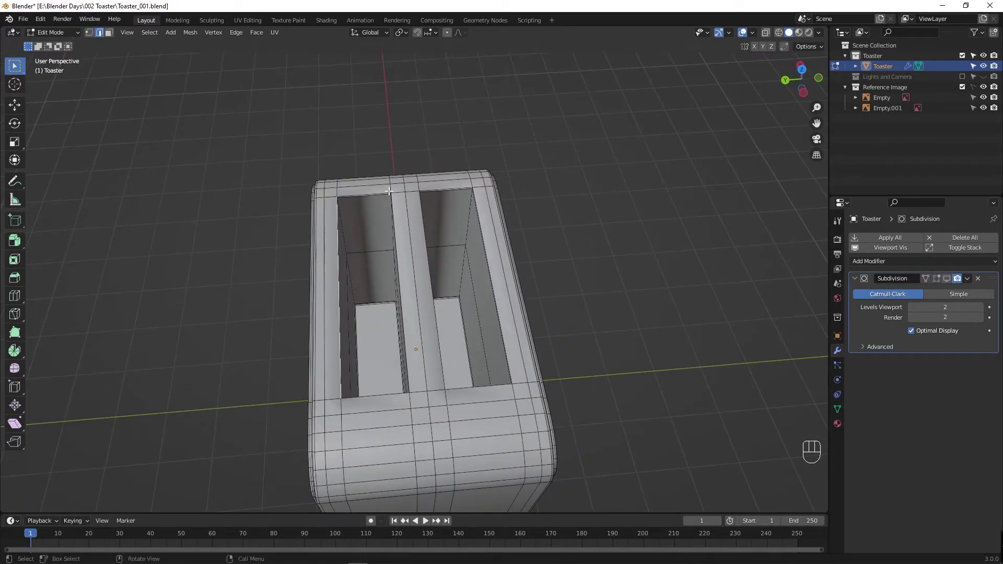
pyautogui.moveTo(391, 188); pyautogui.dragTo(425, 198)
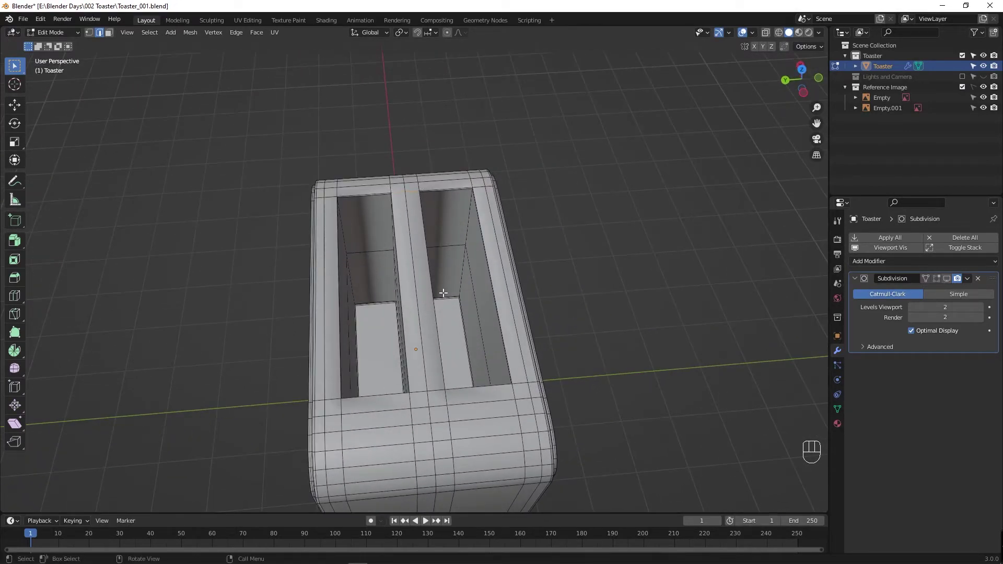
pyautogui.press('`')
pyautogui.moveTo(527, 250); pyautogui.dragTo(545, 312)
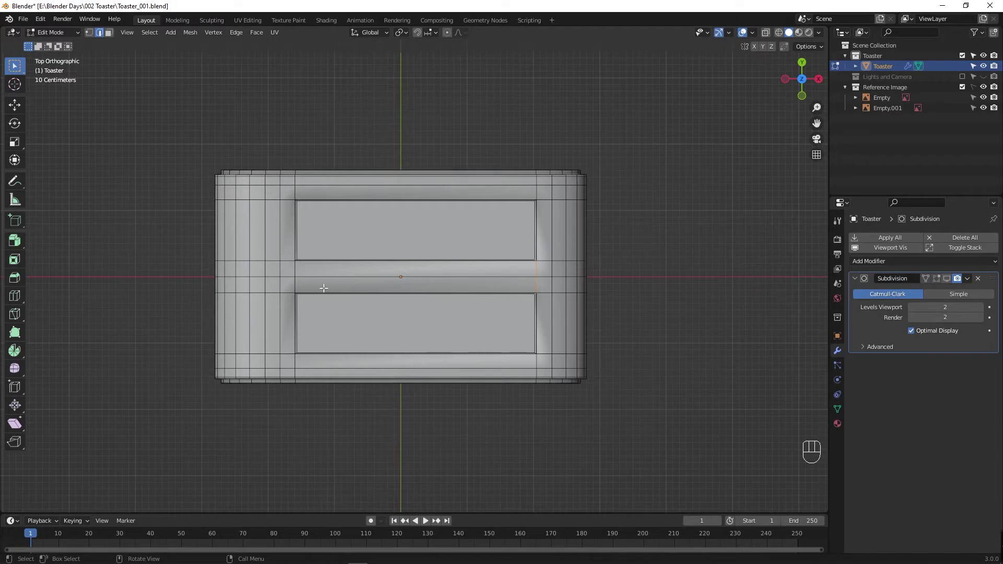
# Step: Select the divider edges between the two slots in X-ray and narrow the divider
pyautogui.press('1')
pyautogui.moveTo(291, 251); pyautogui.dragTo(319, 306)
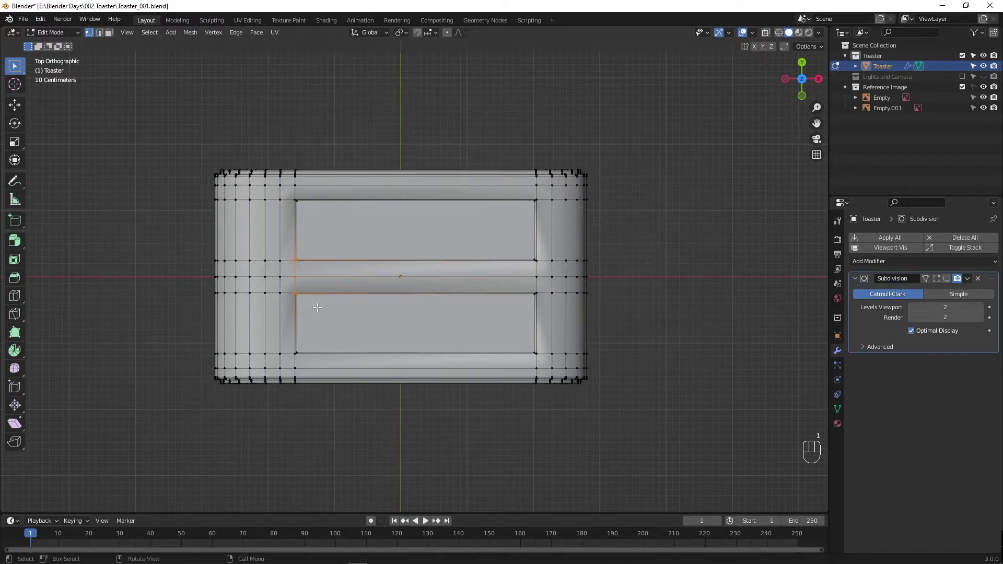
pyautogui.moveTo(540, 283); pyautogui.dragTo(543, 309)
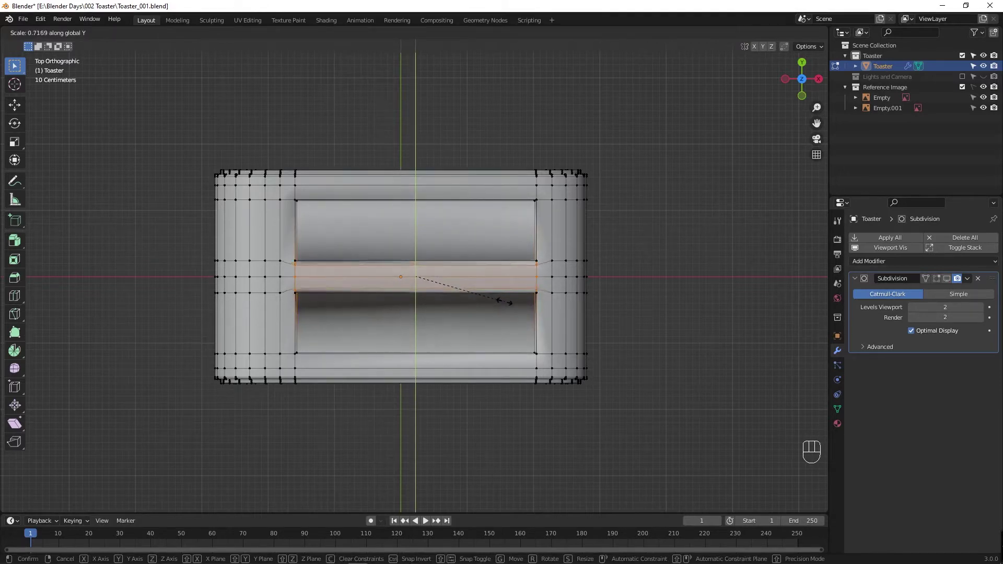
pyautogui.press('alt+z')
pyautogui.moveTo(291, 252); pyautogui.dragTo(320, 301)
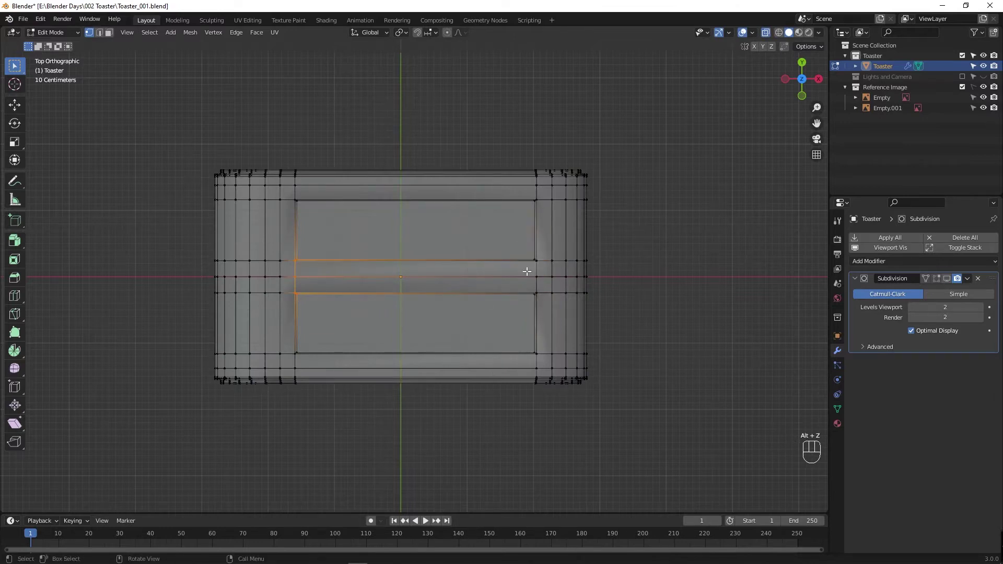
pyautogui.moveTo(528, 287); pyautogui.dragTo(545, 304)
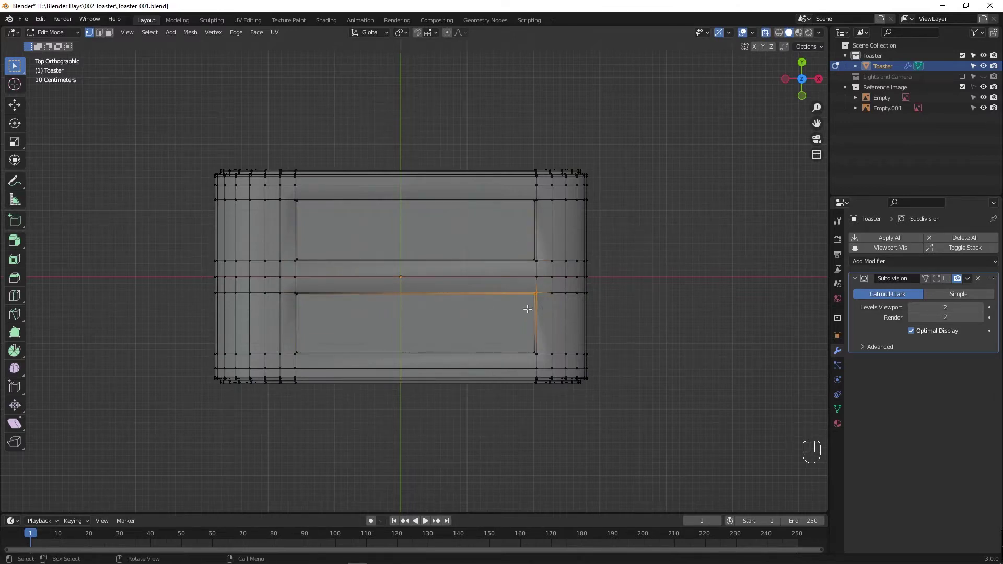
pyautogui.click(312, 309)
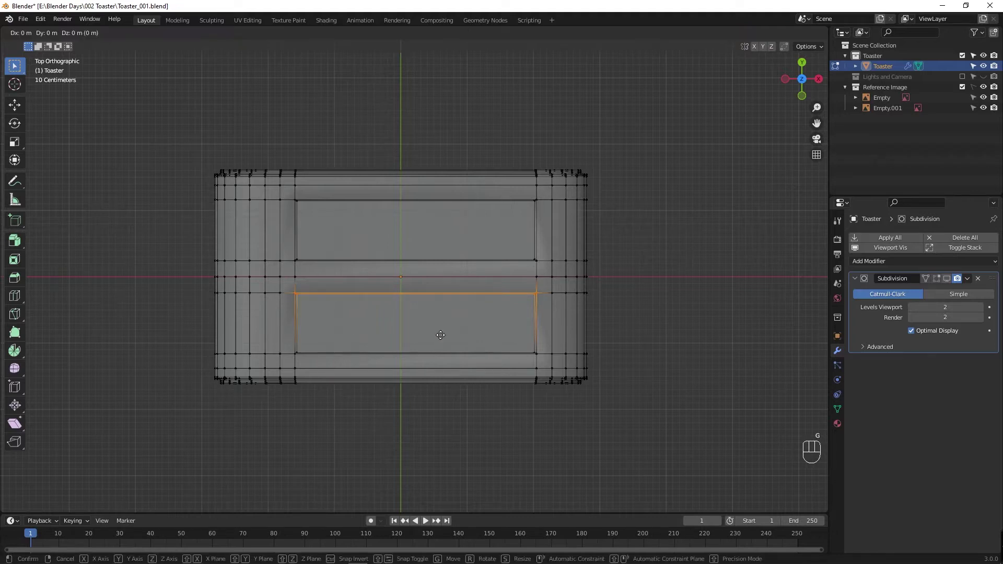
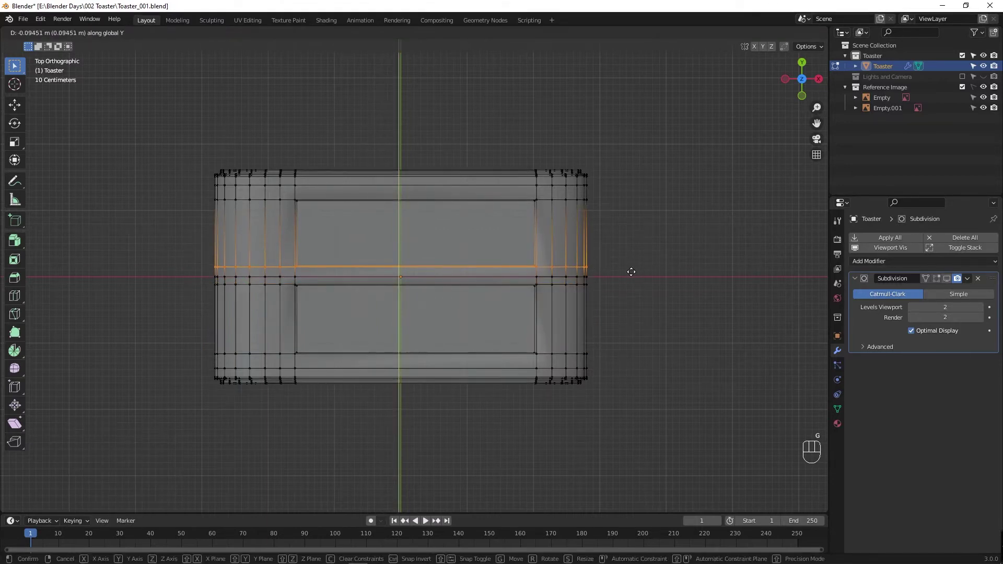
# Step: Shift the slot-dividing edge row about 0.118 m along the width, then hide the toaster body
pyautogui.moveTo(399, 337); pyautogui.dragTo(496, 245)
pyautogui.middleClick(399, 347)
pyautogui.press('Tab')
pyautogui.press('alt+z')
pyautogui.moveTo(403, 373); pyautogui.dragTo(383, 365)
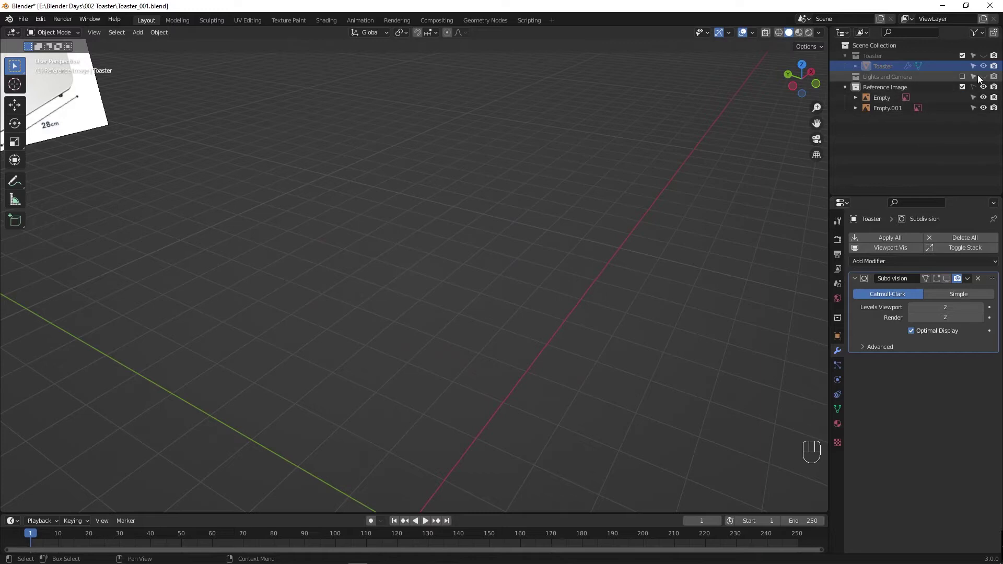
# Step: Unhide the toaster, enter face editing and select the first slot-rim faces
pyautogui.click(985, 78)
pyautogui.click(985, 61)
pyautogui.press('Tab')
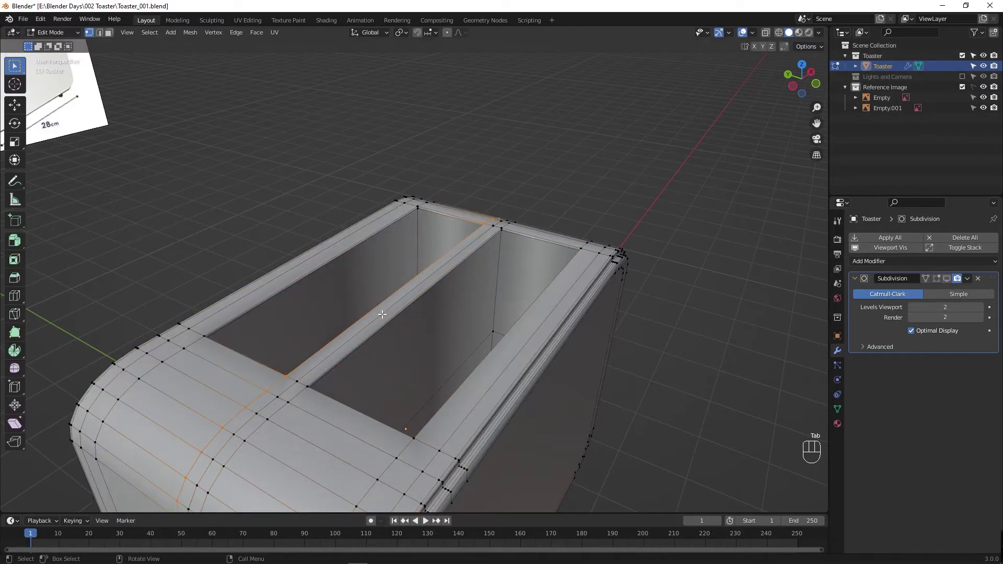
pyautogui.press('3')
pyautogui.click(383, 317)
pyautogui.click(375, 313)
pyautogui.click(294, 389)
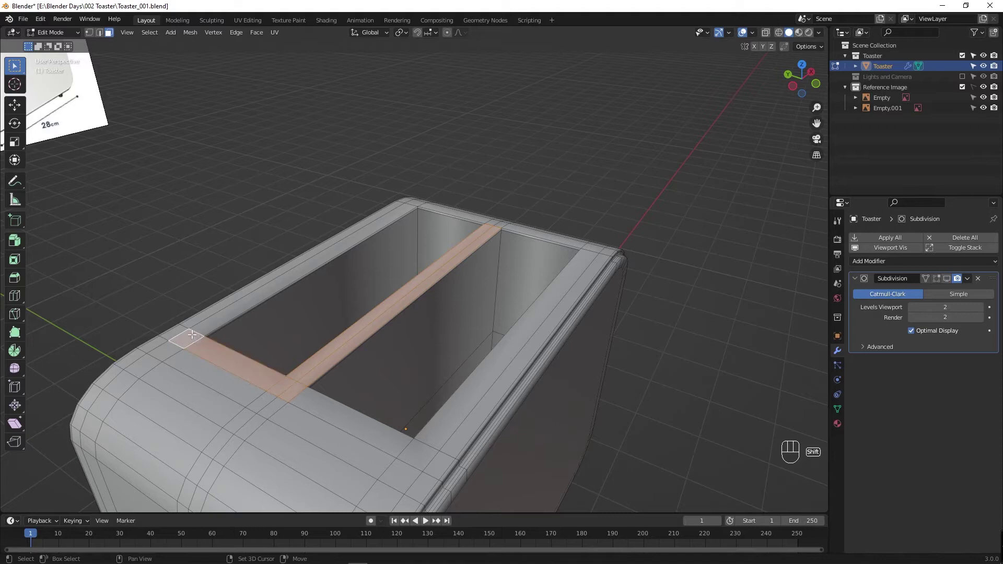
pyautogui.click(421, 201)
# Step: Add the remaining rim faces around both slots to the selection
pyautogui.moveTo(444, 208); pyautogui.dragTo(495, 221)
pyautogui.click(504, 222)
pyautogui.click(519, 225)
pyautogui.click(590, 246)
pyautogui.click(589, 261)
pyautogui.click(420, 445)
pyautogui.moveTo(383, 434); pyautogui.dragTo(255, 380)
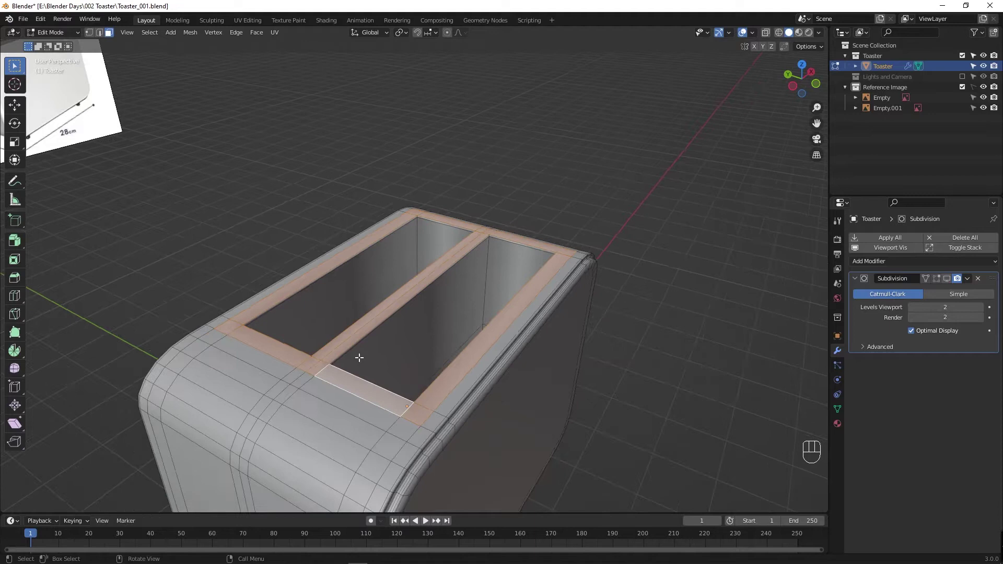
pyautogui.moveTo(294, 347); pyautogui.dragTo(197, 328)
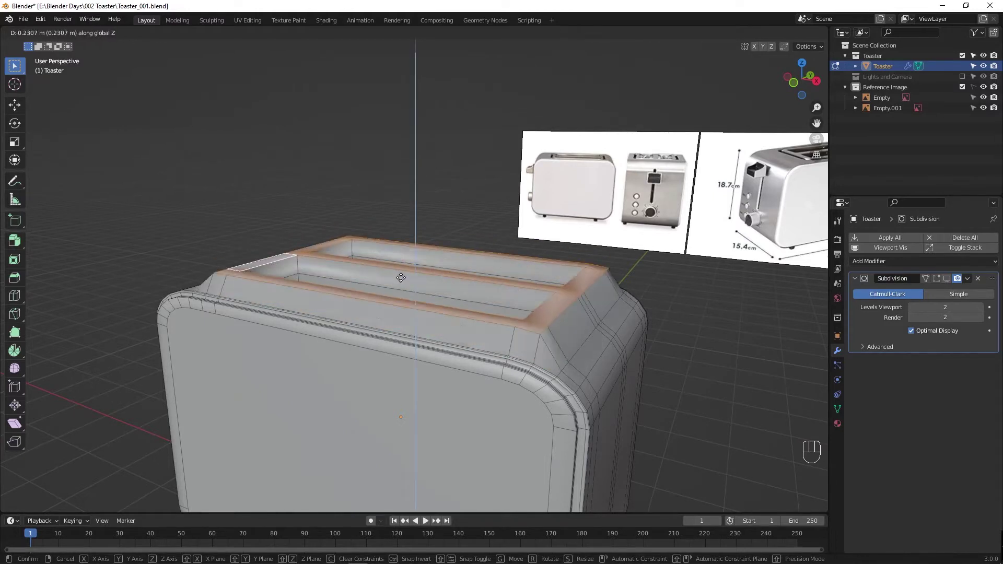
# Step: Orbit to inspect the whole slot frame and start moving its faces about 0.07 m
pyautogui.moveTo(295, 348); pyautogui.dragTo(380, 359)
pyautogui.middleClick(391, 337)
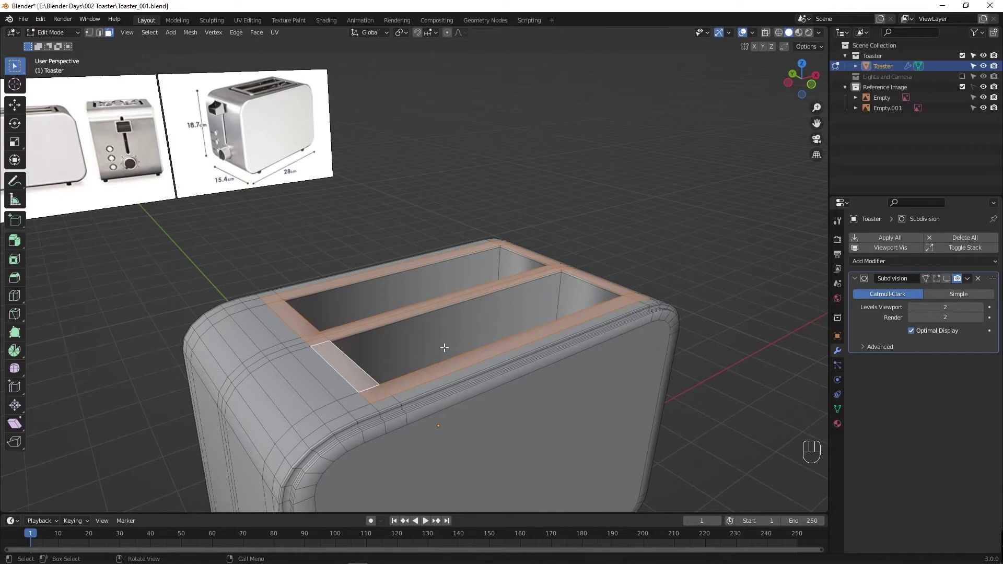
pyautogui.moveTo(439, 364); pyautogui.dragTo(446, 353)
pyautogui.moveTo(449, 341); pyautogui.dragTo(460, 384)
pyautogui.moveTo(457, 396); pyautogui.dragTo(458, 387)
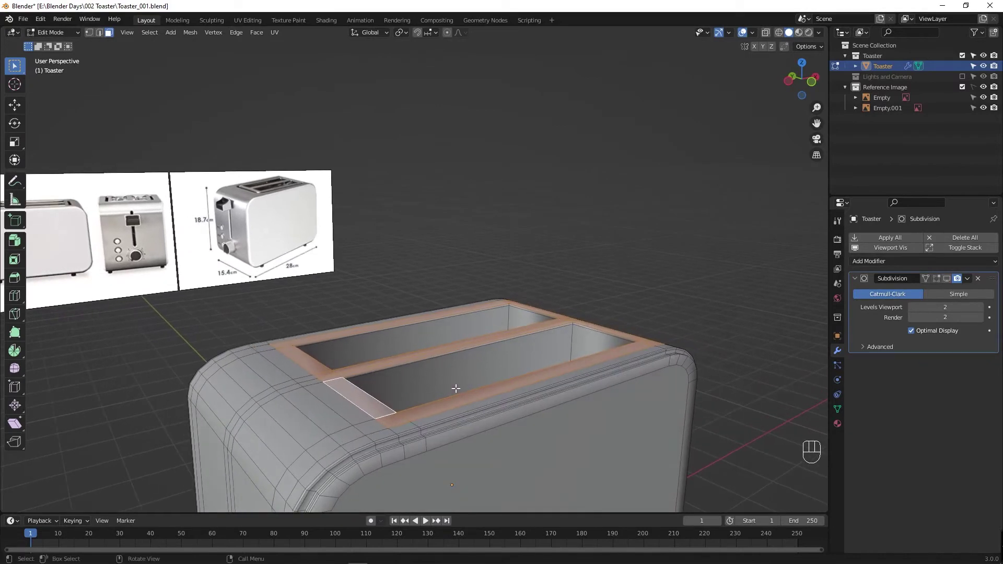
pyautogui.middleClick(467, 382)
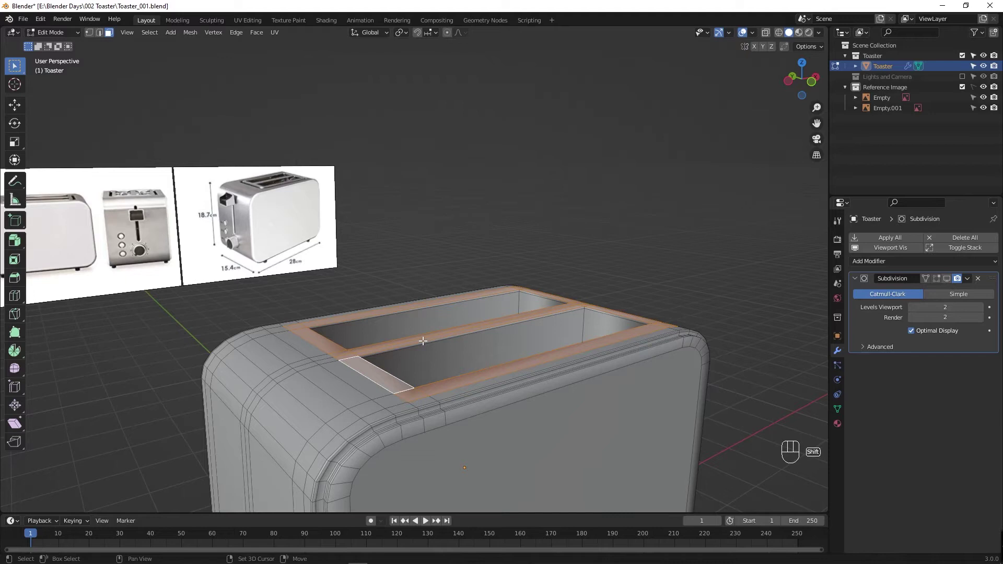
pyautogui.moveTo(445, 372); pyautogui.dragTo(442, 388)
pyautogui.moveTo(443, 381); pyautogui.dragTo(444, 361)
pyautogui.press('shift+d')
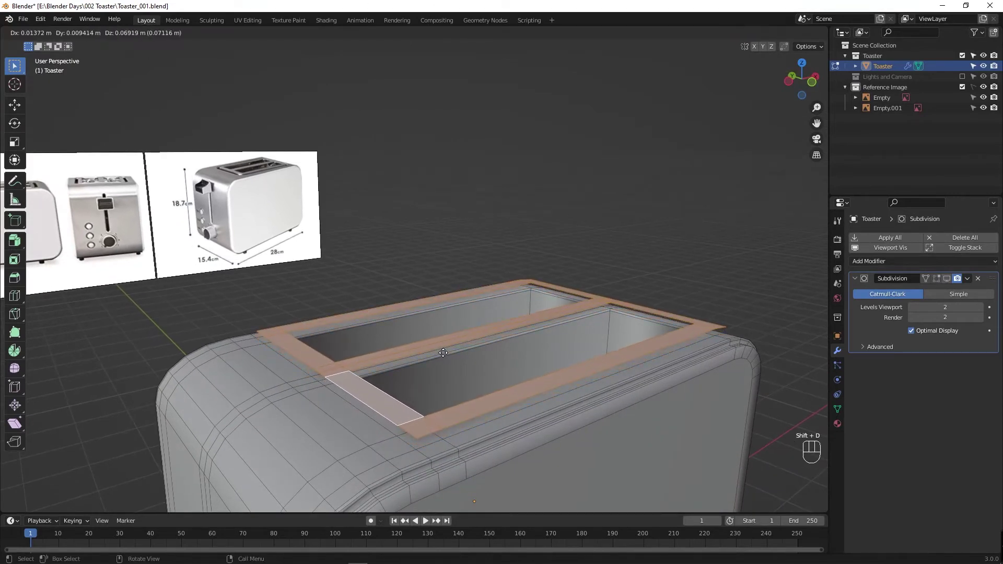
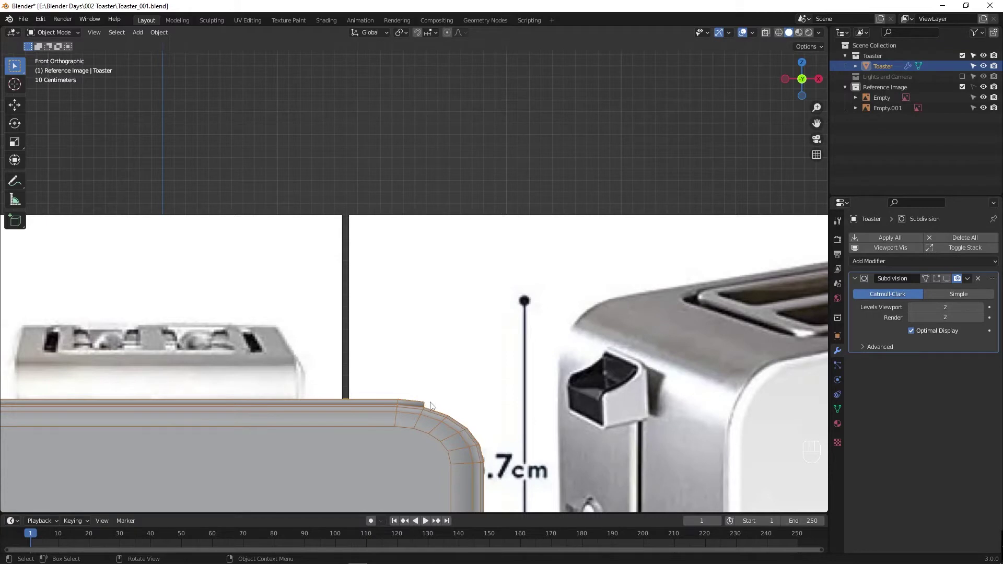
# Step: With X-ray on, raise the body's top vertices about 0.027 m straight up to the reference height
pyautogui.press('alt+z')
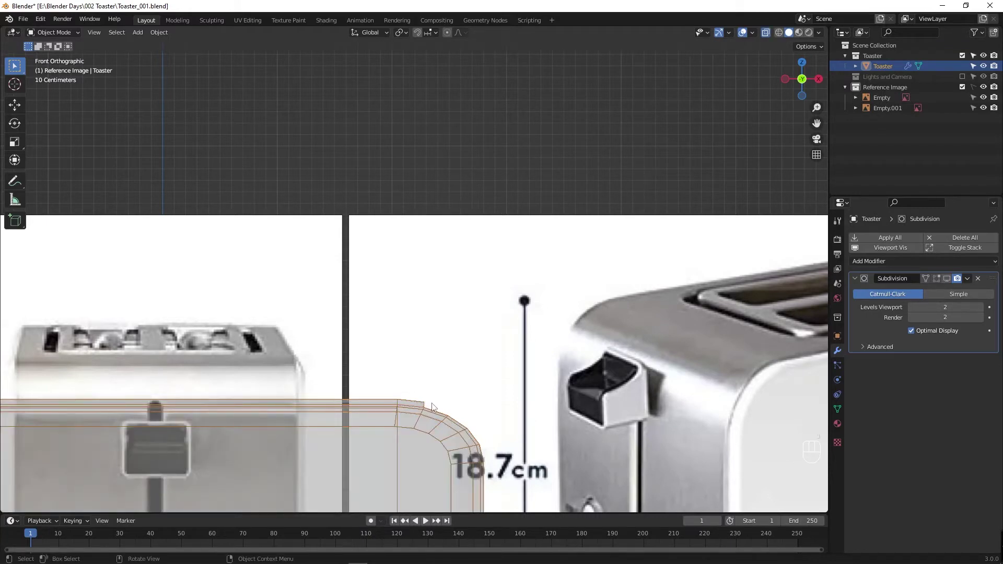
pyautogui.press('1')
pyautogui.press('Tab')
pyautogui.press('1')
pyautogui.press('g')
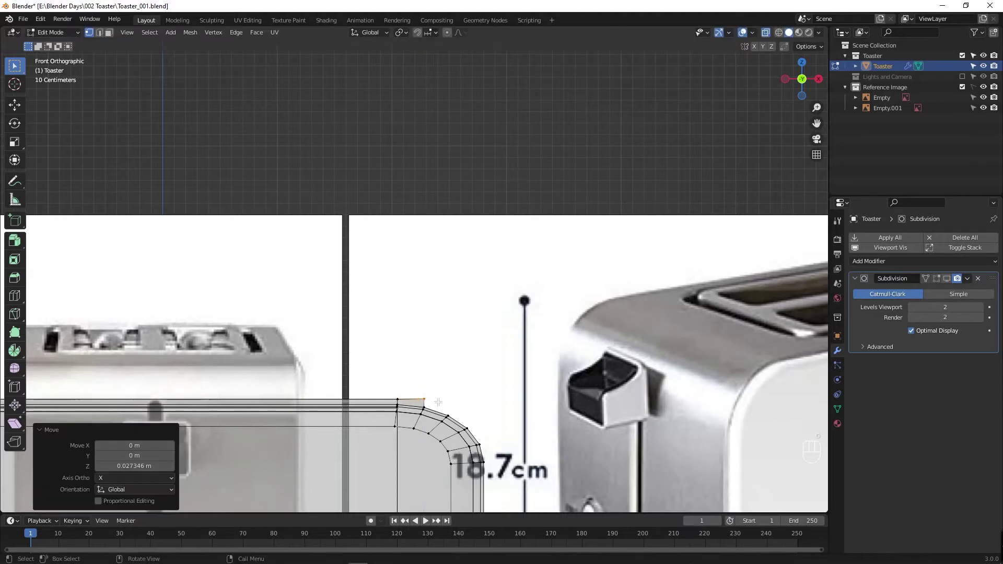
pyautogui.press('Tab')
pyautogui.moveTo(412, 413); pyautogui.dragTo(372, 440)
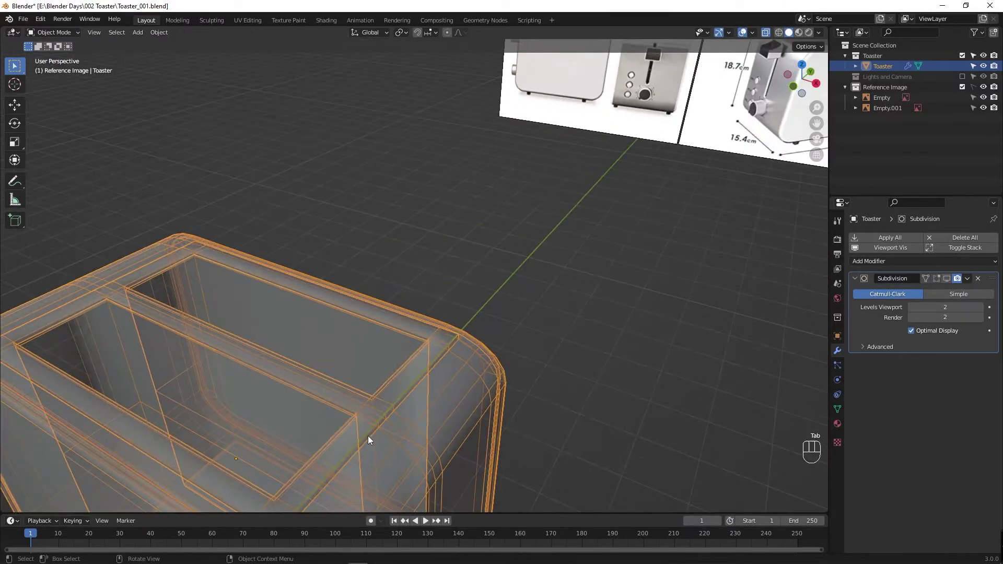
pyautogui.press('Tab')
pyautogui.middleClick(341, 416)
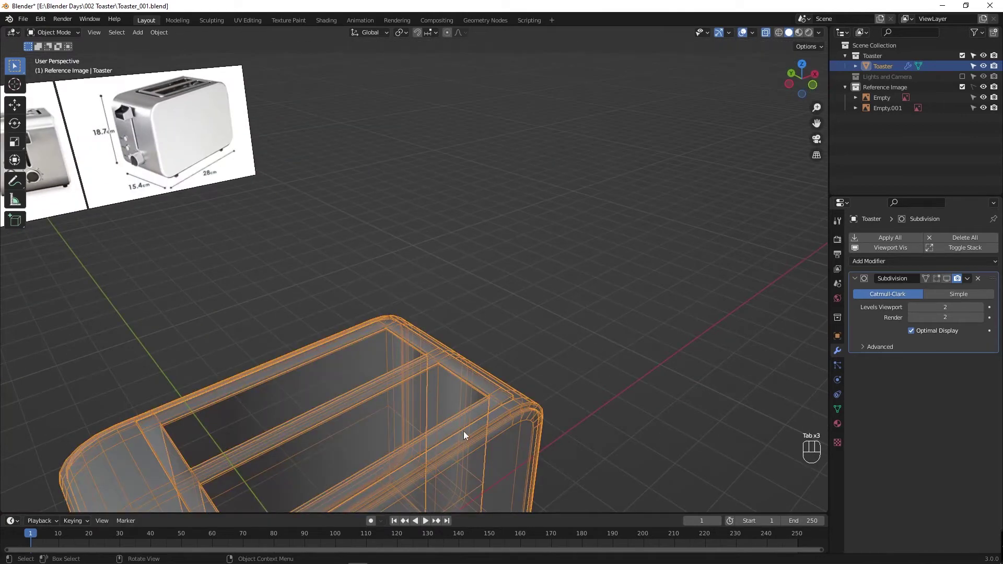
# Step: Recheck the top edge vertices, turn off see-through display and return to object mode
pyautogui.press('shift+Tab')
pyautogui.moveTo(447, 430); pyautogui.dragTo(508, 379)
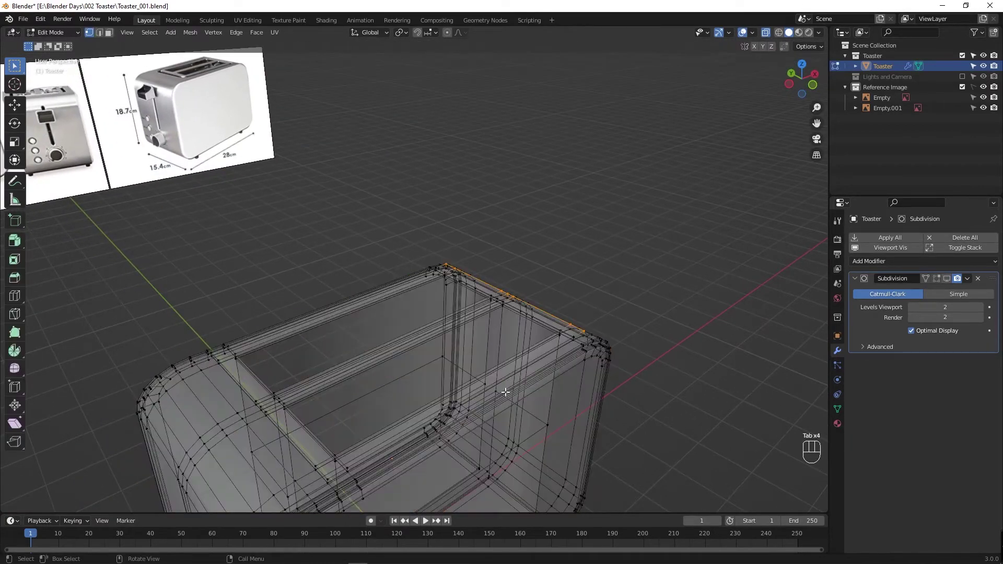
pyautogui.press('alt+z')
pyautogui.click(449, 409)
pyautogui.click(628, 345)
pyautogui.click(545, 377)
pyautogui.click(510, 372)
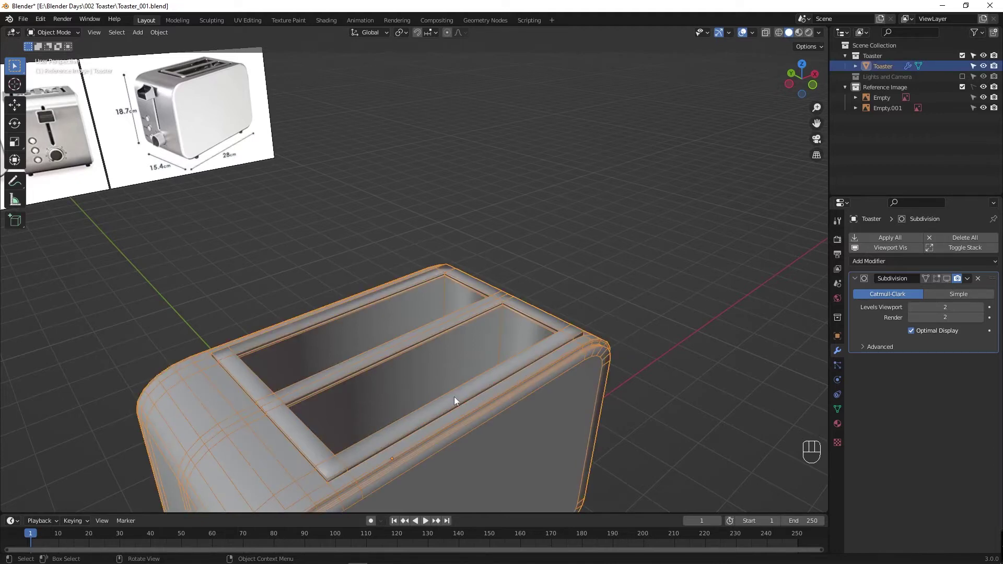
pyautogui.moveTo(411, 403); pyautogui.dragTo(408, 385)
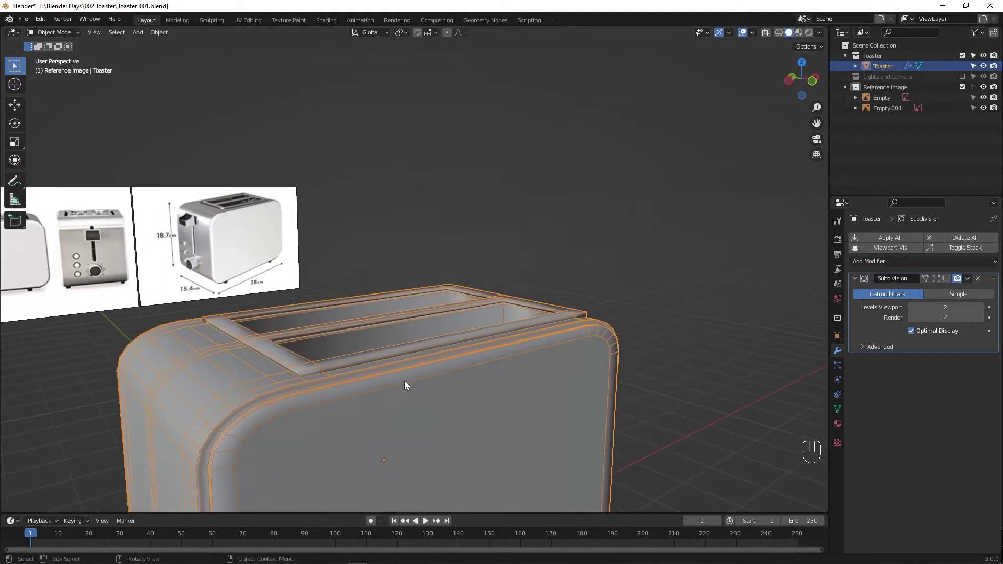
# Step: Step back through history, grow the slot-rim face selection and start lifting the frame
pyautogui.press('ctrl+z')
pyautogui.press('ctrl+z')
pyautogui.press('ctrl+z')
pyautogui.press('ctrl+z')
pyautogui.press('ctrl+z')
pyautogui.press('ctrl+shift+z')
pyautogui.press('ctrl+KP_Add')
pyautogui.press('g')
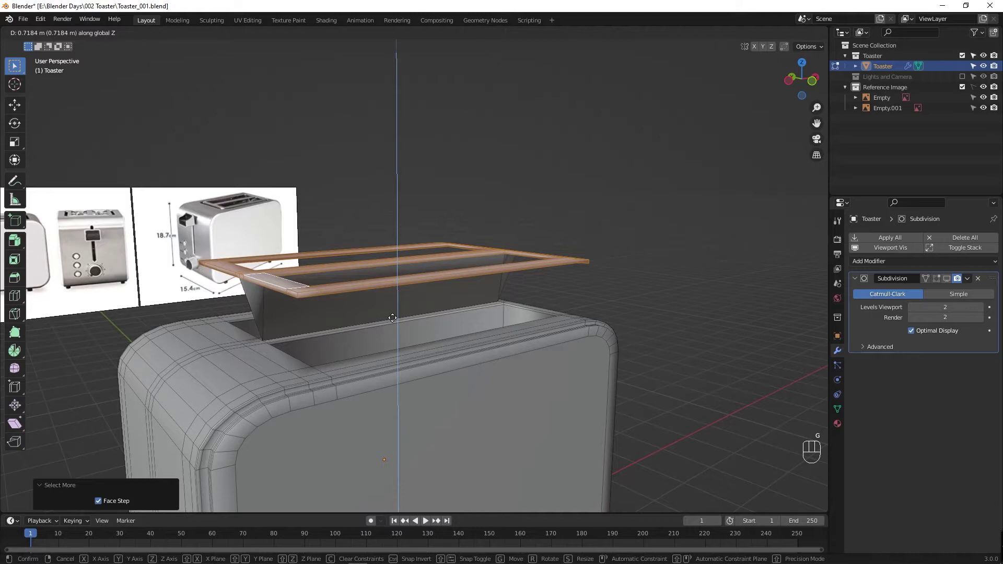
# Step: Cancel the lift and slide the frame's edge loop to set the frame width
pyautogui.press('ctrl+z')
pyautogui.press('ctrl+z')
pyautogui.press('ctrl+z')
pyautogui.press('ctrl+z')
pyautogui.press('ctrl+shift+z')
pyautogui.press('shift+d')
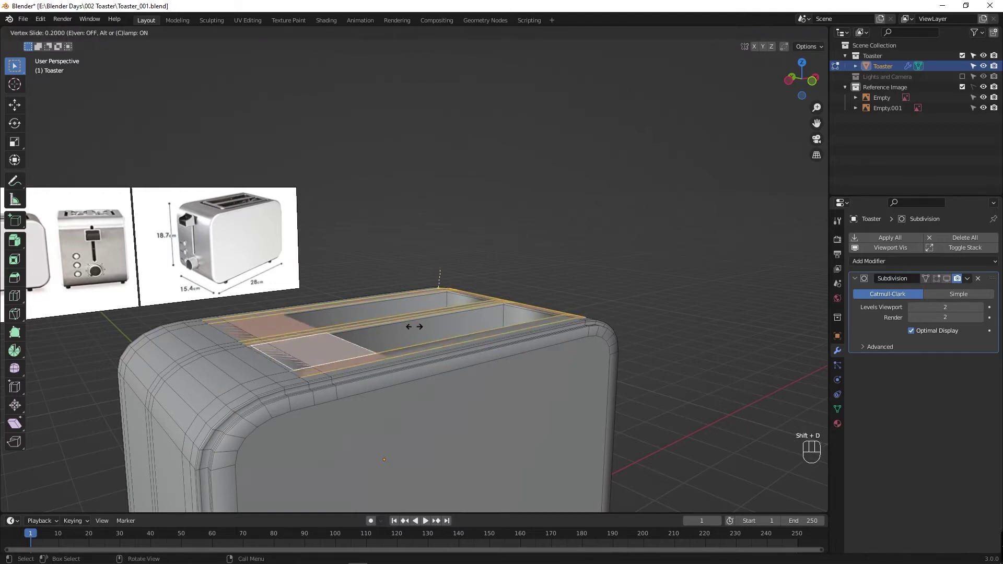
pyautogui.moveTo(433, 319); pyautogui.dragTo(430, 318)
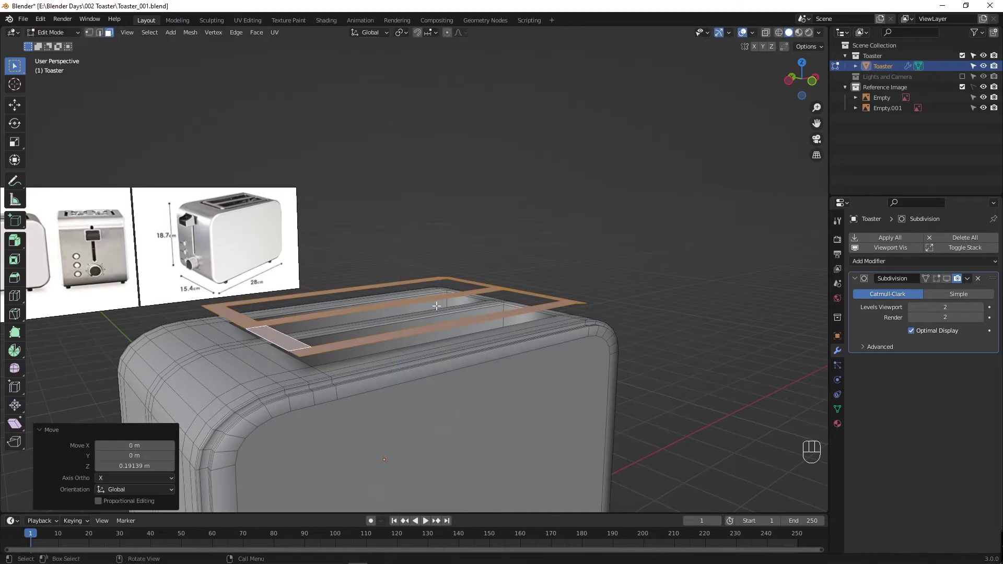
# Step: Undo stray operations so the selected rim faces sit flush on the body's top again
pyautogui.press('ctrl+p')
pyautogui.moveTo(374, 342); pyautogui.dragTo(348, 504)
pyautogui.press('ctrl+z')
pyautogui.press('ctrl+z')
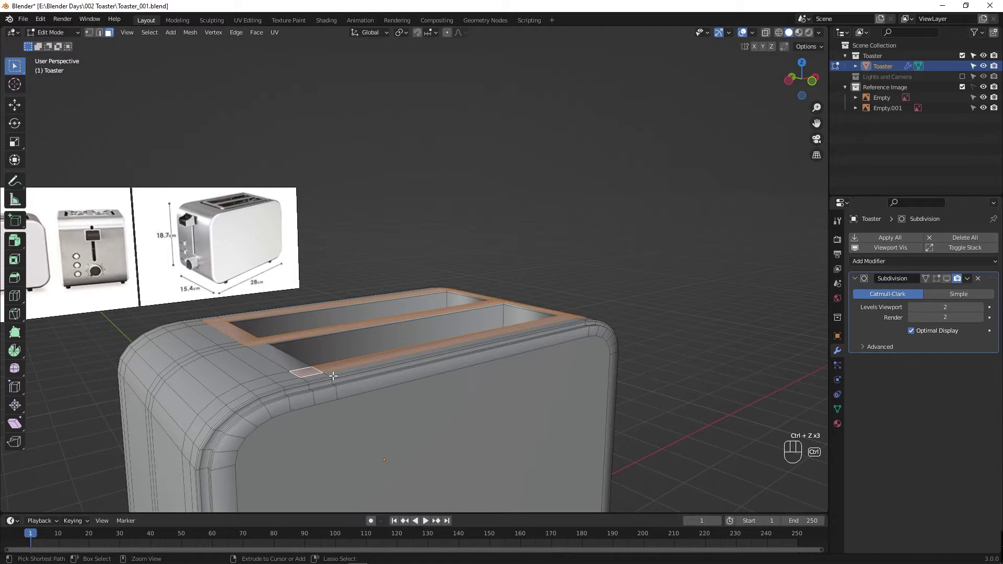
# Step: Separate the selected slot frame into its own object, Toaster.001
pyautogui.press('ctrl+shift+z')
pyautogui.moveTo(336, 369); pyautogui.dragTo(382, 495)
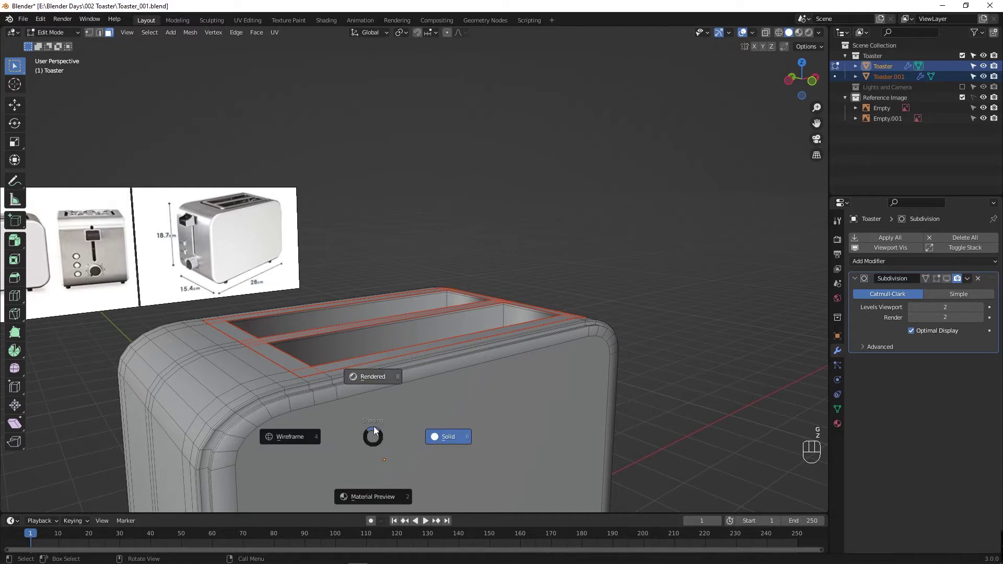
pyautogui.press('g')
pyautogui.press('z')
pyautogui.press('Escape')
pyautogui.press('Escape')
pyautogui.press('g')
pyautogui.press('g')
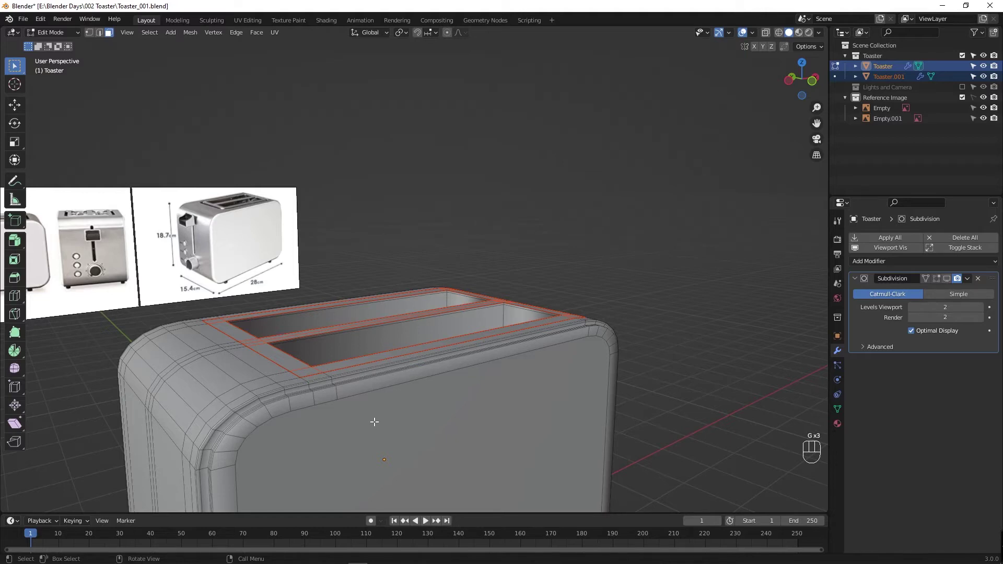
# Step: Delete the leftover vertices, return to object mode and select the separated frame
pyautogui.press('x')
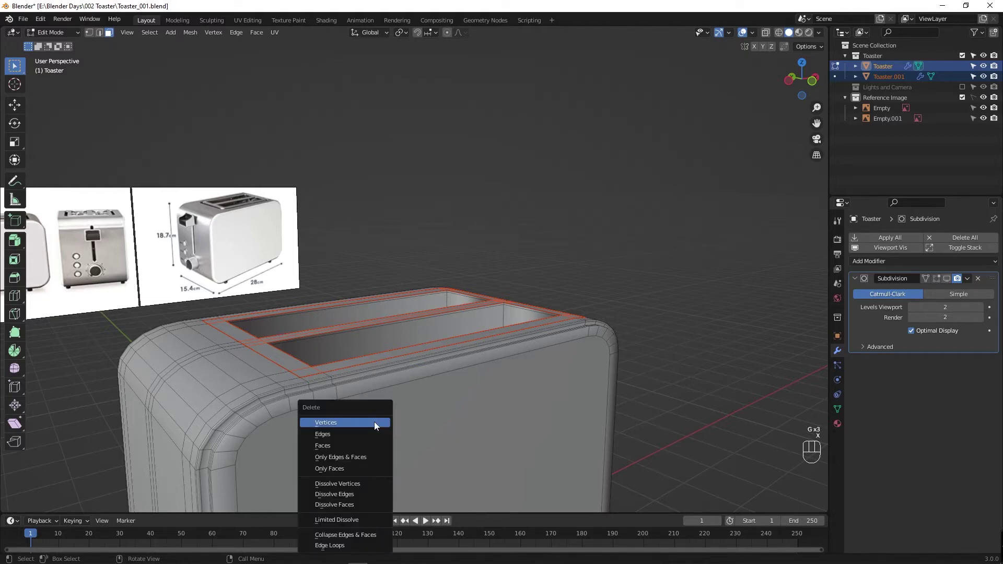
pyautogui.moveTo(377, 424); pyautogui.dragTo(340, 374)
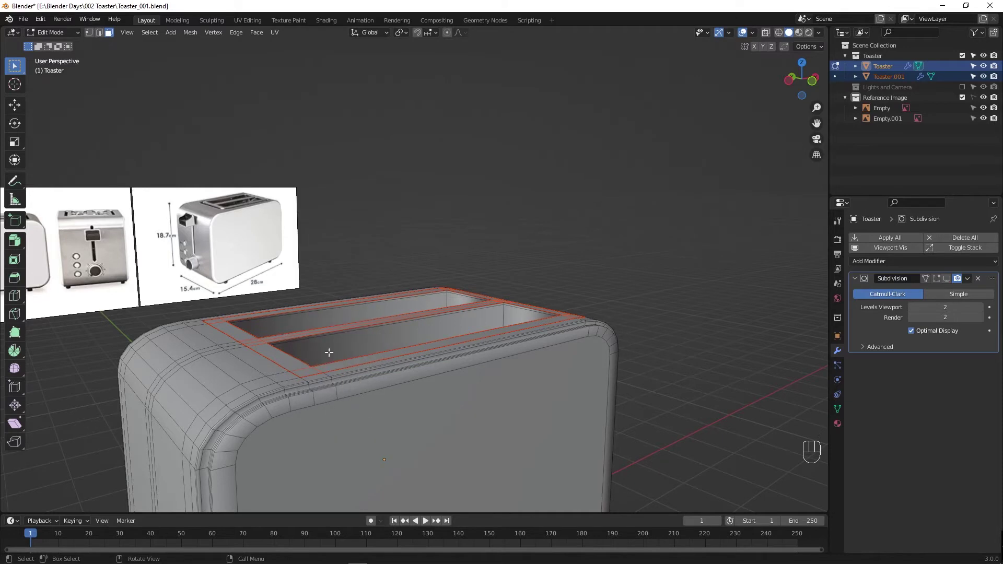
pyautogui.click(399, 261)
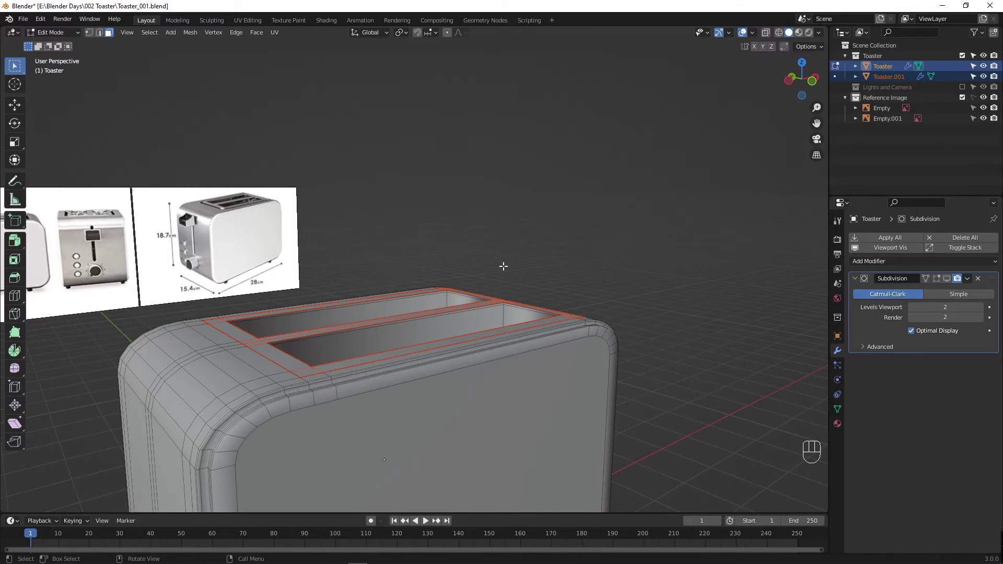
pyautogui.press('Tab')
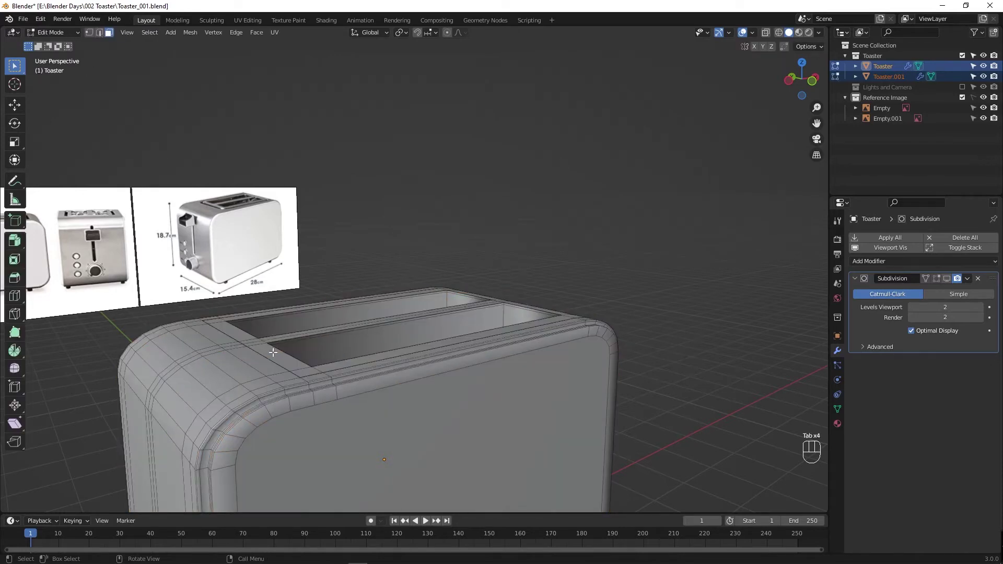
pyautogui.click(277, 356)
# Step: Clear the parent link on Toaster.001 so the frame stands alone
pyautogui.press('ctrl+p')
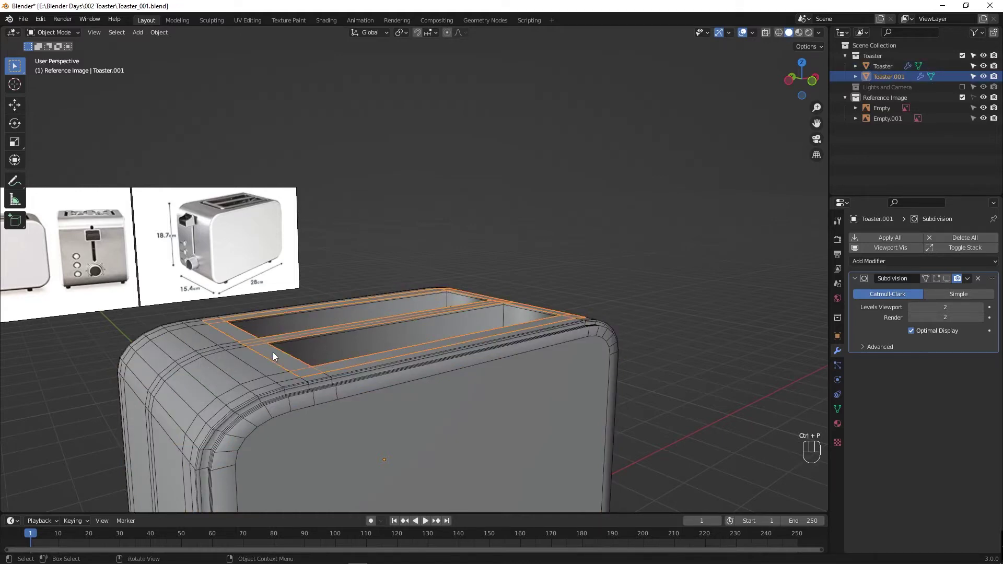
pyautogui.press('alt+p')
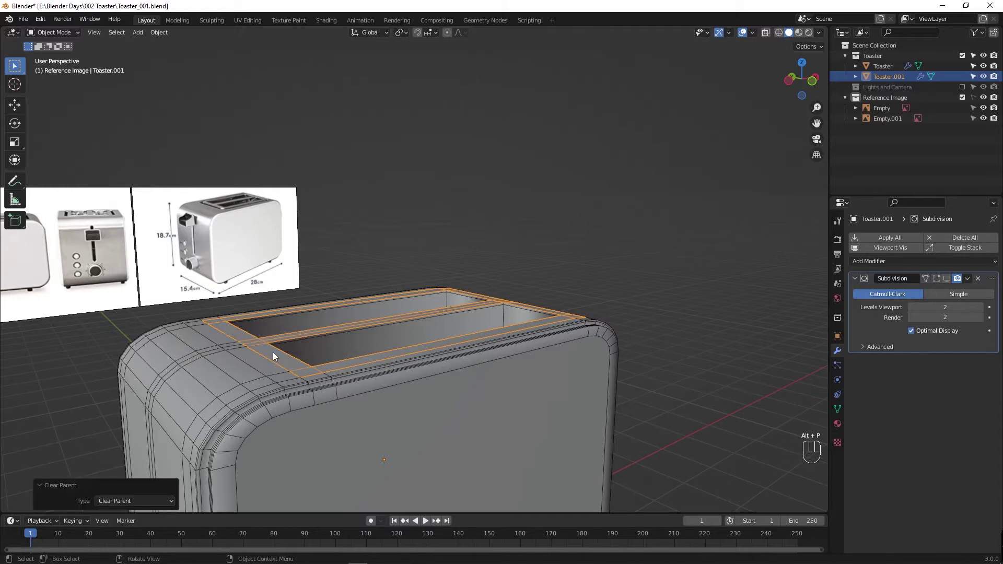
pyautogui.press('e')
pyautogui.moveTo(418, 330); pyautogui.dragTo(483, 267)
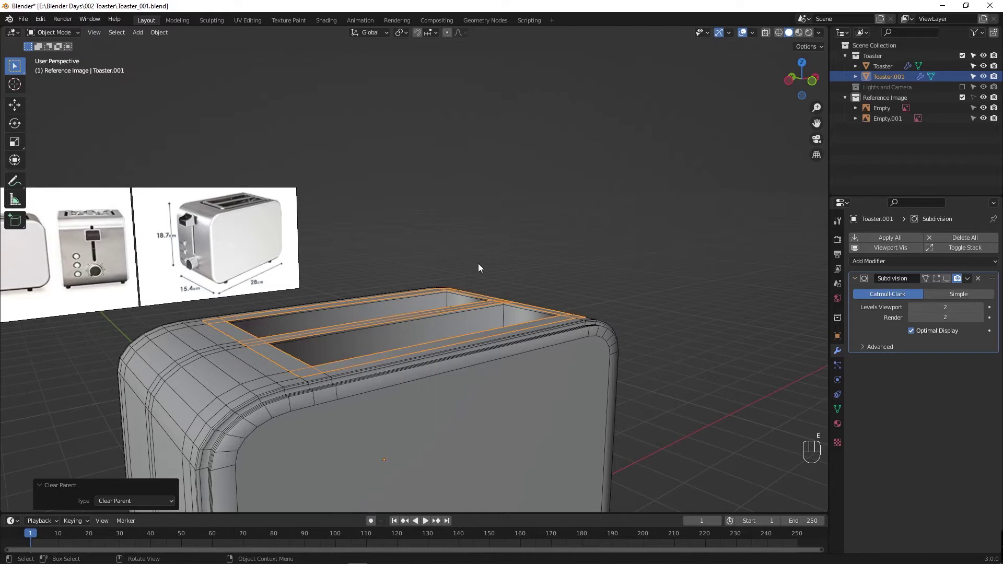
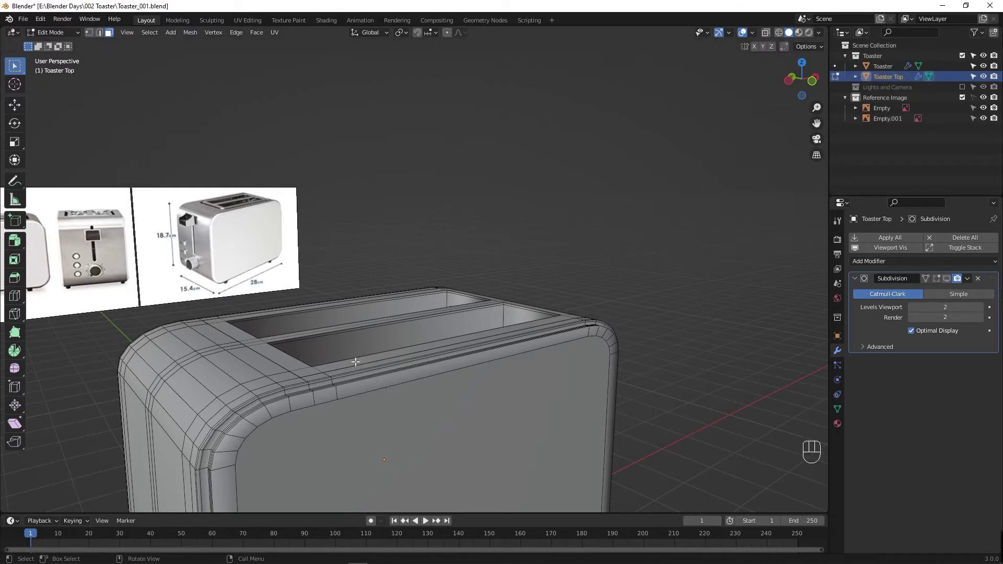
# Step: Leave mesh editing, select the Toaster Top frame and isolate it so the body and references are hidden
pyautogui.press('Tab')
pyautogui.press('g')
pyautogui.press('a')
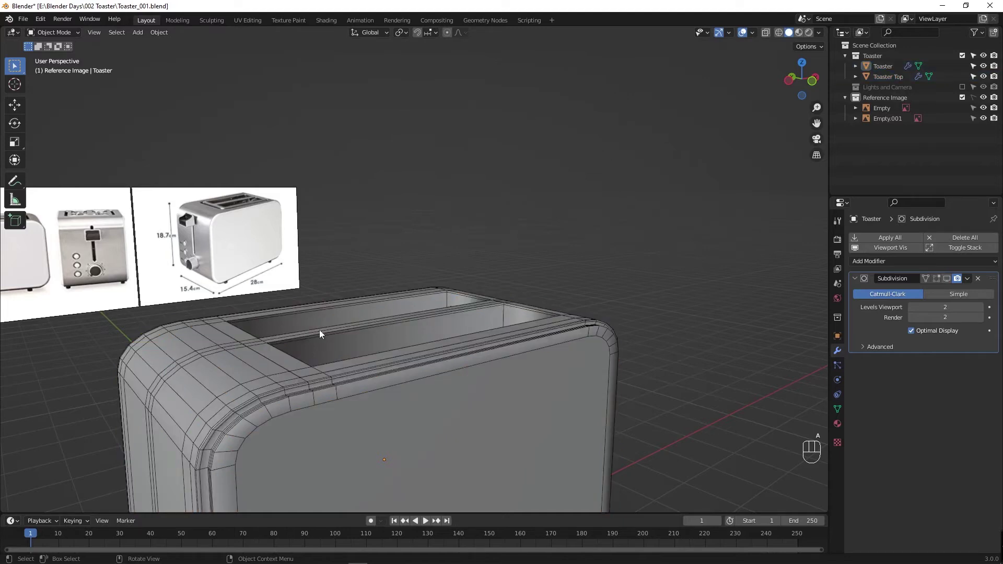
pyautogui.click(284, 362)
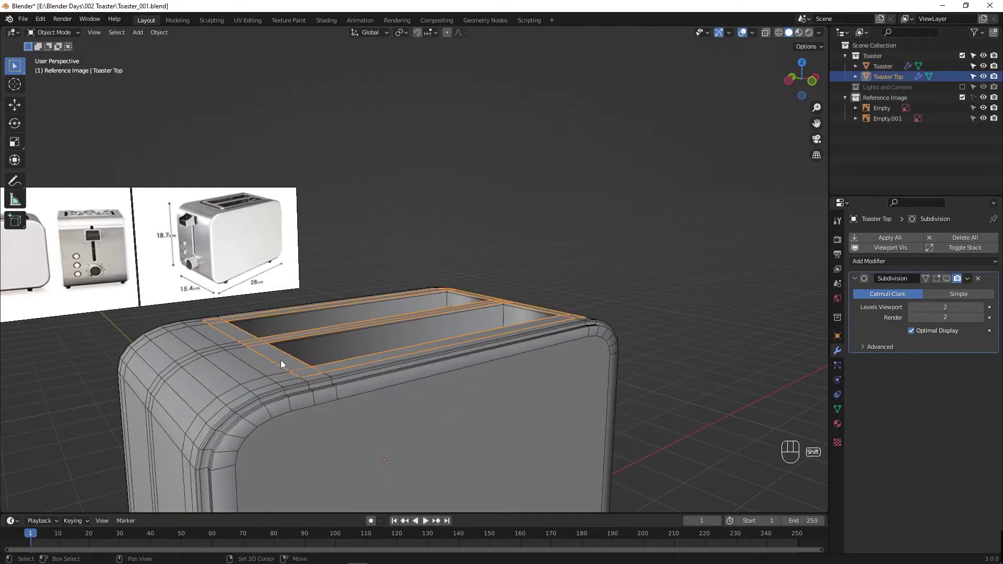
pyautogui.press('shift+h')
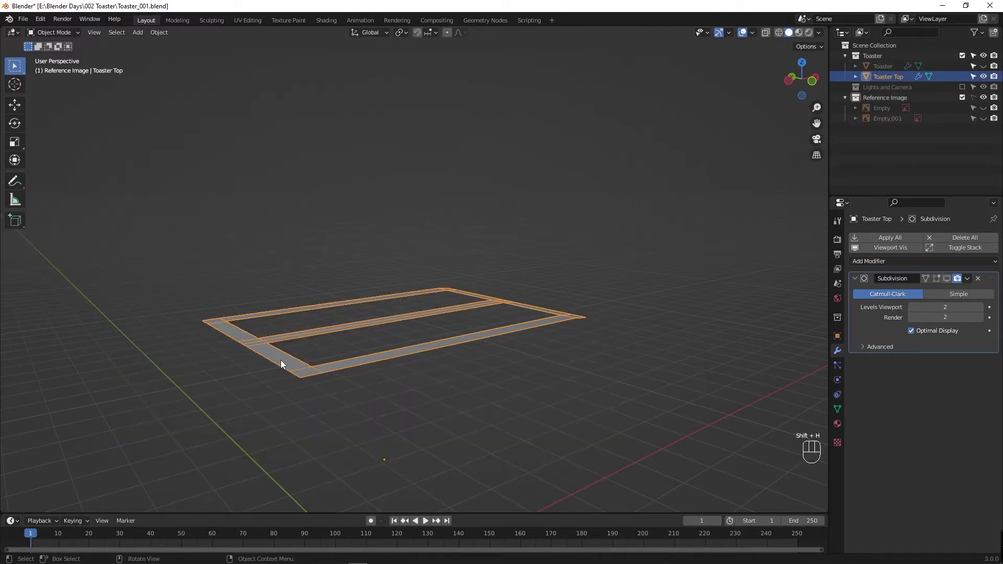
pyautogui.press('3')
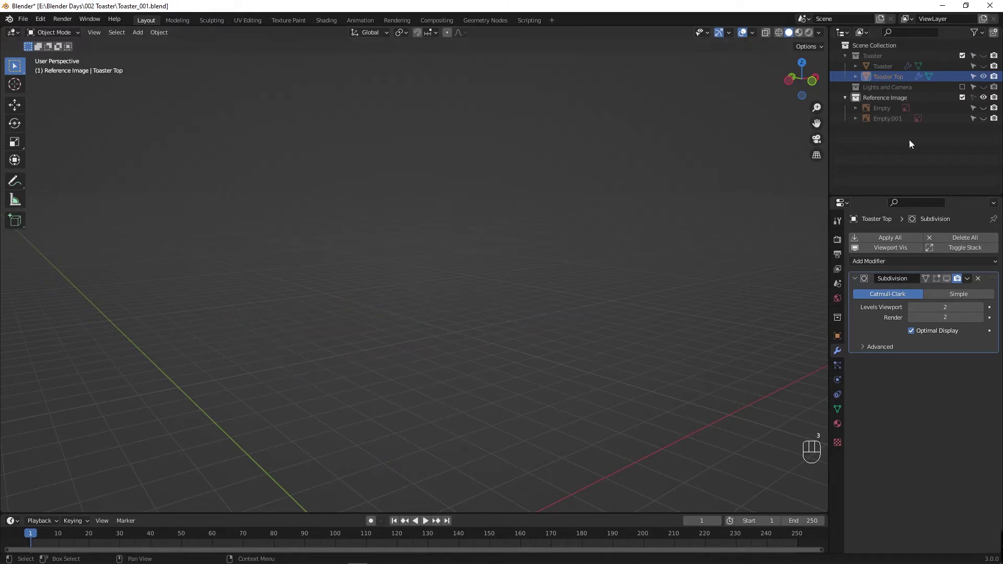
pyautogui.click(987, 62)
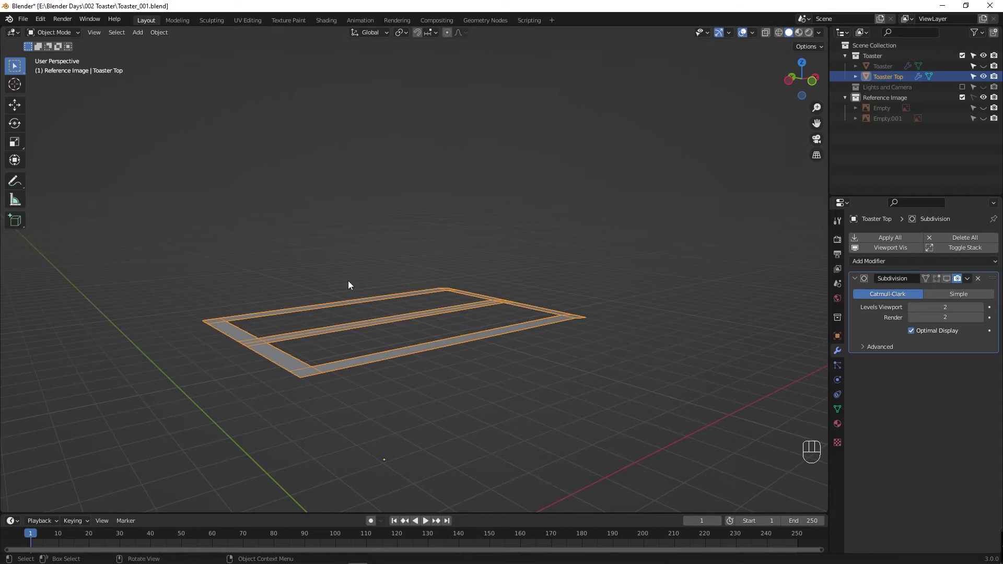
# Step: Extrude a short section from the rail end, adjust it along Z, and check the rail in object mode
pyautogui.press('z')
pyautogui.press('a')
pyautogui.press('e')
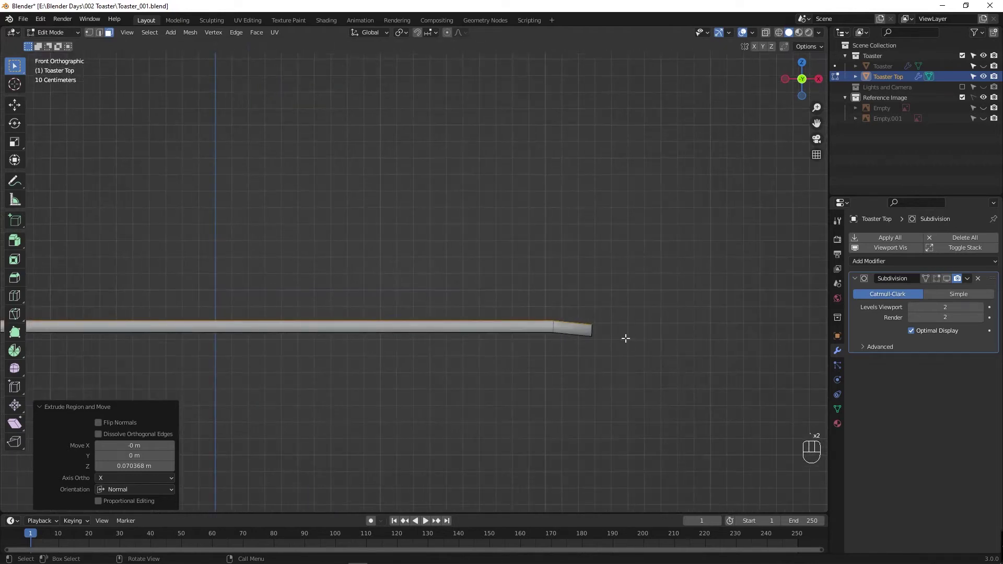
pyautogui.moveTo(625, 330); pyautogui.dragTo(636, 345)
pyautogui.press('g')
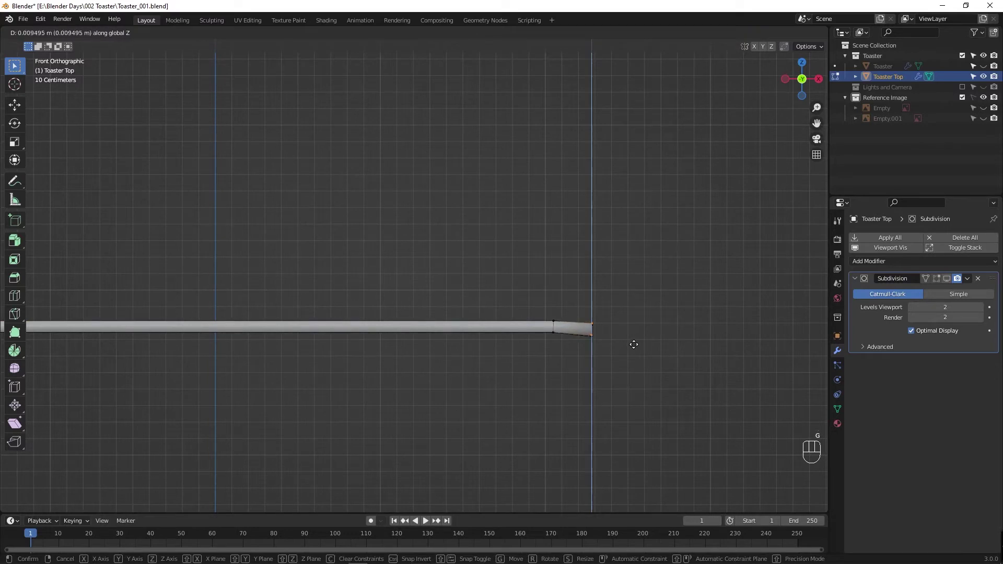
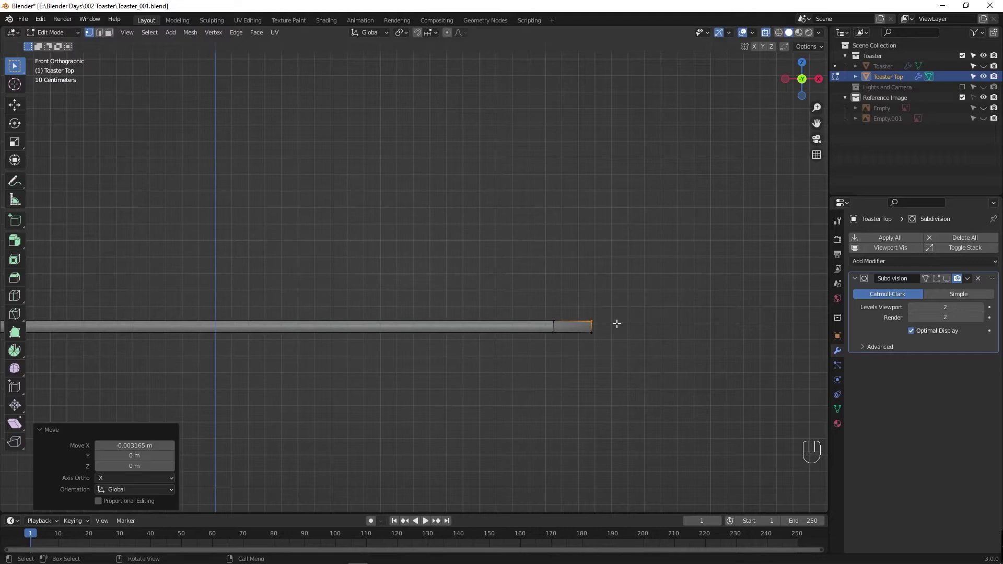
pyautogui.click(552, 311)
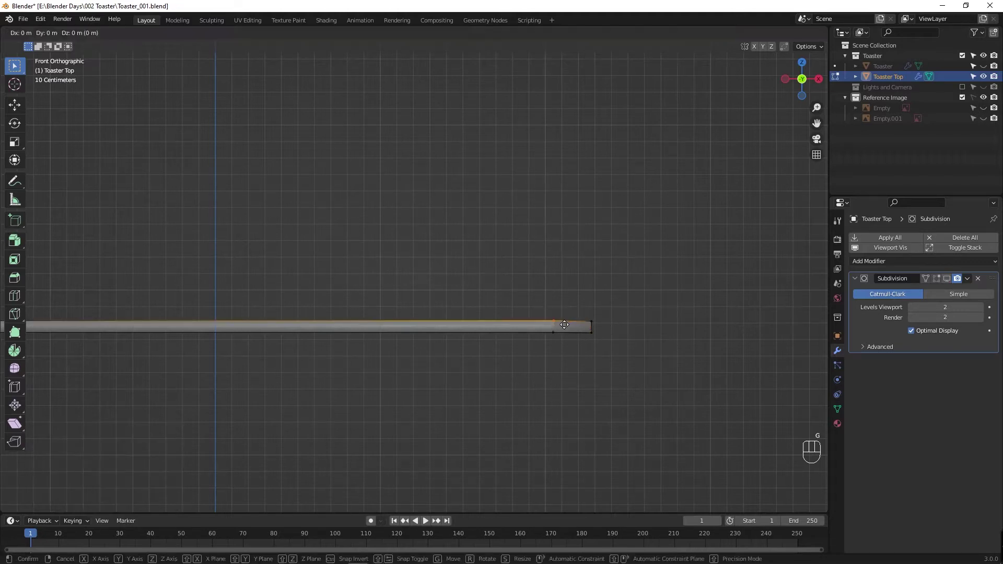
pyautogui.click(615, 326)
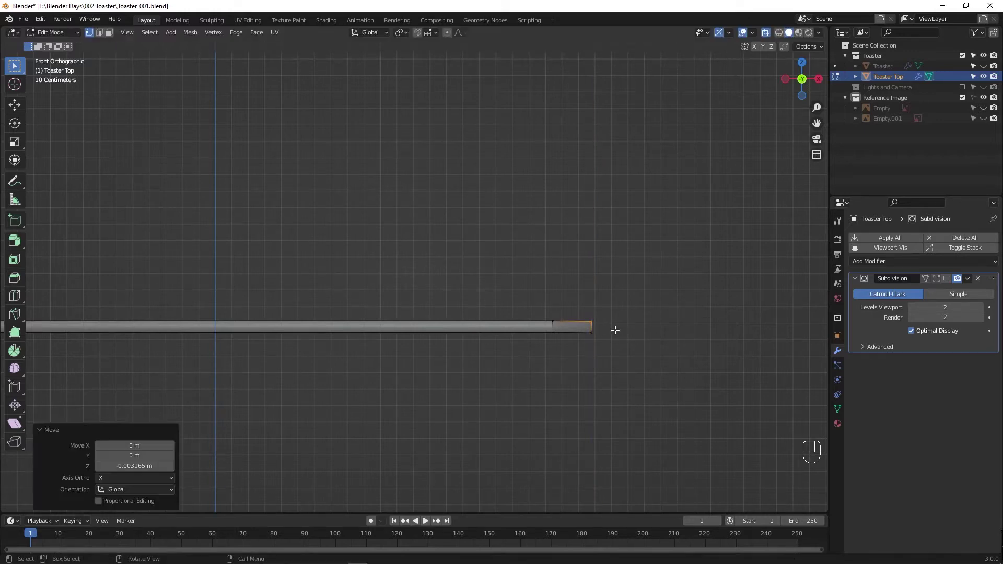
pyautogui.press('Tab')
pyautogui.middleClick(388, 363)
pyautogui.moveTo(388, 365); pyautogui.dragTo(374, 358)
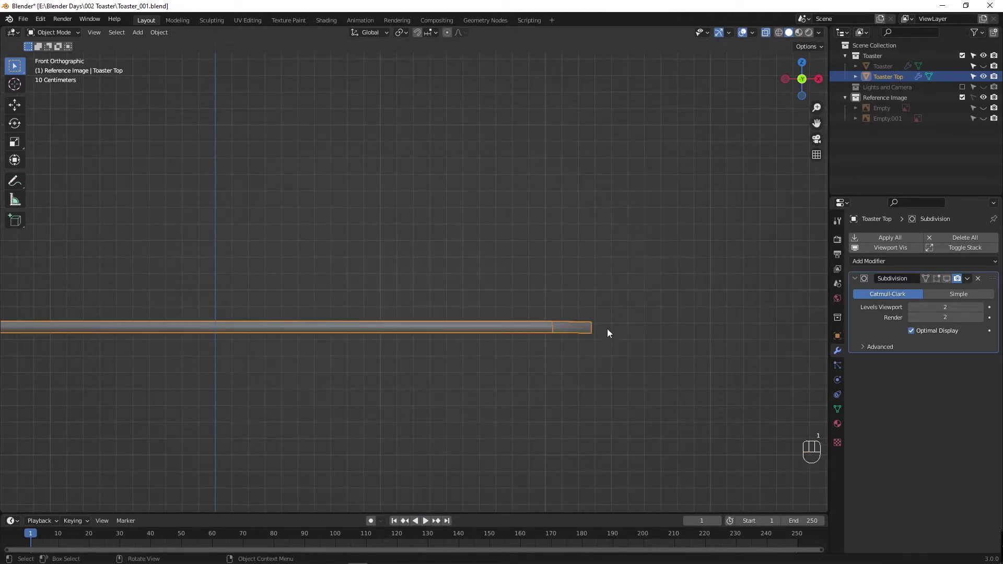
# Step: Raise the short end section about 0.006 m to level it with the rest of the rail
pyautogui.press('Tab')
pyautogui.press('1')
pyautogui.click(619, 353)
pyautogui.press('g')
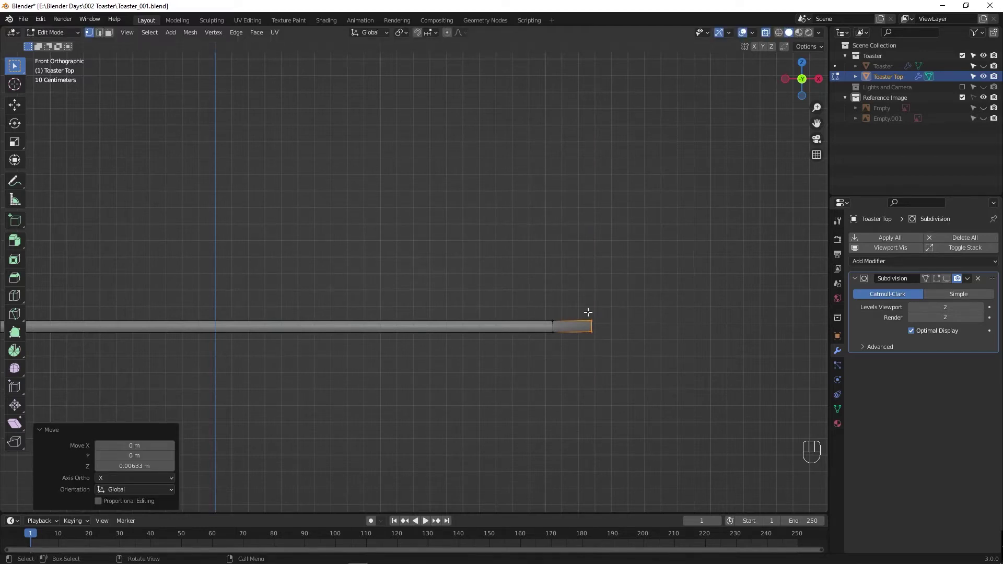
pyautogui.moveTo(612, 356); pyautogui.dragTo(362, 317)
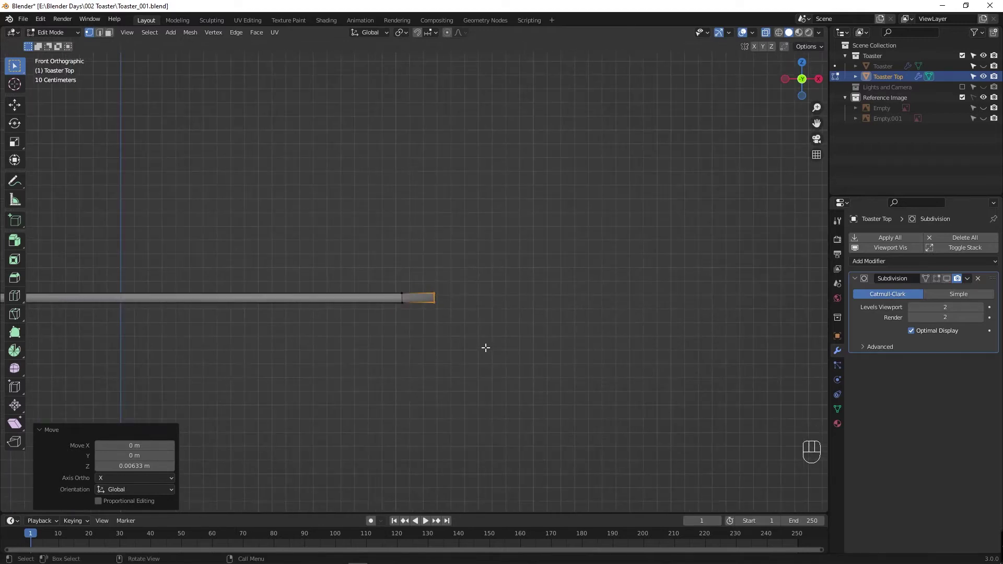
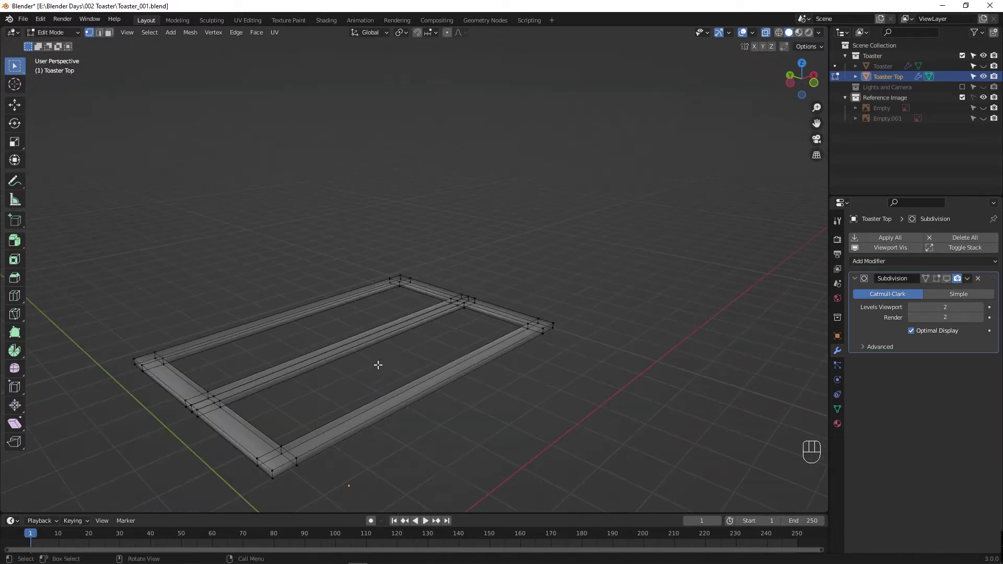
pyautogui.press('Tab')
# Step: Add edge loops across the rails and slide each close to the frame's corners
pyautogui.middleClick(359, 391)
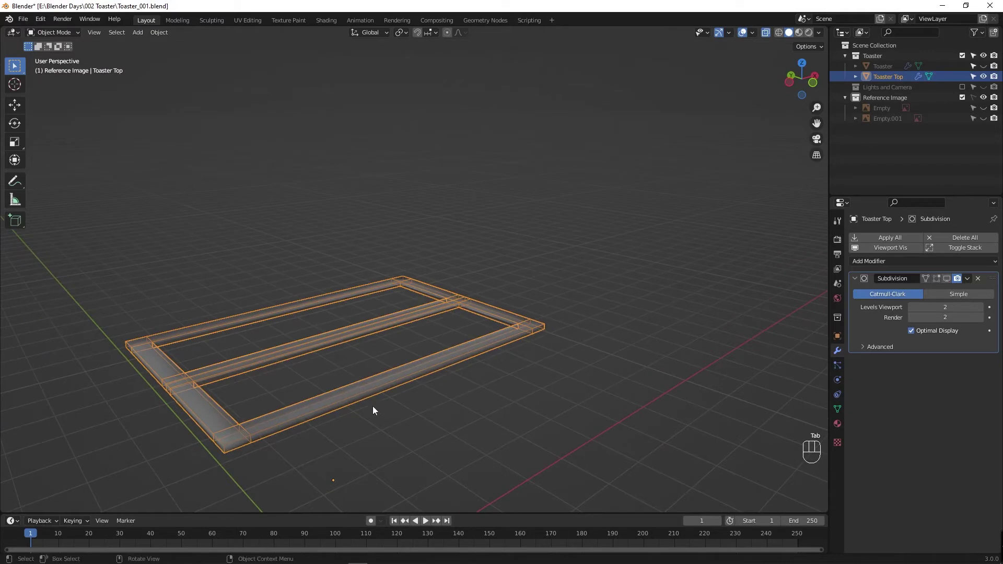
pyautogui.moveTo(377, 416); pyautogui.dragTo(261, 473)
pyautogui.press('ctrl+r')
pyautogui.press('Tab')
pyautogui.press('ctrl+r')
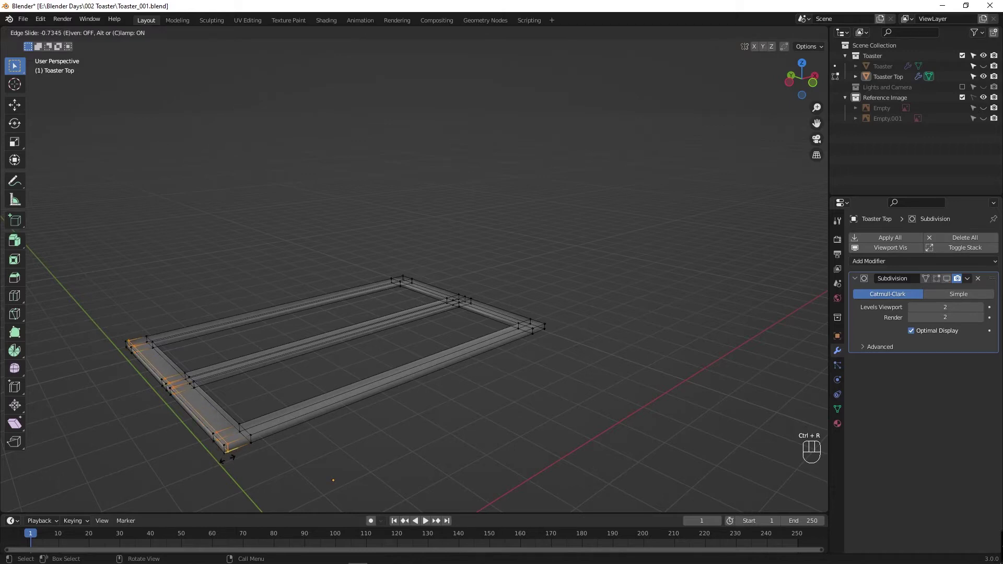
pyautogui.moveTo(268, 472); pyautogui.dragTo(312, 473)
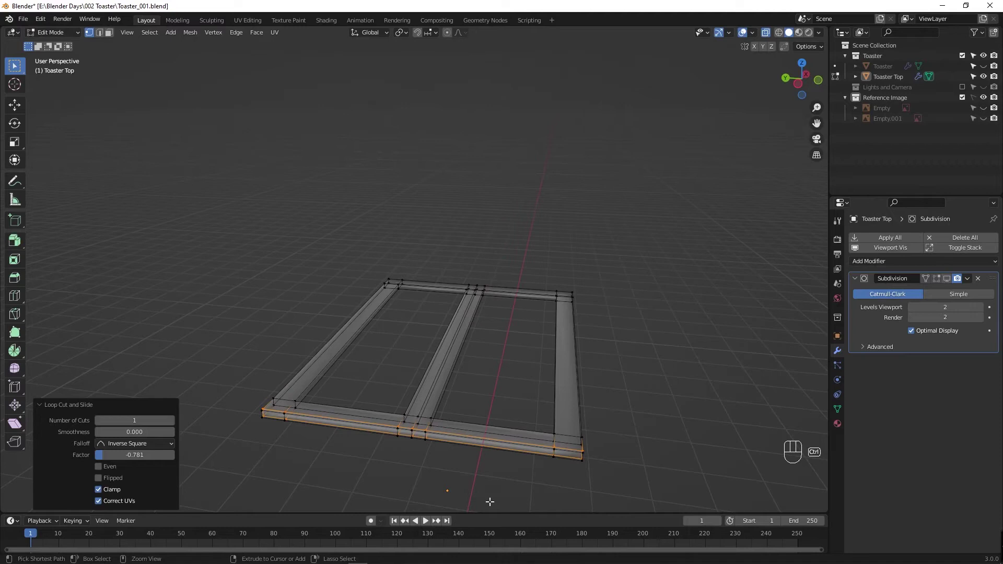
pyautogui.press('ctrl+r')
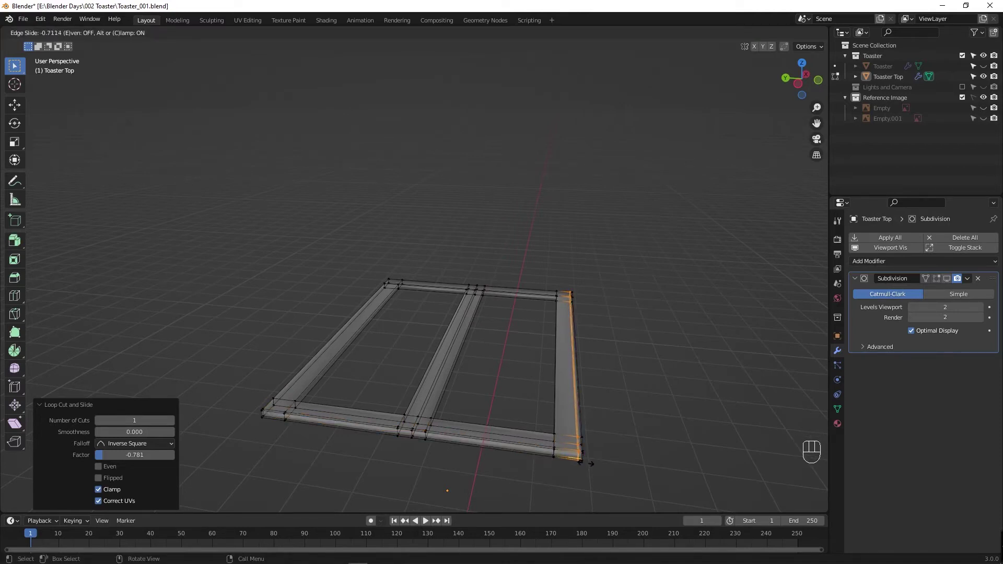
pyautogui.moveTo(535, 473); pyautogui.dragTo(477, 469)
pyautogui.moveTo(344, 441); pyautogui.dragTo(401, 449)
pyautogui.press('ctrl+r')
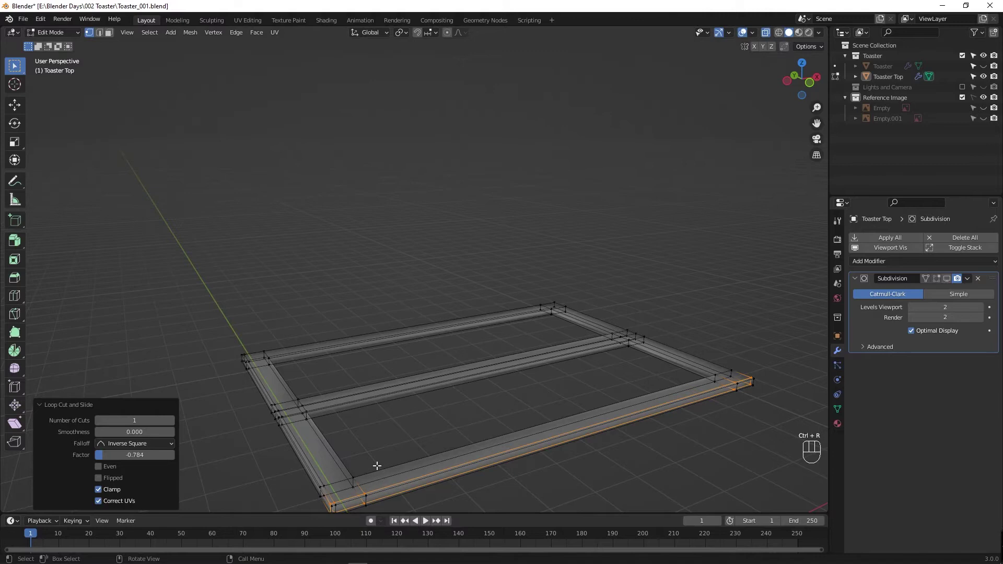
pyautogui.moveTo(375, 439); pyautogui.dragTo(375, 396)
pyautogui.press('ctrl+r')
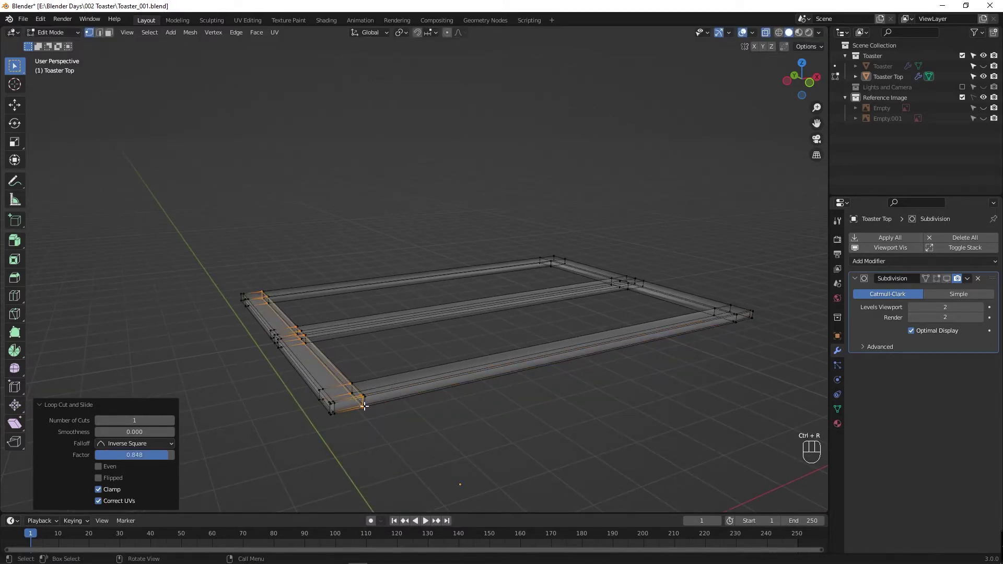
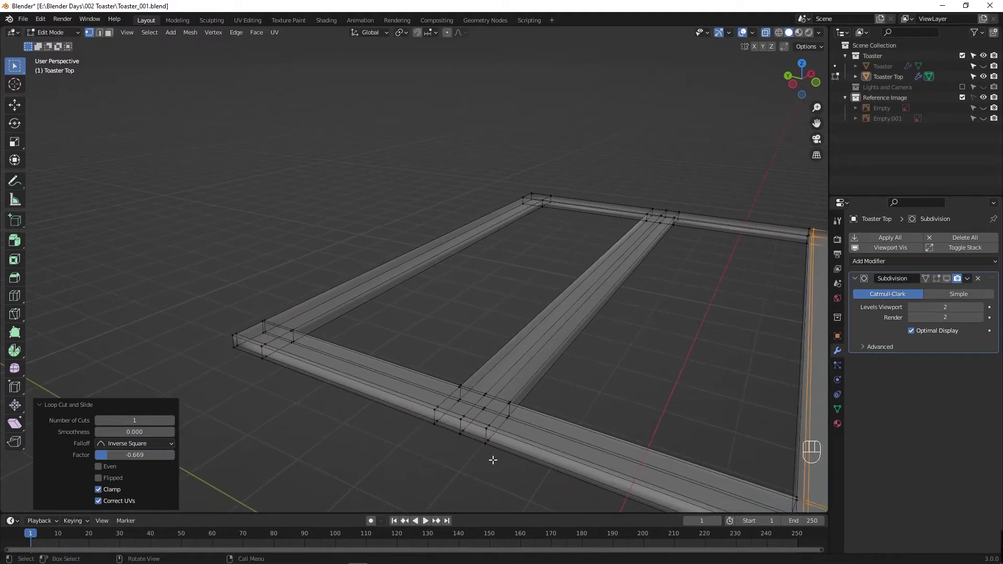
# Step: Add further support loops near the joints, along the crossbar, the back rail and the end rail
pyautogui.press('ctrl+r')
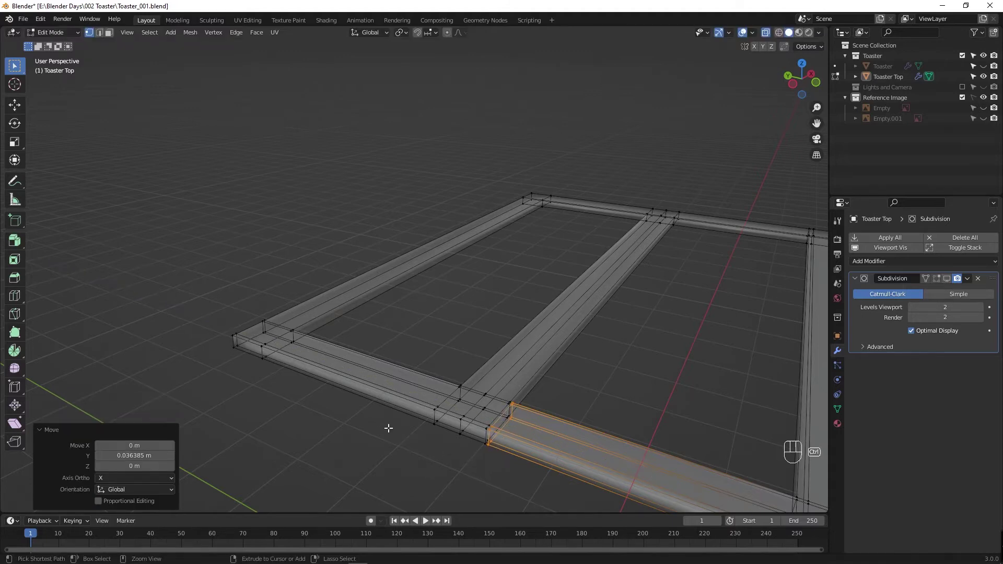
pyautogui.press('ctrl+r')
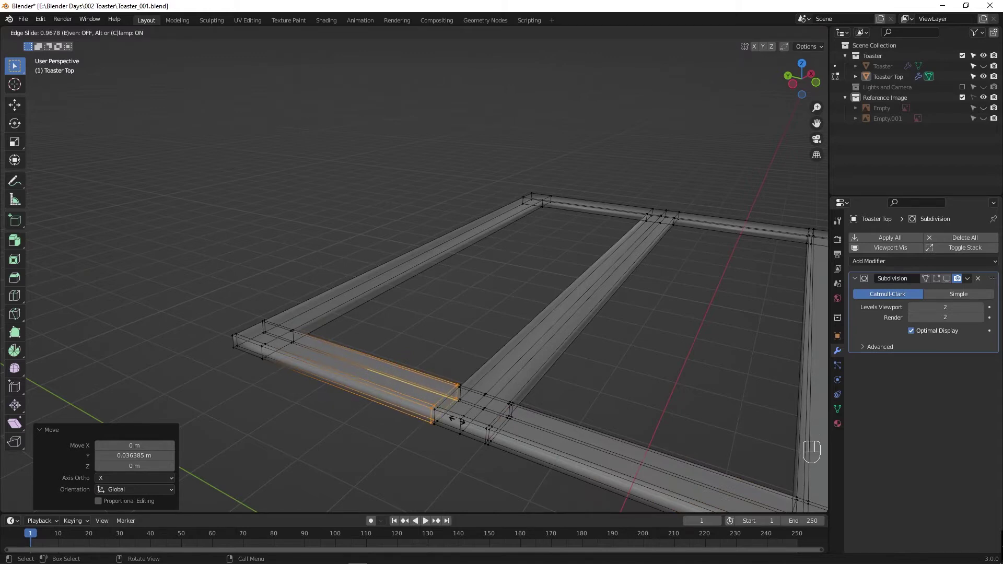
pyautogui.press('ctrl+r')
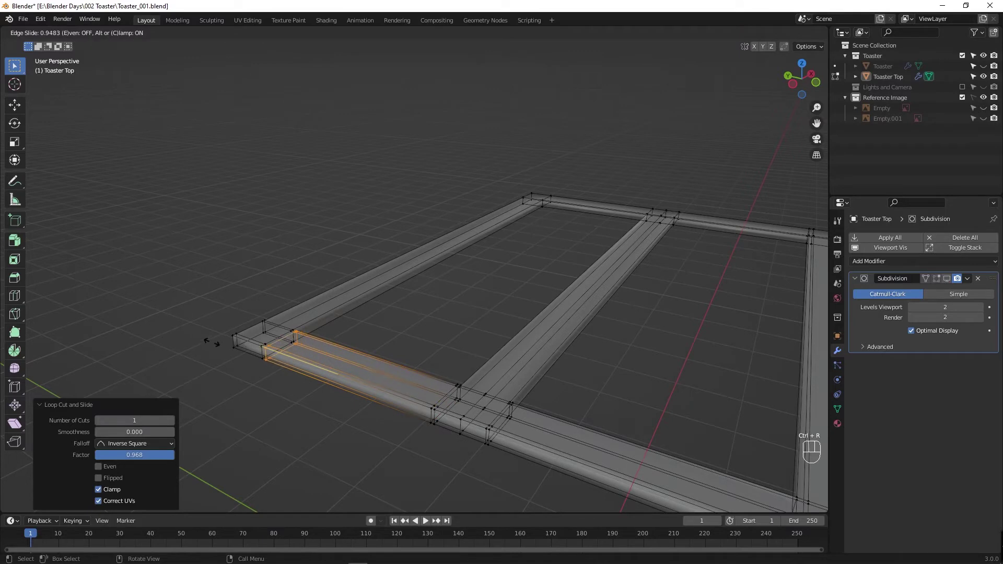
pyautogui.middleClick(318, 394)
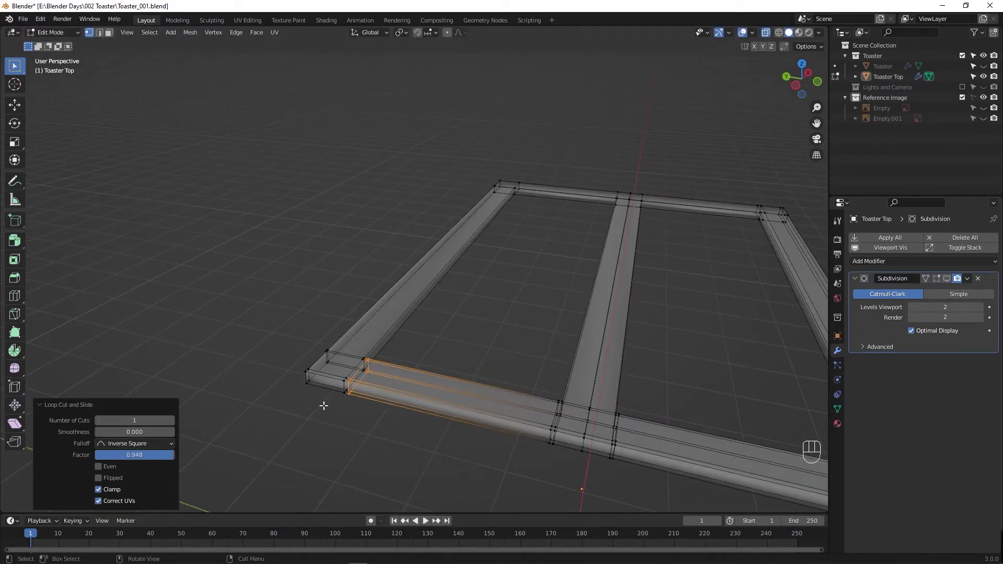
pyautogui.moveTo(310, 407); pyautogui.dragTo(262, 410)
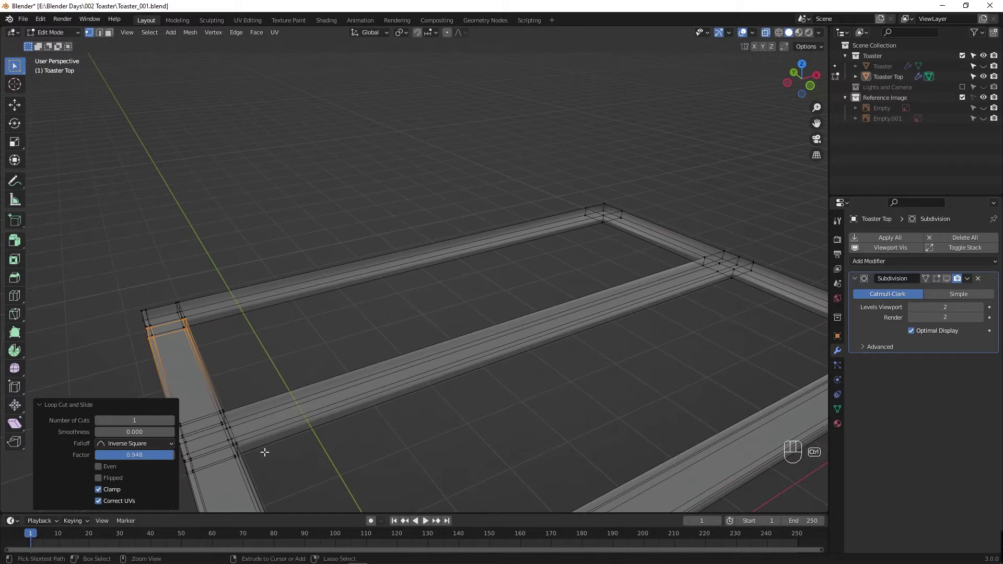
pyautogui.press('ctrl+r')
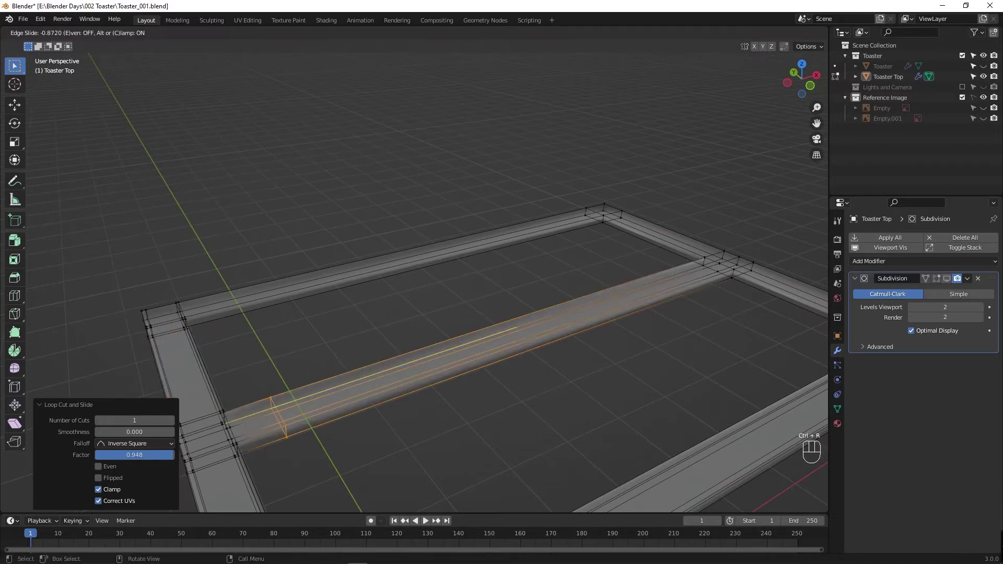
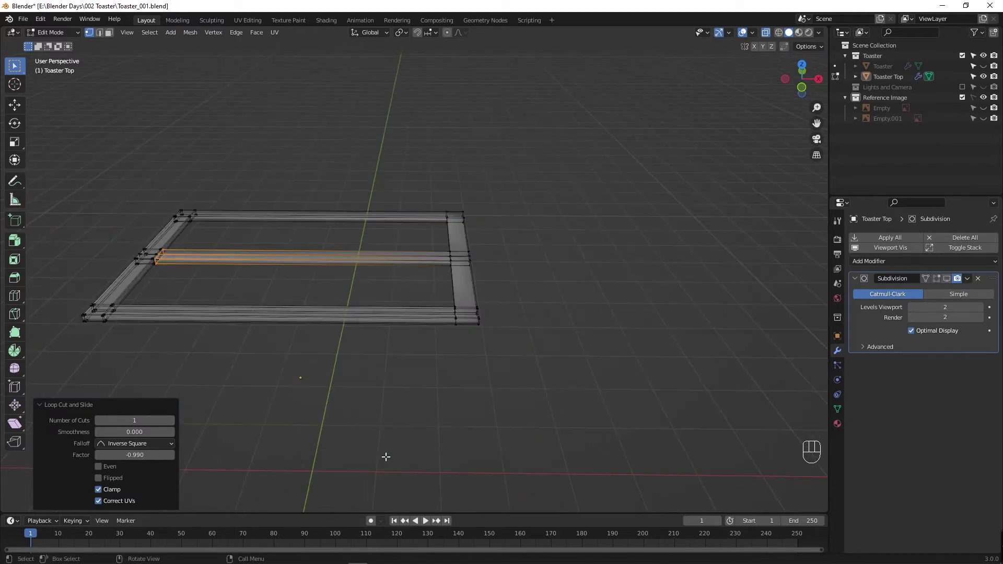
pyautogui.moveTo(422, 390); pyautogui.dragTo(438, 433)
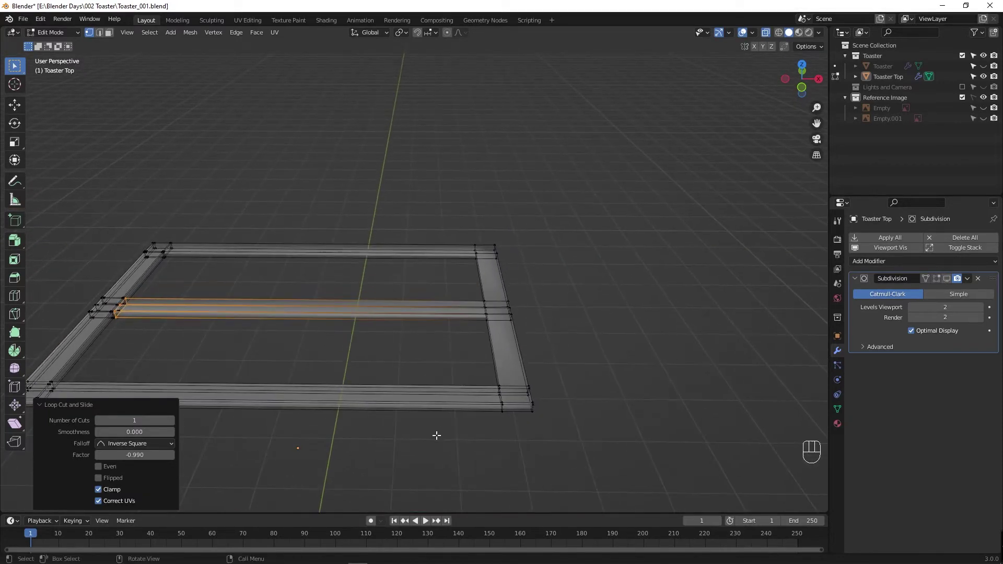
pyautogui.press('ctrl+r')
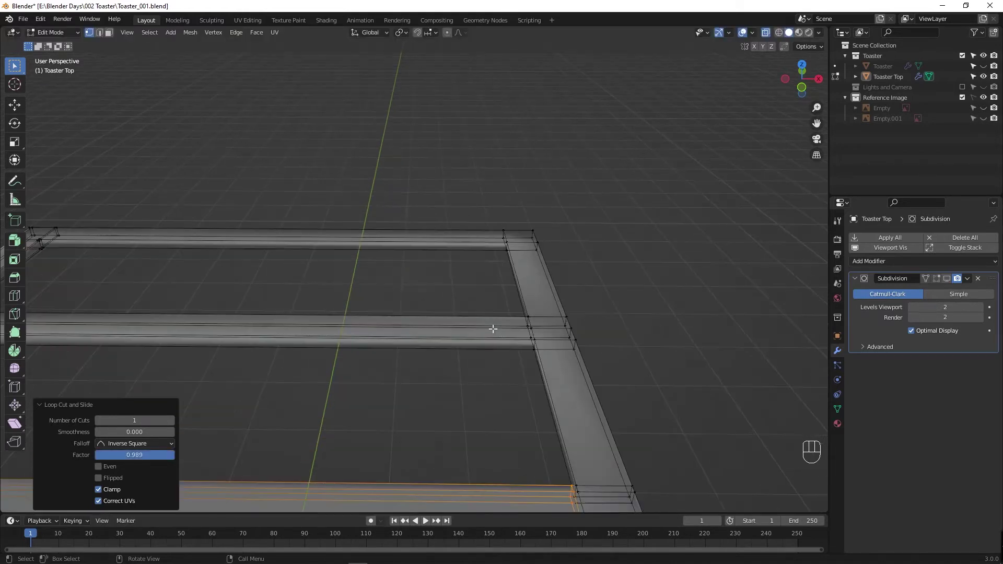
pyautogui.press('ctrl+r')
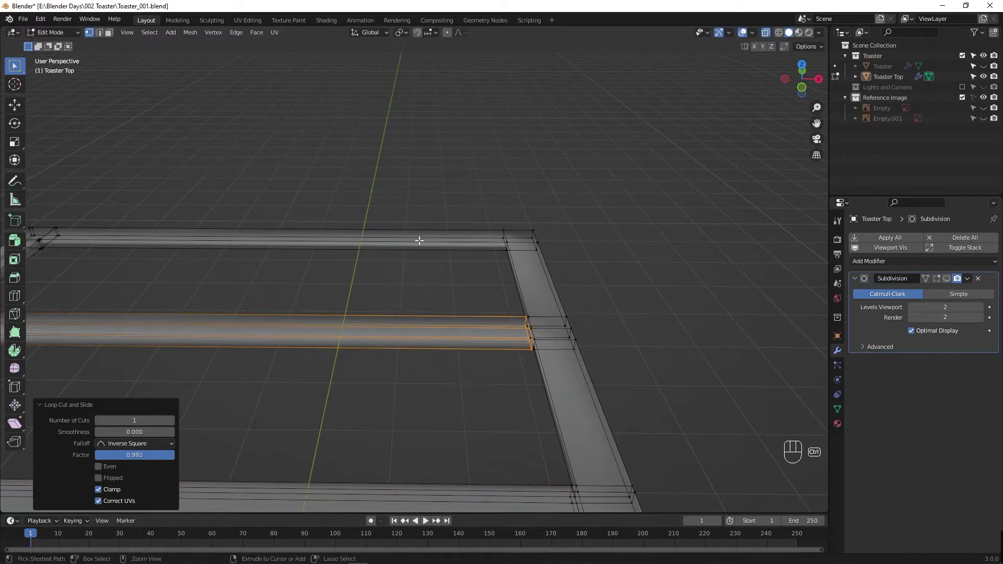
pyautogui.press('ctrl+r')
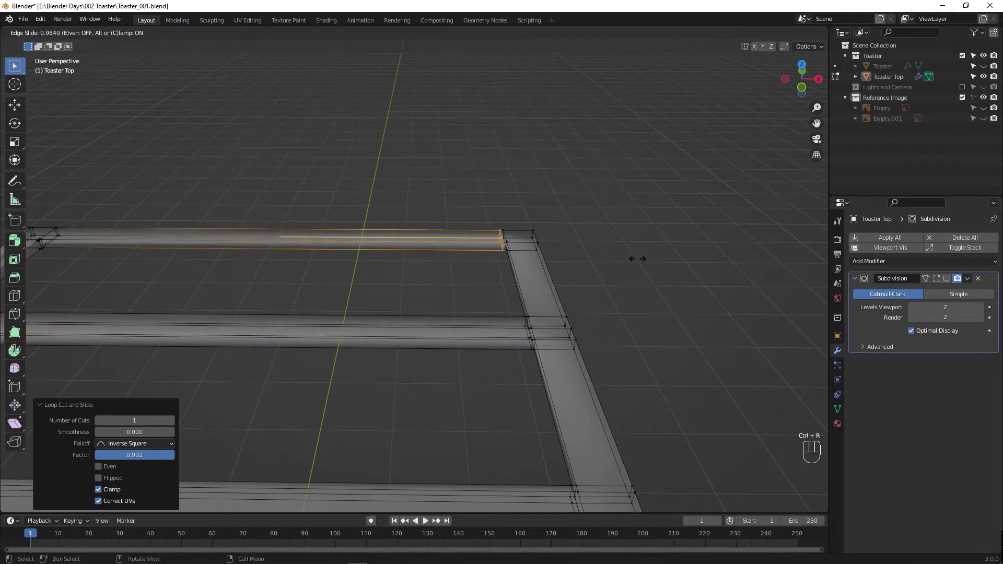
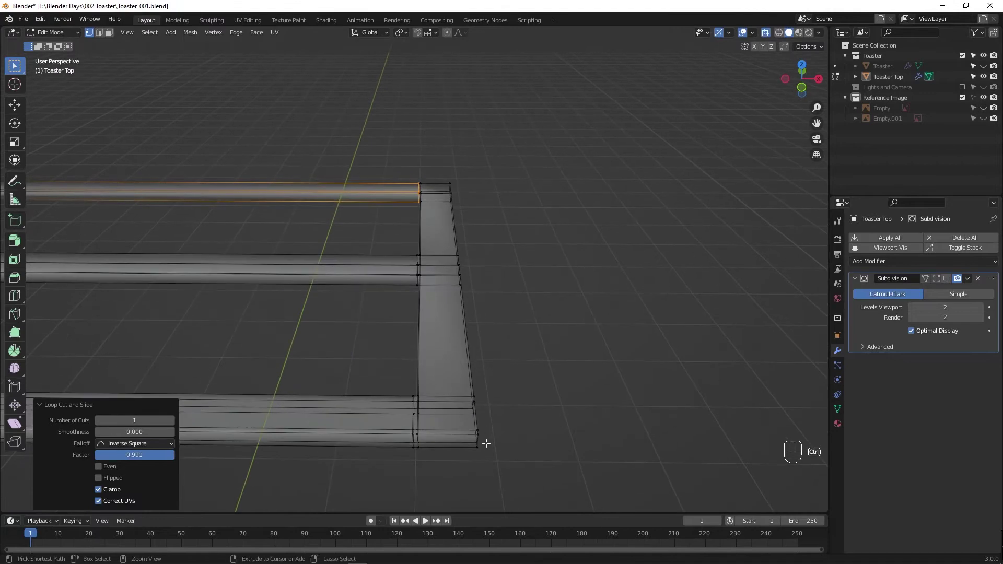
pyautogui.press('ctrl+r')
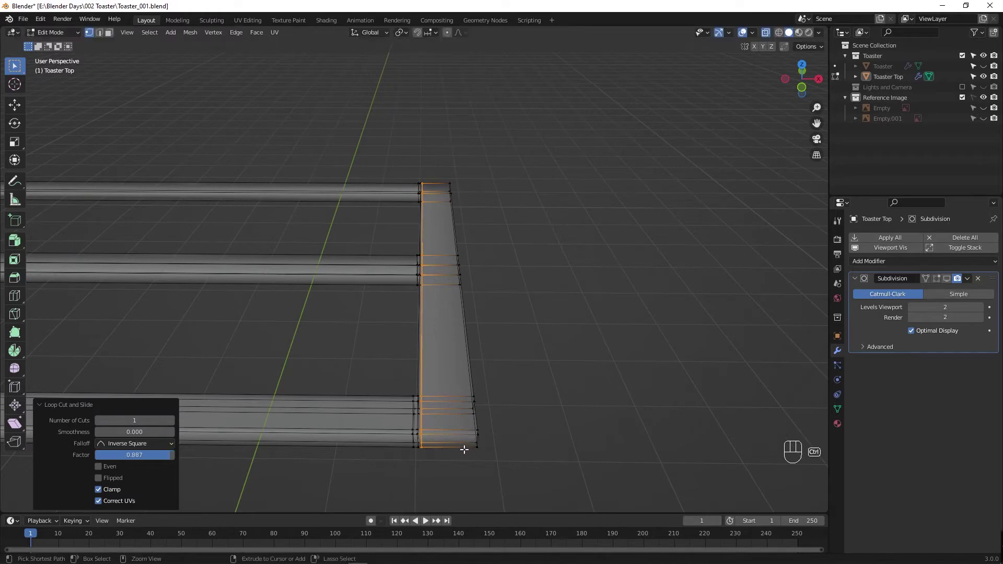
pyautogui.press('ctrl+r')
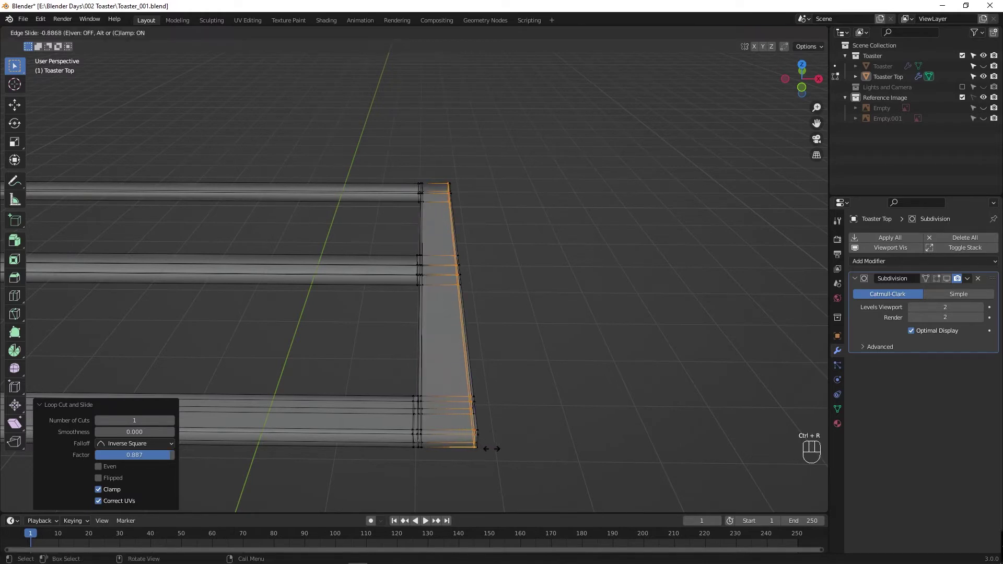
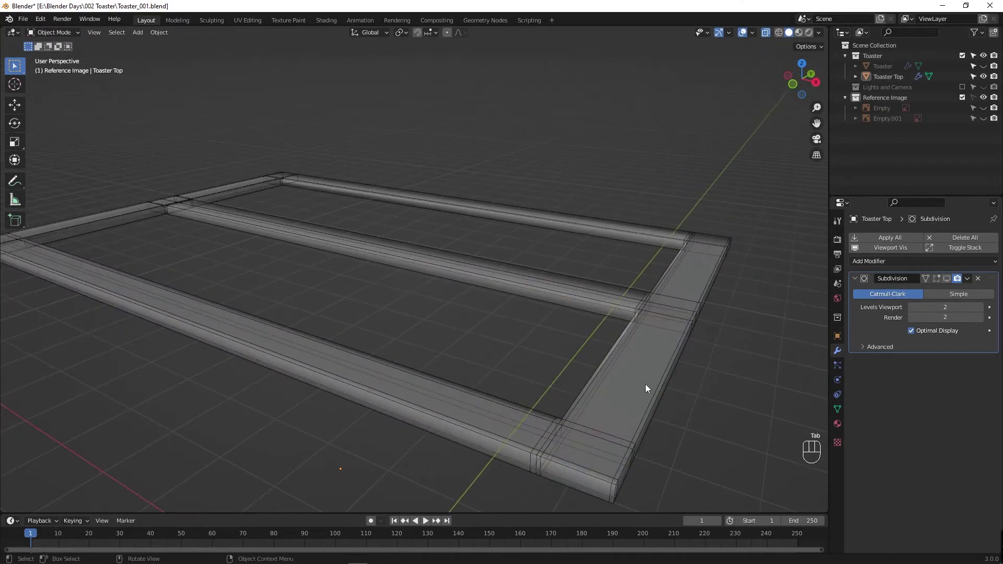
pyautogui.press('alt+z')
pyautogui.press('Tab')
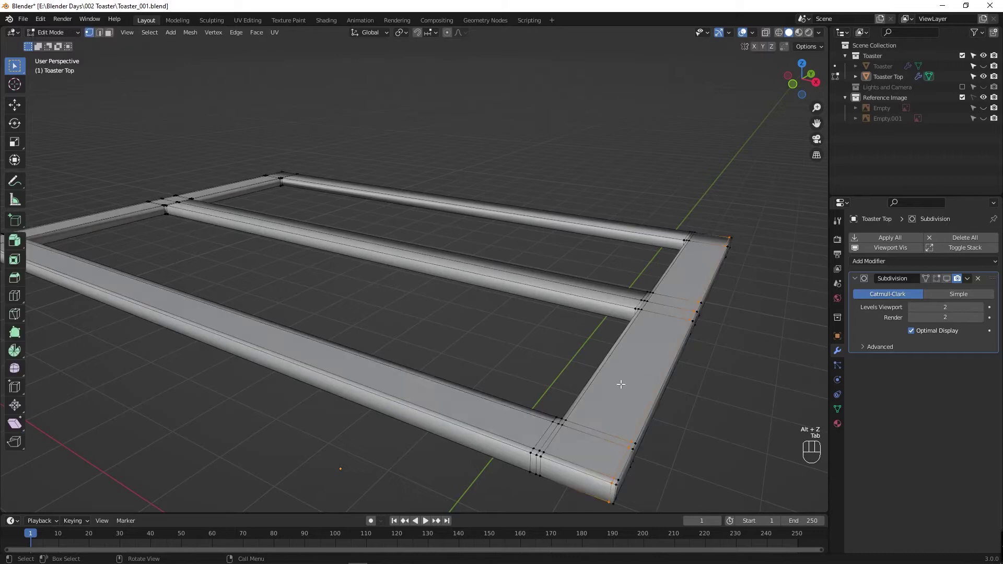
pyautogui.click(844, 340)
pyautogui.click(843, 352)
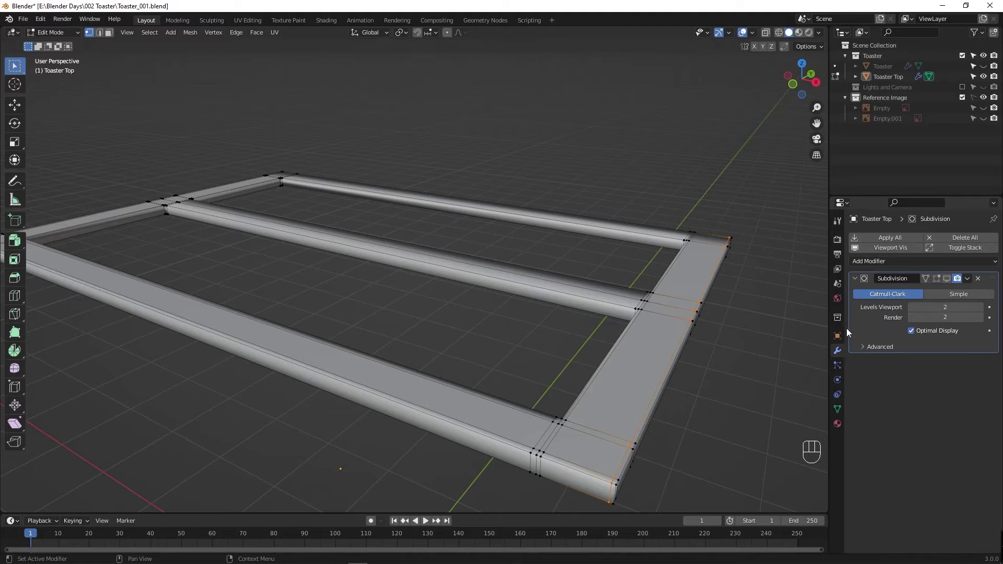
pyautogui.click(949, 279)
pyautogui.moveTo(940, 280); pyautogui.dragTo(447, 342)
pyautogui.middleClick(447, 343)
pyautogui.press('Tab')
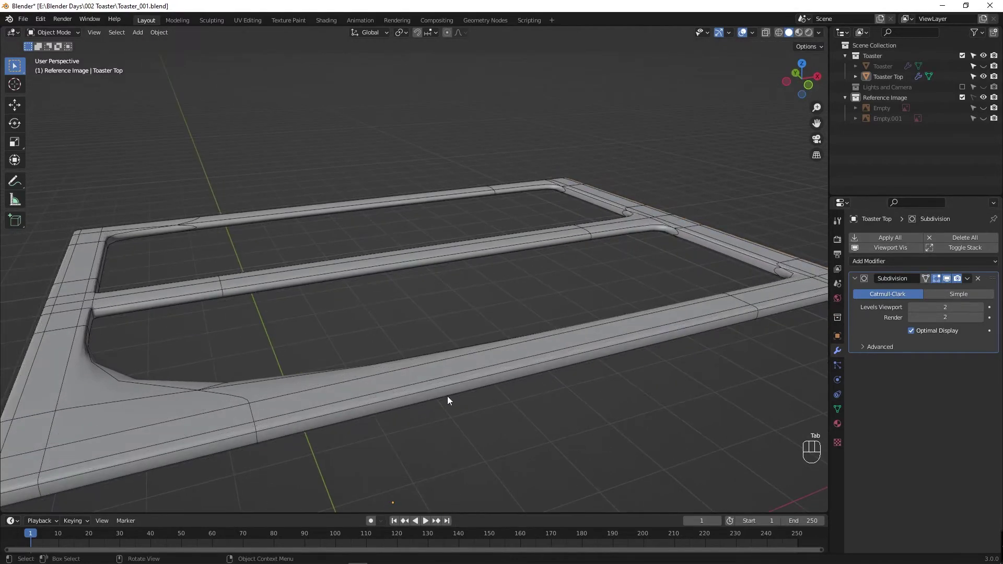
pyautogui.click(939, 280)
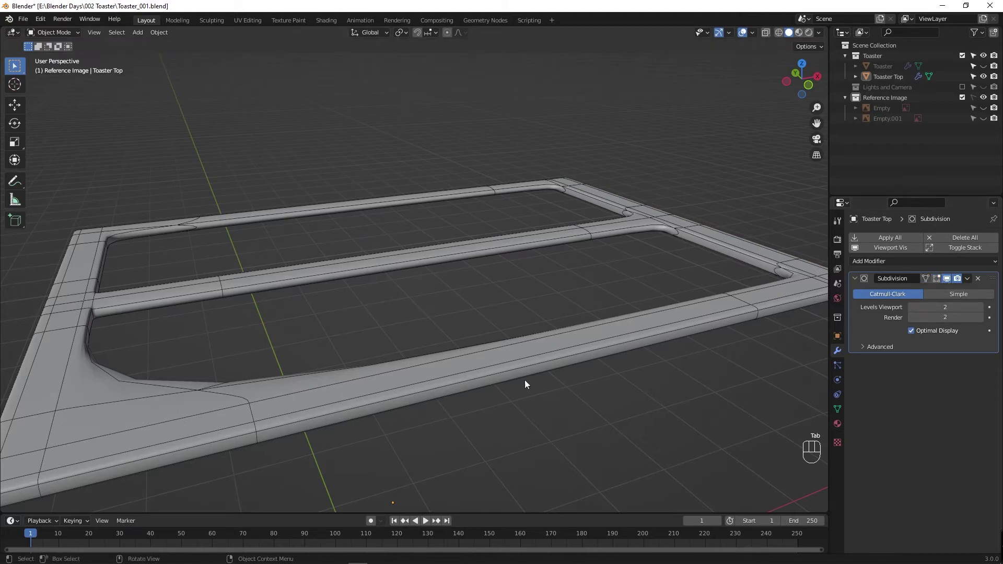
pyautogui.moveTo(317, 362); pyautogui.dragTo(521, 394)
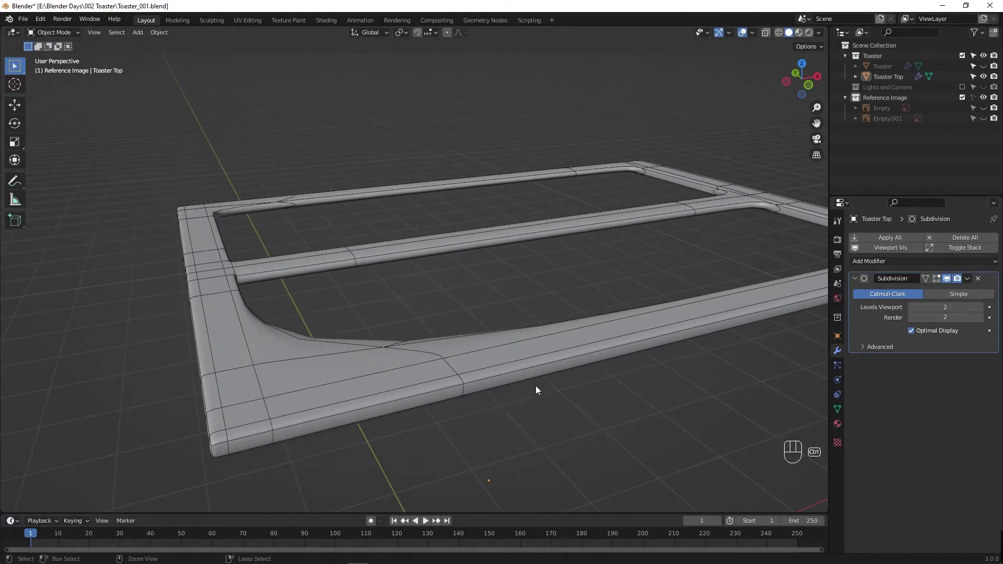
pyautogui.press('ctrl+r')
pyautogui.press('Tab')
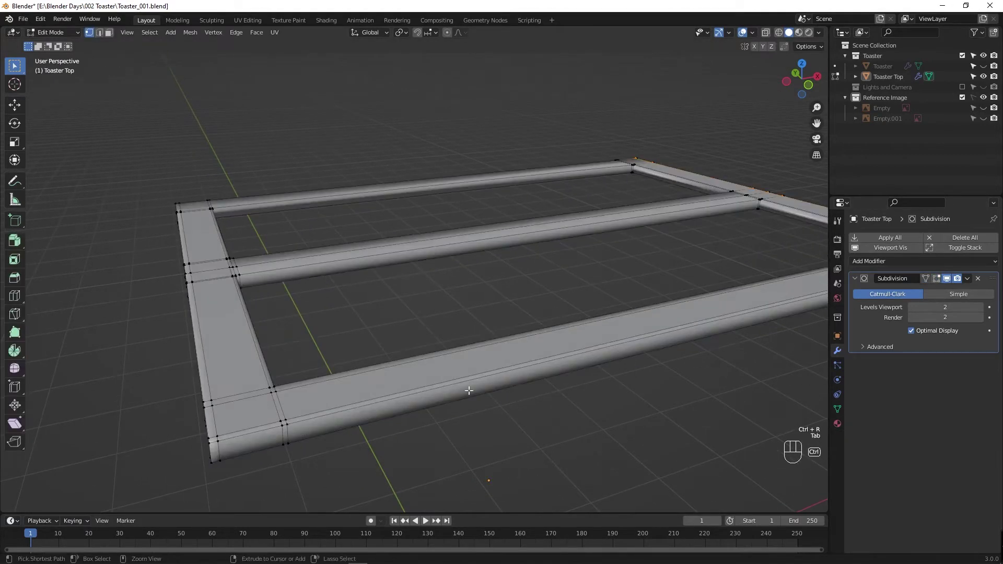
# Step: Insert loops along the front rail slid toward its edges, then check the smoothed corners from several sides
pyautogui.press('ctrl+r')
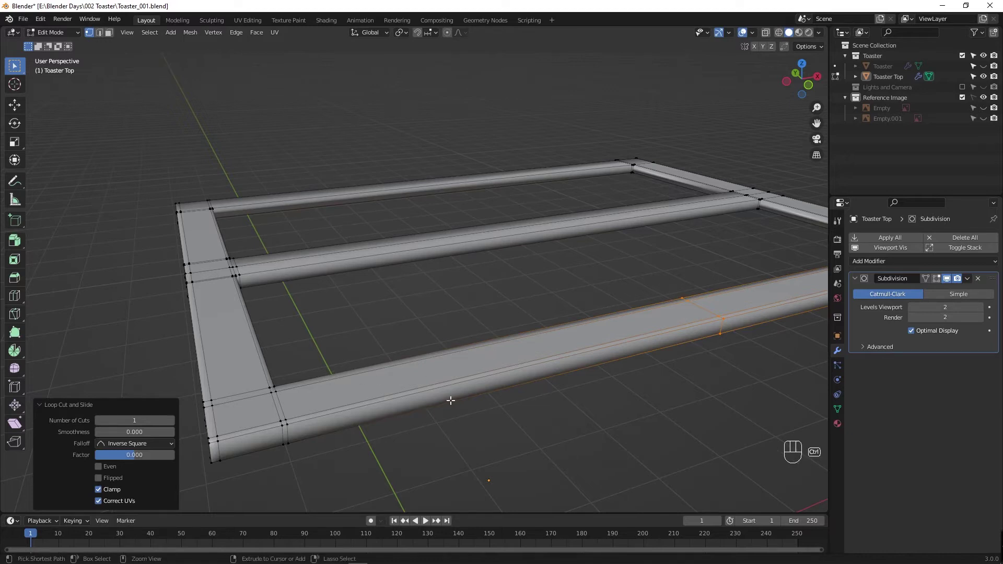
pyautogui.press('ctrl+z')
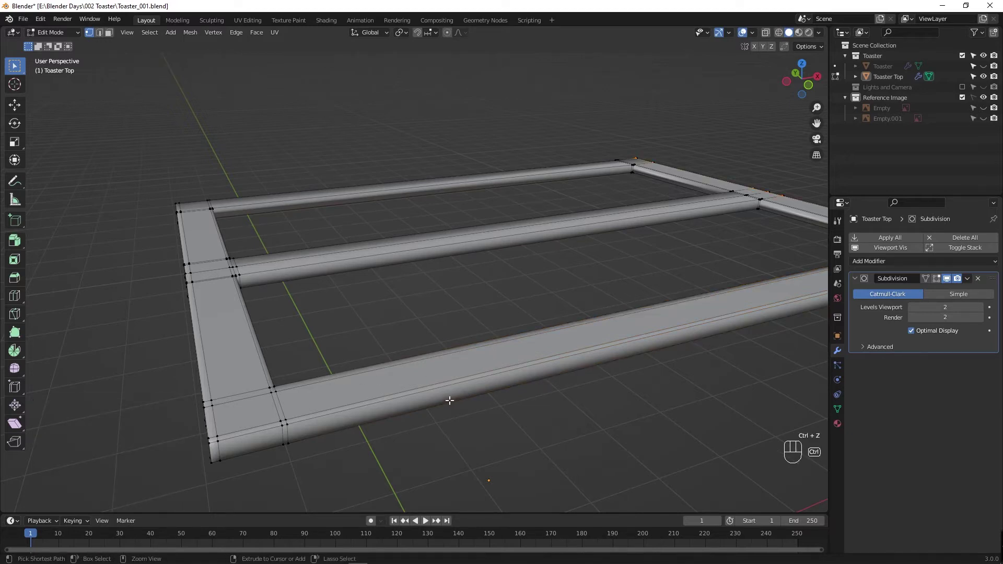
pyautogui.press('ctrl+r')
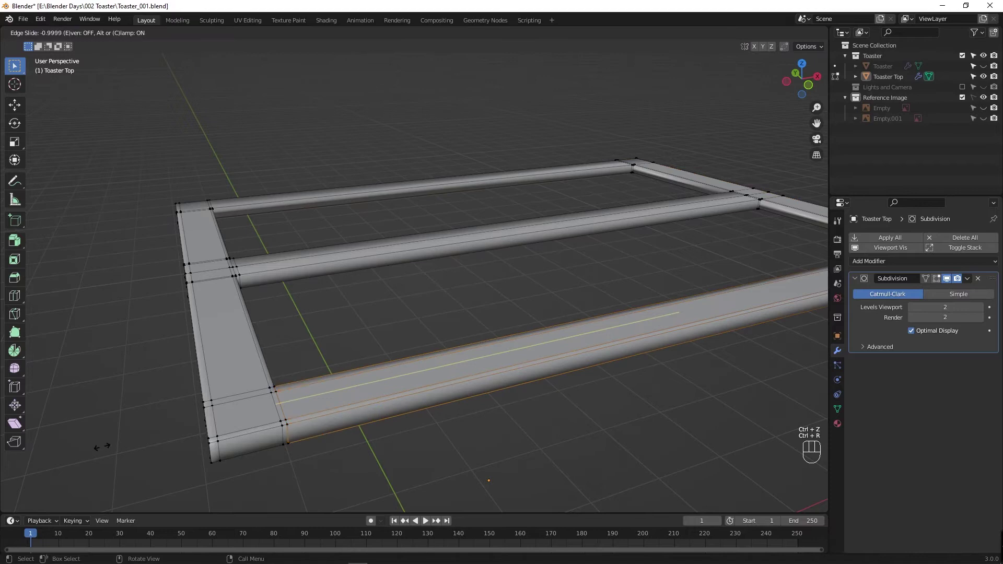
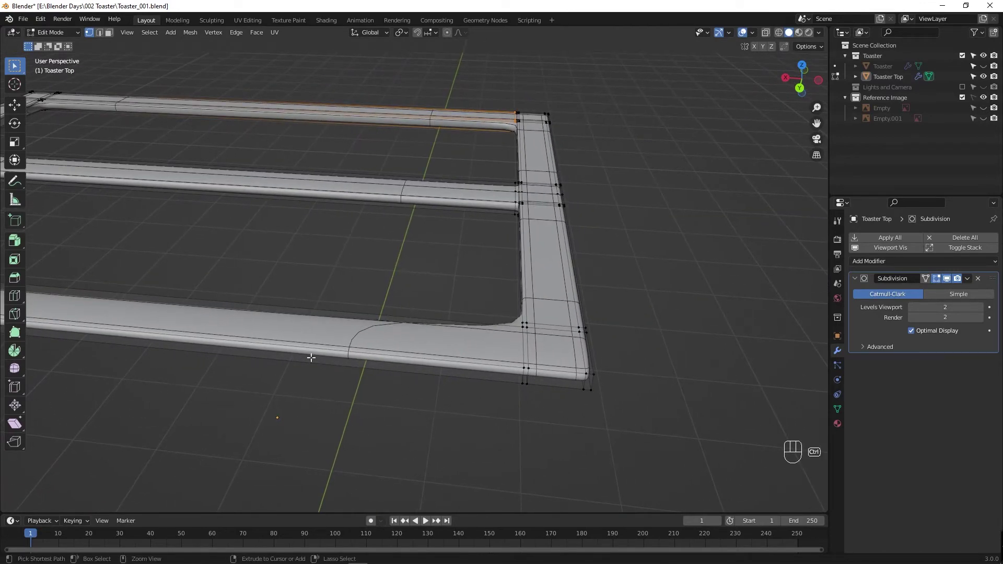
pyautogui.press('ctrl+r')
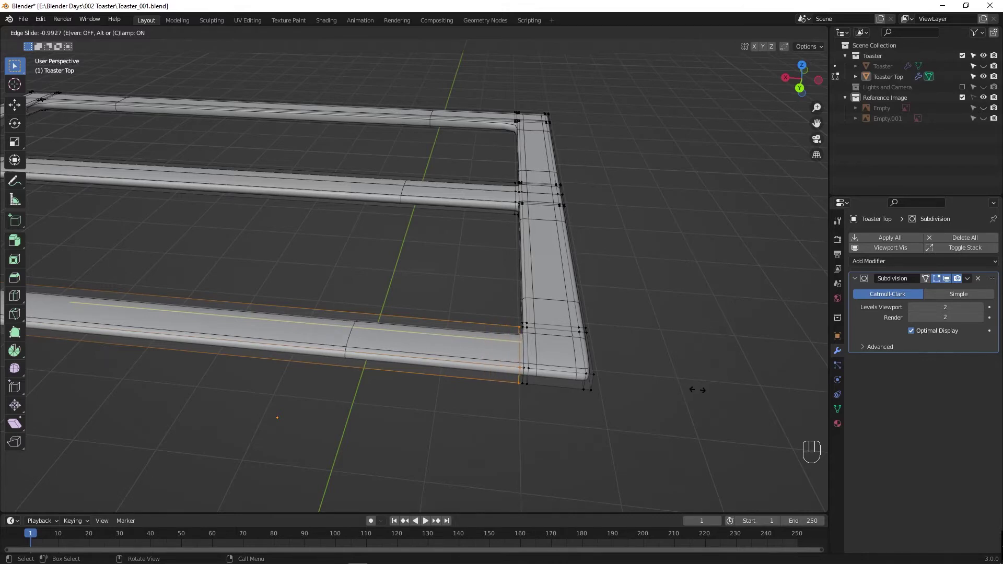
pyautogui.press('Tab')
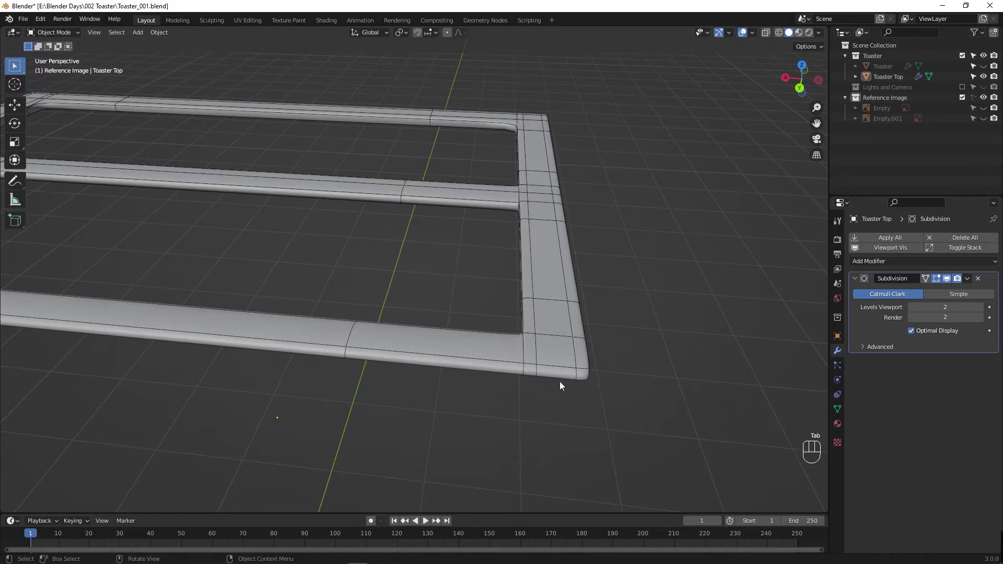
pyautogui.moveTo(487, 382); pyautogui.dragTo(303, 363)
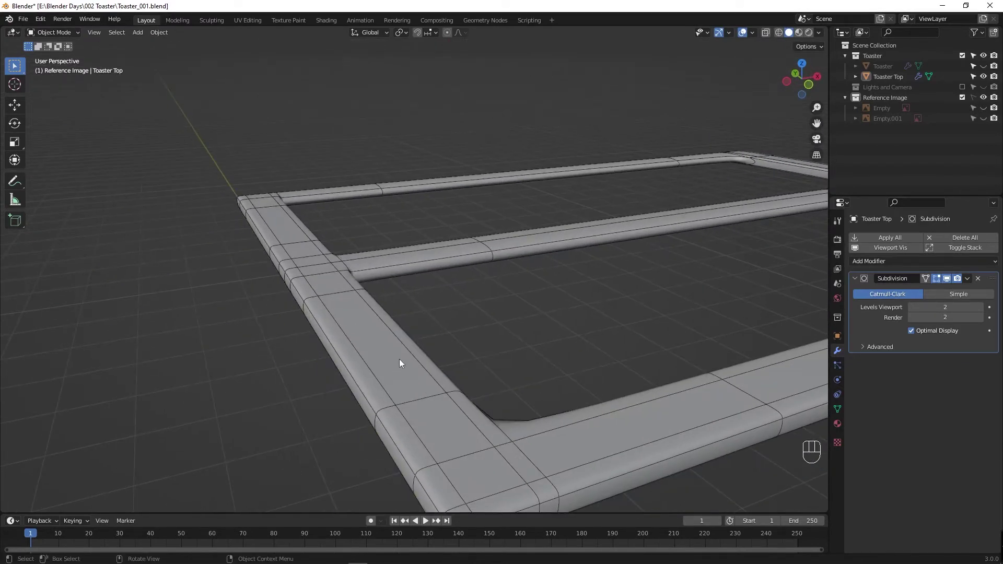
pyautogui.moveTo(535, 333); pyautogui.dragTo(651, 358)
pyautogui.press('Tab')
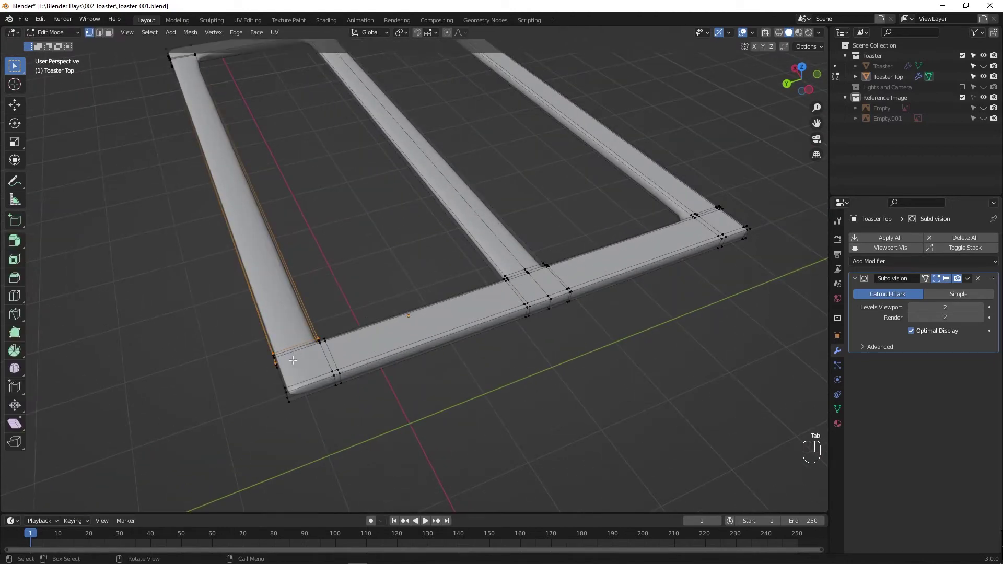
# Step: Add loops on the left rail, front rail ends, near the middle divider and the right front section, each slid to its corner
pyautogui.press('ctrl+r')
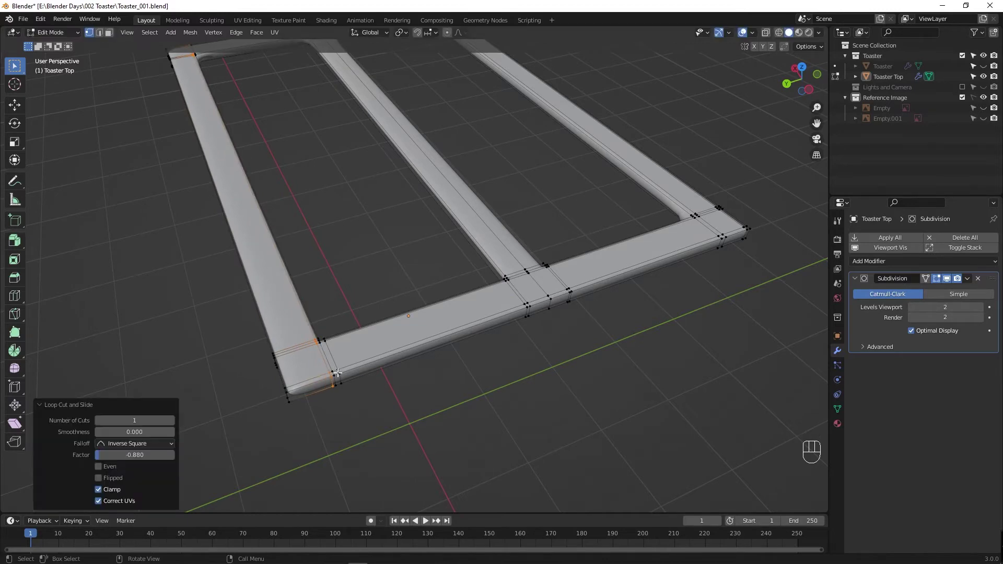
pyautogui.press('ctrl+r')
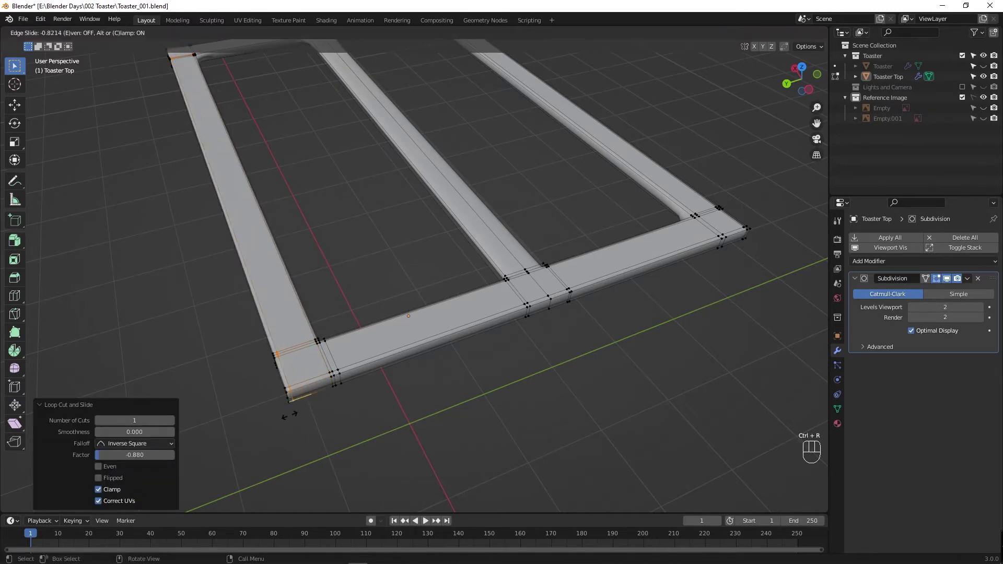
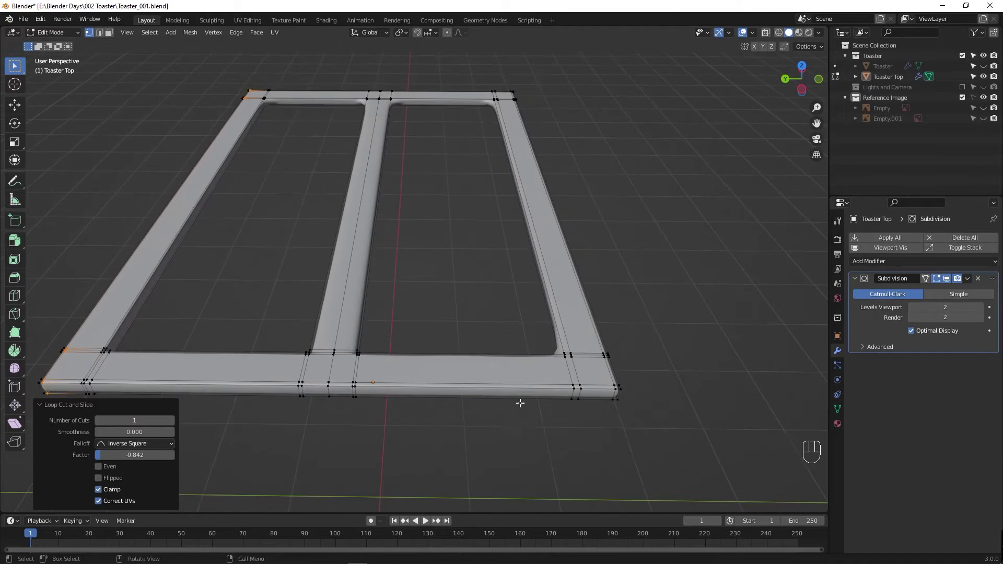
pyautogui.press('ctrl+r')
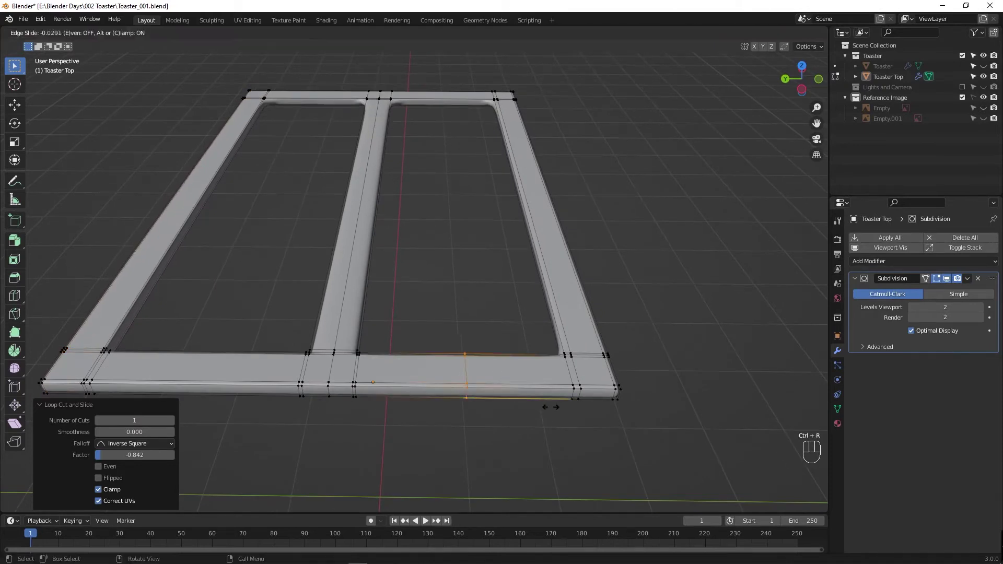
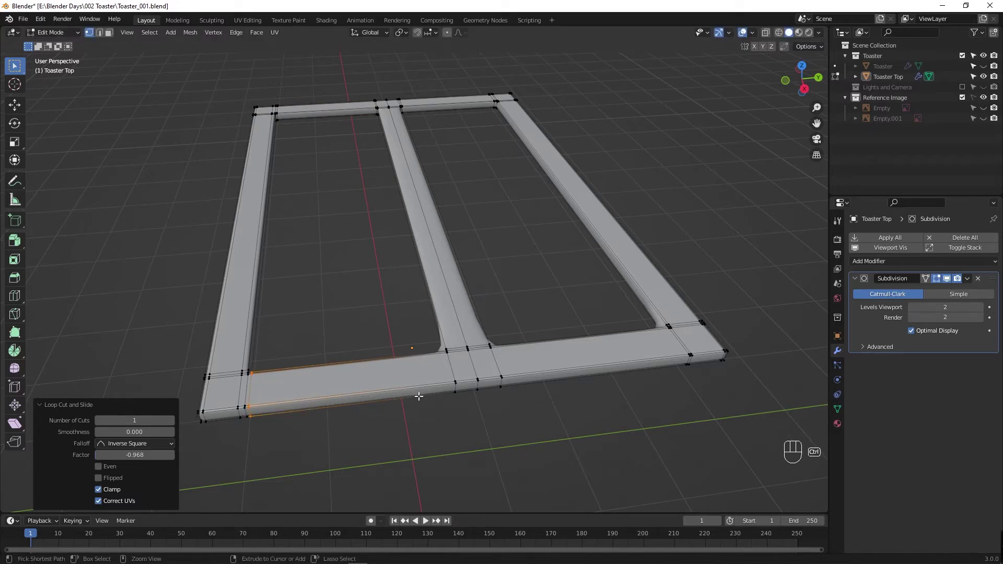
pyautogui.press('ctrl+r')
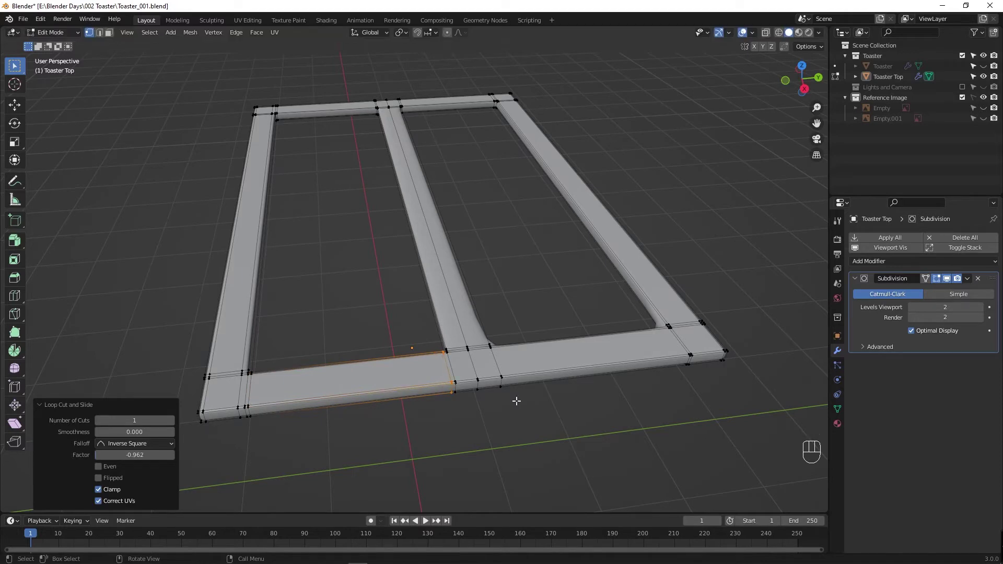
pyautogui.moveTo(520, 399); pyautogui.dragTo(490, 401)
pyautogui.press('ctrl+r')
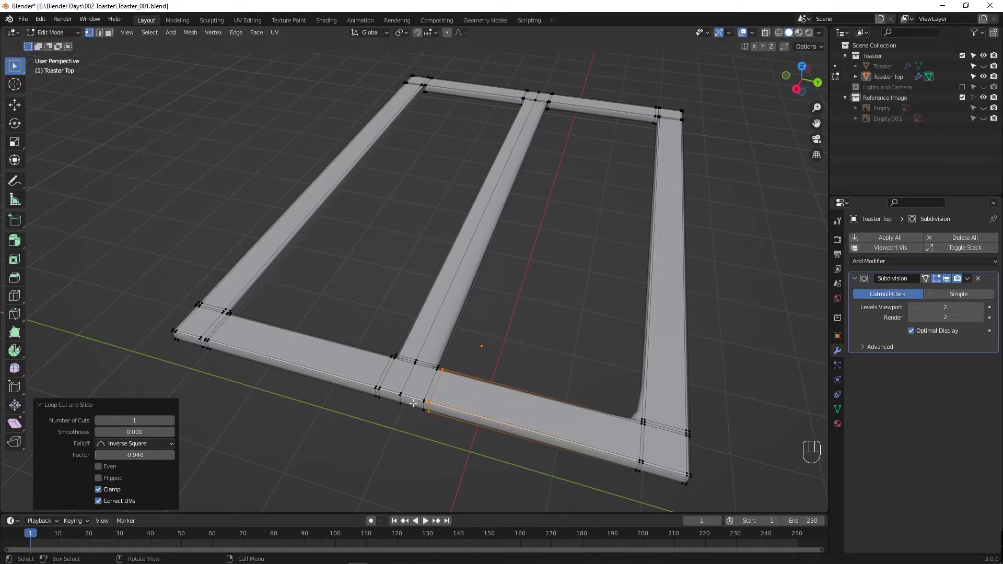
# Step: Slide the last loop close to its corner, return to object mode and unhide the toaster body
pyautogui.press('ctrl+r')
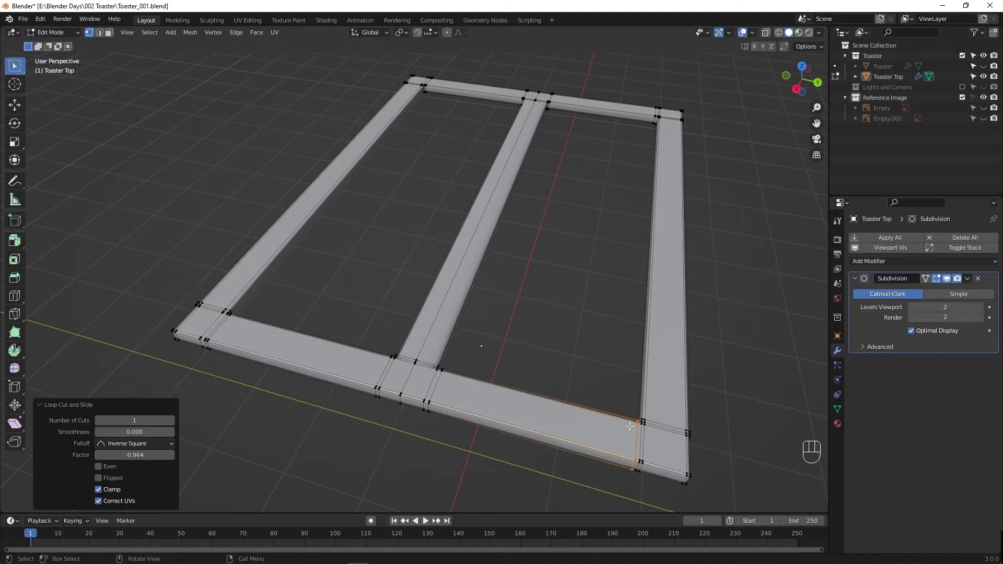
pyautogui.moveTo(586, 408); pyautogui.dragTo(436, 389)
pyautogui.press('Tab')
pyautogui.moveTo(414, 405); pyautogui.dragTo(532, 394)
pyautogui.middleClick(526, 391)
pyautogui.press('alt+h')
# Step: Lower the Toaster Top frame onto the body's top and shrink it slightly to fit
pyautogui.moveTo(502, 405); pyautogui.dragTo(474, 394)
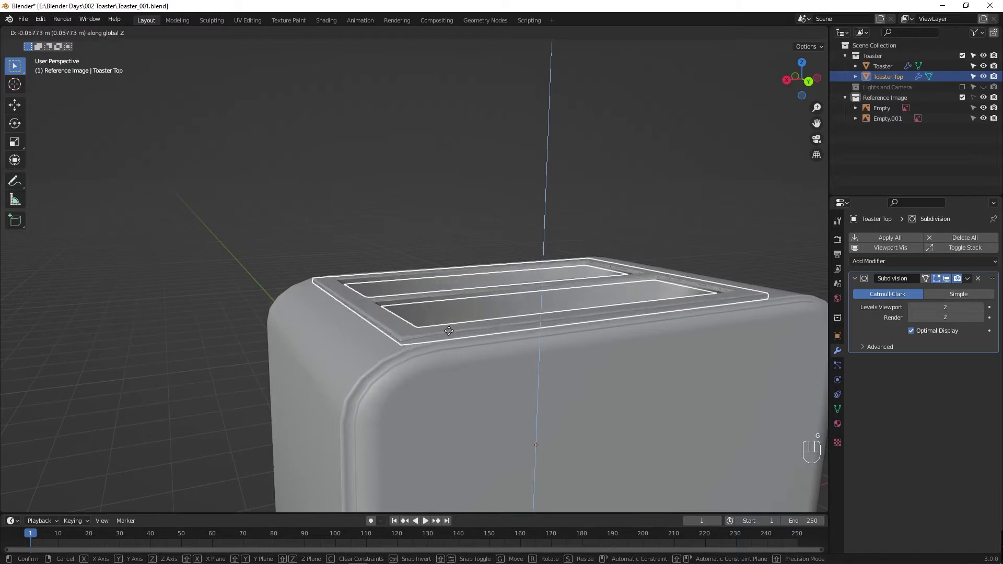
pyautogui.moveTo(343, 373); pyautogui.dragTo(568, 383)
pyautogui.moveTo(370, 397); pyautogui.dragTo(397, 388)
pyautogui.click(613, 354)
pyautogui.moveTo(323, 389); pyautogui.dragTo(365, 393)
pyautogui.click(356, 362)
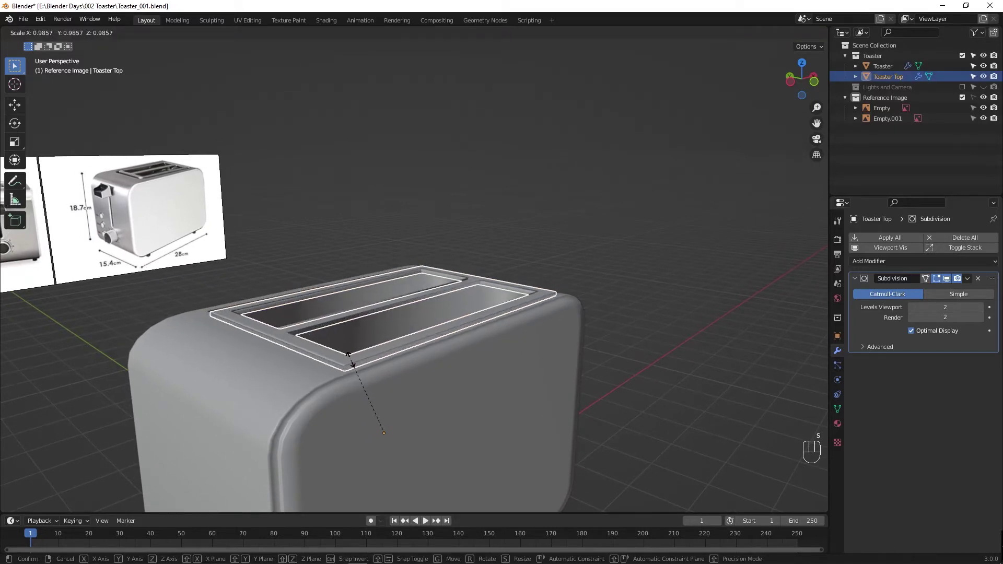
pyautogui.moveTo(357, 369); pyautogui.dragTo(378, 413)
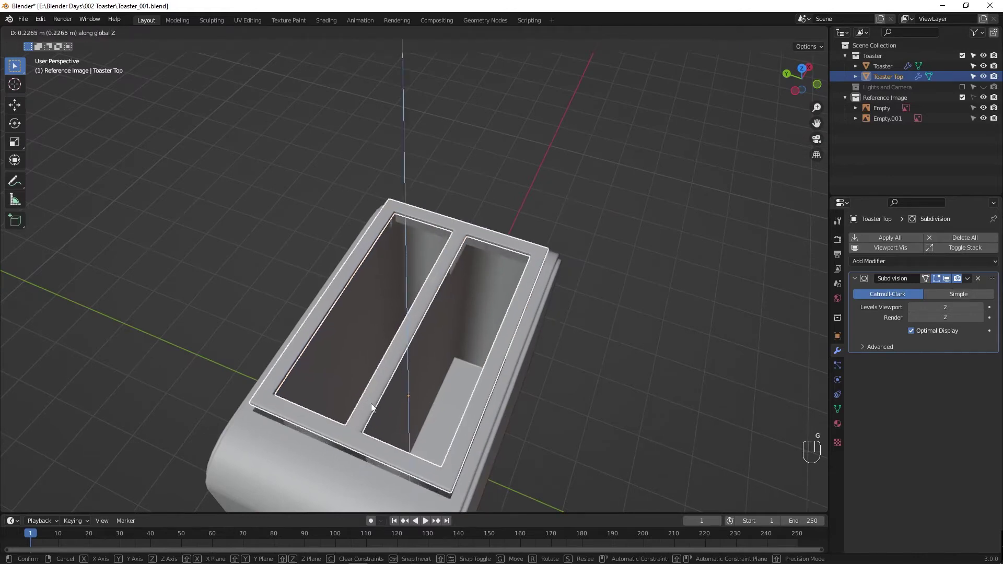
# Step: Shrink the frame a little more, narrow its width, settle it on the body and save the file
pyautogui.press('s')
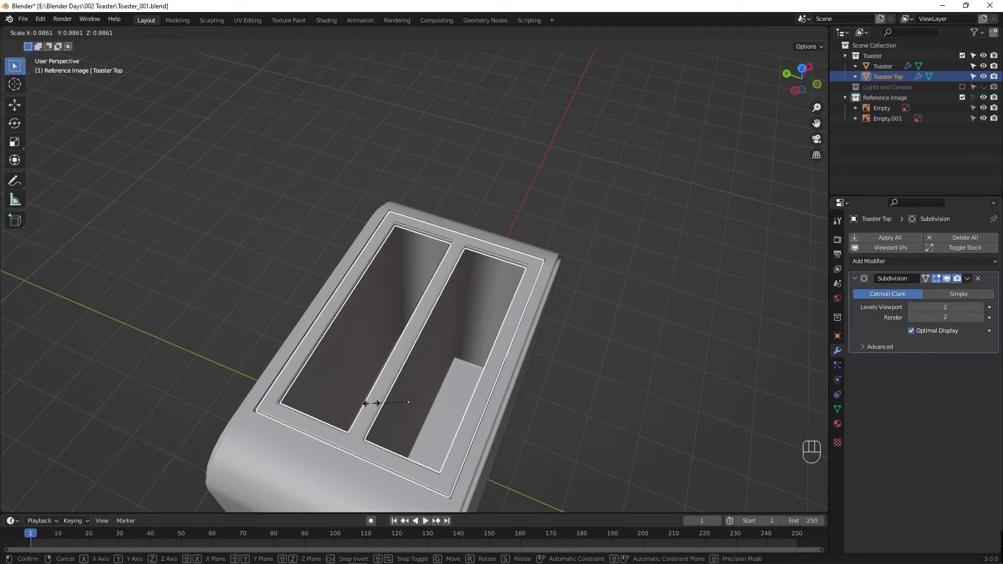
pyautogui.moveTo(383, 413); pyautogui.dragTo(353, 398)
pyautogui.moveTo(336, 365); pyautogui.dragTo(279, 358)
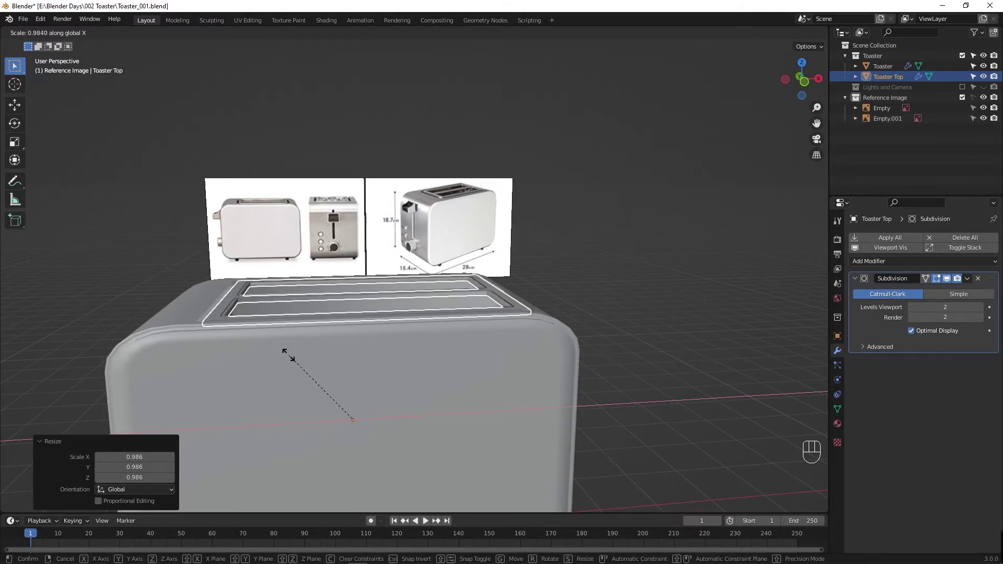
pyautogui.moveTo(298, 366); pyautogui.dragTo(313, 371)
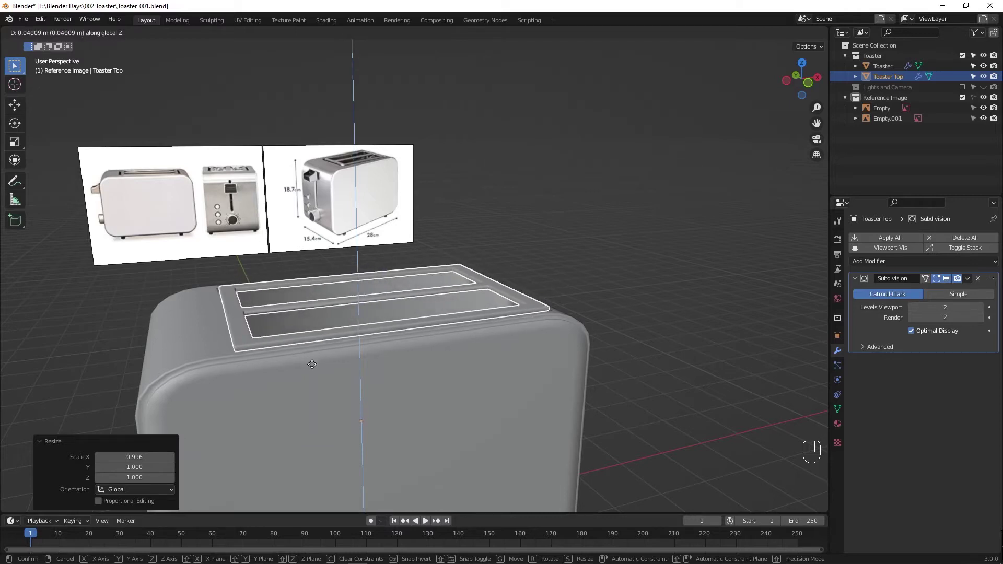
pyautogui.moveTo(312, 371); pyautogui.dragTo(331, 389)
pyautogui.press('ctrl+s')
pyautogui.moveTo(313, 391); pyautogui.dragTo(323, 374)
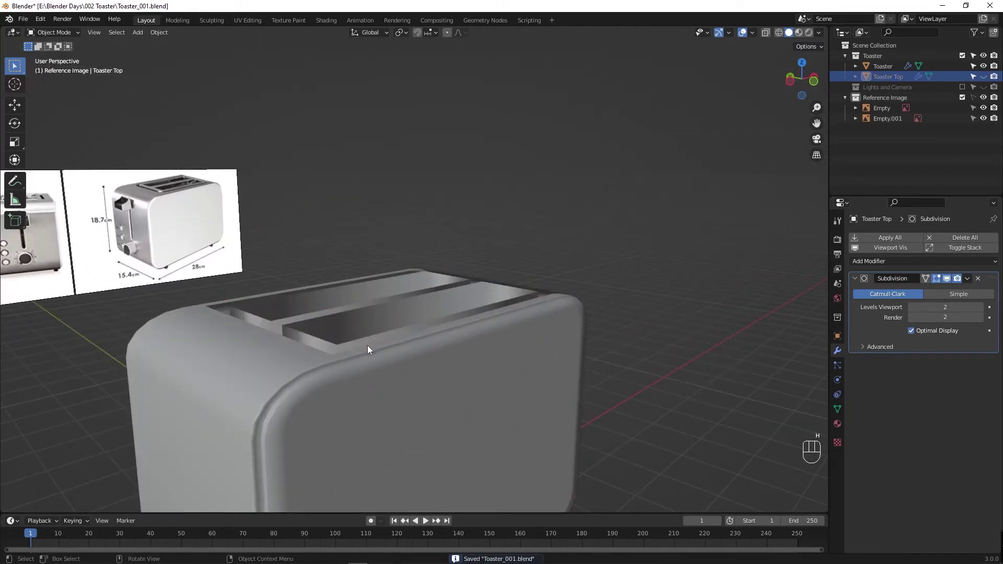
pyautogui.moveTo(331, 367); pyautogui.dragTo(296, 385)
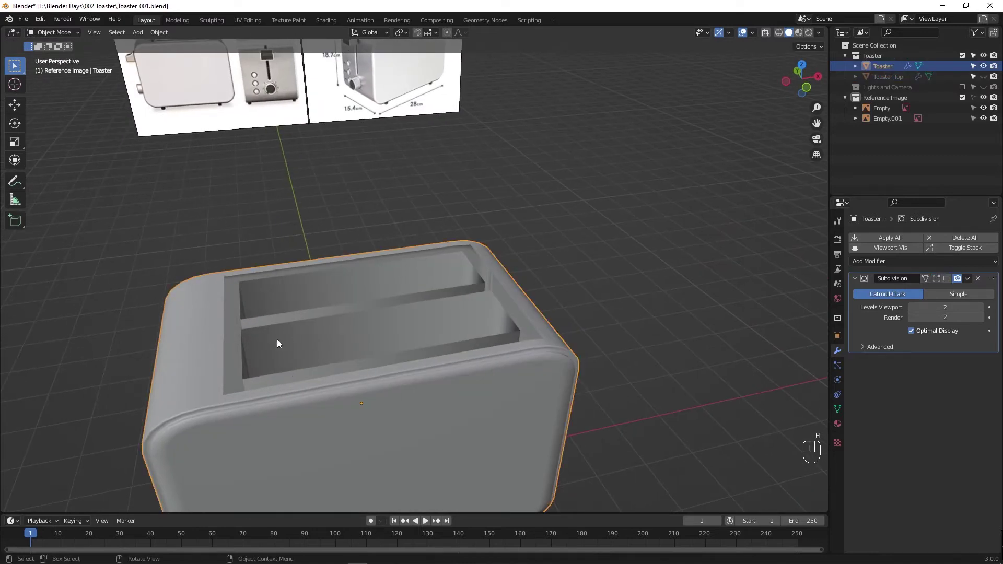
pyautogui.moveTo(278, 356); pyautogui.dragTo(316, 322)
pyautogui.moveTo(300, 396); pyautogui.dragTo(314, 371)
pyautogui.moveTo(329, 402); pyautogui.dragTo(300, 420)
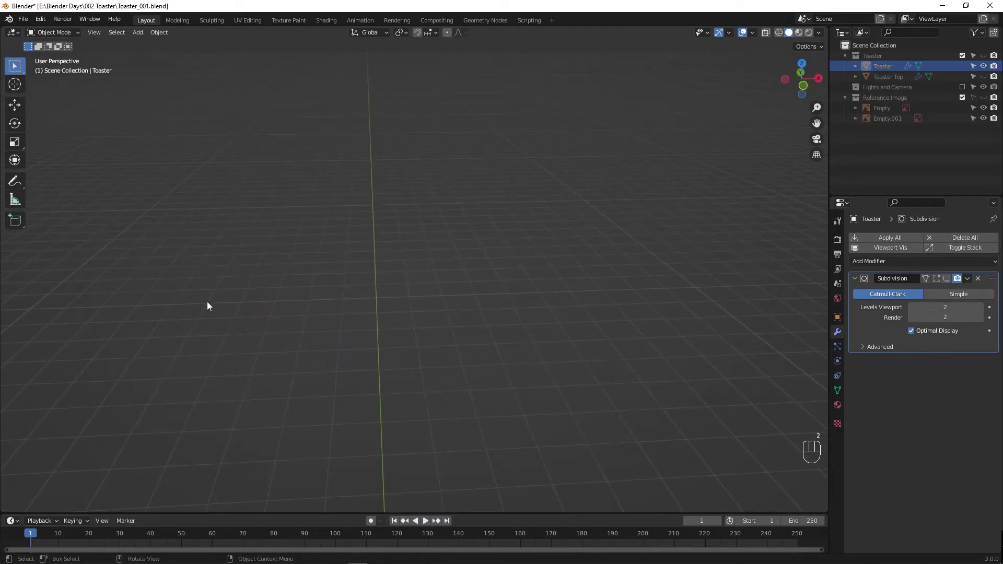
pyautogui.click(986, 55)
pyautogui.click(987, 76)
pyautogui.click(237, 388)
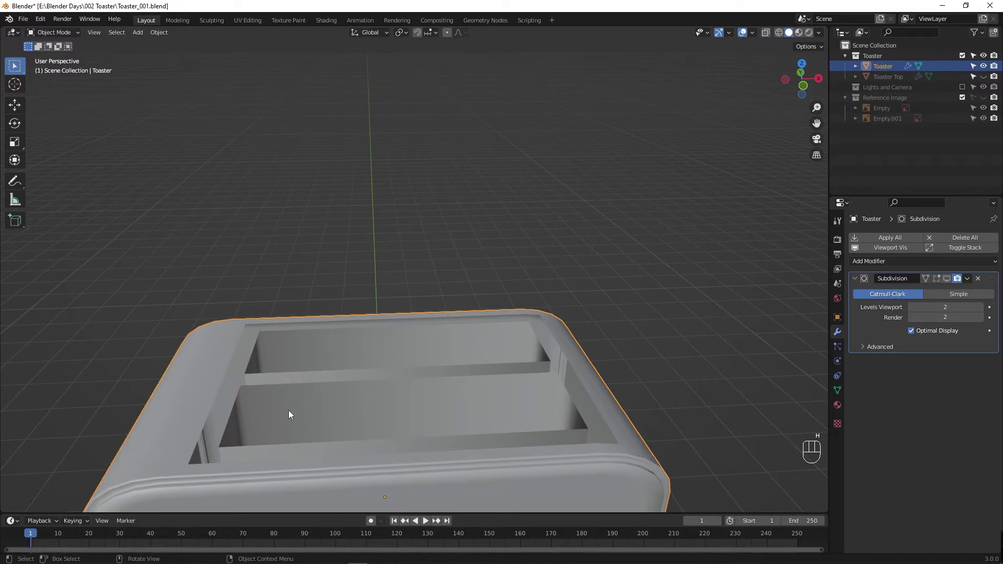
pyautogui.moveTo(325, 401); pyautogui.dragTo(323, 402)
pyautogui.moveTo(338, 400); pyautogui.dragTo(358, 416)
pyautogui.click(363, 405)
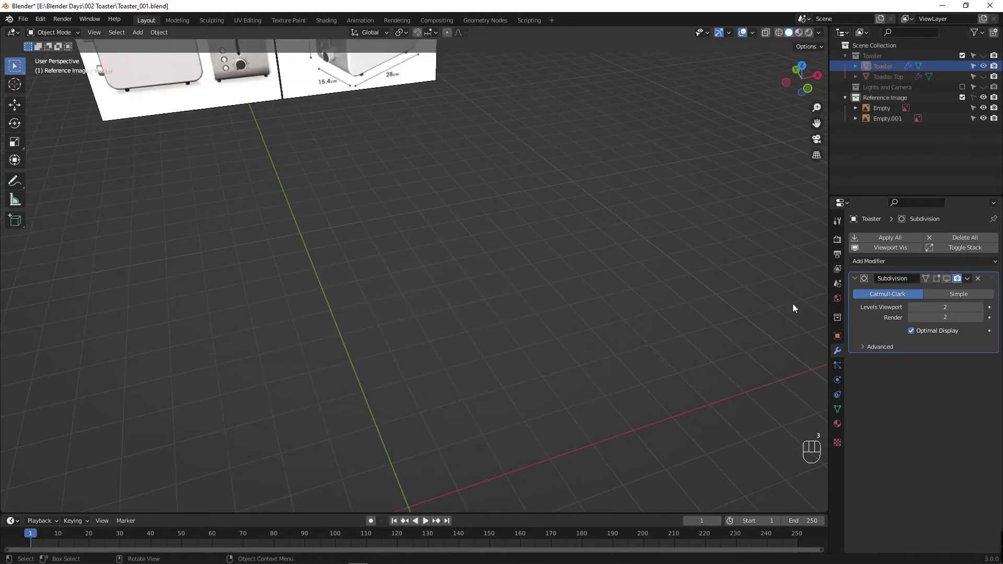
pyautogui.click(984, 89)
pyautogui.click(985, 80)
pyautogui.click(984, 59)
pyautogui.press('Tab')
pyautogui.middleClick(327, 416)
pyautogui.press('Tab')
pyautogui.click(359, 395)
pyautogui.moveTo(346, 406); pyautogui.dragTo(308, 410)
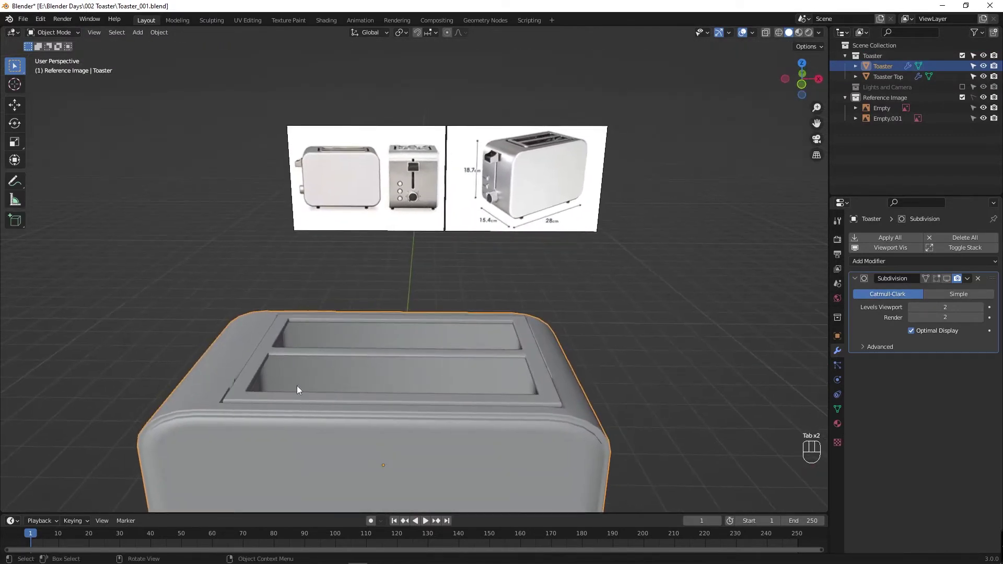
pyautogui.press('ctrl+s')
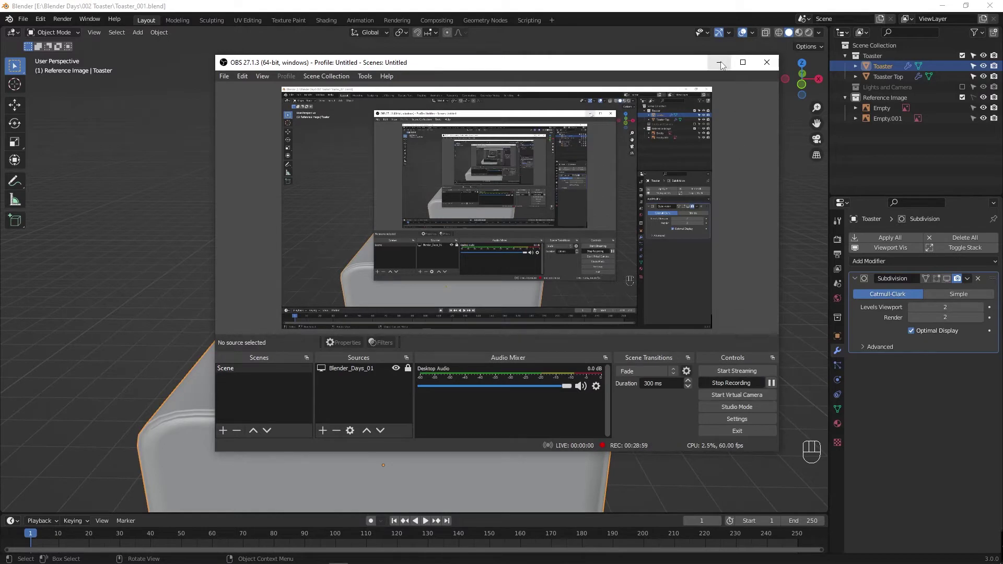
pyautogui.moveTo(345, 394); pyautogui.dragTo(380, 382)
pyautogui.click(391, 371)
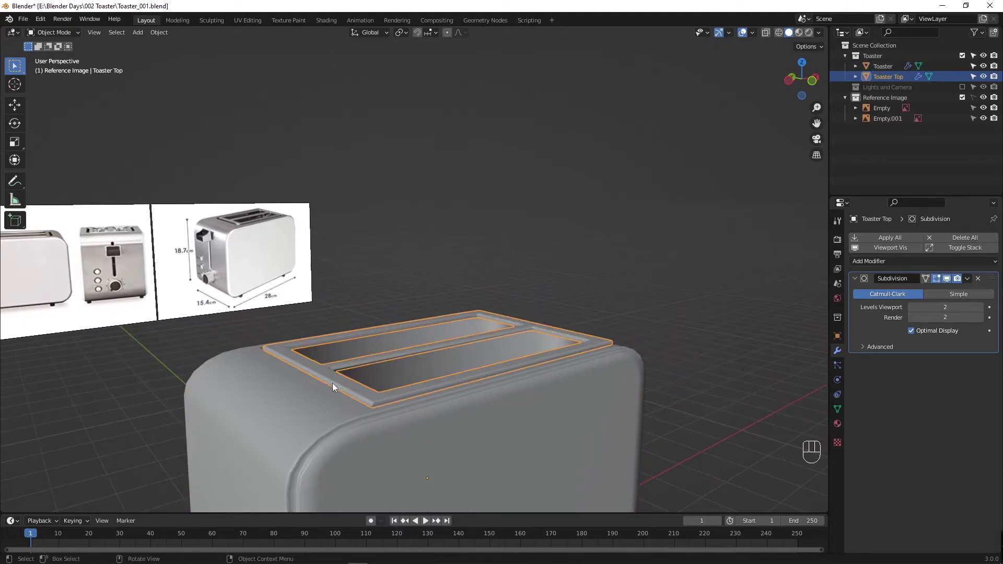
# Step: Select the toaster body and bring the view in close on the bread slot interiors
pyautogui.click(361, 372)
pyautogui.moveTo(351, 399); pyautogui.dragTo(317, 412)
pyautogui.moveTo(301, 393); pyautogui.dragTo(357, 413)
pyautogui.moveTo(428, 423); pyautogui.dragTo(396, 381)
pyautogui.moveTo(380, 423); pyautogui.dragTo(391, 396)
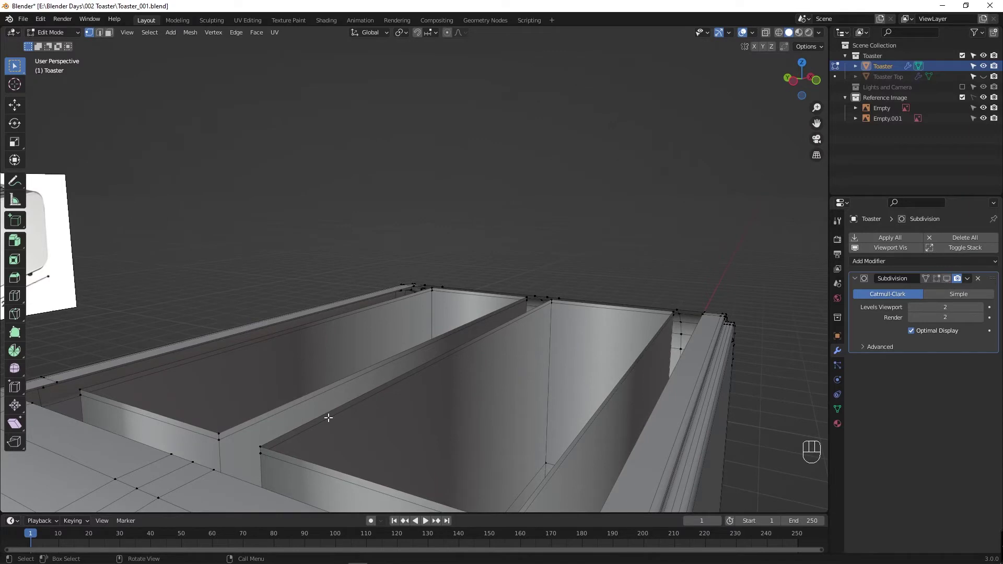
# Step: Select stray faces on the slot walls and front end and delete them as Faces
pyautogui.moveTo(316, 449); pyautogui.dragTo(274, 473)
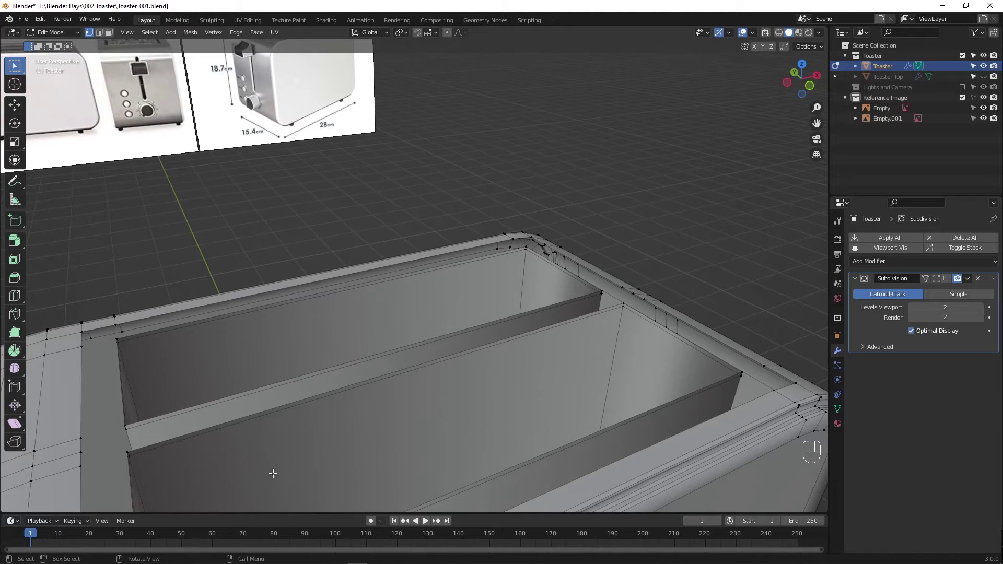
pyautogui.click(289, 461)
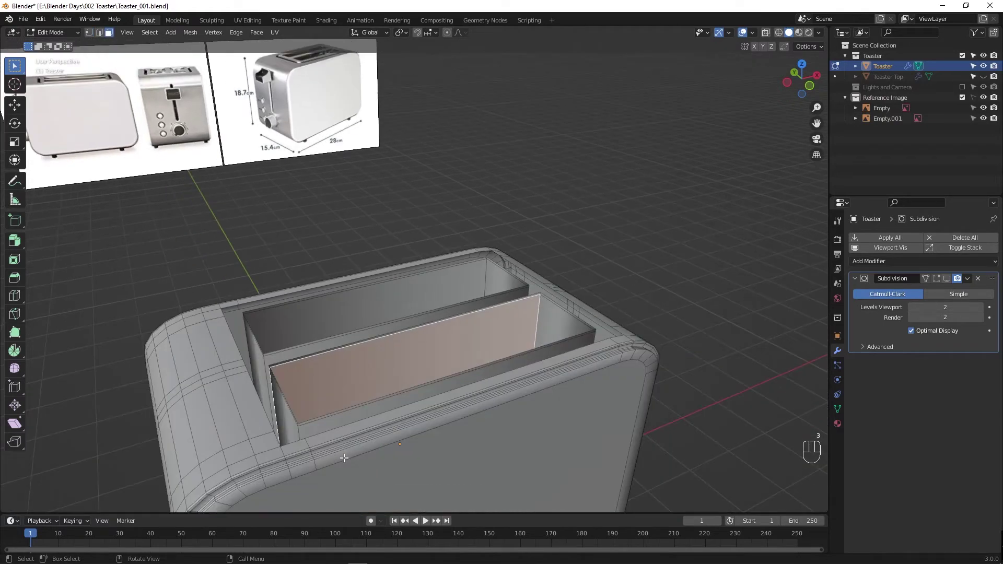
pyautogui.click(292, 423)
pyautogui.moveTo(343, 420); pyautogui.dragTo(409, 444)
pyautogui.click(460, 456)
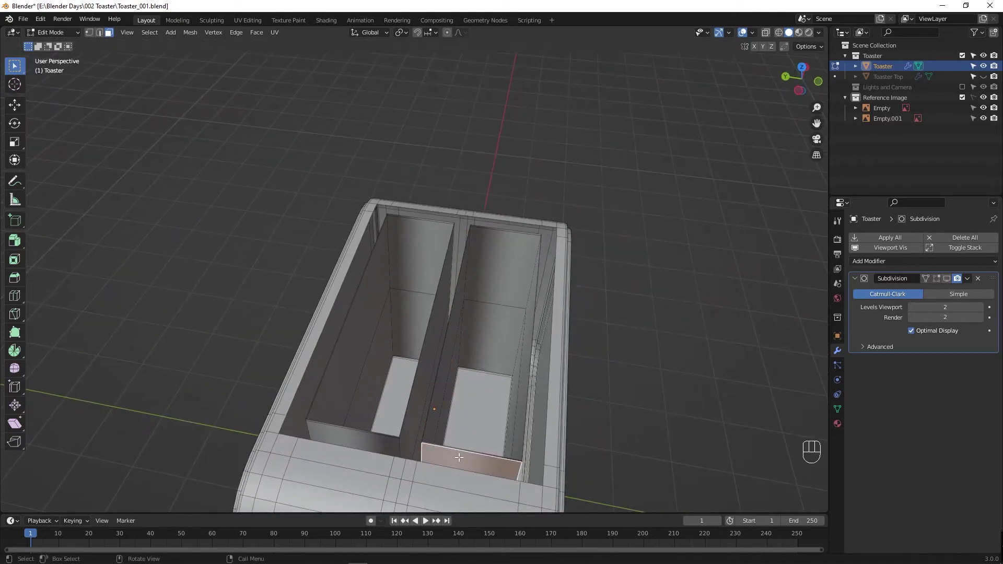
pyautogui.moveTo(444, 462); pyautogui.dragTo(437, 437)
pyautogui.middleClick(416, 462)
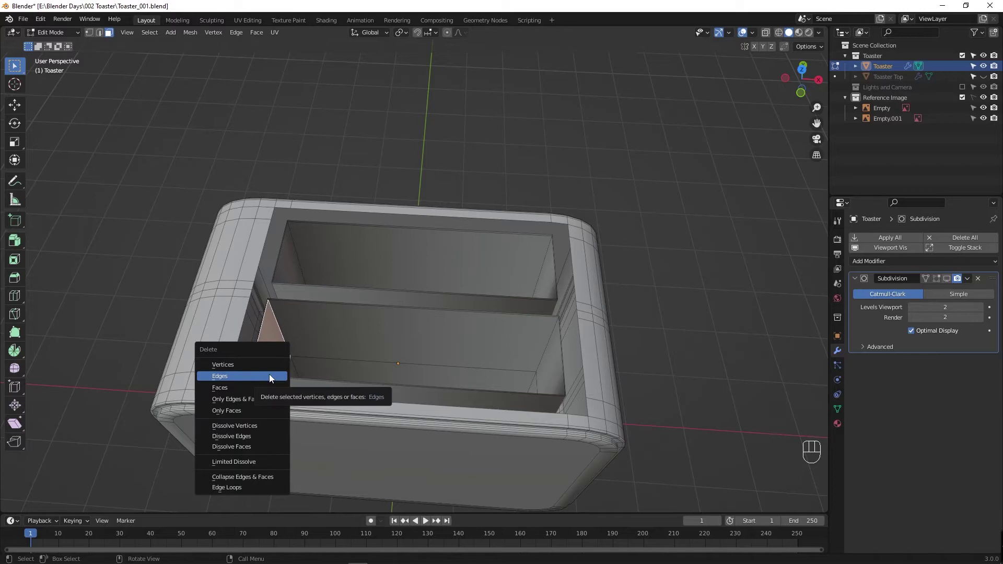
pyautogui.middleClick(304, 385)
pyautogui.click(310, 310)
# Step: Orbit around the slots to check the cleaned-up interior from several angles
pyautogui.moveTo(355, 361); pyautogui.dragTo(324, 404)
pyautogui.moveTo(304, 439); pyautogui.dragTo(420, 412)
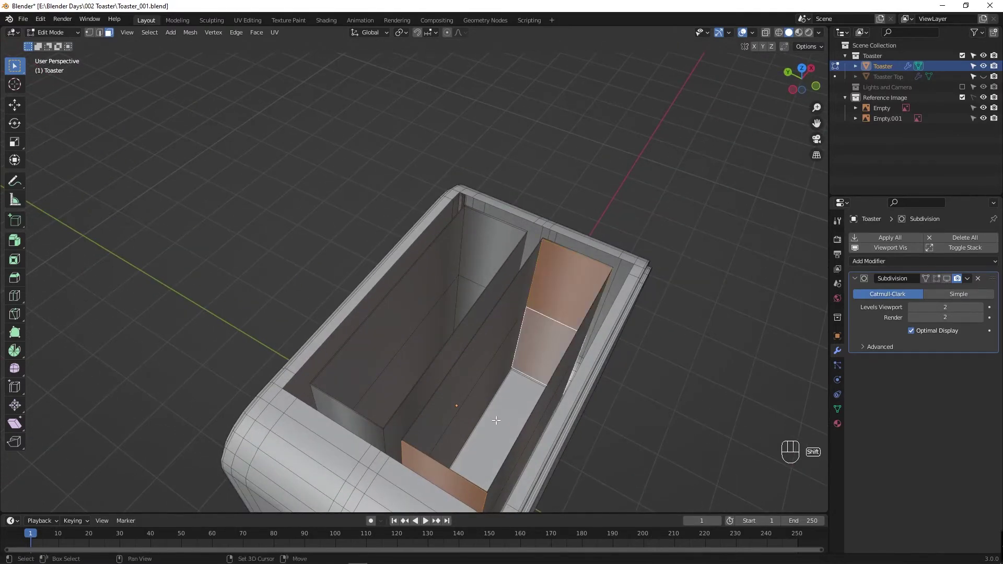
pyautogui.moveTo(467, 429); pyautogui.dragTo(418, 460)
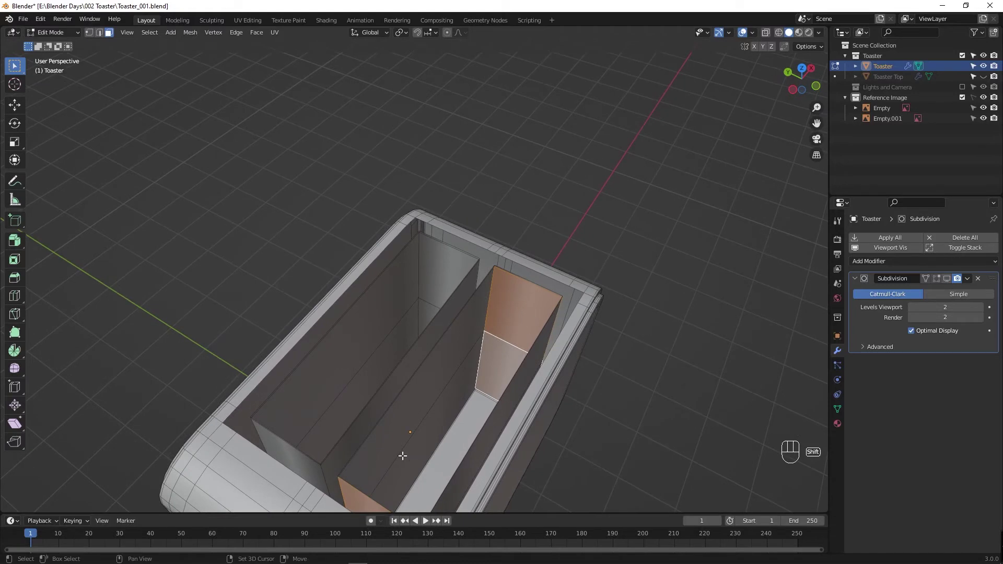
pyautogui.moveTo(378, 444); pyautogui.dragTo(352, 397)
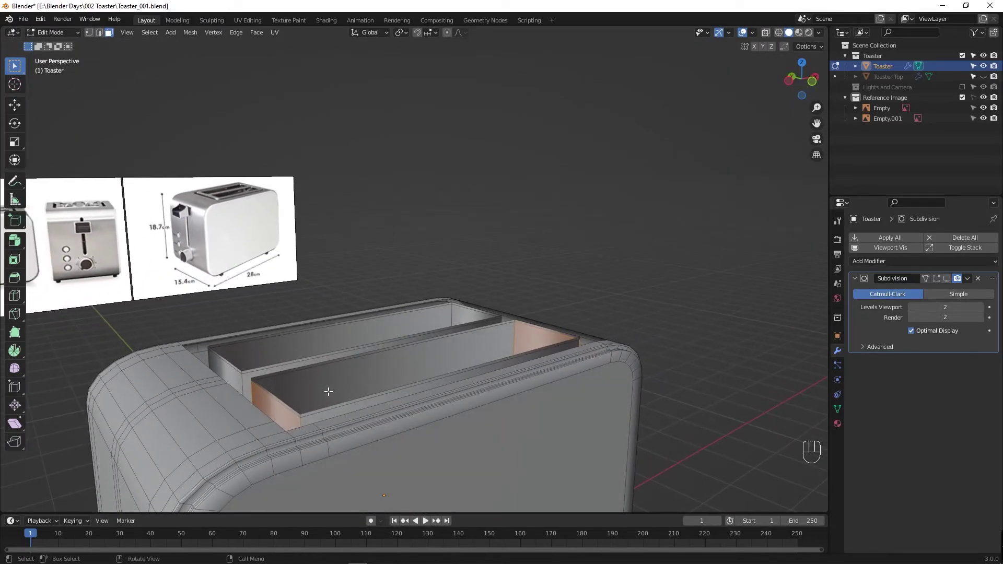
pyautogui.click(330, 386)
pyautogui.click(290, 361)
pyautogui.click(290, 362)
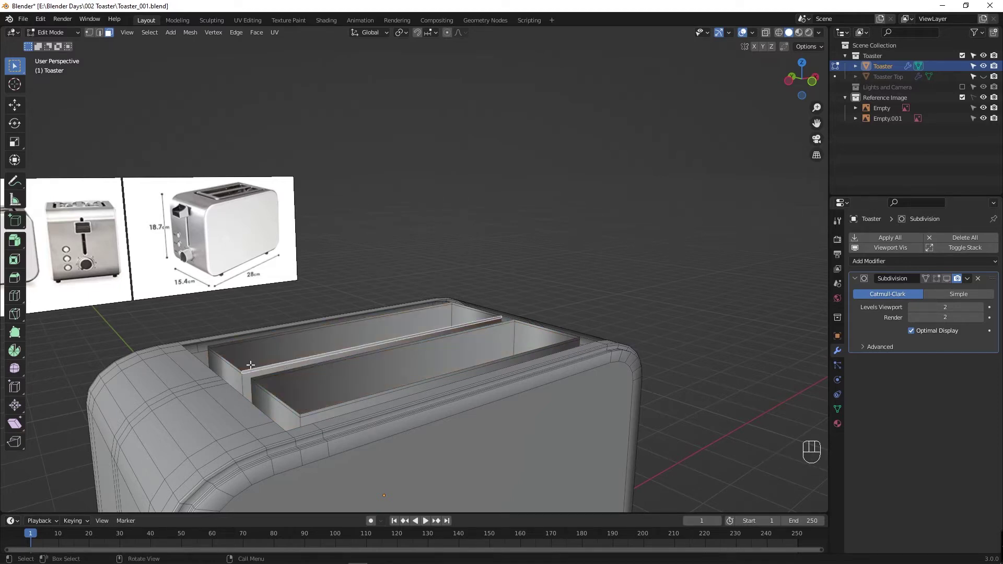
pyautogui.click(237, 365)
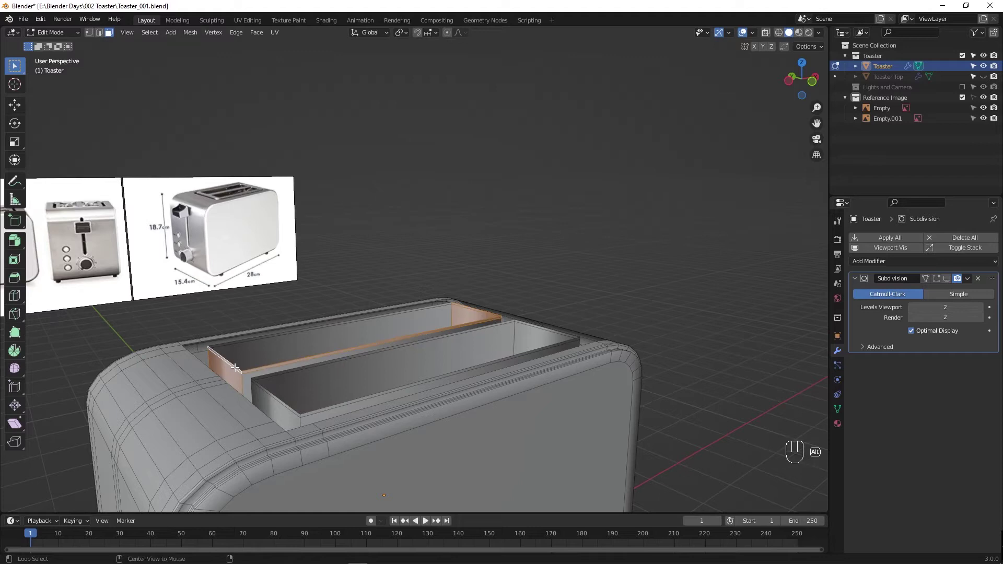
pyautogui.click(255, 365)
pyautogui.click(258, 366)
pyautogui.click(259, 367)
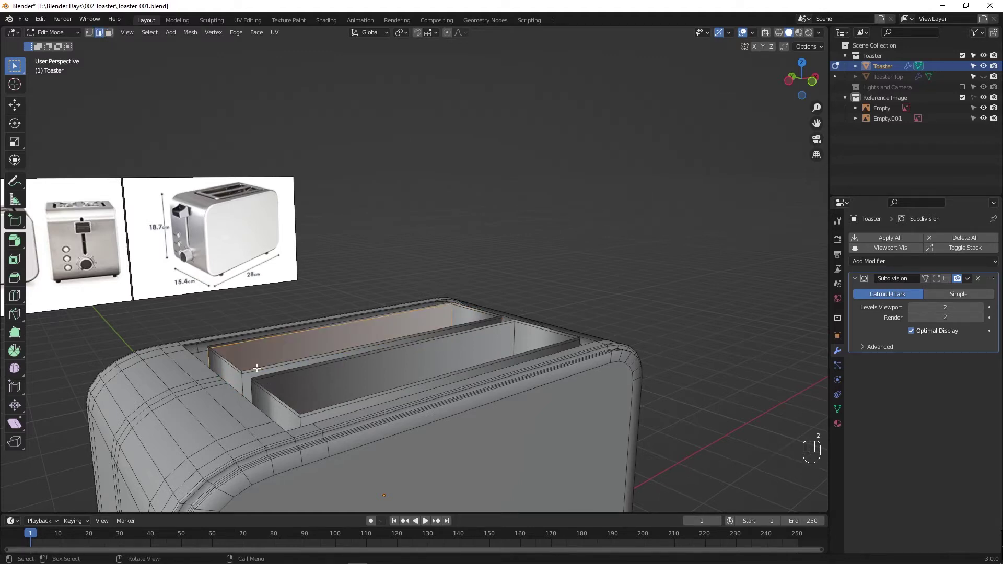
pyautogui.click(259, 367)
pyautogui.click(335, 277)
pyautogui.click(313, 356)
pyautogui.click(313, 355)
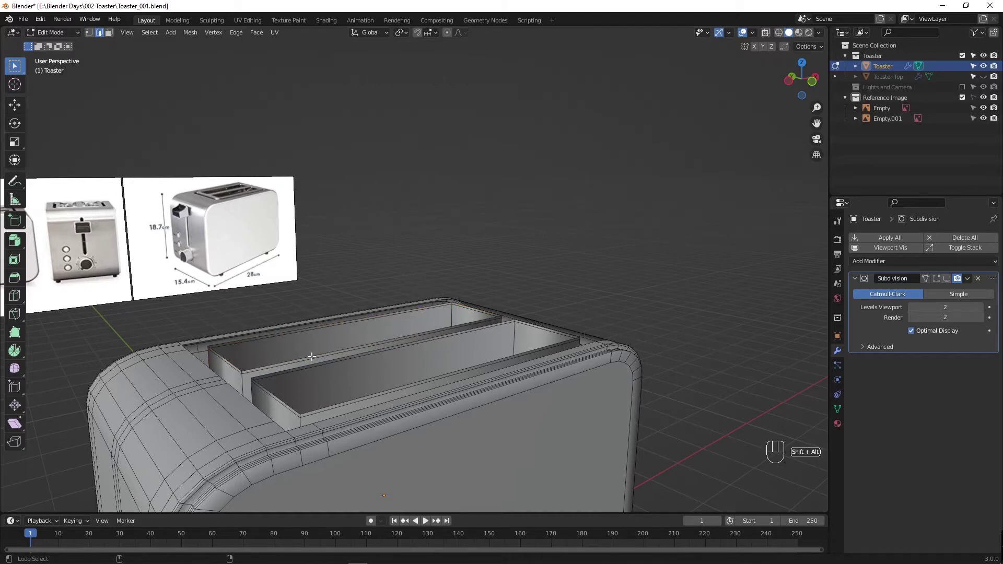
pyautogui.press('ctrl+KP_Add')
pyautogui.press('ctrl+KP_Add')
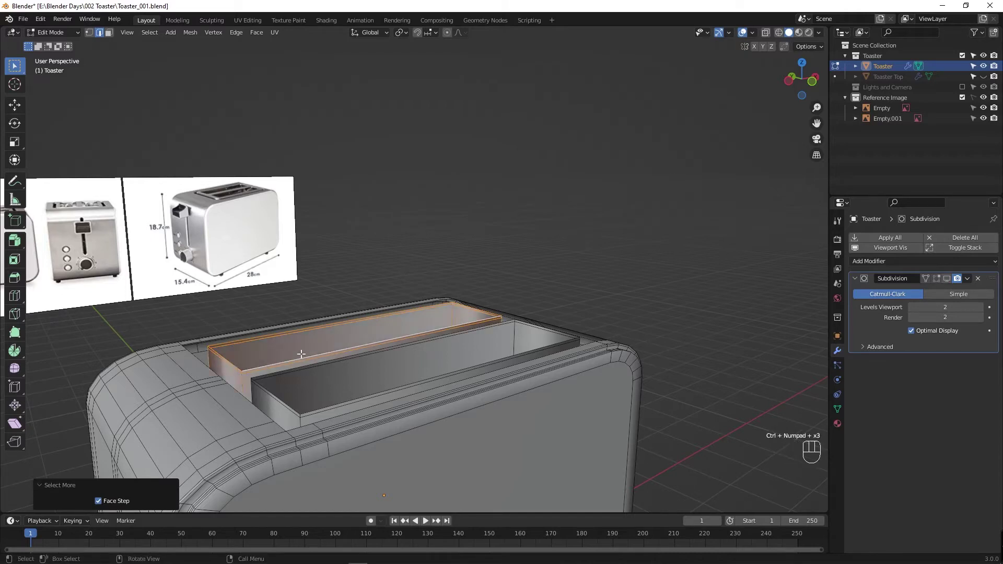
pyautogui.moveTo(317, 412); pyautogui.dragTo(348, 443)
pyautogui.click(284, 447)
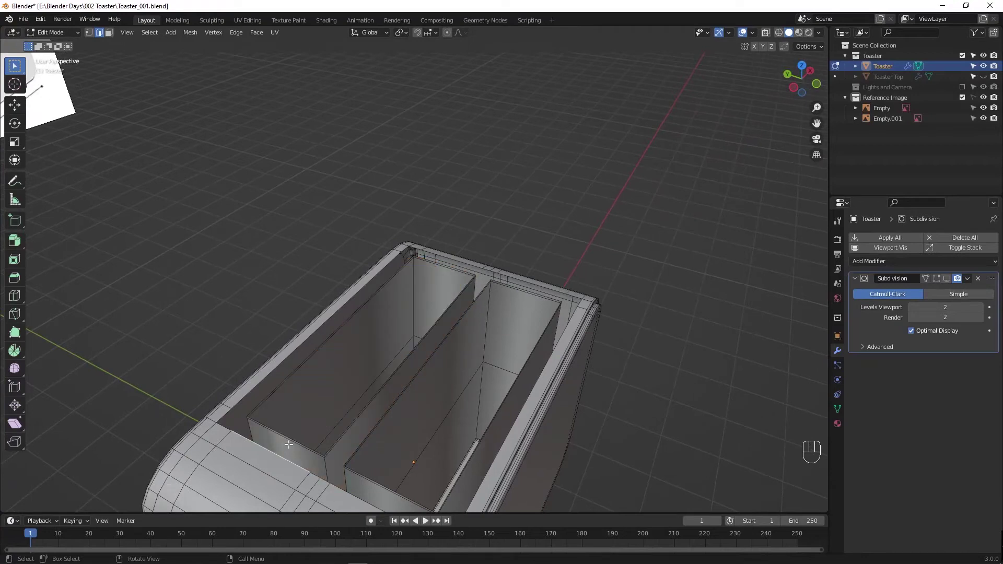
pyautogui.moveTo(384, 422); pyautogui.dragTo(427, 417)
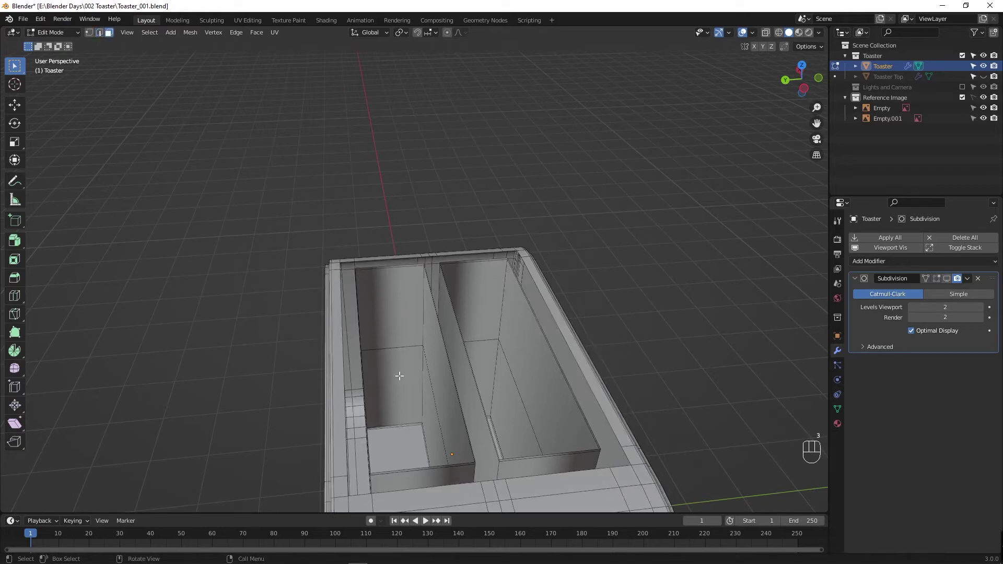
# Step: Adjust the top face of a slot wall, inspect the slots, then select the rim loops of both bread slots
pyautogui.click(388, 265)
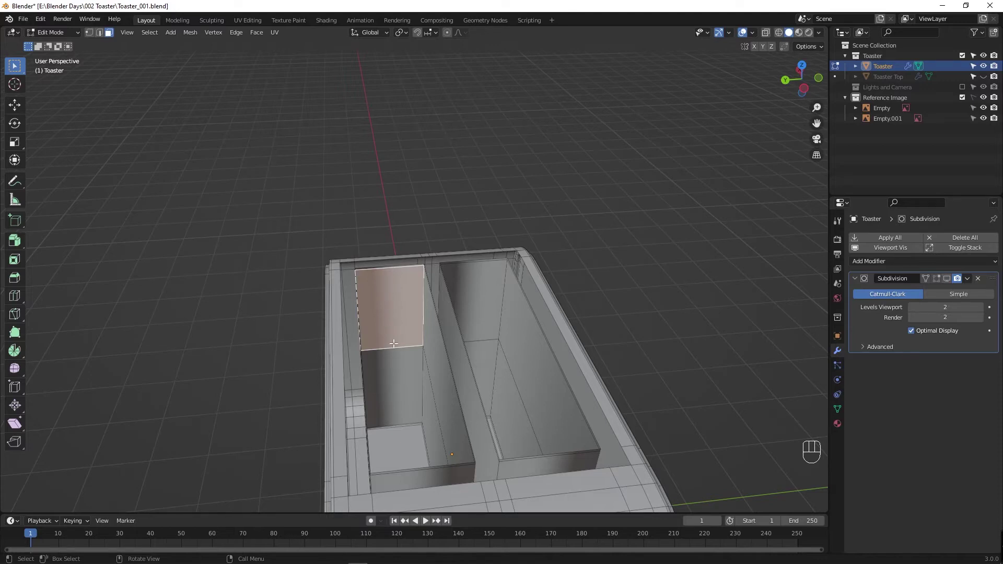
pyautogui.moveTo(383, 401); pyautogui.dragTo(383, 390)
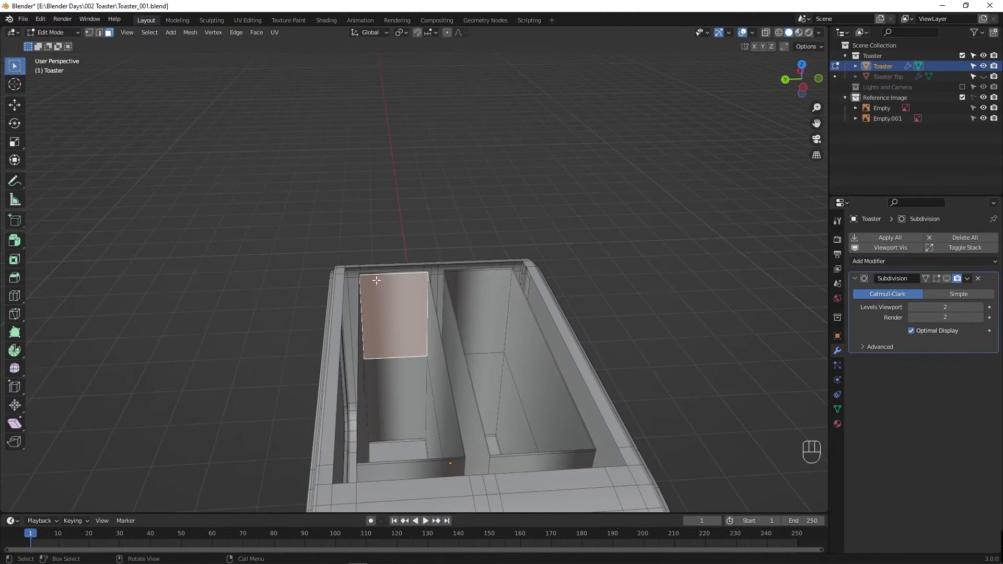
pyautogui.moveTo(394, 493); pyautogui.dragTo(385, 271)
pyautogui.moveTo(385, 296); pyautogui.dragTo(389, 420)
pyautogui.moveTo(381, 442); pyautogui.dragTo(297, 449)
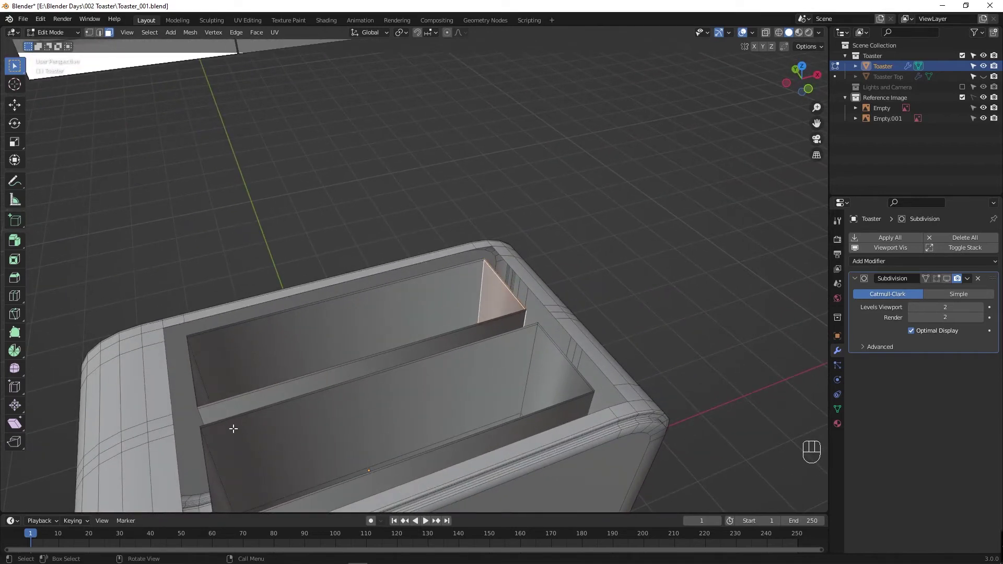
pyautogui.moveTo(248, 423); pyautogui.dragTo(242, 389)
pyautogui.middleClick(259, 400)
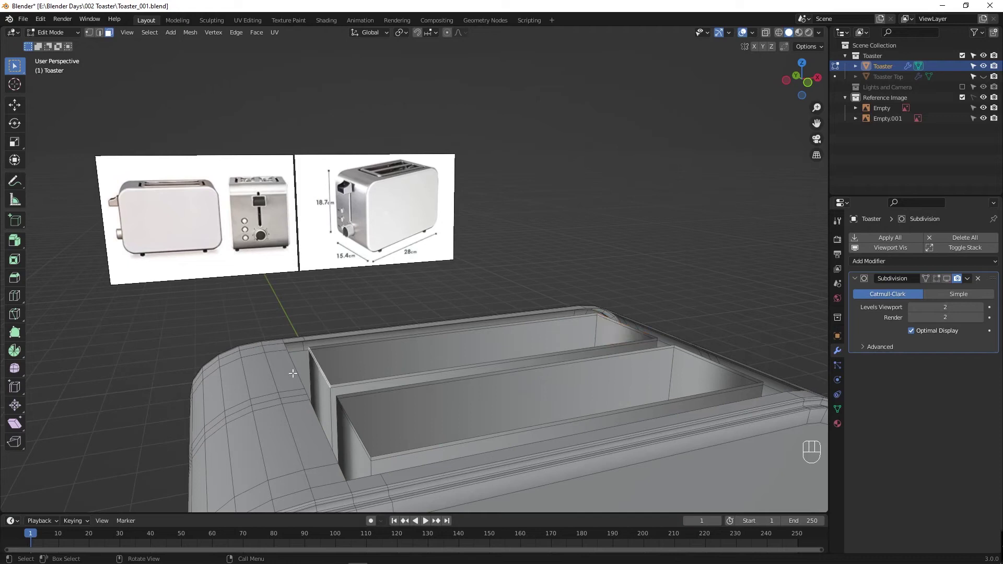
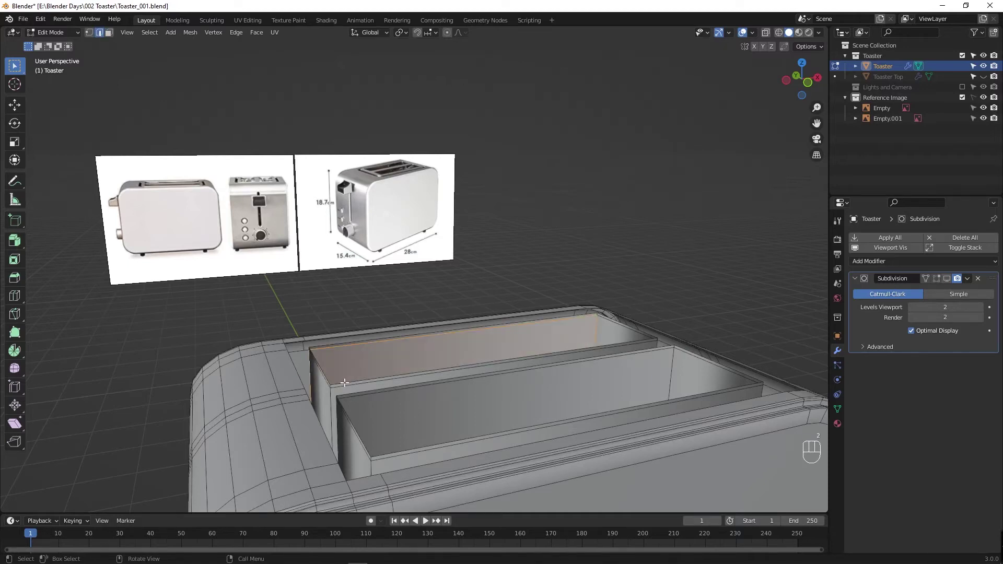
pyautogui.click(346, 381)
pyautogui.click(347, 382)
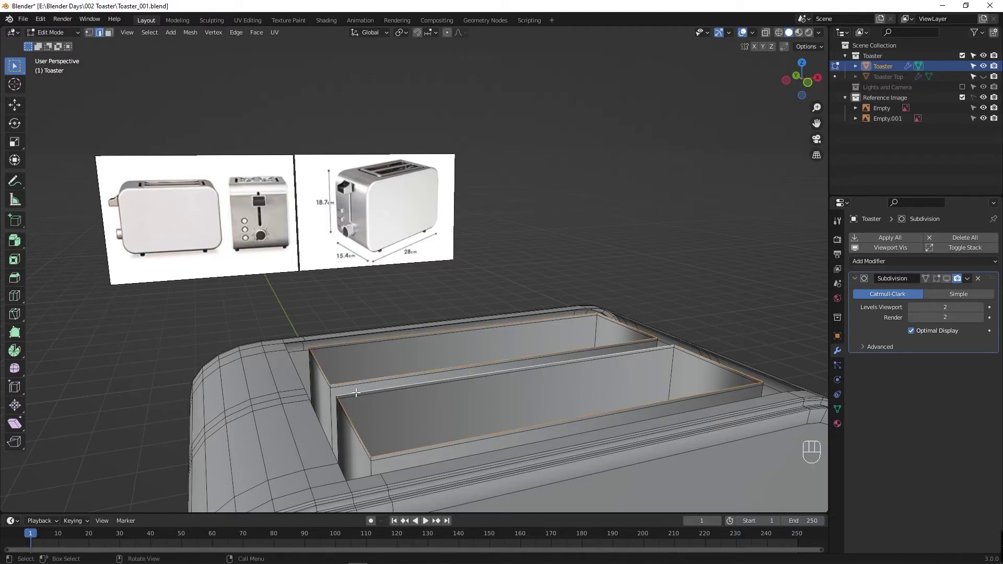
# Step: Grow the rim selection, lower both slot rims about 0.21 m, check with hide/unhide, then select all
pyautogui.press('ctrl+KP_Add')
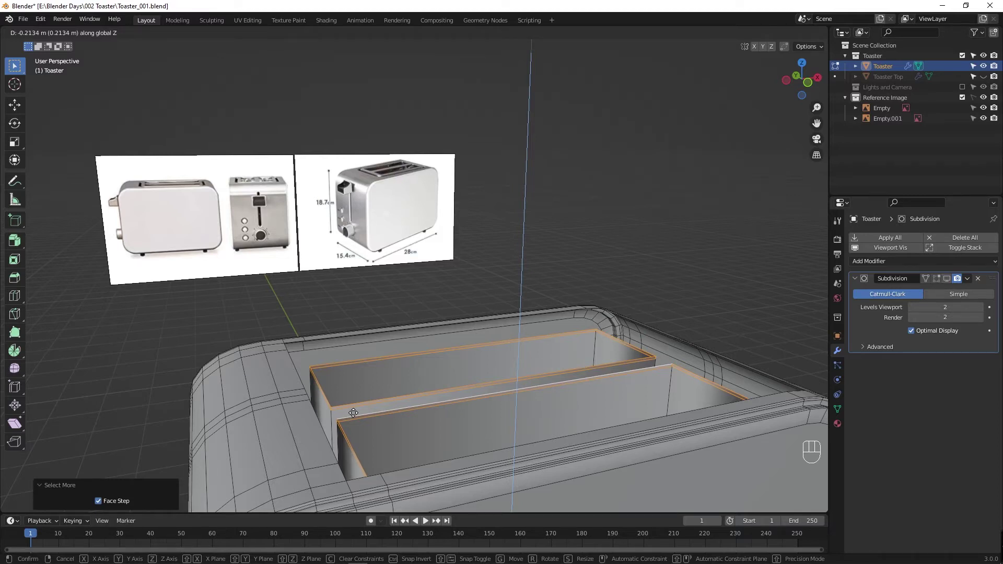
pyautogui.moveTo(400, 438); pyautogui.dragTo(436, 414)
pyautogui.press('alt+h')
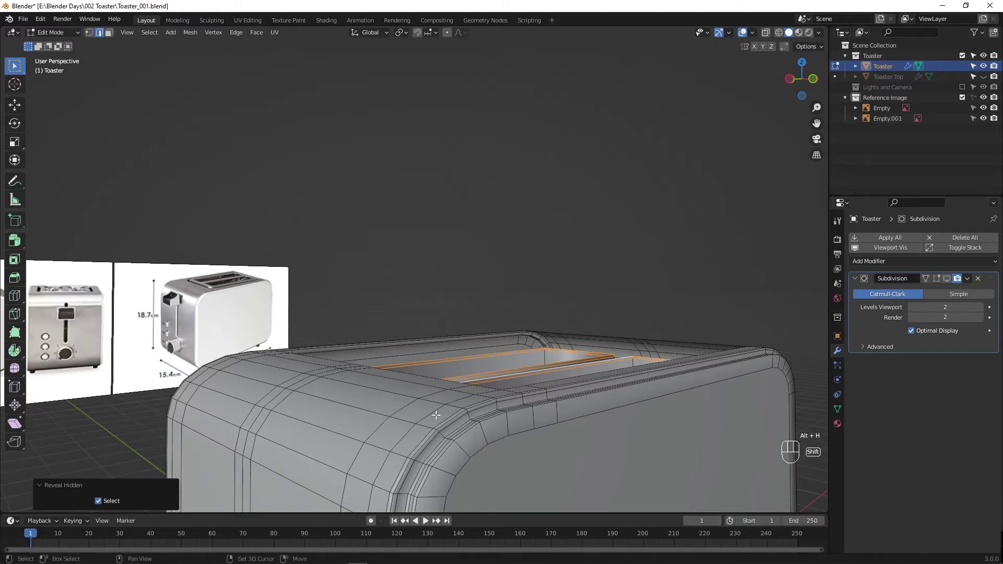
pyautogui.press('shift+h')
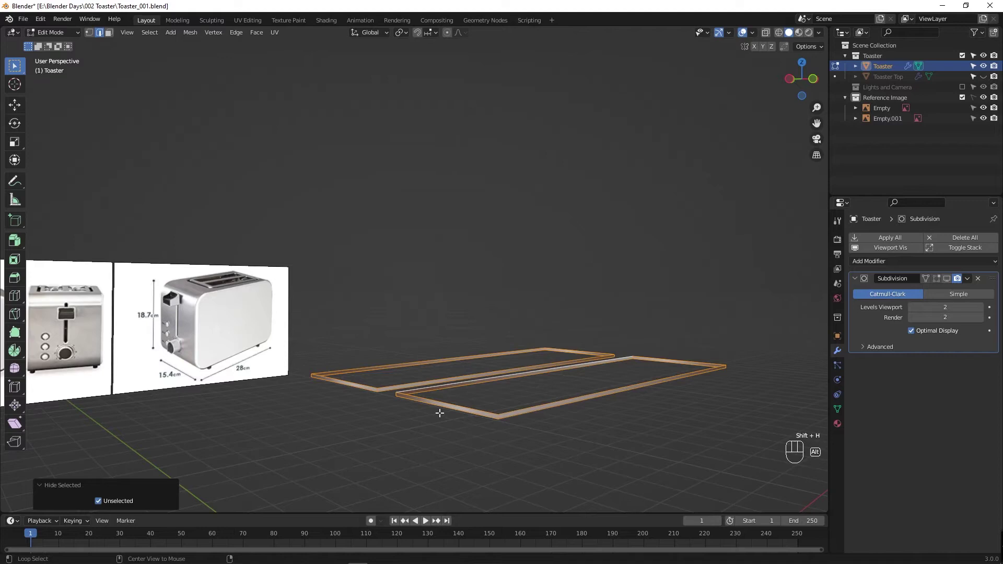
pyautogui.press('shift+h')
pyautogui.middleClick(456, 406)
pyautogui.press('Tab')
pyautogui.moveTo(481, 382); pyautogui.dragTo(442, 375)
pyautogui.press('Tab')
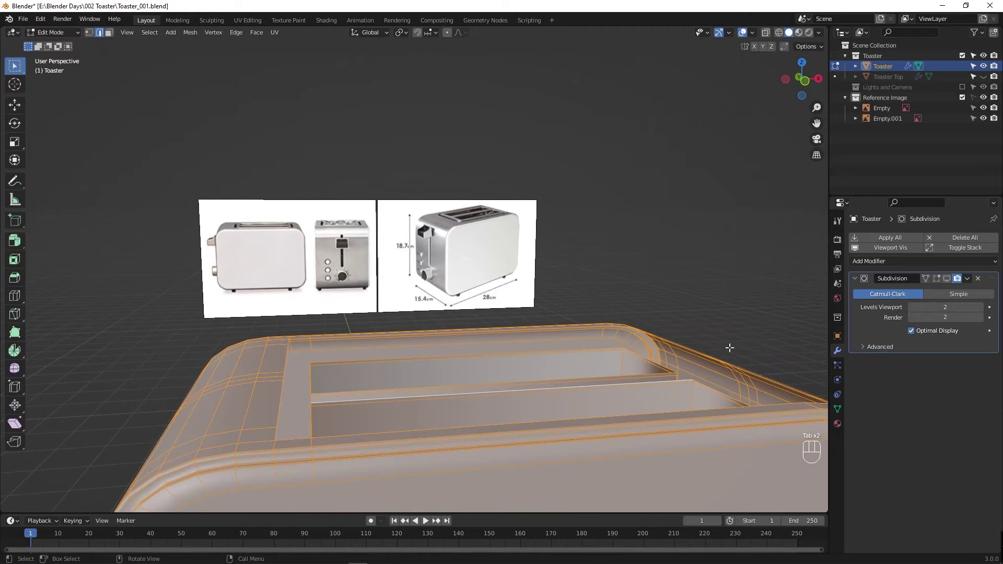
# Step: Show the smoothed result while editing and bring the view over the bread slots
pyautogui.click(948, 279)
pyautogui.moveTo(939, 279); pyautogui.dragTo(521, 358)
pyautogui.press('Tab')
pyautogui.press('Tab')
pyautogui.moveTo(459, 399); pyautogui.dragTo(519, 399)
pyautogui.press('Tab')
pyautogui.press('Tab')
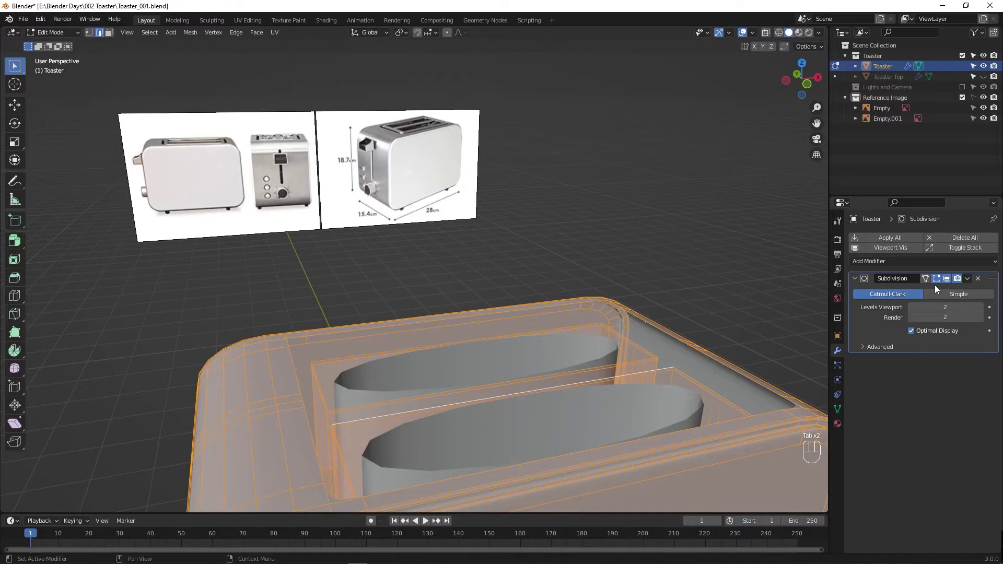
pyautogui.moveTo(501, 425); pyautogui.dragTo(488, 450)
pyautogui.moveTo(502, 438); pyautogui.dragTo(536, 303)
# Step: Slide an edge loop toward the slot end and change how the smoothing is displayed
pyautogui.press('ctrl+r')
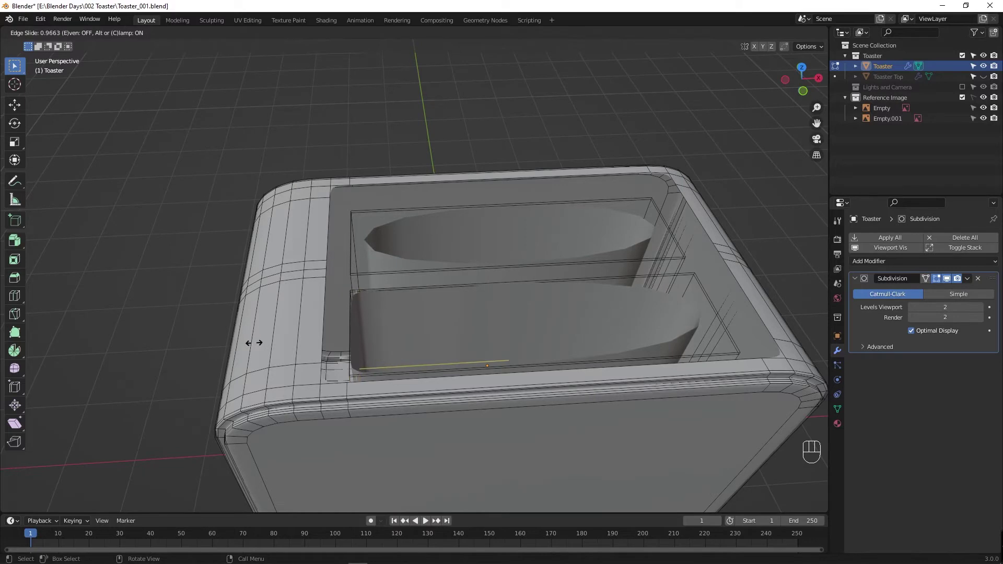
pyautogui.moveTo(256, 347); pyautogui.dragTo(350, 356)
pyautogui.middleClick(407, 360)
pyautogui.middleClick(451, 327)
pyautogui.press('Tab')
pyautogui.click(940, 279)
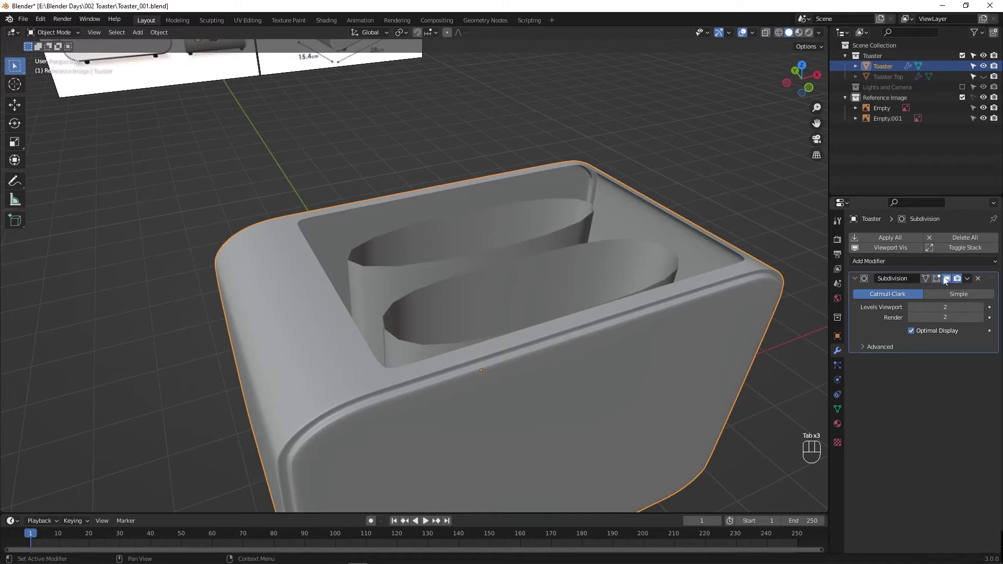
pyautogui.click(948, 281)
# Step: Inspect the toaster from the front and top, then undo the last several changes
pyautogui.moveTo(441, 285); pyautogui.dragTo(444, 255)
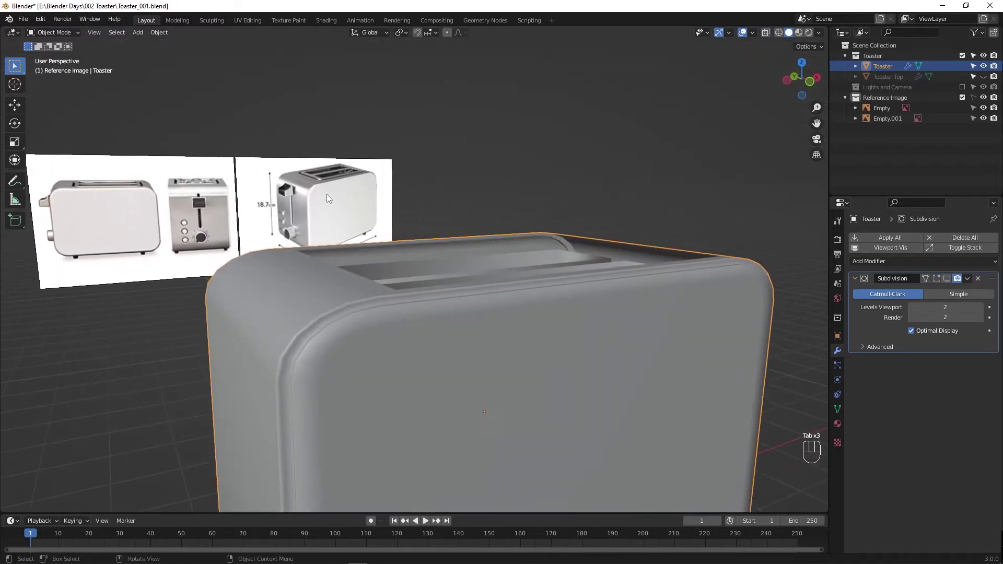
pyautogui.moveTo(407, 289); pyautogui.dragTo(402, 307)
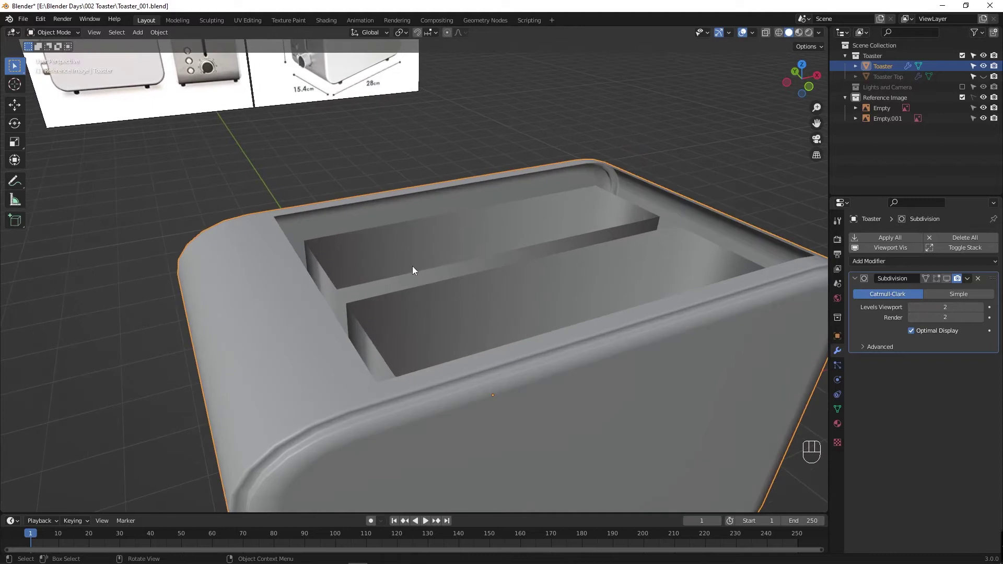
pyautogui.moveTo(419, 283); pyautogui.dragTo(405, 345)
pyautogui.moveTo(383, 396); pyautogui.dragTo(282, 359)
pyautogui.press('ctrl+z')
pyautogui.press('ctrl+z')
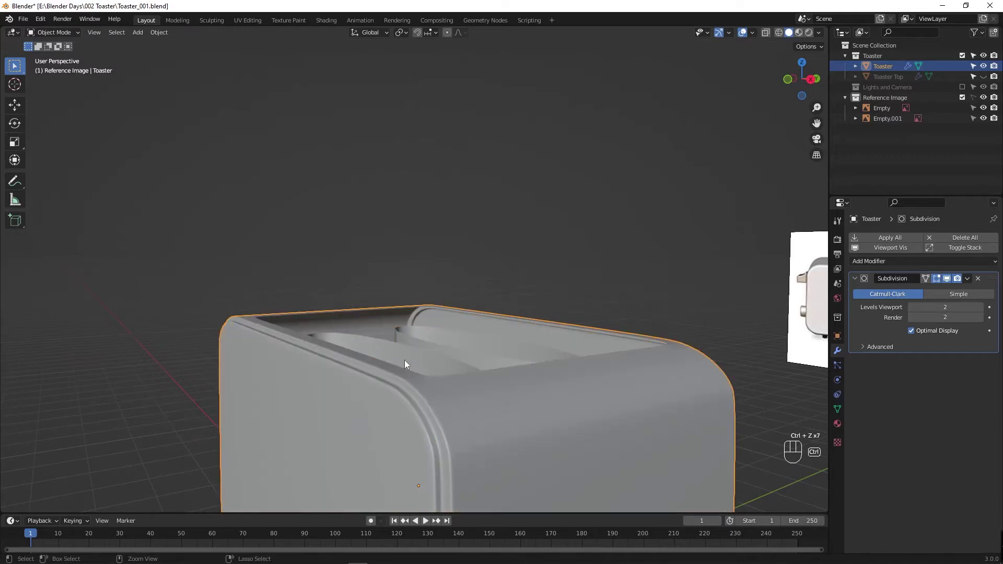
pyautogui.press('ctrl+z')
pyautogui.press('ctrl+z')
pyautogui.press('ctrl+z')
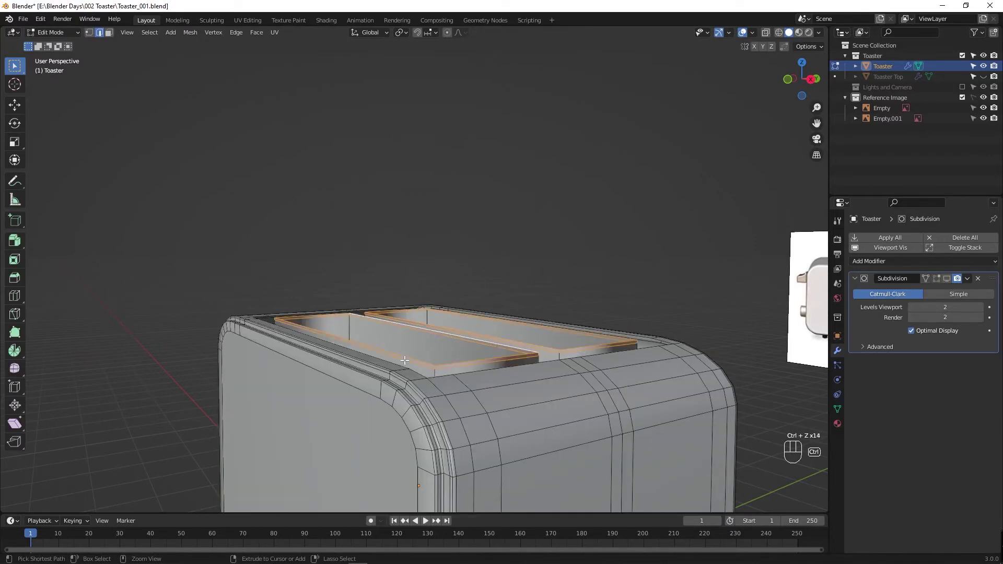
# Step: Look into the slots and pick rim edges one by one, then cancel that selection attempt
pyautogui.moveTo(397, 360); pyautogui.dragTo(508, 368)
pyautogui.moveTo(415, 355); pyautogui.dragTo(286, 372)
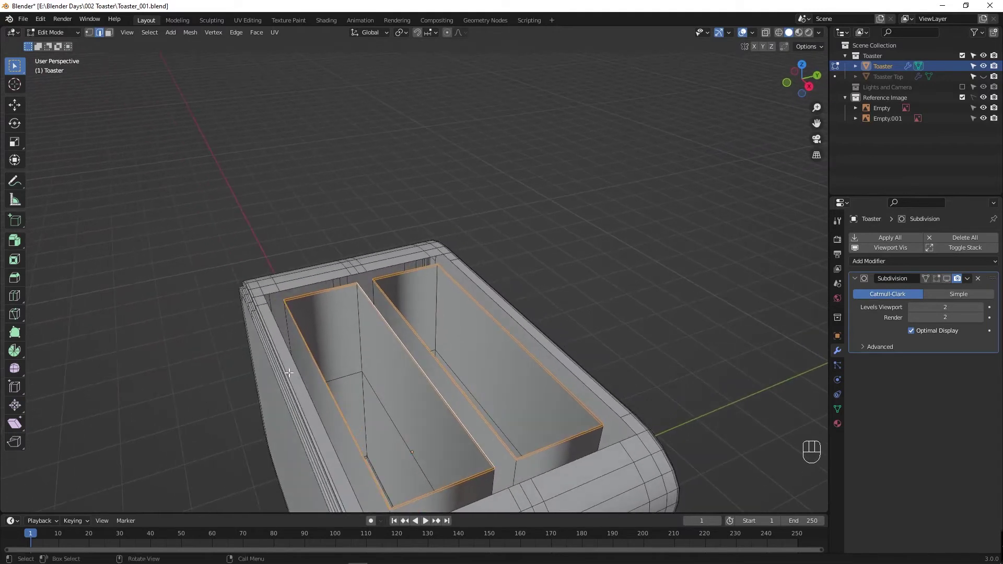
pyautogui.middleClick(359, 362)
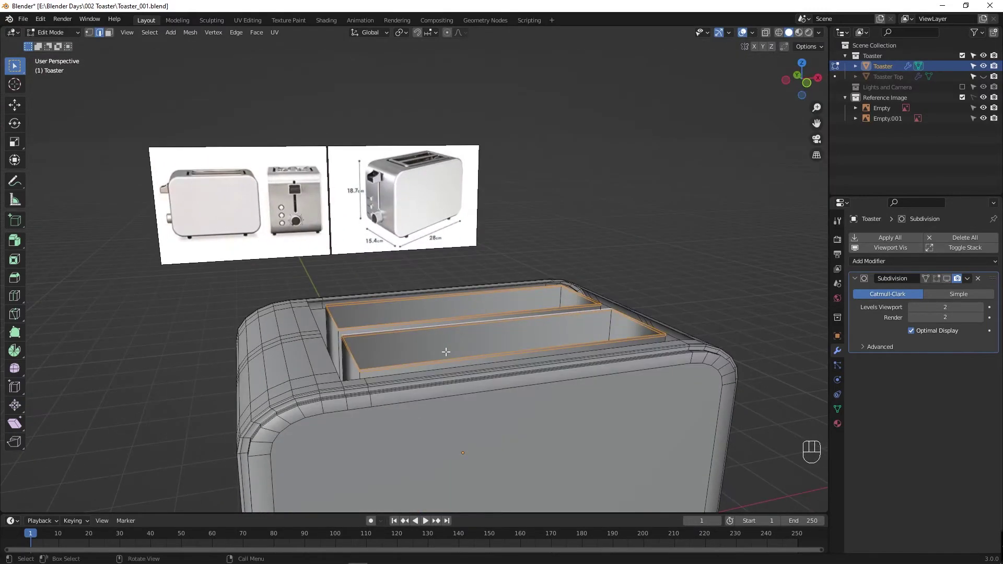
pyautogui.moveTo(432, 355); pyautogui.dragTo(436, 361)
pyautogui.click(420, 365)
pyautogui.click(408, 382)
pyautogui.click(401, 374)
pyautogui.click(400, 384)
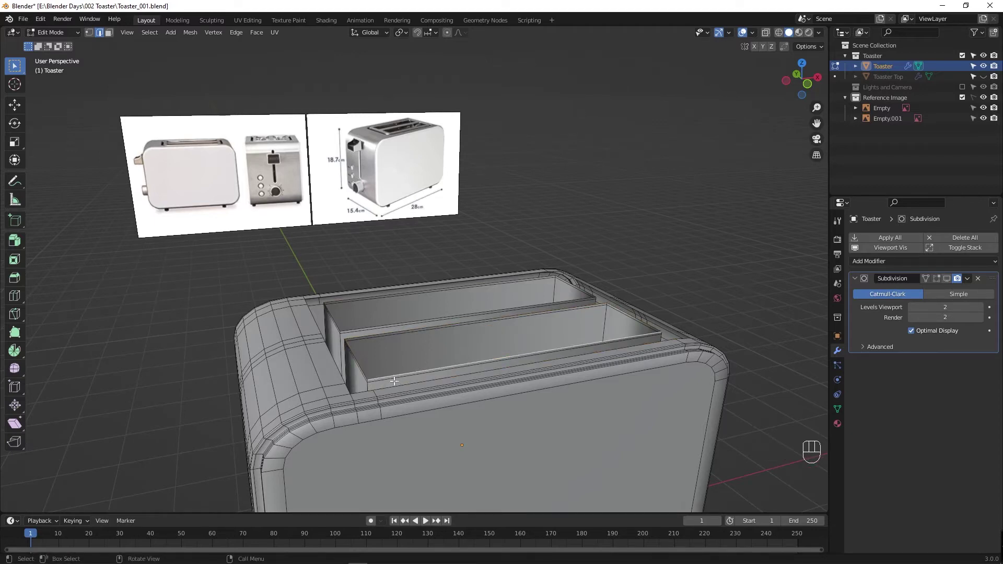
pyautogui.click(396, 385)
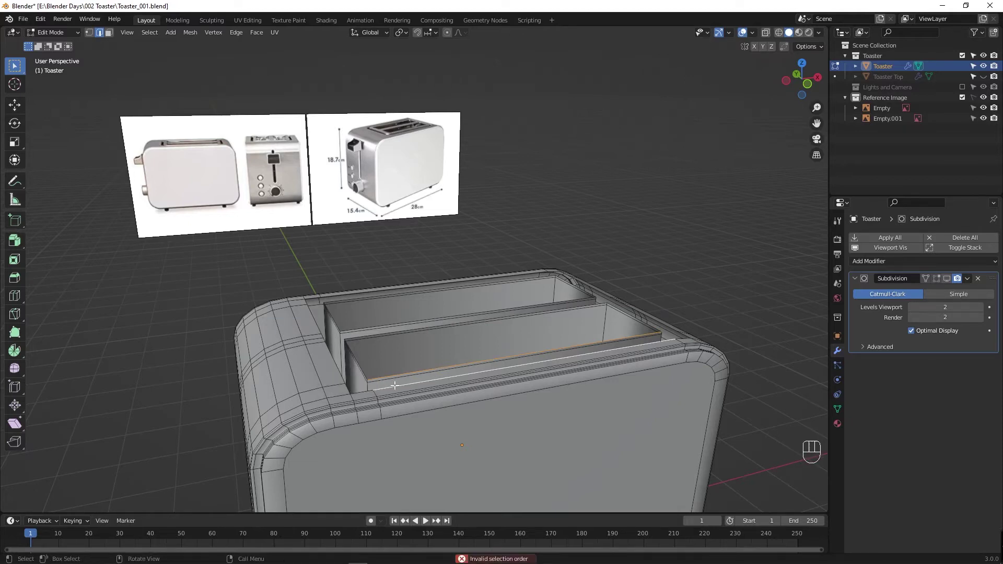
pyautogui.press('Escape')
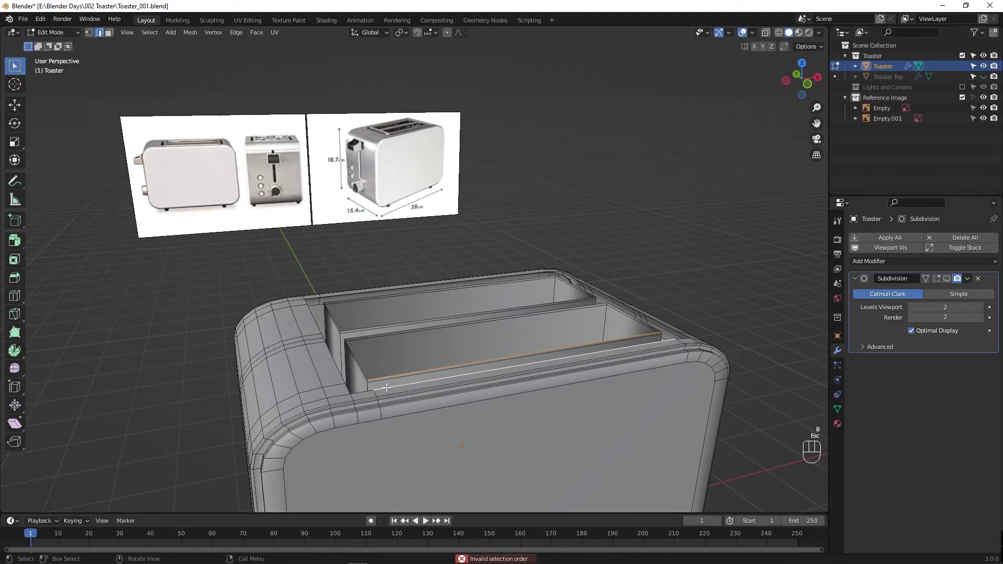
# Step: From above, select the full edge loops around both bread-slot openings
pyautogui.moveTo(388, 389); pyautogui.dragTo(527, 364)
pyautogui.moveTo(517, 372); pyautogui.dragTo(375, 374)
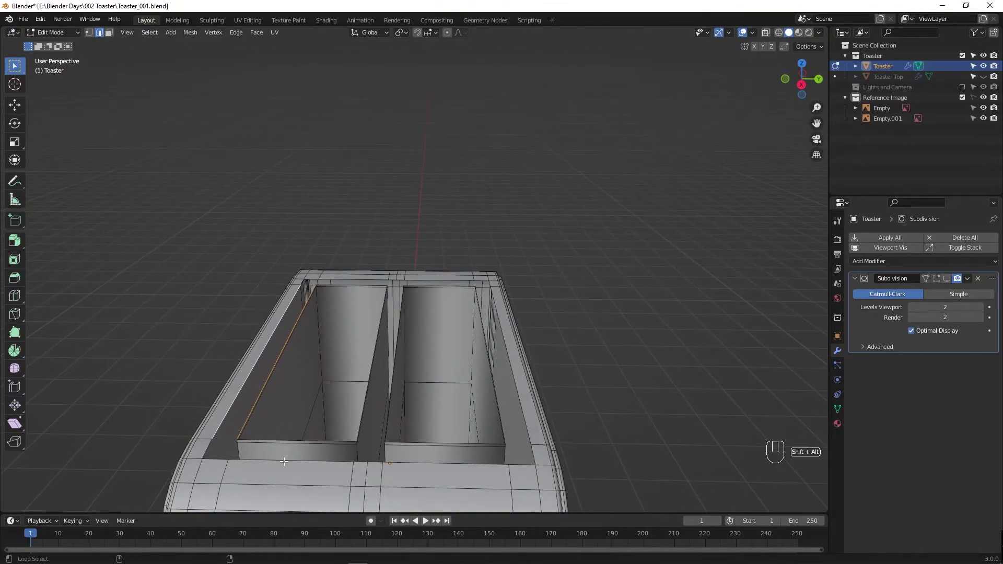
pyautogui.click(285, 460)
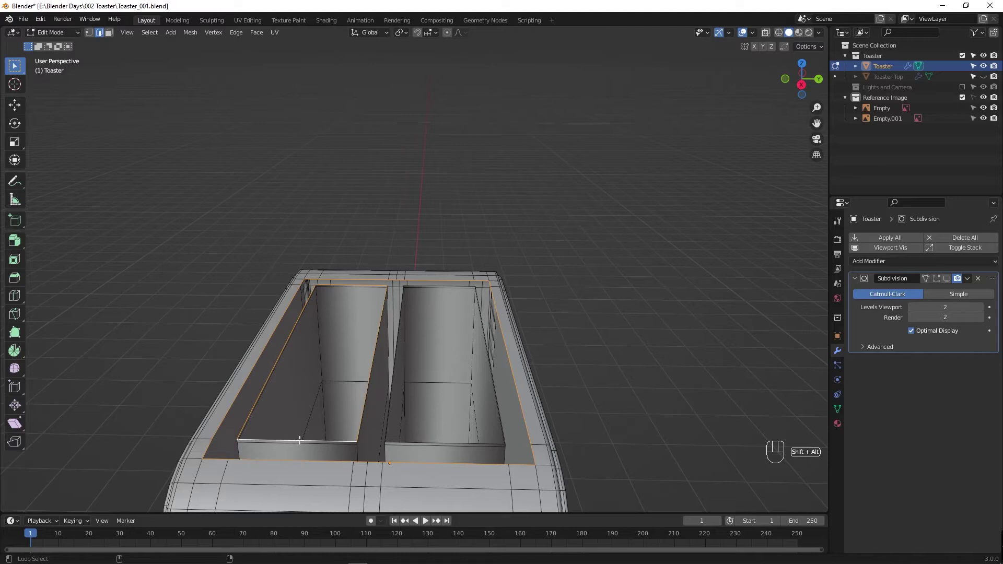
pyautogui.click(413, 440)
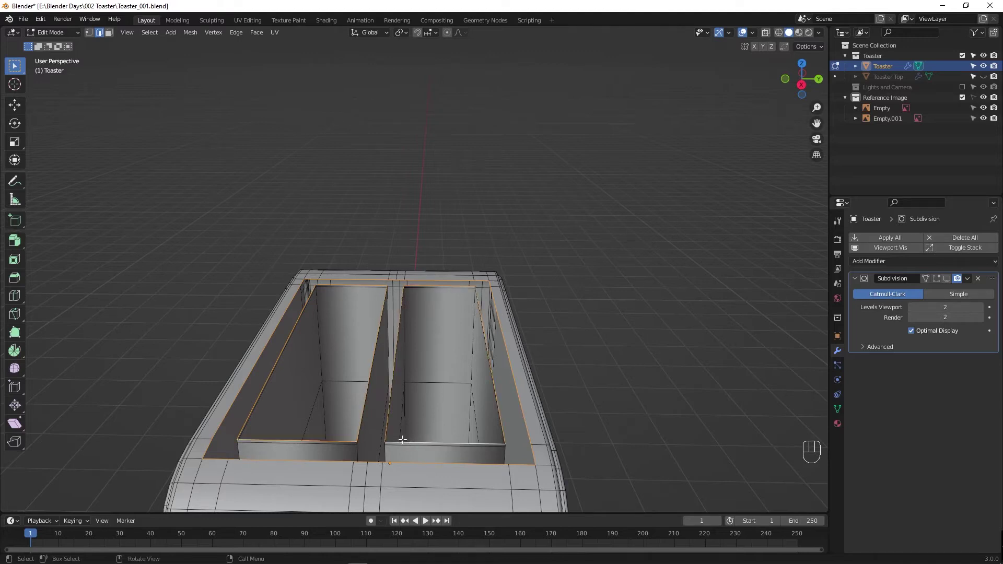
# Step: Bevel the selected slot loops, adjust the bevel amount, and undo/redo to compare
pyautogui.press('ctrl+b')
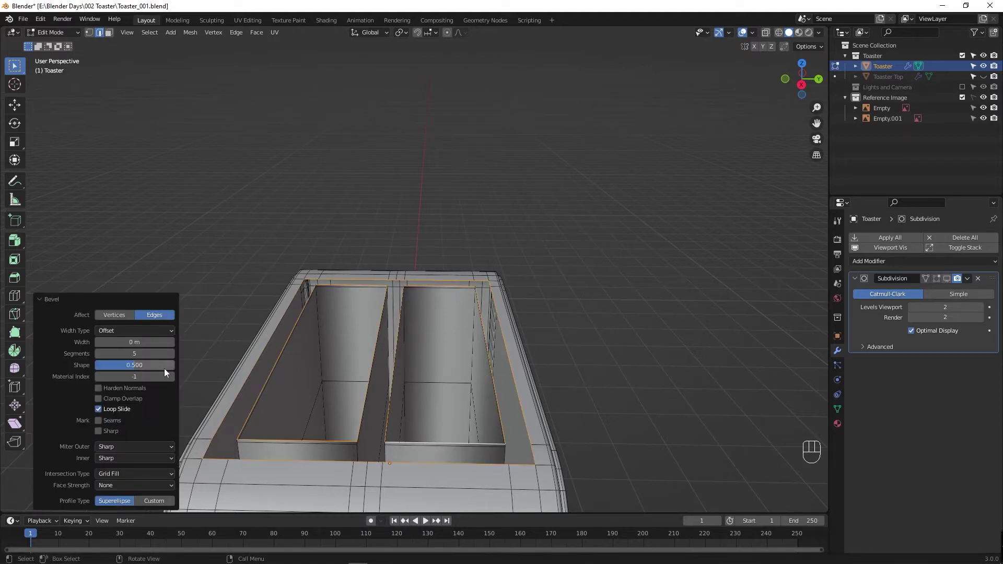
pyautogui.moveTo(182, 333); pyautogui.dragTo(241, 354)
pyautogui.press('ctrl+z')
pyautogui.press('ctrl+z')
pyautogui.press('ctrl+shift+z')
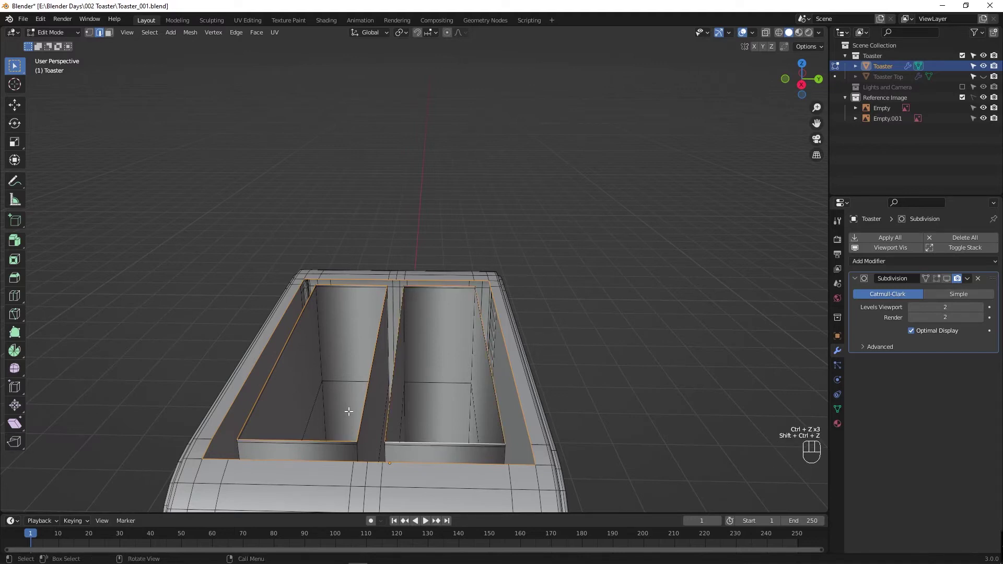
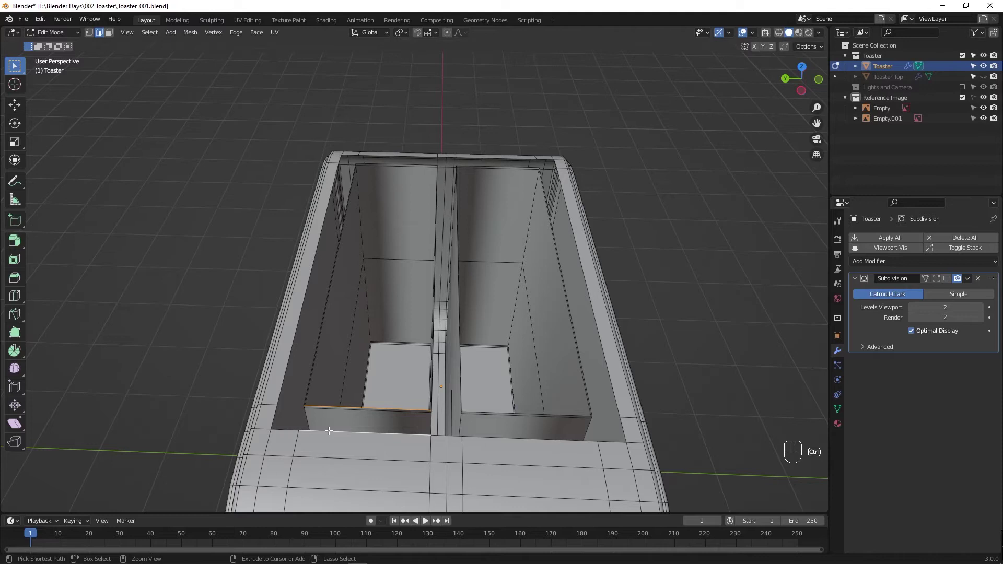
# Step: Orbit under and into the slots to inspect their bottoms
pyautogui.moveTo(355, 433); pyautogui.dragTo(251, 401)
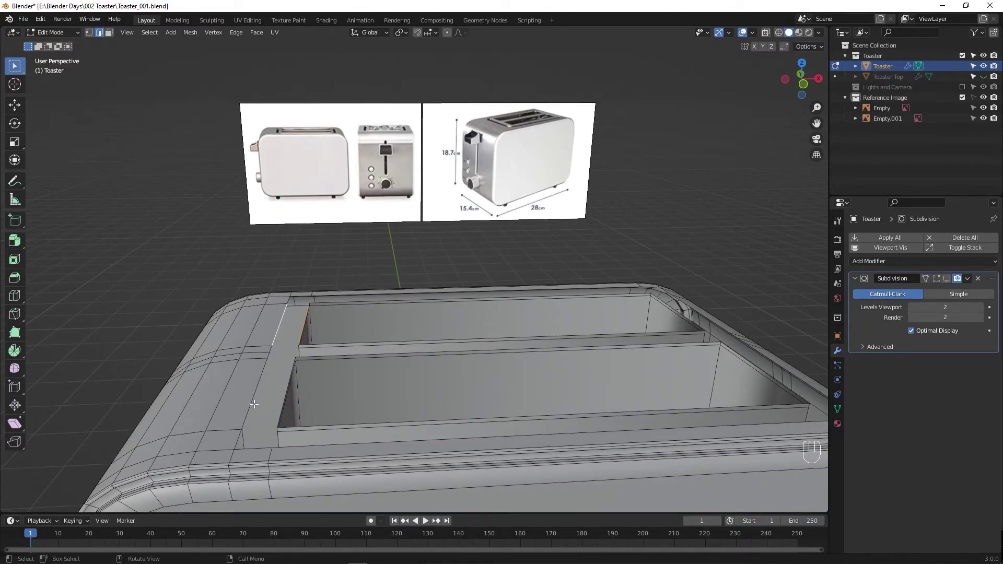
pyautogui.moveTo(326, 433); pyautogui.dragTo(355, 455)
pyautogui.middleClick(394, 447)
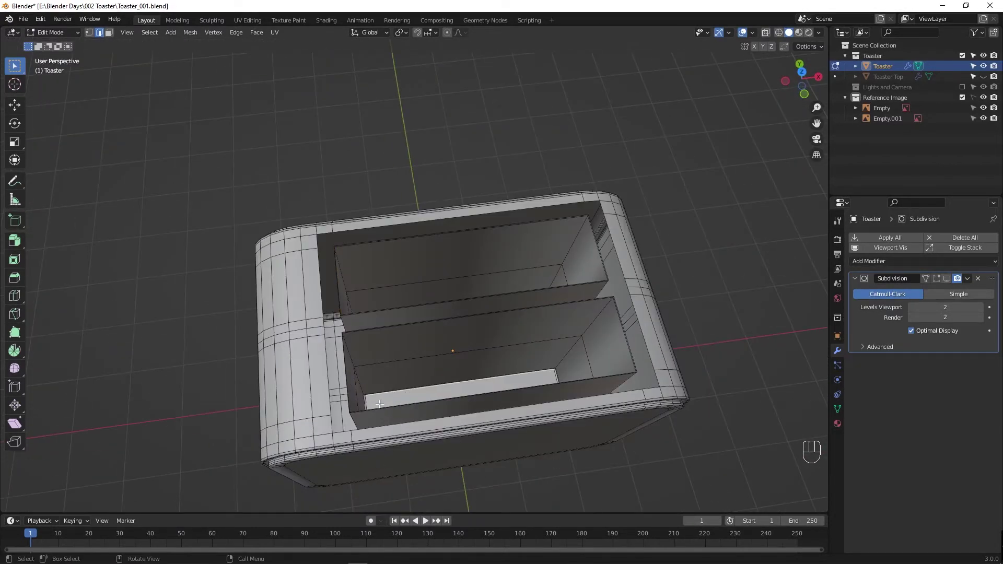
pyautogui.moveTo(398, 408); pyautogui.dragTo(461, 395)
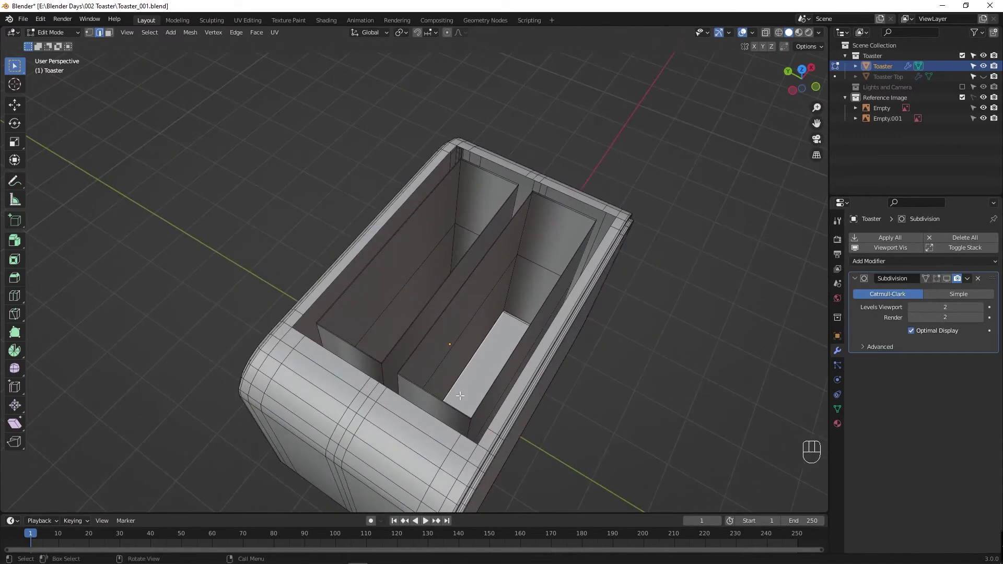
pyautogui.moveTo(446, 412); pyautogui.dragTo(479, 414)
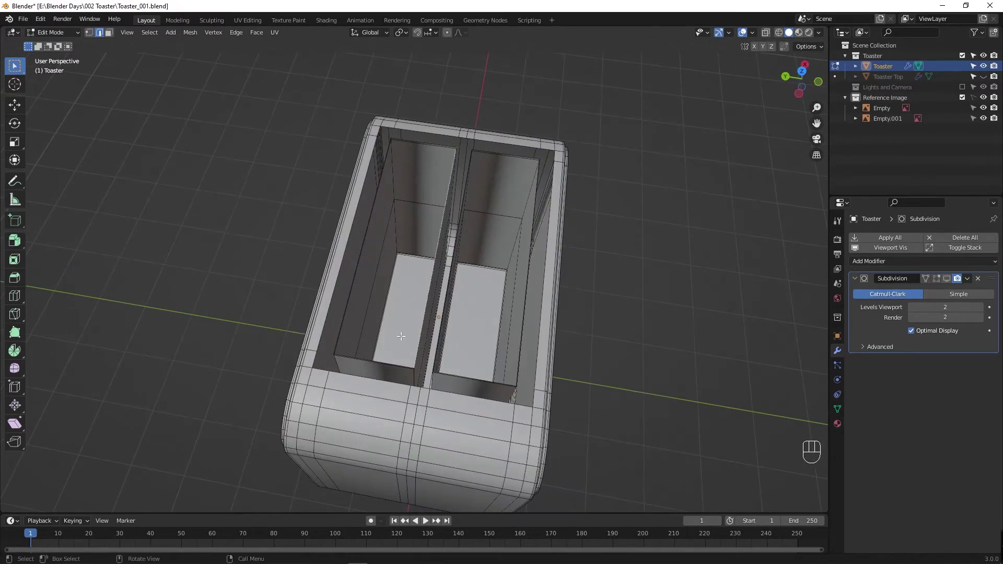
# Step: In face mode, select a slot floor face and grow the selection across the whole insert
pyautogui.press('3')
pyautogui.moveTo(409, 338); pyautogui.dragTo(478, 340)
pyautogui.click(479, 339)
pyautogui.press('ctrl+KP_Add')
pyautogui.press('ctrl+KP_Add')
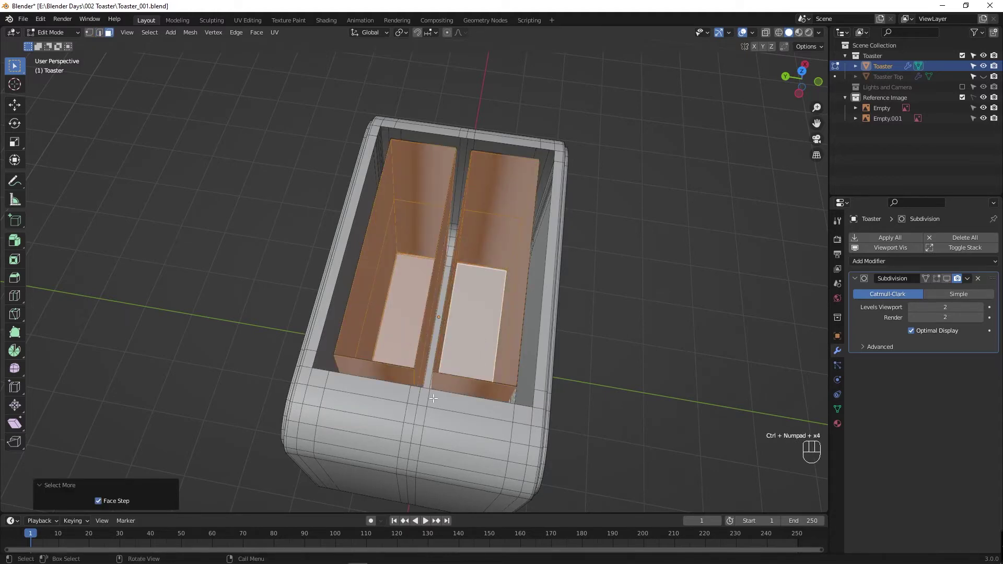
# Step: Check the selected insert from all sides and separate it into its own object
pyautogui.moveTo(360, 363); pyautogui.dragTo(281, 361)
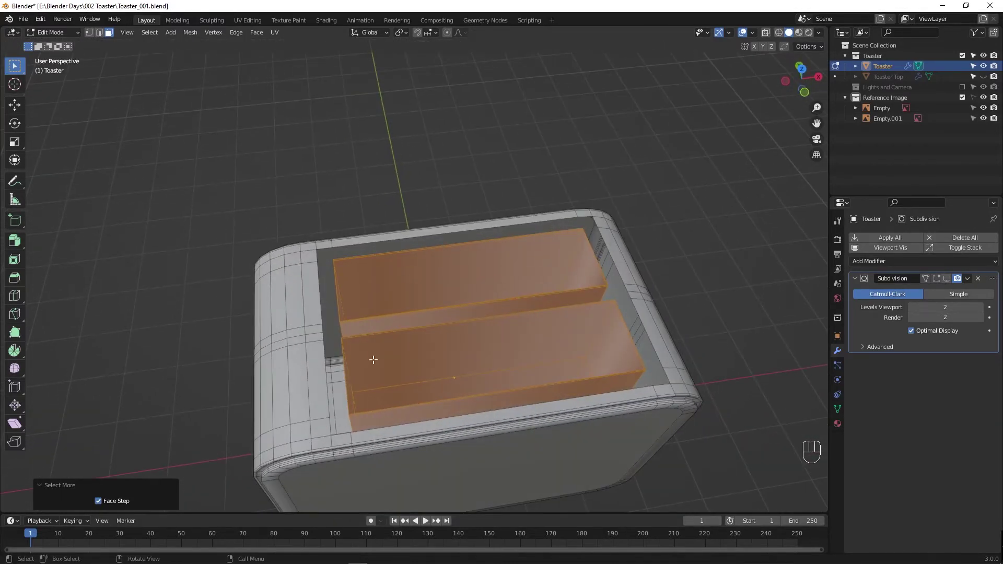
pyautogui.moveTo(378, 360); pyautogui.dragTo(440, 491)
pyautogui.moveTo(422, 419); pyautogui.dragTo(421, 355)
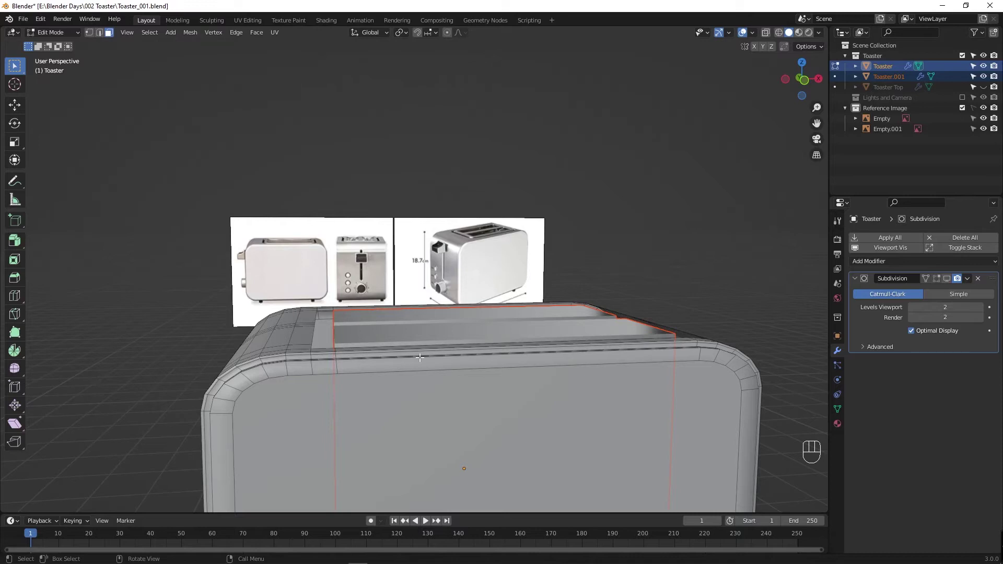
pyautogui.middleClick(417, 365)
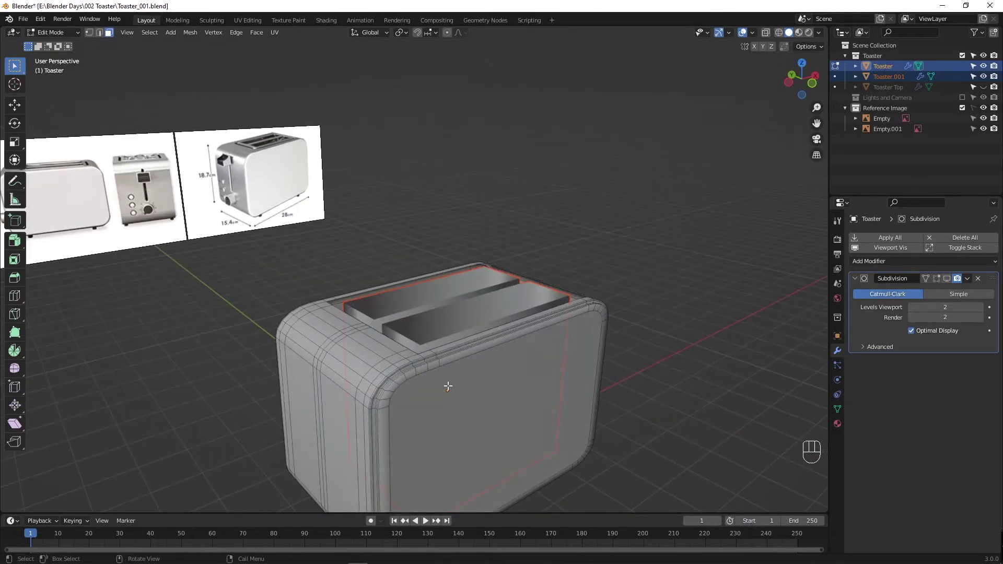
pyautogui.press('alt+p')
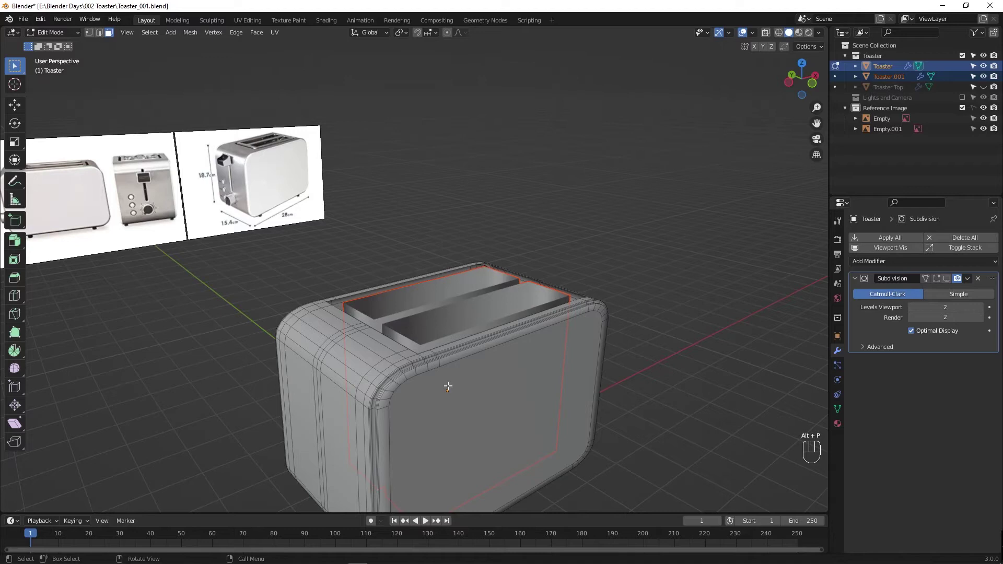
# Step: Back in object mode, select the new Toaster.001 insert and bring up the clear-parent options
pyautogui.press('Tab')
pyautogui.click(644, 283)
pyautogui.click(496, 305)
pyautogui.press('ctrl+p')
pyautogui.press('alt+p')
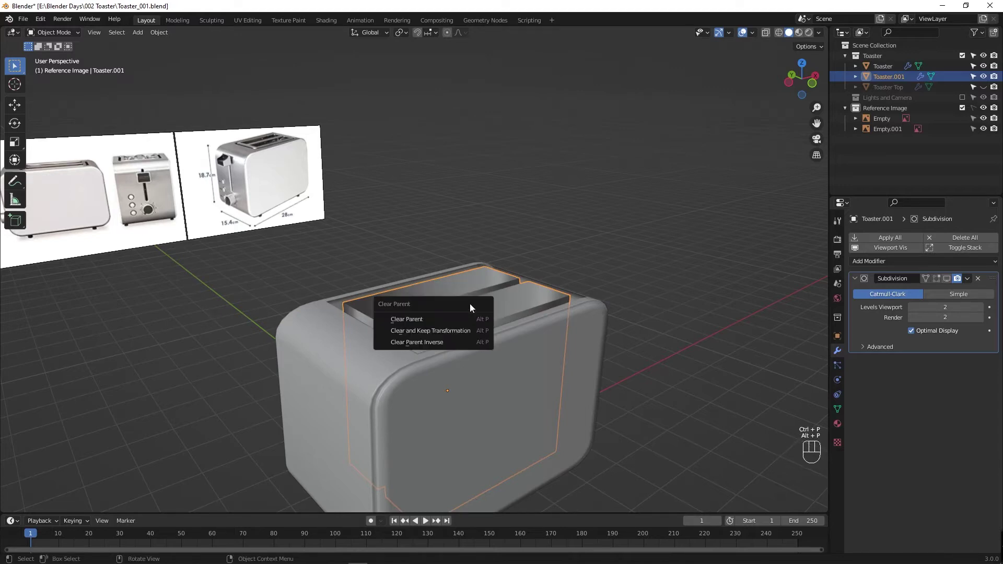
# Step: Clear the insert's parent link, save, and rename the object Toaster Inner
pyautogui.click(478, 310)
pyautogui.click(464, 310)
pyautogui.press('g')
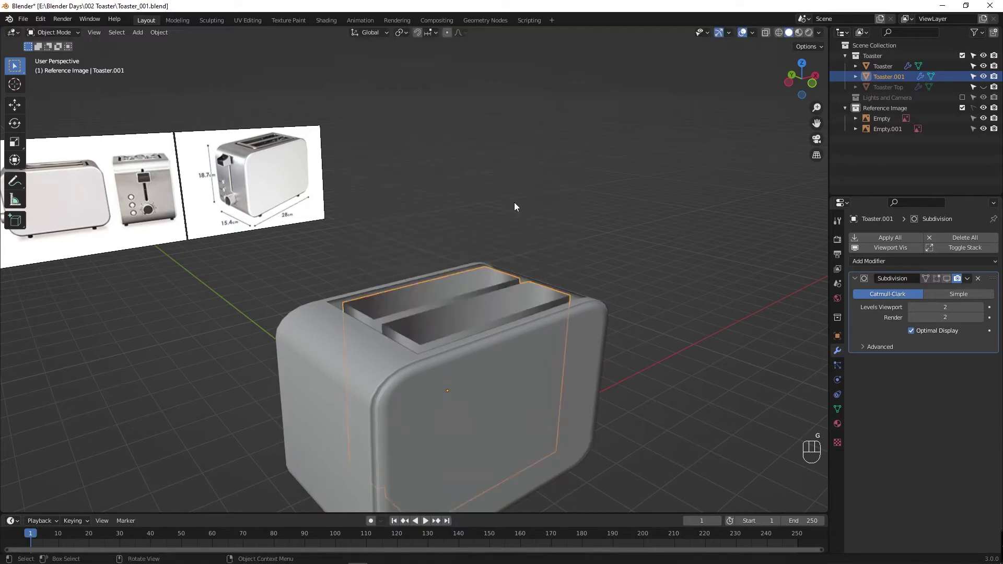
pyautogui.press('ctrl+s')
pyautogui.click(886, 83)
pyautogui.moveTo(886, 83); pyautogui.dragTo(855, 111)
pyautogui.press('BackSpace')
pyautogui.press('n')
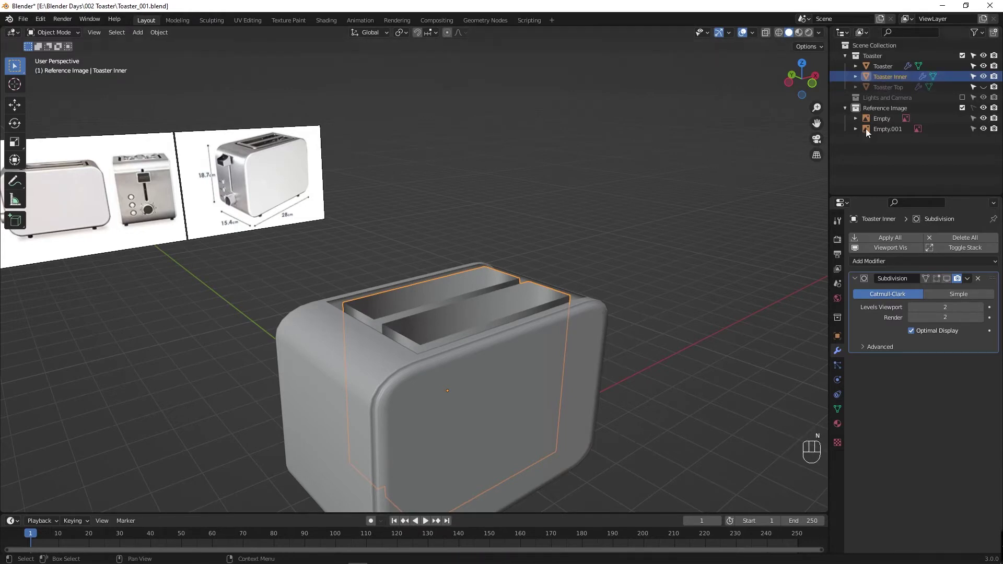
# Step: Select the toaster body, hide the inner insert, and save the file
pyautogui.click(987, 80)
pyautogui.click(986, 87)
pyautogui.click(986, 88)
pyautogui.moveTo(456, 320); pyautogui.dragTo(435, 314)
pyautogui.press('ctrl+s')
pyautogui.moveTo(388, 361); pyautogui.dragTo(416, 361)
# Step: Briefly edit the body's mesh on its own, inspecting it from several angles, and save
pyautogui.press('Tab')
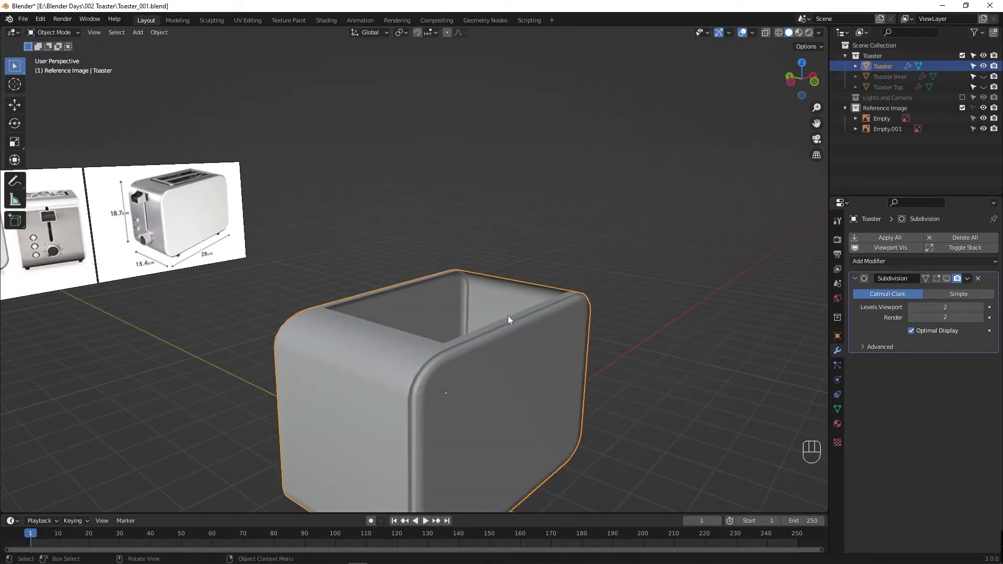
pyautogui.click(383, 378)
pyautogui.press('Tab')
pyautogui.moveTo(346, 387); pyautogui.dragTo(311, 384)
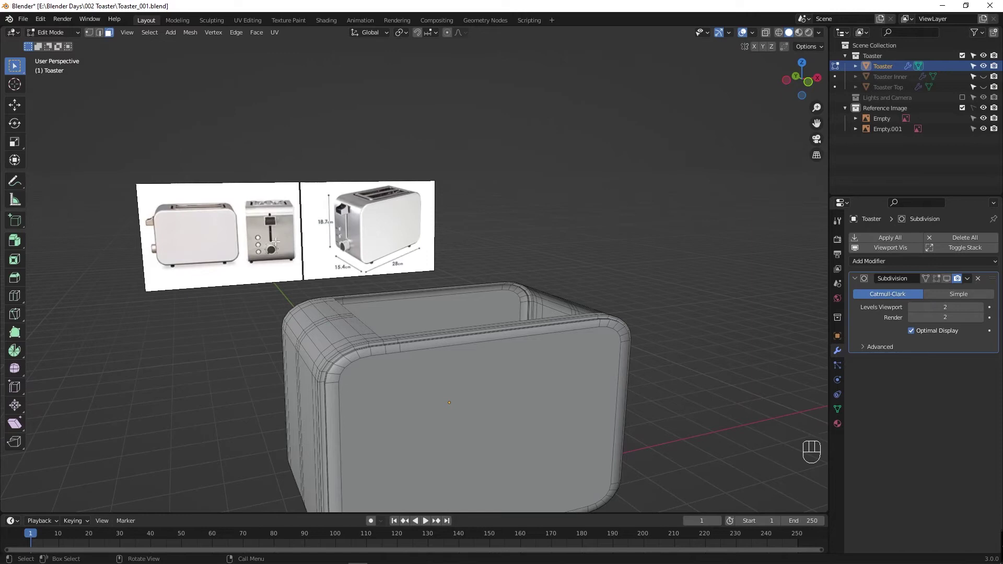
pyautogui.press('ctrl+s')
pyautogui.moveTo(326, 385); pyautogui.dragTo(345, 409)
pyautogui.press('Tab')
pyautogui.press('Tab')
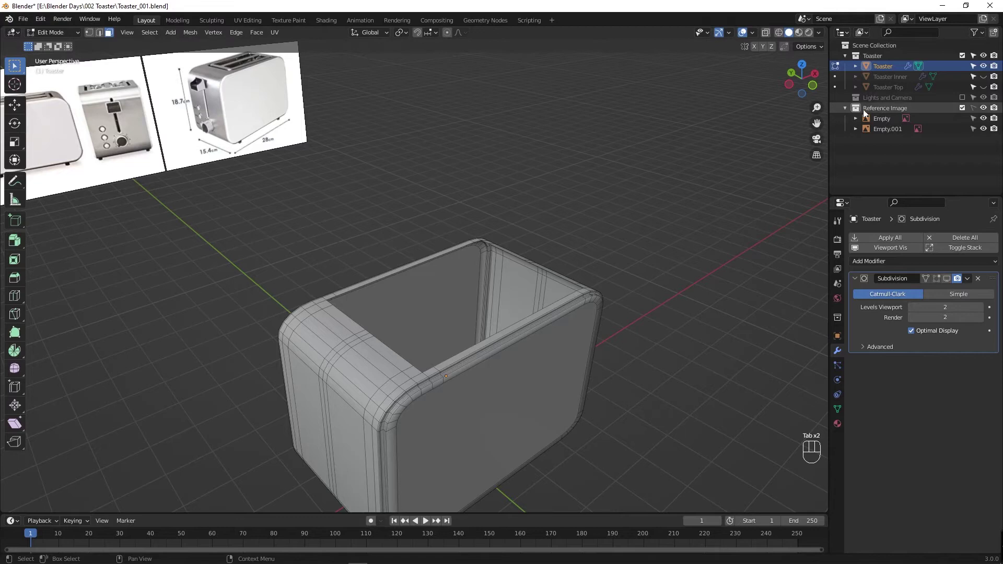
# Step: Show the hidden inner insert and top frame together with the body again
pyautogui.click(984, 74)
pyautogui.click(987, 85)
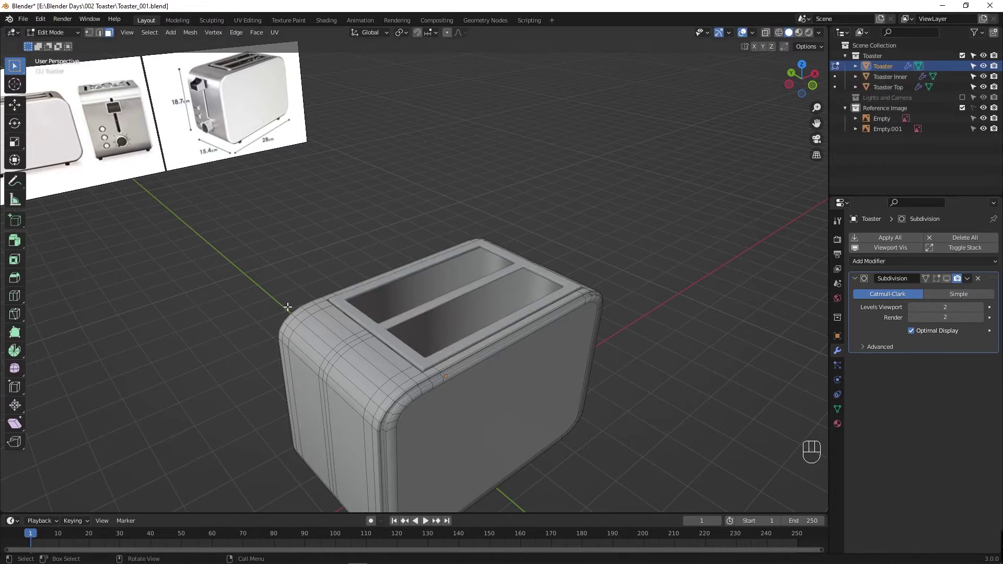
pyautogui.moveTo(410, 381); pyautogui.dragTo(474, 429)
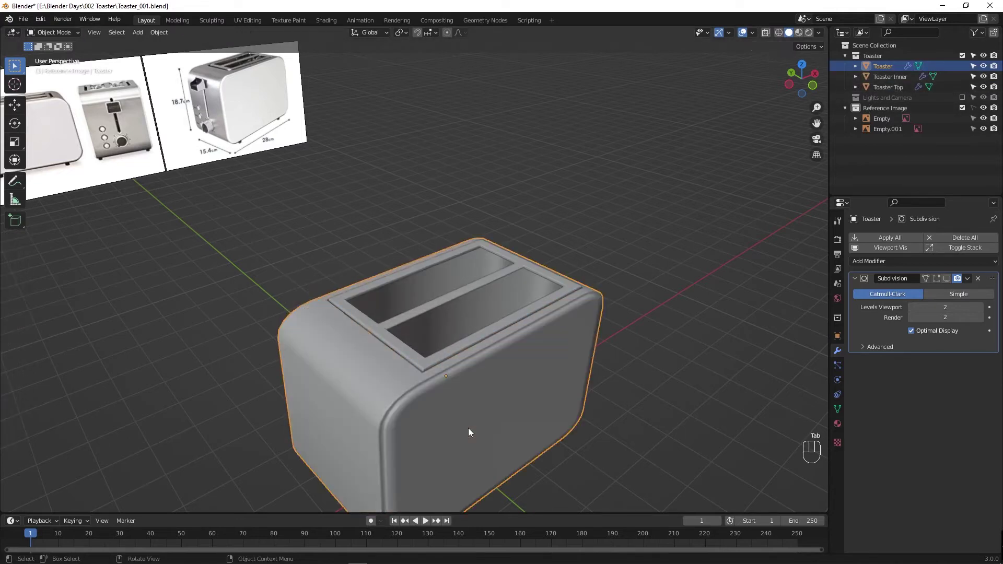
# Step: Rotate all three toaster parts 90° about Z and turn on X-ray to see the front reference
pyautogui.click(333, 285)
pyautogui.press('t')
pyautogui.press('z')
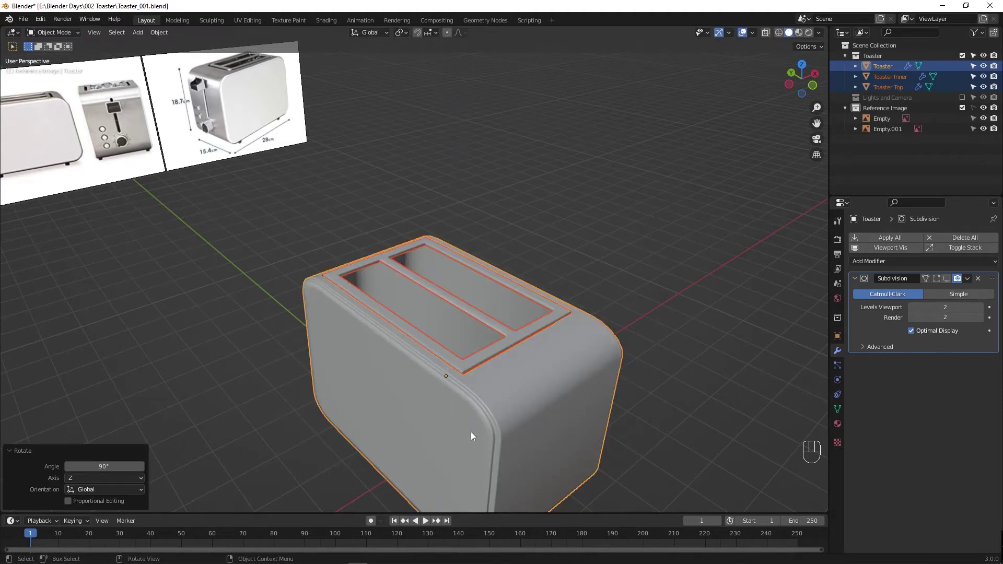
pyautogui.moveTo(440, 427); pyautogui.dragTo(393, 396)
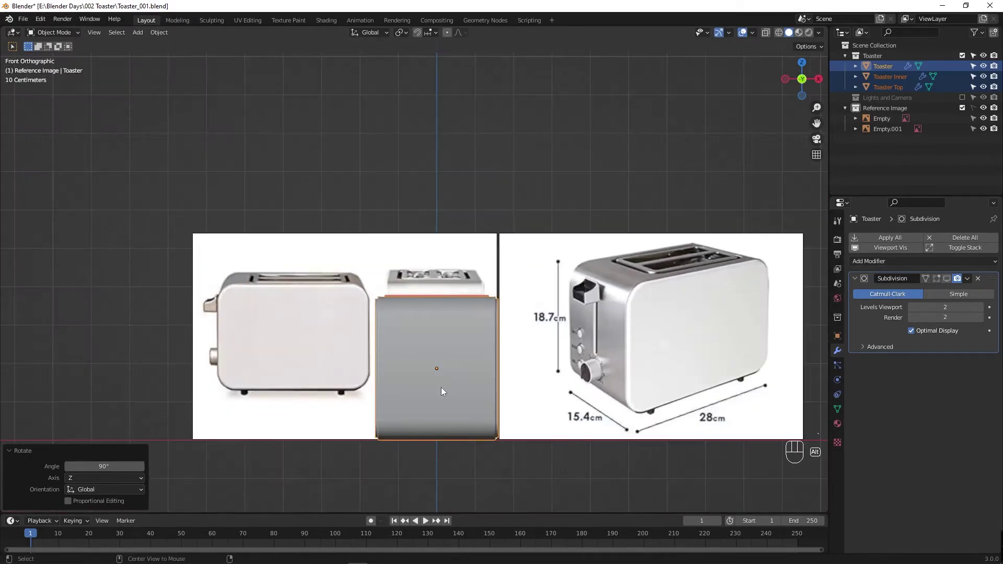
pyautogui.press('alt+z')
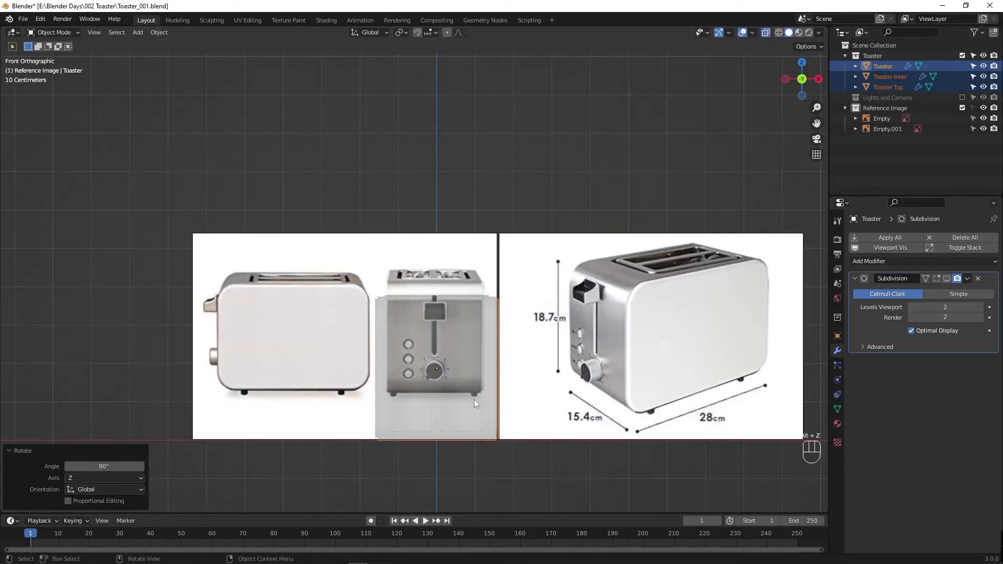
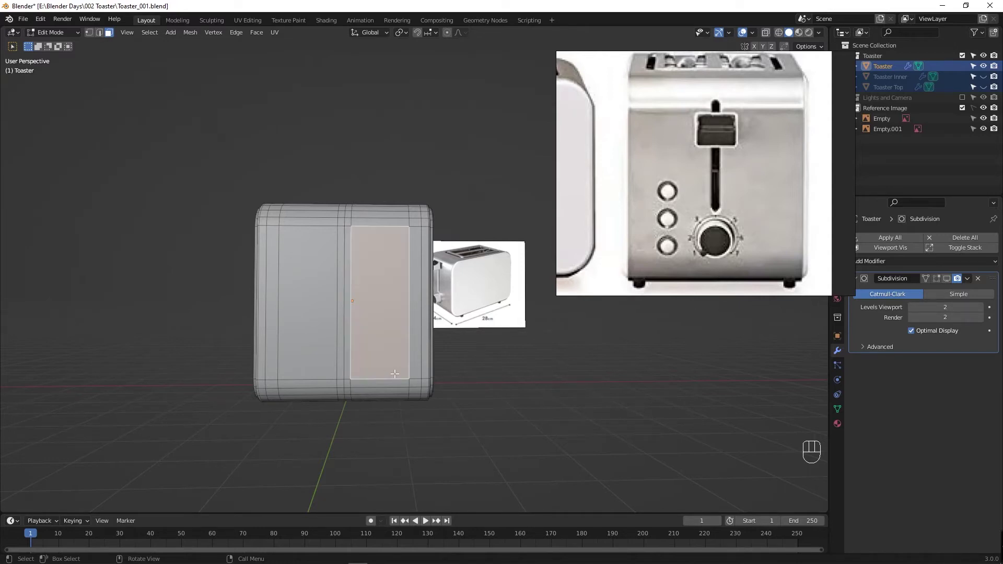
# Step: Add a horizontal edge loop across the body near its bottom edge and save
pyautogui.press('ctrl+r')
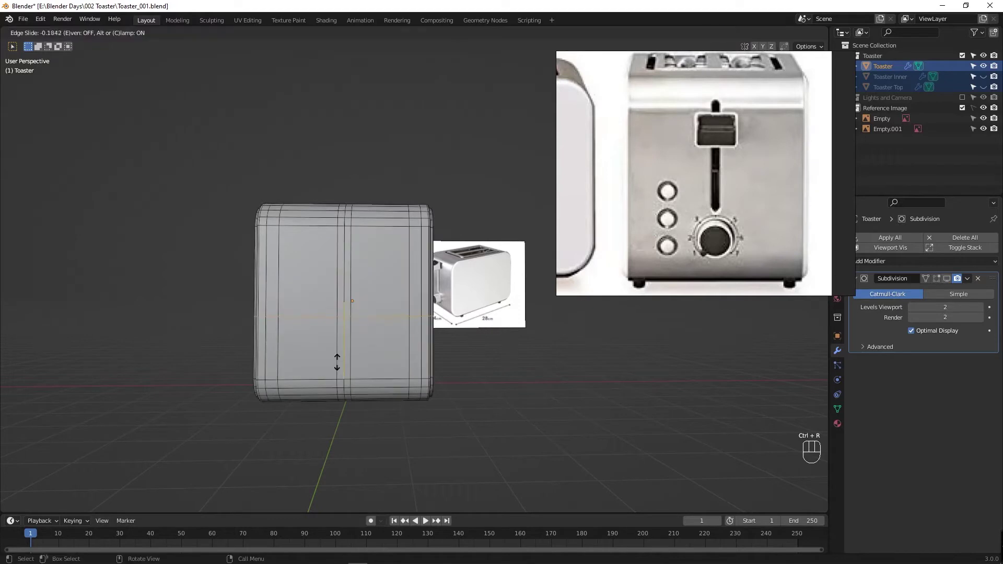
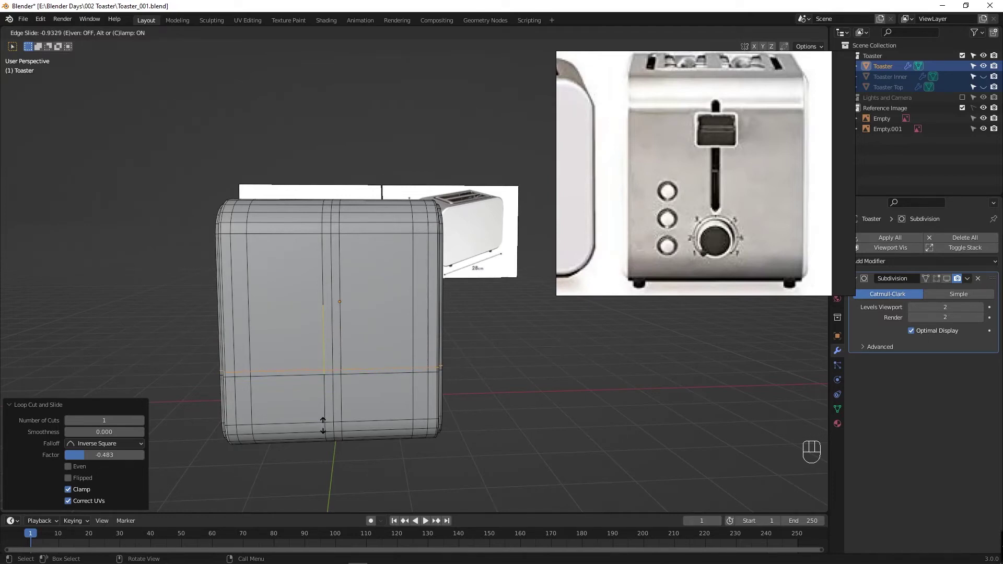
pyautogui.moveTo(317, 400); pyautogui.dragTo(311, 384)
pyautogui.moveTo(336, 380); pyautogui.dragTo(410, 389)
pyautogui.press('ctrl+s')
pyautogui.middleClick(394, 347)
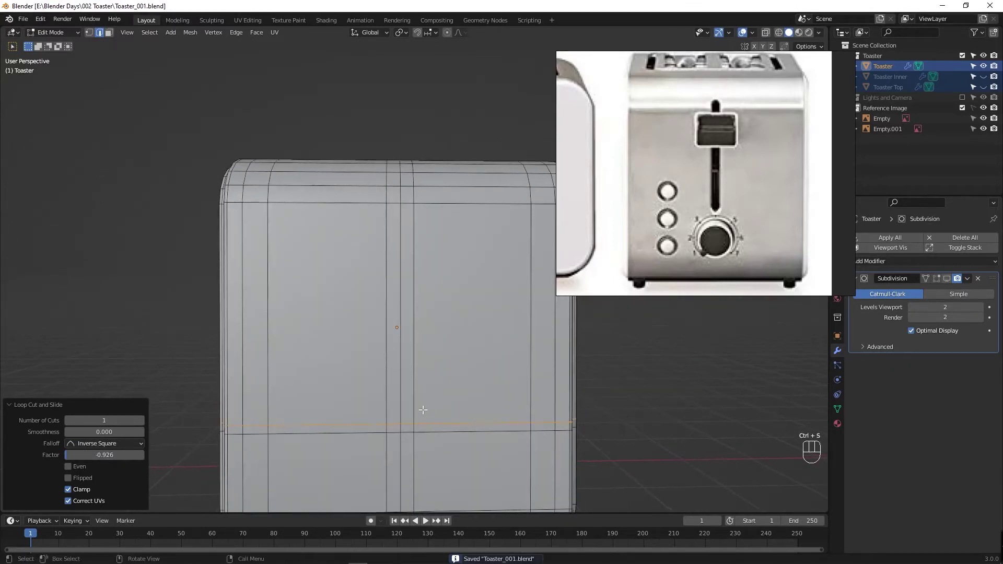
# Step: Line the view up with the front reference photo and start the Knife tool
pyautogui.moveTo(416, 376); pyautogui.dragTo(395, 343)
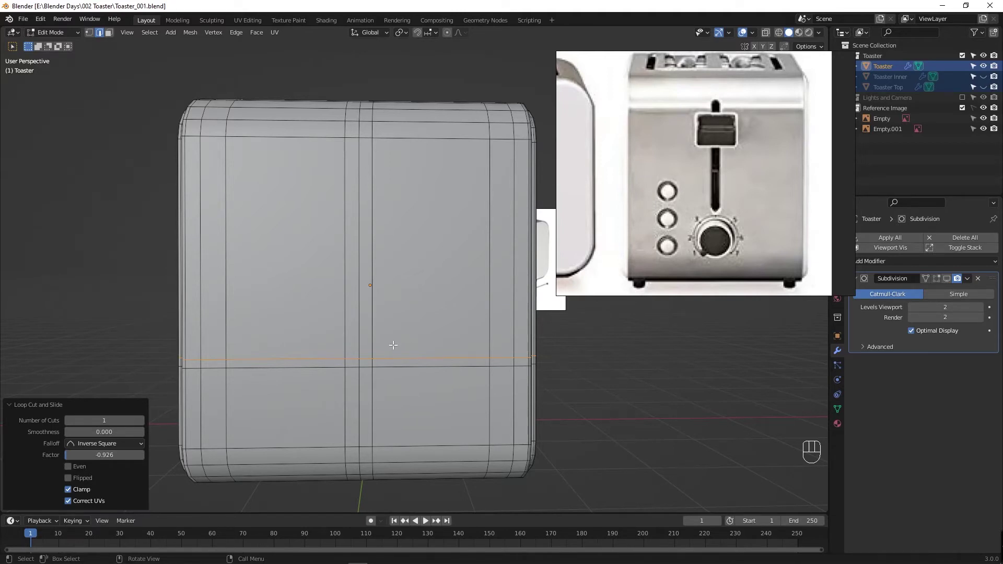
pyautogui.moveTo(394, 266); pyautogui.dragTo(402, 277)
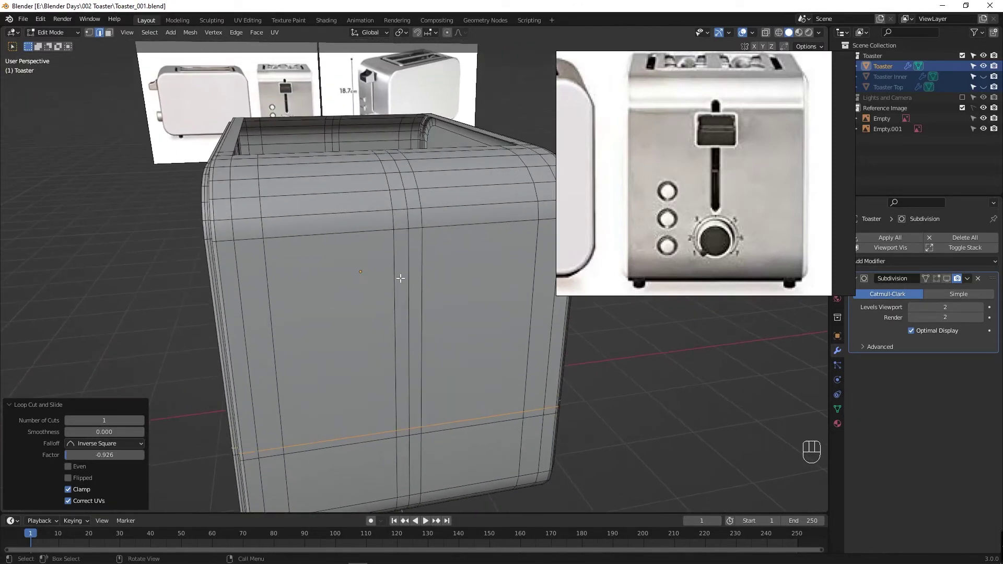
pyautogui.moveTo(385, 327); pyautogui.dragTo(375, 317)
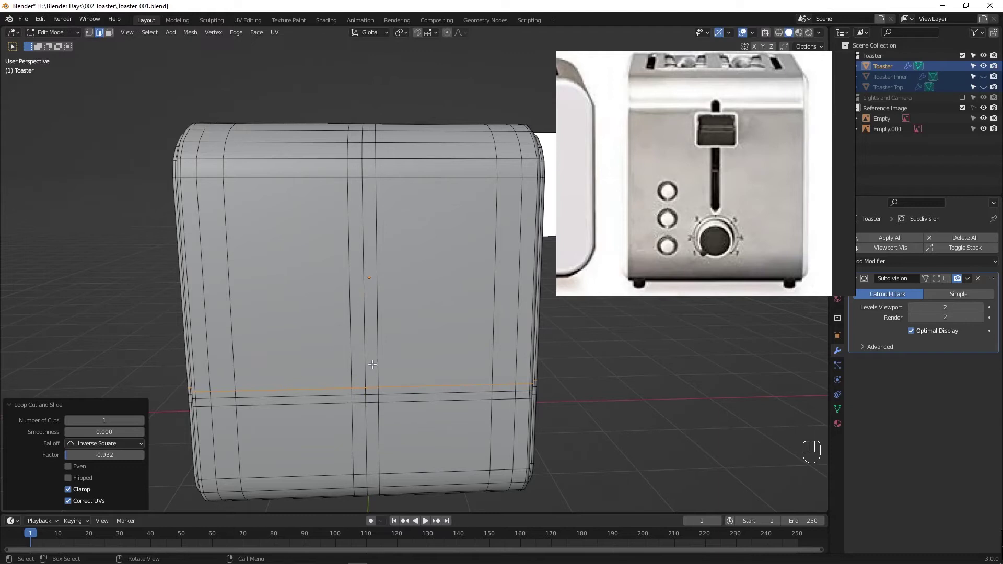
pyautogui.middleClick(364, 388)
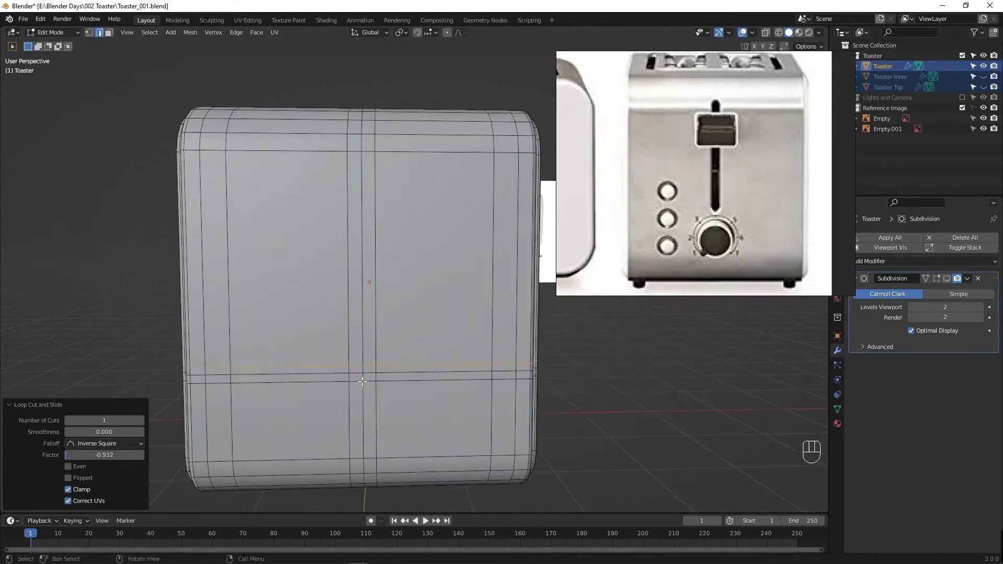
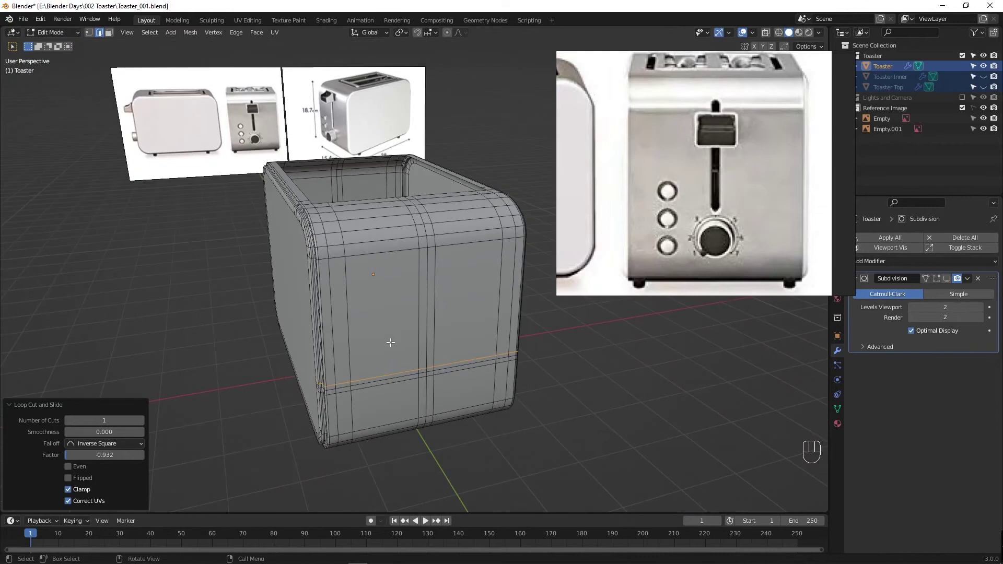
pyautogui.moveTo(383, 297); pyautogui.dragTo(375, 327)
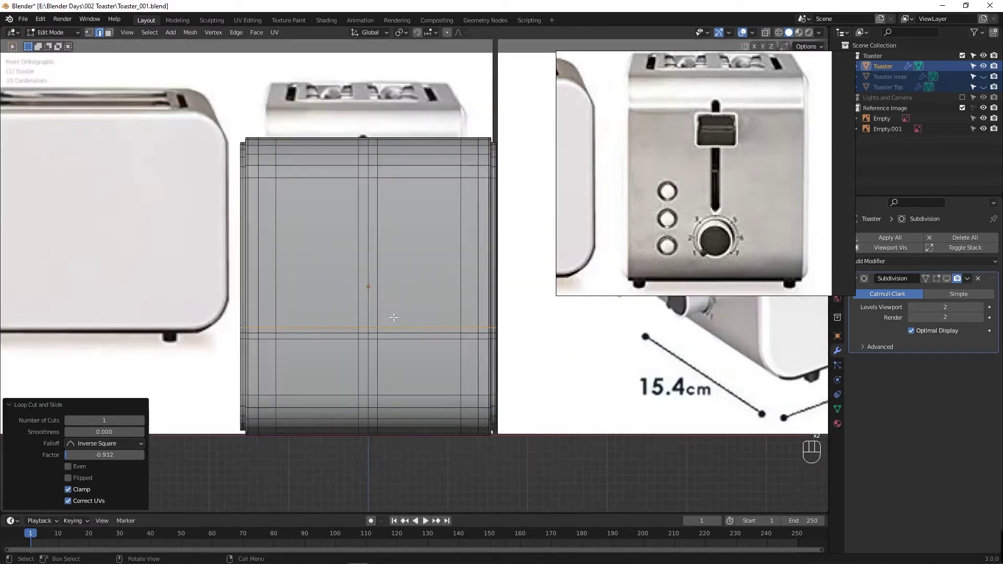
pyautogui.press('k')
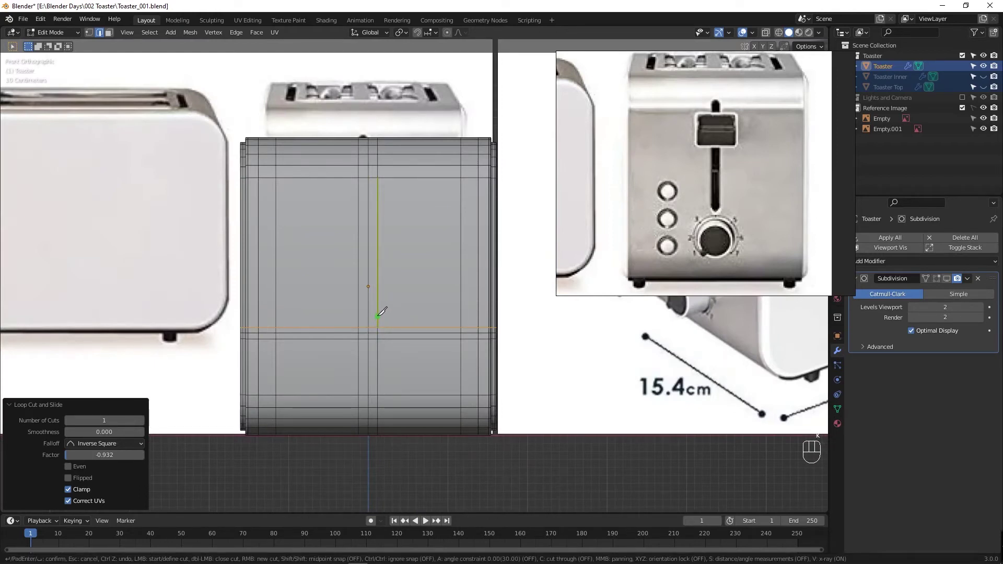
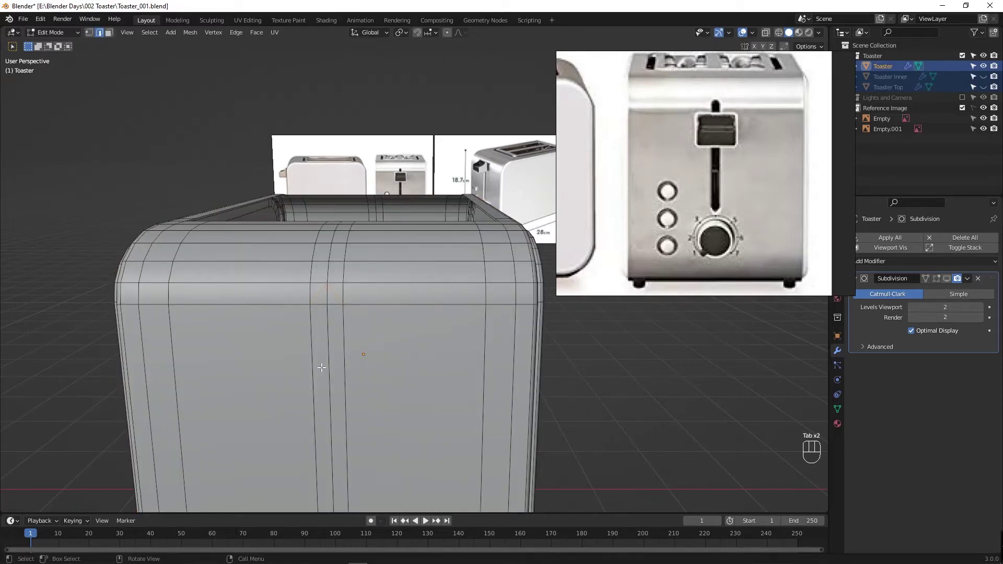
# Step: Knife-cut the long pointed slot outline into the toaster front
pyautogui.press('t')
pyautogui.middleClick(341, 362)
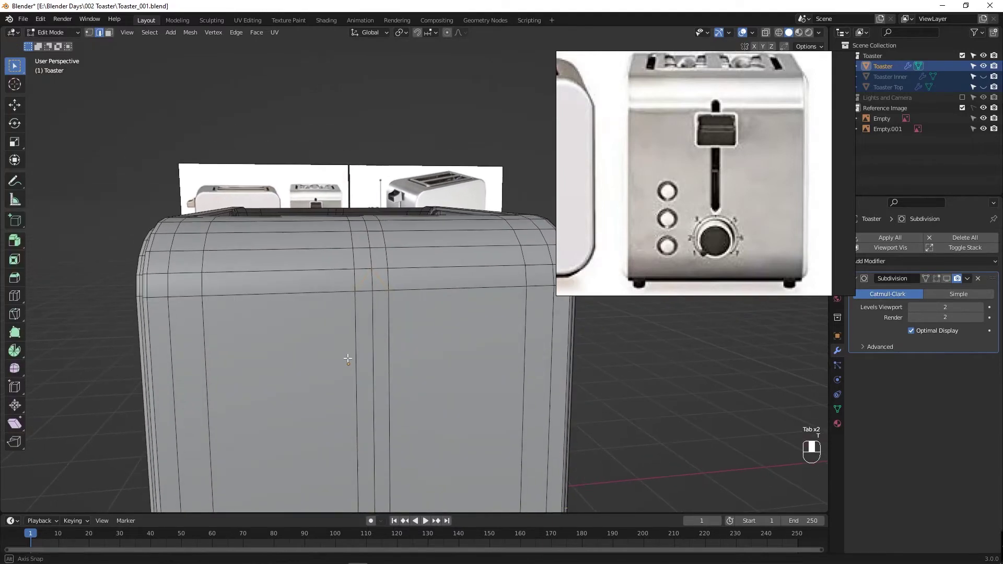
pyautogui.click(381, 289)
pyautogui.click(376, 322)
pyautogui.moveTo(387, 446); pyautogui.dragTo(378, 361)
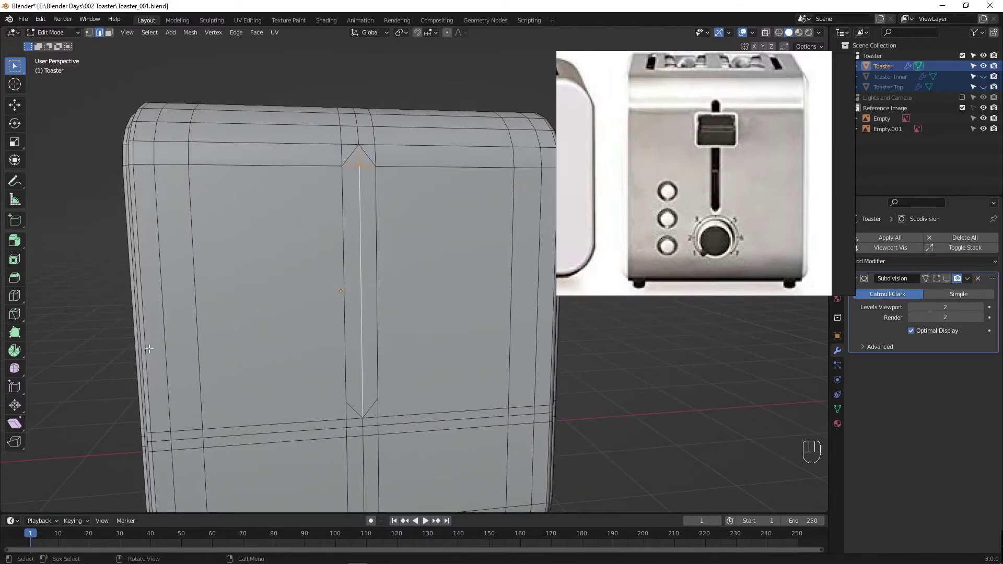
# Step: Select the stray edges inside the slot outline and dissolve them
pyautogui.click(100, 330)
pyautogui.click(352, 165)
pyautogui.moveTo(368, 164); pyautogui.dragTo(359, 159)
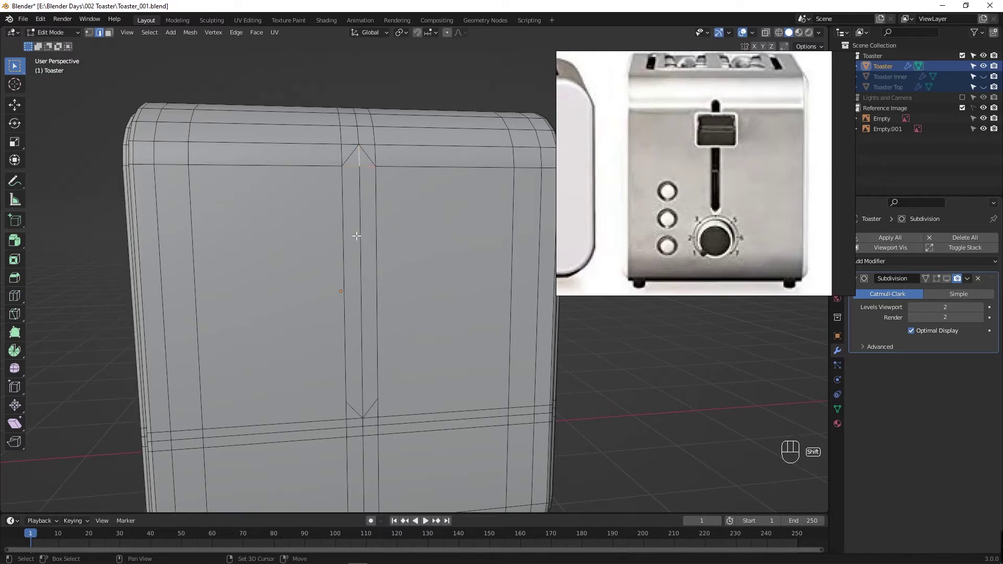
pyautogui.click(363, 240)
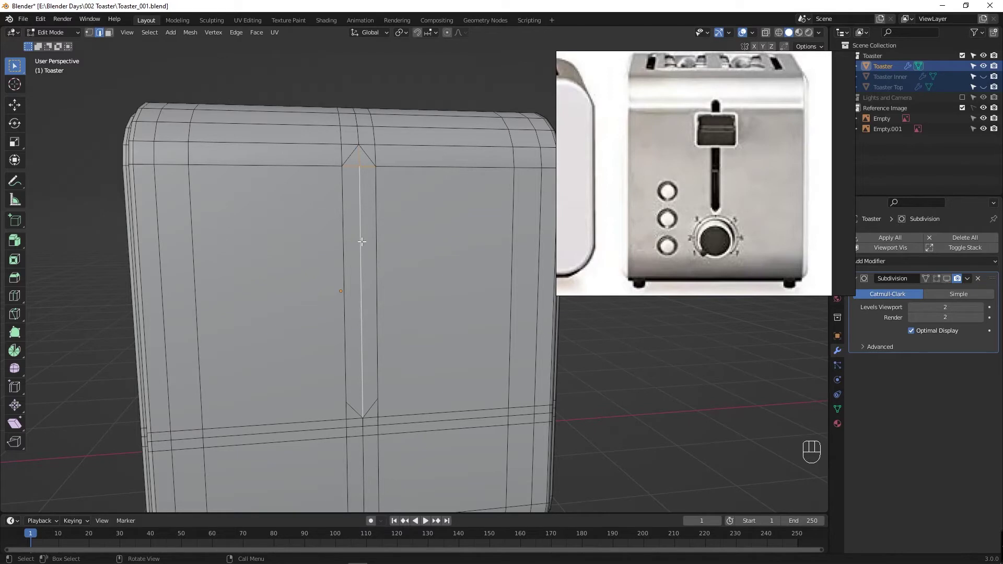
pyautogui.moveTo(364, 243); pyautogui.dragTo(325, 312)
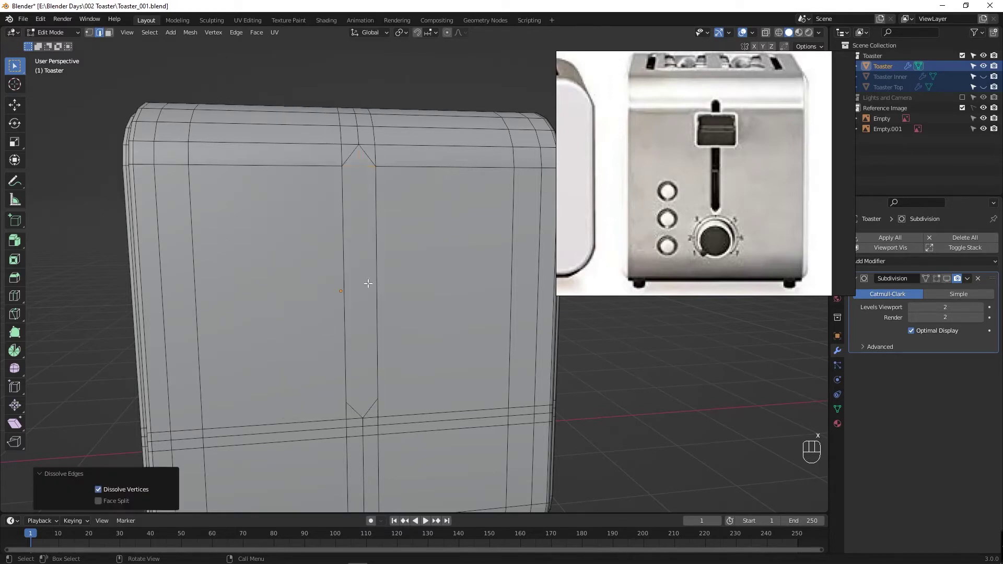
# Step: Select the whole elongated slot face and view it at an angle
pyautogui.moveTo(357, 262); pyautogui.dragTo(358, 265)
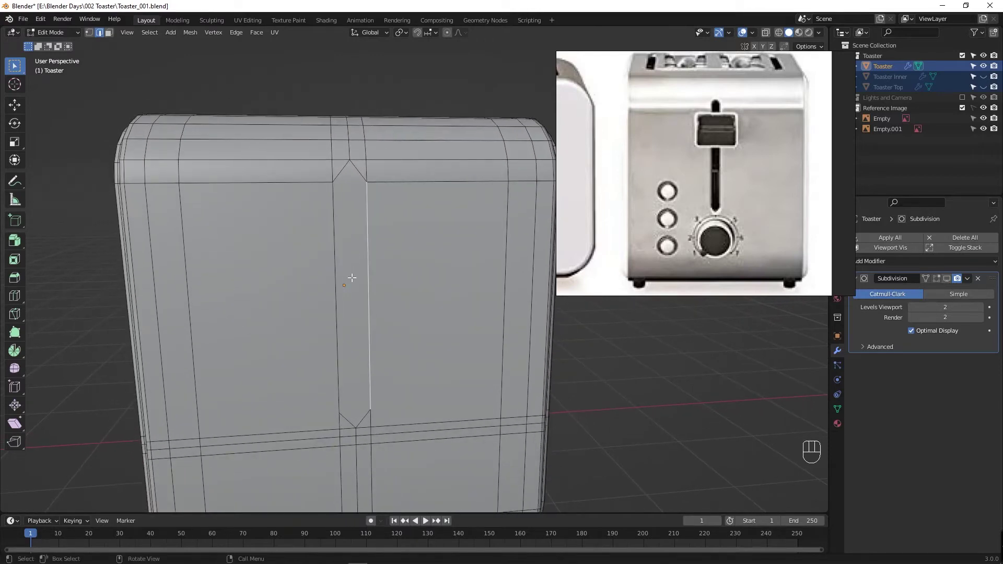
pyautogui.click(354, 278)
pyautogui.moveTo(366, 320); pyautogui.dragTo(389, 321)
pyautogui.moveTo(467, 309); pyautogui.dragTo(397, 336)
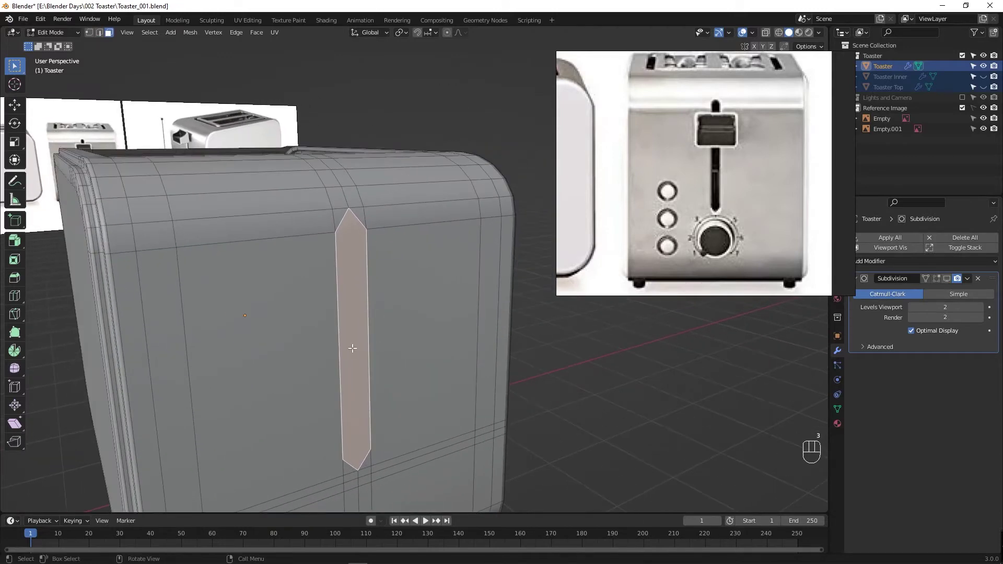
# Step: Extrude the slot face inward into the body to form the lever groove
pyautogui.middleClick(357, 348)
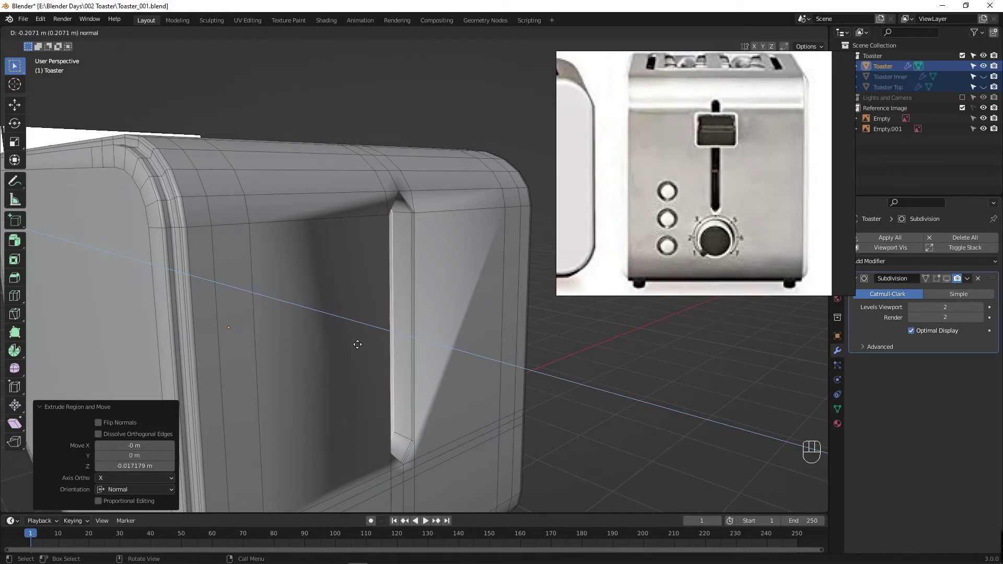
pyautogui.moveTo(368, 347); pyautogui.dragTo(347, 351)
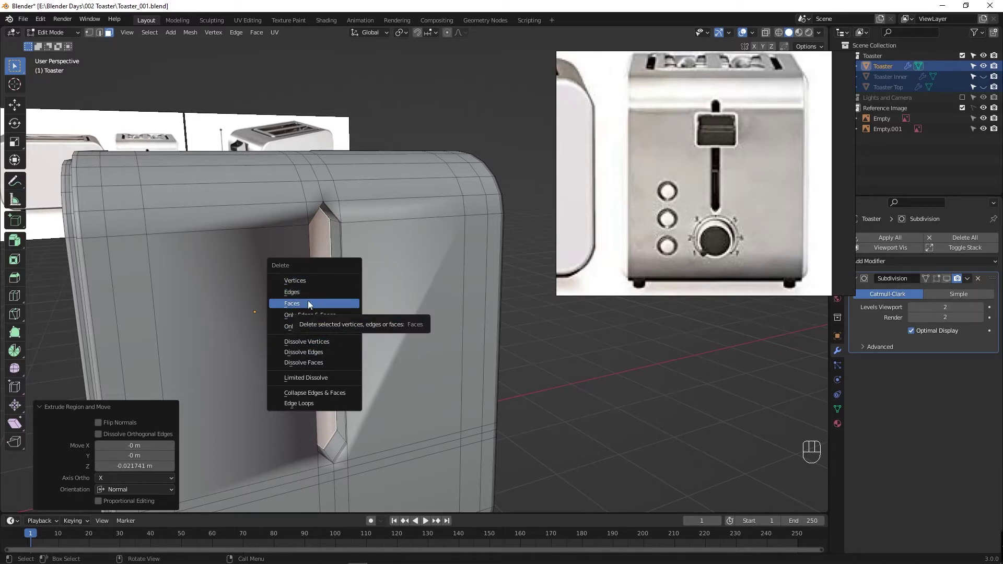
pyautogui.moveTo(315, 339); pyautogui.dragTo(290, 332)
pyautogui.middleClick(294, 331)
# Step: Delete the unneeded groove faces, leaving a recessed slot, and save the file
pyautogui.press('Tab')
pyautogui.click(943, 284)
pyautogui.moveTo(414, 311); pyautogui.dragTo(445, 308)
pyautogui.middleClick(443, 307)
pyautogui.press('ctrl+s')
pyautogui.press('Tab')
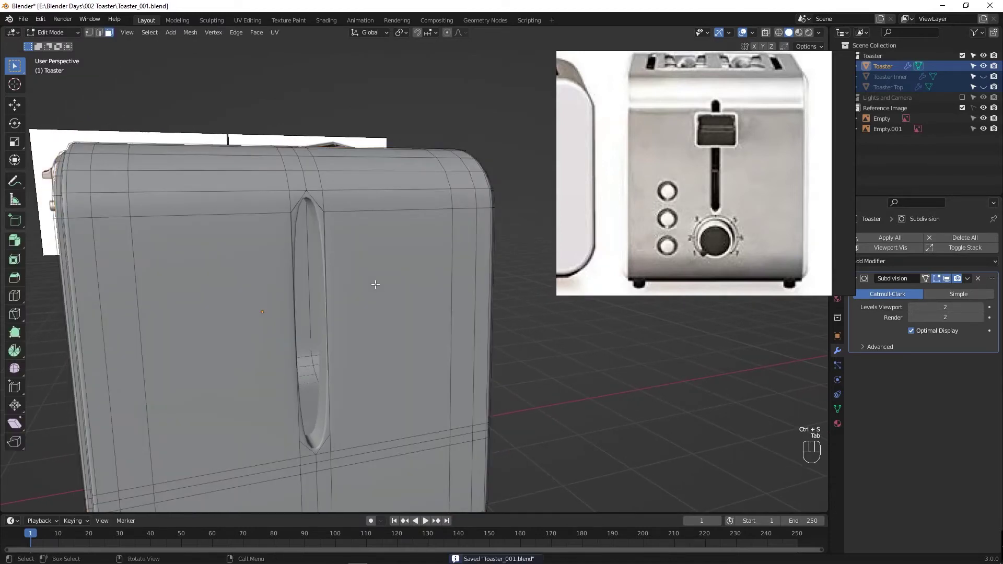
# Step: Add an edge loop across the top of the body and slide it close to the lever groove
pyautogui.middleClick(372, 291)
pyautogui.middleClick(385, 297)
pyautogui.moveTo(415, 309); pyautogui.dragTo(401, 307)
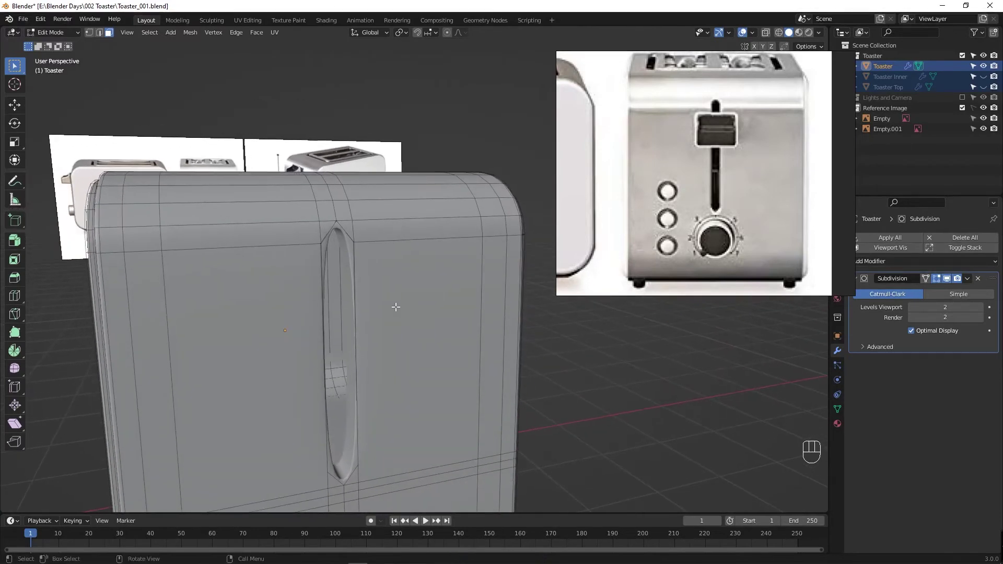
pyautogui.press('ctrl+r')
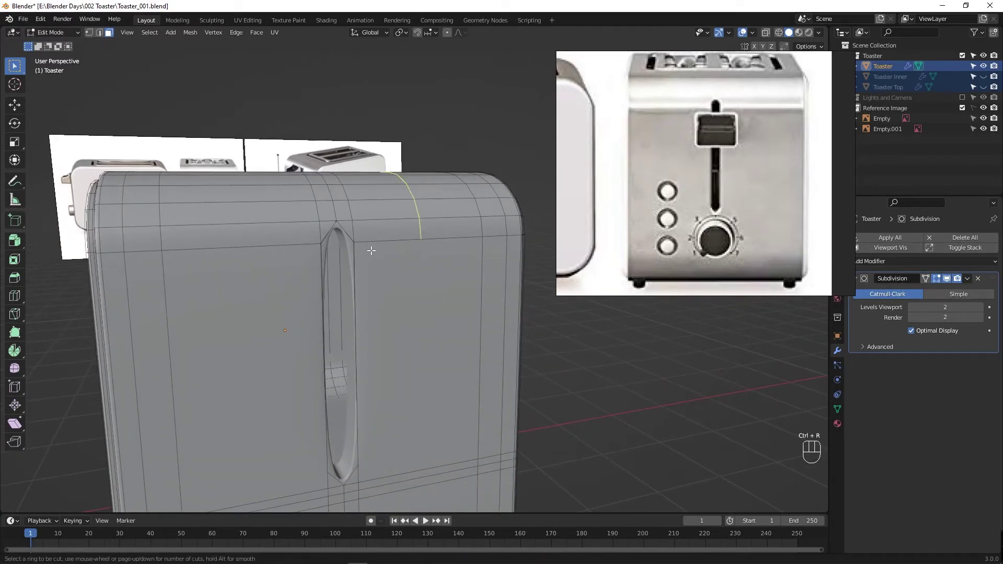
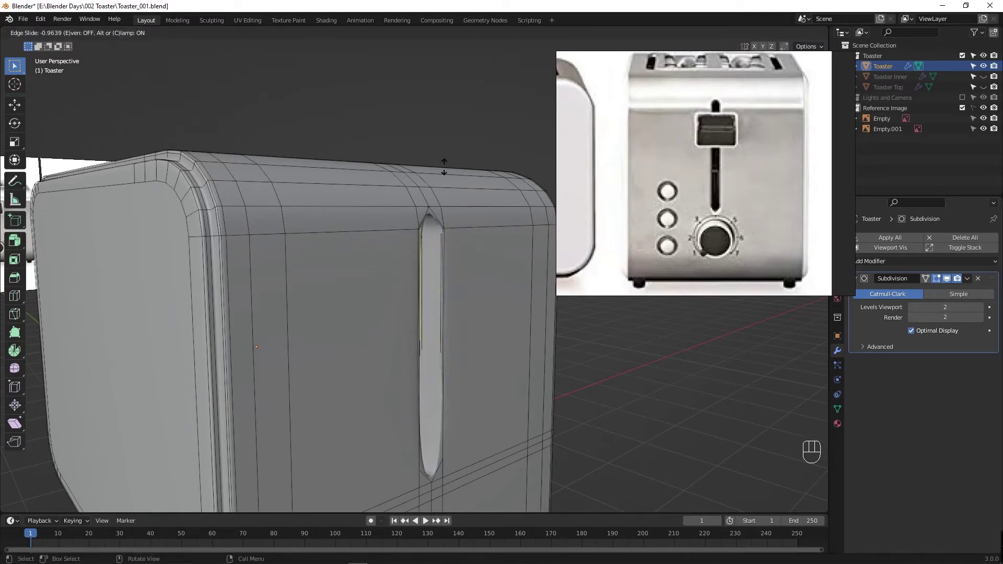
pyautogui.moveTo(380, 293); pyautogui.dragTo(346, 304)
pyautogui.press('ctrl+z')
# Step: Add further loop cuts framing the groove's top end, including a horizontal one just above it
pyautogui.press('ctrl+r')
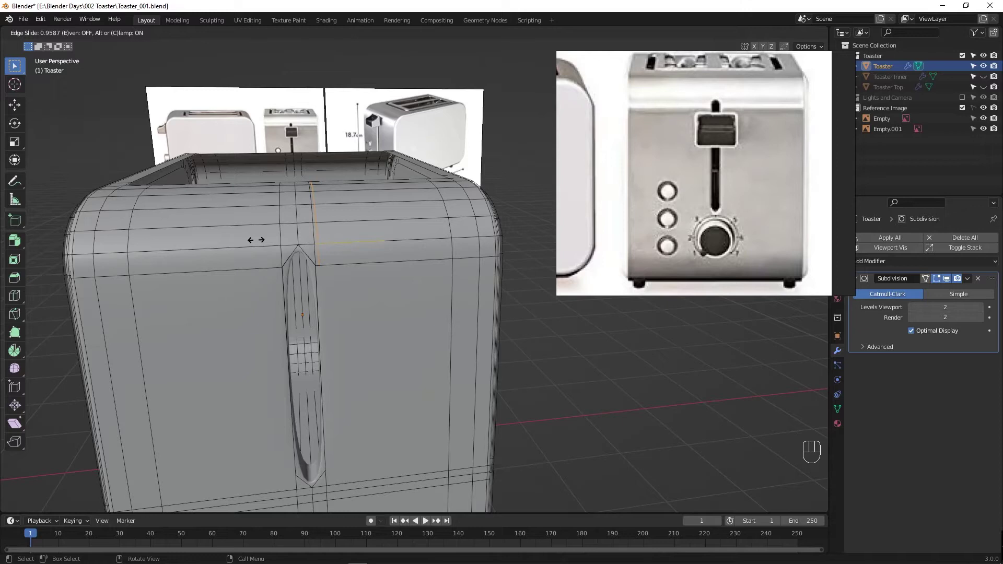
pyautogui.press('ctrl+r')
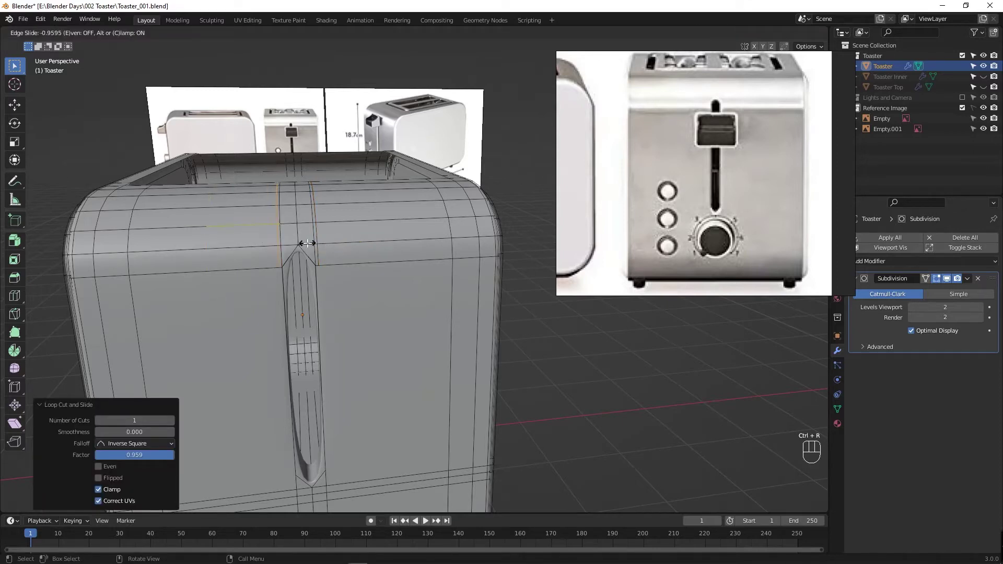
pyautogui.press('ctrl+r')
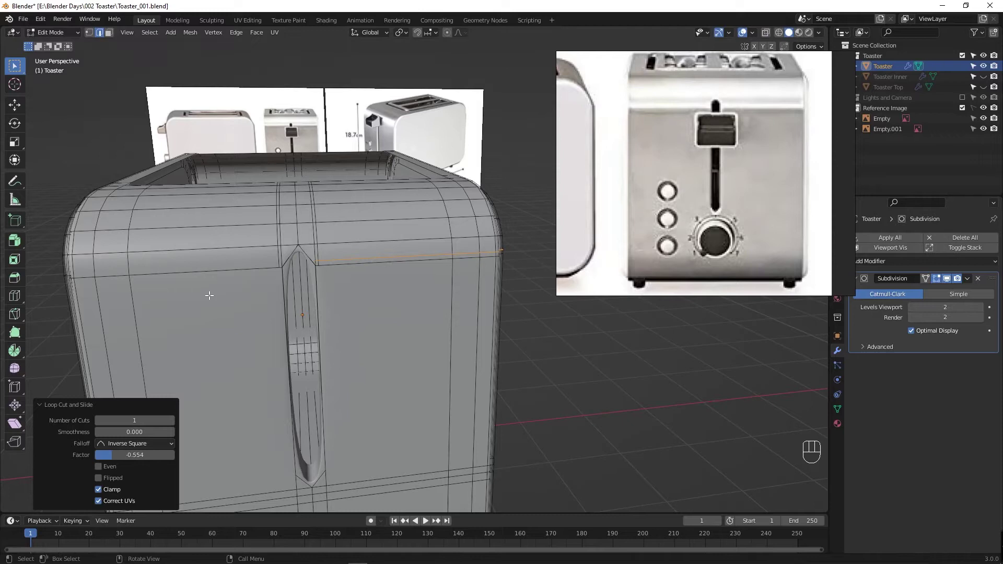
pyautogui.press('ctrl+r')
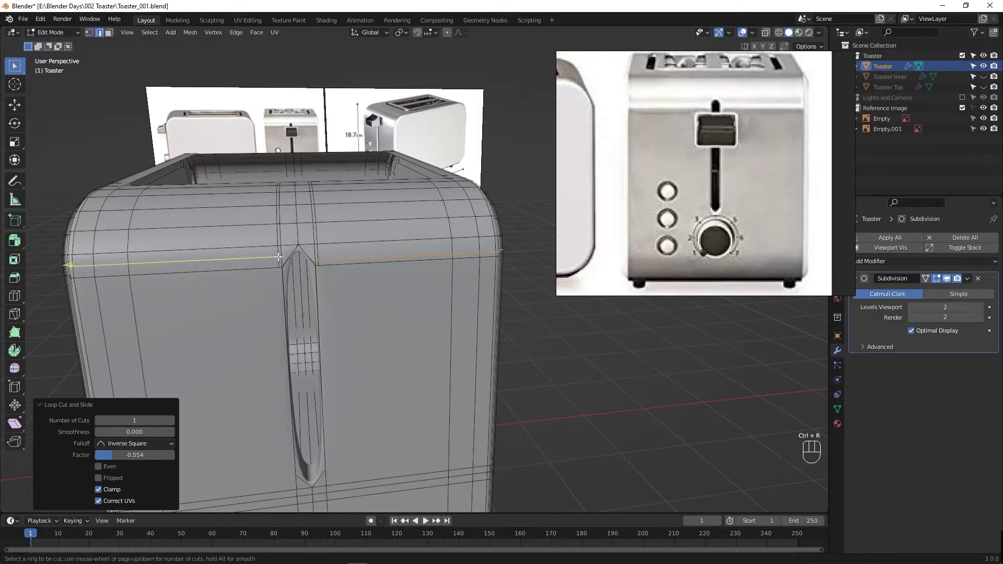
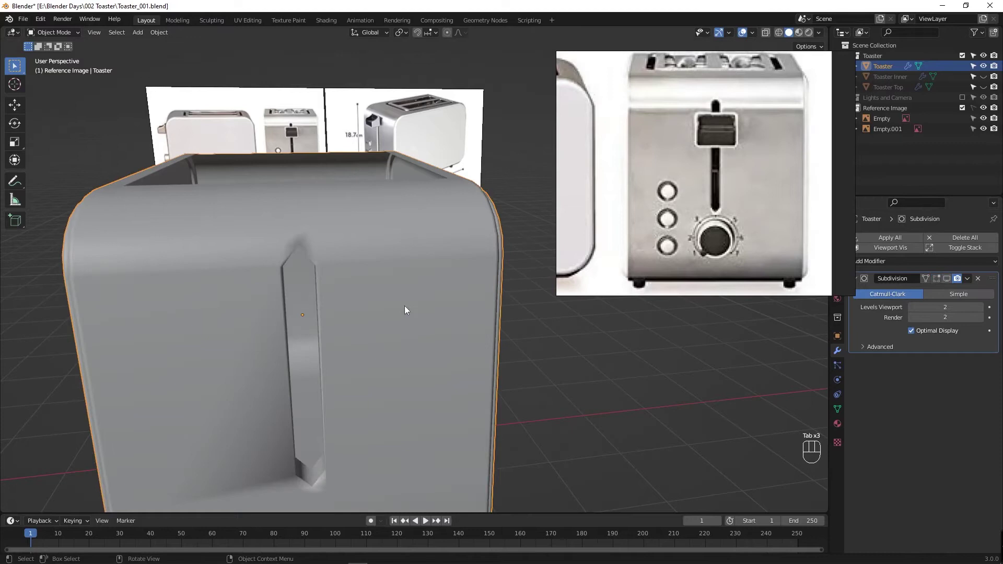
# Step: Orbit around the toaster body until the bread slot faces the view
pyautogui.moveTo(363, 304); pyautogui.dragTo(385, 305)
pyautogui.moveTo(430, 304); pyautogui.dragTo(419, 304)
pyautogui.moveTo(419, 305); pyautogui.dragTo(461, 294)
pyautogui.moveTo(465, 295); pyautogui.dragTo(458, 306)
pyautogui.moveTo(453, 307); pyautogui.dragTo(432, 301)
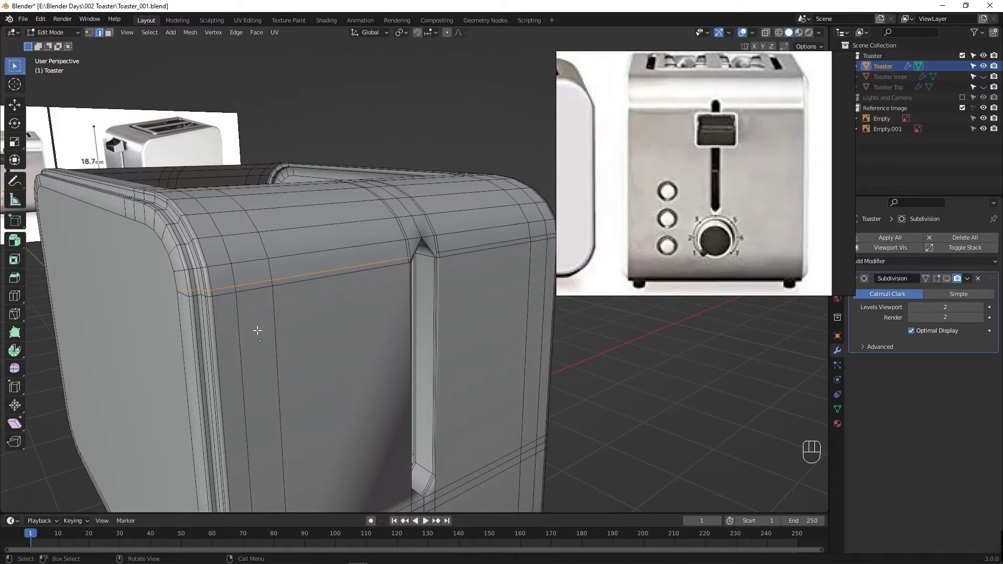
pyautogui.middleClick(379, 307)
pyautogui.moveTo(332, 349); pyautogui.dragTo(318, 340)
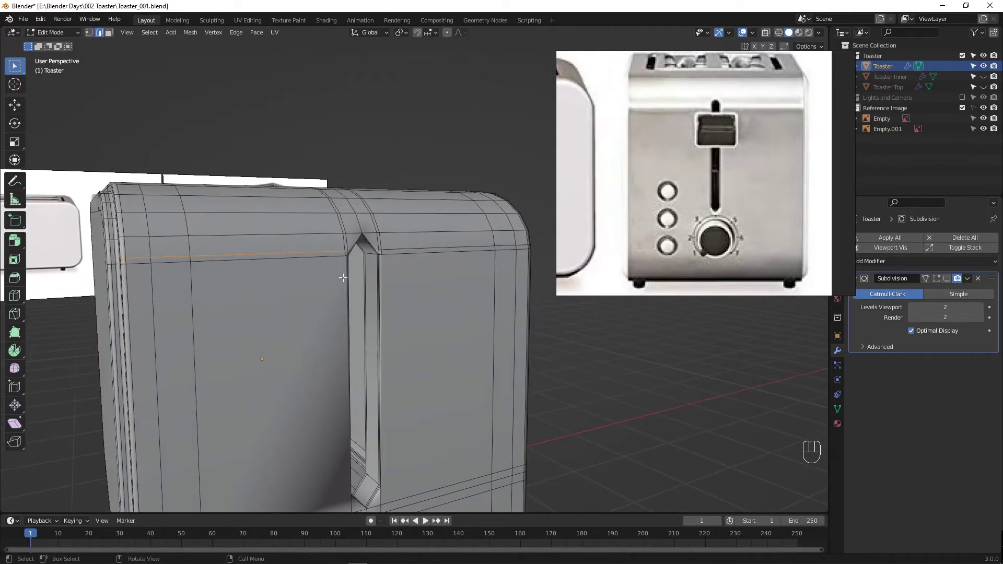
pyautogui.moveTo(333, 286); pyautogui.dragTo(318, 294)
# Step: Cut an edge loop across the slot area and slide it into place
pyautogui.press('ctrl+r')
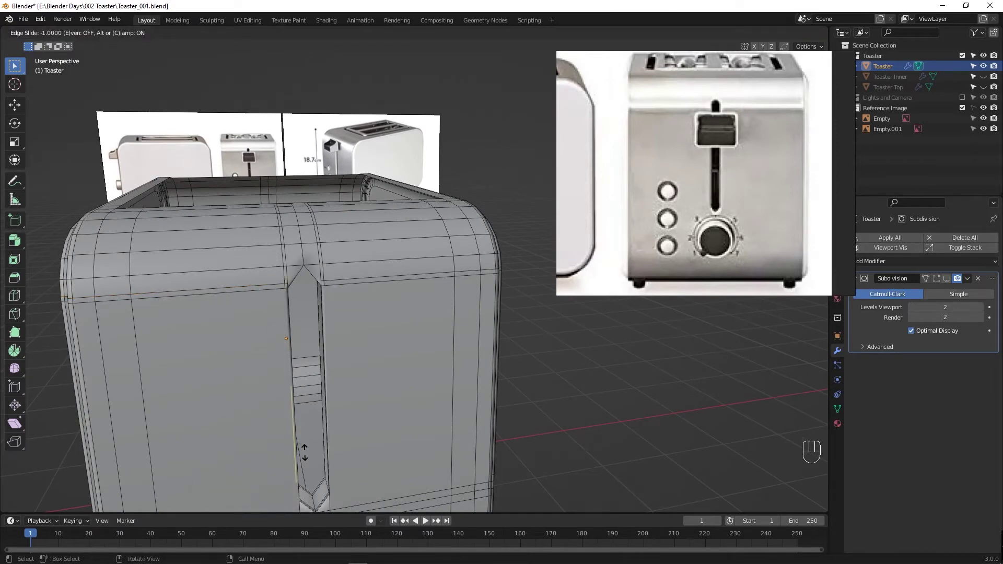
pyautogui.moveTo(308, 457); pyautogui.dragTo(324, 435)
pyautogui.middleClick(274, 434)
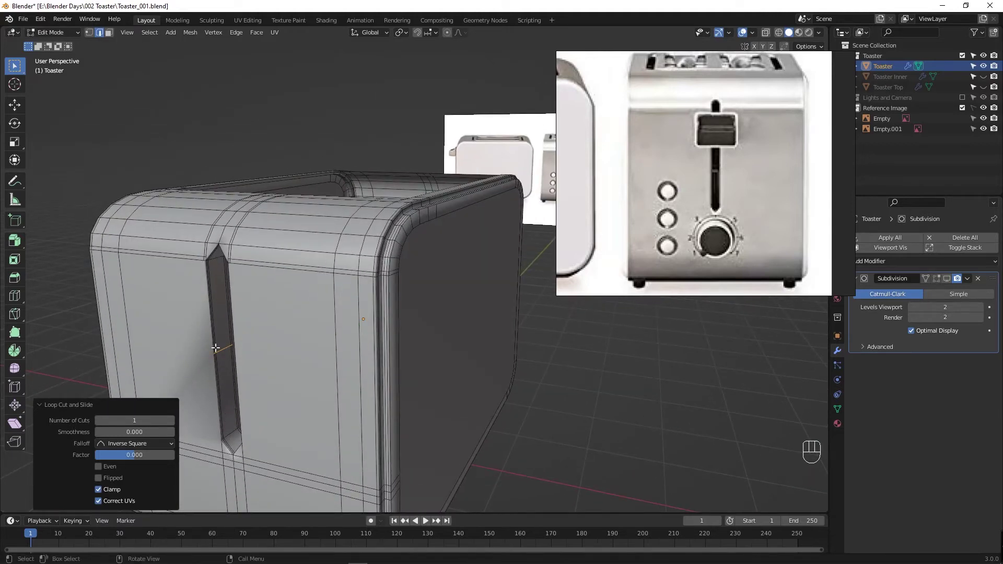
pyautogui.middleClick(244, 276)
pyautogui.press('ctrl+z')
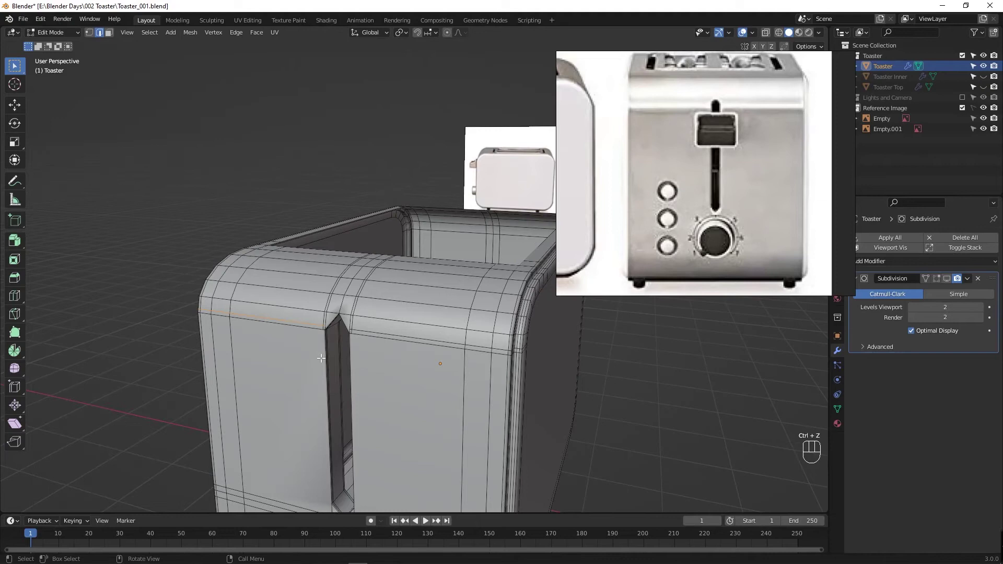
# Step: Add a loop near the slot's top end, then leave Edit Mode to preview the smoothed body
pyautogui.moveTo(266, 383); pyautogui.dragTo(268, 355)
pyautogui.middleClick(267, 349)
pyautogui.press('ctrl+r')
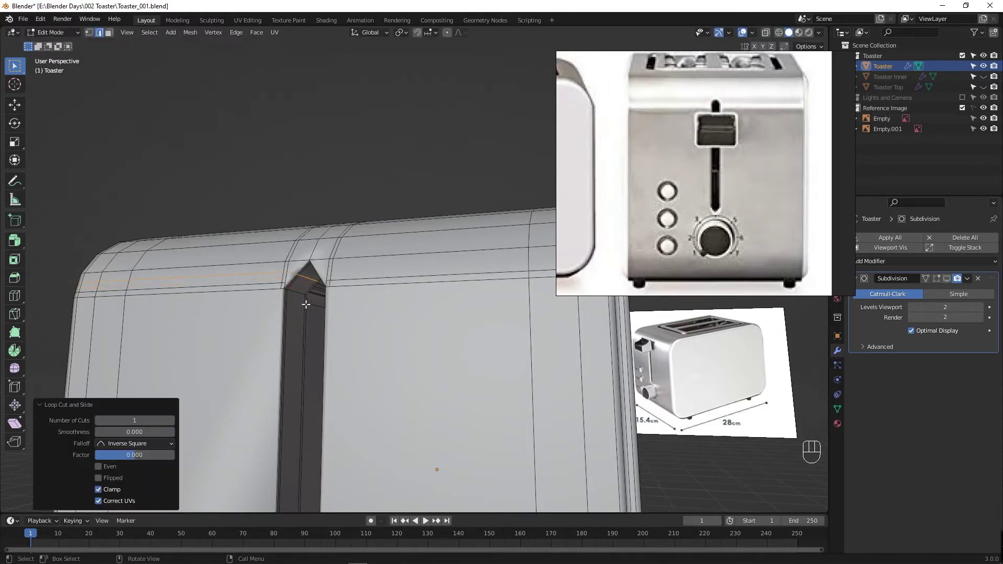
pyautogui.press('ctrl+z')
pyautogui.press('ctrl+z')
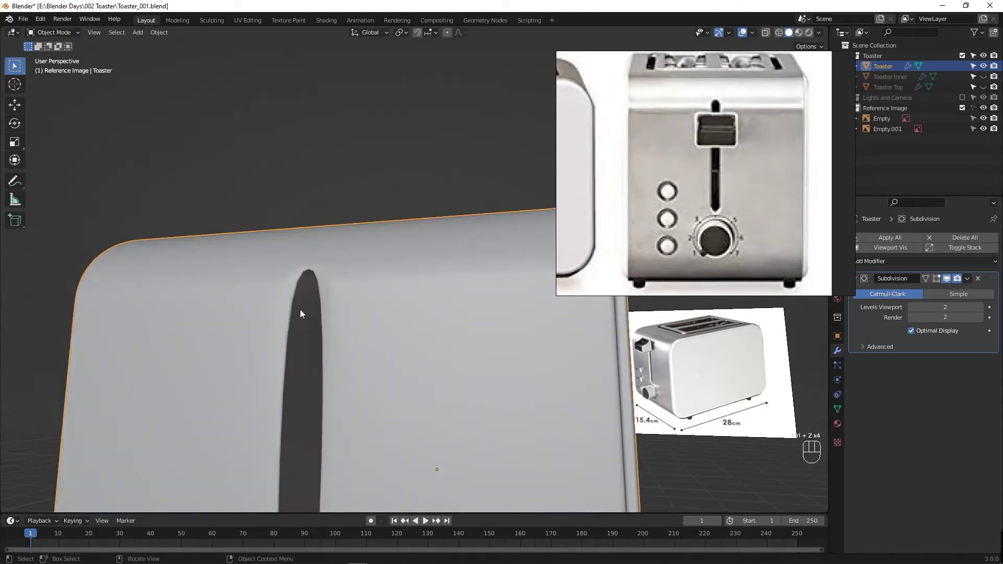
# Step: Undo the last cuts, re-enter Edit Mode and add a loop tight to the slot's top corner
pyautogui.press('Tab')
pyautogui.press('ctrl+z')
pyautogui.press('ctrl+z')
pyautogui.press('ctrl+z')
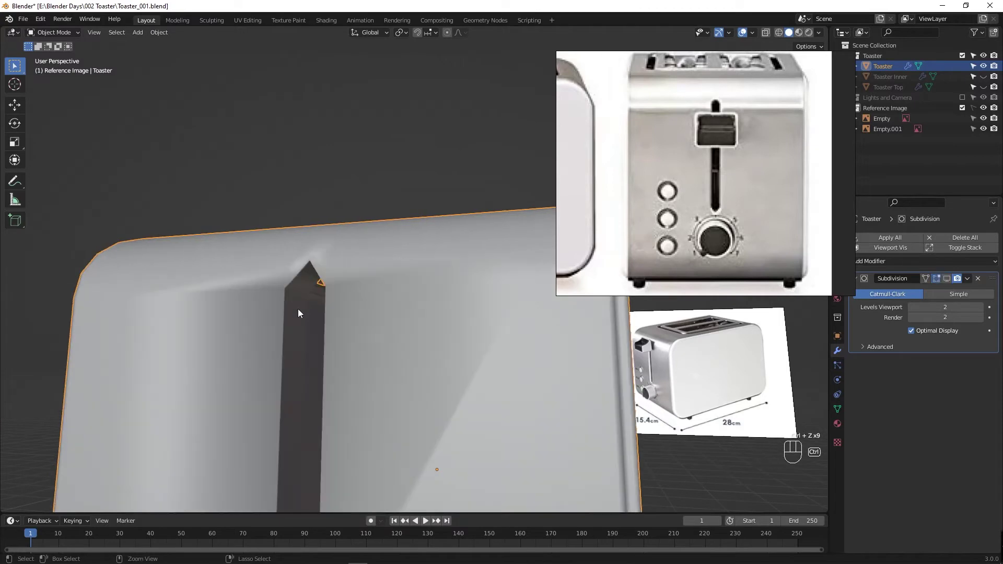
pyautogui.press('ctrl+z')
pyautogui.press('Tab')
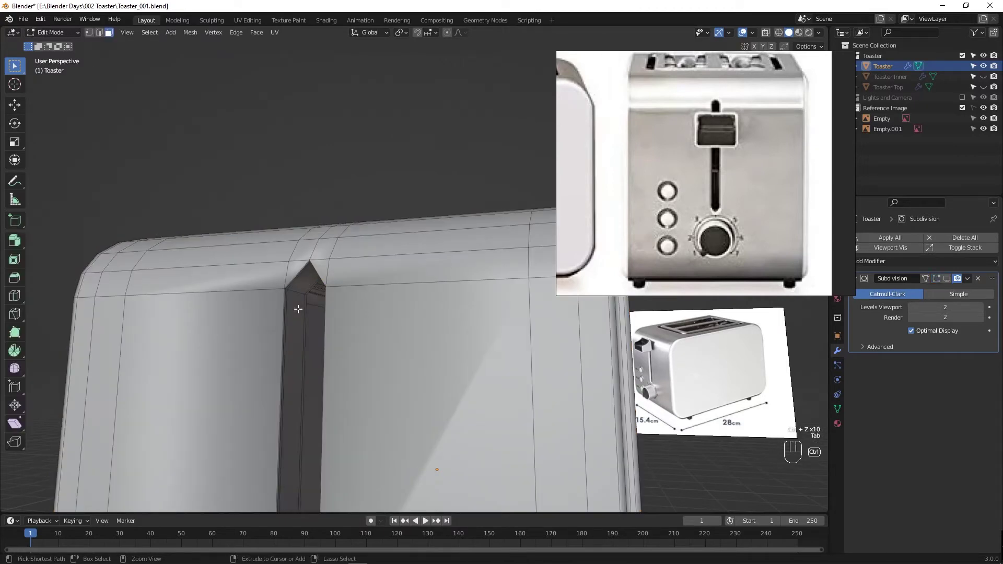
pyautogui.press('ctrl+r')
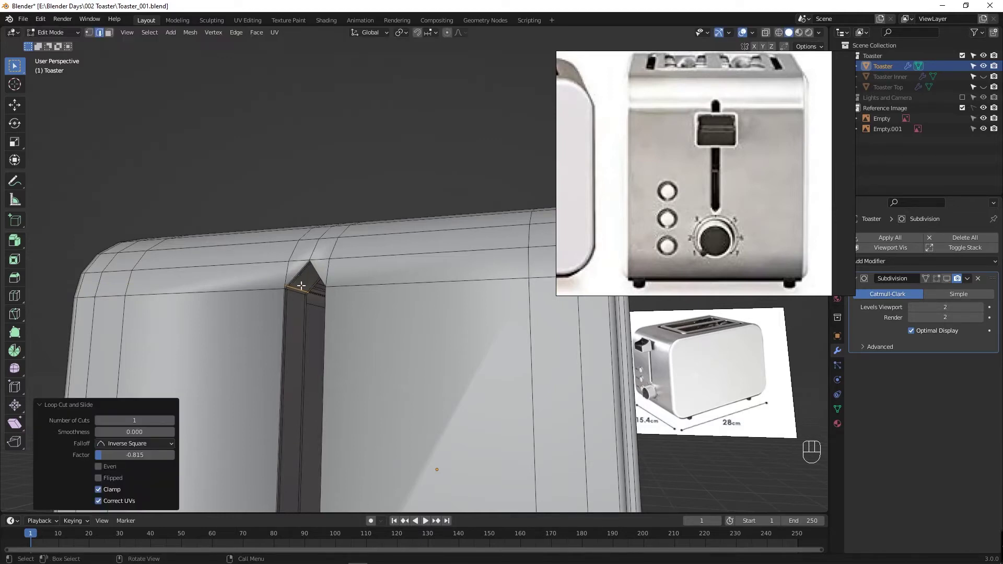
pyautogui.middleClick(334, 304)
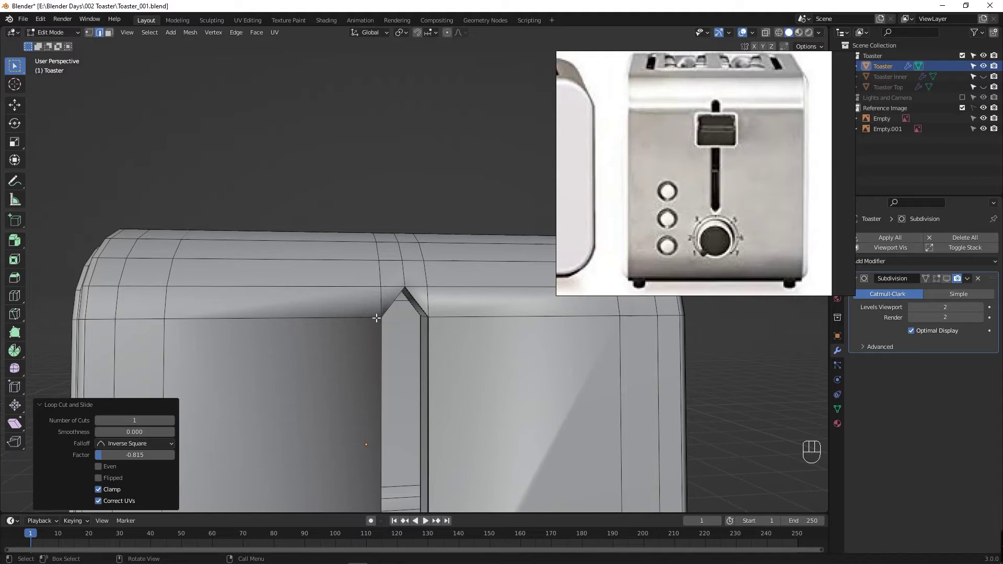
# Step: Redo the attempt, toggling Edit Mode and starting a new loop cut near the slot's top
pyautogui.press('ctrl+z')
pyautogui.press('ctrl+z')
pyautogui.middleClick(342, 363)
pyautogui.middleClick(292, 357)
pyautogui.press('Tab')
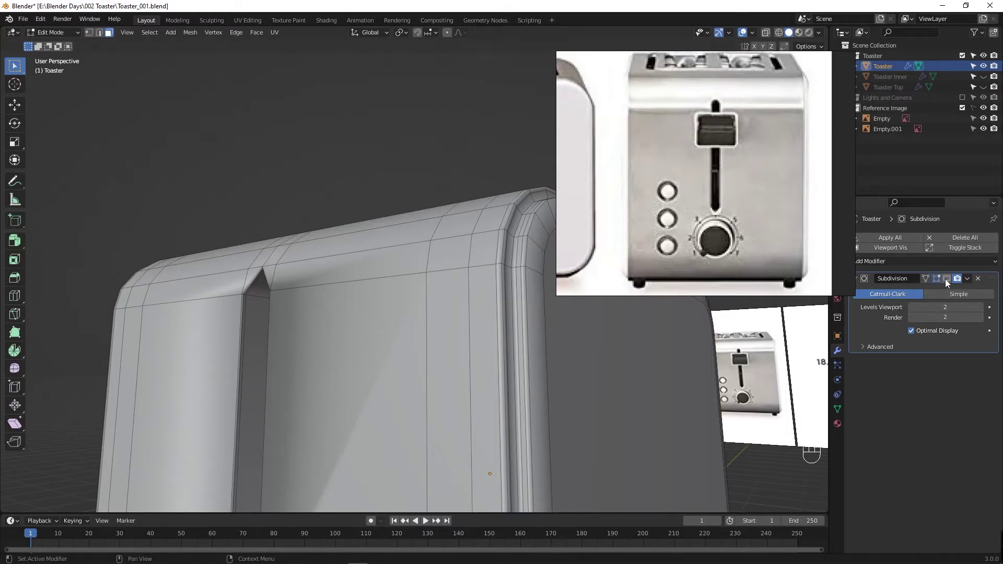
pyautogui.middleClick(378, 323)
pyautogui.middleClick(412, 320)
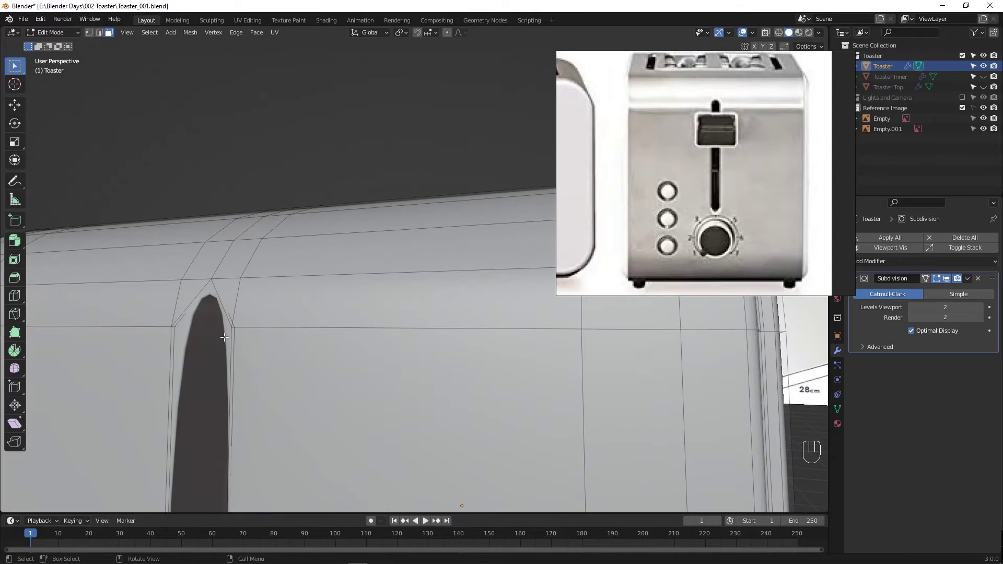
pyautogui.press('ctrl+r')
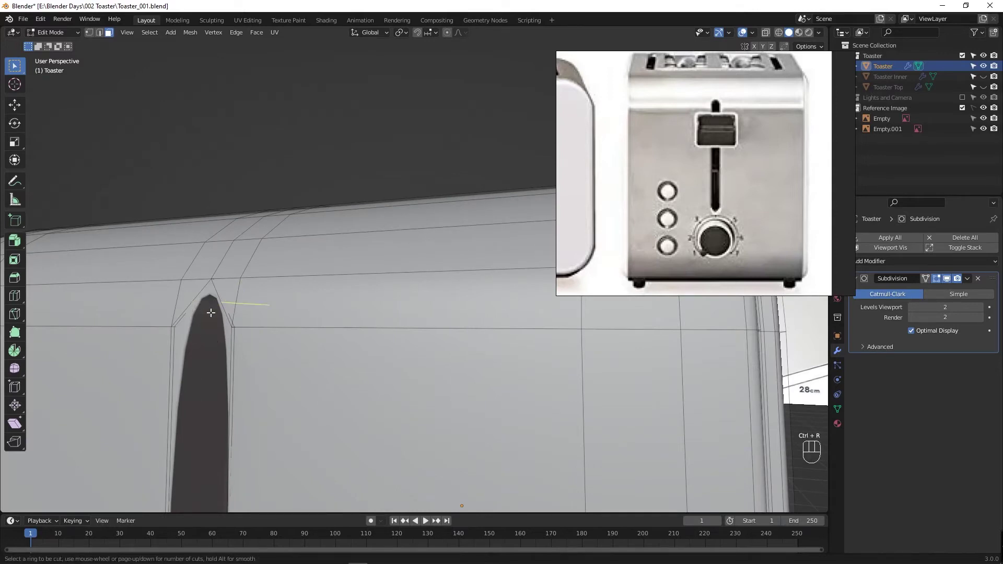
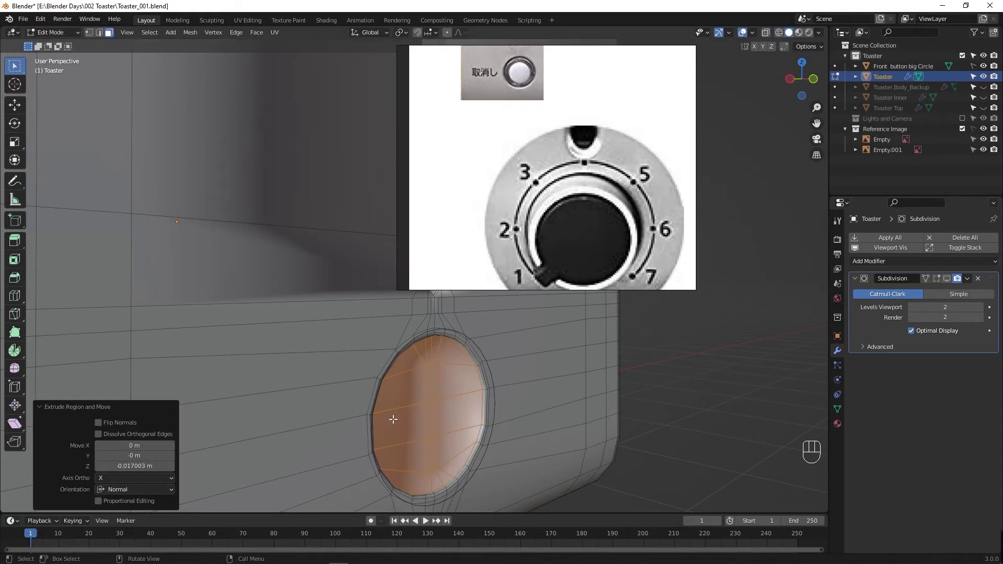
# Step: Inset the oval face on the toaster's side and extrude it outward about 0.45 m into a cylinder
pyautogui.press('i')
pyautogui.press('e')
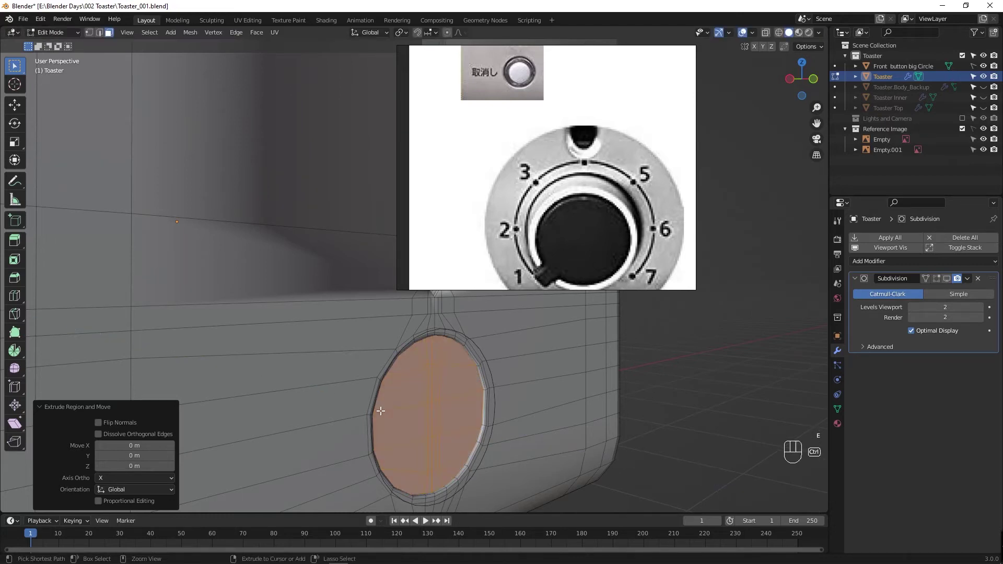
pyautogui.press('ctrl+z')
pyautogui.press('ctrl+z')
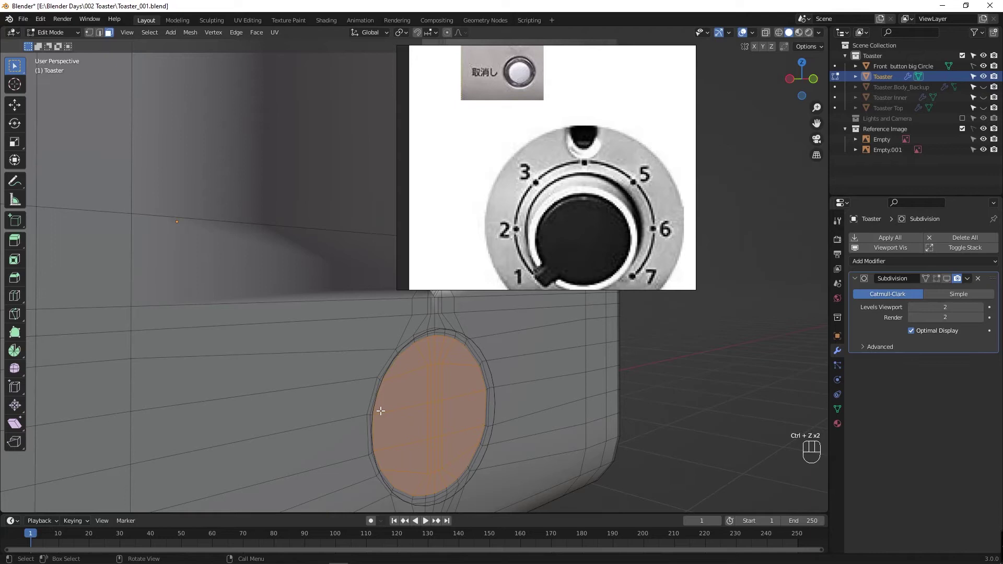
pyautogui.press('e')
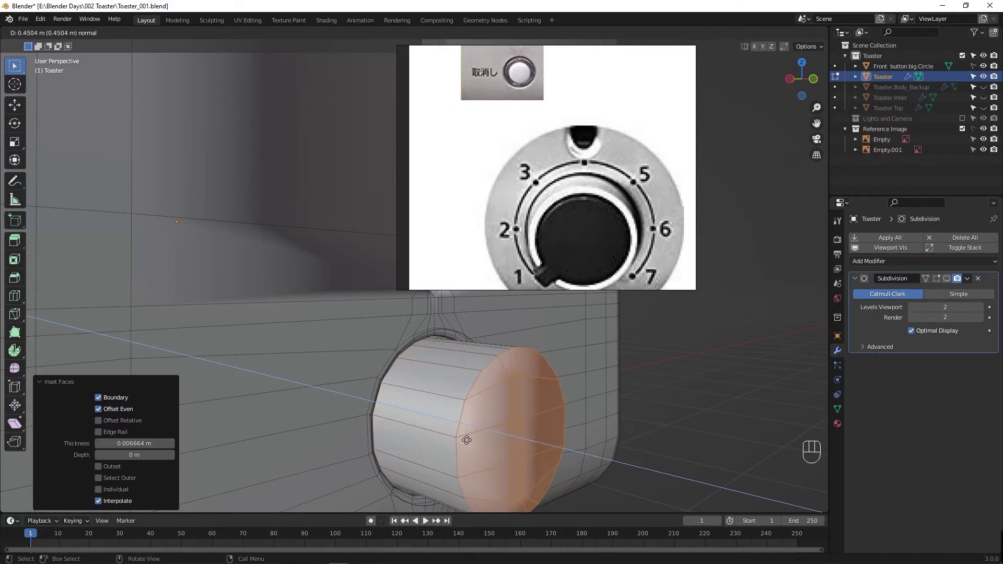
# Step: Face the dial and set the width of the inset rim on its front face
pyautogui.moveTo(436, 415); pyautogui.dragTo(453, 422)
pyautogui.moveTo(529, 411); pyautogui.dragTo(523, 409)
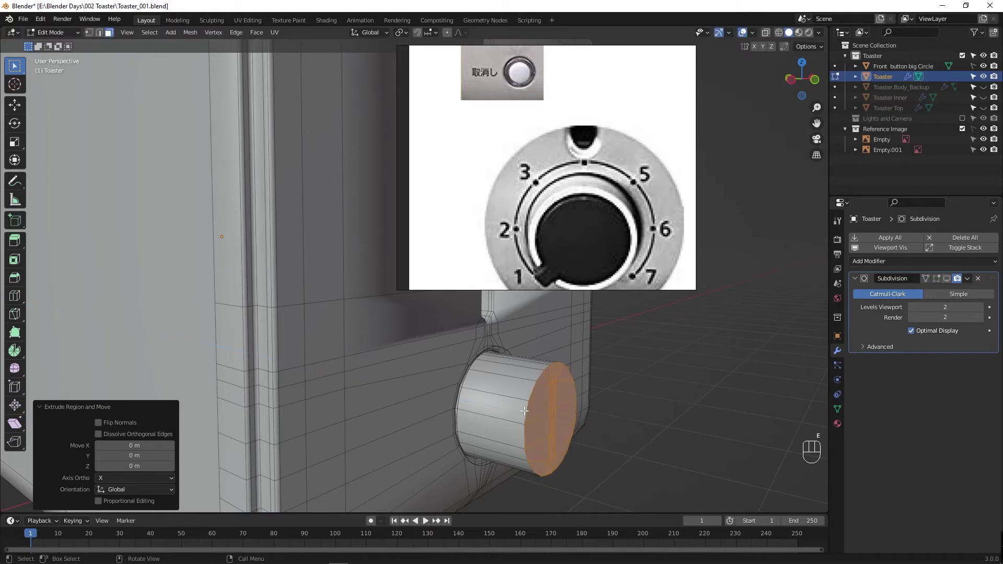
pyautogui.moveTo(500, 421); pyautogui.dragTo(488, 417)
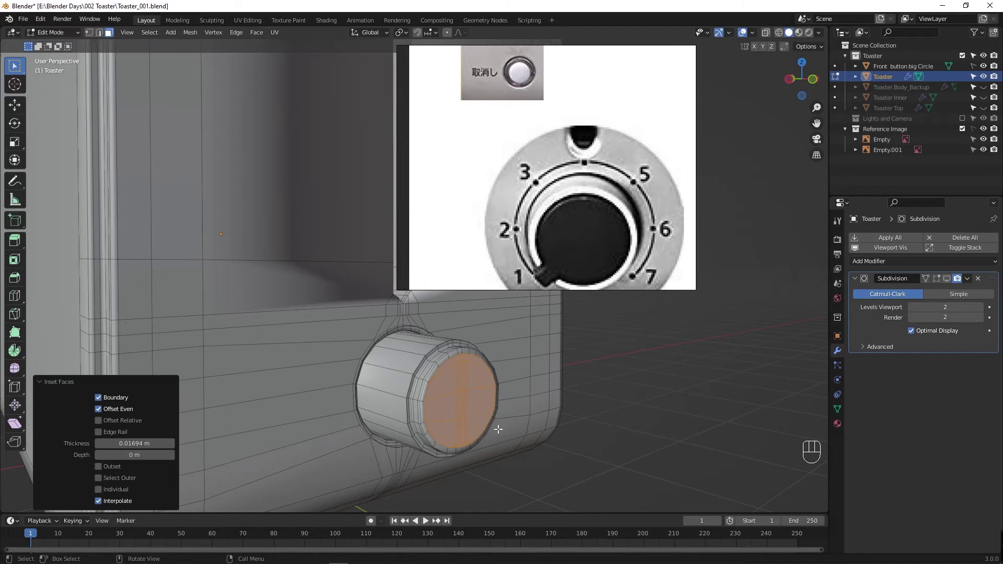
pyautogui.moveTo(444, 435); pyautogui.dragTo(442, 434)
# Step: Cut a new edge loop around the dial cylinder and slide it toward the front rim
pyautogui.middleClick(429, 430)
pyautogui.press('ctrl+r')
pyautogui.press('Tab')
pyautogui.press('ctrl+r')
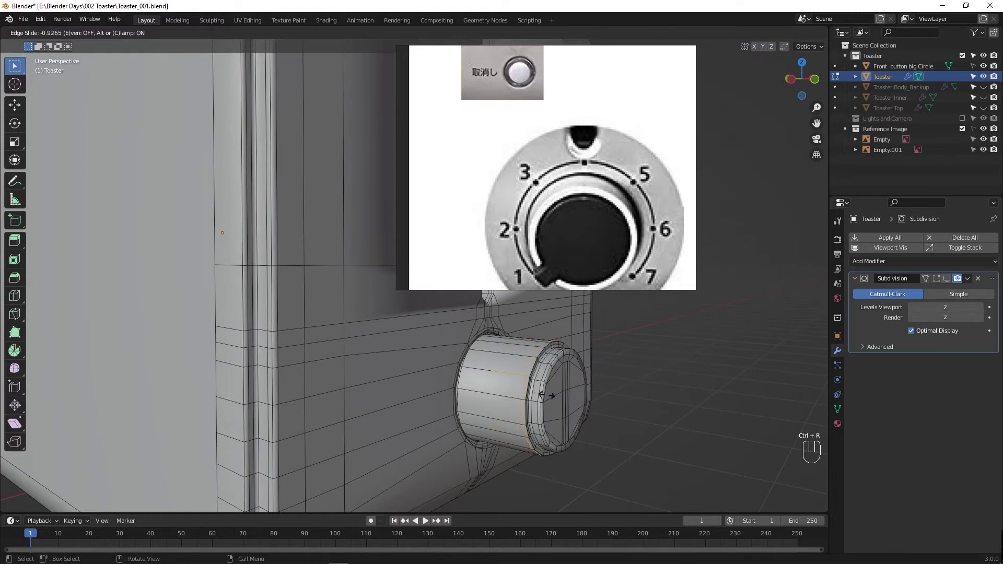
pyautogui.press('Tab')
pyautogui.moveTo(498, 413); pyautogui.dragTo(479, 411)
# Step: Leave Edit Mode to check the smoothed dial and save the file
pyautogui.press('alt+z')
pyautogui.press('alt+z')
pyautogui.press('Tab')
pyautogui.press('ctrl+s')
pyautogui.press('F4')
pyautogui.press('Tab')
pyautogui.press('F4')
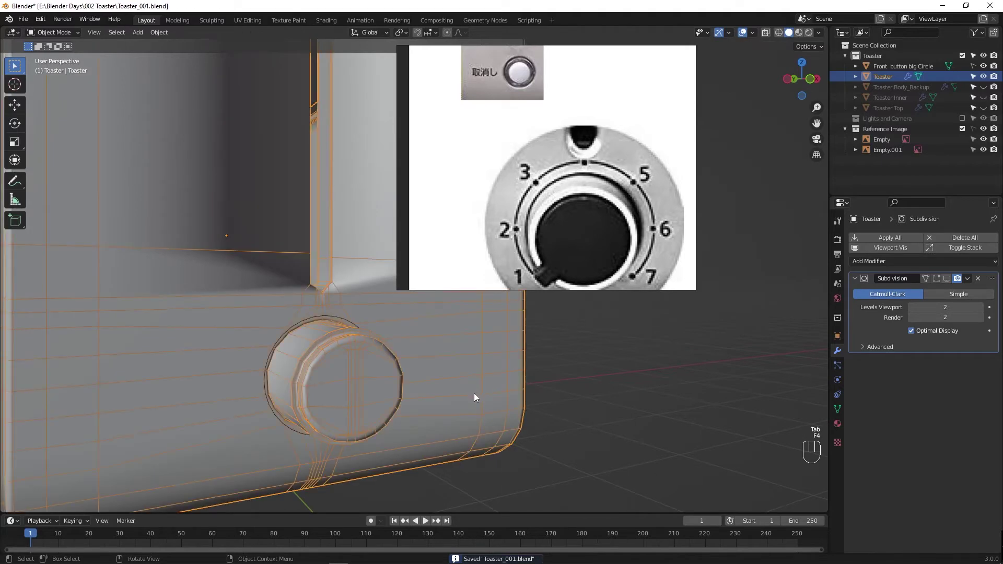
# Step: Inspect the dial's rim in and out of Edit Mode from the front and side
pyautogui.press('F4')
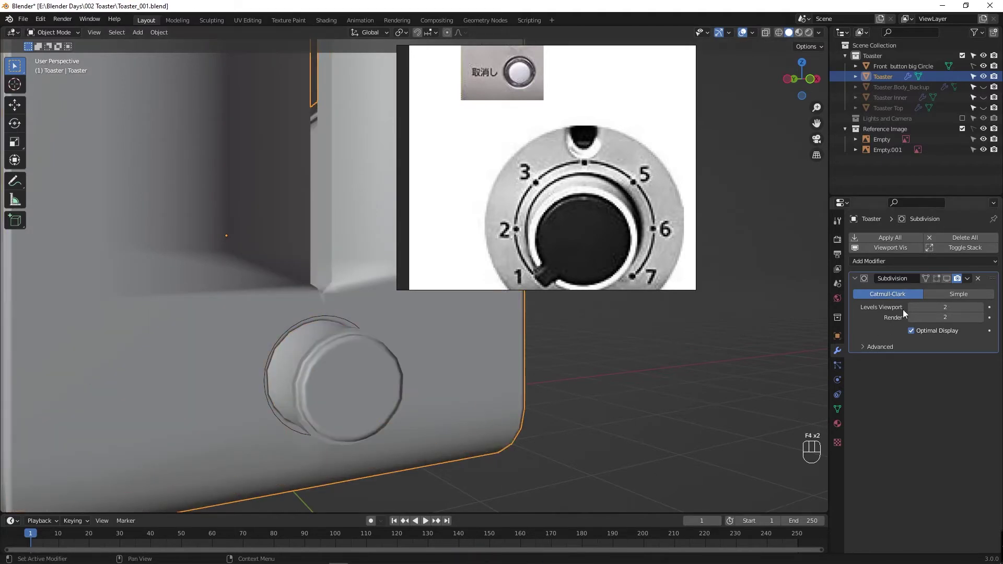
pyautogui.click(937, 282)
pyautogui.moveTo(412, 378); pyautogui.dragTo(415, 377)
pyautogui.press('Tab')
pyautogui.press('Tab')
pyautogui.moveTo(335, 373); pyautogui.dragTo(358, 373)
pyautogui.middleClick(444, 396)
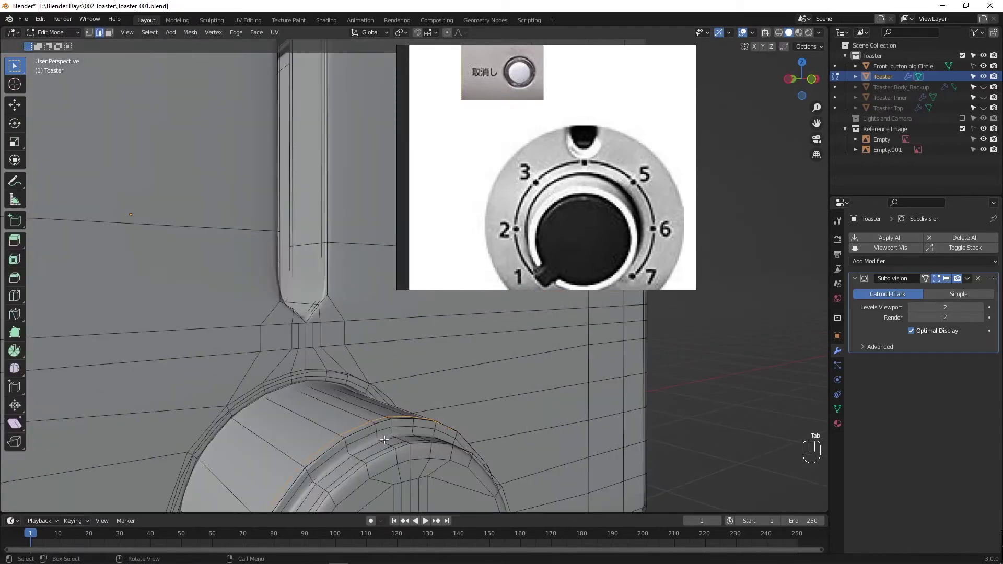
pyautogui.press('Tab')
pyautogui.moveTo(381, 439); pyautogui.dragTo(383, 436)
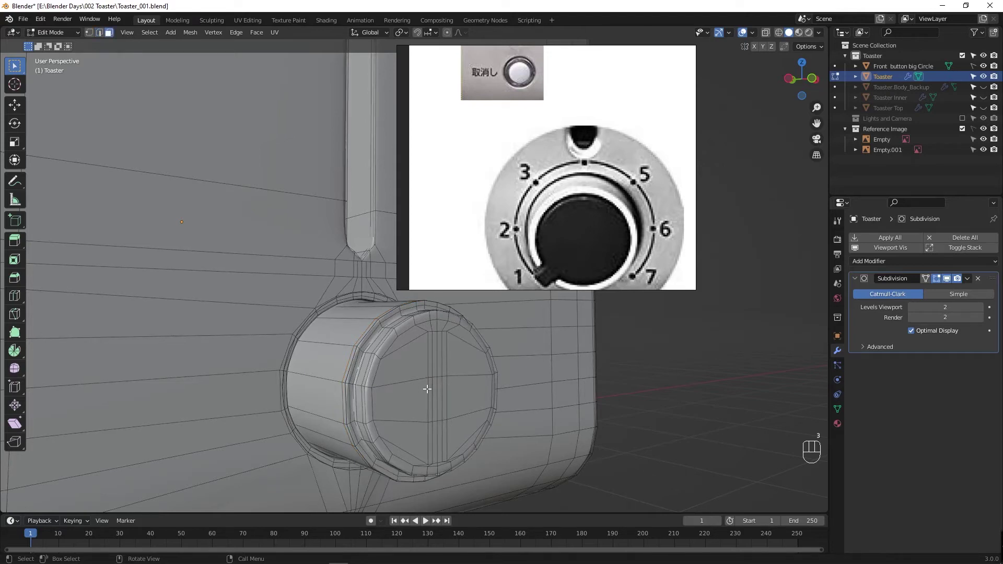
# Step: Undo recent changes, grow the selection around the dial's front face and scale it down
pyautogui.press('ctrl+z')
pyautogui.press('ctrl+z')
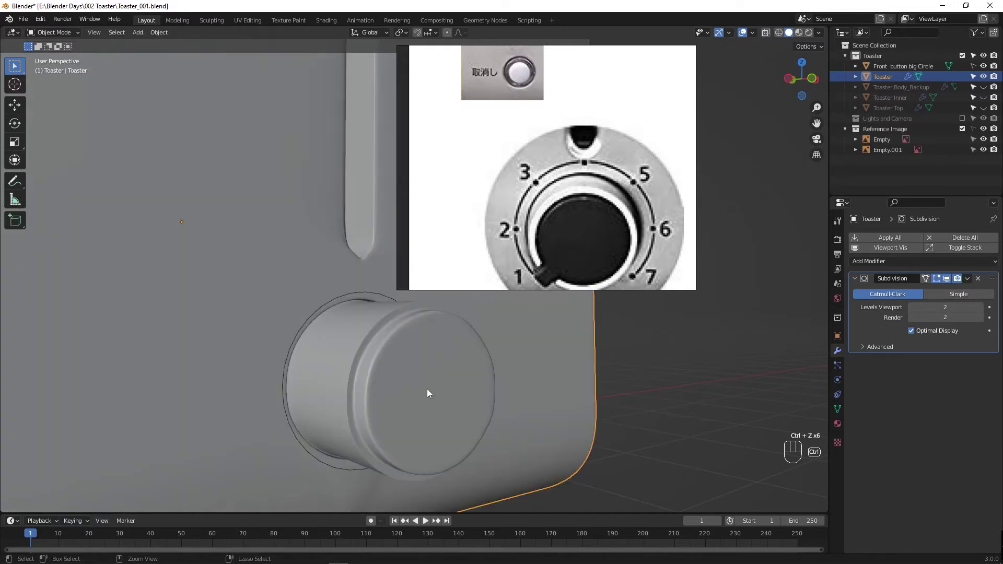
pyautogui.press('ctrl+z')
pyautogui.press('ctrl+z')
pyautogui.press('ctrl+z')
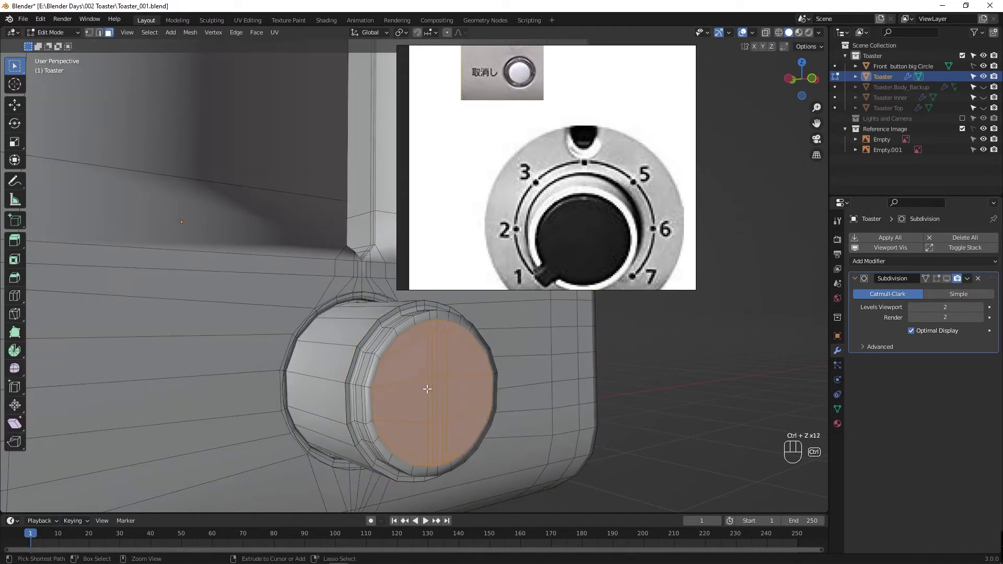
pyautogui.press('ctrl+KP_Add')
pyautogui.press('ctrl+KP_Add')
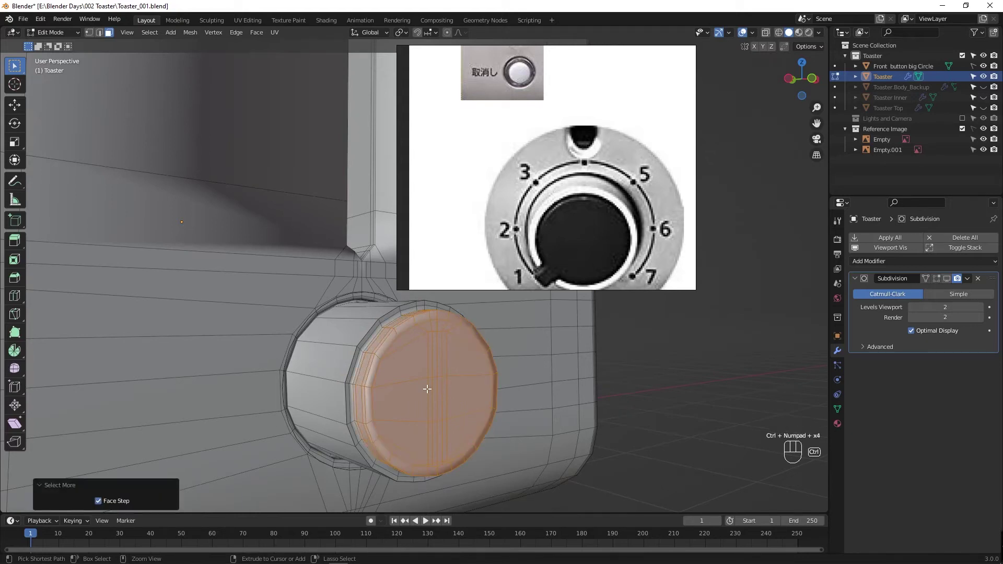
pyautogui.press('KP_Add')
pyautogui.press('ctrl+KP_Subtract')
pyautogui.press('s')
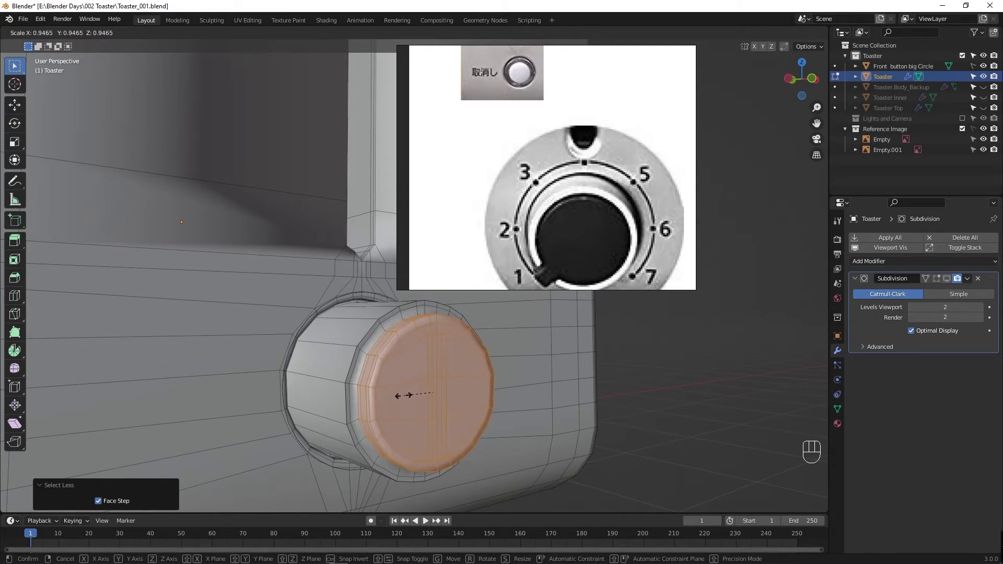
# Step: Add a support loop slid toward the dial's base, leave Edit Mode and save
pyautogui.press('ctrl+r')
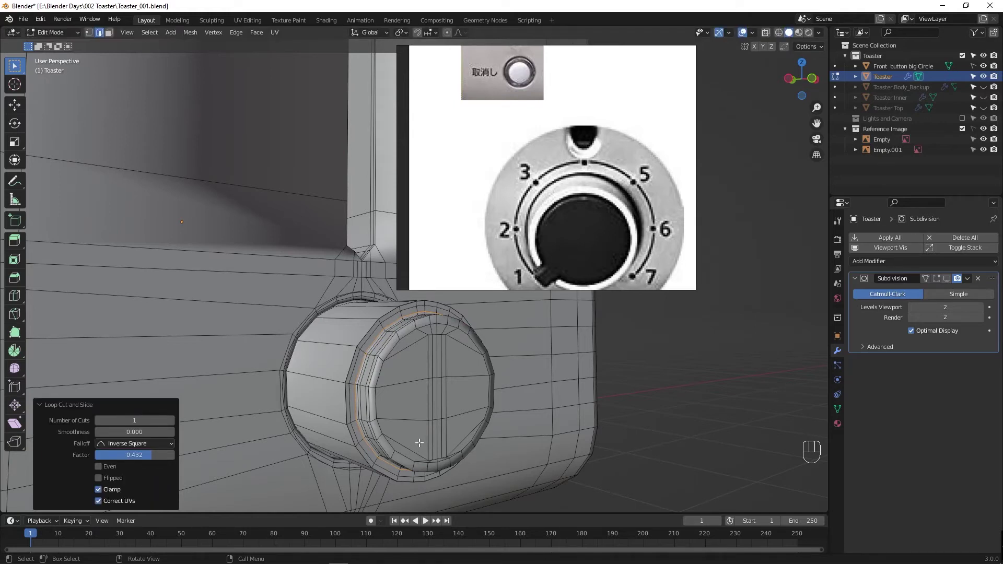
pyautogui.press('ctrl+r')
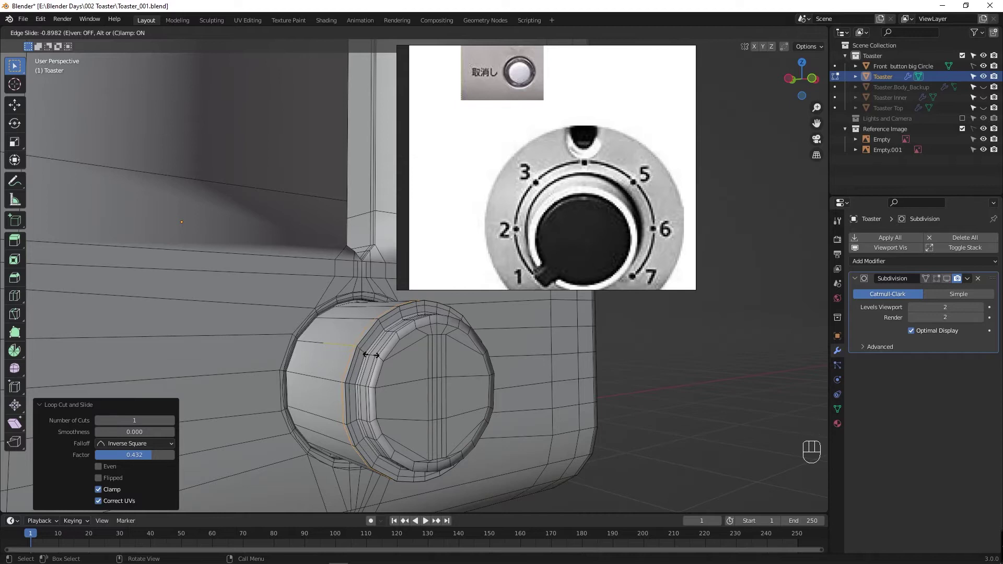
pyautogui.middleClick(422, 414)
pyautogui.press('Tab')
pyautogui.middleClick(413, 420)
pyautogui.press('ctrl+s')
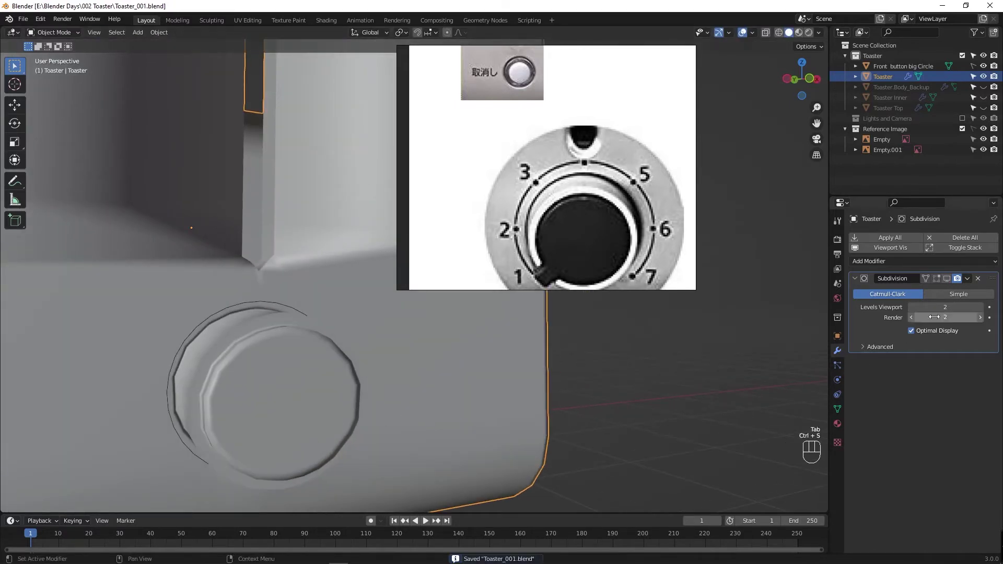
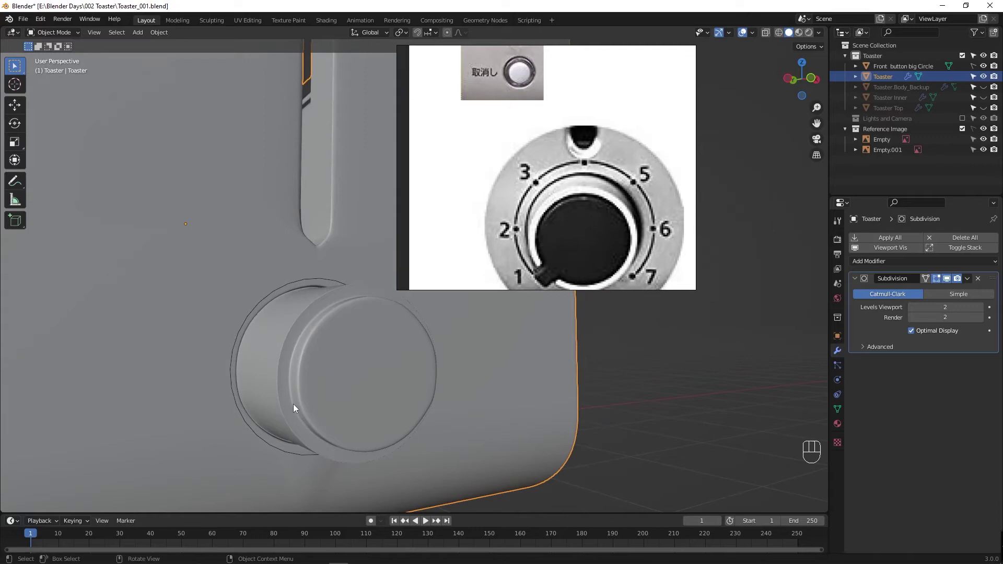
# Step: Orbit around the dial and toggle Edit Mode to inspect its edge loops from below and the side
pyautogui.moveTo(302, 399); pyautogui.dragTo(314, 404)
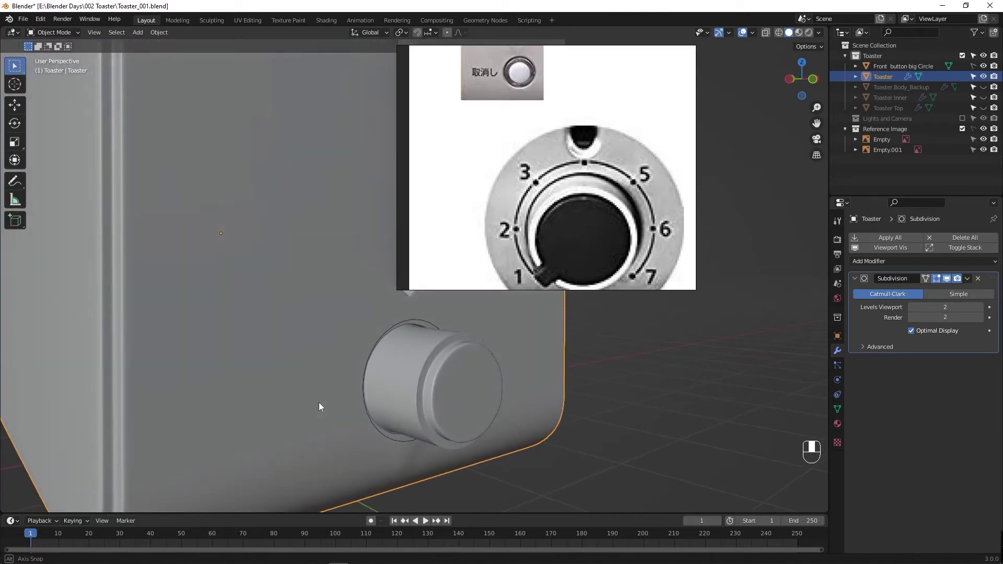
pyautogui.press('Tab')
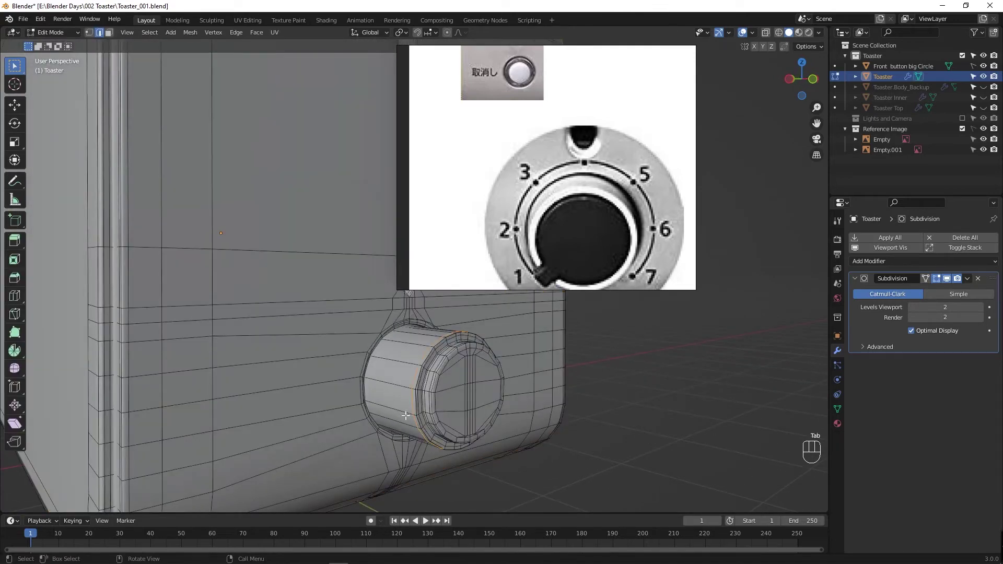
pyautogui.moveTo(394, 431); pyautogui.dragTo(410, 430)
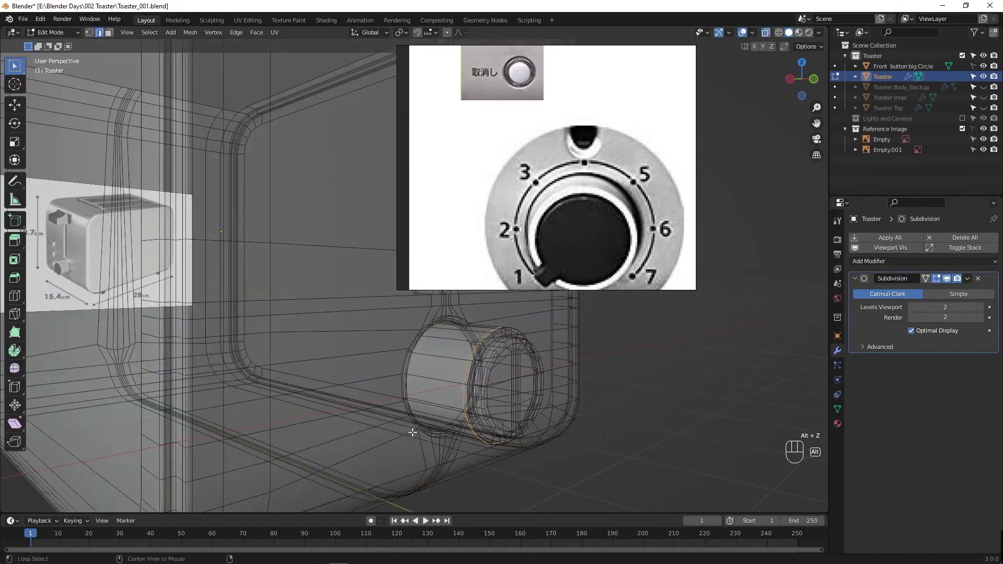
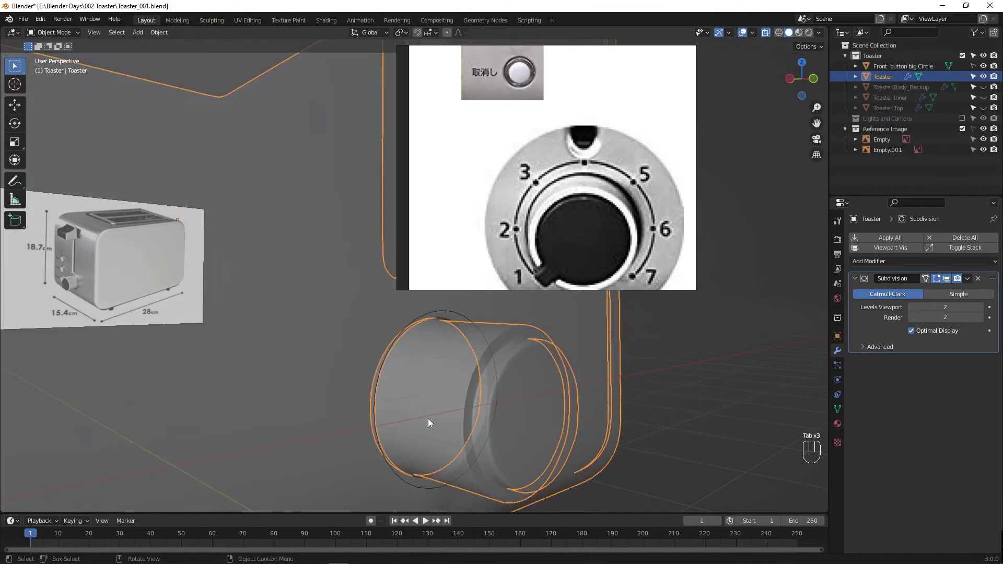
pyautogui.moveTo(433, 418); pyautogui.dragTo(451, 419)
pyautogui.press('Tab')
pyautogui.press('alt+z')
pyautogui.moveTo(588, 433); pyautogui.dragTo(564, 426)
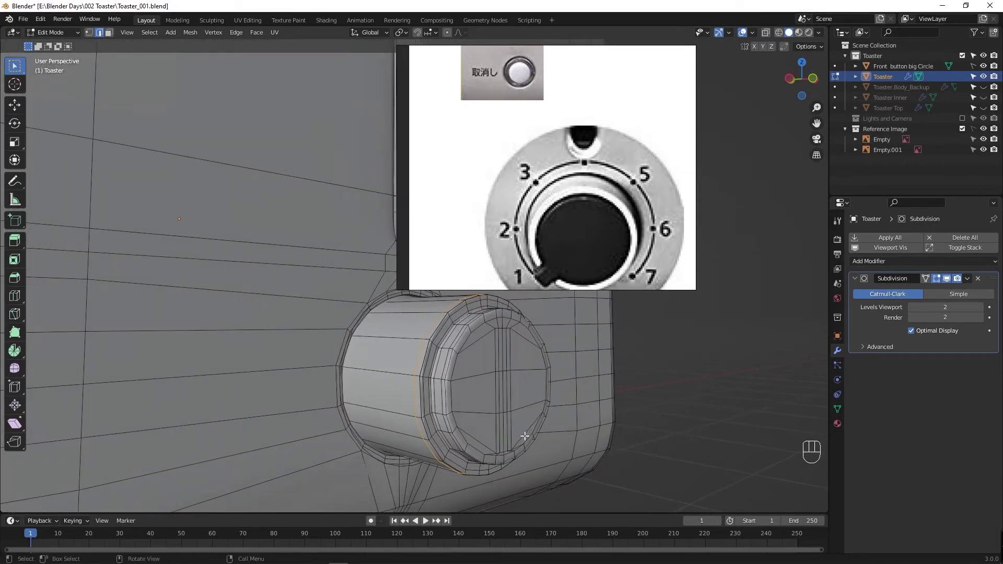
pyautogui.middleClick(440, 435)
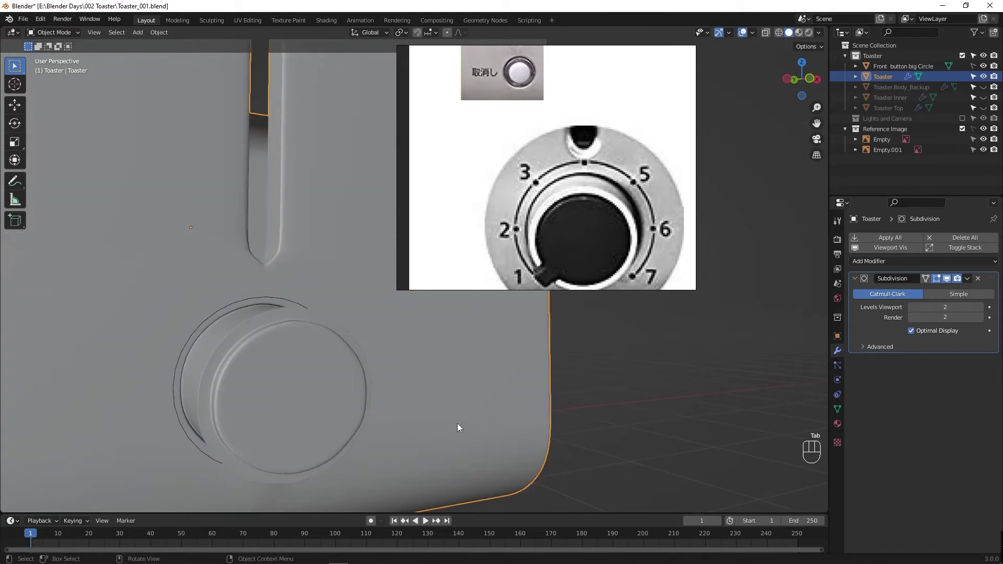
# Step: Compare against the reference panel, return to Object Mode, save, and orbit out to the whole toaster
pyautogui.moveTo(291, 412); pyautogui.dragTo(329, 416)
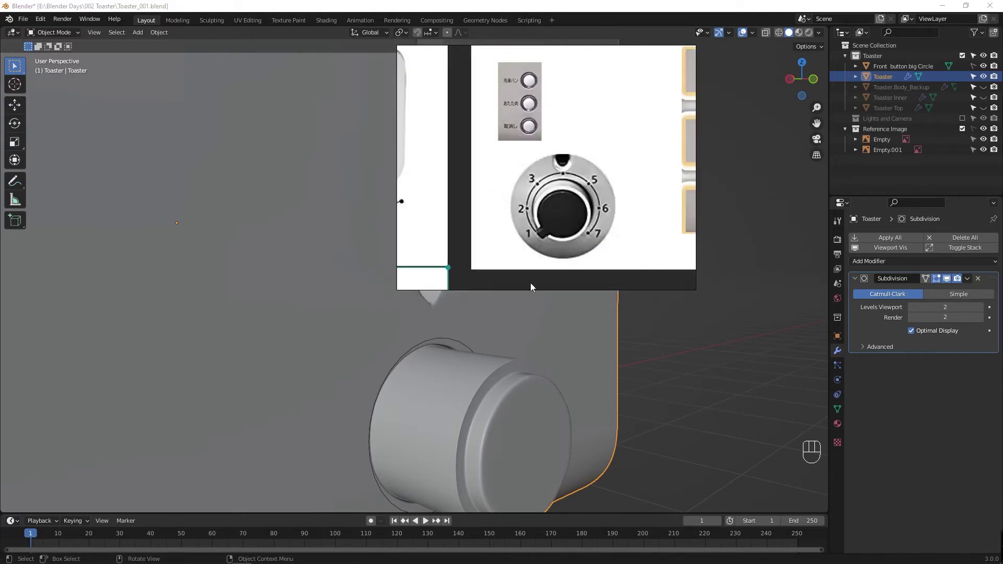
pyautogui.moveTo(470, 408); pyautogui.dragTo(471, 407)
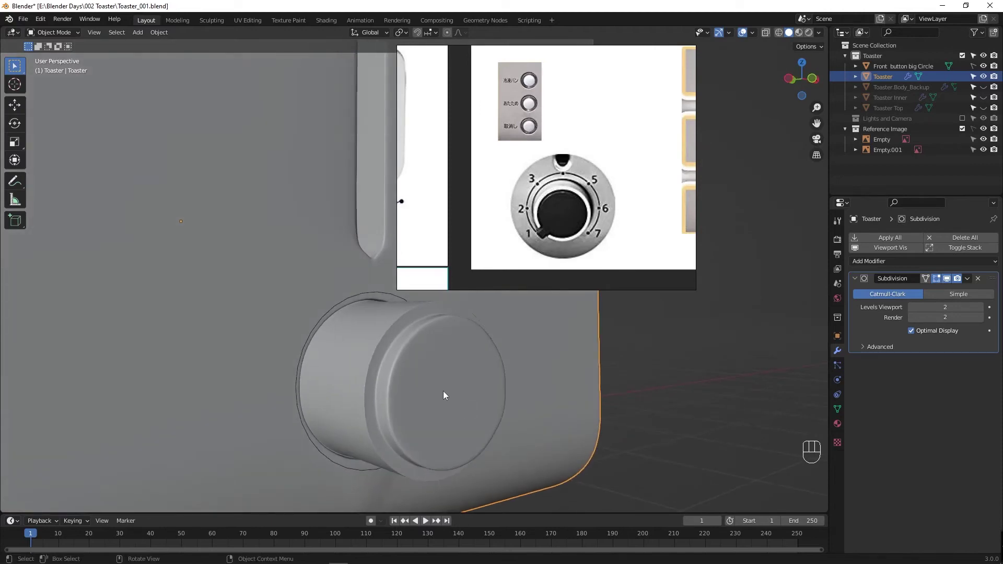
pyautogui.press('Tab')
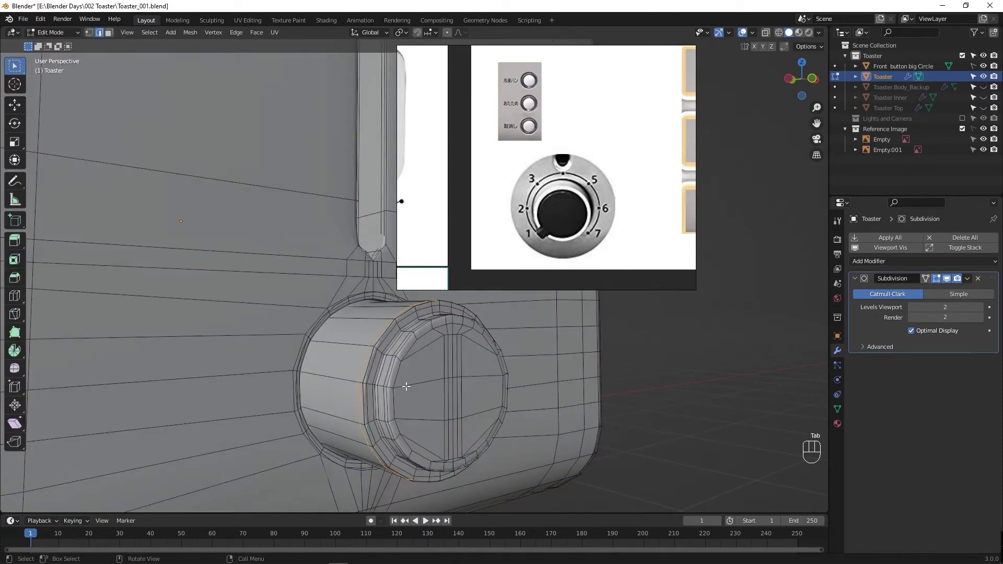
pyautogui.moveTo(441, 385); pyautogui.dragTo(458, 382)
pyautogui.moveTo(482, 401); pyautogui.dragTo(470, 395)
pyautogui.click(393, 371)
pyautogui.press('ctrl+s')
pyautogui.press('Tab')
pyautogui.moveTo(399, 340); pyautogui.dragTo(377, 361)
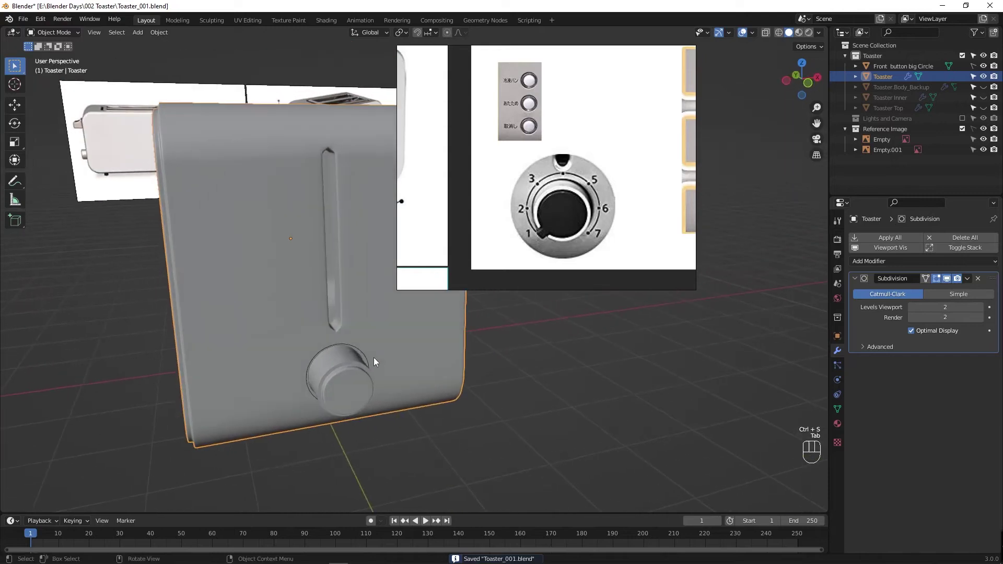
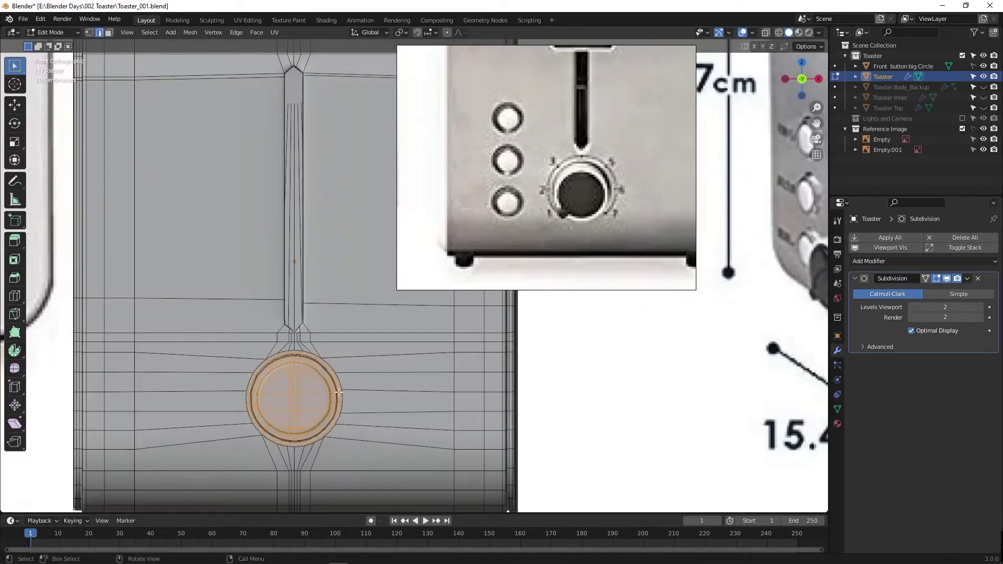
# Step: Scale up the selected dial rings slightly in Edit Mode and return to Object Mode
pyautogui.press('alt+z')
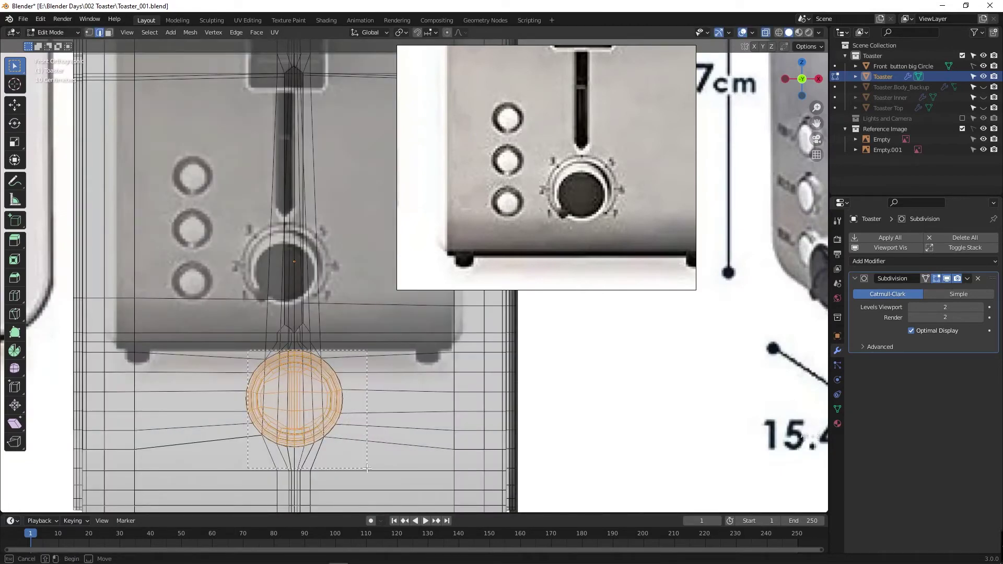
pyautogui.press('Tab')
pyautogui.press('Tab')
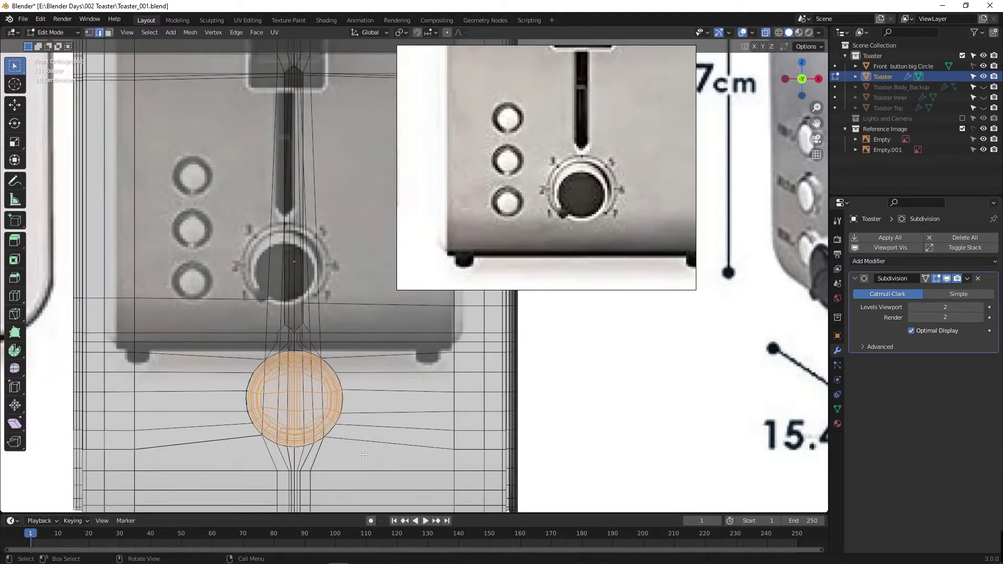
pyautogui.press('alt+z')
pyautogui.press('s')
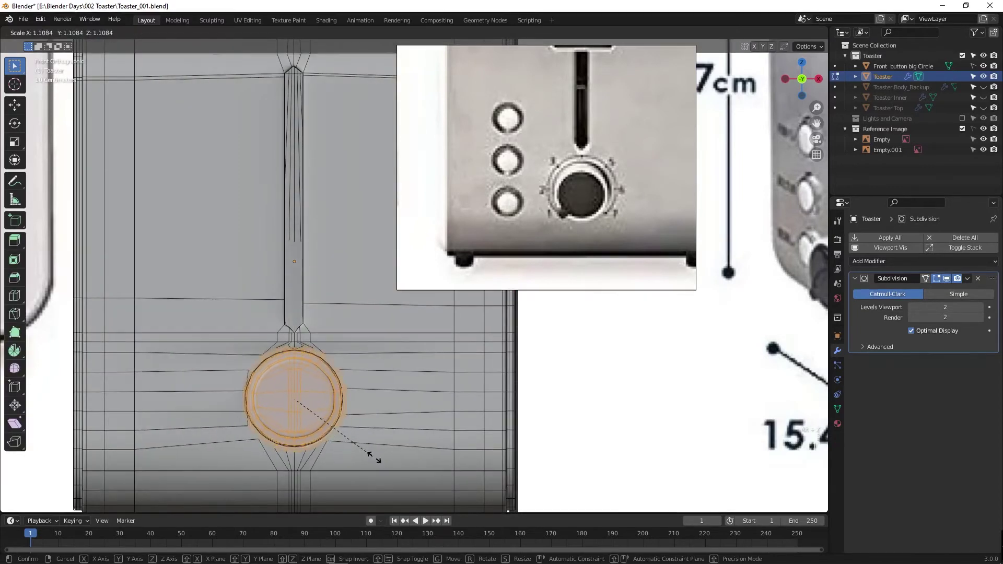
pyautogui.press('Tab')
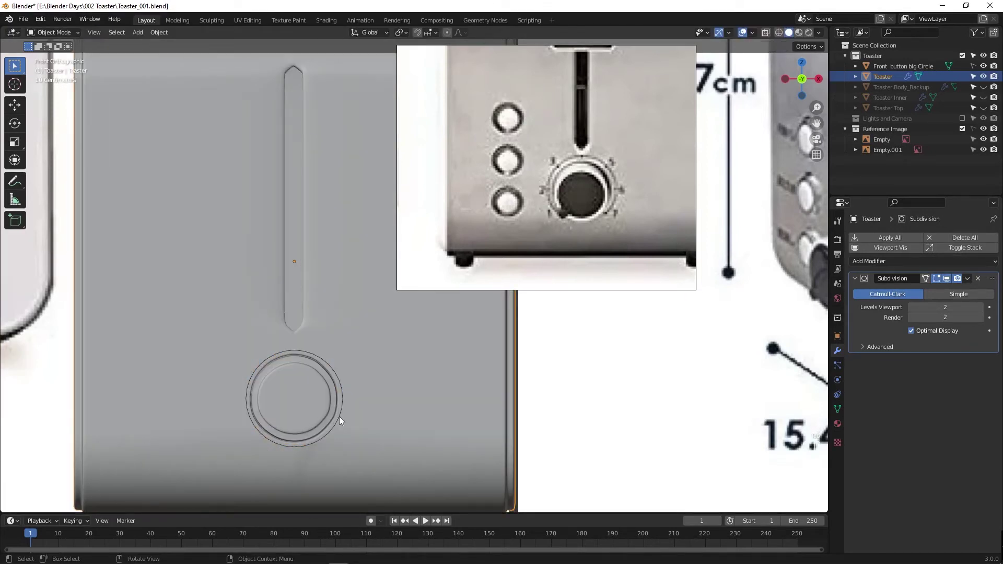
# Step: Check the dial in perspective, then switch to a head-on Front view via the view pie menu
pyautogui.moveTo(352, 421); pyautogui.dragTo(380, 414)
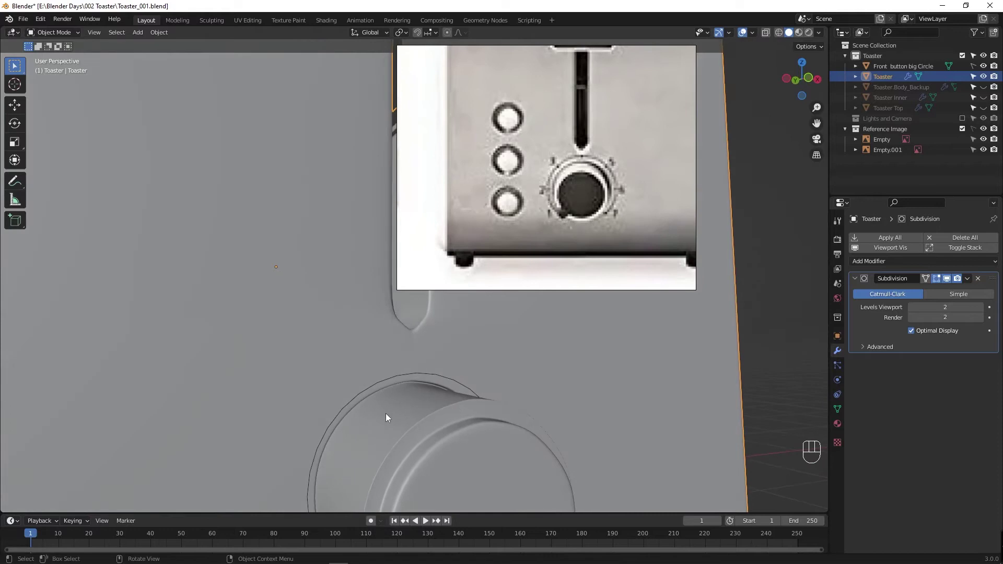
pyautogui.moveTo(396, 407); pyautogui.dragTo(389, 409)
pyautogui.press('Tab')
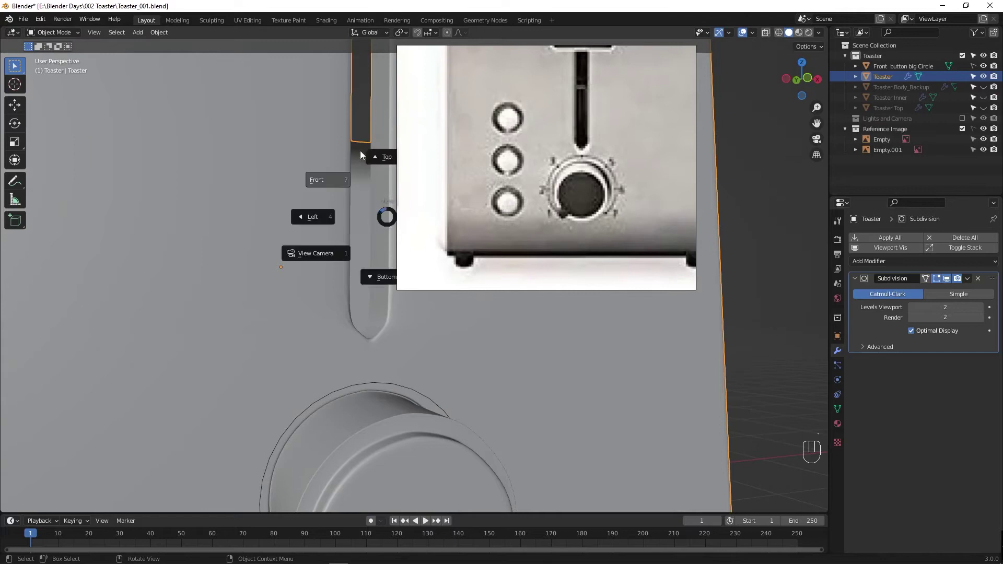
pyautogui.click(367, 375)
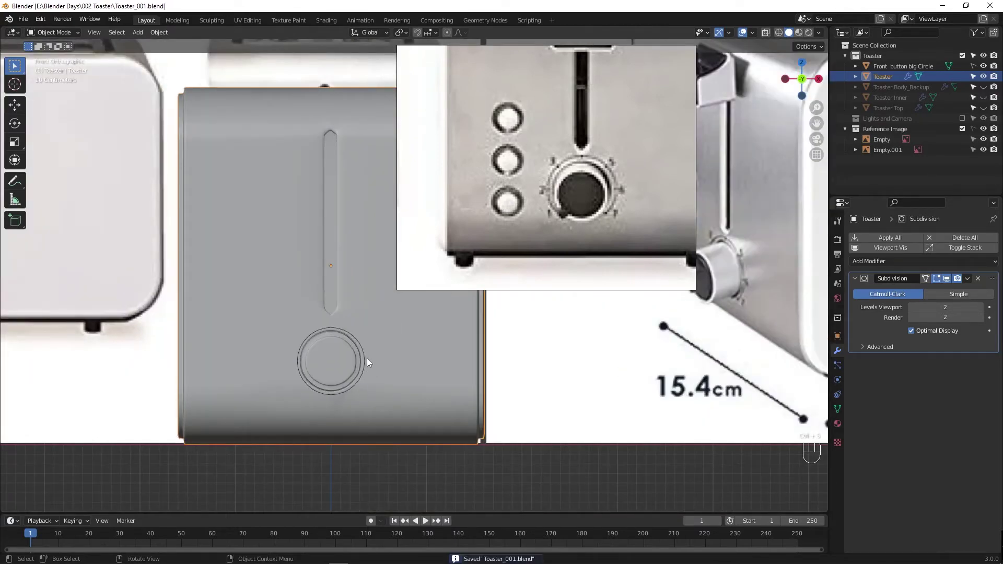
# Step: Bring in the button circle, save, then duplicate it in Edit Mode and place the copy above
pyautogui.moveTo(976, 70); pyautogui.dragTo(923, 65)
pyautogui.moveTo(921, 65); pyautogui.dragTo(409, 370)
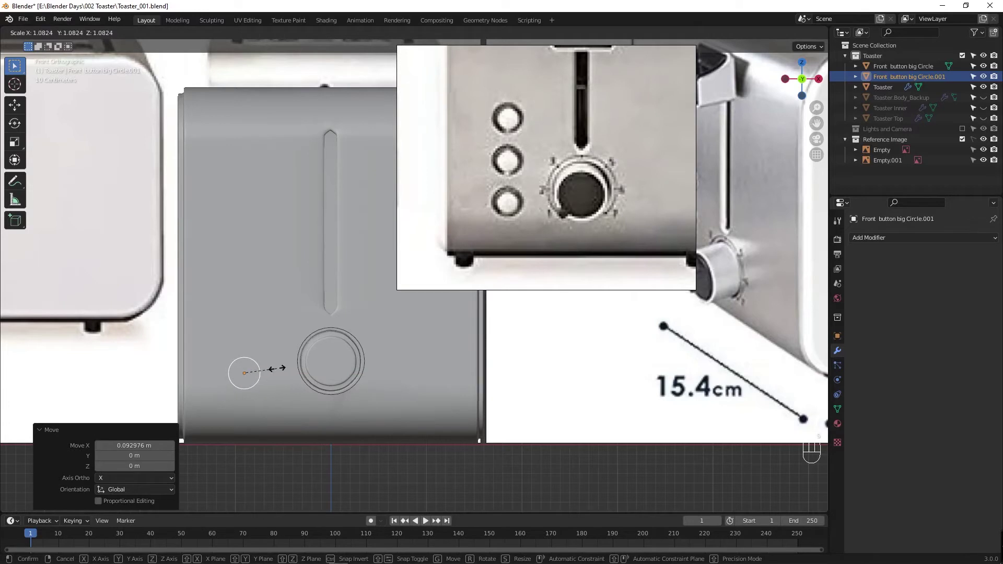
pyautogui.press('ctrl+s')
pyautogui.press('Tab')
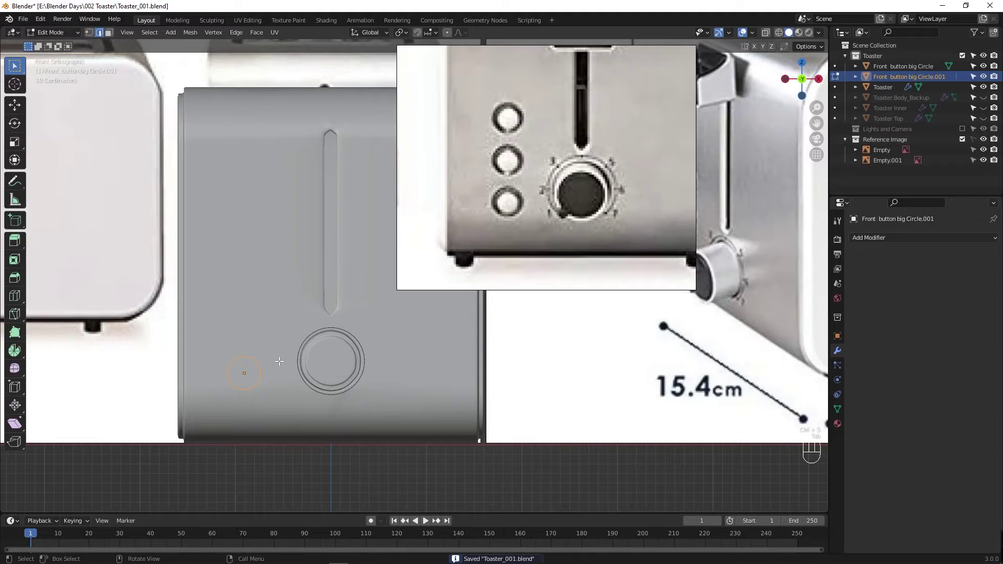
pyautogui.press('shift+d')
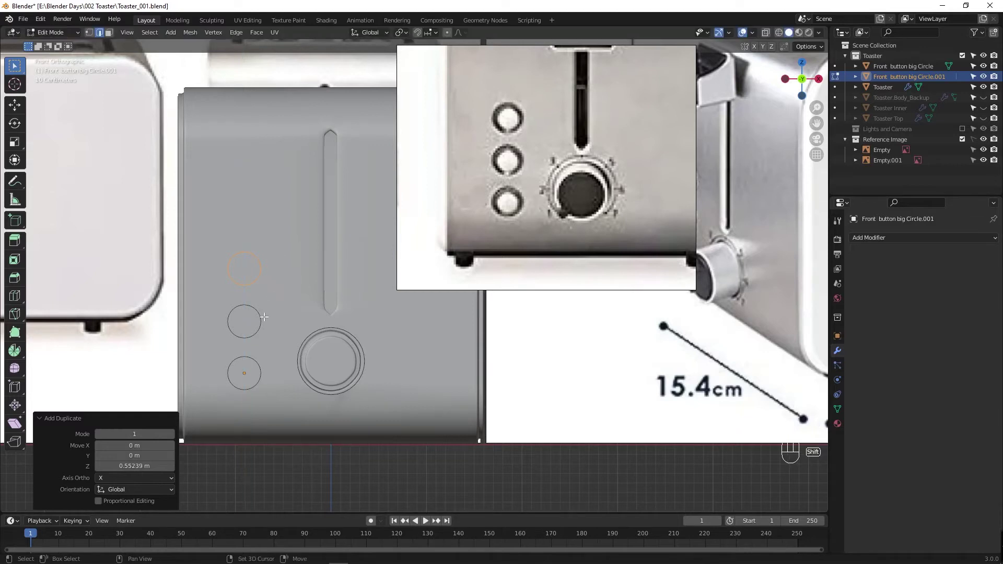
pyautogui.click(262, 317)
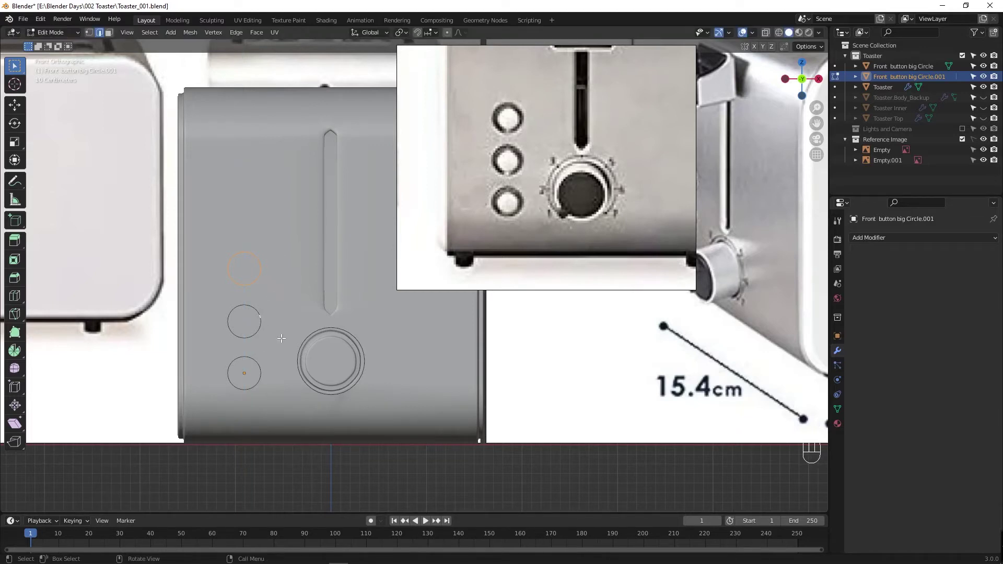
# Step: Scale the circles and adjust outliner visibility so three buttons sit in a column by the slot
pyautogui.press('s')
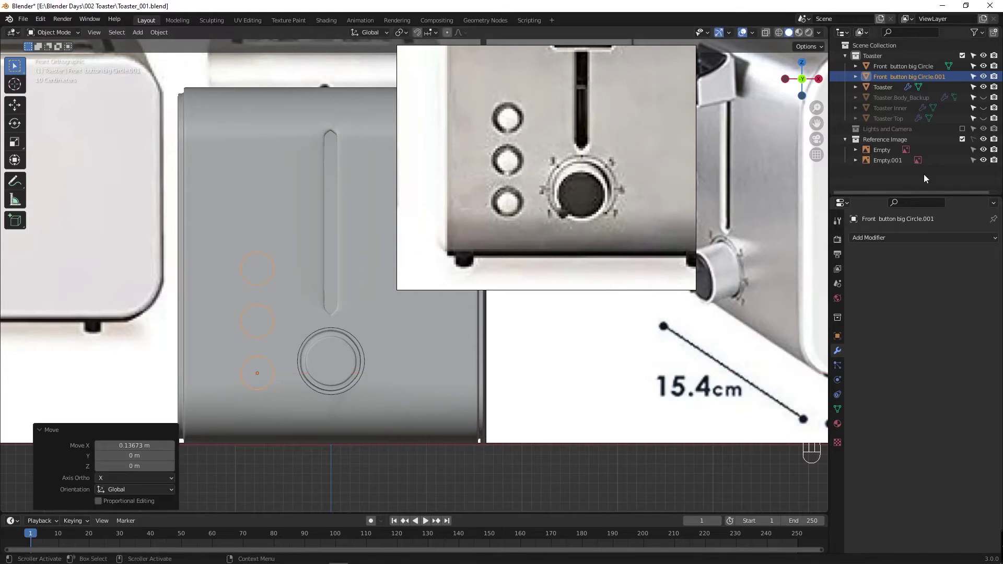
pyautogui.click(860, 80)
pyautogui.click(858, 81)
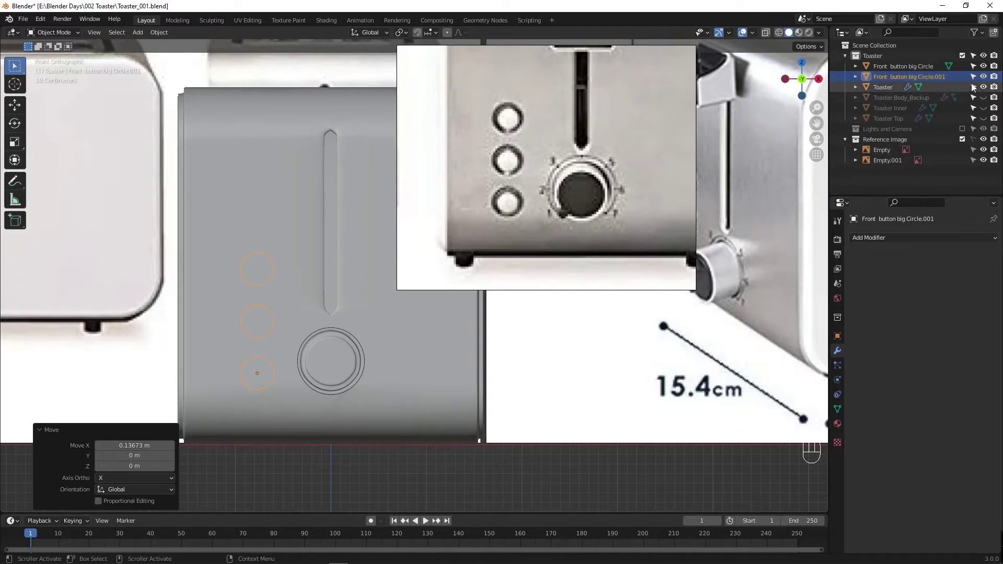
pyautogui.click(977, 79)
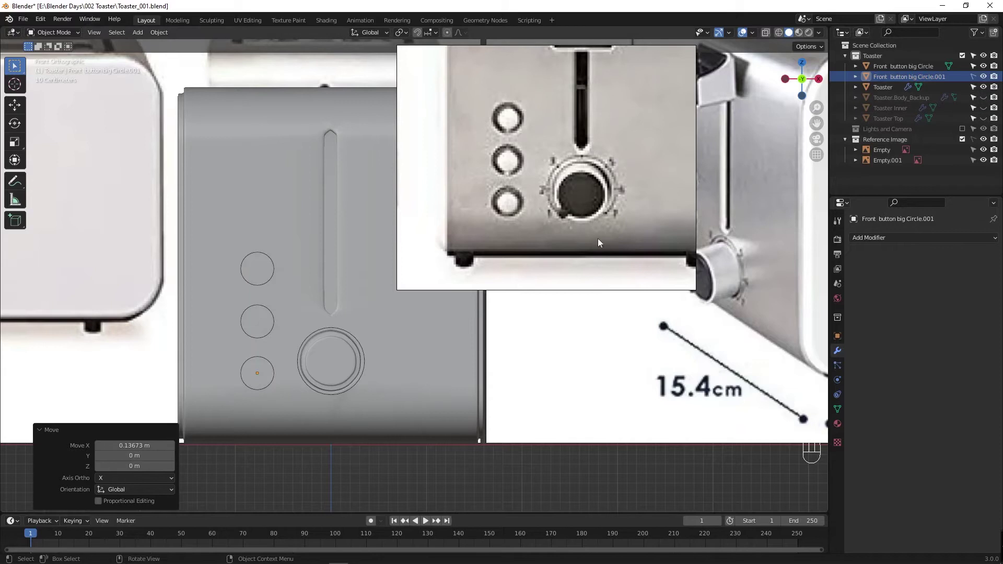
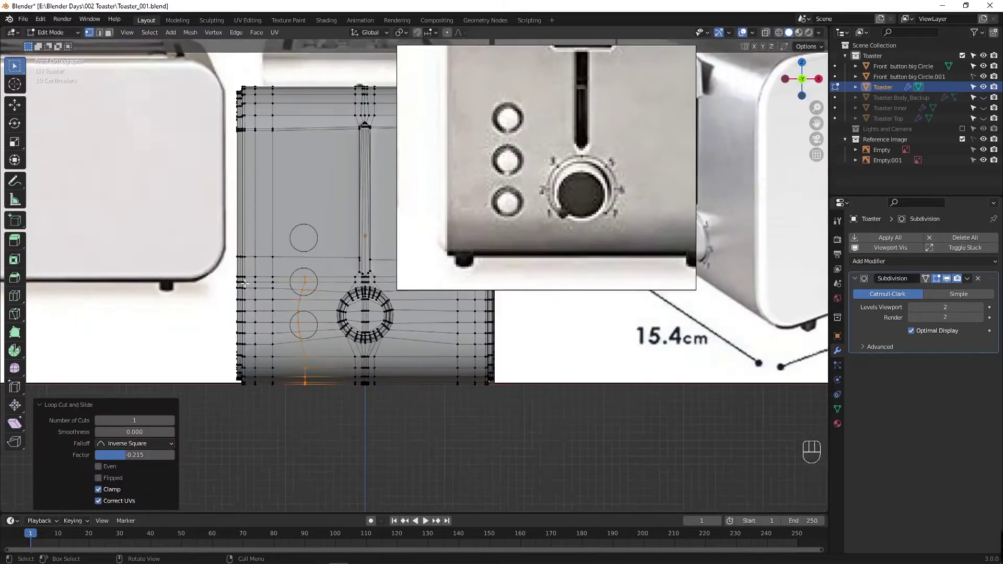
# Step: Add a loop cut near the buttons and start moving a front-face vertex by the lowest circle
pyautogui.press('ctrl+r')
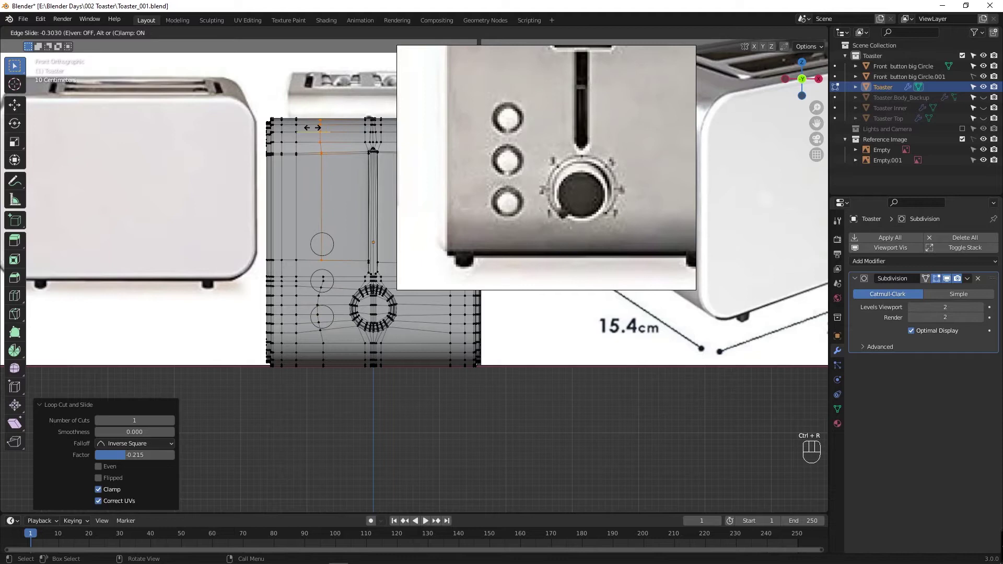
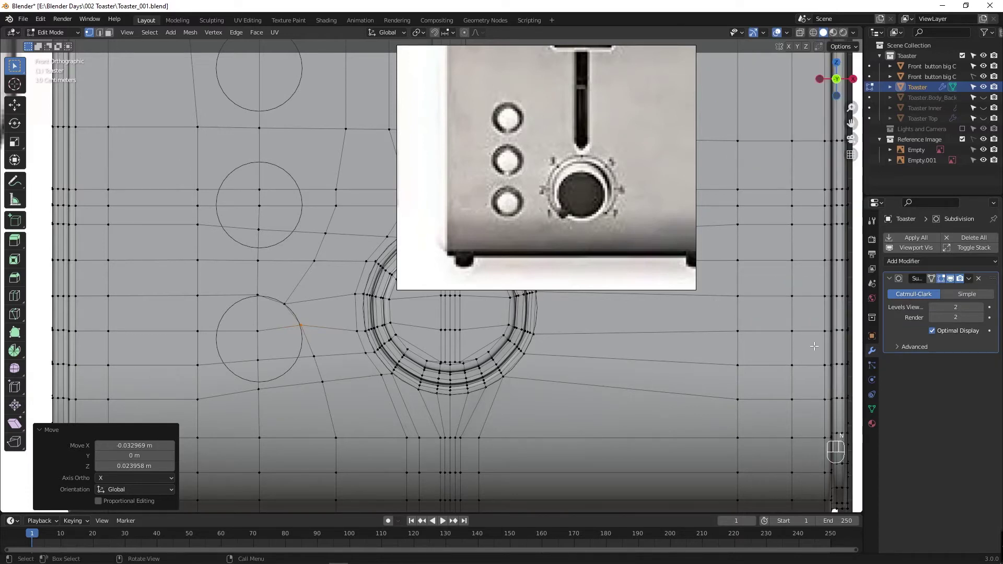
pyautogui.press('Tab')
pyautogui.press('Tab')
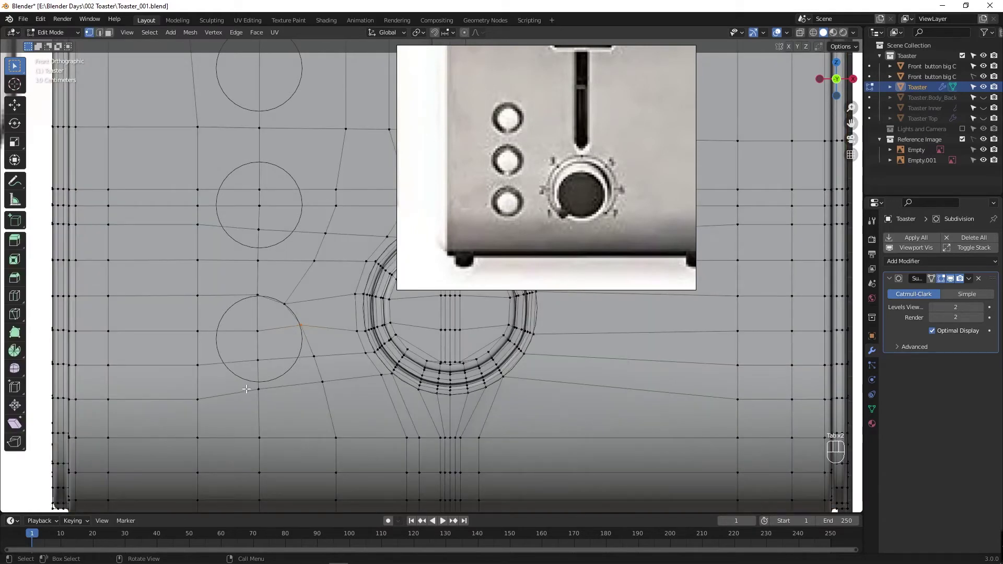
pyautogui.moveTo(257, 388); pyautogui.dragTo(275, 405)
pyautogui.press('g')
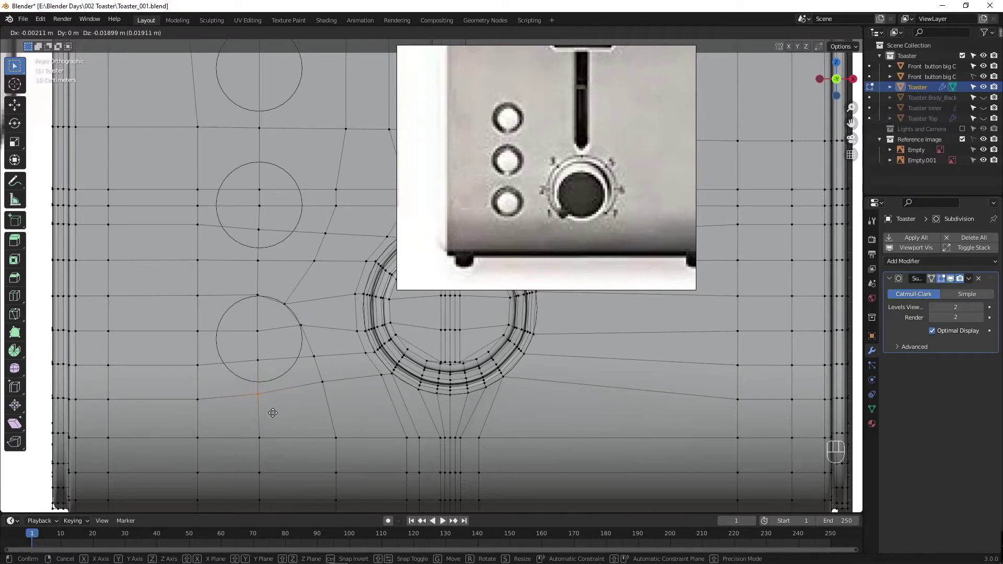
# Step: Move the vertices below and beside the lowest button circle onto its outline
pyautogui.click(271, 413)
pyautogui.press('g')
pyautogui.click(263, 361)
pyautogui.press('g')
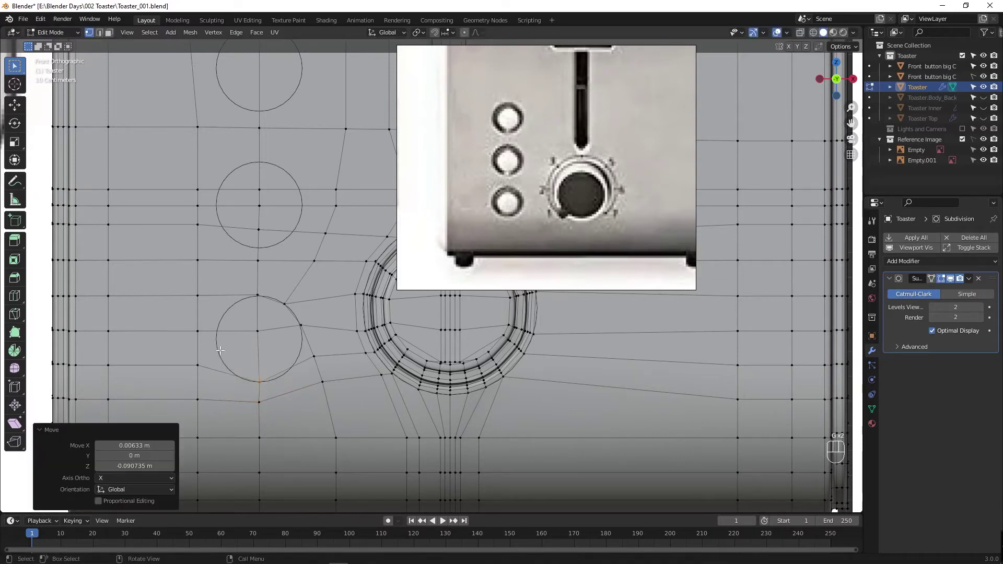
pyautogui.click(192, 327)
pyautogui.press('g')
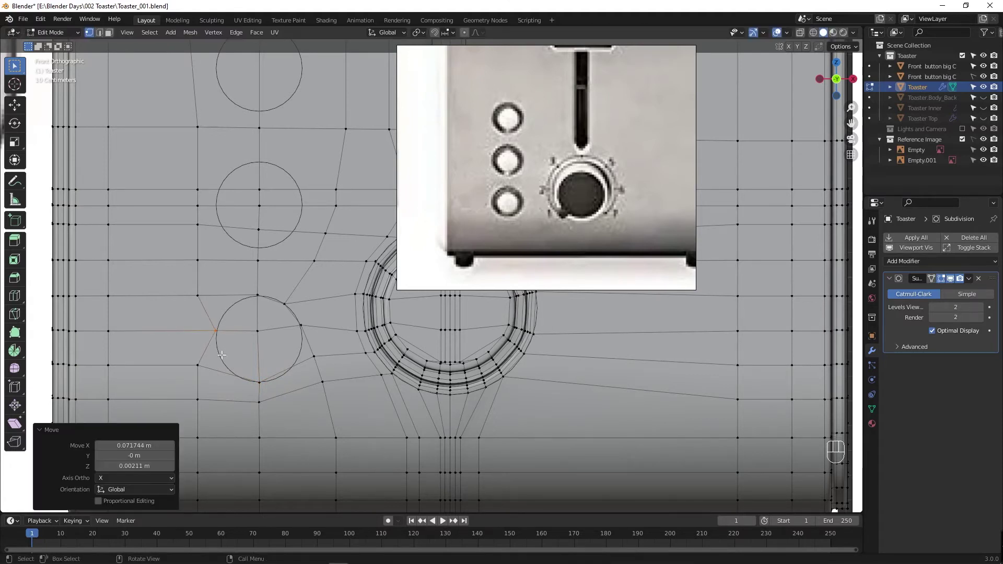
pyautogui.click(218, 374)
pyautogui.press('g')
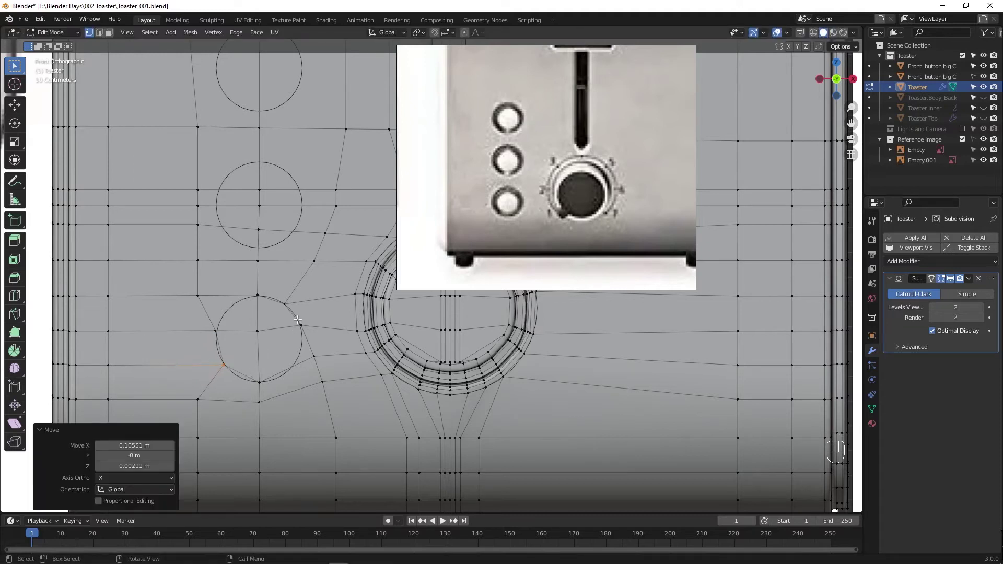
pyautogui.click(307, 327)
# Step: Place the top vertex on the circle and drop the middle edge to the circle centre
pyautogui.moveTo(308, 352); pyautogui.dragTo(326, 368)
pyautogui.press('g')
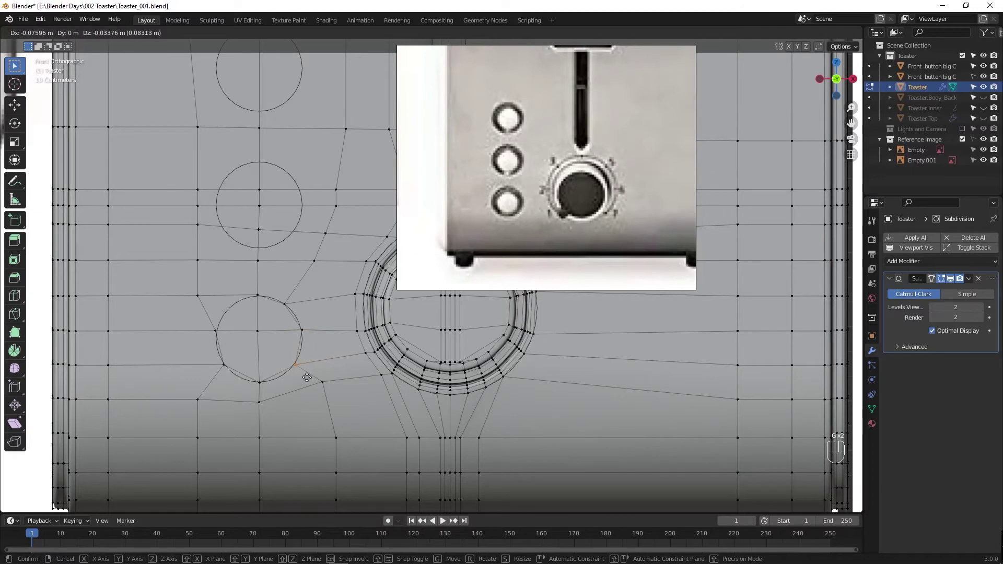
pyautogui.moveTo(211, 304); pyautogui.dragTo(241, 316)
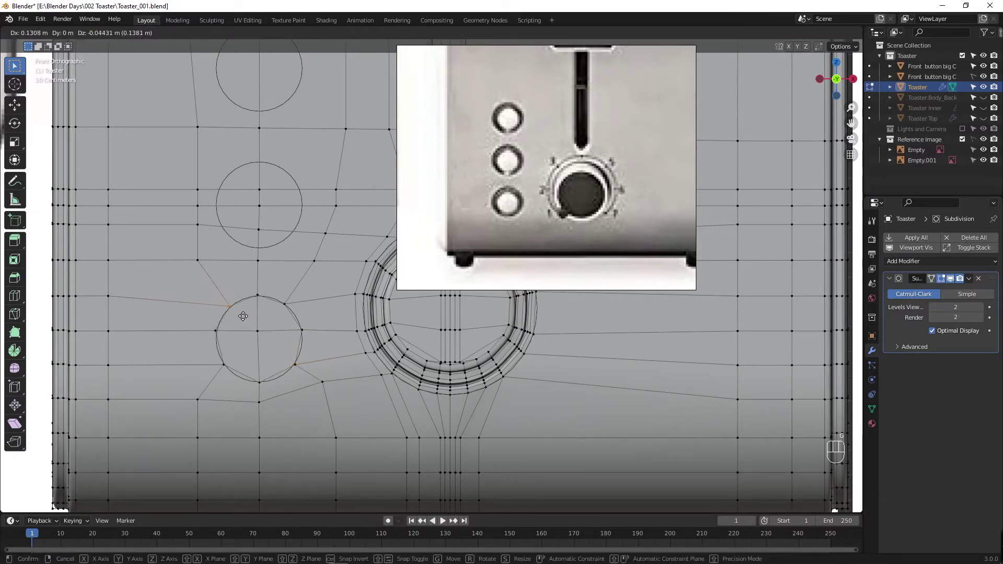
pyautogui.click(227, 364)
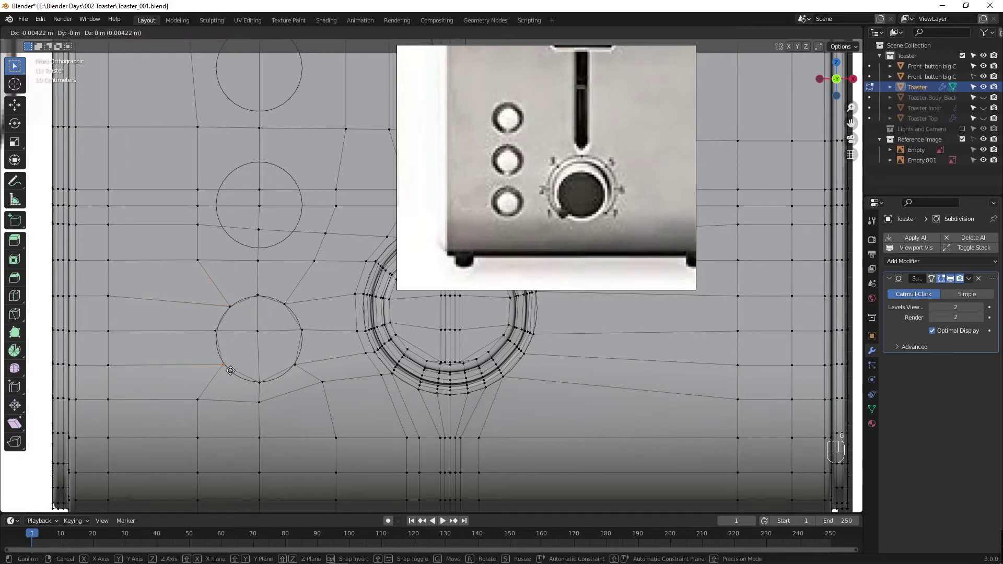
pyautogui.press('g')
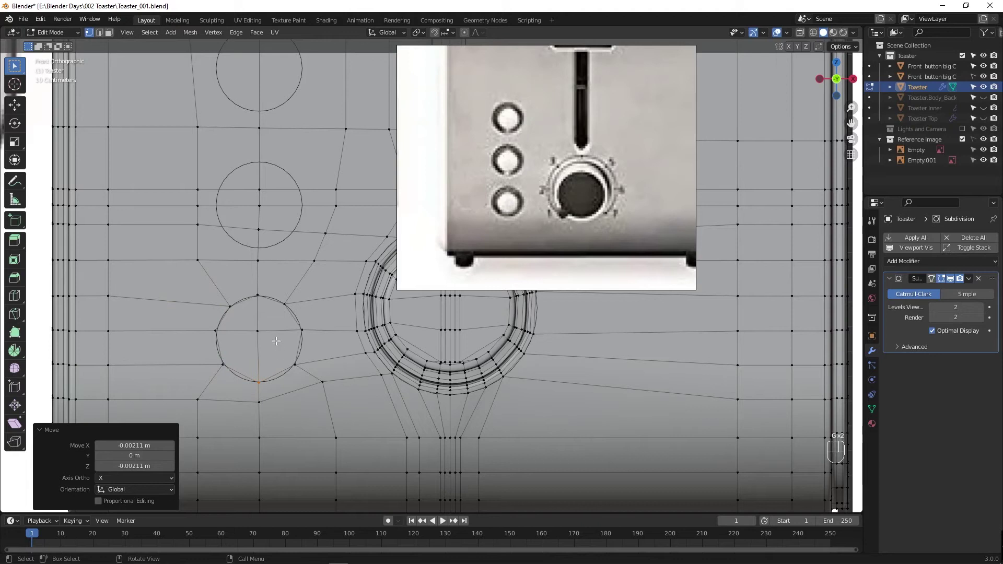
pyautogui.click(265, 301)
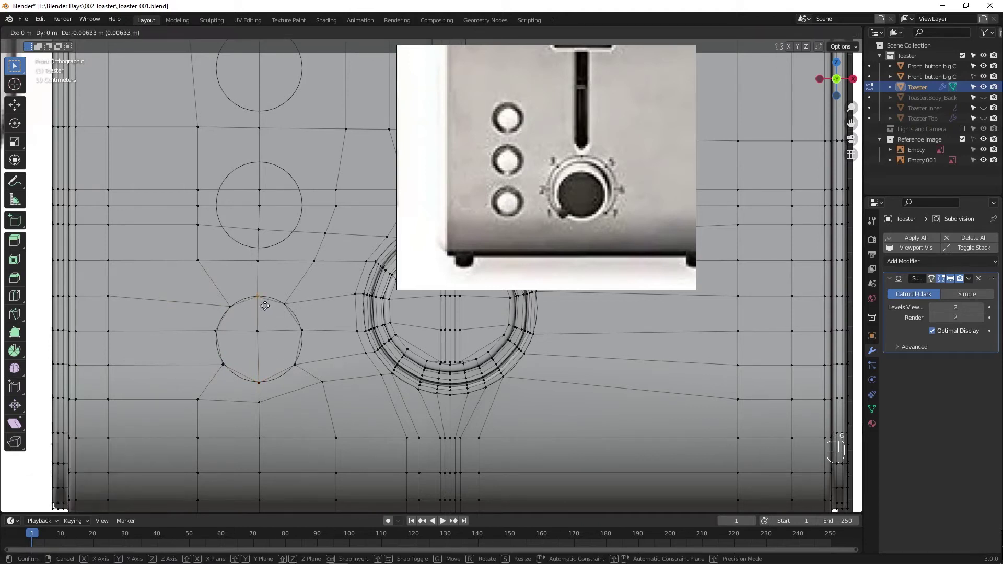
pyautogui.click(291, 308)
pyautogui.press('g')
pyautogui.moveTo(216, 325); pyautogui.dragTo(325, 342)
pyautogui.press('g')
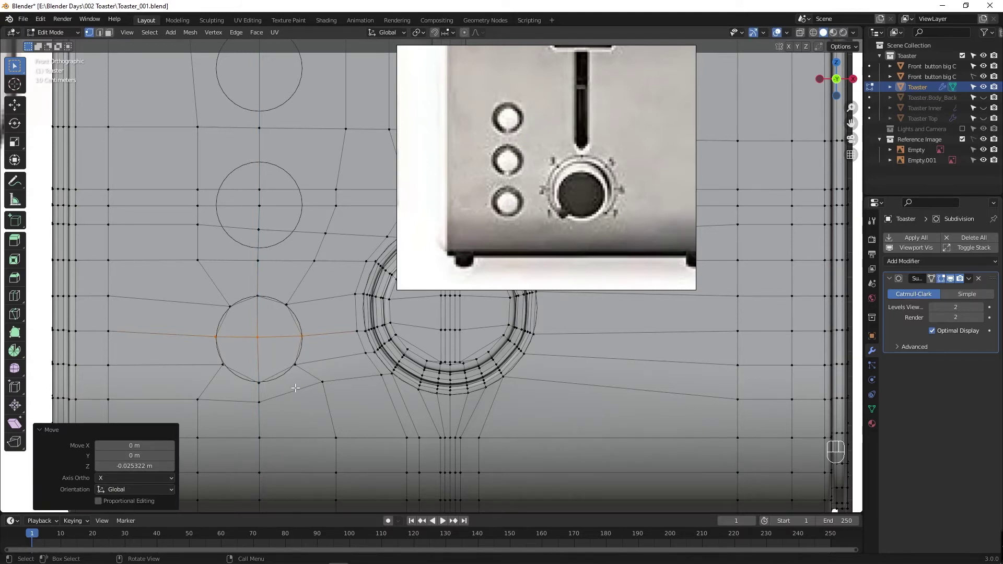
# Step: Save the file and select the faces filling the lowest button circle in face mode
pyautogui.press('ctrl+r')
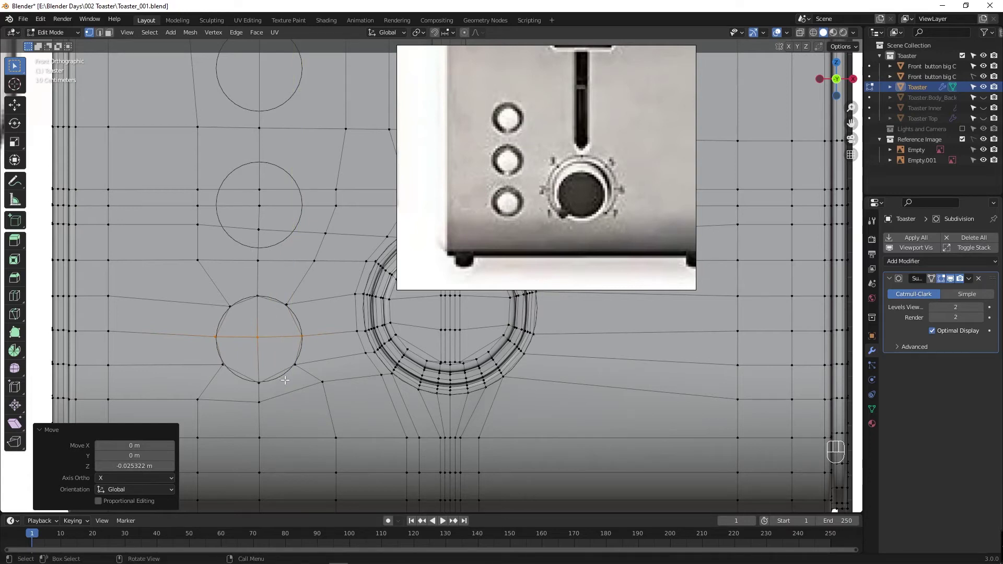
pyautogui.press('ctrl+s')
pyautogui.press('Tab')
pyautogui.press('Tab')
pyautogui.press('3')
pyautogui.click(250, 331)
pyautogui.click(275, 325)
pyautogui.click(280, 353)
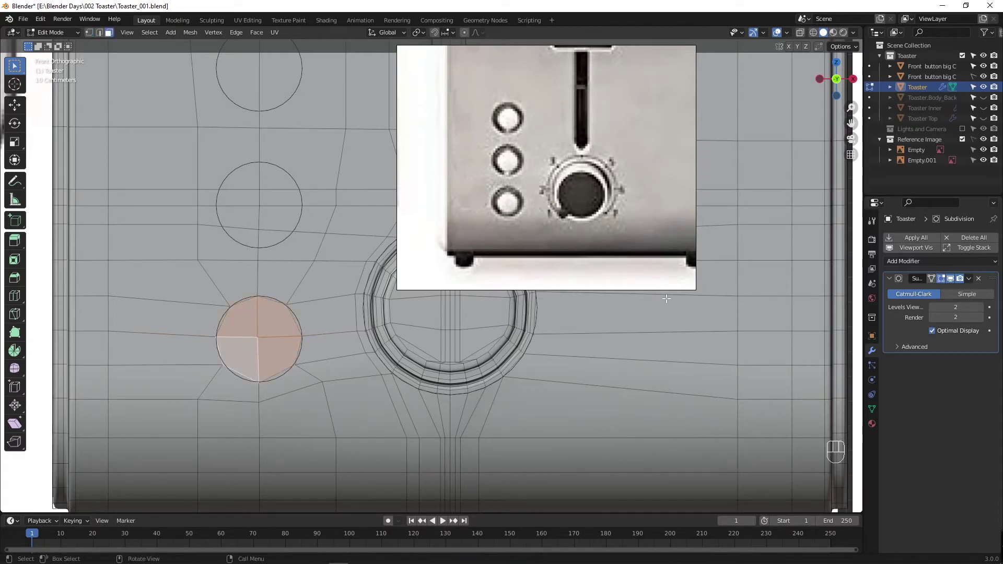
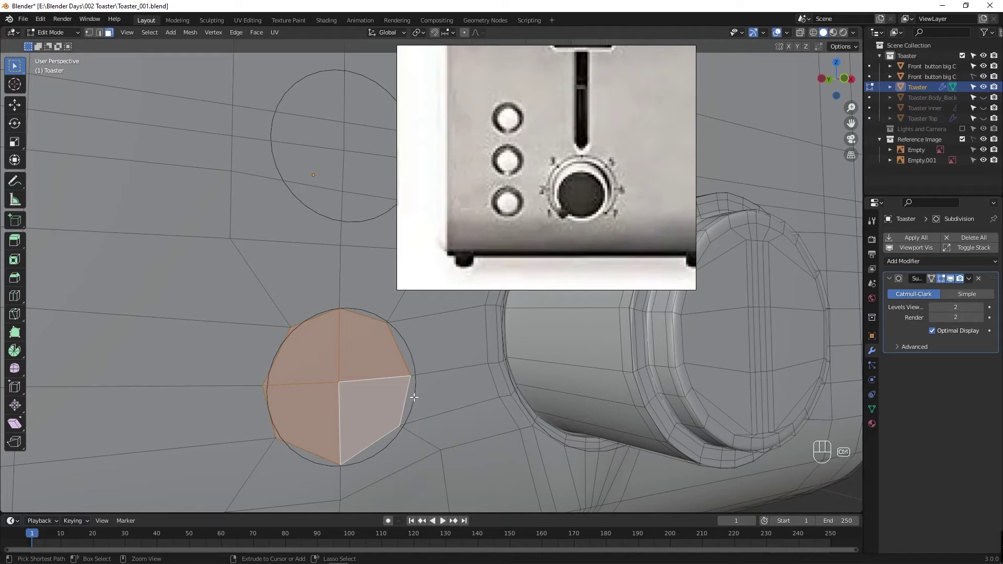
# Step: Inset the round face patch, push it inward as a shallow hollow and return to object mode
pyautogui.press('ctrl+z')
pyautogui.press('ctrl+shift+z')
pyautogui.middleClick(395, 412)
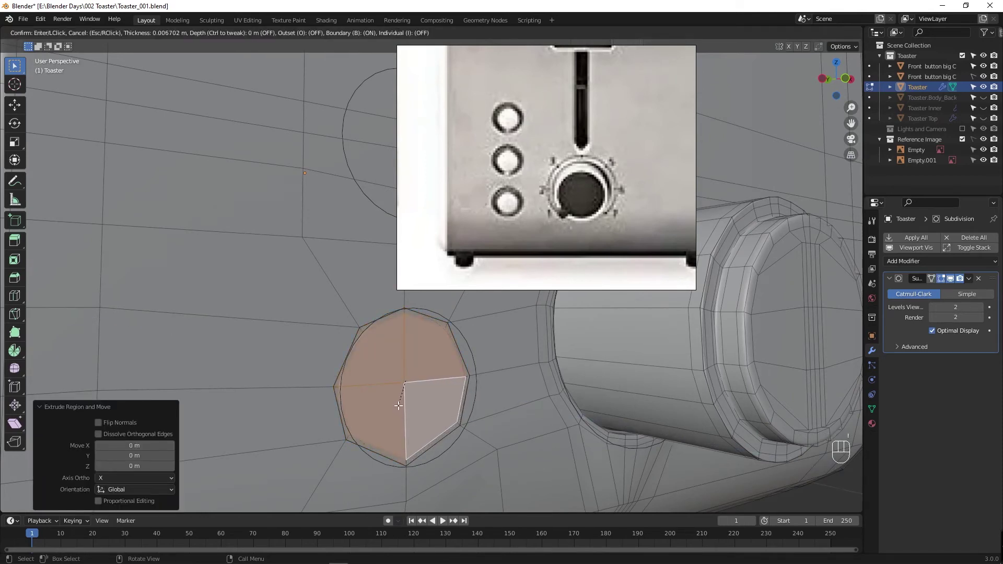
pyautogui.rightClick(455, 412)
pyautogui.click(943, 282)
pyautogui.click(953, 280)
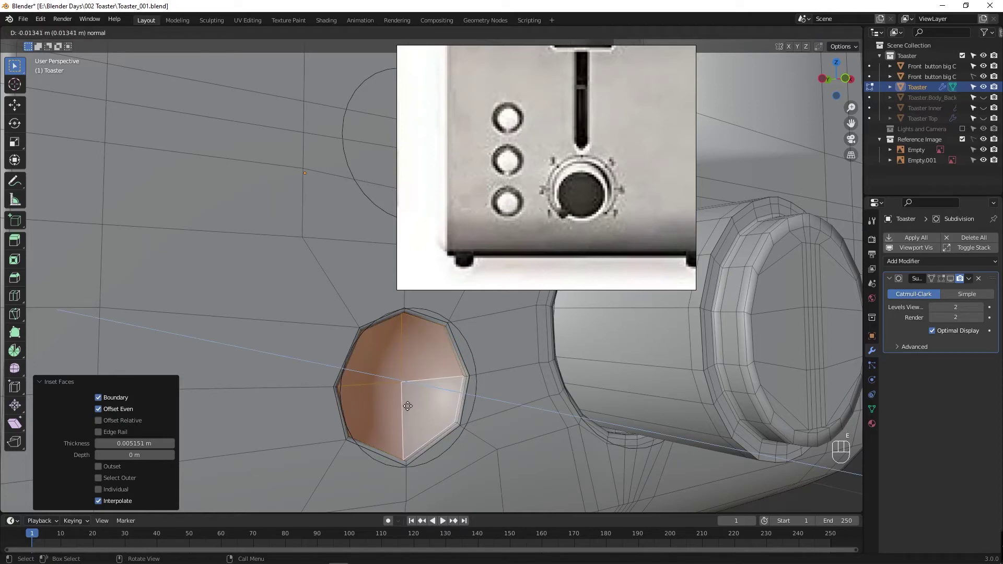
pyautogui.press('Tab')
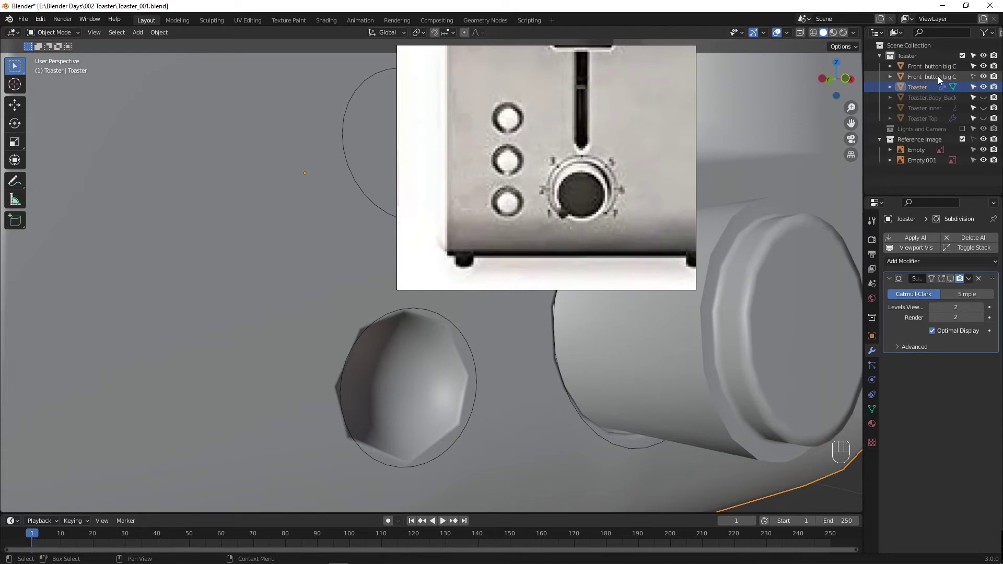
# Step: Hide the second button object and rename it Front button small Circle.001
pyautogui.click(984, 67)
pyautogui.click(985, 67)
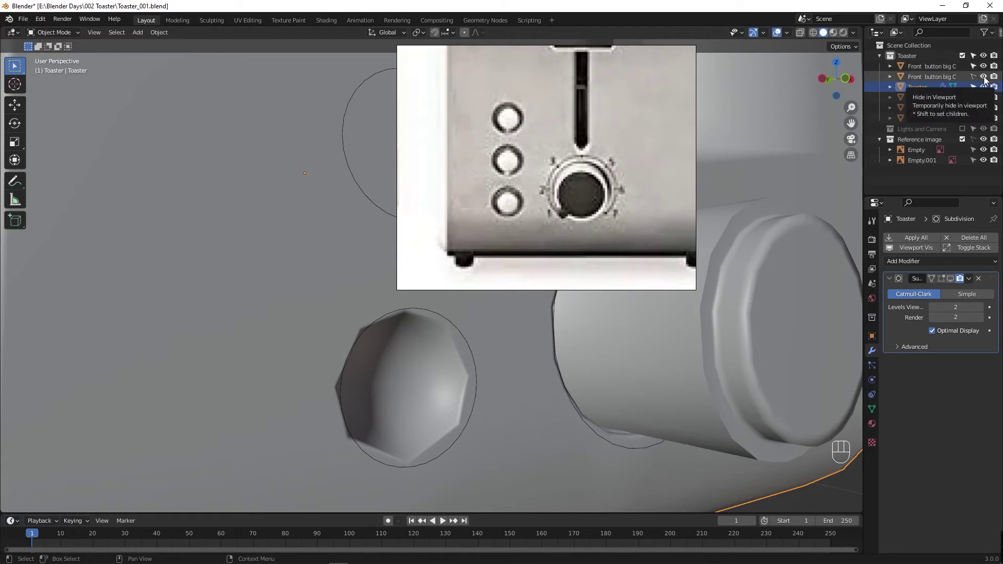
pyautogui.click(986, 80)
pyautogui.click(987, 78)
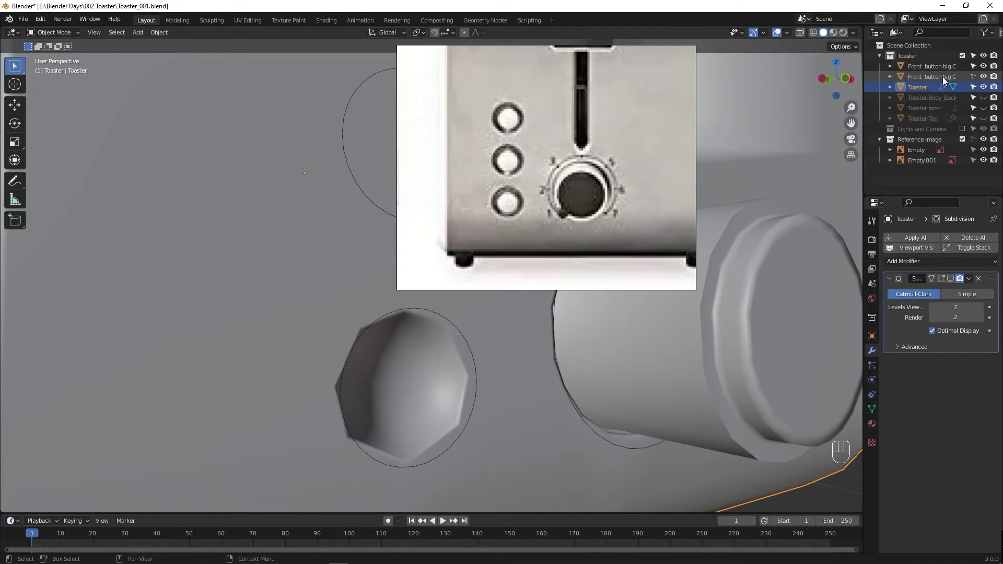
pyautogui.moveTo(946, 79); pyautogui.dragTo(943, 79)
pyautogui.press('Left')
pyautogui.press('Delete')
pyautogui.press('l')
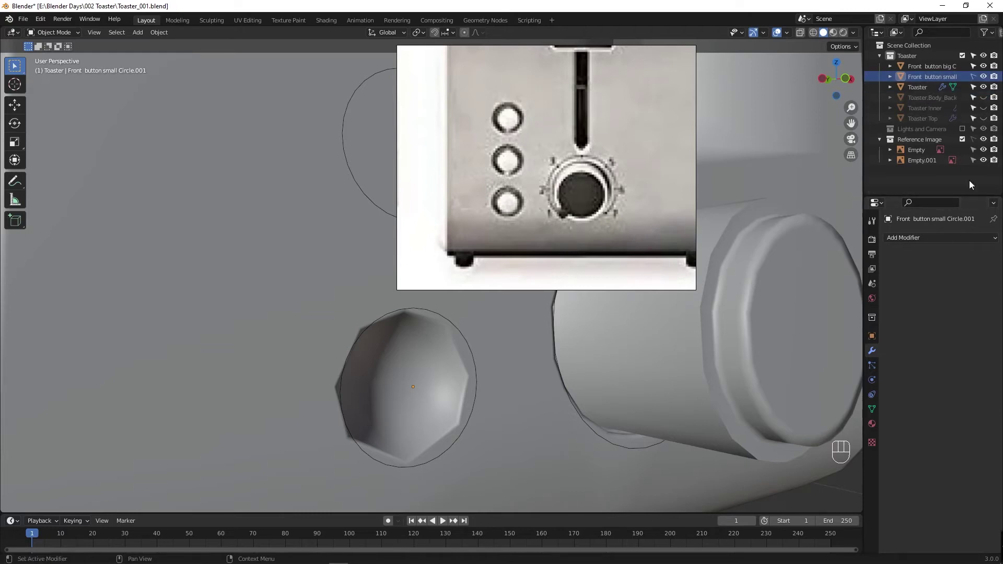
# Step: Select the toaster body and orbit to inspect the hollow beside the dial from the front
pyautogui.click(986, 78)
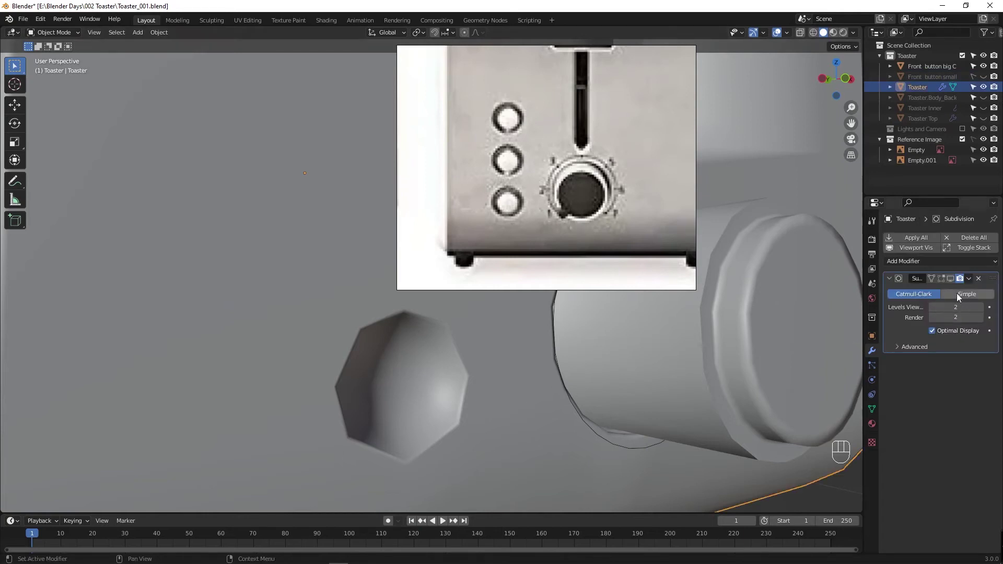
pyautogui.moveTo(942, 281); pyautogui.dragTo(354, 392)
pyautogui.moveTo(354, 393); pyautogui.dragTo(339, 385)
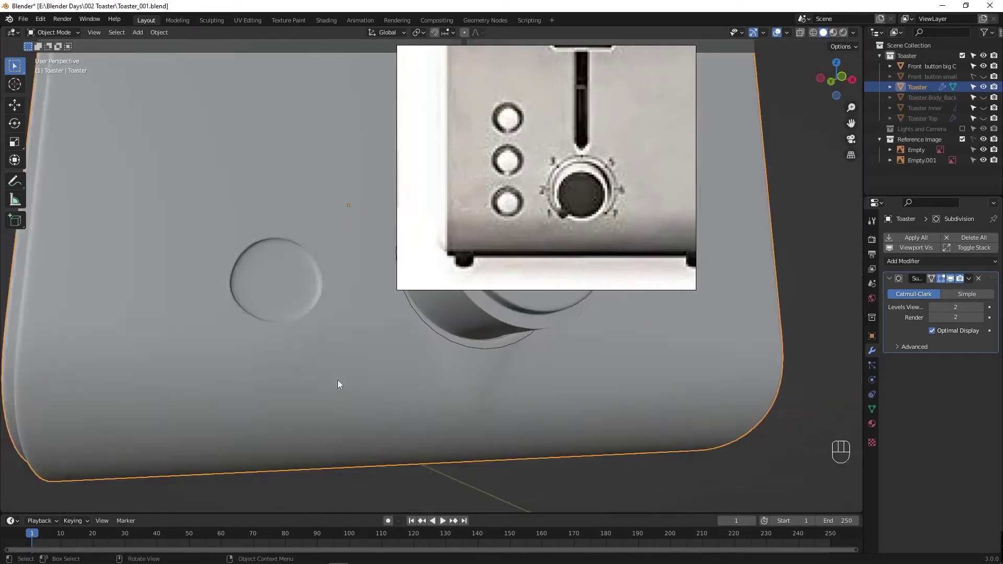
pyautogui.moveTo(382, 352); pyautogui.dragTo(398, 366)
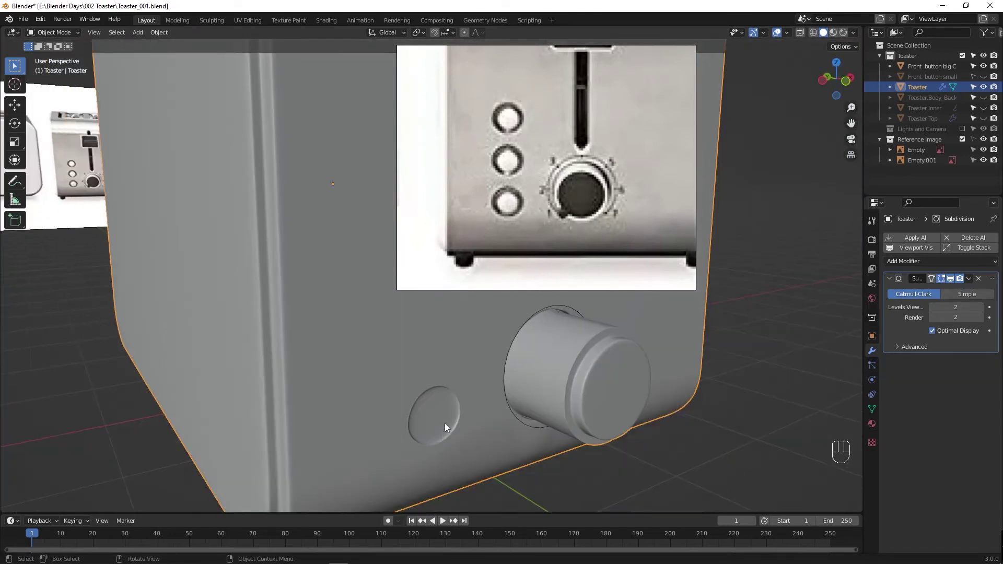
pyautogui.moveTo(427, 398); pyautogui.dragTo(398, 390)
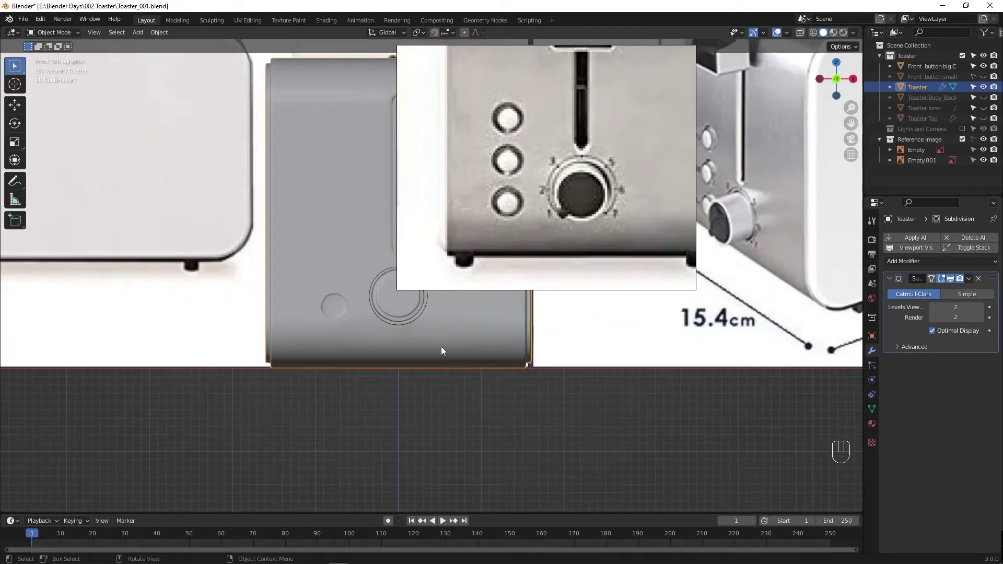
# Step: Check the ring of faces around the hollow in edit mode, then return to object mode
pyautogui.middleClick(402, 324)
pyautogui.press('Tab')
pyautogui.moveTo(258, 366); pyautogui.dragTo(341, 356)
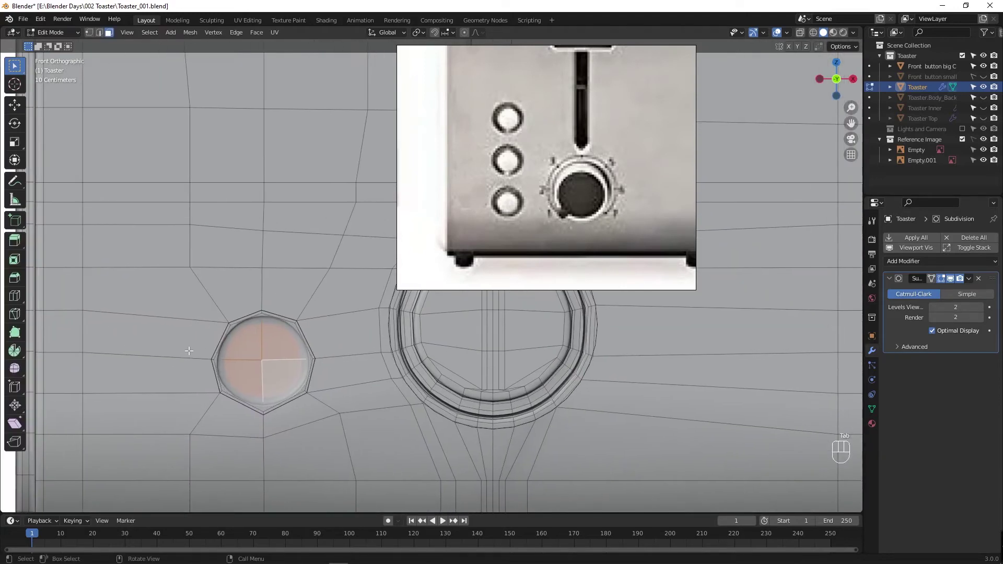
pyautogui.moveTo(267, 362); pyautogui.dragTo(342, 372)
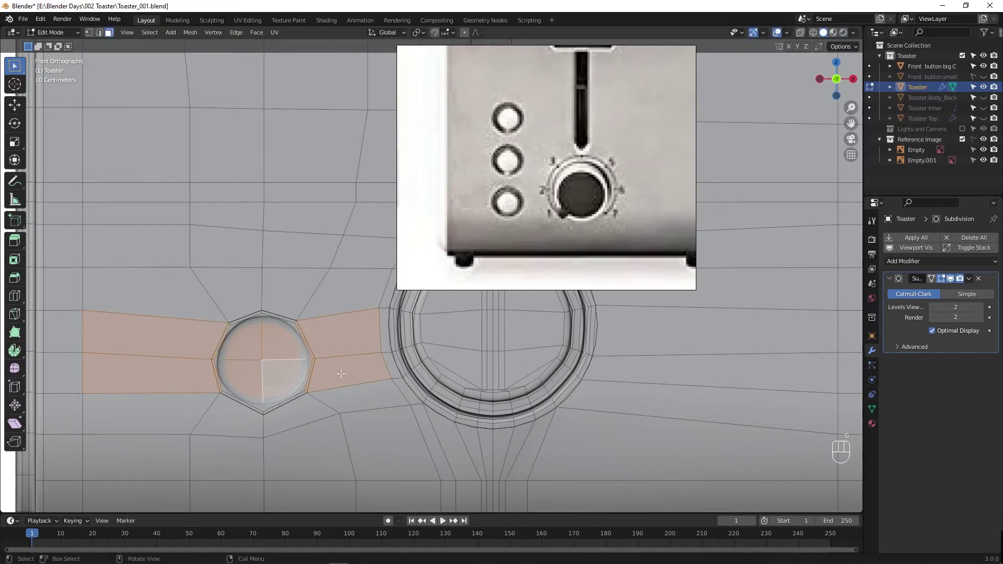
pyautogui.press('Tab')
pyautogui.press('Tab')
pyautogui.press('Tab')
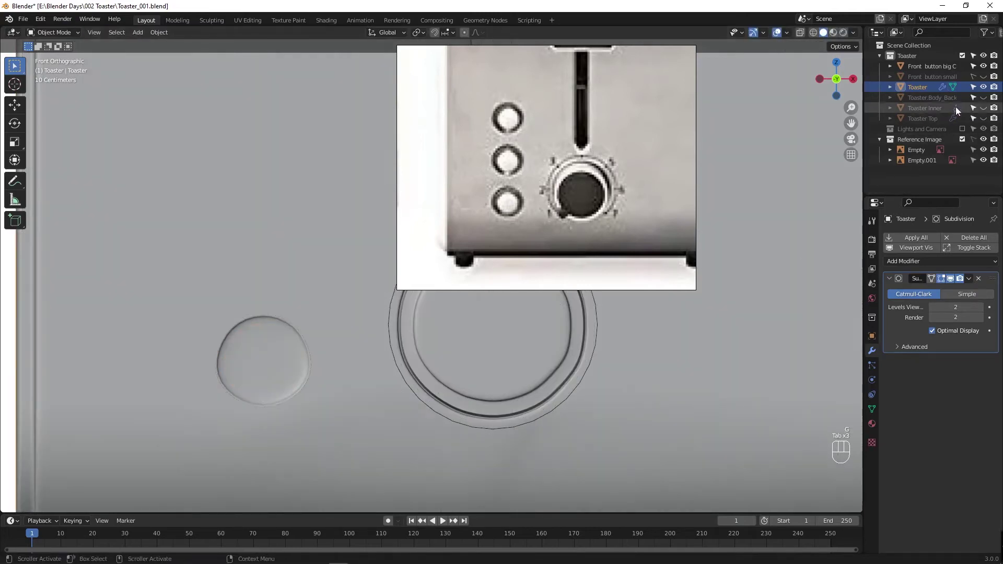
# Step: Unhide the small button object and select the vertices flanking the lowest hollow for moving
pyautogui.click(986, 79)
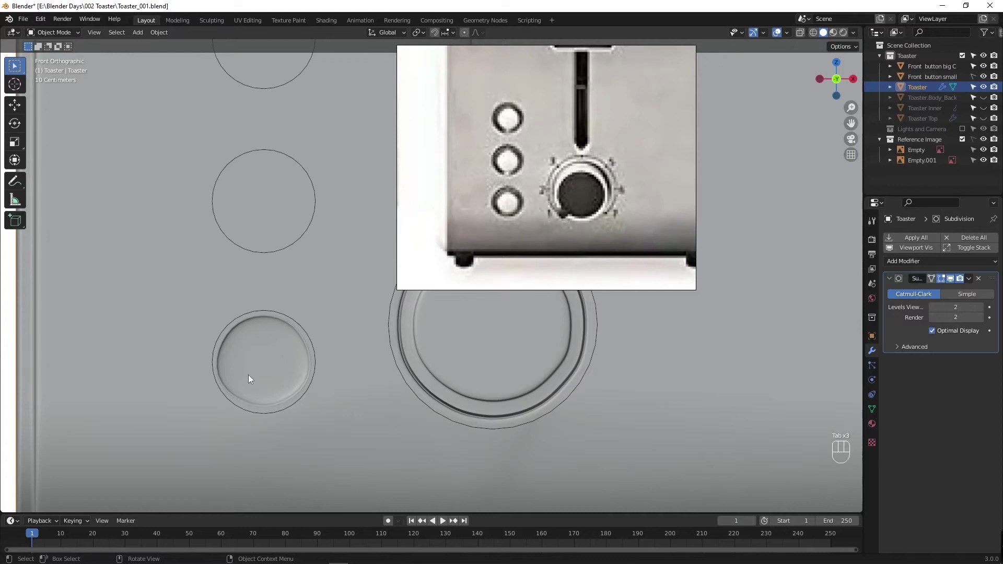
pyautogui.press('Tab')
pyautogui.press('Tab')
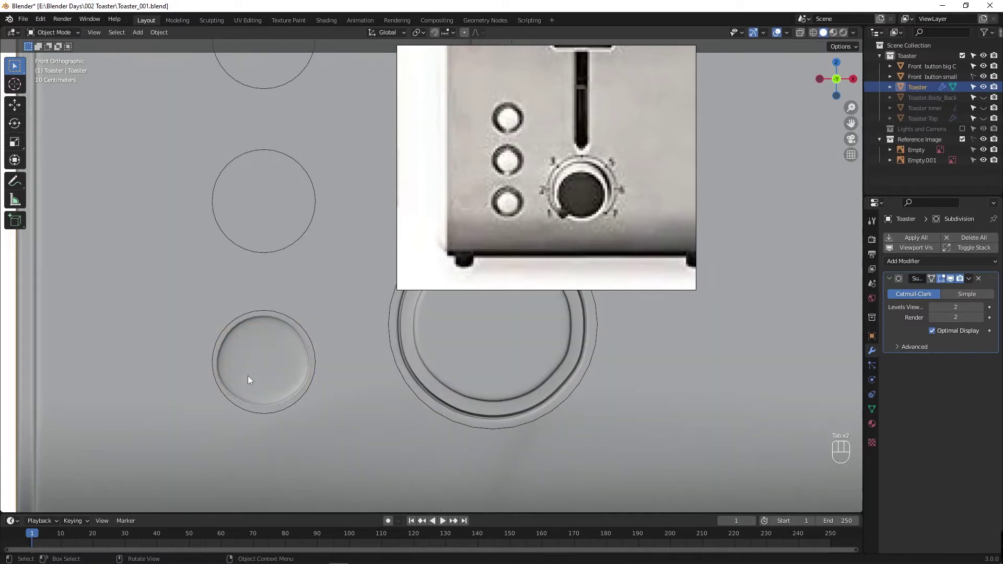
pyautogui.press('Tab')
pyautogui.press('1')
pyautogui.moveTo(209, 352); pyautogui.dragTo(234, 373)
pyautogui.press('g')
pyautogui.click(335, 368)
# Step: Shift the flanking vertices vertically with the reference image visible through the mesh
pyautogui.press('g')
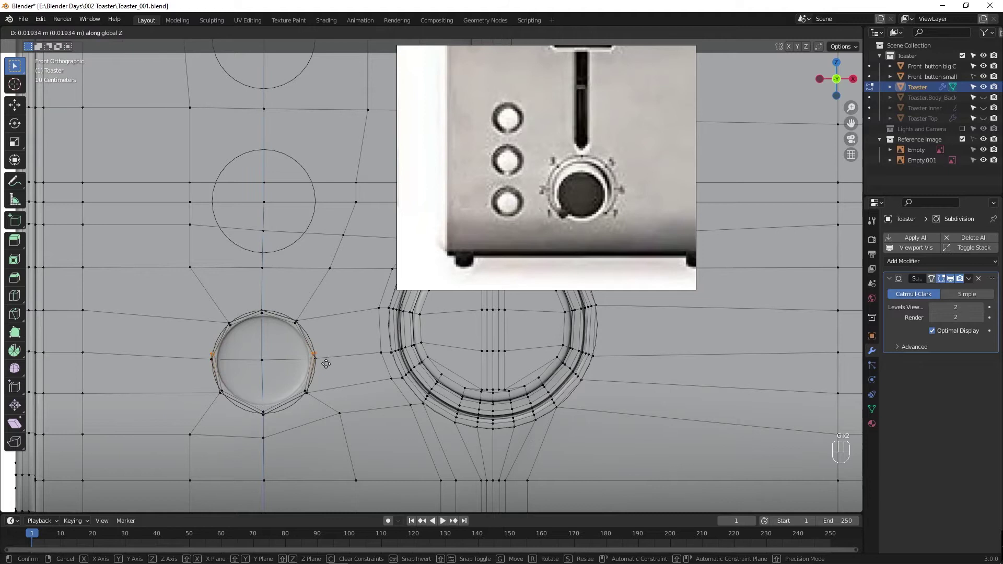
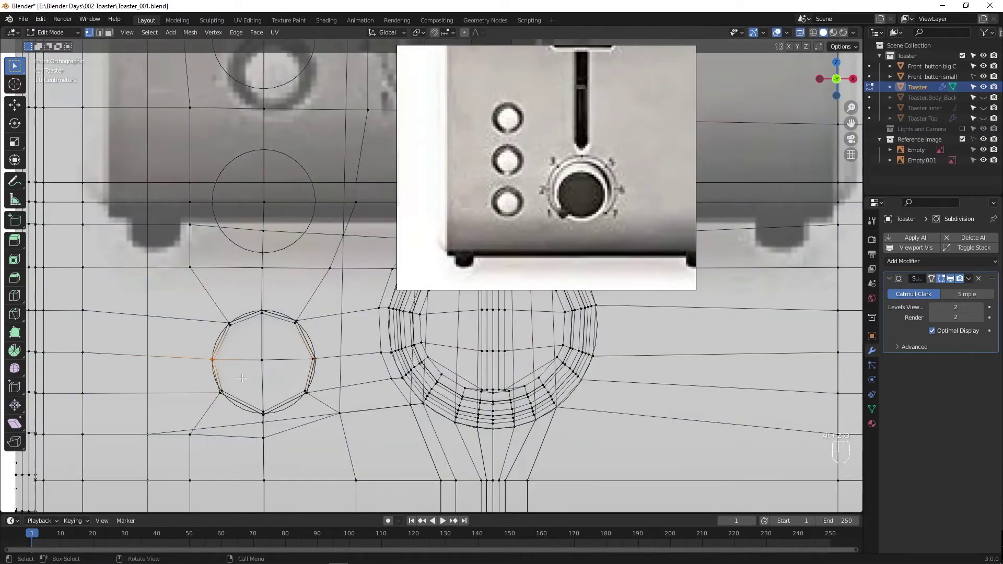
pyautogui.press('g')
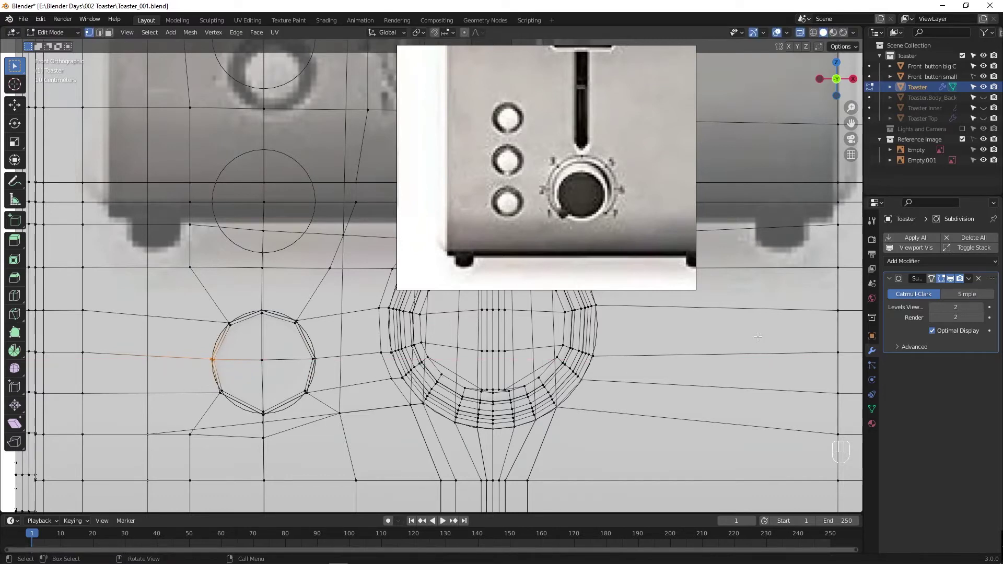
pyautogui.press('Tab')
pyautogui.press('Tab')
pyautogui.press('g')
pyautogui.press('alt+z')
pyautogui.press('g')
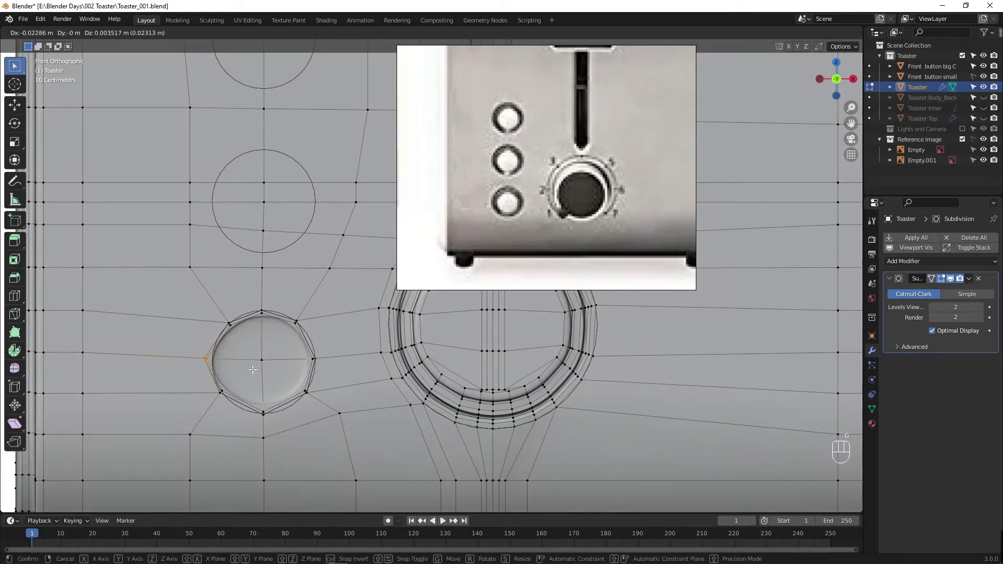
# Step: Reposition the left, top and right ring vertices onto the button circle outline
pyautogui.moveTo(222, 313); pyautogui.dragTo(248, 343)
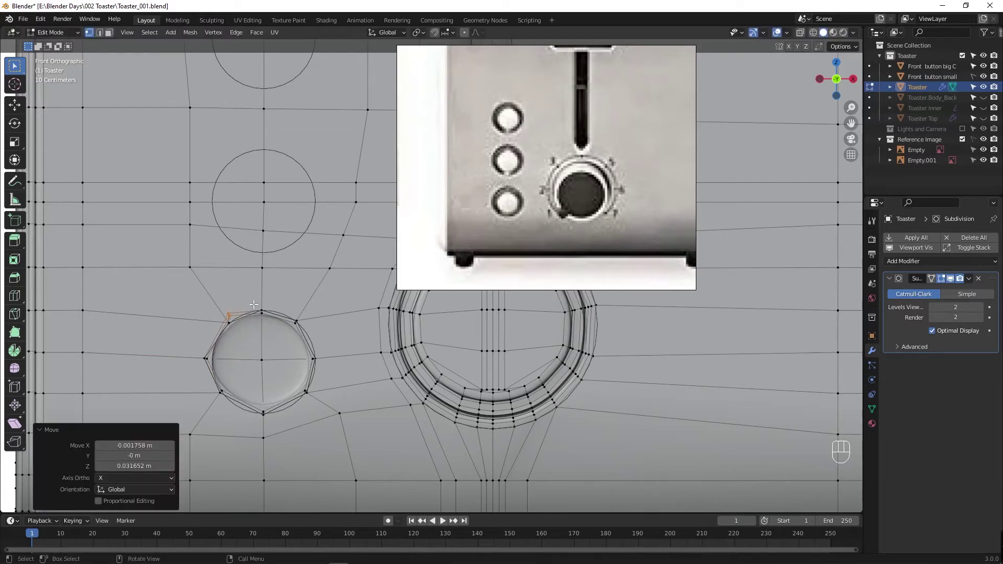
pyautogui.click(272, 323)
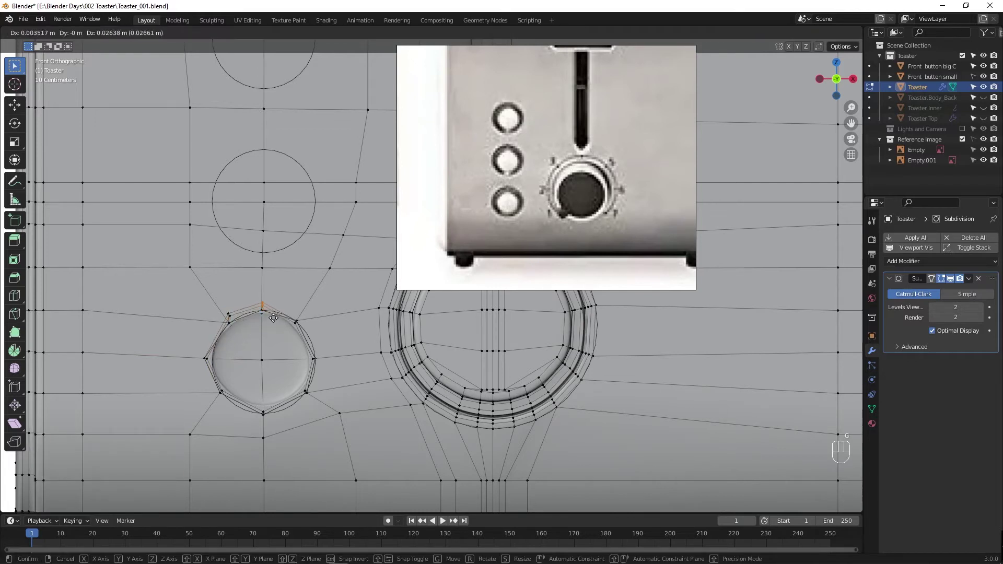
pyautogui.press('g')
pyautogui.moveTo(294, 319); pyautogui.dragTo(317, 342)
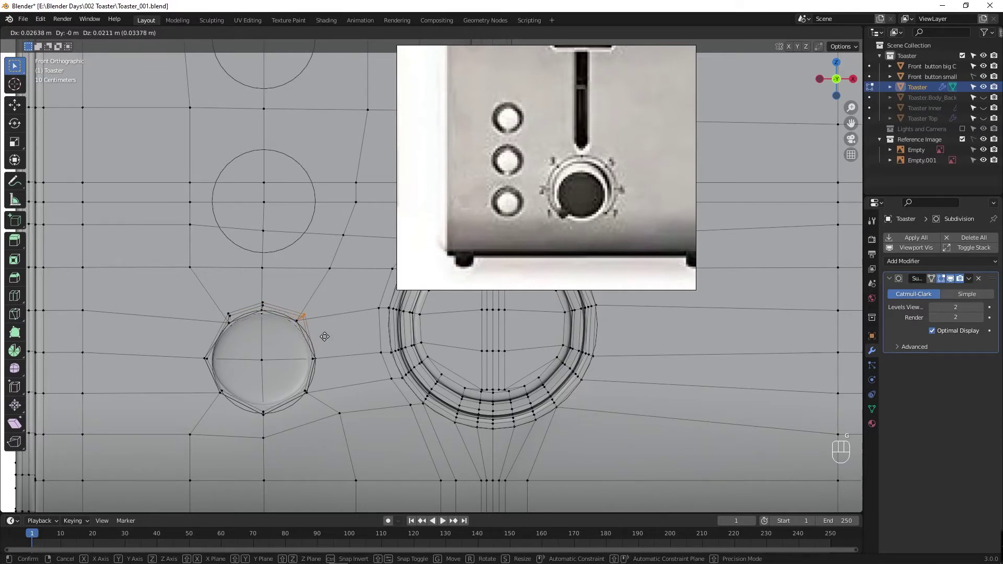
# Step: Orbit to check the recess shape, pick the right ring vertex and preview in object mode
pyautogui.moveTo(295, 376); pyautogui.dragTo(298, 374)
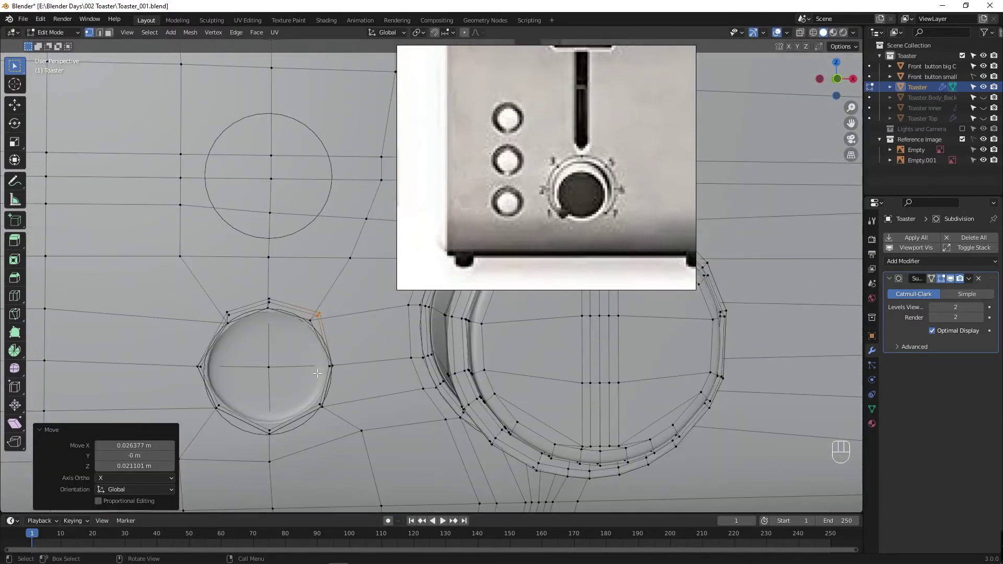
pyautogui.moveTo(321, 352); pyautogui.dragTo(320, 356)
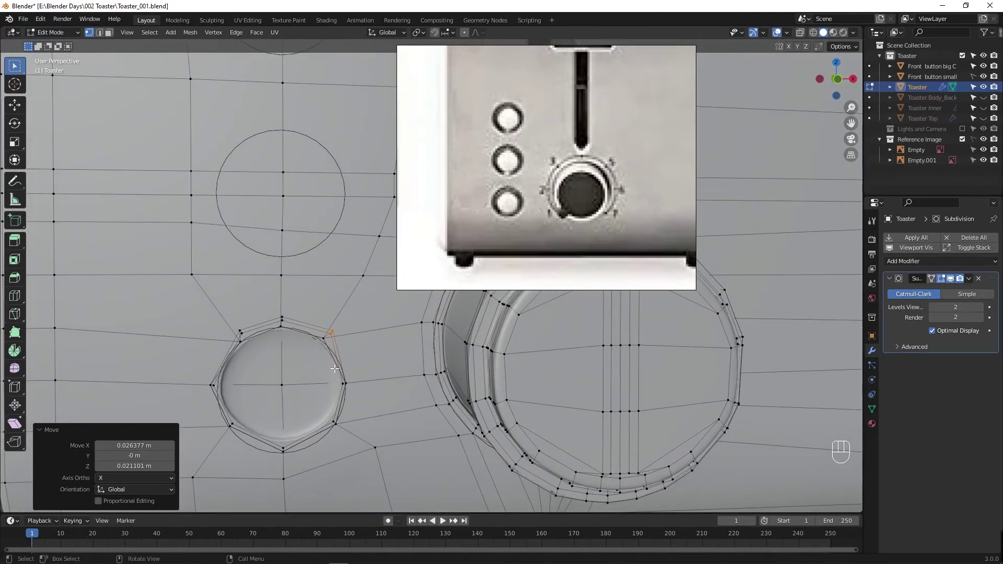
pyautogui.middleClick(291, 378)
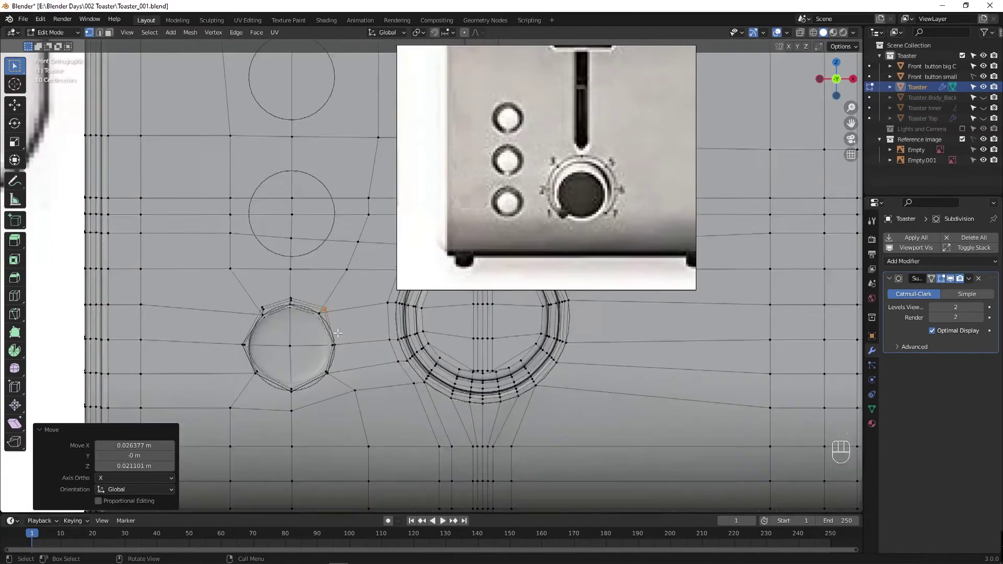
pyautogui.moveTo(249, 372); pyautogui.dragTo(361, 309)
pyautogui.click(354, 388)
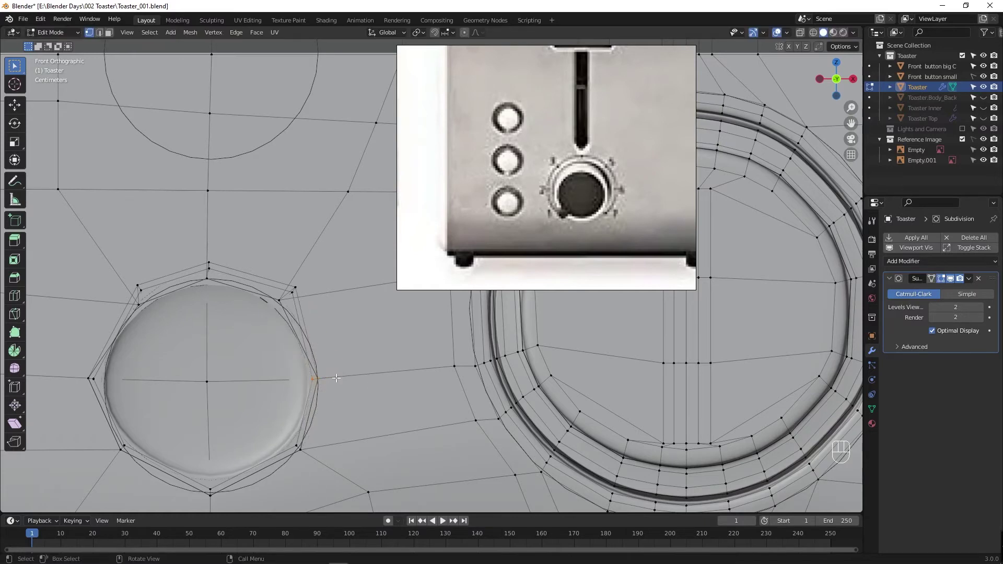
pyautogui.press('Tab')
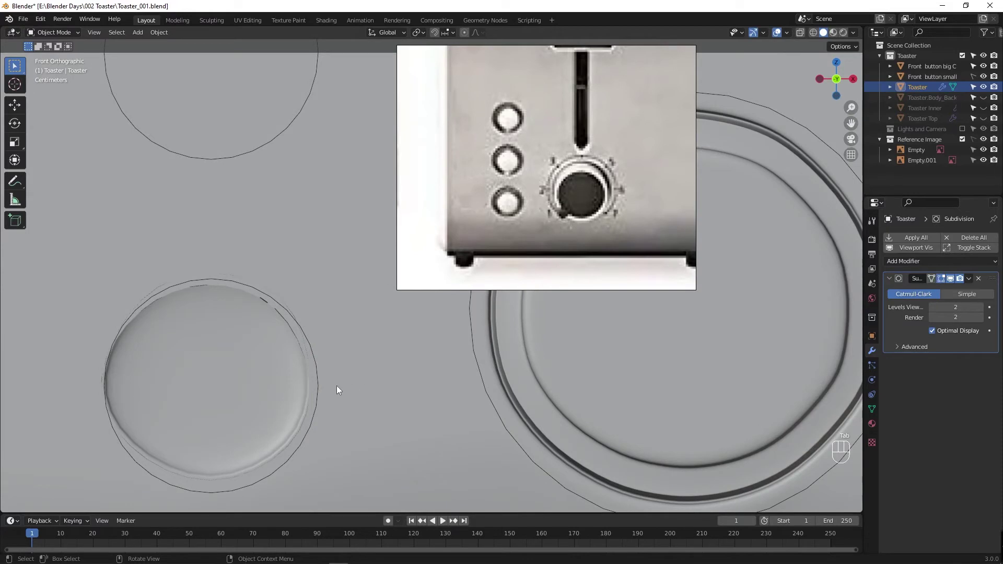
# Step: Push the right and lower-right ring vertices outward and pick the bottom and lower-left ones
pyautogui.press('Tab')
pyautogui.click(330, 384)
pyautogui.press('g')
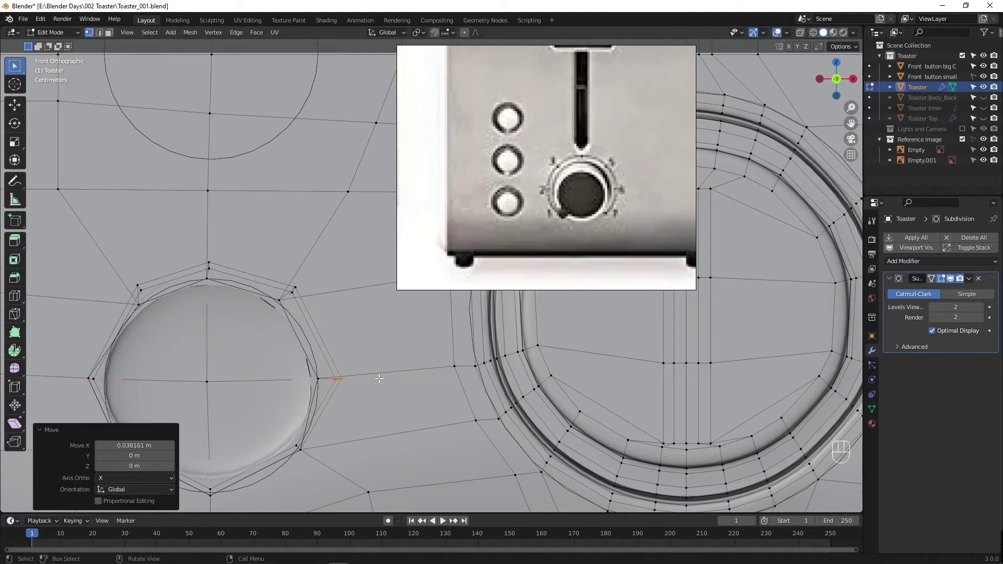
pyautogui.moveTo(285, 430); pyautogui.dragTo(336, 462)
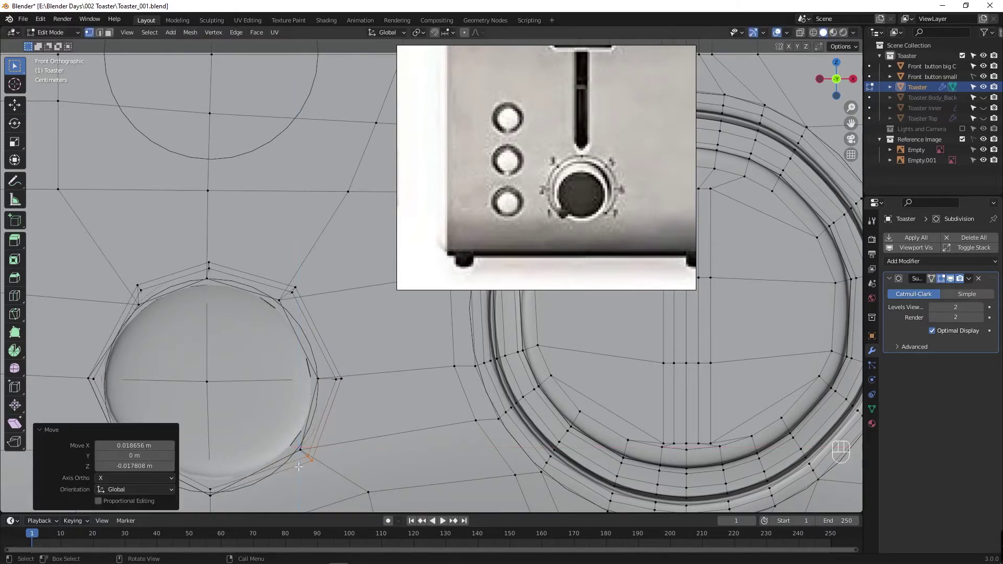
pyautogui.moveTo(295, 453); pyautogui.dragTo(337, 362)
pyautogui.click(270, 409)
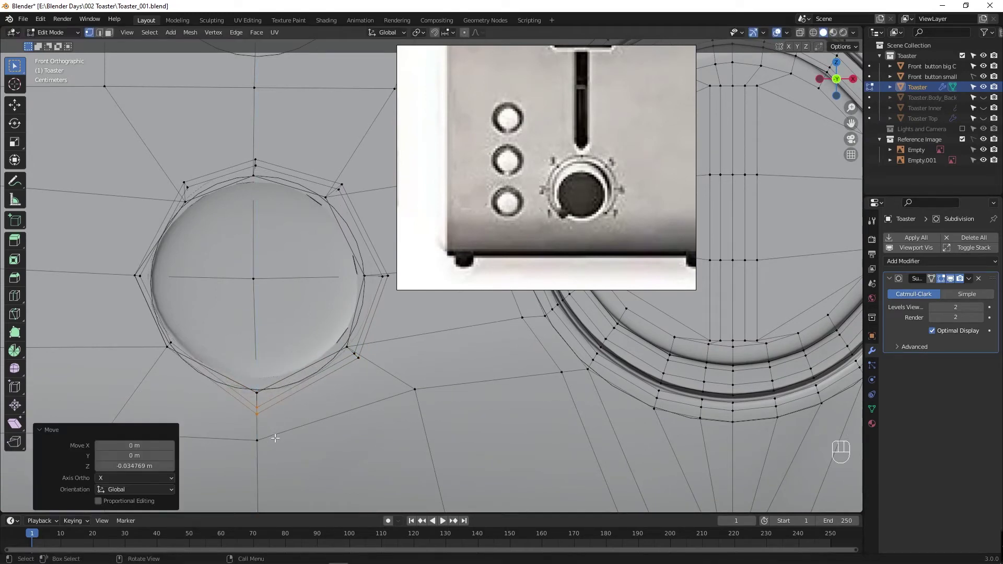
pyautogui.click(209, 374)
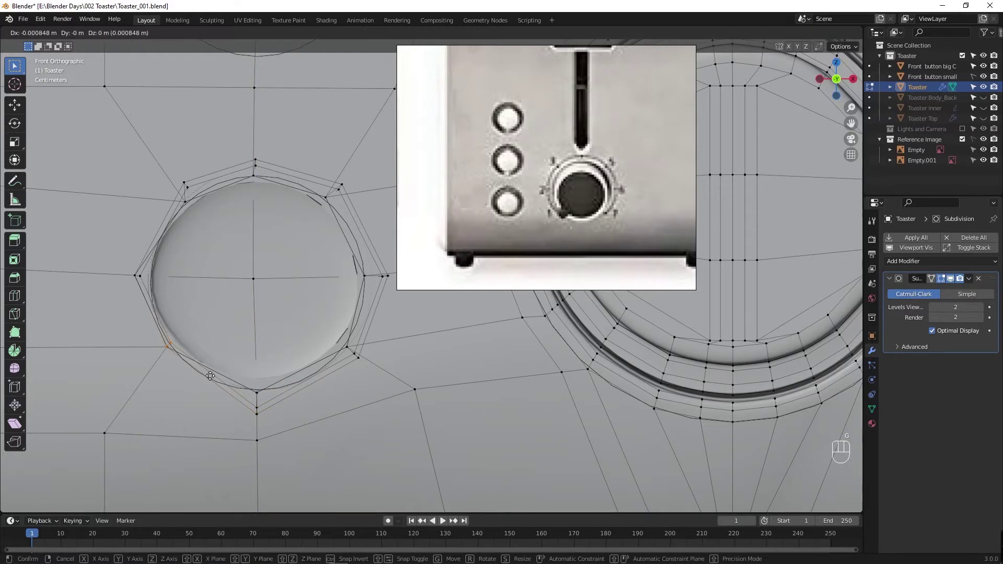
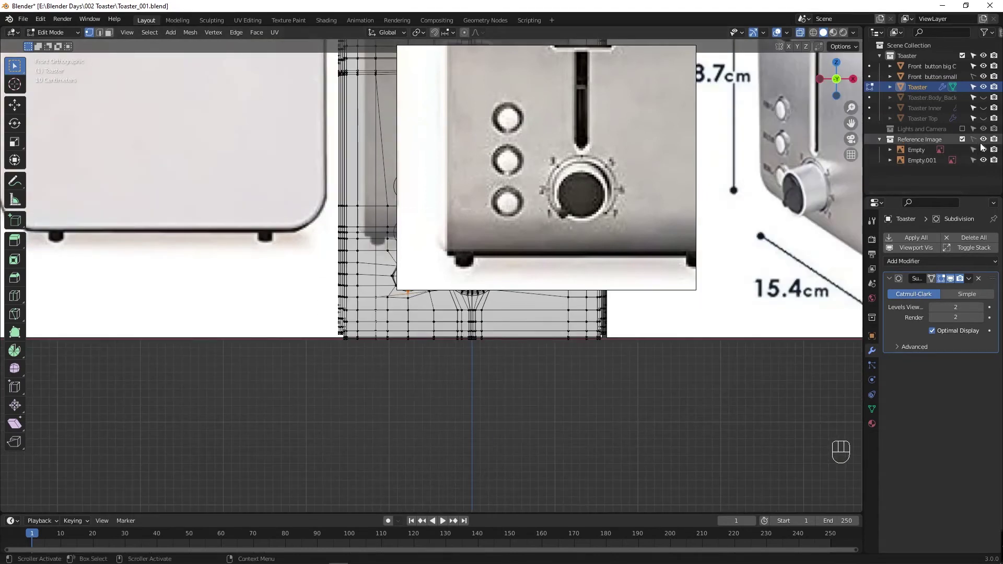
# Step: Move the lower-right and bottom ring vertices up toward the circle outline
pyautogui.click(983, 140)
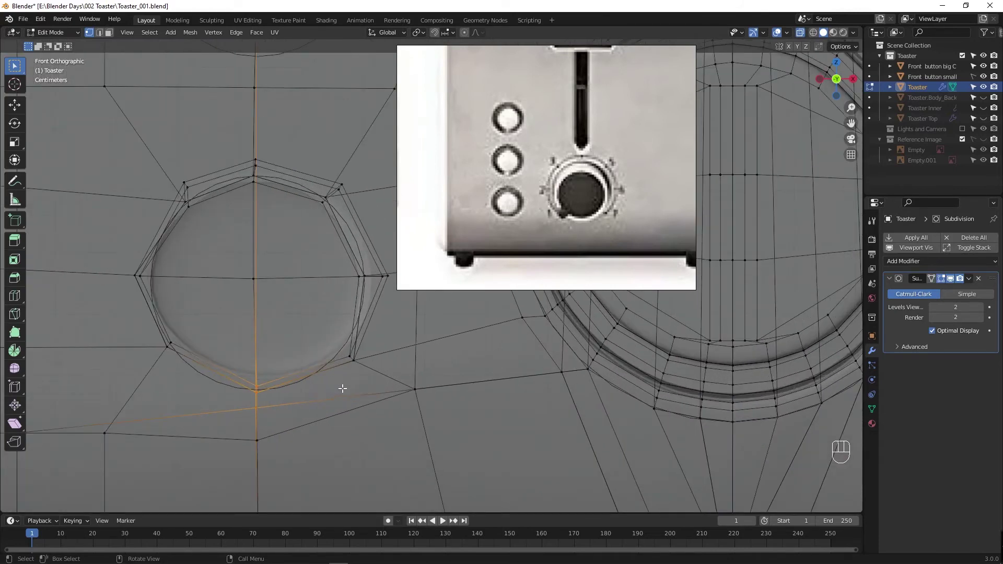
pyautogui.press('alt+z')
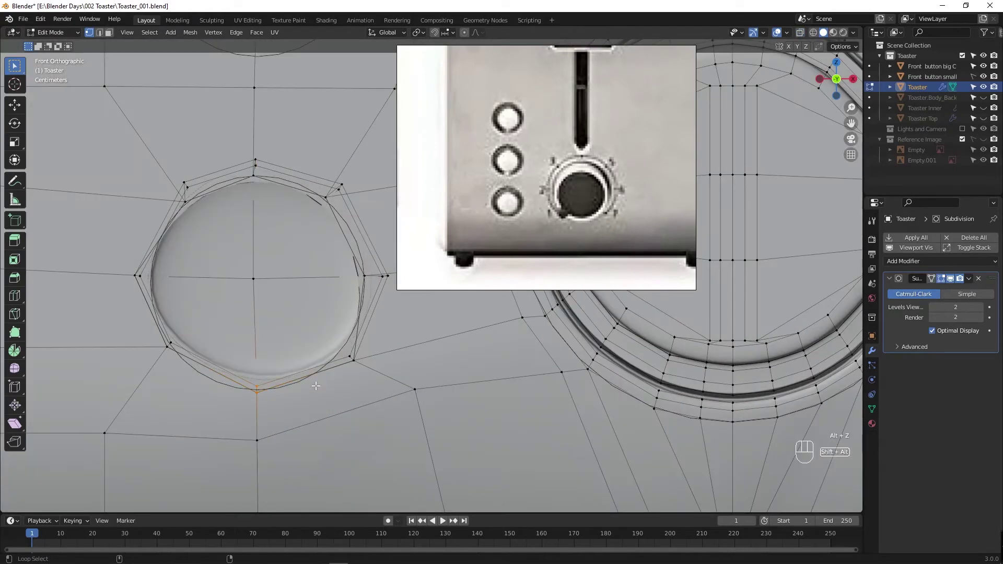
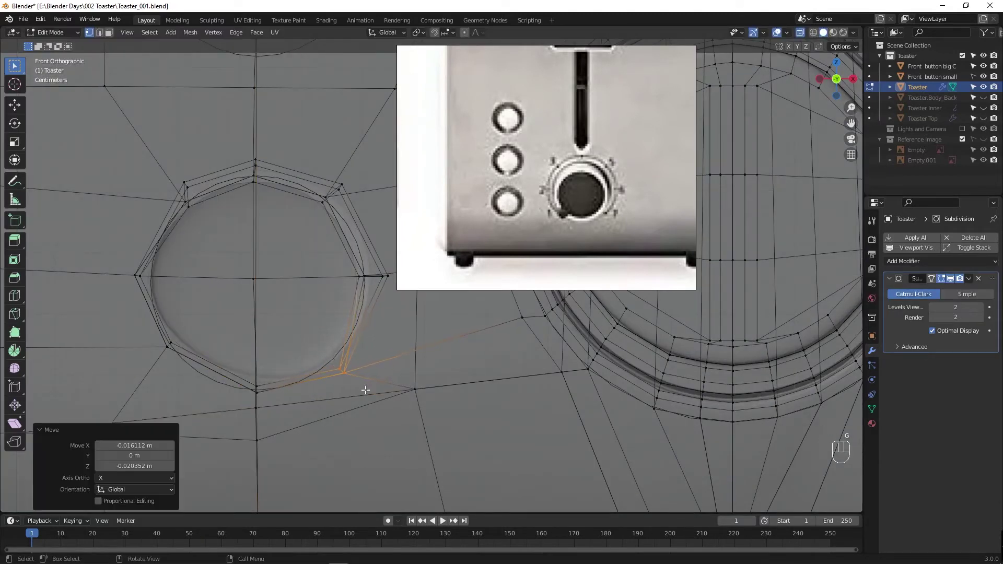
pyautogui.moveTo(258, 378); pyautogui.dragTo(287, 408)
pyautogui.moveTo(251, 370); pyautogui.dragTo(277, 407)
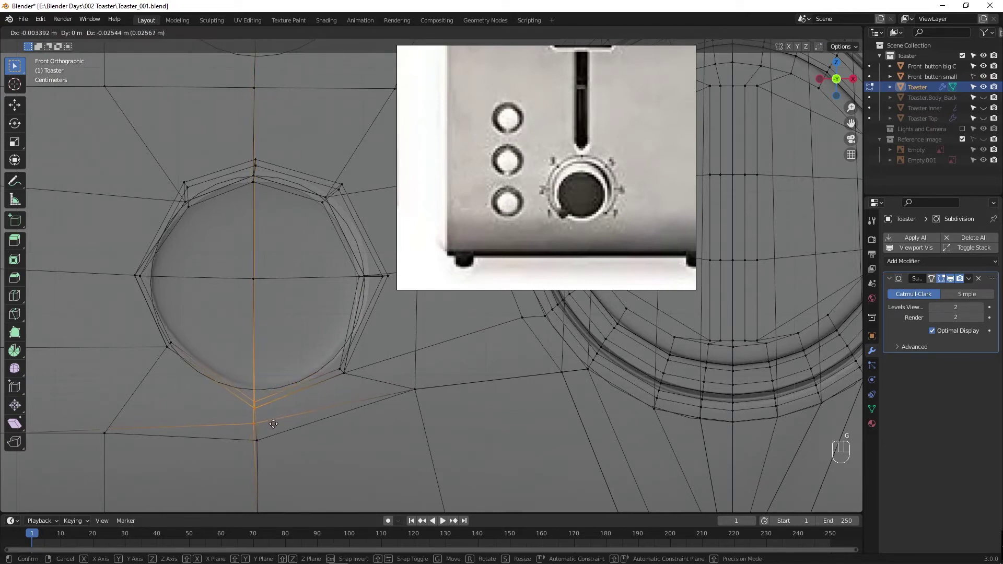
pyautogui.click(176, 356)
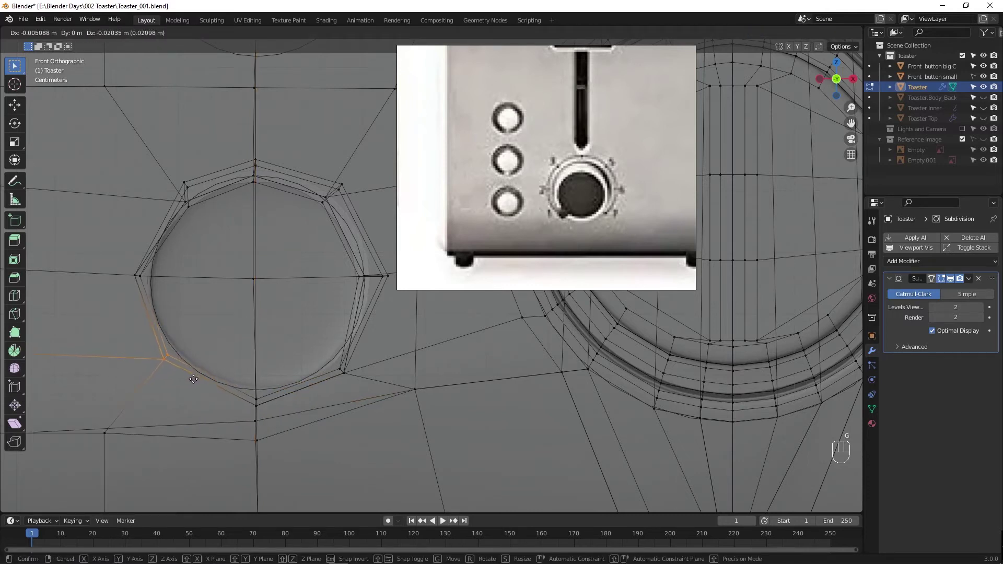
# Step: Nudge the left, upper-left and top ring vertices into a rounder outline
pyautogui.click(140, 283)
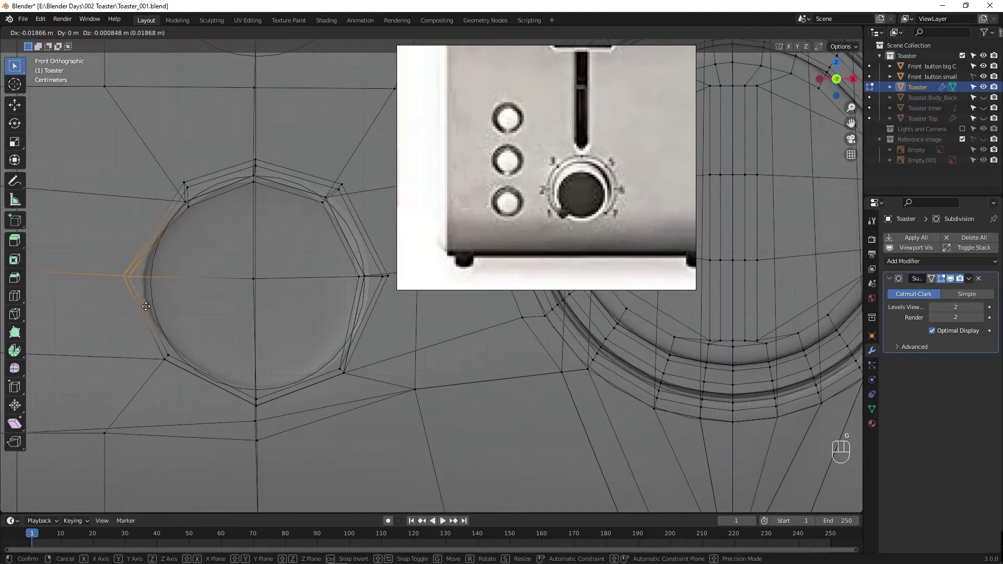
pyautogui.moveTo(183, 181); pyautogui.dragTo(208, 232)
pyautogui.press('g')
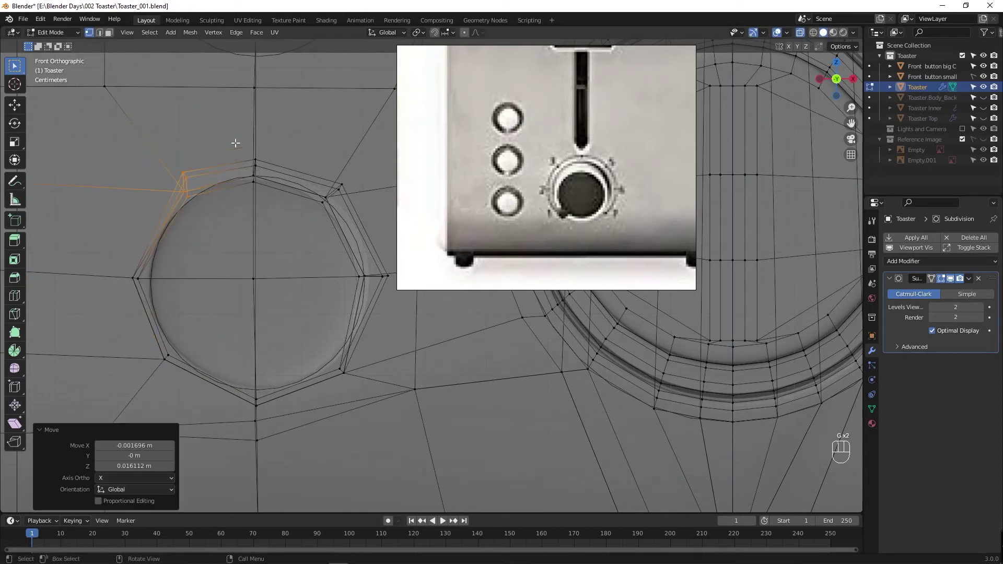
pyautogui.click(270, 183)
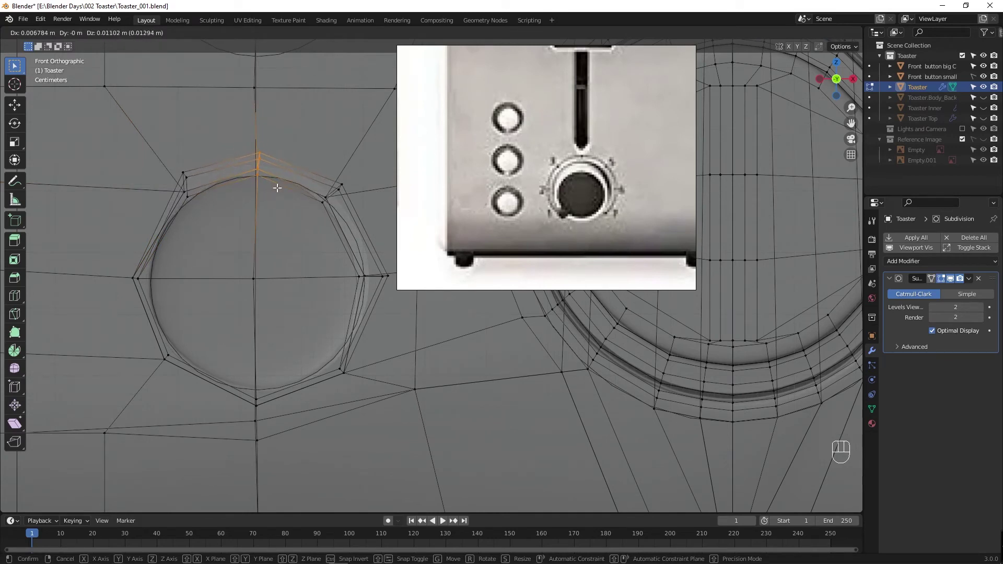
pyautogui.moveTo(182, 173); pyautogui.dragTo(208, 212)
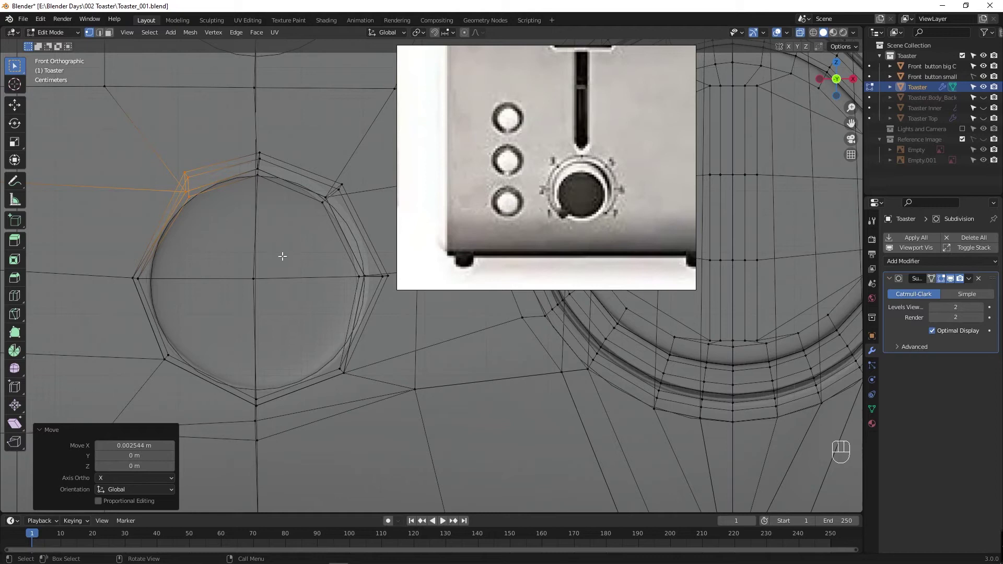
pyautogui.moveTo(278, 176); pyautogui.dragTo(282, 199)
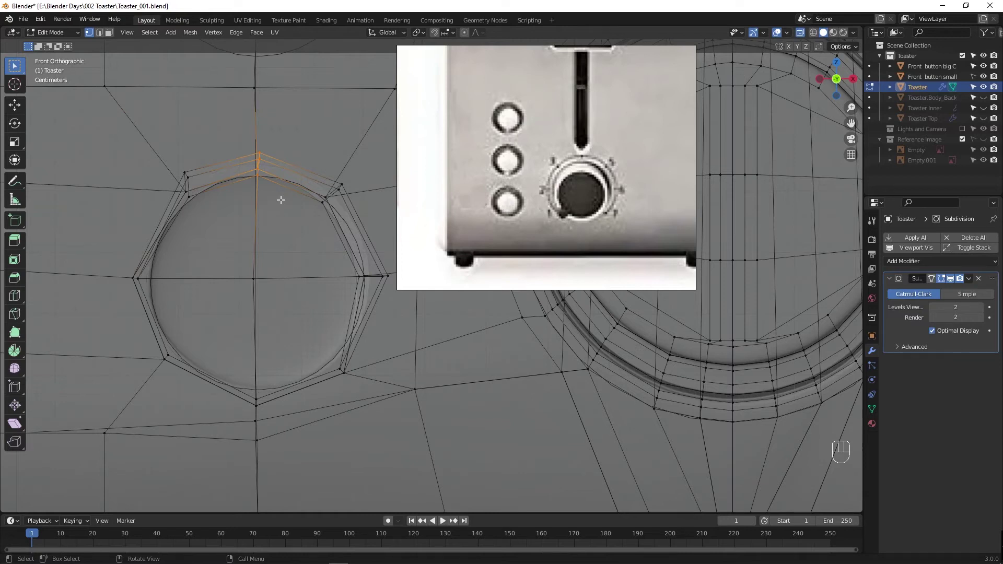
pyautogui.moveTo(285, 203); pyautogui.dragTo(278, 218)
# Step: Leave editing and hide overlays and outlines to inspect the smoothed recess shading
pyautogui.press('Tab')
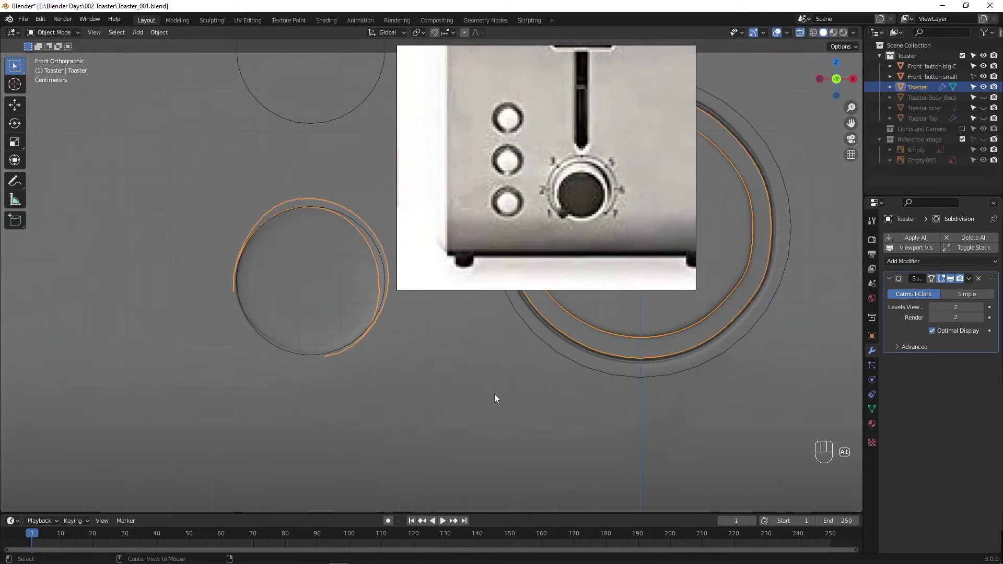
pyautogui.press('alt+a')
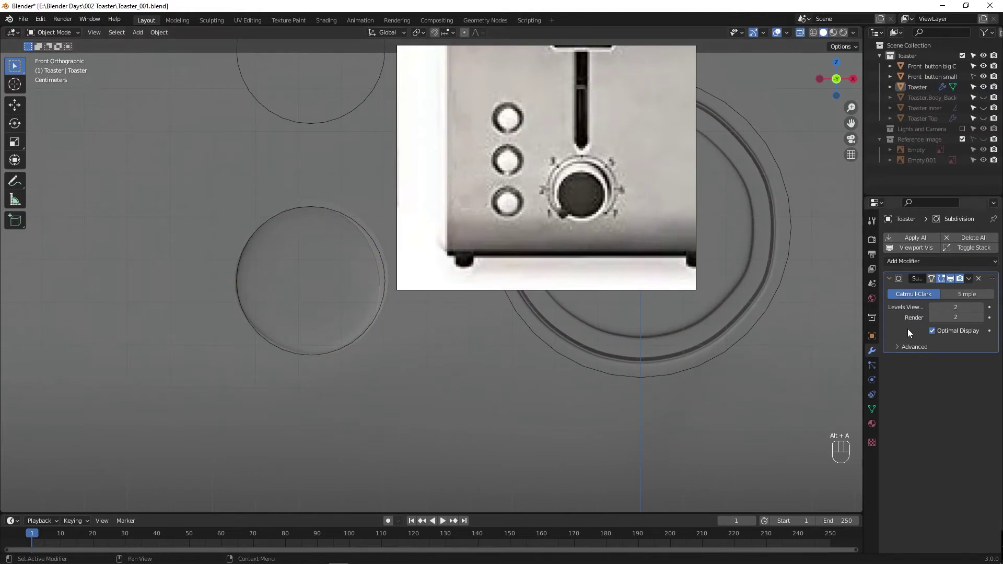
pyautogui.click(945, 283)
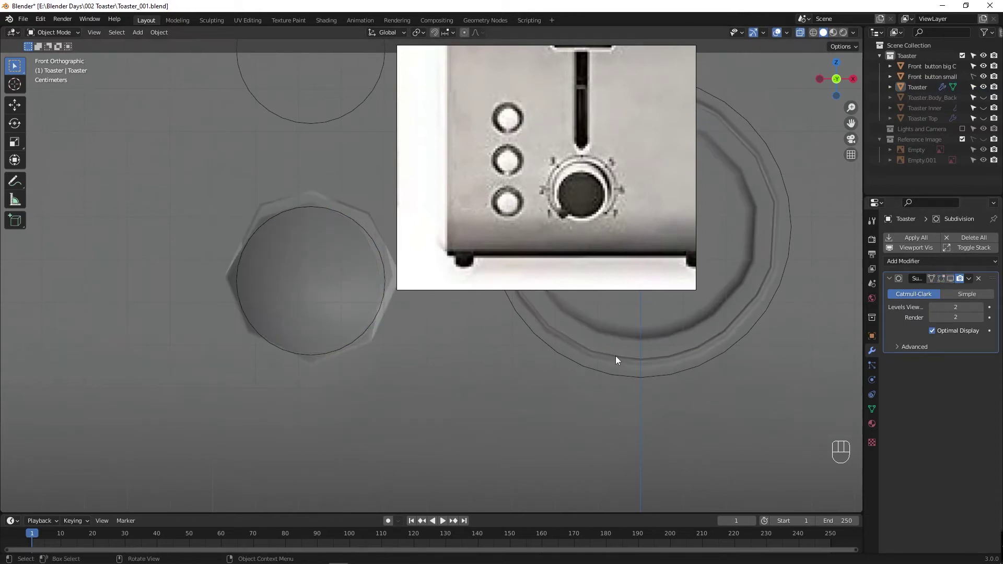
pyautogui.click(944, 283)
pyautogui.moveTo(955, 282); pyautogui.dragTo(988, 78)
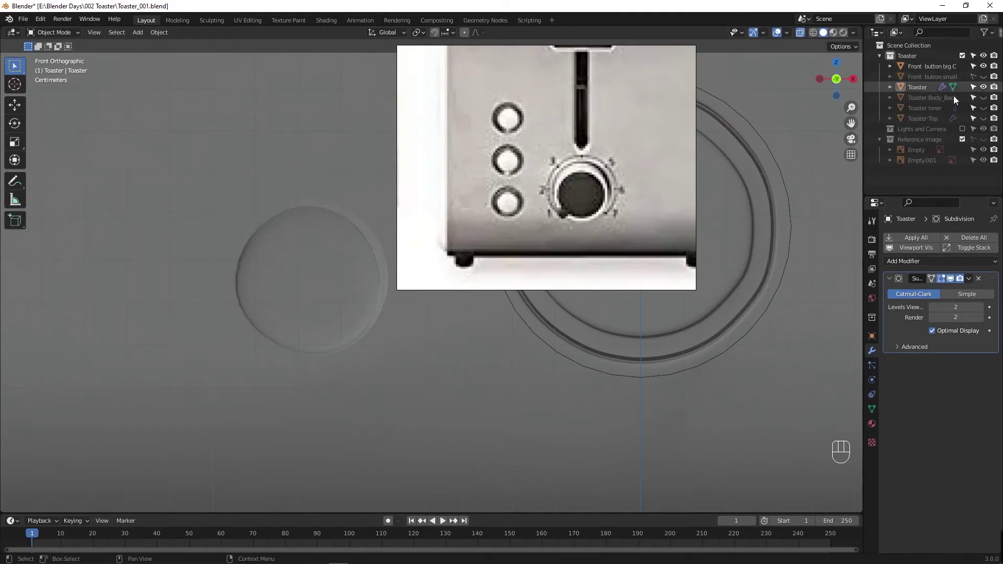
pyautogui.press('alt+z')
# Step: Orbit around the toaster front to see the button recesses in perspective
pyautogui.moveTo(404, 365); pyautogui.dragTo(397, 365)
pyautogui.moveTo(371, 373); pyautogui.dragTo(406, 365)
pyautogui.moveTo(427, 366); pyautogui.dragTo(350, 415)
pyautogui.middleClick(332, 431)
pyautogui.moveTo(363, 420); pyautogui.dragTo(347, 420)
# Step: Undo the display changes step by step to get back to editing the toaster mesh
pyautogui.press('ctrl+z')
pyautogui.press('ctrl+z')
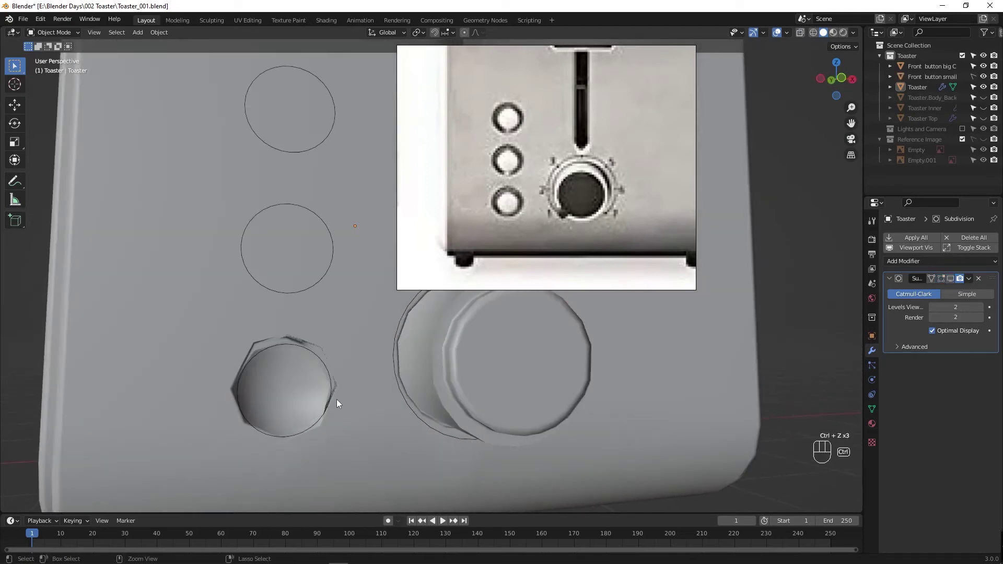
pyautogui.press('ctrl+z')
pyautogui.press('ctrl+z')
pyautogui.press('ctrl+z')
pyautogui.press('ctrl+z')
pyautogui.press('ctrl+z')
pyautogui.press('ctrl+z')
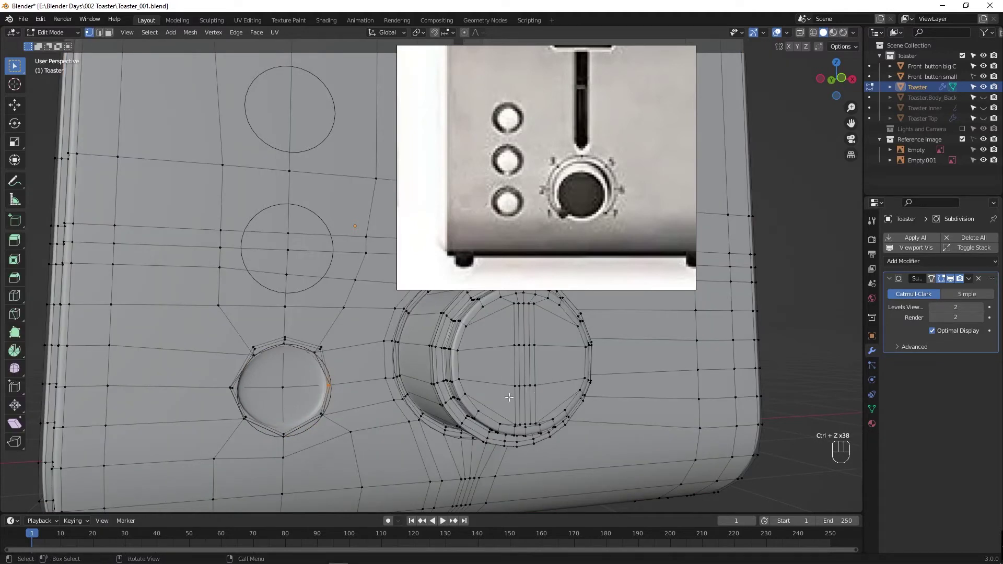
# Step: Orbit around the button area, the toaster's side and the whole model to review it
pyautogui.moveTo(316, 403); pyautogui.dragTo(307, 404)
pyautogui.moveTo(324, 380); pyautogui.dragTo(378, 379)
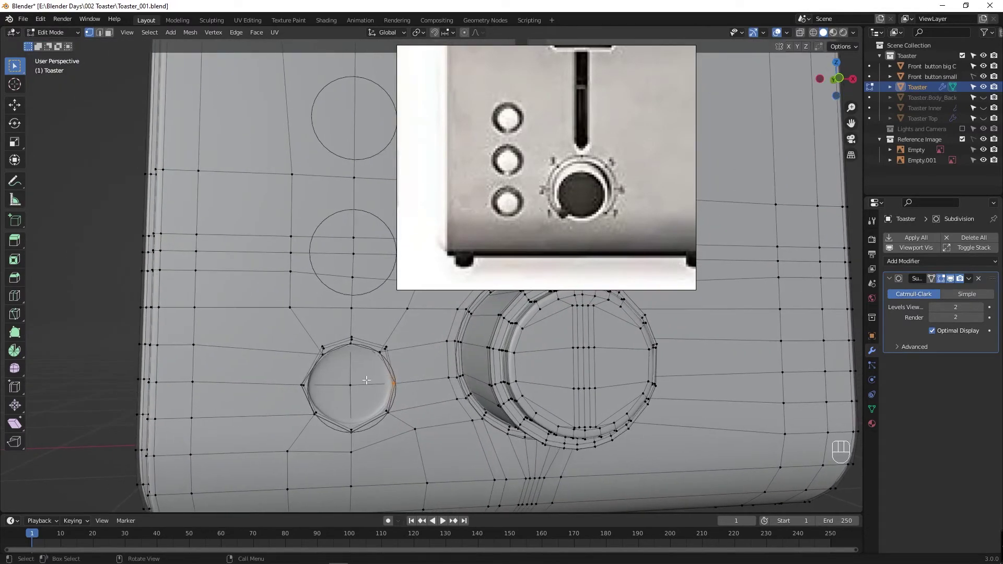
pyautogui.moveTo(296, 408); pyautogui.dragTo(311, 369)
pyautogui.moveTo(260, 423); pyautogui.dragTo(290, 398)
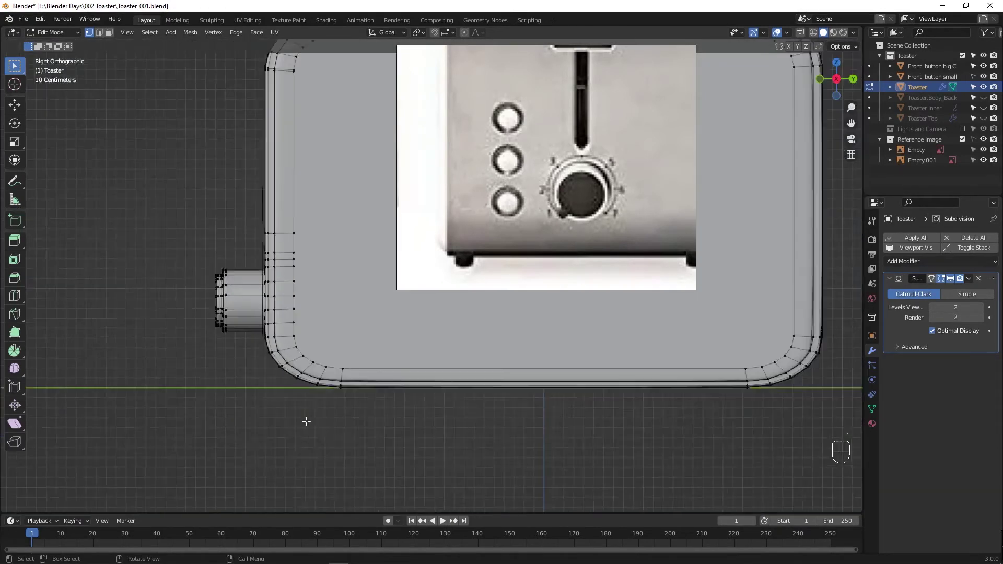
pyautogui.moveTo(360, 336); pyautogui.dragTo(504, 340)
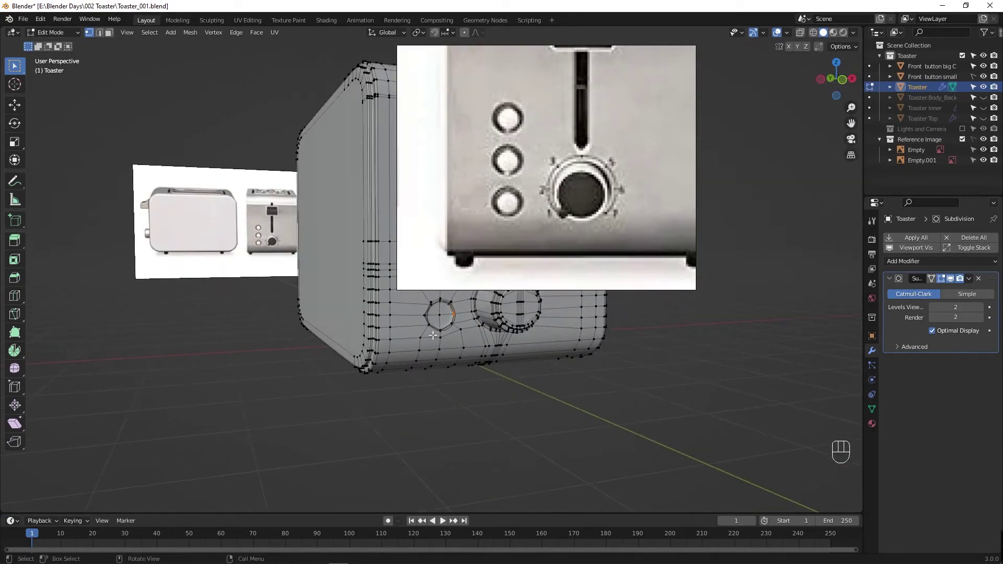
pyautogui.moveTo(383, 341); pyautogui.dragTo(308, 359)
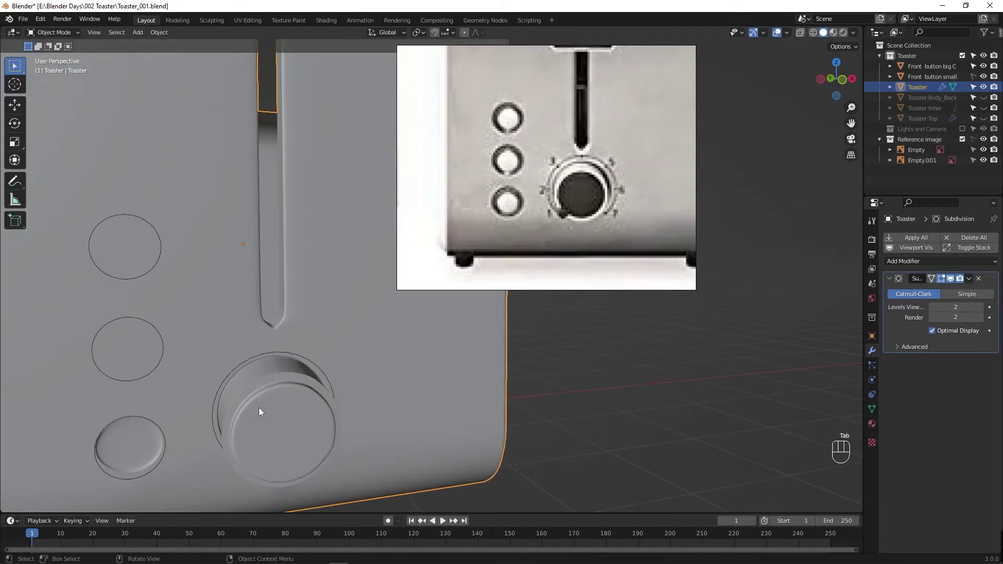
# Step: Return to a straight-on front view zoomed on the lower recess and toggle mesh editing
pyautogui.moveTo(195, 426); pyautogui.dragTo(286, 414)
pyautogui.moveTo(282, 418); pyautogui.dragTo(279, 414)
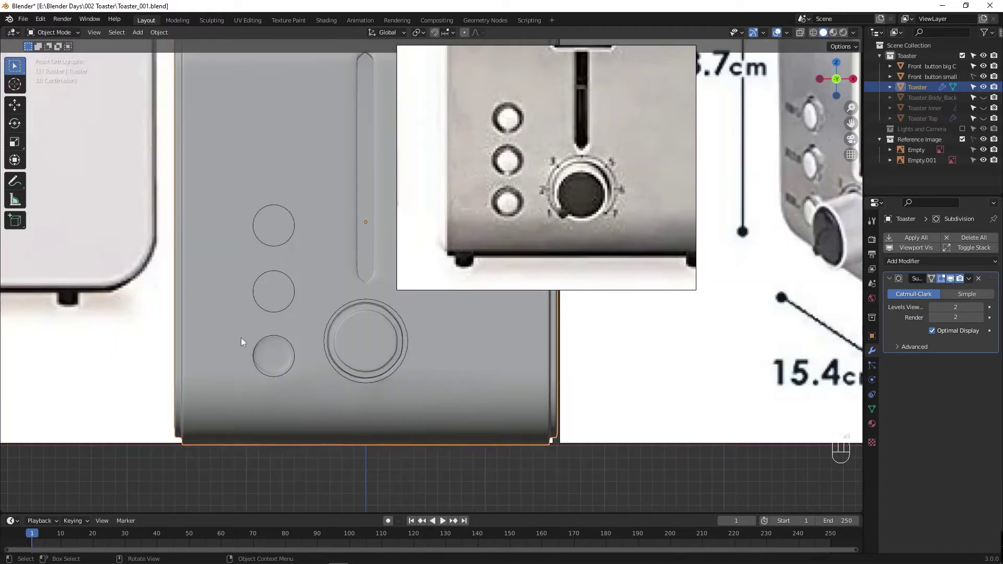
pyautogui.moveTo(261, 381); pyautogui.dragTo(305, 328)
pyautogui.press('Tab')
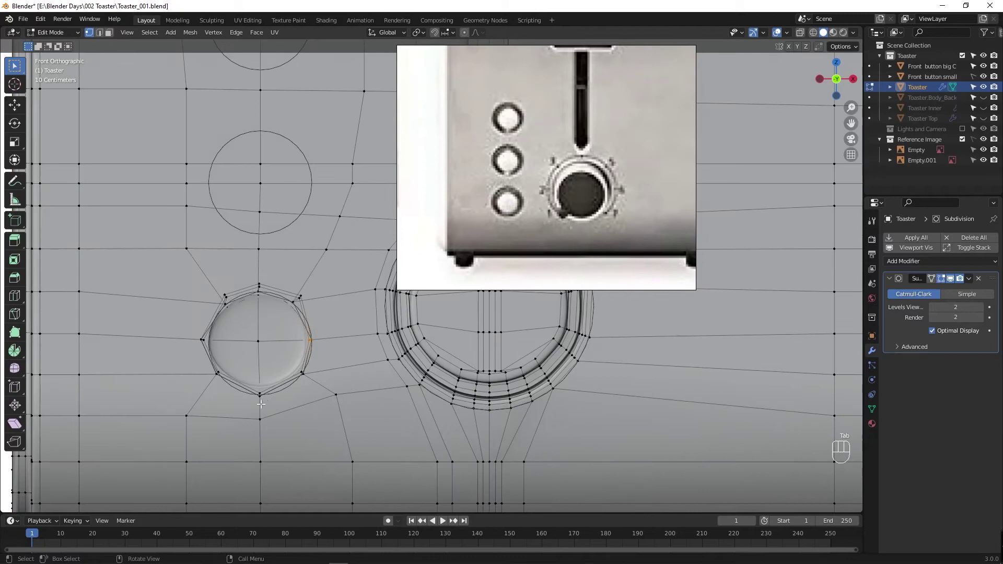
# Step: Nudge a vertex beside the small button hole along one axis and check the smoothed result
pyautogui.click(265, 400)
pyautogui.press('g')
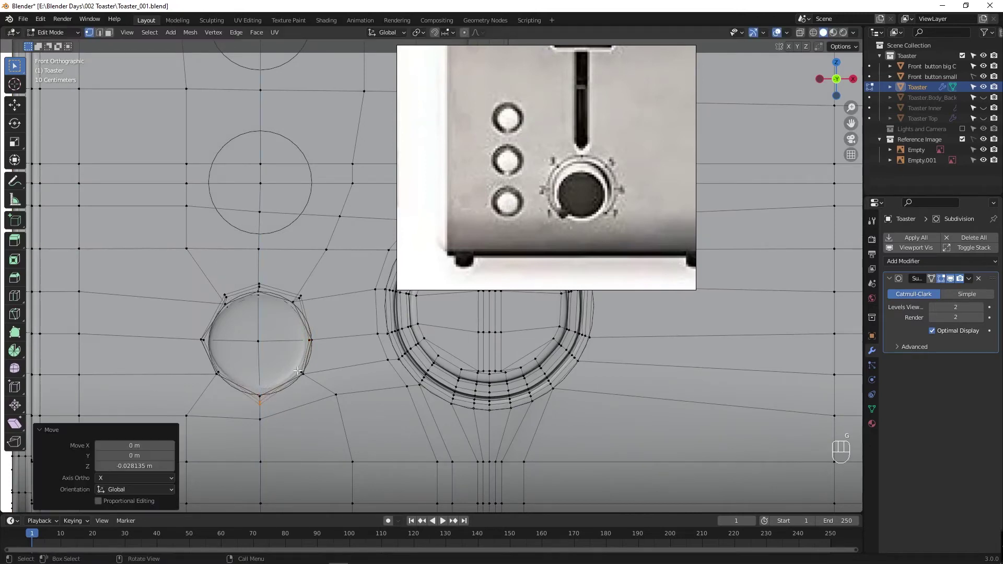
pyautogui.press('ctrl+z')
pyautogui.press('ctrl+z')
pyautogui.middleClick(331, 375)
pyautogui.press('Tab')
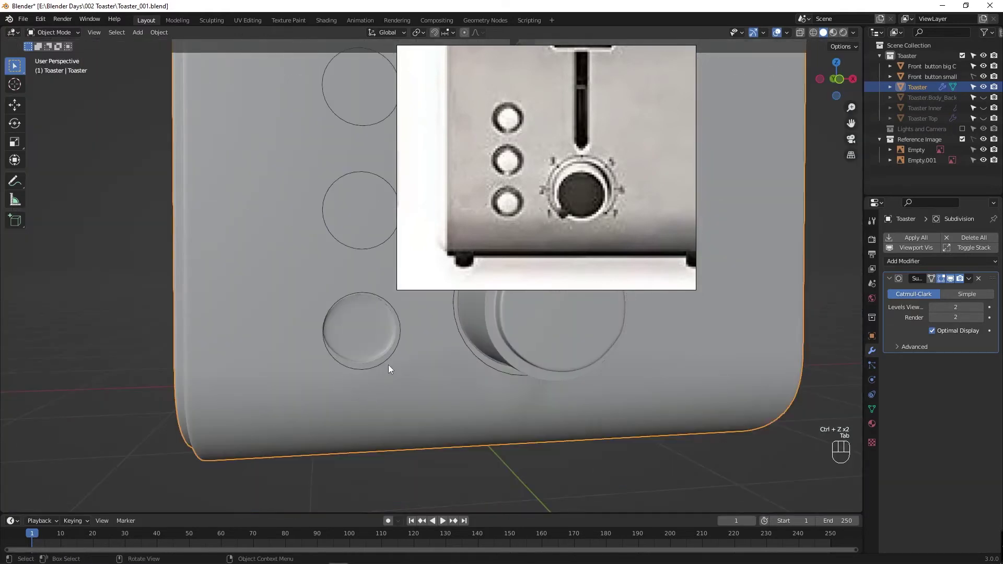
pyautogui.press('alt+z')
# Step: Select the hole's lower-right ring vertex in front view and frame the hole closely for editing
pyautogui.middleClick(381, 372)
pyautogui.press('Tab')
pyautogui.middleClick(451, 374)
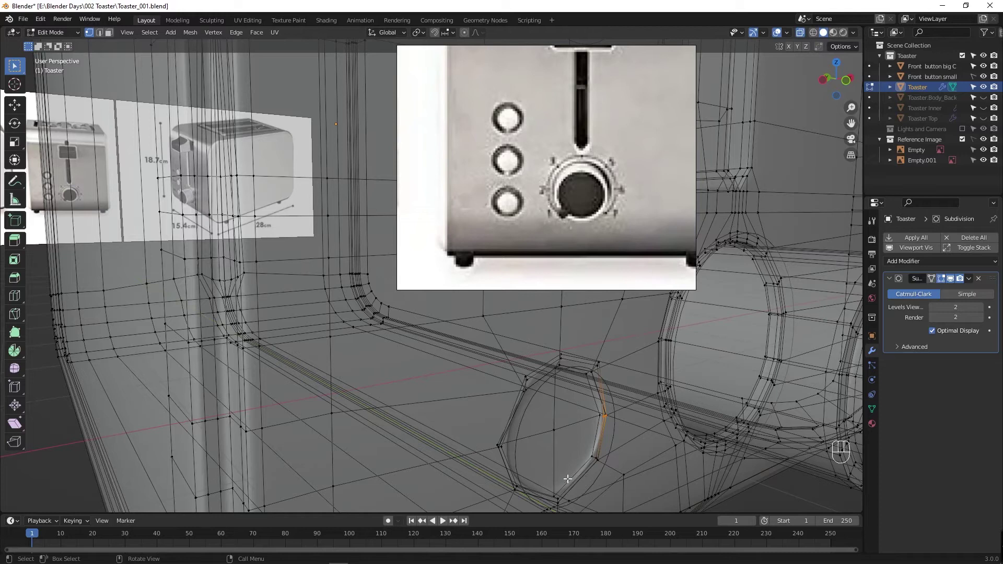
pyautogui.click(605, 461)
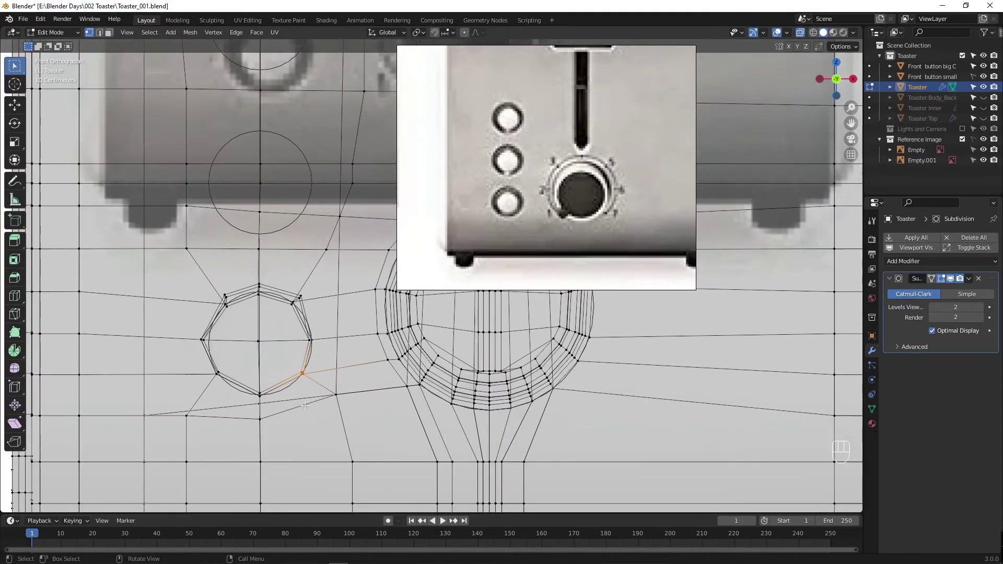
pyautogui.press('alt+z')
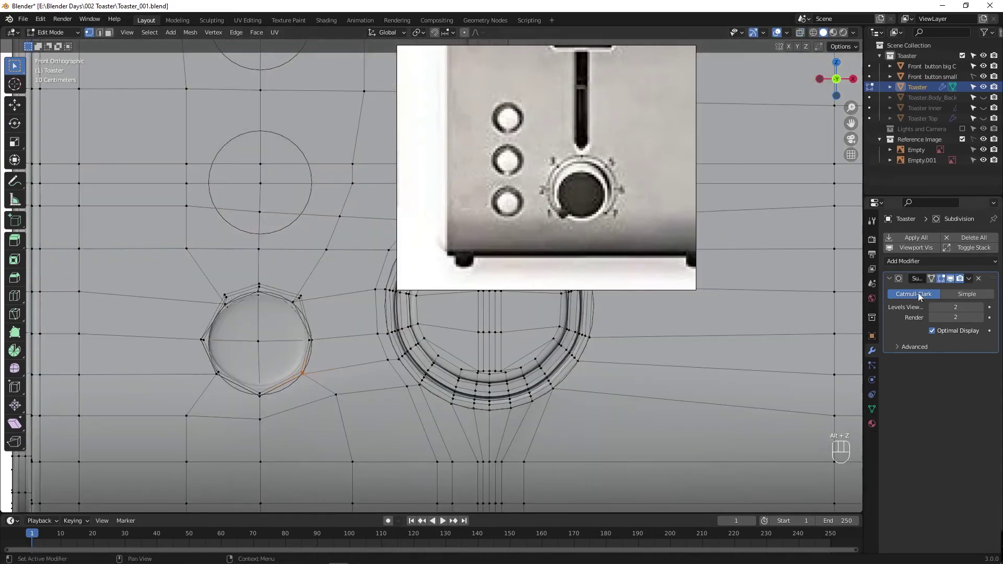
pyautogui.click(988, 141)
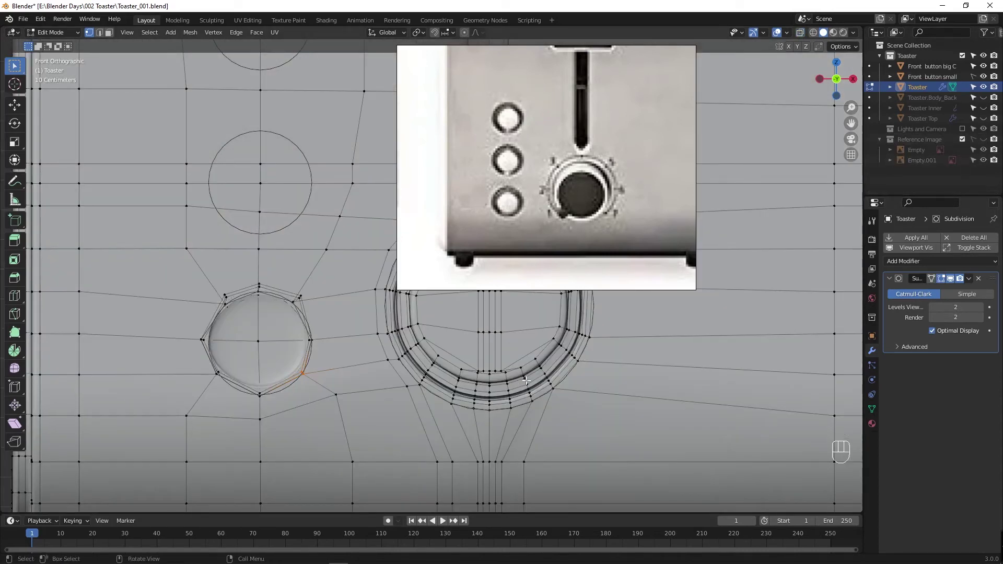
pyautogui.moveTo(345, 394); pyautogui.dragTo(363, 386)
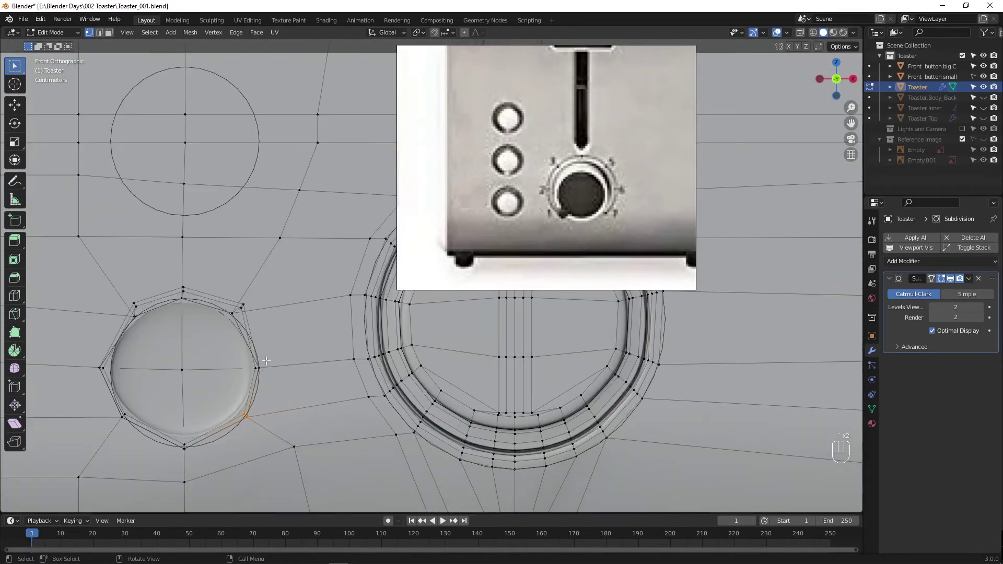
pyautogui.moveTo(240, 373); pyautogui.dragTo(294, 321)
# Step: Move the lower-right and bottom vertices of the button hole closer to the circle
pyautogui.press('g')
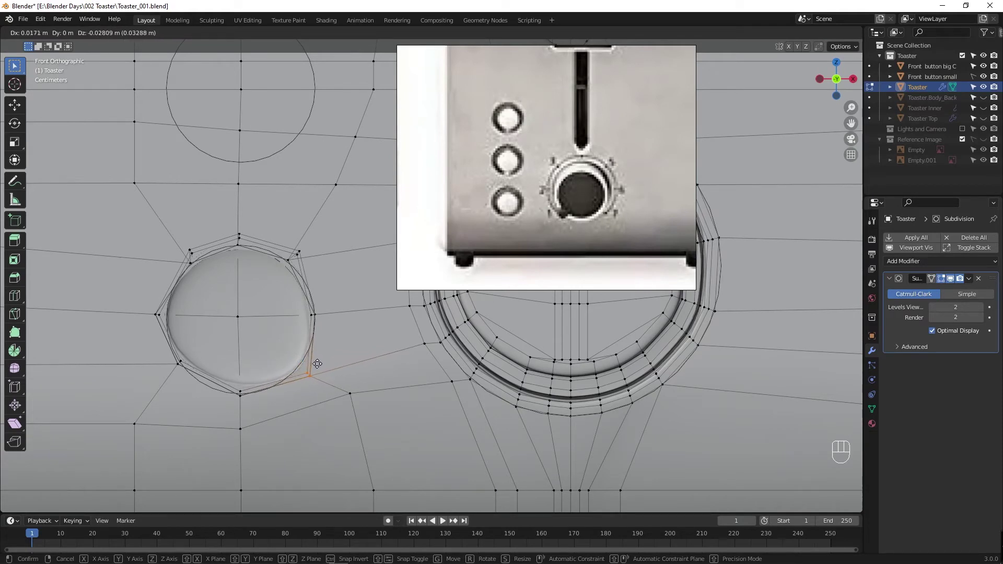
pyautogui.click(262, 412)
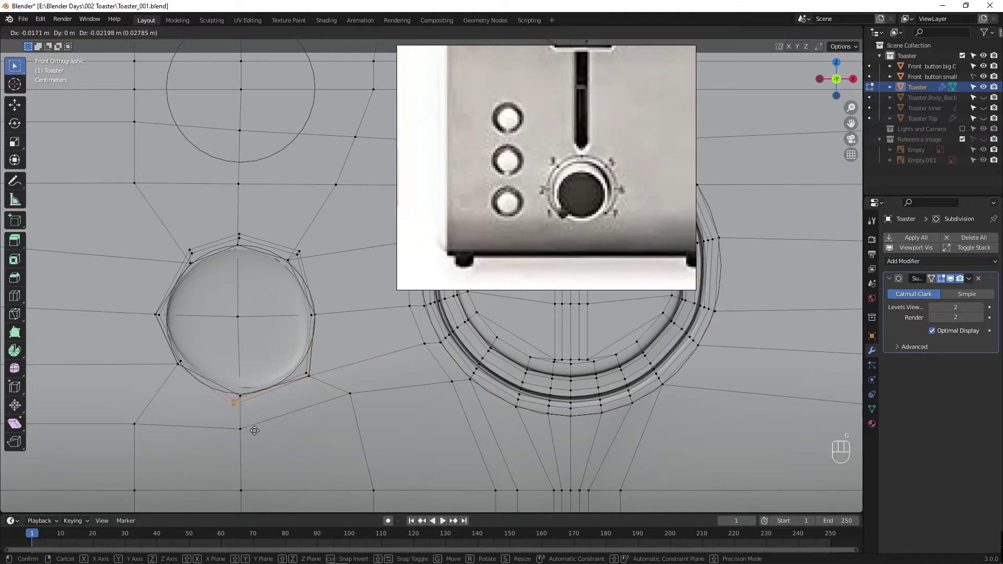
pyautogui.moveTo(169, 353); pyautogui.dragTo(201, 383)
pyautogui.press('alt+z')
pyautogui.click(200, 378)
# Step: Flatten the vertices below the hole to about 0.17 horizontal scale and check it in perspective
pyautogui.press('g')
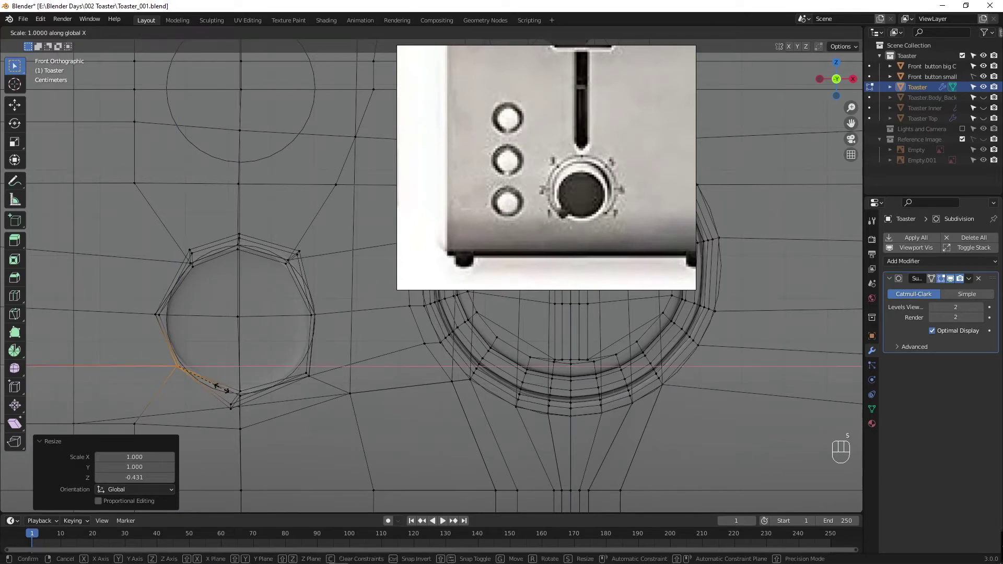
pyautogui.press('g')
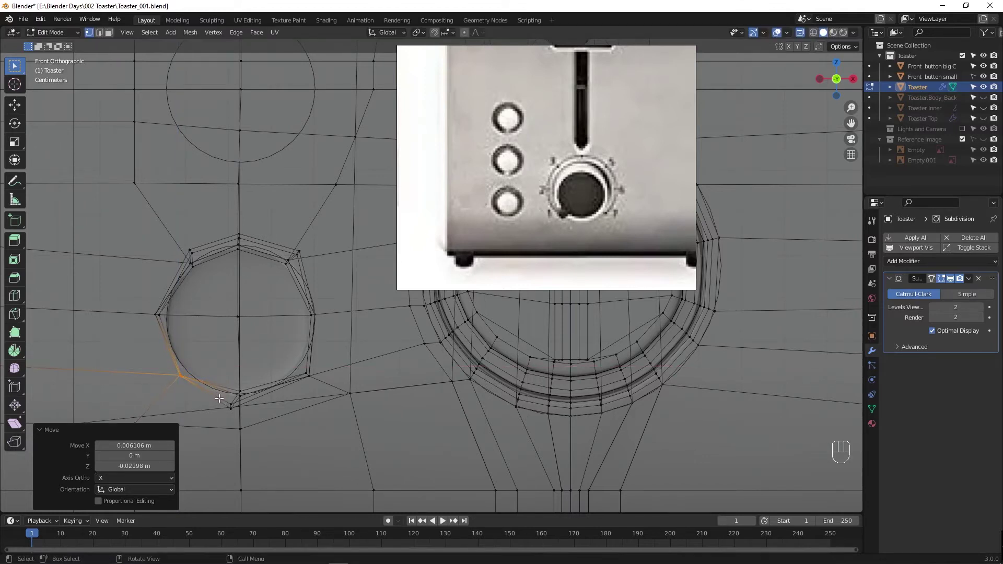
pyautogui.click(257, 417)
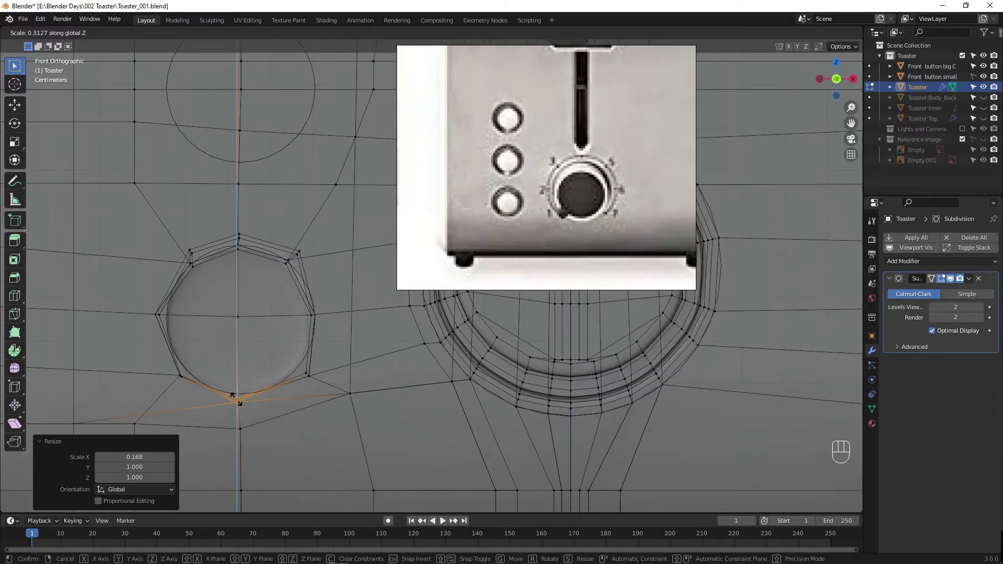
pyautogui.middleClick(261, 423)
pyautogui.middleClick(346, 403)
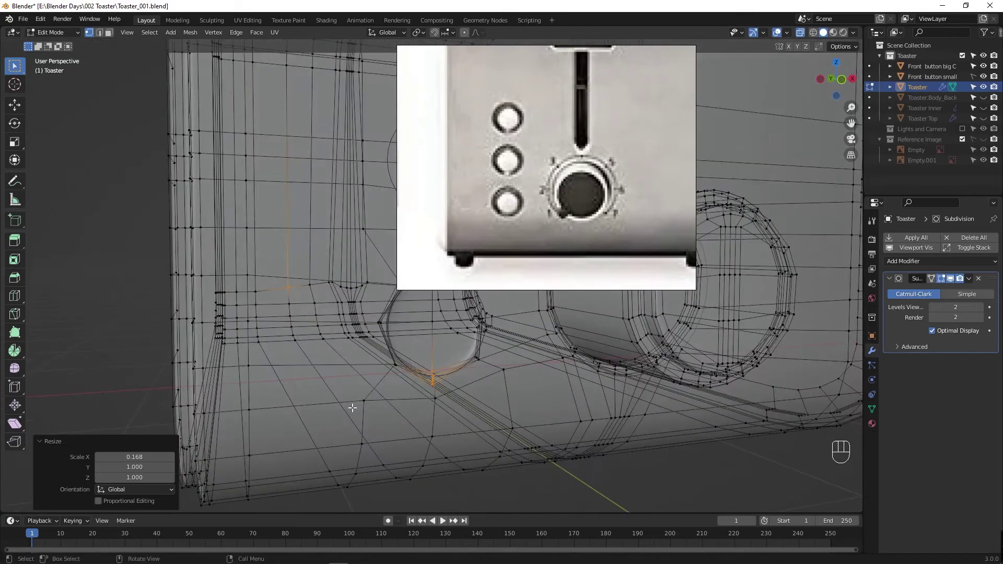
# Step: Lower and slide the vertex beneath the button hole into line with the circle
pyautogui.click(288, 286)
pyautogui.moveTo(367, 407); pyautogui.dragTo(352, 402)
pyautogui.moveTo(346, 400); pyautogui.dragTo(345, 399)
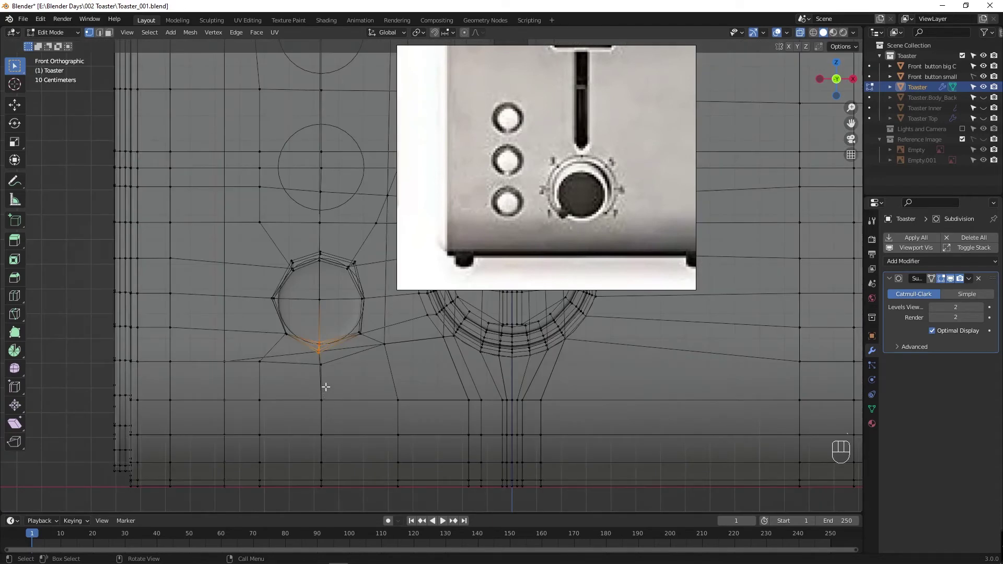
pyautogui.middleClick(290, 398)
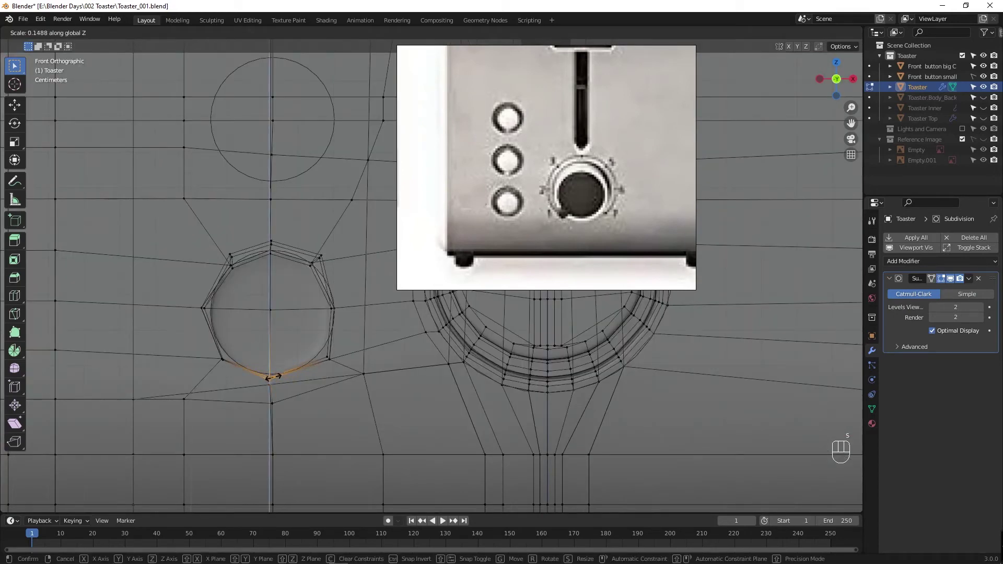
pyautogui.moveTo(275, 392); pyautogui.dragTo(264, 382)
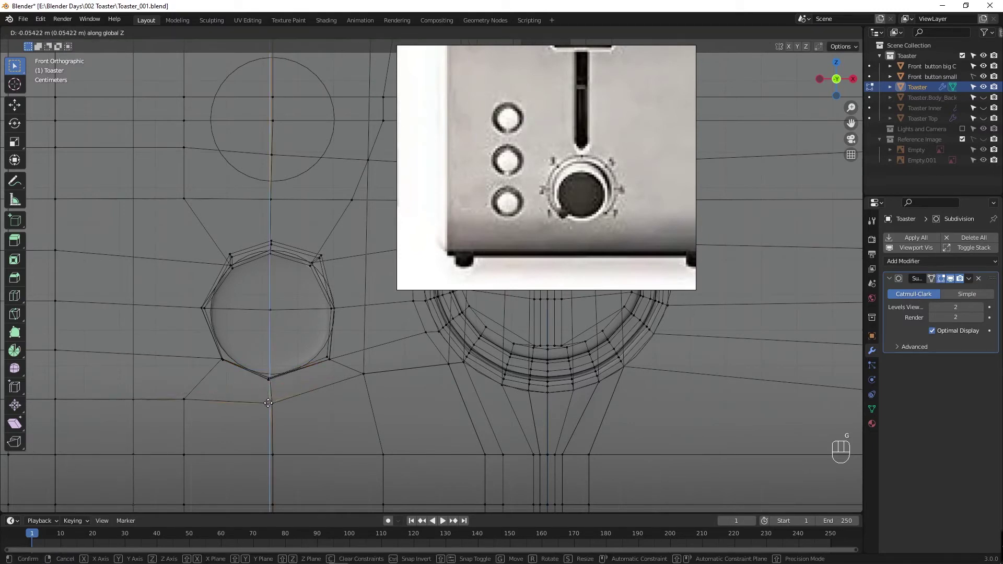
pyautogui.click(394, 404)
pyautogui.press('g')
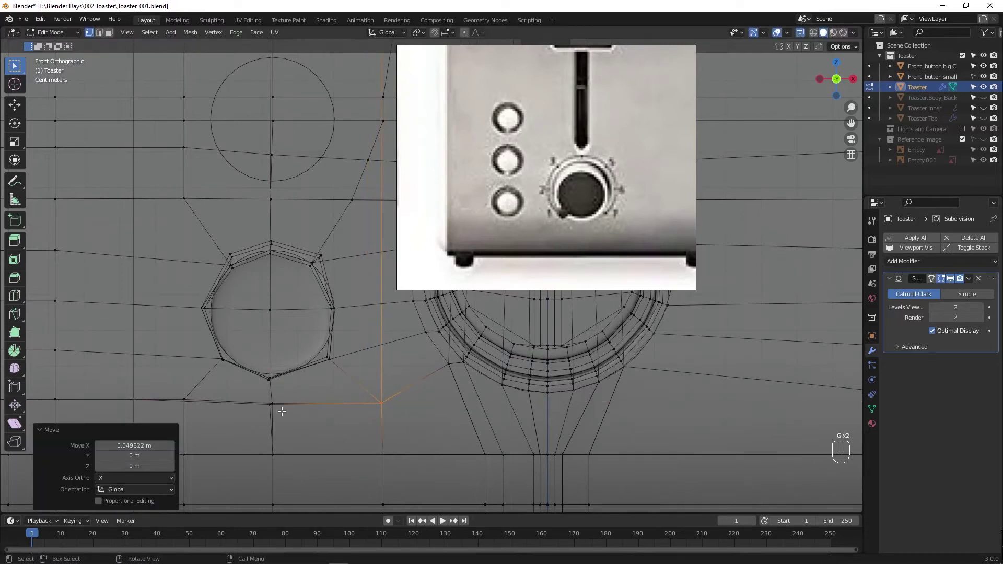
# Step: Flatten the hole's right-side vertices to about 0.18 scale and shrink the upper-right ones
pyautogui.click(286, 382)
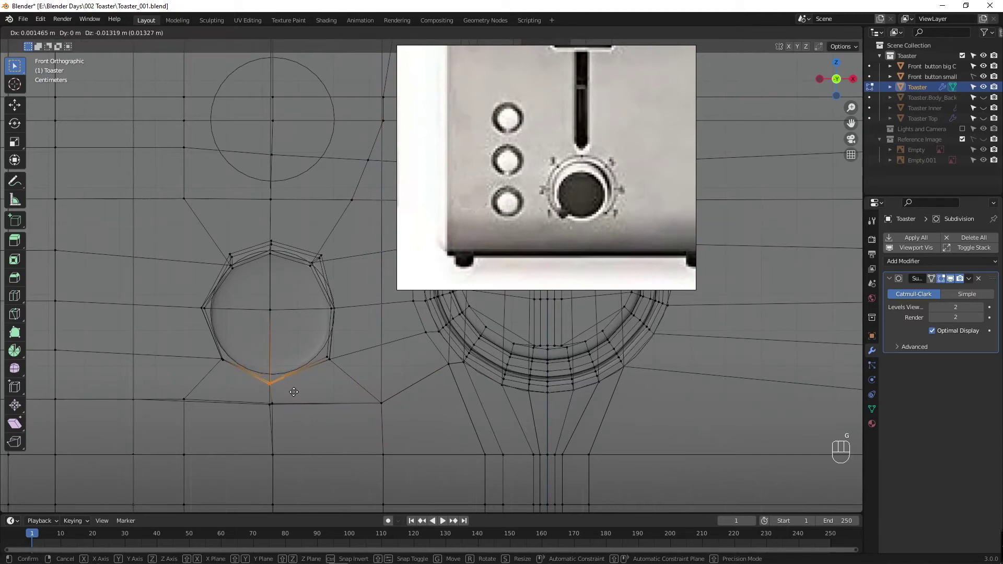
pyautogui.click(346, 311)
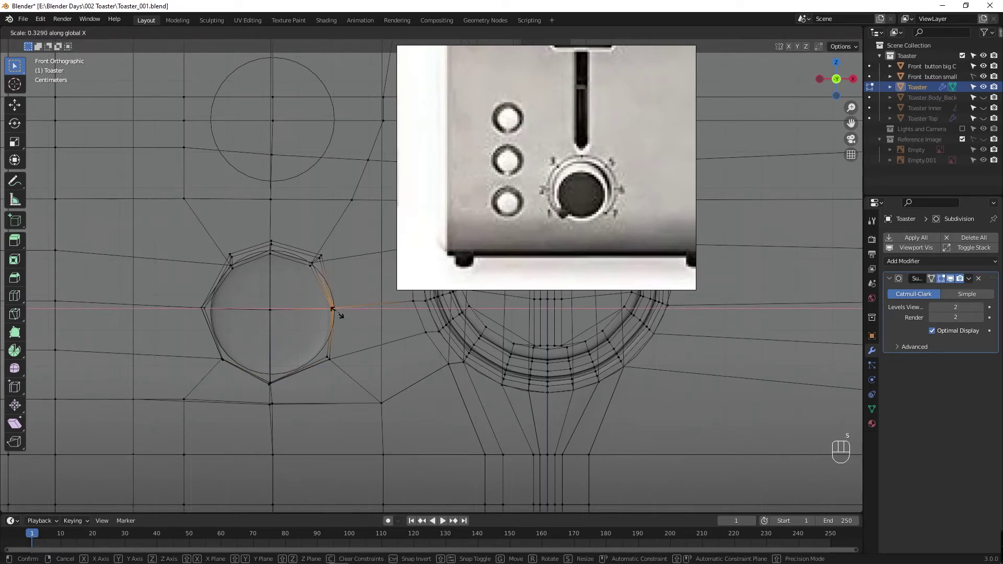
pyautogui.press('g')
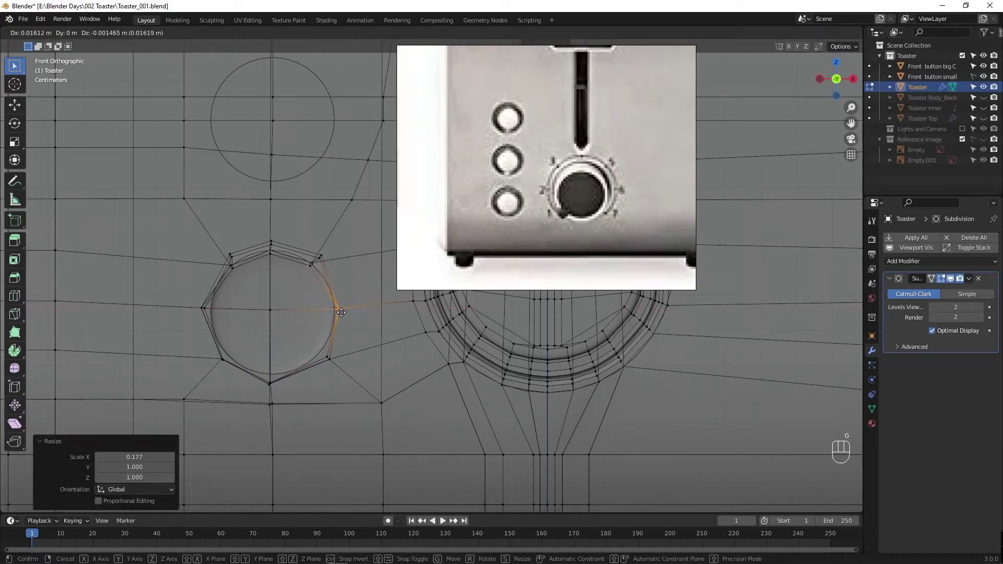
pyautogui.middleClick(315, 282)
pyautogui.moveTo(260, 258); pyautogui.dragTo(290, 292)
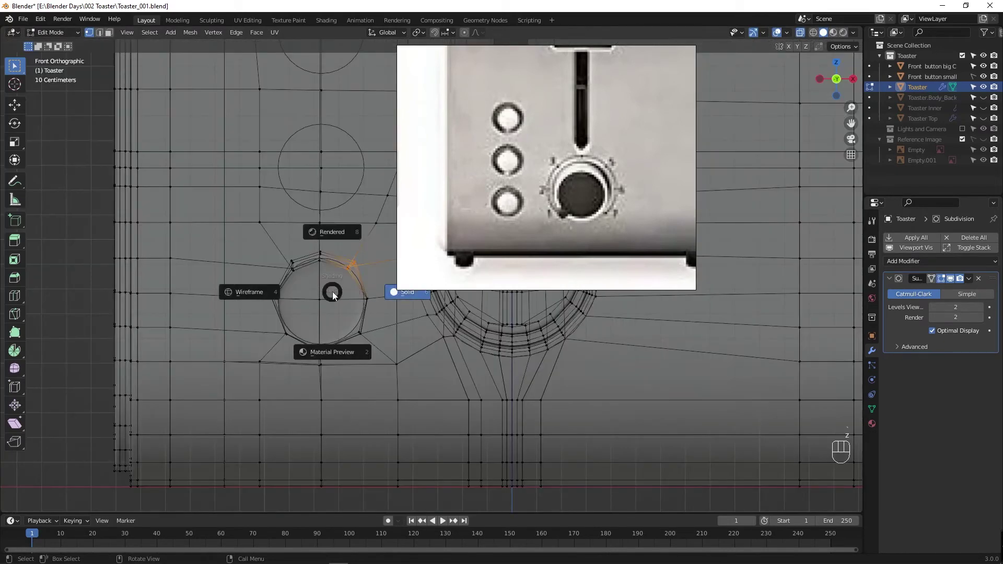
# Step: Scale the upper-right ring vertices along one axis and nudge them into place
pyautogui.middleClick(329, 279)
pyautogui.middleClick(338, 296)
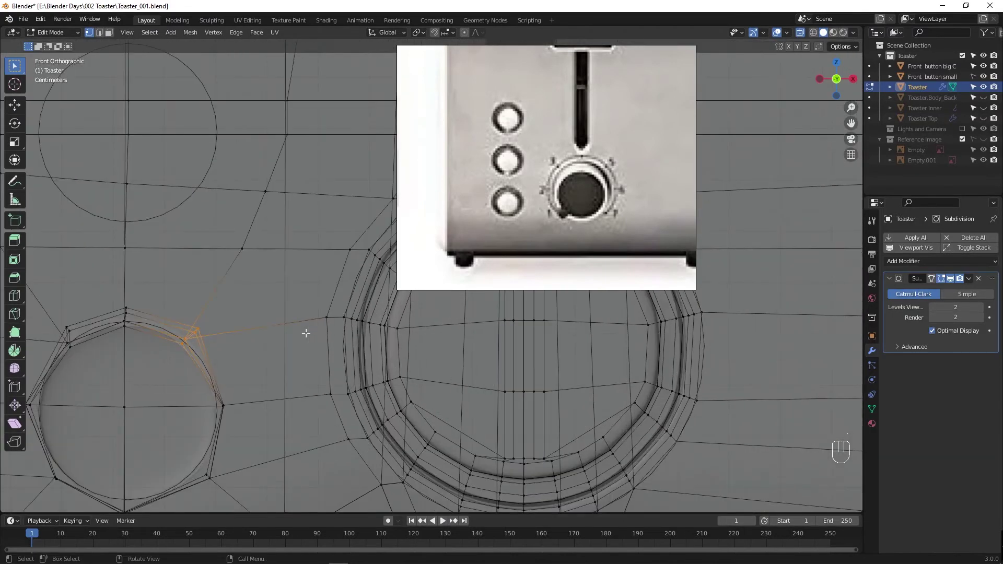
pyautogui.moveTo(263, 348); pyautogui.dragTo(315, 335)
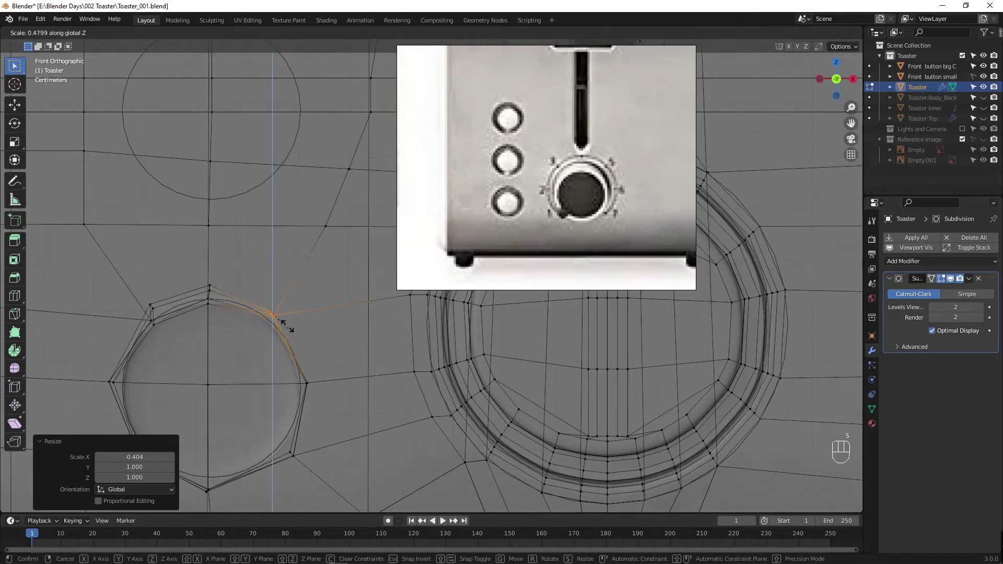
pyautogui.press('g')
pyautogui.press('s')
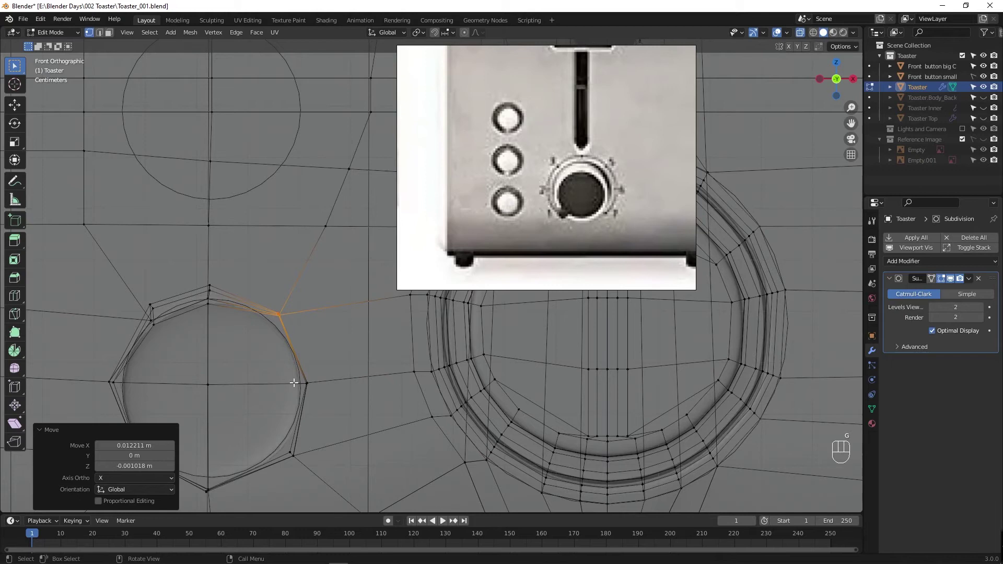
pyautogui.moveTo(204, 281); pyautogui.dragTo(232, 321)
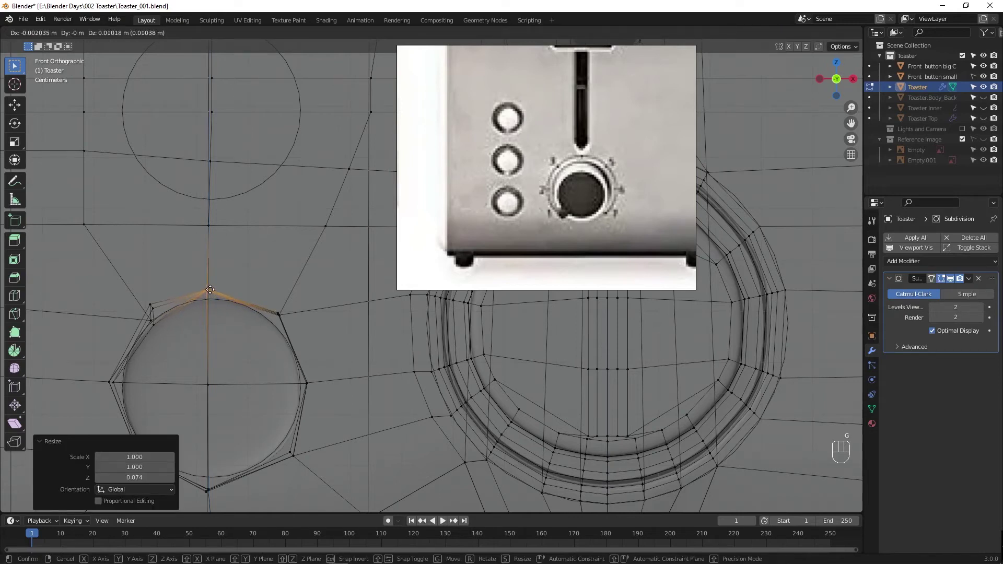
# Step: Flatten the top and left ring vertices into line, then view the smoothed round recess
pyautogui.click(168, 332)
pyautogui.press('s')
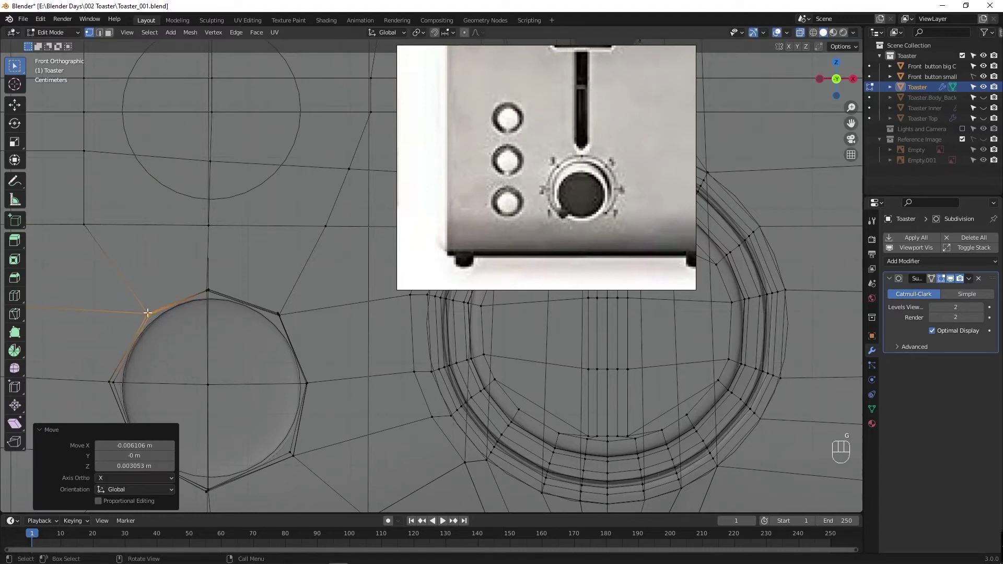
pyautogui.moveTo(189, 364); pyautogui.dragTo(201, 321)
pyautogui.click(168, 348)
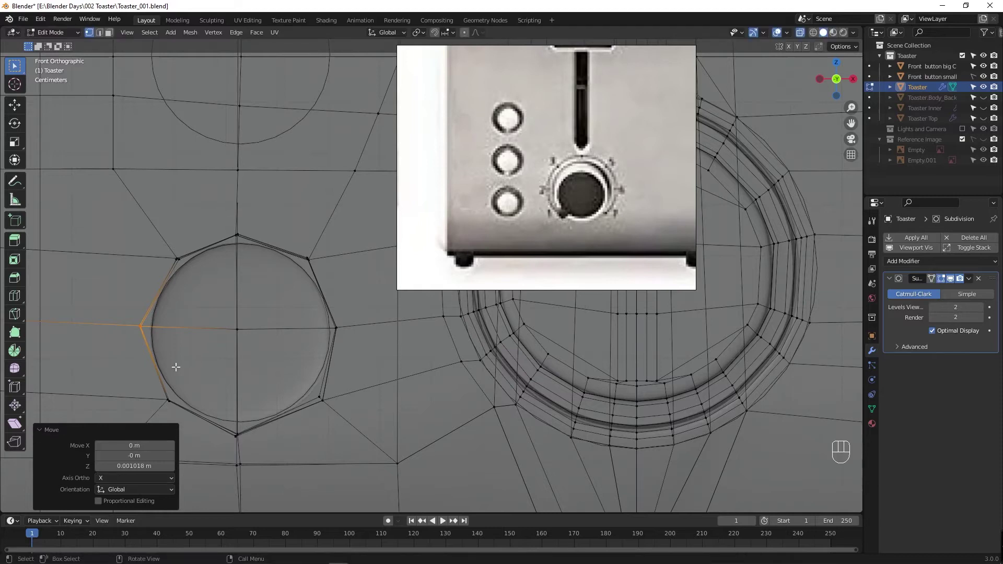
pyautogui.moveTo(228, 426); pyautogui.dragTo(257, 443)
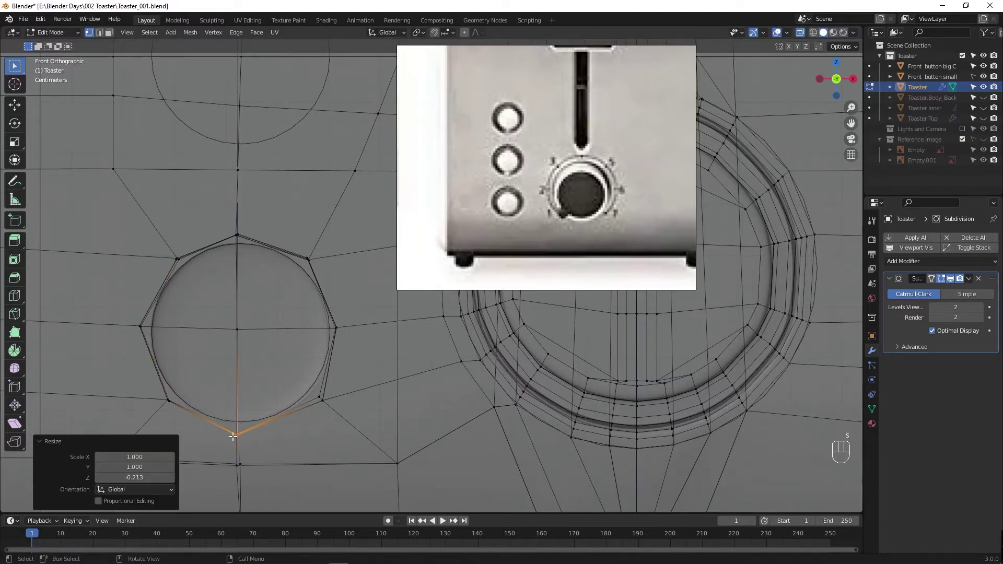
pyautogui.press('Tab')
# Step: Save the file, review the whole toaster front with groove, dial and hollow, and save again
pyautogui.press('ctrl+s')
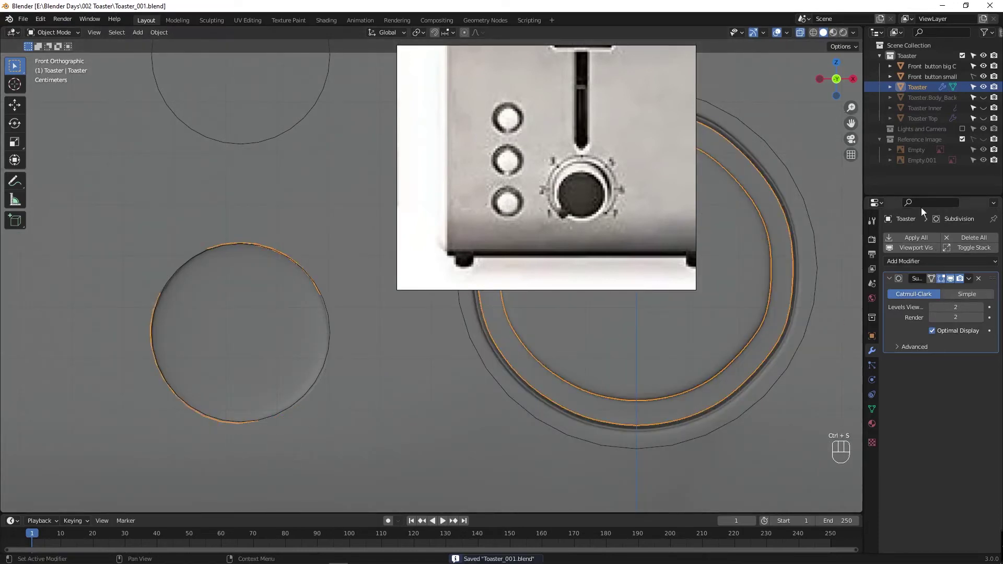
pyautogui.click(986, 78)
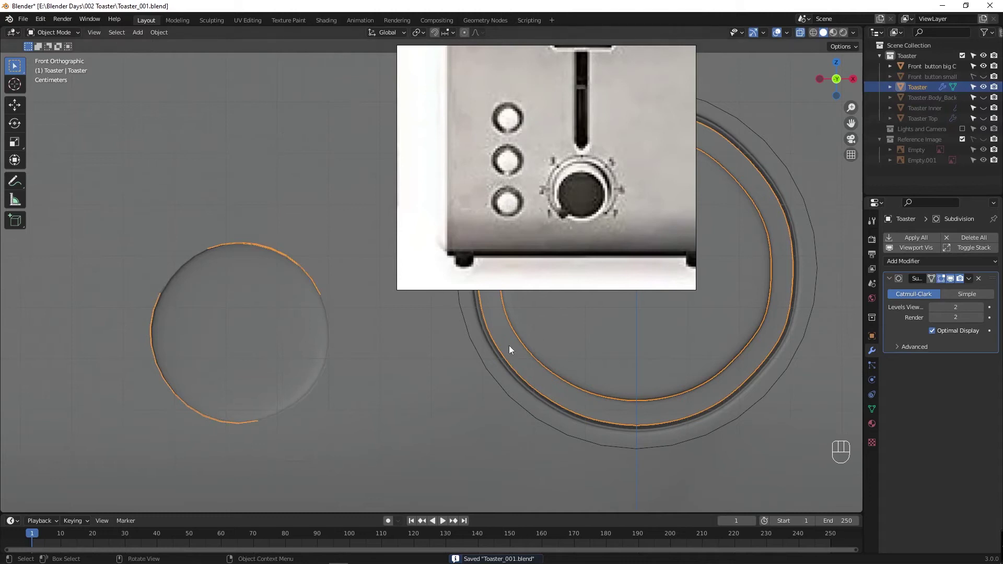
pyautogui.press('alt+a')
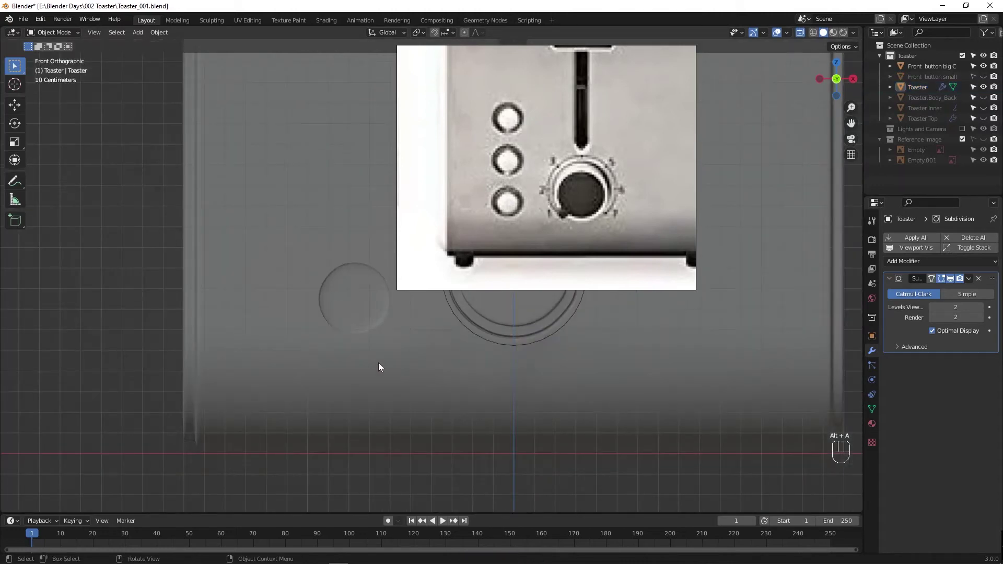
pyautogui.press('Tab')
pyautogui.press('alt+z')
pyautogui.press('Tab')
pyautogui.moveTo(345, 360); pyautogui.dragTo(298, 401)
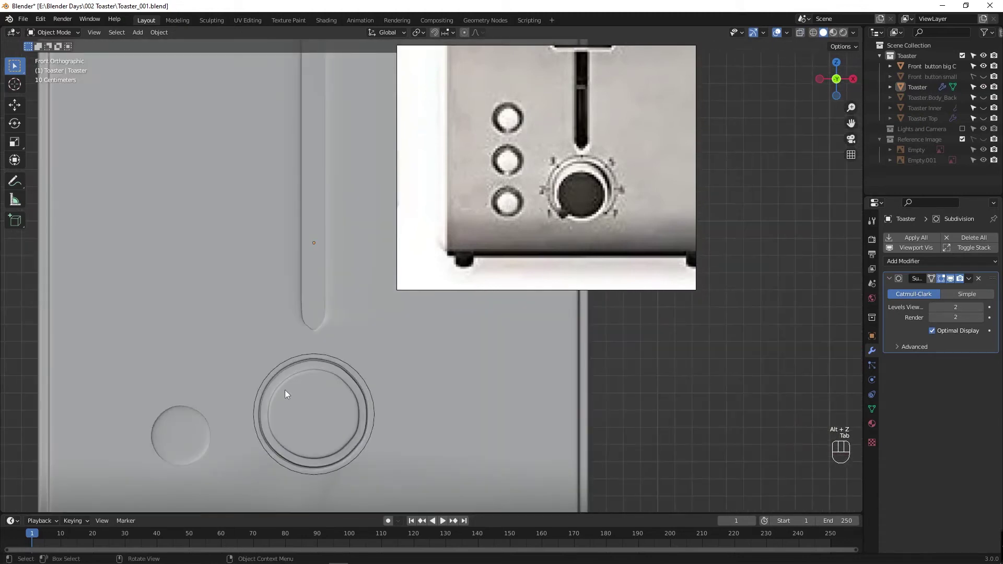
pyautogui.press('ctrl+s')
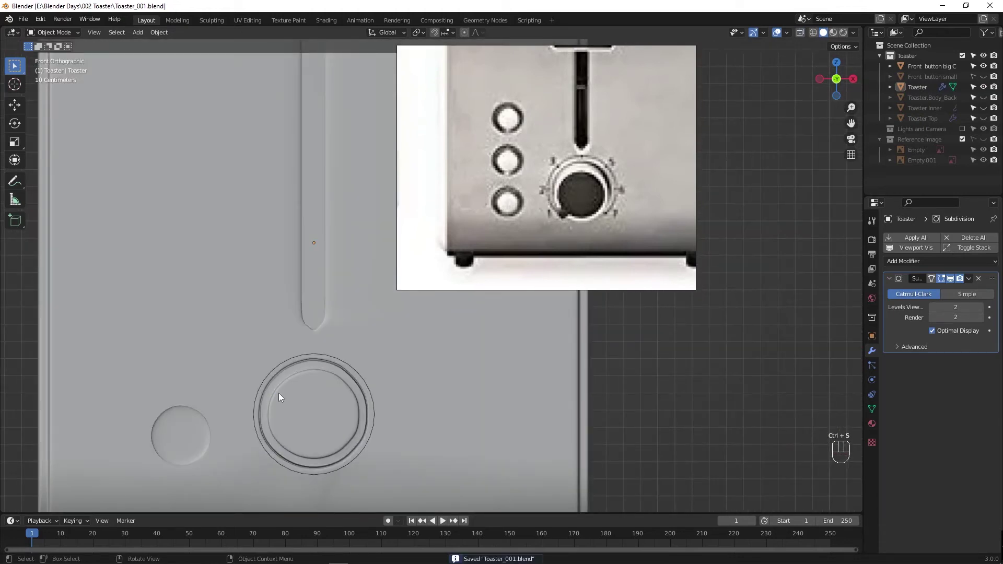
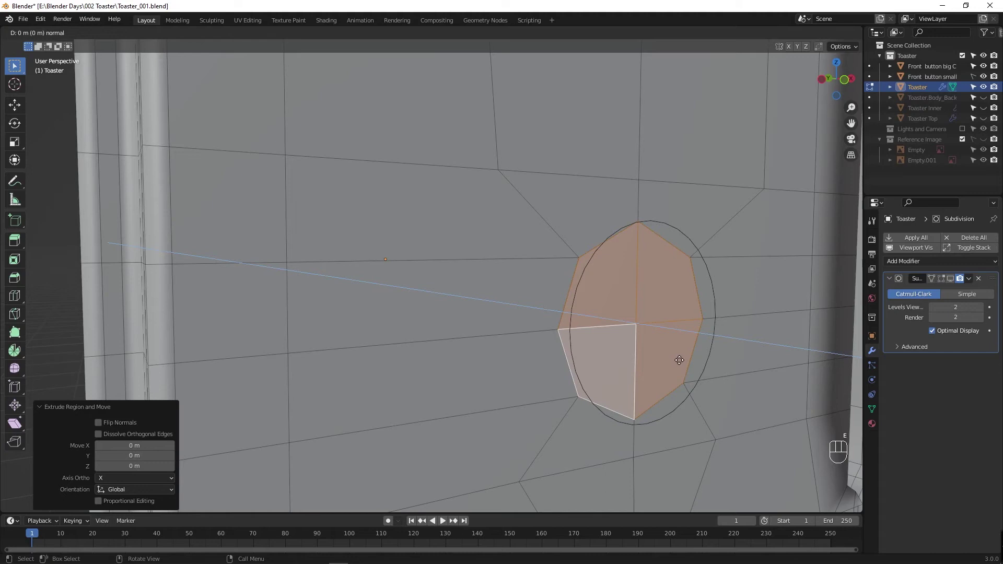
# Step: Extrude the recess faces about 0.003 m inward along the normal and view the deeper hole
pyautogui.press('e')
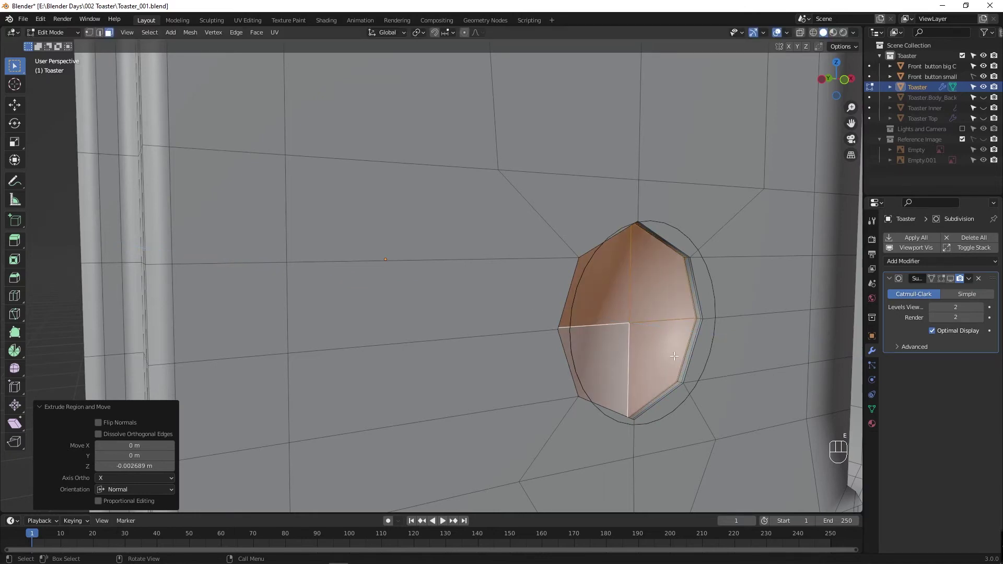
pyautogui.press('Tab')
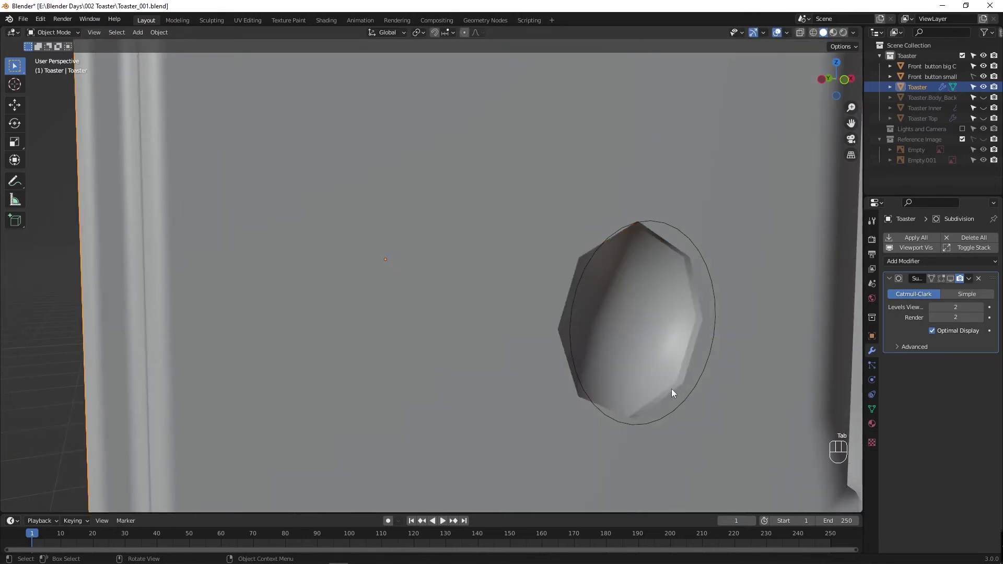
# Step: In X-ray vertex editing, slide the upper-left, upper-right and right vertices onto the button circle
pyautogui.click(945, 283)
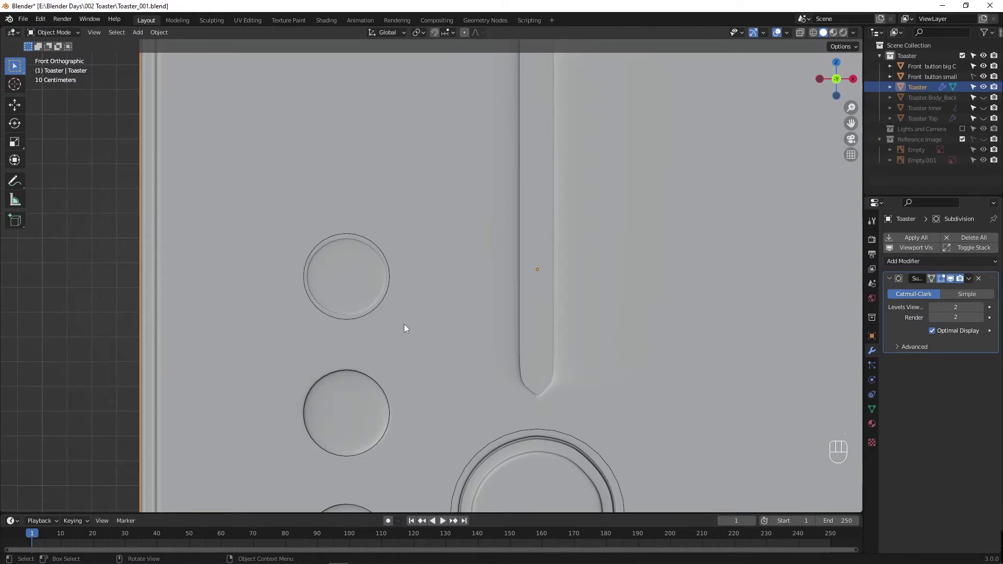
pyautogui.moveTo(376, 306); pyautogui.dragTo(483, 295)
pyautogui.press('Tab')
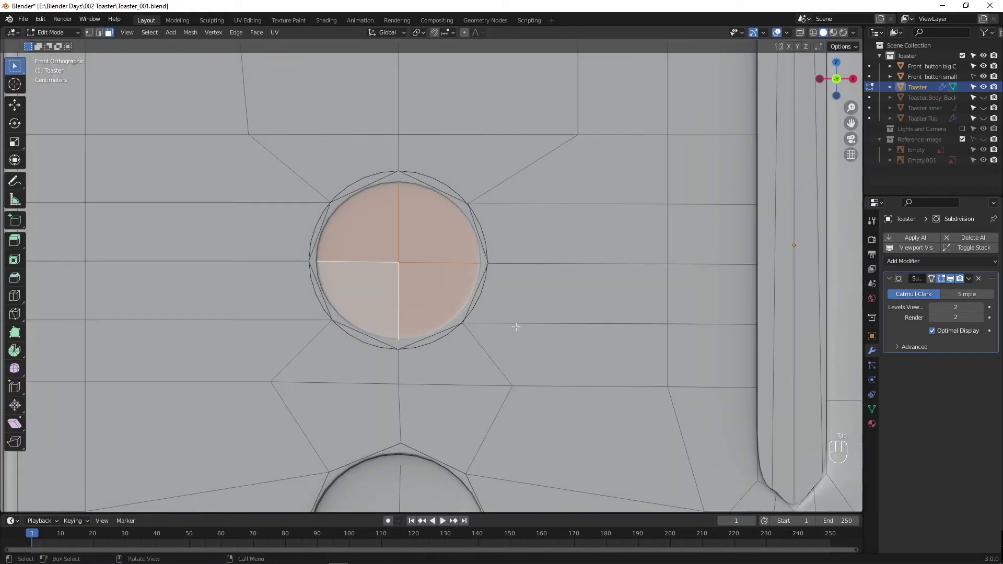
pyautogui.press('alt+z')
pyautogui.press('1')
pyautogui.moveTo(319, 190); pyautogui.dragTo(350, 222)
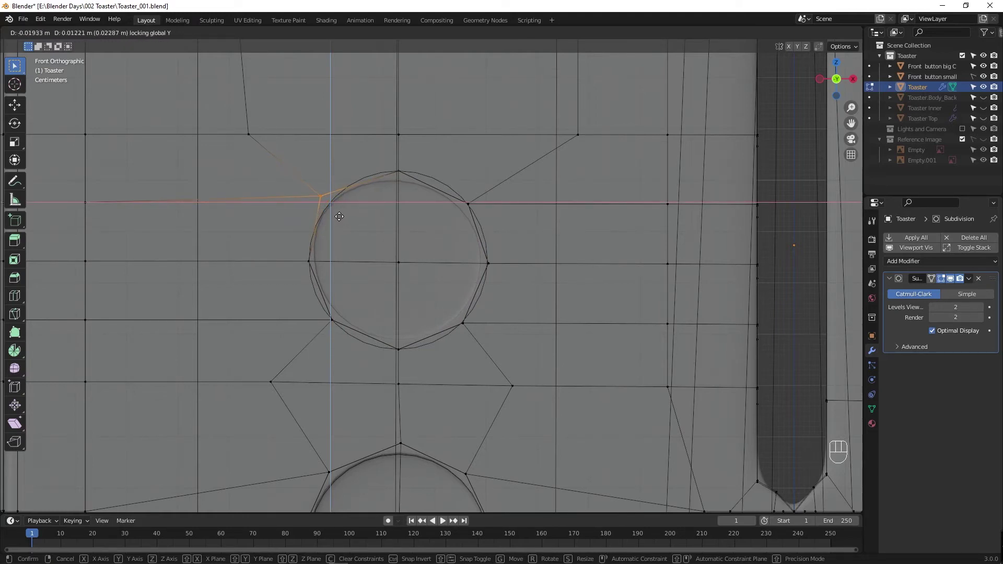
pyautogui.click(420, 183)
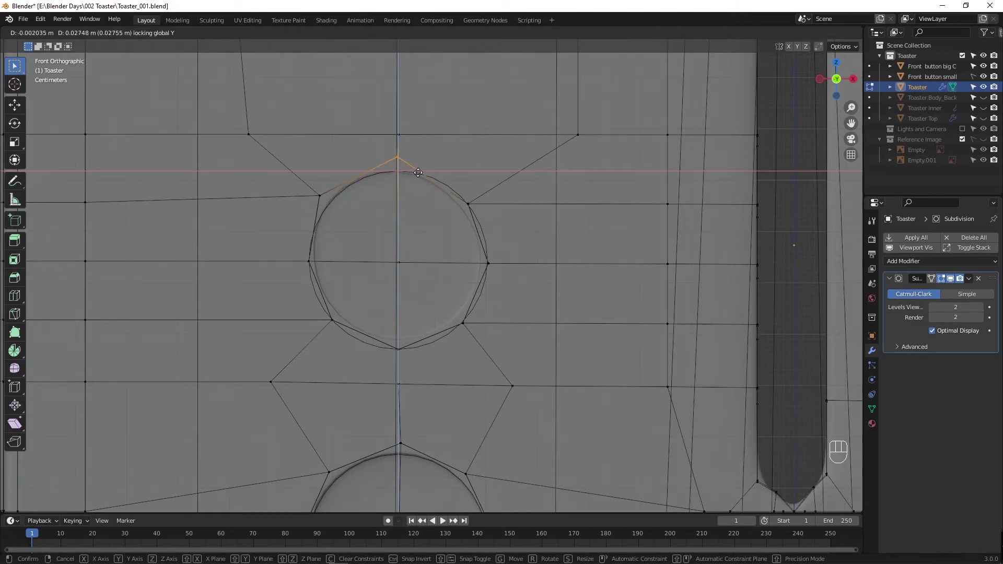
pyautogui.moveTo(455, 193); pyautogui.dragTo(505, 215)
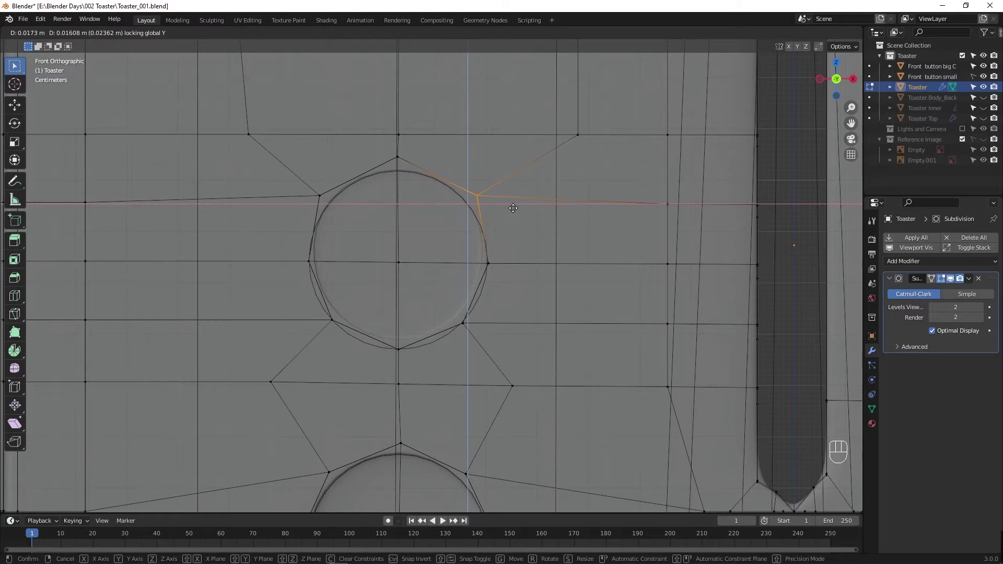
pyautogui.moveTo(488, 257); pyautogui.dragTo(522, 292)
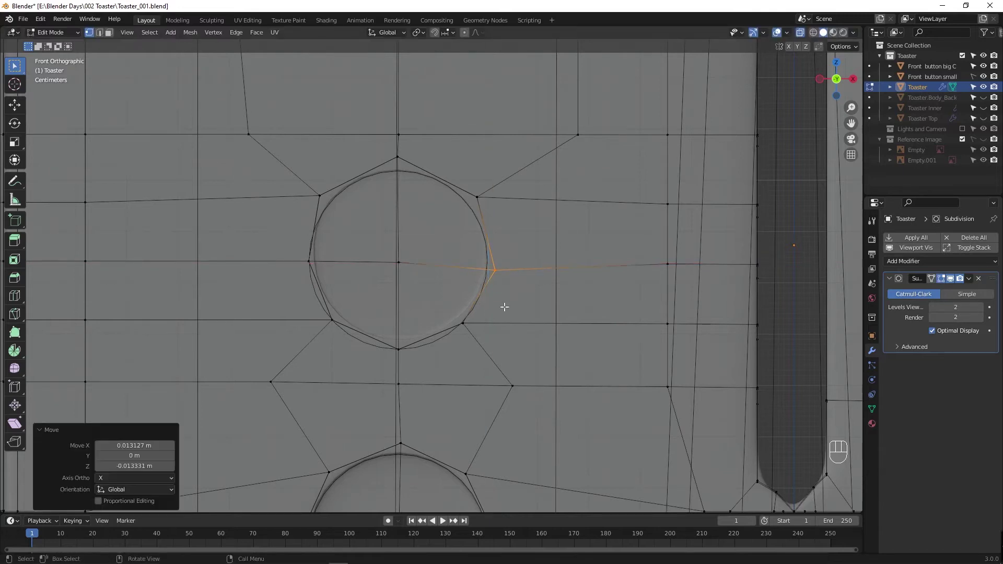
# Step: Slide the lower-right, bottom, left and lower-left vertices onto the circle, then save
pyautogui.moveTo(445, 307); pyautogui.dragTo(487, 336)
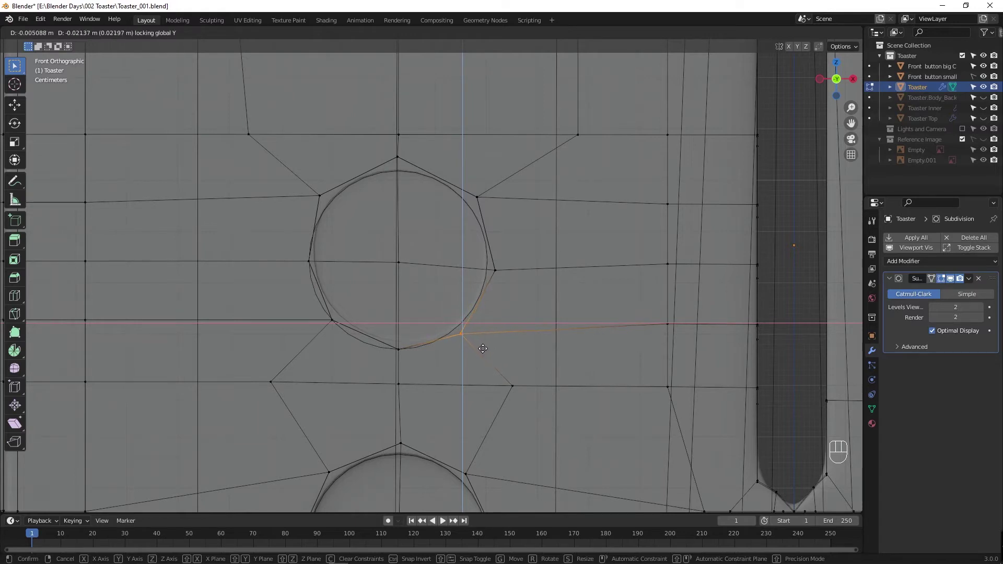
pyautogui.click(416, 356)
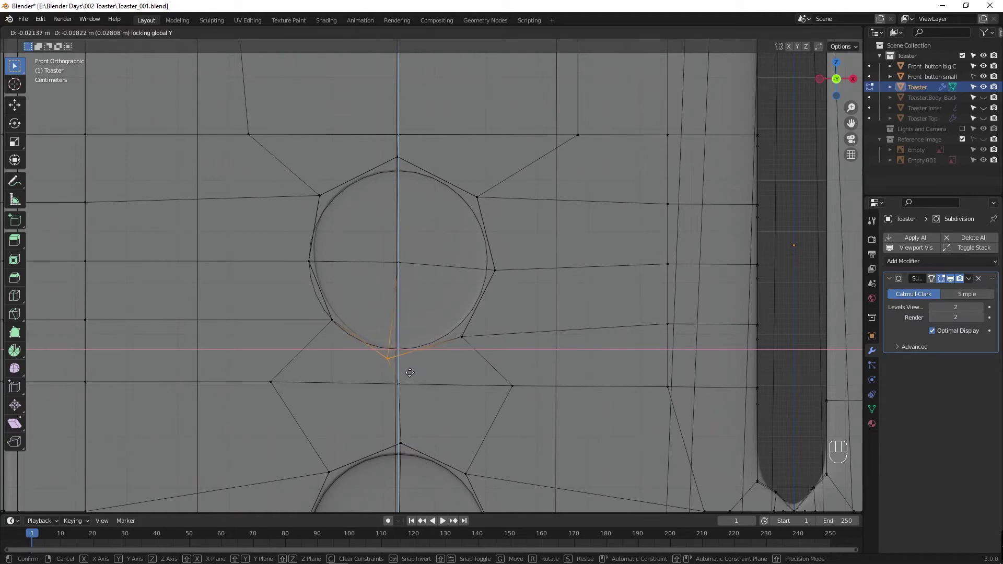
pyautogui.moveTo(315, 309); pyautogui.dragTo(354, 334)
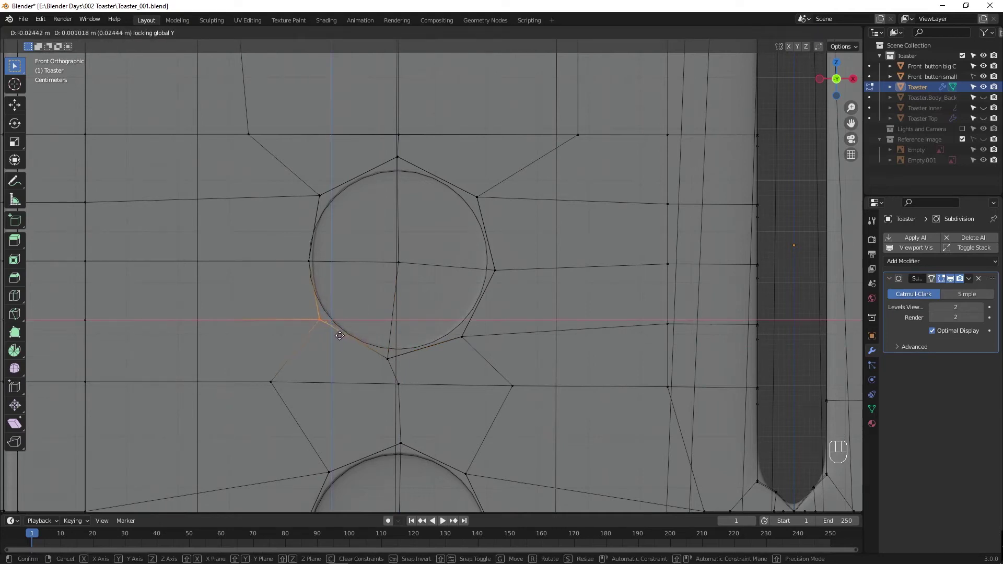
pyautogui.click(335, 278)
pyautogui.press('shift+y')
pyautogui.press('g')
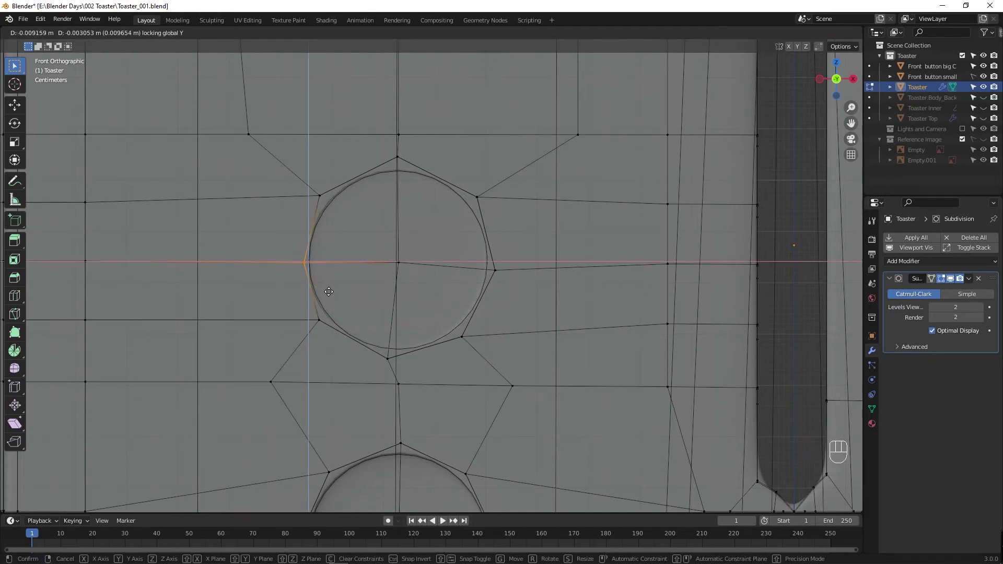
pyautogui.moveTo(328, 199); pyautogui.dragTo(349, 219)
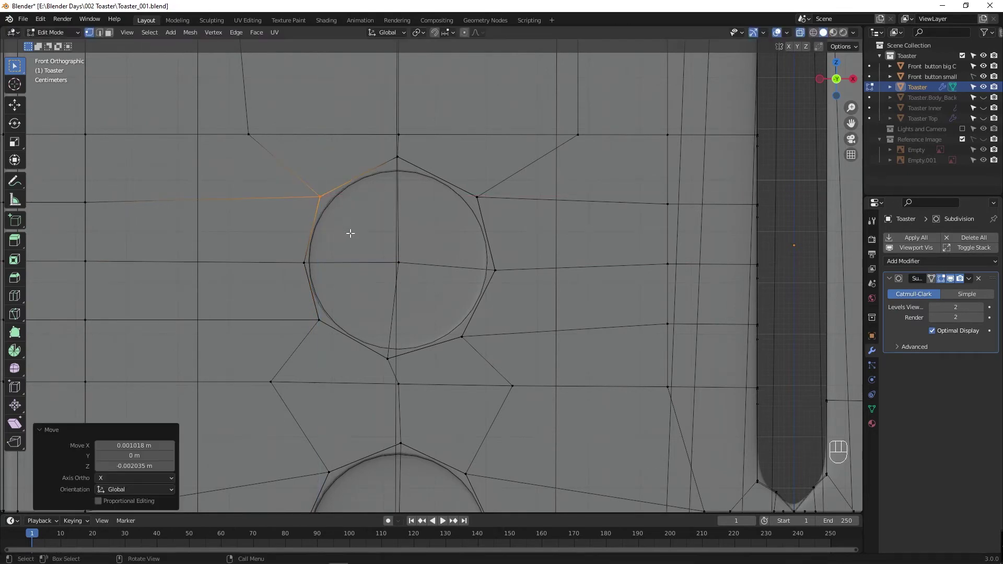
pyautogui.click(324, 316)
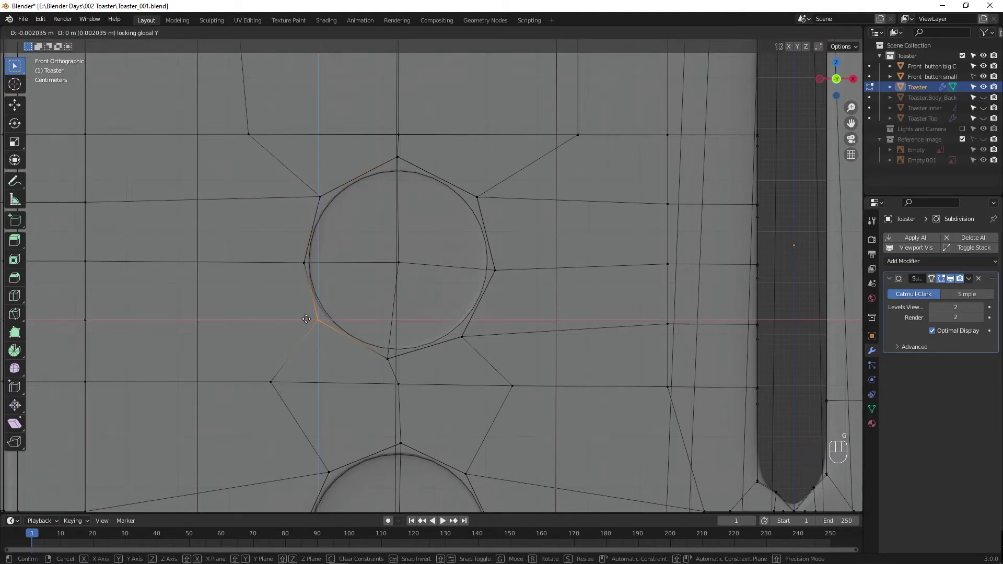
pyautogui.press('Tab')
pyautogui.press('ctrl+s')
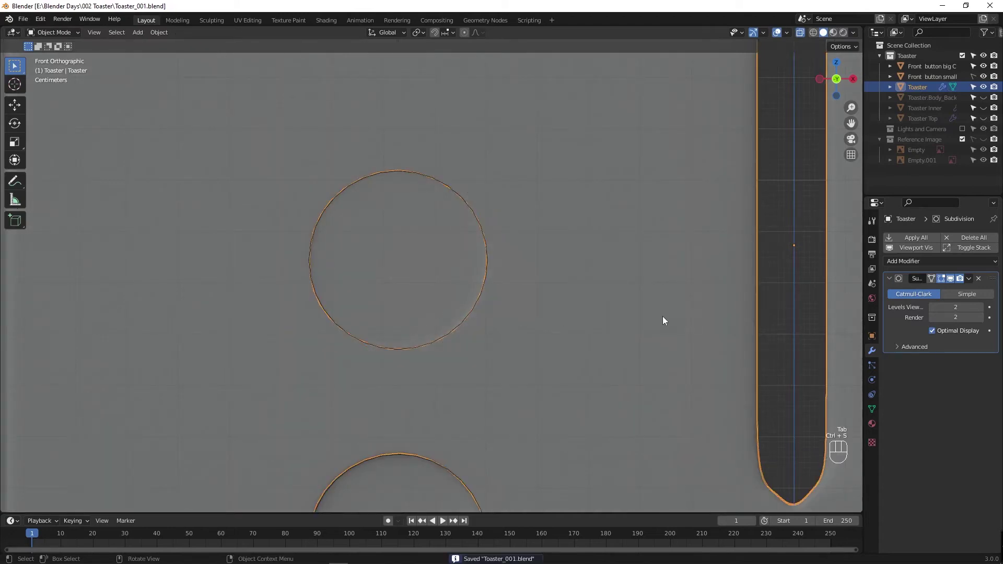
# Step: Toggle the Subdivision viewport display to compare the recess with and without smoothing
pyautogui.click(939, 283)
pyautogui.click(951, 282)
pyautogui.click(944, 283)
pyautogui.click(937, 283)
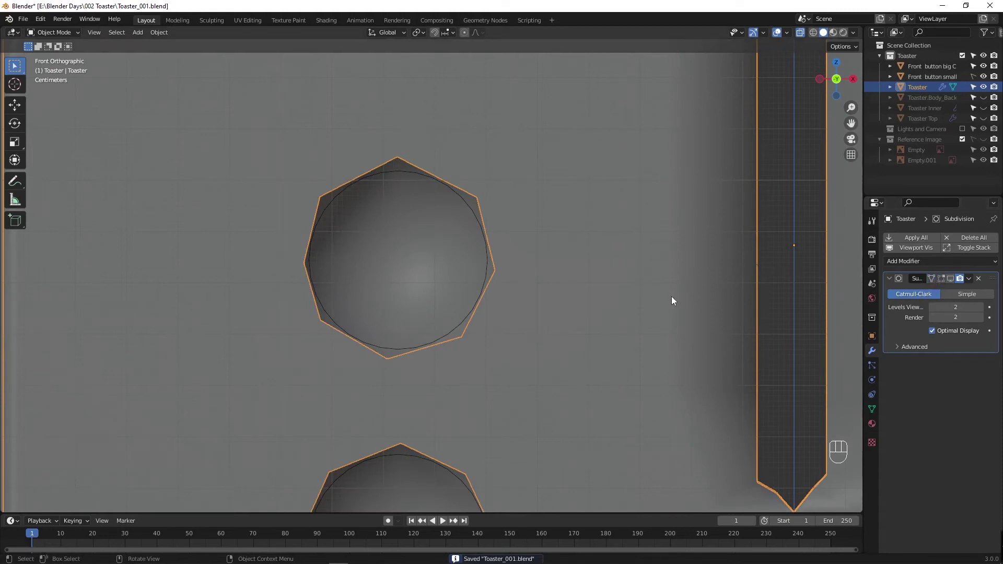
pyautogui.press('Tab')
pyautogui.press('Tab')
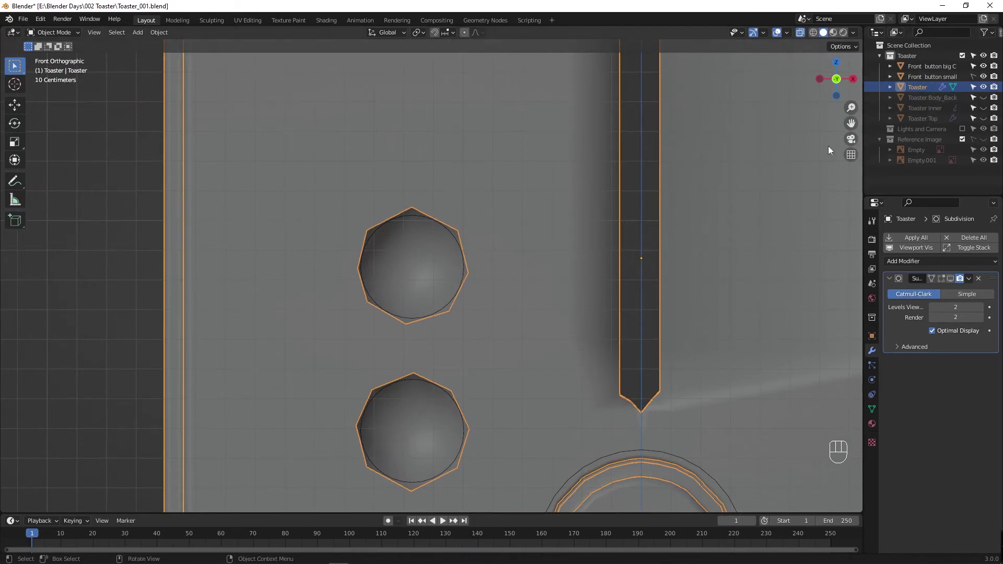
# Step: Hide the Front button small object, inspect the recessed holes across the front panel, and save
pyautogui.click(986, 79)
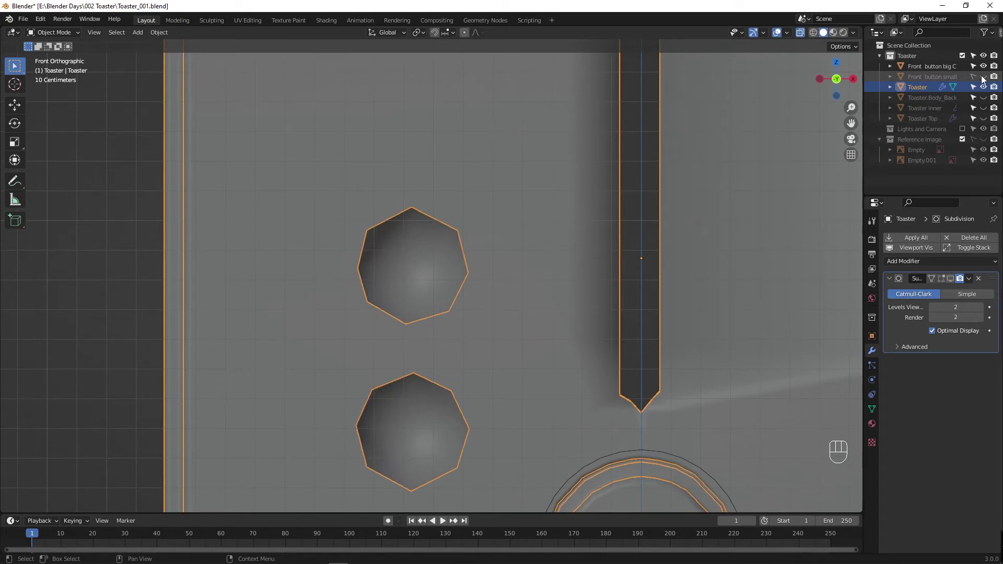
pyautogui.click(986, 79)
pyautogui.click(952, 282)
pyautogui.press('Tab')
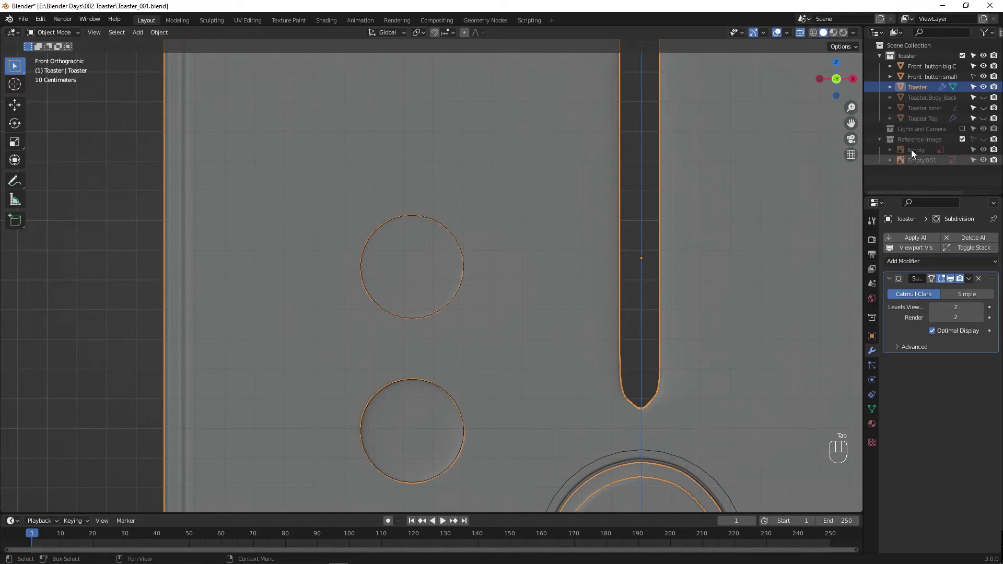
pyautogui.click(990, 80)
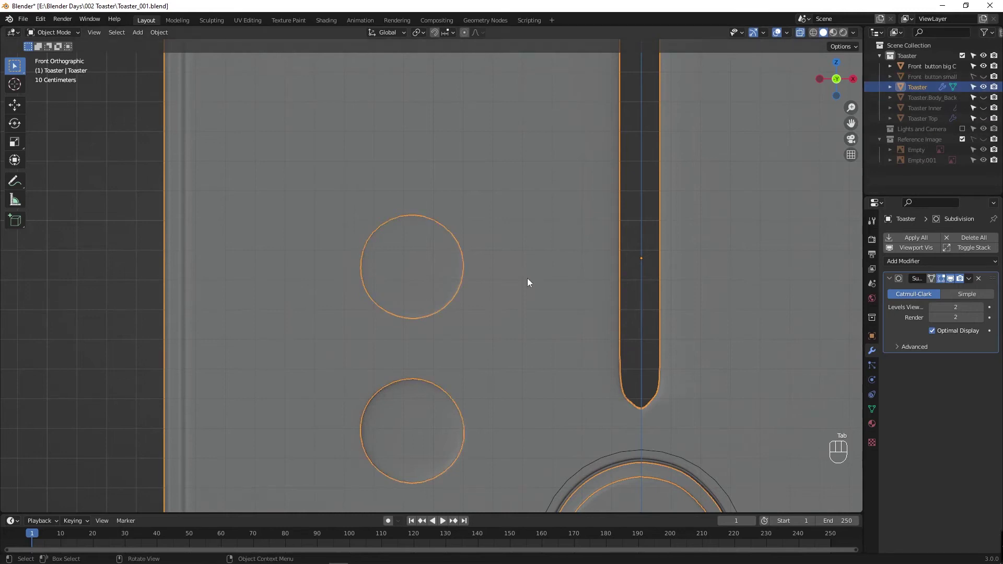
pyautogui.middleClick(435, 287)
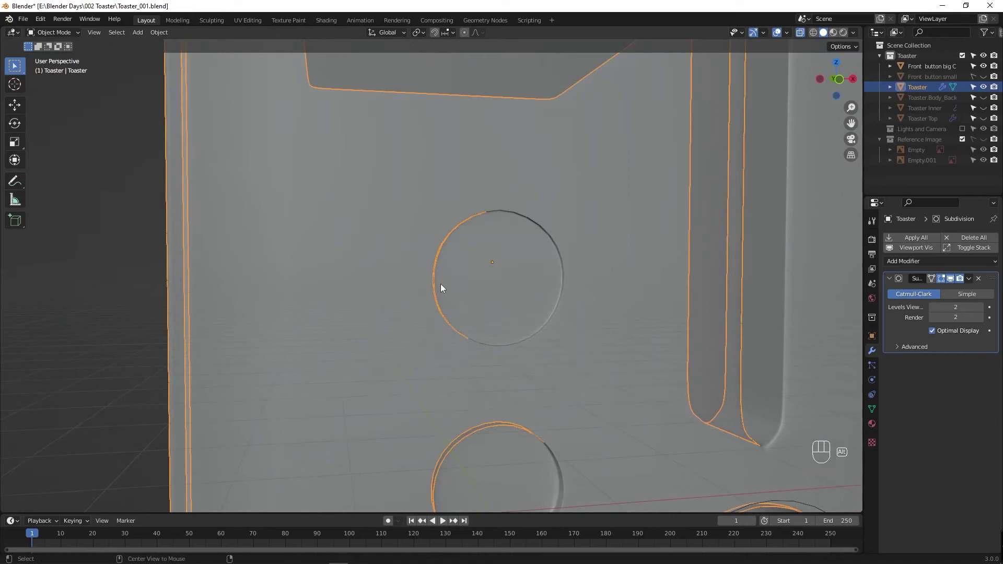
pyautogui.press('alt+a')
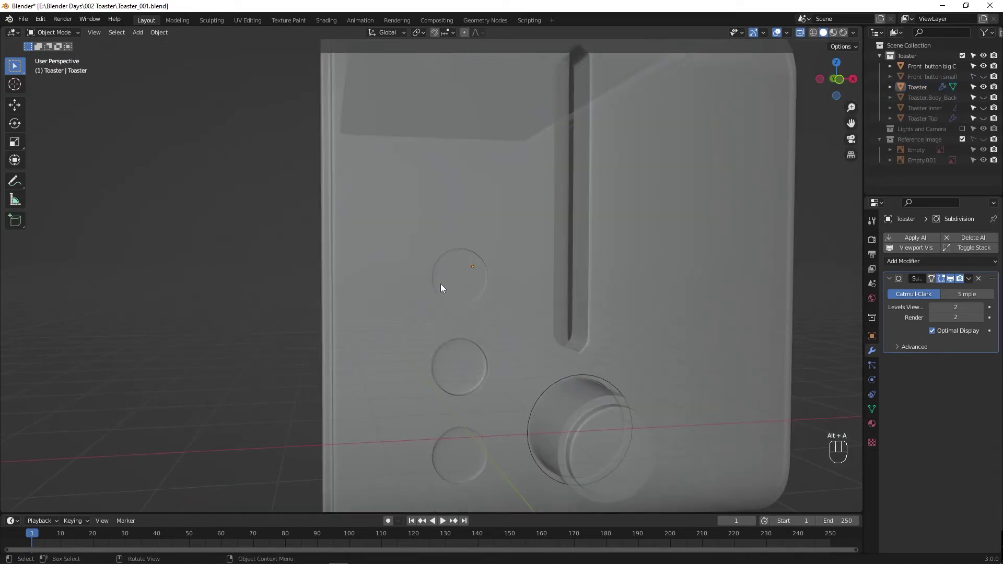
pyautogui.moveTo(482, 309); pyautogui.dragTo(459, 312)
pyautogui.moveTo(485, 311); pyautogui.dragTo(522, 311)
pyautogui.press('ctrl+s')
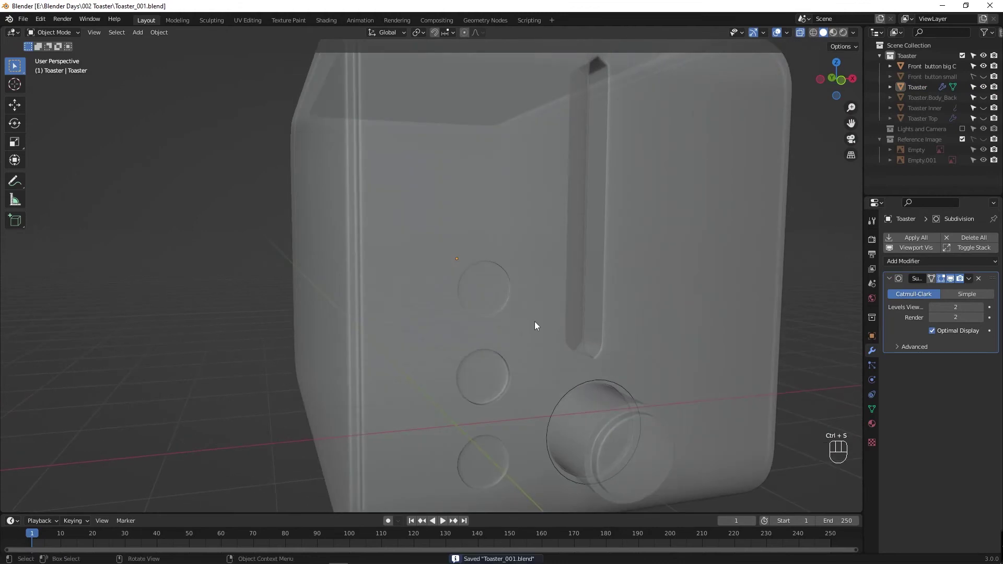
pyautogui.press('alt+z')
pyautogui.moveTo(519, 300); pyautogui.dragTo(513, 299)
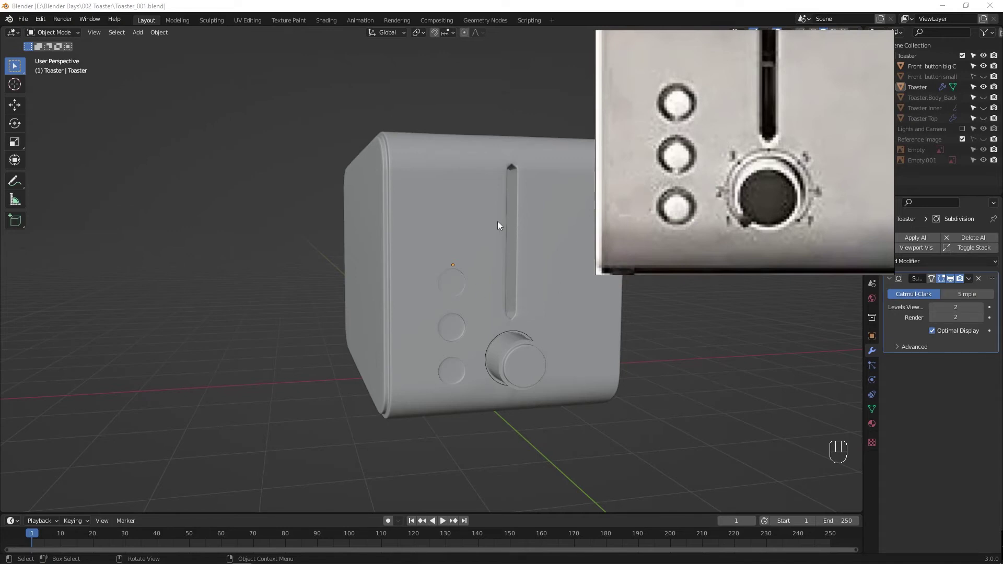
# Step: Orbit around the toaster front and side to study the top edge, saving the file
pyautogui.moveTo(498, 225); pyautogui.dragTo(484, 239)
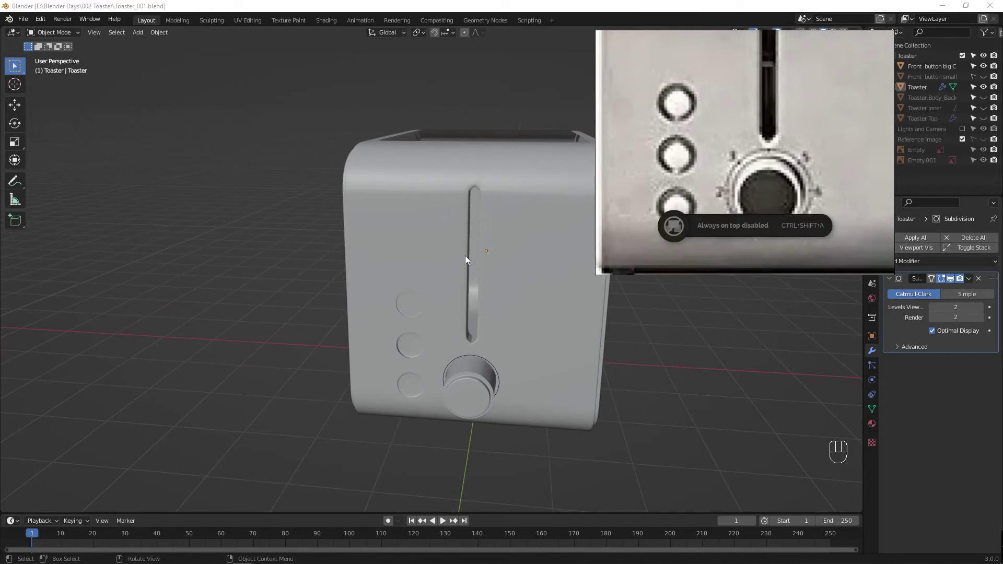
pyautogui.moveTo(459, 248); pyautogui.dragTo(538, 250)
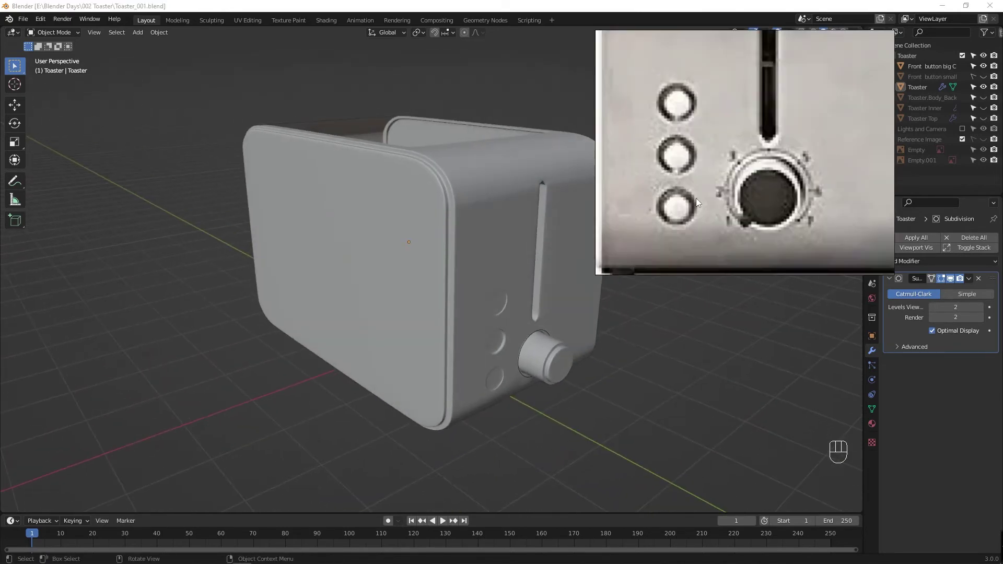
pyautogui.moveTo(477, 229); pyautogui.dragTo(492, 209)
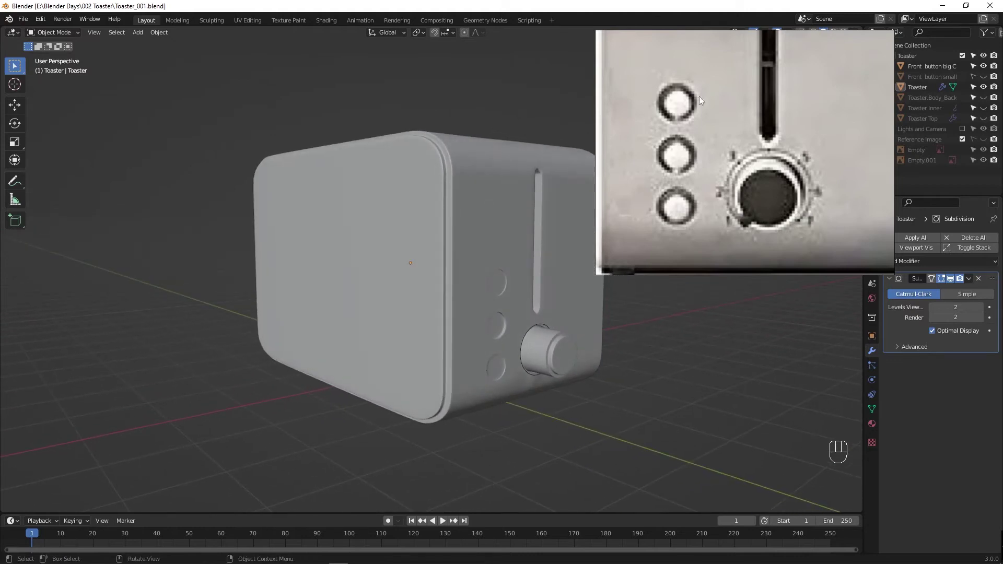
pyautogui.press('ctrl+s')
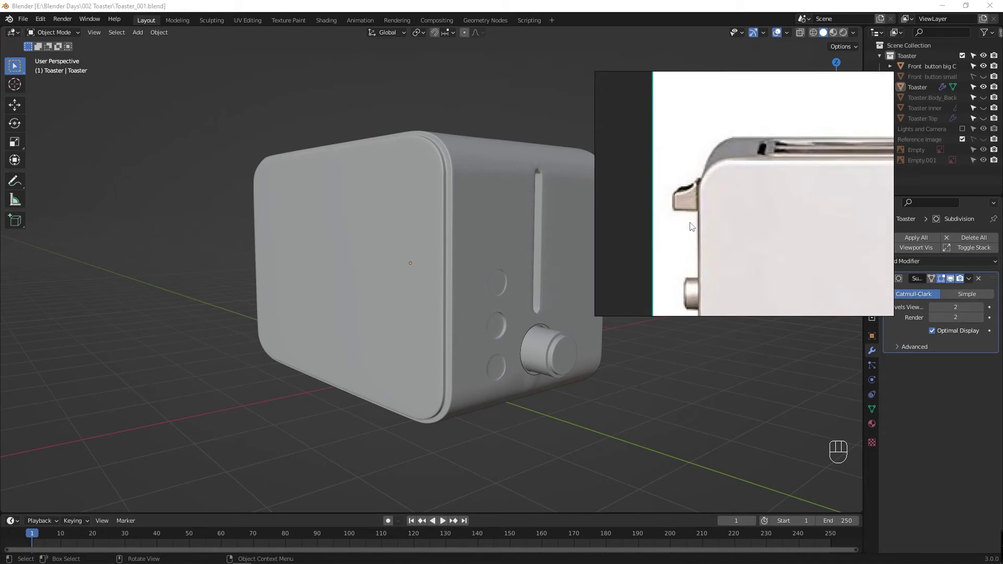
pyautogui.moveTo(509, 255); pyautogui.dragTo(408, 255)
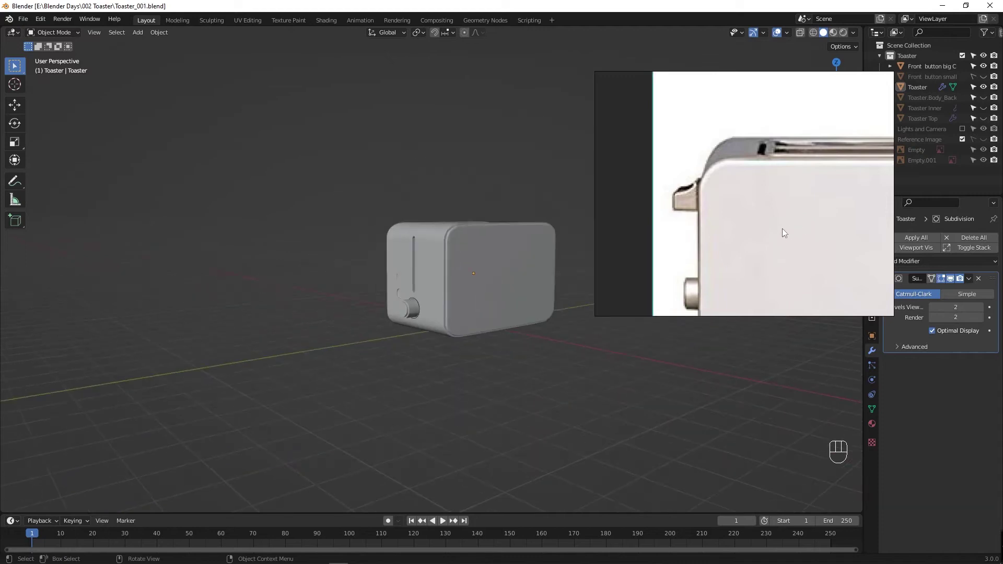
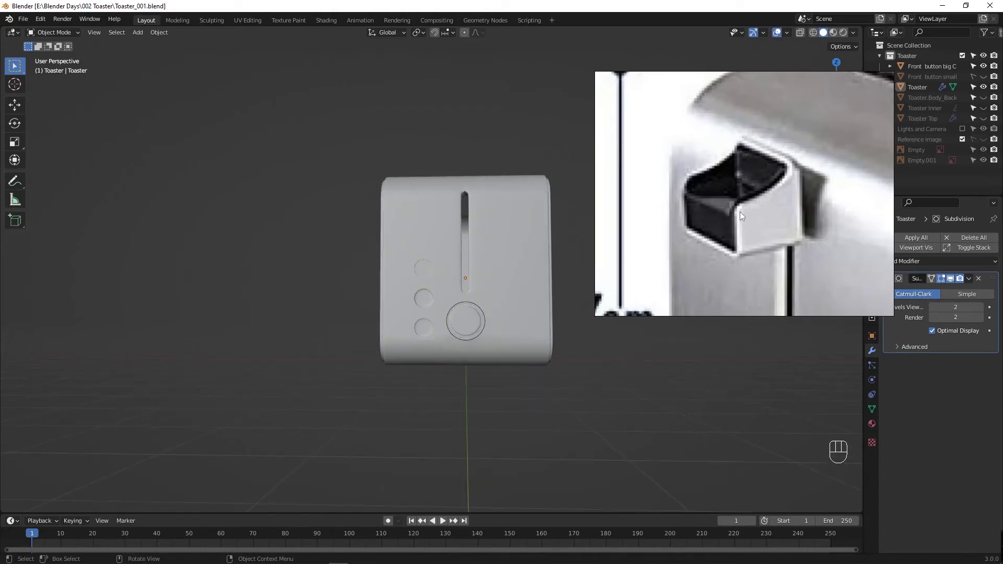
pyautogui.moveTo(497, 239); pyautogui.dragTo(459, 323)
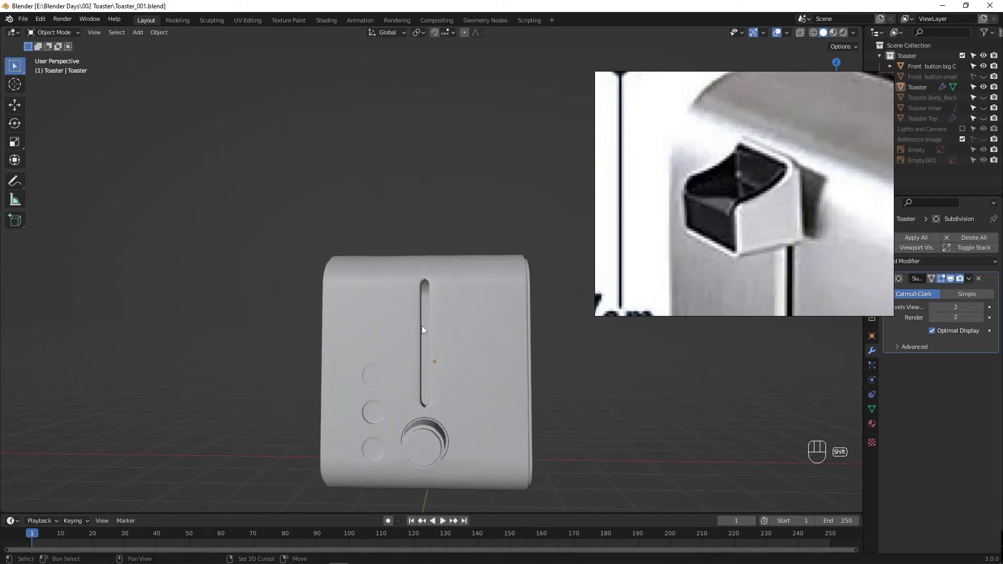
# Step: Add a new cube with the toaster selected and move it about 2.93 m along Y beside the body
pyautogui.press('shift+q')
pyautogui.click(465, 322)
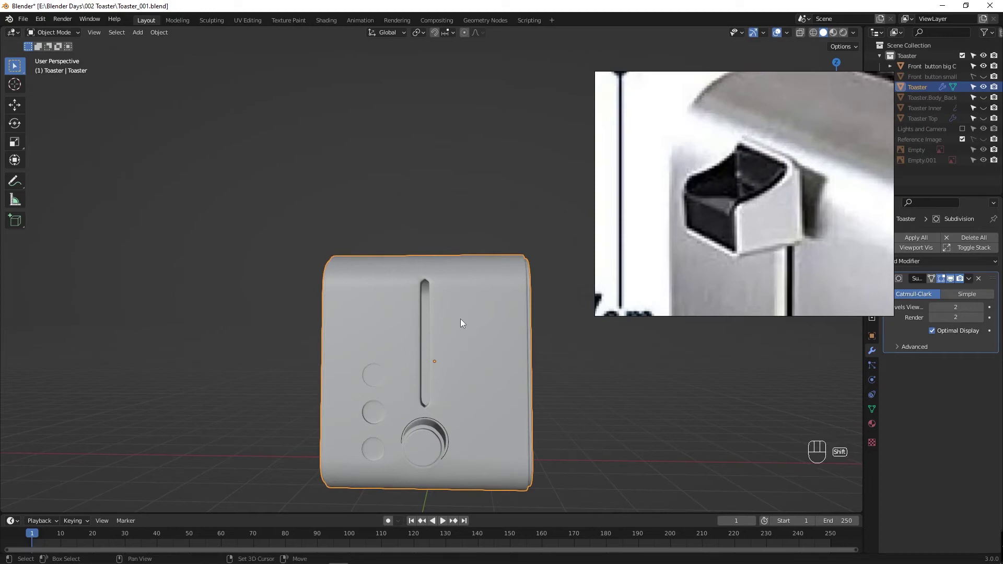
pyautogui.middleClick(467, 410)
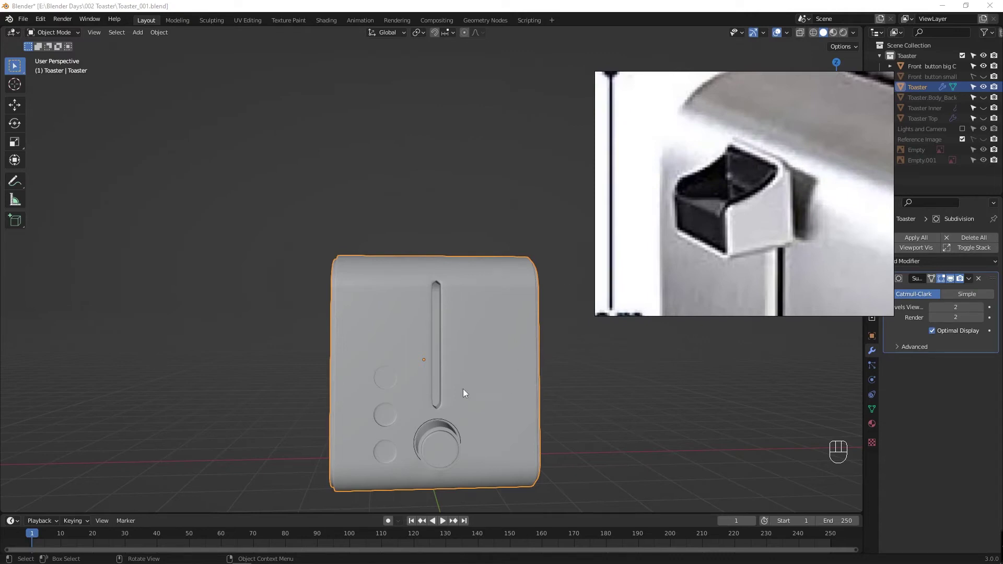
pyautogui.click(271, 355)
pyautogui.press('shift+a')
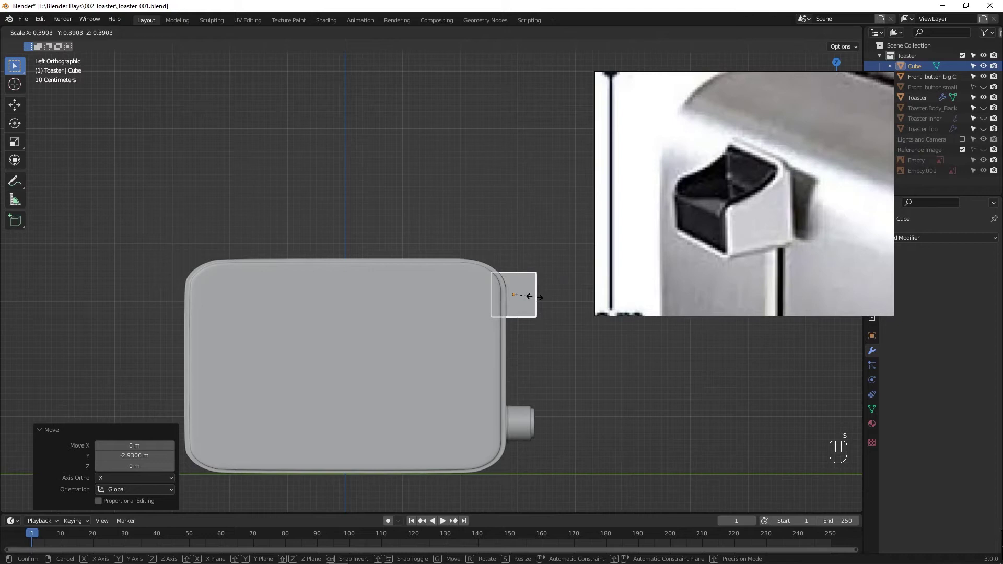
# Step: Shrink the cube to lever size and orbit around the toaster top to view it
pyautogui.moveTo(480, 368); pyautogui.dragTo(301, 381)
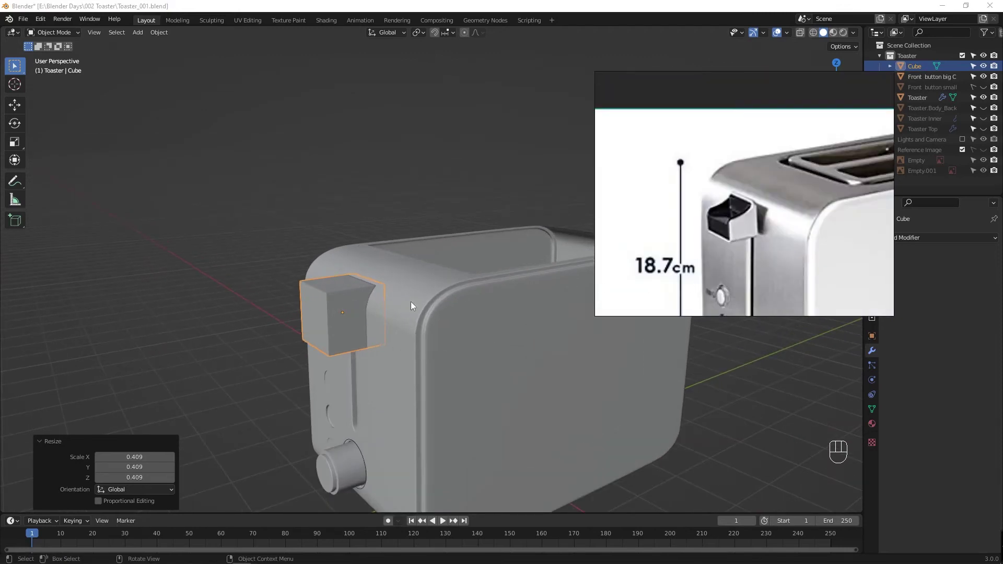
pyautogui.moveTo(397, 350); pyautogui.dragTo(395, 329)
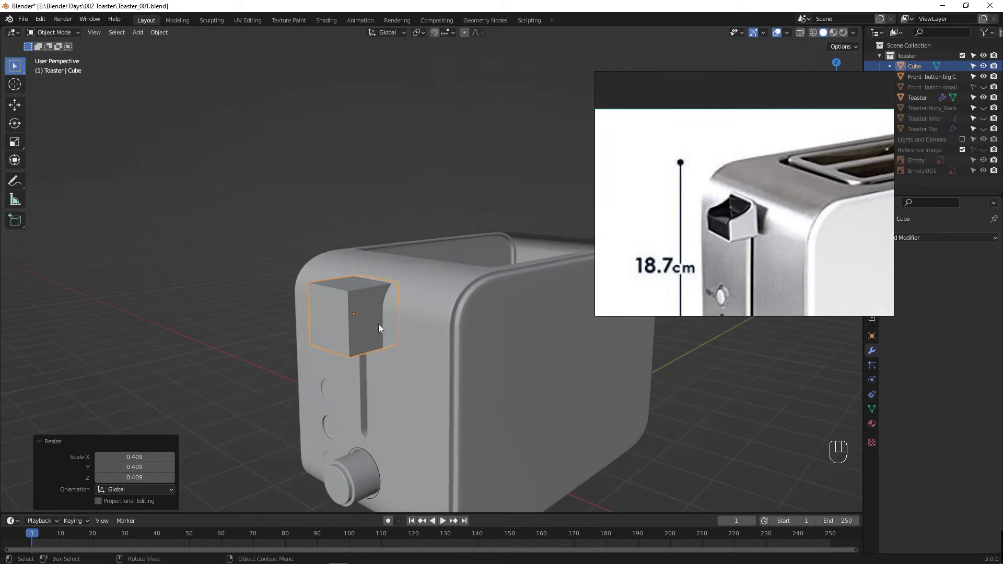
pyautogui.moveTo(328, 381); pyautogui.dragTo(313, 363)
pyautogui.moveTo(344, 345); pyautogui.dragTo(412, 356)
pyautogui.moveTo(397, 389); pyautogui.dragTo(392, 389)
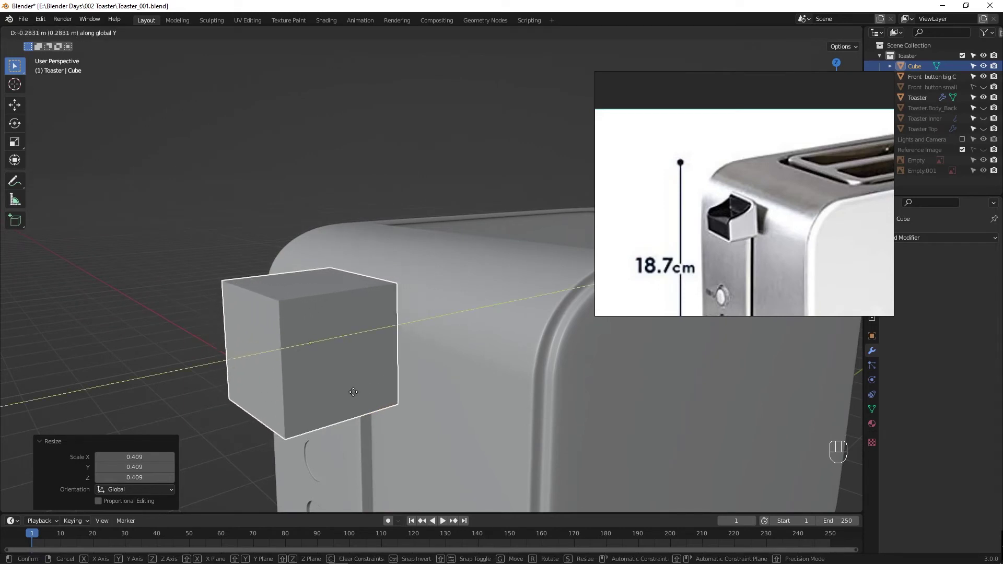
# Step: Move the cube onto the front above the slot, rescale it by 0.847 and check it from the front
pyautogui.press('ctrl+s')
pyautogui.press('s')
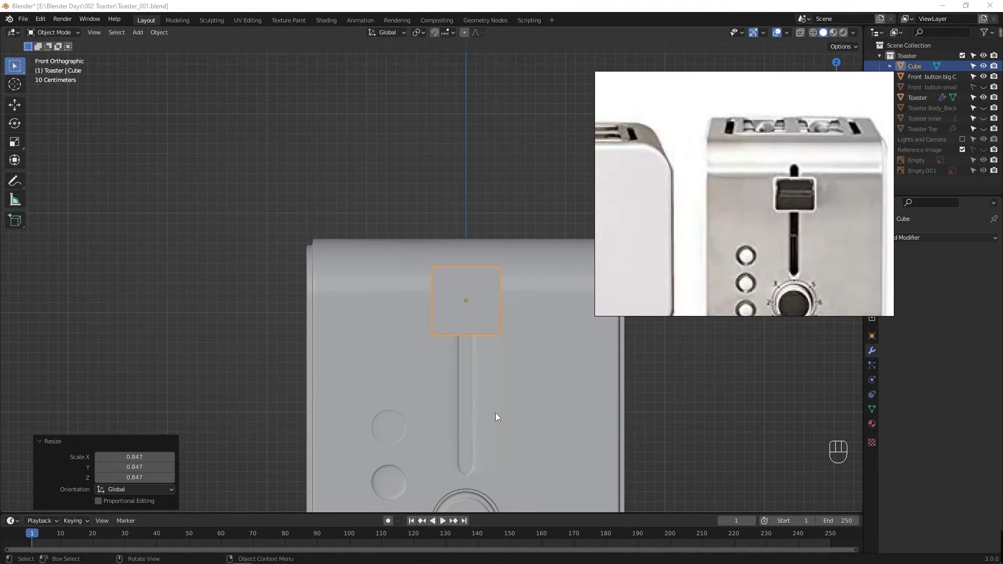
pyautogui.moveTo(492, 376); pyautogui.dragTo(491, 360)
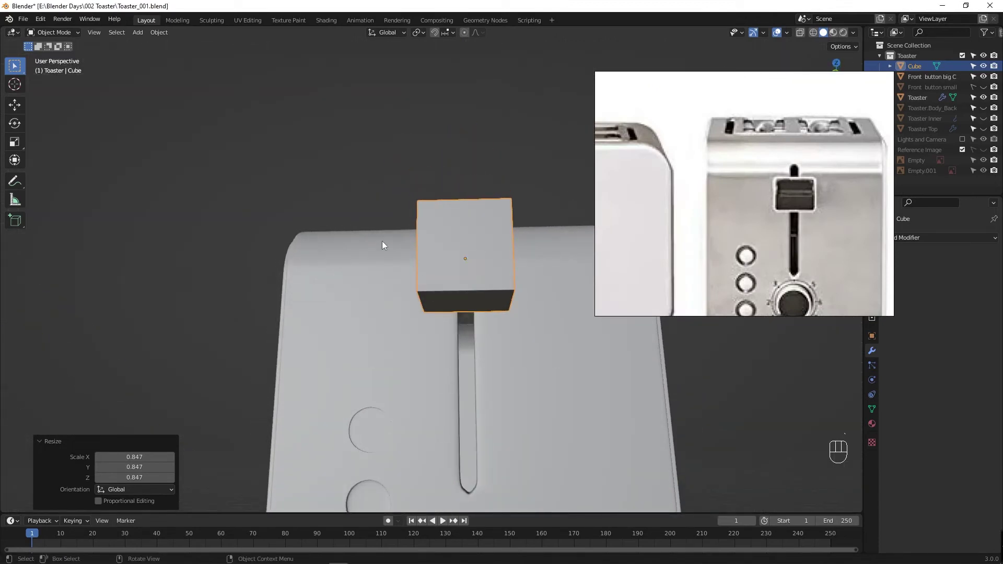
pyautogui.moveTo(506, 364); pyautogui.dragTo(459, 285)
# Step: Check the body mesh, then lower and slightly flatten the lever cube in its slot and save
pyautogui.click(504, 334)
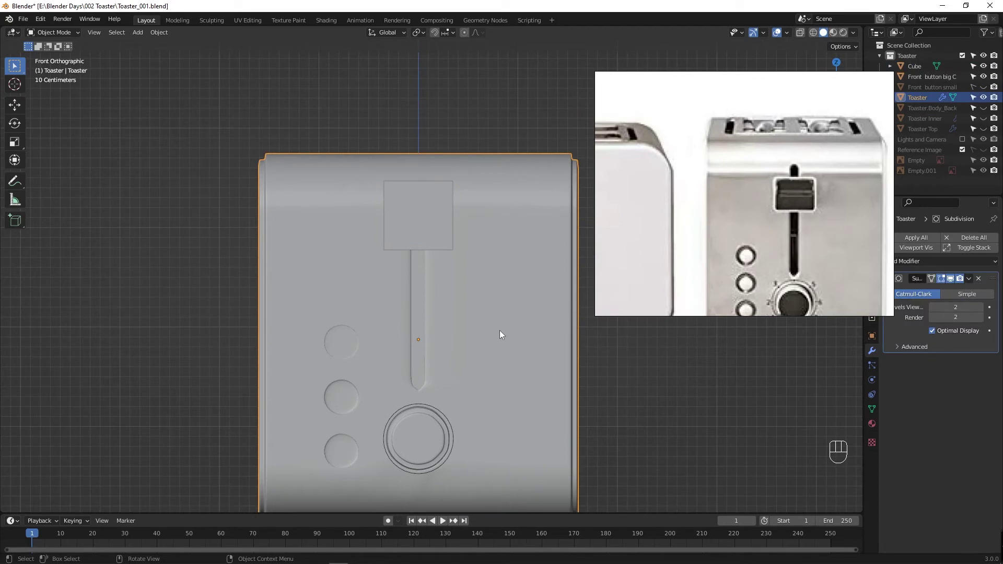
pyautogui.press('Tab')
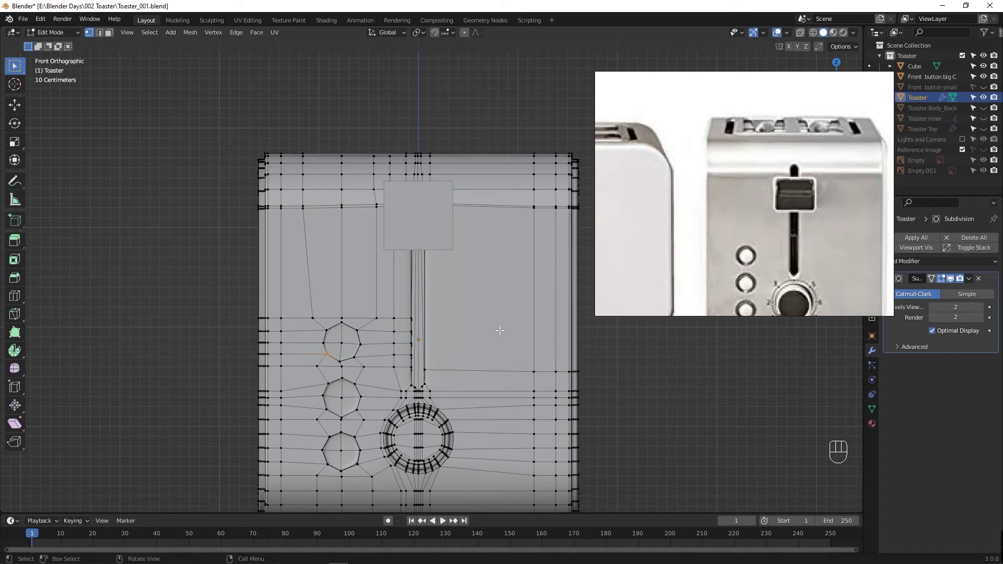
pyautogui.press('Tab')
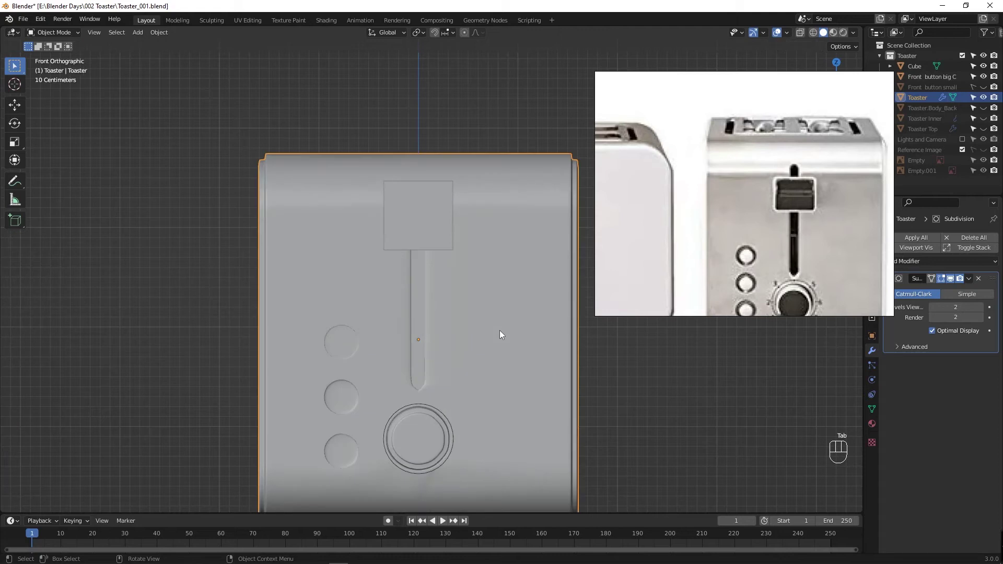
pyautogui.click(447, 236)
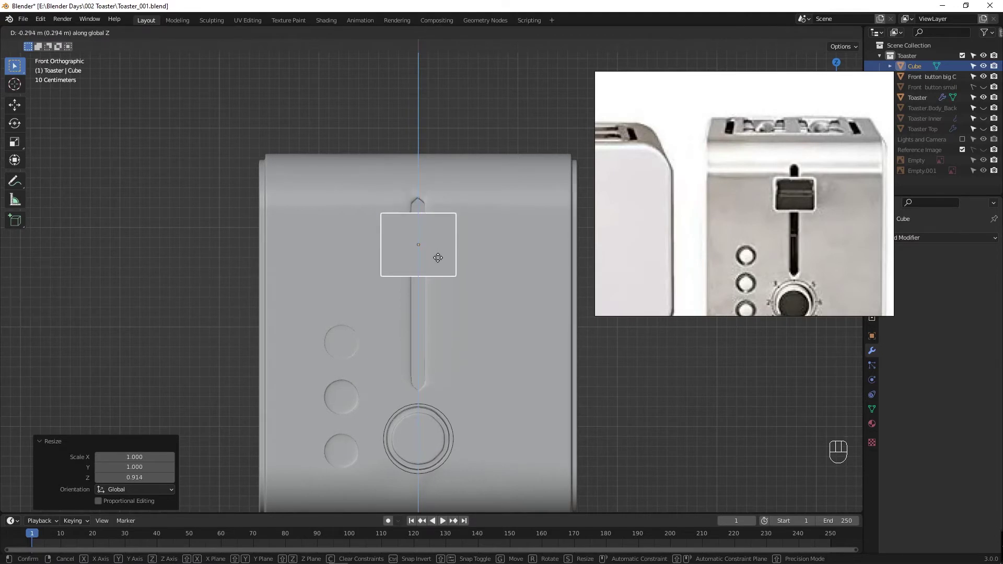
pyautogui.press('ctrl+s')
pyautogui.moveTo(429, 303); pyautogui.dragTo(374, 333)
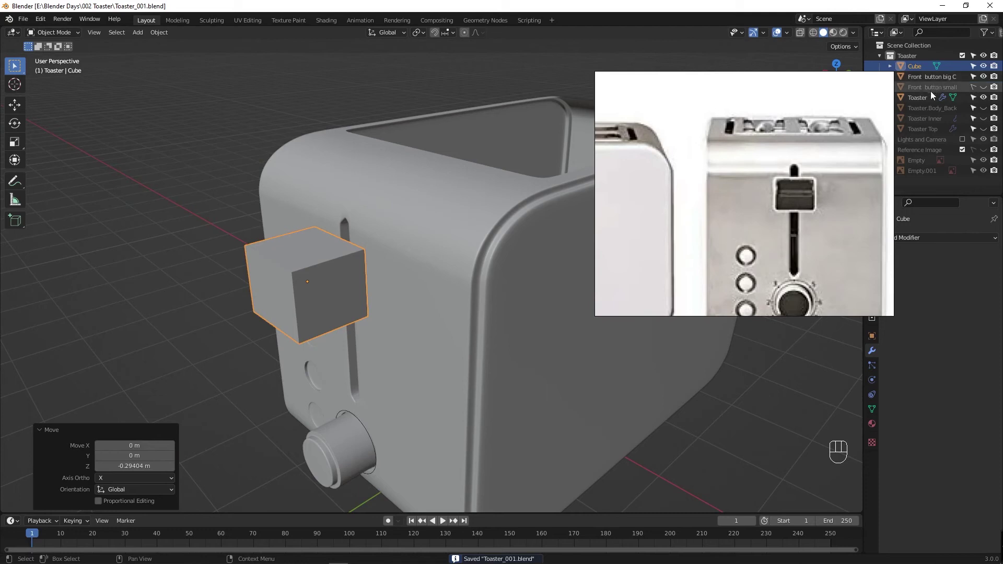
pyautogui.click(979, 101)
pyautogui.press('ctrl+s')
pyautogui.click(324, 300)
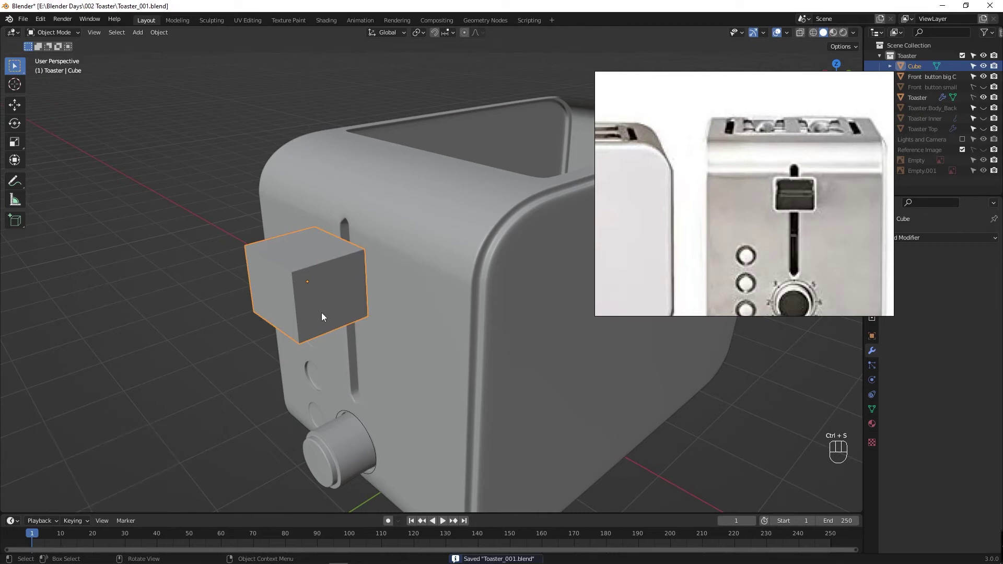
# Step: Round the lever's upper front edge with a four-segment bevel about 1.64 m wide
pyautogui.press('Tab')
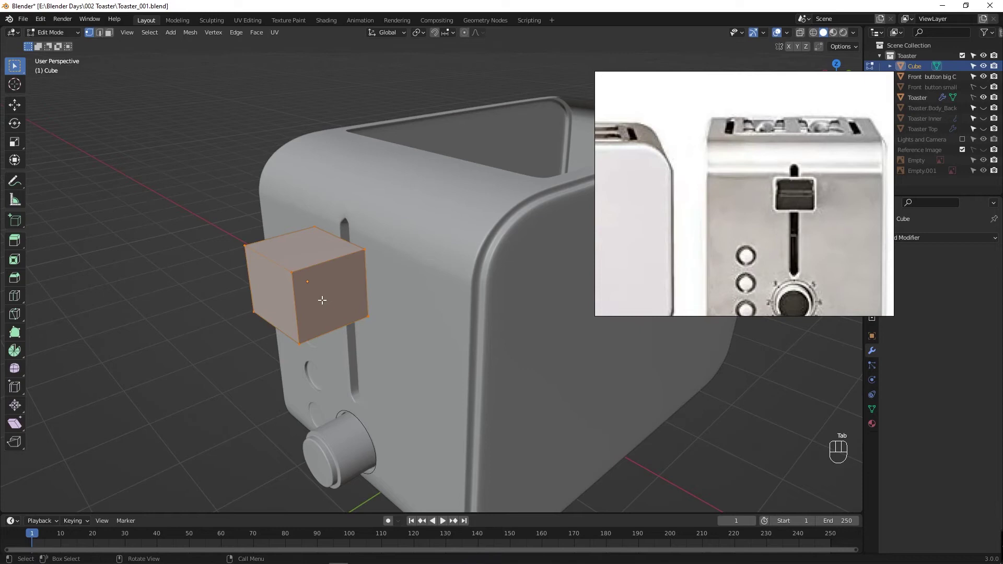
pyautogui.press('ctrl+b')
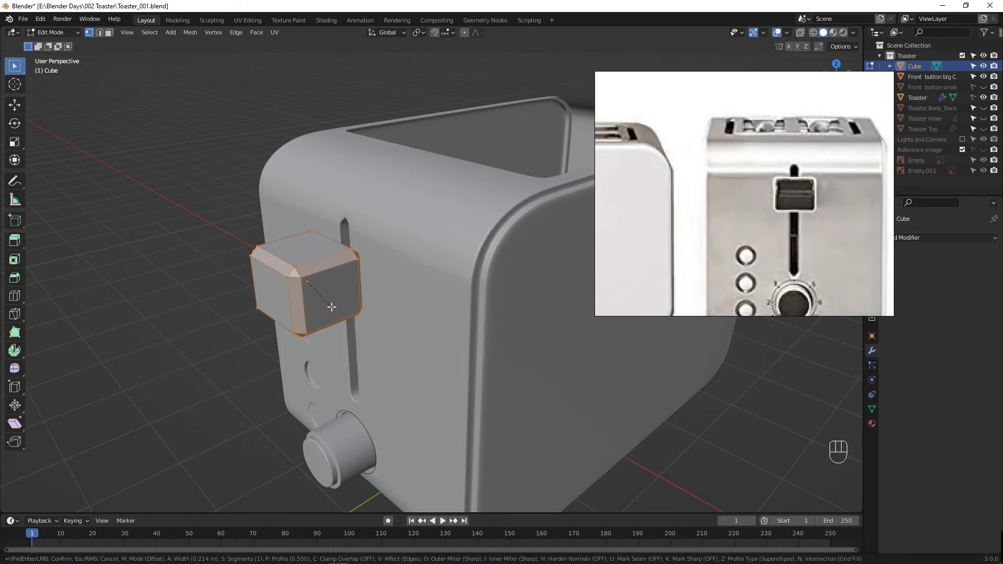
pyautogui.moveTo(313, 335); pyautogui.dragTo(323, 329)
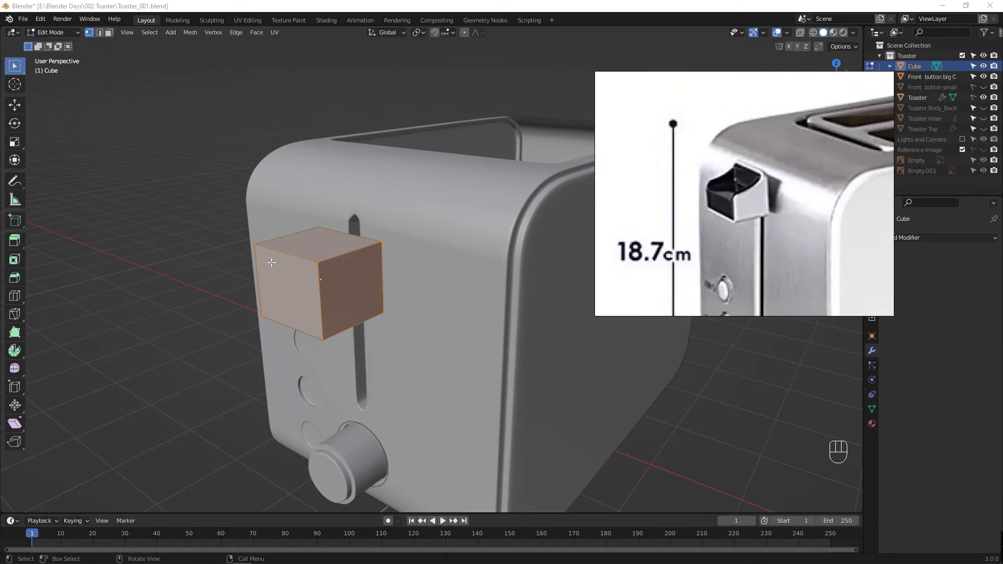
pyautogui.moveTo(274, 253); pyautogui.dragTo(288, 252)
pyautogui.press('ctrl+b')
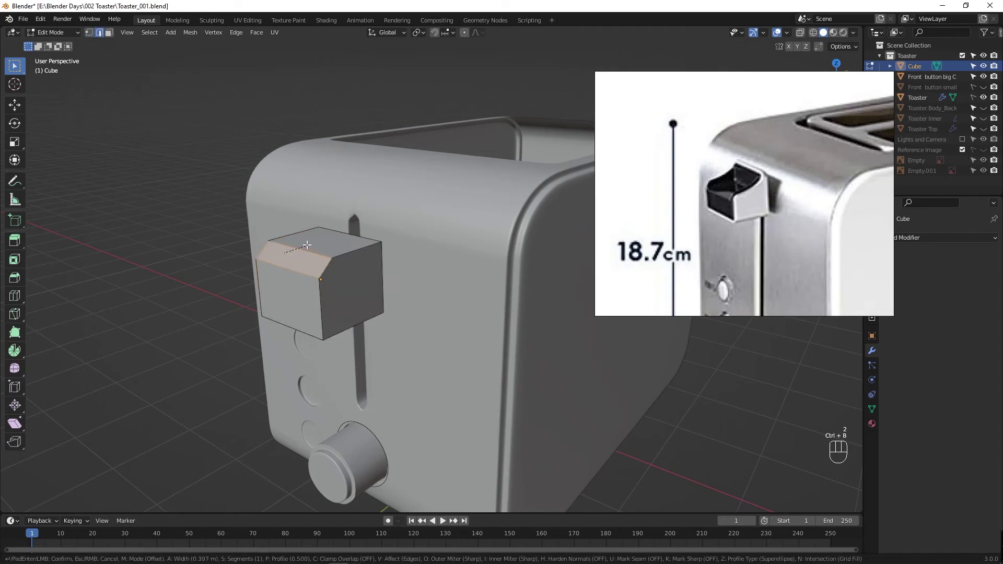
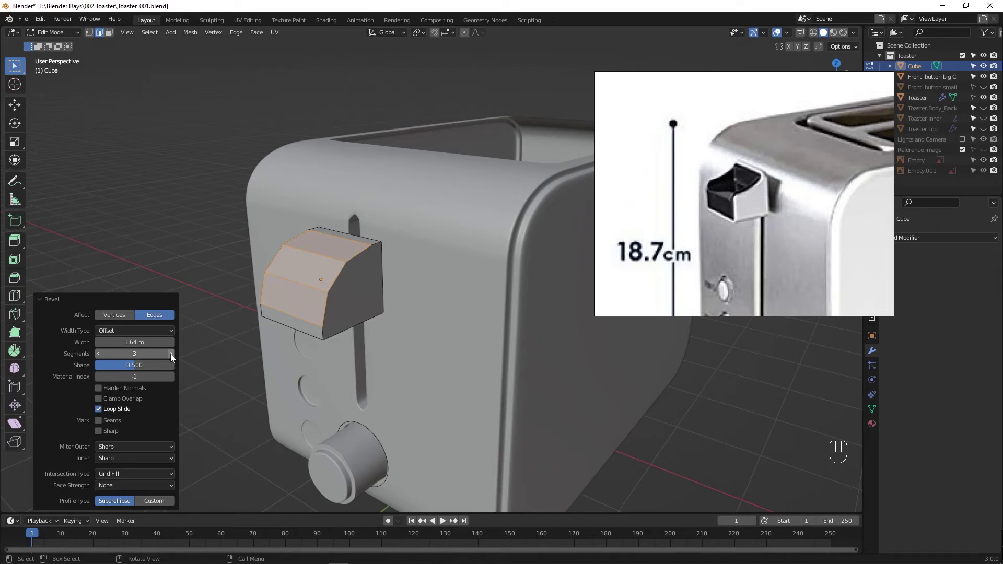
pyautogui.press('KP_Enter')
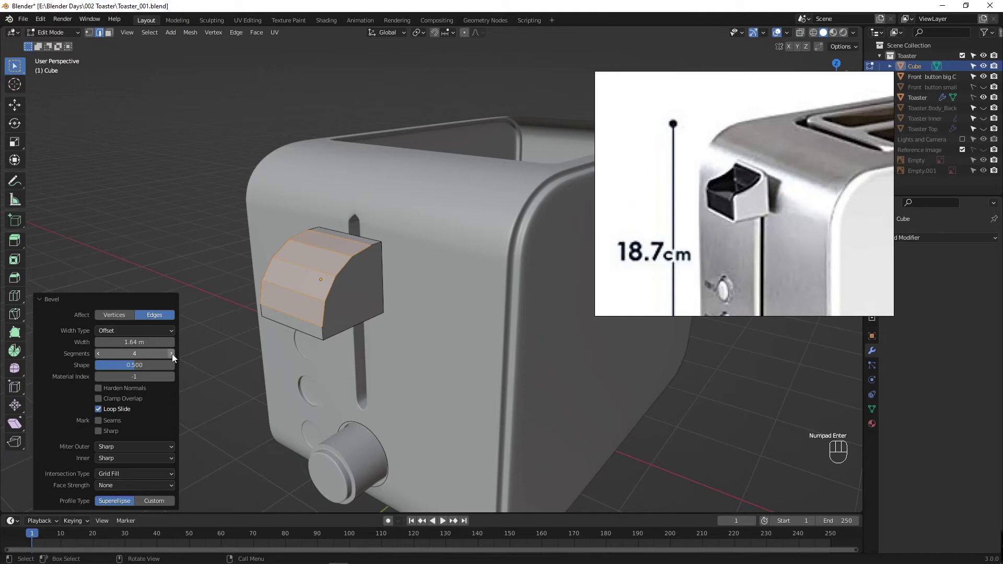
pyautogui.moveTo(282, 336); pyautogui.dragTo(359, 331)
pyautogui.middleClick(351, 316)
pyautogui.middleClick(483, 314)
# Step: Frame the lever straight from the side and select its rounded top profile edges
pyautogui.moveTo(352, 318); pyautogui.dragTo(310, 303)
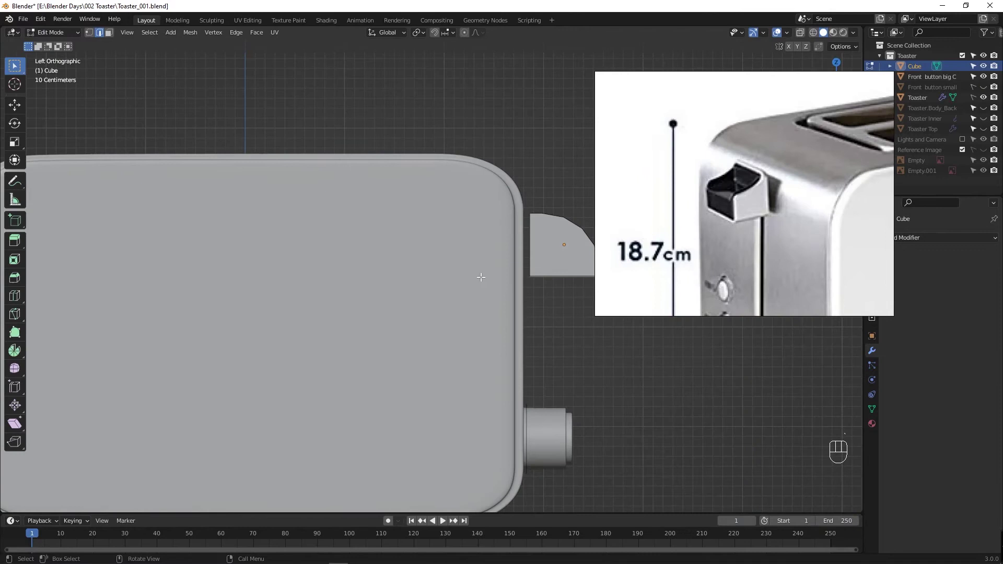
pyautogui.press('alt+z')
pyautogui.moveTo(532, 270); pyautogui.dragTo(458, 309)
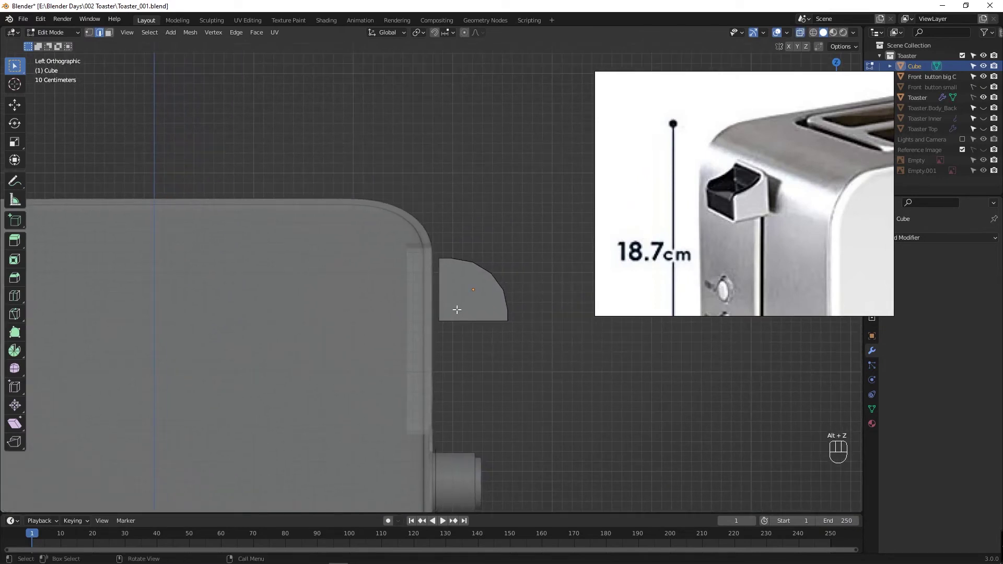
pyautogui.press('1')
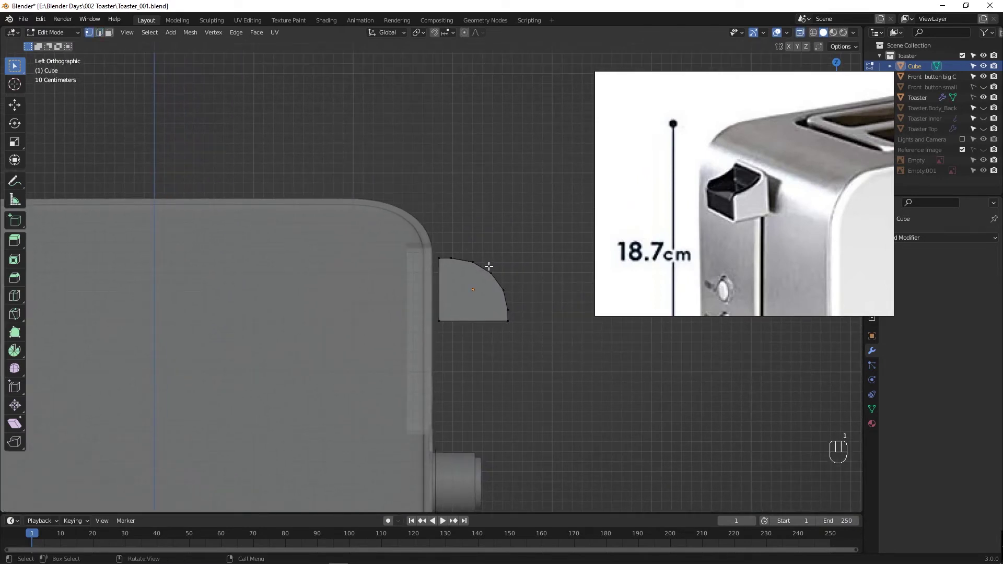
pyautogui.moveTo(469, 256); pyautogui.dragTo(514, 294)
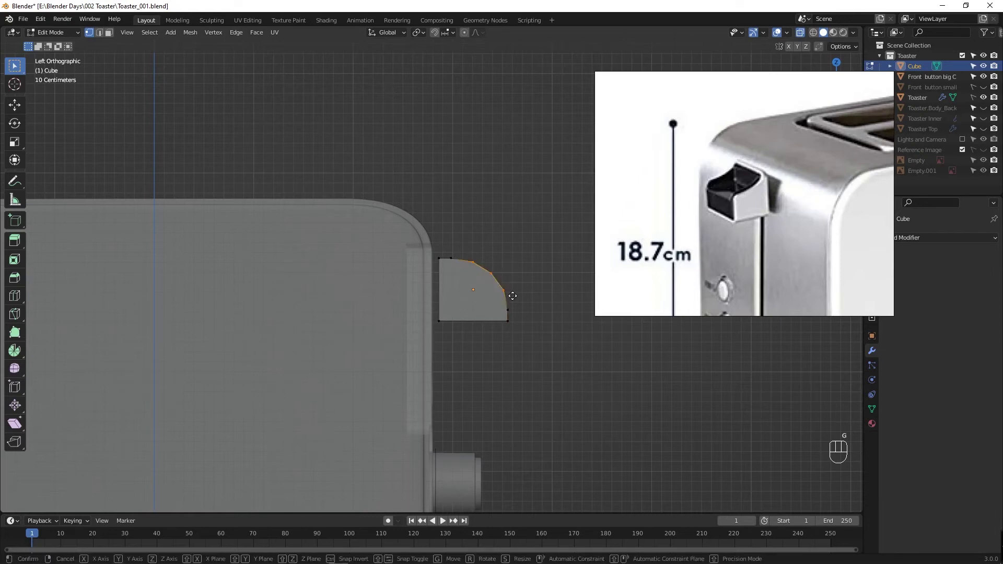
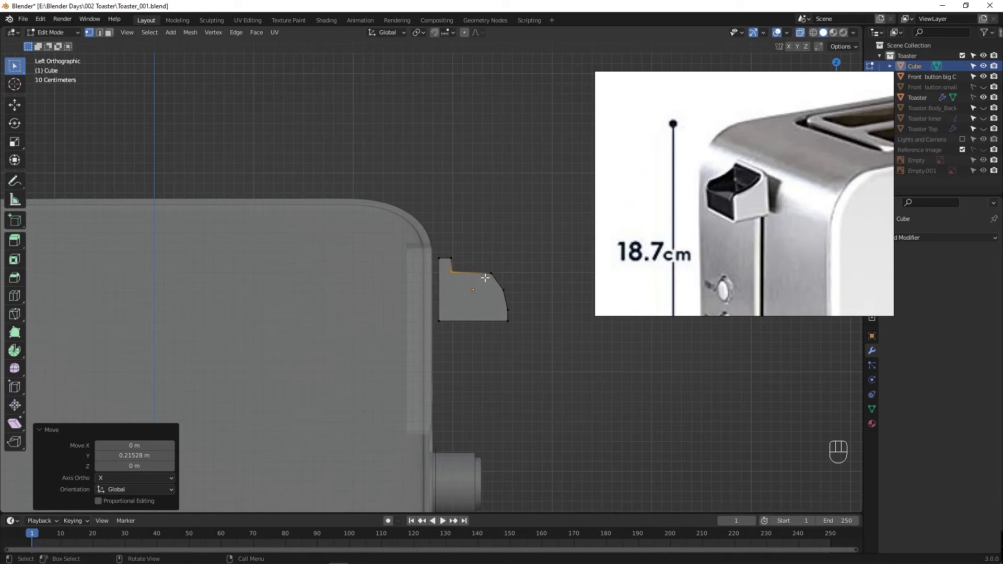
# Step: Lower and tilt the top into a forward slope with a raised back lip, sliding the slope edge
pyautogui.click(498, 276)
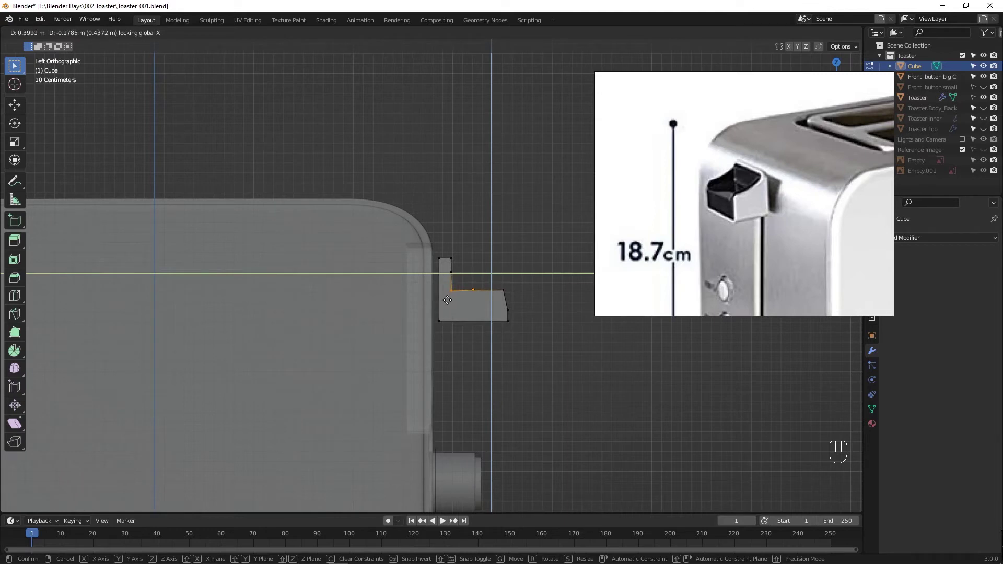
pyautogui.click(502, 285)
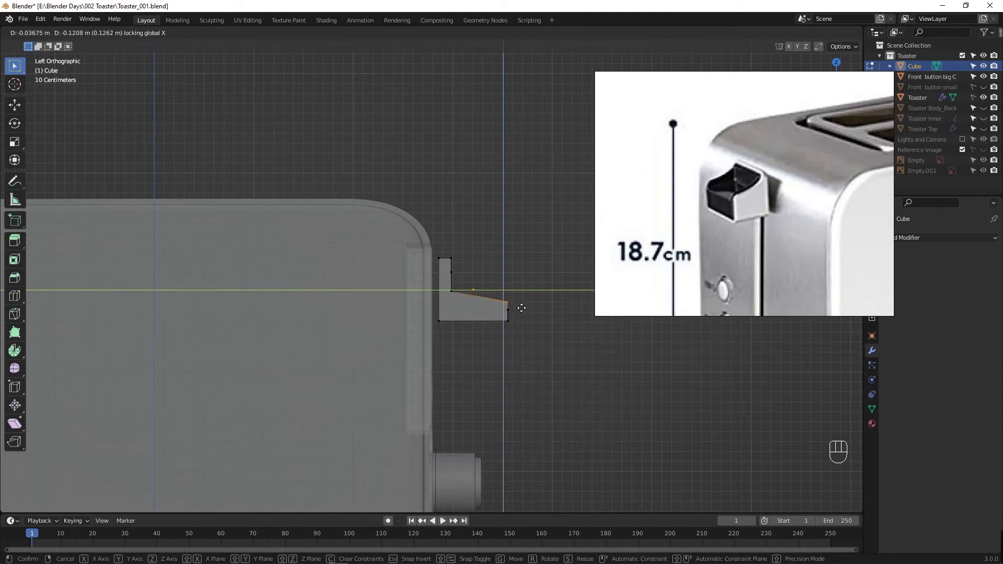
pyautogui.click(465, 296)
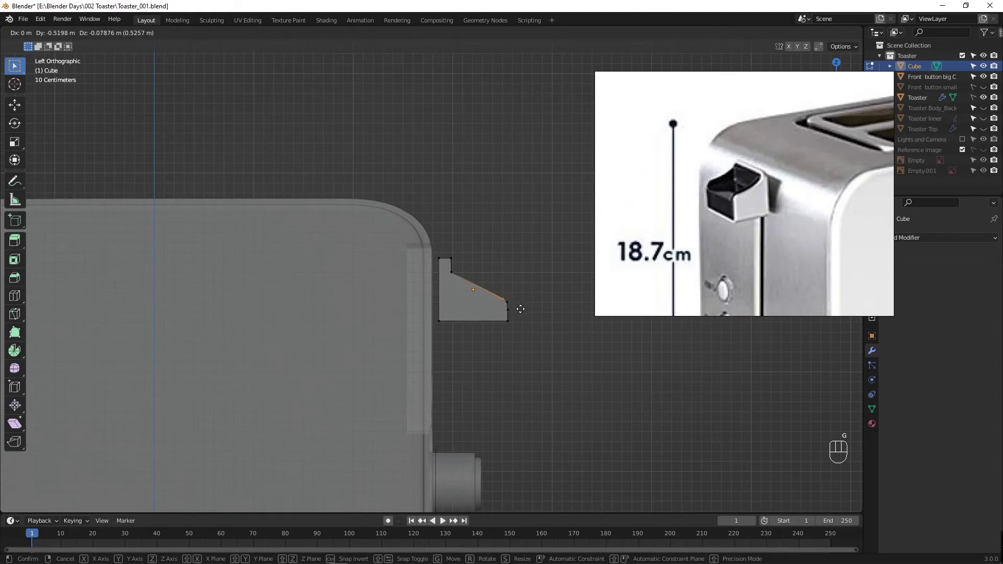
pyautogui.click(454, 276)
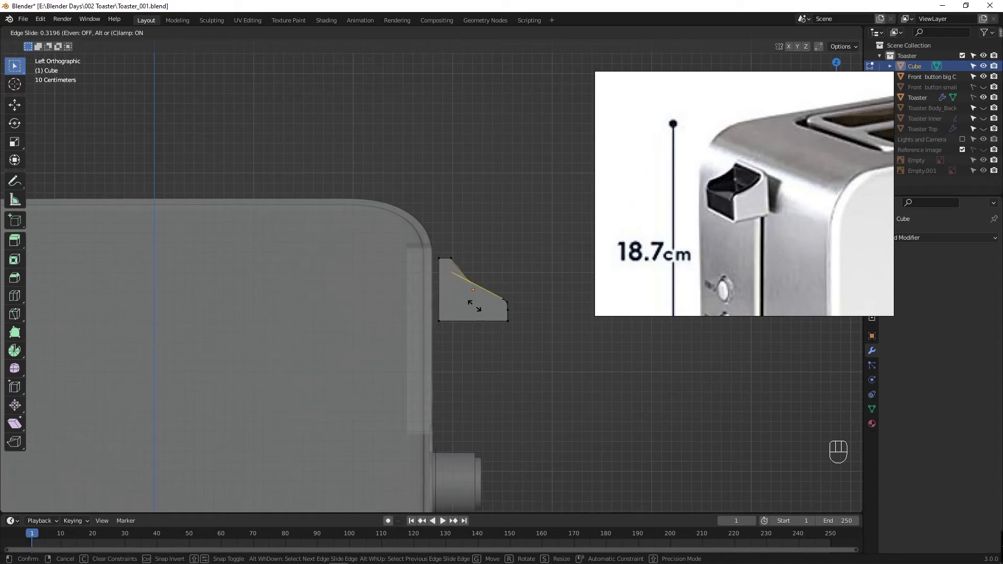
# Step: Round the profile's inner corner and nudge the slope vertices into a concave dip below the back lip
pyautogui.press('ctrl+b')
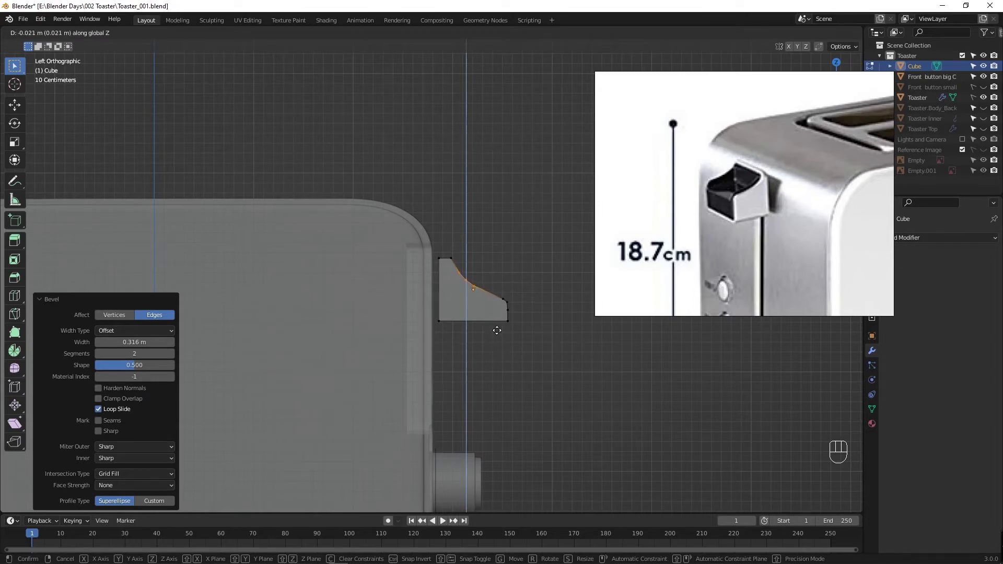
pyautogui.click(506, 302)
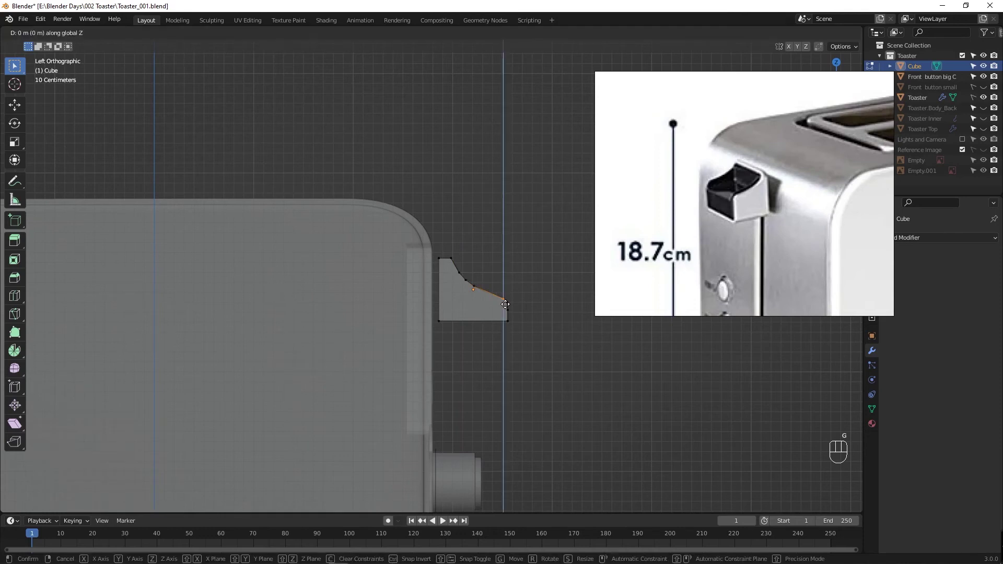
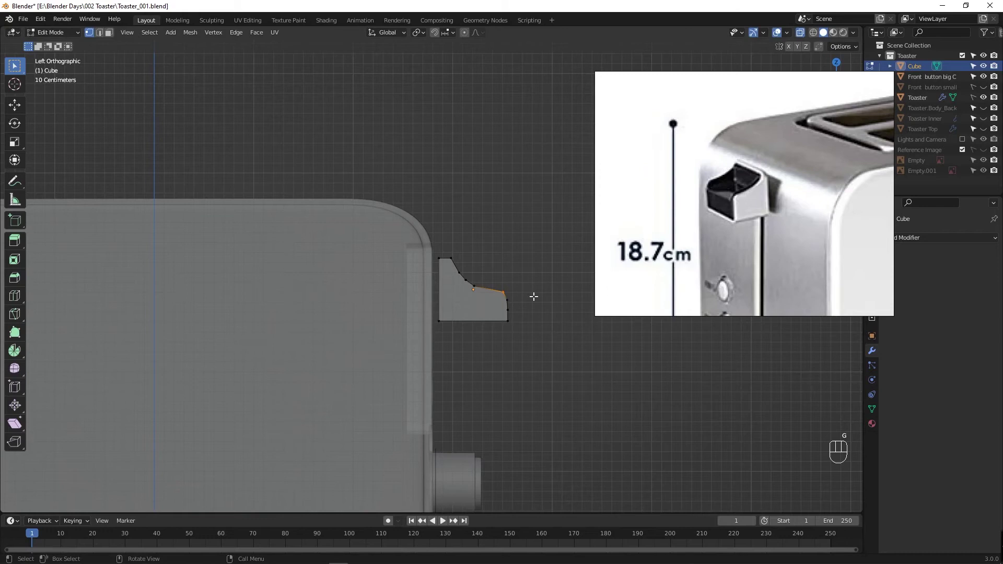
pyautogui.press('g')
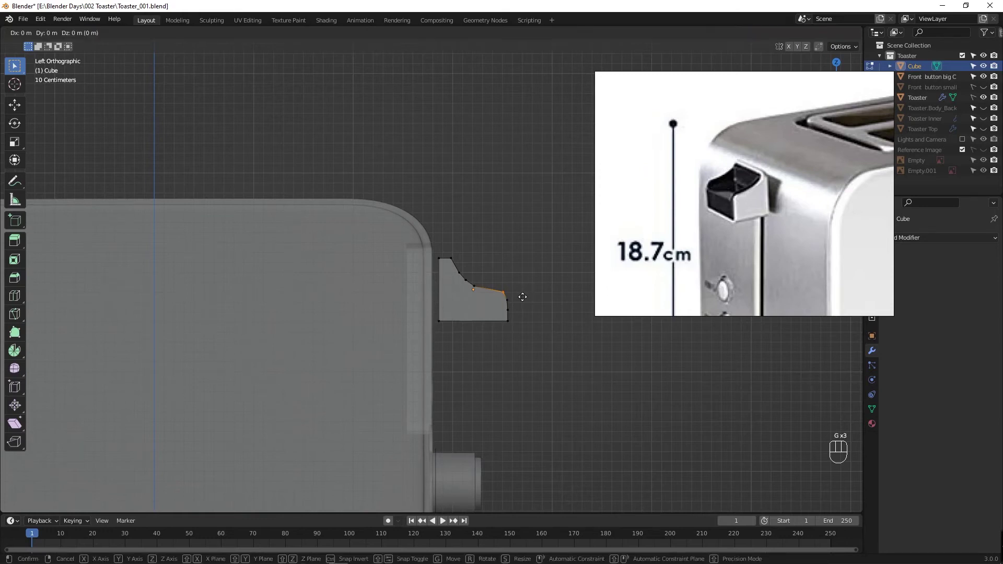
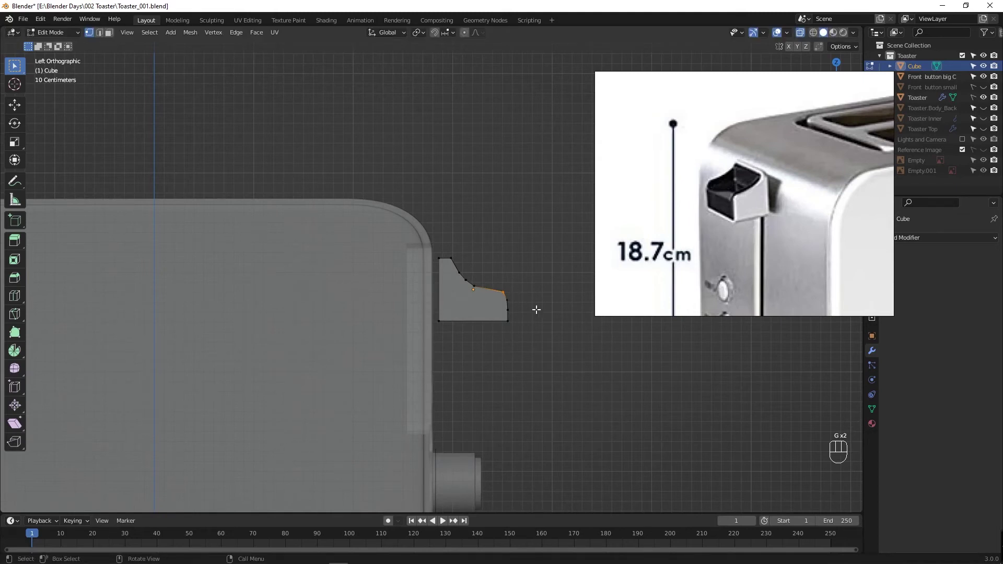
pyautogui.press('alt+g')
pyautogui.press('alt+z')
pyautogui.press('alt+z')
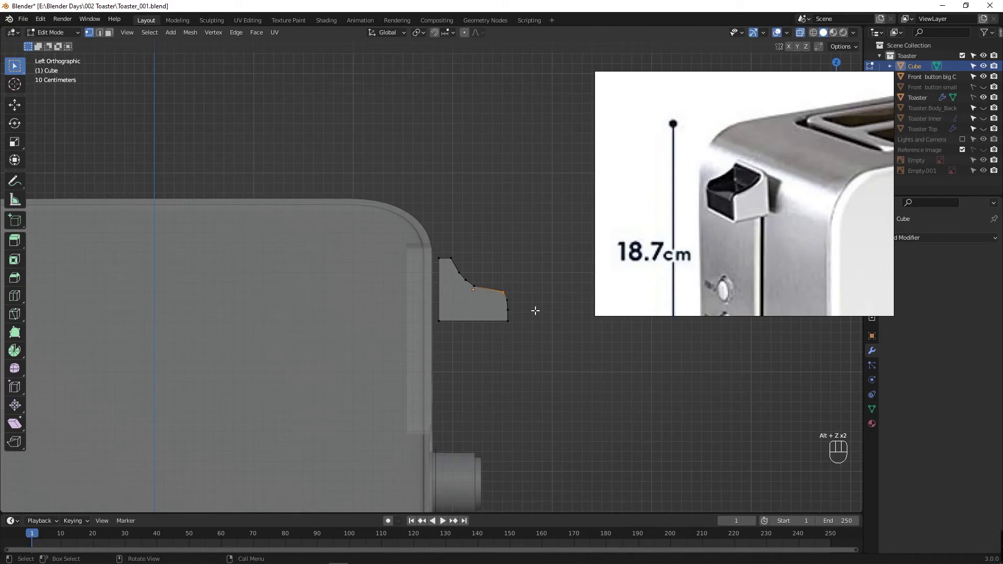
pyautogui.press('Tab')
pyautogui.press('Tab')
# Step: Try raising the front top vertex, undo it, and check the lever outline from Object Mode
pyautogui.press('g')
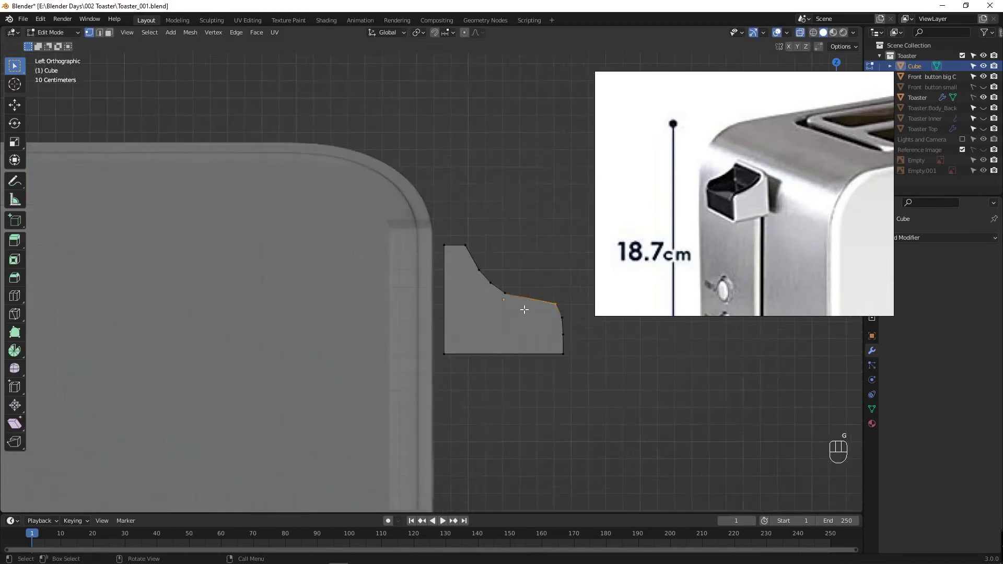
pyautogui.moveTo(526, 292); pyautogui.dragTo(443, 270)
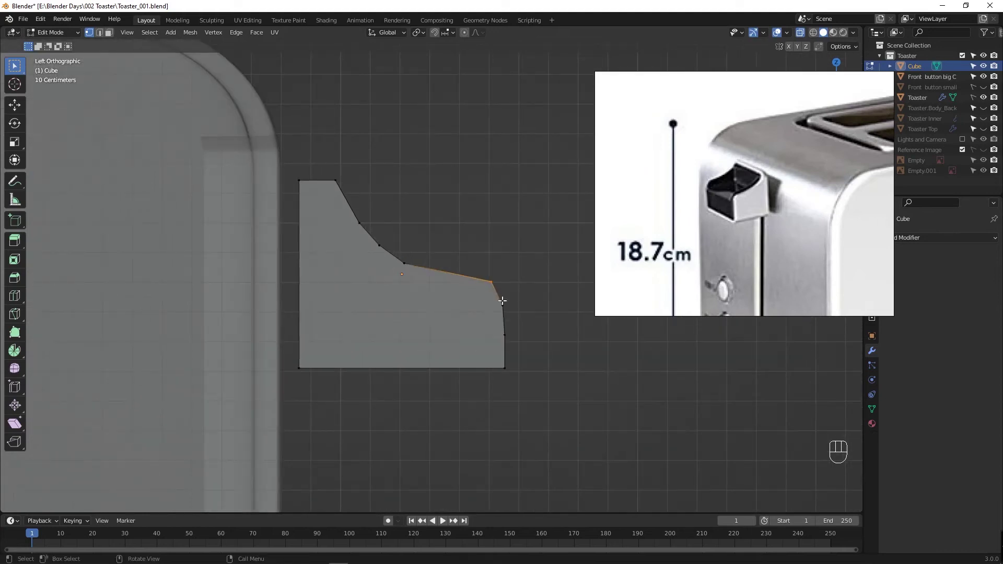
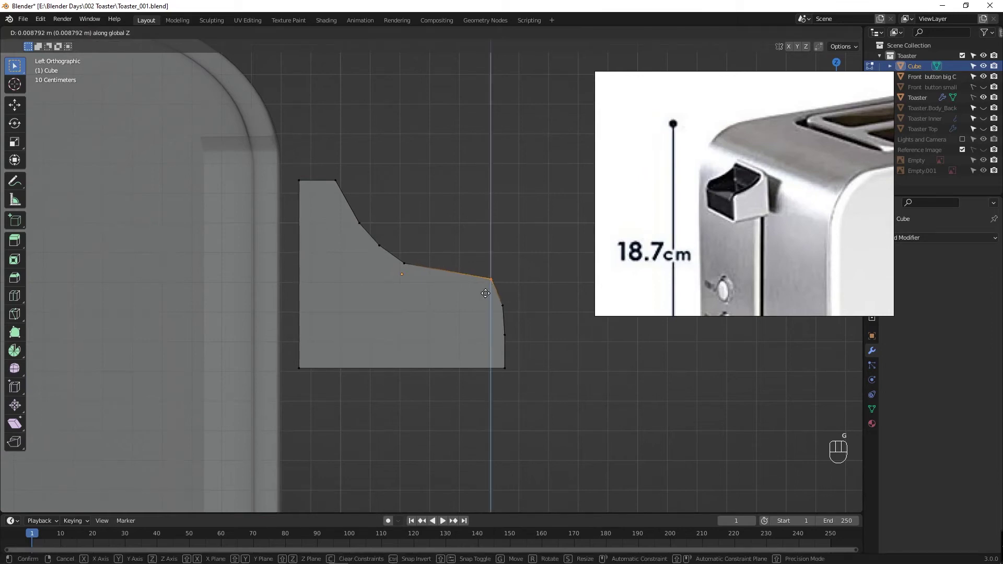
pyautogui.press('g')
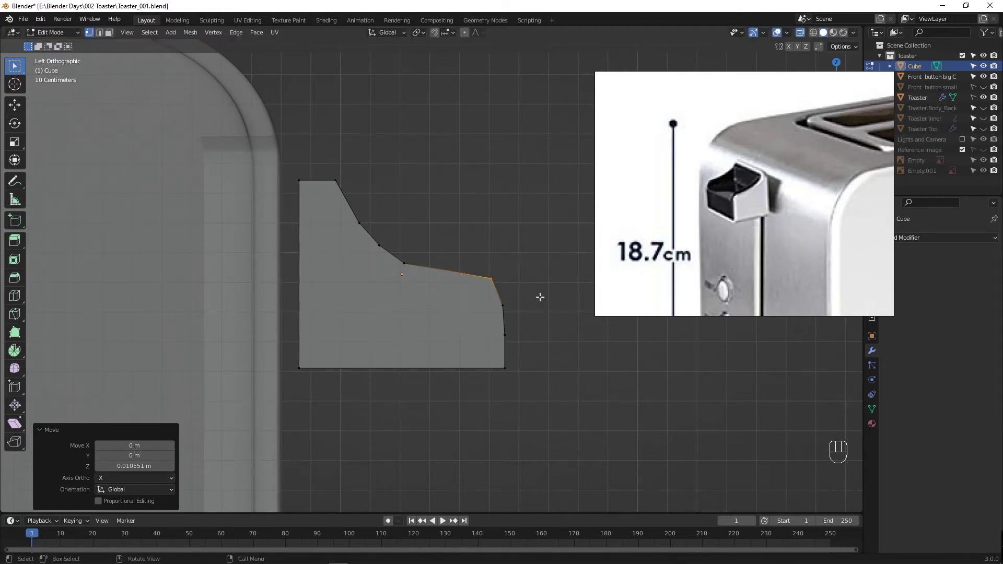
pyautogui.press('ctrl+z')
pyautogui.press('ctrl+z')
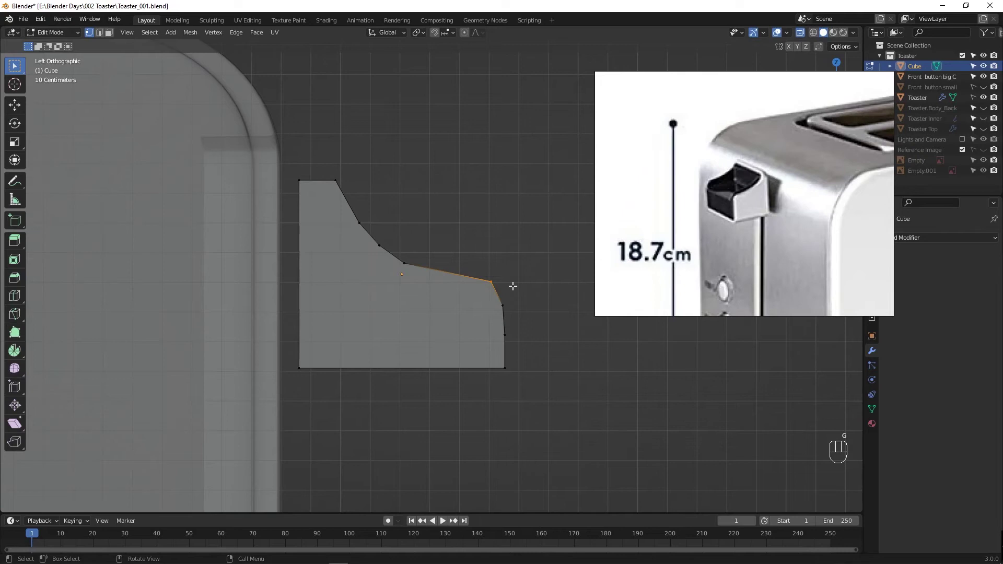
pyautogui.press('ctrl+z')
pyautogui.press('ctrl+z')
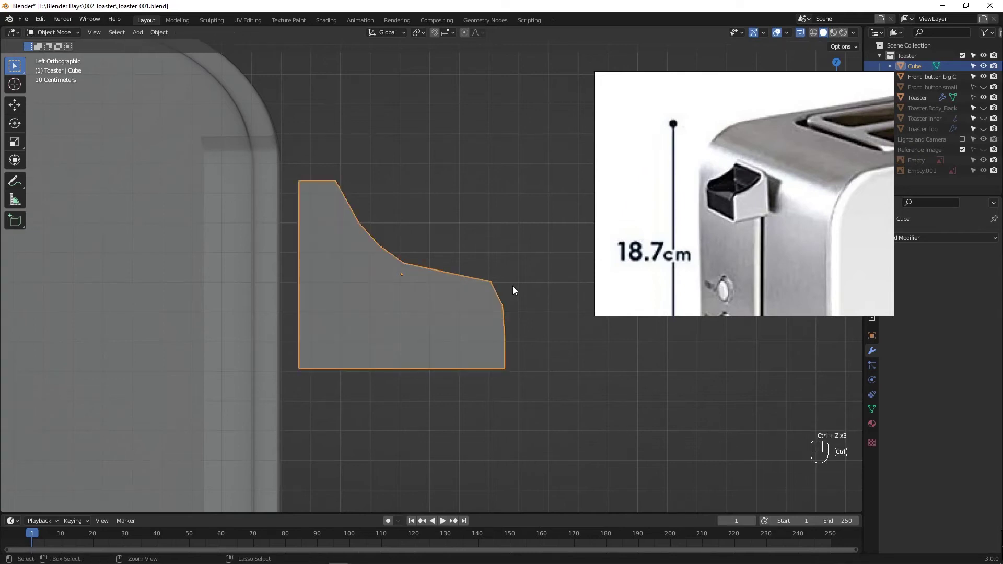
pyautogui.click(502, 272)
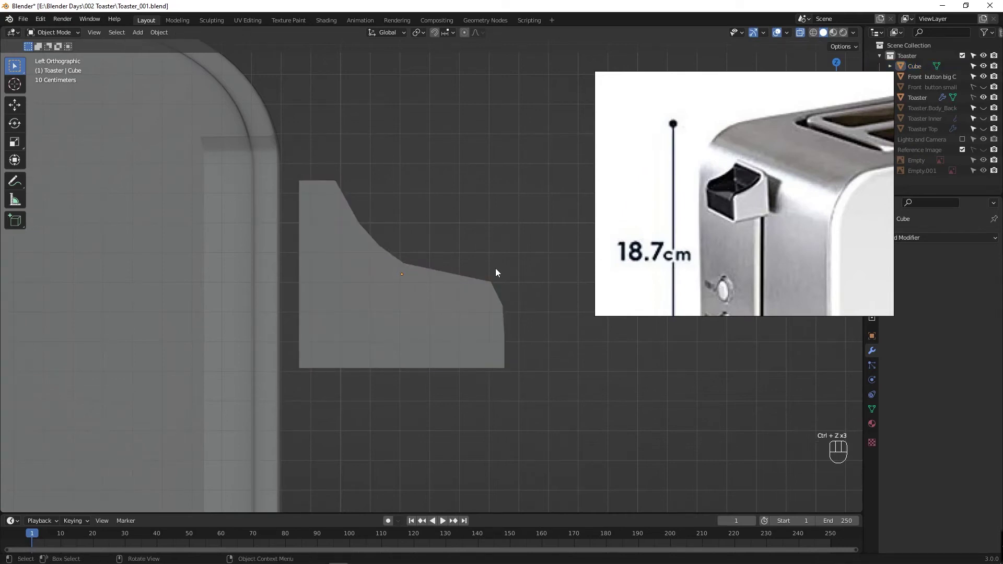
# Step: Reposition the front edge vertices so the front stands upright below the slope
pyautogui.press('Tab')
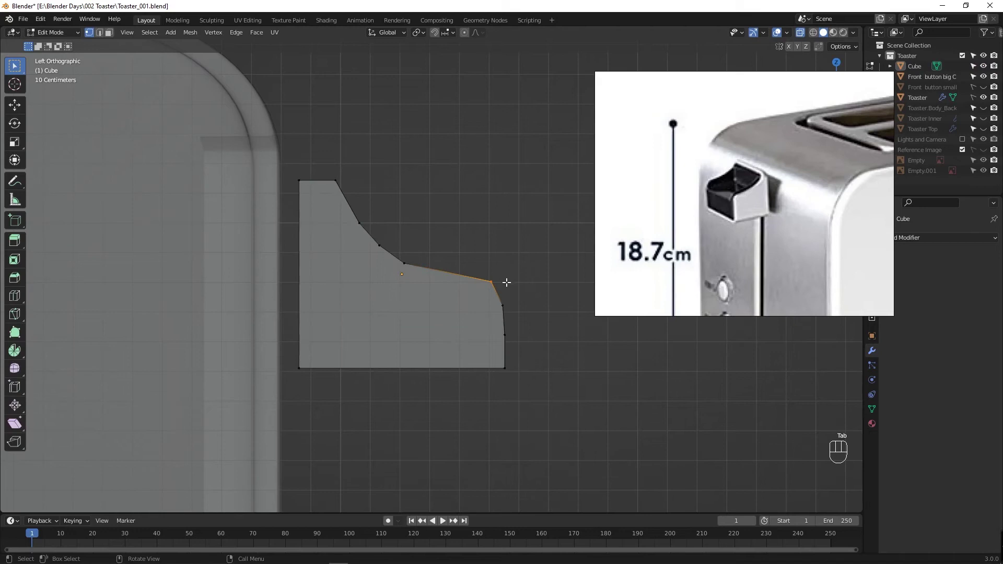
pyautogui.press('1')
pyautogui.press('1')
pyautogui.press('g')
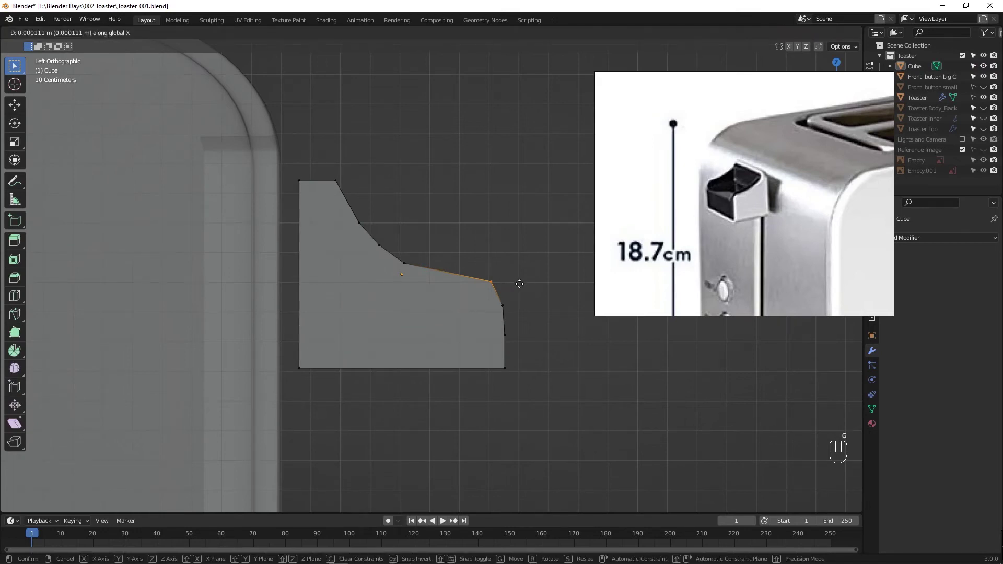
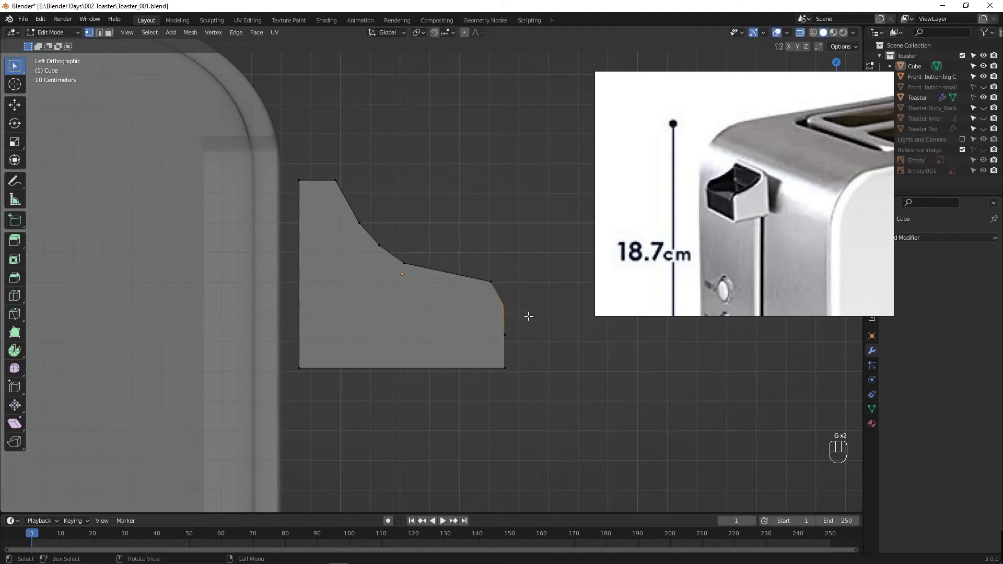
pyautogui.press('shift+y')
pyautogui.moveTo(537, 317); pyautogui.dragTo(498, 286)
pyautogui.press('Escape')
pyautogui.click(501, 286)
pyautogui.press('g')
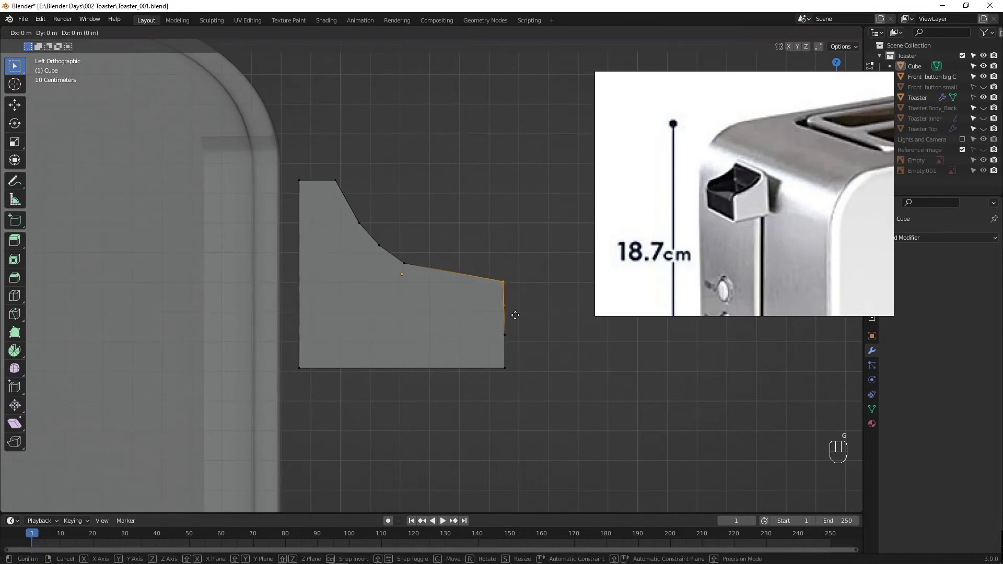
# Step: Level the front top into a flat shelf and shift the back slope vertices to steepen it
pyautogui.moveTo(539, 327); pyautogui.dragTo(538, 345)
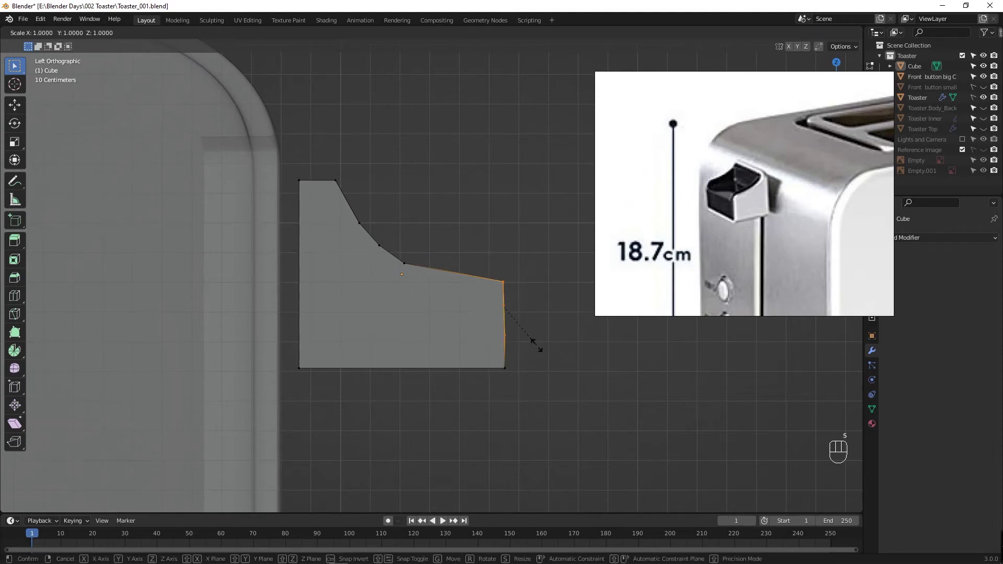
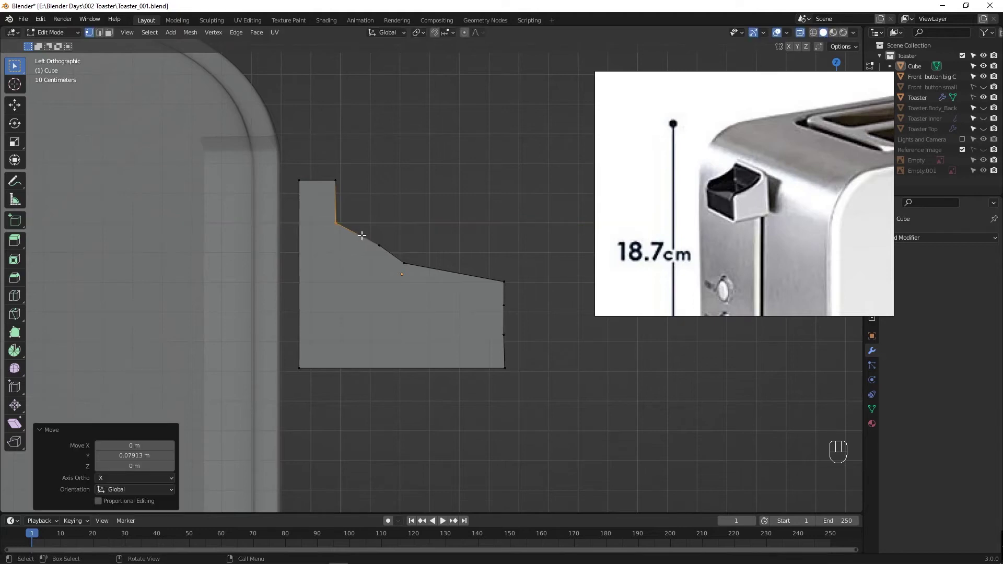
pyautogui.click(400, 261)
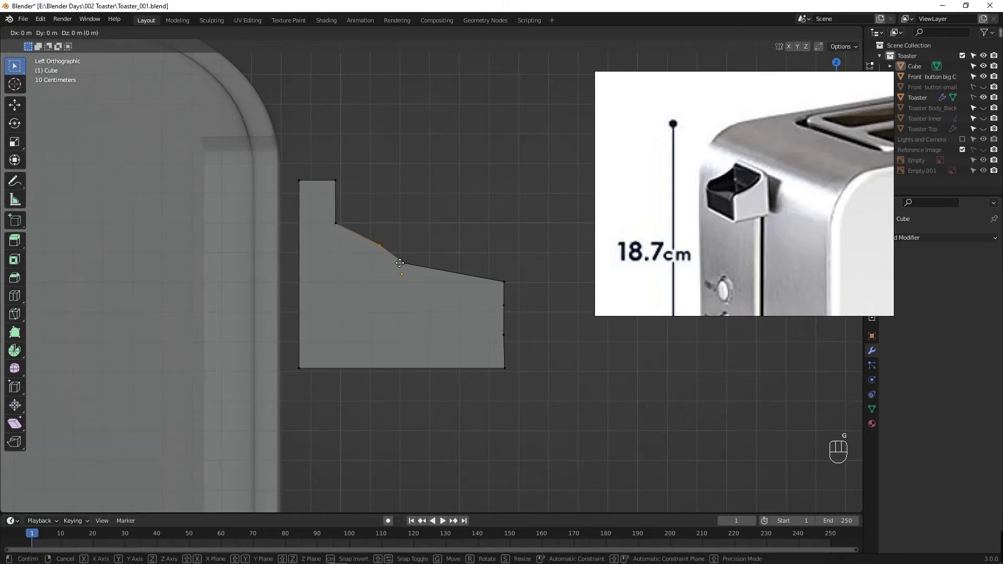
pyautogui.press('g')
pyautogui.moveTo(403, 260); pyautogui.dragTo(426, 288)
pyautogui.press('g')
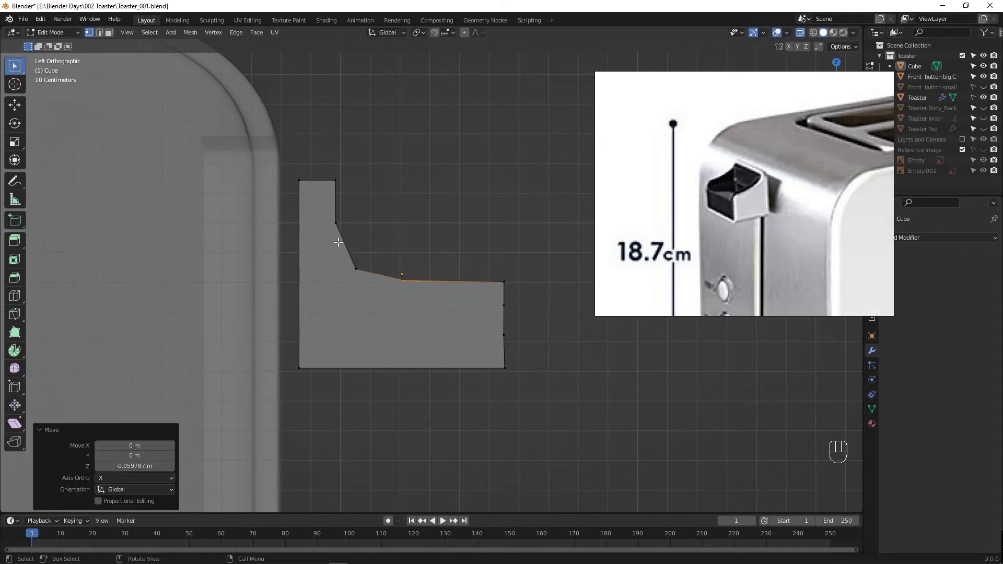
pyautogui.click(382, 285)
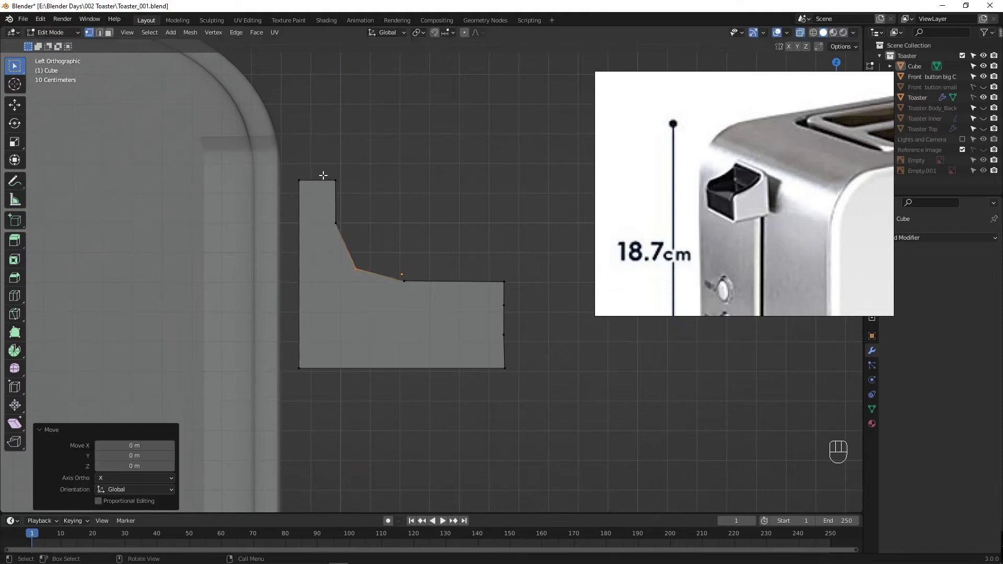
pyautogui.moveTo(335, 204); pyautogui.dragTo(346, 242)
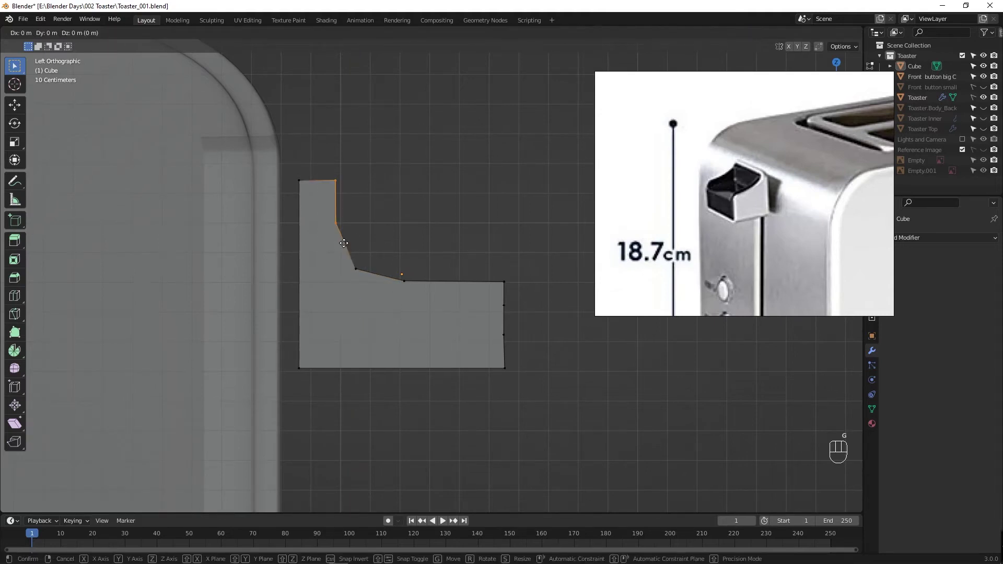
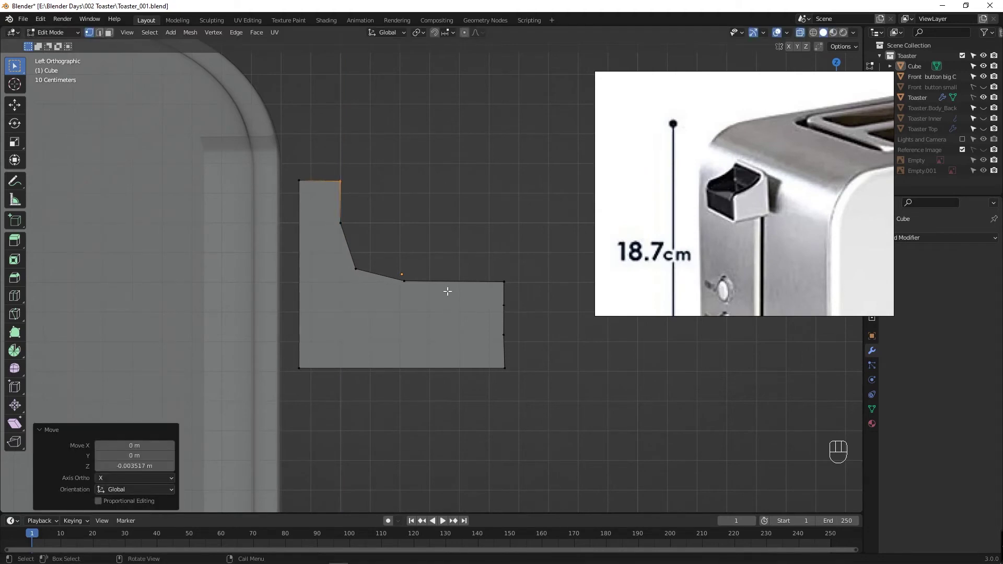
# Step: Nudge the bottom front, shelf corner and curve vertices about 0.06 m into a smoother concave sweep
pyautogui.click(518, 381)
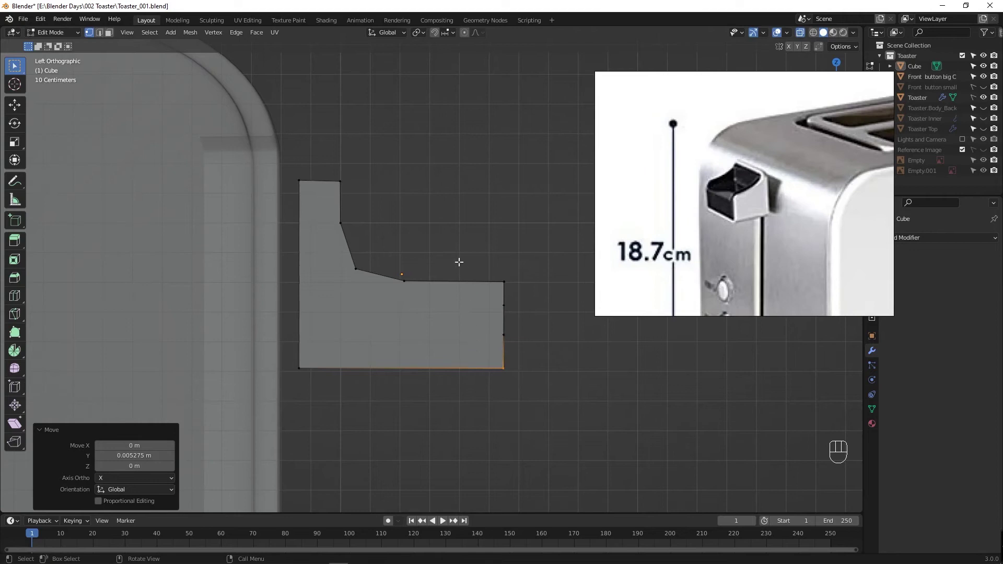
pyautogui.moveTo(473, 268); pyautogui.dragTo(532, 324)
pyautogui.moveTo(390, 269); pyautogui.dragTo(432, 312)
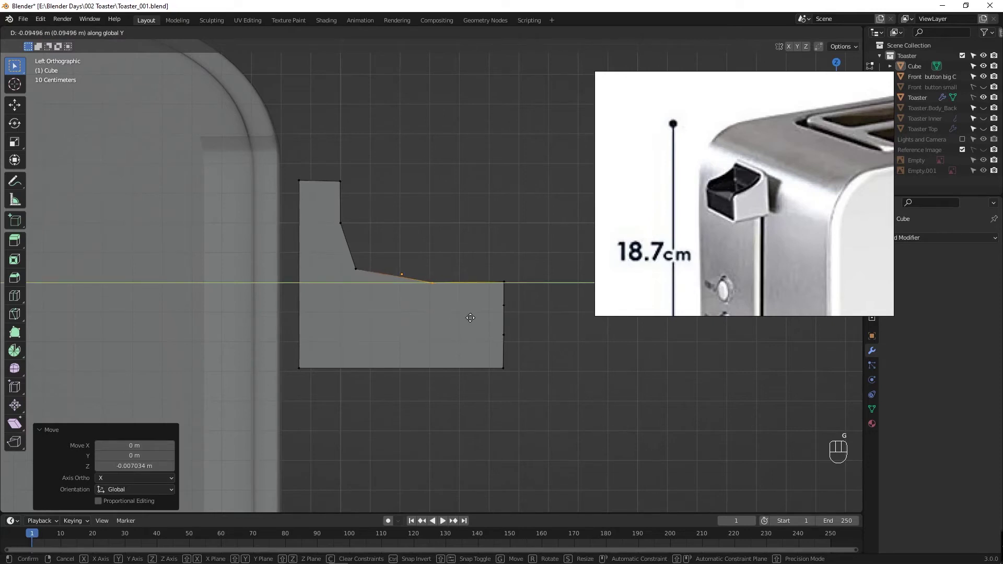
pyautogui.moveTo(342, 258); pyautogui.dragTo(379, 288)
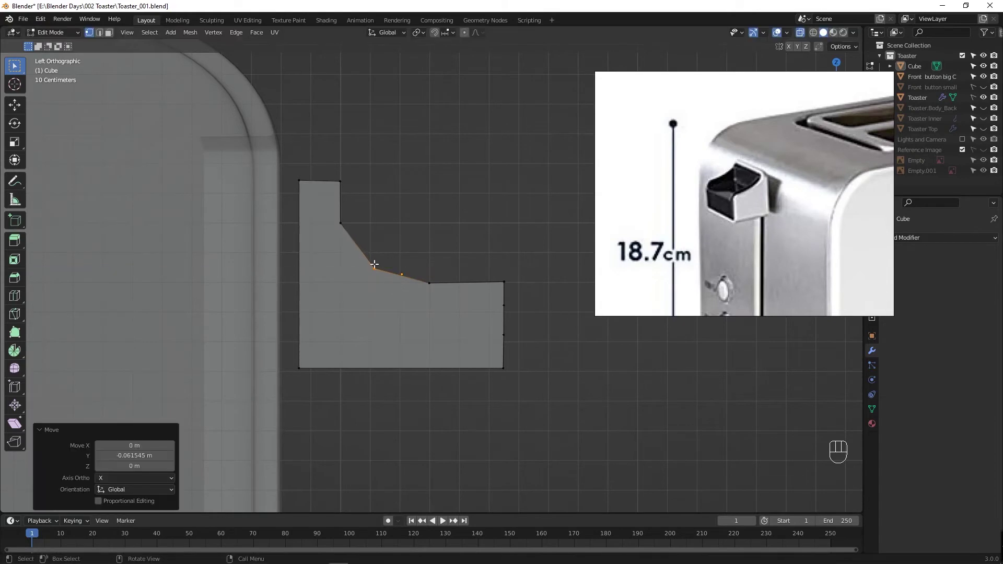
# Step: Extrude the whole profile into a solid lever block and save the file
pyautogui.moveTo(341, 219); pyautogui.dragTo(361, 244)
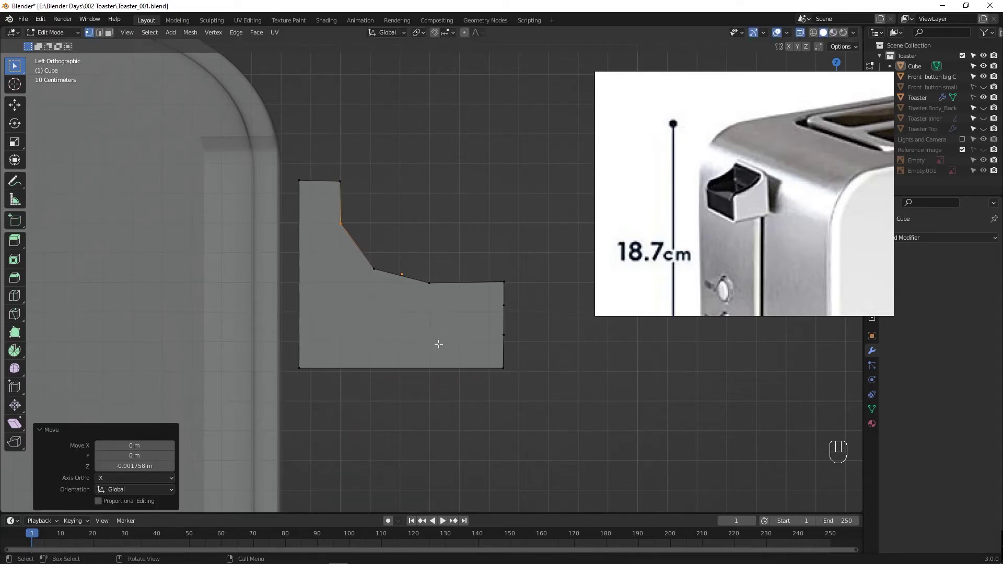
pyautogui.press('Tab')
pyautogui.moveTo(430, 331); pyautogui.dragTo(411, 348)
pyautogui.press('ctrl+s')
pyautogui.click(427, 329)
# Step: Add an edge loop across the block and slide it close to one side
pyautogui.press('Tab')
pyautogui.moveTo(435, 354); pyautogui.dragTo(291, 348)
pyautogui.moveTo(396, 316); pyautogui.dragTo(421, 323)
# Step: Confirm the loop and add another edge loop slid close to the lever's front edge
pyautogui.press('ctrl+r')
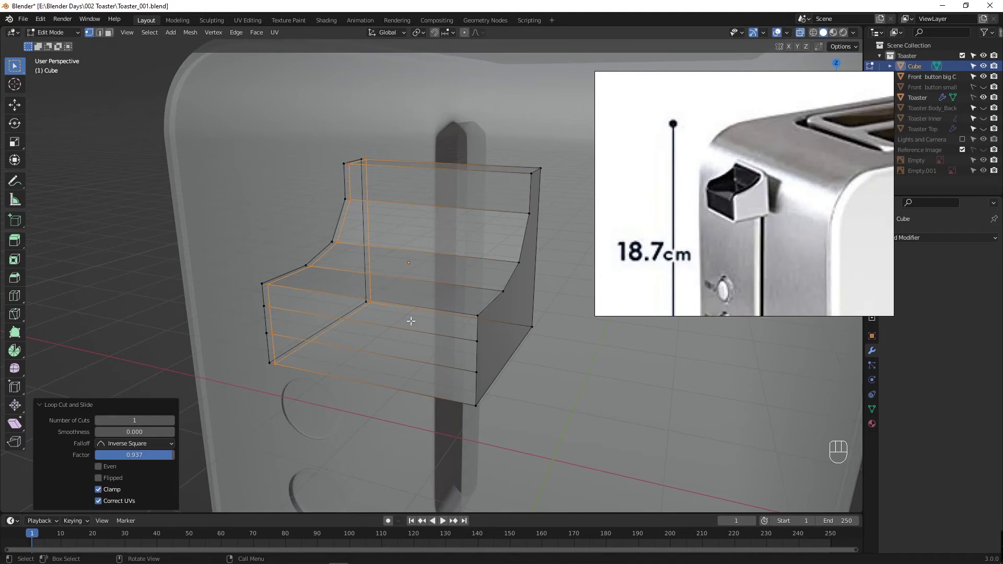
pyautogui.press('ctrl+r')
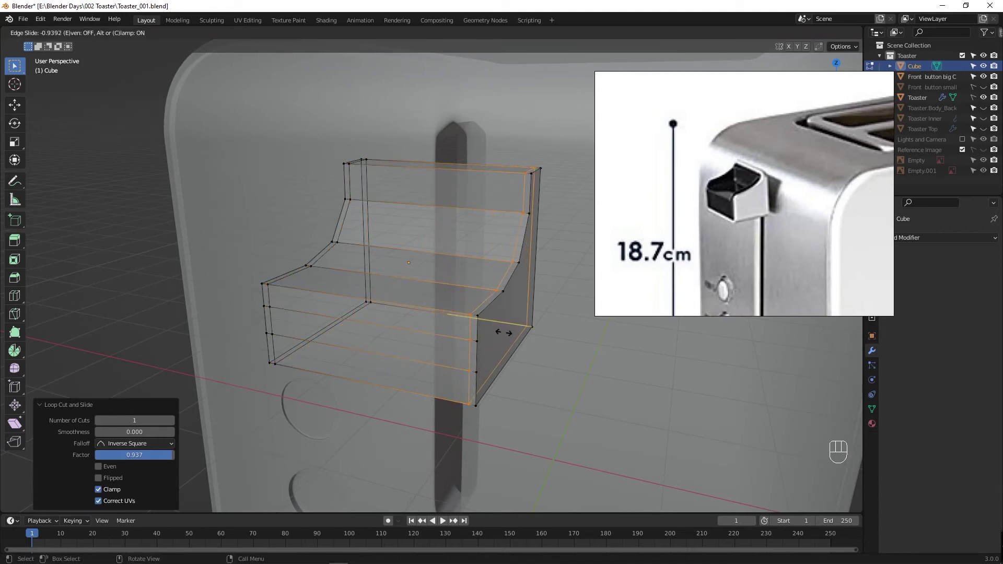
pyautogui.moveTo(493, 348); pyautogui.dragTo(461, 331)
pyautogui.press('Tab')
pyautogui.press('Tab')
# Step: Inspect the stepped lever block in face mode from several angles against the side slot
pyautogui.press('3')
pyautogui.click(463, 354)
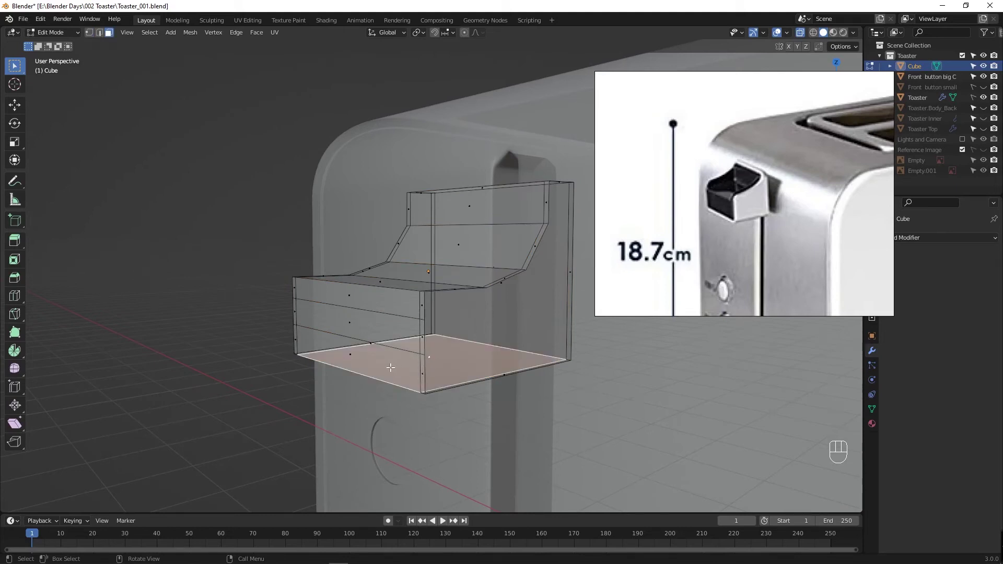
pyautogui.moveTo(393, 370); pyautogui.dragTo(377, 371)
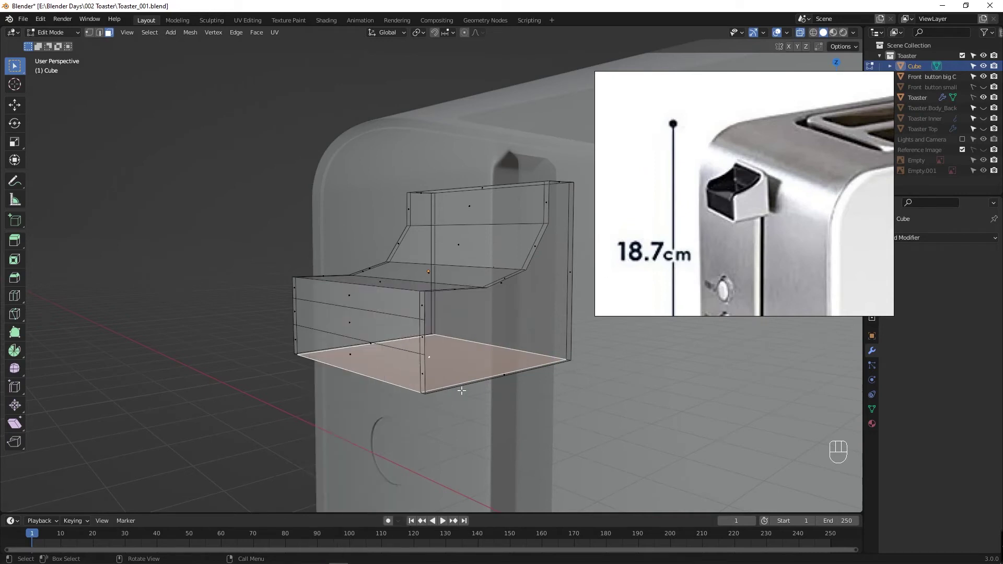
pyautogui.moveTo(476, 357); pyautogui.dragTo(496, 353)
pyautogui.middleClick(496, 353)
pyautogui.press('Tab')
pyautogui.press('Tab')
pyautogui.middleClick(474, 387)
pyautogui.press('ctrl+r')
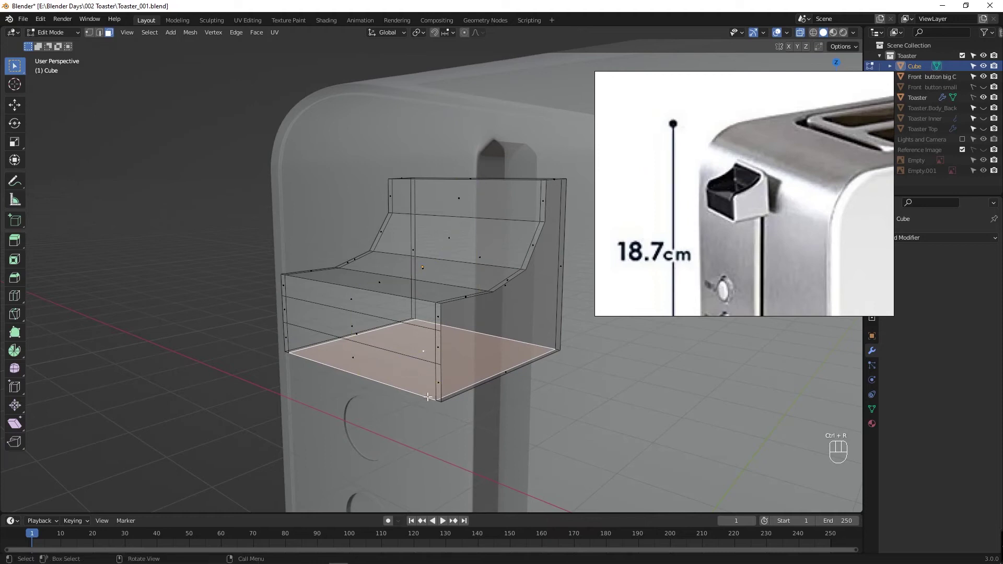
pyautogui.press('Tab')
pyautogui.press('Tab')
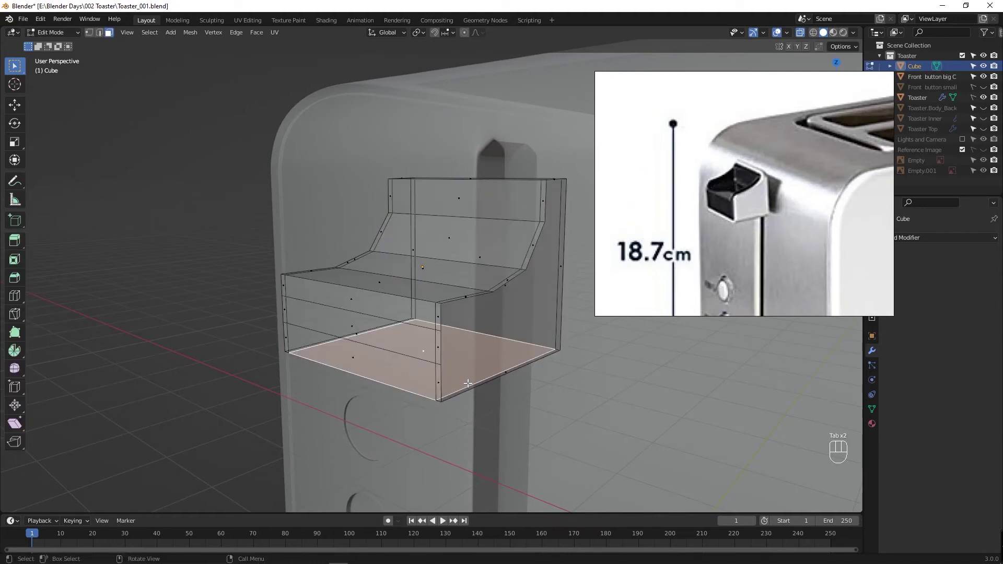
# Step: Inset a thin border about 0.055 m into the lever's outer side face
pyautogui.press('3')
pyautogui.click(478, 362)
pyautogui.moveTo(485, 347); pyautogui.dragTo(504, 310)
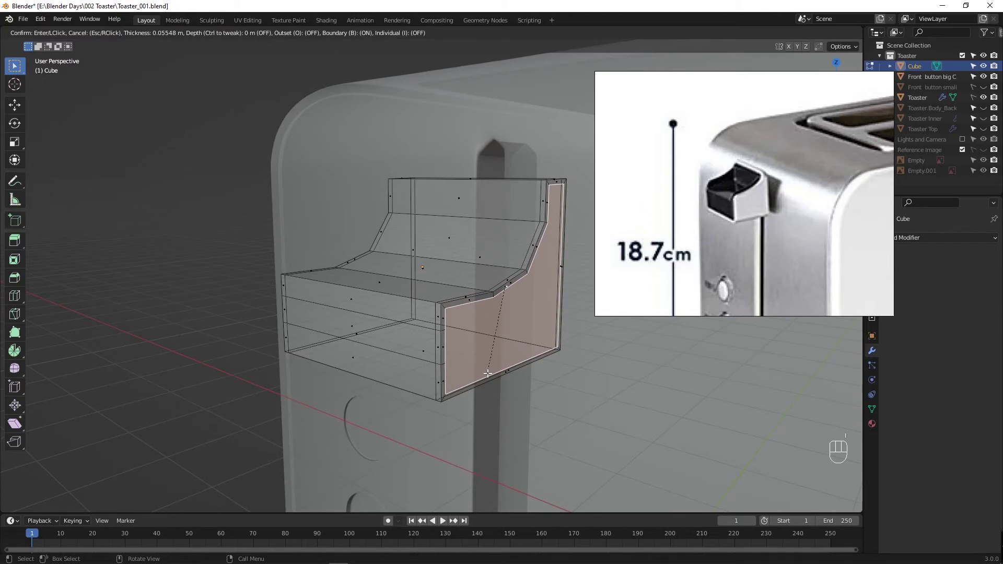
pyautogui.moveTo(366, 368); pyautogui.dragTo(536, 281)
pyautogui.click(461, 284)
pyautogui.middleClick(423, 300)
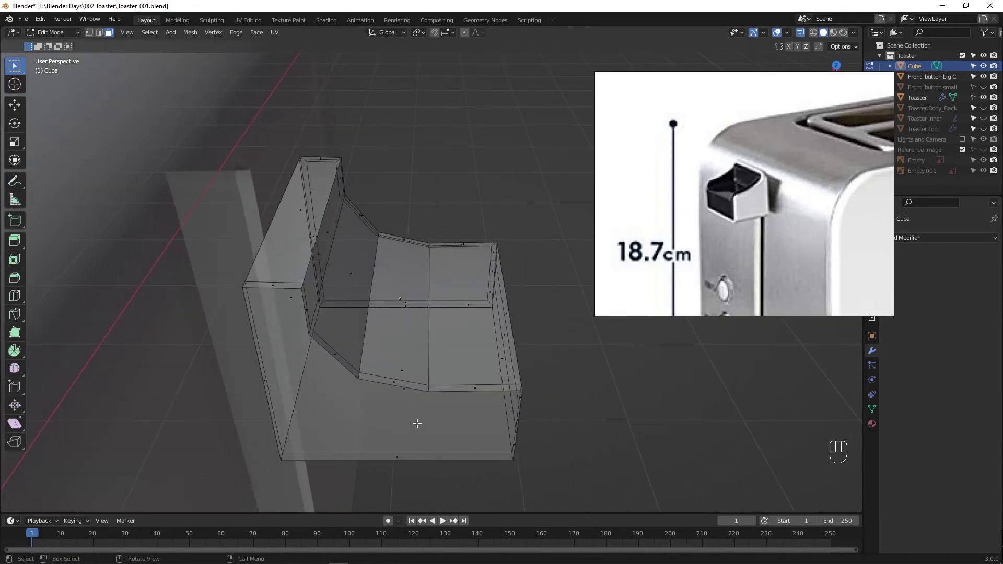
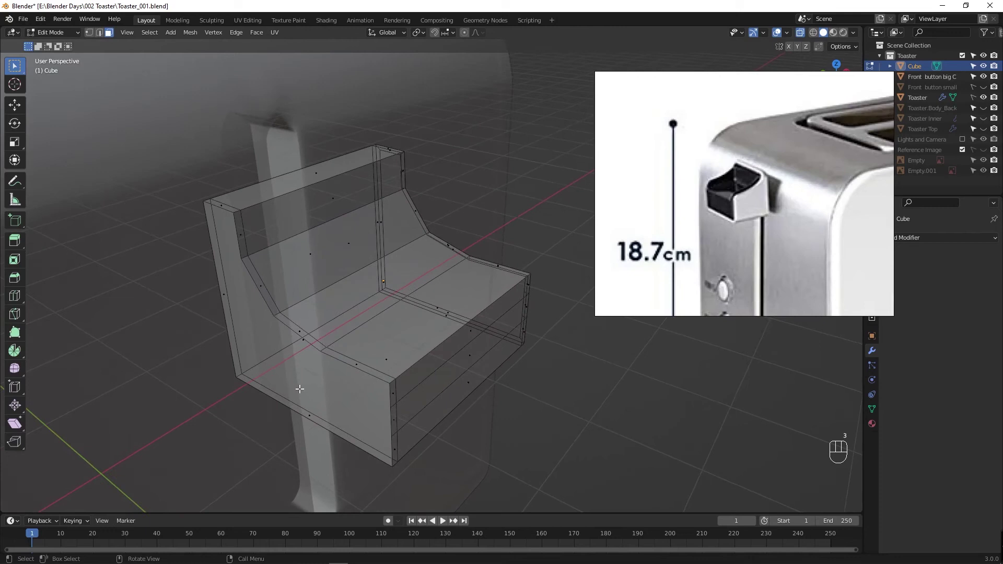
# Step: Inset a matching border about 0.065 m into the opposite side face
pyautogui.click(311, 415)
pyautogui.click(300, 365)
pyautogui.moveTo(316, 382); pyautogui.dragTo(299, 354)
pyautogui.click(277, 323)
pyautogui.click(287, 326)
pyautogui.click(300, 342)
pyautogui.press('alt+z')
pyautogui.moveTo(290, 332); pyautogui.dragTo(298, 392)
pyautogui.press('i')
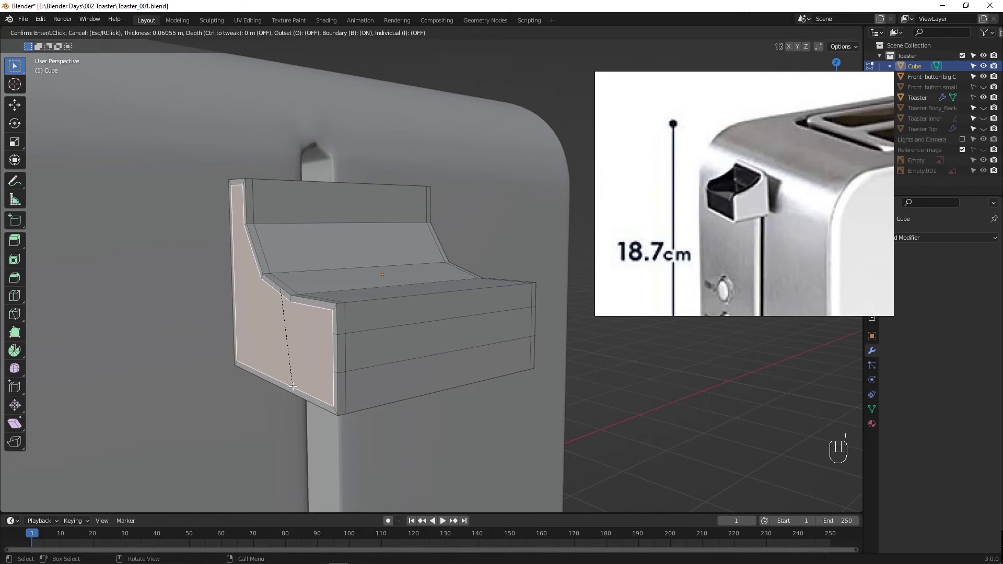
pyautogui.moveTo(332, 401); pyautogui.dragTo(357, 374)
pyautogui.moveTo(351, 344); pyautogui.dragTo(370, 383)
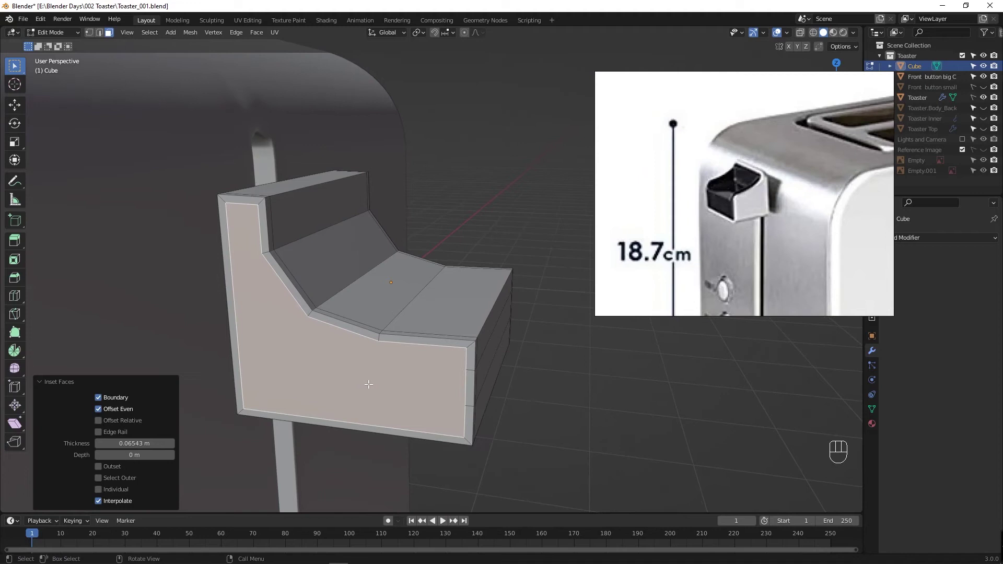
pyautogui.moveTo(380, 390); pyautogui.dragTo(290, 385)
pyautogui.press('Tab')
pyautogui.press('Tab')
pyautogui.moveTo(424, 403); pyautogui.dragTo(346, 408)
pyautogui.click(378, 269)
pyautogui.moveTo(412, 341); pyautogui.dragTo(296, 340)
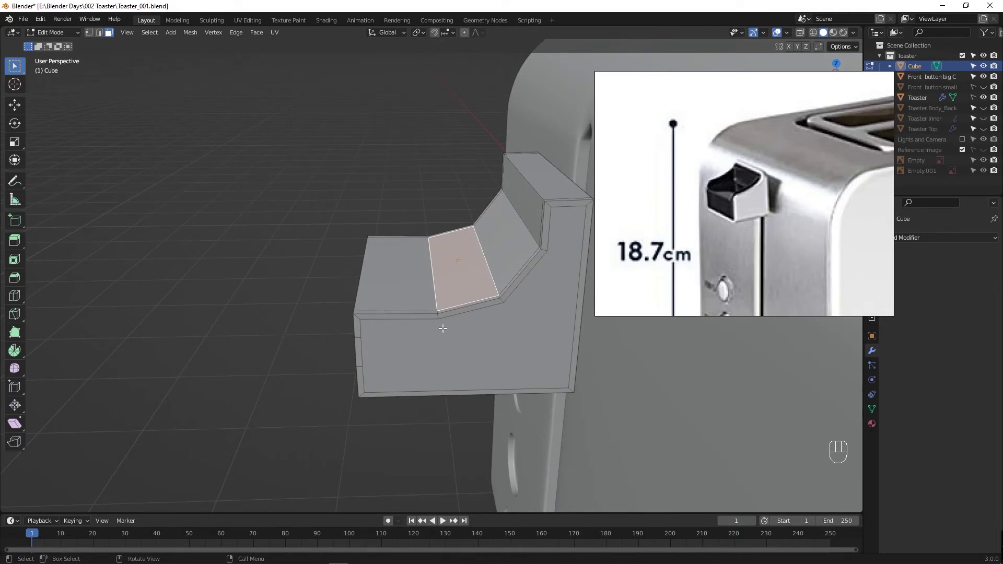
pyautogui.moveTo(440, 351); pyautogui.dragTo(524, 347)
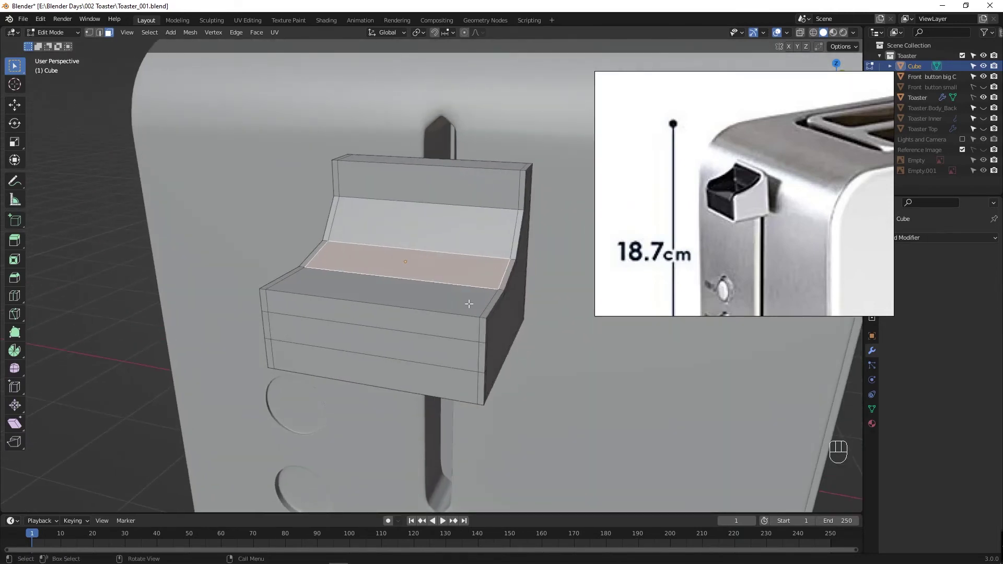
pyautogui.moveTo(421, 283); pyautogui.dragTo(432, 270)
pyautogui.click(440, 239)
pyautogui.click(460, 198)
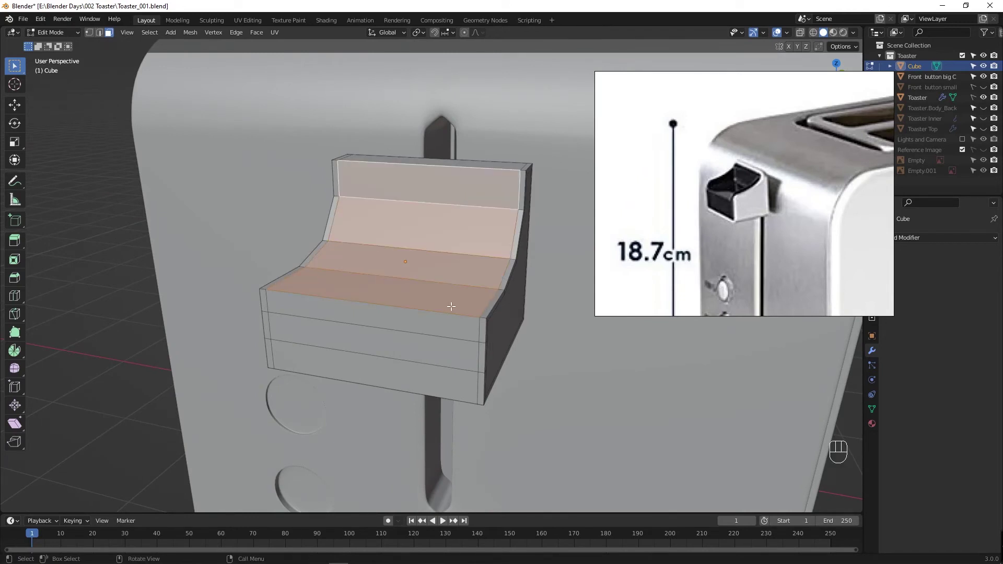
pyautogui.moveTo(454, 309); pyautogui.dragTo(408, 311)
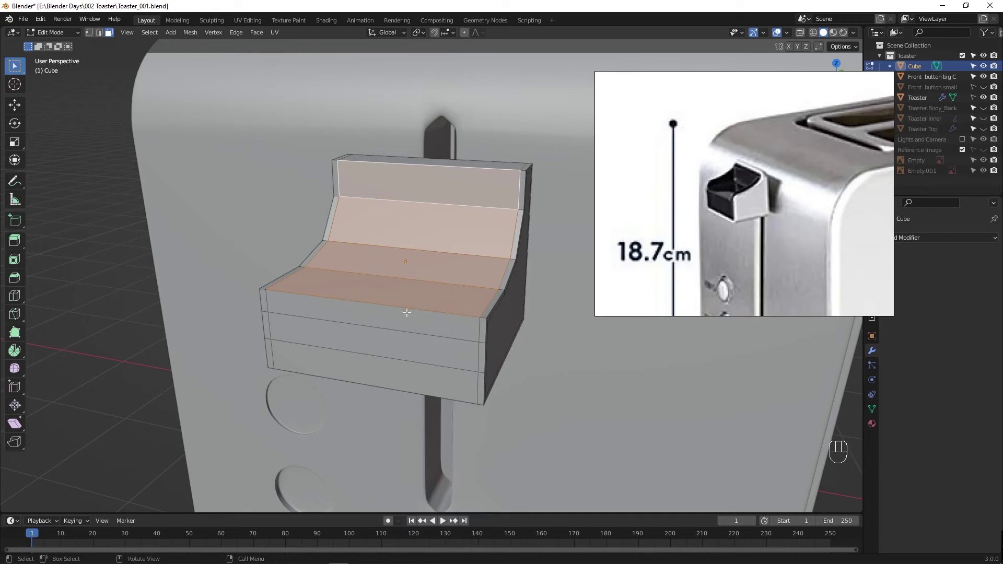
pyautogui.press('ctrl+z')
pyautogui.moveTo(447, 357); pyautogui.dragTo(387, 344)
pyautogui.press('ctrl+z')
pyautogui.press('ctrl+z')
pyautogui.press('ctrl+z')
pyautogui.press('ctrl+z')
pyautogui.press('ctrl+z')
pyautogui.press('ctrl+z')
pyautogui.press('ctrl+r')
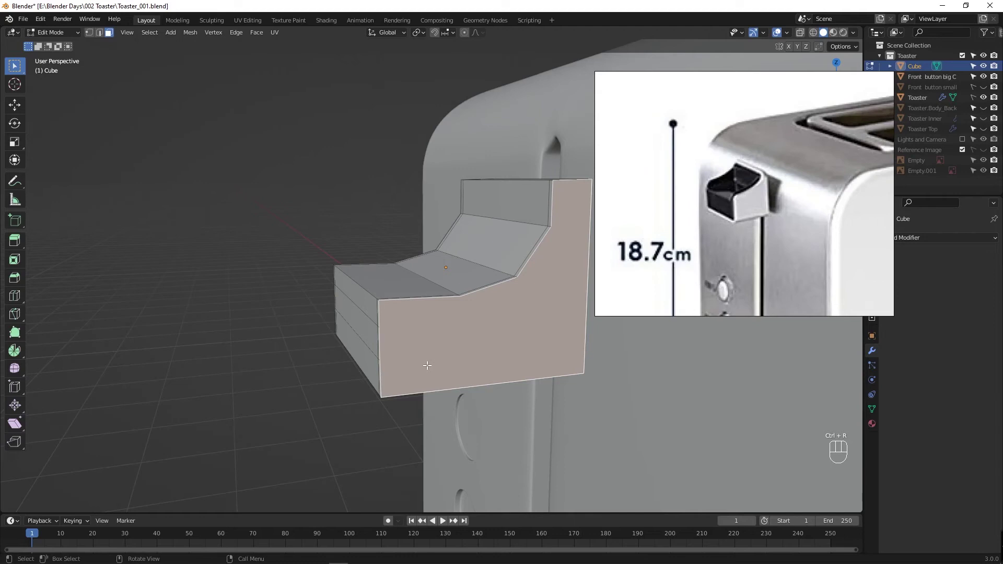
pyautogui.press('ctrl+r')
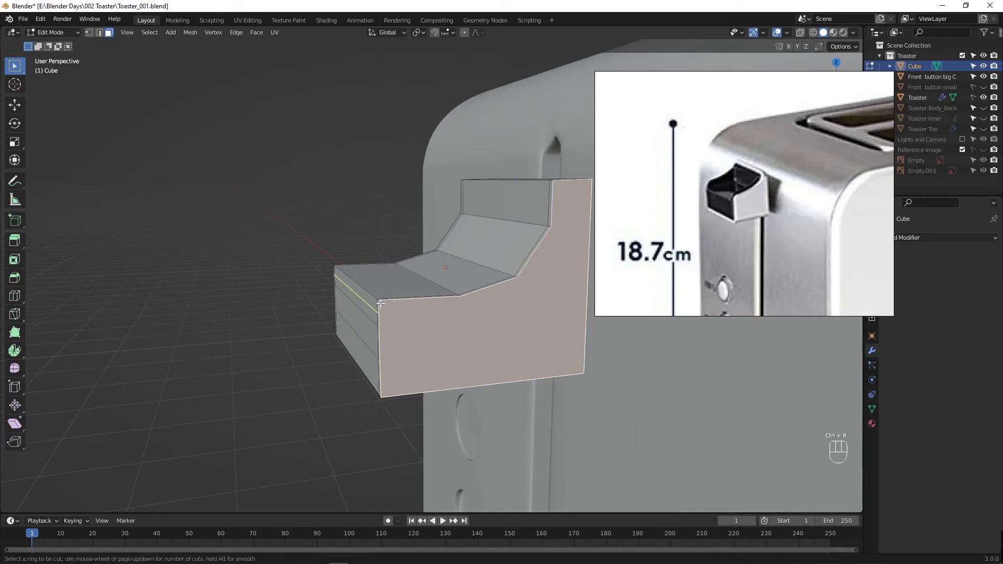
pyautogui.moveTo(439, 366); pyautogui.dragTo(494, 373)
pyautogui.press('ctrl+shift+z')
pyautogui.press('ctrl+shift+z')
pyautogui.press('ctrl+shift+z')
pyautogui.press('ctrl+shift+z')
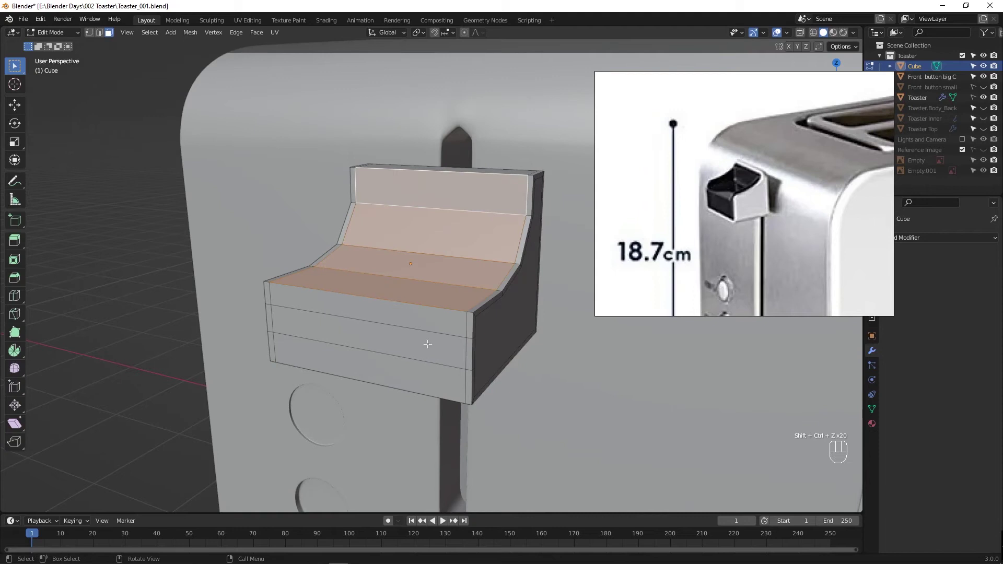
# Step: Add support loops near the lever's outer and back edges at about 0.93 to tighten its corners
pyautogui.moveTo(441, 351); pyautogui.dragTo(406, 282)
pyautogui.press('ctrl+r')
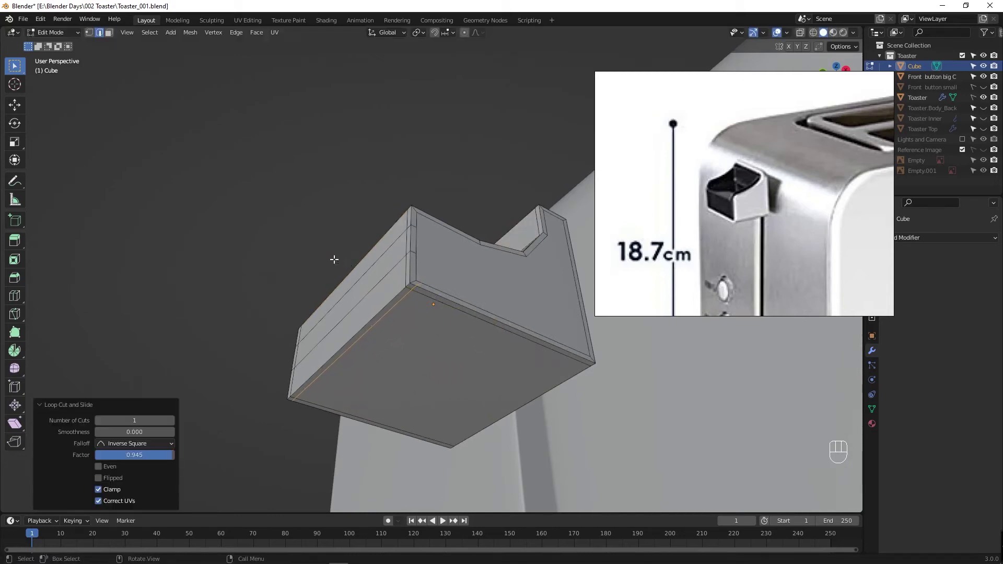
pyautogui.moveTo(468, 327); pyautogui.dragTo(418, 307)
pyautogui.press('ctrl+r')
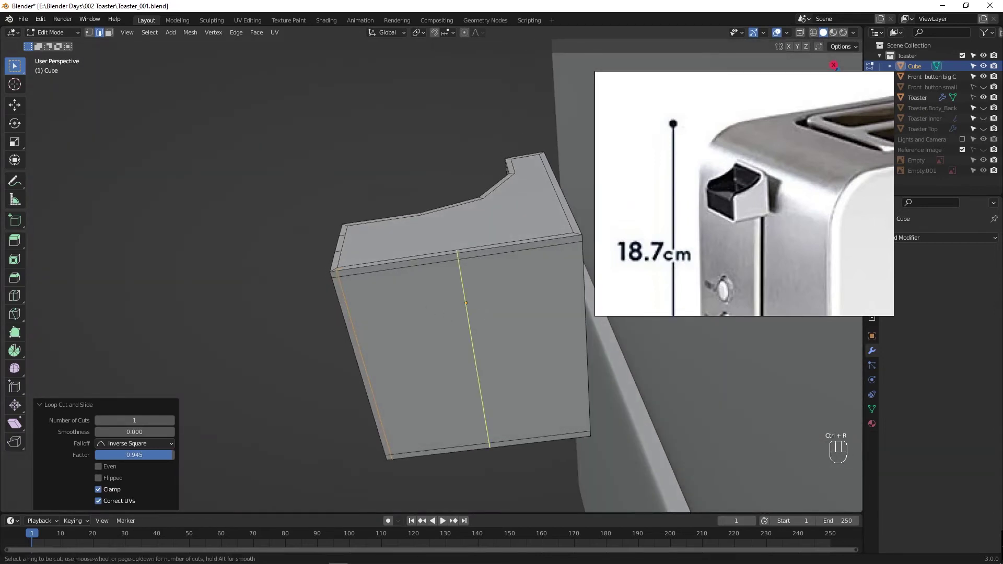
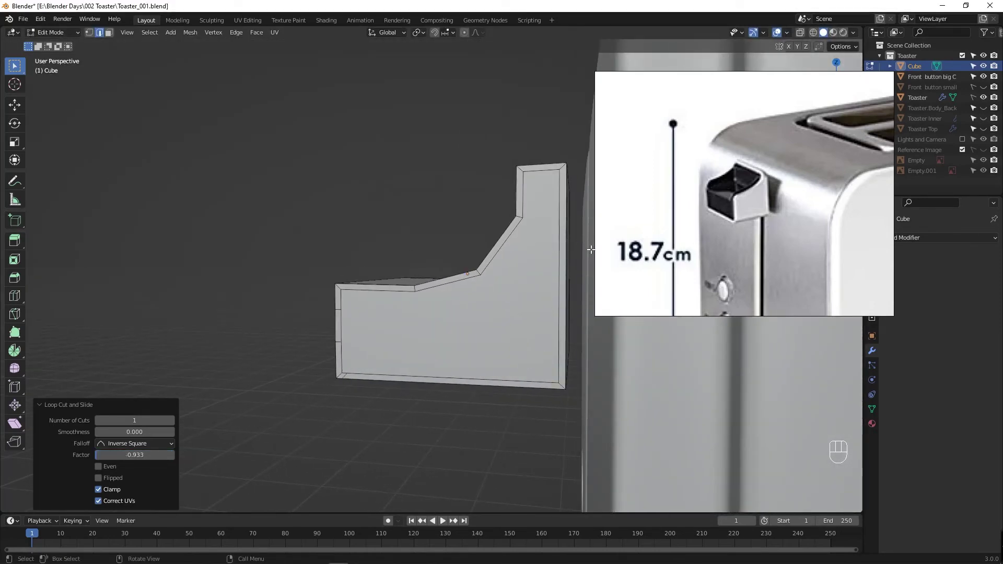
pyautogui.press('ctrl+r')
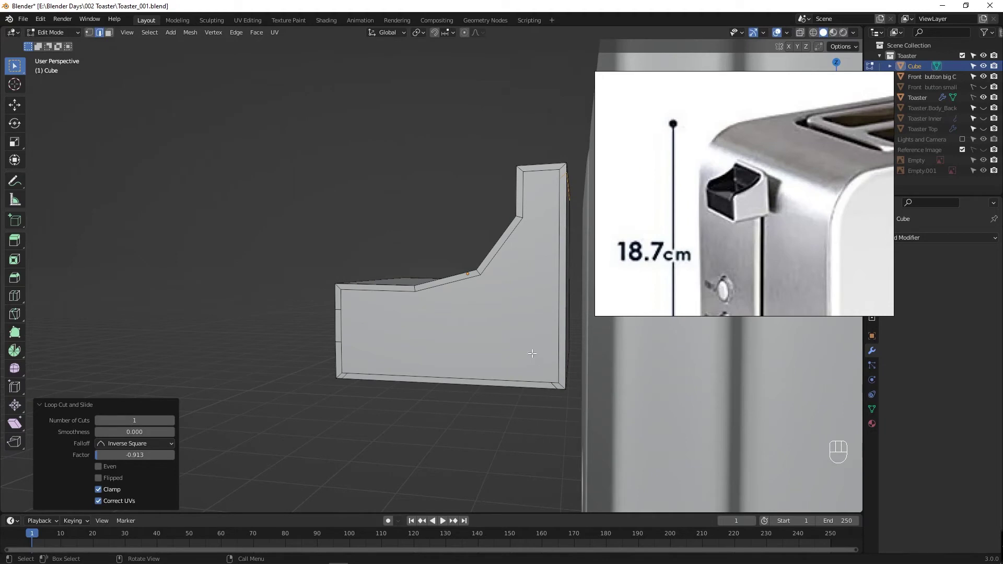
pyautogui.press('ctrl+r')
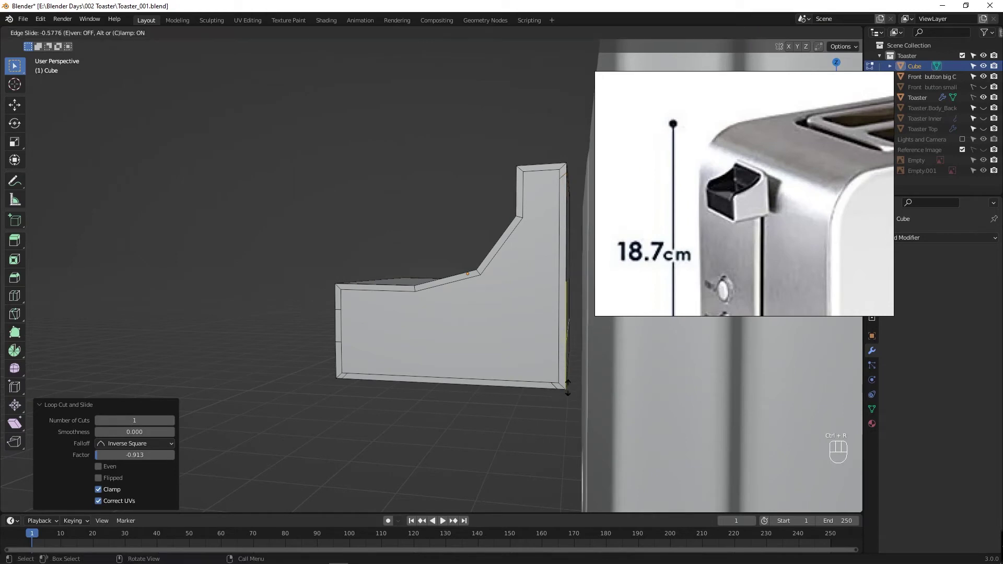
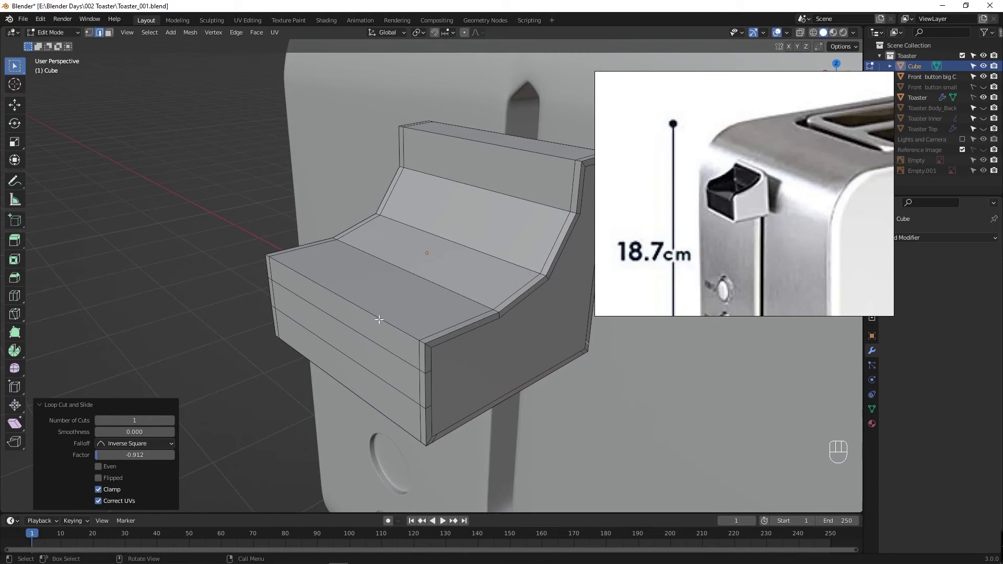
pyautogui.click(469, 194)
pyautogui.click(456, 209)
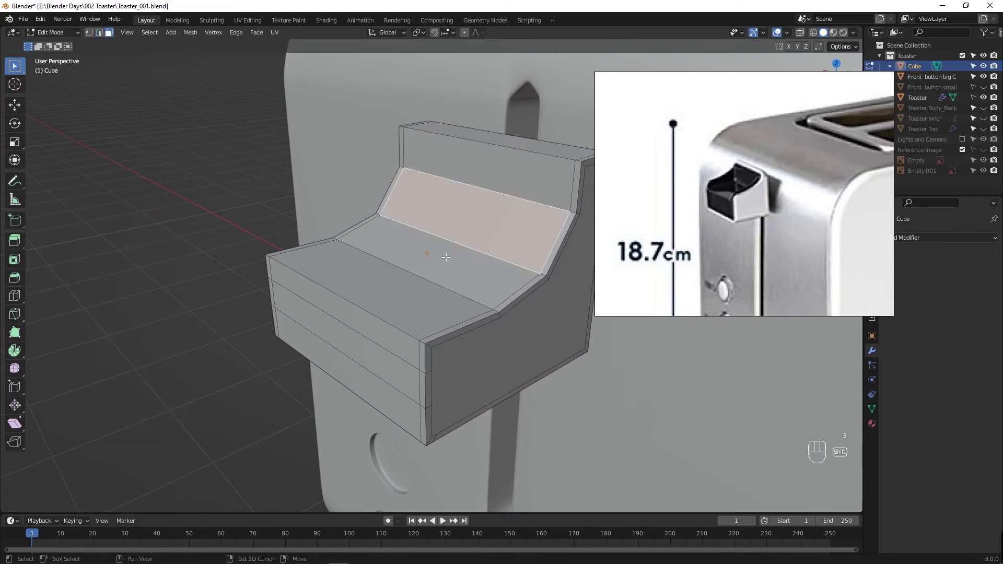
pyautogui.click(403, 289)
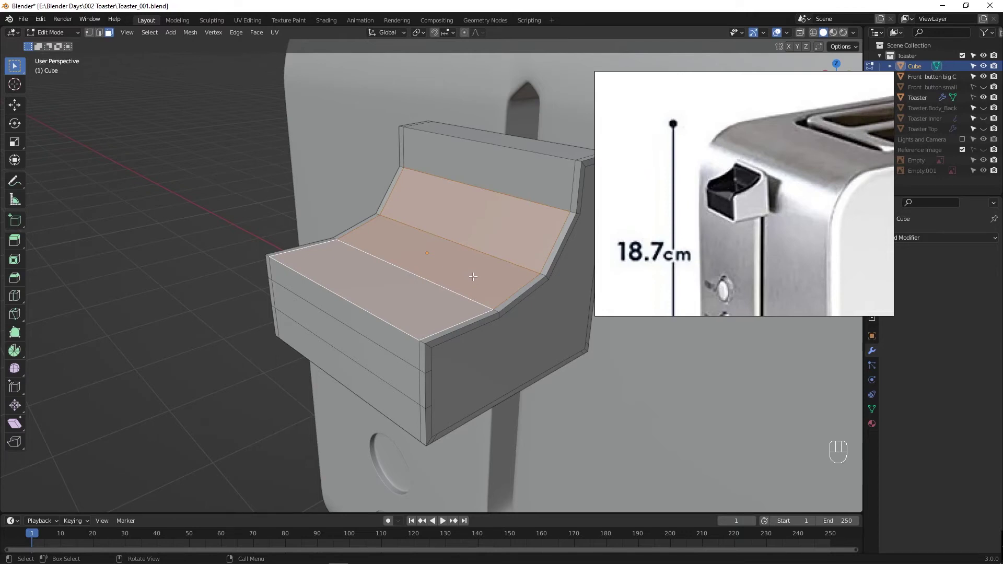
pyautogui.click(474, 275)
pyautogui.click(478, 250)
pyautogui.click(479, 250)
pyautogui.moveTo(455, 277); pyautogui.dragTo(431, 274)
pyautogui.moveTo(421, 268); pyautogui.dragTo(403, 259)
pyautogui.press('g')
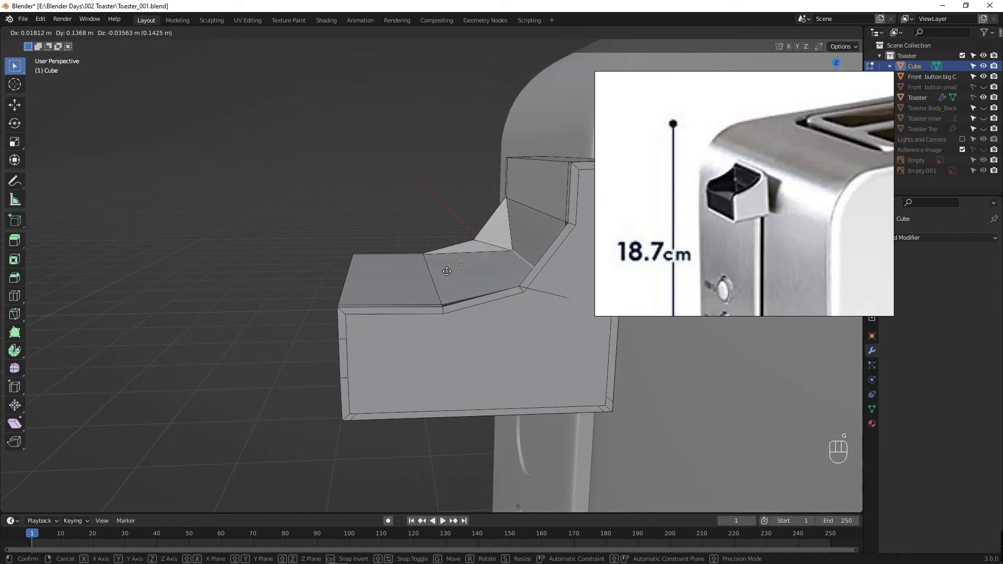
pyautogui.moveTo(494, 283); pyautogui.dragTo(501, 293)
pyautogui.moveTo(472, 272); pyautogui.dragTo(436, 317)
pyautogui.moveTo(435, 317); pyautogui.dragTo(492, 322)
pyautogui.click(510, 253)
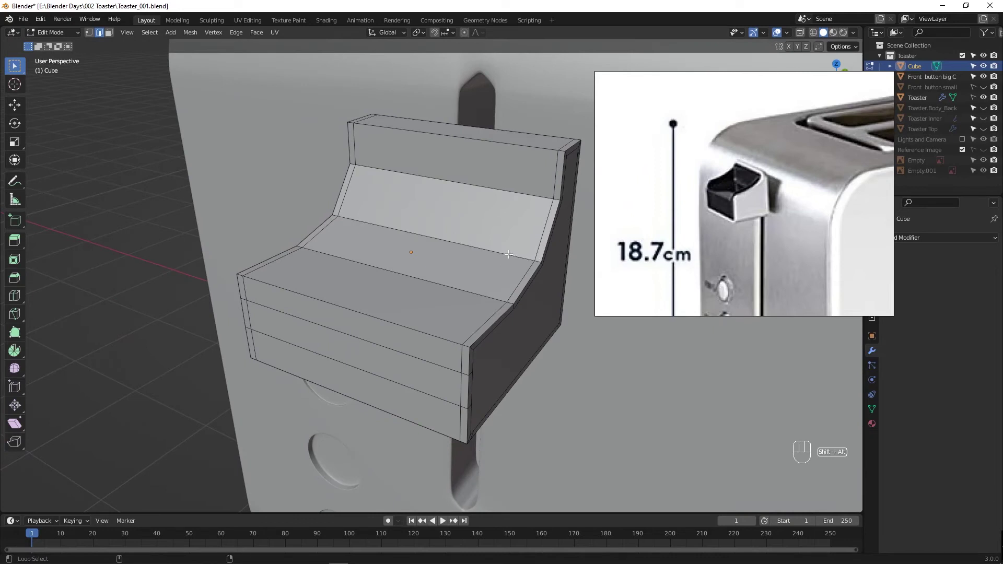
pyautogui.click(510, 253)
pyautogui.moveTo(456, 288); pyautogui.dragTo(429, 280)
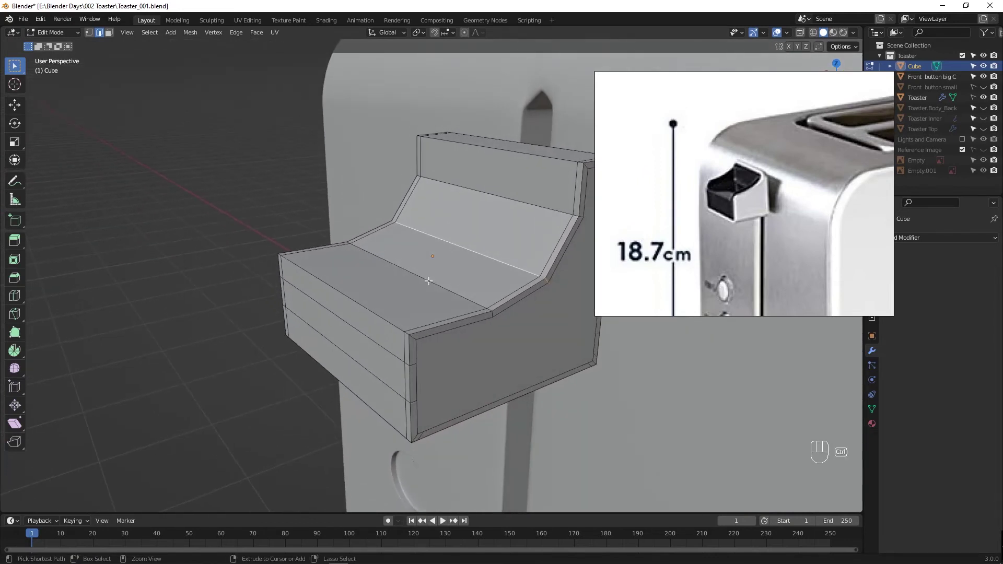
# Step: Try a bevel on the crease across the lever's top and abandon it
pyautogui.press('ctrl+b')
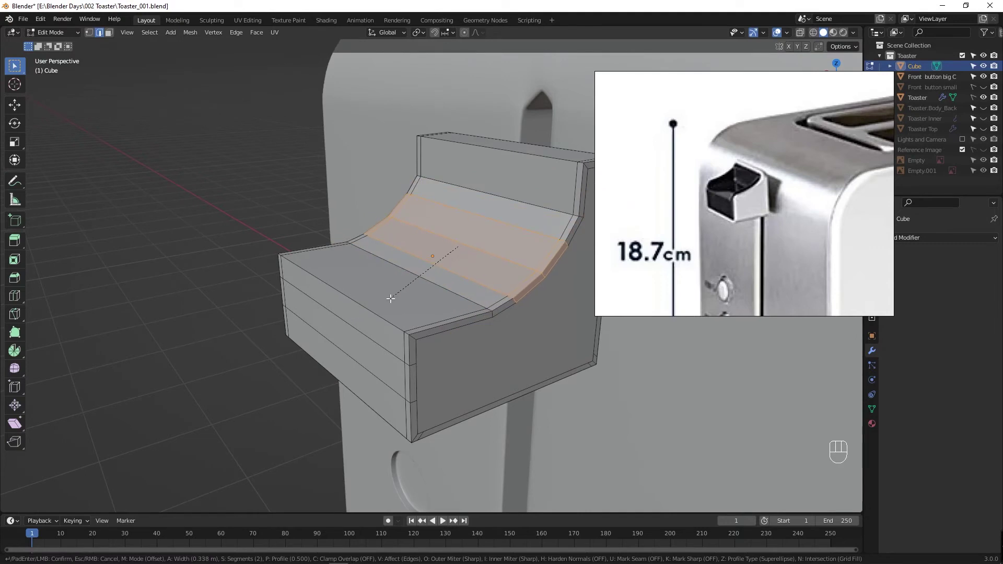
pyautogui.moveTo(439, 306); pyautogui.dragTo(452, 304)
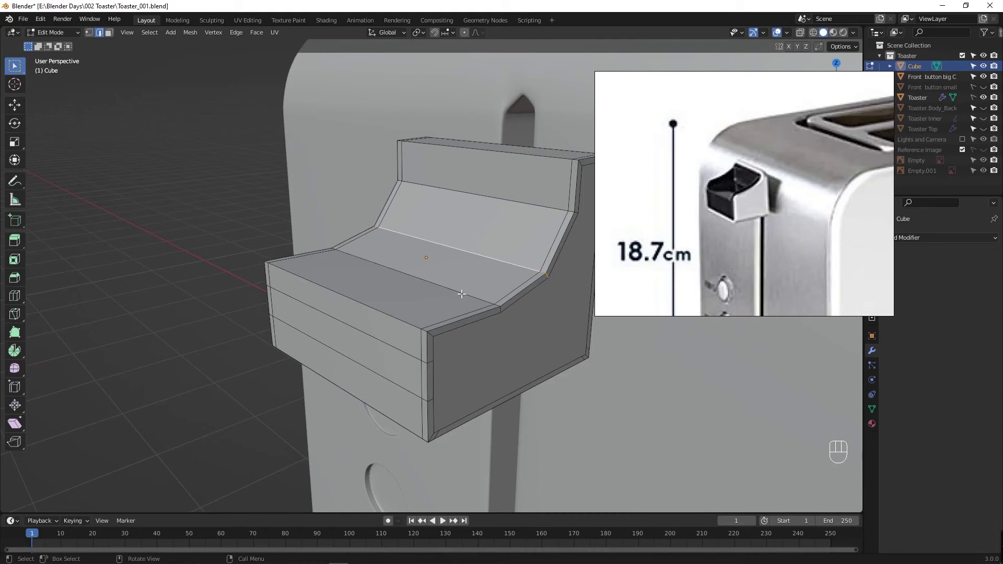
pyautogui.moveTo(449, 297); pyautogui.dragTo(580, 298)
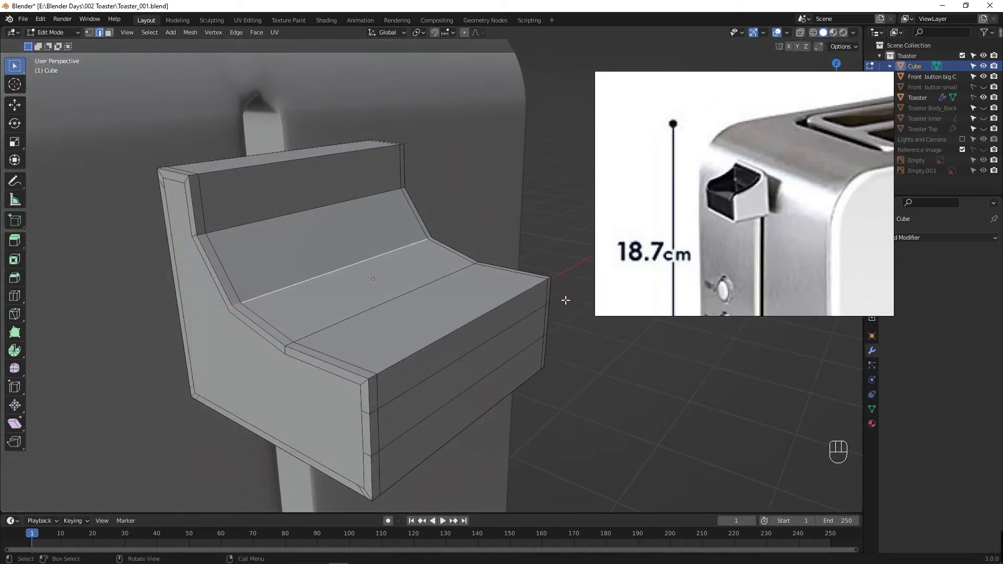
pyautogui.moveTo(365, 301); pyautogui.dragTo(337, 310)
# Step: Select a slanted face on the lever top and move it about 0.13 m to steepen the dip
pyautogui.click(332, 238)
pyautogui.click(332, 238)
pyautogui.moveTo(355, 284); pyautogui.dragTo(262, 265)
pyautogui.moveTo(440, 292); pyautogui.dragTo(394, 290)
pyautogui.moveTo(487, 308); pyautogui.dragTo(495, 309)
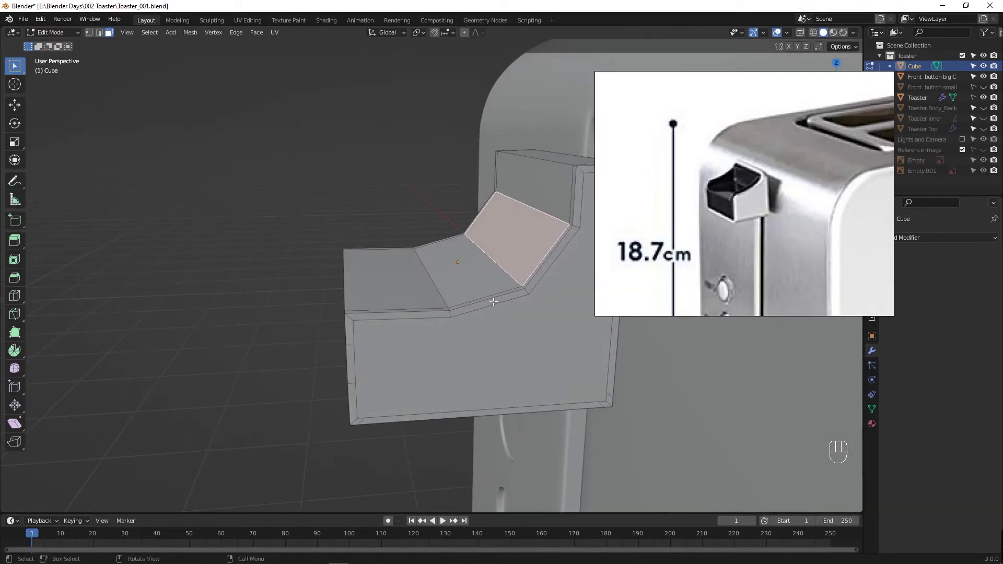
pyautogui.moveTo(503, 323); pyautogui.dragTo(512, 324)
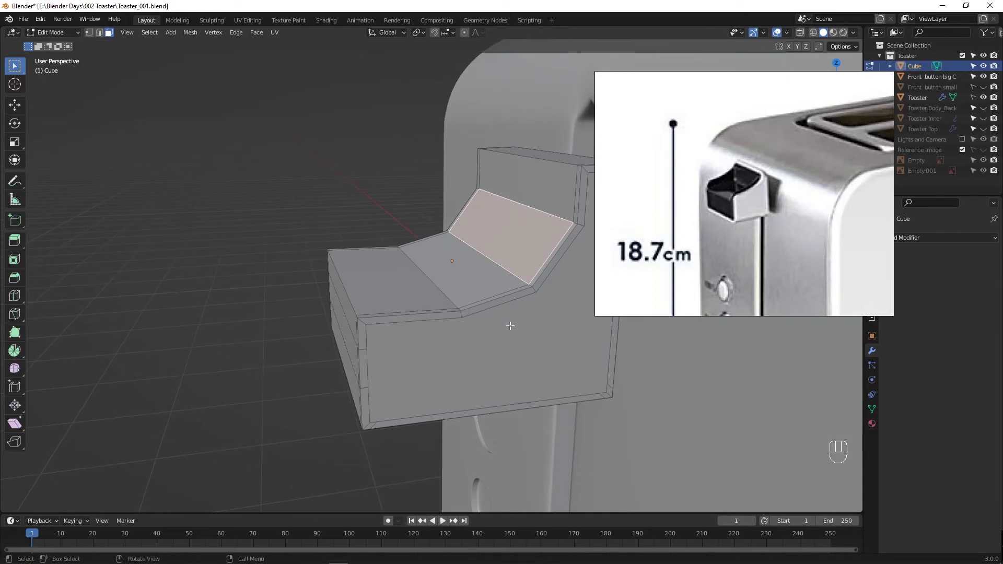
pyautogui.moveTo(493, 298); pyautogui.dragTo(486, 297)
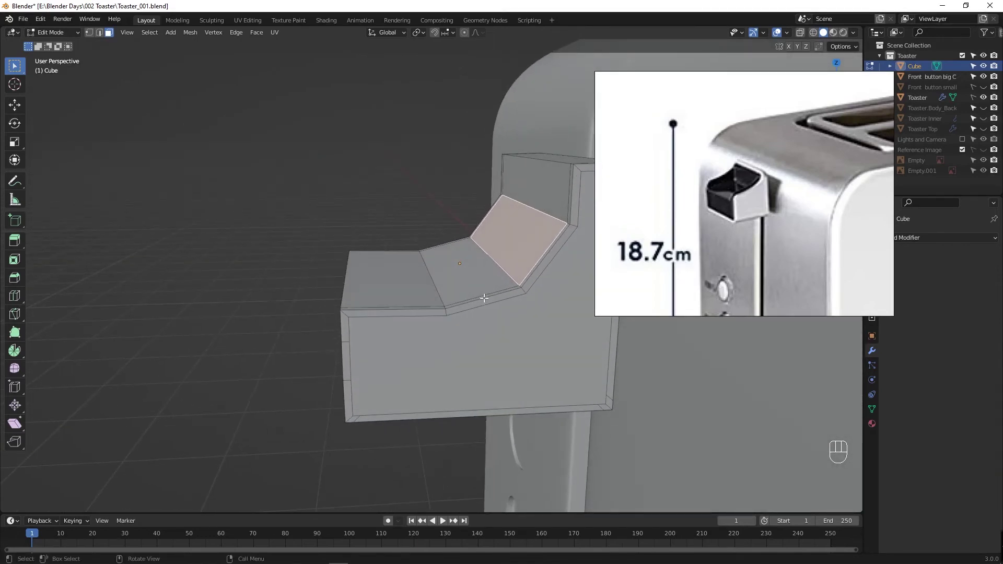
pyautogui.click(505, 266)
pyautogui.middleClick(497, 302)
pyautogui.press('g')
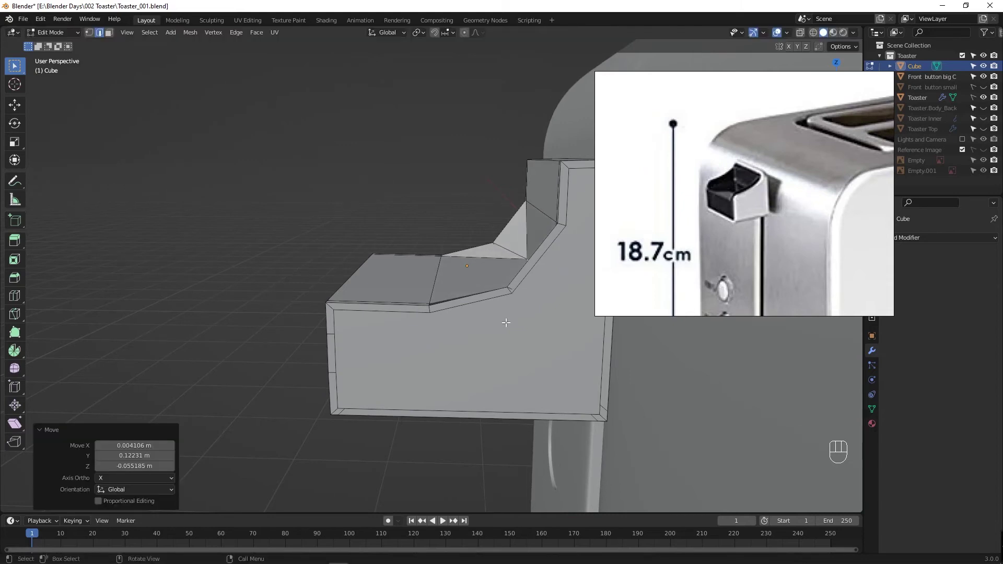
# Step: Undo the last face moves and select the crease edge on the lever's sloped top
pyautogui.moveTo(496, 325); pyautogui.dragTo(599, 347)
pyautogui.press('ctrl+z')
pyautogui.moveTo(422, 316); pyautogui.dragTo(364, 314)
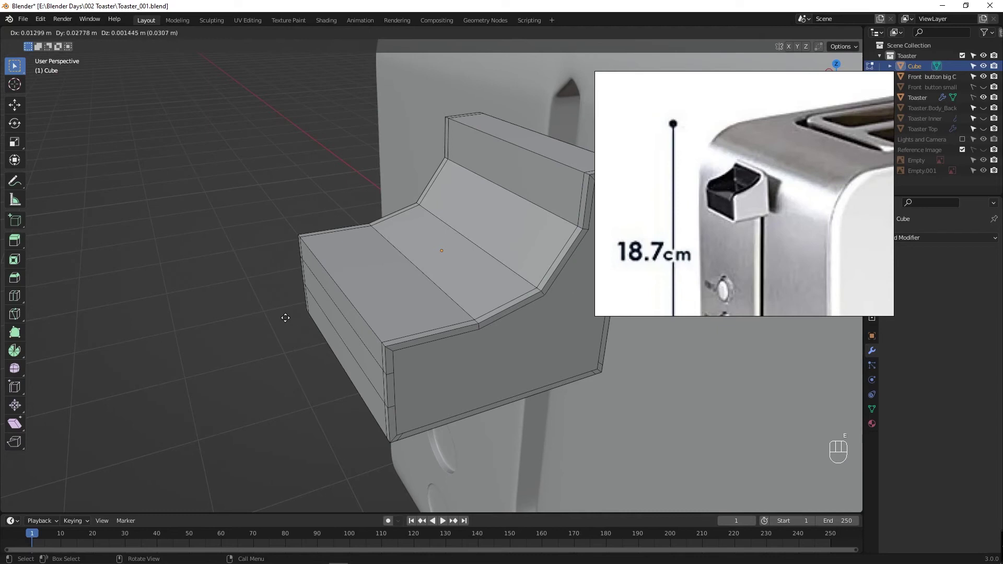
pyautogui.press('ctrl+z')
pyautogui.press('ctrl+z')
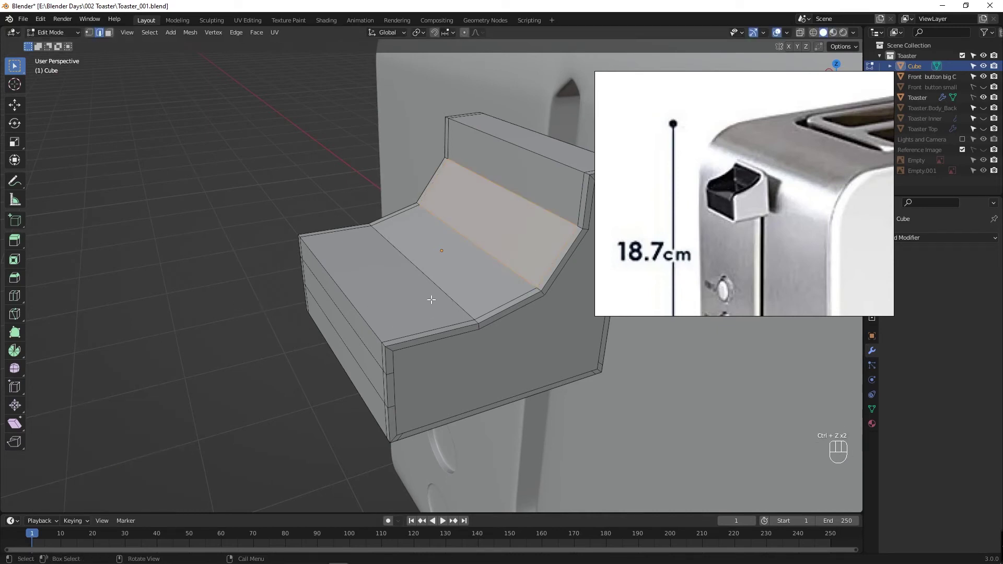
pyautogui.moveTo(433, 299); pyautogui.dragTo(465, 300)
pyautogui.click(489, 283)
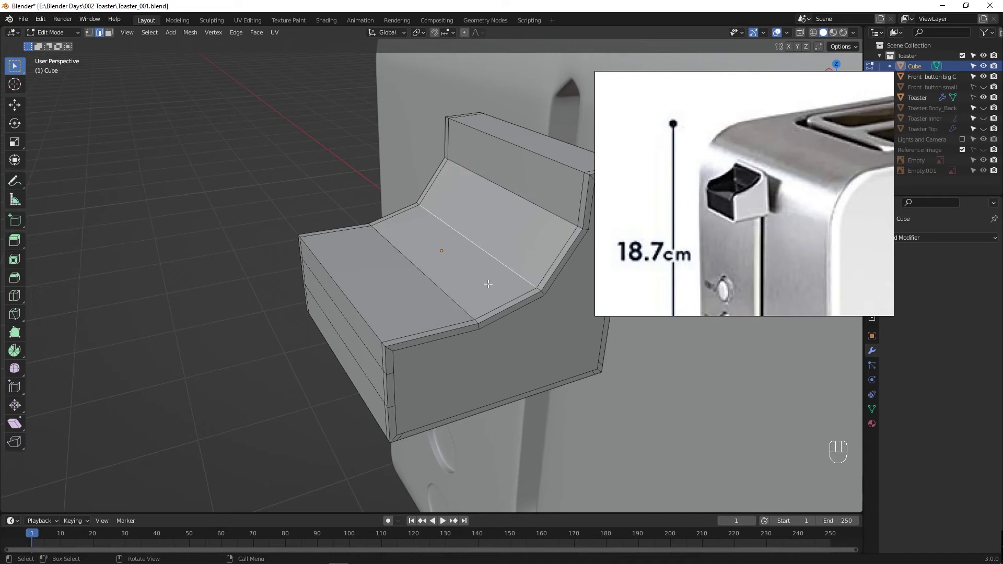
pyautogui.click(512, 269)
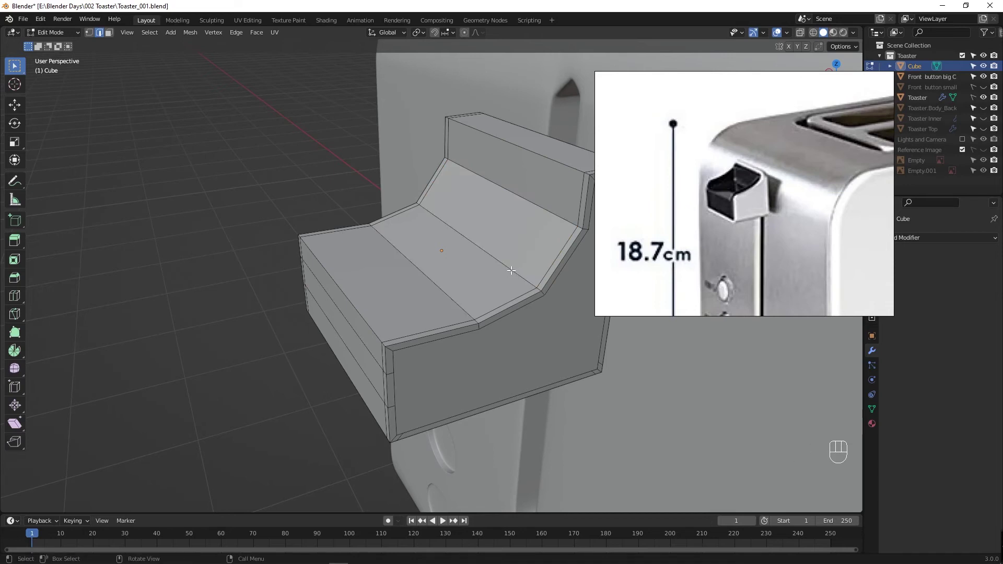
pyautogui.click(513, 269)
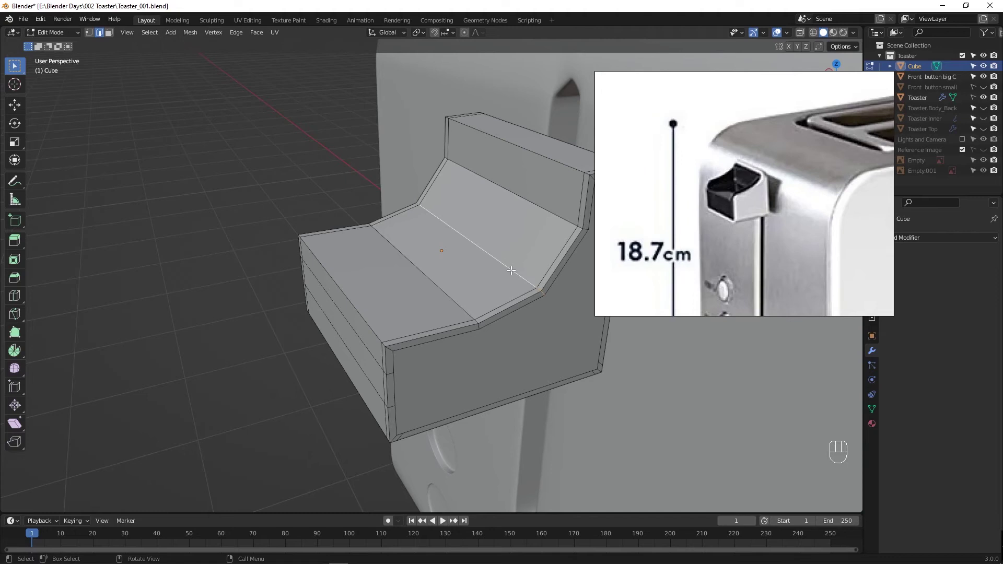
# Step: Add an edge loop cut close to the handle's side
pyautogui.moveTo(474, 305); pyautogui.dragTo(546, 295)
pyautogui.click(444, 190)
pyautogui.moveTo(434, 277); pyautogui.dragTo(436, 269)
pyautogui.press('ctrl+r')
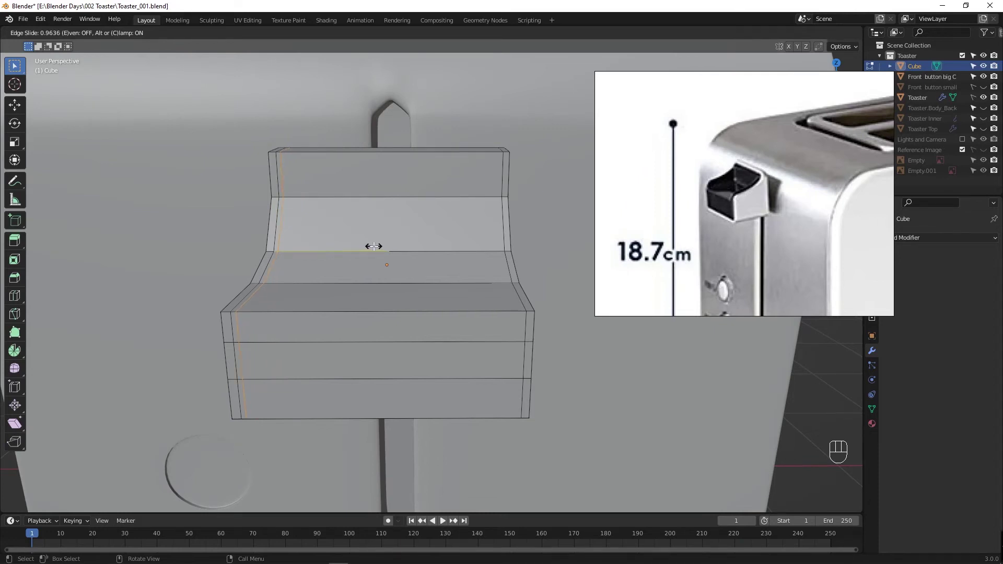
pyautogui.press('ctrl+r')
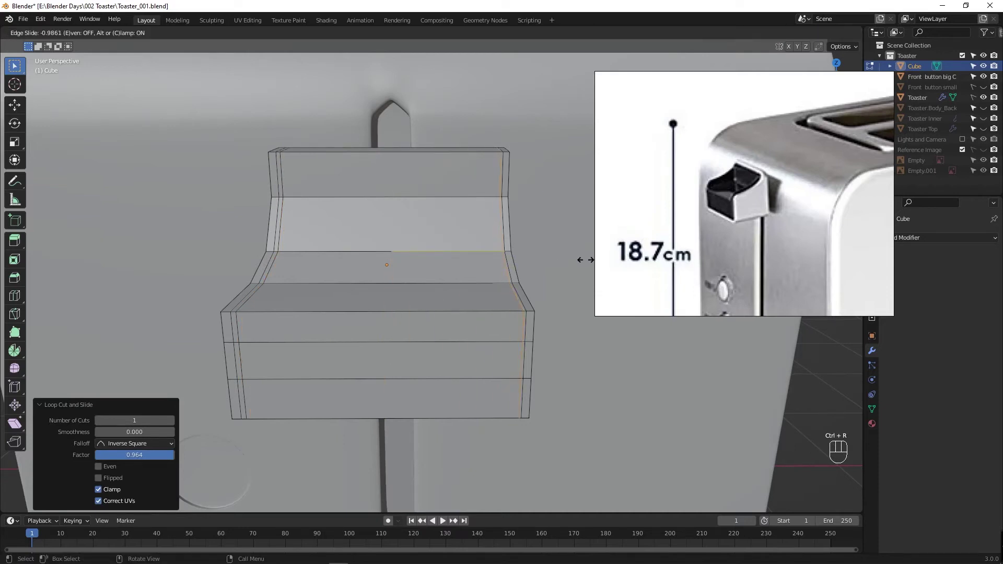
pyautogui.middleClick(409, 297)
# Step: Move the top-of-slope edge down in Z, then along Y in Left Orthographic view
pyautogui.click(449, 234)
pyautogui.moveTo(437, 275); pyautogui.dragTo(371, 268)
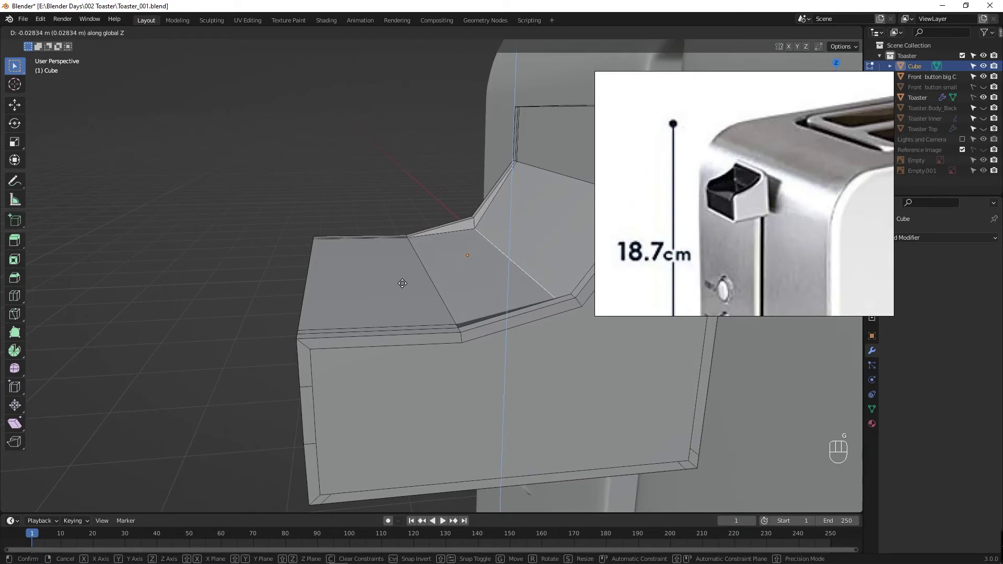
pyautogui.moveTo(427, 280); pyautogui.dragTo(333, 297)
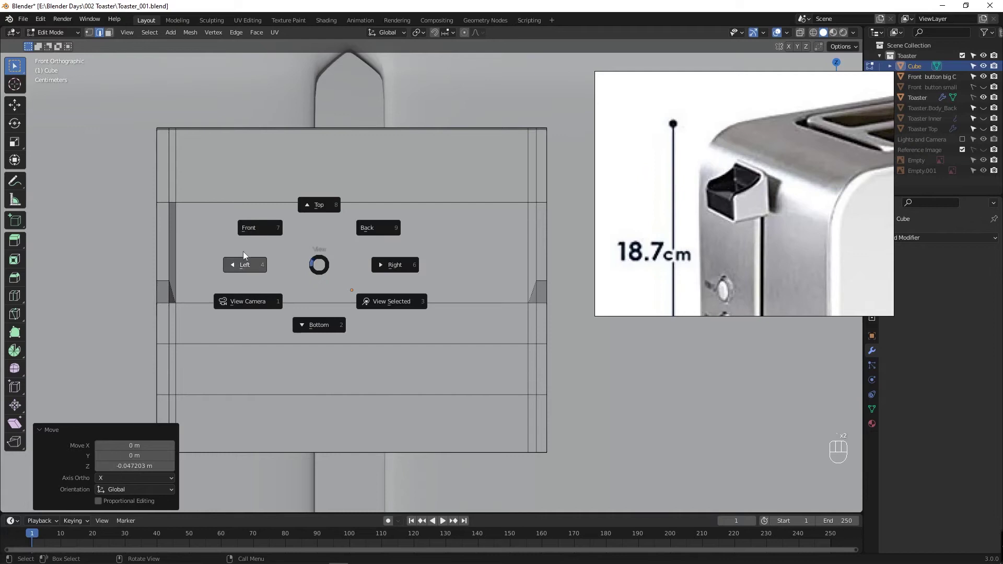
pyautogui.press('alt+z')
pyautogui.press('g')
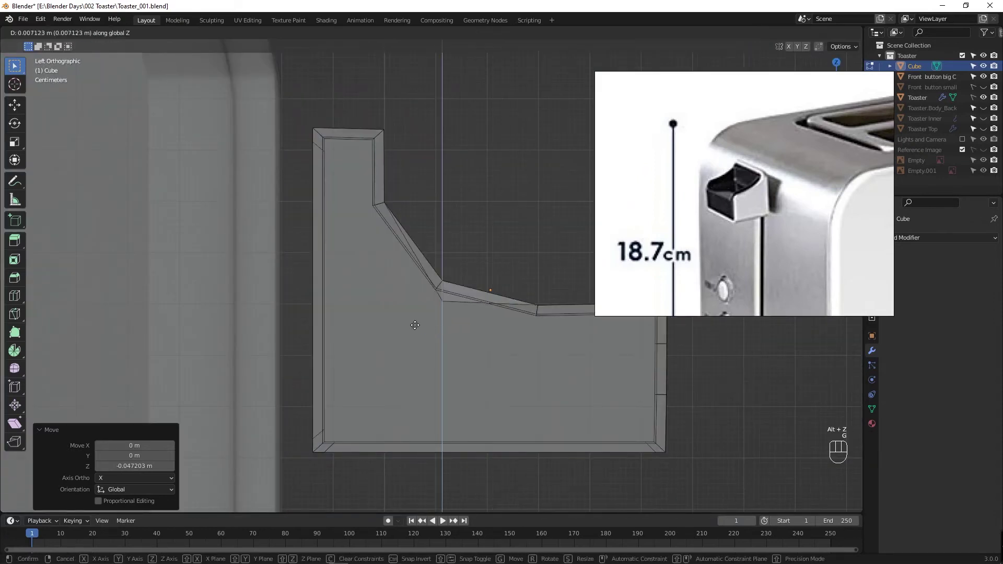
pyautogui.press('g')
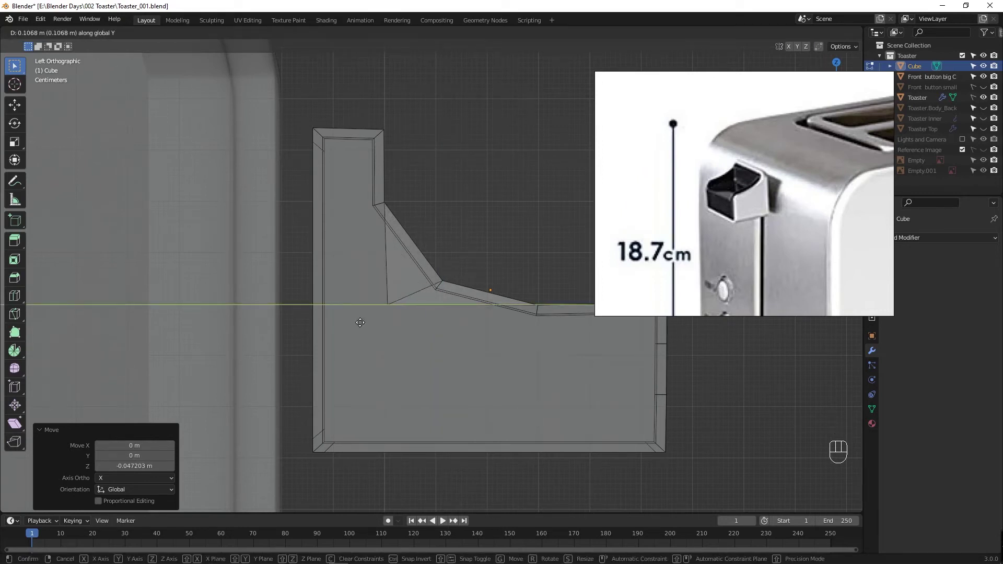
pyautogui.press('ctrl+z')
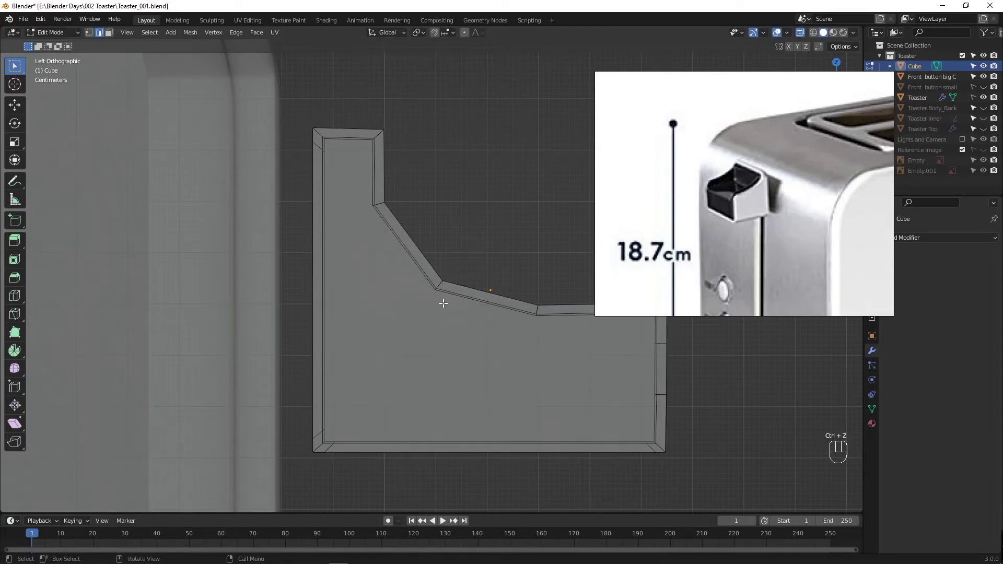
# Step: Shift another profile vertex row about 0.114 m sideways and return to Object Mode
pyautogui.press('ctrl+shift+z')
pyautogui.press('g')
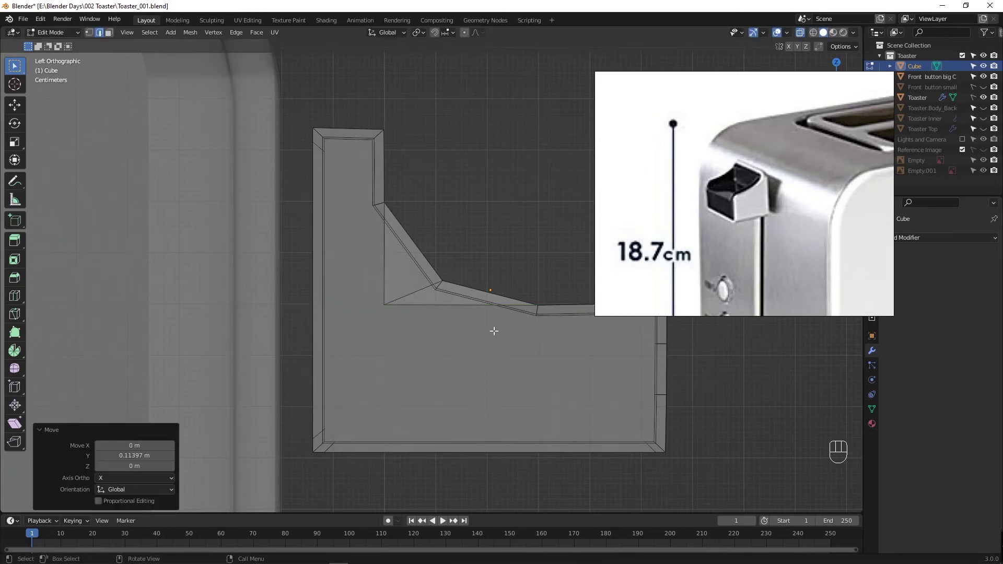
pyautogui.middleClick(456, 335)
pyautogui.press('Tab')
pyautogui.press('Tab')
pyautogui.press('alt+z')
pyautogui.press('Tab')
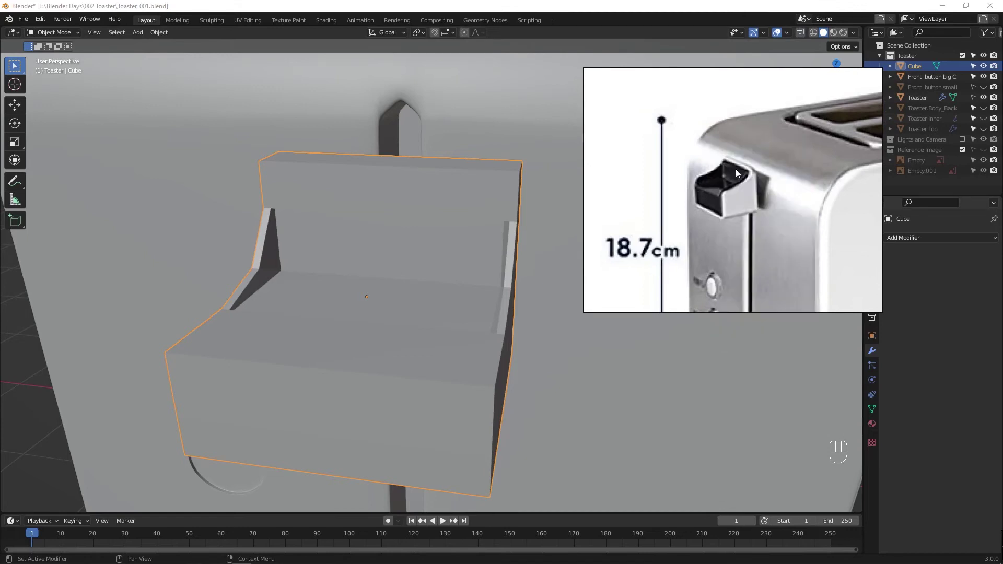
# Step: Add a Subdivision Surface modifier to the lever handle
pyautogui.click(458, 217)
pyautogui.press('Tab')
pyautogui.press('Tab')
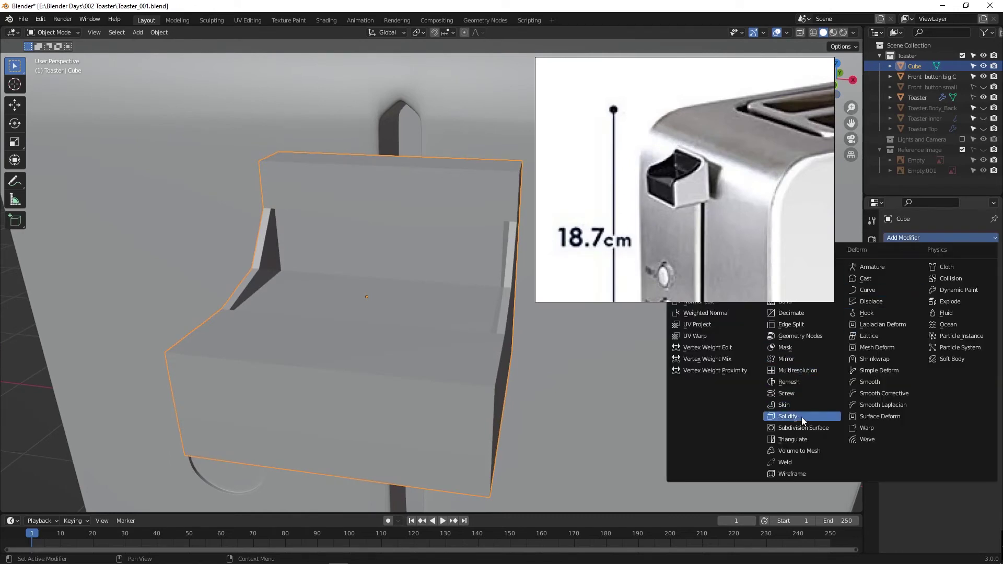
pyautogui.press('Tab')
pyautogui.press('Tab')
pyautogui.press('Tab')
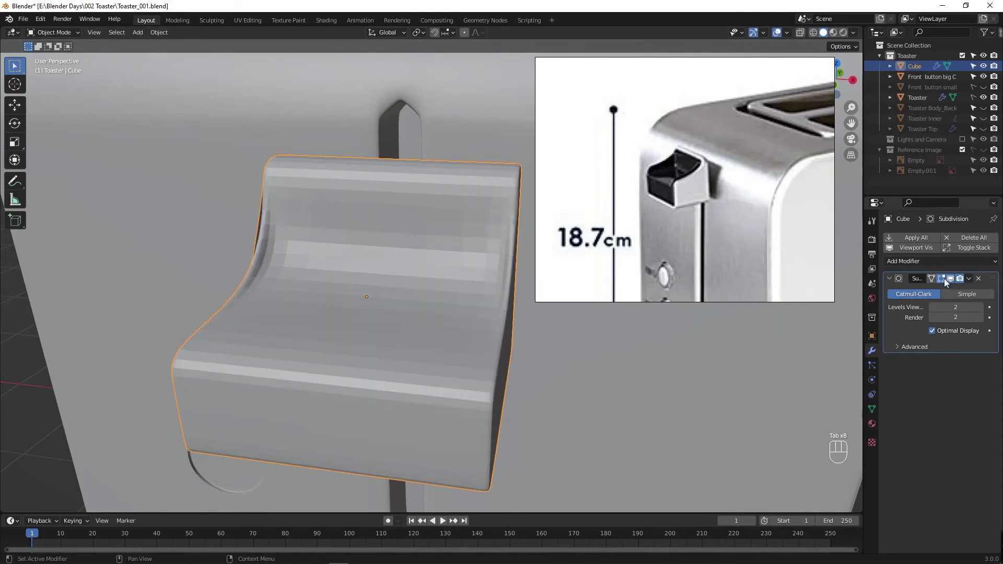
# Step: Set the subdivision to level 2, preview the smoothing, and re-enter Edit Mode
pyautogui.click(947, 283)
pyautogui.click(955, 281)
pyautogui.moveTo(372, 307); pyautogui.dragTo(377, 298)
pyautogui.press('Tab')
# Step: Select the front top faces and the loop along the handle's front top edge
pyautogui.moveTo(367, 306); pyautogui.dragTo(324, 303)
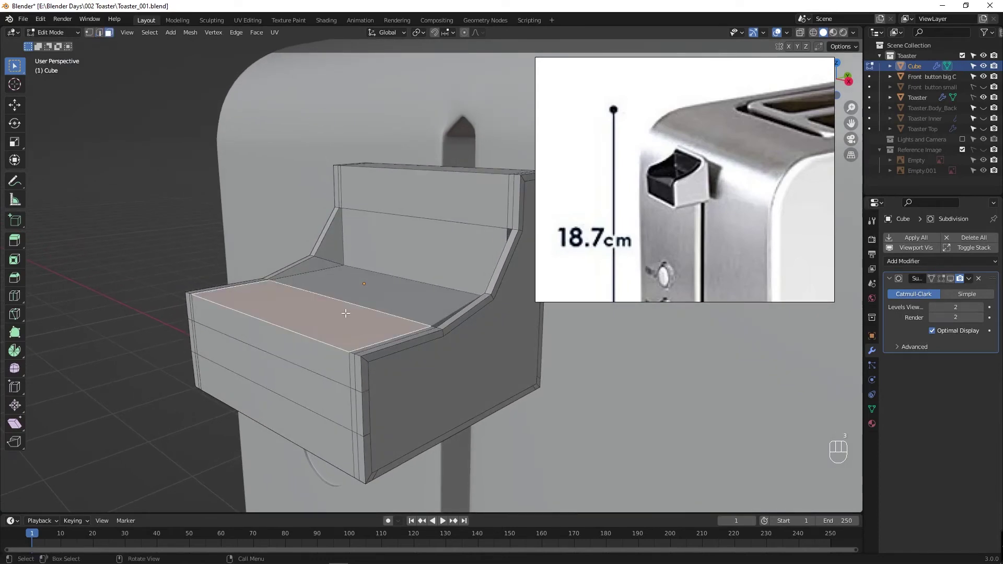
pyautogui.press('g')
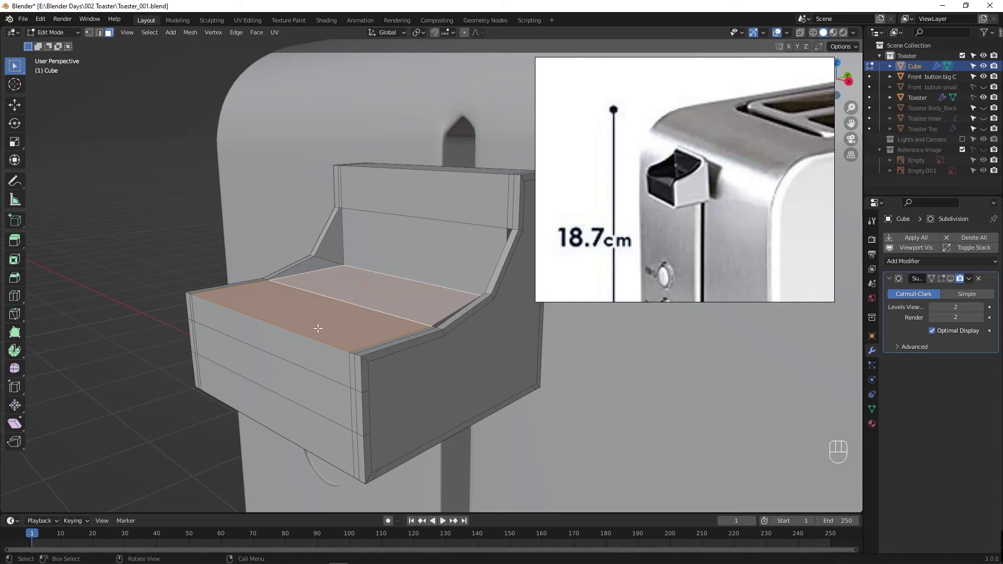
pyautogui.click(309, 332)
pyautogui.click(296, 332)
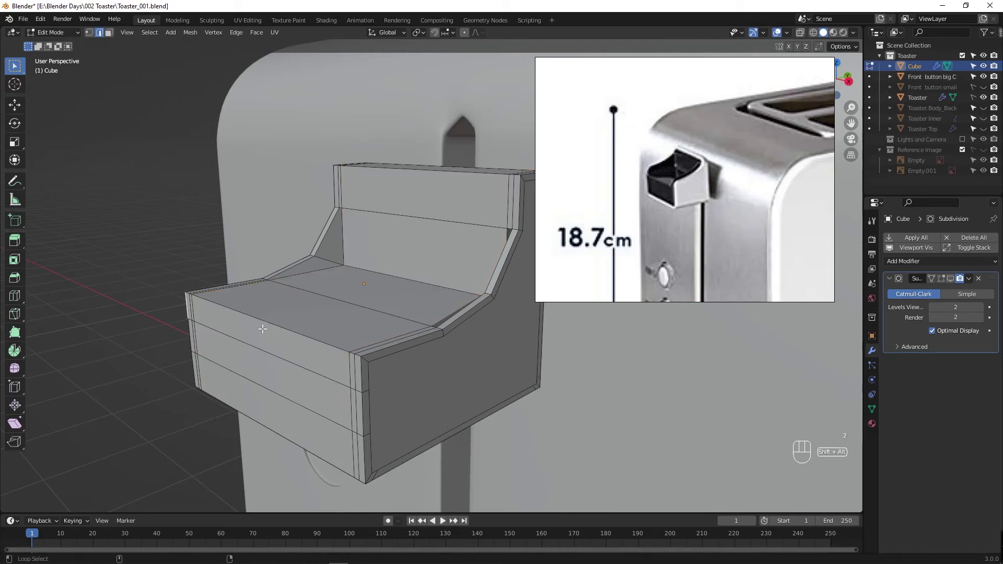
pyautogui.click(277, 324)
# Step: Bevel the front top edge with three segments about 0.112 m wide
pyautogui.press('ctrl+b')
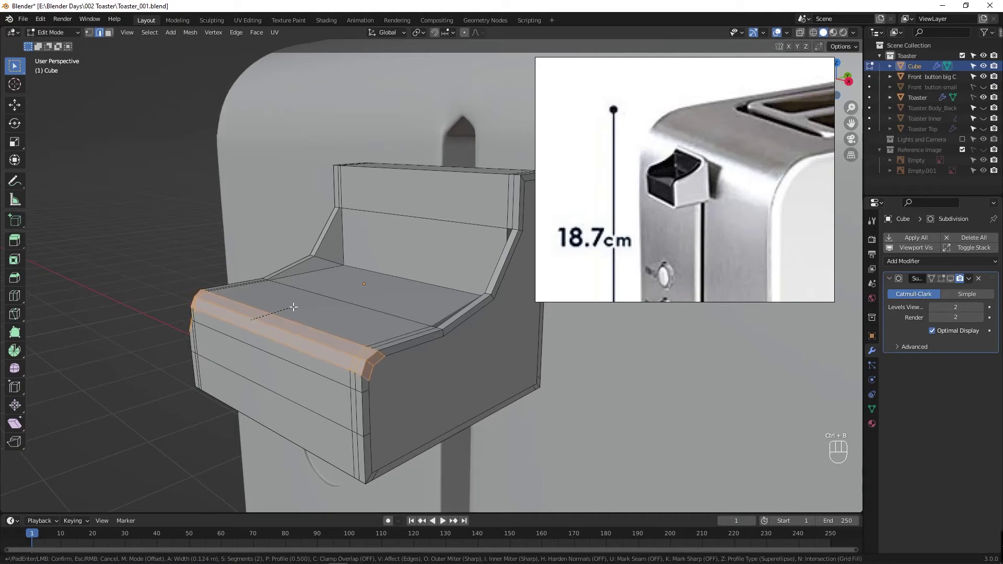
pyautogui.moveTo(260, 350); pyautogui.dragTo(315, 347)
pyautogui.moveTo(326, 344); pyautogui.dragTo(364, 341)
pyautogui.click(304, 410)
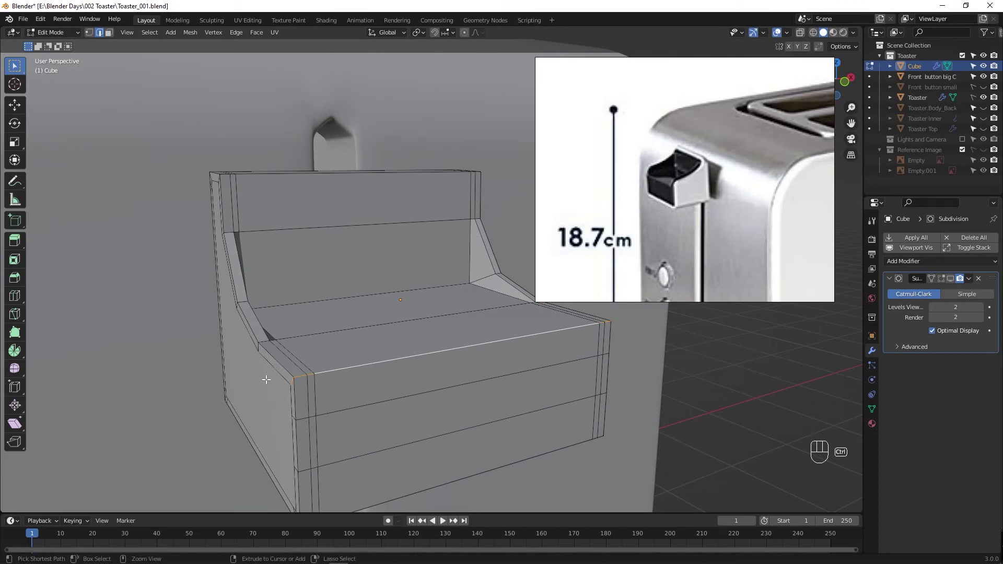
pyautogui.moveTo(382, 396); pyautogui.dragTo(417, 392)
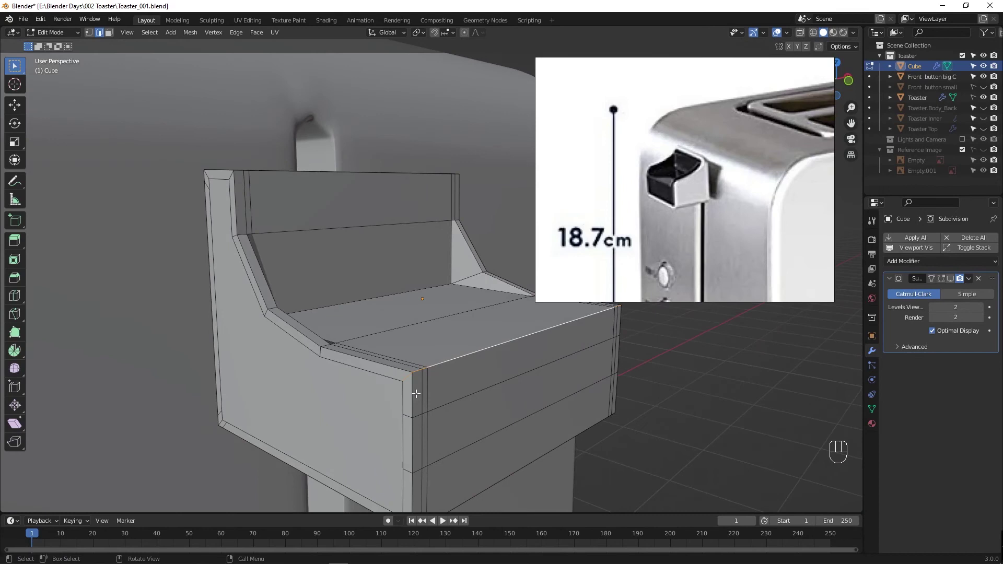
pyautogui.press('ctrl+b')
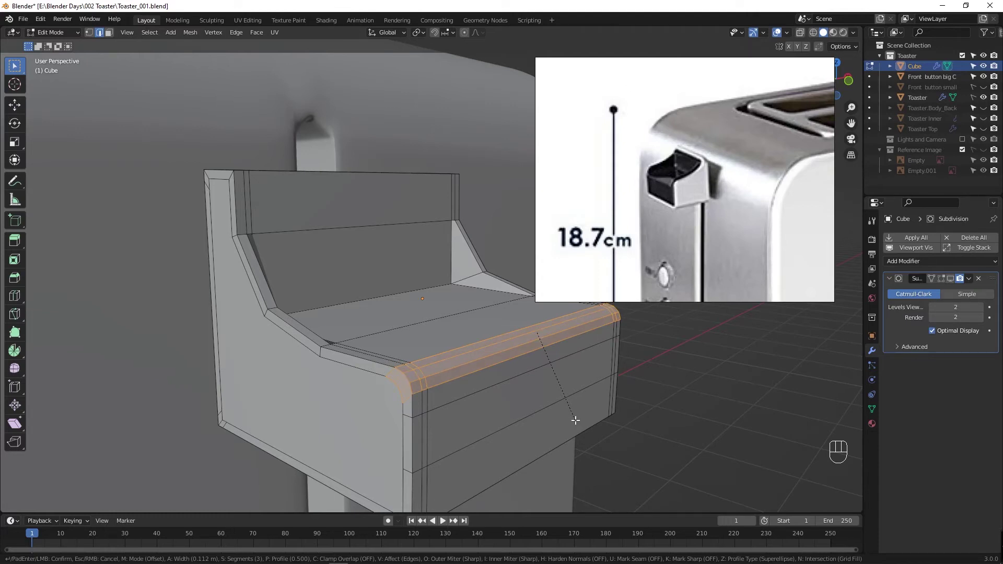
pyautogui.moveTo(523, 418); pyautogui.dragTo(390, 423)
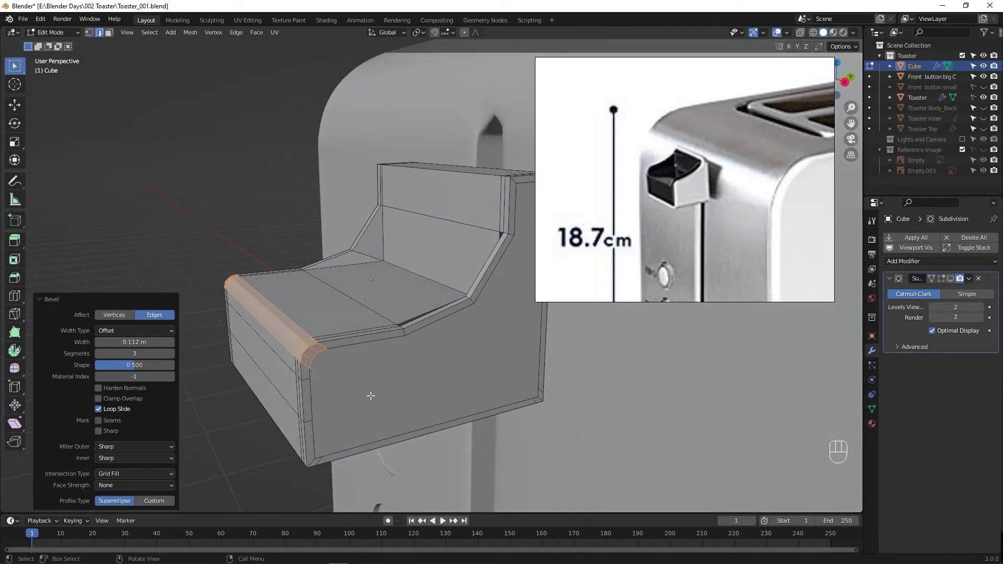
pyautogui.moveTo(404, 337); pyautogui.dragTo(528, 338)
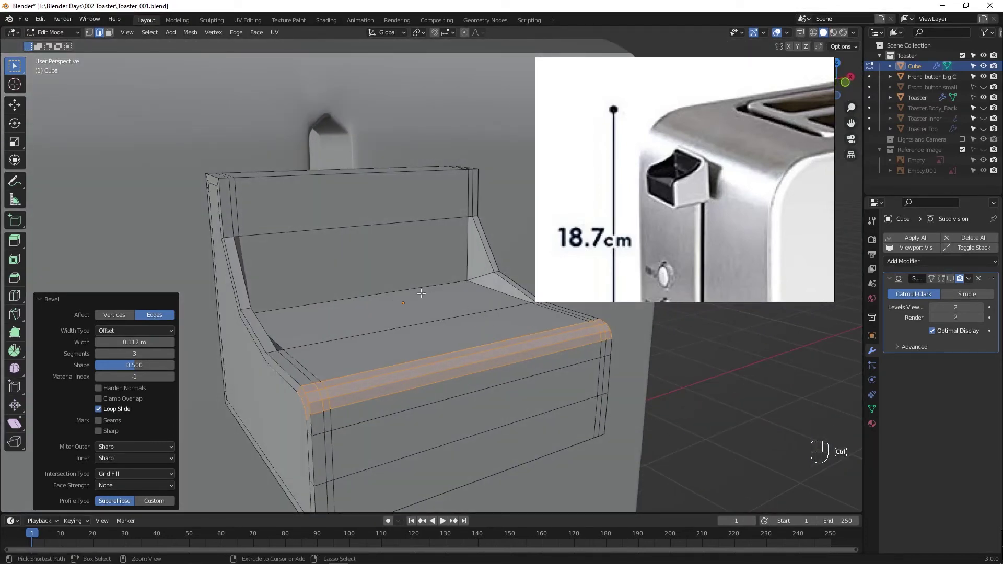
# Step: Add an edge loop near the base of the back wall and slide it along the surface
pyautogui.press('ctrl+r')
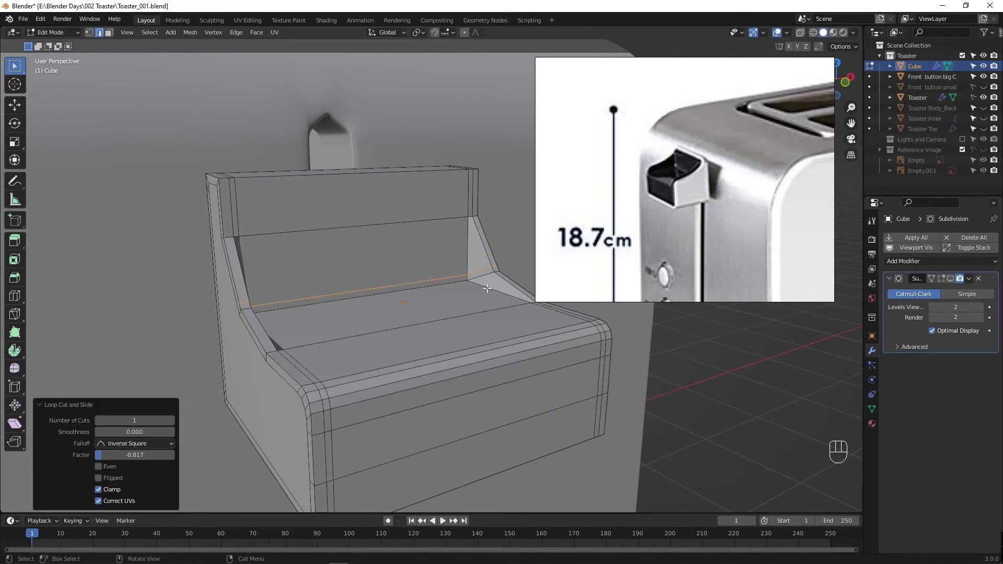
pyautogui.moveTo(413, 352); pyautogui.dragTo(404, 350)
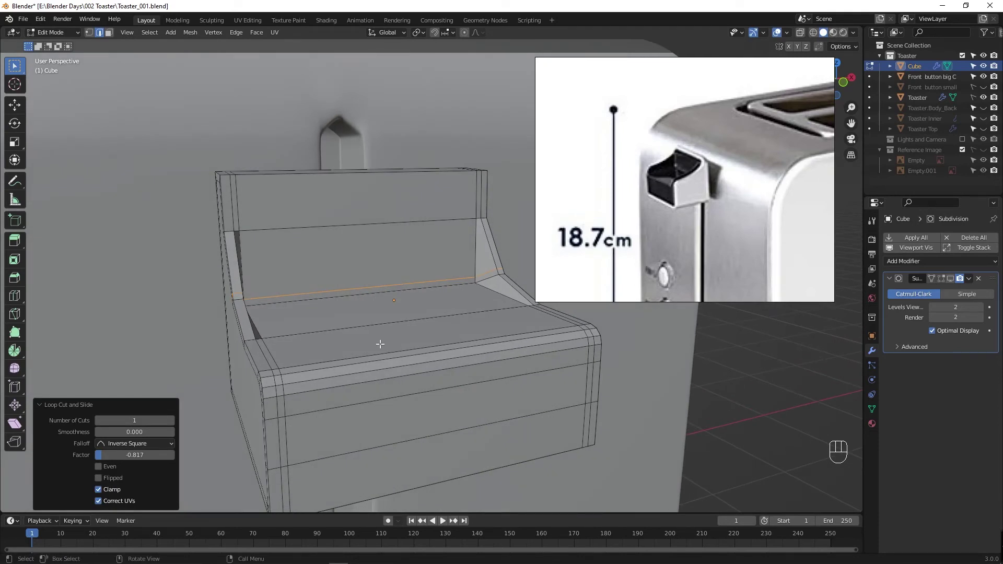
pyautogui.press('ctrl+r')
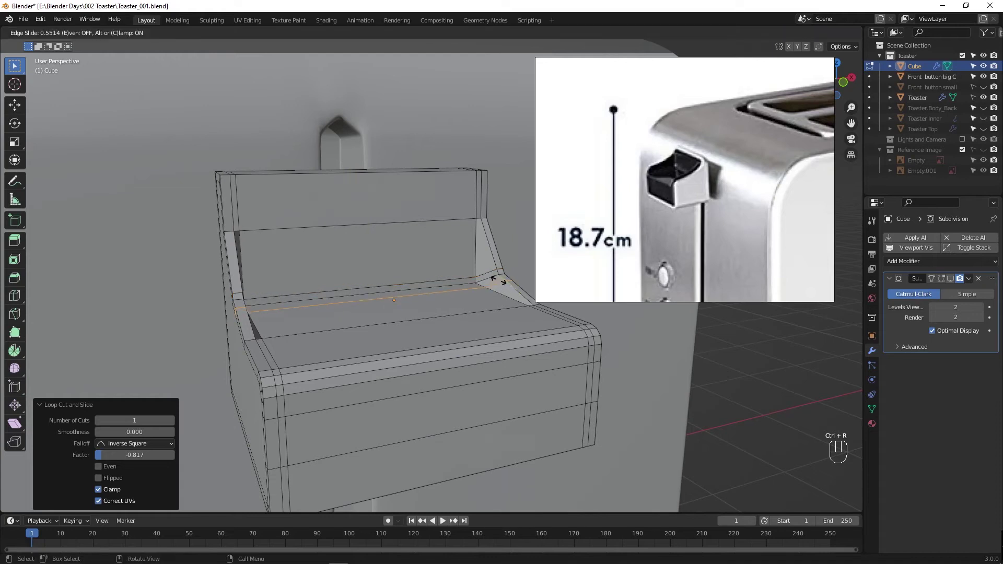
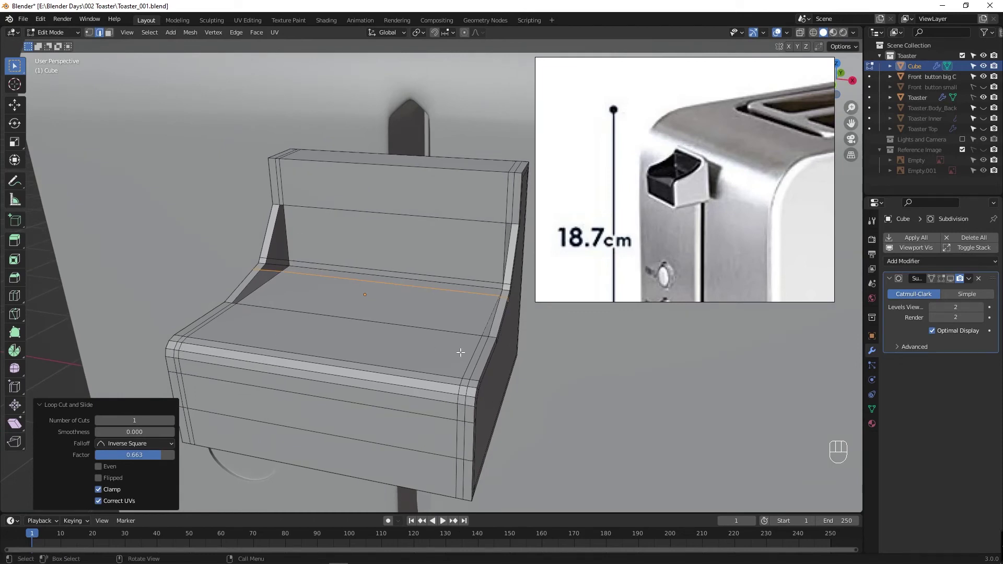
pyautogui.click(495, 336)
# Step: Select the front edge loops, raise them about 0.036 m in Z, and start an edge slide viewed from the side
pyautogui.click(231, 299)
pyautogui.click(205, 293)
pyautogui.click(229, 301)
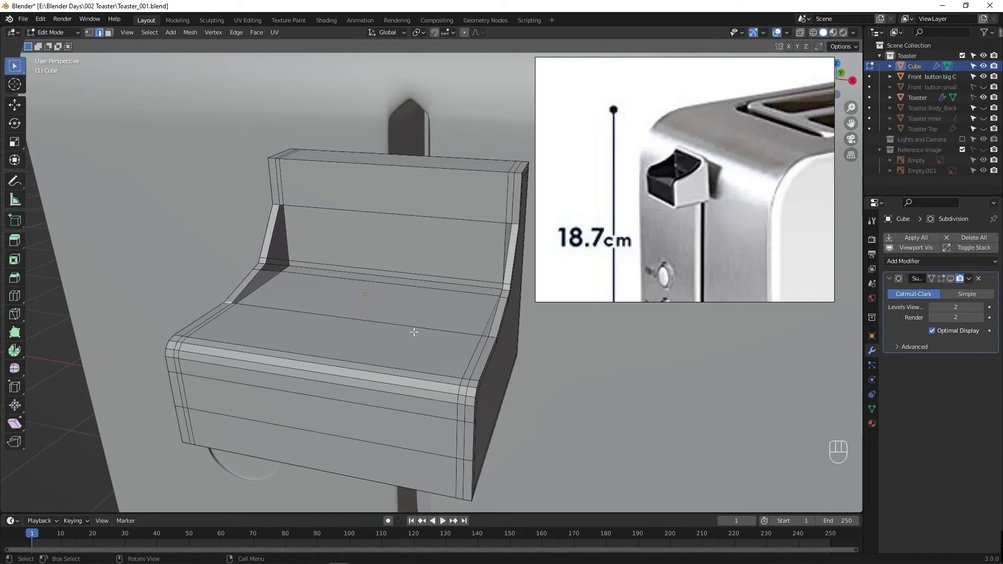
pyautogui.click(495, 335)
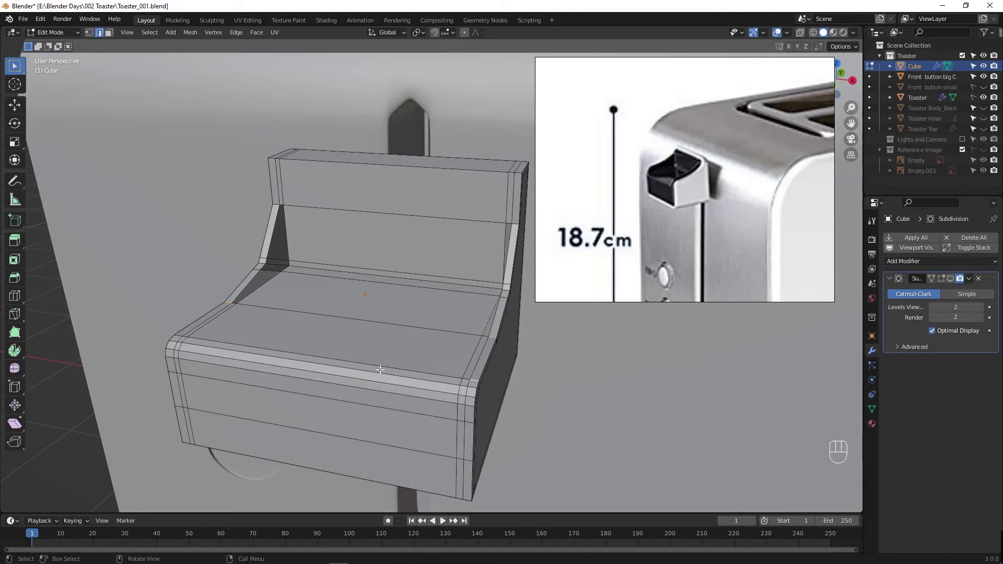
pyautogui.moveTo(371, 366); pyautogui.dragTo(392, 374)
pyautogui.press('ctrl+z')
pyautogui.press('g')
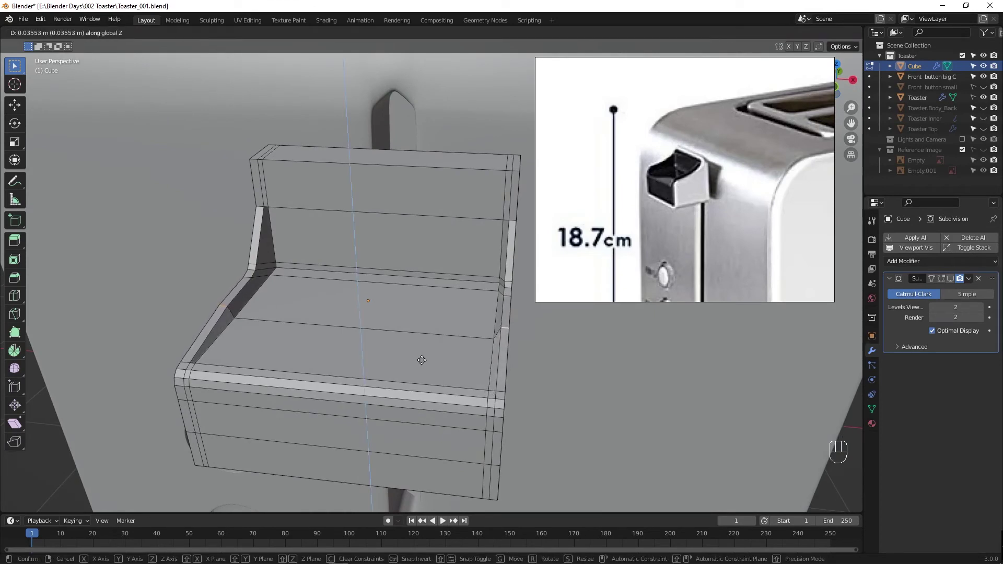
pyautogui.moveTo(379, 368); pyautogui.dragTo(312, 354)
pyautogui.moveTo(307, 349); pyautogui.dragTo(457, 345)
pyautogui.moveTo(429, 388); pyautogui.dragTo(277, 388)
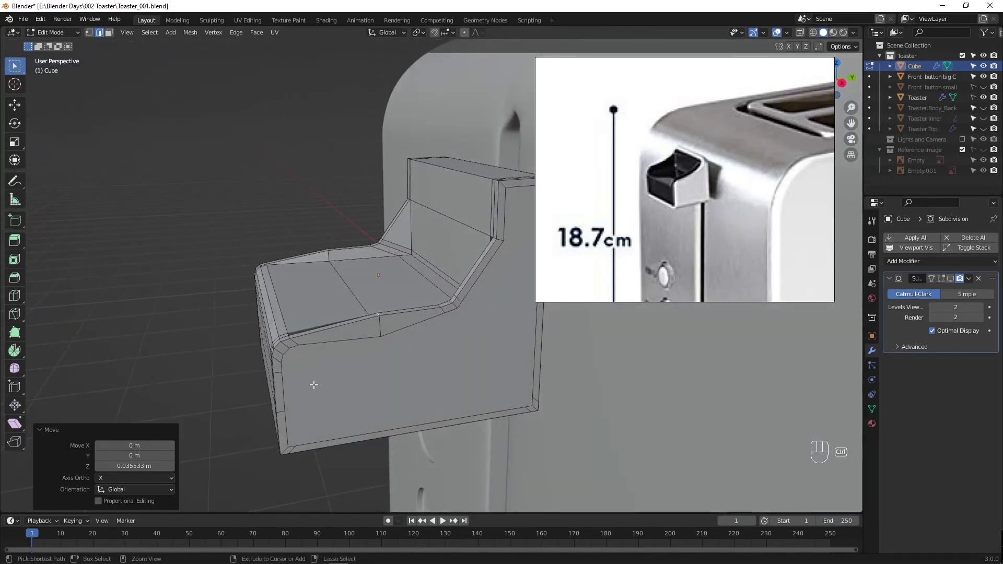
pyautogui.press('ctrl+r')
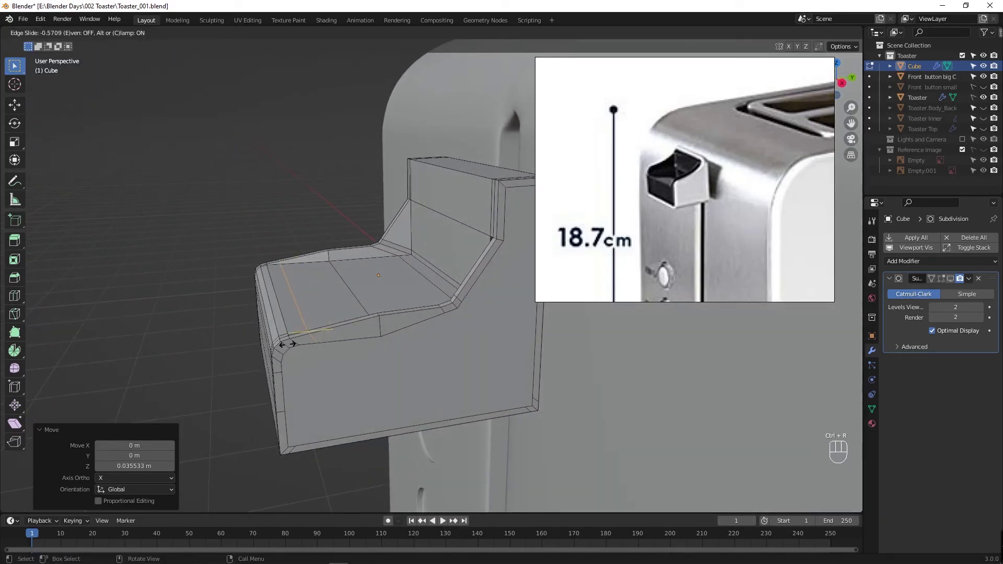
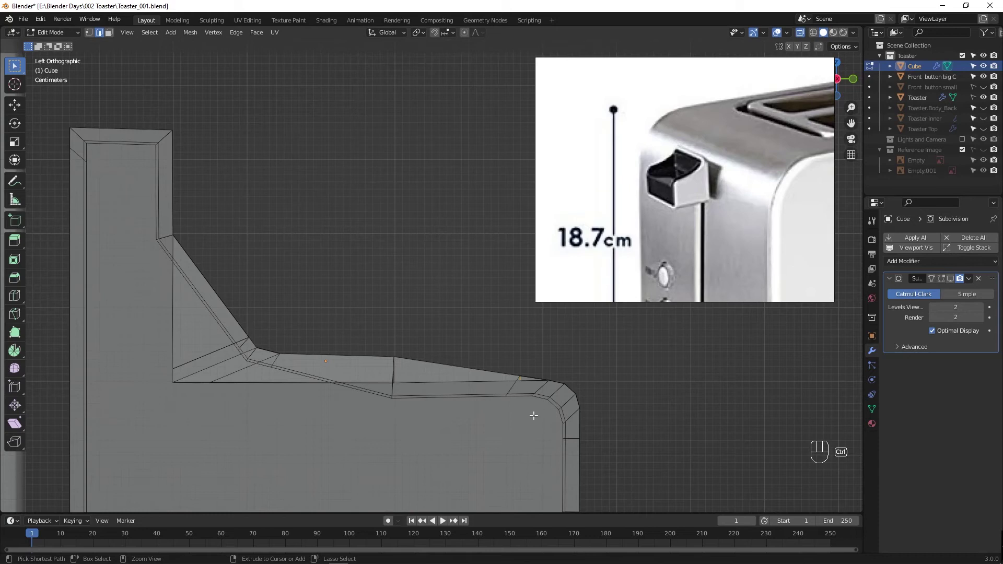
# Step: Select a shelf edge loop and nudge it up about 0.011 m along Z
pyautogui.moveTo(529, 396); pyautogui.dragTo(509, 378)
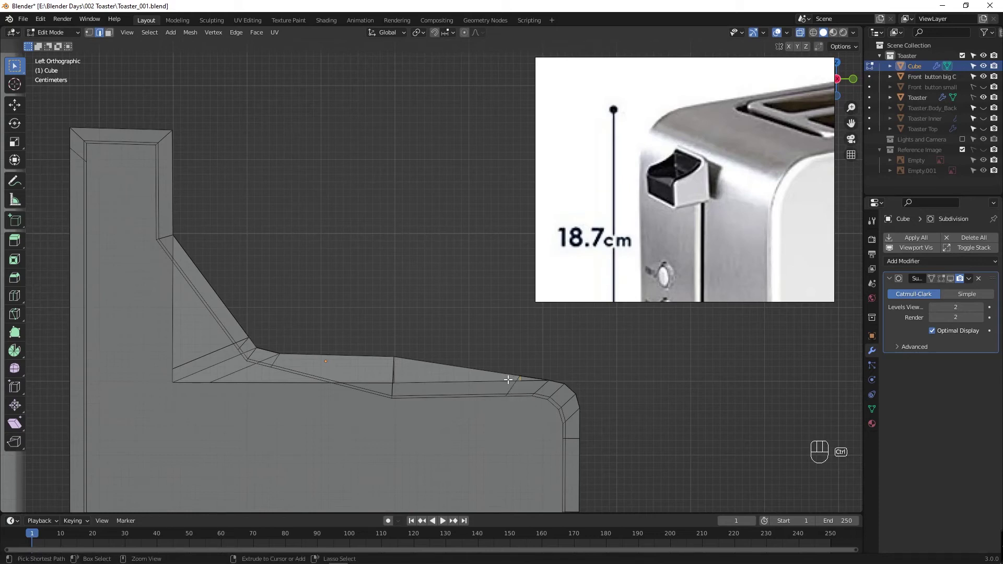
pyautogui.moveTo(479, 405); pyautogui.dragTo(450, 420)
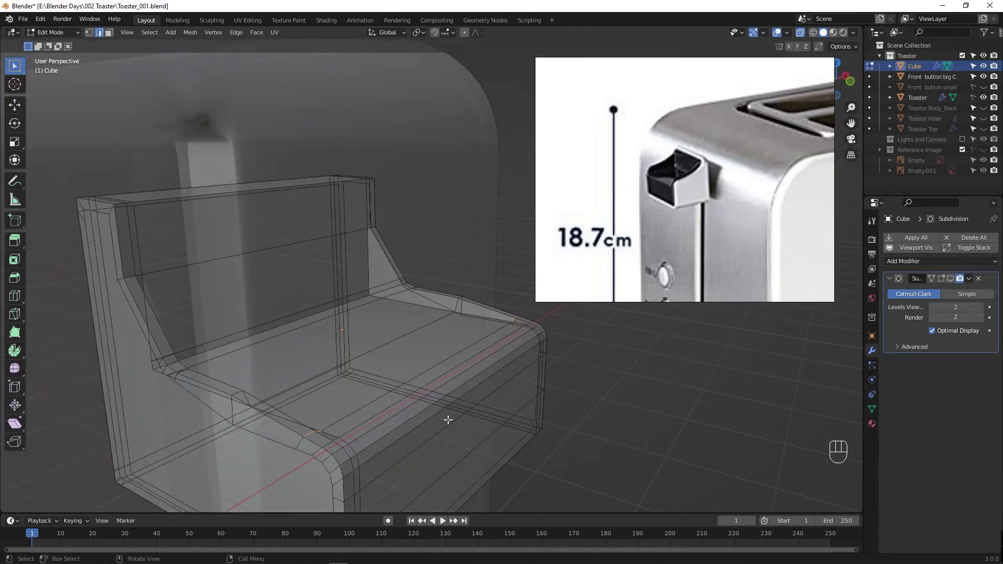
pyautogui.moveTo(432, 421); pyautogui.dragTo(354, 422)
pyautogui.click(216, 351)
pyautogui.moveTo(510, 350); pyautogui.dragTo(518, 368)
pyautogui.press('alt+z')
pyautogui.press('g')
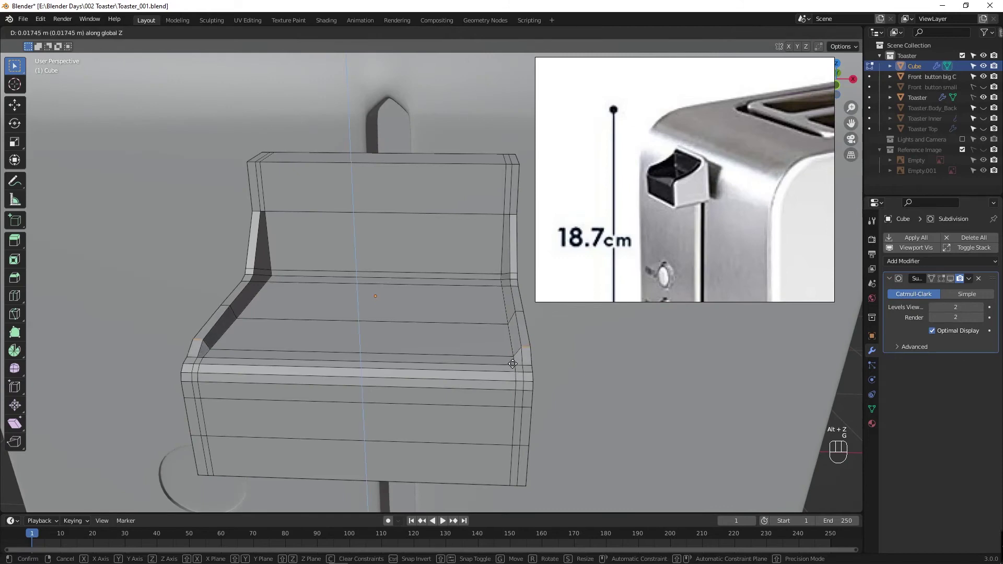
pyautogui.moveTo(457, 381); pyautogui.dragTo(371, 366)
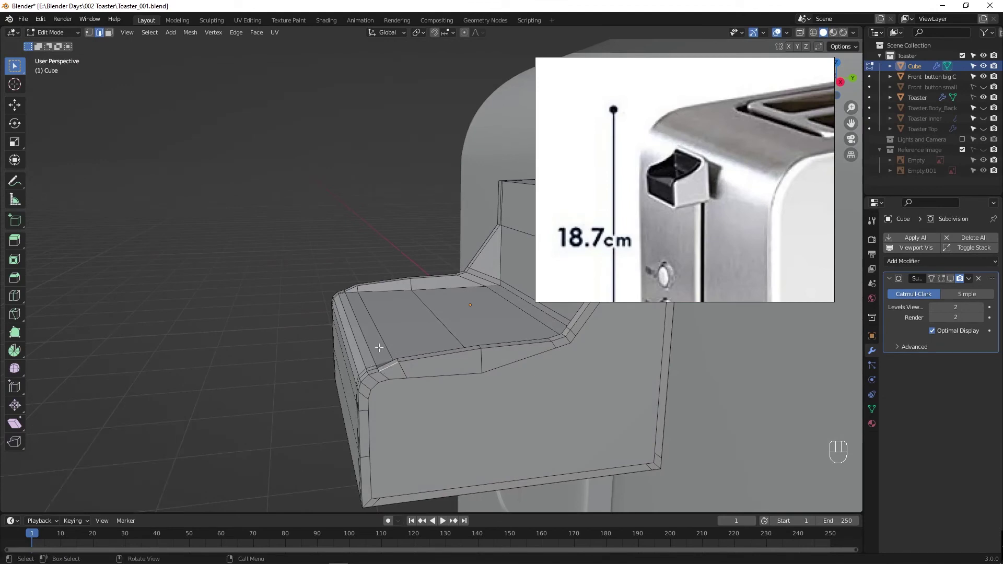
# Step: Raise the front lip edge loop about 0.006 m and return to Object Mode
pyautogui.click(344, 290)
pyautogui.moveTo(365, 322); pyautogui.dragTo(489, 323)
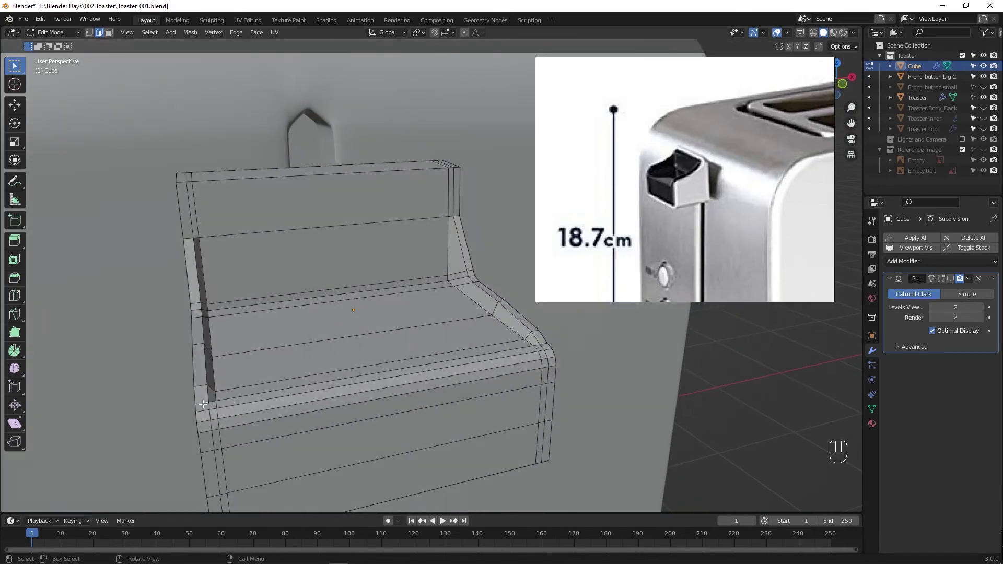
pyautogui.click(544, 344)
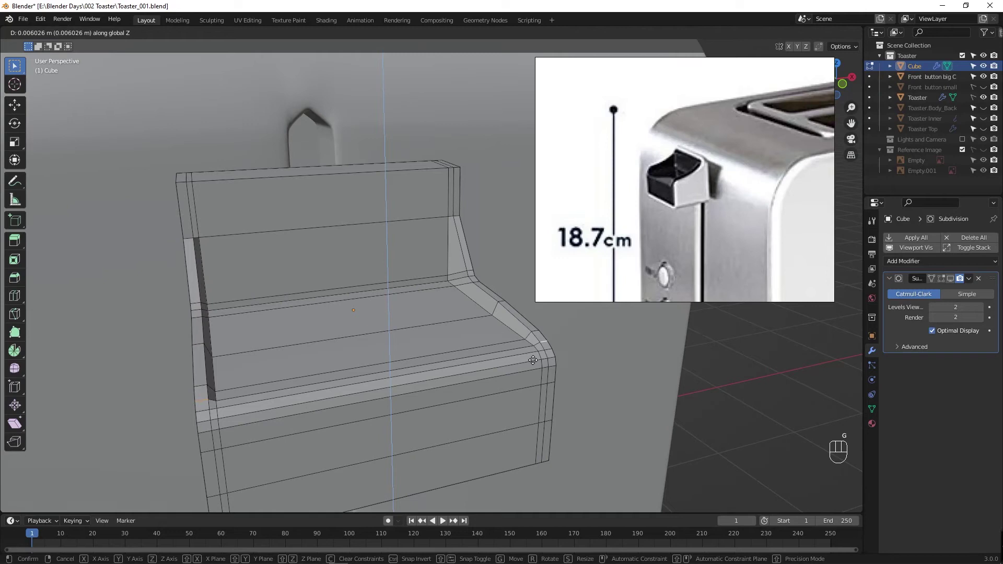
pyautogui.press('Tab')
pyautogui.press('Tab')
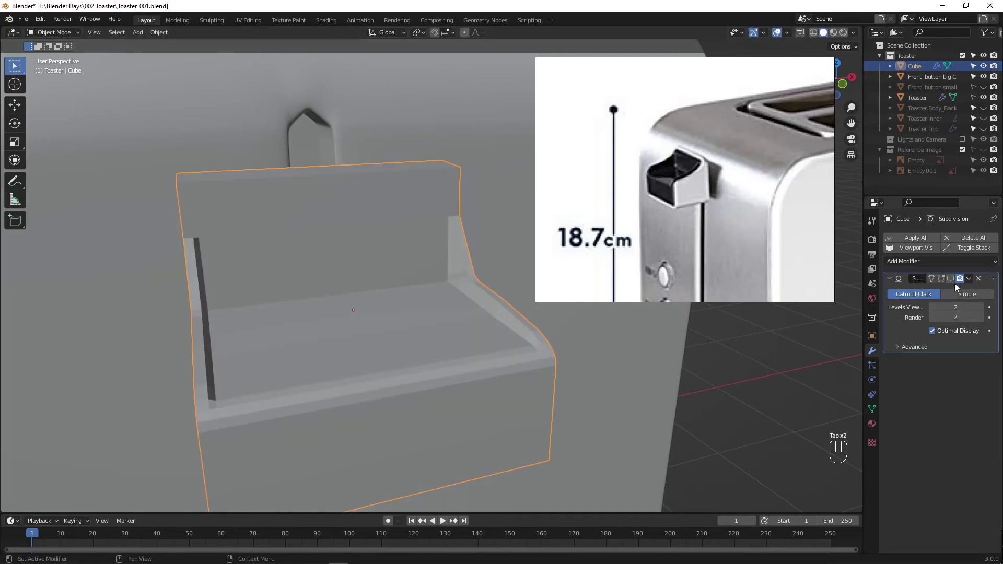
# Step: Show the Subdivision modifier in the viewport, inspect the smoothed panel, and re-enter Edit Mode
pyautogui.moveTo(957, 281); pyautogui.dragTo(465, 332)
pyautogui.moveTo(465, 332); pyautogui.dragTo(470, 331)
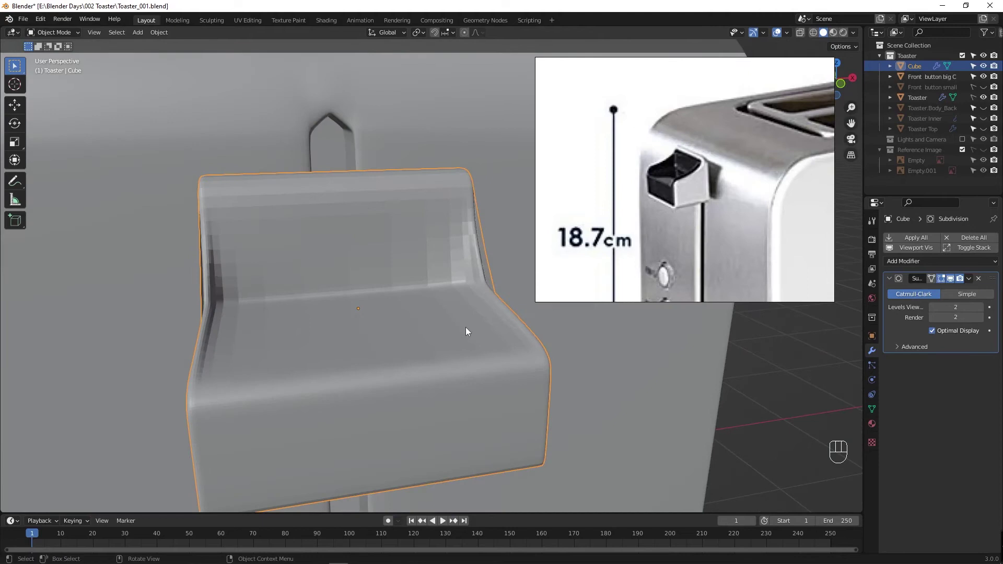
pyautogui.moveTo(380, 322); pyautogui.dragTo(446, 293)
pyautogui.moveTo(306, 310); pyautogui.dragTo(185, 273)
pyautogui.press('Tab')
# Step: Select the vertical edge loop on the left side and start edge-sliding it
pyautogui.moveTo(204, 274); pyautogui.dragTo(185, 276)
pyautogui.moveTo(321, 309); pyautogui.dragTo(294, 332)
pyautogui.click(295, 328)
pyautogui.moveTo(271, 327); pyautogui.dragTo(244, 326)
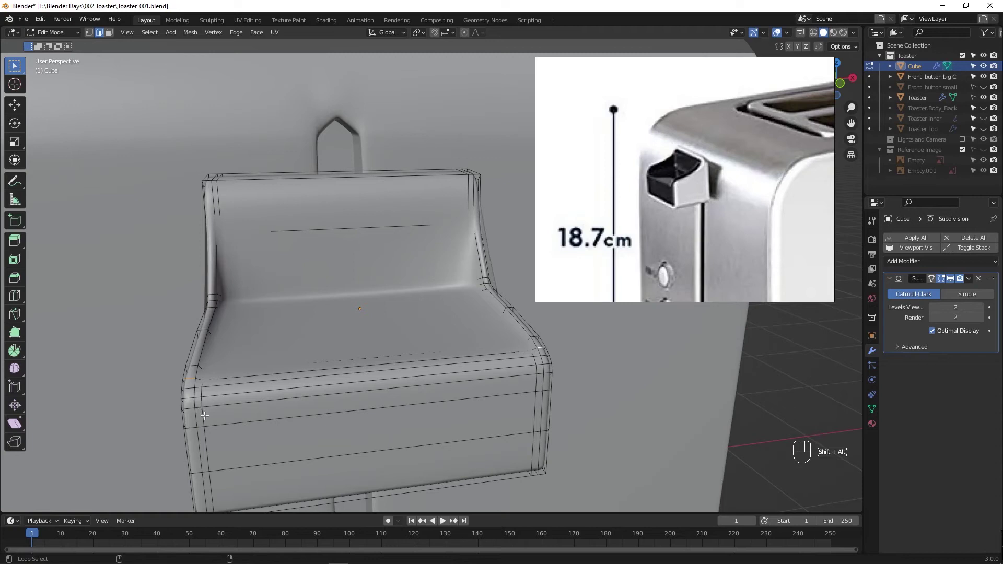
pyautogui.click(205, 423)
pyautogui.press('alt+z')
pyautogui.press('alt+z')
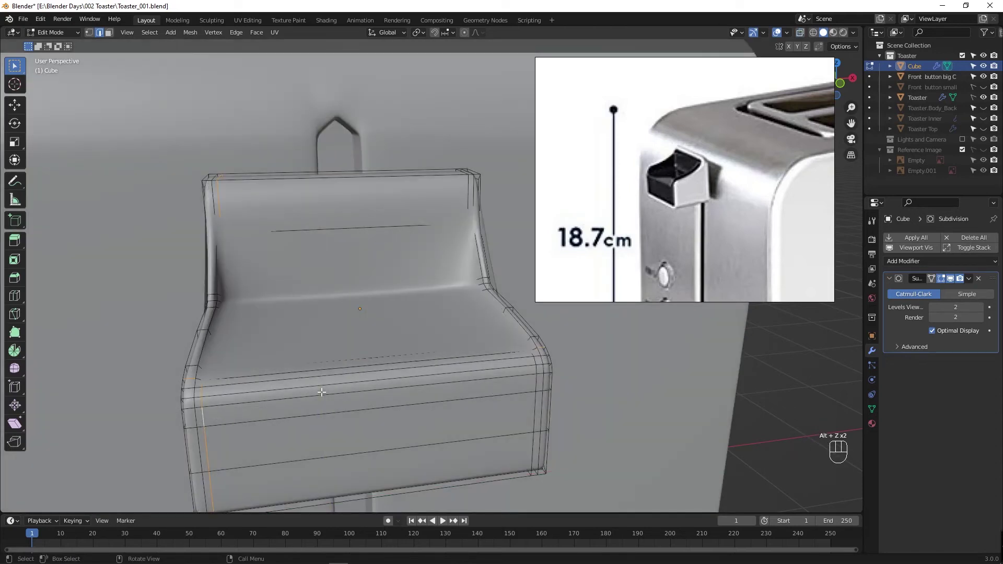
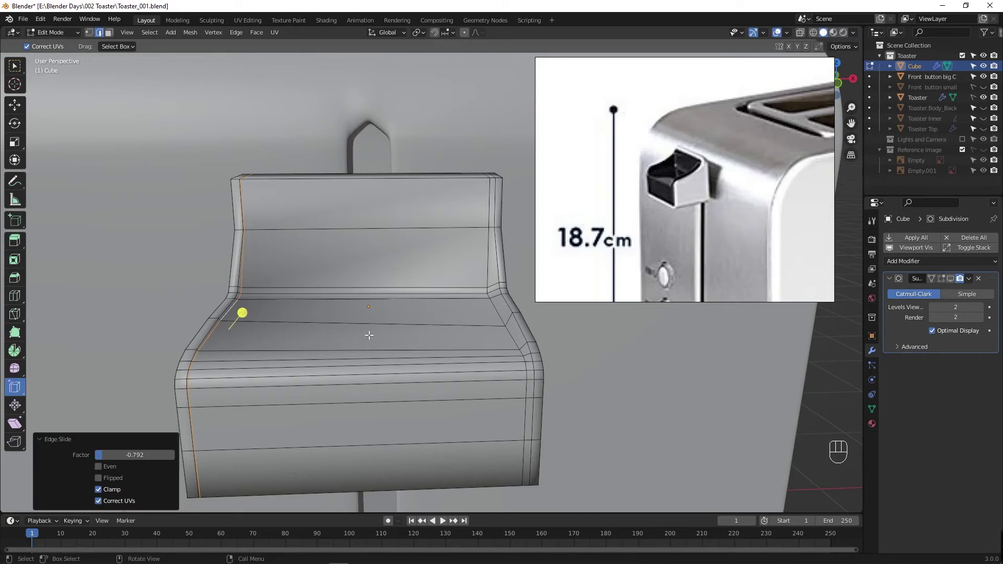
# Step: Undo the edge slide, add a loop cut across the shelf and move it downward
pyautogui.press('ctrl+z')
pyautogui.press('ctrl+z')
pyautogui.press('ctrl+z')
pyautogui.press('ctrl+shift+z')
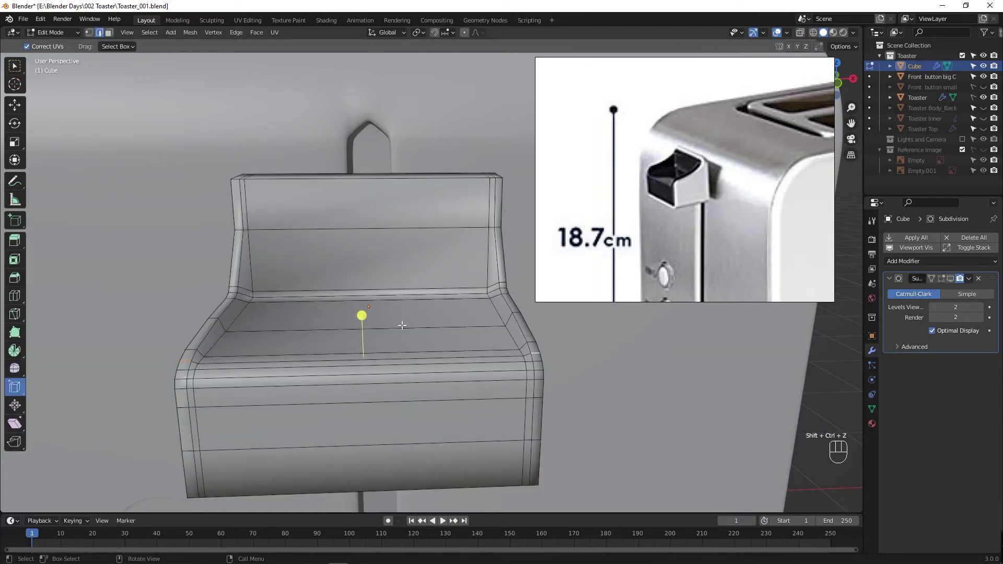
pyautogui.click(316, 288)
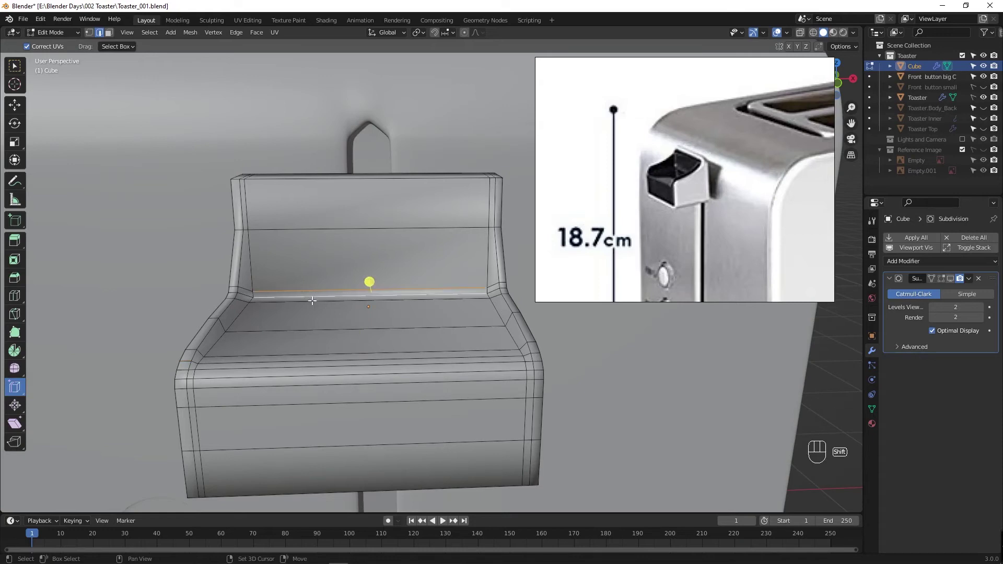
pyautogui.press('g')
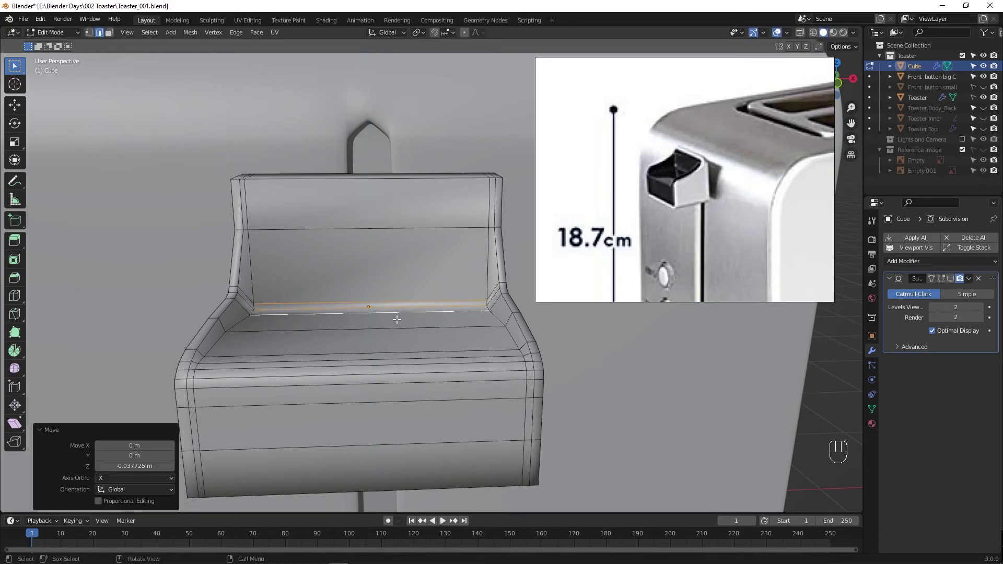
pyautogui.moveTo(445, 329); pyautogui.dragTo(449, 335)
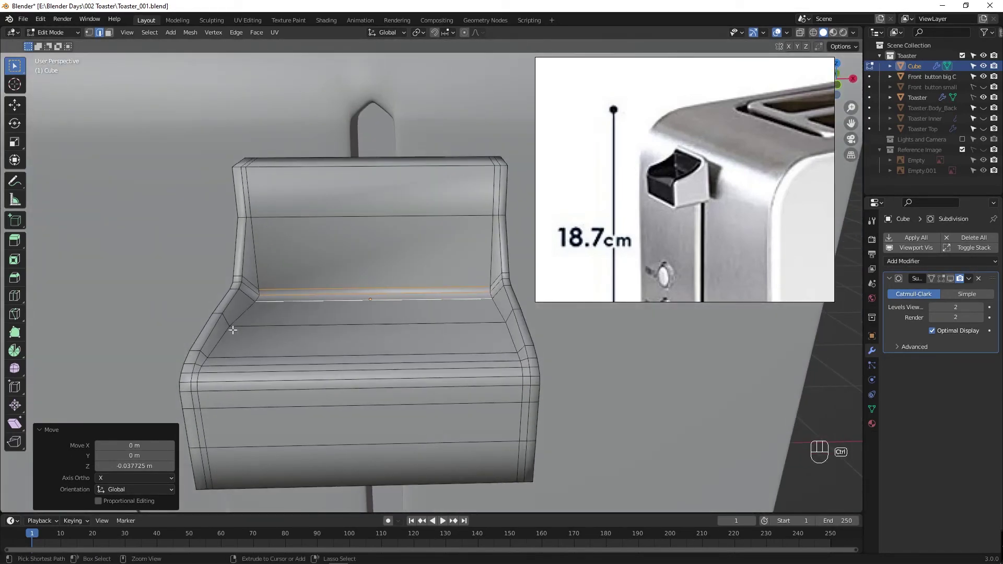
# Step: Add another loop cut and move the shelf's back-corner loop along Z
pyautogui.press('ctrl+r')
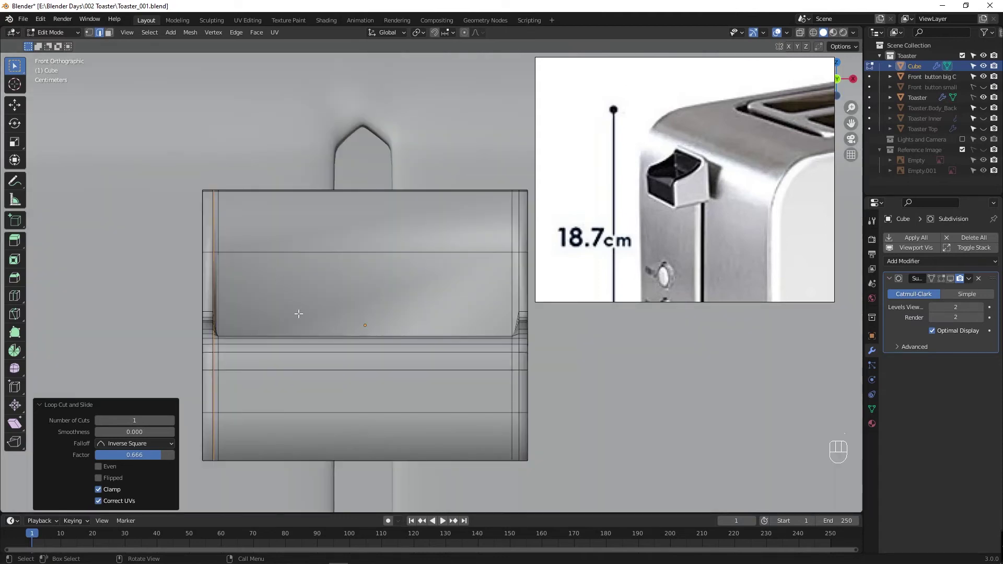
pyautogui.moveTo(300, 323); pyautogui.dragTo(302, 367)
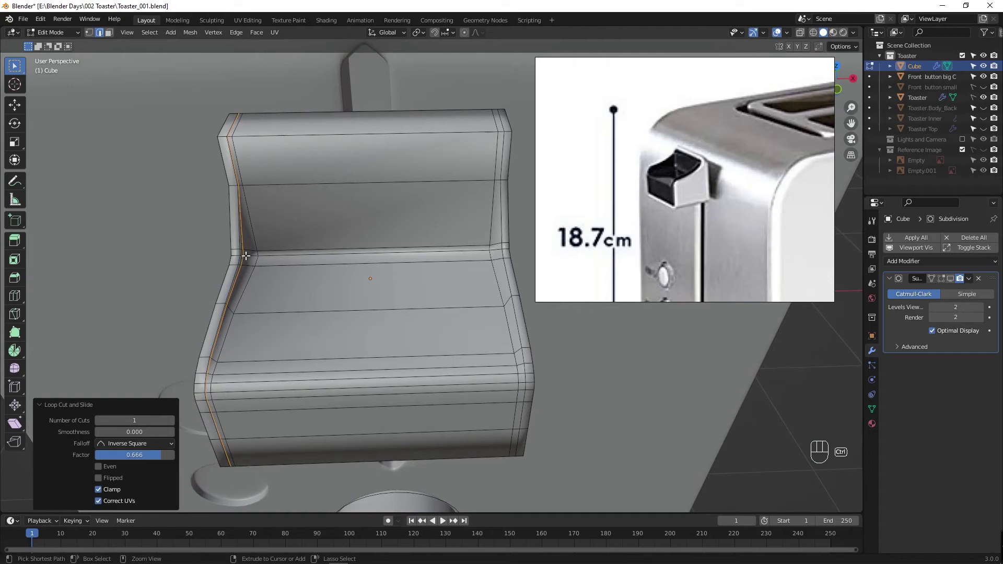
pyautogui.moveTo(298, 251); pyautogui.dragTo(306, 256)
pyautogui.click(306, 259)
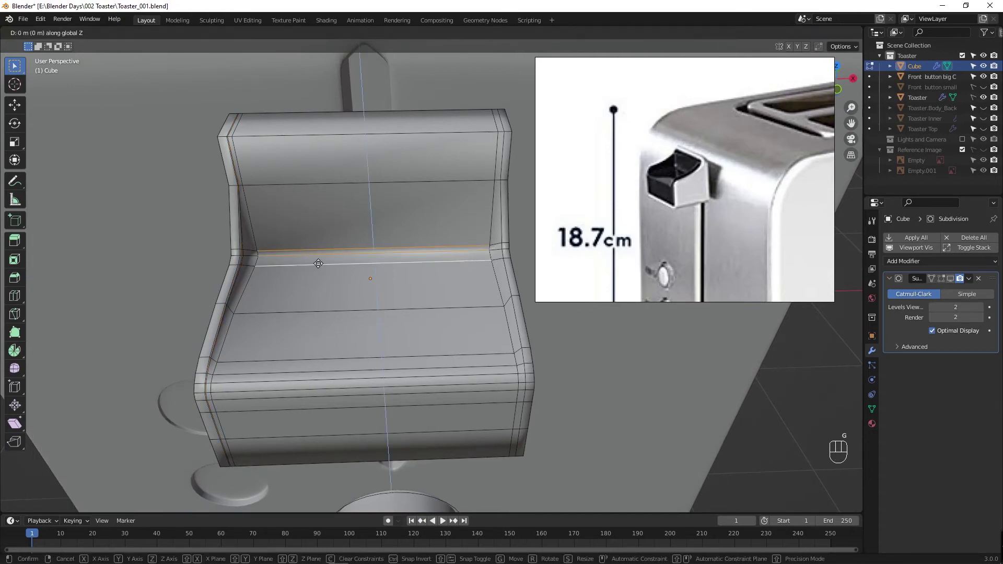
pyautogui.moveTo(313, 309); pyautogui.dragTo(264, 291)
pyautogui.middleClick(217, 265)
pyautogui.moveTo(355, 329); pyautogui.dragTo(375, 323)
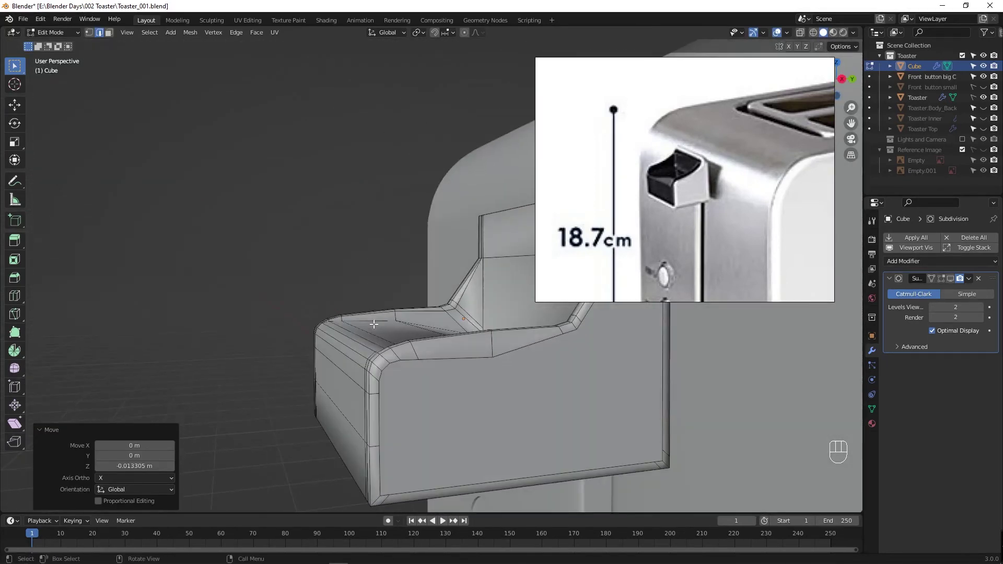
# Step: In Left Orthographic vertex select, adjust the inner-corner and shelf vertices in Z, nudging the shelf up about 0.005 m
pyautogui.press('`')
pyautogui.press('alt+z')
pyautogui.moveTo(412, 337); pyautogui.dragTo(419, 340)
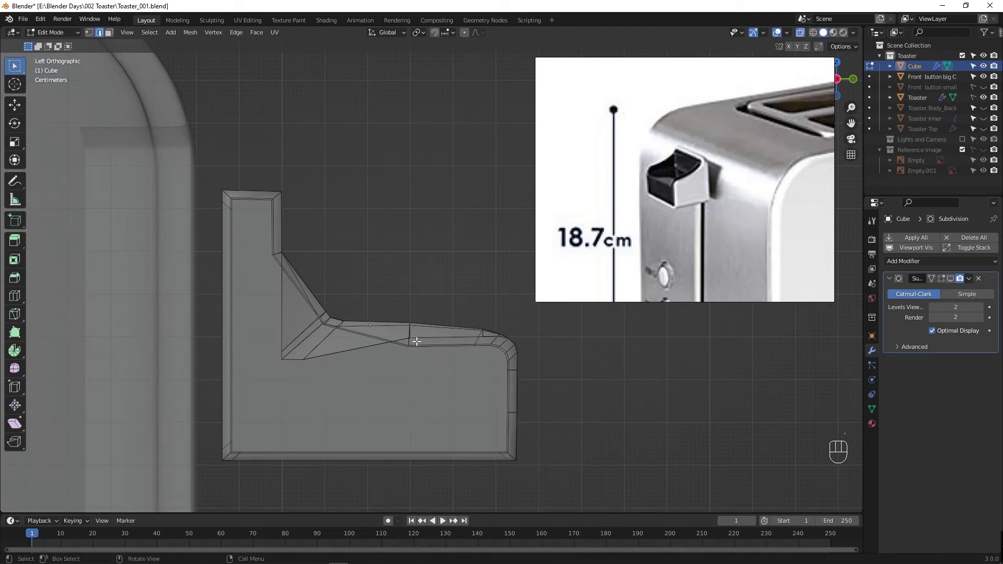
pyautogui.click(407, 338)
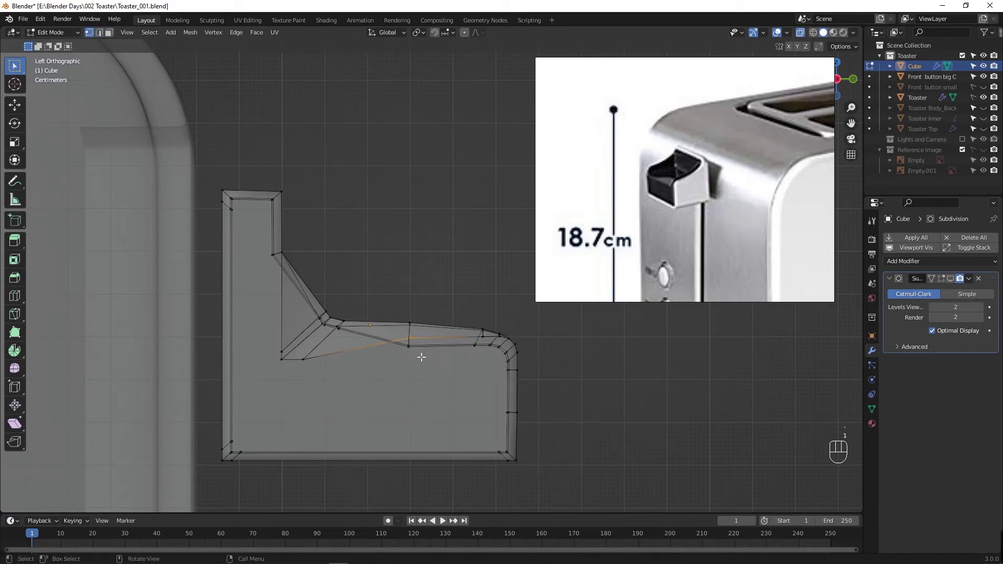
pyautogui.click(413, 336)
pyautogui.press('g')
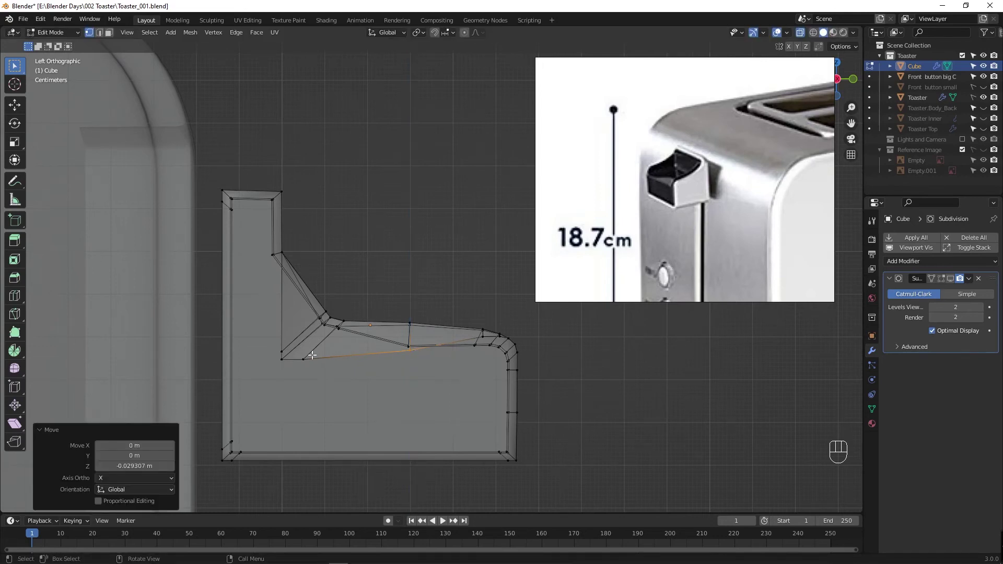
pyautogui.moveTo(275, 340); pyautogui.dragTo(337, 379)
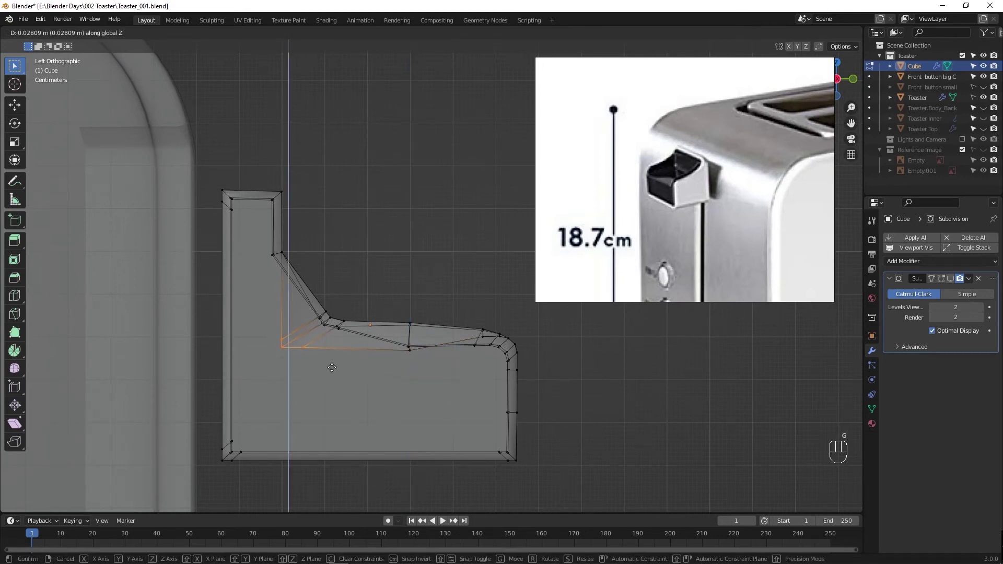
pyautogui.moveTo(429, 363); pyautogui.dragTo(396, 345)
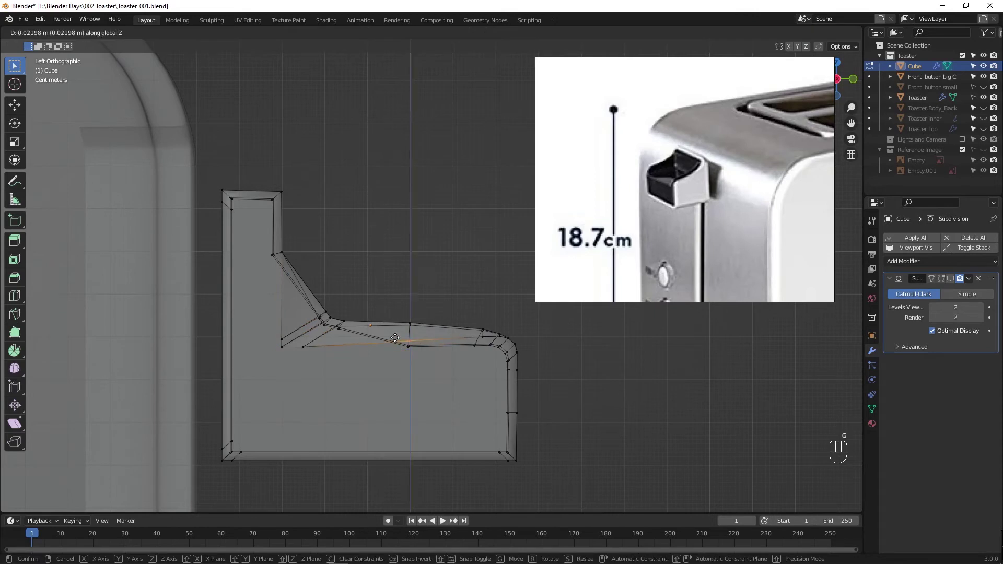
pyautogui.moveTo(290, 347); pyautogui.dragTo(319, 358)
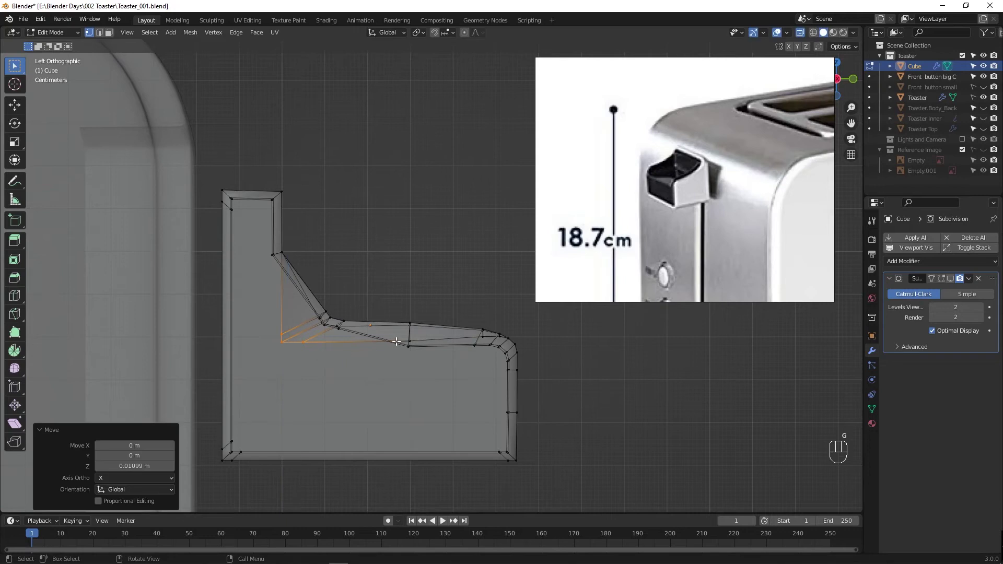
pyautogui.moveTo(413, 338); pyautogui.dragTo(437, 355)
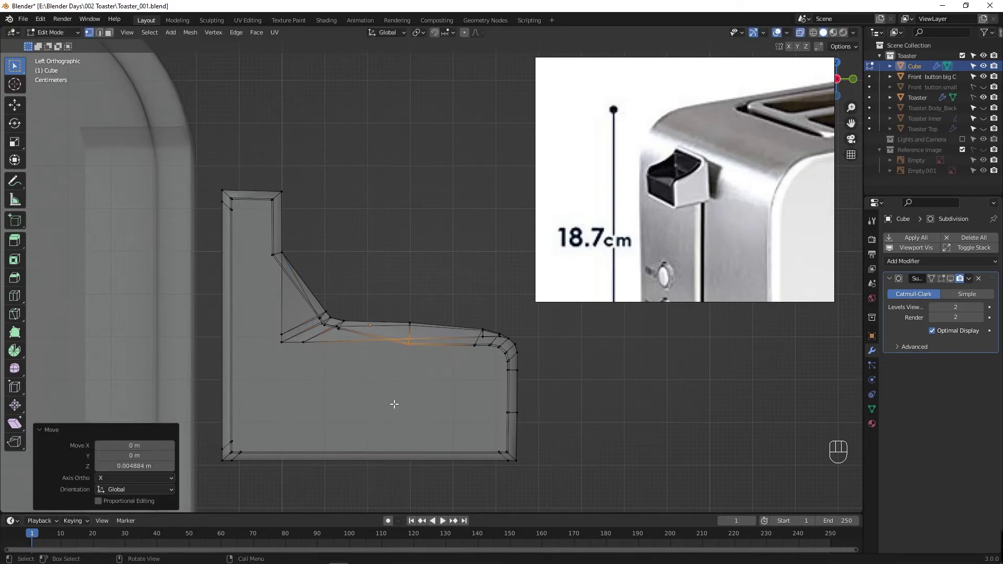
pyautogui.moveTo(429, 393); pyautogui.dragTo(301, 405)
# Step: Add an edge loop near the lever knob's bend and slide it close to the corner
pyautogui.middleClick(262, 330)
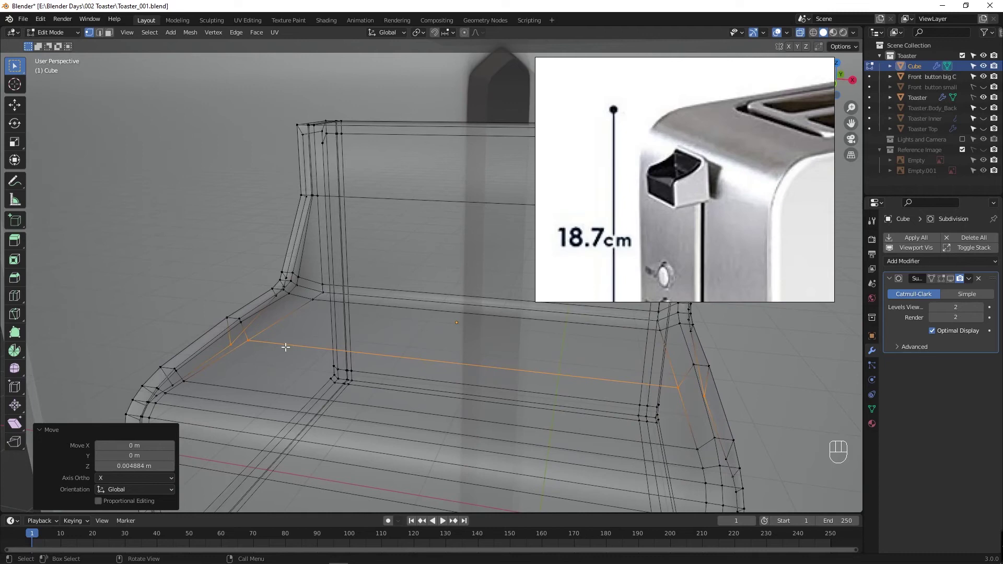
pyautogui.press('Tab')
pyautogui.press('Tab')
pyautogui.press('alt+z')
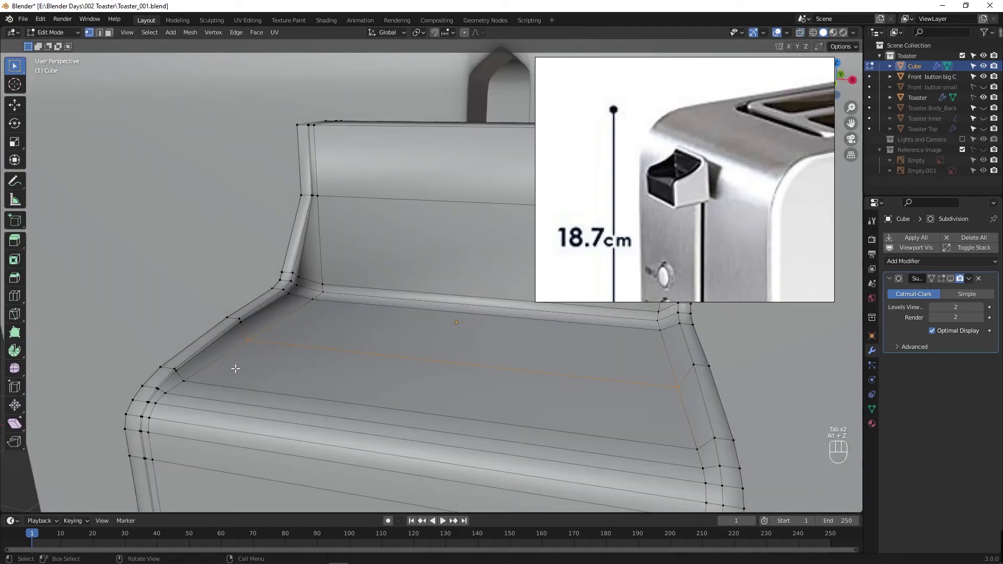
pyautogui.press('ctrl+r')
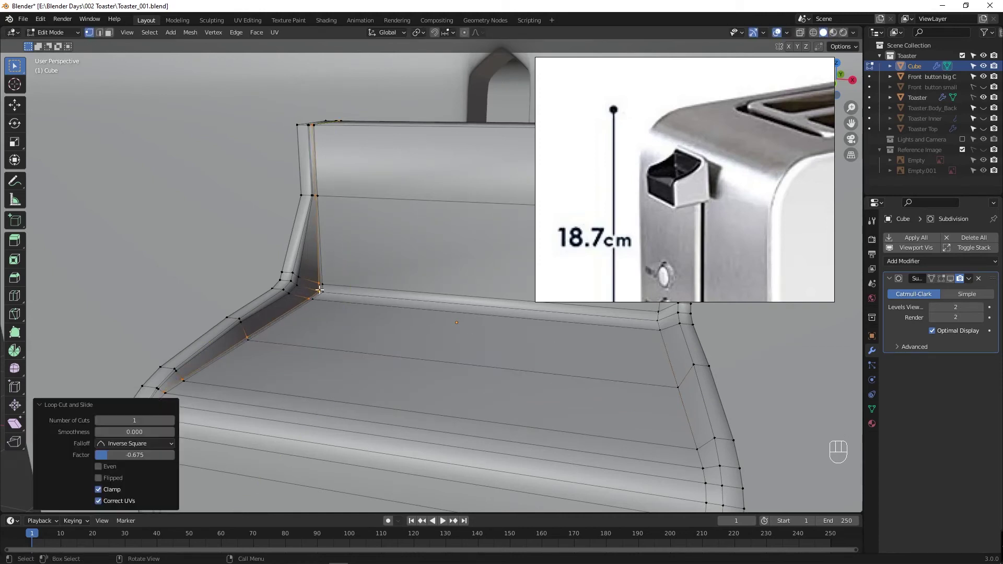
pyautogui.press('ctrl+r')
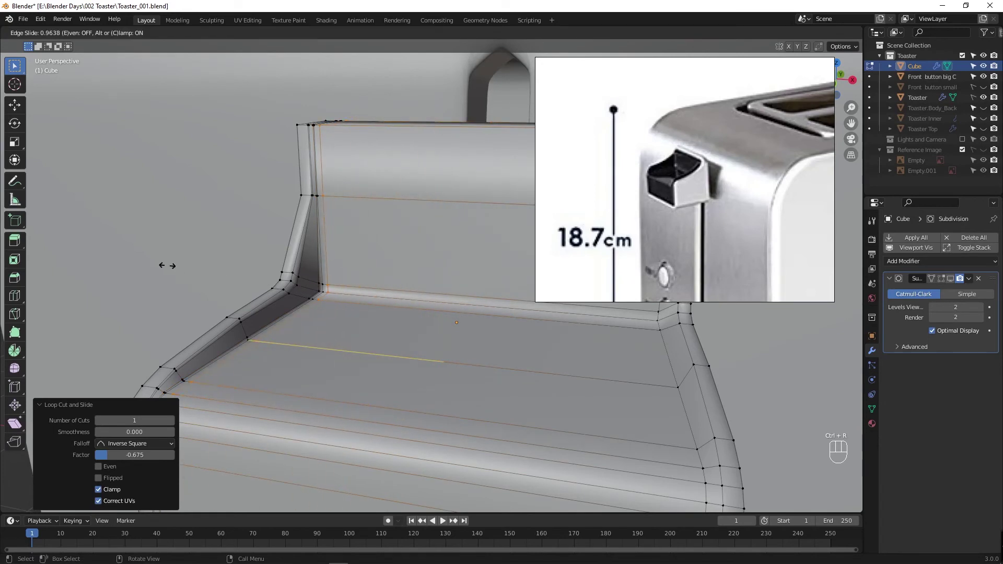
pyautogui.moveTo(408, 320); pyautogui.dragTo(226, 289)
pyautogui.moveTo(311, 321); pyautogui.dragTo(392, 329)
# Step: Add further support loops near the bend and the lower edge of the knob
pyautogui.press('ctrl+r')
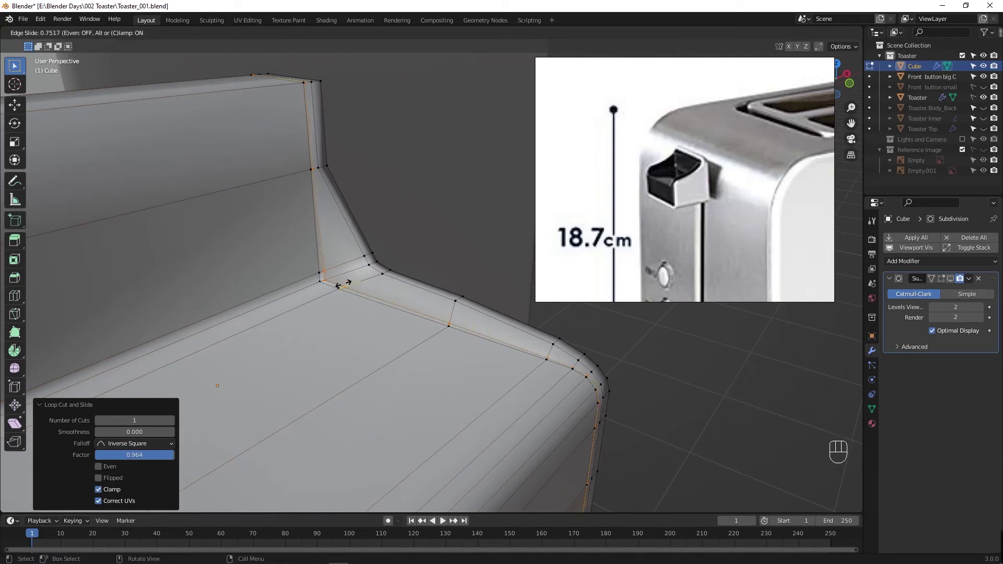
pyautogui.press('ctrl+z')
pyautogui.press('ctrl+r')
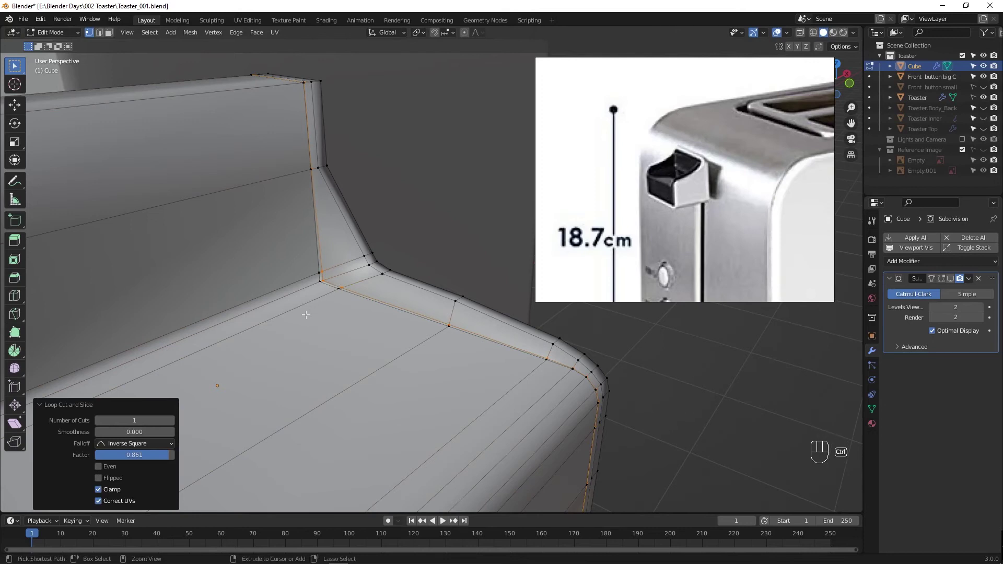
pyautogui.press('ctrl+r')
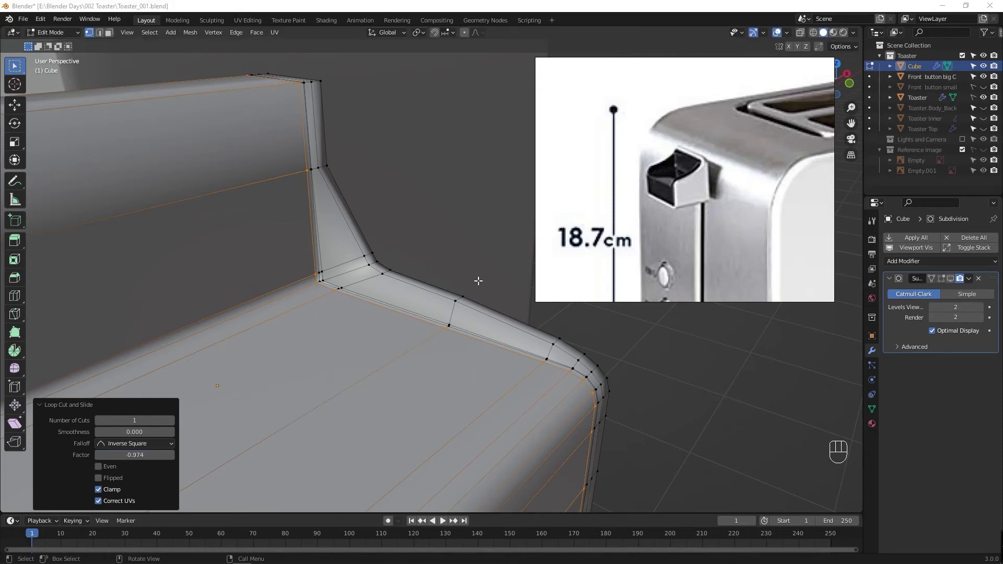
pyautogui.click(955, 278)
# Step: Inspect the knob's corners and start sliding a loop near its top right-side bend
pyautogui.press('Tab')
pyautogui.moveTo(331, 353); pyautogui.dragTo(236, 327)
pyautogui.press('Tab')
pyautogui.moveTo(492, 328); pyautogui.dragTo(551, 336)
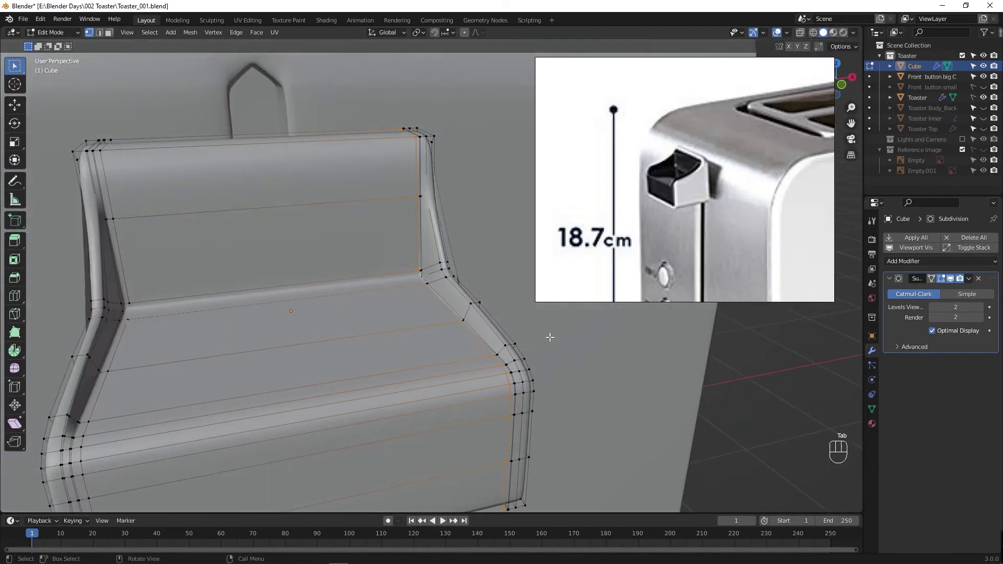
pyautogui.moveTo(431, 315); pyautogui.dragTo(376, 300)
pyautogui.moveTo(441, 318); pyautogui.dragTo(269, 376)
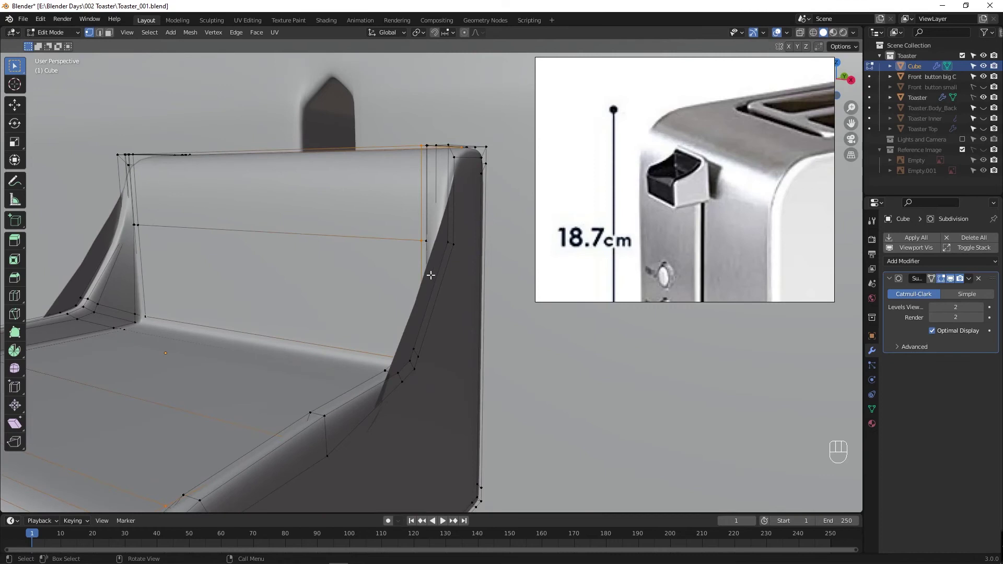
pyautogui.press('ctrl+r')
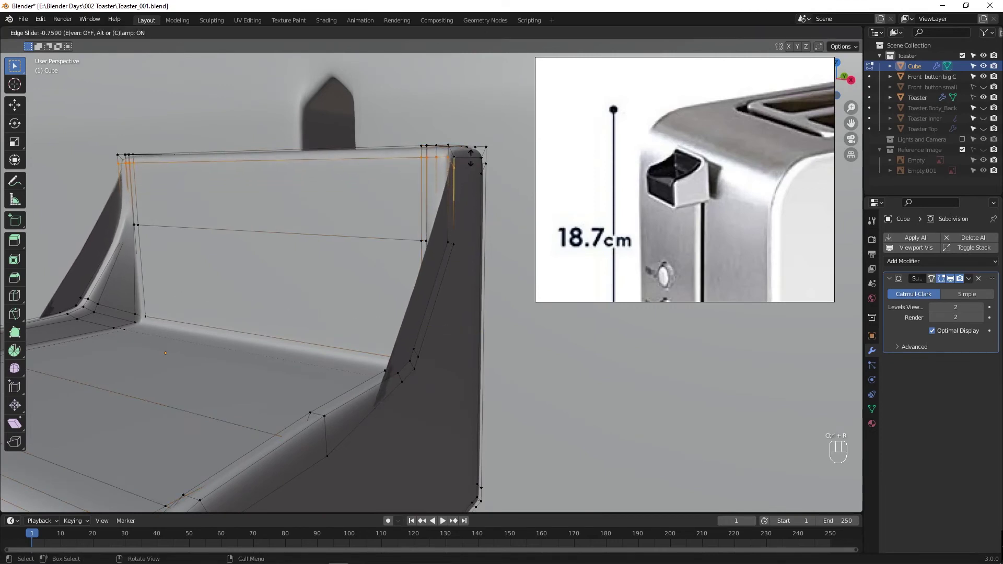
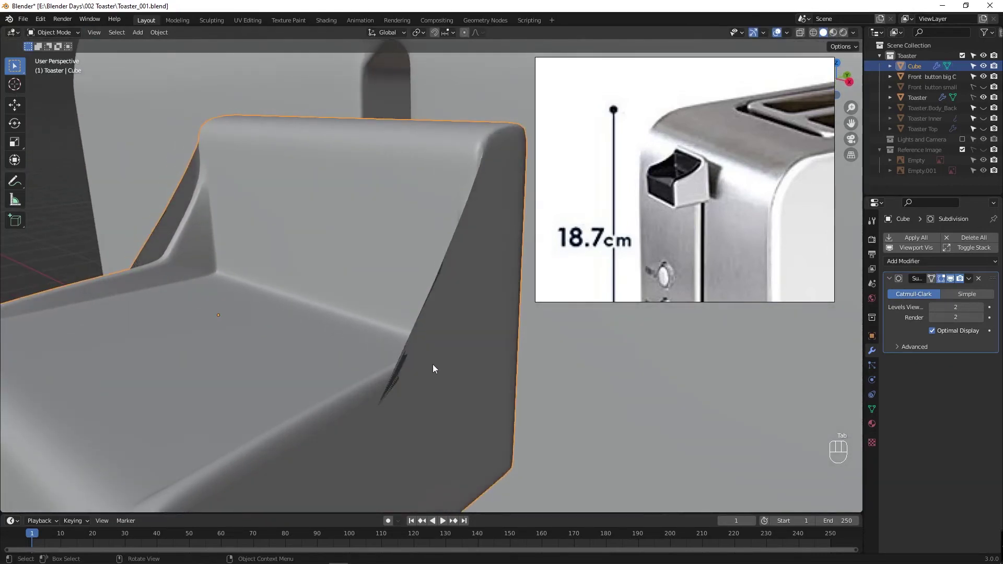
# Step: Add a support loop near the knob's top back corner and slide it against that edge
pyautogui.moveTo(415, 365); pyautogui.dragTo(391, 354)
pyautogui.click(944, 283)
pyautogui.press('Tab')
pyautogui.middleClick(466, 301)
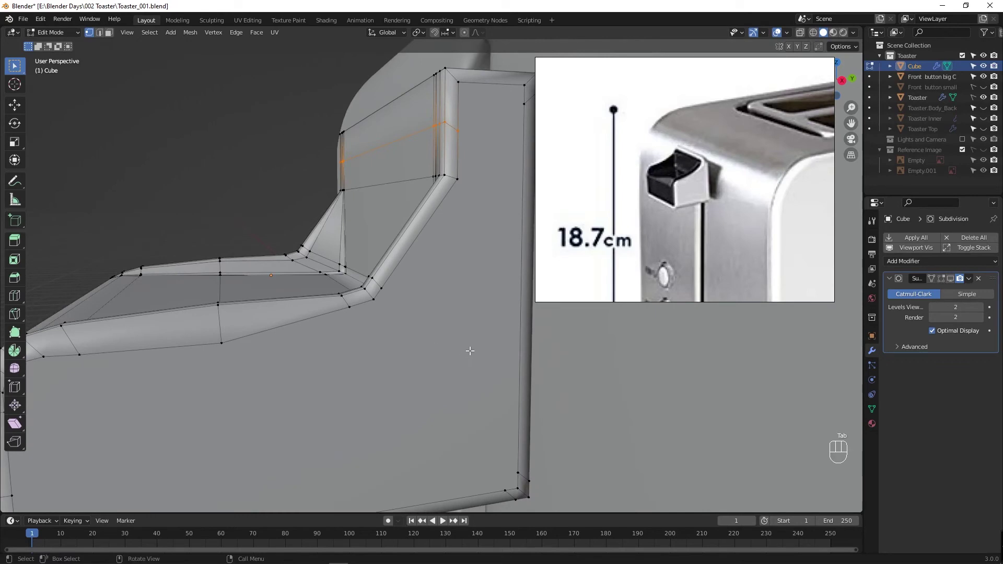
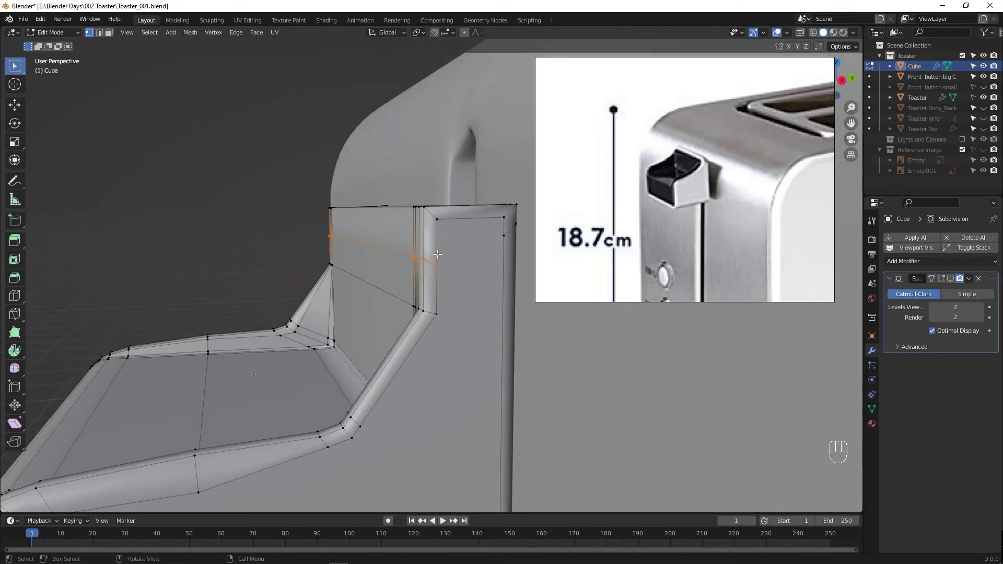
pyautogui.press('ctrl+r')
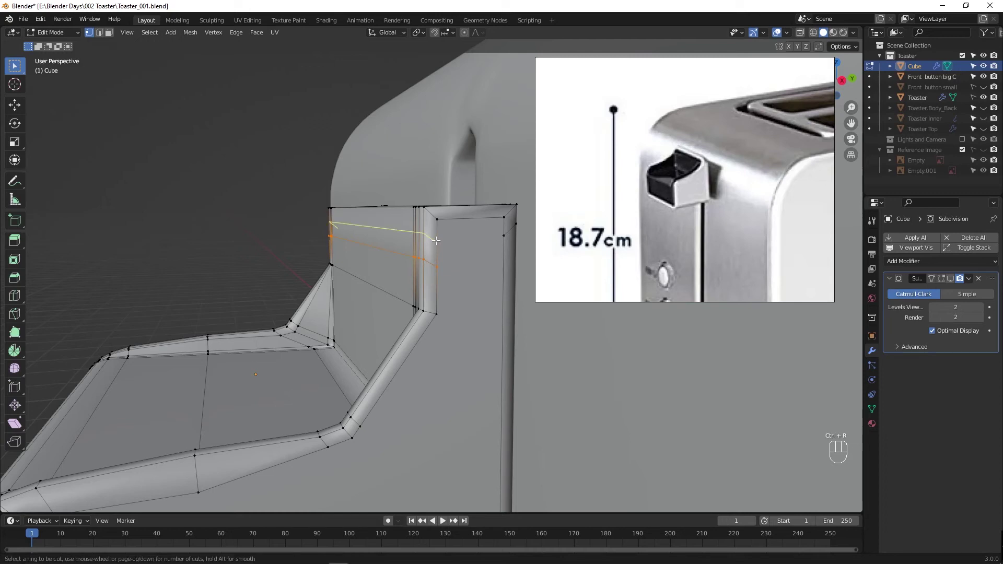
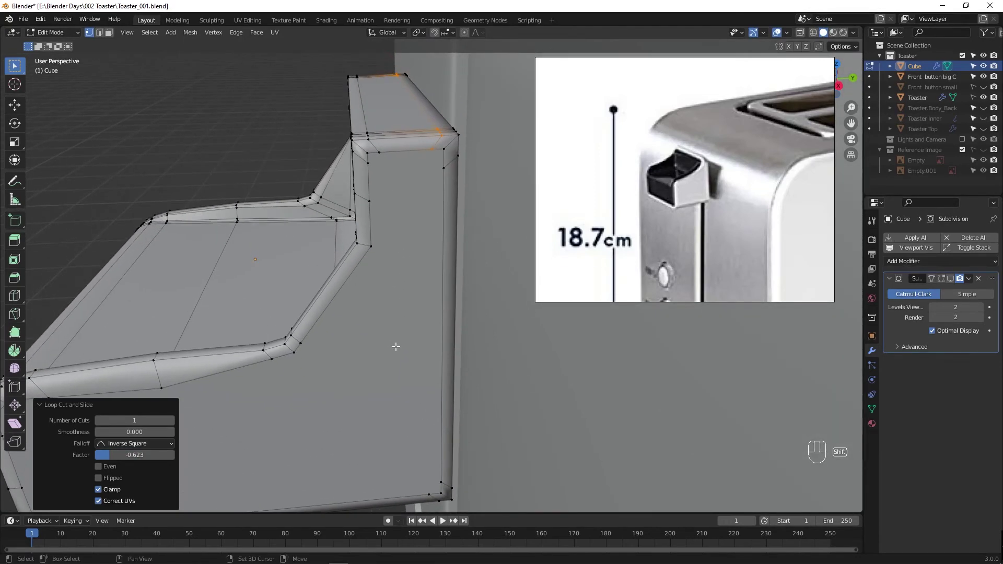
pyautogui.press('ctrl+r')
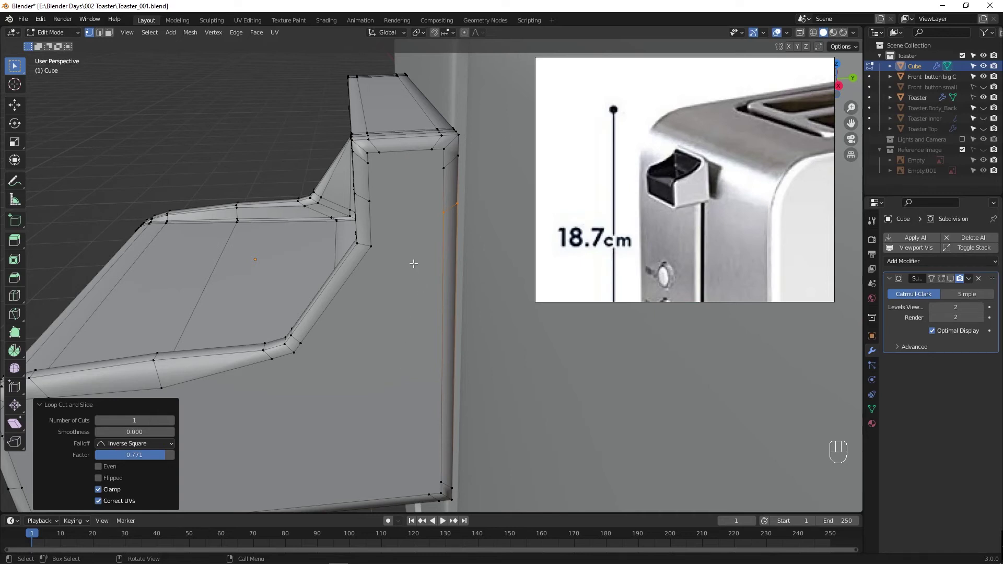
pyautogui.moveTo(398, 307); pyautogui.dragTo(450, 297)
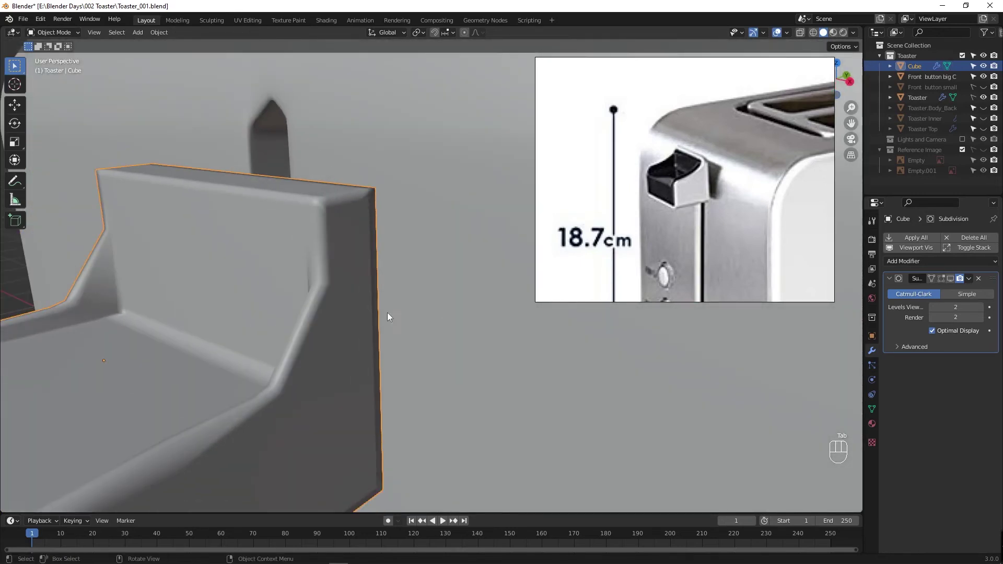
# Step: Check the knob's sharper corner against the toaster body and select its whole mesh for widening
pyautogui.click(943, 282)
pyautogui.moveTo(341, 324); pyautogui.dragTo(423, 323)
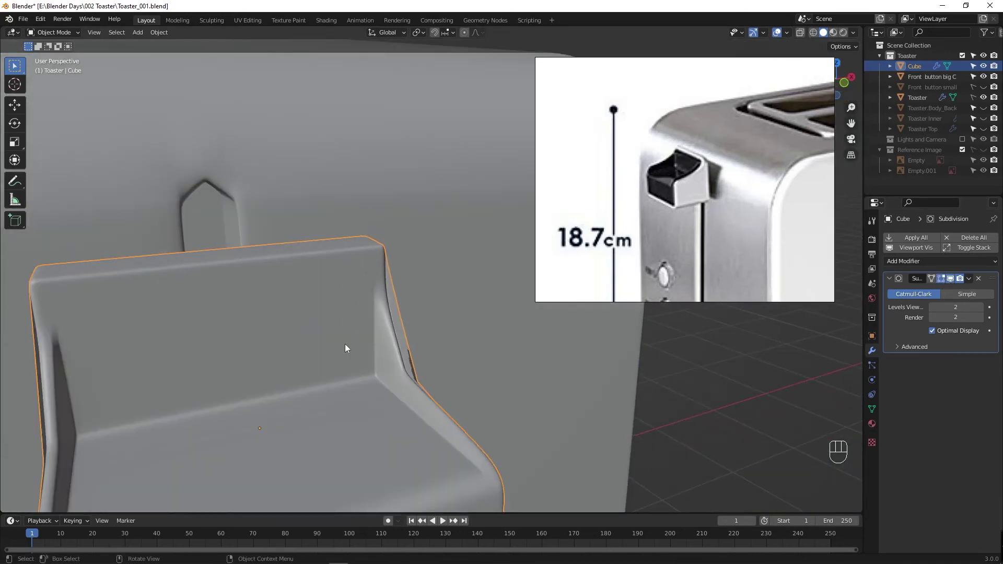
pyautogui.moveTo(376, 345); pyautogui.dragTo(307, 350)
pyautogui.press('Tab')
pyautogui.press('Tab')
pyautogui.moveTo(395, 358); pyautogui.dragTo(423, 350)
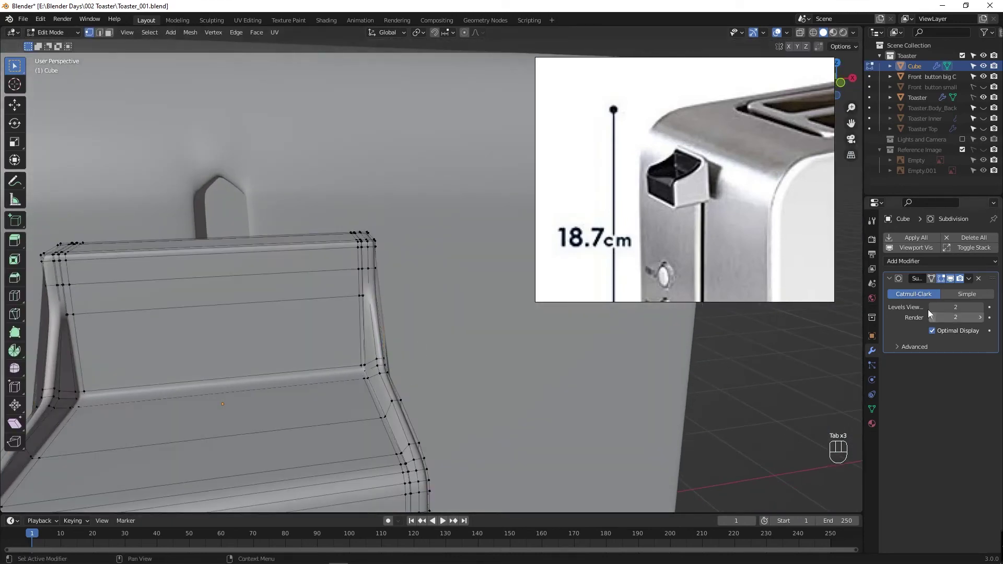
pyautogui.click(944, 283)
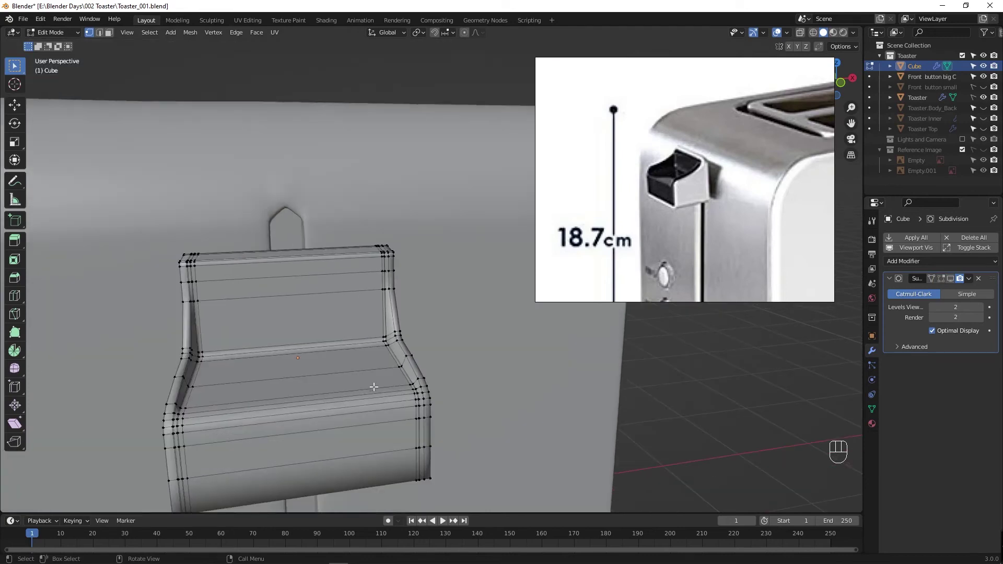
pyautogui.moveTo(363, 399); pyautogui.dragTo(343, 409)
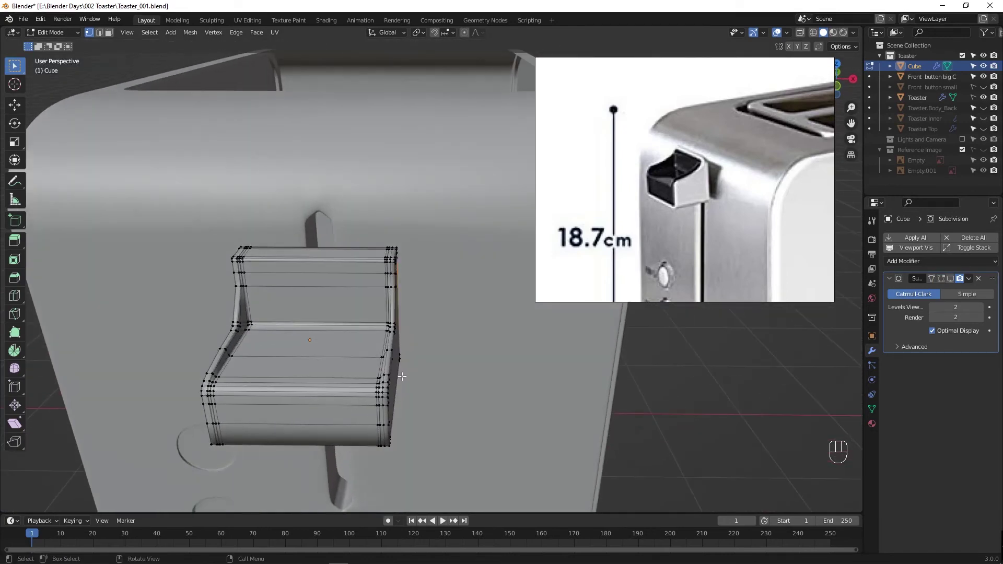
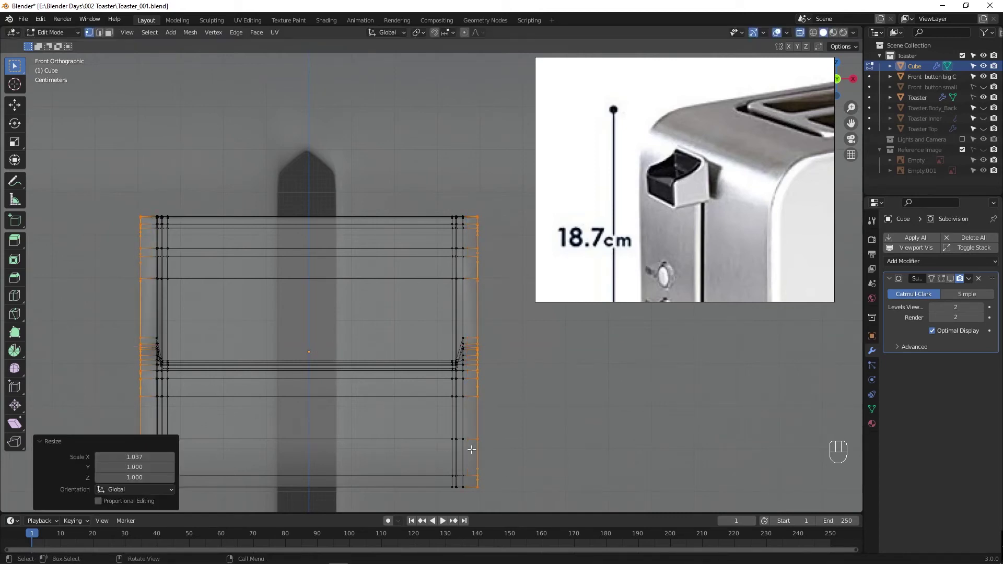
# Step: Slide the knob's right and left side loops outward and preview the tightened side edges
pyautogui.press('ctrl+r')
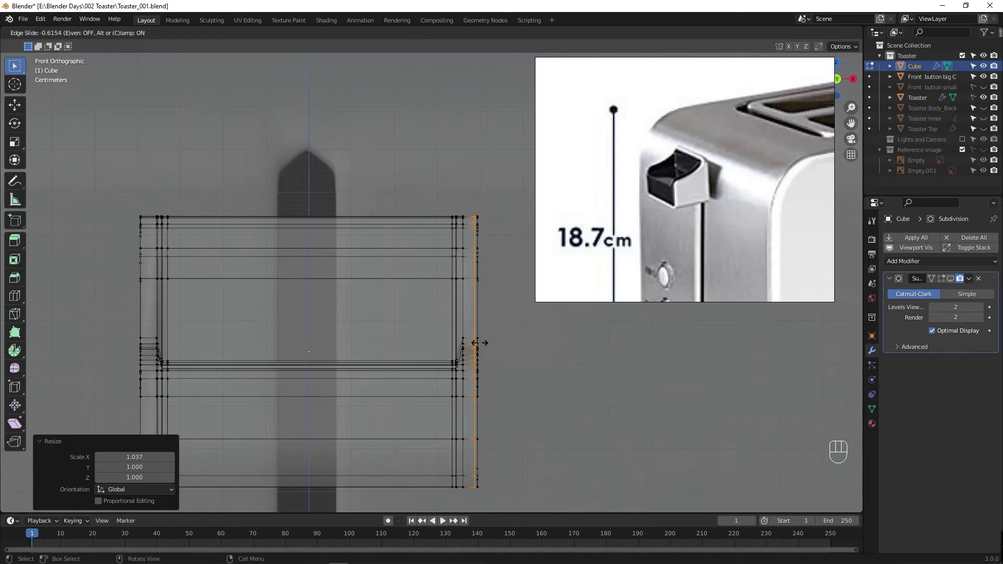
pyautogui.press('ctrl+r')
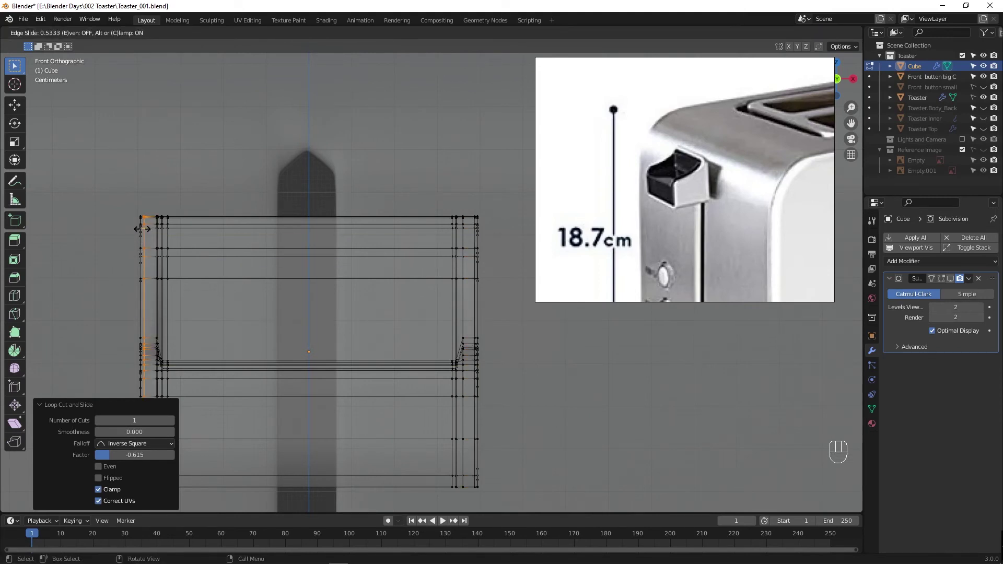
pyautogui.press('alt+z')
pyautogui.moveTo(323, 326); pyautogui.dragTo(289, 360)
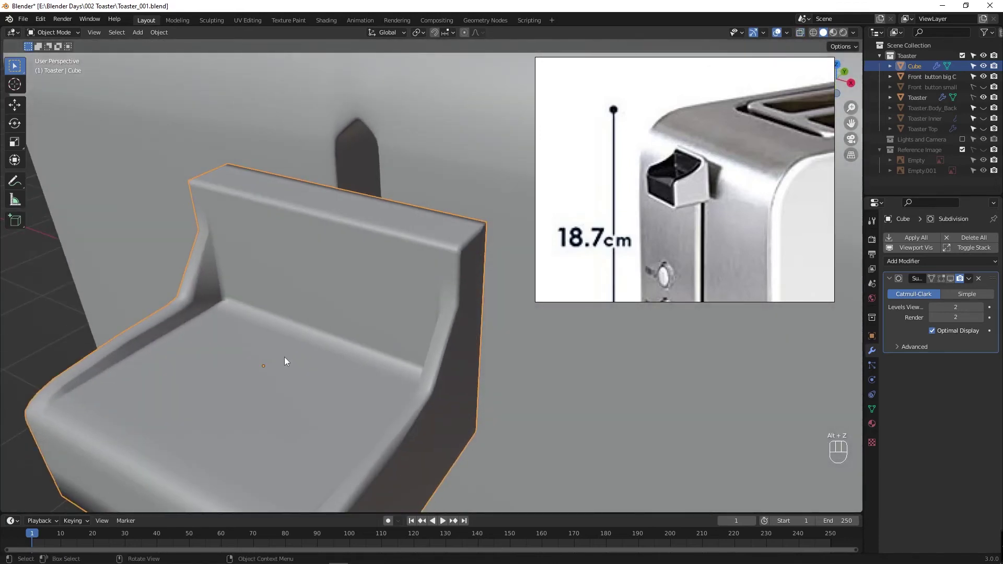
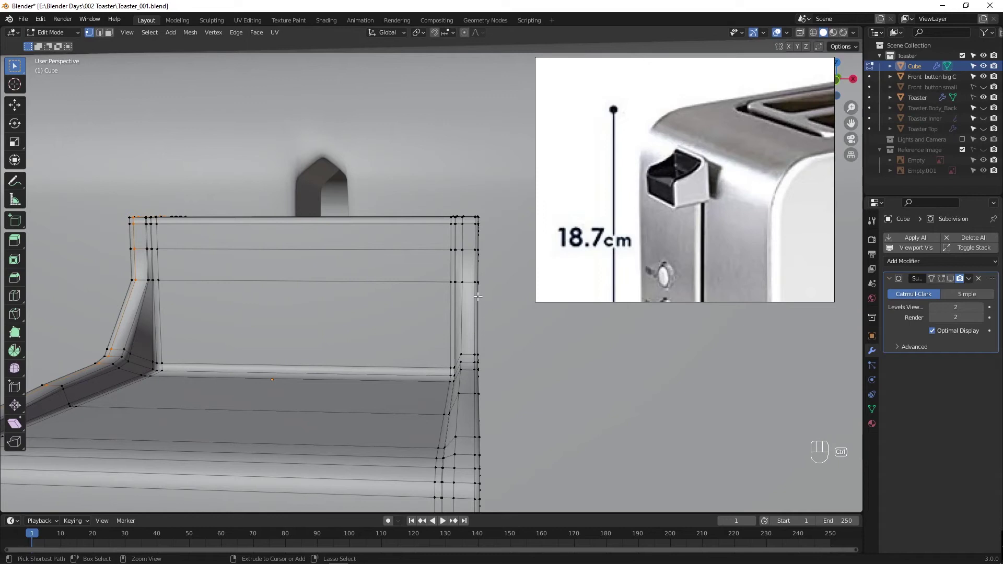
# Step: Add and slide an edge loop along the knob's right side bend
pyautogui.press('ctrl+r')
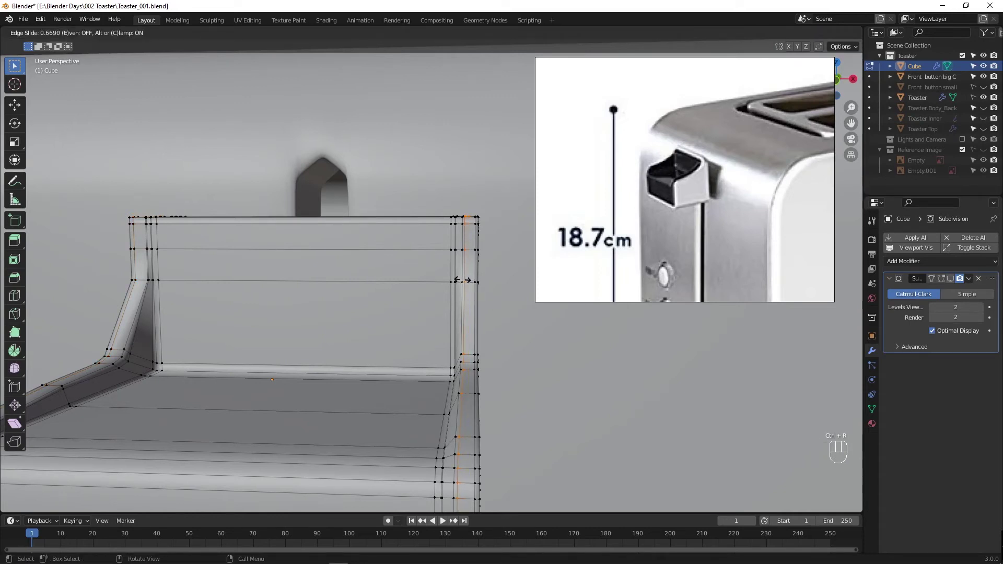
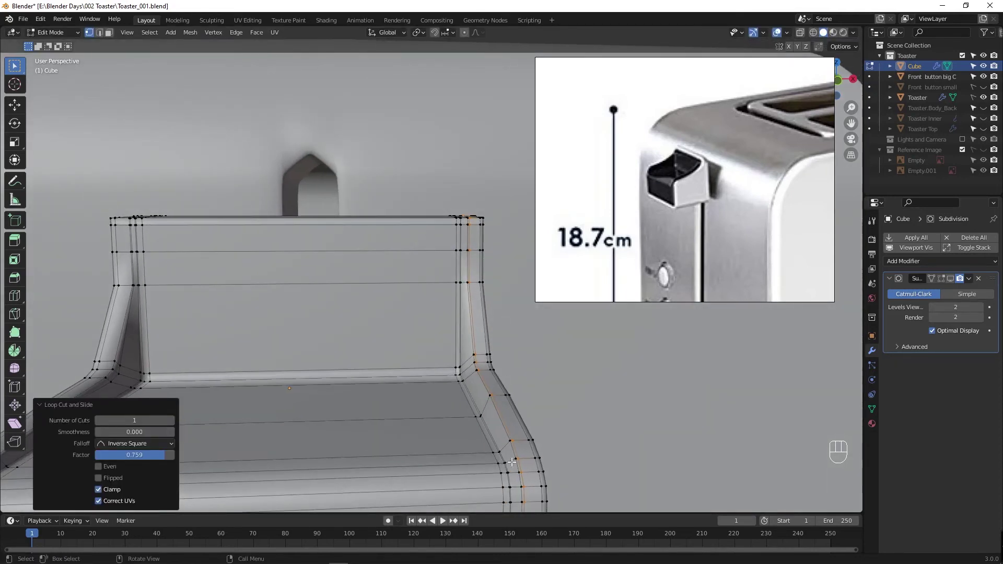
pyautogui.press('ctrl+r')
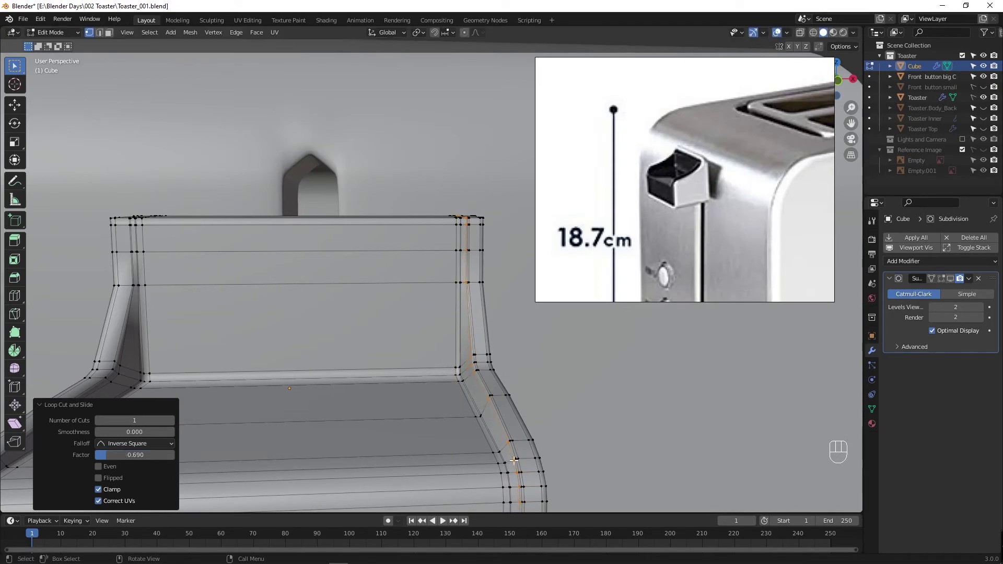
pyautogui.moveTo(401, 374); pyautogui.dragTo(550, 382)
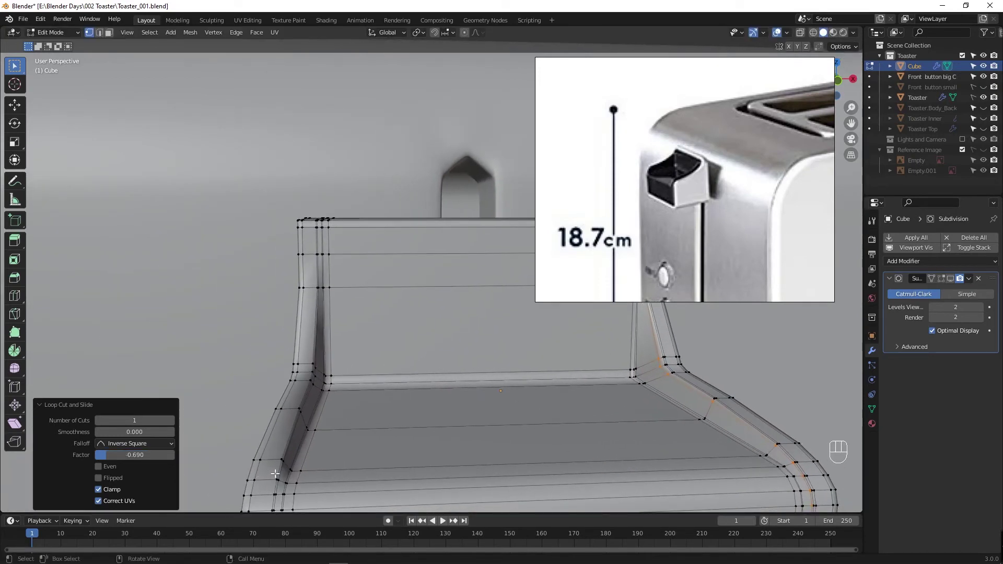
pyautogui.moveTo(316, 460); pyautogui.dragTo(406, 423)
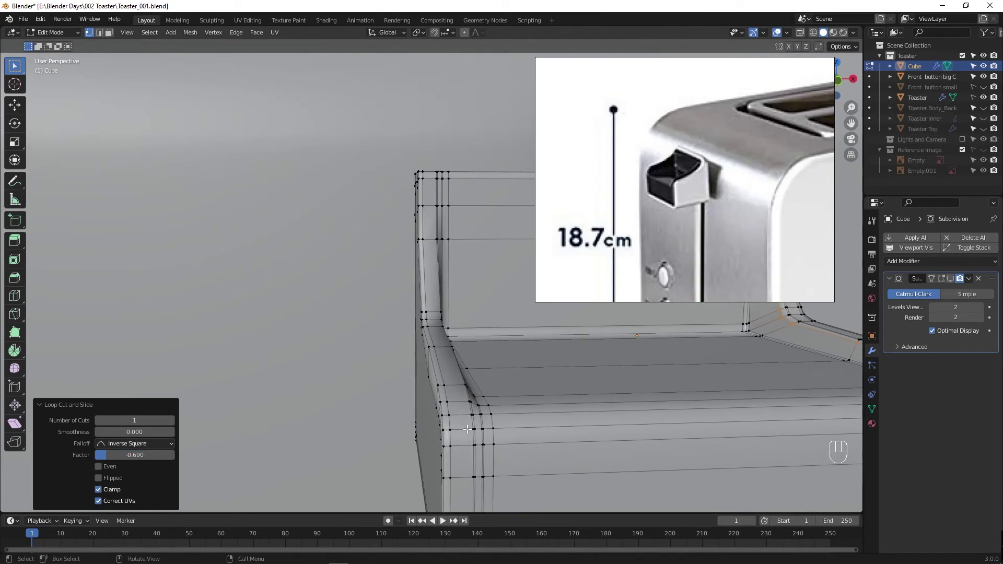
# Step: Add a loop along the left side bend, slide it to the outer edge and view the finished knob
pyautogui.press('ctrl+r')
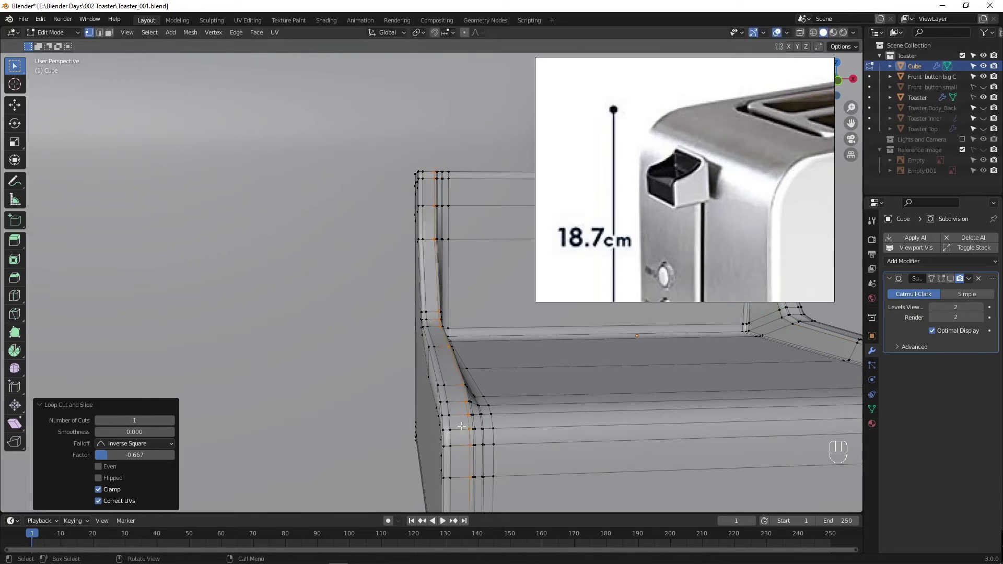
pyautogui.press('Tab')
pyautogui.moveTo(513, 372); pyautogui.dragTo(357, 380)
pyautogui.moveTo(428, 347); pyautogui.dragTo(397, 360)
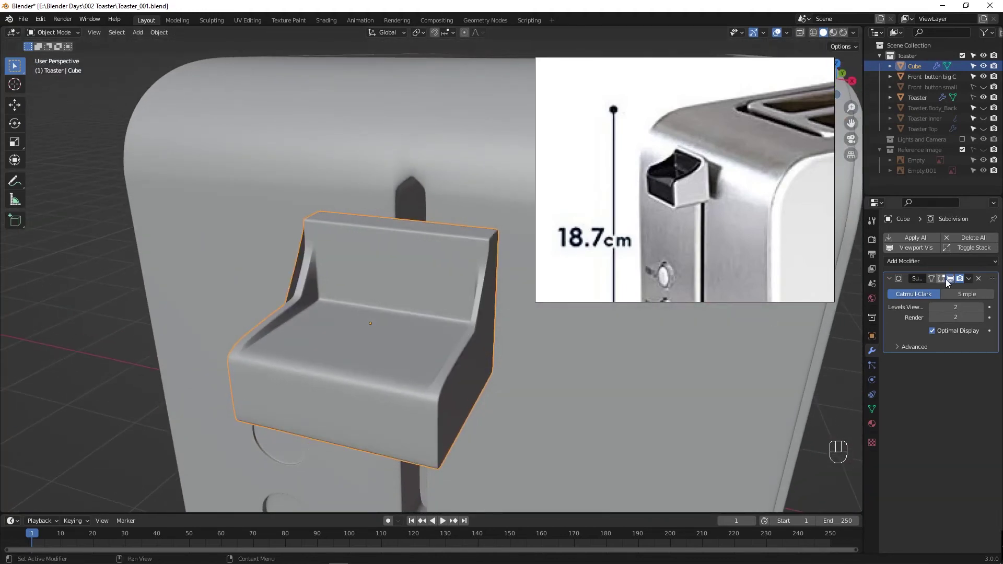
# Step: Inspect the side panel with modifier smoothing shown while editing and frame its flat side face
pyautogui.moveTo(948, 283); pyautogui.dragTo(389, 329)
pyautogui.moveTo(388, 329); pyautogui.dragTo(510, 331)
pyautogui.press('Tab')
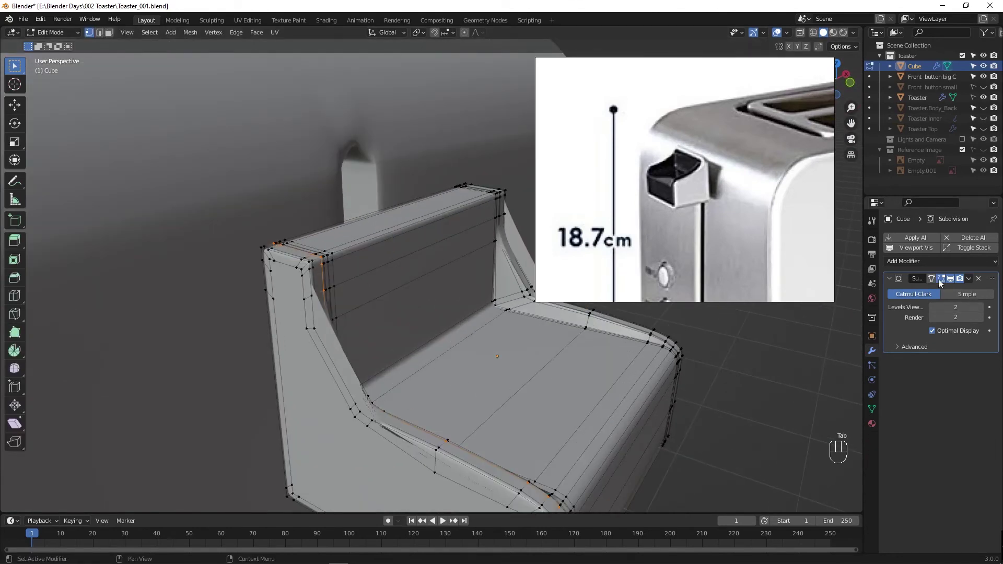
pyautogui.click(941, 280)
pyautogui.click(953, 282)
pyautogui.moveTo(301, 426); pyautogui.dragTo(230, 424)
pyautogui.press('Tab')
pyautogui.press('Tab')
pyautogui.middleClick(475, 374)
pyautogui.middleClick(381, 354)
pyautogui.middleClick(408, 415)
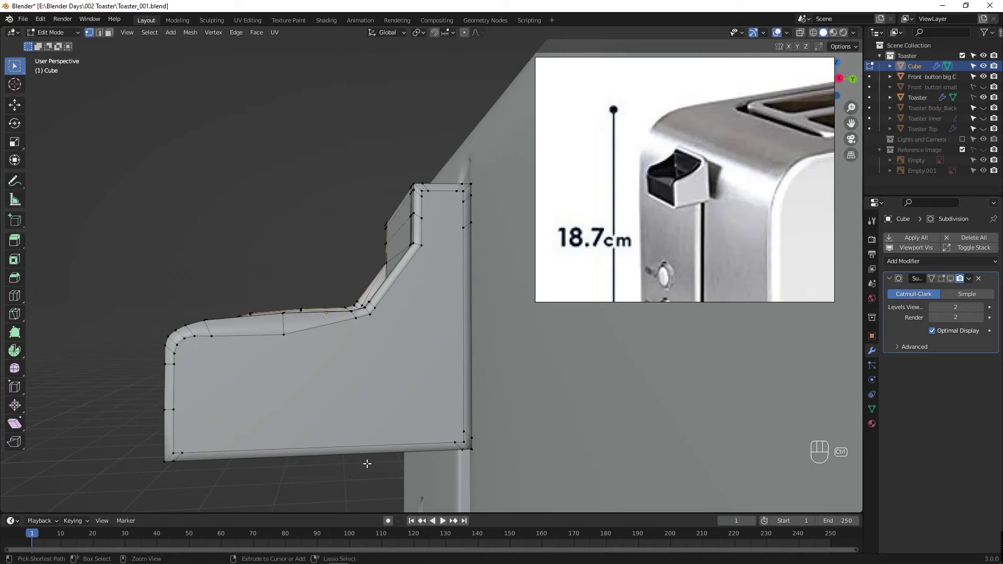
# Step: Add an edge loop near the panel's bottom and connect the inner-bend vertex to the bottom corner
pyautogui.press('ctrl+r')
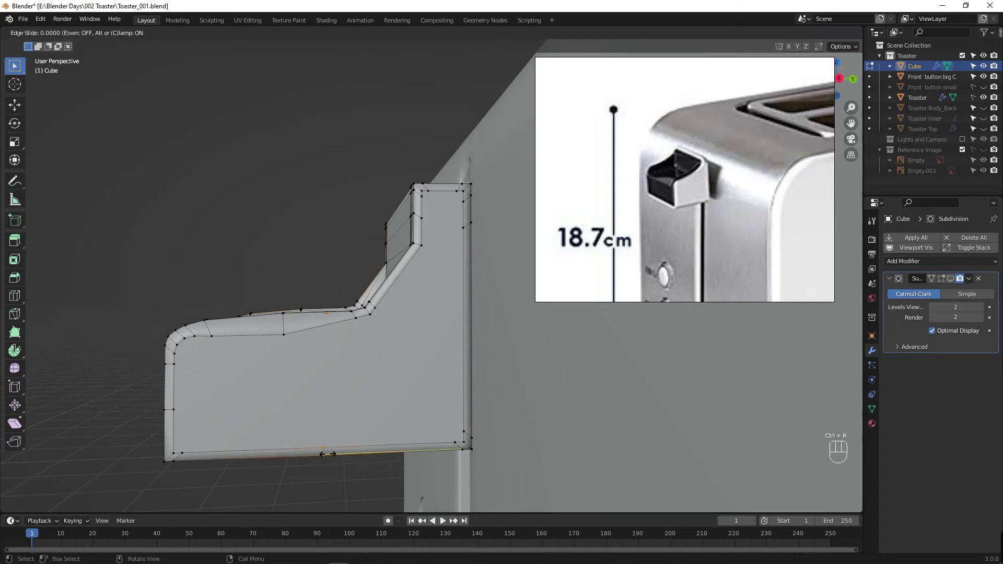
pyautogui.press('ctrl+r')
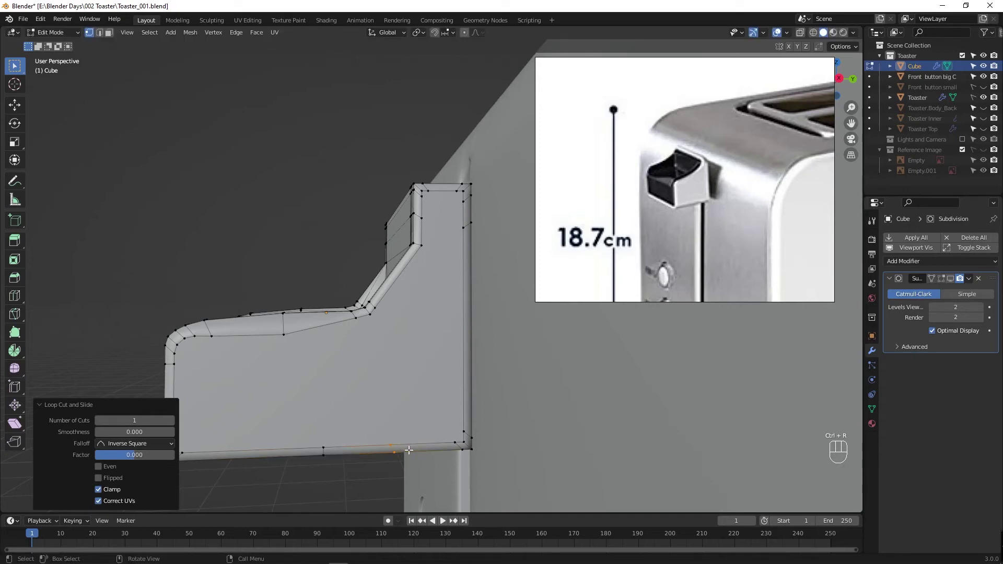
pyautogui.press('alt+z')
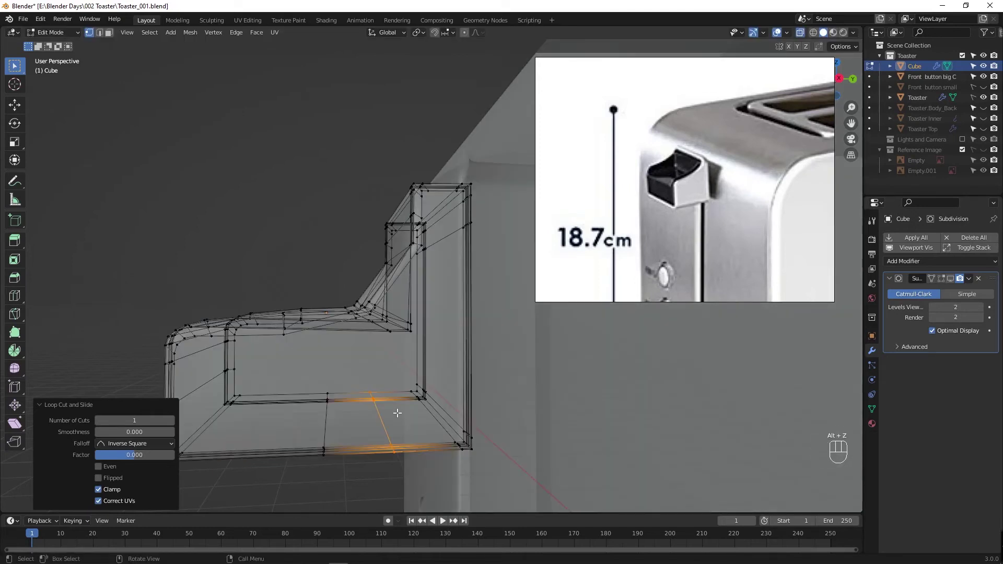
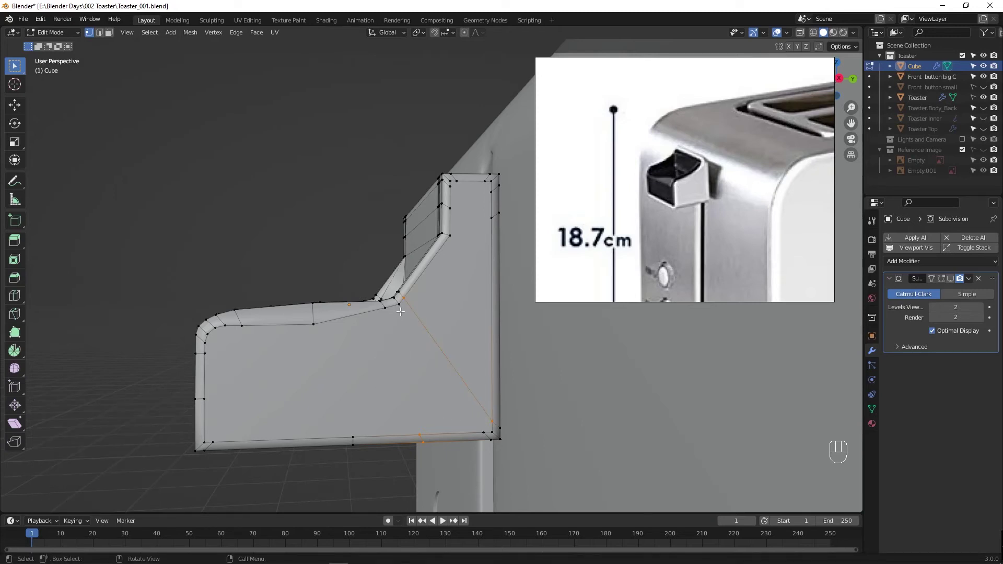
pyautogui.click(401, 304)
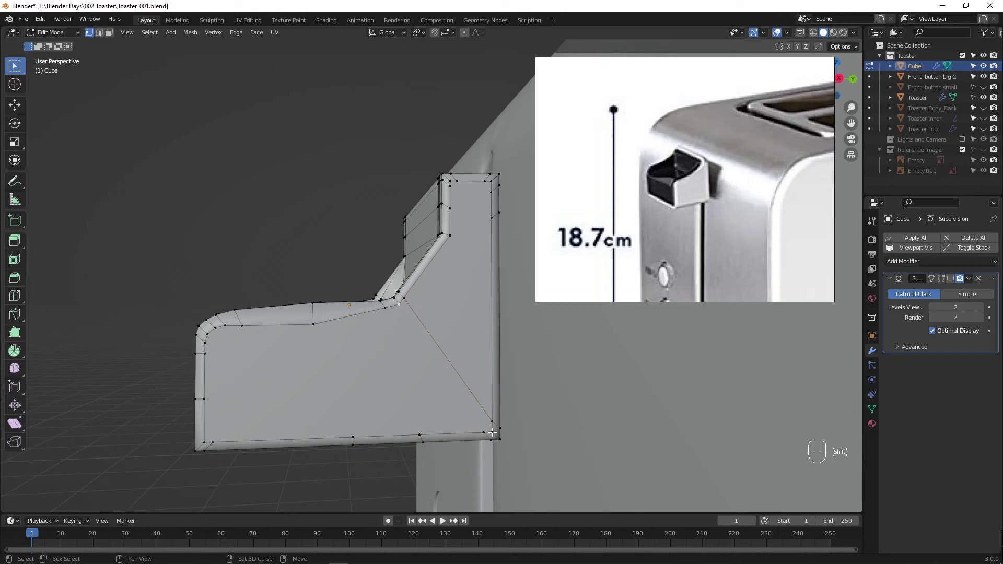
pyautogui.click(494, 431)
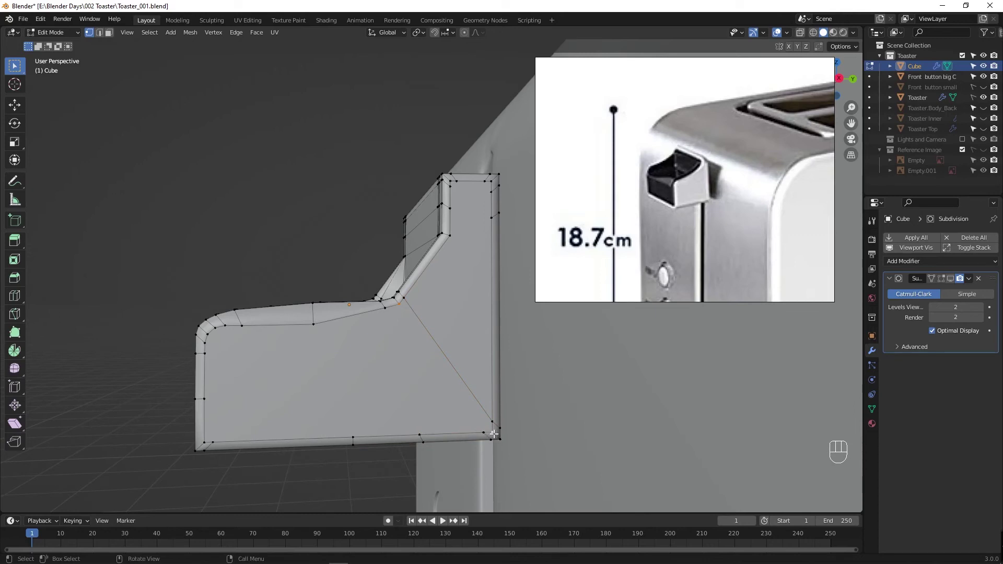
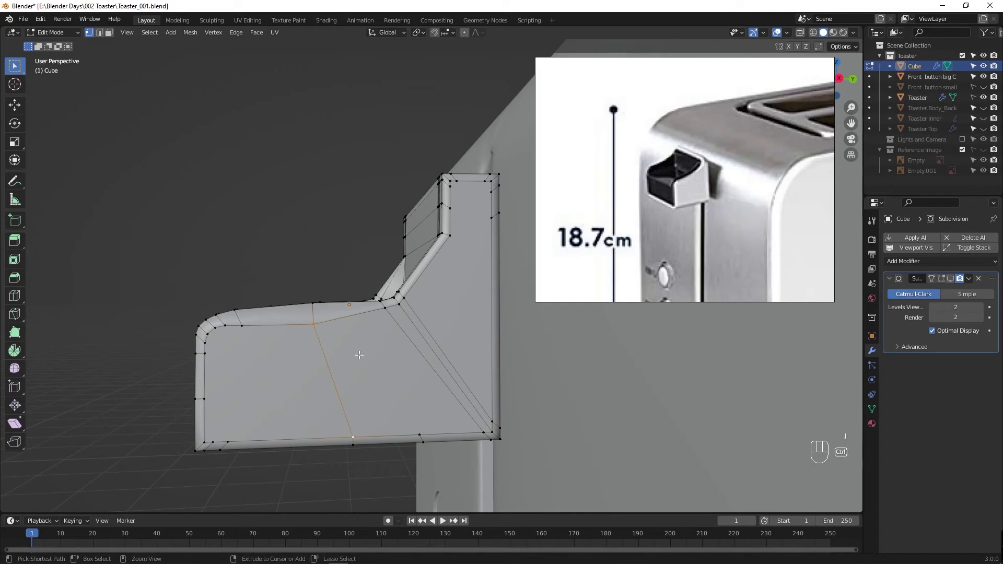
# Step: Knife-cut vertical edges down across the side face and dissolve the leftover edges
pyautogui.press('ctrl+r')
pyautogui.click(421, 433)
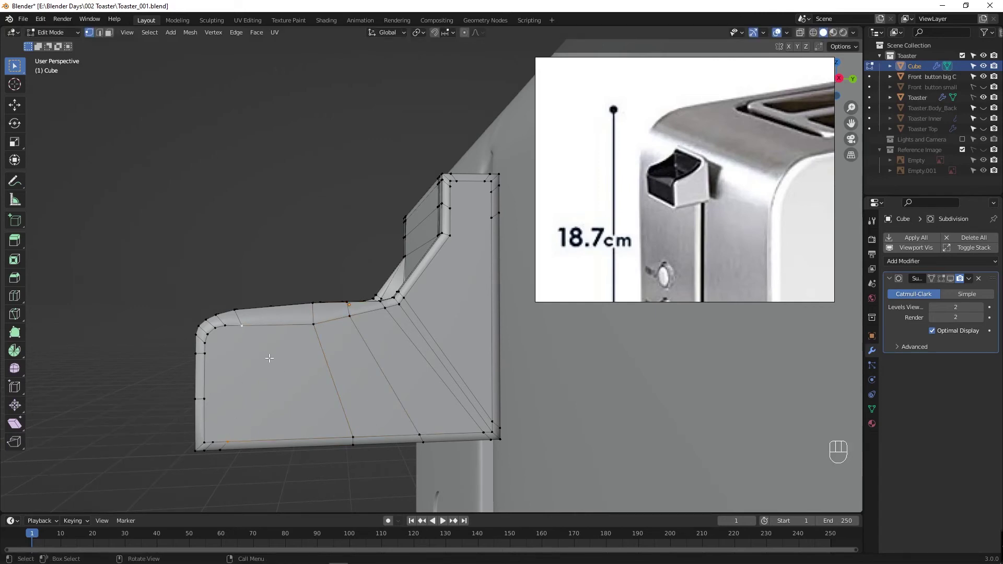
pyautogui.moveTo(217, 439); pyautogui.dragTo(231, 324)
pyautogui.moveTo(227, 326); pyautogui.dragTo(235, 336)
pyautogui.press('ctrl+e')
pyautogui.press('ctrl+r')
pyautogui.press('Tab')
pyautogui.press('Tab')
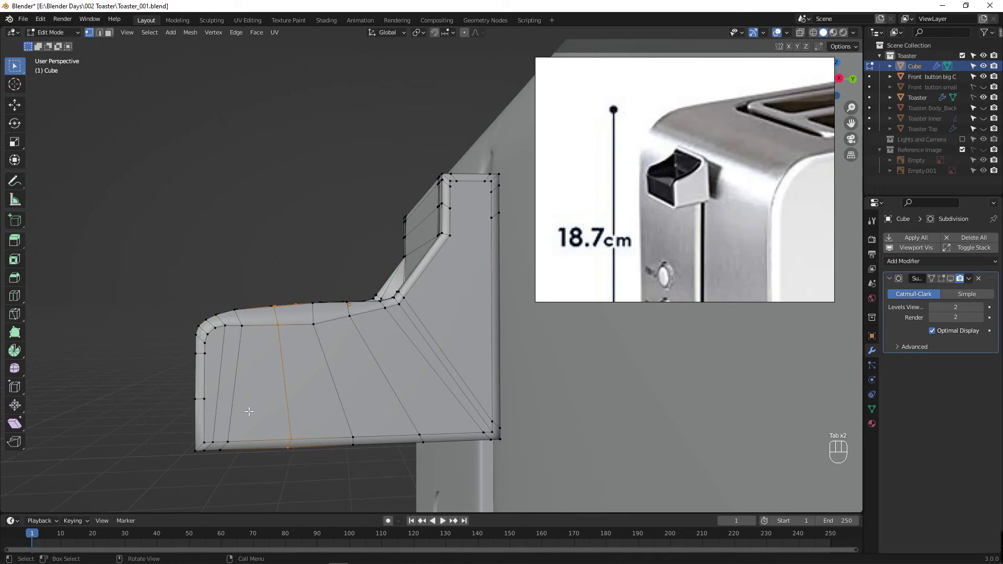
pyautogui.click(235, 372)
pyautogui.press('x')
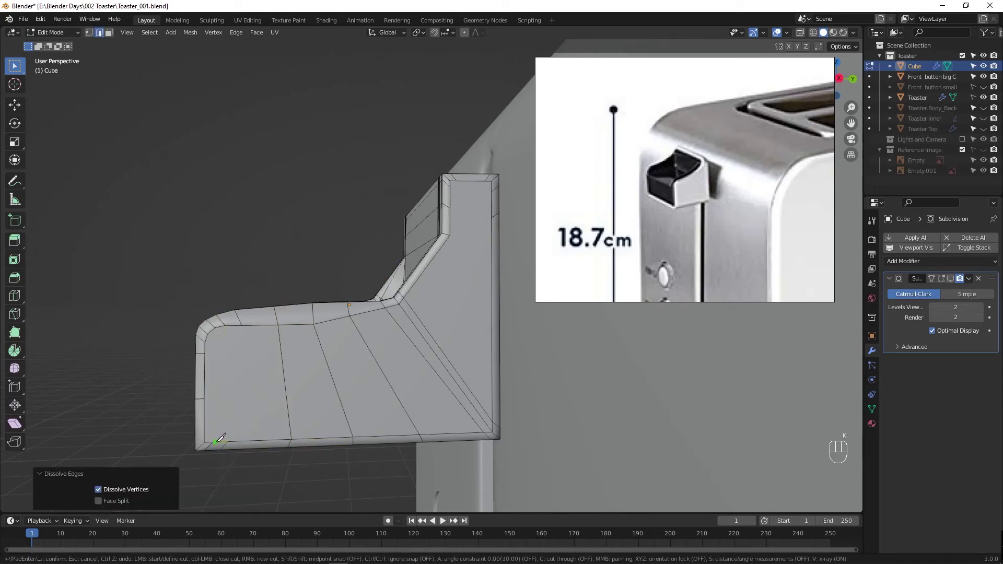
# Step: Cut a horizontal edge loop across the side panel's face
pyautogui.press('ctrl+r')
pyautogui.press('Tab')
pyautogui.press('Tab')
pyautogui.press('ctrl+r')
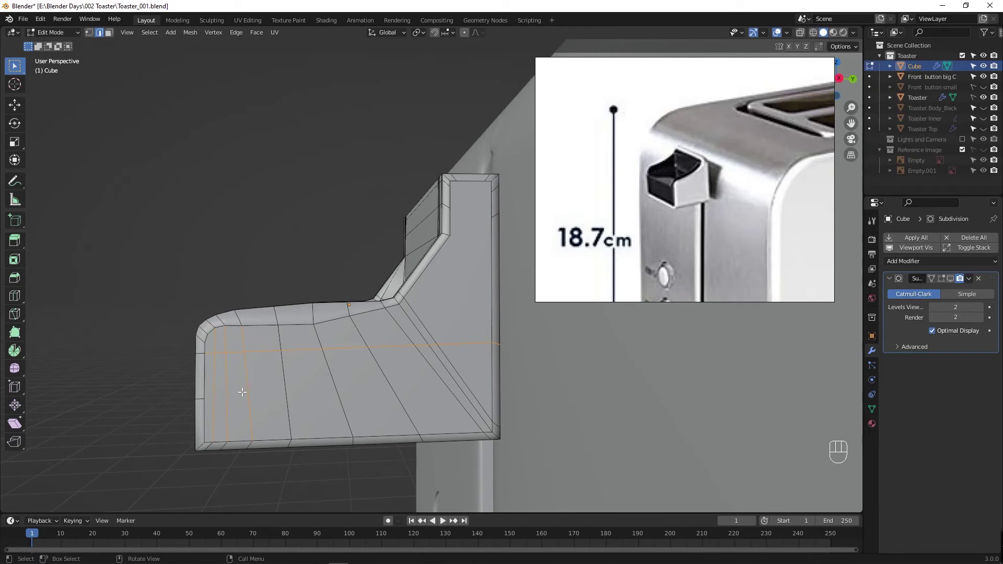
pyautogui.press('ctrl+r')
# Step: Knife a vertical cut across the side face toward its upper-left corner
pyautogui.press('Tab')
pyautogui.press('Tab')
pyautogui.press('k')
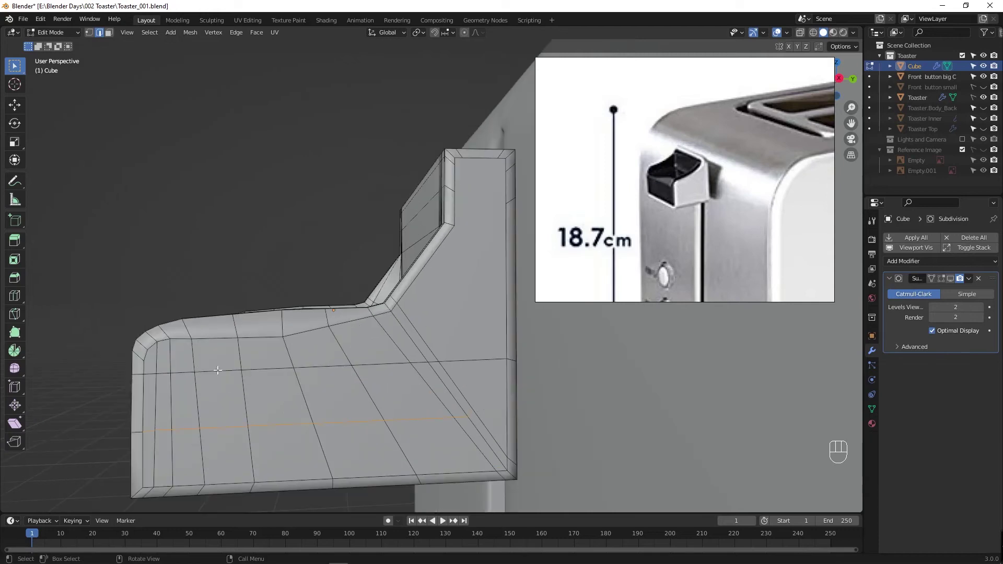
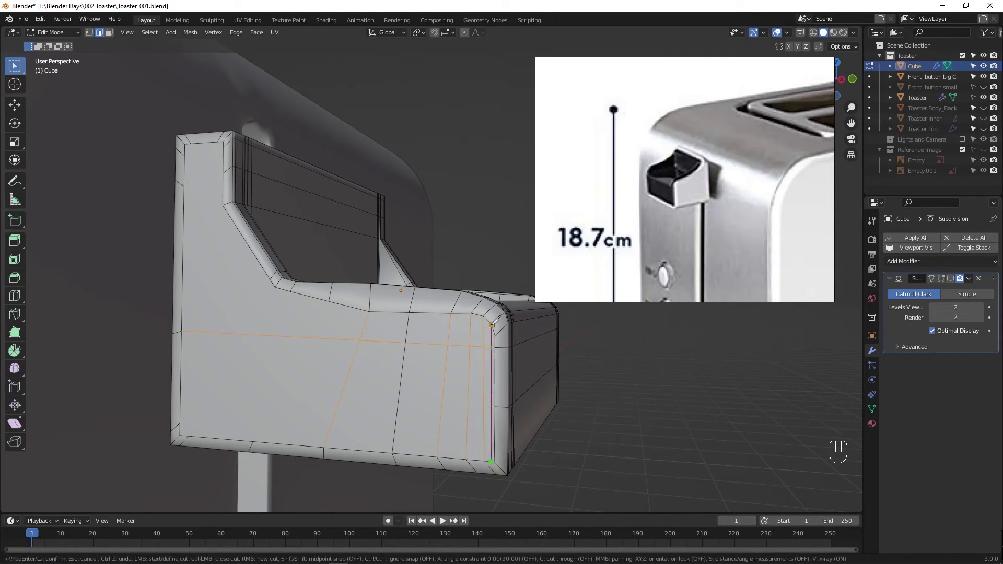
pyautogui.press('ctrl+r')
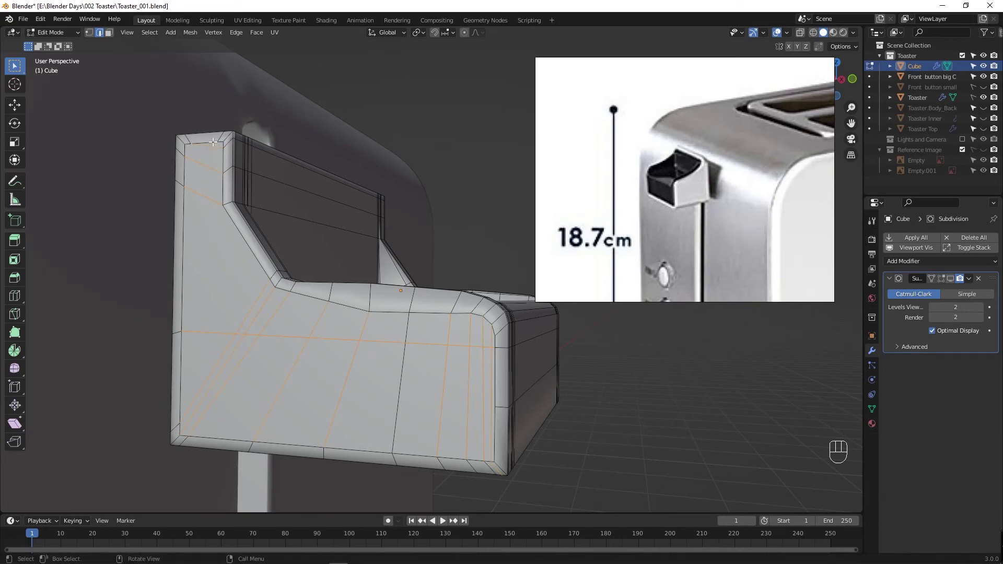
# Step: Preview the smoothed panel, then knife another edge near its top corner
pyautogui.press('Tab')
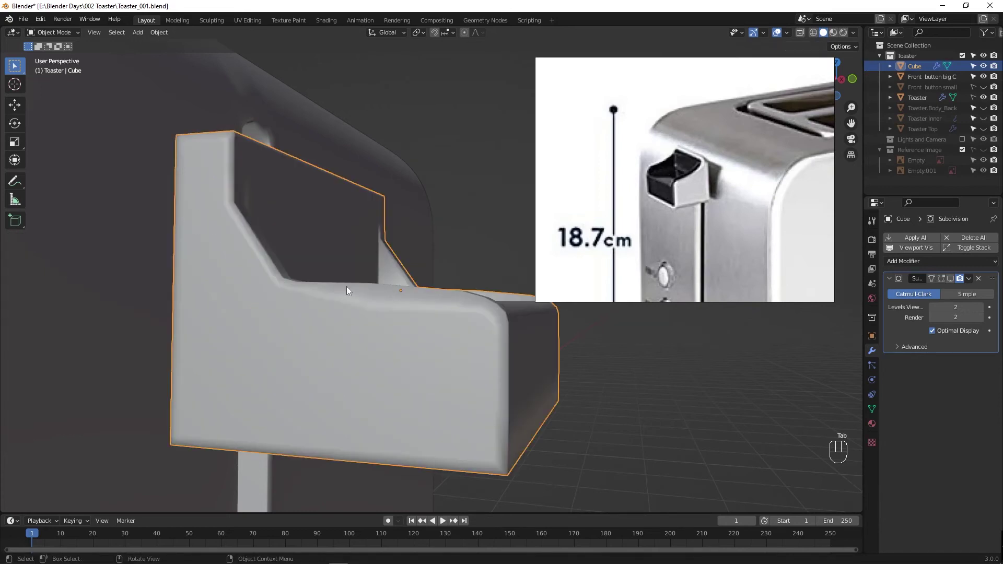
pyautogui.moveTo(428, 307); pyautogui.dragTo(302, 307)
pyautogui.press('Tab')
pyautogui.middleClick(477, 332)
pyautogui.press('k')
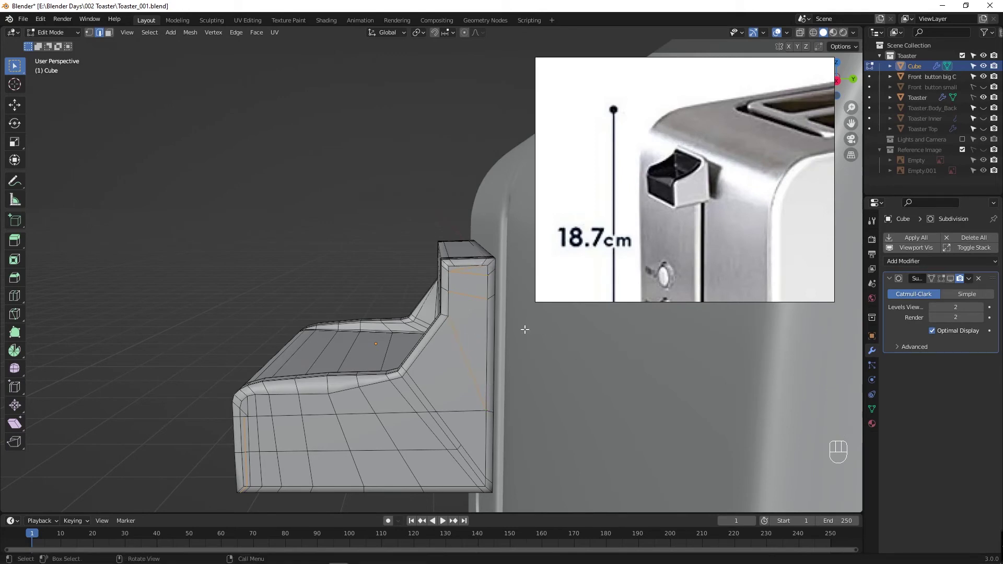
pyautogui.press('ctrl+r')
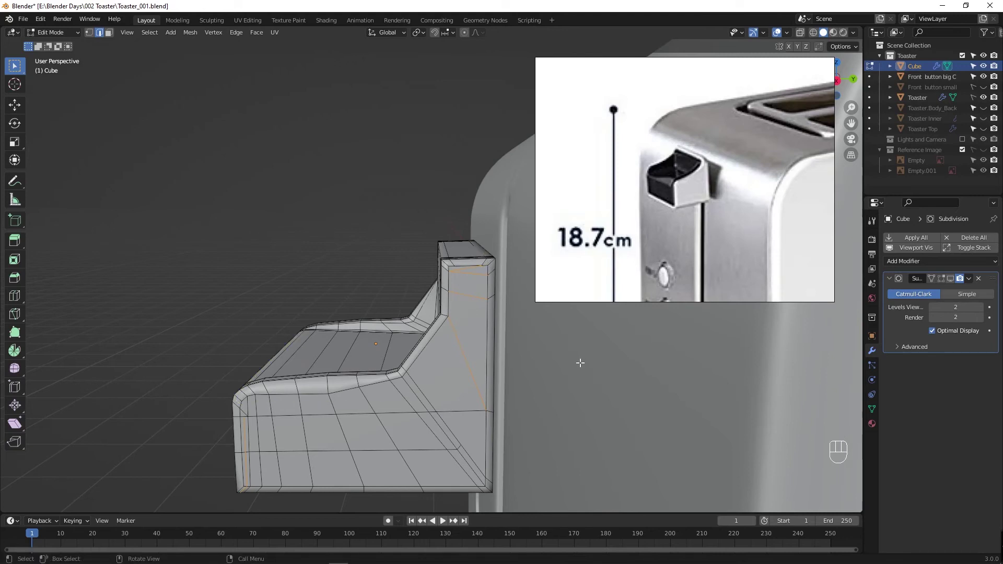
# Step: Orbit above the panel and switch to an orthographic side view for angled cuts in the upright part
pyautogui.click(952, 280)
pyautogui.press('Tab')
pyautogui.middleClick(414, 374)
pyautogui.moveTo(413, 383); pyautogui.dragTo(497, 383)
pyautogui.moveTo(430, 397); pyautogui.dragTo(532, 385)
pyautogui.press('`')
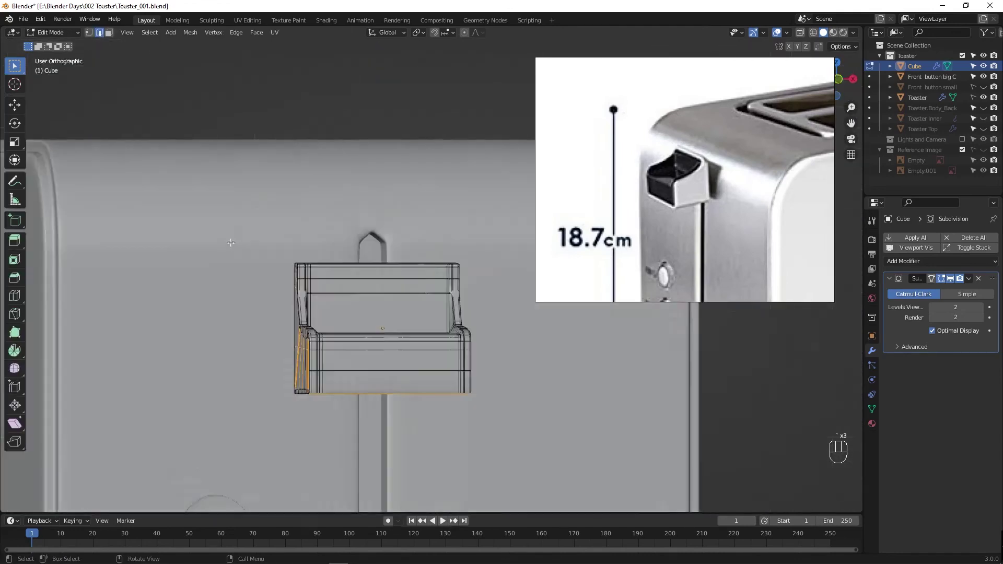
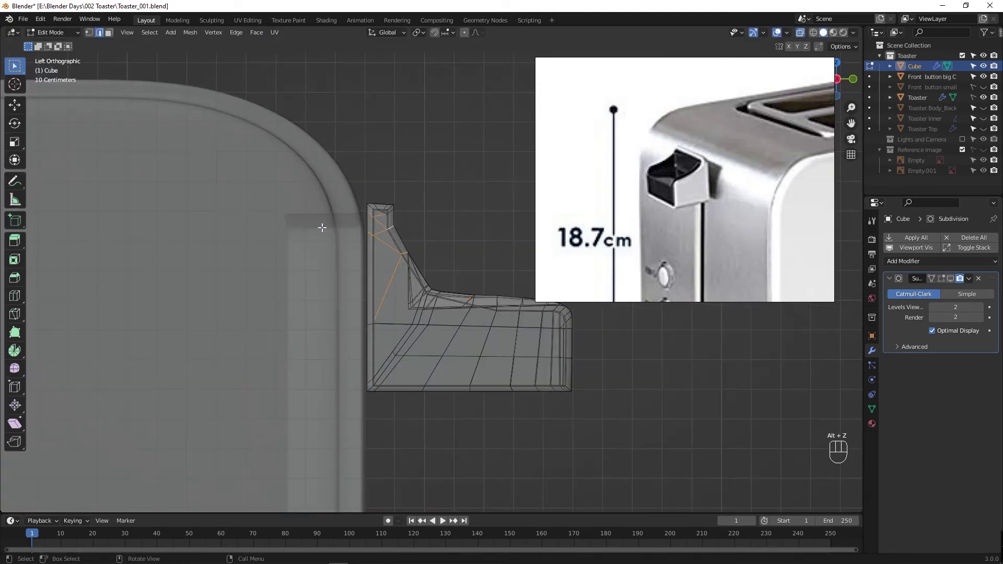
# Step: Knife a vertical edge near the side panel's front corner
pyautogui.moveTo(347, 264); pyautogui.dragTo(379, 318)
pyautogui.click(377, 235)
pyautogui.moveTo(382, 268); pyautogui.dragTo(405, 312)
pyautogui.click(473, 292)
pyautogui.middleClick(429, 286)
pyautogui.moveTo(315, 300); pyautogui.dragTo(476, 281)
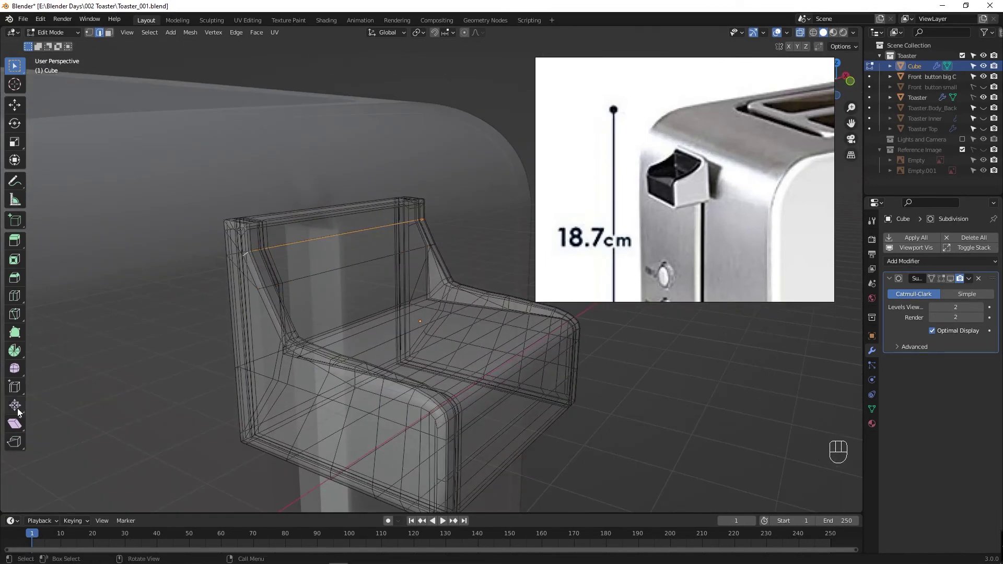
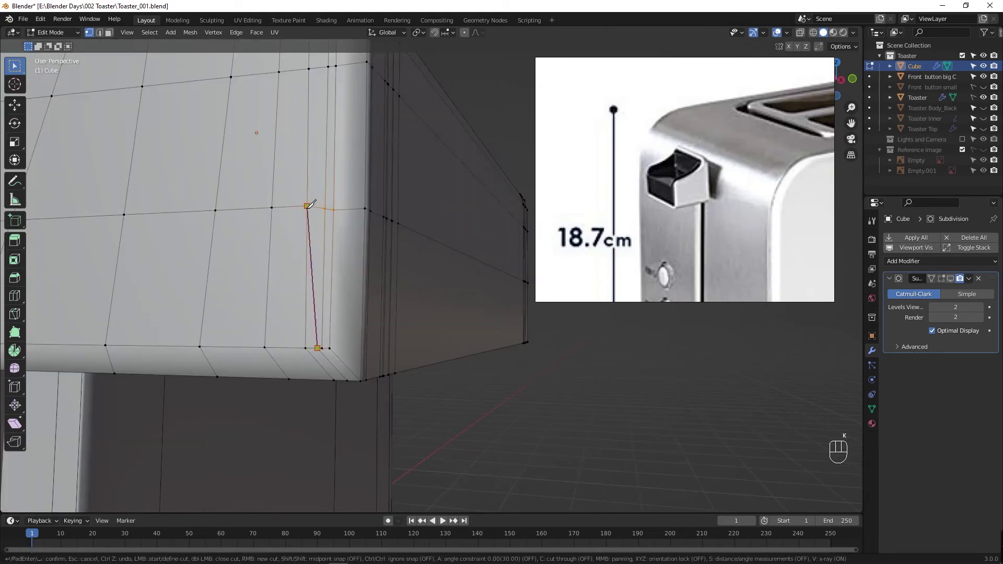
pyautogui.press('ctrl+r')
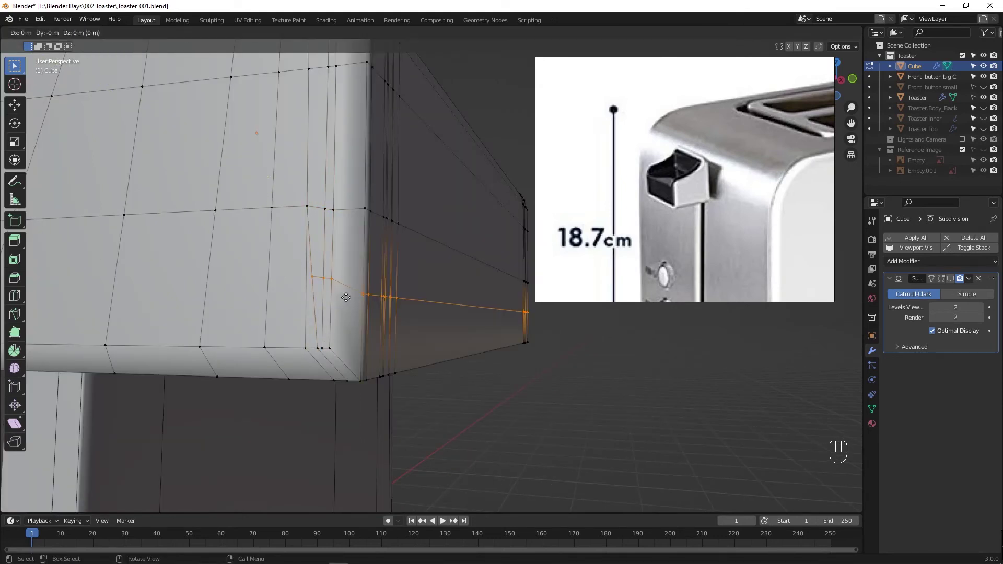
# Step: Slide the new edges into place and check the panel with see-through toggled
pyautogui.middleClick(388, 301)
pyautogui.press('alt+z')
pyautogui.press('alt+z')
pyautogui.press('Tab')
pyautogui.middleClick(354, 316)
pyautogui.press('Tab')
pyautogui.press('F4')
pyautogui.middleClick(312, 305)
pyautogui.middleClick(325, 297)
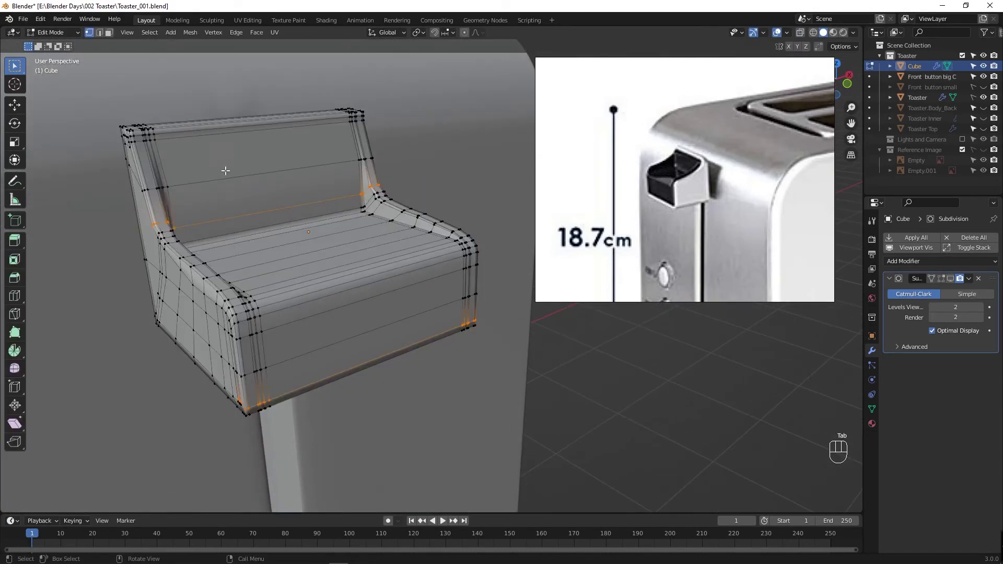
# Step: In face select mode, select the panel's inner shelf and back faces
pyautogui.press('Tab')
pyautogui.press('3')
pyautogui.click(309, 358)
pyautogui.click(309, 358)
pyautogui.moveTo(332, 300); pyautogui.dragTo(352, 301)
pyautogui.click(179, 152)
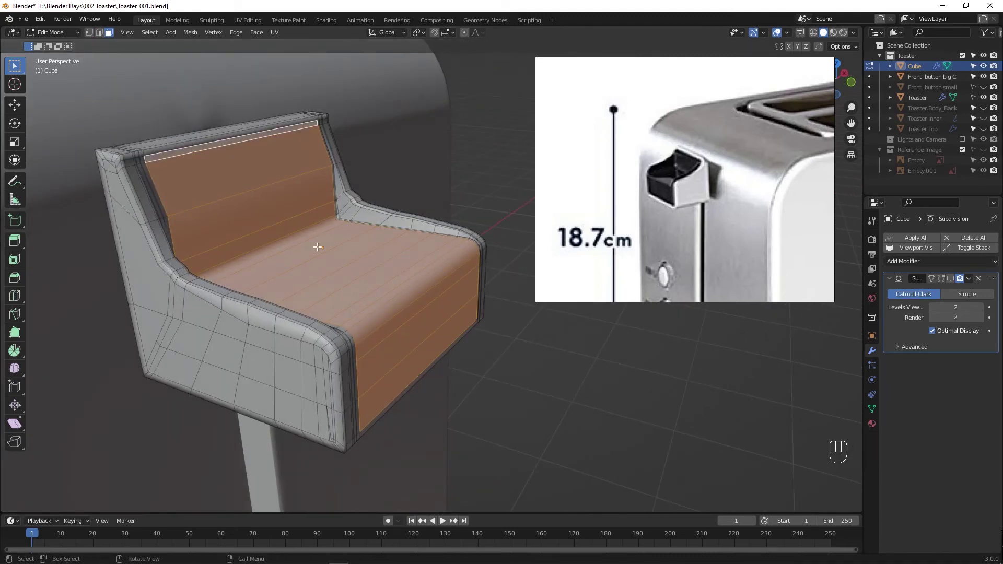
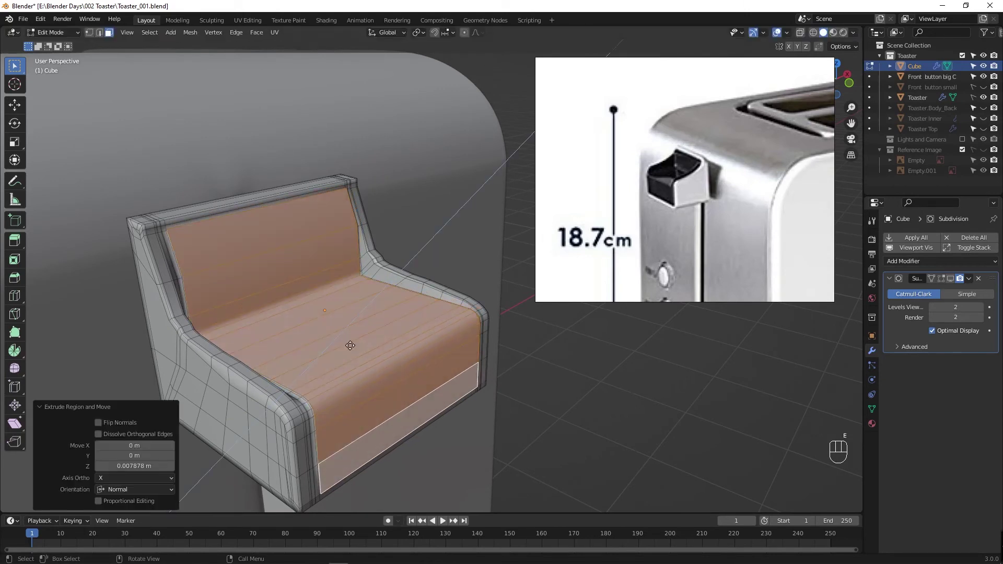
# Step: Extrude the inner faces outward and grow the selection by one ring of faces
pyautogui.press('ctrl+z')
pyautogui.press('ctrl+KP_Add')
pyautogui.press('ctrl+KP_Add')
pyautogui.press('ctrl+KP_Subtract')
pyautogui.press('ctrl+KP_Add')
pyautogui.press('ctrl+KP_Subtract')
pyautogui.press('ctrl+KP_Subtract')
pyautogui.press('ctrl+KP_Add')
pyautogui.press('ctrl+KP_Add')
pyautogui.moveTo(221, 306); pyautogui.dragTo(212, 283)
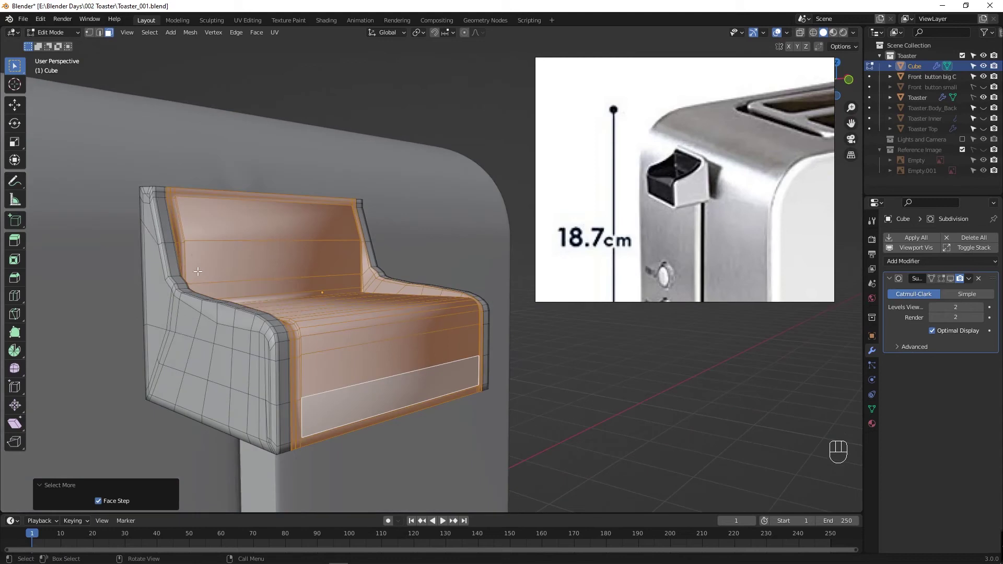
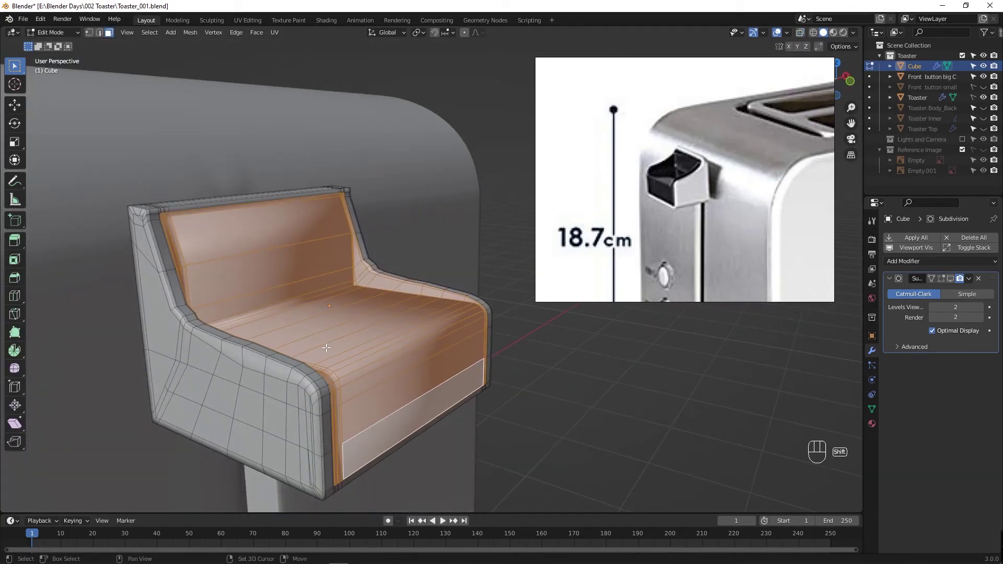
# Step: Duplicate the selected faces and separate them into a new object, Cube.001
pyautogui.press('shift+d')
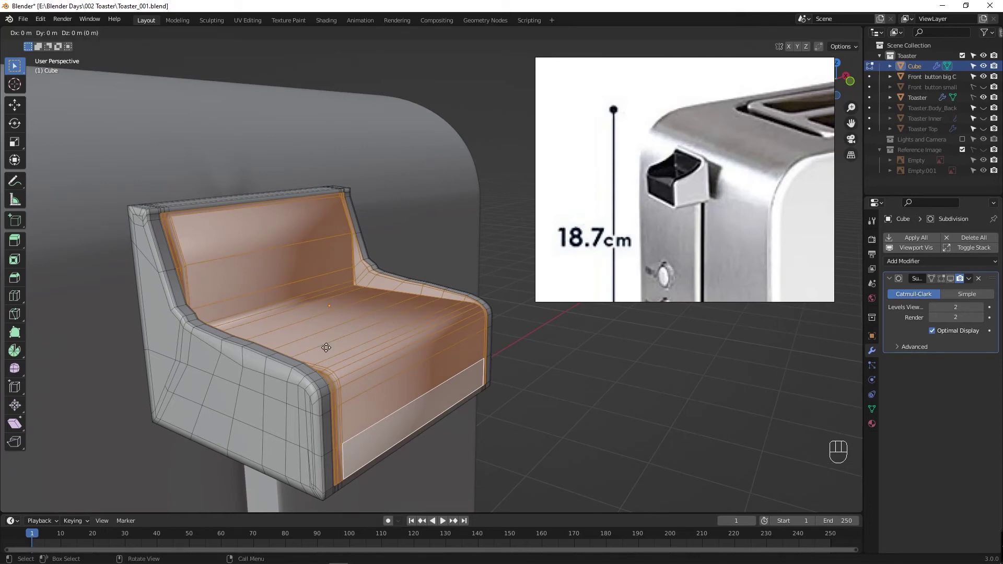
pyautogui.moveTo(330, 351); pyautogui.dragTo(376, 496)
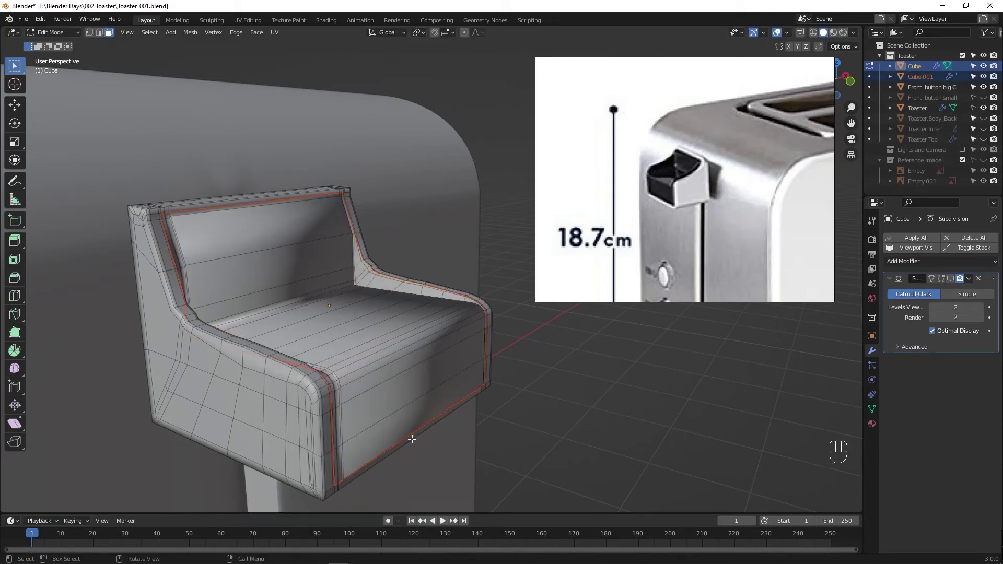
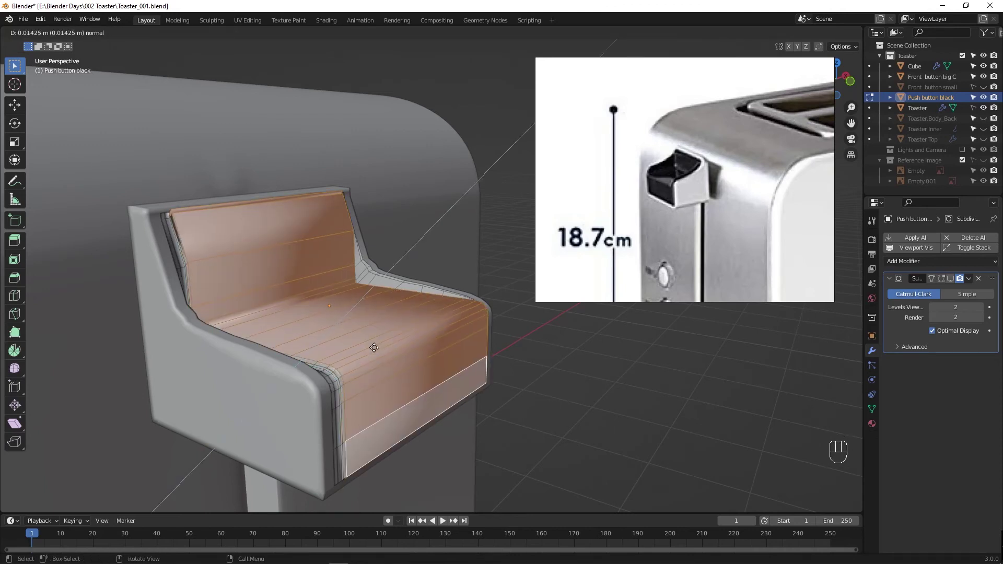
# Step: Extrude the lever's inner top faces slightly outward to form a pad inside a raised rim
pyautogui.press('ctrl+b')
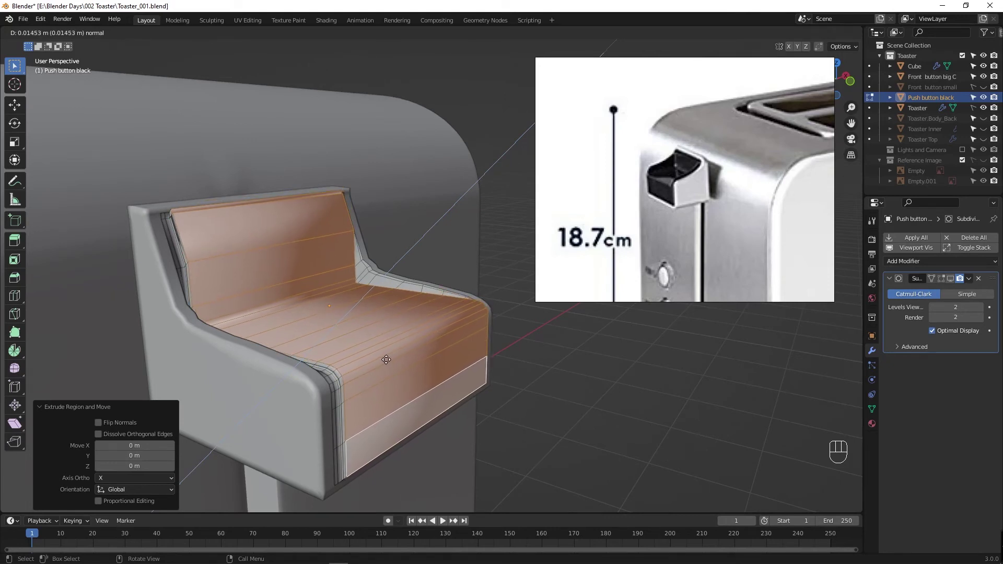
pyautogui.moveTo(370, 382); pyautogui.dragTo(343, 382)
pyautogui.press('Tab')
pyautogui.press('Tab')
pyautogui.moveTo(325, 366); pyautogui.dragTo(399, 354)
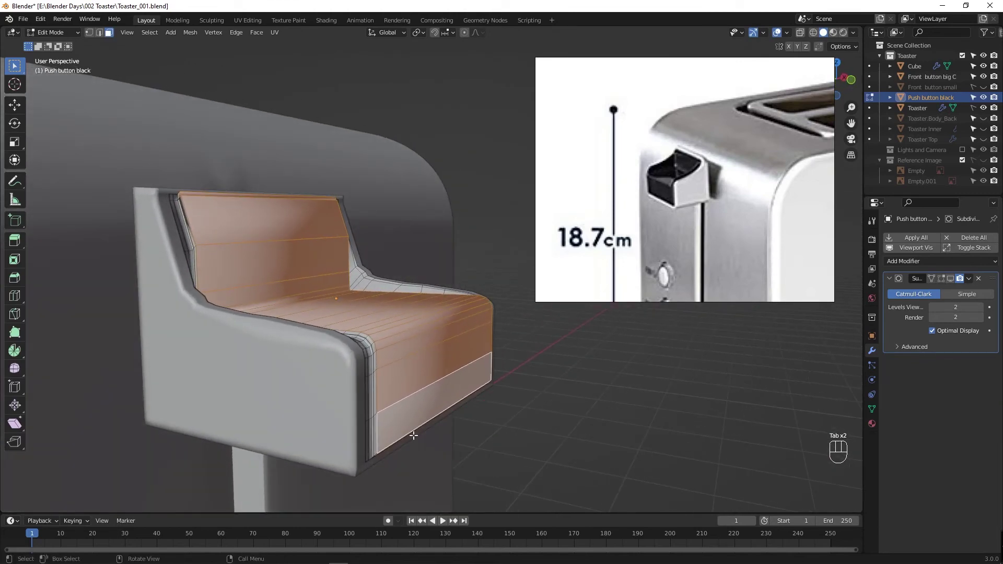
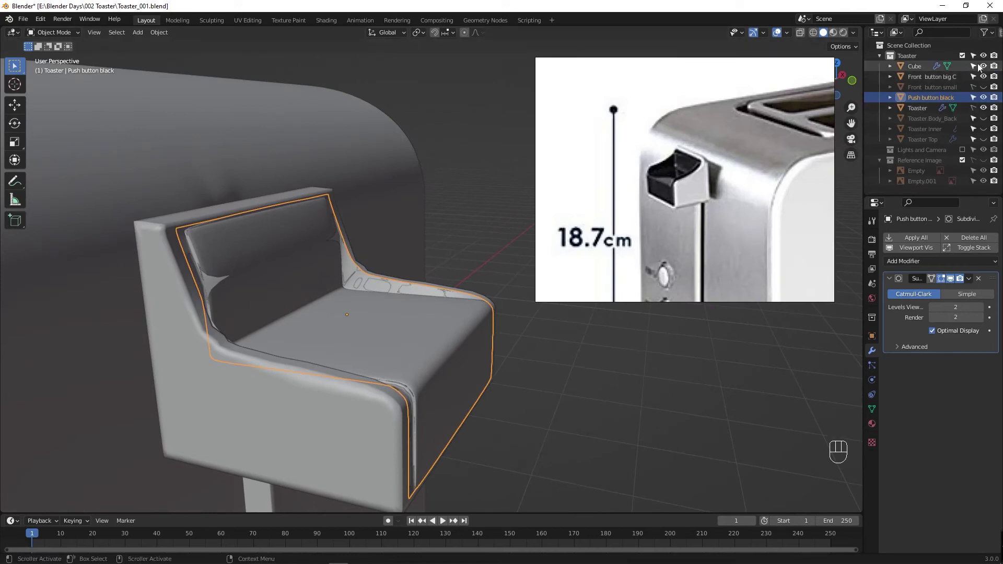
# Step: Try pushing the lever's inner faces along their normals, then undo the attempt
pyautogui.click(986, 65)
pyautogui.moveTo(282, 354); pyautogui.dragTo(282, 352)
pyautogui.press('F4')
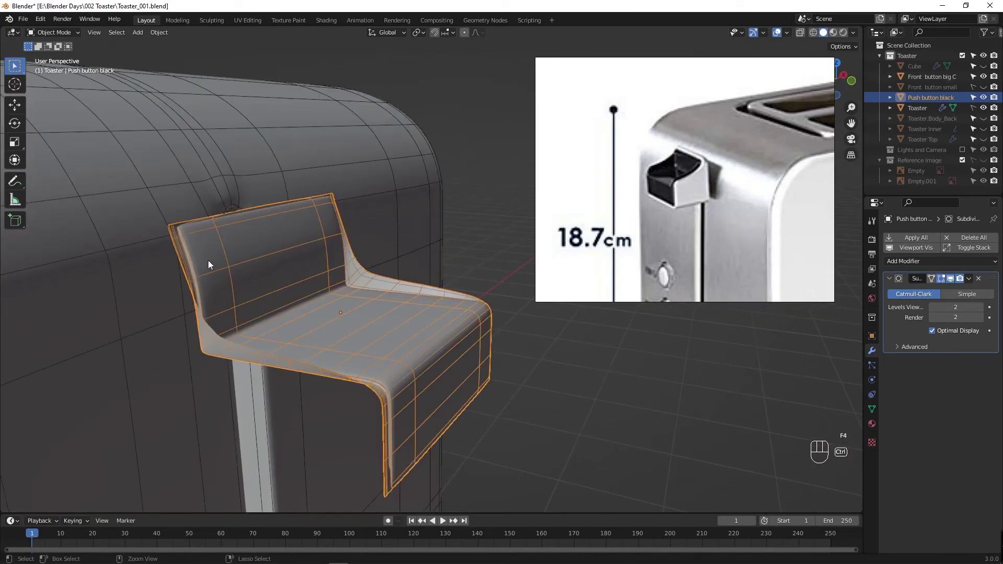
pyautogui.press('ctrl+r')
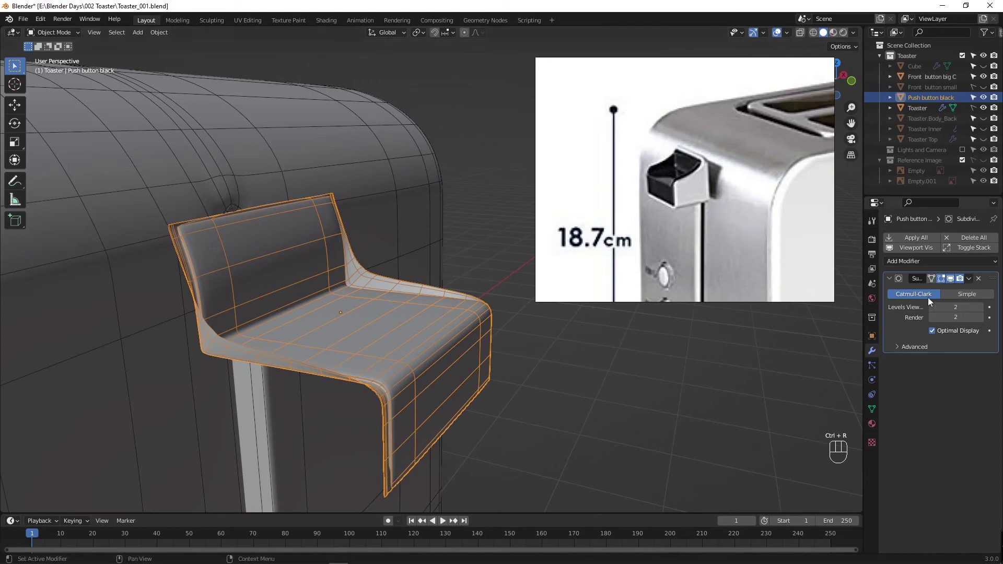
pyautogui.click(944, 276)
pyautogui.middleClick(263, 299)
pyautogui.press('Tab')
pyautogui.moveTo(321, 346); pyautogui.dragTo(275, 358)
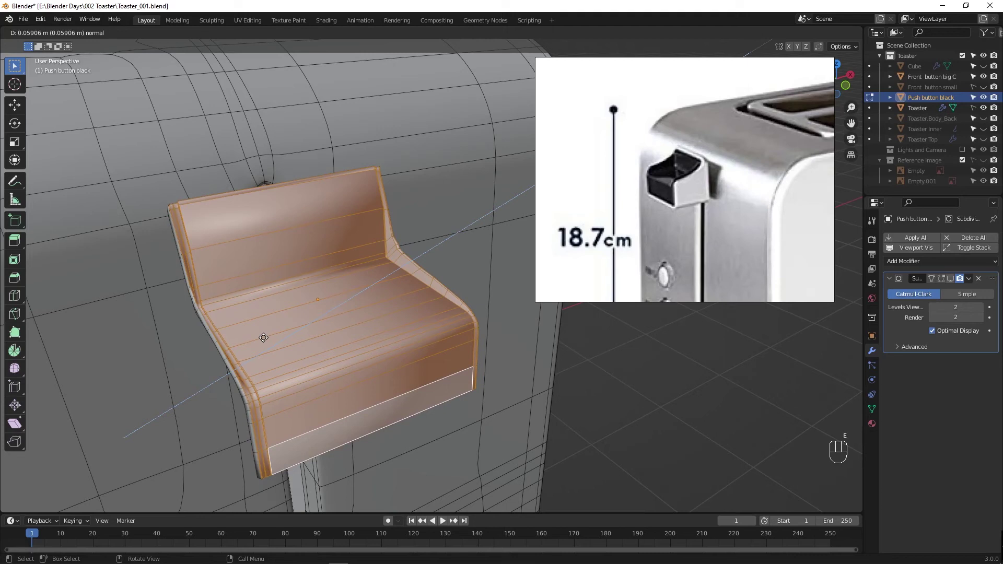
pyautogui.press('ctrl+z')
pyautogui.press('ctrl+z')
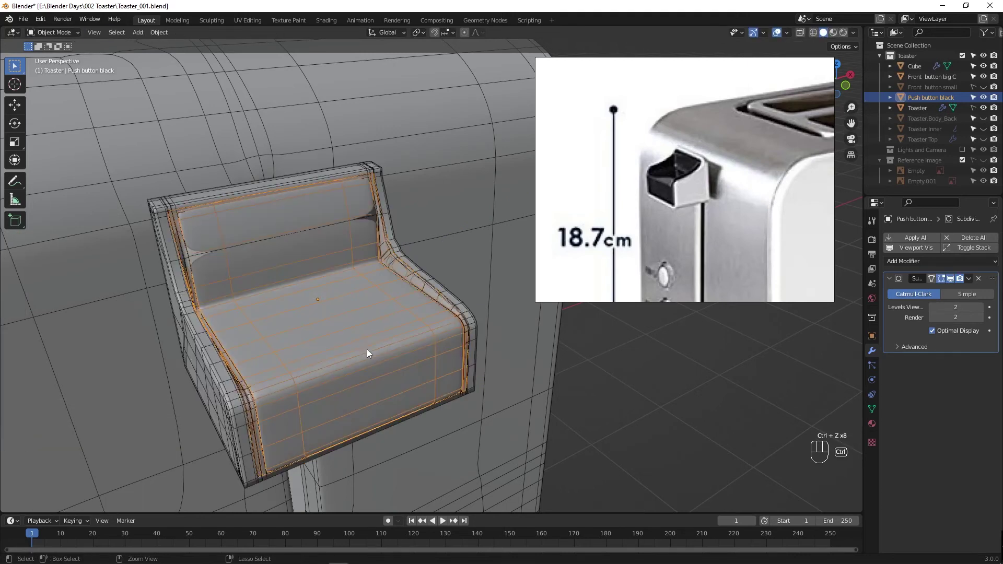
pyautogui.press('Tab')
pyautogui.press('Tab')
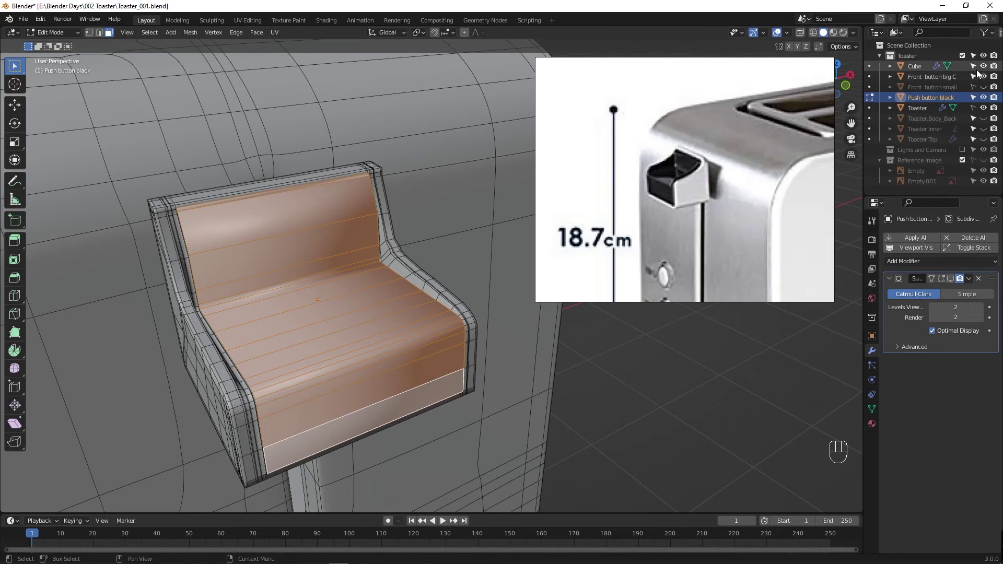
# Step: Extrude the inner top faces again so the pad seats inside the rim, undoing stray moves
pyautogui.moveTo(989, 70); pyautogui.dragTo(476, 259)
pyautogui.press('Tab')
pyautogui.press('Tab')
pyautogui.press('a')
pyautogui.press('e')
pyautogui.moveTo(324, 314); pyautogui.dragTo(359, 295)
pyautogui.moveTo(370, 278); pyautogui.dragTo(345, 301)
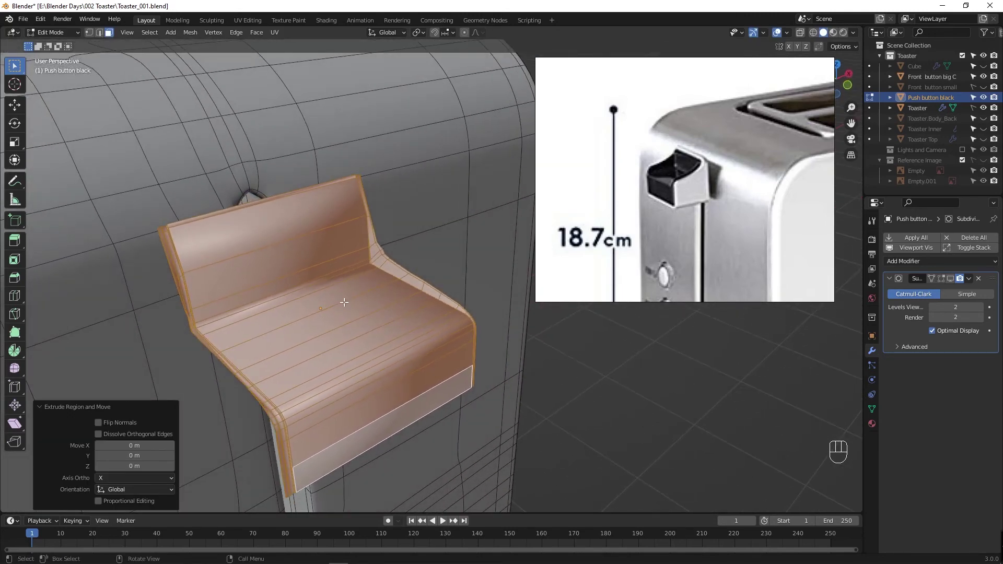
pyautogui.moveTo(346, 304); pyautogui.dragTo(231, 333)
pyautogui.click(232, 333)
pyautogui.moveTo(301, 337); pyautogui.dragTo(326, 310)
pyautogui.press('ctrl+z')
pyautogui.press('ctrl+z')
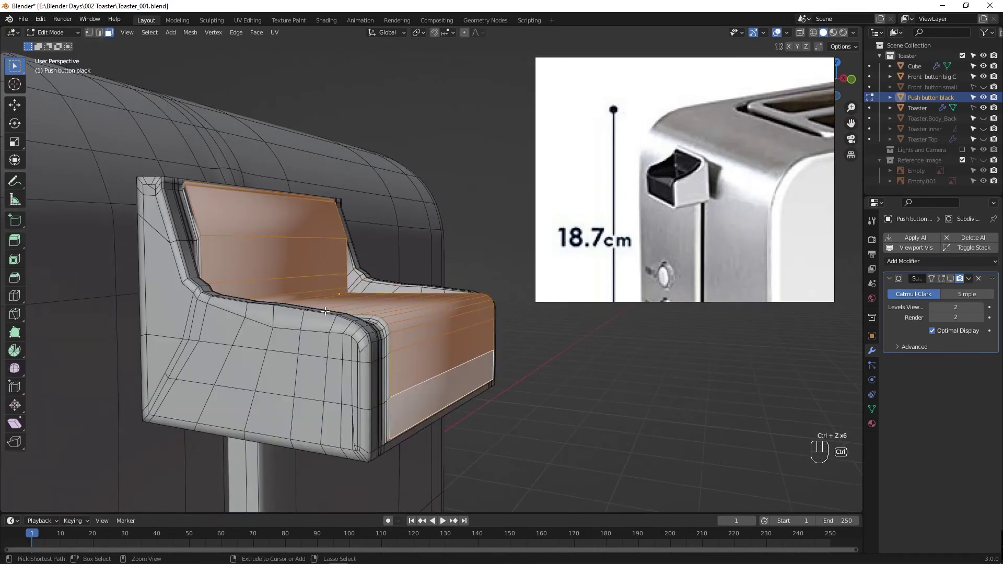
pyautogui.press('ctrl+z')
pyautogui.press('ctrl+z')
pyautogui.press('ctrl+z')
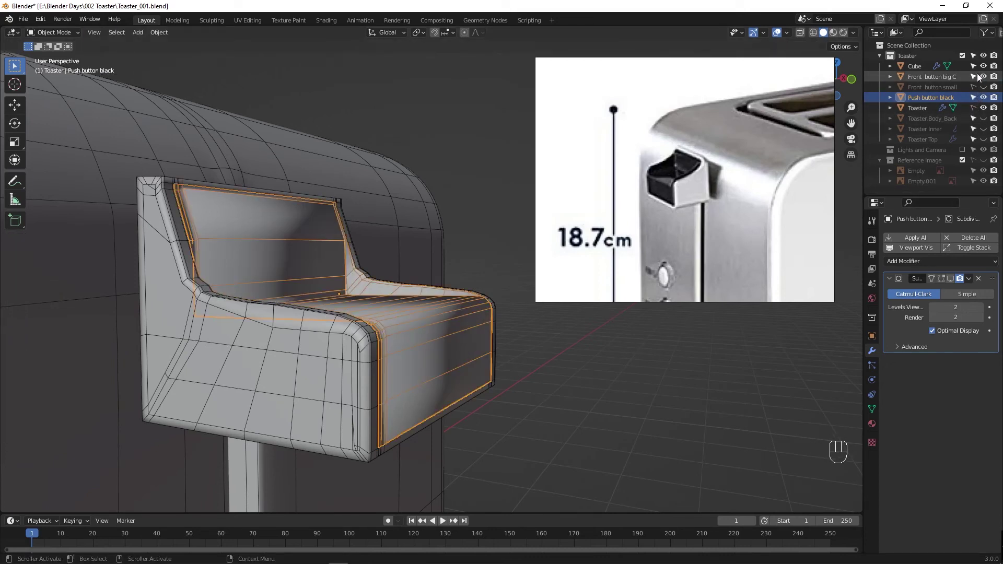
# Step: Extrude the push lever's faces outward from a top-down view
pyautogui.click(985, 71)
pyautogui.moveTo(319, 339); pyautogui.dragTo(295, 365)
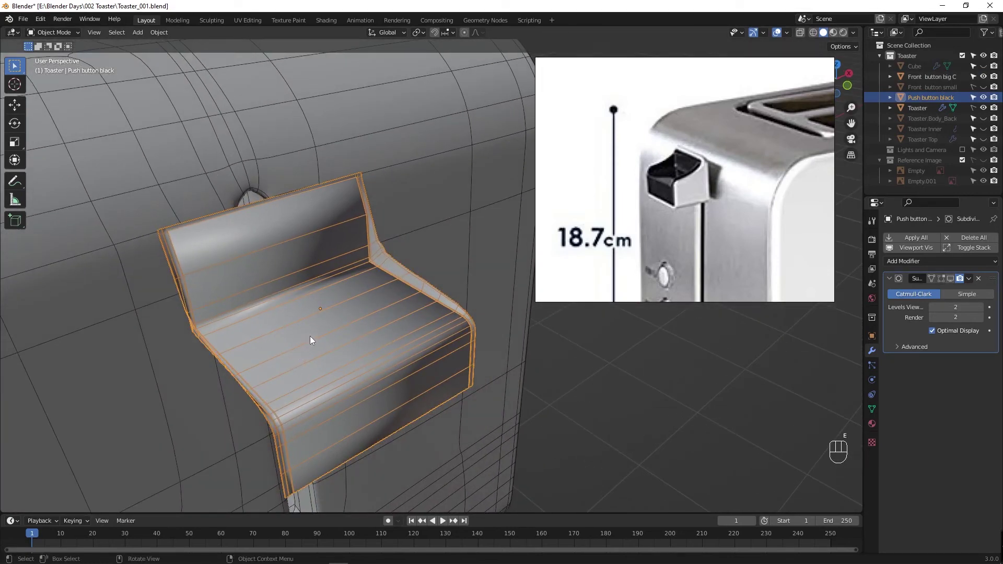
pyautogui.press('Tab')
pyautogui.press('a')
pyautogui.press('e')
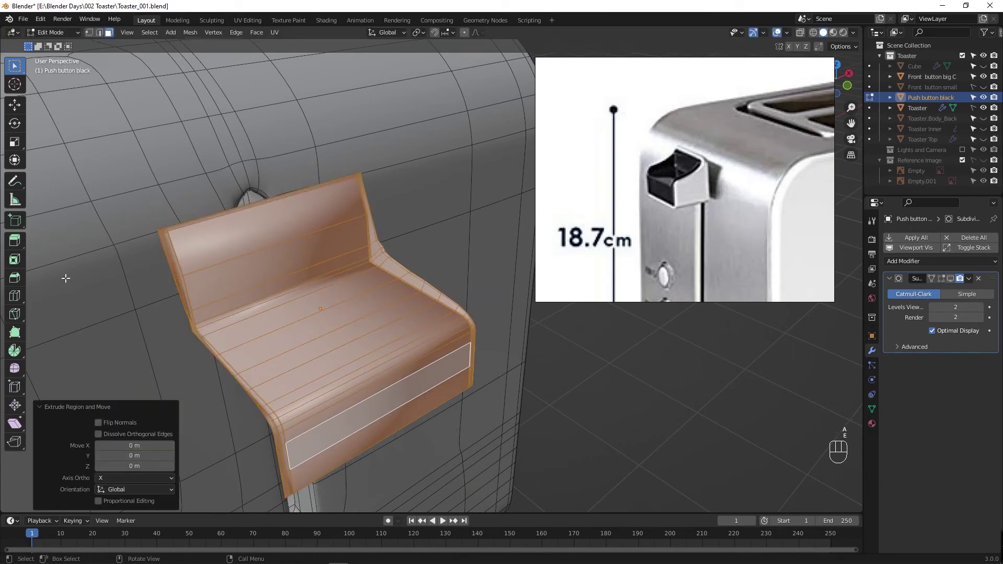
pyautogui.moveTo(26, 250); pyautogui.dragTo(25, 249)
pyautogui.moveTo(26, 249); pyautogui.dragTo(57, 247)
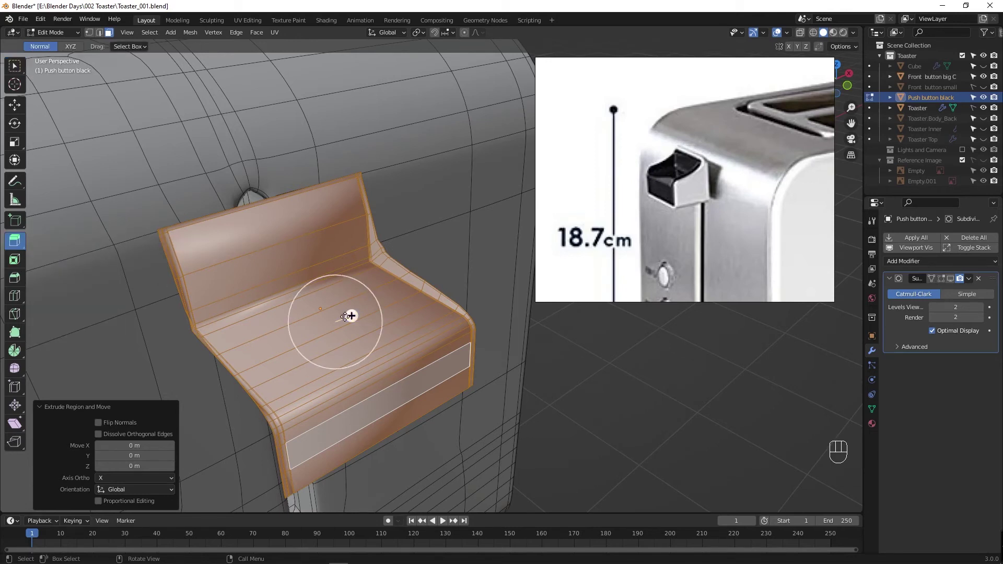
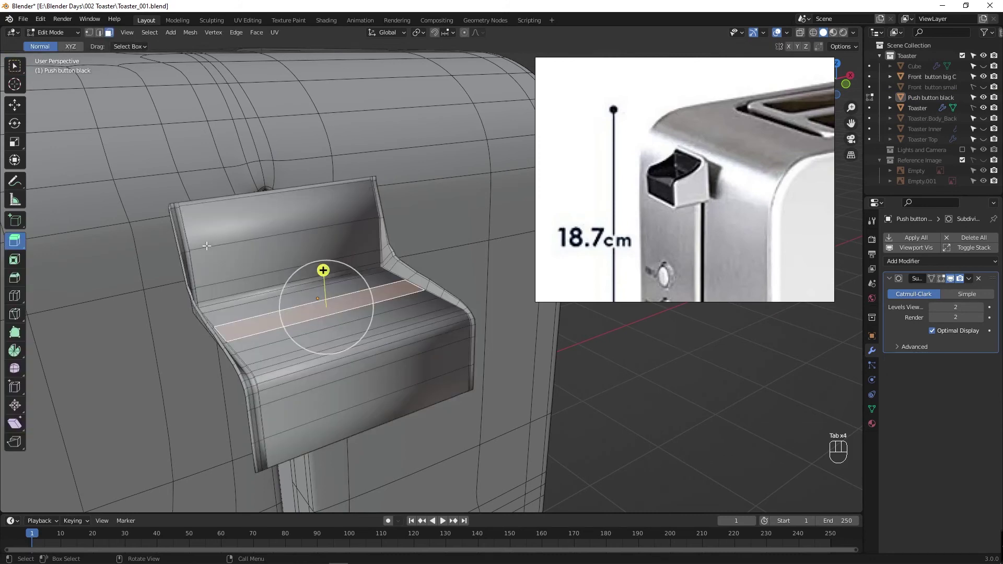
# Step: Add several edge loops slid close to the lever's rims to sharpen its edges
pyautogui.press('ctrl+r')
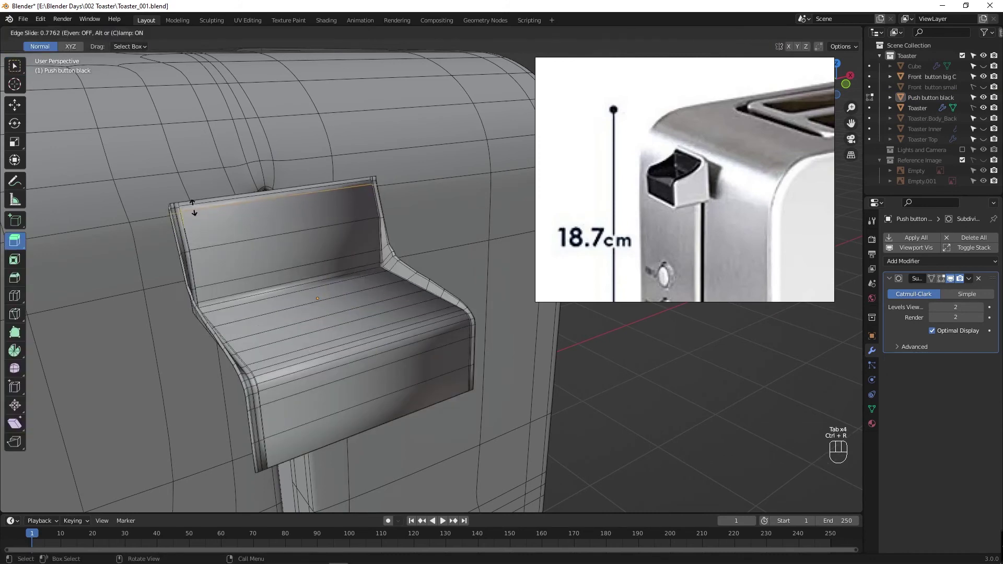
pyautogui.press('Tab')
pyautogui.press('ctrl+r')
pyautogui.moveTo(361, 439); pyautogui.dragTo(369, 414)
pyautogui.press('Tab')
pyautogui.press('ctrl+r')
pyautogui.press('Tab')
pyautogui.press('Tab')
pyautogui.press('ctrl+r')
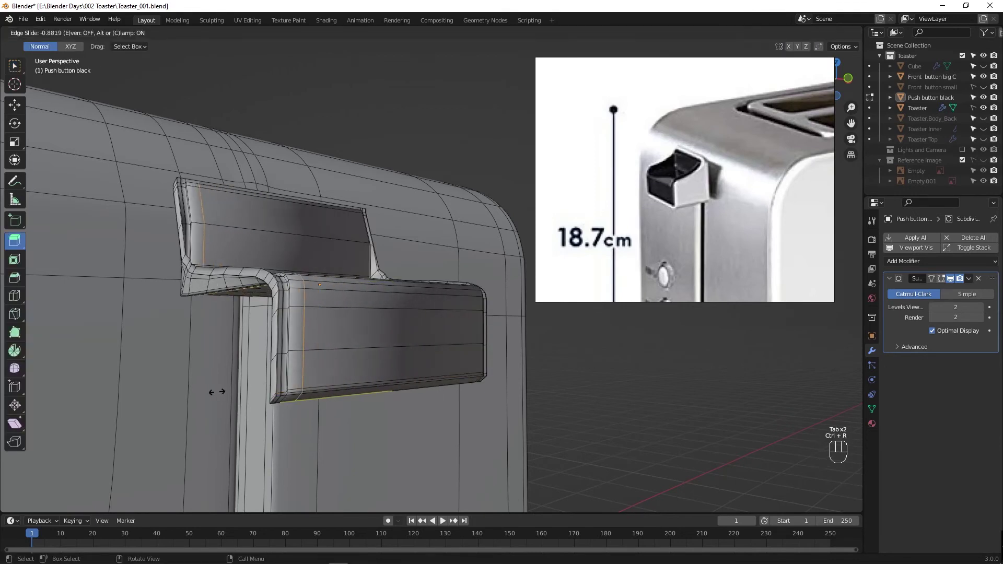
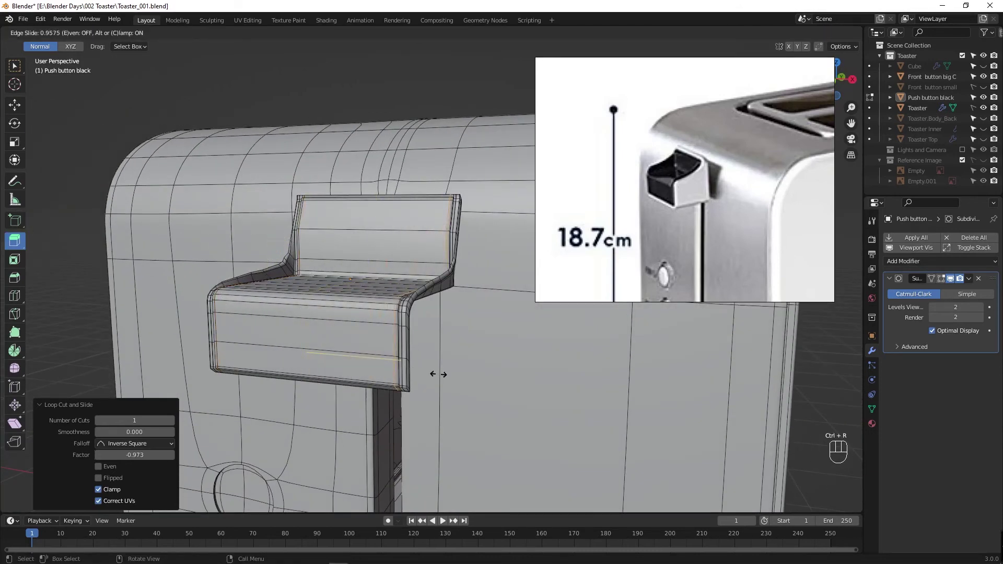
pyautogui.press('Tab')
pyautogui.moveTo(356, 357); pyautogui.dragTo(418, 355)
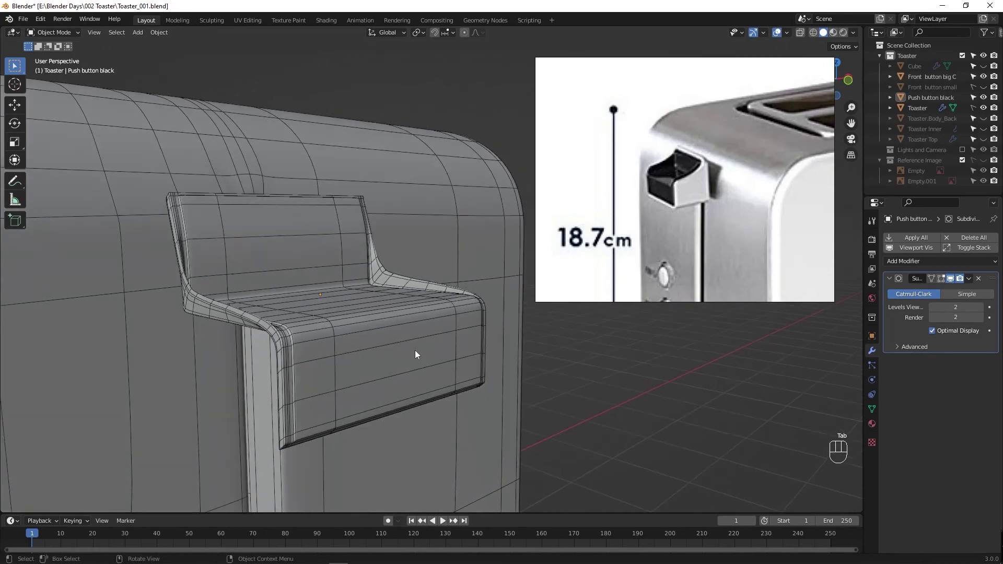
pyautogui.press('Tab')
# Step: From the side view, move the lever up and outward from the toaster body
pyautogui.press('F4')
pyautogui.press('Tab')
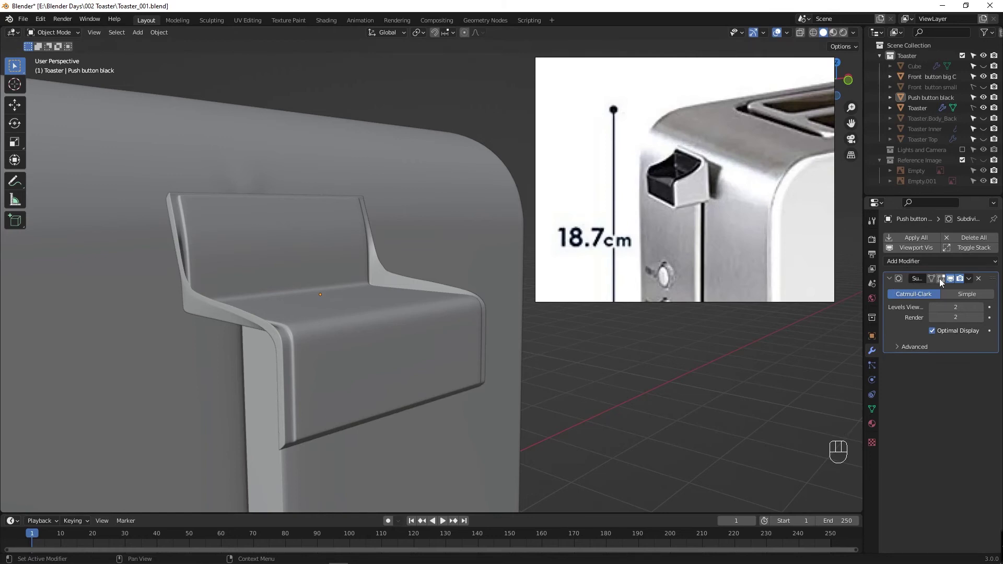
pyautogui.click(943, 281)
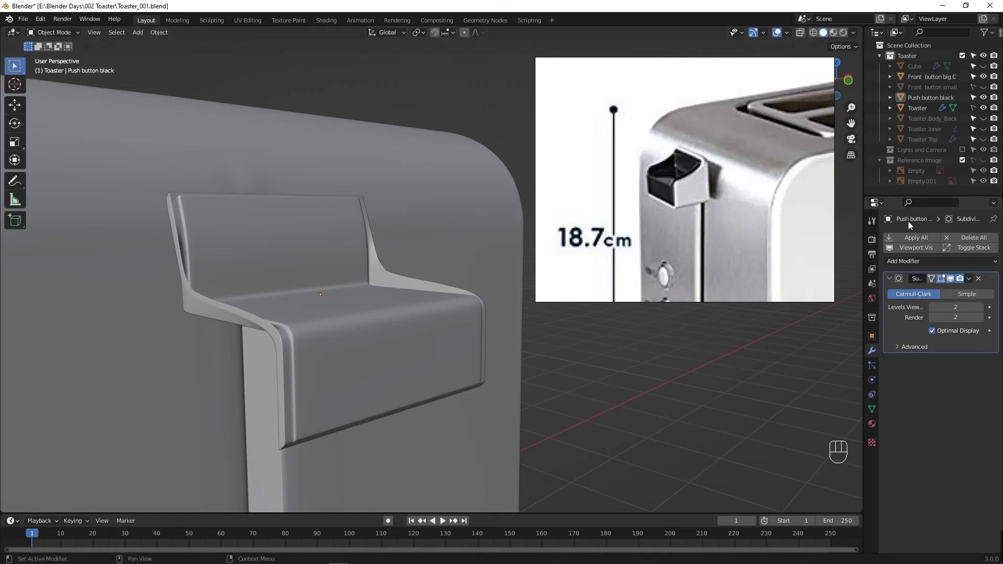
pyautogui.click(984, 68)
pyautogui.moveTo(328, 317); pyautogui.dragTo(359, 313)
pyautogui.click(361, 315)
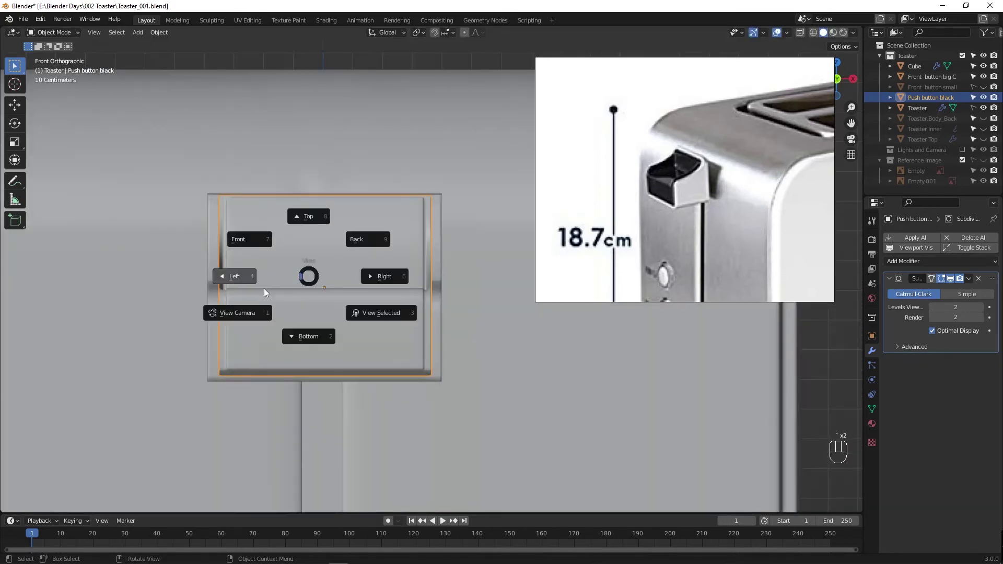
pyautogui.press('g')
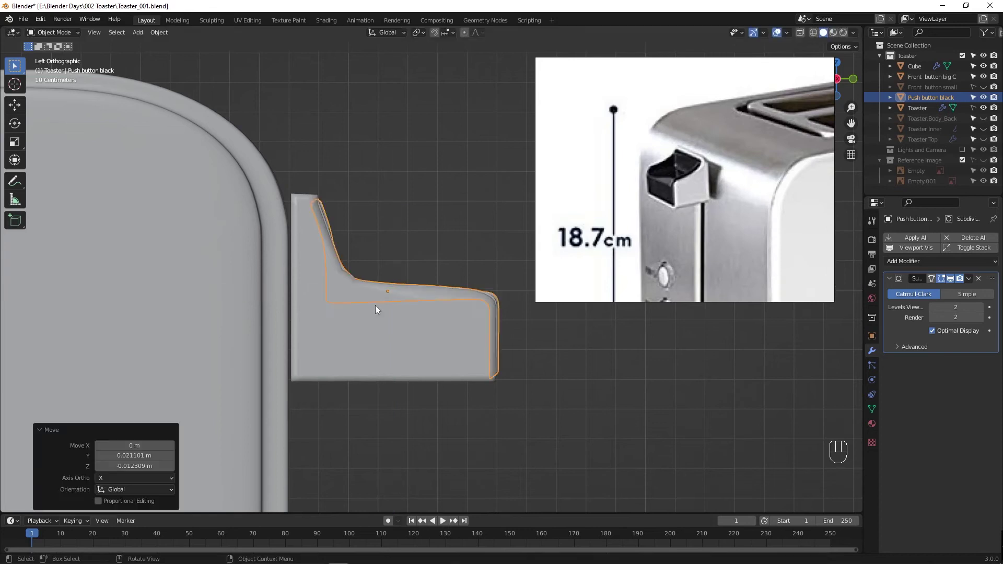
pyautogui.moveTo(432, 333); pyautogui.dragTo(364, 349)
pyautogui.press('Tab')
# Step: Scale the lever slightly along its width and nudge it about 0.008 m into place
pyautogui.click(662, 383)
pyautogui.moveTo(362, 336); pyautogui.dragTo(420, 324)
pyautogui.moveTo(359, 334); pyautogui.dragTo(310, 340)
pyautogui.click(322, 330)
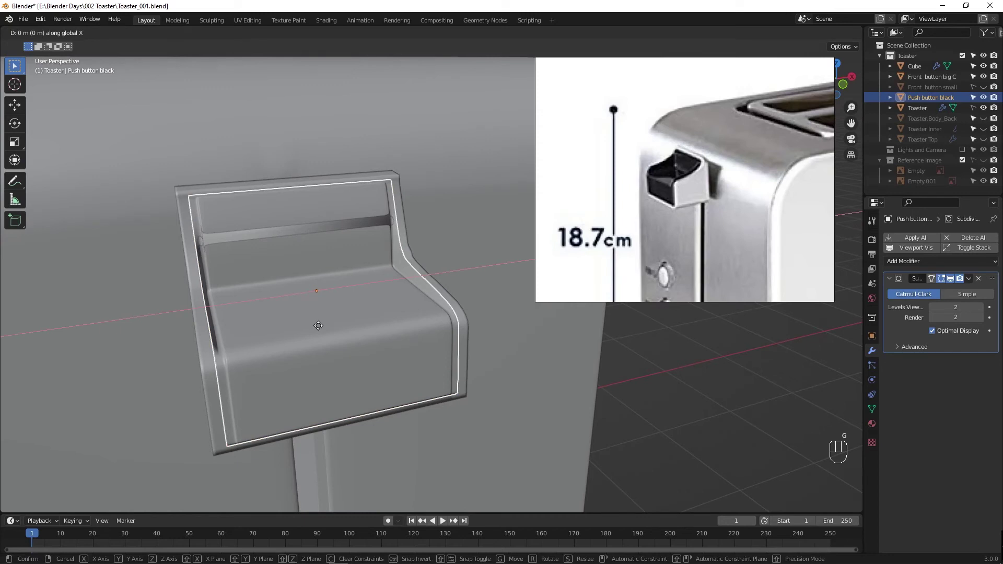
pyautogui.press('s')
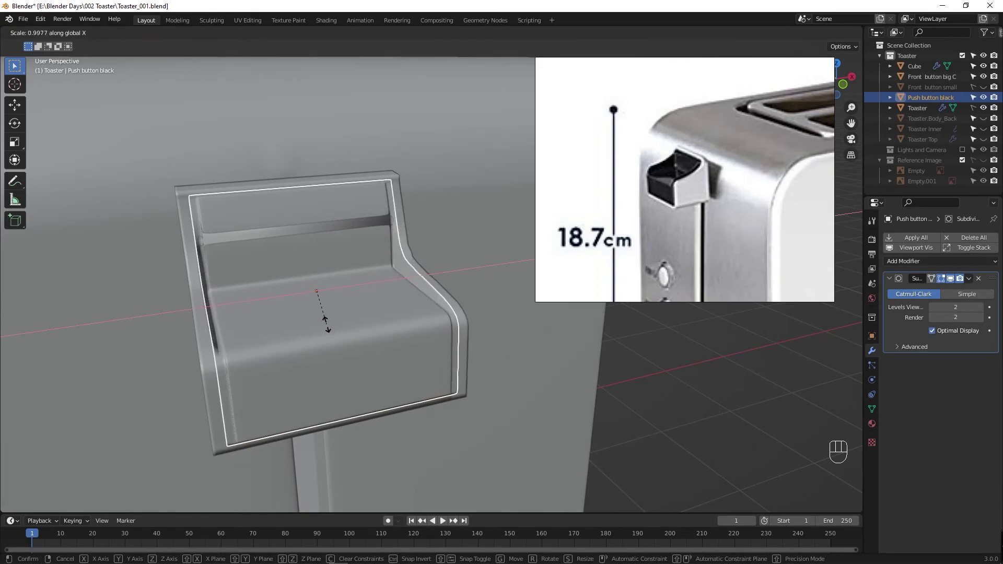
pyautogui.moveTo(331, 338); pyautogui.dragTo(379, 329)
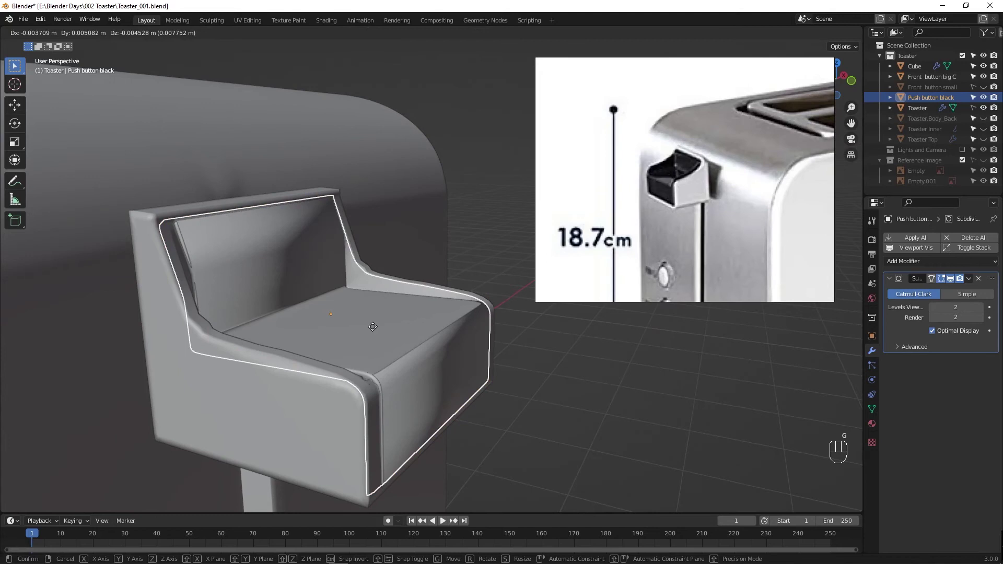
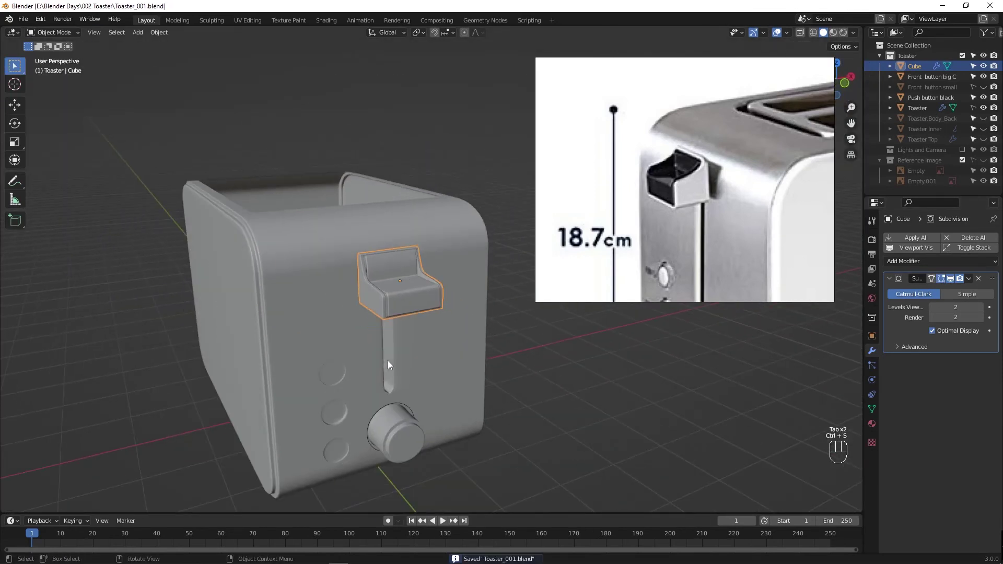
pyautogui.click(425, 338)
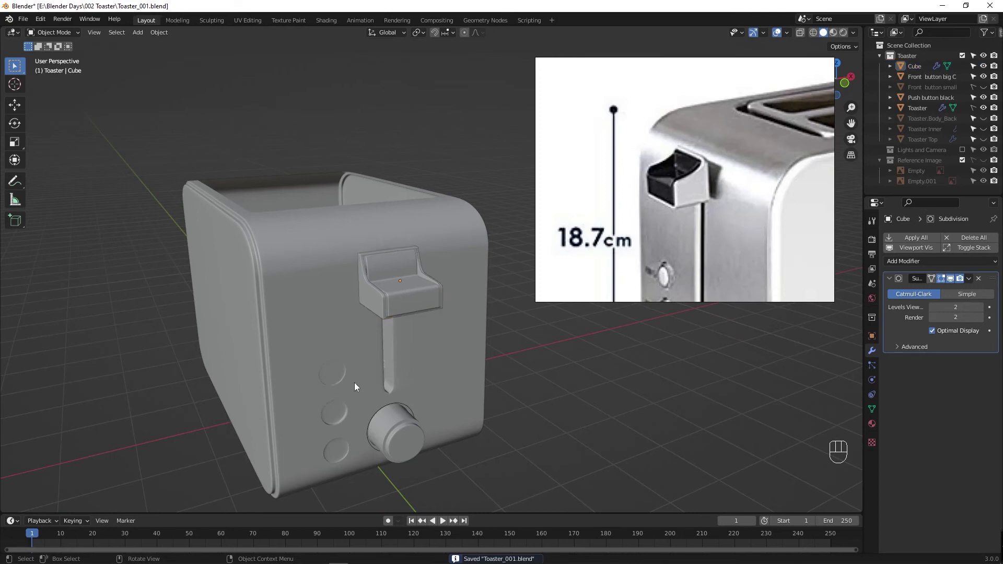
pyautogui.middleClick(357, 384)
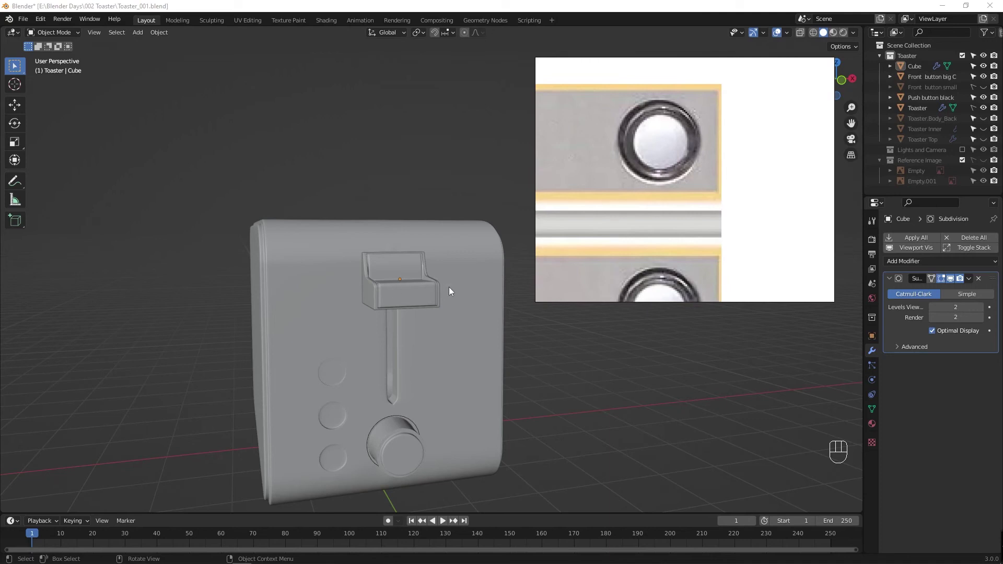
pyautogui.middleClick(323, 397)
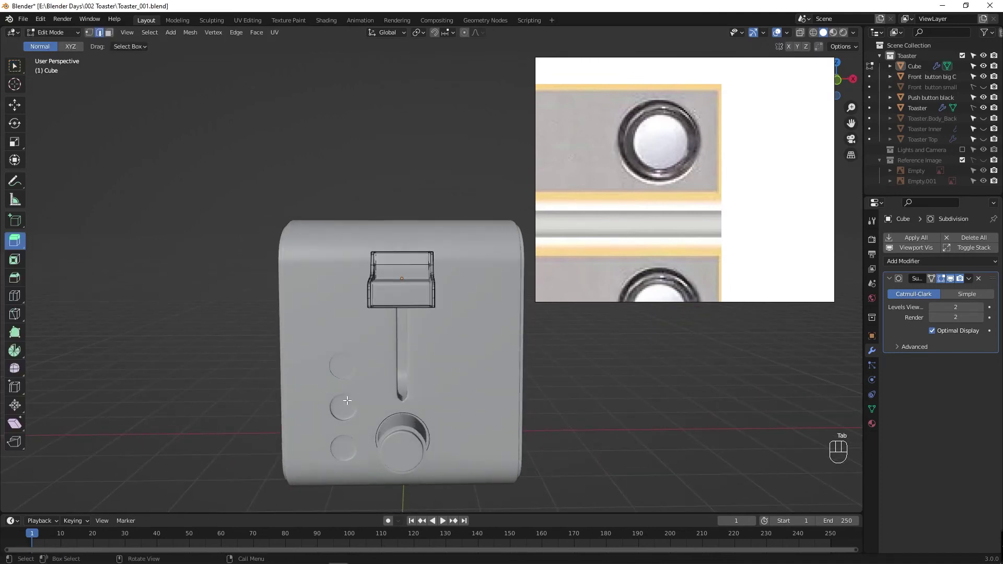
pyautogui.moveTo(323, 425); pyautogui.dragTo(415, 361)
pyautogui.moveTo(405, 387); pyautogui.dragTo(451, 382)
pyautogui.press('Tab')
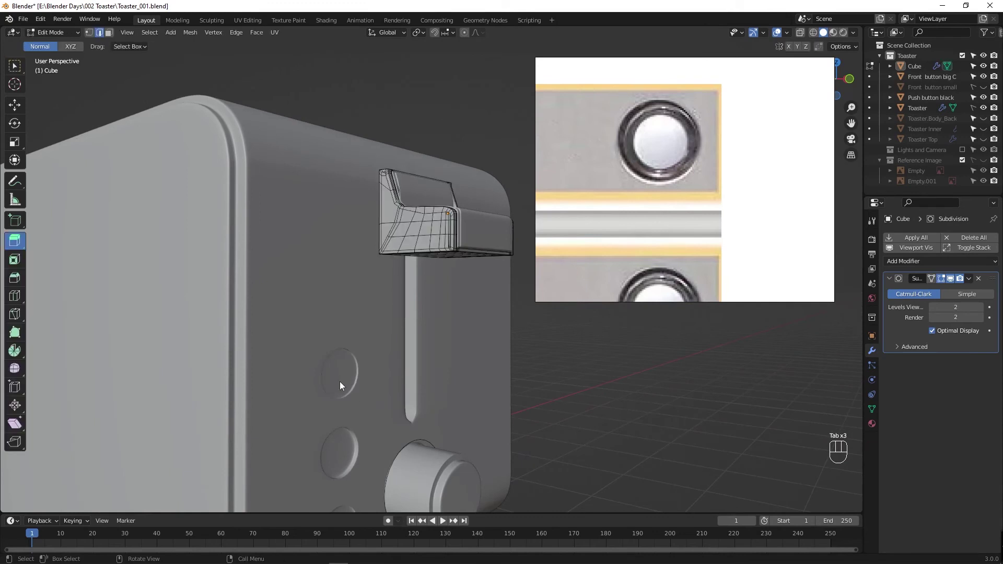
pyautogui.click(373, 386)
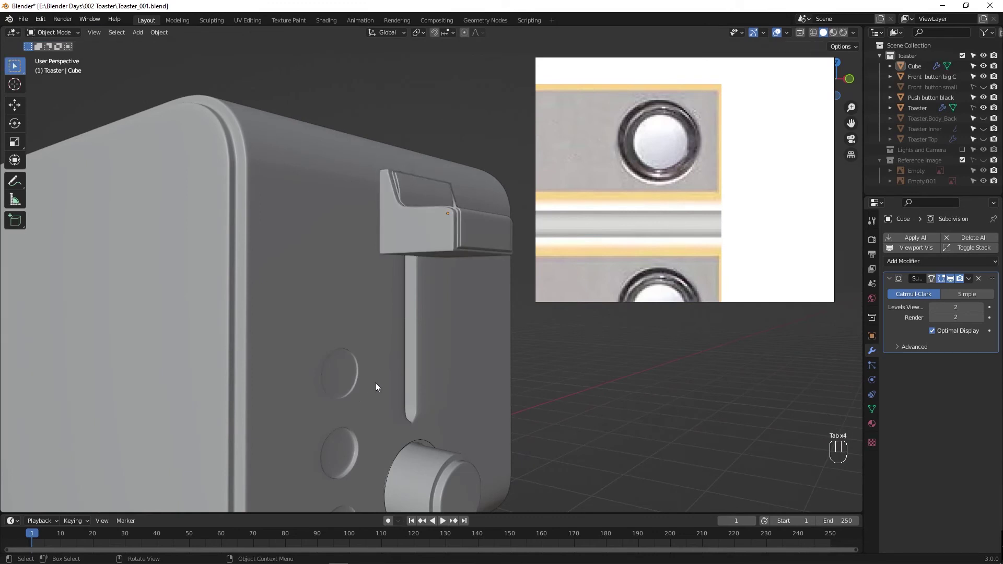
pyautogui.press('ctrl+s')
pyautogui.click(290, 355)
pyautogui.press('Tab')
pyautogui.press('Tab')
pyautogui.click(283, 353)
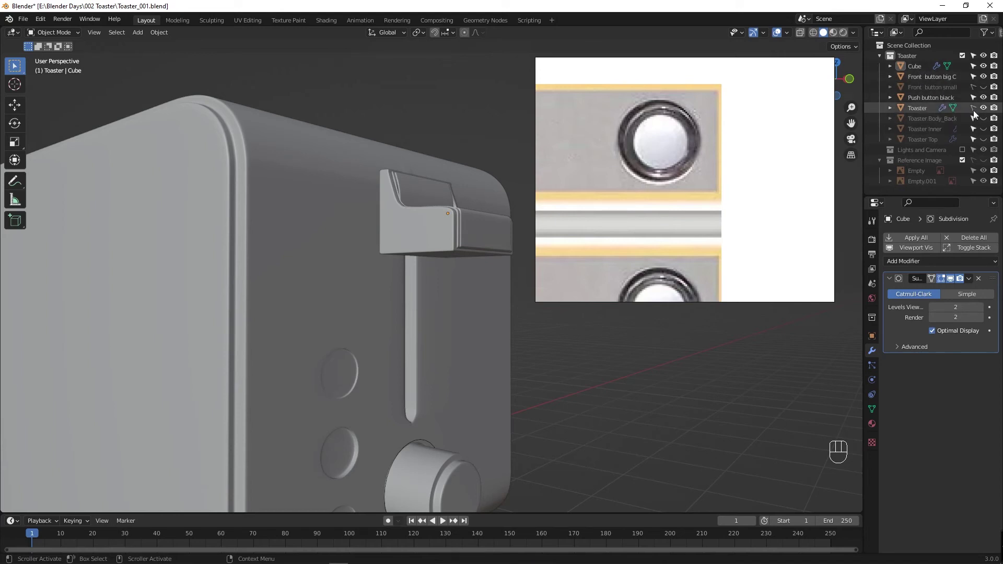
pyautogui.click(979, 110)
pyautogui.press('ctrl+s')
pyautogui.moveTo(301, 342); pyautogui.dragTo(258, 333)
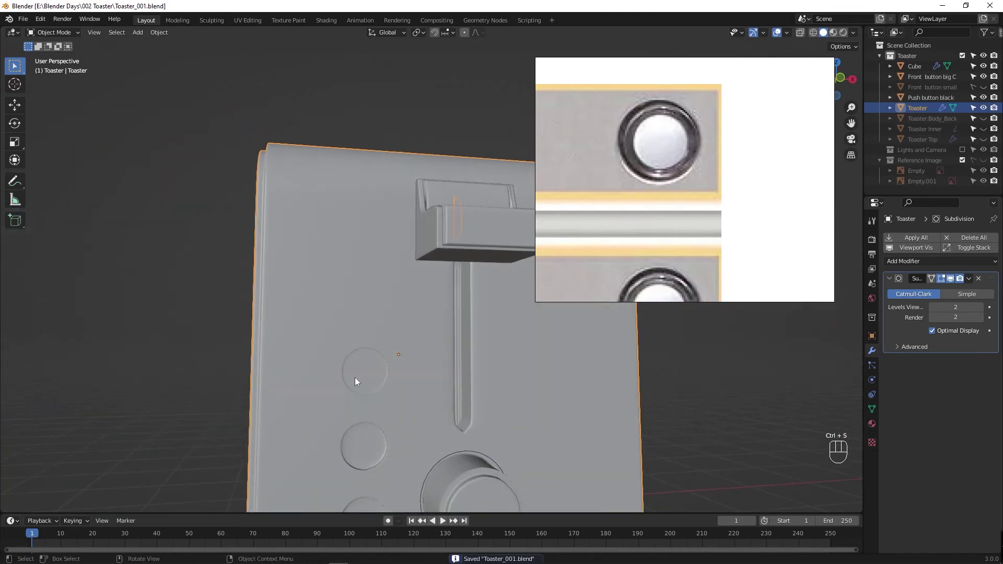
# Step: Extrude the top button recess face about -0.006 m inward into the toaster body
pyautogui.press('Tab')
pyautogui.click(353, 362)
pyautogui.press('w')
pyautogui.click(354, 361)
pyautogui.click(360, 362)
pyautogui.press('3')
pyautogui.click(360, 363)
pyautogui.click(375, 365)
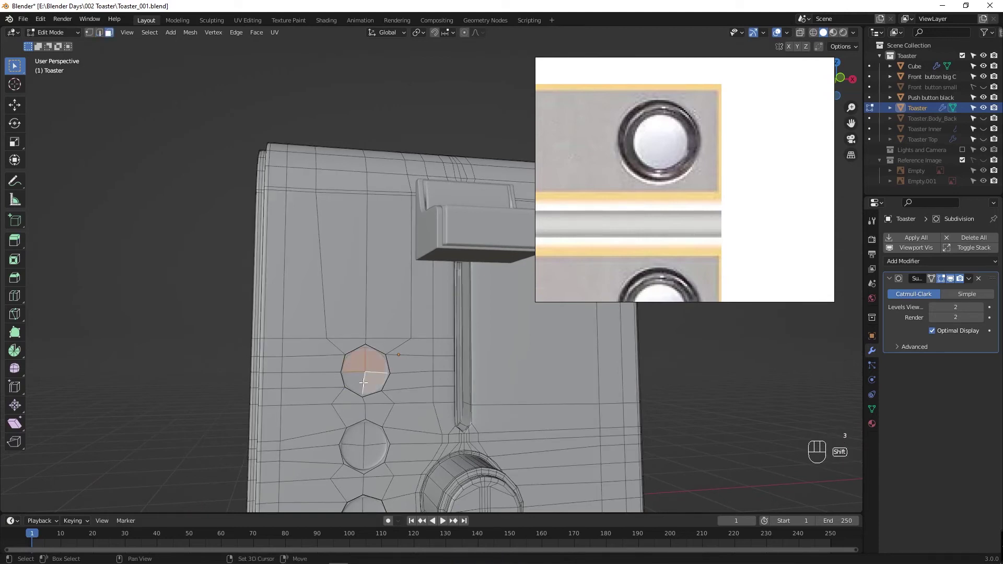
pyautogui.moveTo(381, 389); pyautogui.dragTo(449, 390)
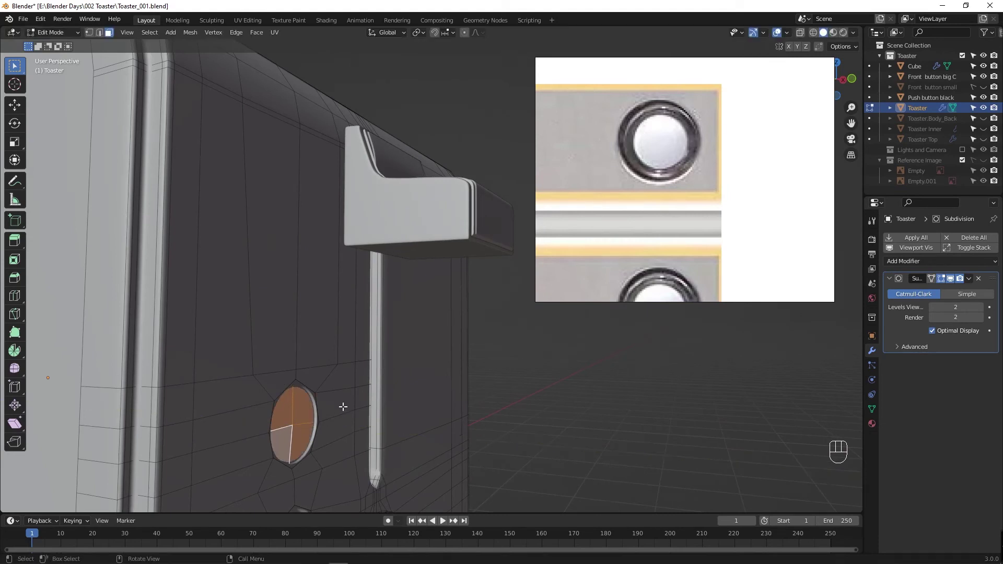
pyautogui.click(943, 283)
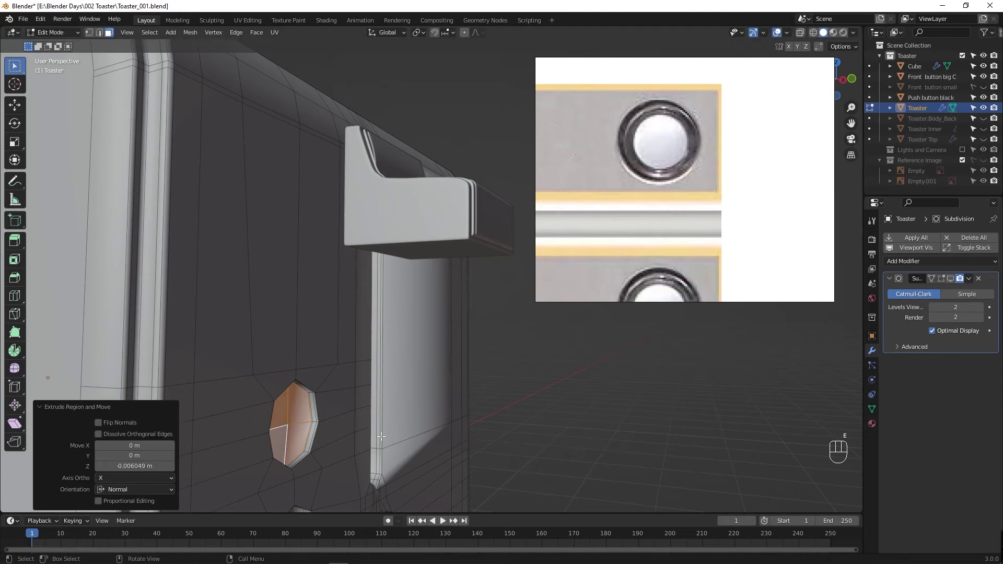
pyautogui.press('Tab')
# Step: Check the recess from top and front views and save the file
pyautogui.moveTo(393, 440); pyautogui.dragTo(341, 443)
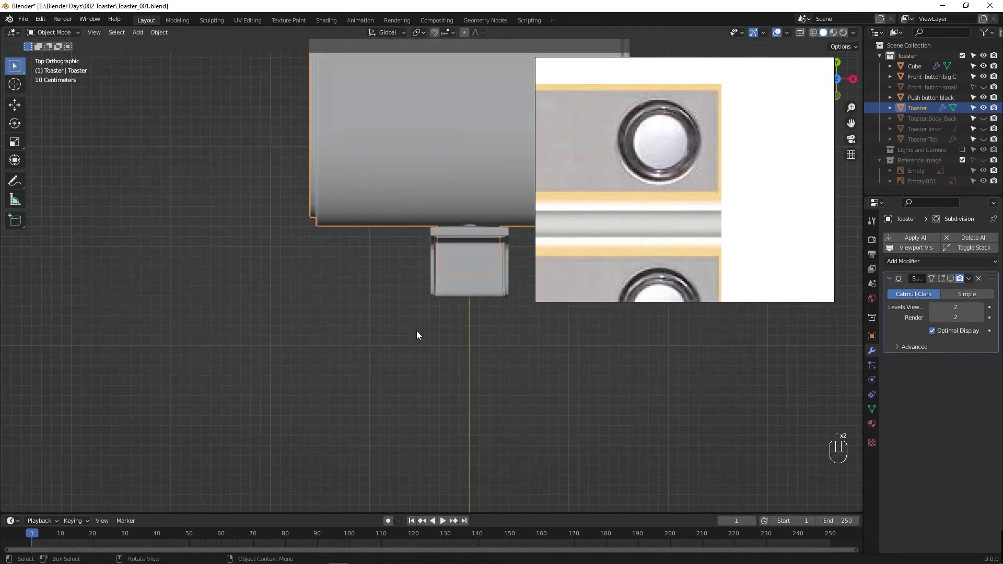
pyautogui.moveTo(448, 405); pyautogui.dragTo(425, 362)
pyautogui.click(944, 282)
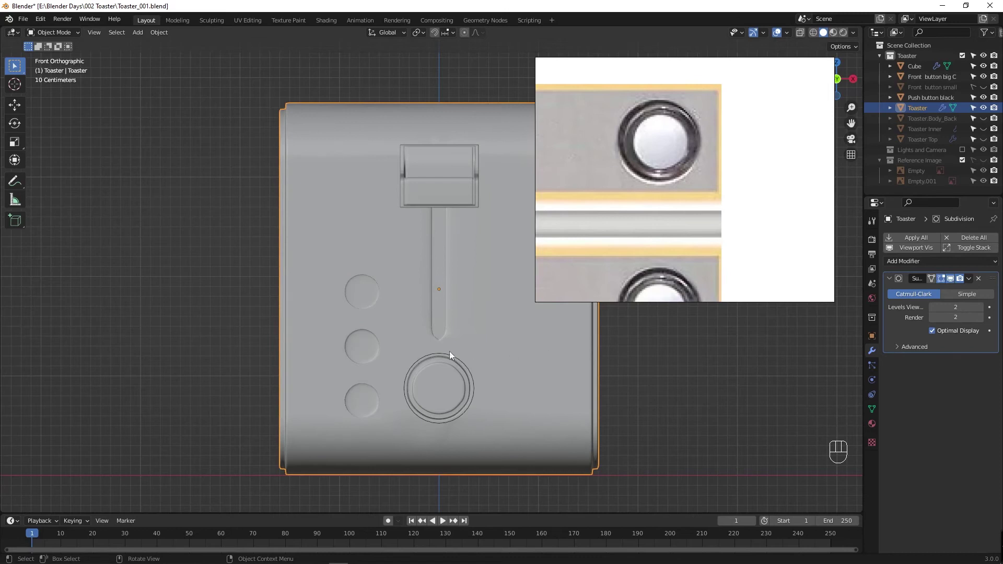
pyautogui.press('ctrl+s')
pyautogui.click(408, 334)
pyautogui.press('Tab')
pyautogui.middleClick(407, 347)
# Step: Try adding and shrinking a torus inside the body mesh
pyautogui.press('shift+a')
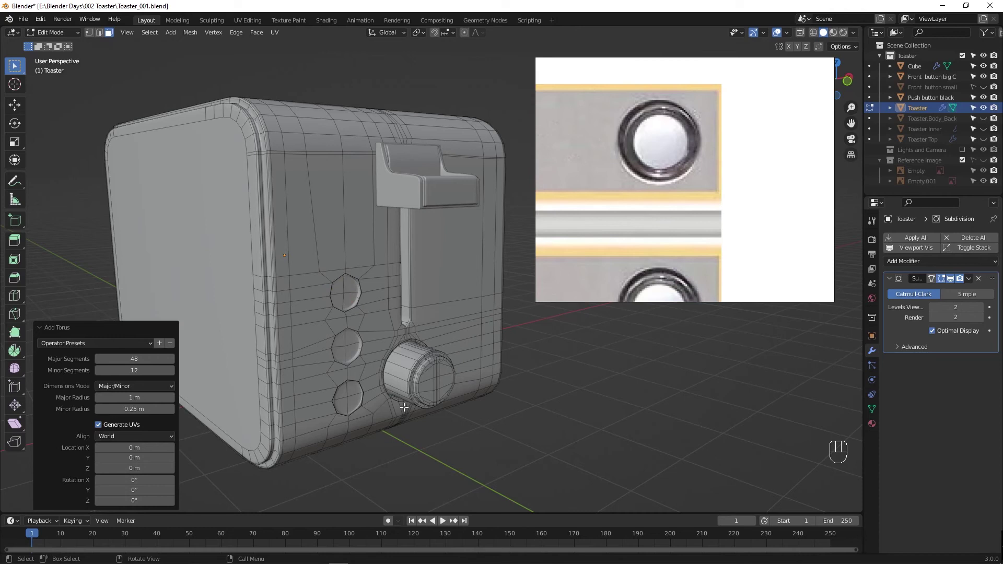
pyautogui.press('alt+z')
pyautogui.press('s')
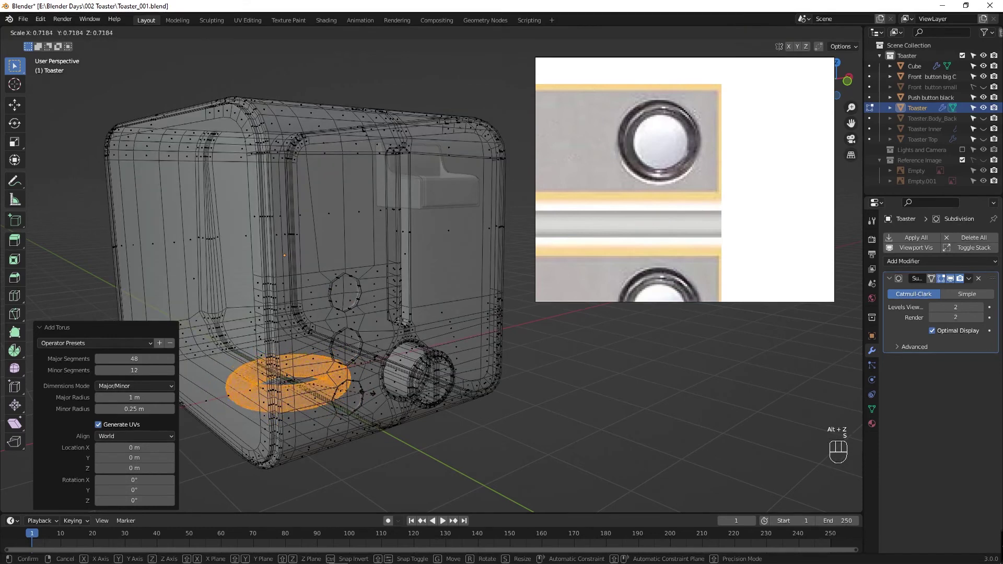
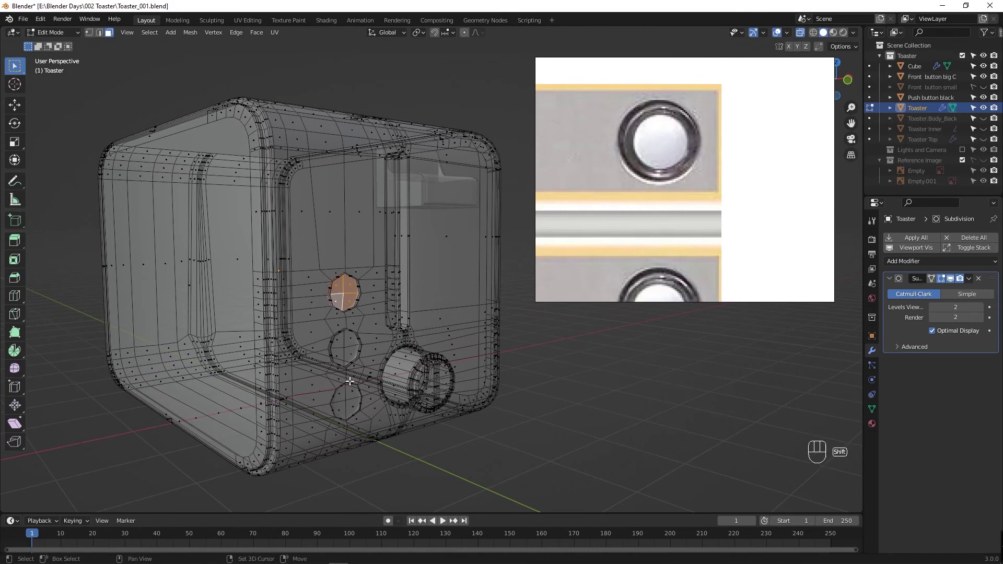
pyautogui.press('shift+a')
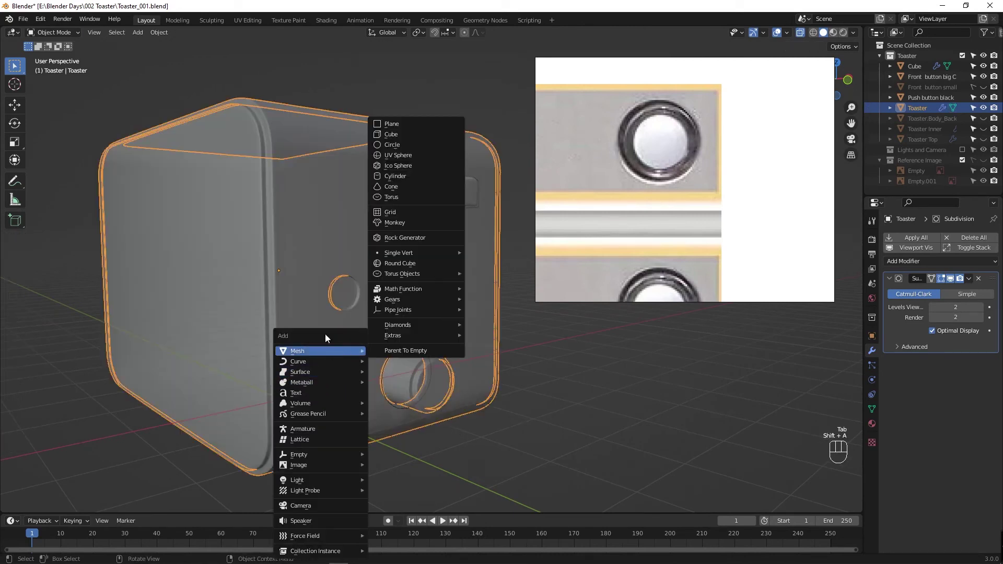
# Step: Undo the torus tried inside the body mesh and return to object mode
pyautogui.press('ctrl+z')
pyautogui.press('ctrl+z')
pyautogui.press('ctrl+shift+z')
pyautogui.press('ctrl+z')
pyautogui.press('ctrl+z')
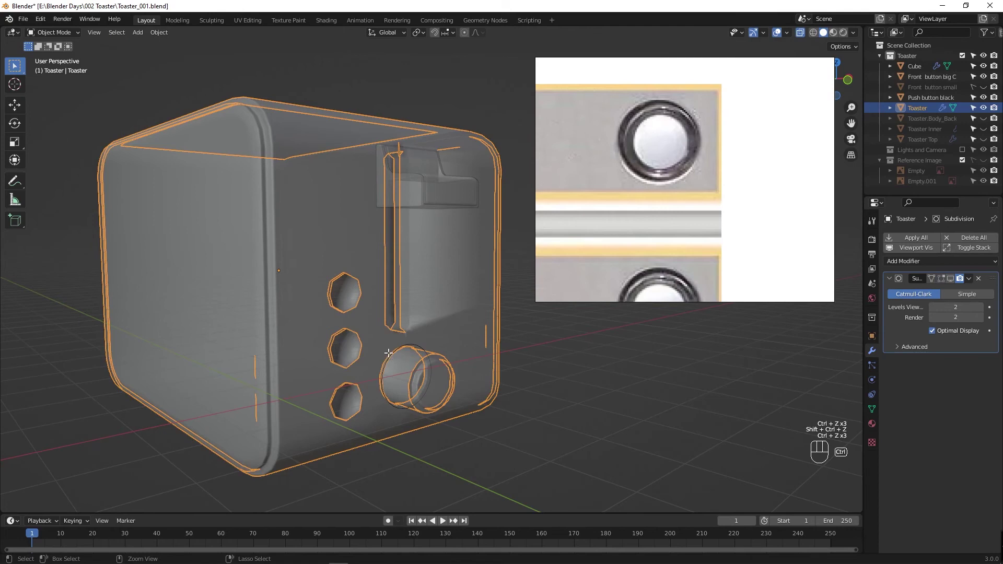
pyautogui.press('ctrl+z')
pyautogui.press('ctrl+shift+z')
pyautogui.press('ctrl+shift+z')
pyautogui.press('Tab')
pyautogui.press('Tab')
pyautogui.press('alt+z')
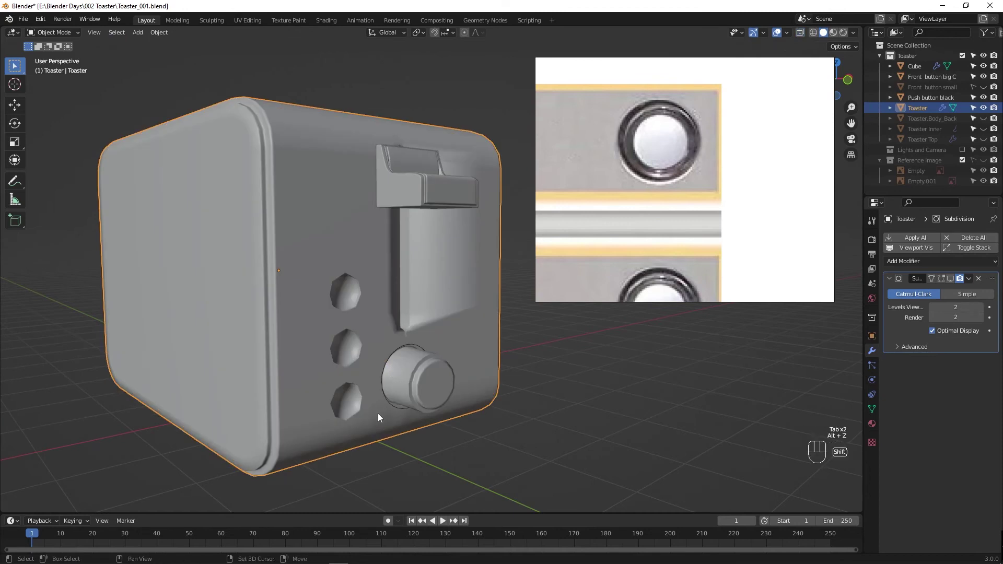
pyautogui.press('alt+z')
# Step: Add a new Torus object at the origin and scale it down to about 0.41
pyautogui.press('shift+a')
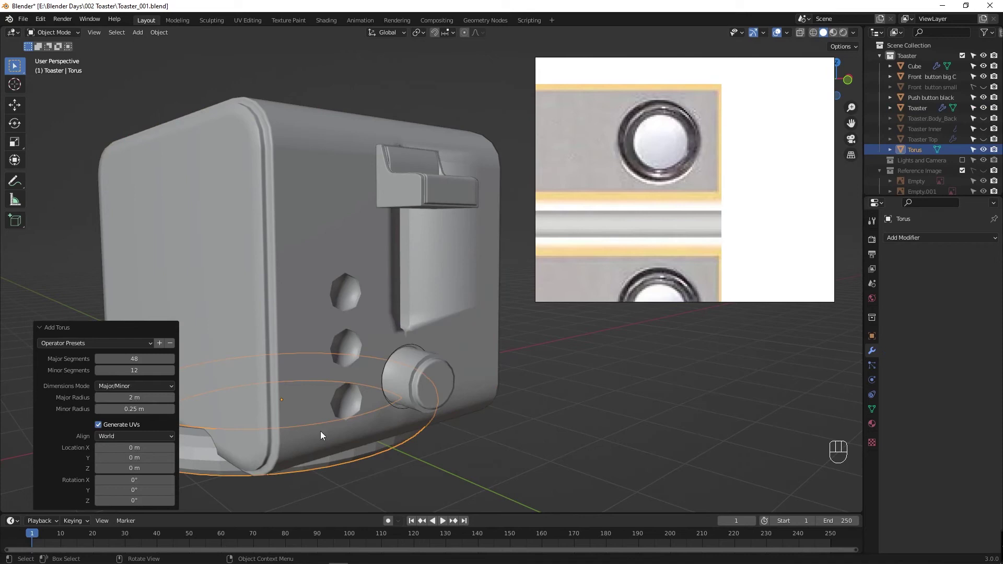
pyautogui.moveTo(367, 386); pyautogui.dragTo(490, 377)
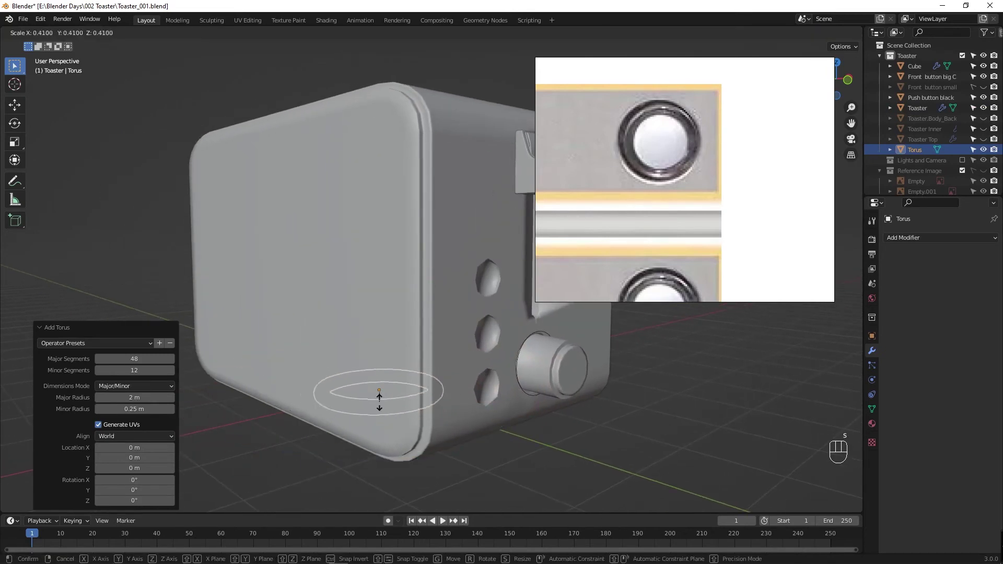
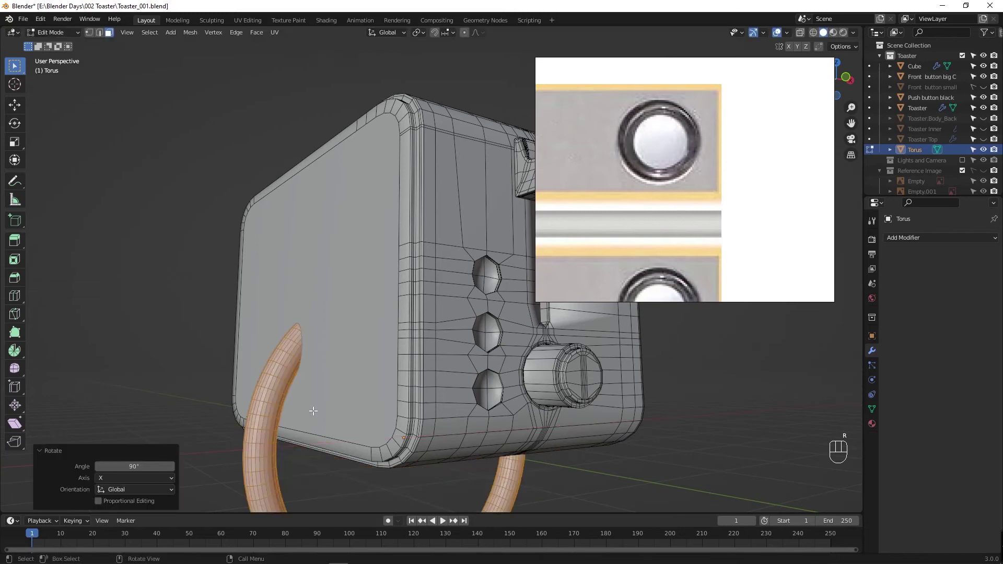
# Step: Shrink the torus into a small ring and move it up to the front face from the left view
pyautogui.press('`')
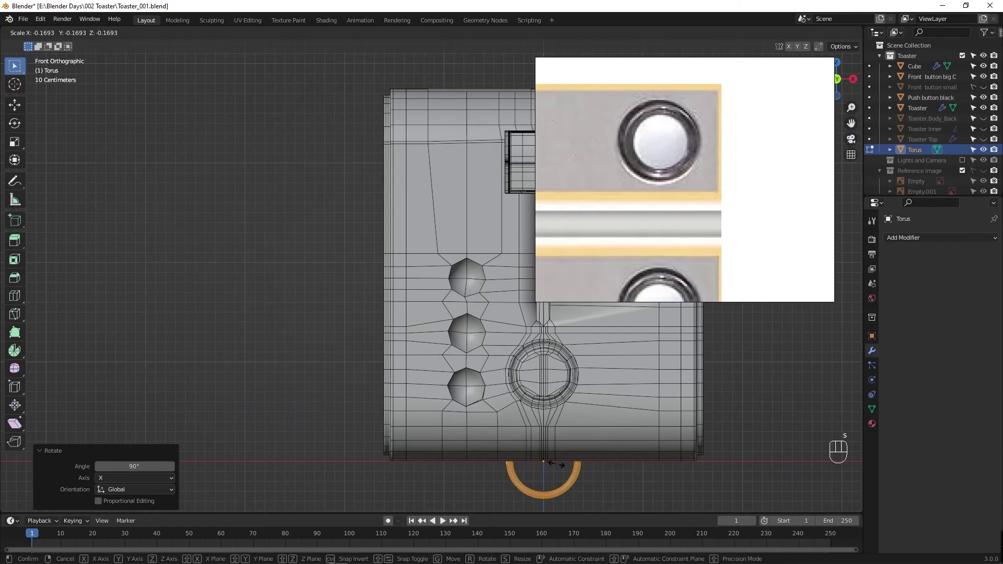
pyautogui.press('g')
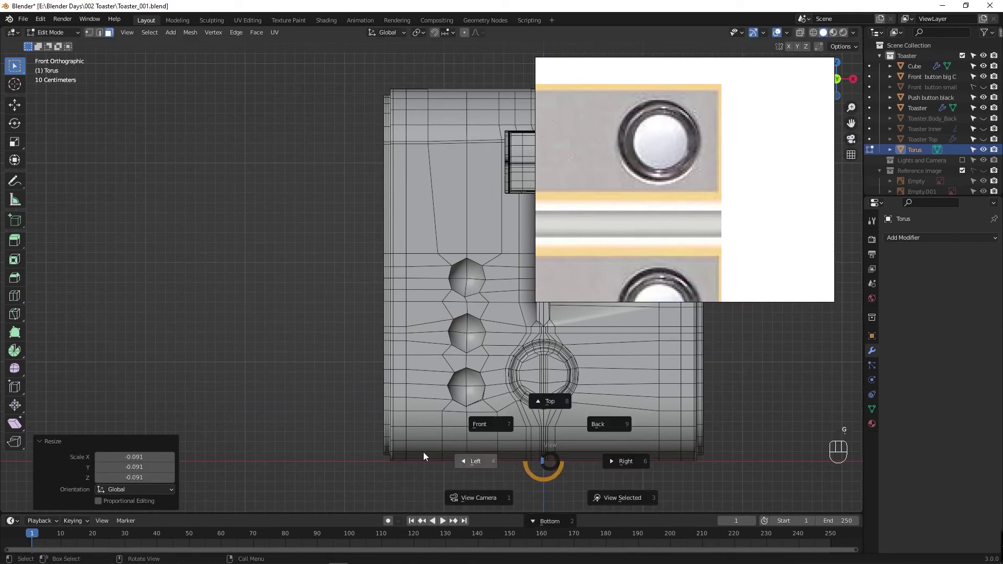
pyautogui.press('alt+z')
pyautogui.press('g')
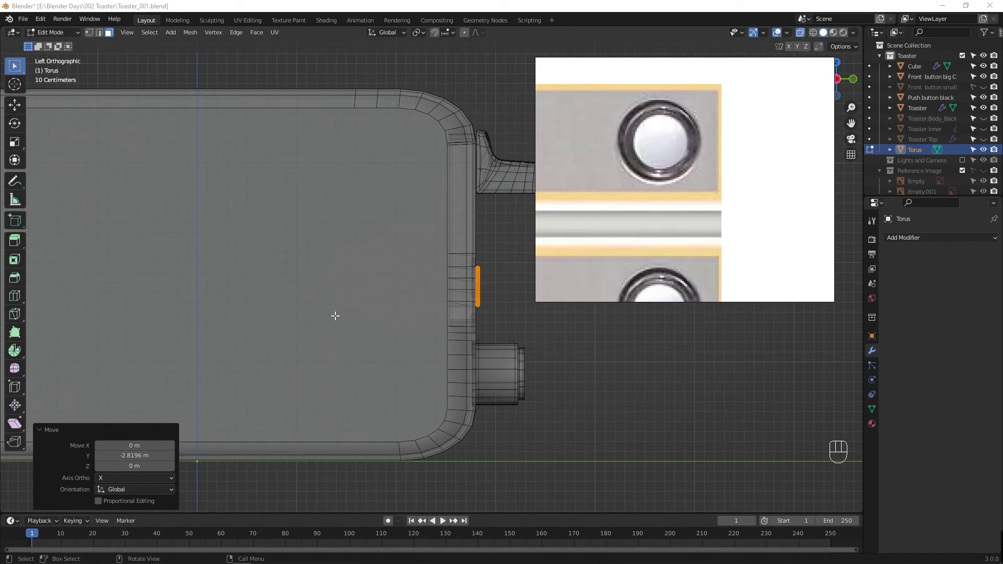
pyautogui.moveTo(393, 334); pyautogui.dragTo(325, 333)
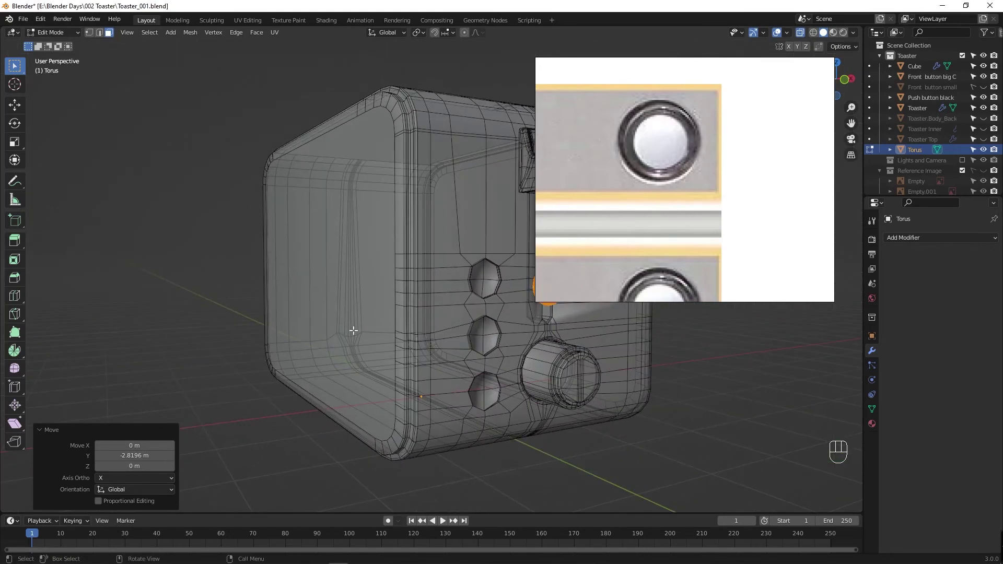
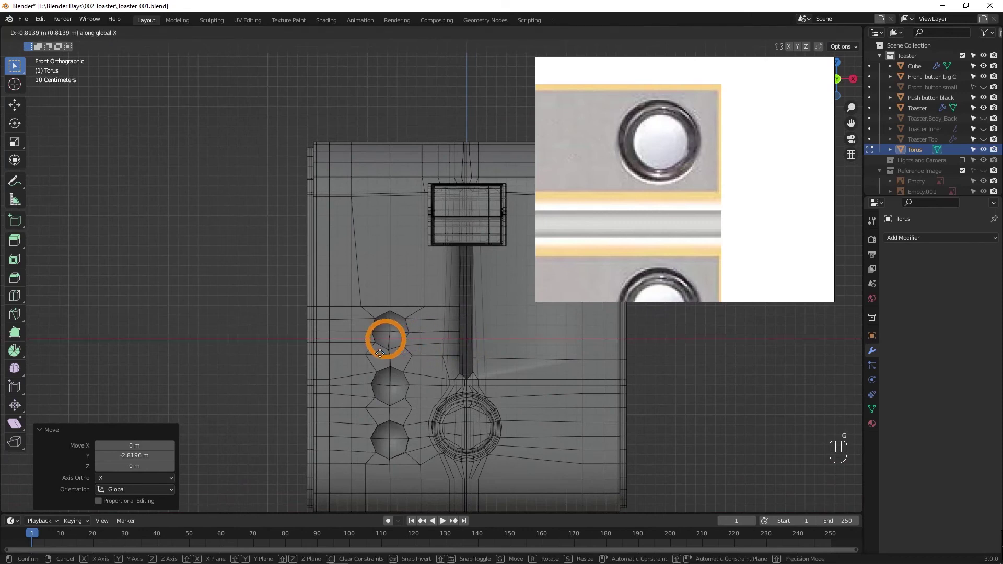
# Step: From the front view, center the ring on the top button hole and scale it to fit
pyautogui.press('g')
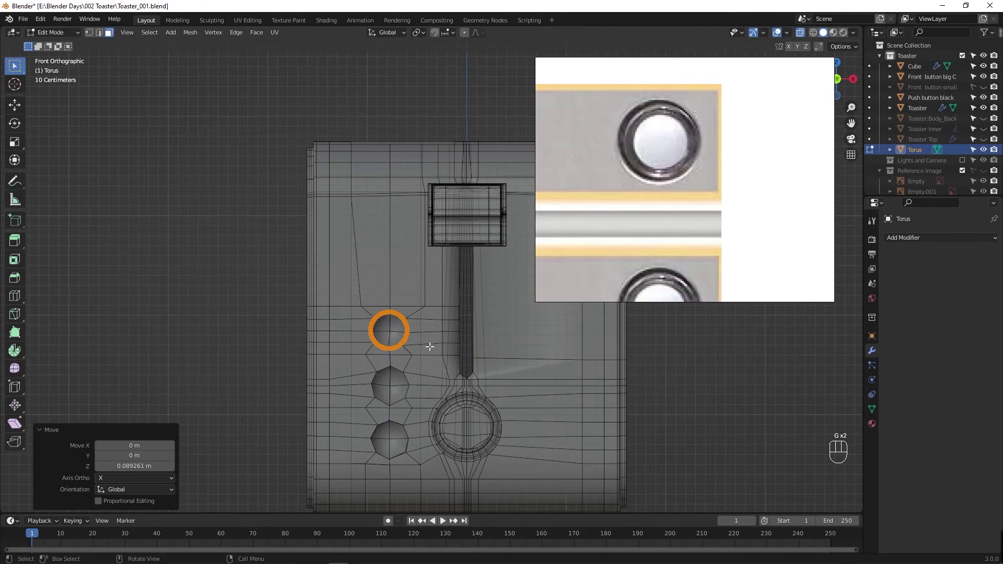
pyautogui.middleClick(428, 389)
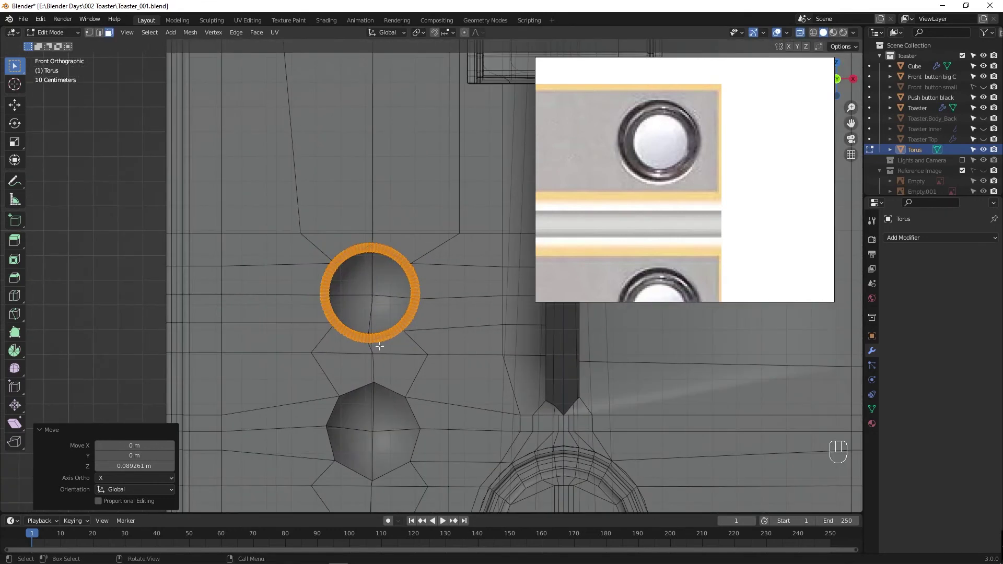
pyautogui.press('Tab')
pyautogui.press('s')
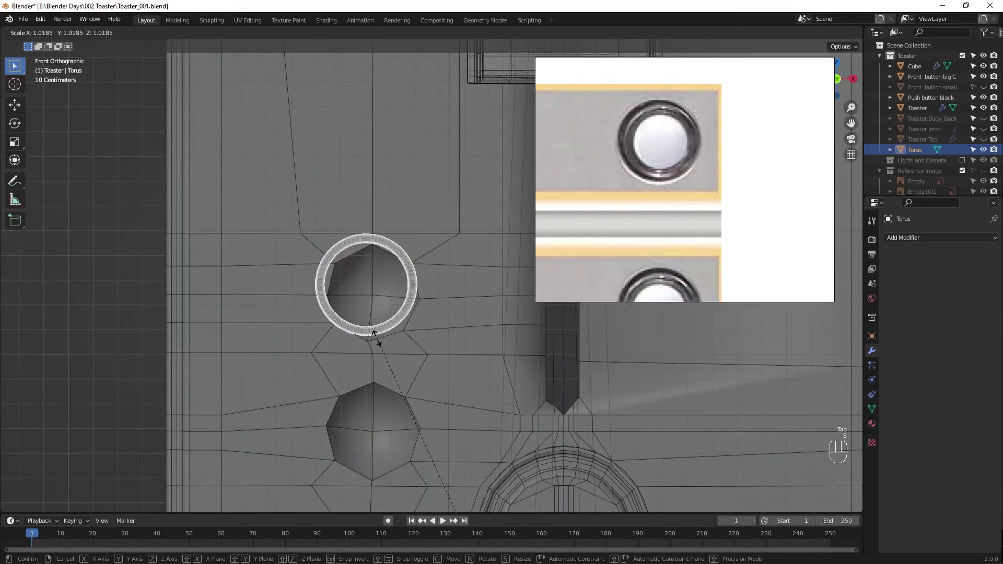
pyautogui.press('s')
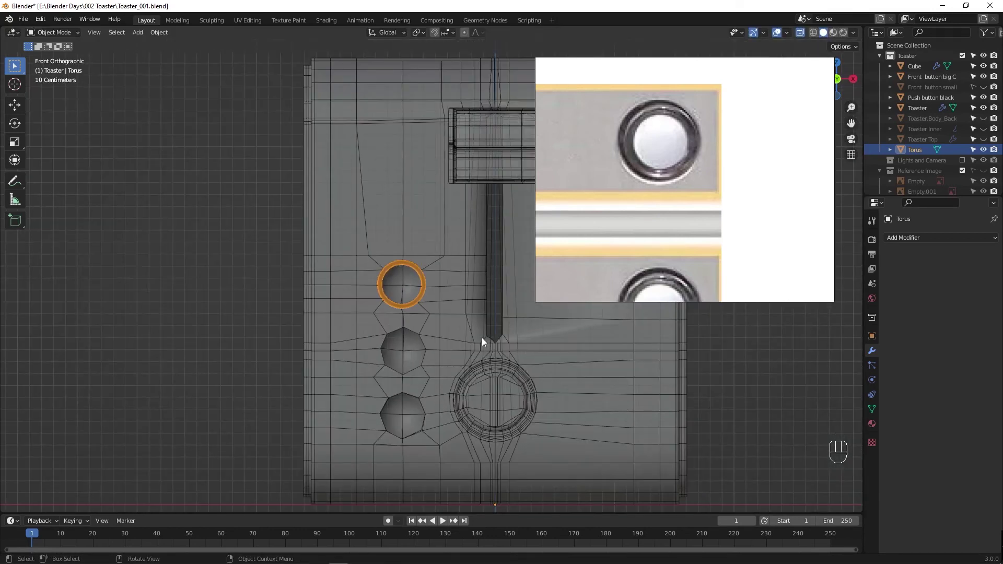
# Step: Apply the torus's location, rotation and scale and slide the ring onto the body surface over the recess face
pyautogui.moveTo(157, 31); pyautogui.dragTo(276, 120)
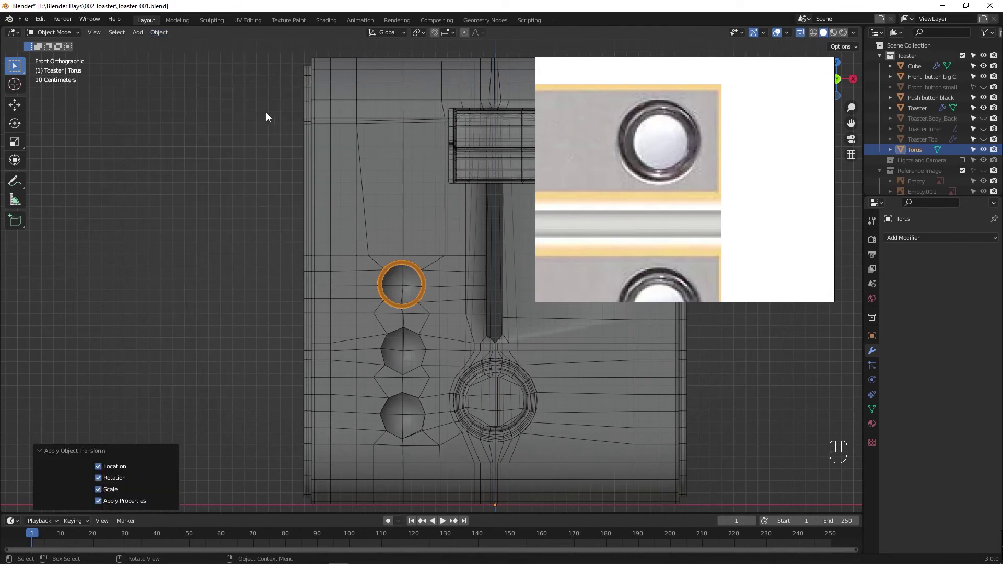
pyautogui.moveTo(164, 34); pyautogui.dragTo(307, 71)
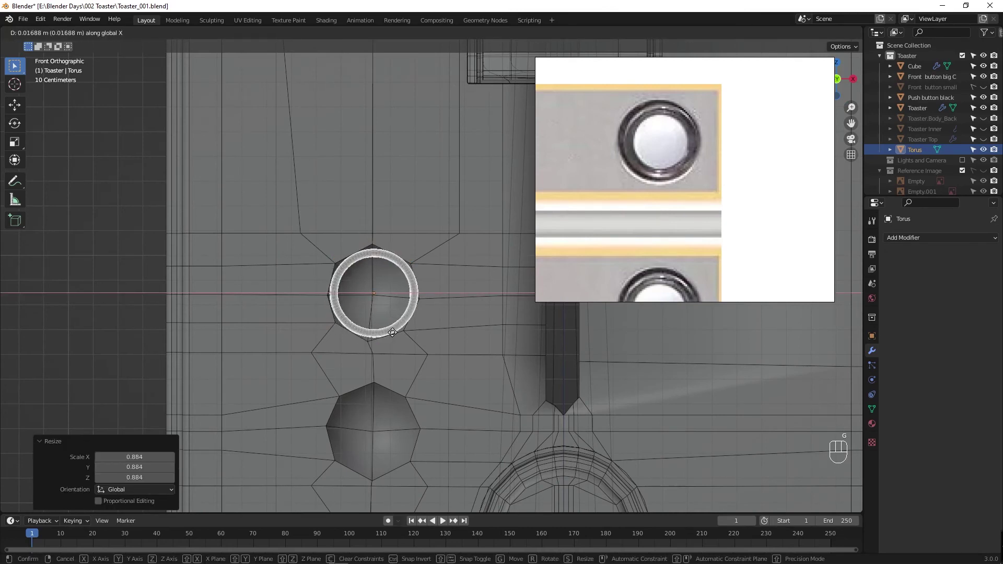
pyautogui.middleClick(348, 350)
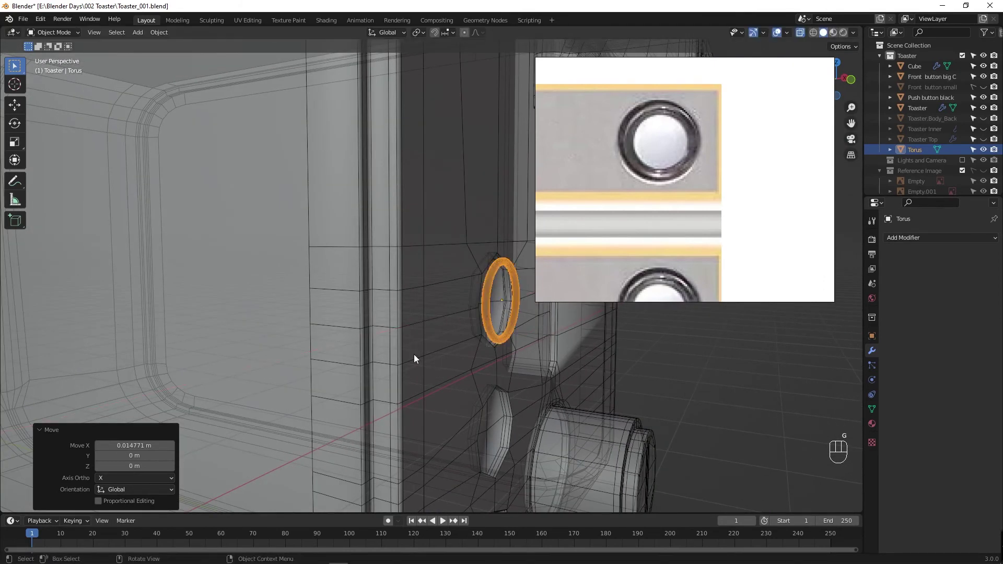
pyautogui.press('g')
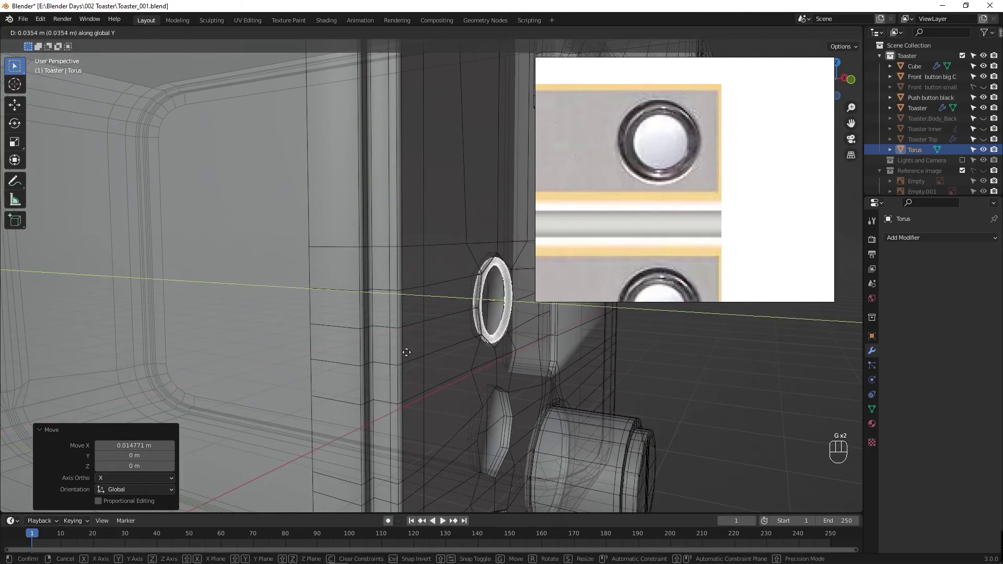
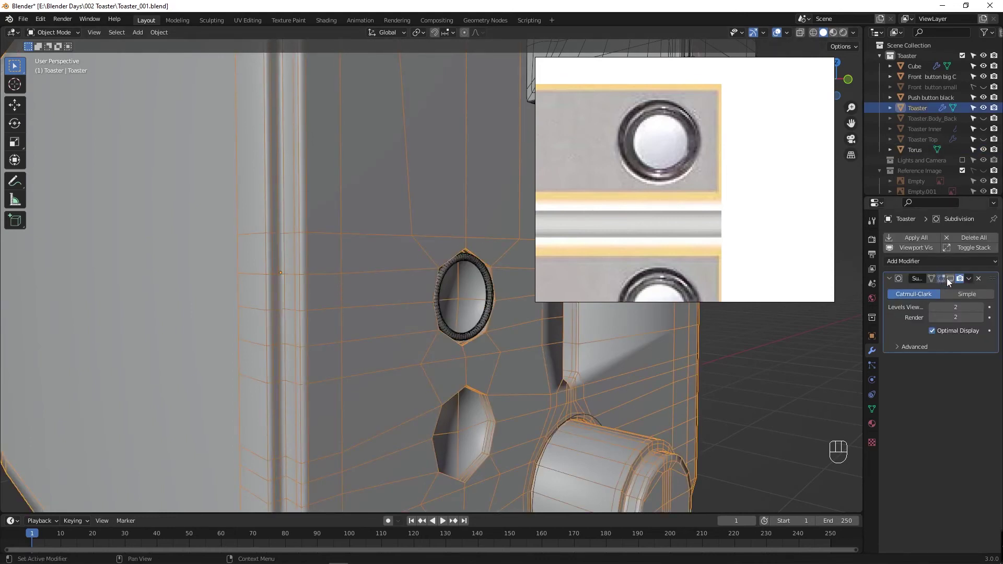
pyautogui.press('Tab')
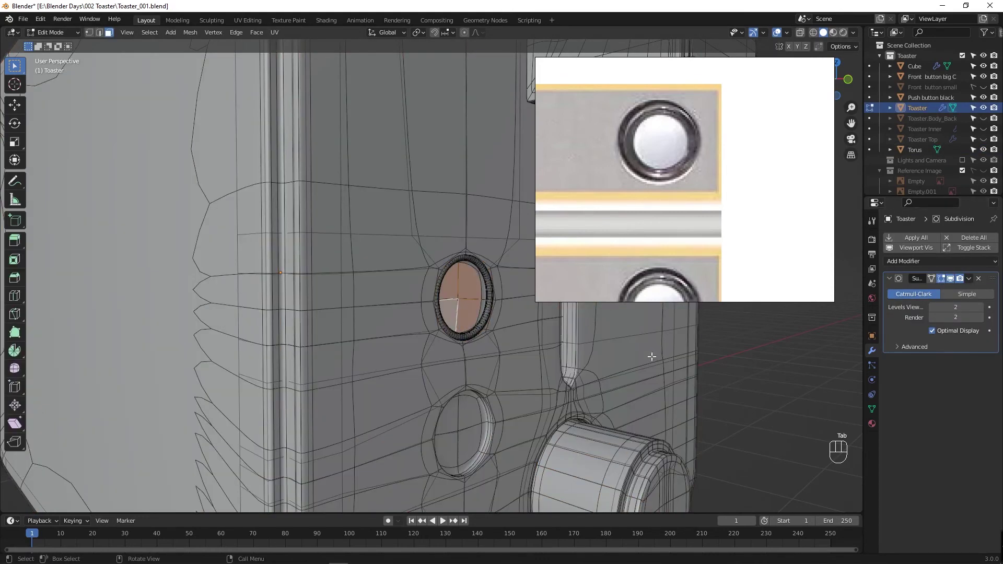
pyautogui.click(751, 348)
pyautogui.press('Tab')
pyautogui.press('F4')
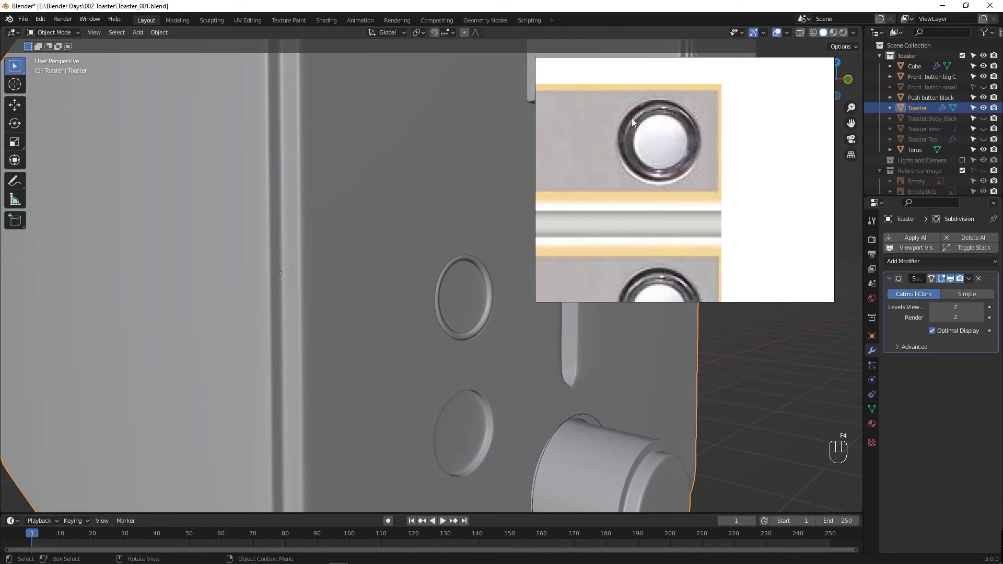
# Step: Adjust the ring sideways along X and set its depth along Y flush against the front panel
pyautogui.moveTo(419, 322); pyautogui.dragTo(376, 317)
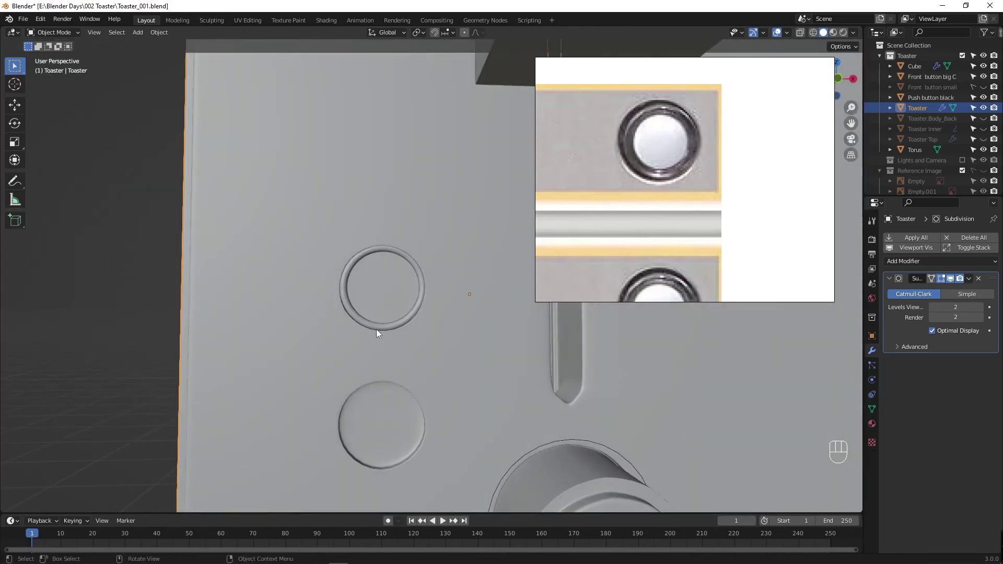
pyautogui.click(383, 331)
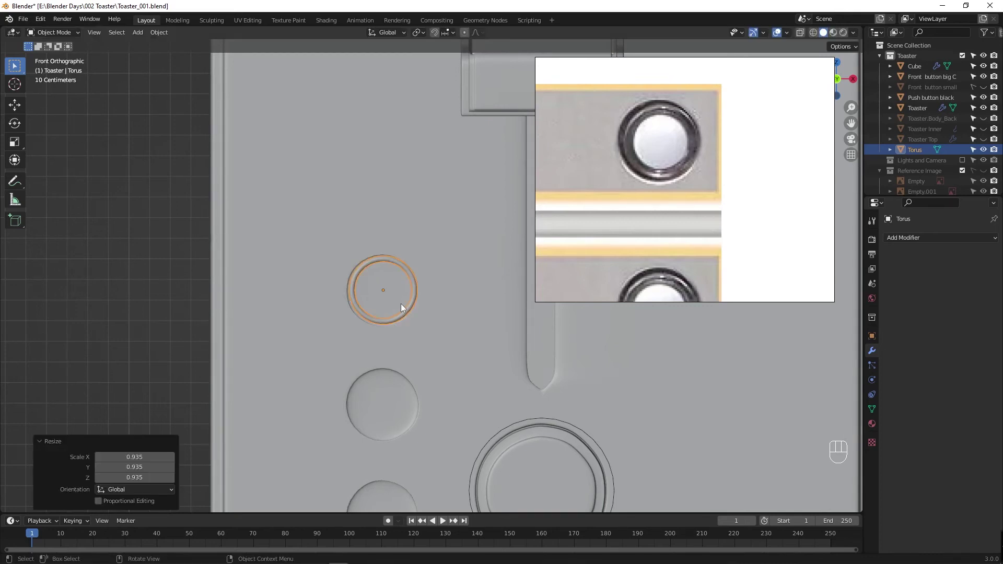
pyautogui.press('alt+z')
pyautogui.press('g')
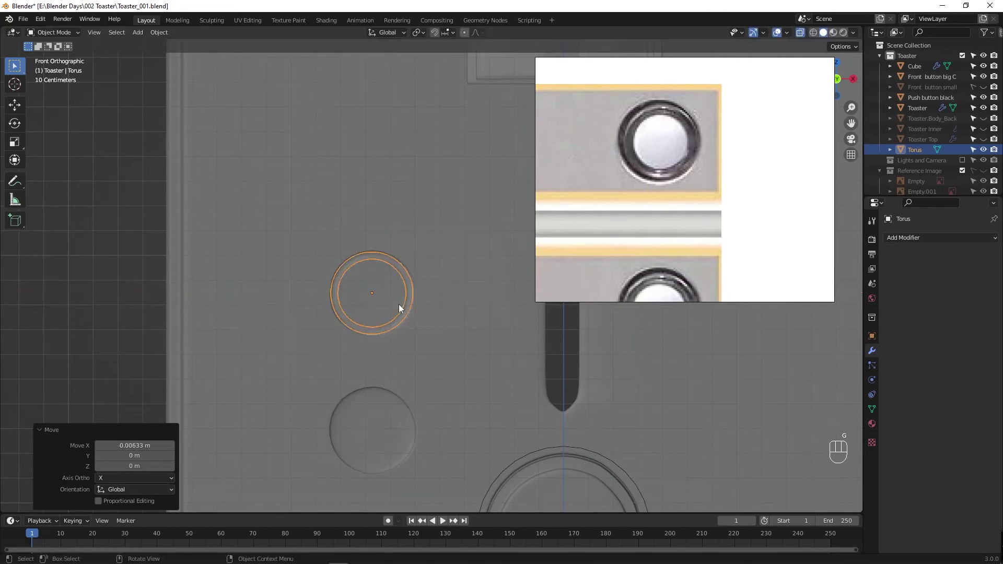
pyautogui.press('Tab')
pyautogui.press('Tab')
pyautogui.moveTo(375, 324); pyautogui.dragTo(433, 332)
pyautogui.press('alt+z')
pyautogui.moveTo(469, 333); pyautogui.dragTo(476, 334)
pyautogui.press('g')
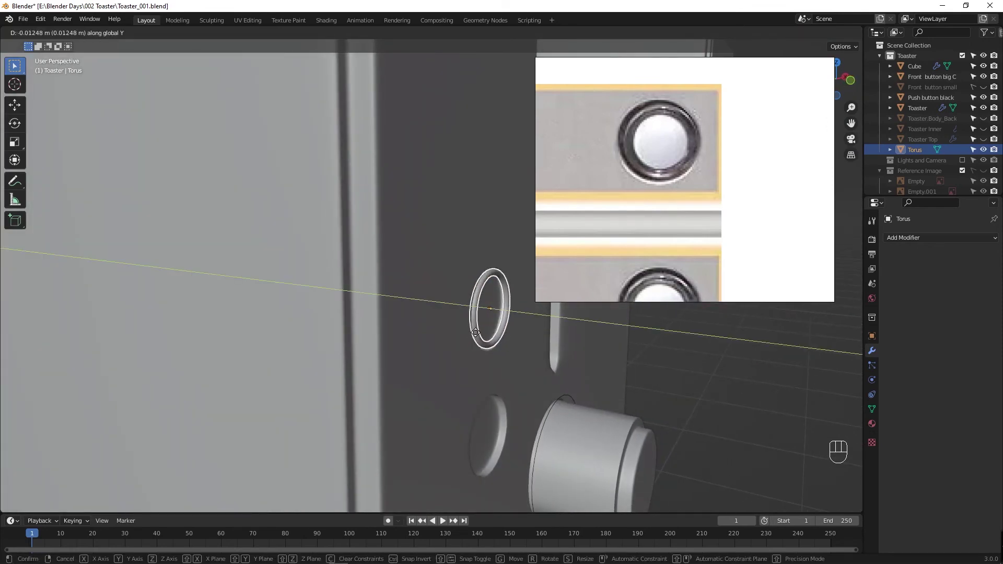
pyautogui.moveTo(476, 332); pyautogui.dragTo(421, 324)
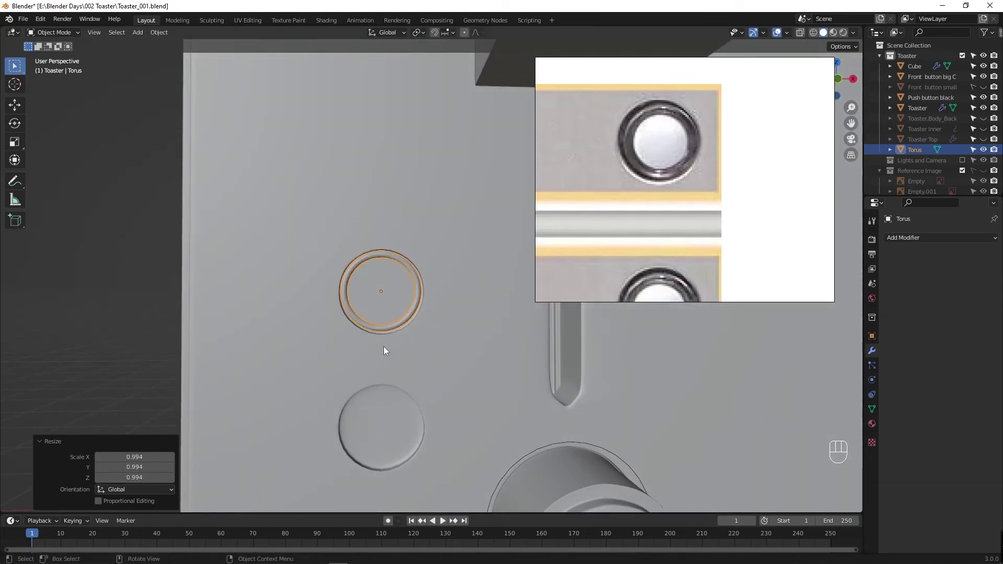
# Step: Review the ring's transform values and inspect its fit from the front and edge-on, deselected
pyautogui.moveTo(407, 352); pyautogui.dragTo(448, 359)
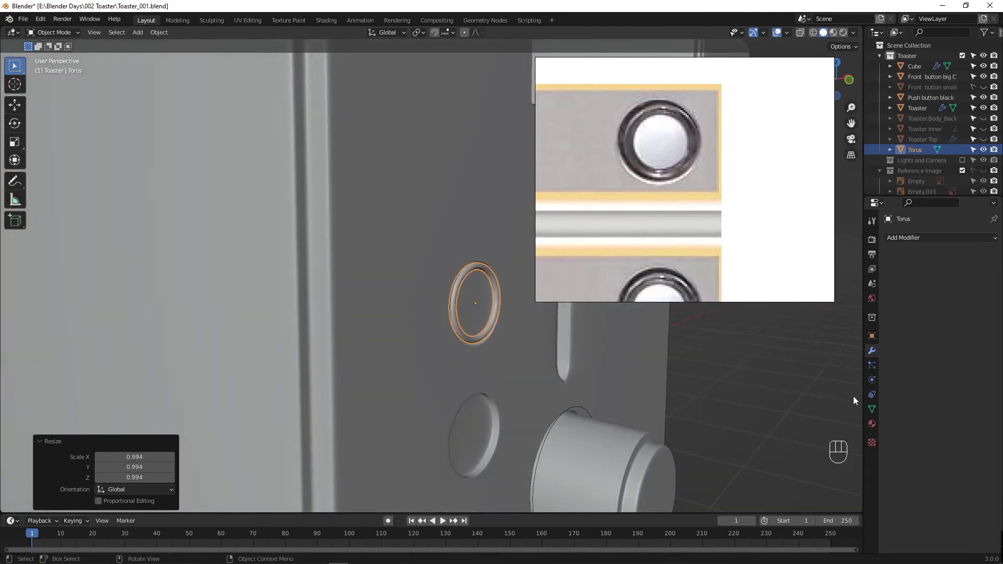
pyautogui.click(874, 342)
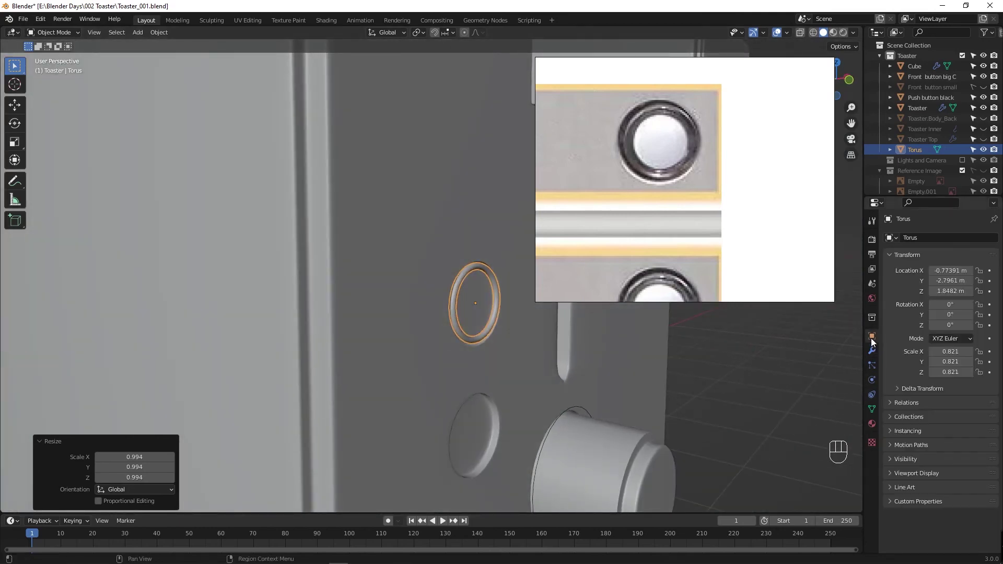
pyautogui.click(895, 403)
pyautogui.click(895, 404)
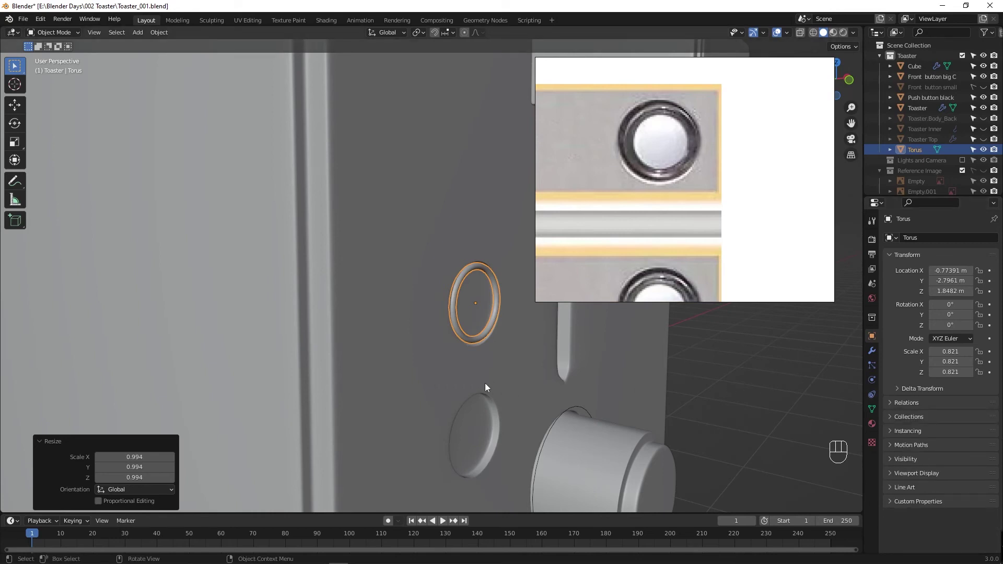
pyautogui.moveTo(458, 381); pyautogui.dragTo(440, 379)
pyautogui.press('Tab')
pyautogui.press('alt+z')
pyautogui.press('alt+z')
pyautogui.press('Tab')
pyautogui.middleClick(423, 365)
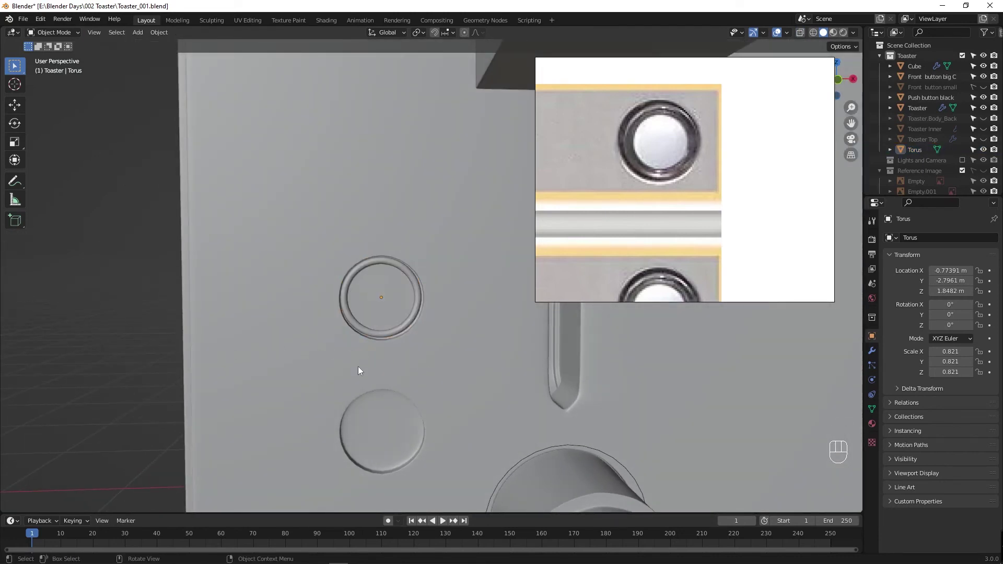
pyautogui.moveTo(441, 374); pyautogui.dragTo(467, 381)
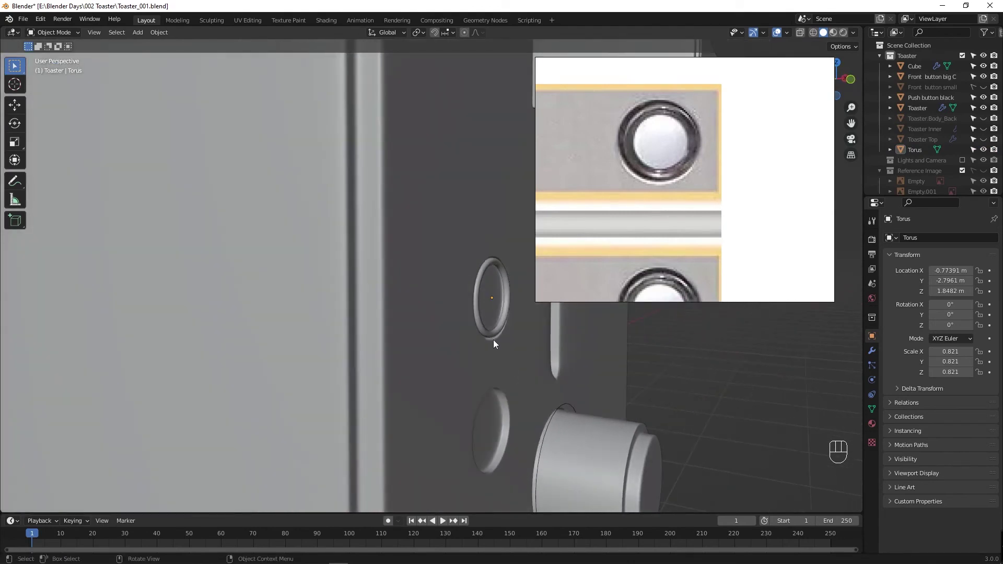
# Step: Shrink the ring slightly and centre it precisely over the top button recess
pyautogui.click(491, 334)
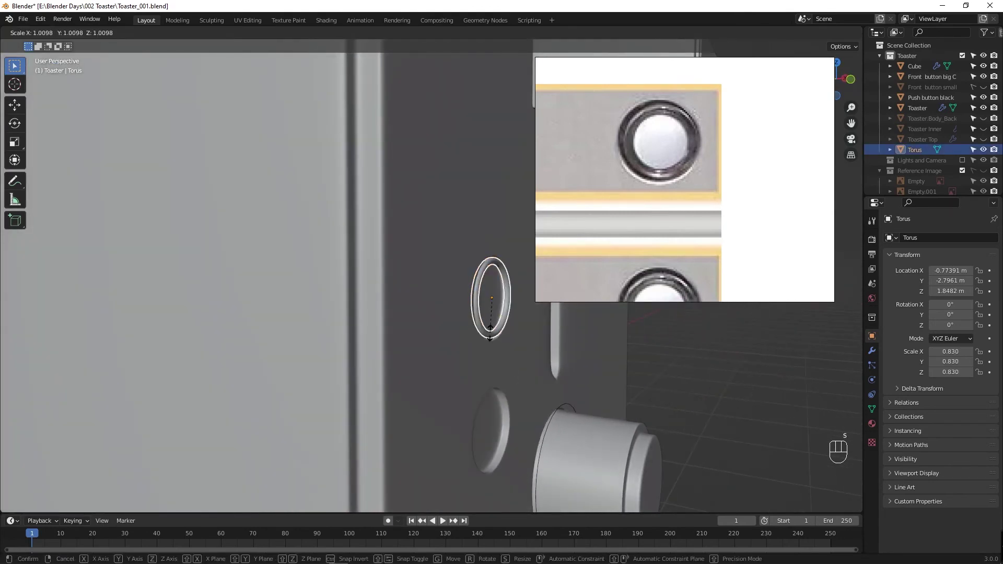
pyautogui.moveTo(478, 348); pyautogui.dragTo(426, 340)
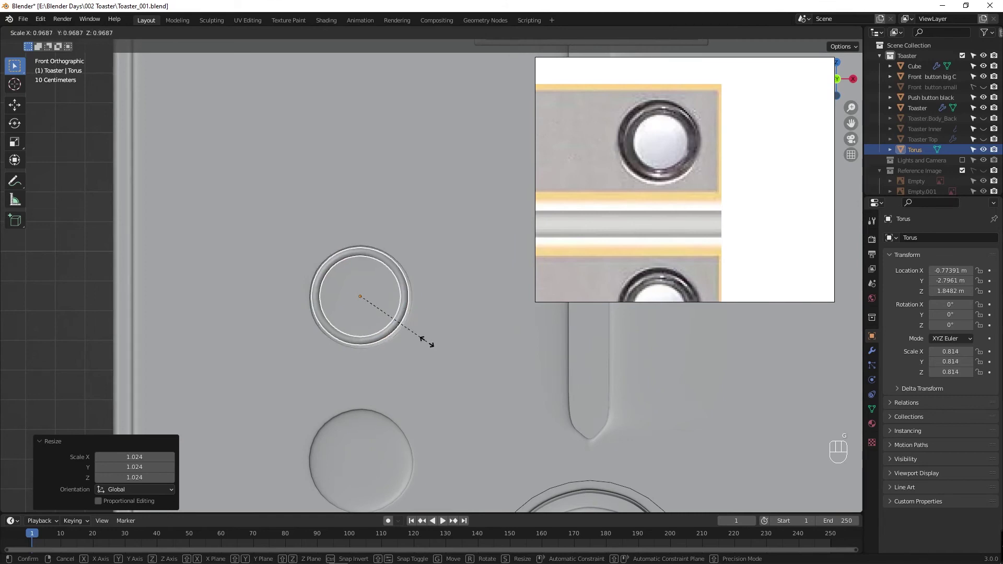
pyautogui.press('g')
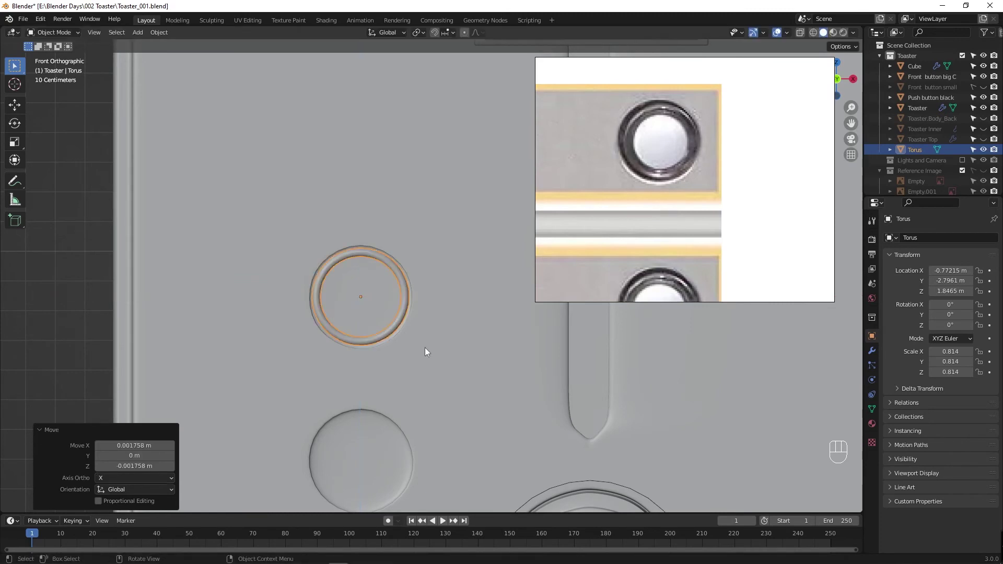
pyautogui.moveTo(401, 376); pyautogui.dragTo(461, 384)
pyautogui.middleClick(498, 394)
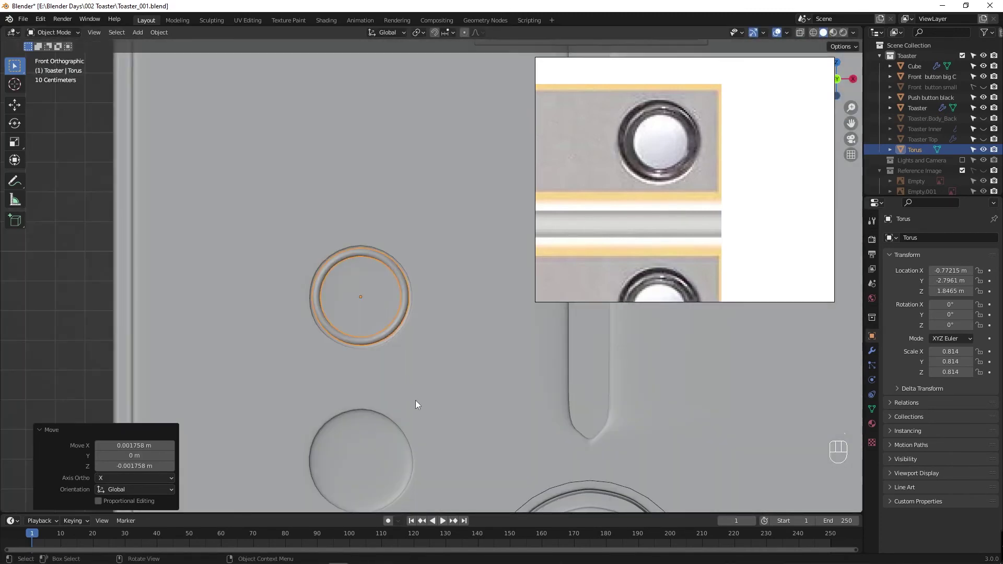
pyautogui.moveTo(446, 399); pyautogui.dragTo(441, 275)
# Step: Duplicate the ring down as Torus.001 and Torus.002 around the middle and bottom recesses, then save
pyautogui.press('shift+d')
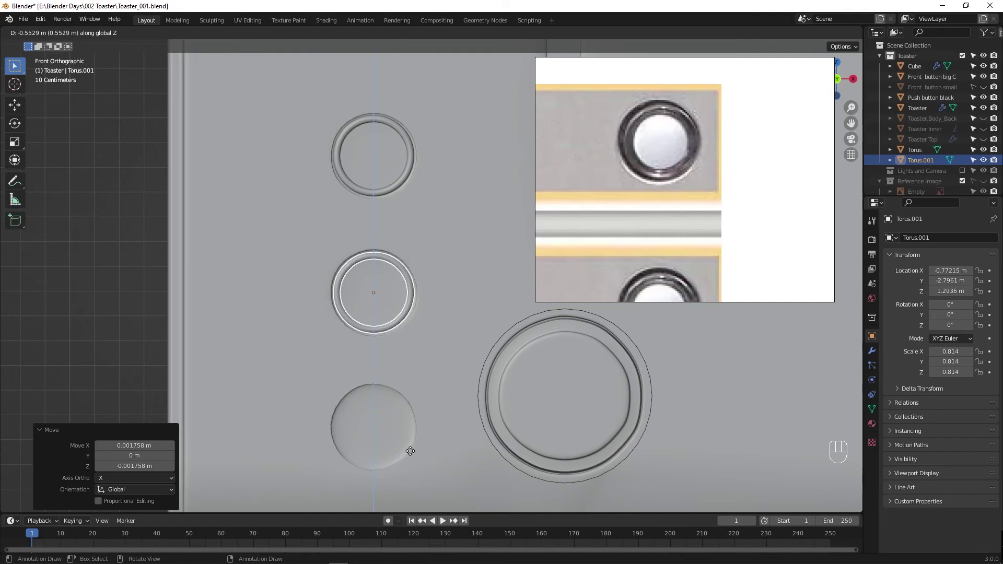
pyautogui.press('shift+d')
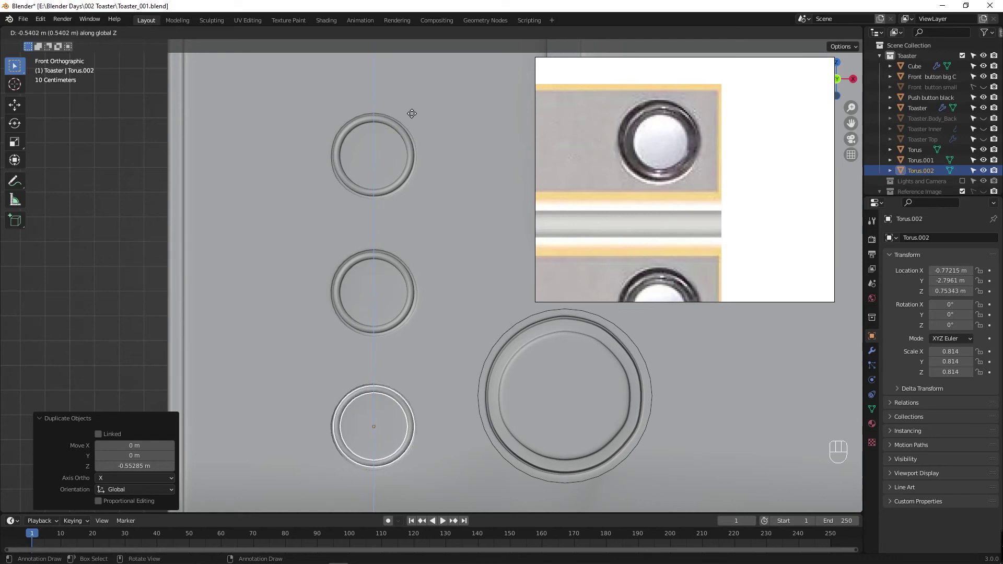
pyautogui.moveTo(431, 268); pyautogui.dragTo(488, 274)
pyautogui.moveTo(461, 258); pyautogui.dragTo(429, 270)
pyautogui.press('ctrl+s')
pyautogui.press('shift+a')
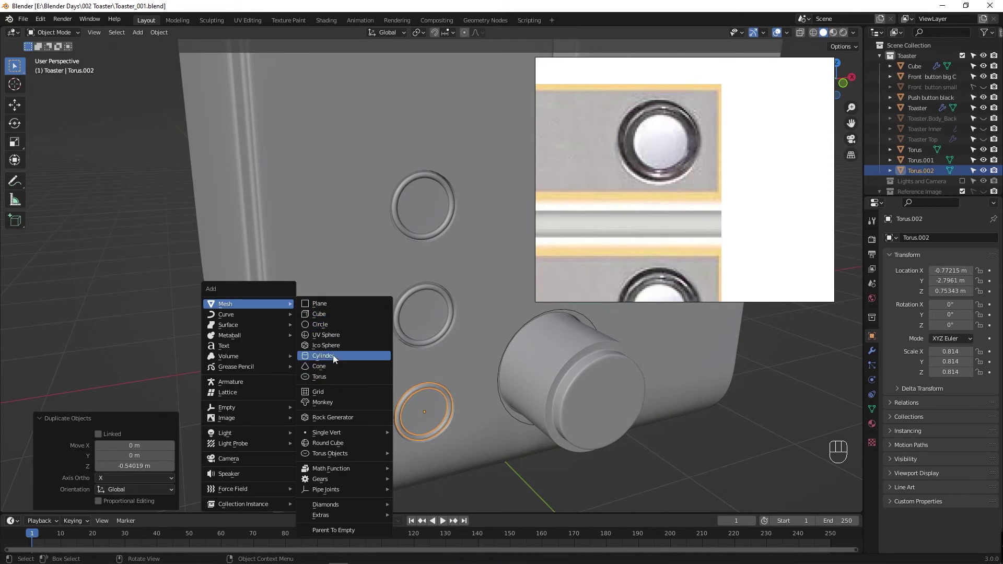
# Step: Add a cylinder, rotate it 90° on X to face forward, scale it down and move it to the top ring
pyautogui.click(370, 360)
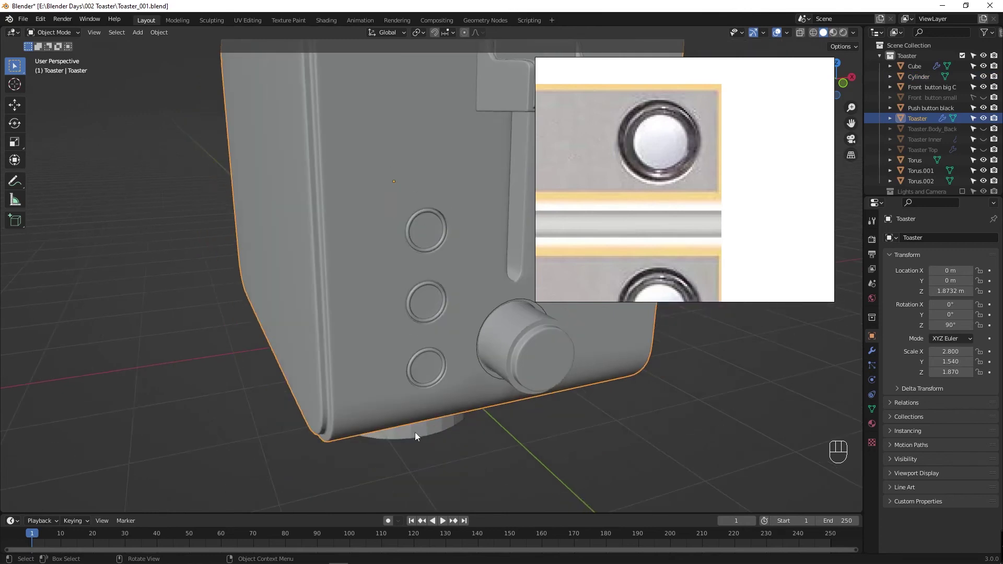
pyautogui.press('alt+z')
pyautogui.click(422, 431)
pyautogui.press('g')
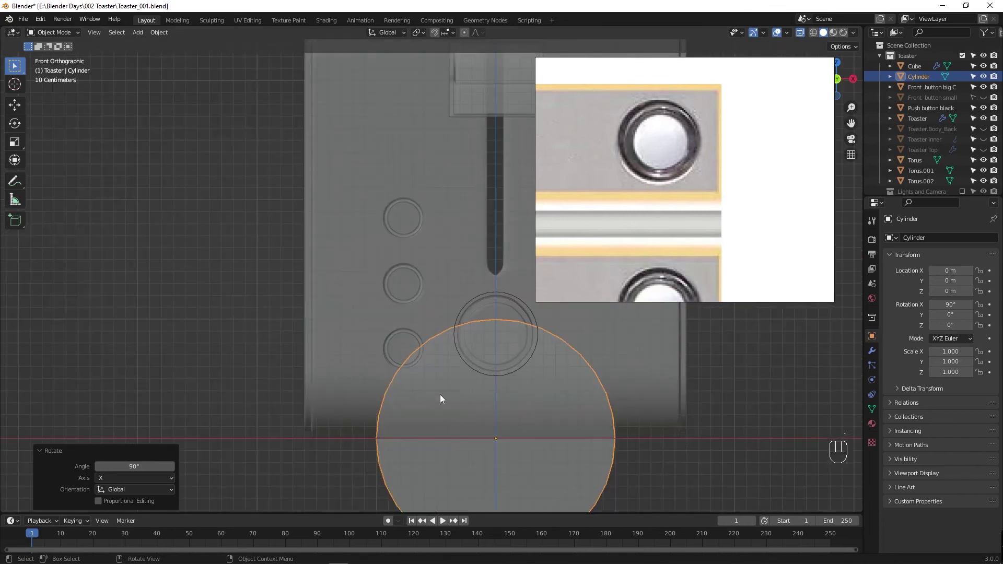
pyautogui.press('s')
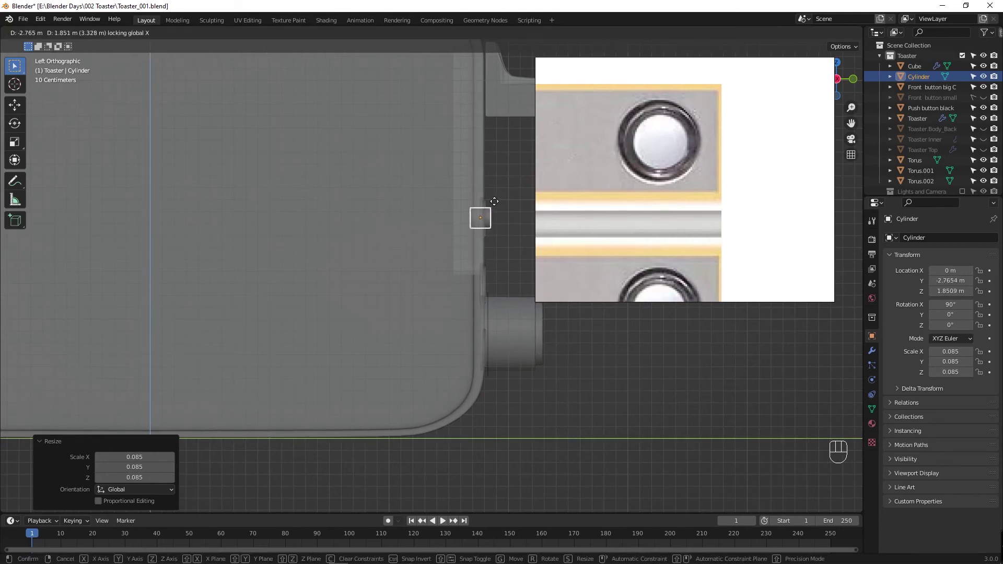
pyautogui.moveTo(397, 305); pyautogui.dragTo(317, 312)
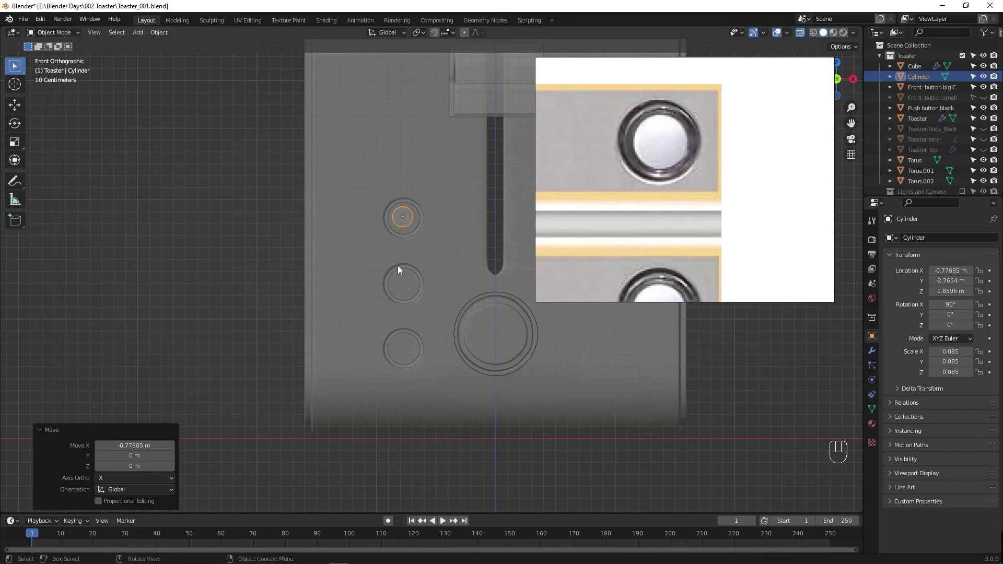
pyautogui.moveTo(394, 263); pyautogui.dragTo(384, 264)
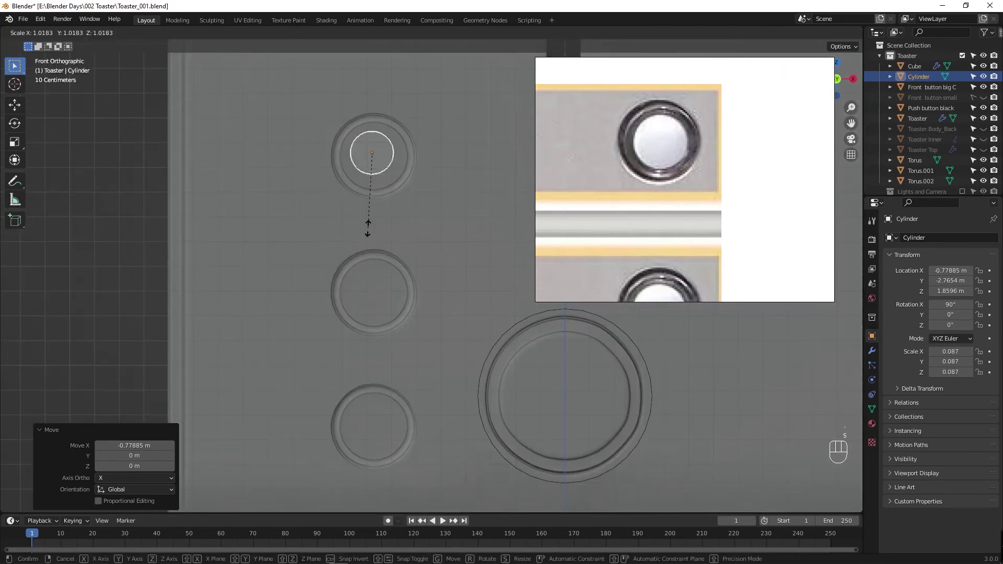
# Step: Enlarge the cylinder to 0.132 scale to fill the ring and flatten it to 0.061 deep along Y
pyautogui.press('g')
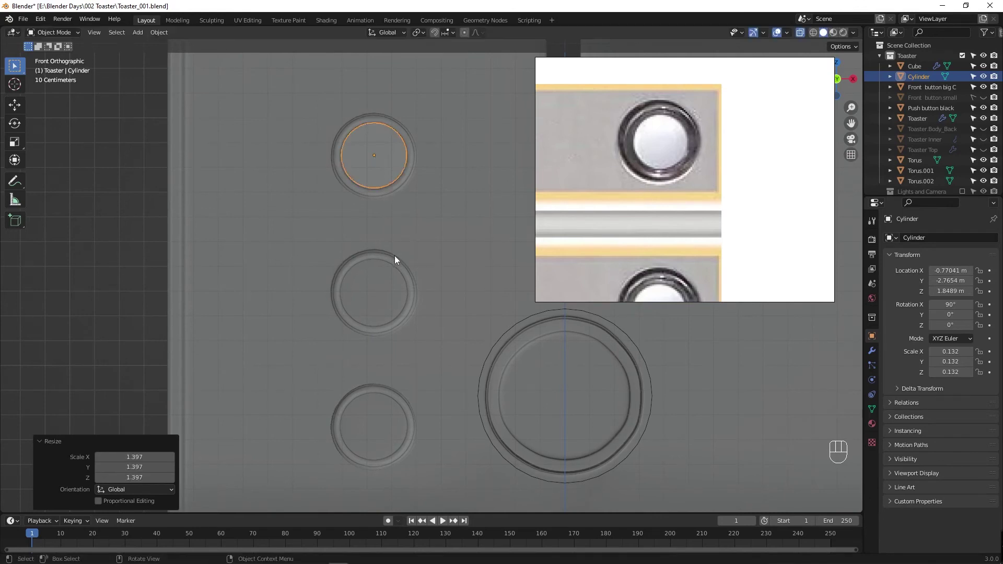
pyautogui.moveTo(379, 261); pyautogui.dragTo(415, 268)
pyautogui.middleClick(441, 254)
pyautogui.moveTo(418, 254); pyautogui.dragTo(328, 315)
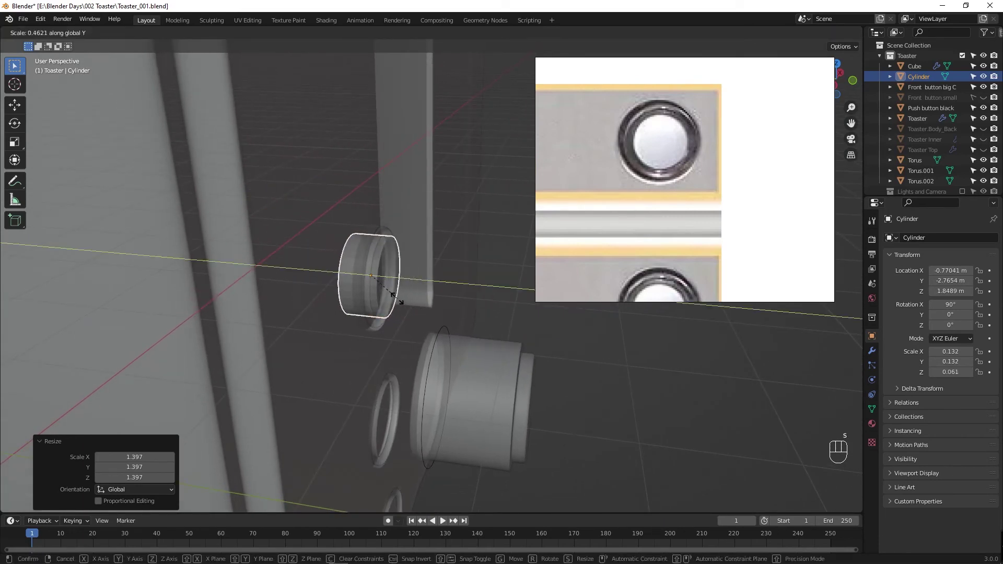
pyautogui.middleClick(337, 323)
# Step: Confirm the flattened button disc, bring the toaster parts back into view and save the file
pyautogui.click(319, 302)
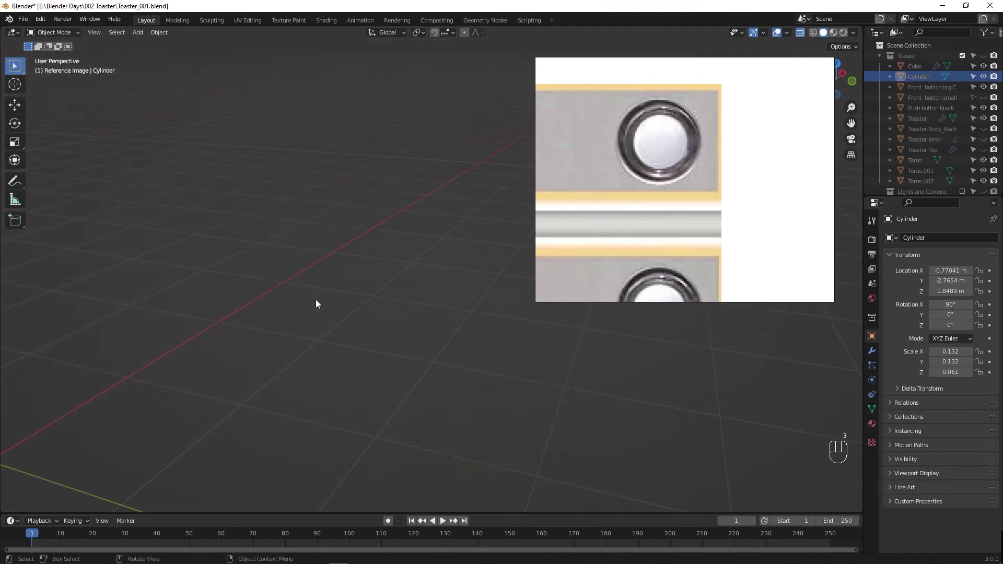
pyautogui.click(987, 61)
pyautogui.press('Tab')
pyautogui.press('alt+z')
pyautogui.press('Tab')
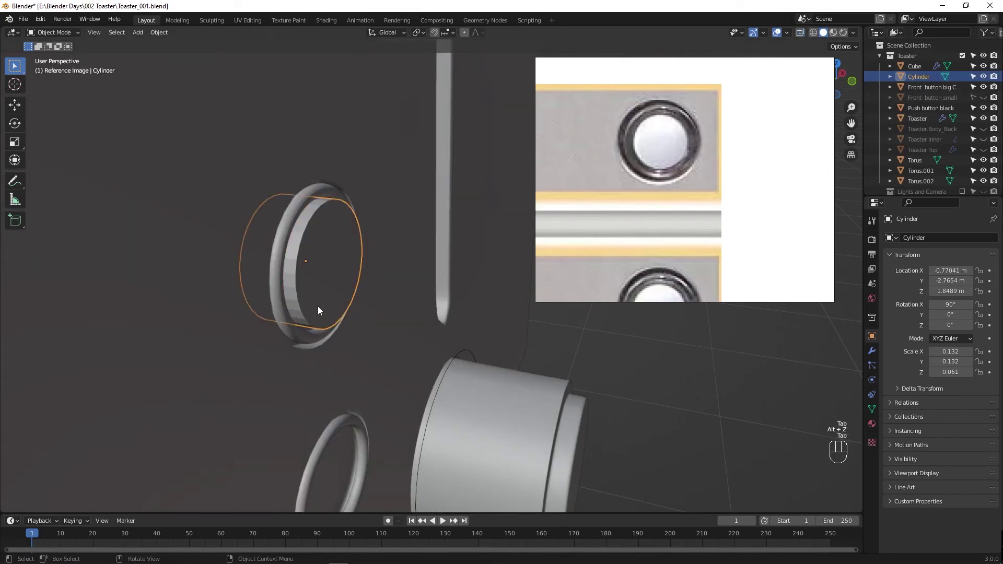
pyautogui.press('ctrl+s')
pyautogui.press('Tab')
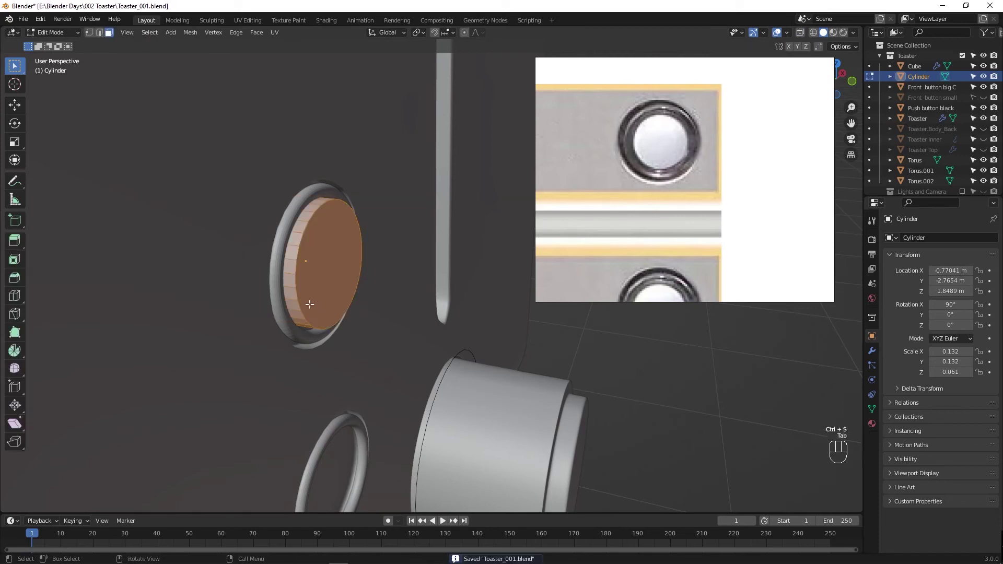
# Step: In face select mode, select the disc's front face and its ring of side faces
pyautogui.press('3')
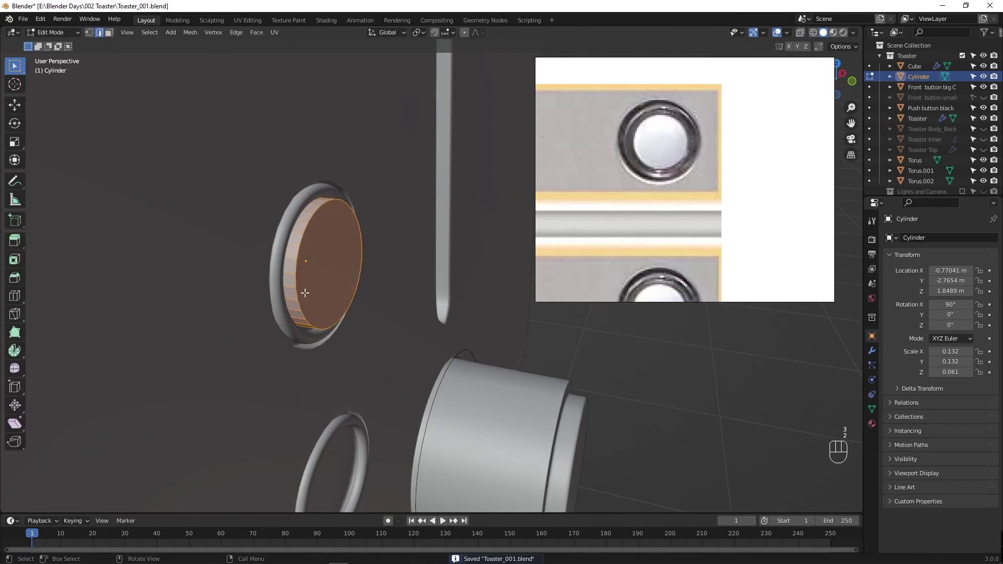
pyautogui.click(298, 286)
pyautogui.press('alt+z')
pyautogui.click(244, 246)
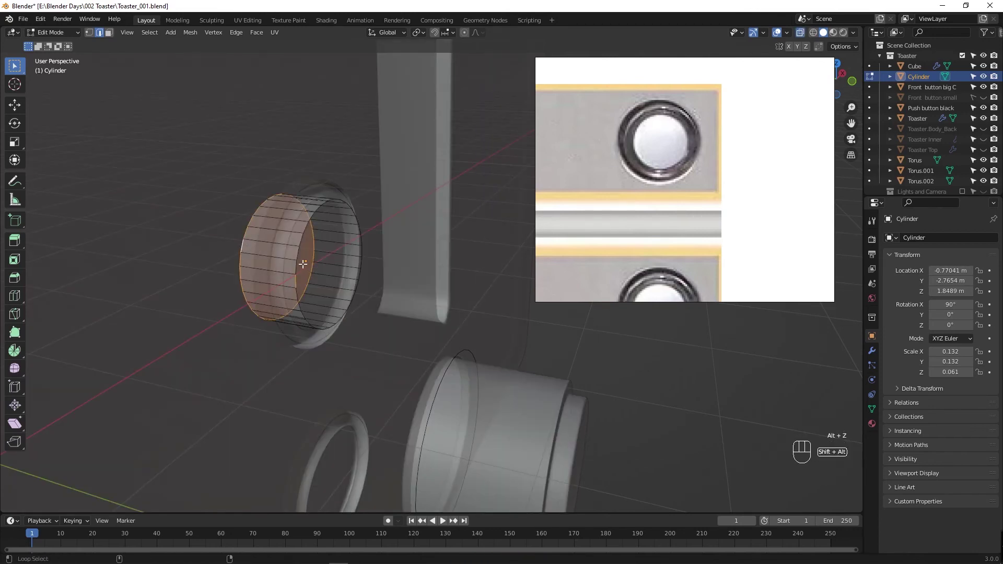
pyautogui.click(300, 252)
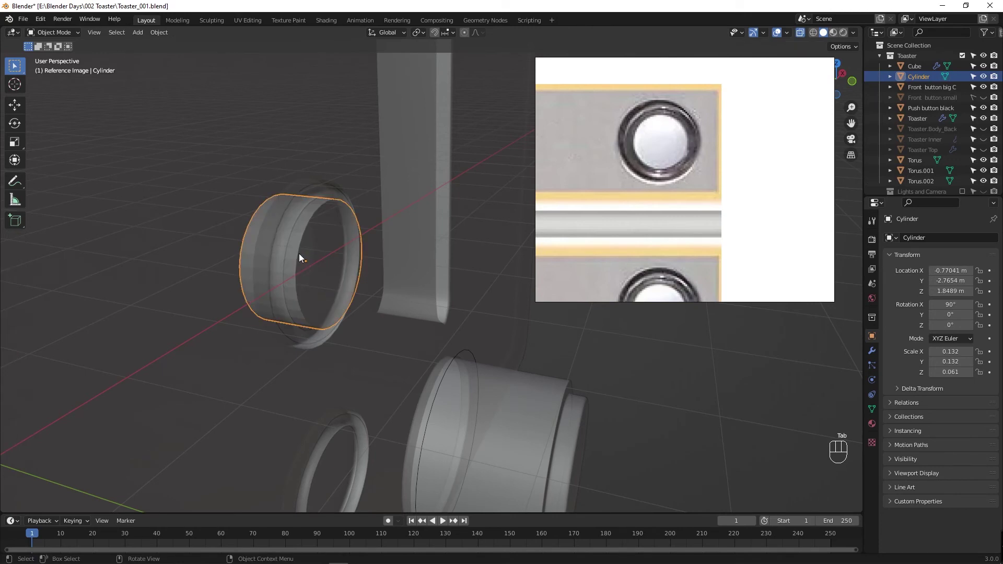
# Step: Bevel the button cap's rim edges with three segments and confirm, viewing it head-on in the ring
pyautogui.press('ctrl+b')
pyautogui.press('Tab')
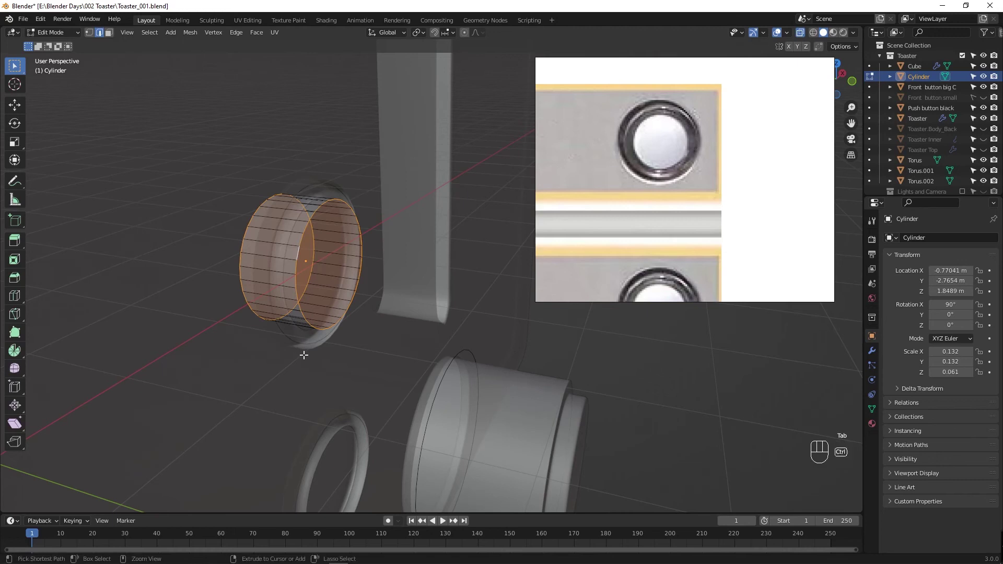
pyautogui.press('ctrl+b')
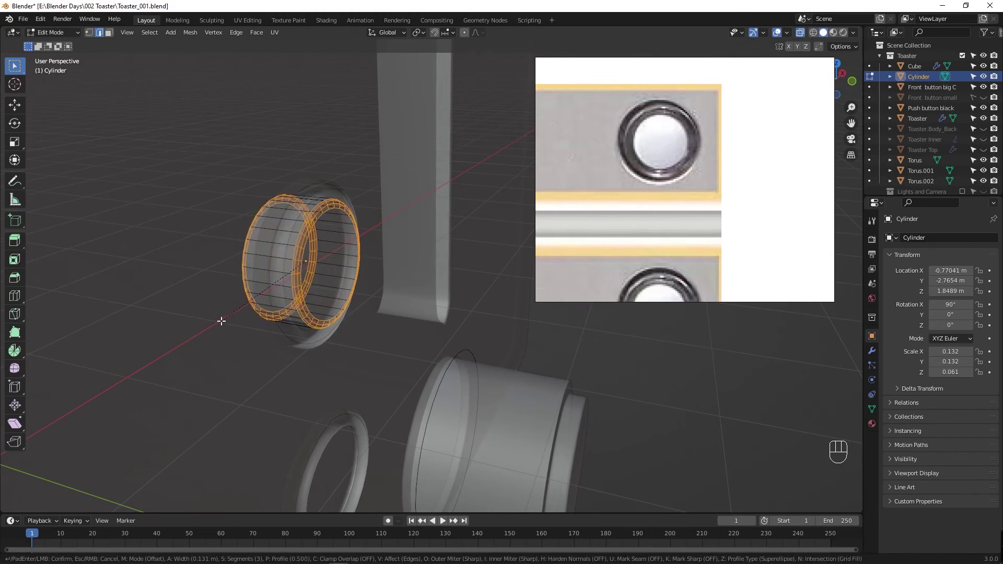
pyautogui.press('Tab')
pyautogui.press('alt+z')
pyautogui.click(315, 281)
pyautogui.moveTo(315, 280); pyautogui.dragTo(302, 259)
pyautogui.click(302, 260)
pyautogui.rightClick(302, 260)
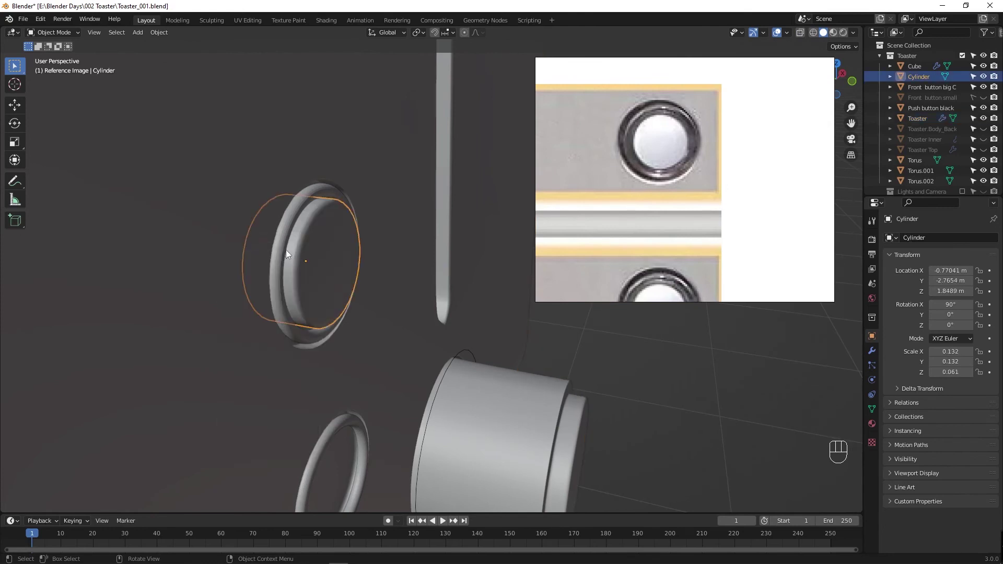
pyautogui.click(285, 251)
pyautogui.rightClick(285, 251)
pyautogui.middleClick(320, 330)
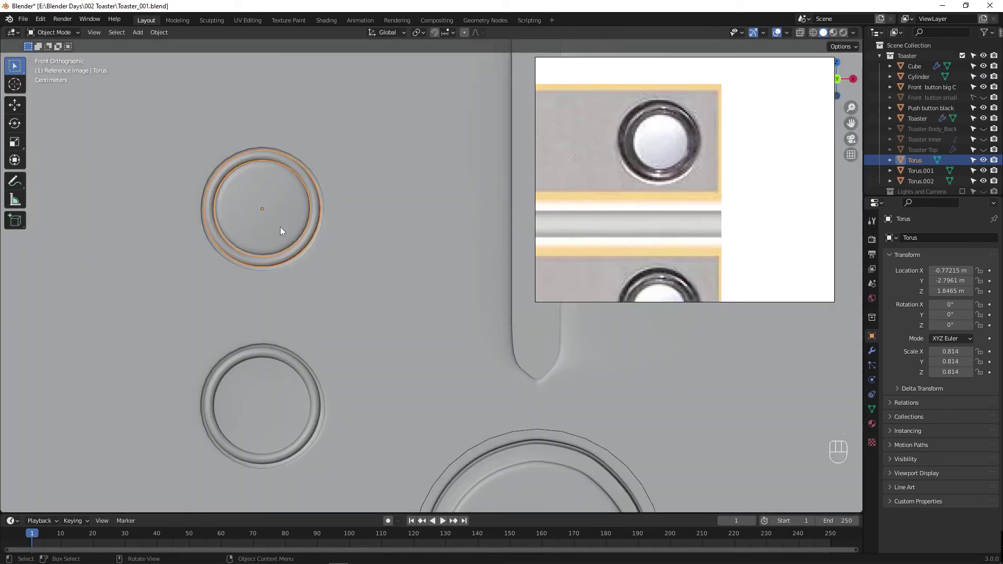
# Step: Duplicate the top button cap down along Z into the second and third rings as Cylinder.001 and Cylinder.002, then save
pyautogui.click(285, 231)
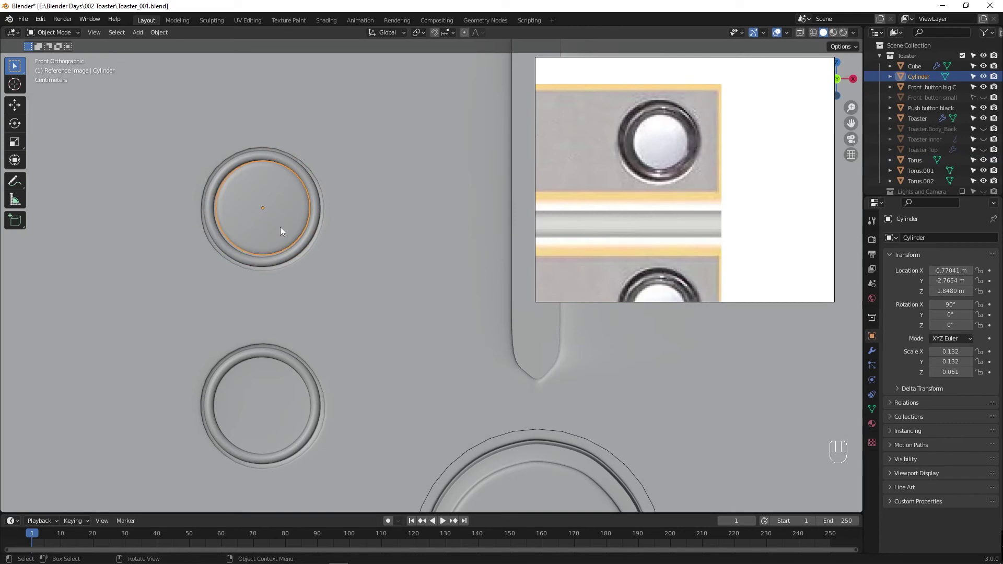
pyautogui.press('shift+d')
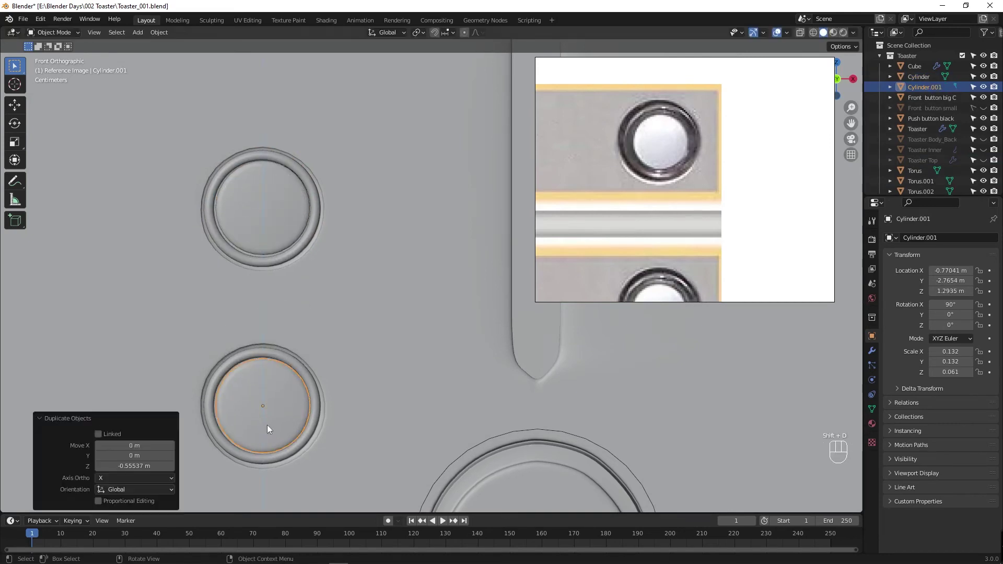
pyautogui.moveTo(349, 435); pyautogui.dragTo(399, 219)
pyautogui.press('shift+d')
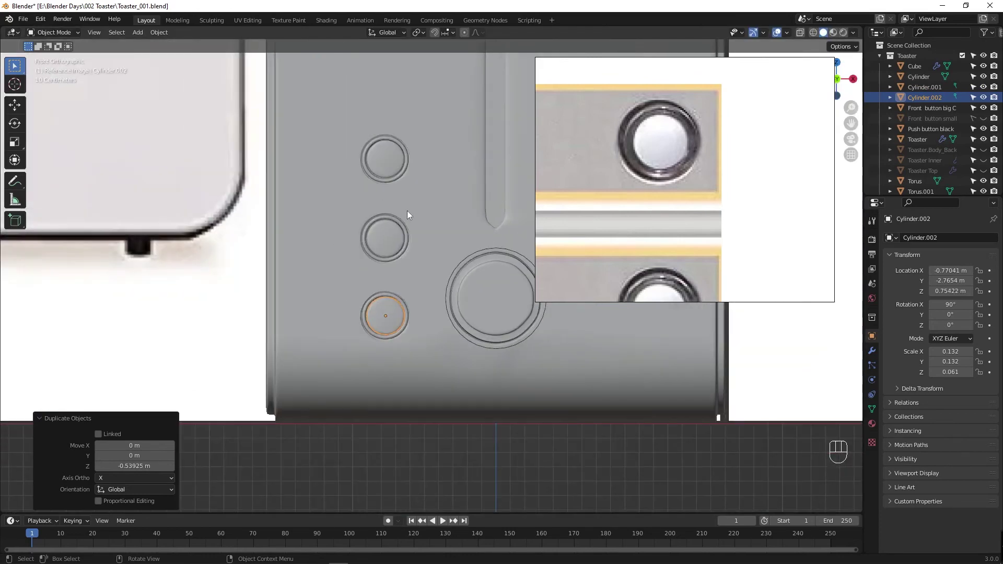
pyautogui.press('ctrl+s')
pyautogui.moveTo(439, 244); pyautogui.dragTo(484, 258)
pyautogui.press('ctrl+s')
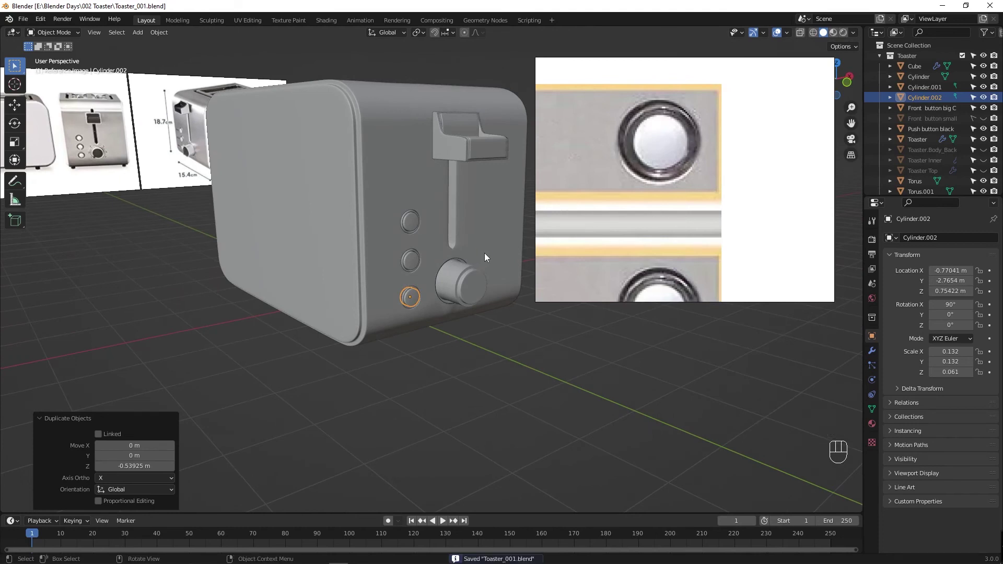
pyautogui.moveTo(433, 224); pyautogui.dragTo(396, 286)
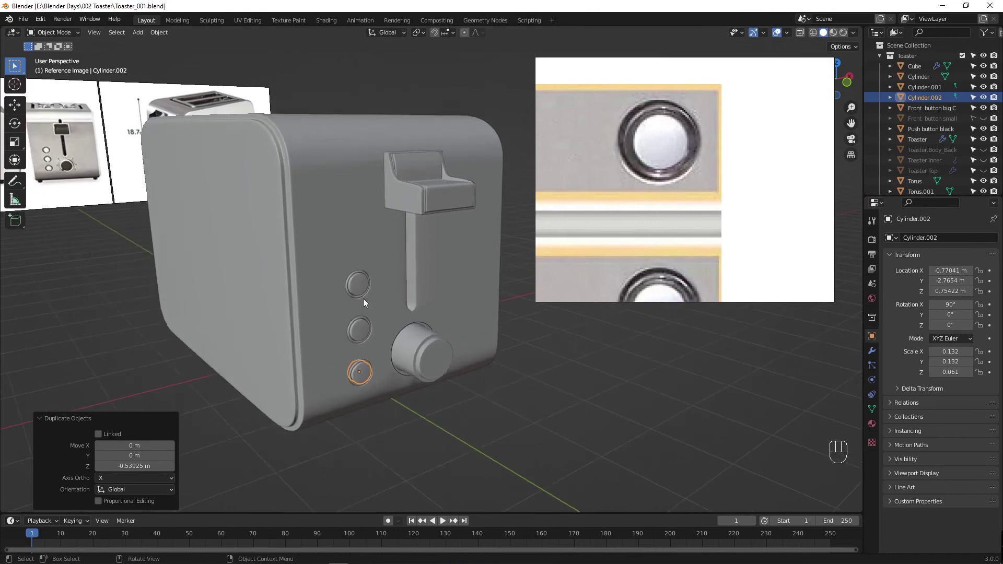
# Step: Duplicate a button cylinder as a foot, move it below the toaster and flip it 180° on X
pyautogui.press('Tab')
pyautogui.press('ctrl+s')
pyautogui.press('Tab')
pyautogui.moveTo(342, 283); pyautogui.dragTo(362, 335)
pyautogui.moveTo(357, 332); pyautogui.dragTo(391, 335)
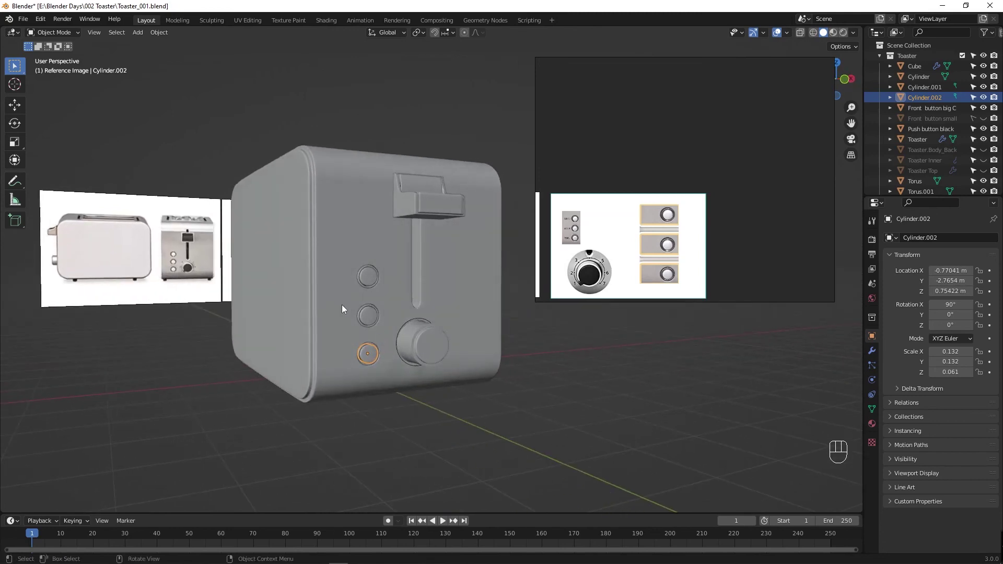
pyautogui.moveTo(364, 320); pyautogui.dragTo(347, 331)
pyautogui.click(343, 288)
pyautogui.press('shift+d')
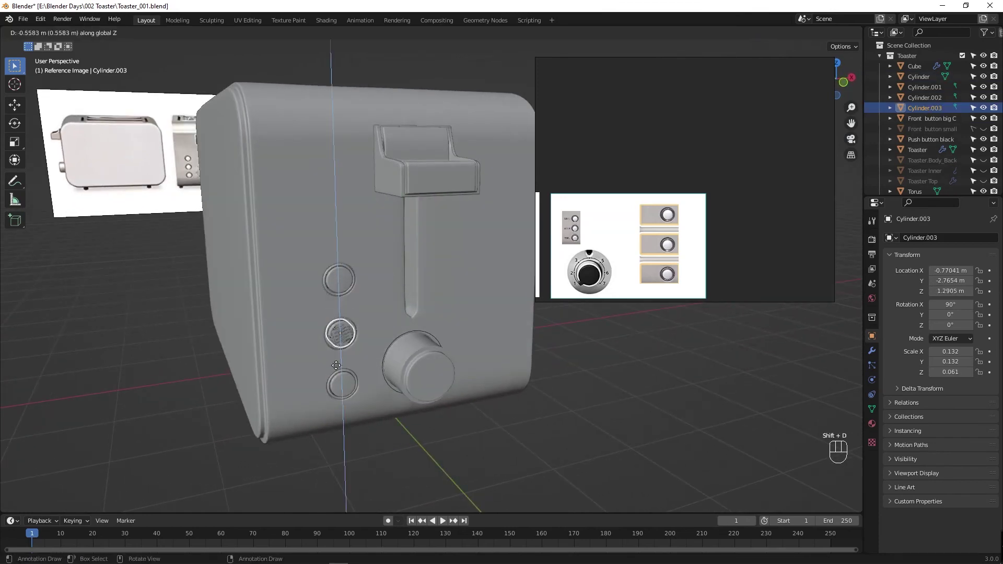
pyautogui.press('s')
pyautogui.press('s')
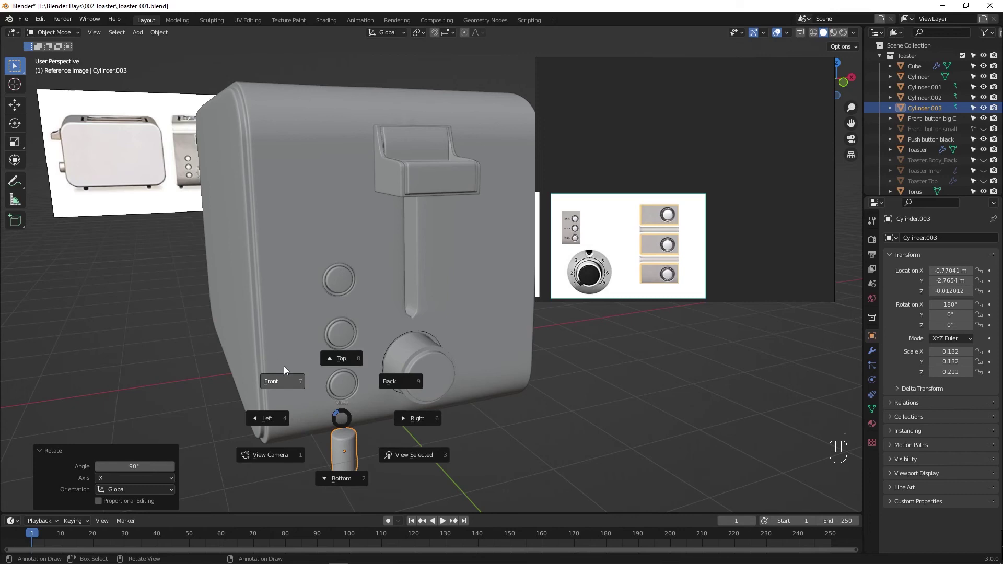
# Step: In Top view, move the foot along one axis to the lower left corner of the base
pyautogui.press('alt+z')
pyautogui.moveTo(388, 254); pyautogui.dragTo(291, 421)
pyautogui.press('g')
pyautogui.press('g')
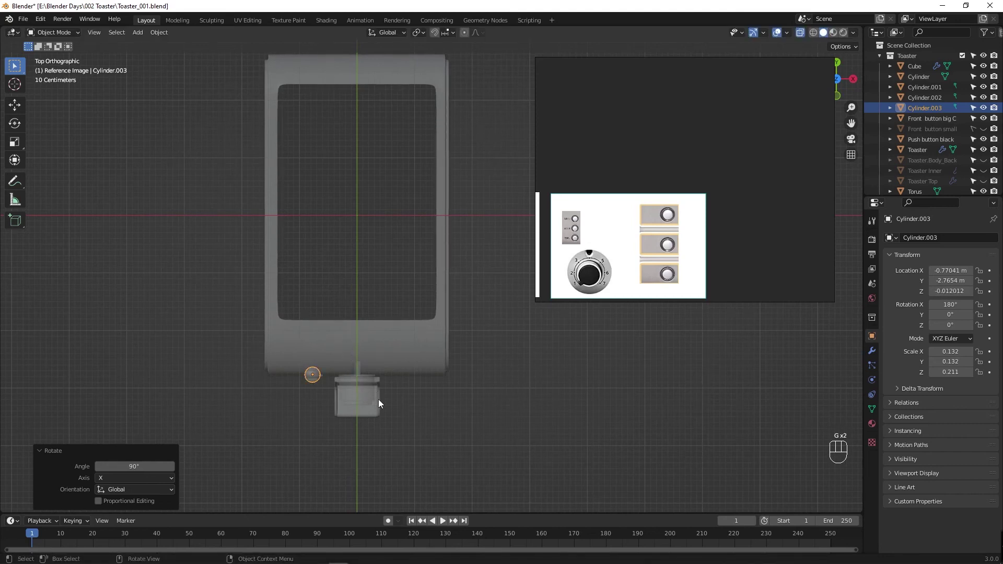
pyautogui.press('Tab')
pyautogui.press('Tab')
pyautogui.press('g')
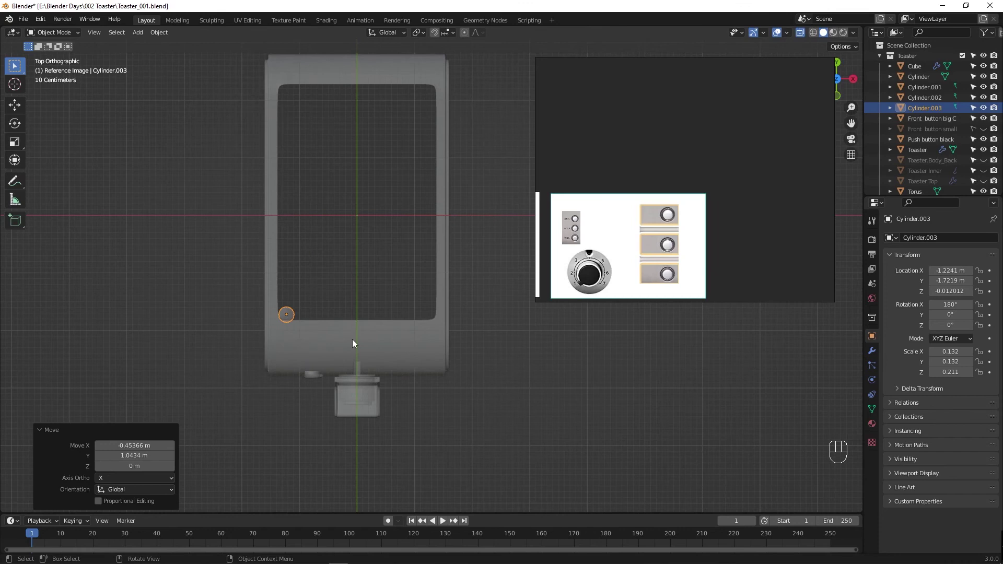
# Step: Duplicate the foot along Y to the upper left corner, using see-through display to check placement
pyautogui.press('shift+d')
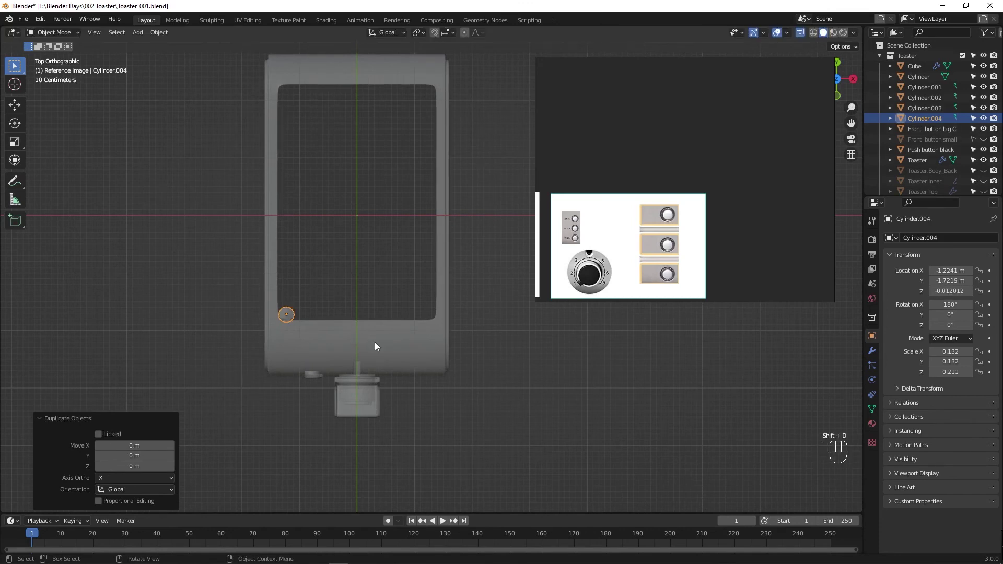
pyautogui.press('shift+z')
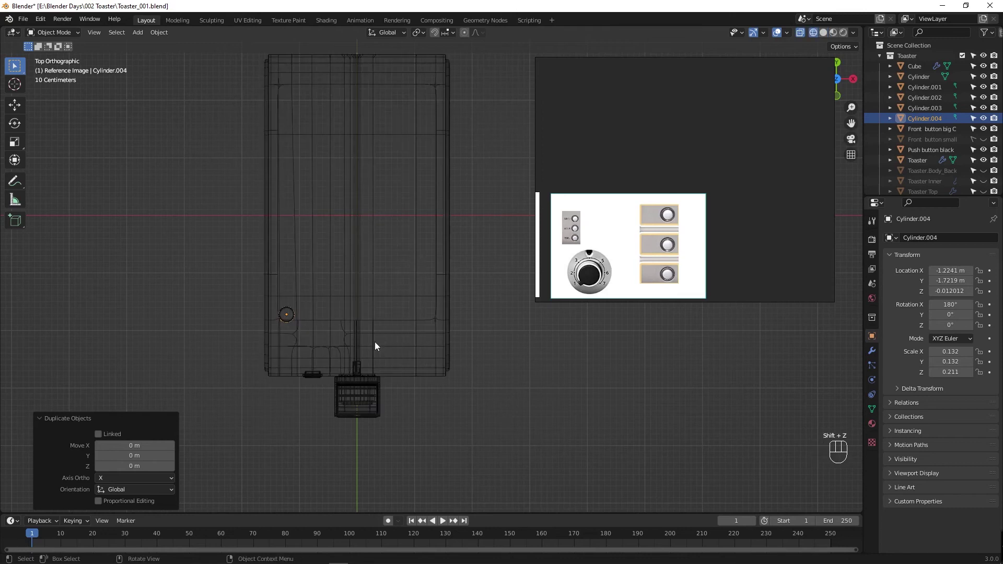
pyautogui.press('shift+z')
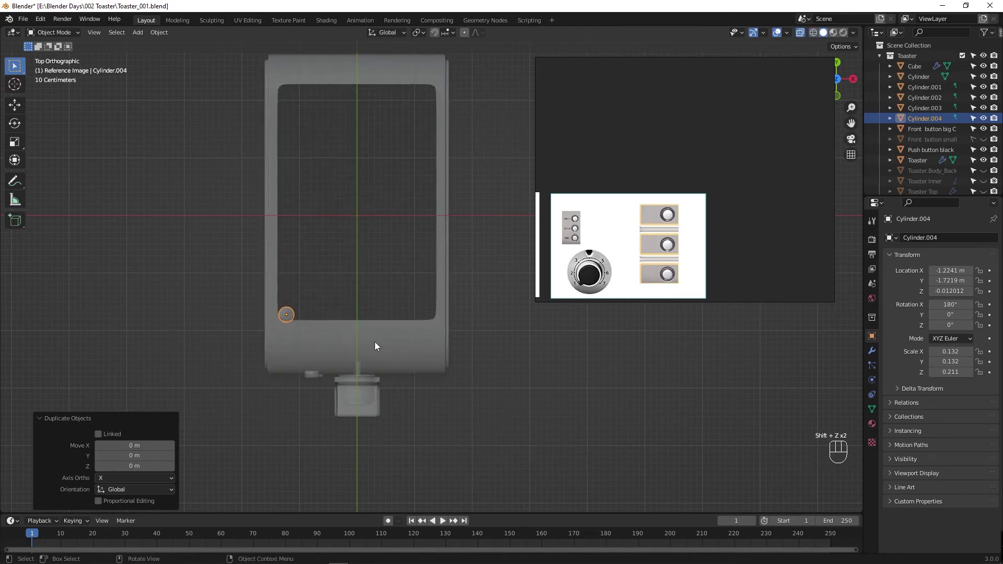
pyautogui.press('g')
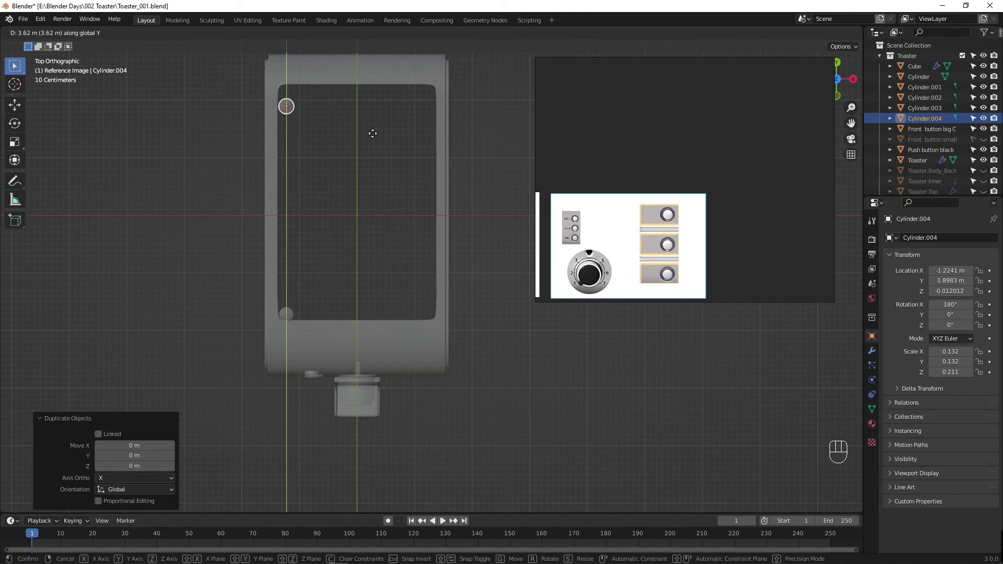
pyautogui.click(298, 315)
# Step: Duplicate both left feet along X to the right corners, completing the four feet
pyautogui.click(293, 114)
pyautogui.press('shift+d')
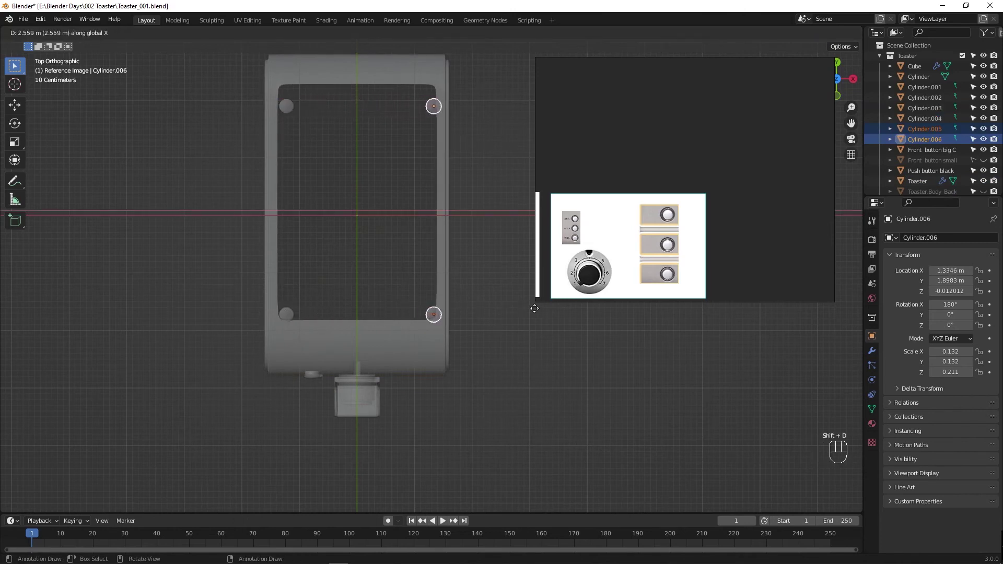
pyautogui.moveTo(375, 414); pyautogui.dragTo(482, 293)
pyautogui.press('Tab')
pyautogui.moveTo(467, 413); pyautogui.dragTo(409, 428)
pyautogui.press('Tab')
pyautogui.click(483, 435)
# Step: In Left view with see-through off, select the front pair of feet and test sliding them lengthwise along the base
pyautogui.moveTo(439, 435); pyautogui.dragTo(454, 428)
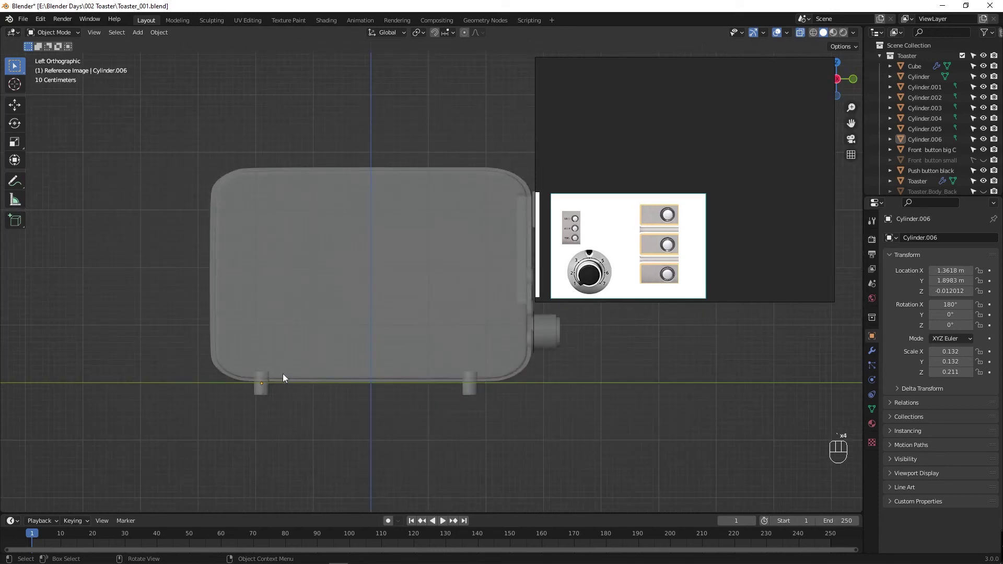
pyautogui.moveTo(267, 410); pyautogui.dragTo(238, 392)
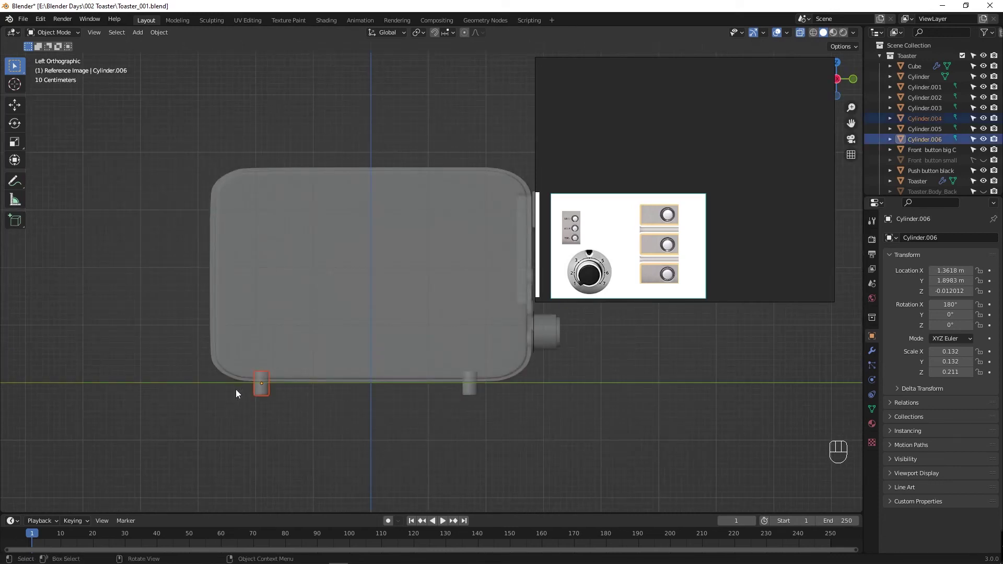
pyautogui.press('alt+z')
pyautogui.moveTo(286, 419); pyautogui.dragTo(241, 393)
pyautogui.press('g')
pyautogui.press('x')
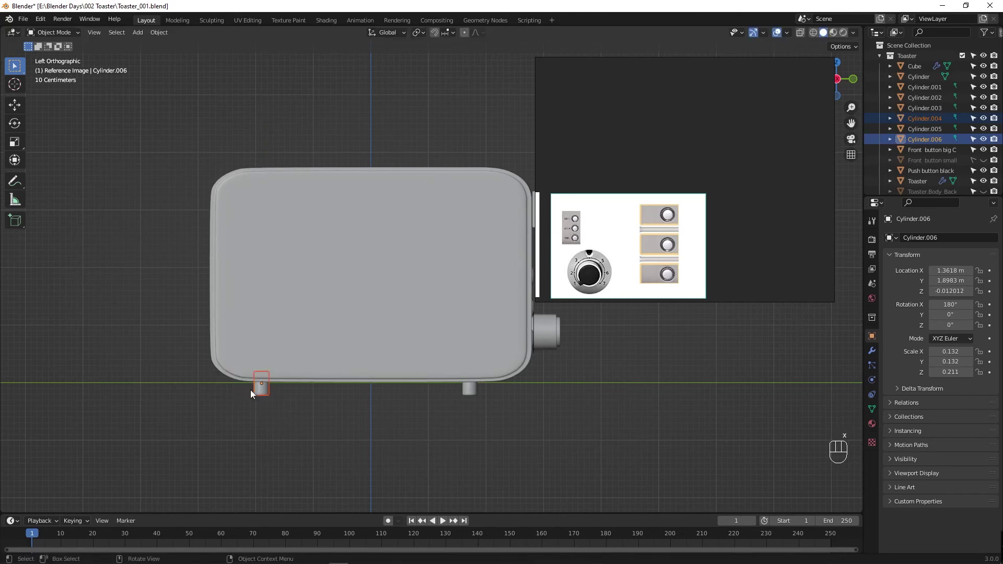
pyautogui.press('g')
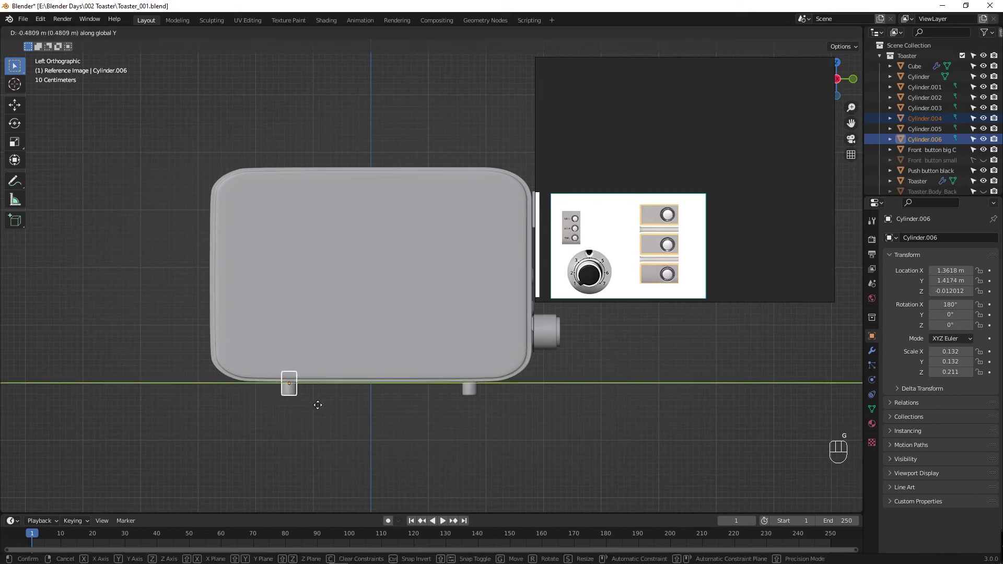
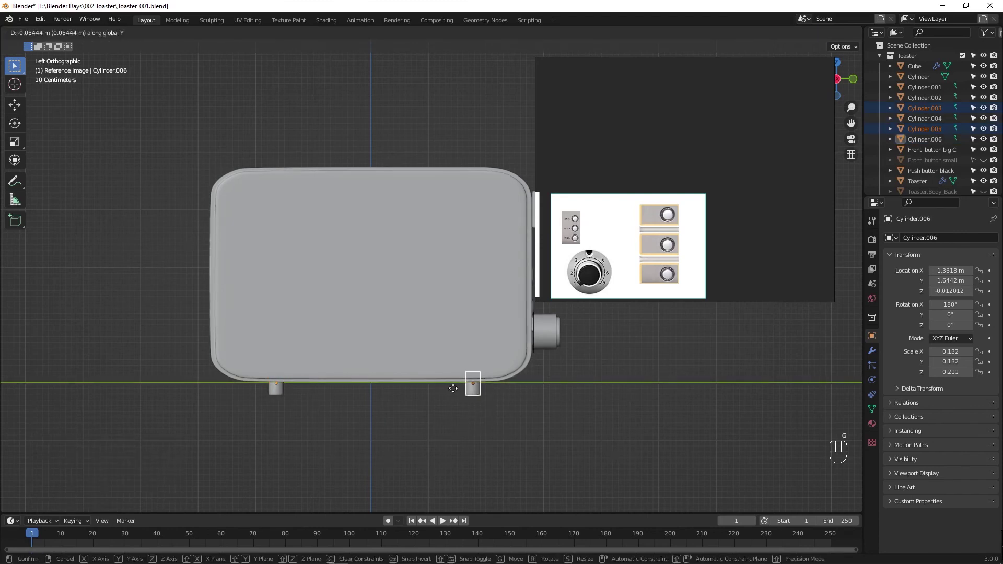
# Step: Select the back pair of feet, undo the test moves, return to a perspective view and save the file
pyautogui.moveTo(301, 408); pyautogui.dragTo(262, 387)
pyautogui.press('ctrl+z')
pyautogui.press('ctrl+z')
pyautogui.click(319, 430)
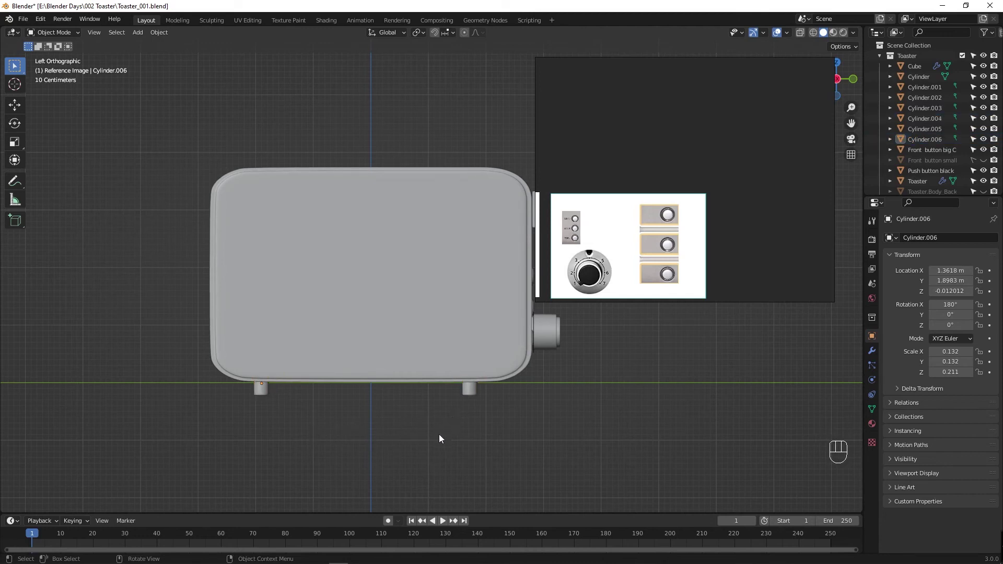
pyautogui.moveTo(308, 417); pyautogui.dragTo(397, 373)
pyautogui.press('ctrl+s')
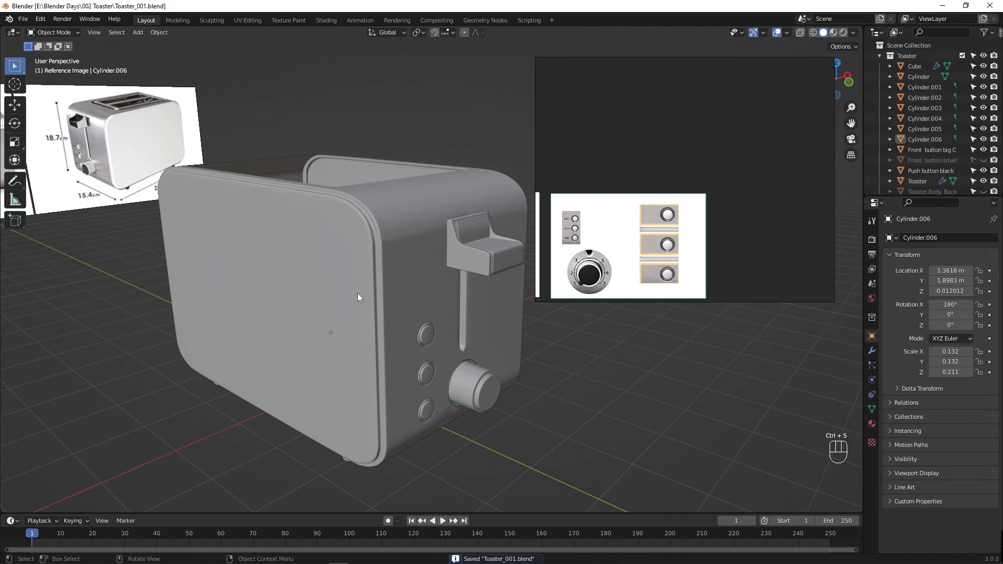
# Step: Show the angled toaster photo with its 18.7 cm height and select the Toaster body
pyautogui.press('Tab')
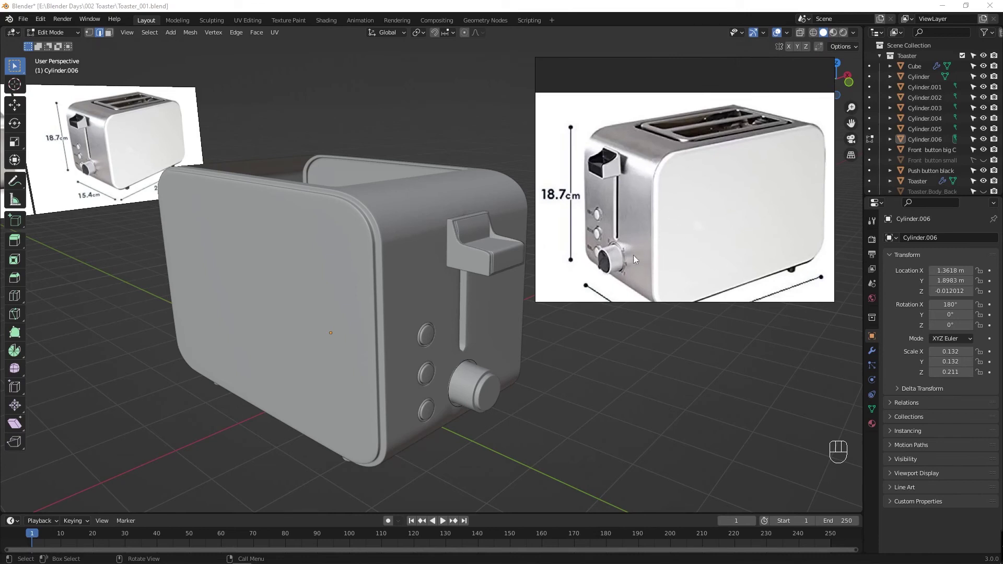
pyautogui.click(399, 255)
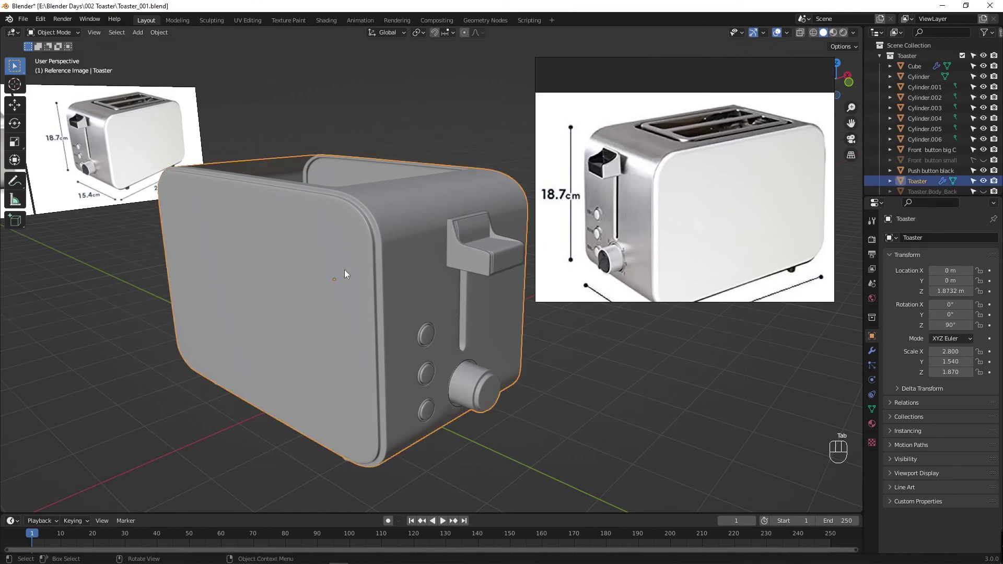
# Step: In Edit Mode, loop-cut along the side panel groove and slide the new loop toward the groove edge
pyautogui.press('Tab')
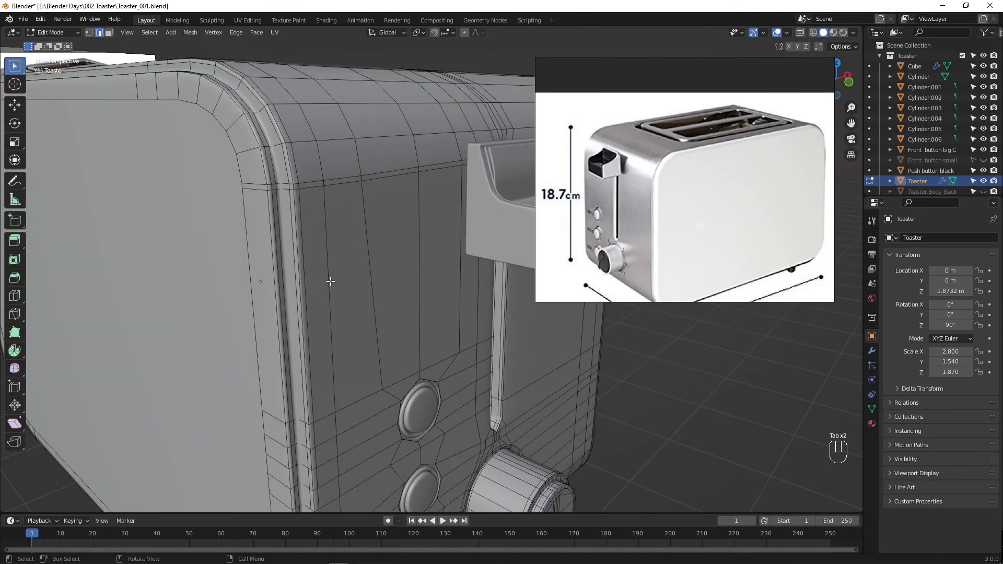
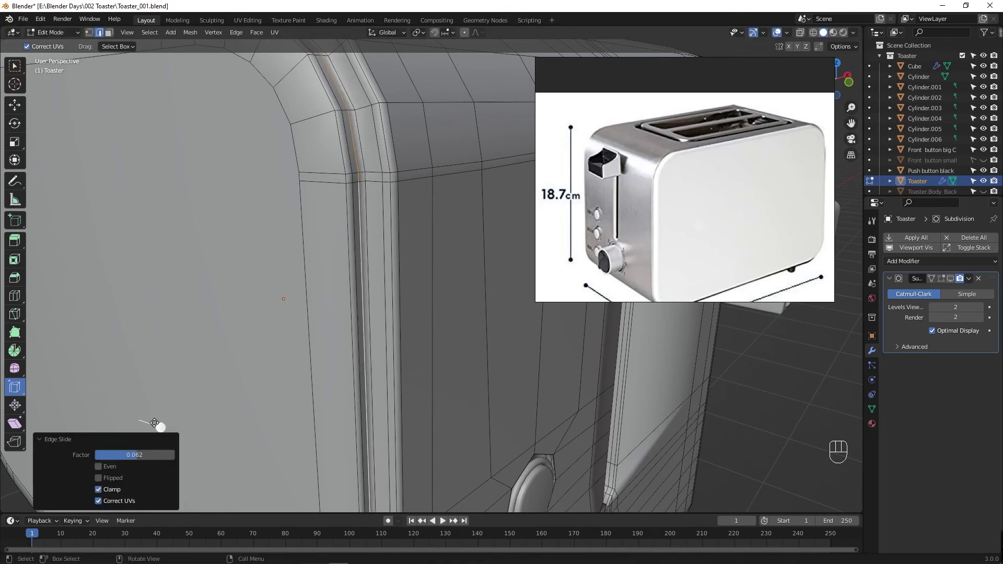
pyautogui.press('Escape')
pyautogui.click(370, 305)
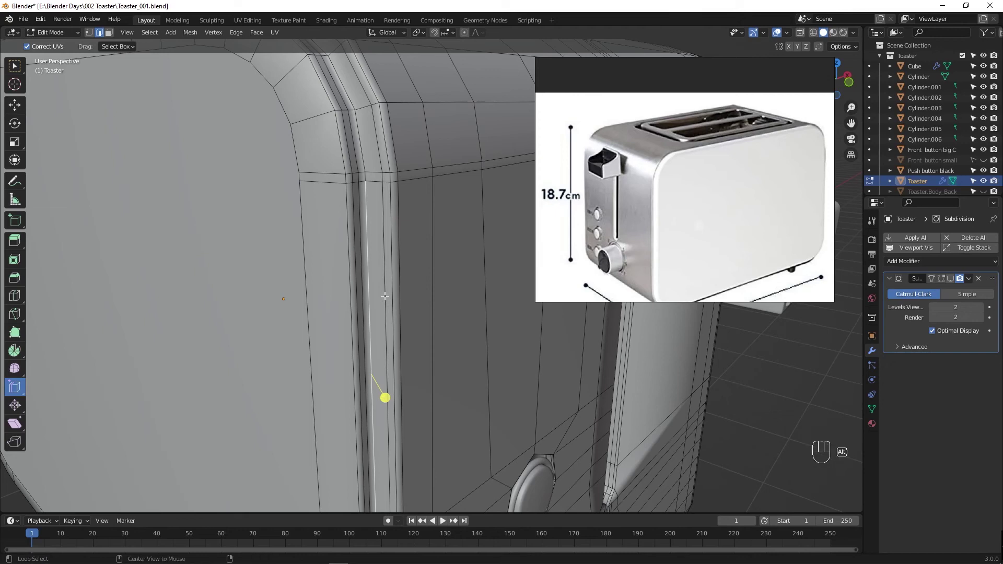
pyautogui.click(386, 295)
pyautogui.press('Escape')
pyautogui.click(376, 281)
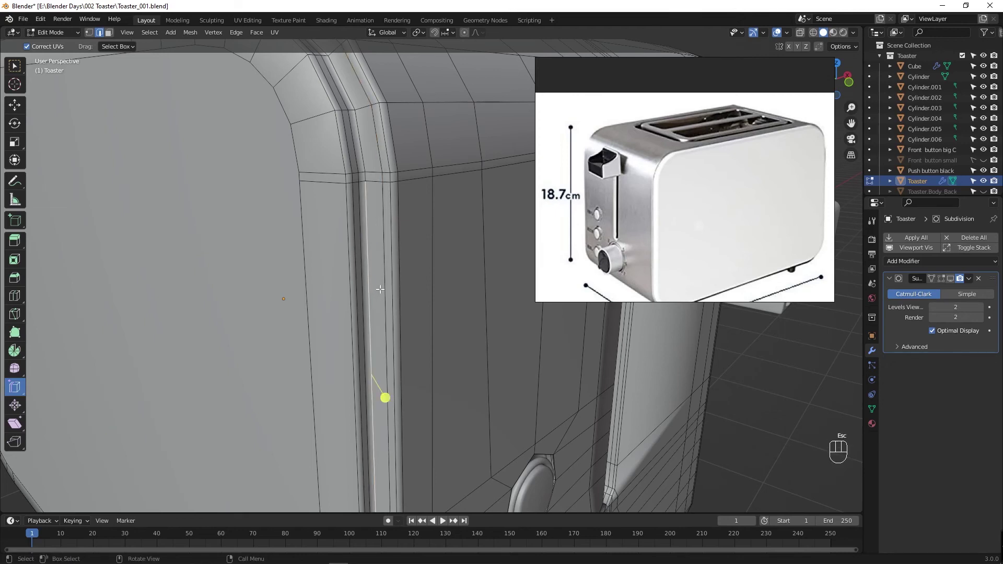
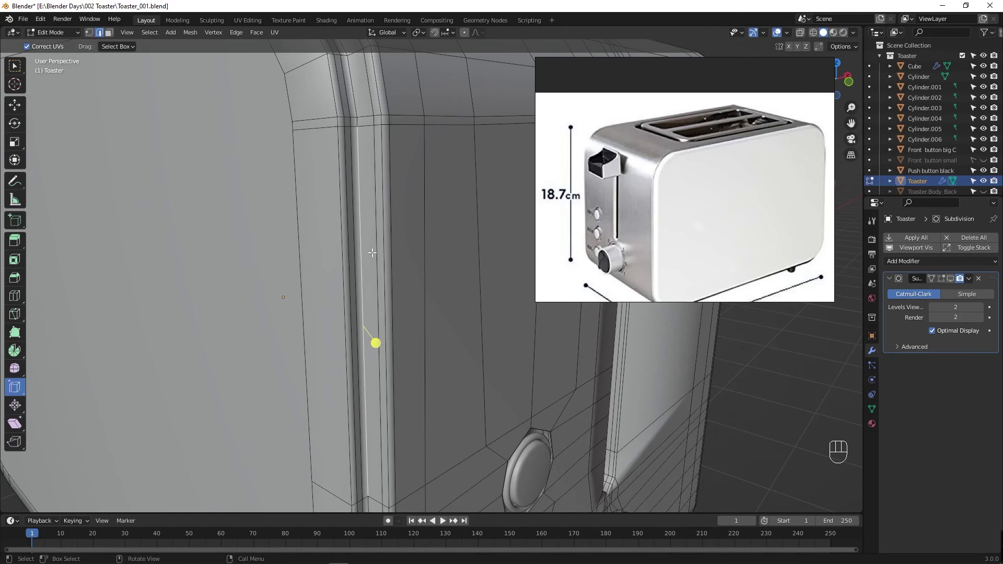
pyautogui.press('ctrl+r')
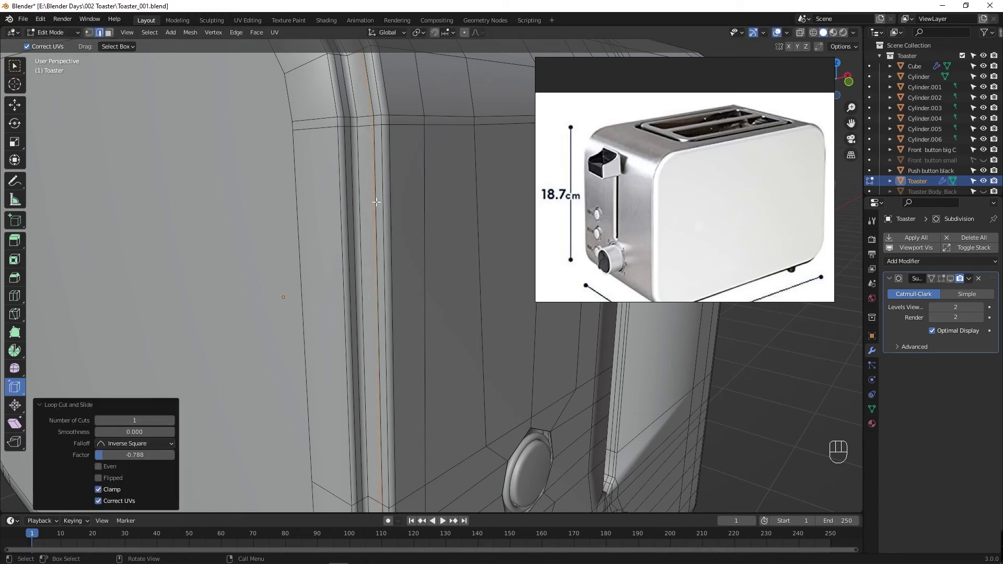
pyautogui.press('ctrl+r')
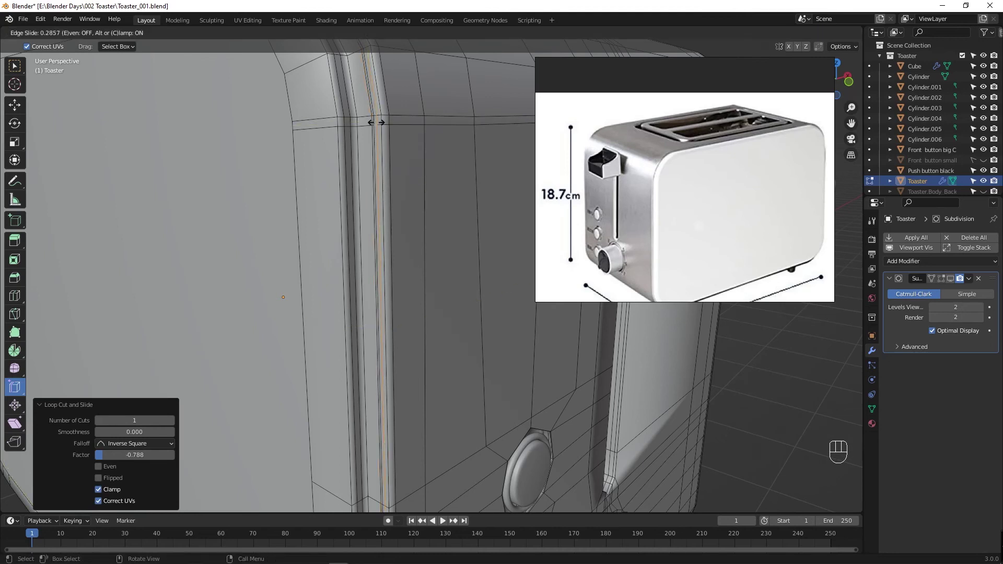
pyautogui.moveTo(400, 281); pyautogui.dragTo(324, 281)
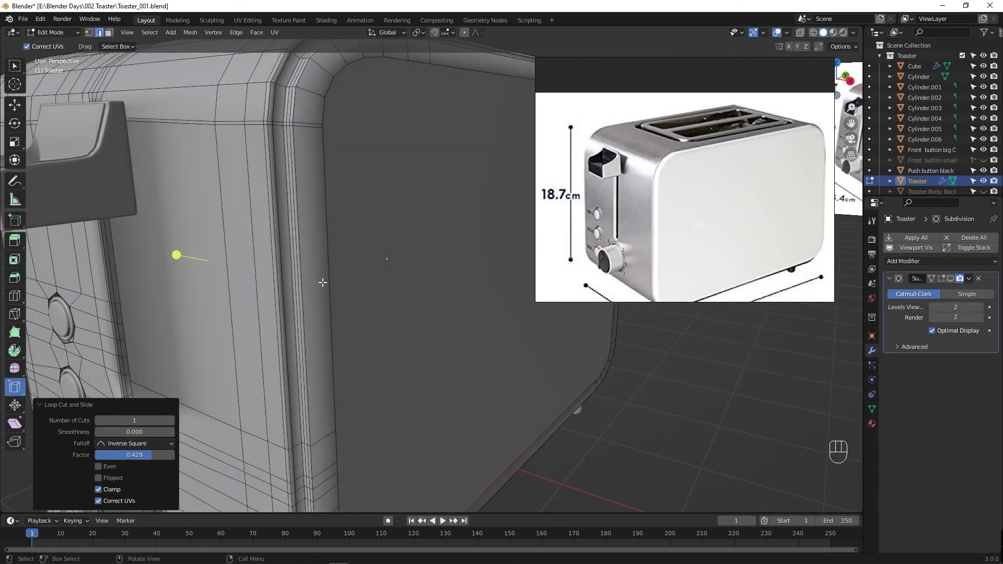
# Step: Add further loop cuts around the panel rim and slide them tight against the rounded edge
pyautogui.press('Tab')
pyautogui.press('Tab')
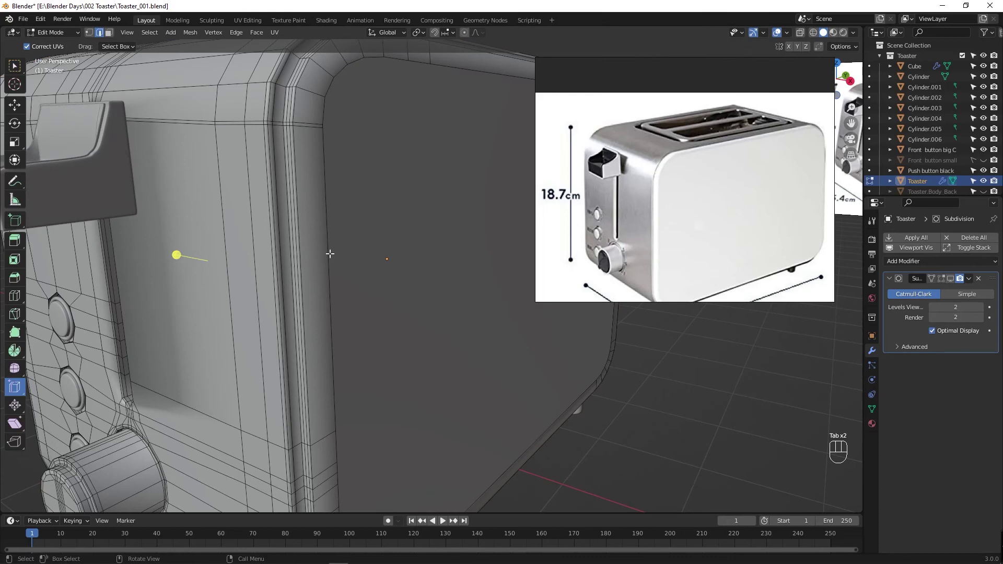
pyautogui.moveTo(339, 257); pyautogui.dragTo(362, 267)
pyautogui.moveTo(280, 268); pyautogui.dragTo(252, 265)
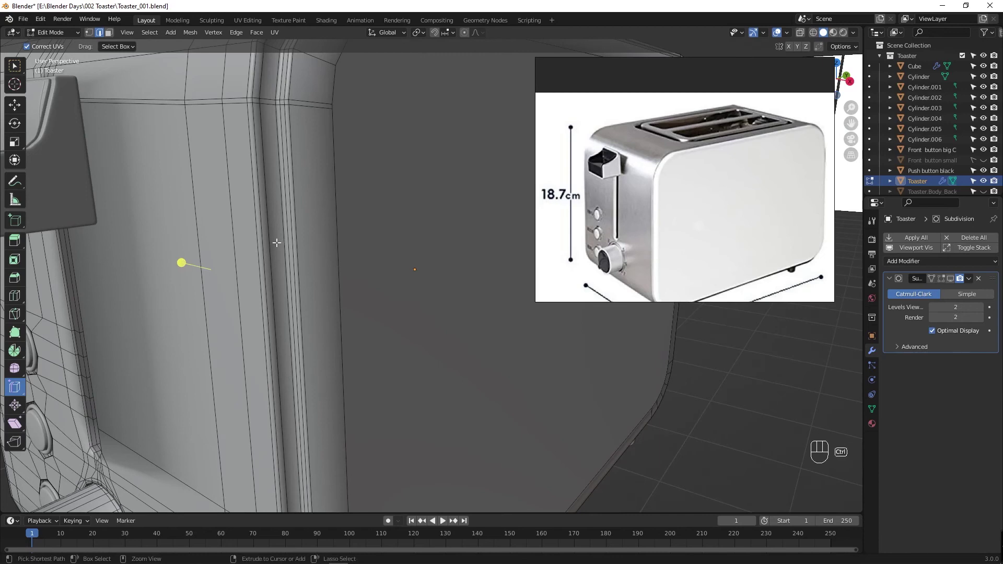
pyautogui.press('ctrl+r')
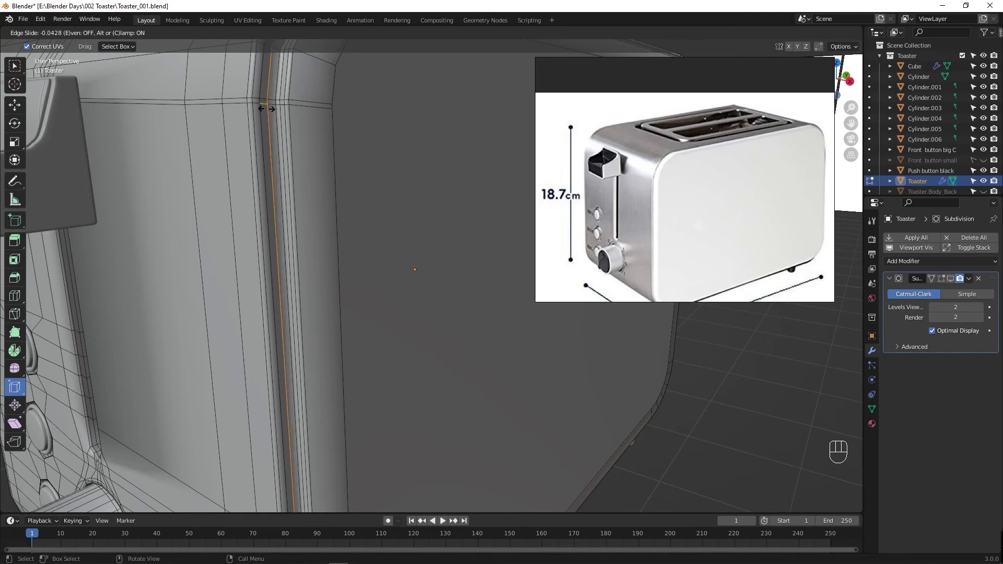
pyautogui.moveTo(274, 241); pyautogui.dragTo(357, 246)
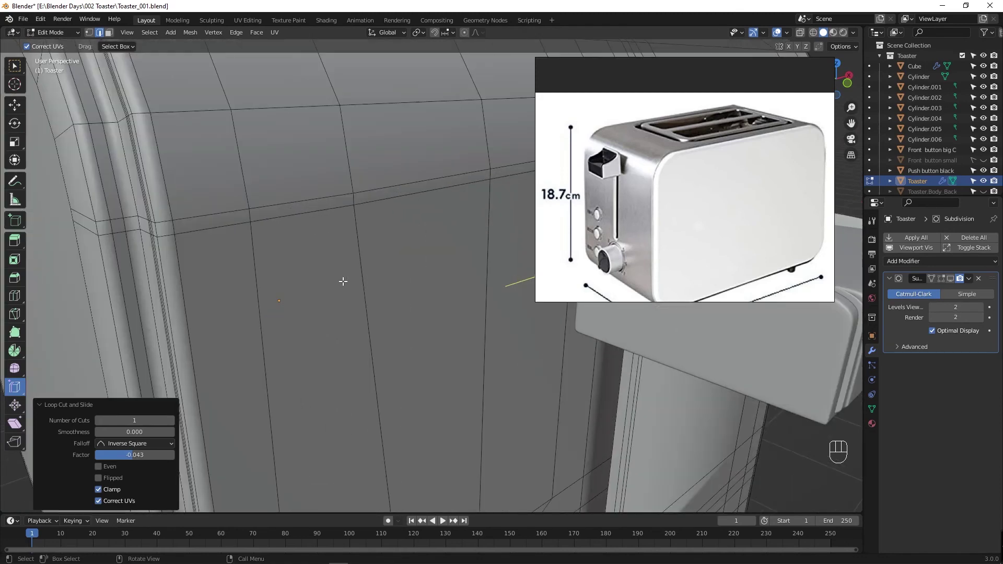
pyautogui.moveTo(347, 281); pyautogui.dragTo(233, 284)
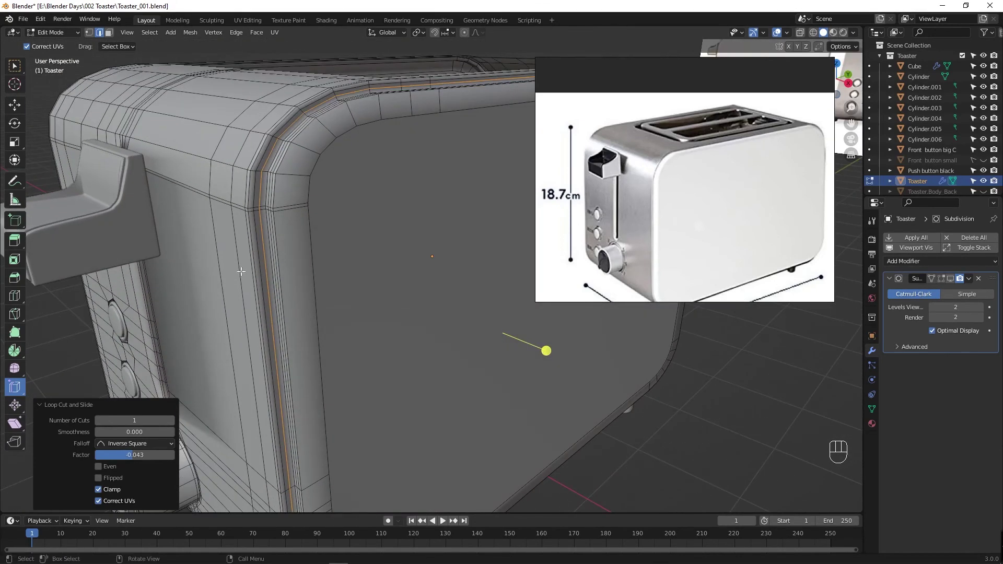
pyautogui.press('ctrl+r')
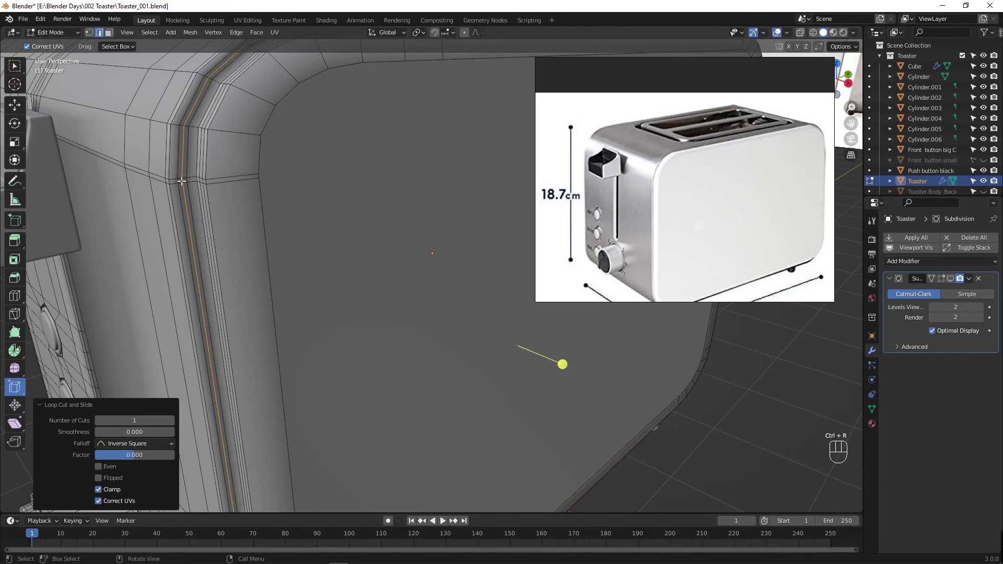
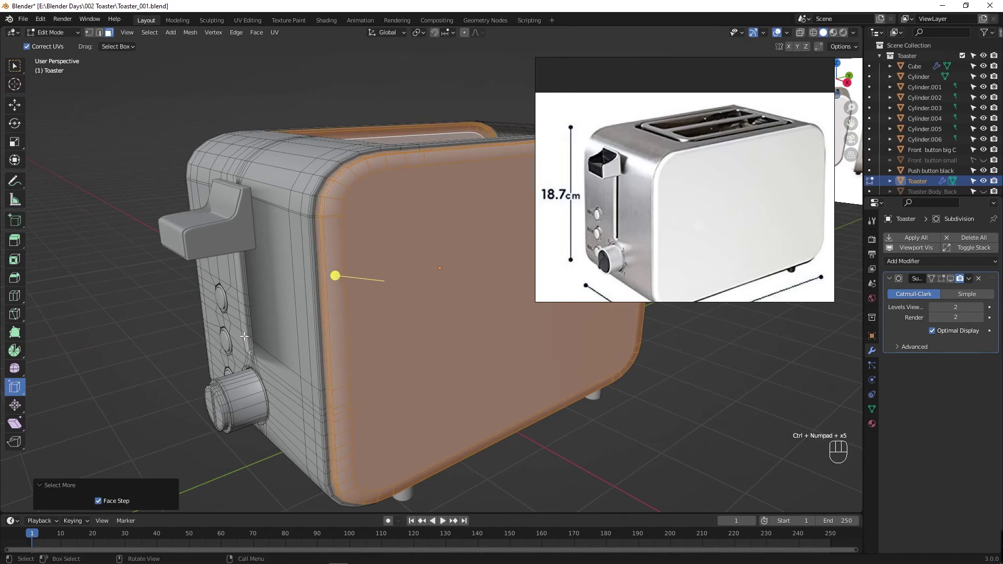
# Step: Grow the face selection with Ctrl+numpad+ to include the opposite side panel
pyautogui.moveTo(273, 354); pyautogui.dragTo(398, 352)
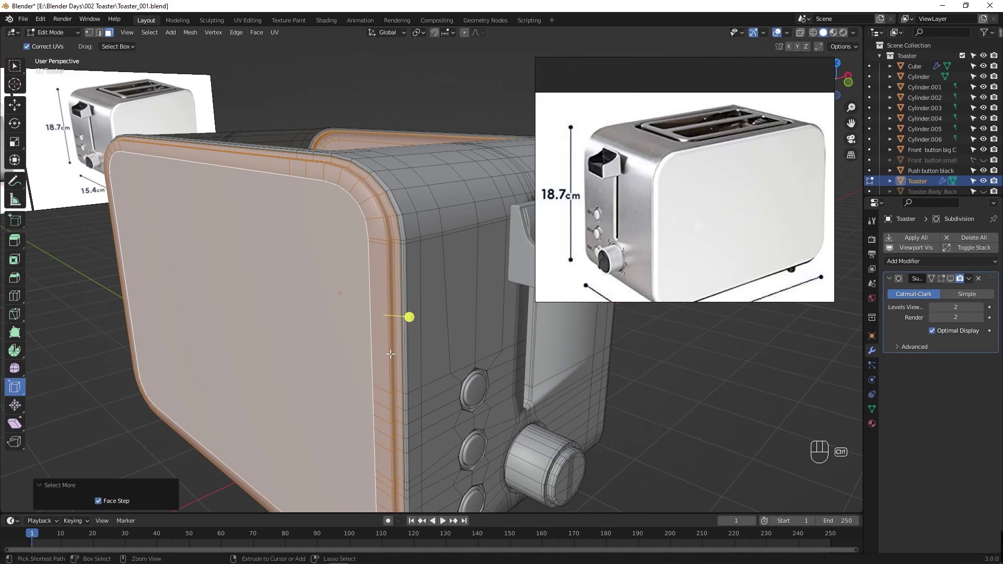
pyautogui.press('ctrl+KP_Subtract')
pyautogui.press('ctrl+KP_Add')
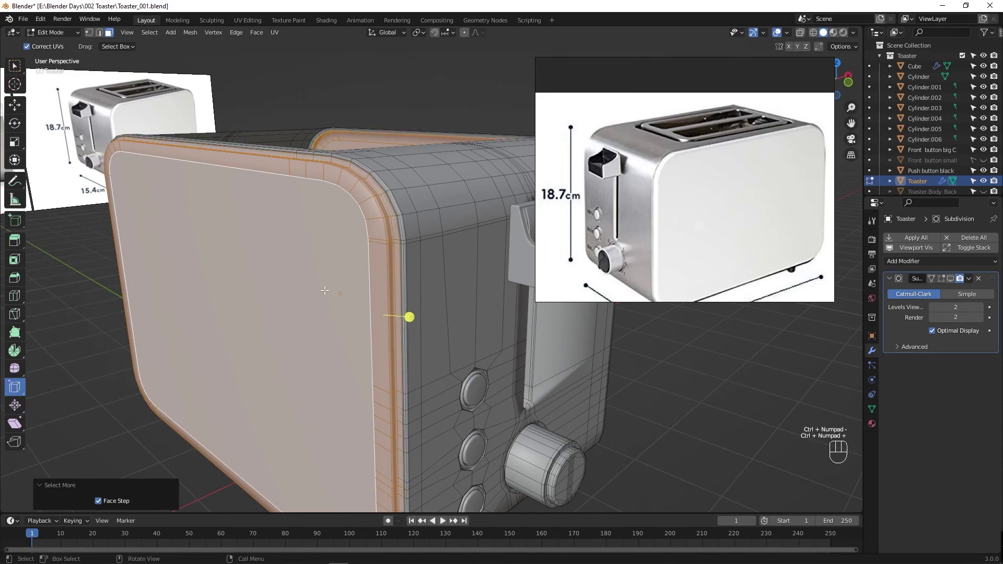
pyautogui.moveTo(443, 330); pyautogui.dragTo(316, 332)
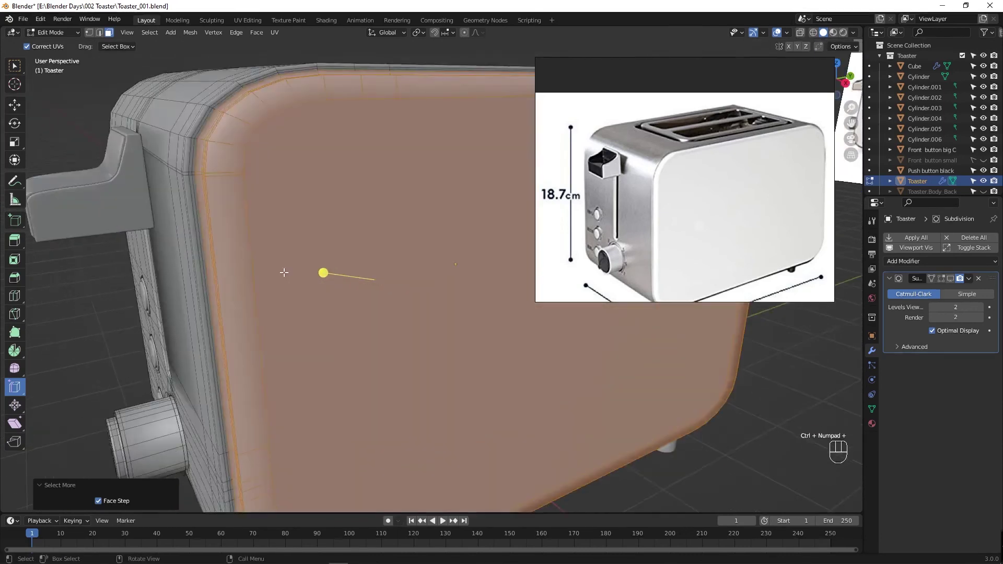
pyautogui.moveTo(230, 266); pyautogui.dragTo(298, 297)
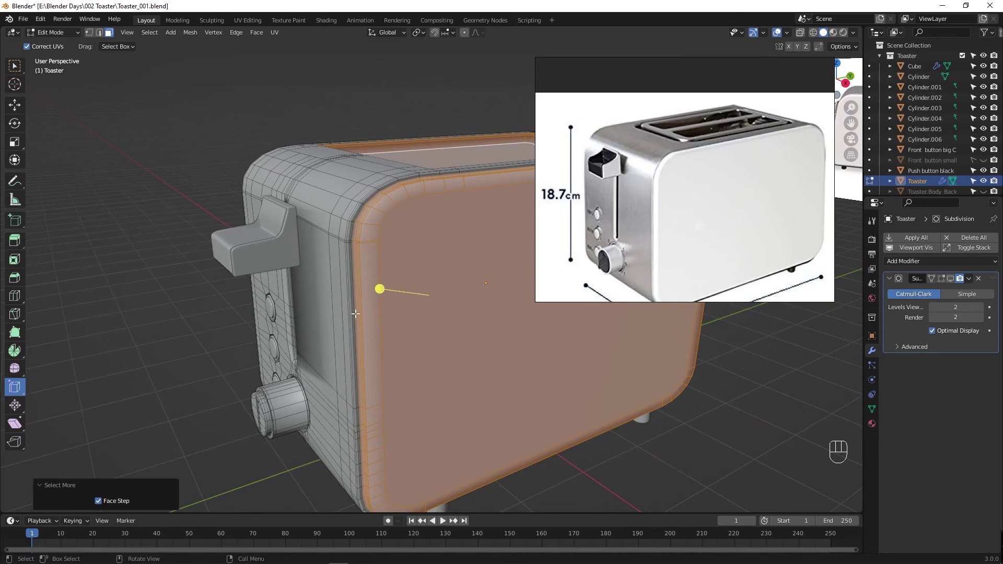
# Step: Separate the panels, rename the remaining body Toaster Body Silver in the Outliner, and save
pyautogui.moveTo(362, 314); pyautogui.dragTo(368, 301)
pyautogui.moveTo(411, 341); pyautogui.dragTo(466, 496)
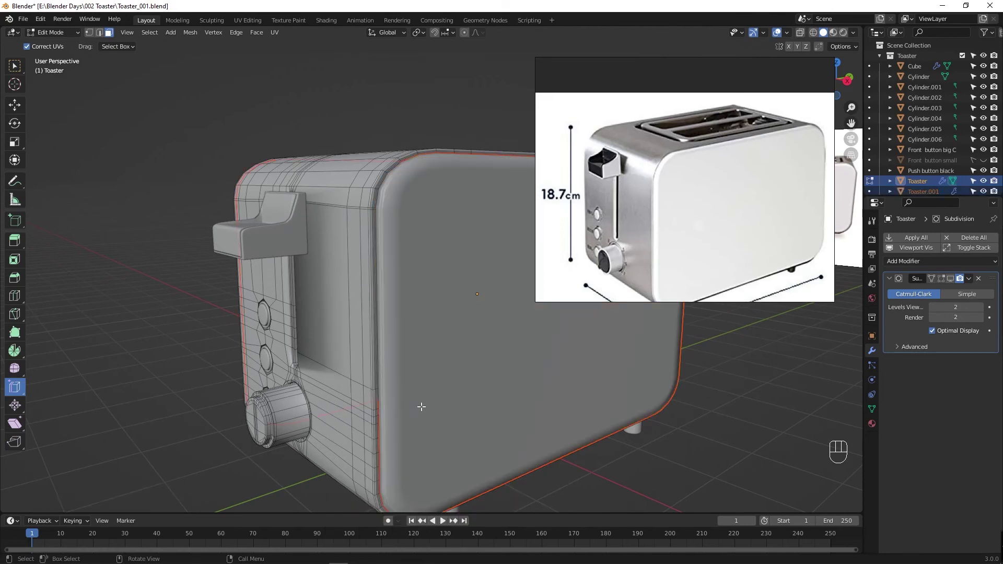
pyautogui.moveTo(926, 186); pyautogui.dragTo(969, 134)
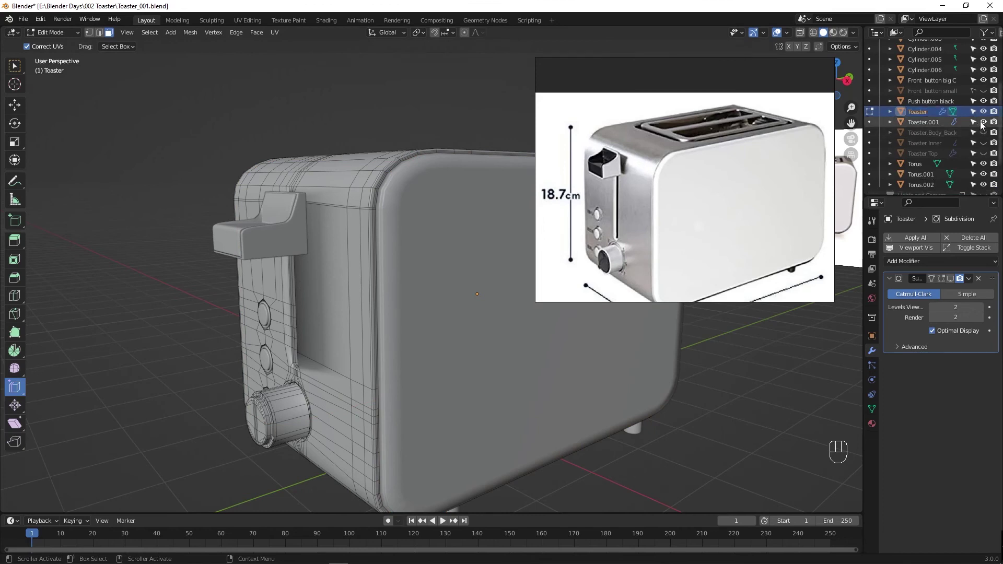
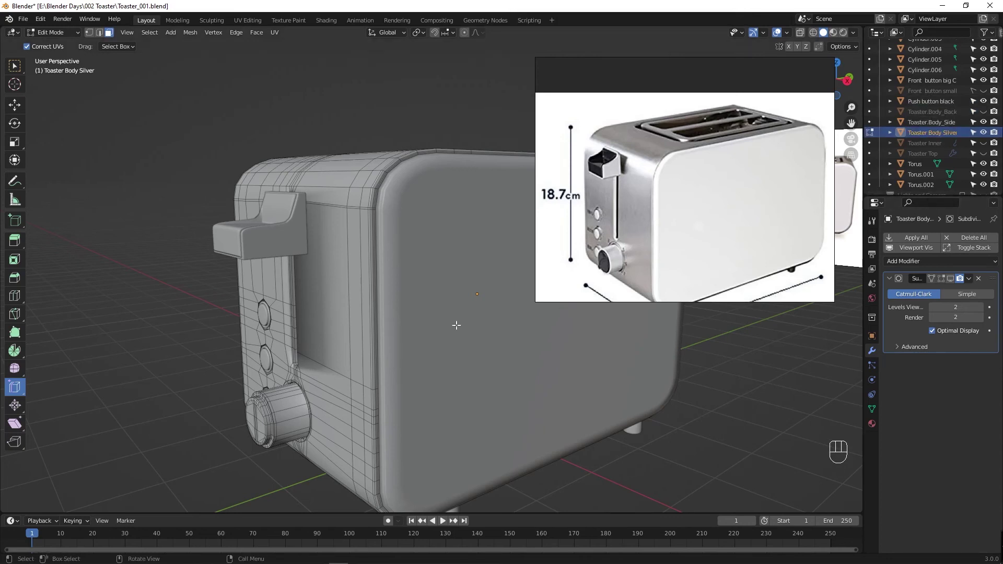
pyautogui.moveTo(439, 323); pyautogui.dragTo(486, 338)
pyautogui.press('ctrl+s')
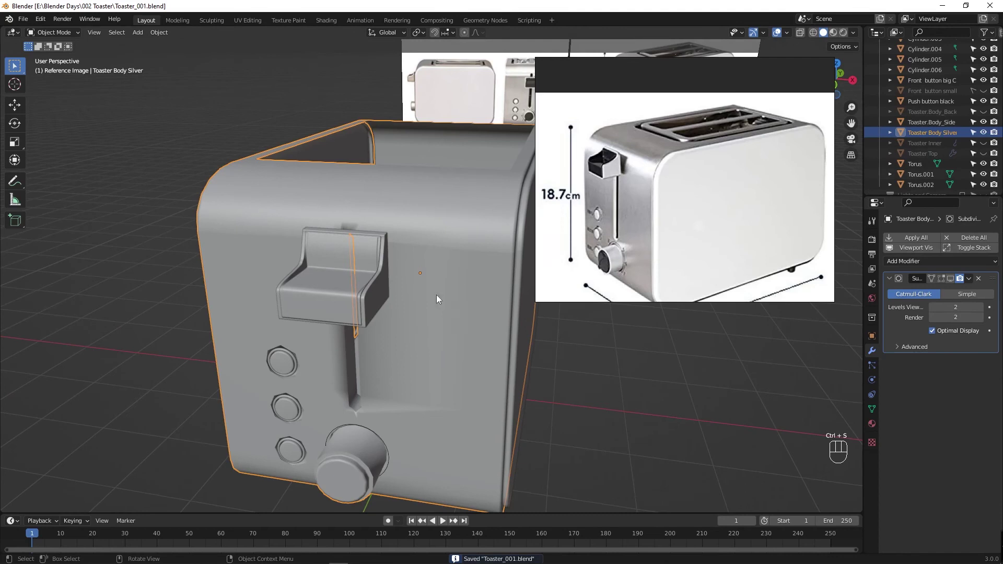
pyautogui.middleClick(455, 335)
pyautogui.click(469, 322)
pyautogui.press('Tab')
pyautogui.moveTo(486, 329); pyautogui.dragTo(461, 321)
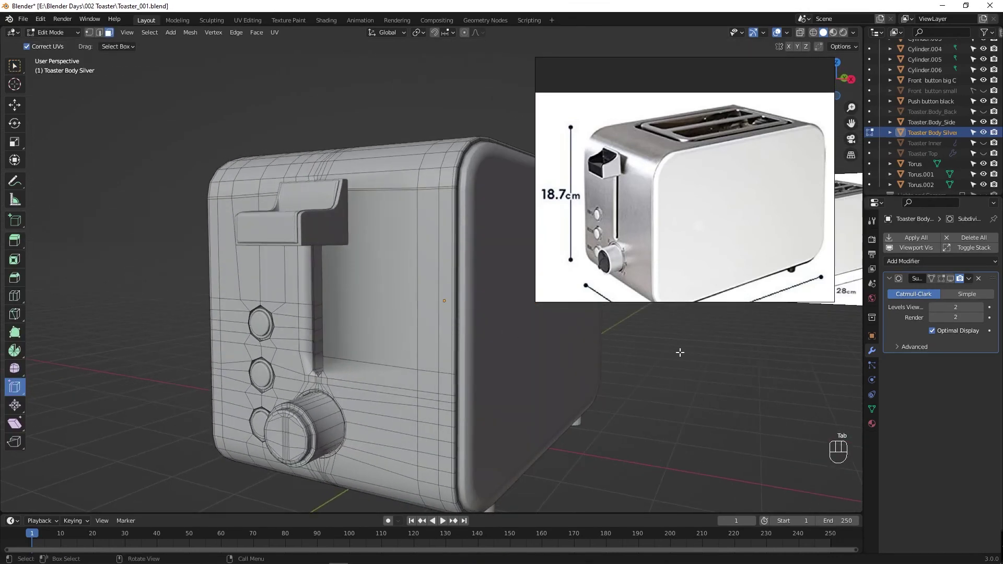
pyautogui.moveTo(943, 280); pyautogui.dragTo(414, 332)
pyautogui.moveTo(413, 332); pyautogui.dragTo(399, 333)
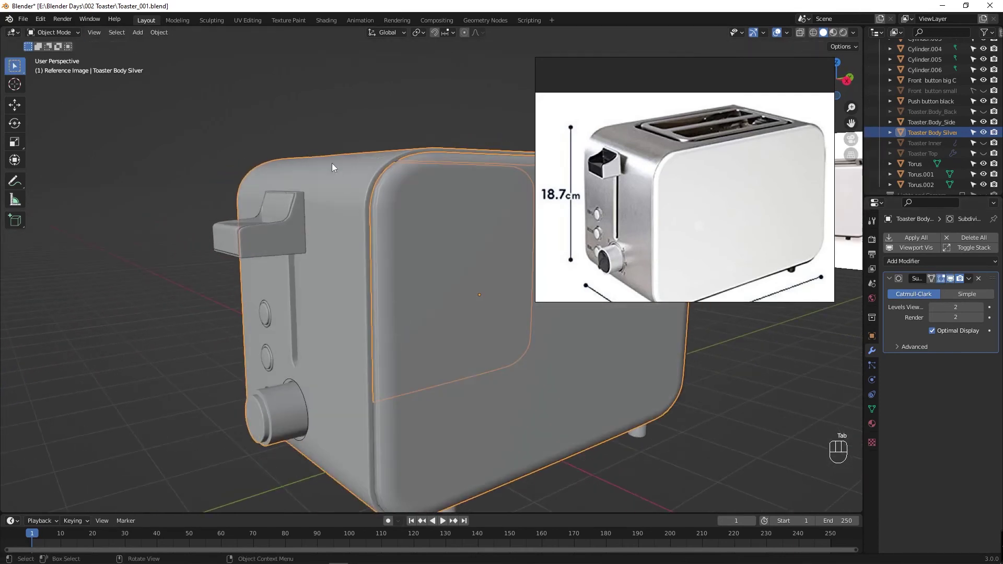
pyautogui.click(437, 331)
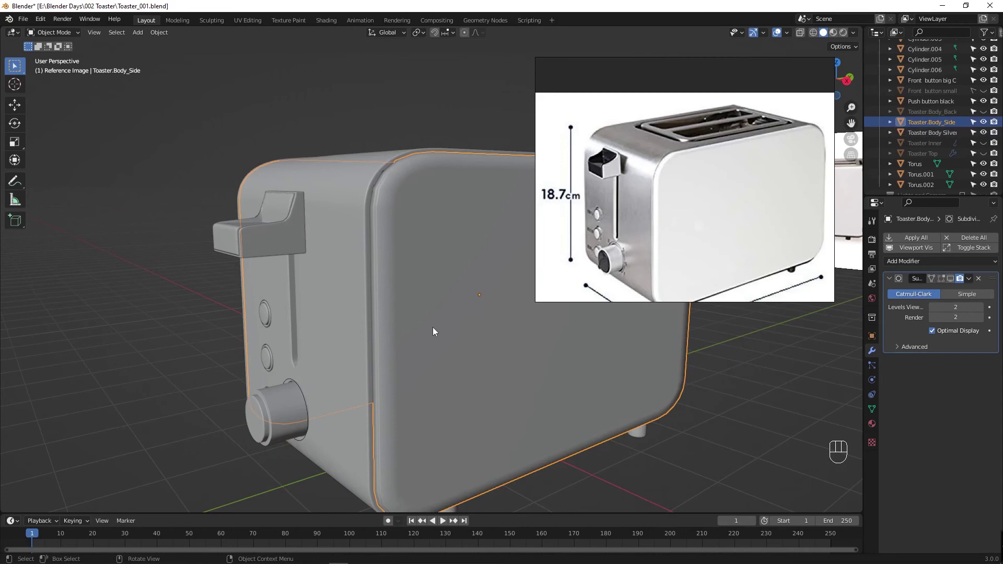
pyautogui.moveTo(369, 218); pyautogui.dragTo(384, 246)
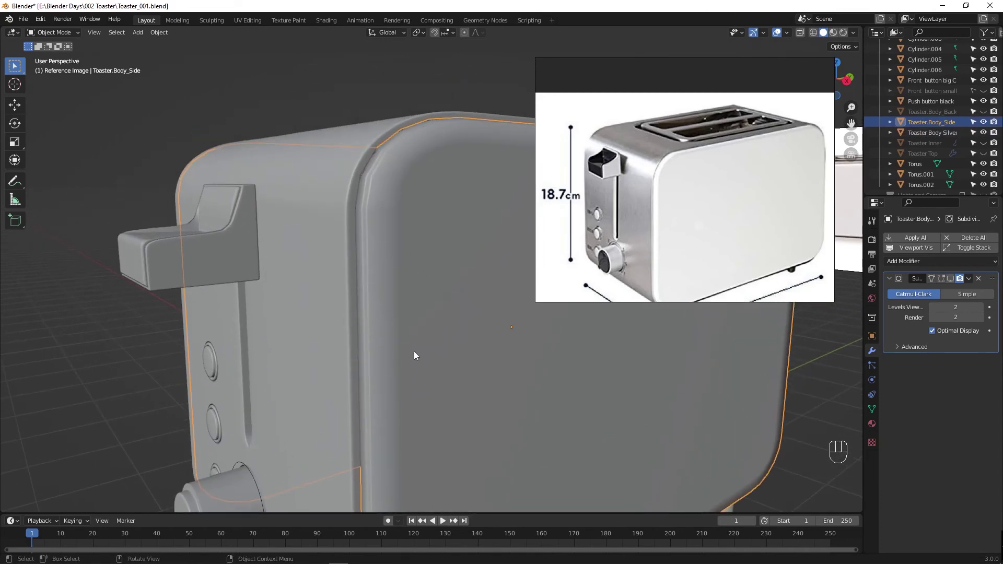
pyautogui.press('F4')
pyautogui.press('Tab')
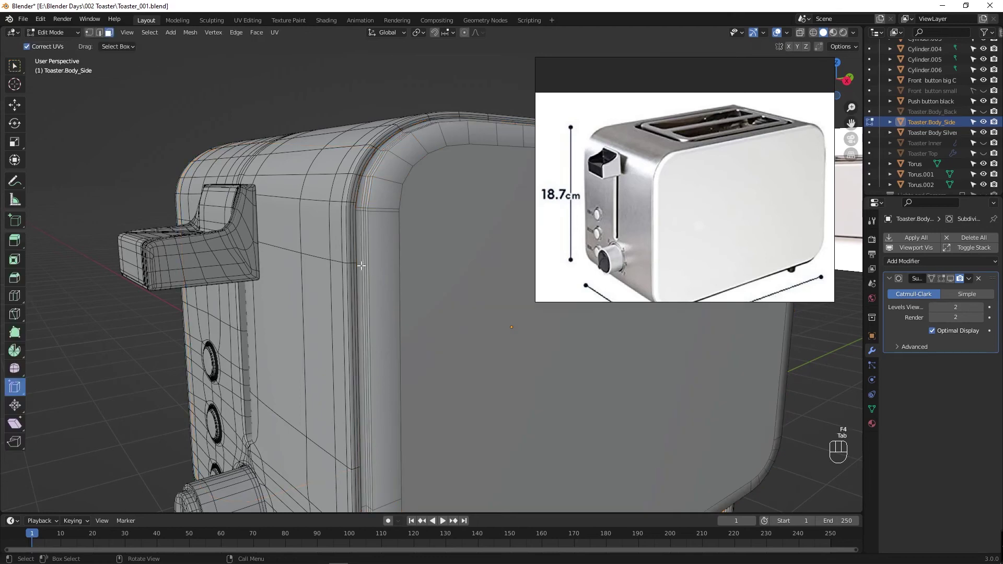
pyautogui.press('Tab')
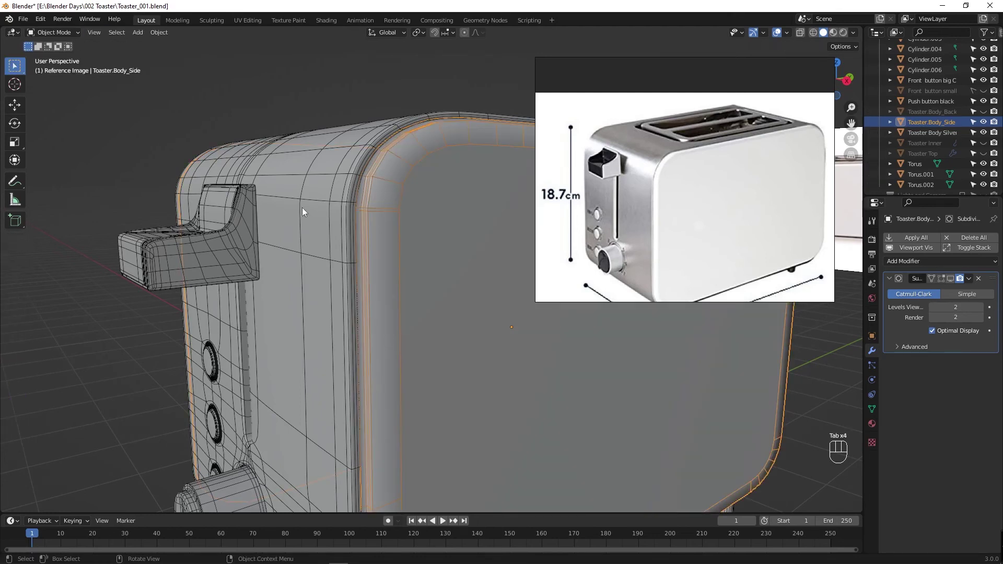
pyautogui.click(268, 111)
pyautogui.press('F4')
pyautogui.moveTo(351, 310); pyautogui.dragTo(355, 303)
pyautogui.rightClick(426, 259)
pyautogui.click(450, 250)
pyautogui.rightClick(451, 250)
pyautogui.moveTo(450, 251); pyautogui.dragTo(432, 248)
pyautogui.moveTo(398, 249); pyautogui.dragTo(384, 255)
pyautogui.rightClick(385, 255)
pyautogui.click(462, 266)
pyautogui.moveTo(364, 293); pyautogui.dragTo(488, 291)
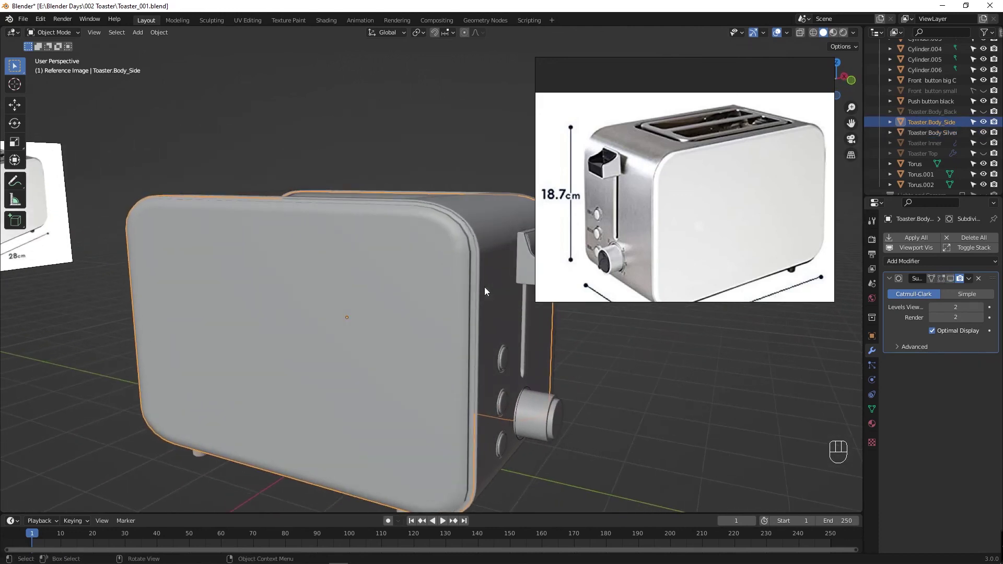
pyautogui.click(453, 272)
# Step: On Toaster_Body_Side, loop-cut along the rounded rim and slide the loops toward the outer edge
pyautogui.press('Tab')
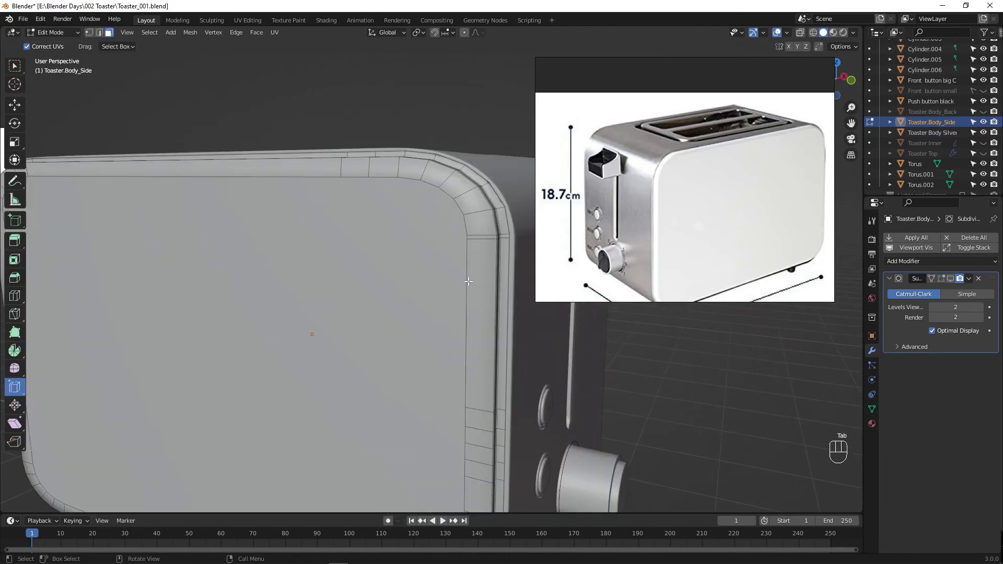
pyautogui.moveTo(463, 279); pyautogui.dragTo(447, 282)
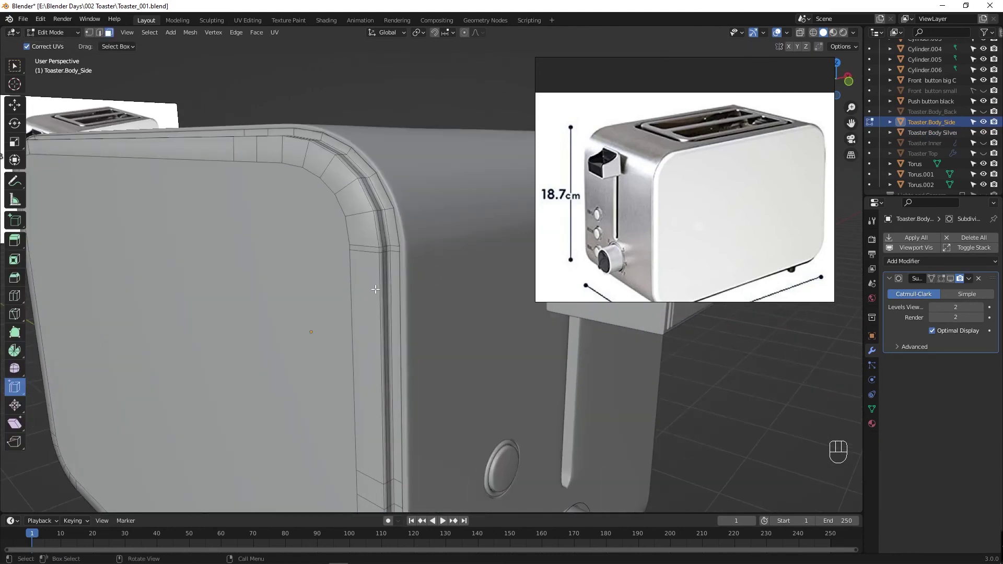
pyautogui.middleClick(370, 279)
pyautogui.middleClick(327, 281)
pyautogui.middleClick(419, 287)
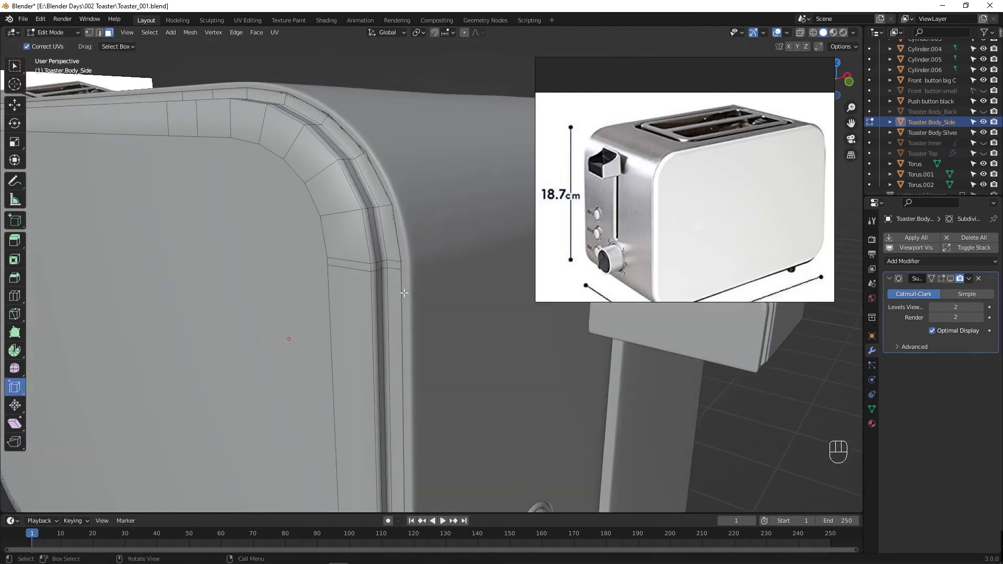
pyautogui.press('ctrl+r')
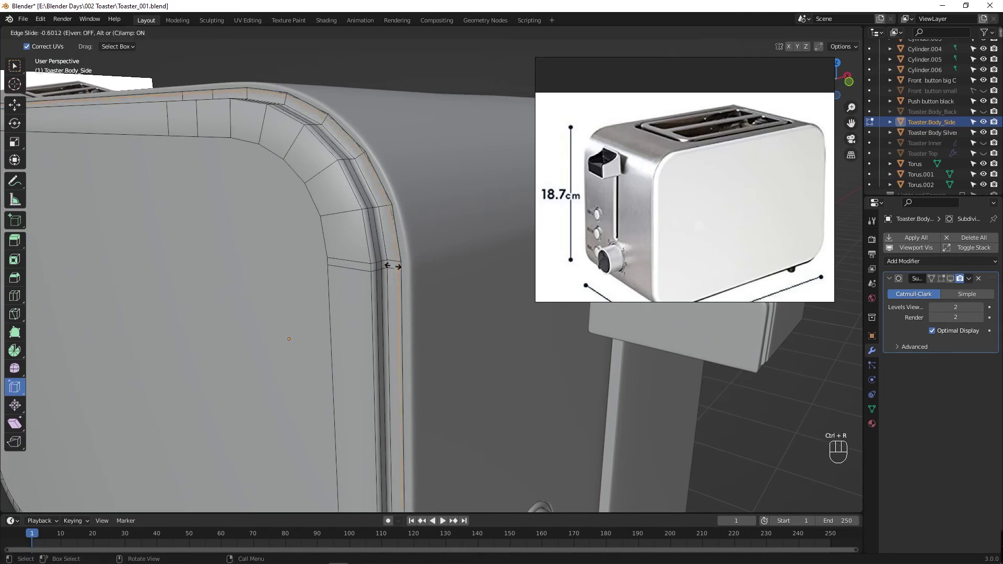
pyautogui.press('ctrl+r')
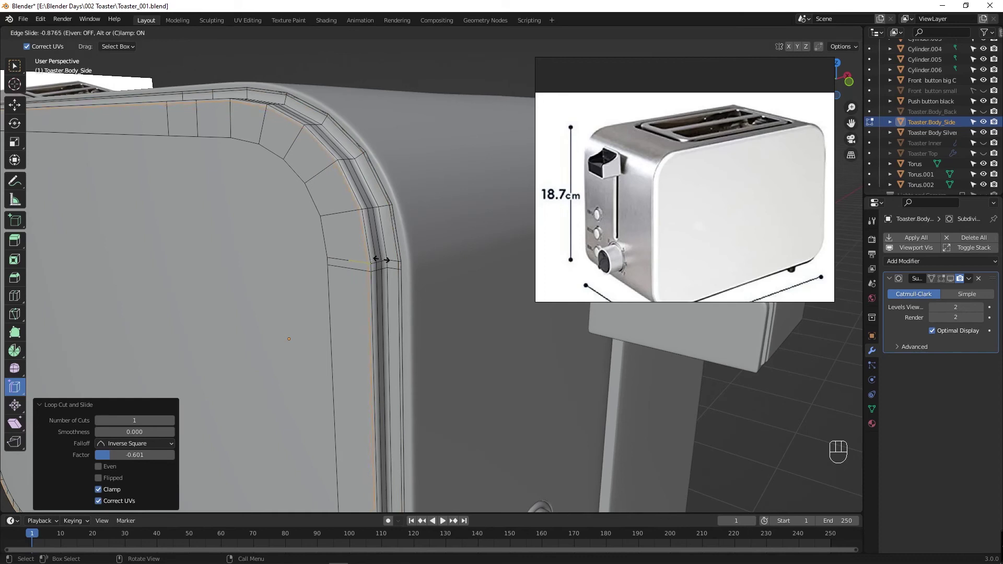
pyautogui.moveTo(468, 338); pyautogui.dragTo(334, 335)
pyautogui.press('ctrl+r')
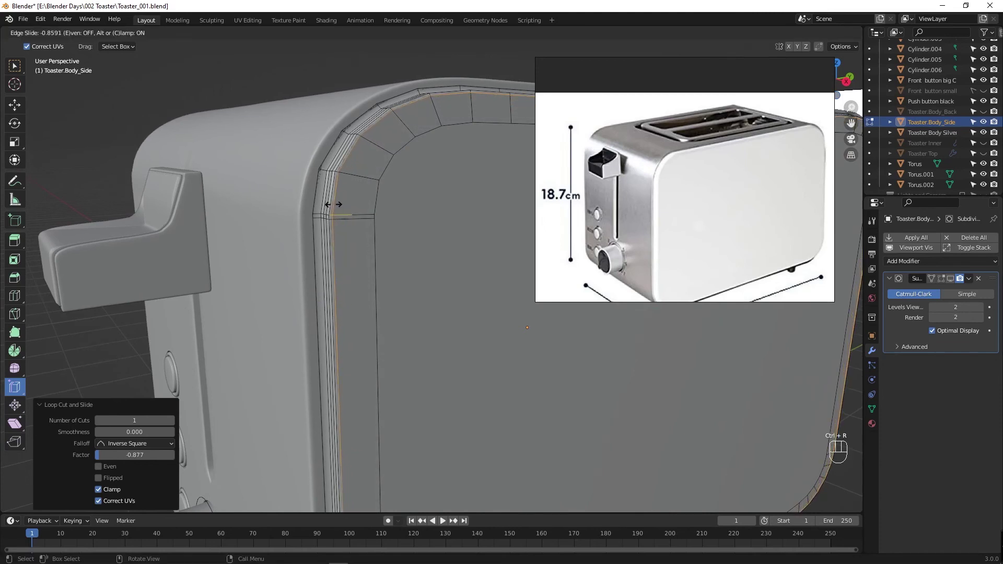
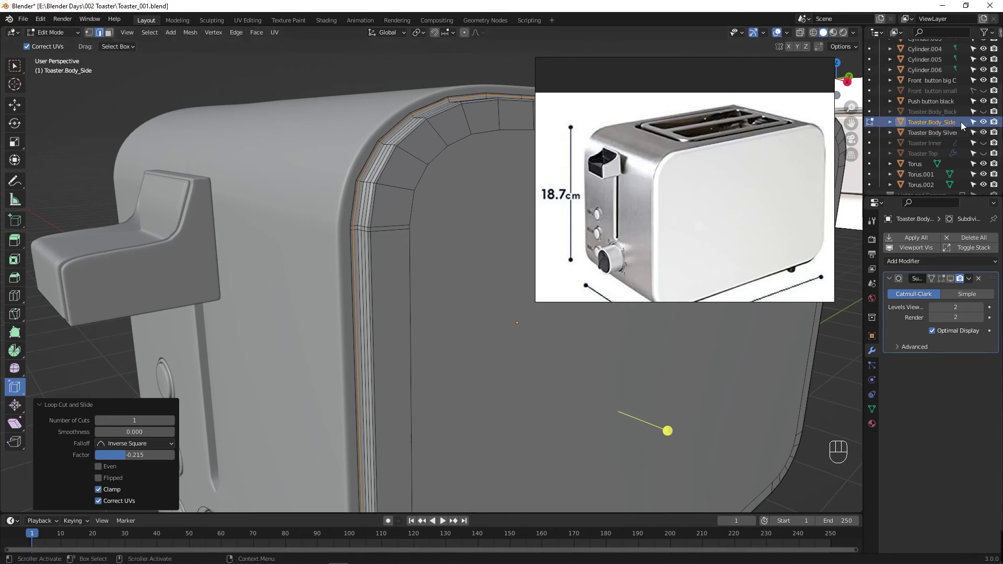
# Step: Select the panel rim loops, scale them to 0.891 along X with a thin bevel inset, and return to Object Mode
pyautogui.click(989, 135)
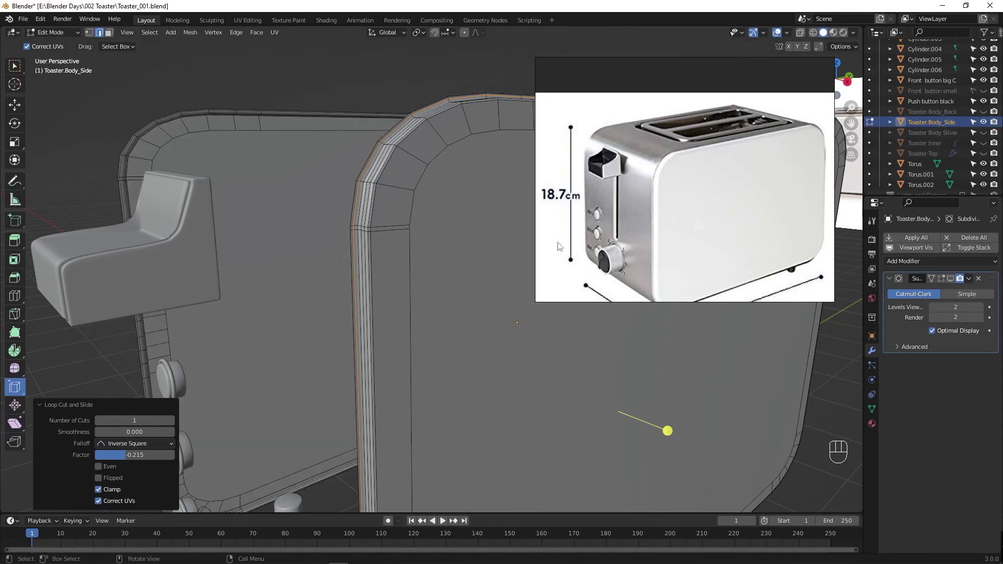
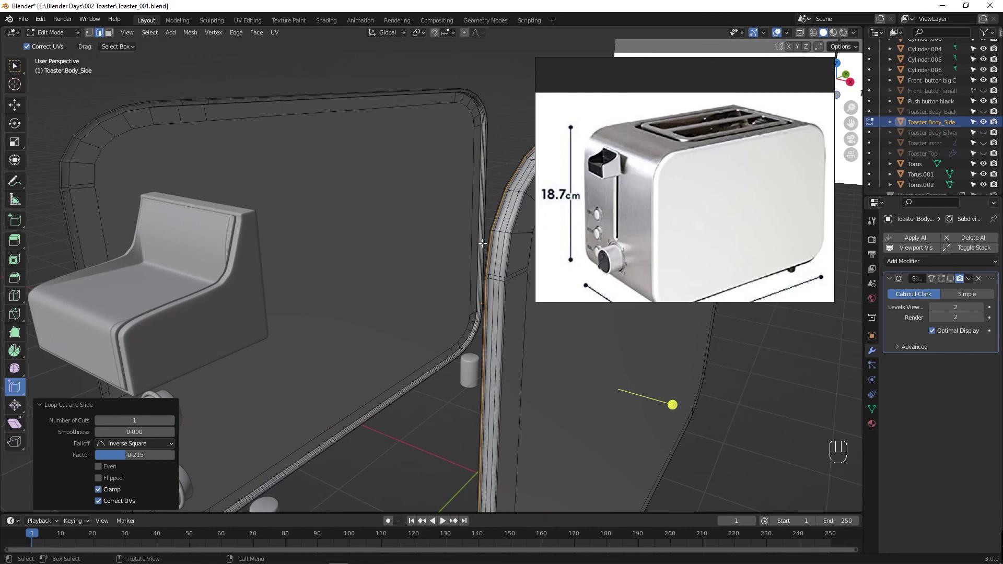
pyautogui.moveTo(179, 164); pyautogui.dragTo(226, 176)
pyautogui.click(51, 240)
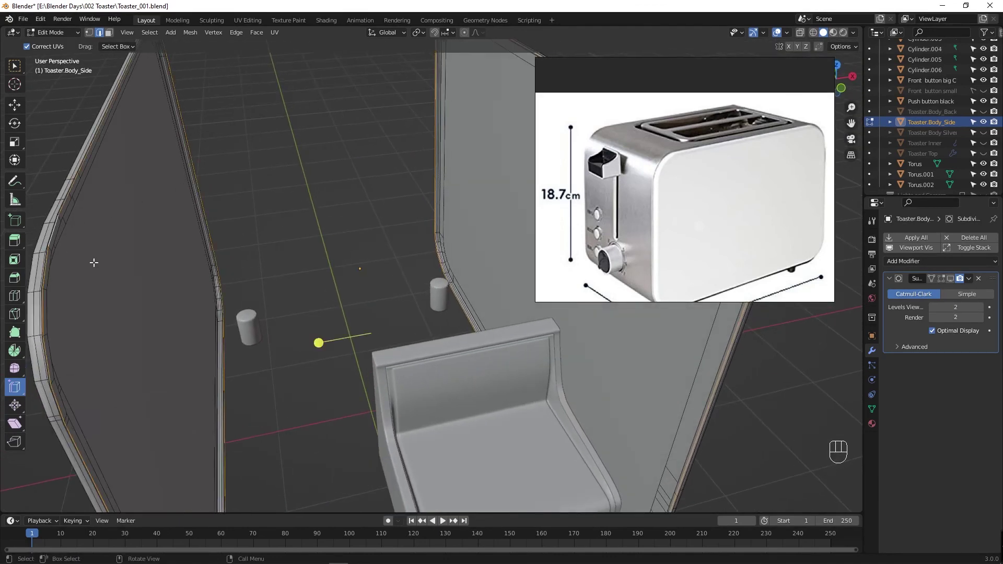
pyautogui.moveTo(450, 271); pyautogui.dragTo(412, 267)
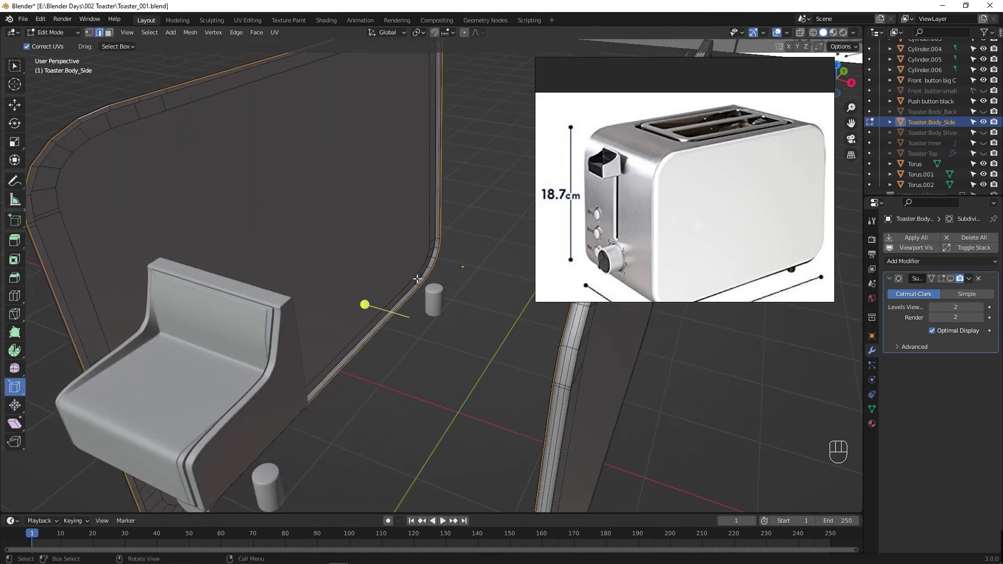
pyautogui.moveTo(449, 299); pyautogui.dragTo(463, 319)
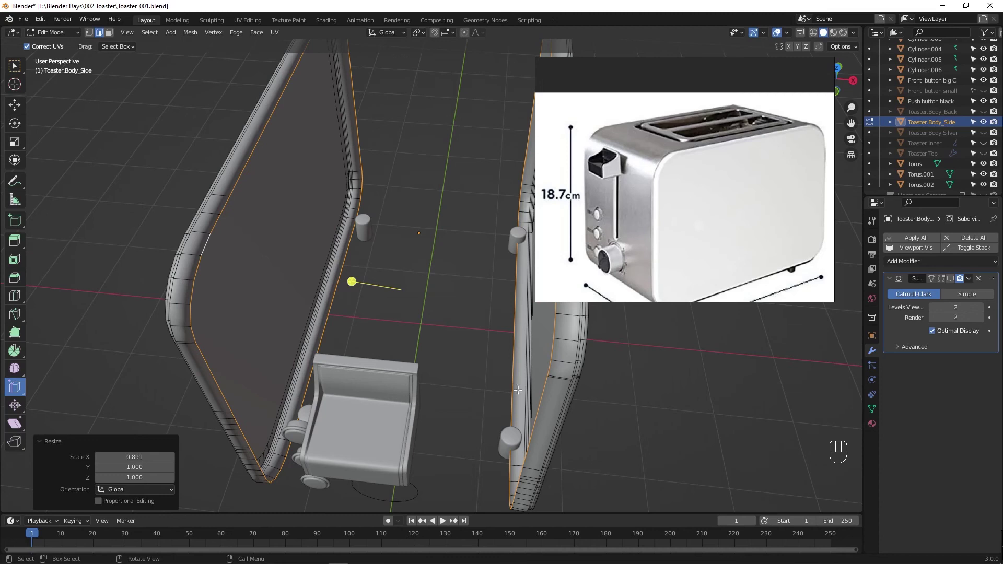
pyautogui.press('ctrl+b')
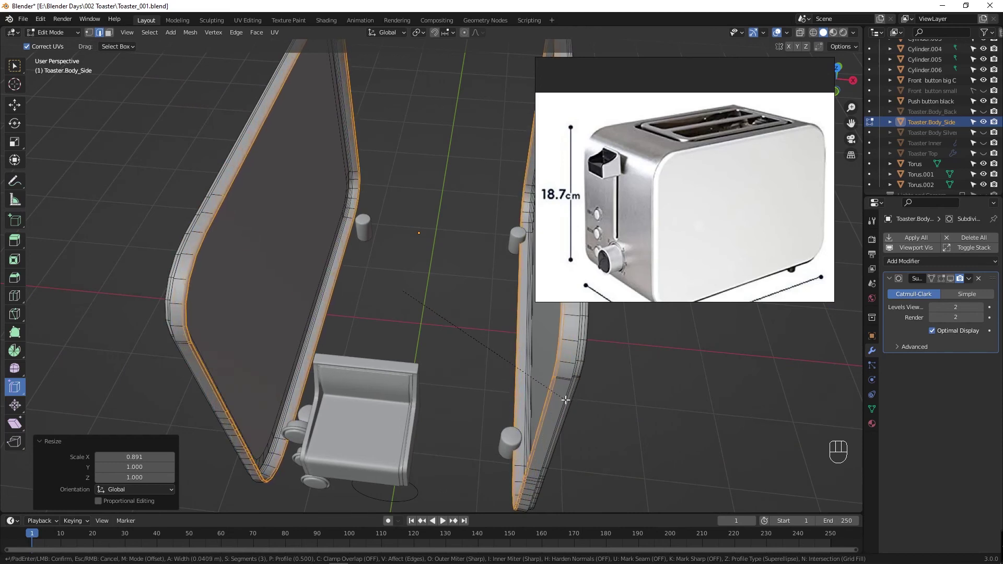
pyautogui.press('Tab')
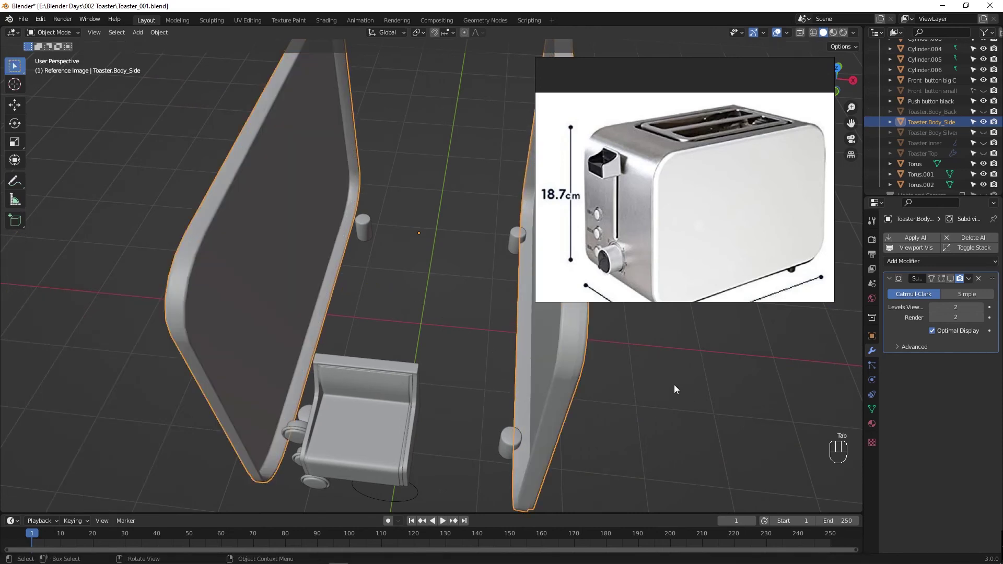
# Step: Enable the Subdivision modifier's on-cage display for the side panel and save the file
pyautogui.moveTo(578, 385); pyautogui.dragTo(530, 360)
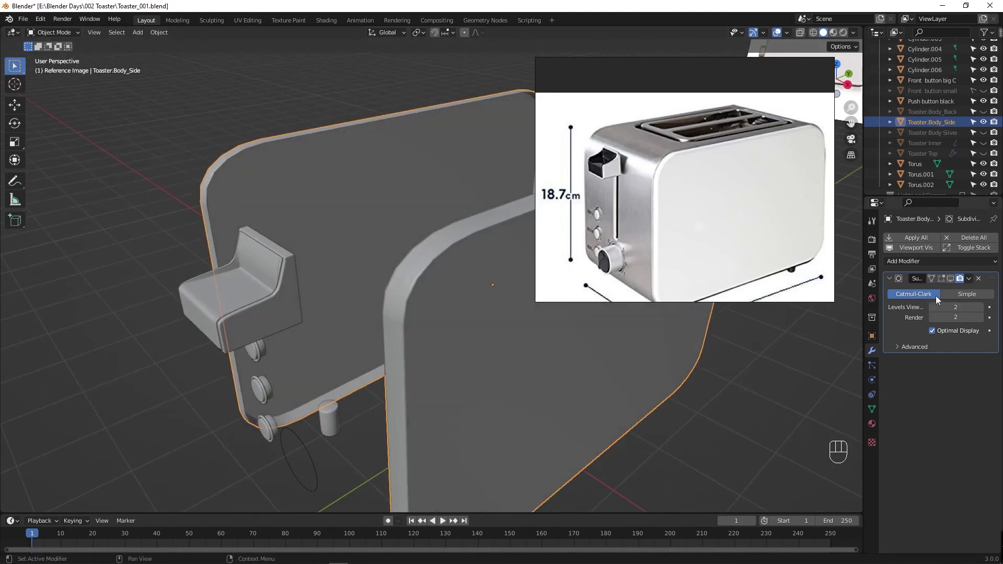
pyautogui.moveTo(946, 283); pyautogui.dragTo(944, 282)
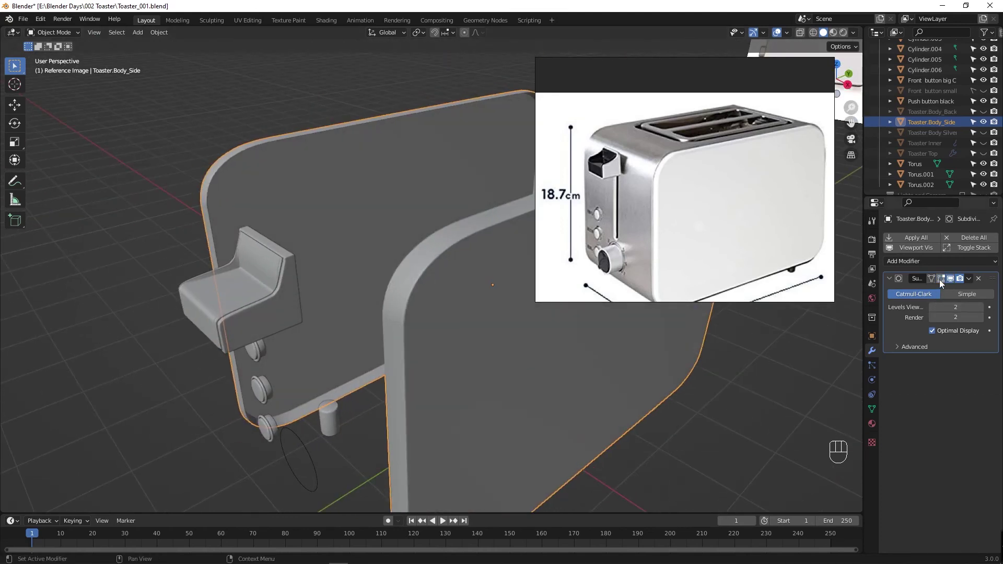
pyautogui.click(941, 283)
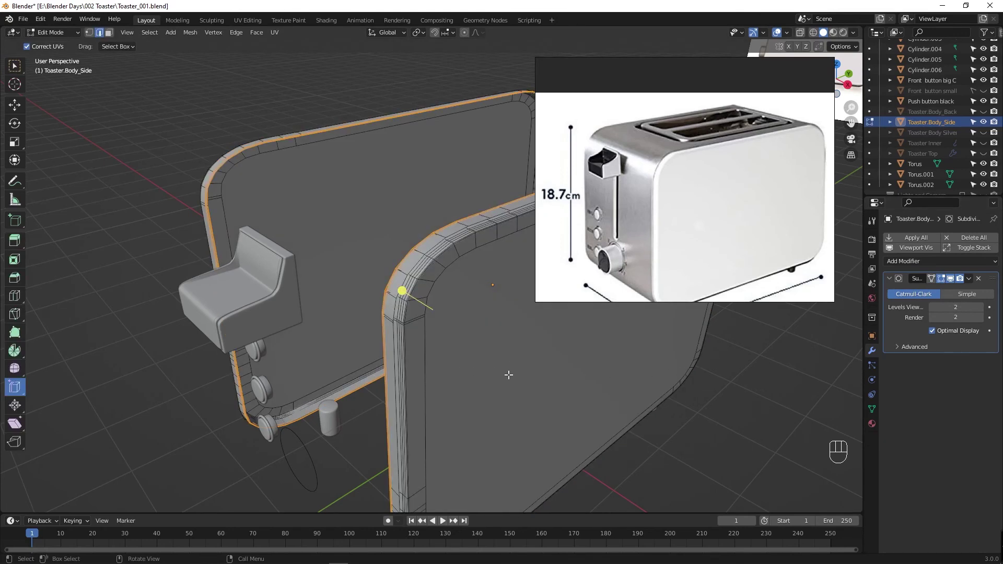
pyautogui.moveTo(456, 362); pyautogui.dragTo(459, 361)
pyautogui.press('ctrl+s')
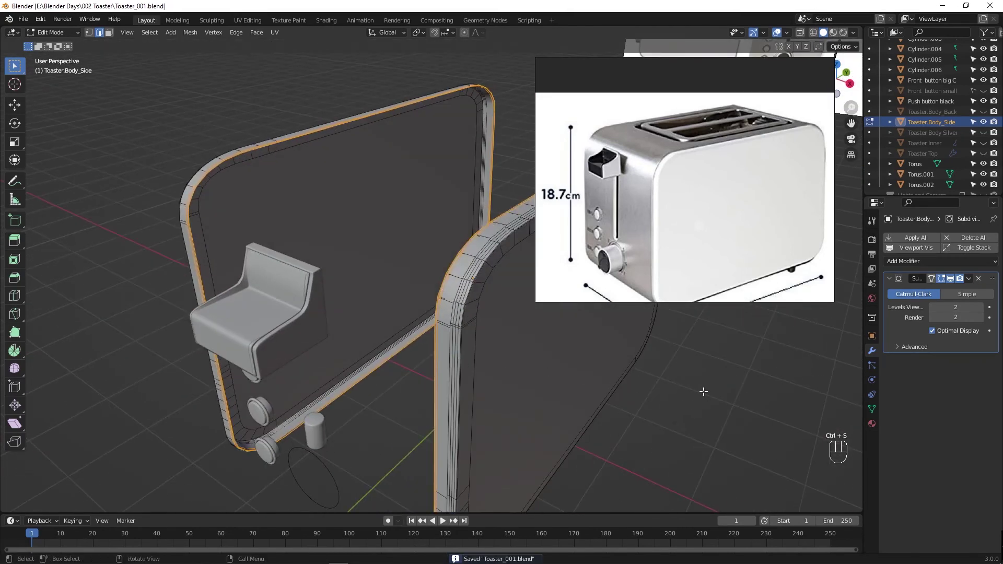
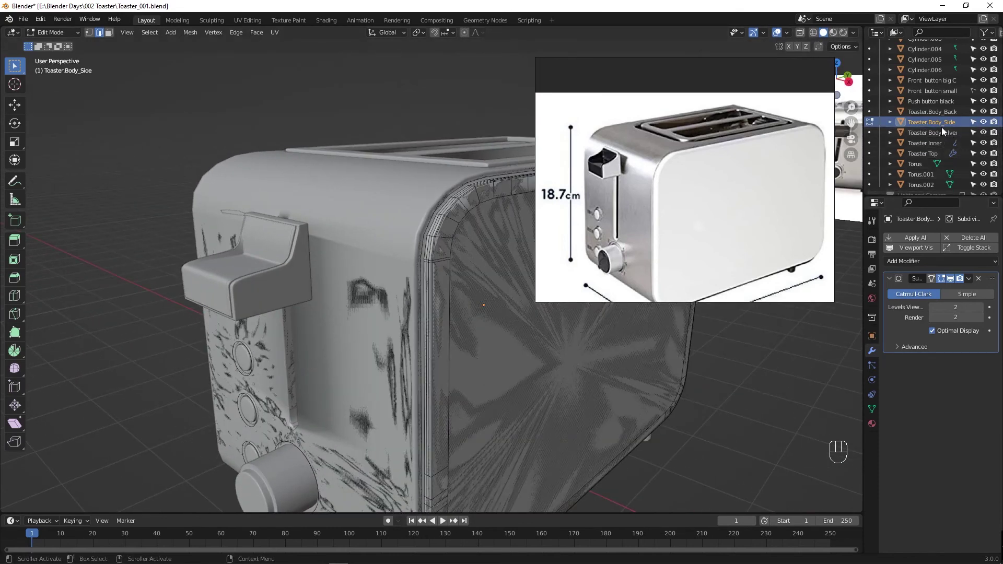
# Step: Hide the overlapping Toaster Body_Back object in the Outliner and save
pyautogui.click(987, 102)
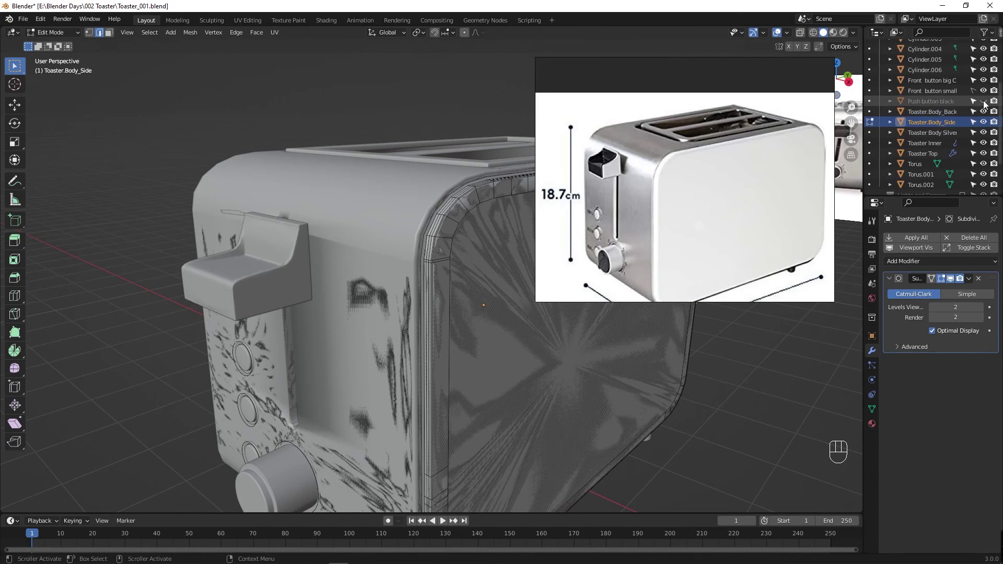
pyautogui.click(986, 103)
pyautogui.click(987, 115)
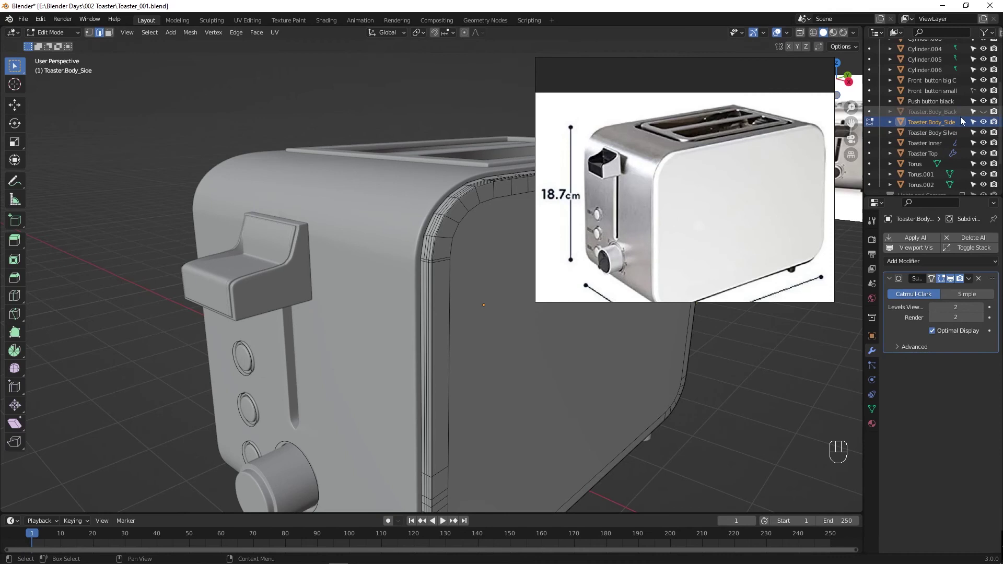
pyautogui.press('ctrl+s')
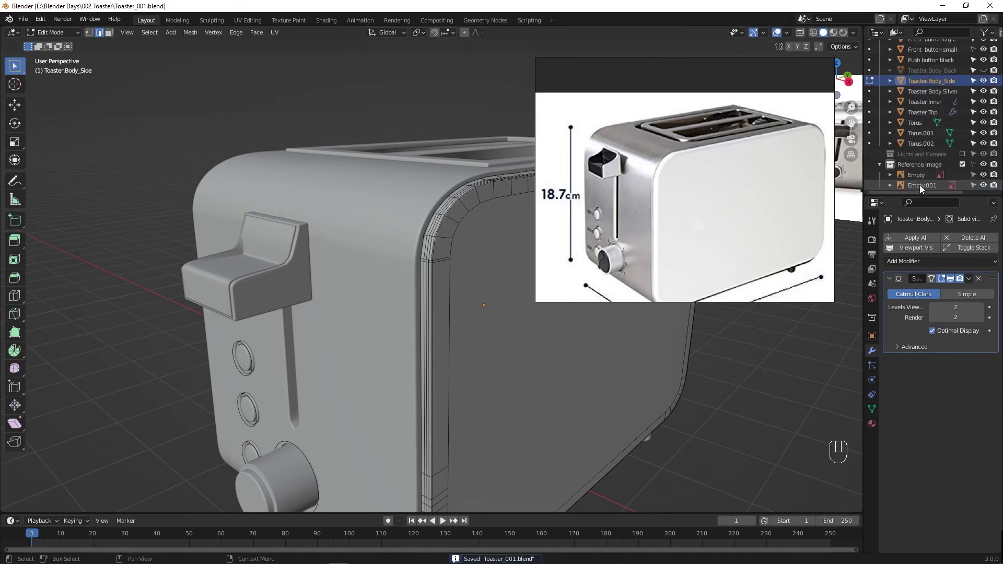
# Step: Collapse the Reference Image collection, leave Edit Mode, view the toaster from the front, and save again
pyautogui.click(885, 169)
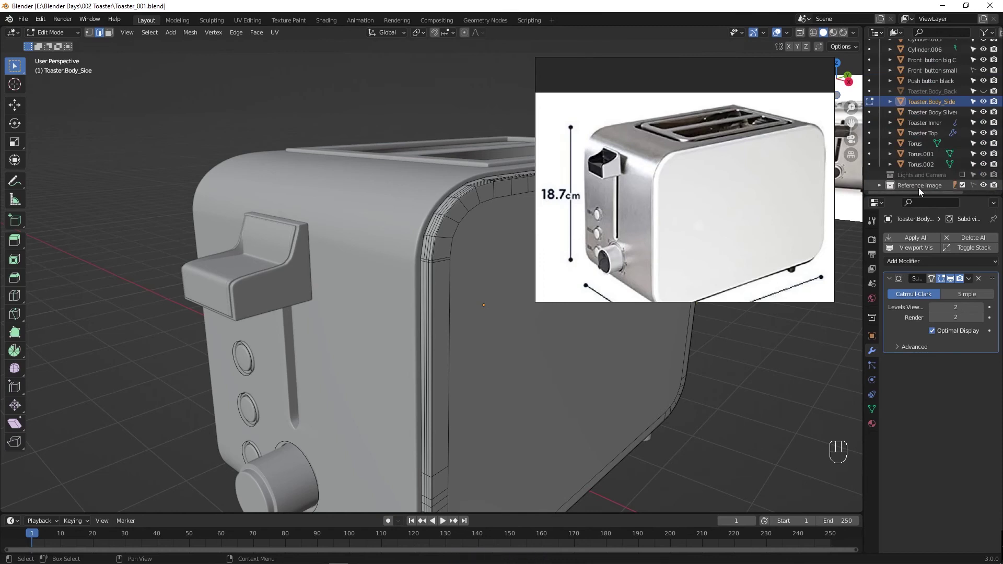
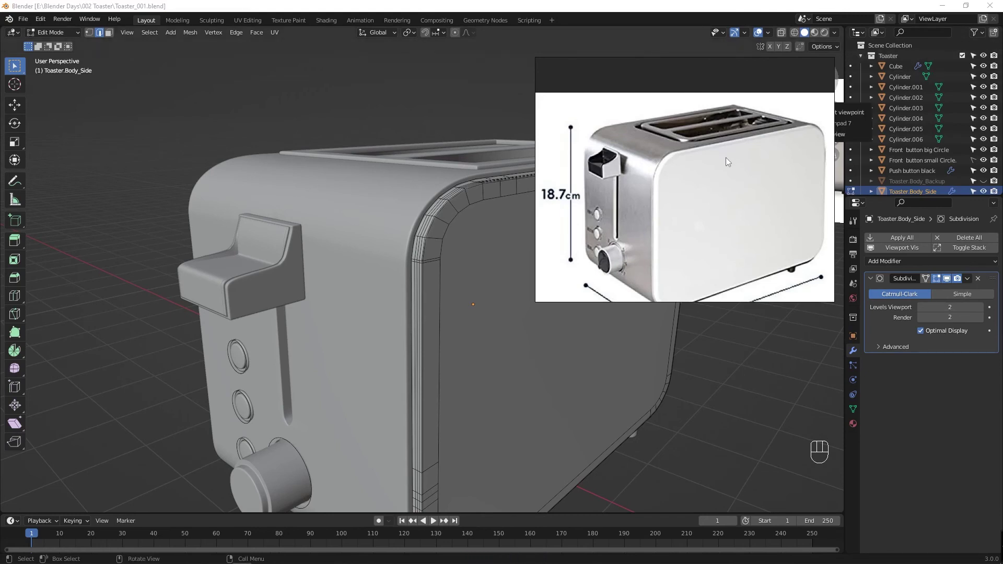
pyautogui.press('Tab')
pyautogui.moveTo(488, 317); pyautogui.dragTo(539, 326)
pyautogui.press('ctrl+s')
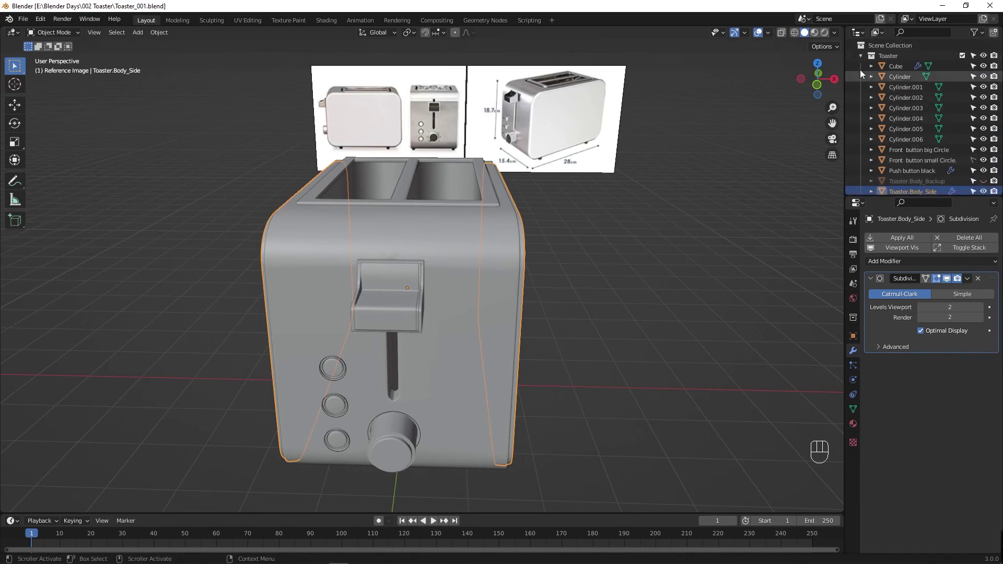
# Step: Collapse and re-expand the Toaster and Reference Image collections in the Outliner
pyautogui.click(862, 60)
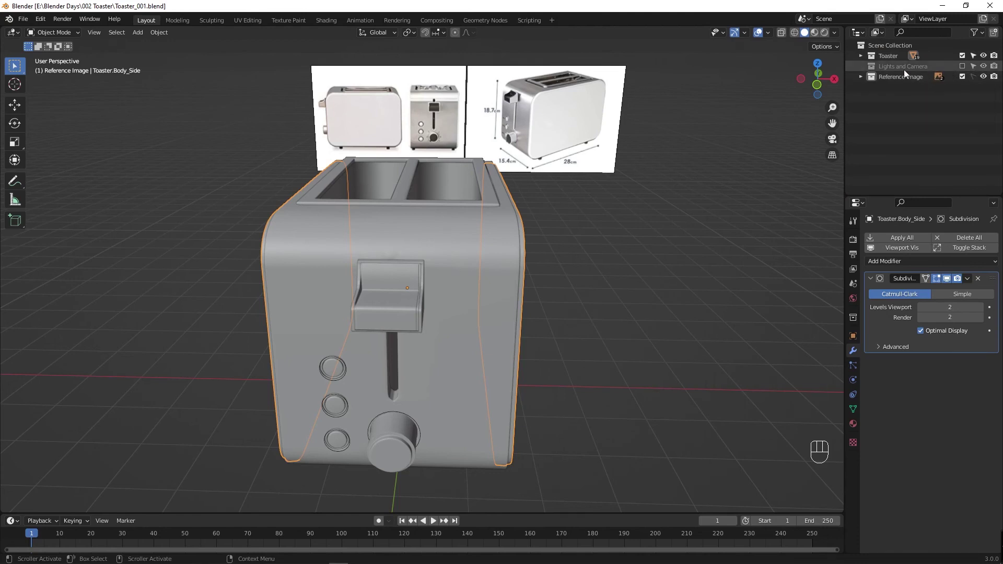
pyautogui.click(863, 60)
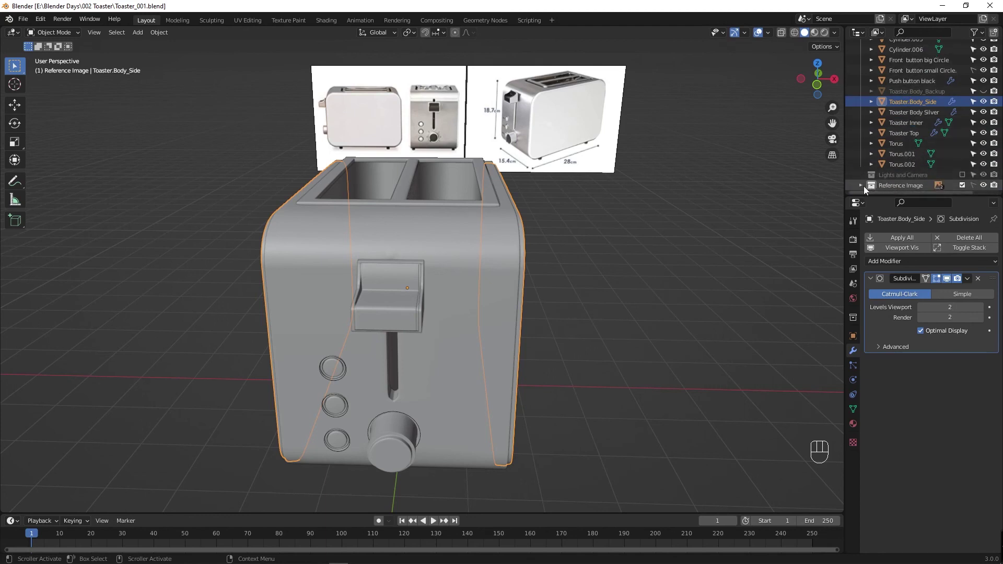
pyautogui.click(864, 187)
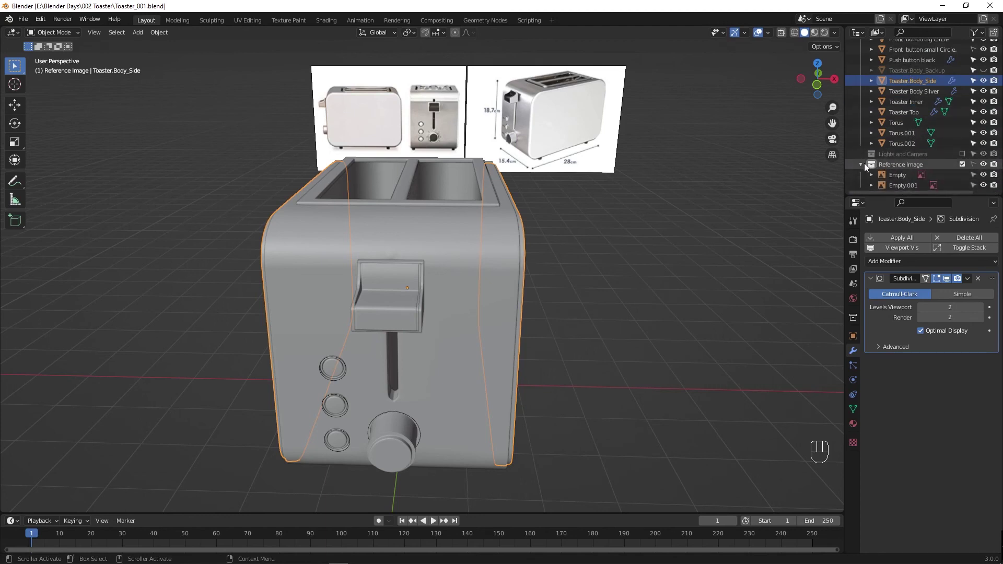
pyautogui.click(862, 168)
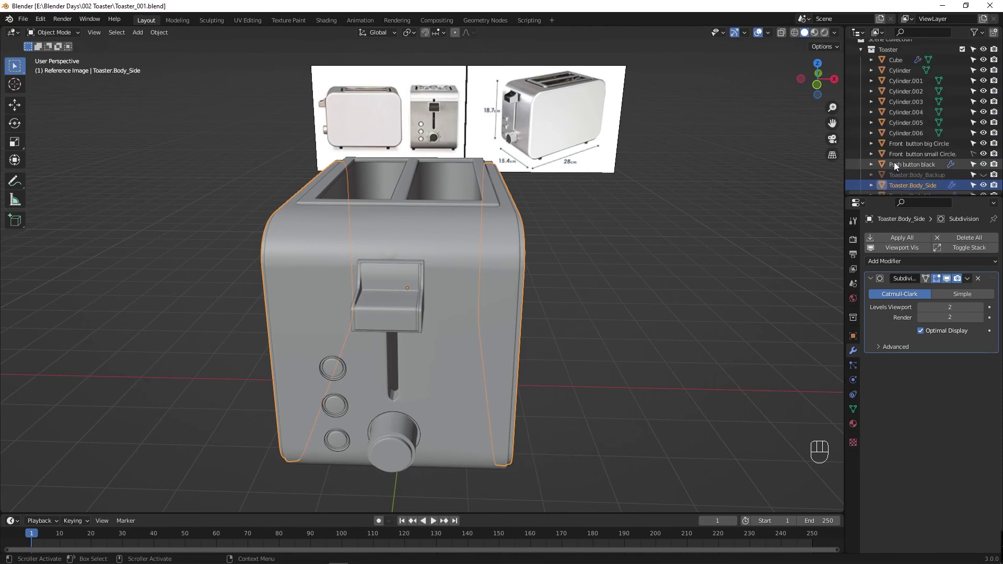
# Step: Select Toaster Body Silver in the viewport, save, and orbit to its side
pyautogui.moveTo(427, 288); pyautogui.dragTo(397, 294)
pyautogui.click(629, 285)
pyautogui.press('ctrl+s')
pyautogui.moveTo(448, 319); pyautogui.dragTo(547, 298)
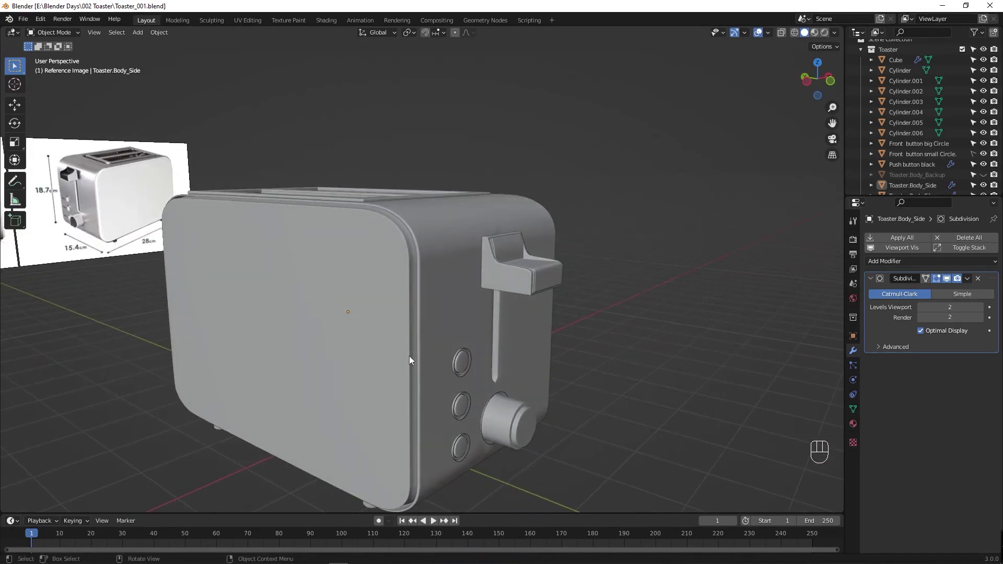
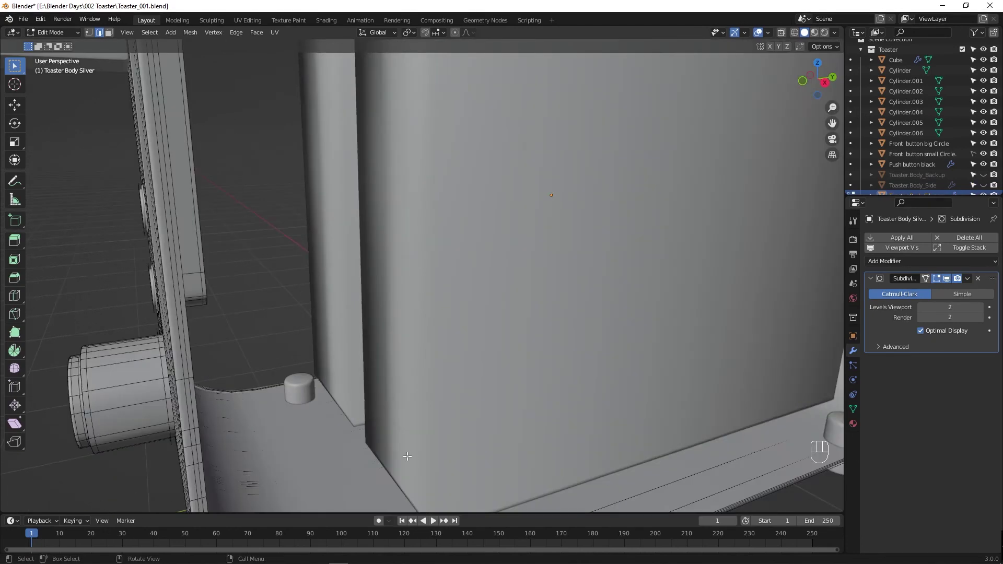
# Step: Scale Toaster Body Silver's bottom rim loop to about 0.956 so it tucks inside, then return to Object Mode
pyautogui.moveTo(427, 427); pyautogui.dragTo(443, 325)
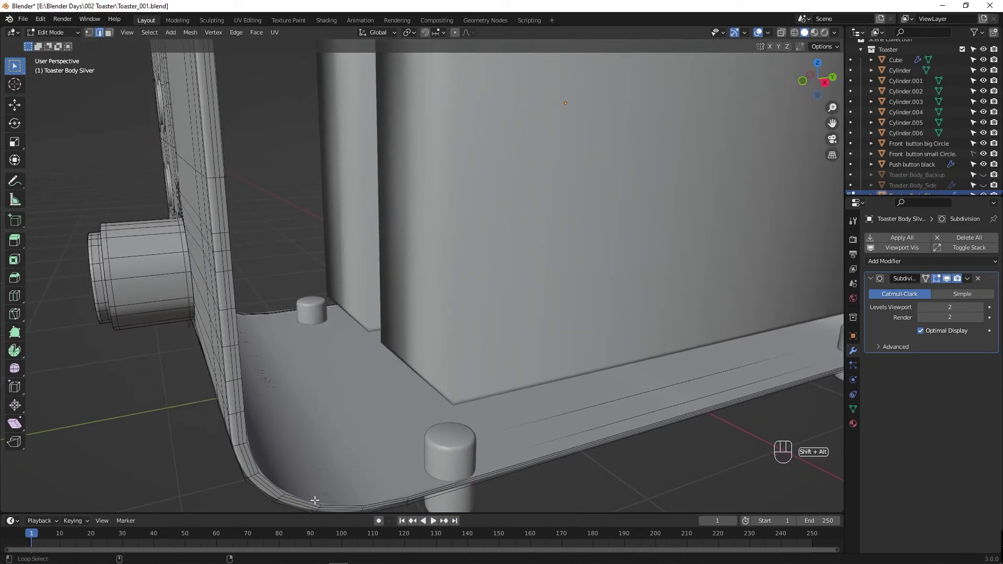
pyautogui.moveTo(264, 392); pyautogui.dragTo(420, 393)
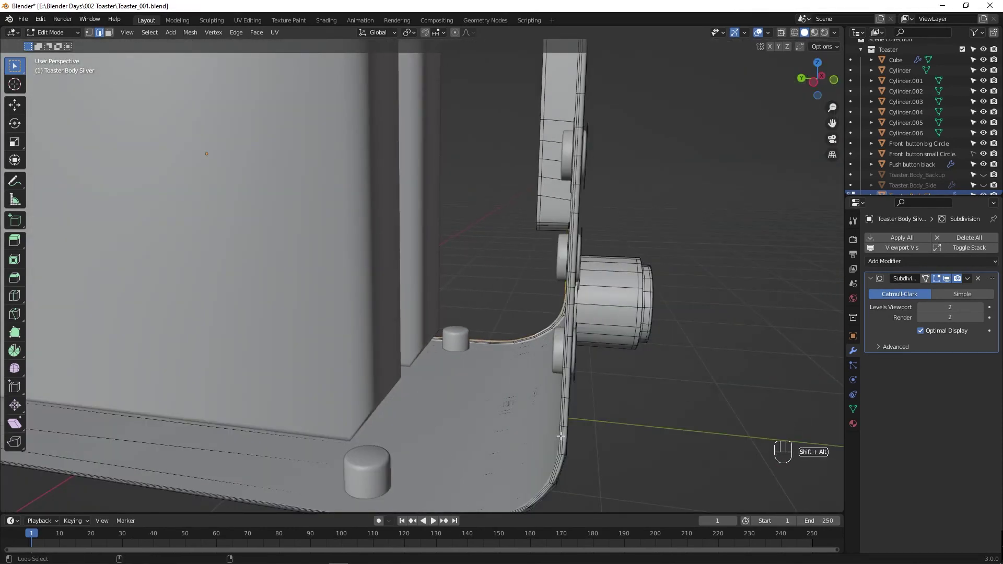
pyautogui.click(561, 435)
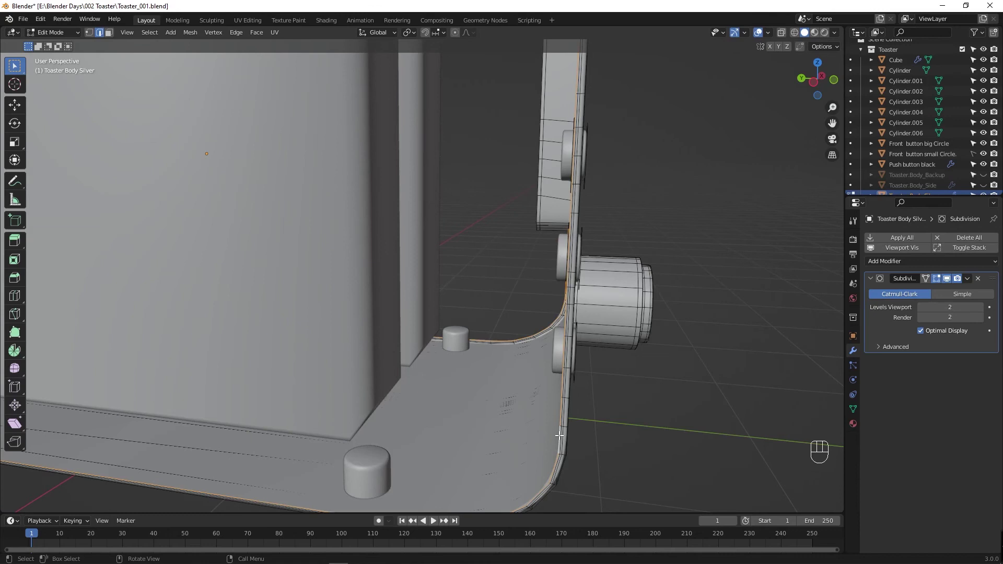
pyautogui.press('s')
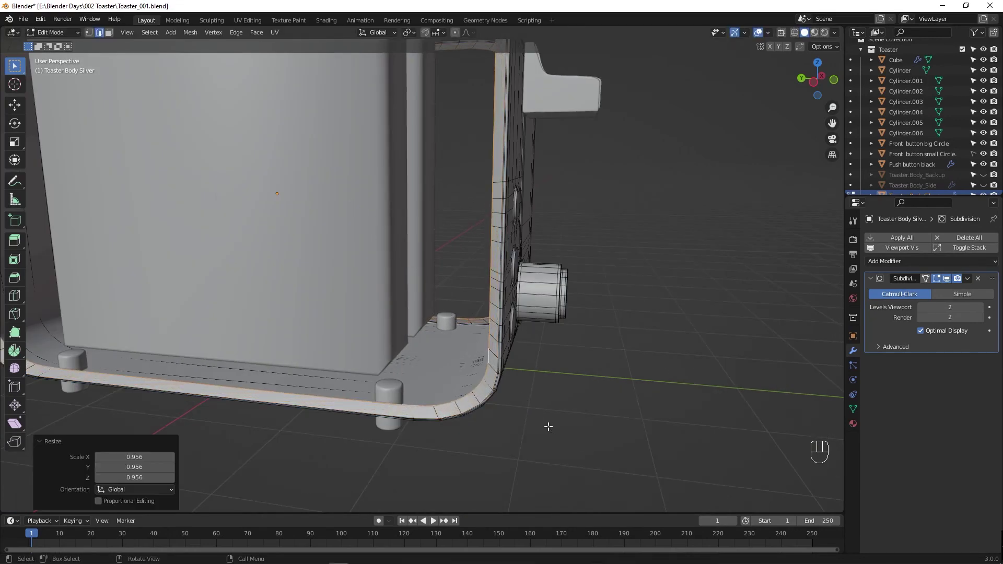
pyautogui.press('e')
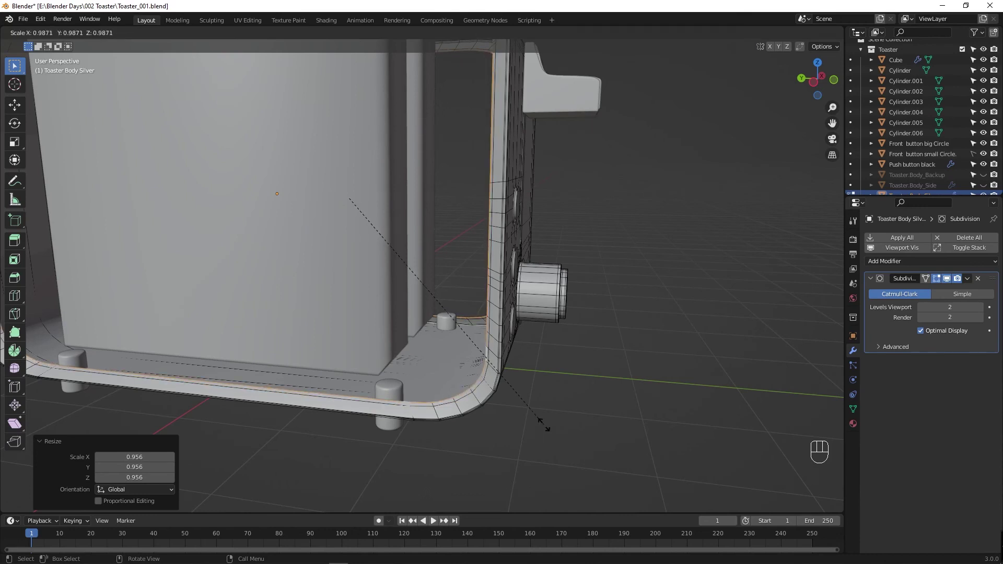
pyautogui.press('Tab')
pyautogui.moveTo(566, 421); pyautogui.dragTo(363, 418)
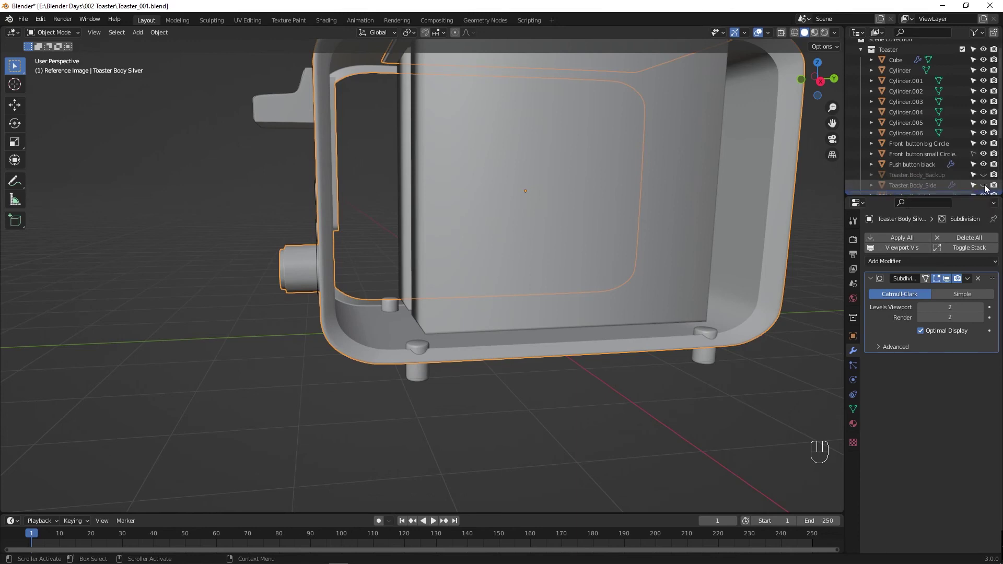
# Step: Unhide Toaster.Body_Side and select it in the viewport, facing the side panel
pyautogui.click(988, 187)
pyautogui.moveTo(433, 301); pyautogui.dragTo(477, 301)
pyautogui.press('Tab')
pyautogui.moveTo(473, 361); pyautogui.dragTo(432, 356)
pyautogui.moveTo(422, 355); pyautogui.dragTo(407, 352)
pyautogui.click(409, 308)
pyautogui.press('Tab')
pyautogui.click(413, 328)
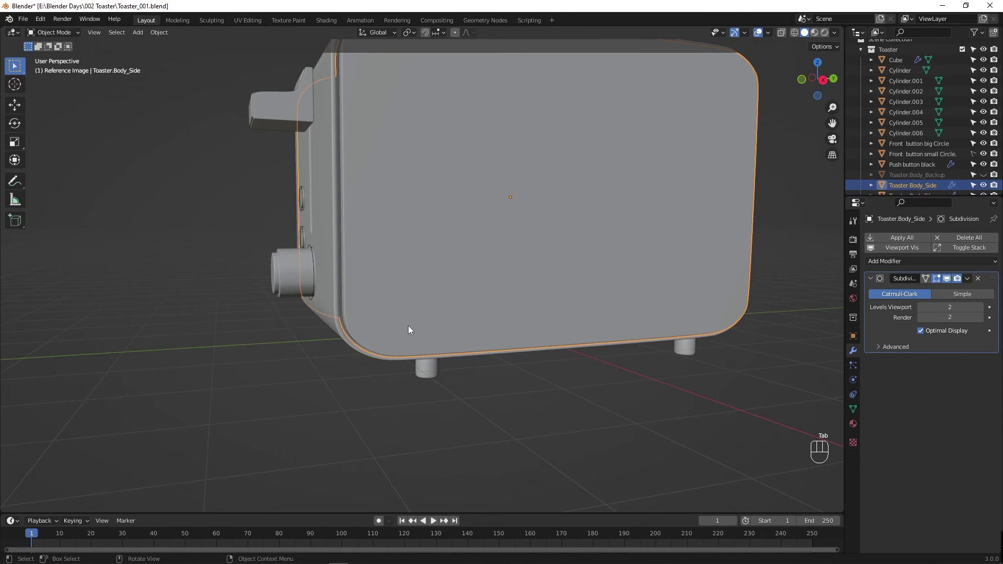
pyautogui.moveTo(390, 331); pyautogui.dragTo(566, 352)
pyautogui.click(488, 310)
pyautogui.moveTo(496, 302); pyautogui.dragTo(484, 289)
pyautogui.click(470, 423)
pyautogui.click(437, 378)
pyautogui.middleClick(460, 305)
# Step: Scale the side panel to about 0.975 so it sits inside the body outline, checking with X-ray
pyautogui.press('s')
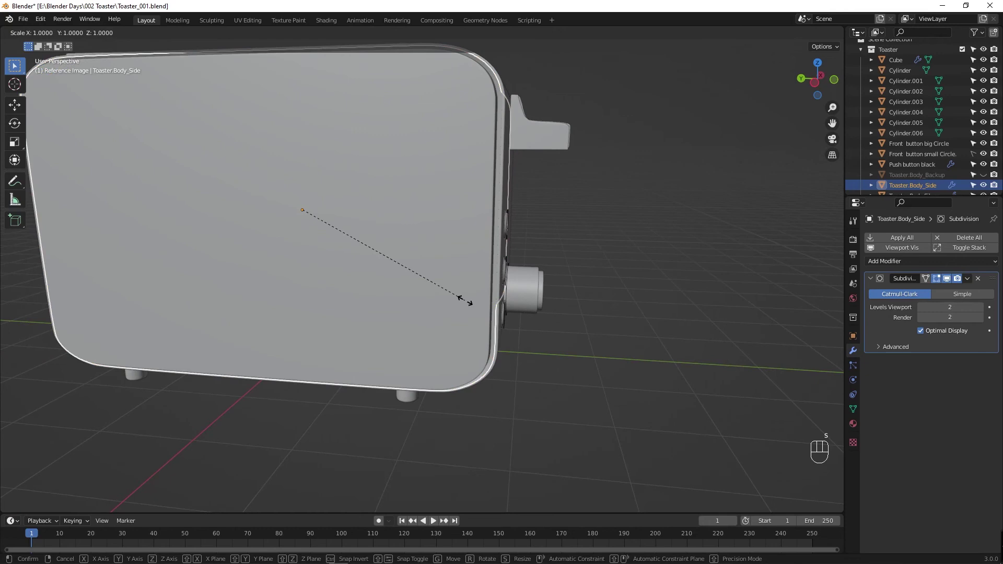
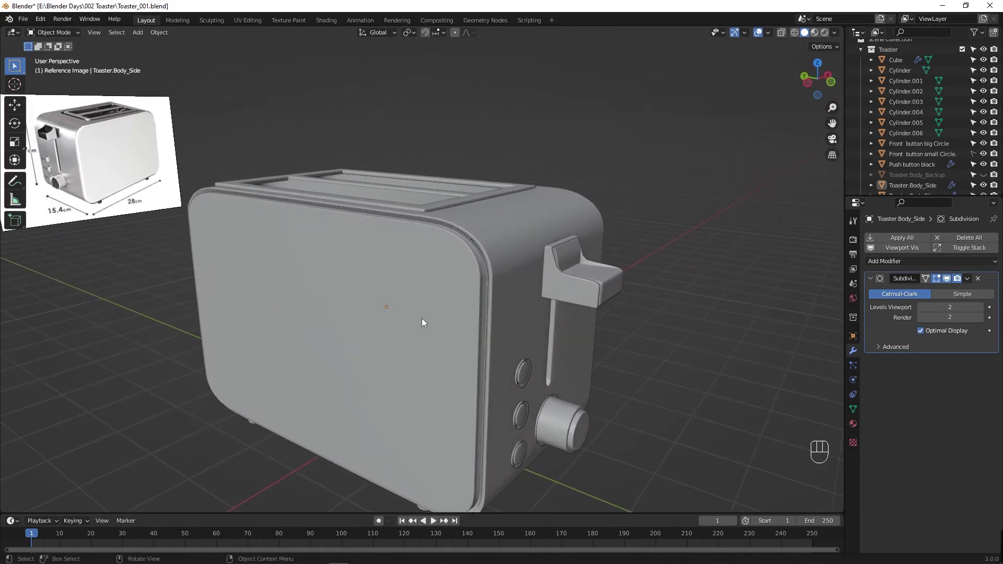
pyautogui.press('s')
pyautogui.click(428, 323)
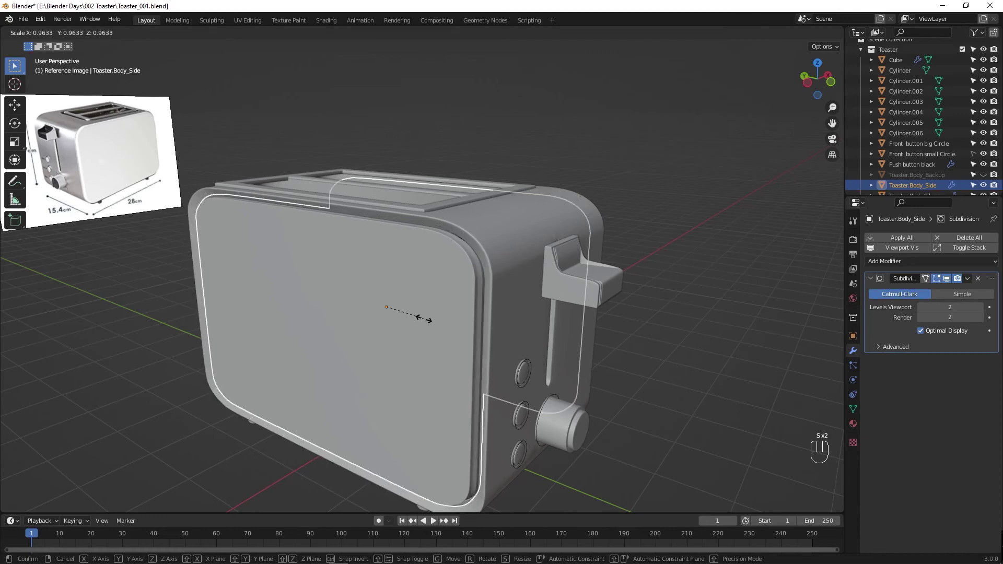
pyautogui.press('s')
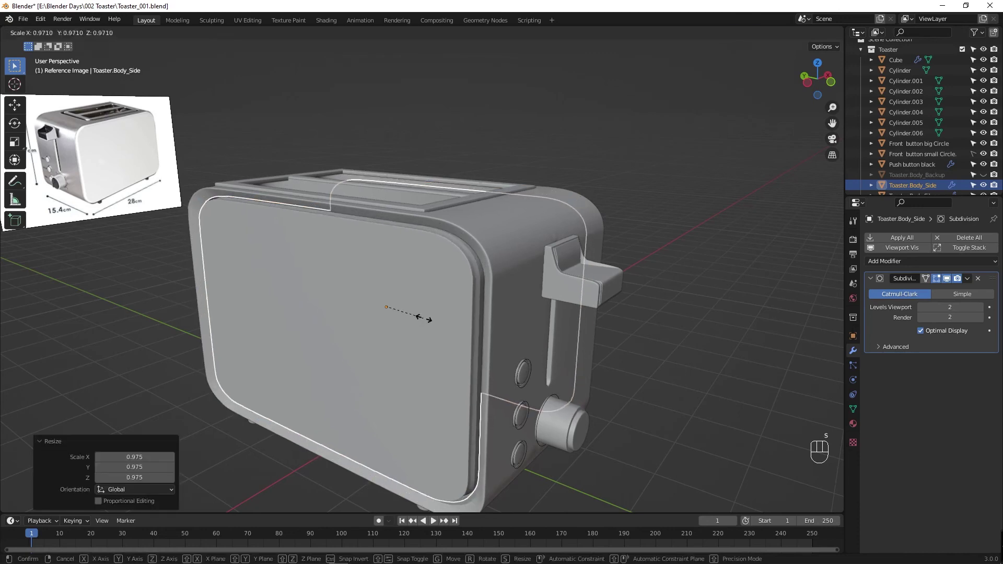
pyautogui.press('Tab')
pyautogui.middleClick(499, 350)
pyautogui.moveTo(671, 348); pyautogui.dragTo(550, 355)
pyautogui.press('alt+z')
pyautogui.press('alt+z')
# Step: Save the file and enter Edit Mode on the side panel's mesh
pyautogui.press('Tab')
pyautogui.moveTo(650, 353); pyautogui.dragTo(456, 351)
pyautogui.moveTo(456, 350); pyautogui.dragTo(453, 337)
pyautogui.press('ctrl+s')
pyautogui.middleClick(395, 329)
pyautogui.press('Tab')
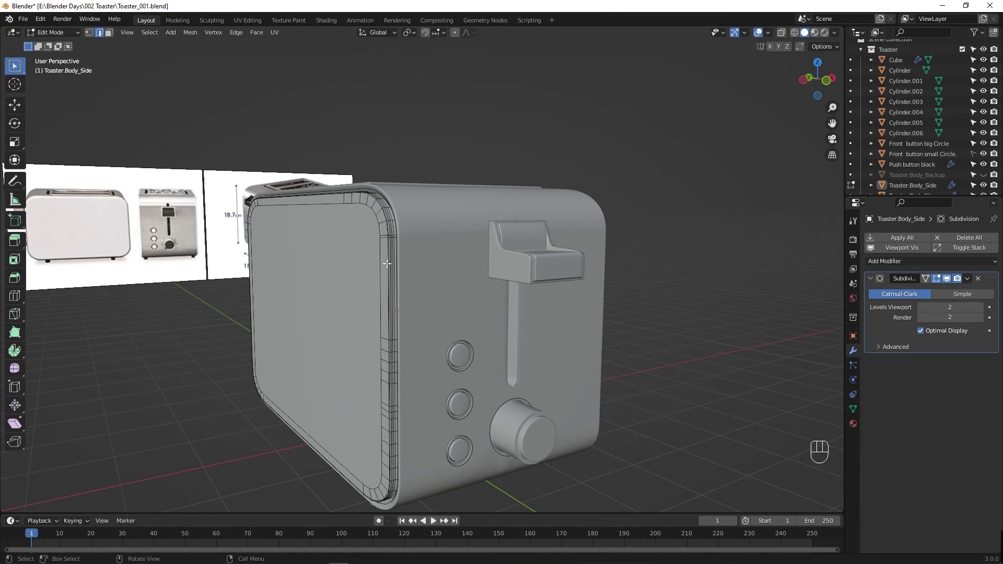
# Step: Inspect the side panel over the body with X-ray toggled, hiding geometry in Edit Mode
pyautogui.press('Tab')
pyautogui.press('Tab')
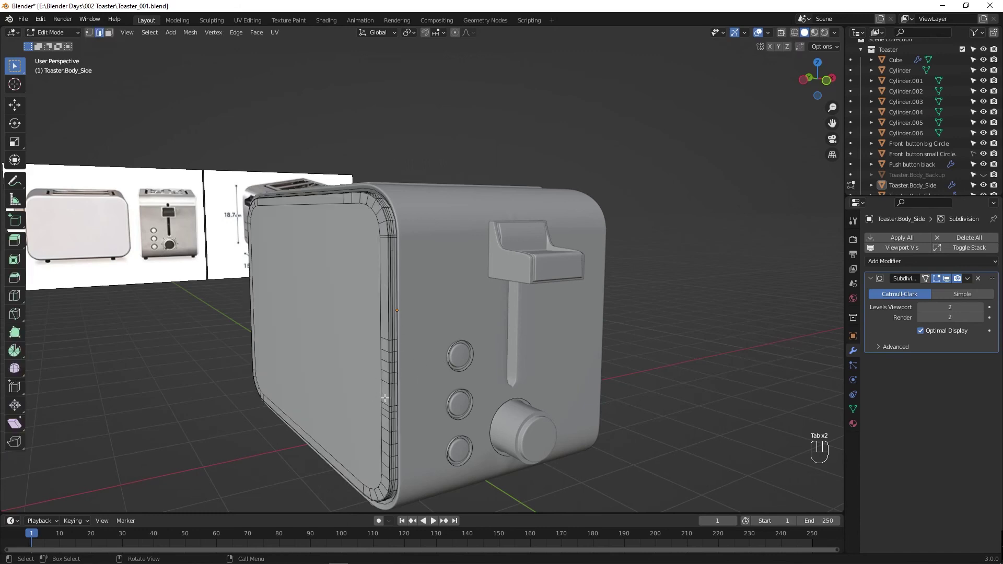
pyautogui.moveTo(408, 368); pyautogui.dragTo(289, 365)
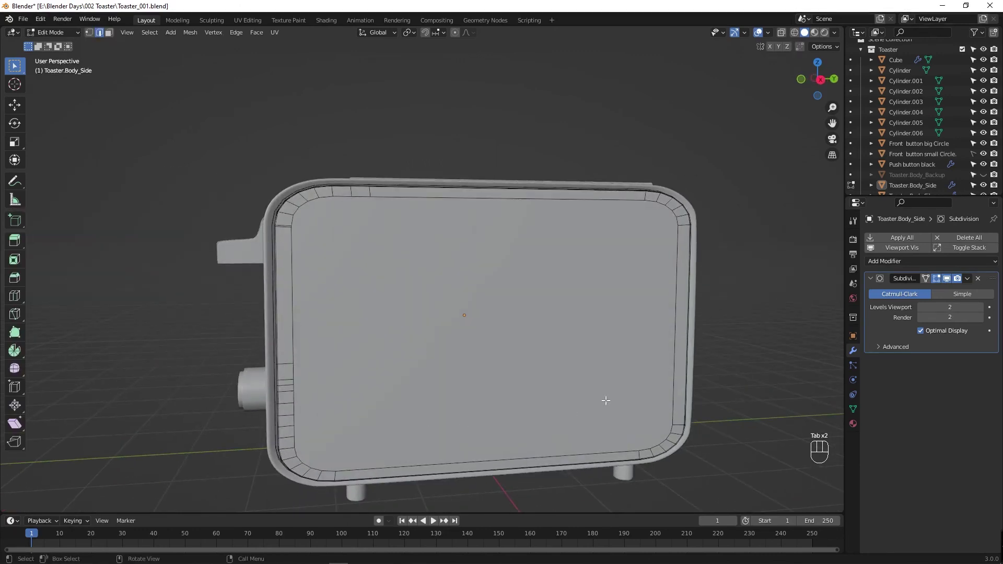
pyautogui.middleClick(352, 388)
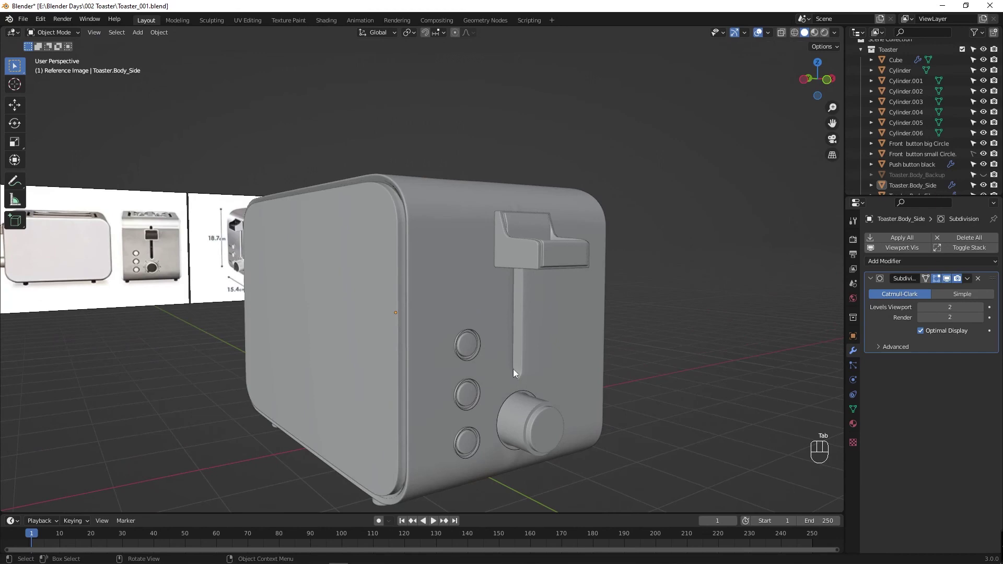
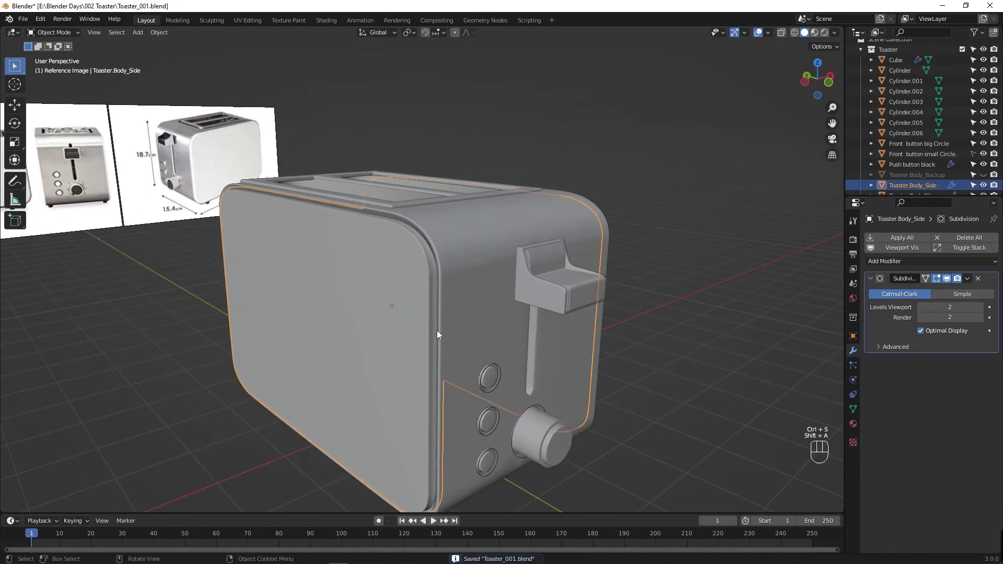
pyautogui.moveTo(393, 331); pyautogui.dragTo(397, 346)
pyautogui.press('alt+z')
pyautogui.moveTo(431, 332); pyautogui.dragTo(408, 346)
pyautogui.press('Tab')
pyautogui.press('Tab')
pyautogui.moveTo(527, 349); pyautogui.dragTo(514, 310)
pyautogui.press('Tab')
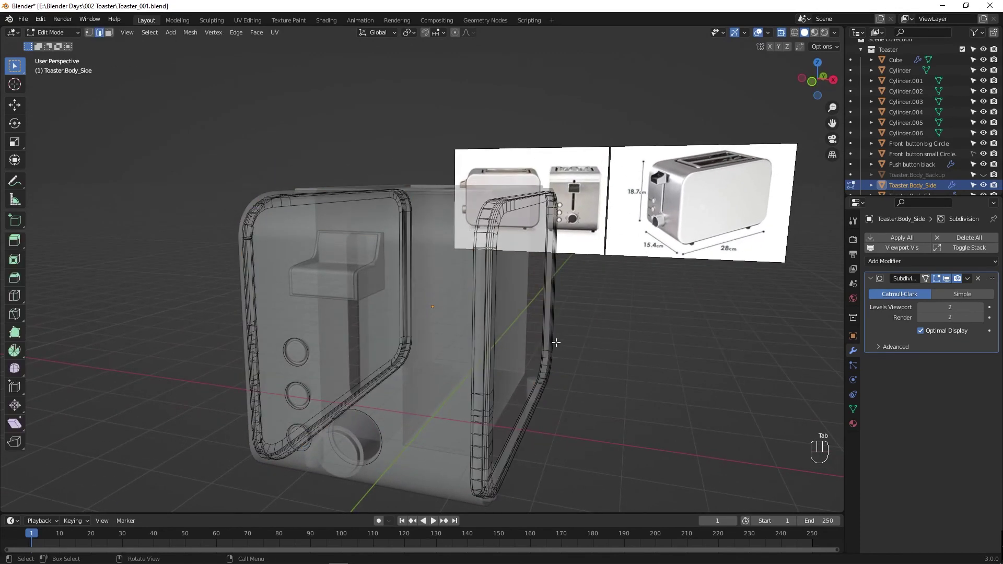
pyautogui.press('h')
pyautogui.press('alt+z')
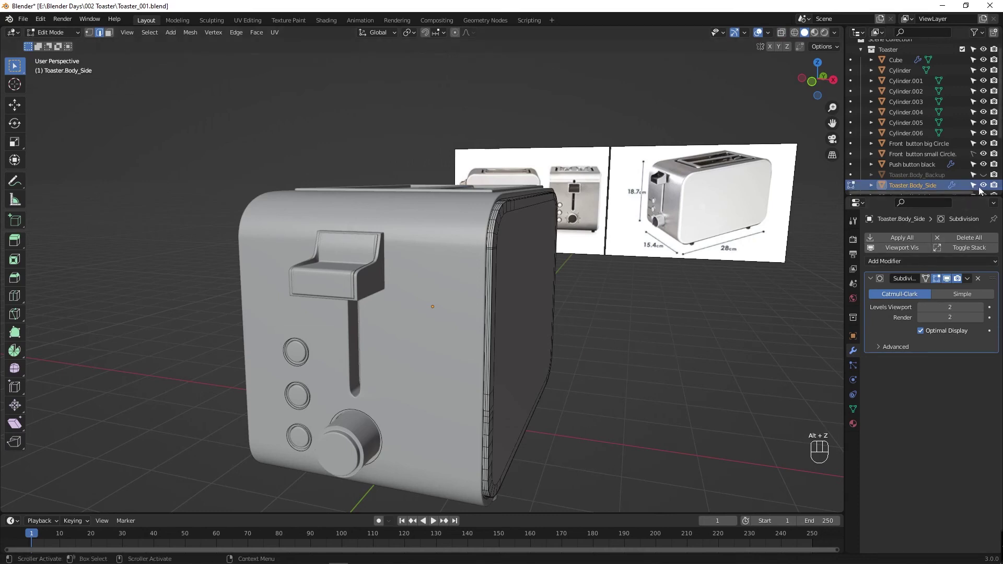
# Step: Hide Toaster.Body_Side in the Outliner, then undo back until the panel shows again with Toaster Body Silver selected
pyautogui.click(986, 189)
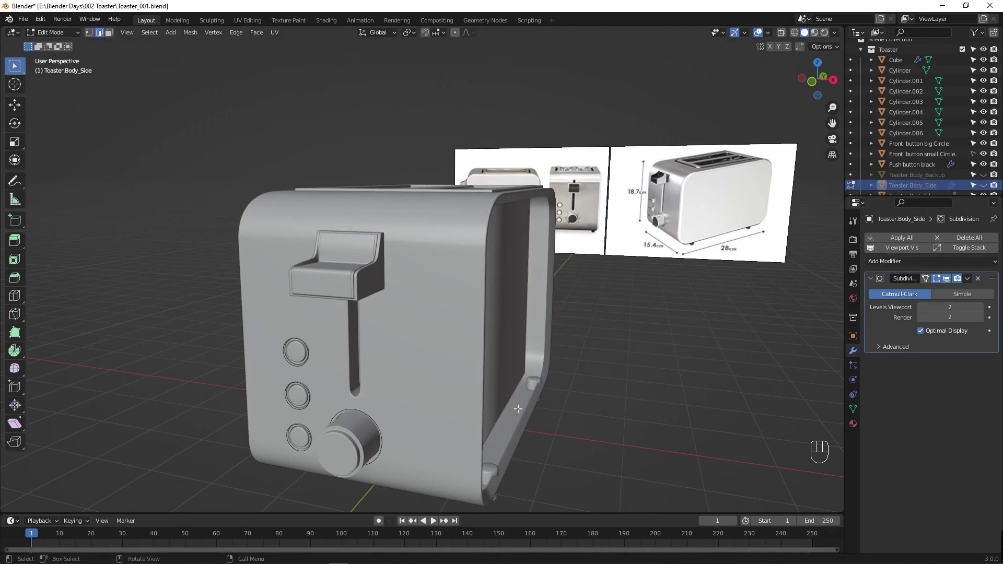
pyautogui.moveTo(532, 421); pyautogui.dragTo(386, 425)
pyautogui.press('ctrl+z')
pyautogui.press('ctrl+z')
pyautogui.press('ctrl+z')
pyautogui.press('ctrl+z')
pyautogui.press('ctrl+z')
pyautogui.press('ctrl+z')
pyautogui.press('ctrl+z')
pyautogui.press('ctrl+z')
pyautogui.press('ctrl+z')
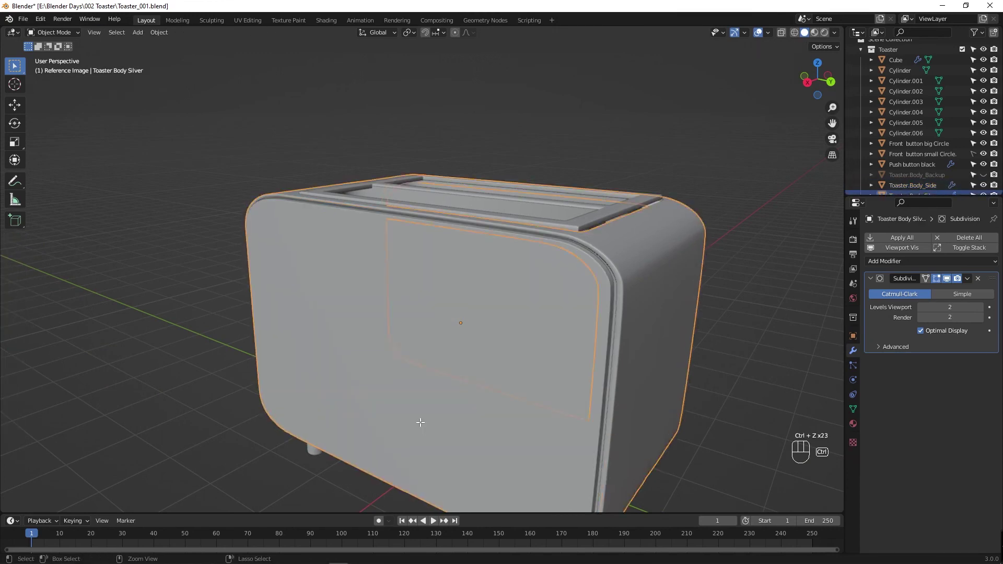
# Step: Undo recent changes, then begin resizing the silver body's end rim loop from the left view
pyautogui.press('ctrl+z')
pyautogui.press('ctrl+z')
pyautogui.press('ctrl+z')
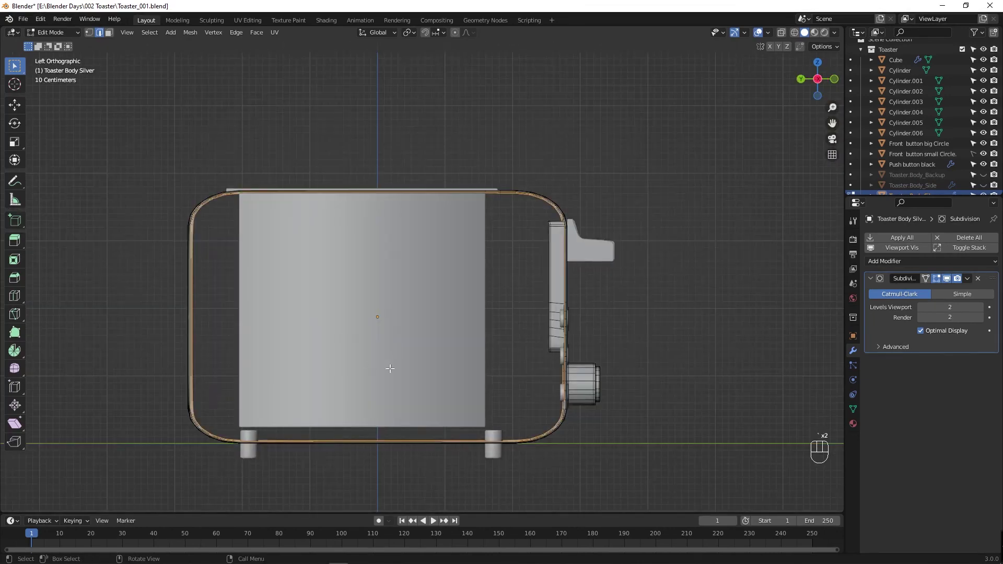
pyautogui.press('s')
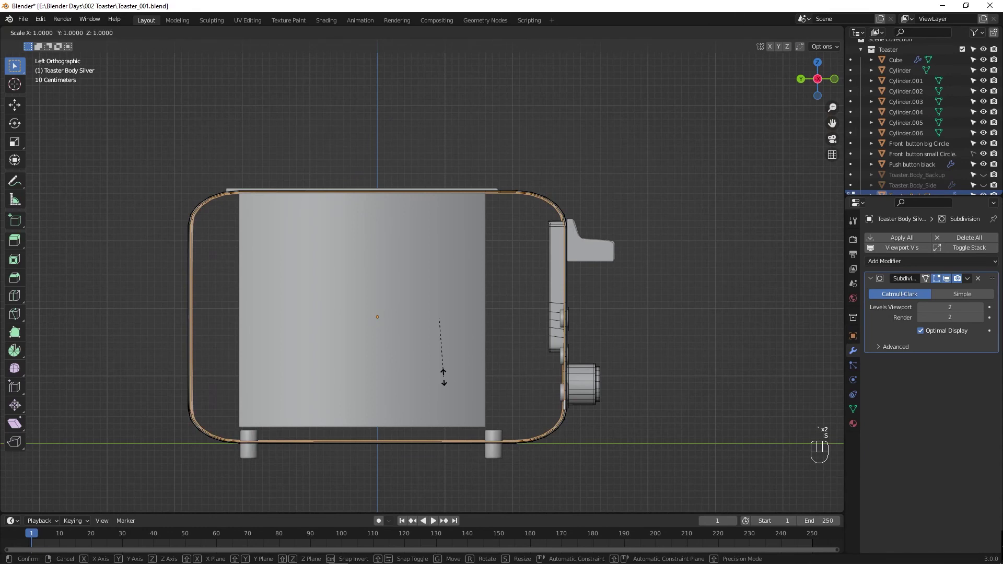
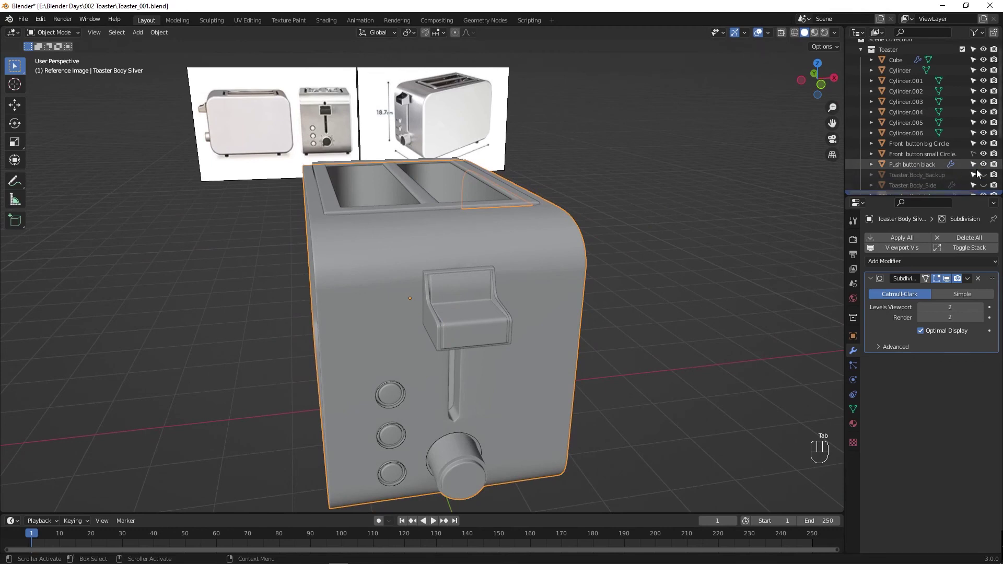
# Step: Adjust the view of the toaster body, save the file and bring up the silver body's material
pyautogui.click(988, 186)
pyautogui.moveTo(532, 321); pyautogui.dragTo(604, 312)
pyautogui.click(658, 316)
pyautogui.moveTo(532, 328); pyautogui.dragTo(496, 347)
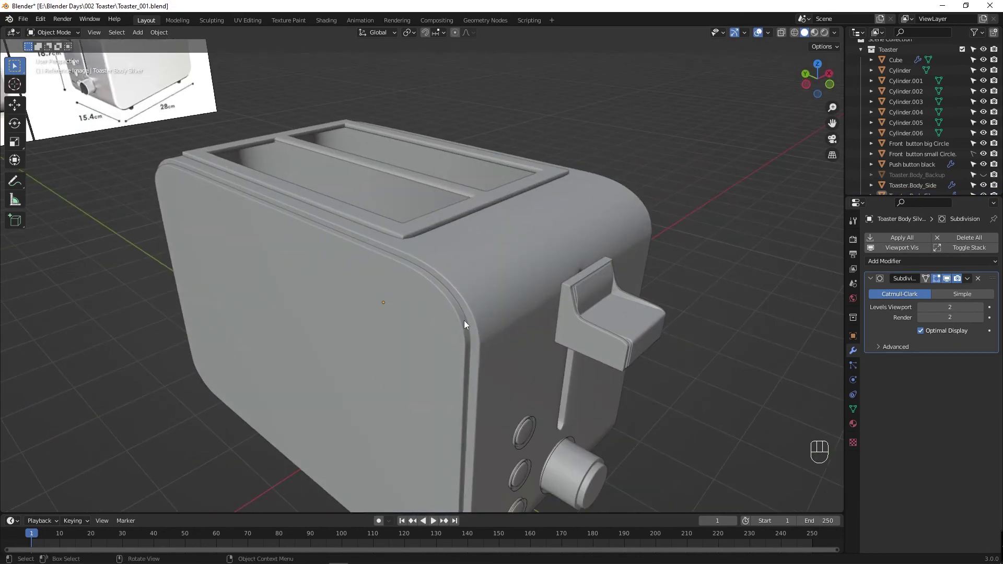
pyautogui.press('ctrl+s')
pyautogui.moveTo(496, 320); pyautogui.dragTo(555, 303)
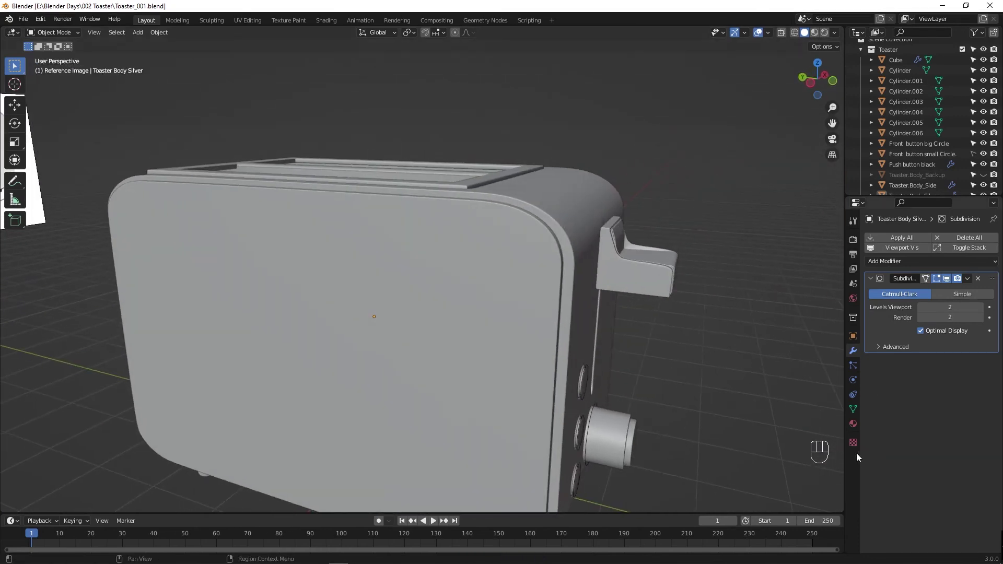
pyautogui.click(858, 431)
pyautogui.press('ctrl+s')
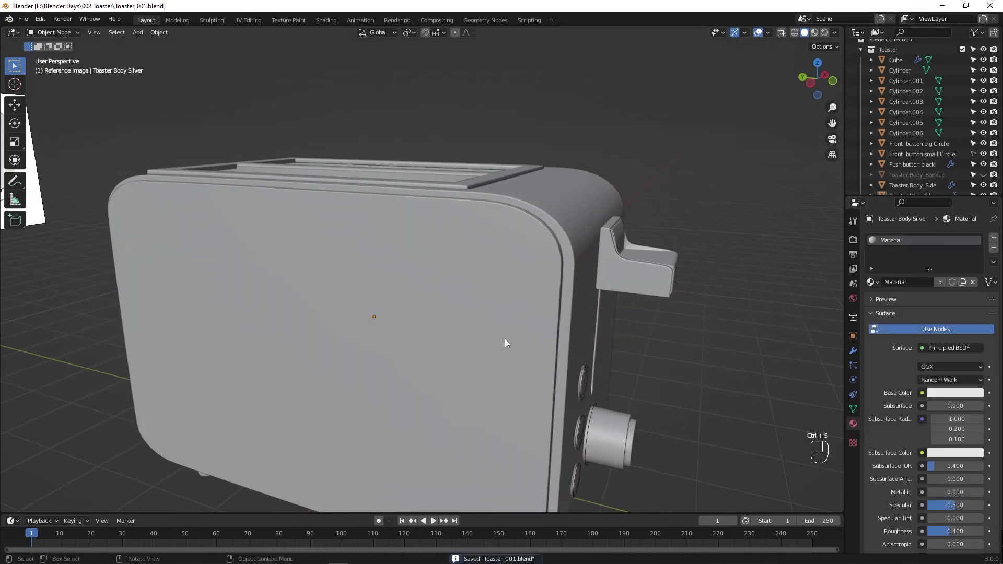
# Step: Reselect the silver body and set its material's Metallic value to 1.000
pyautogui.moveTo(512, 301); pyautogui.dragTo(517, 294)
pyautogui.click(498, 268)
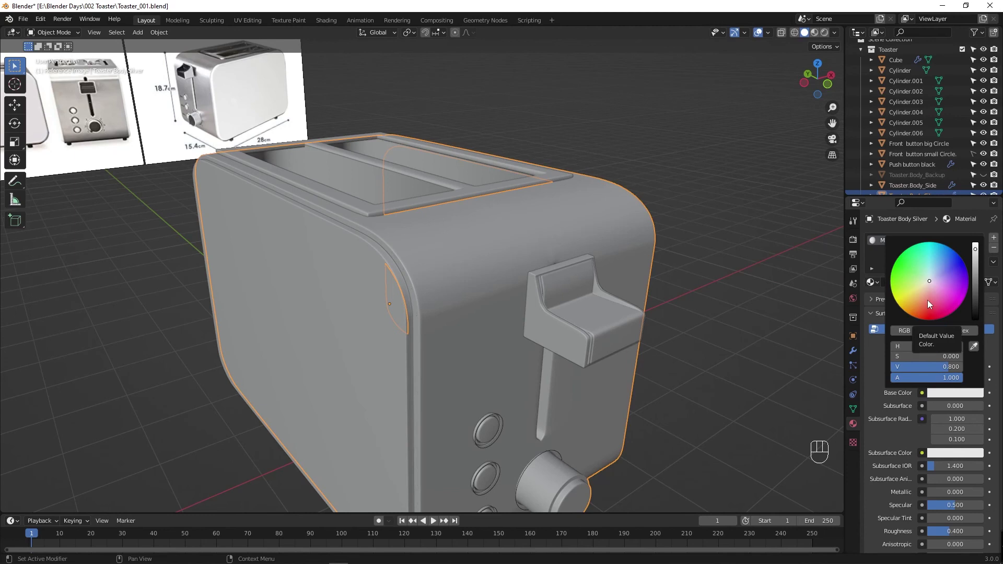
pyautogui.click(517, 238)
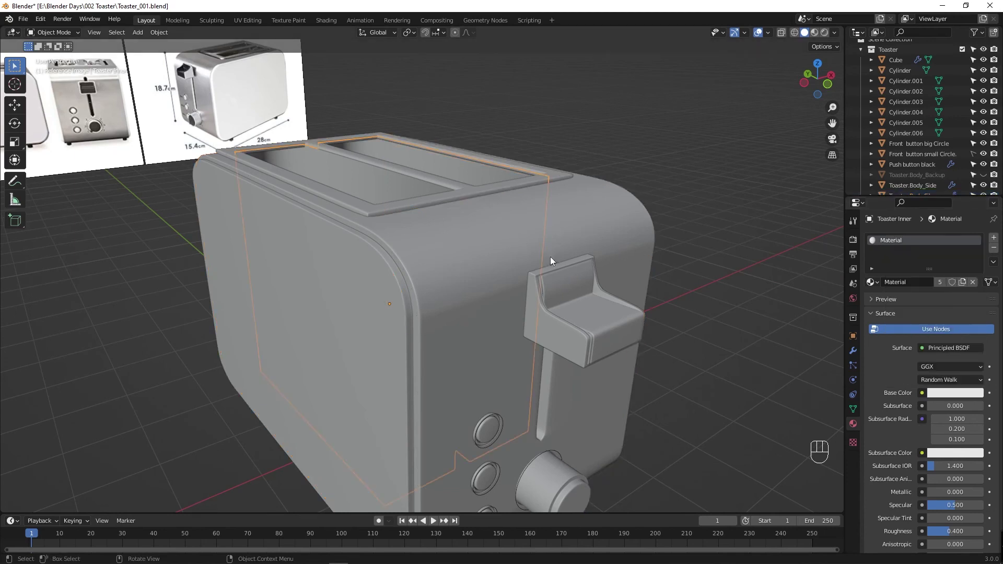
pyautogui.click(721, 328)
pyautogui.click(566, 236)
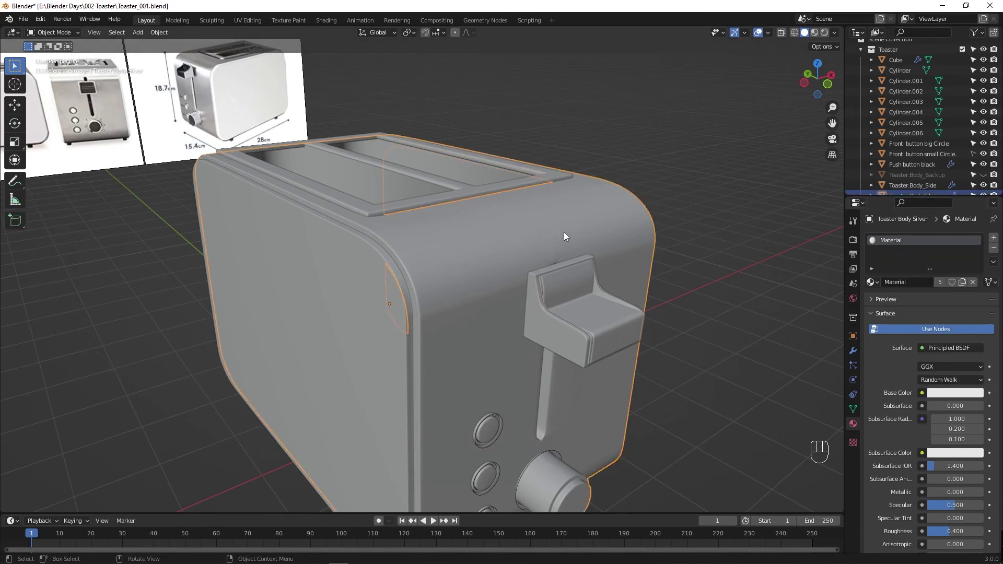
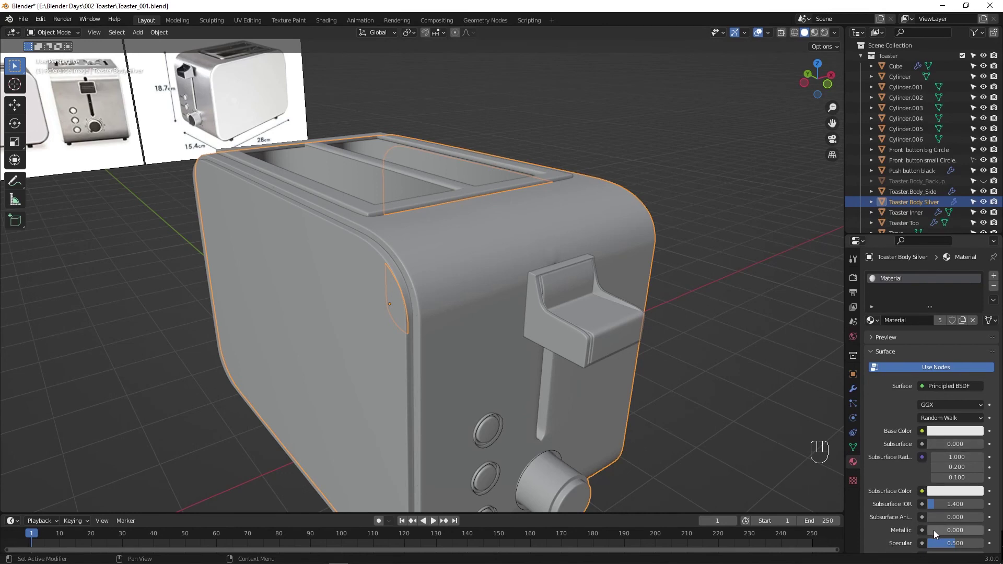
pyautogui.click(937, 533)
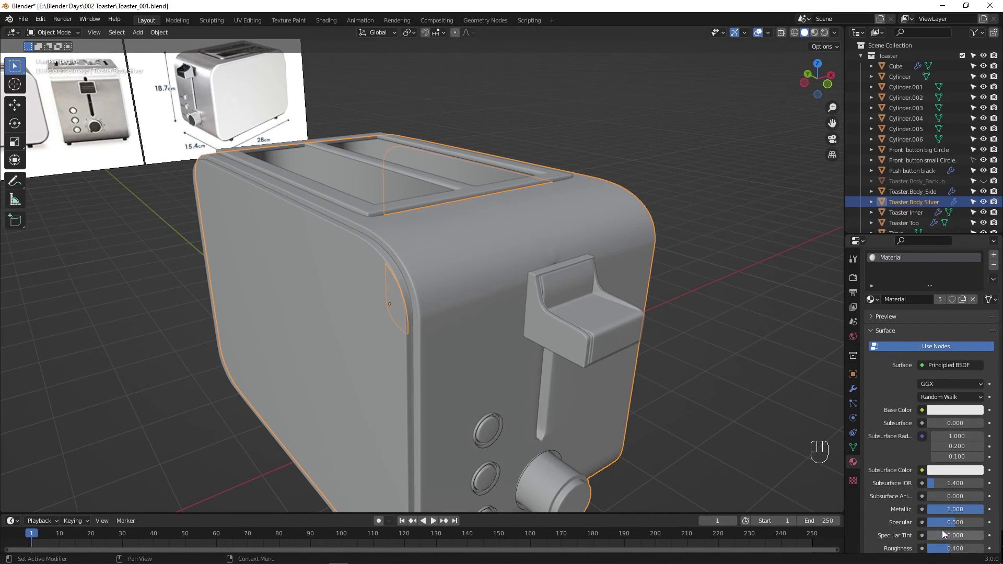
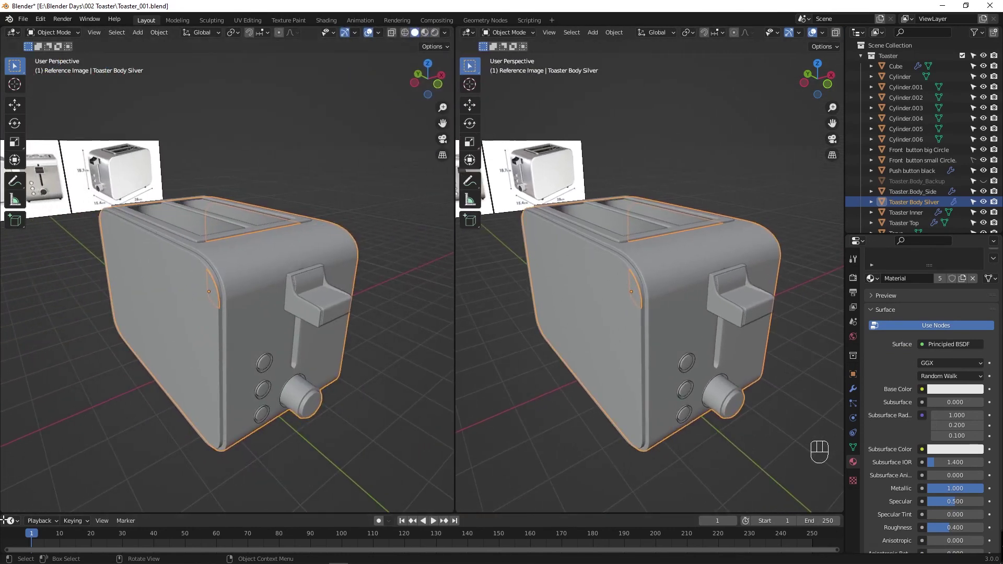
# Step: Drag across the viewport's lower edge to split it into two side-by-side 3D views
pyautogui.moveTo(18, 524); pyautogui.dragTo(123, 519)
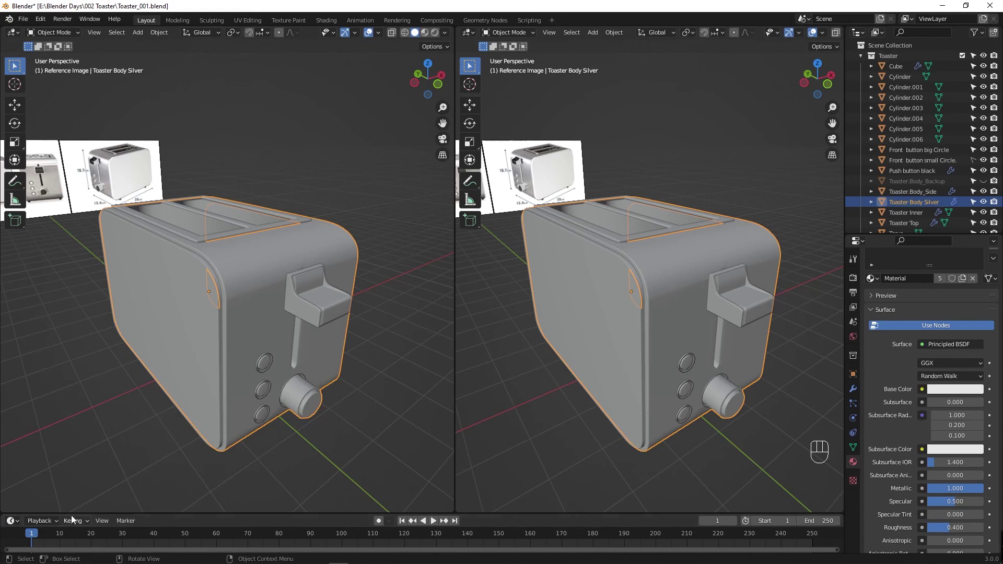
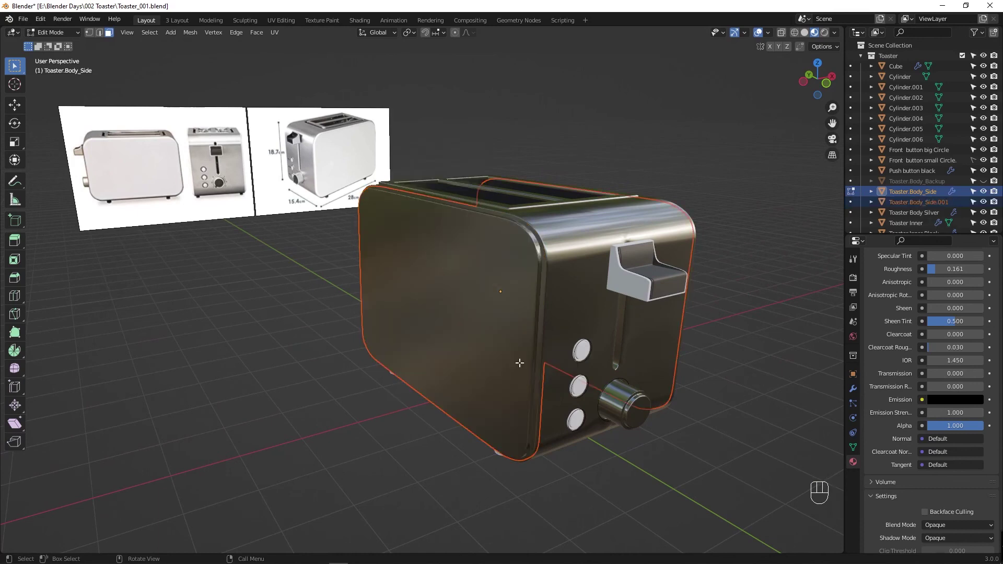
# Step: Select the duplicated side panel Toaster.Body_Side.001 and clear its parent
pyautogui.press('Tab')
pyautogui.click(491, 330)
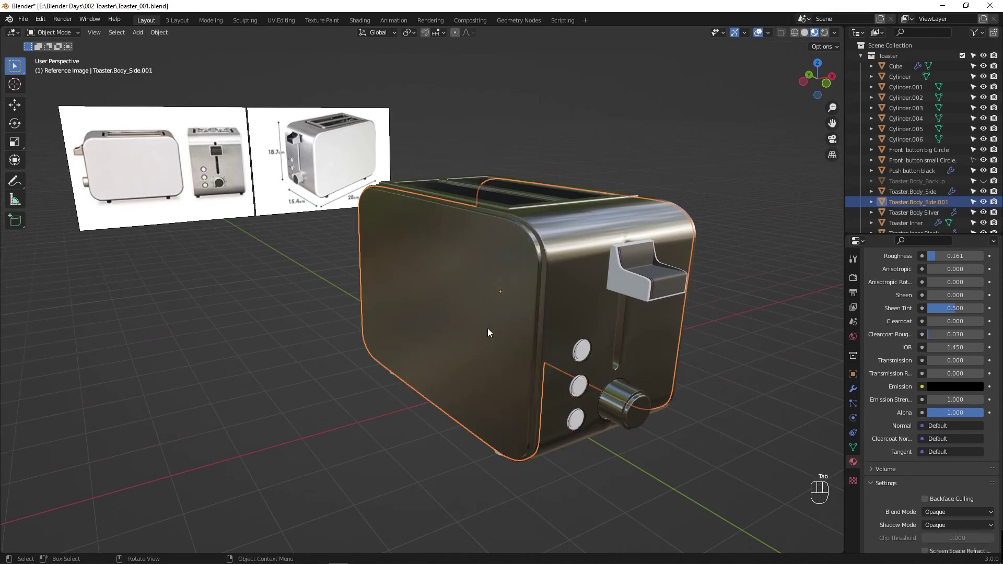
pyautogui.press('alt+p')
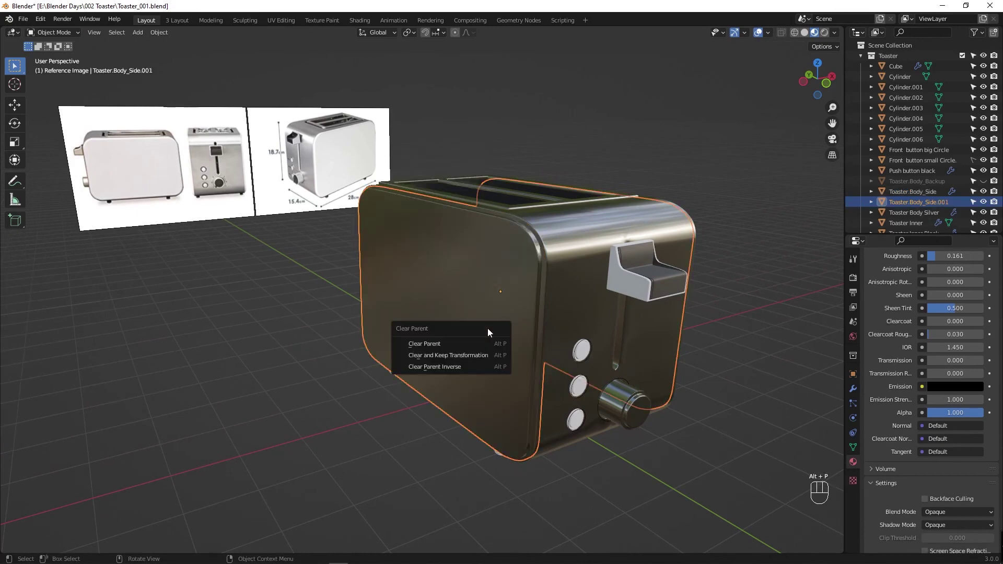
pyautogui.press('KP_Enter')
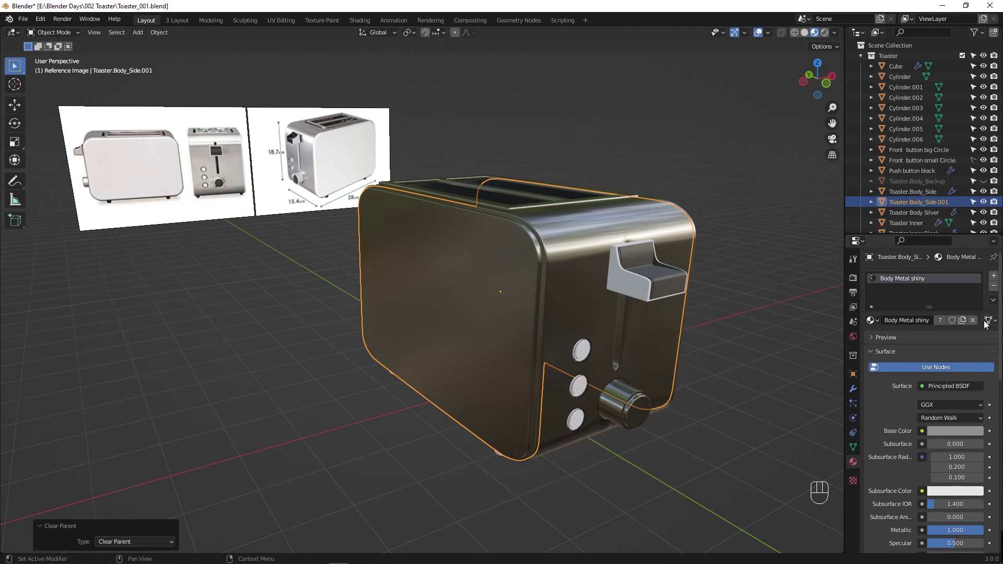
# Step: Set the panel's Base Color to deep red and Metallic to about 0.706
pyautogui.moveTo(996, 290); pyautogui.dragTo(941, 324)
pyautogui.click(892, 282)
pyautogui.moveTo(892, 282); pyautogui.dragTo(926, 331)
pyautogui.moveTo(947, 435); pyautogui.dragTo(972, 367)
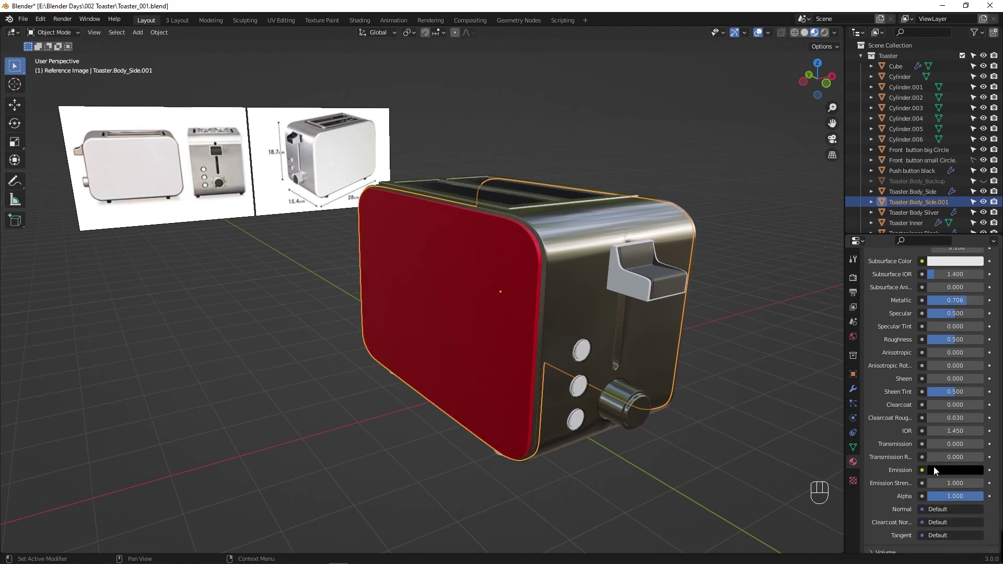
pyautogui.moveTo(948, 343); pyautogui.dragTo(939, 343)
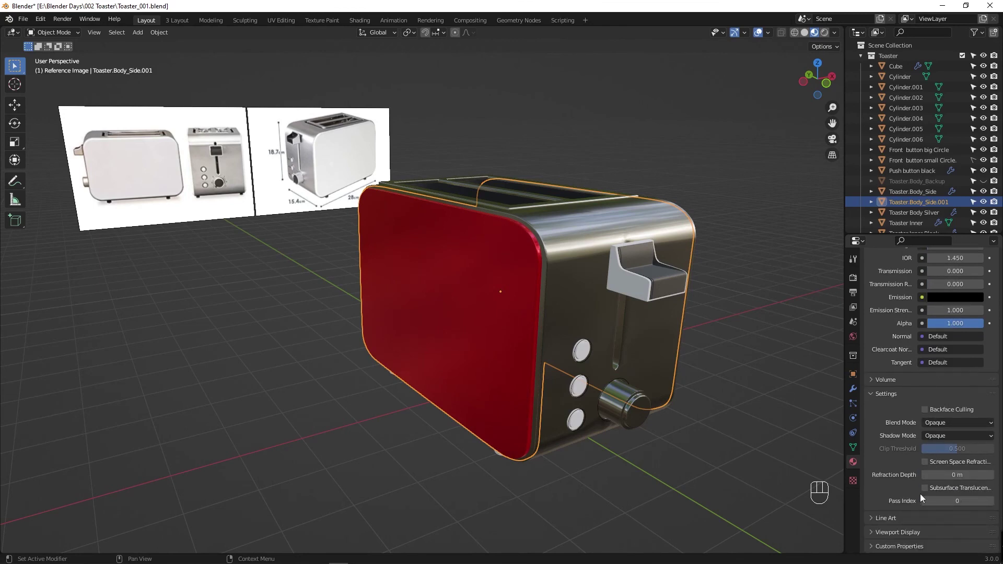
pyautogui.click(898, 386)
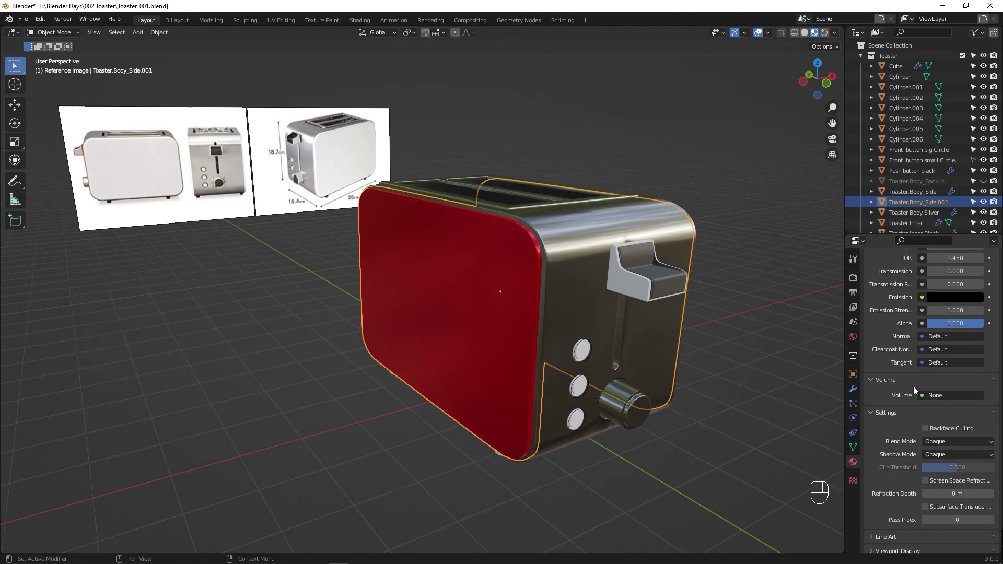
pyautogui.moveTo(936, 400); pyautogui.dragTo(896, 381)
# Step: Check the panel's mesh briefly, then select the toaster's inner black part
pyautogui.click(570, 256)
pyautogui.press('Tab')
pyautogui.middleClick(572, 298)
pyautogui.press('Tab')
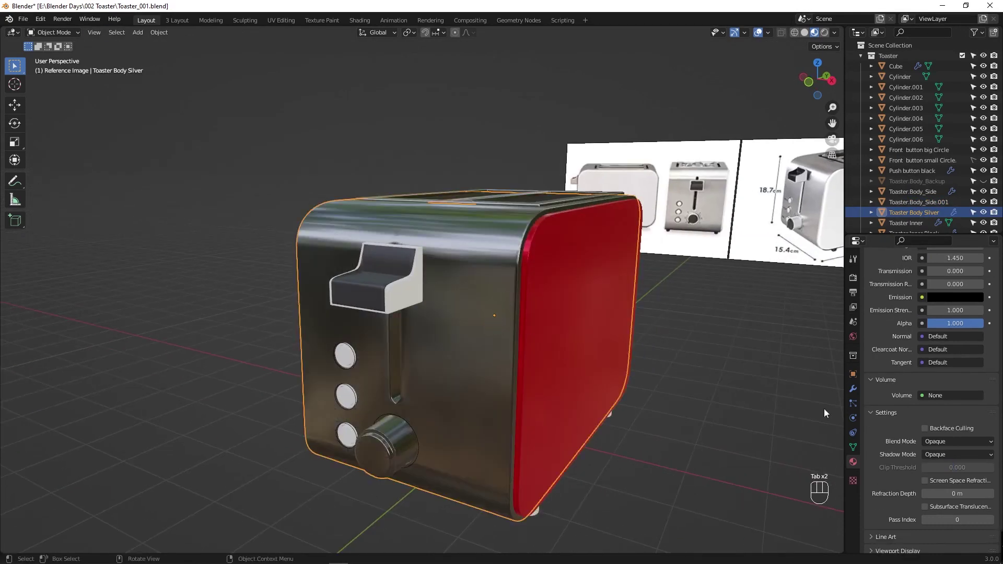
pyautogui.click(471, 343)
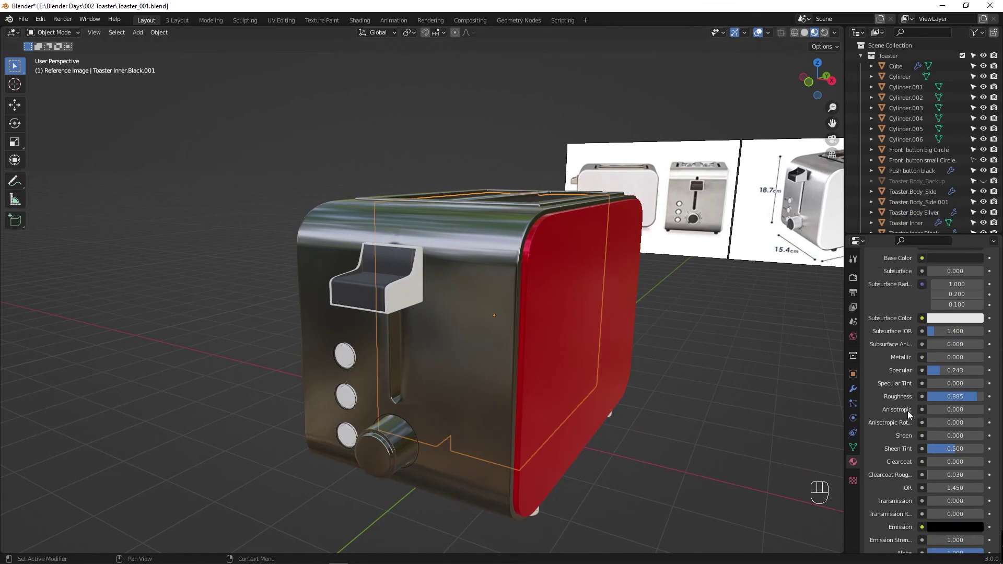
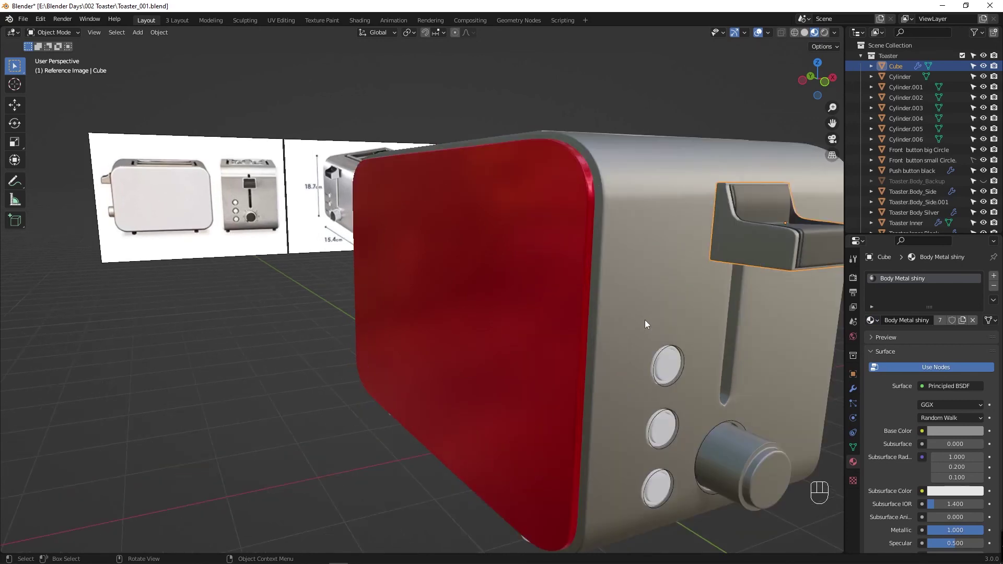
# Step: Inspect nearby objects, then select Toaster Body Silver and enter its mesh editing
pyautogui.click(657, 265)
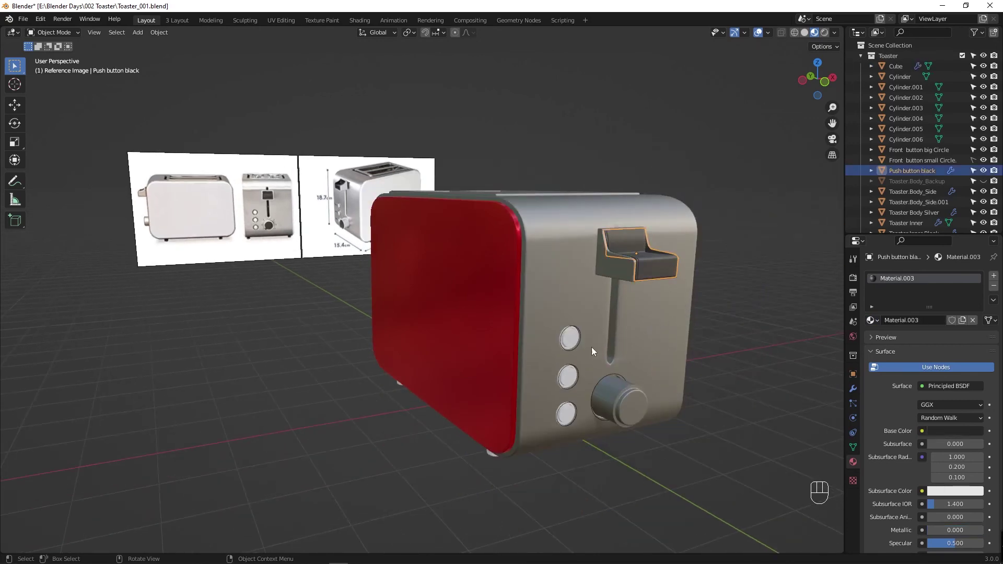
pyautogui.press('Tab')
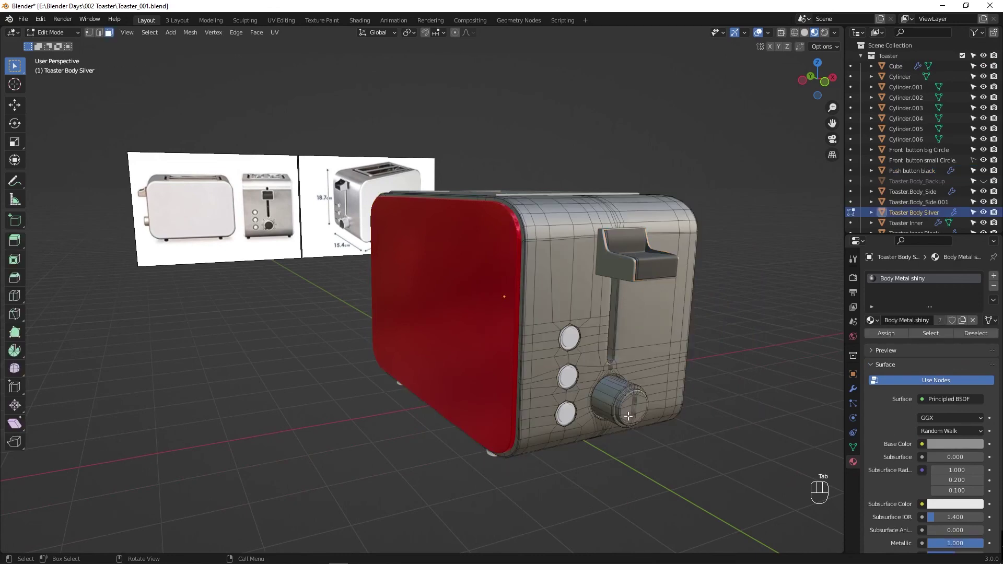
pyautogui.moveTo(693, 422); pyautogui.dragTo(659, 403)
pyautogui.press('Tab')
pyautogui.middleClick(668, 380)
pyautogui.click(735, 407)
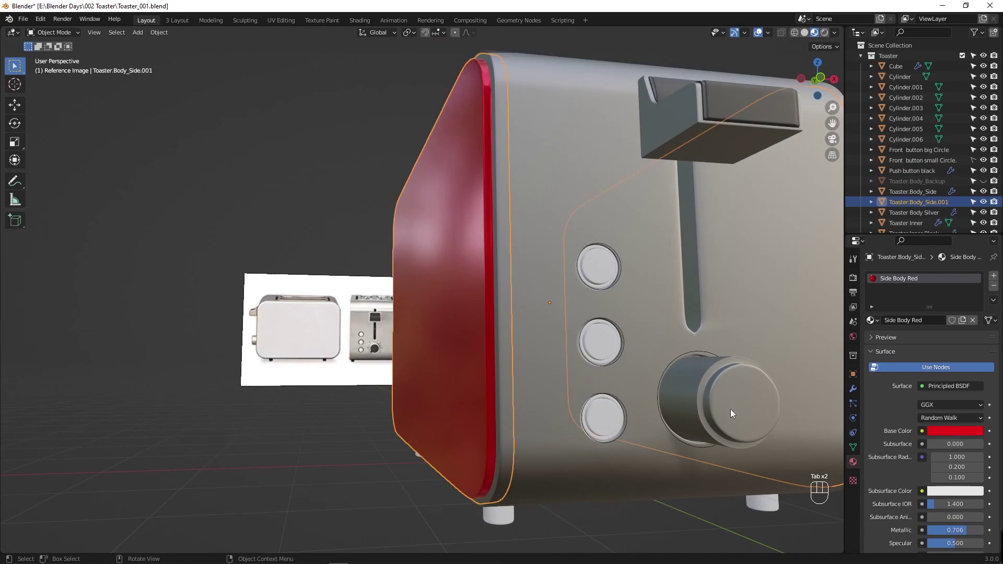
pyautogui.click(649, 389)
pyautogui.press('Tab')
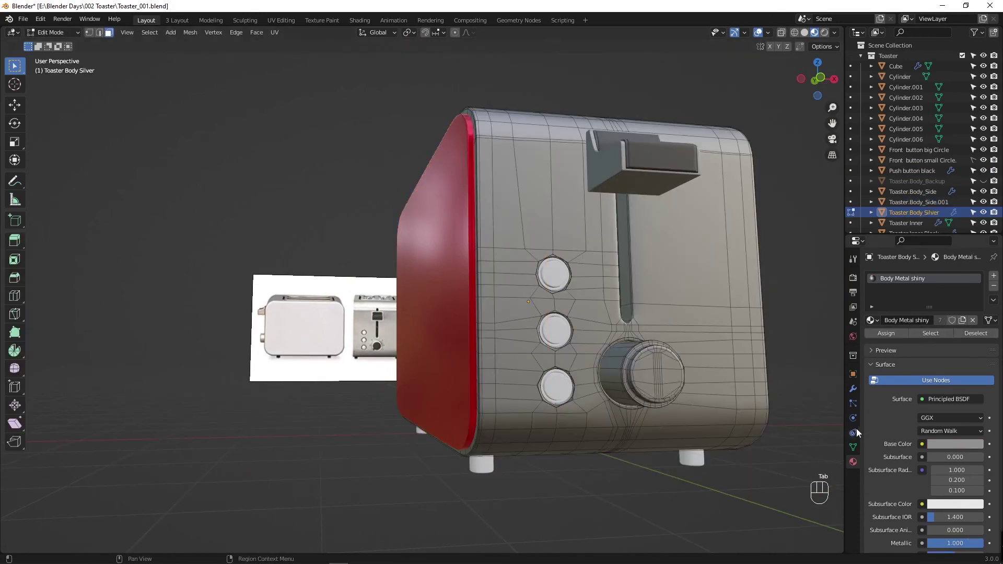
# Step: Show the silver body's level-2 Subdivision modifier with the smoothed result visible while editing
pyautogui.click(860, 378)
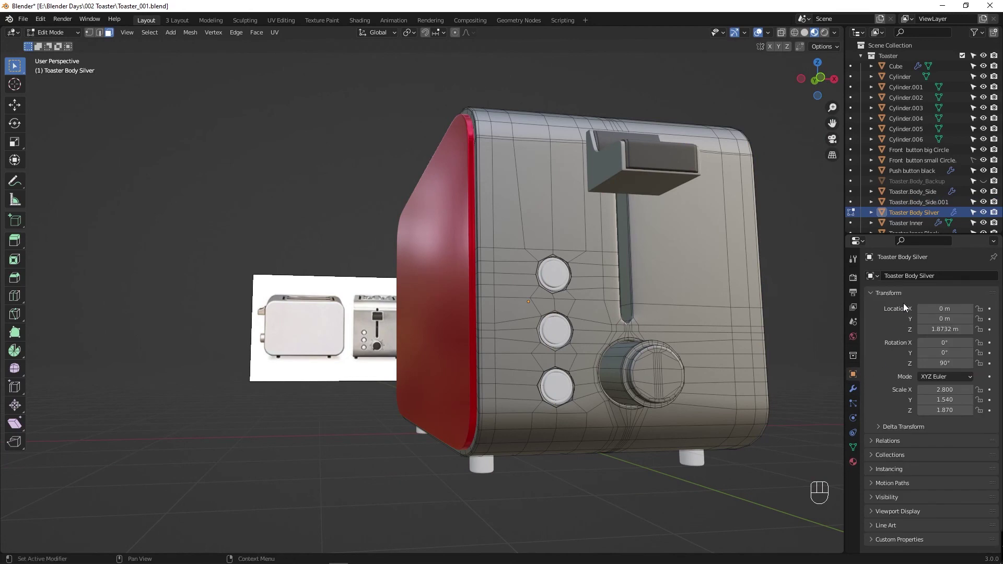
pyautogui.click(857, 392)
pyautogui.click(950, 319)
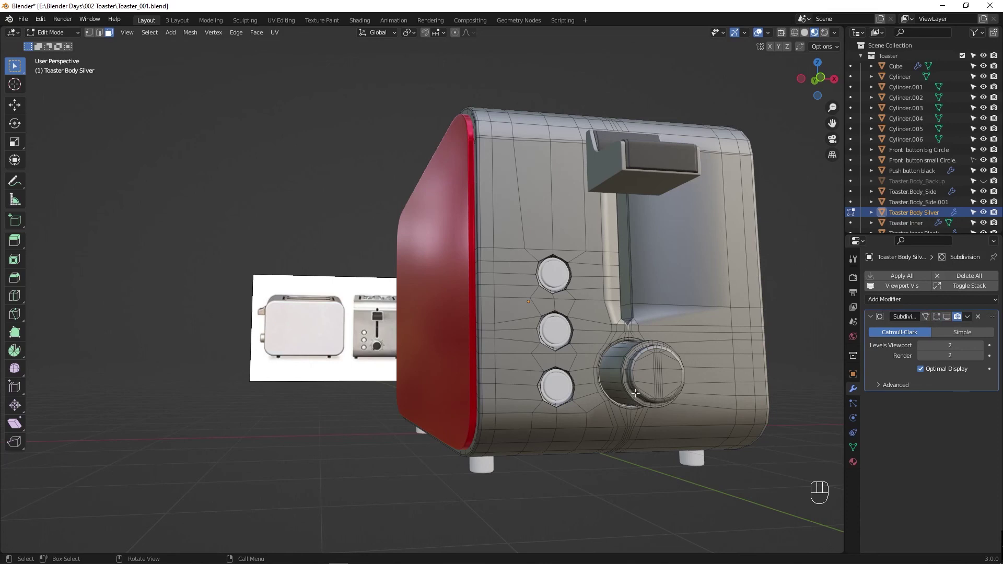
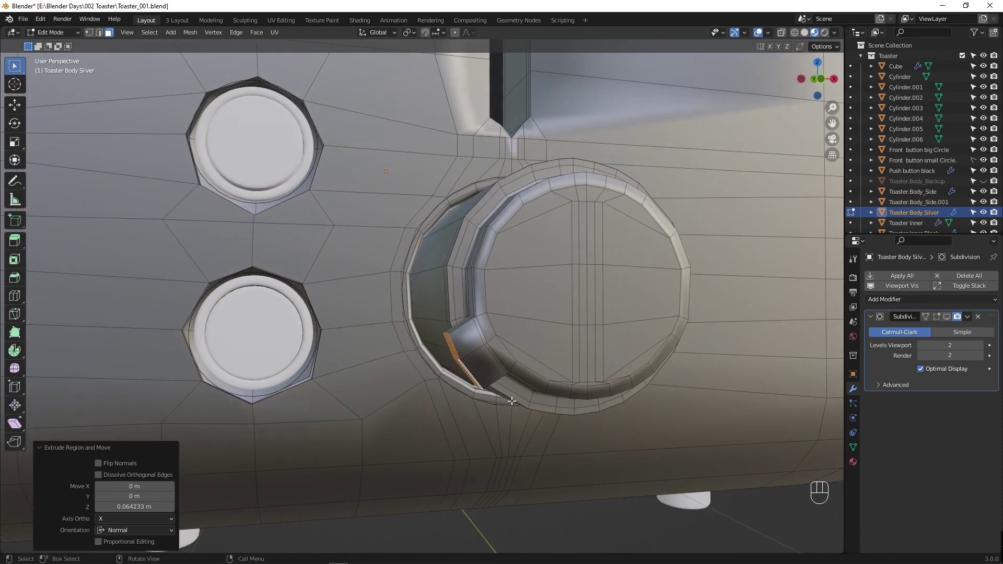
# Step: Add and slide loop cuts around the dial-recess notch, then preview the smoothed body
pyautogui.press('ctrl+r')
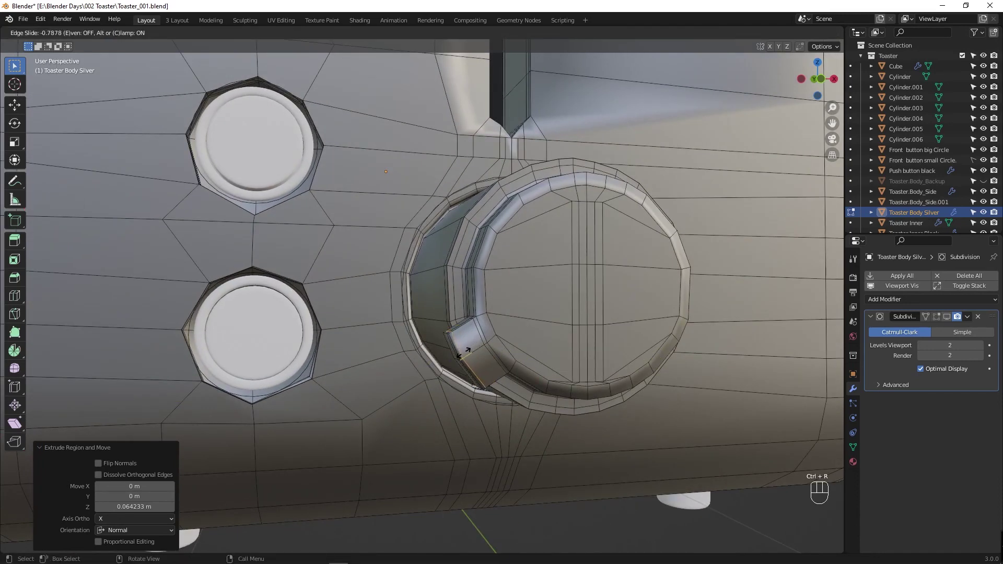
pyautogui.press('ctrl+r')
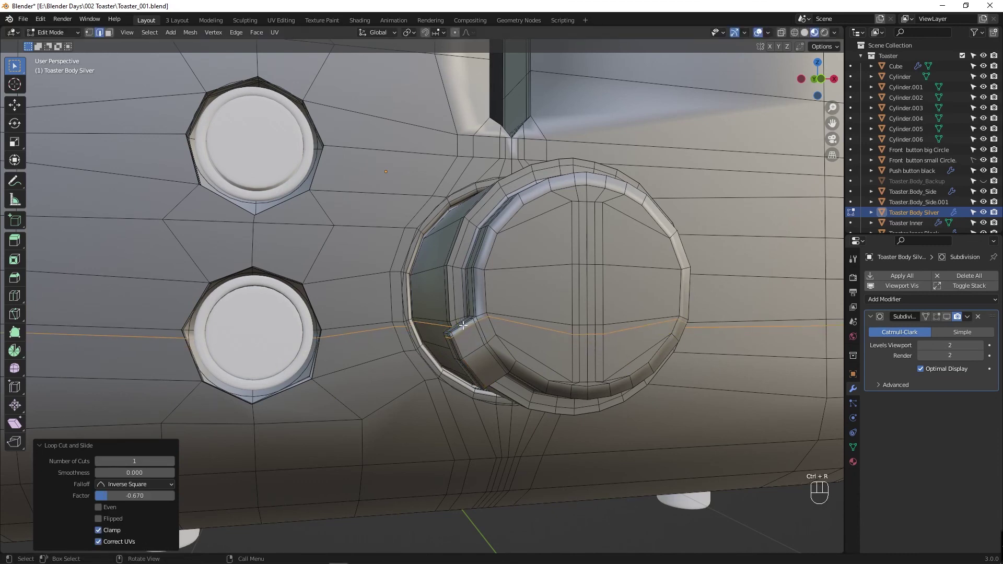
pyautogui.press('ctrl+r')
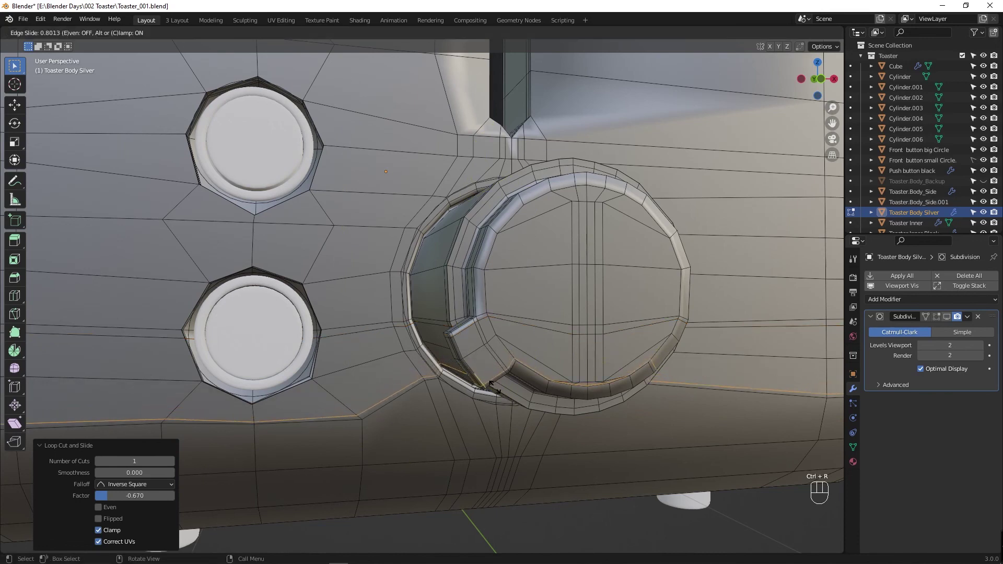
pyautogui.press('Tab')
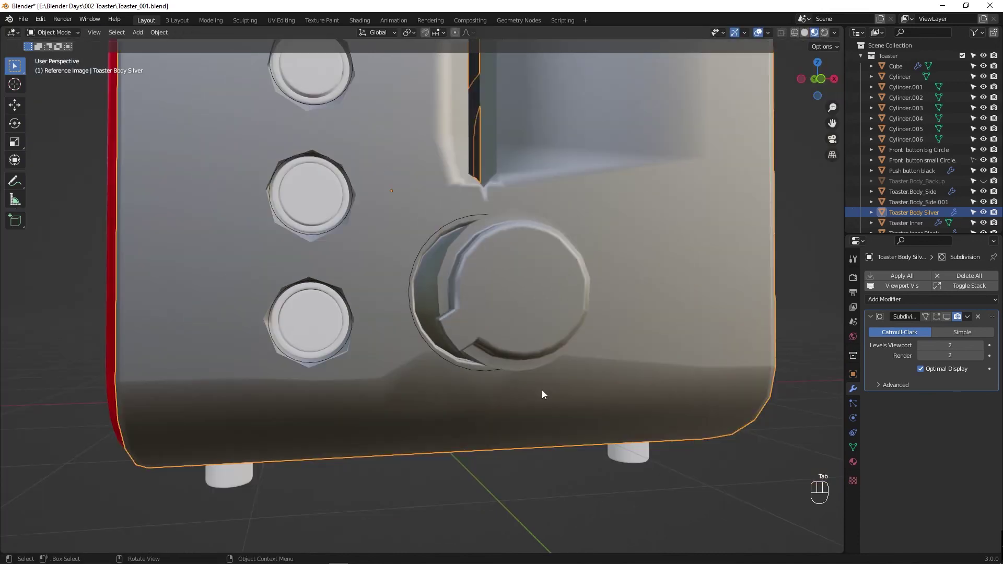
# Step: Orbit to check the smoothed dial recess from the other side, then return to editing the silver body's mesh
pyautogui.middleClick(567, 366)
pyautogui.click(937, 322)
pyautogui.moveTo(947, 320); pyautogui.dragTo(570, 394)
pyautogui.press('Tab')
pyautogui.press('Tab')
pyautogui.moveTo(619, 400); pyautogui.dragTo(594, 389)
pyautogui.press('ctrl+z')
pyautogui.press('ctrl+z')
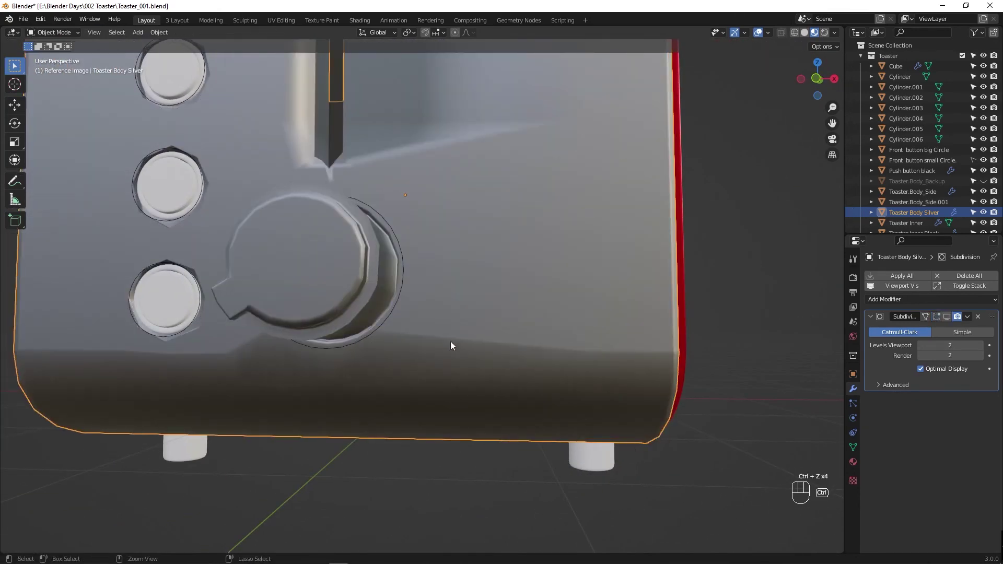
pyautogui.moveTo(372, 336); pyautogui.dragTo(396, 340)
pyautogui.middleClick(468, 380)
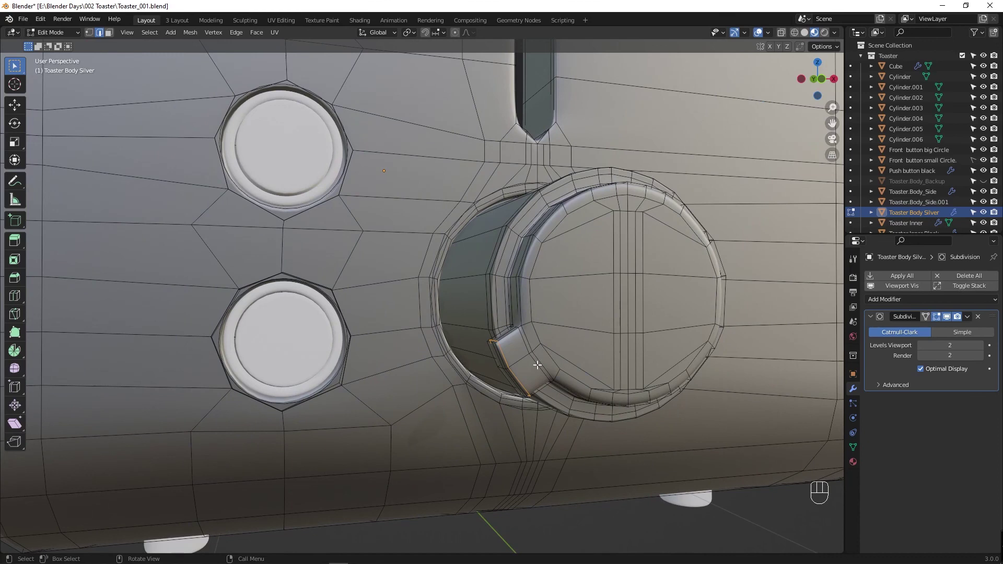
pyautogui.moveTo(592, 364); pyautogui.dragTo(599, 369)
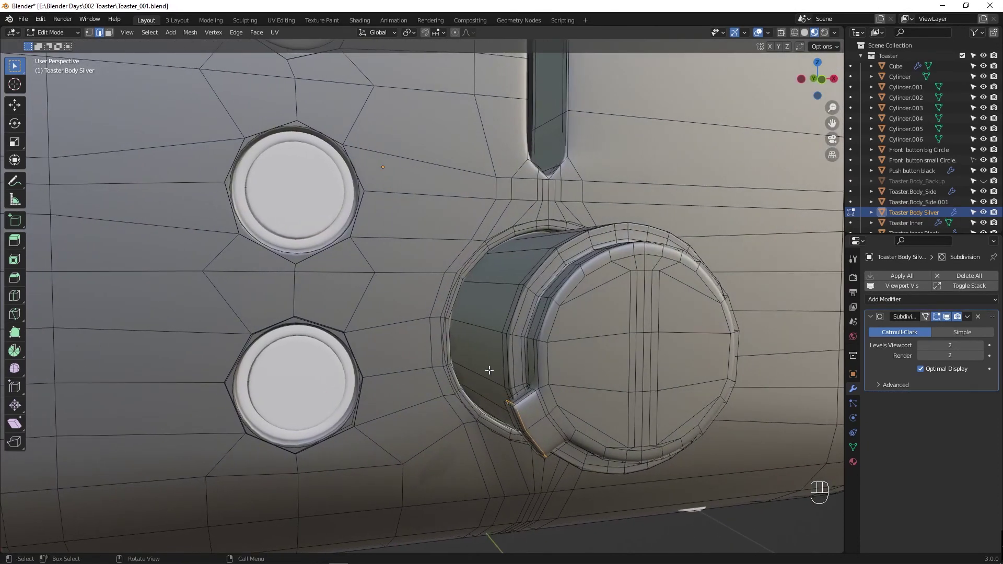
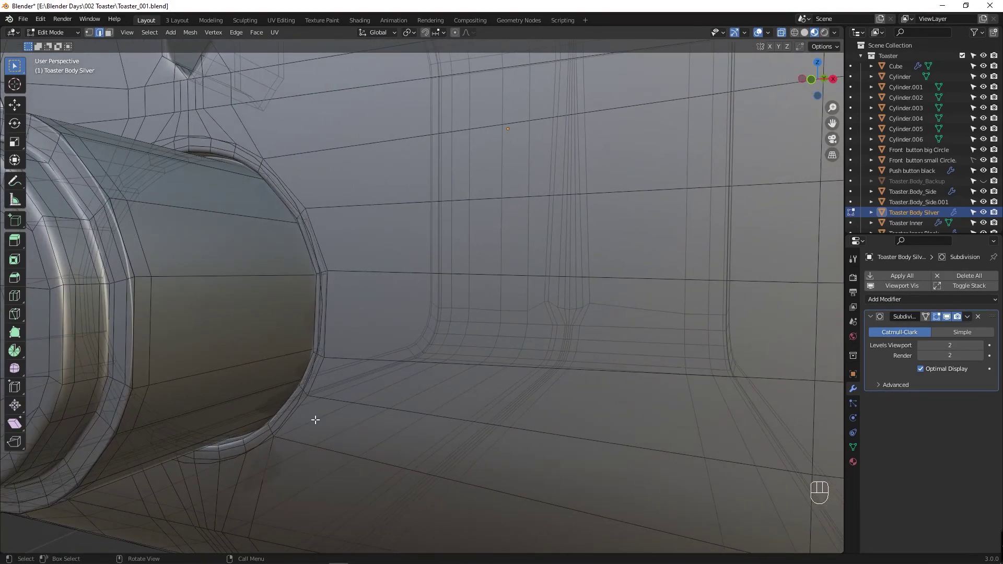
pyautogui.moveTo(300, 400); pyautogui.dragTo(303, 412)
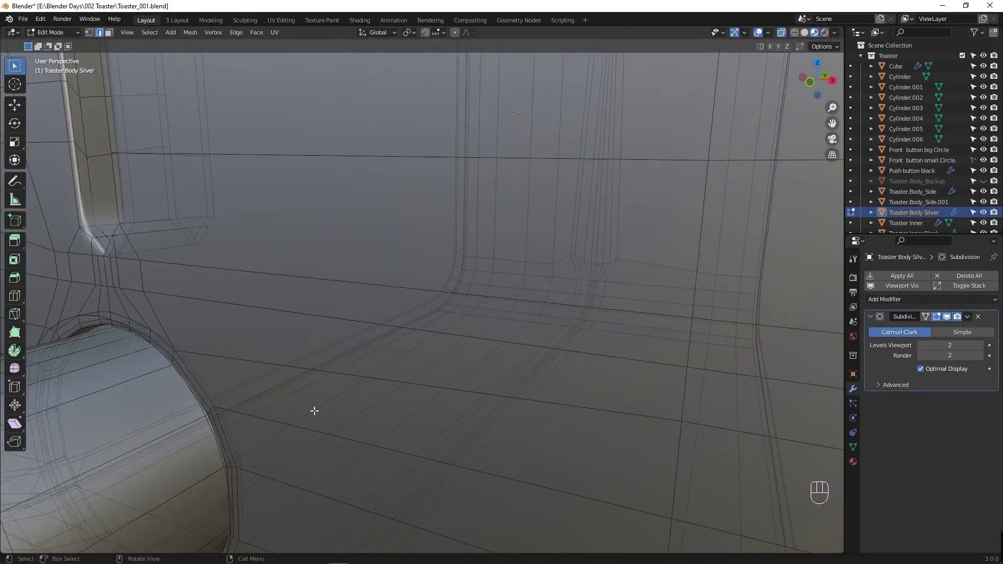
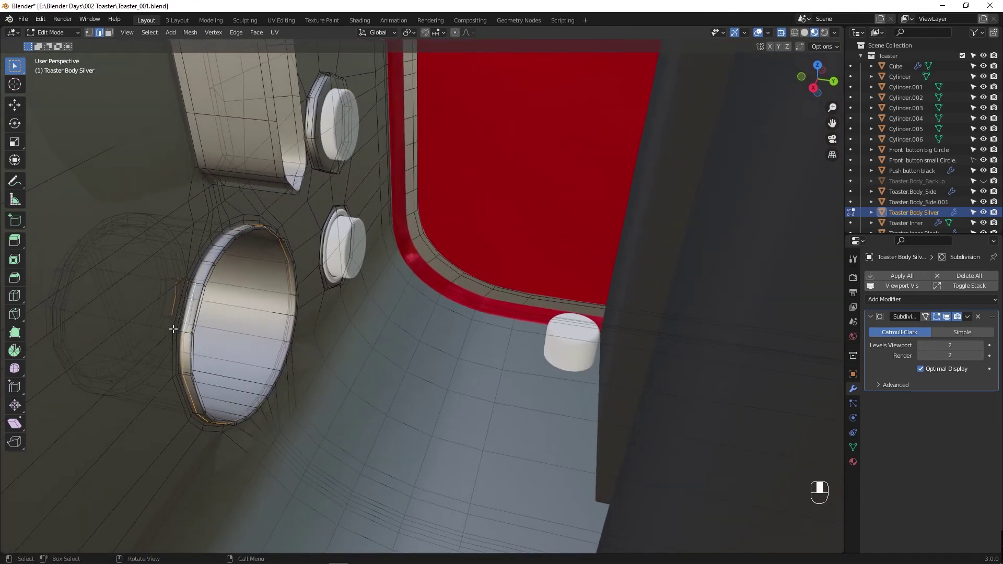
pyautogui.click(194, 341)
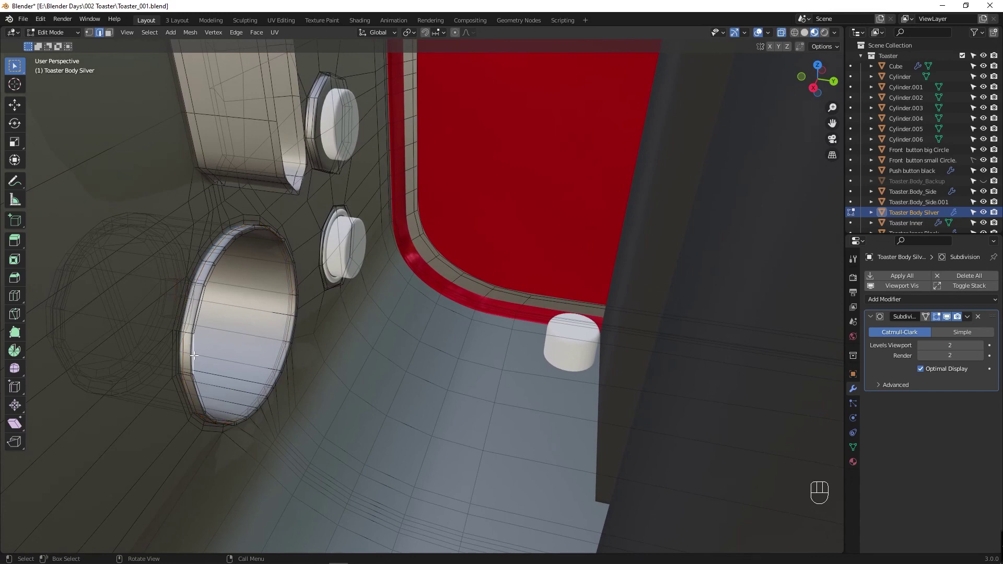
pyautogui.click(185, 351)
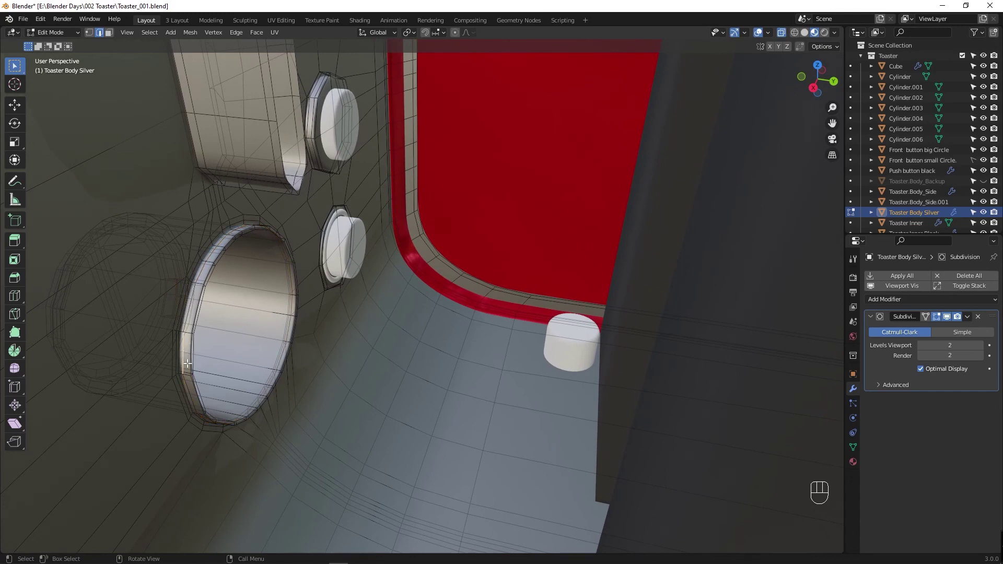
pyautogui.moveTo(194, 363); pyautogui.dragTo(295, 345)
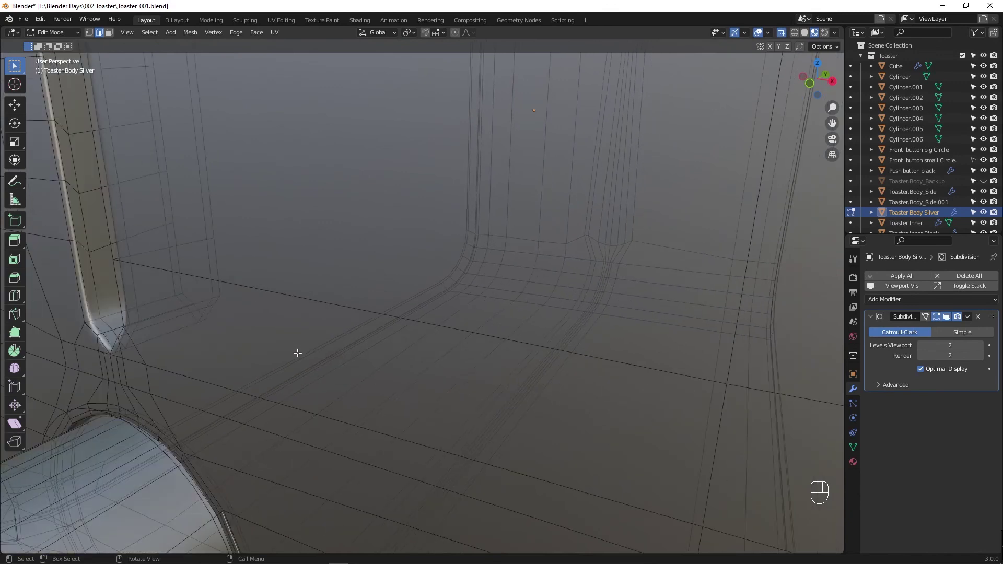
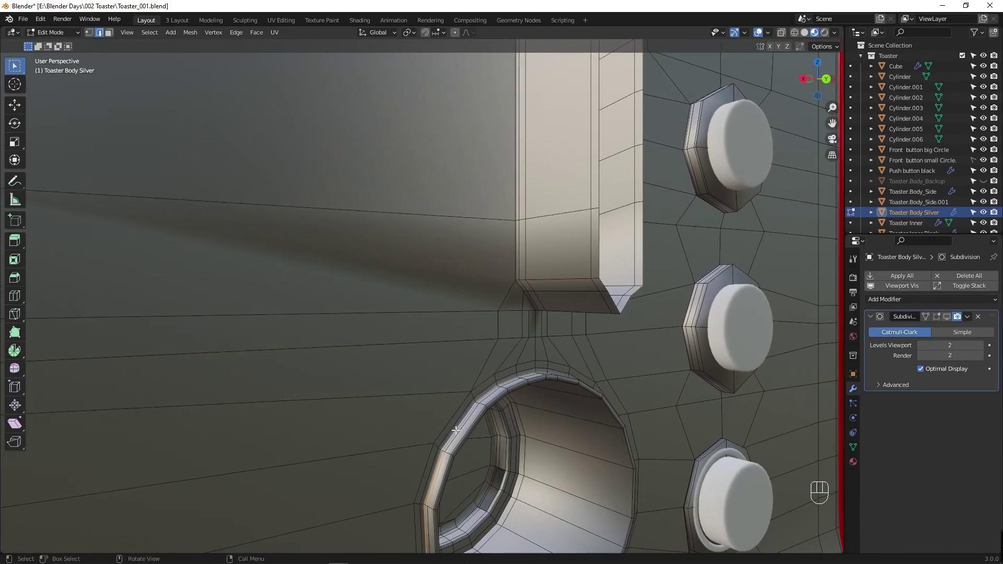
pyautogui.click(453, 470)
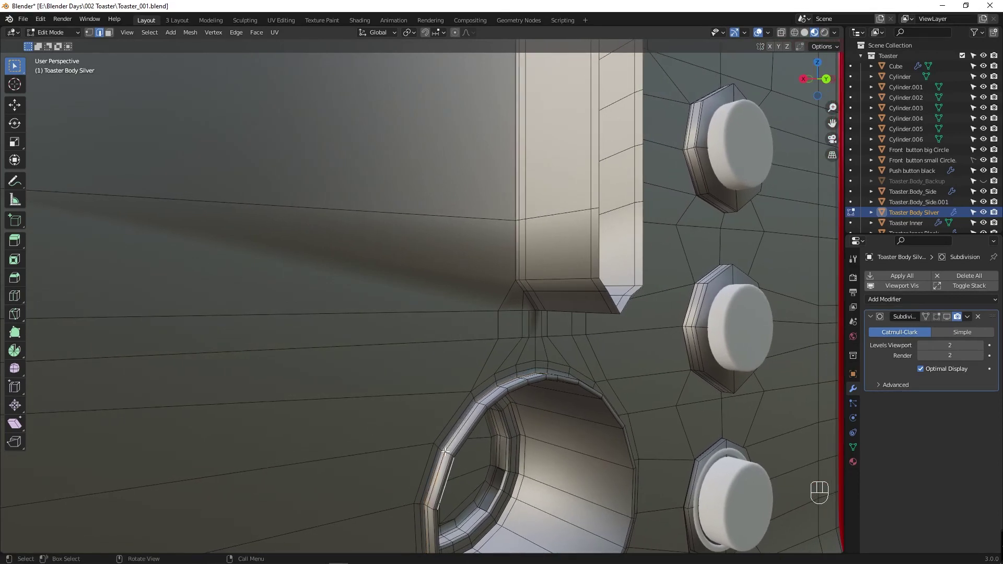
pyautogui.click(447, 444)
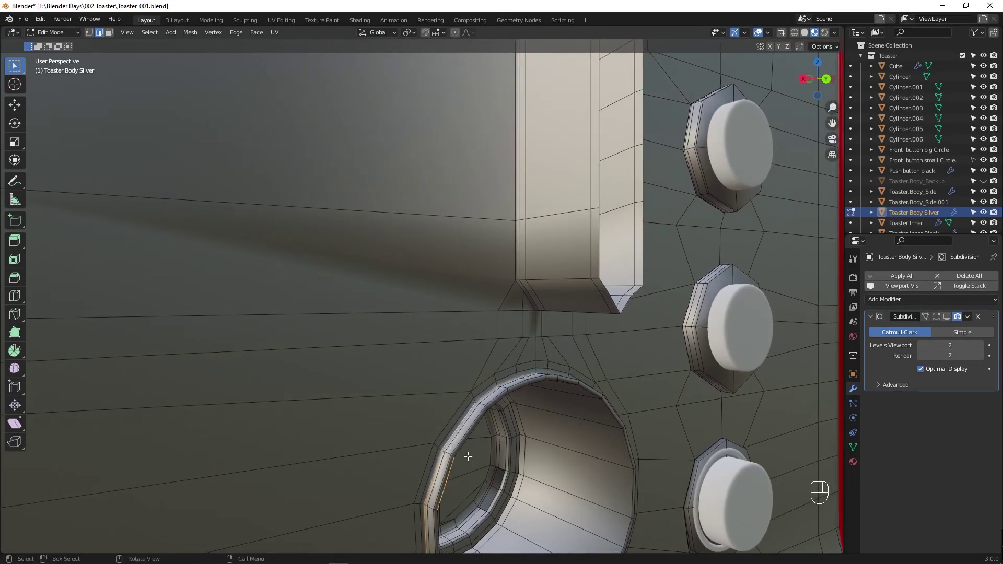
pyautogui.click(448, 442)
pyautogui.click(456, 449)
pyautogui.moveTo(477, 480); pyautogui.dragTo(513, 493)
pyautogui.click(387, 437)
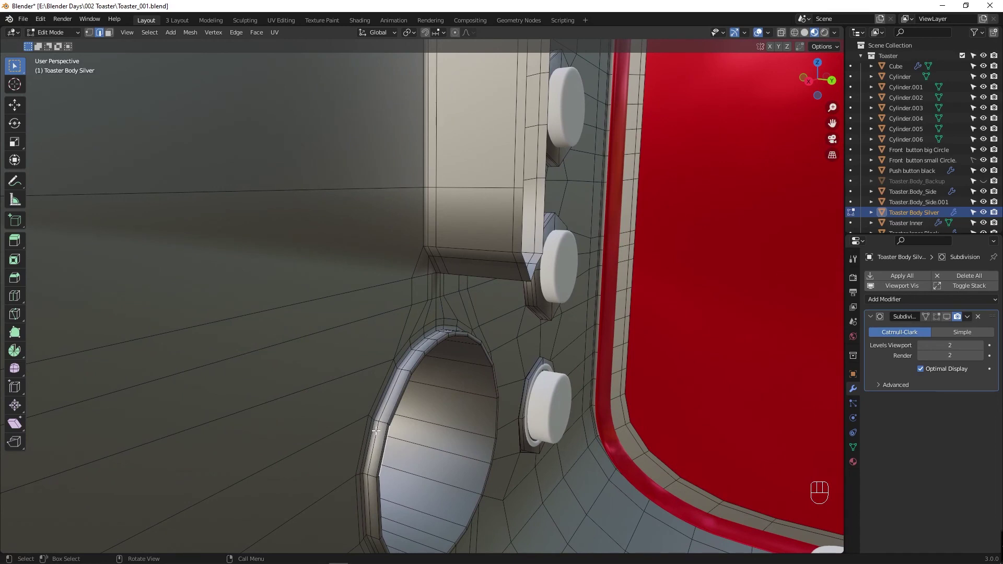
pyautogui.click(377, 429)
pyautogui.click(401, 447)
pyautogui.click(377, 433)
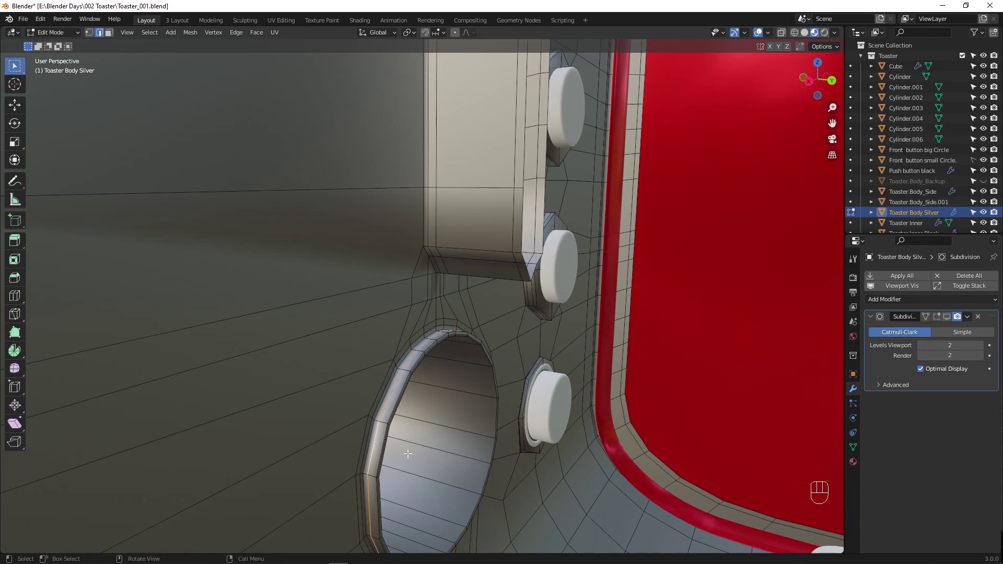
pyautogui.rightClick(411, 455)
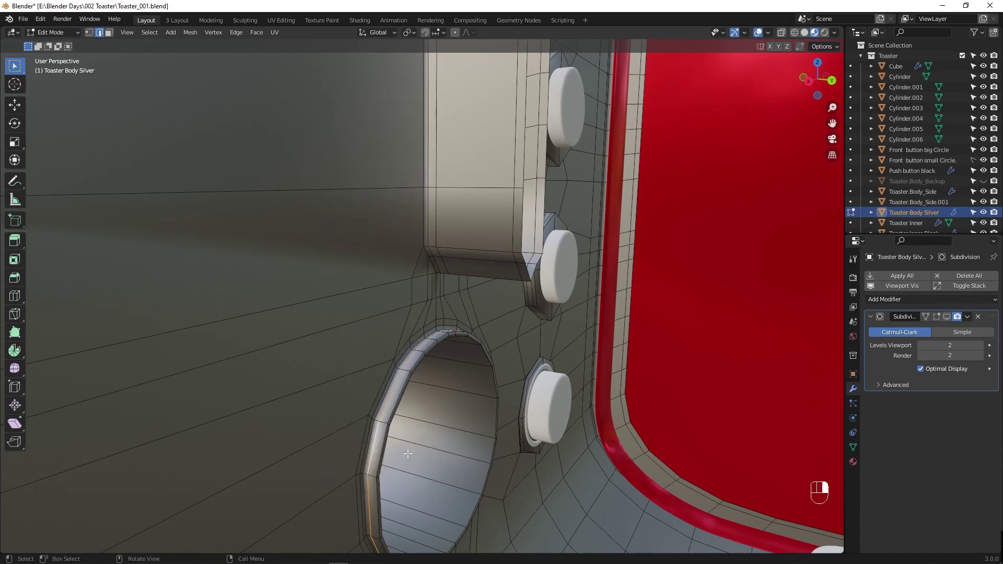
pyautogui.moveTo(413, 469); pyautogui.dragTo(560, 469)
pyautogui.moveTo(364, 484); pyautogui.dragTo(378, 478)
pyautogui.moveTo(297, 393); pyautogui.dragTo(336, 433)
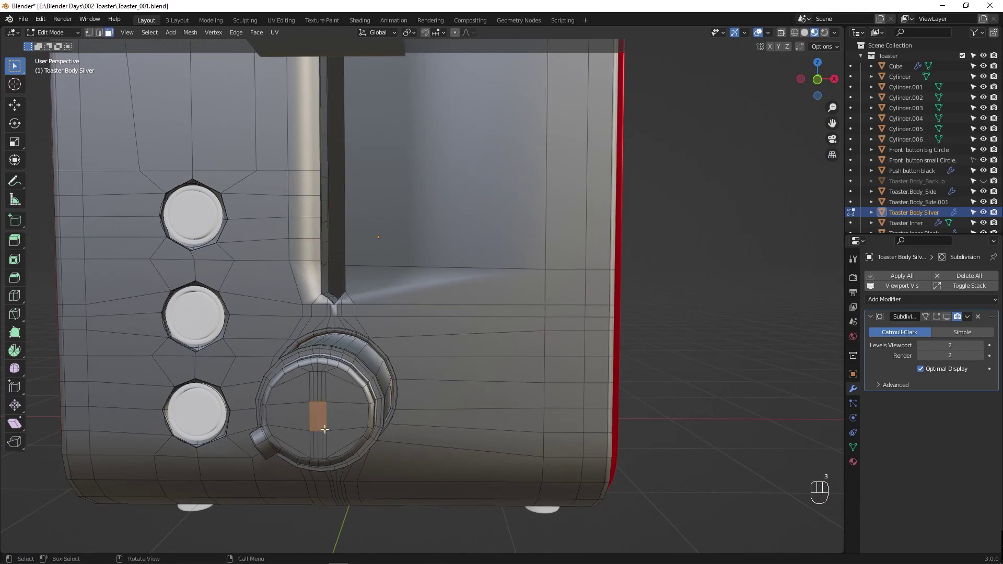
# Step: Grow the face selection across the dial ring and along the recess tube
pyautogui.moveTo(311, 400); pyautogui.dragTo(336, 432)
pyautogui.press('ctrl+KP_Add')
pyautogui.press('ctrl+KP_Add')
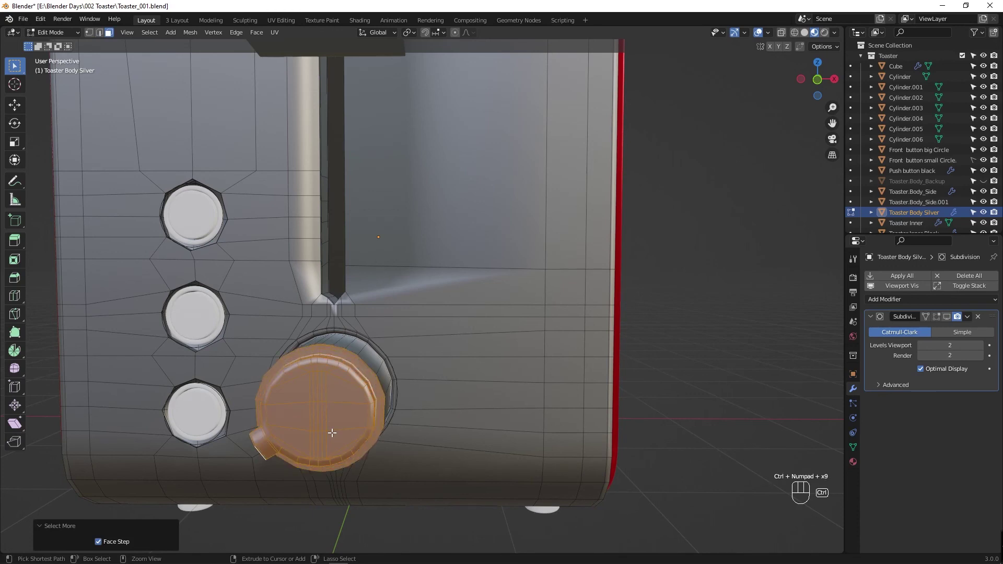
pyautogui.press('ctrl+KP_Add')
pyautogui.press('ctrl+KP_Add')
pyautogui.press('ctrl+KP_Add')
pyautogui.middleClick(414, 389)
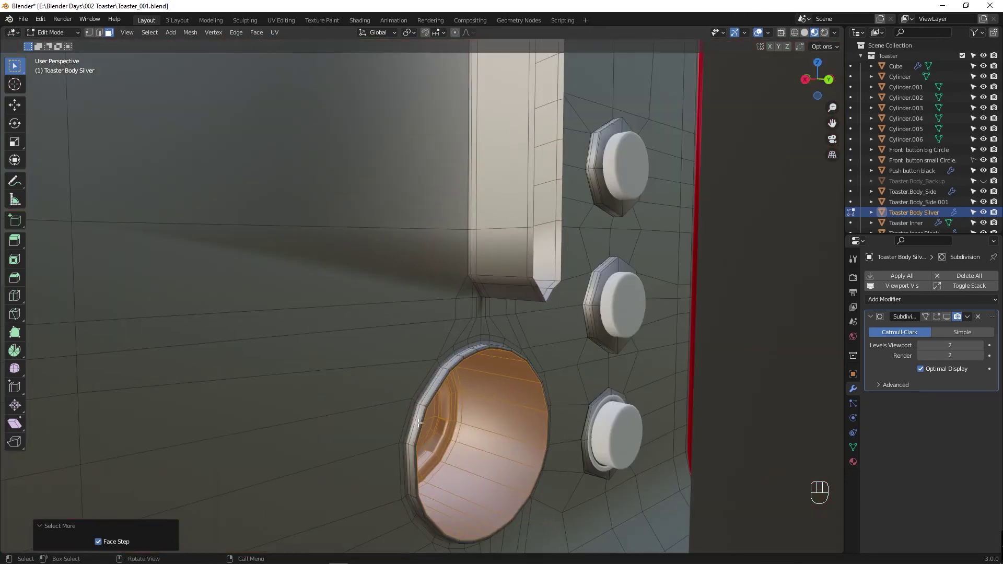
pyautogui.press('ctrl+KP_Add')
pyautogui.press('ctrl+KP_Add')
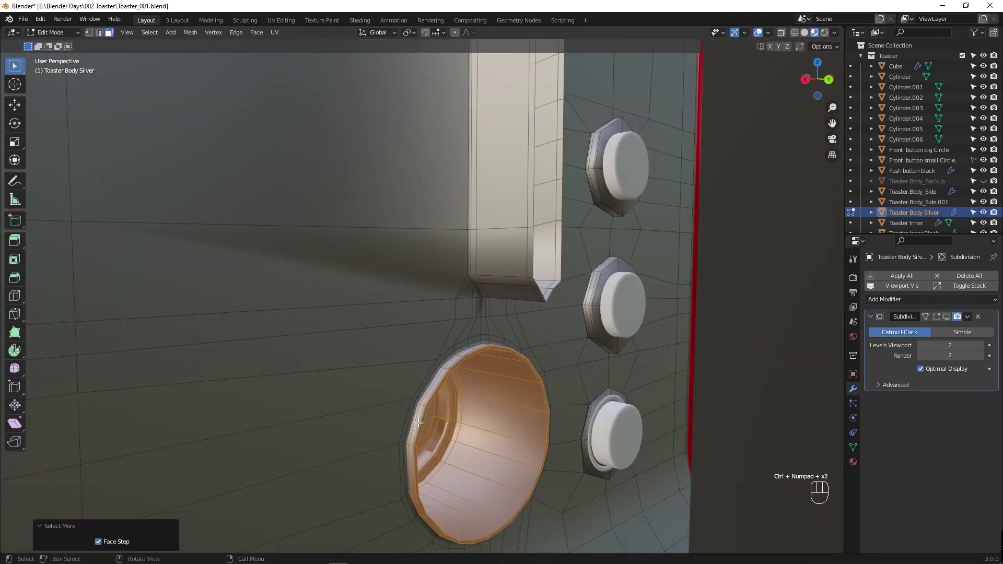
pyautogui.moveTo(421, 425); pyautogui.dragTo(478, 423)
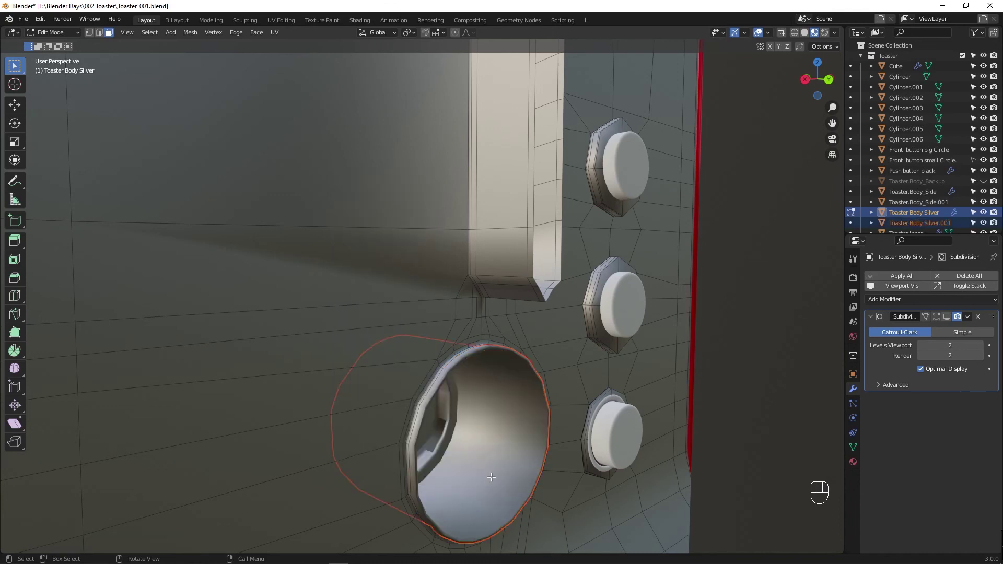
# Step: Clear the silver body's parent with Alt+P > Clear Parent
pyautogui.press('alt+p')
pyautogui.press('alt+p')
pyautogui.press('Tab')
pyautogui.press('alt+p')
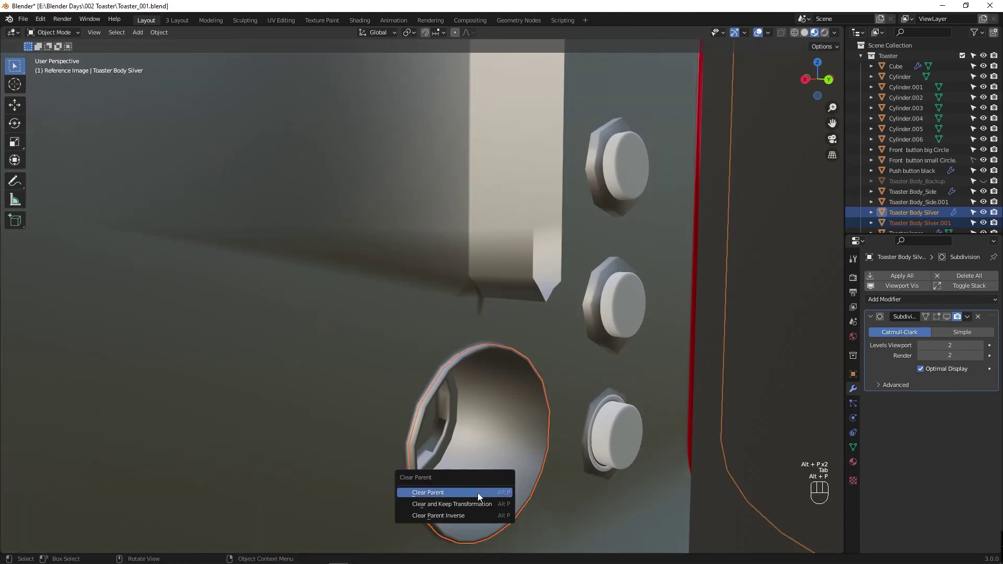
pyautogui.moveTo(443, 437); pyautogui.dragTo(608, 441)
pyautogui.moveTo(389, 441); pyautogui.dragTo(431, 431)
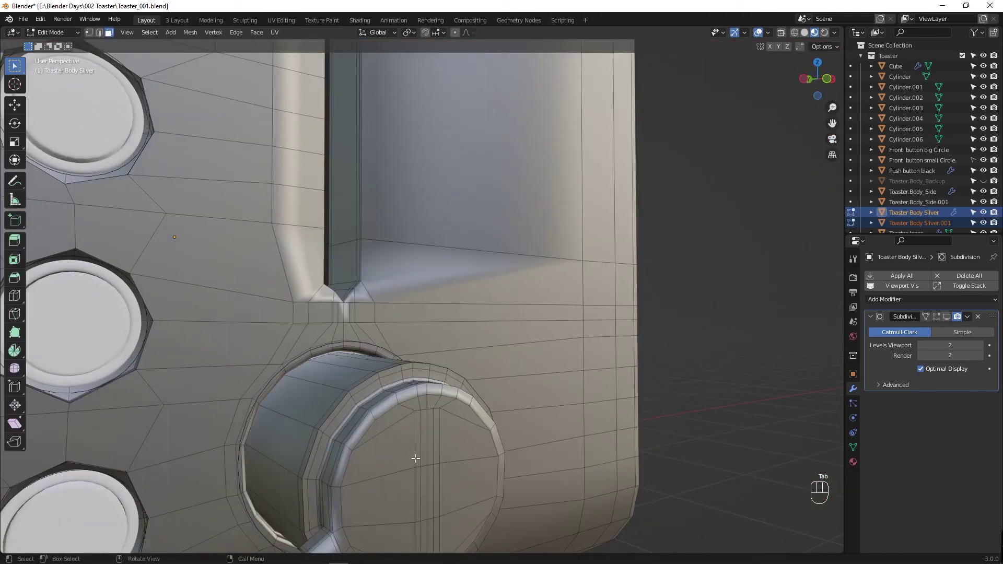
# Step: Select and grow the dial's front cap faces and separate them into Toaster Body Silver.002
pyautogui.middleClick(407, 454)
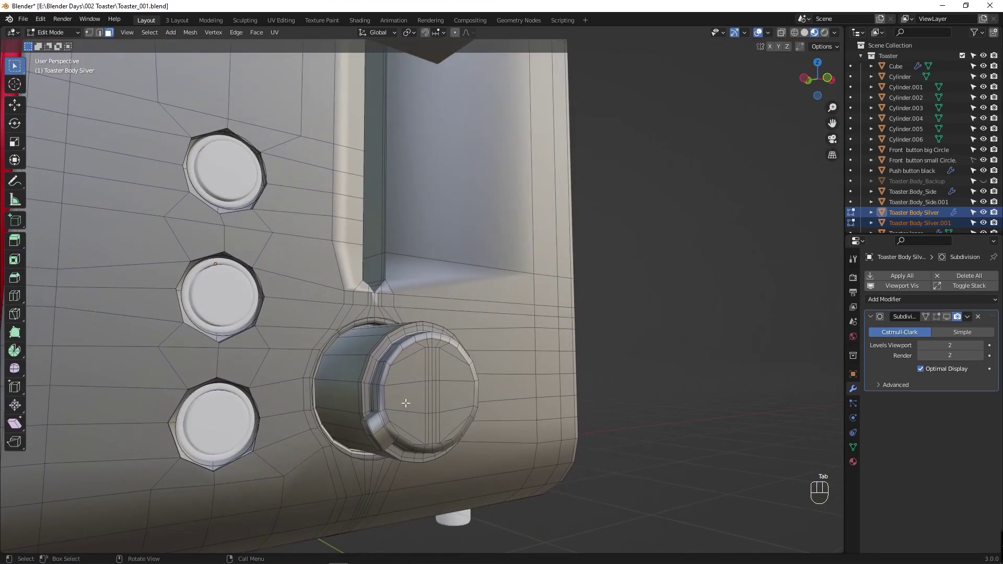
pyautogui.click(408, 400)
pyautogui.moveTo(412, 368); pyautogui.dragTo(449, 424)
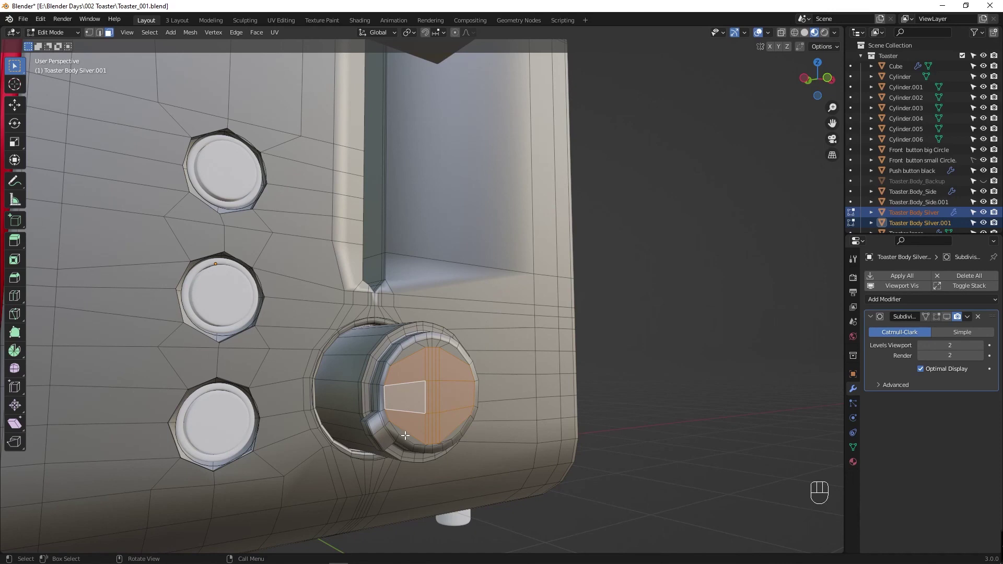
pyautogui.middleClick(426, 421)
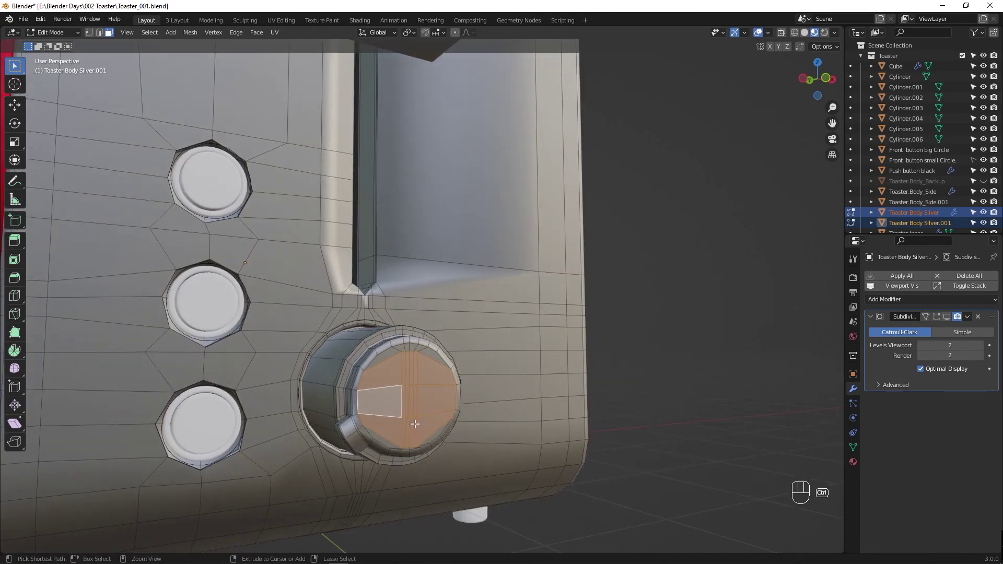
pyautogui.press('ctrl+KP_Add')
pyautogui.press('ctrl+KP_Add')
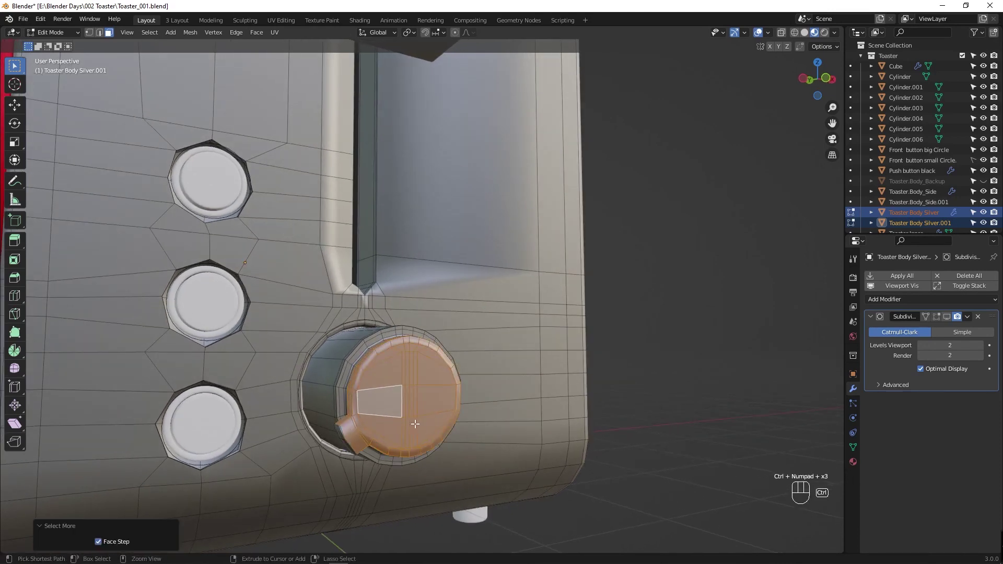
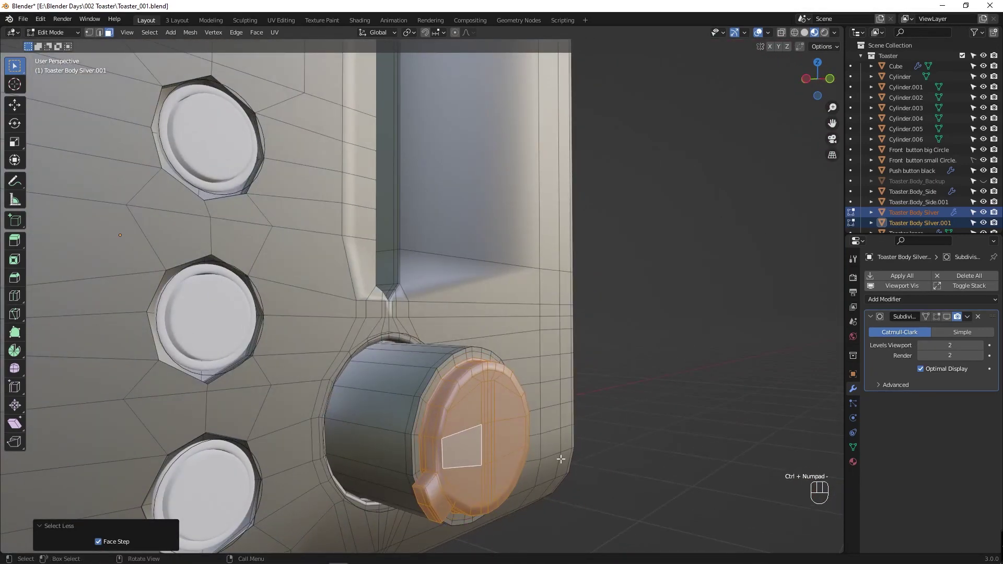
pyautogui.moveTo(512, 452); pyautogui.dragTo(557, 451)
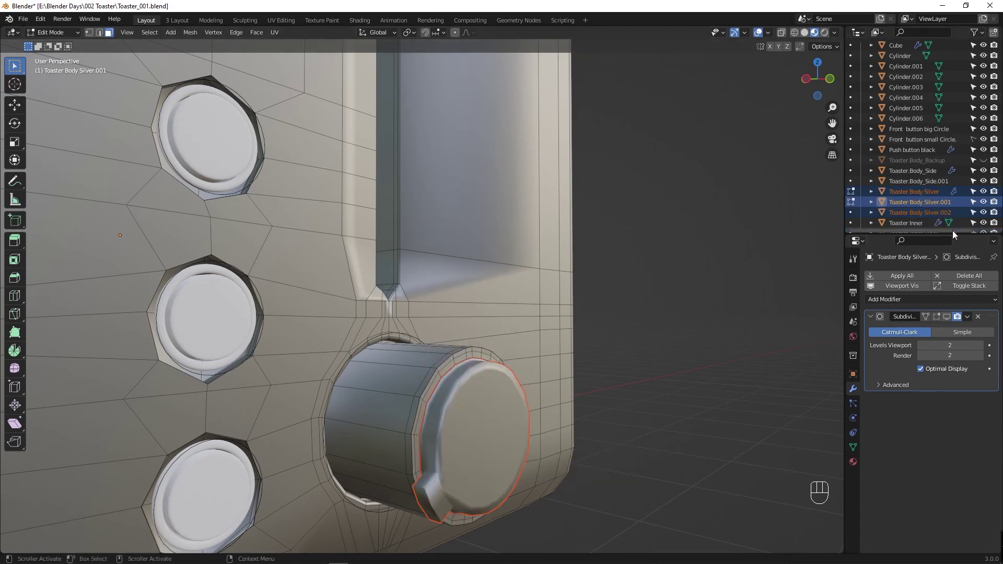
# Step: Rename the separated cap object in the Outliner to Control_Button_Top_Black
pyautogui.click(985, 215)
pyautogui.click(985, 215)
pyautogui.moveTo(945, 214); pyautogui.dragTo(988, 133)
pyautogui.click(988, 133)
pyautogui.click(988, 132)
pyautogui.click(949, 131)
pyautogui.moveTo(949, 131); pyautogui.dragTo(936, 157)
pyautogui.press('BackSpace')
pyautogui.press('shift+t')
pyautogui.press('BackSpace')
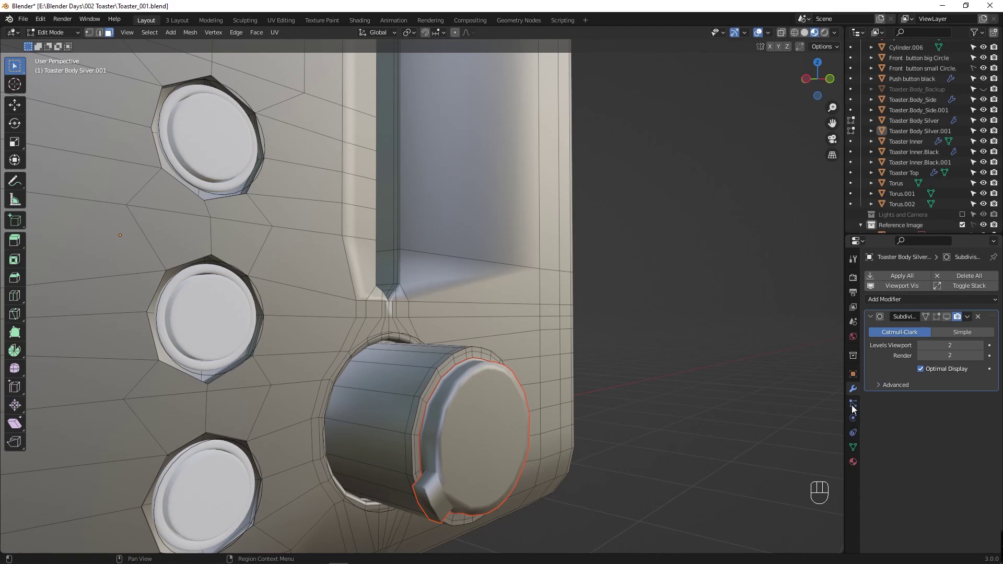
# Step: Check the cap's shared Body Metal material, undo stray edits and return to object mode
pyautogui.click(856, 466)
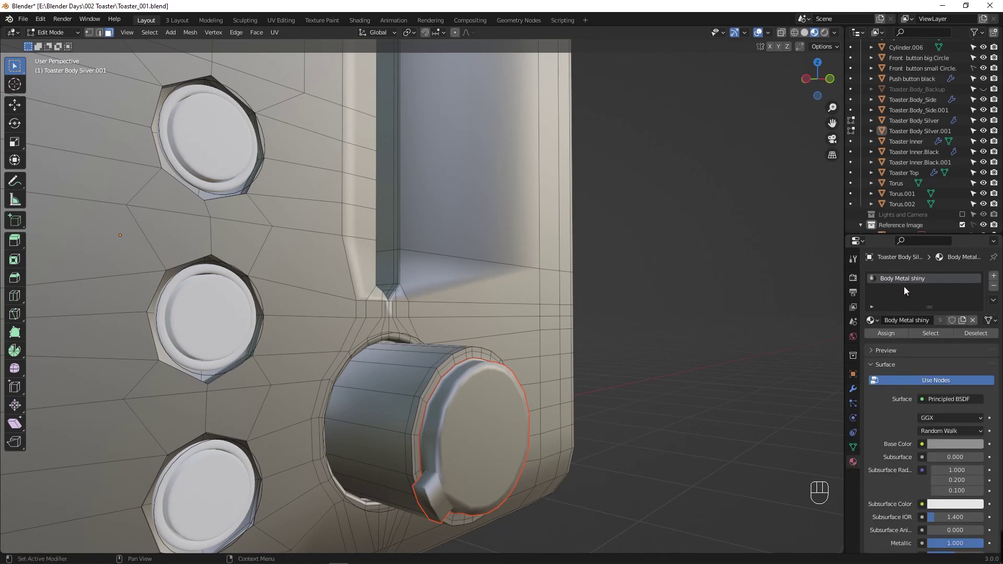
pyautogui.moveTo(879, 325); pyautogui.dragTo(827, 356)
pyautogui.press('ctrl+z')
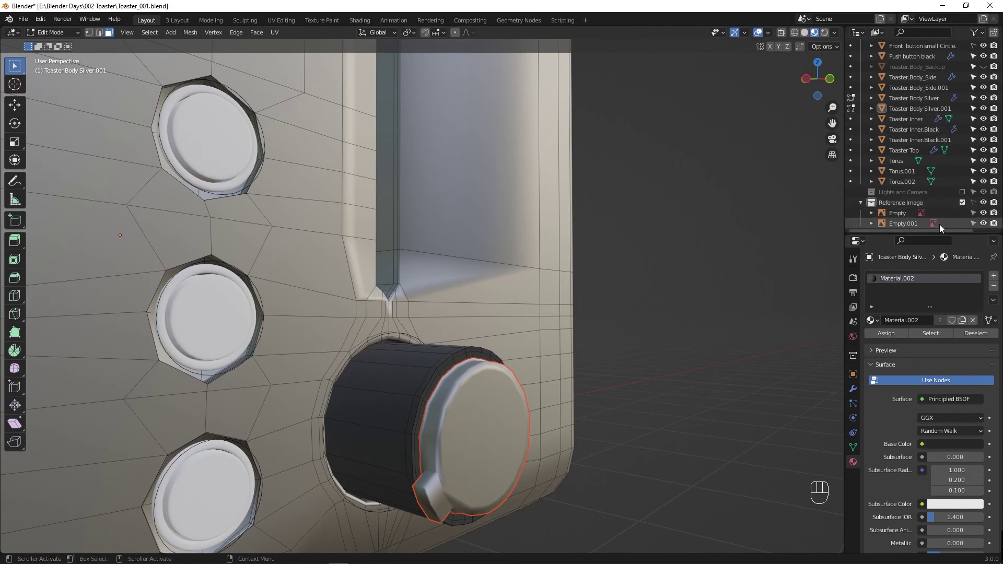
pyautogui.press('Tab')
pyautogui.press('Tab')
pyautogui.press('ctrl+z')
pyautogui.press('ctrl+z')
pyautogui.click(476, 402)
pyautogui.press('Tab')
# Step: Select the dial body and review its modifier settings and mesh
pyautogui.click(480, 411)
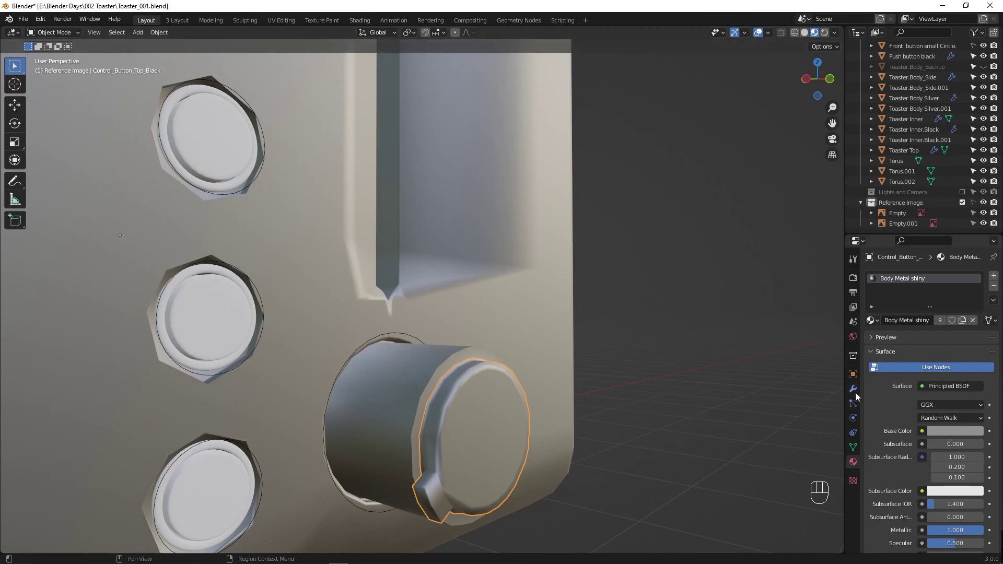
pyautogui.click(861, 394)
pyautogui.click(953, 323)
pyautogui.click(941, 322)
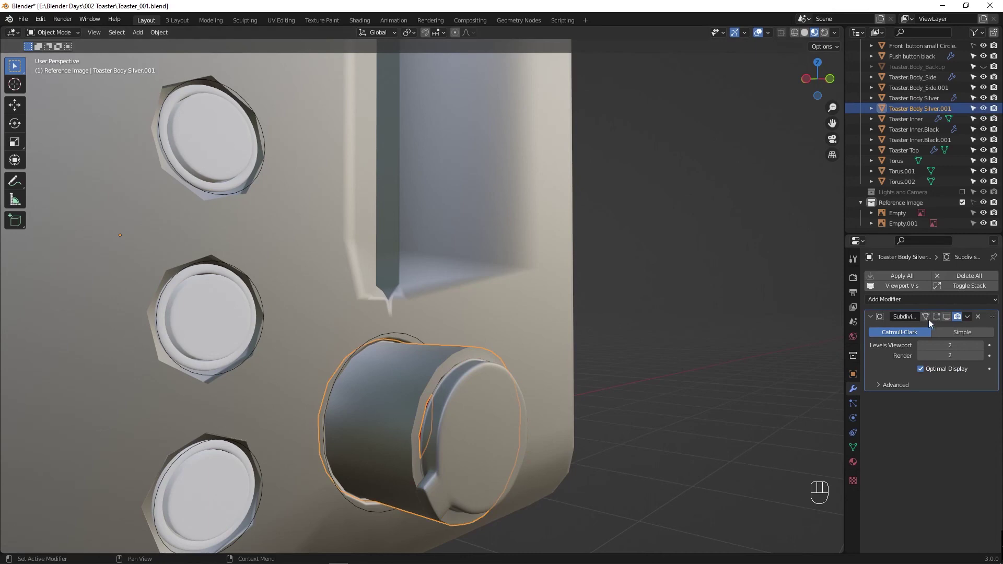
pyautogui.click(940, 318)
pyautogui.click(949, 318)
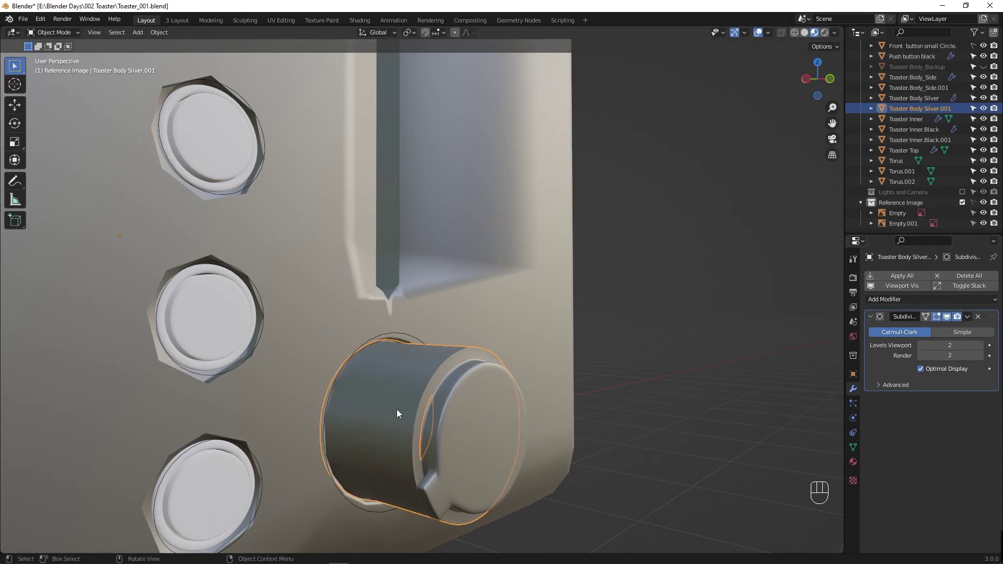
pyautogui.press('Tab')
pyautogui.press('Tab')
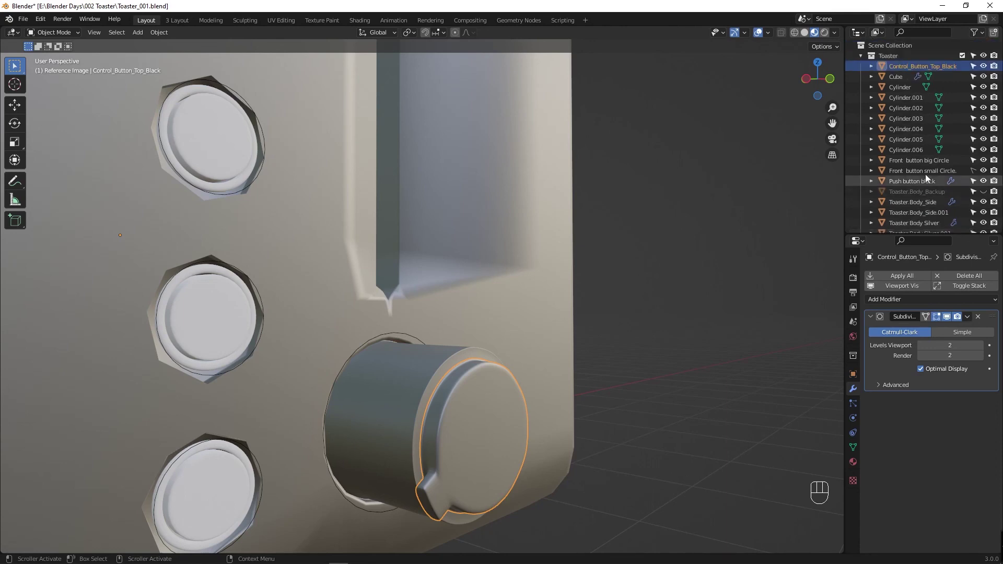
# Step: Select Control_Button_Top_Black, replace its metal material with a new Button Black one and set its colour black
pyautogui.click(985, 67)
pyautogui.click(986, 67)
pyautogui.click(934, 69)
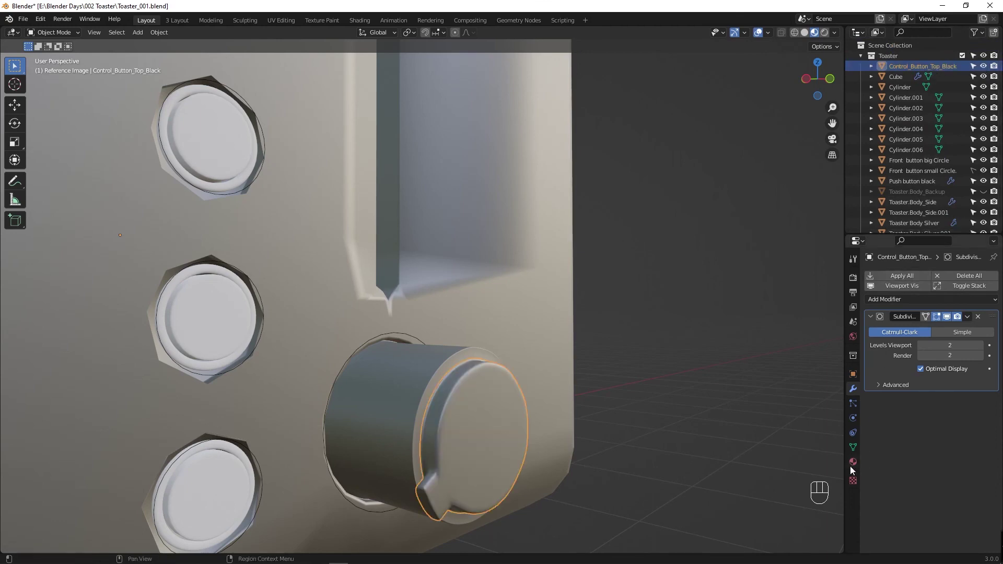
pyautogui.click(857, 463)
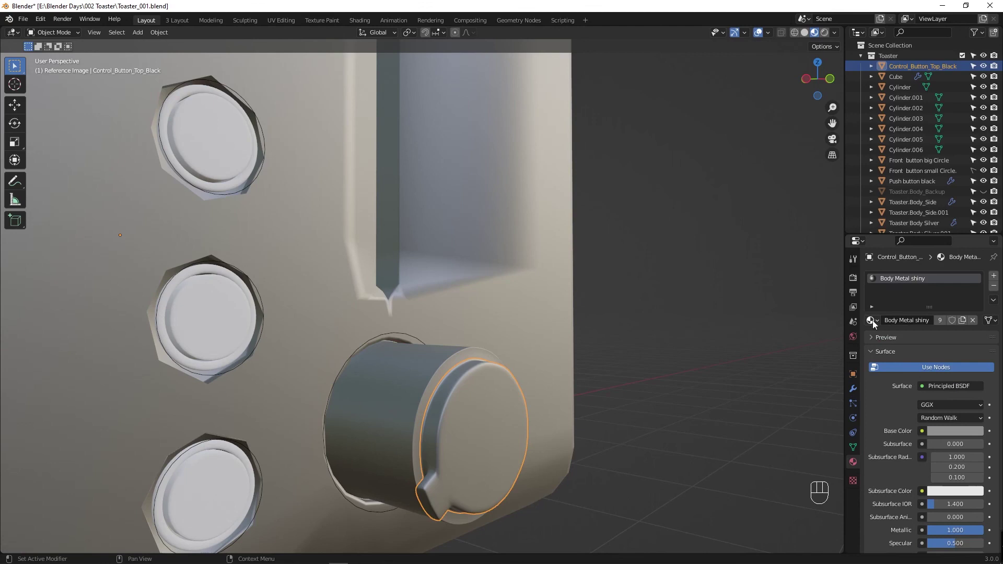
pyautogui.click(994, 289)
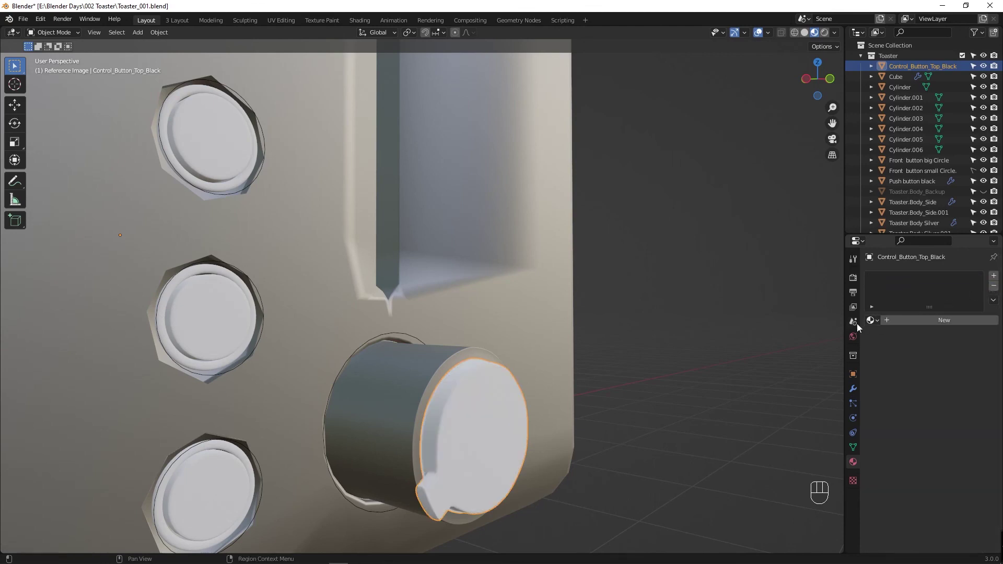
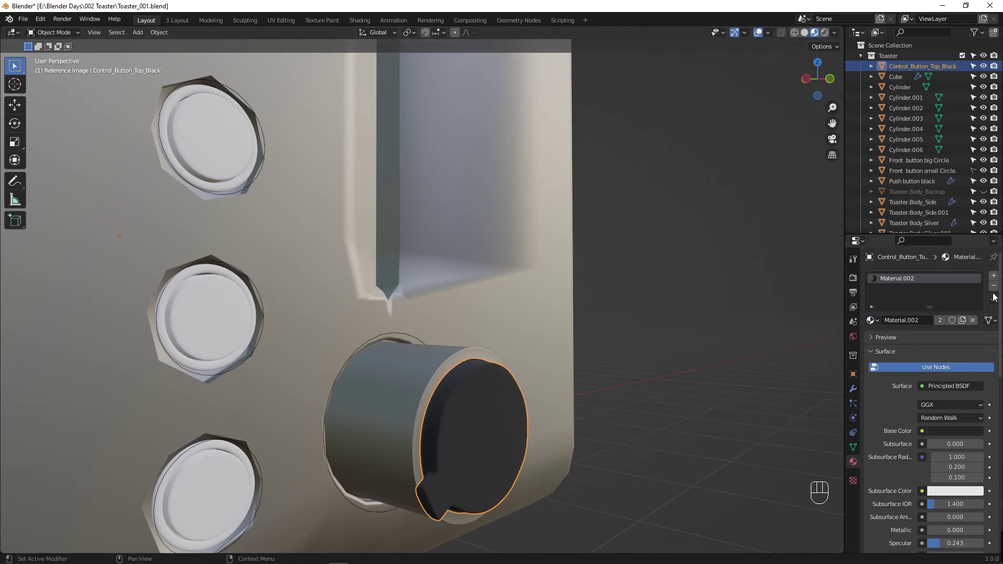
pyautogui.click(995, 288)
pyautogui.click(995, 278)
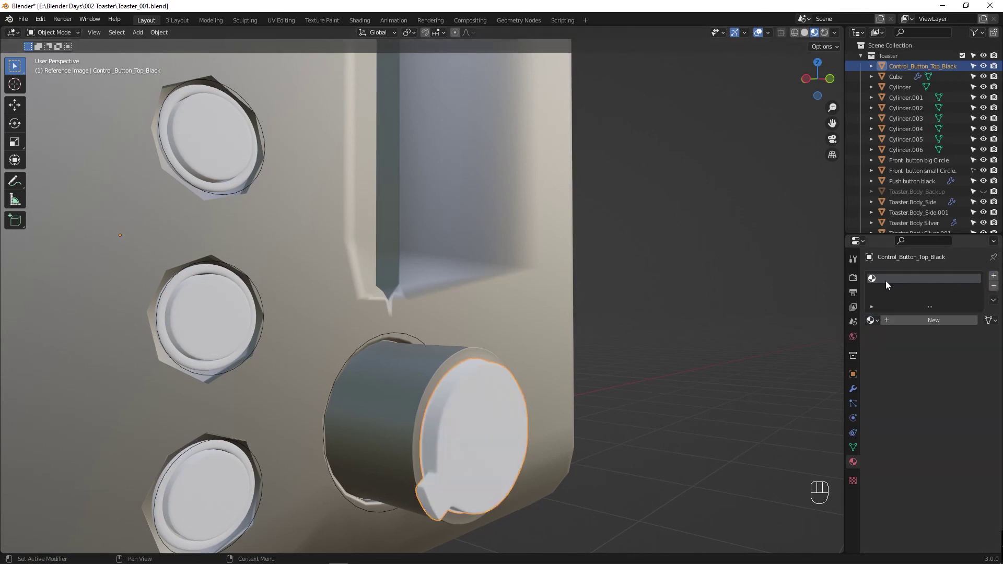
pyautogui.press('ctrl+z')
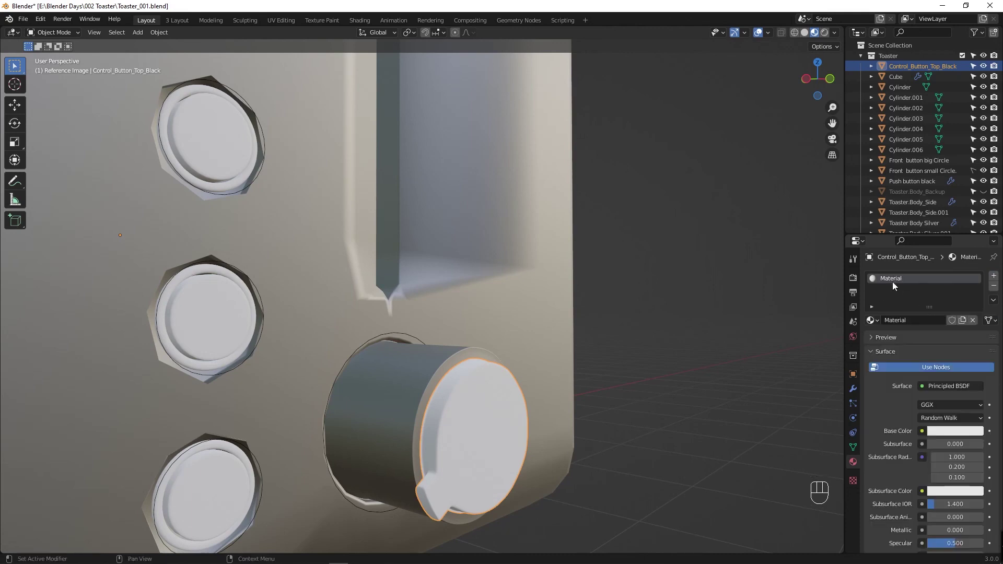
pyautogui.moveTo(896, 283); pyautogui.dragTo(908, 329)
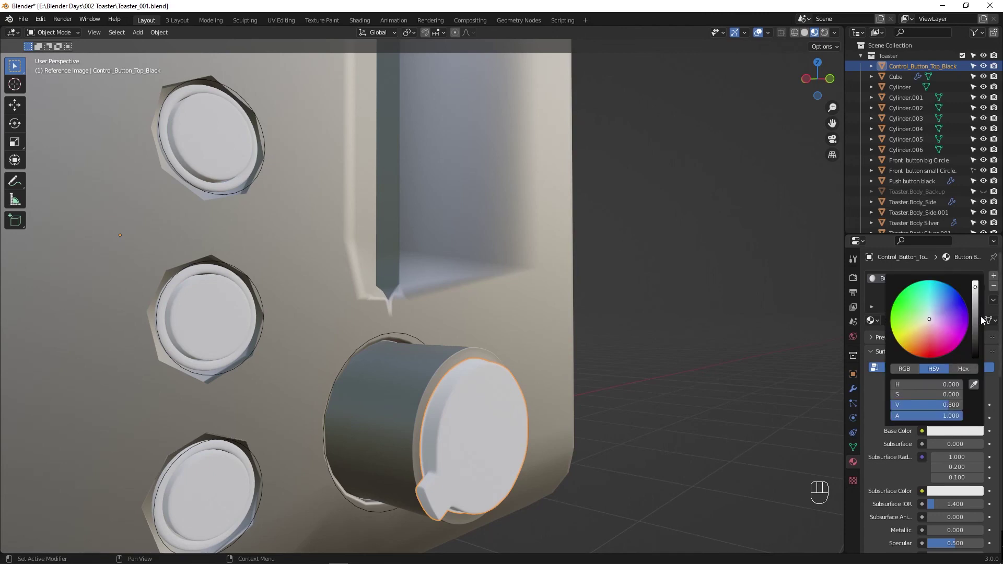
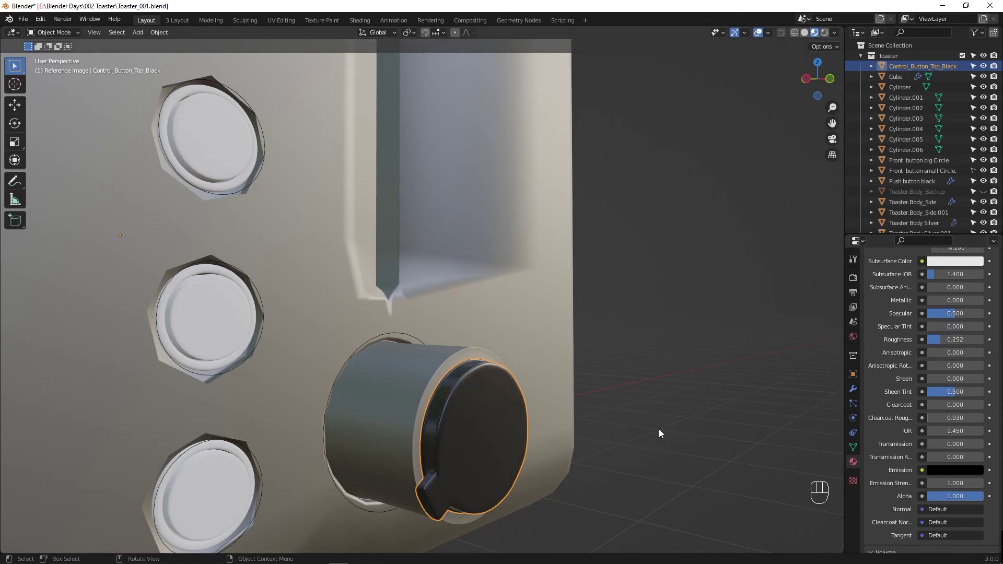
# Step: Pull back from the dial and orbit to inspect the whole toaster from the front
pyautogui.middleClick(632, 436)
pyautogui.click(408, 382)
pyautogui.moveTo(454, 251); pyautogui.dragTo(460, 262)
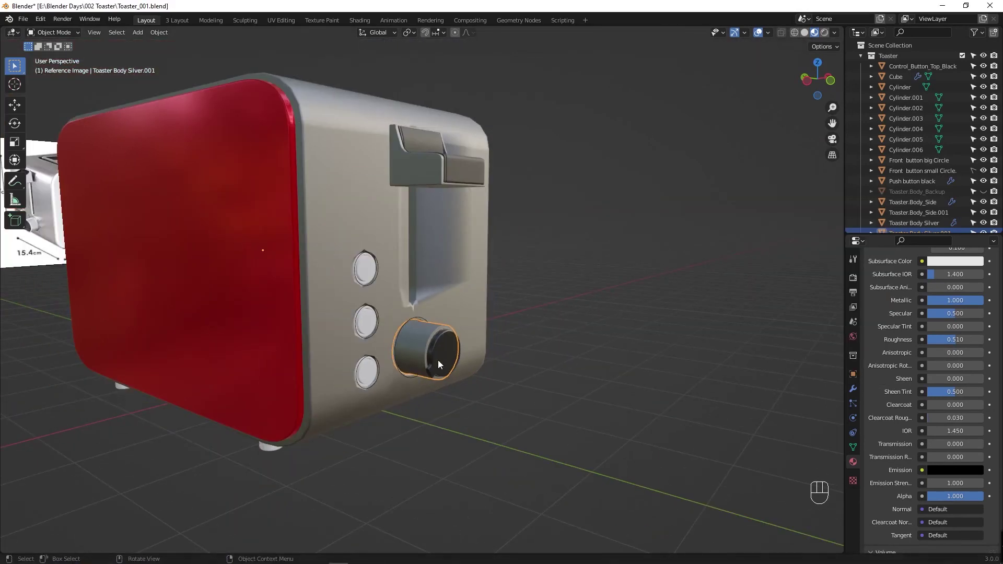
pyautogui.moveTo(460, 374); pyautogui.dragTo(590, 431)
pyautogui.moveTo(508, 431); pyautogui.dragTo(474, 419)
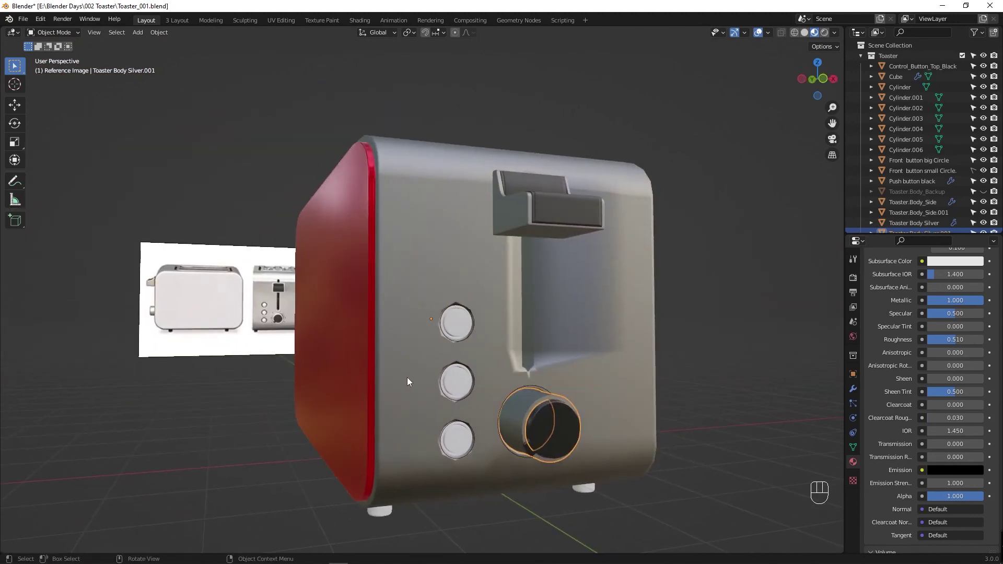
pyautogui.middleClick(491, 424)
pyautogui.click(469, 356)
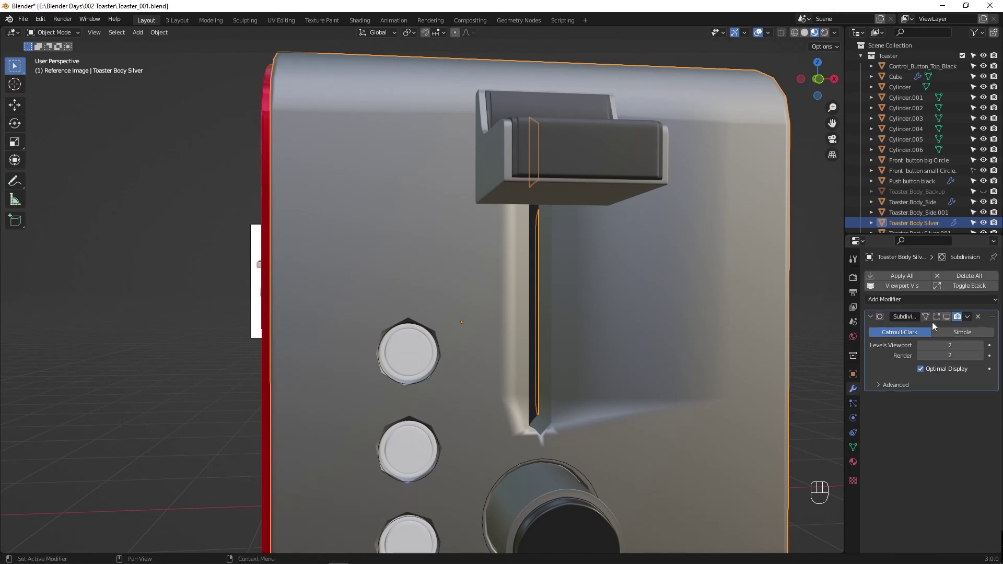
# Step: Select the silver body and top white button, then save the toaster file
pyautogui.click(935, 324)
pyautogui.click(946, 320)
pyautogui.moveTo(468, 394); pyautogui.dragTo(494, 397)
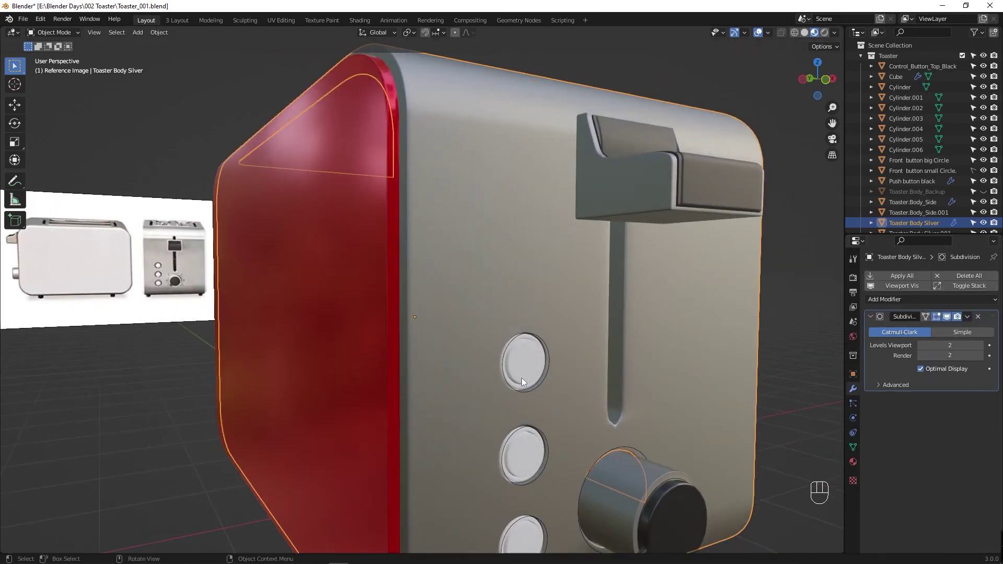
pyautogui.click(533, 365)
pyautogui.press('ctrl+s')
pyautogui.middleClick(498, 432)
pyautogui.middleClick(472, 429)
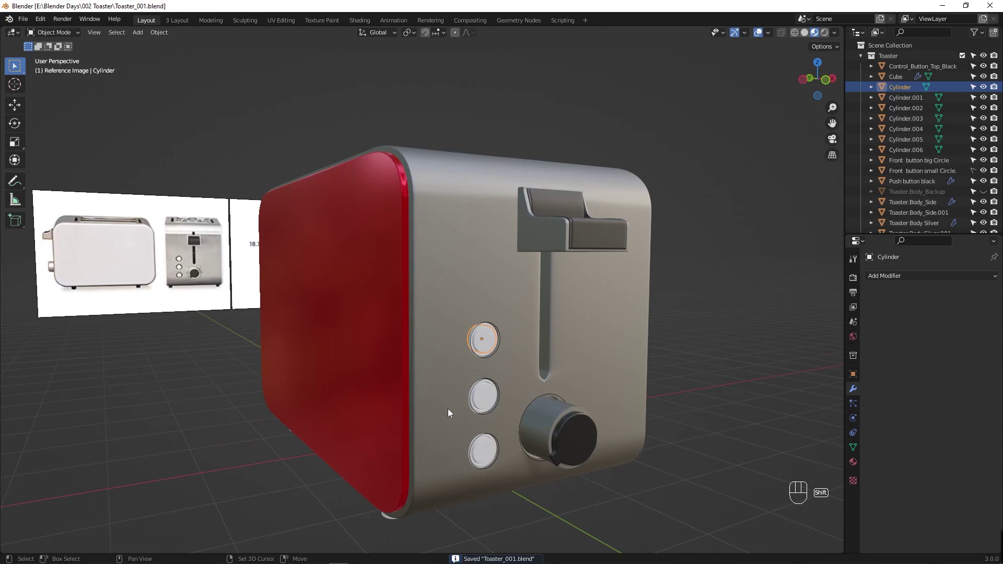
pyautogui.press('shift+a')
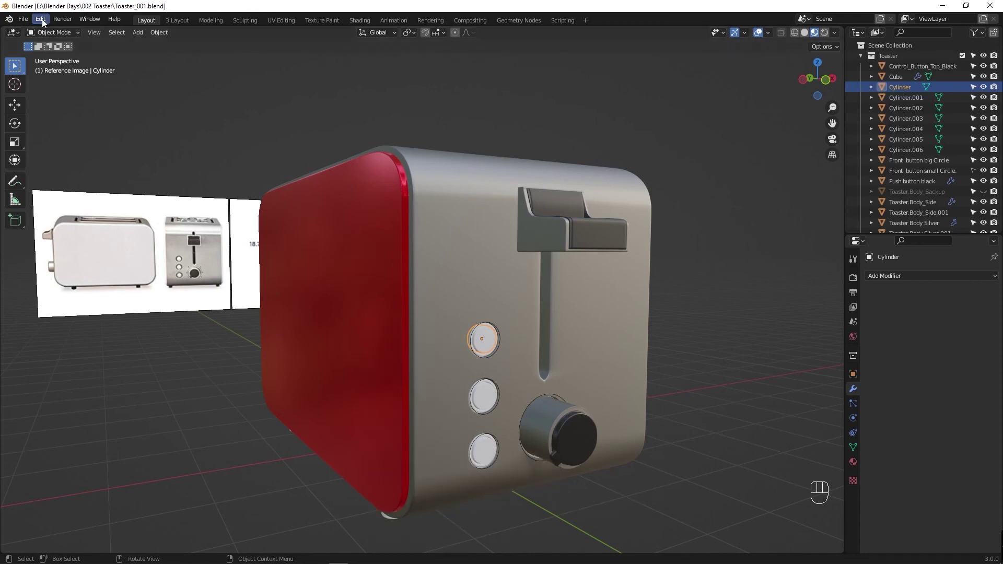
# Step: Show the Add-ons preferences filtered by 'image' with Import Images as Planes enabled
pyautogui.moveTo(66, 19); pyautogui.dragTo(140, 122)
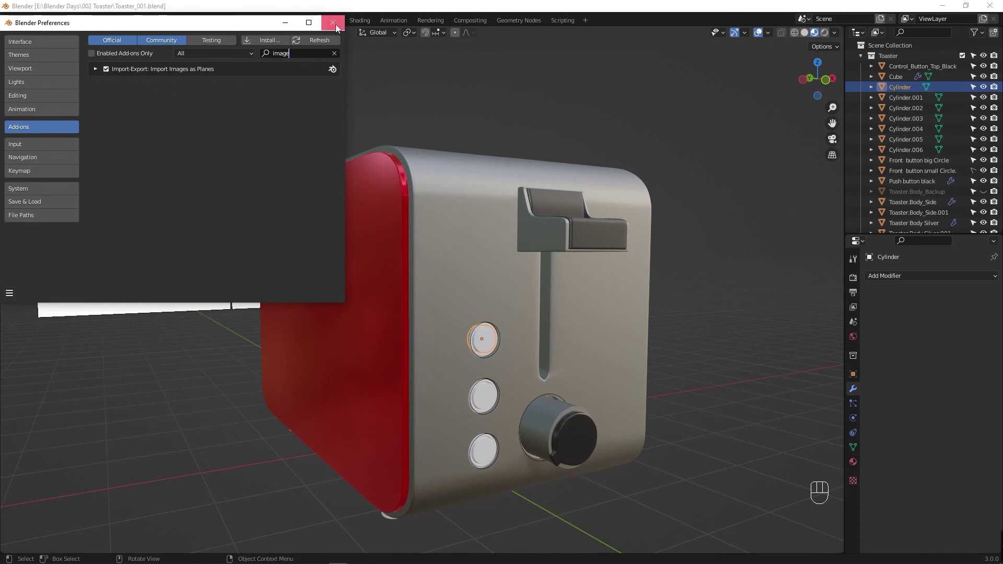
# Step: Bring in the Control_Knob_Label_01 plane and rotate its mesh 90° about Z toward the front
pyautogui.press('shift+a')
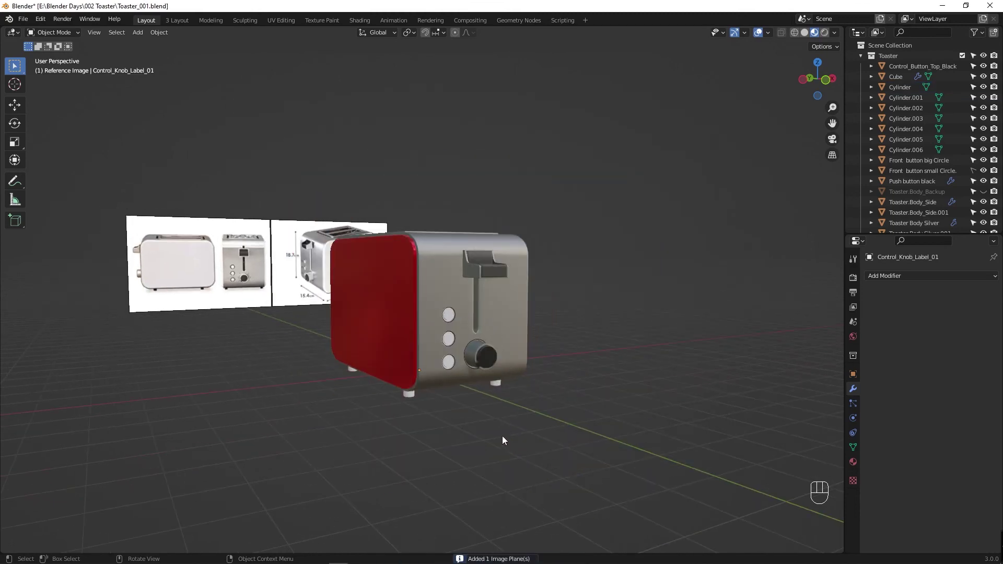
pyautogui.press('alt+z')
pyautogui.press('alt+z')
pyautogui.press('Tab')
pyautogui.press('Tab')
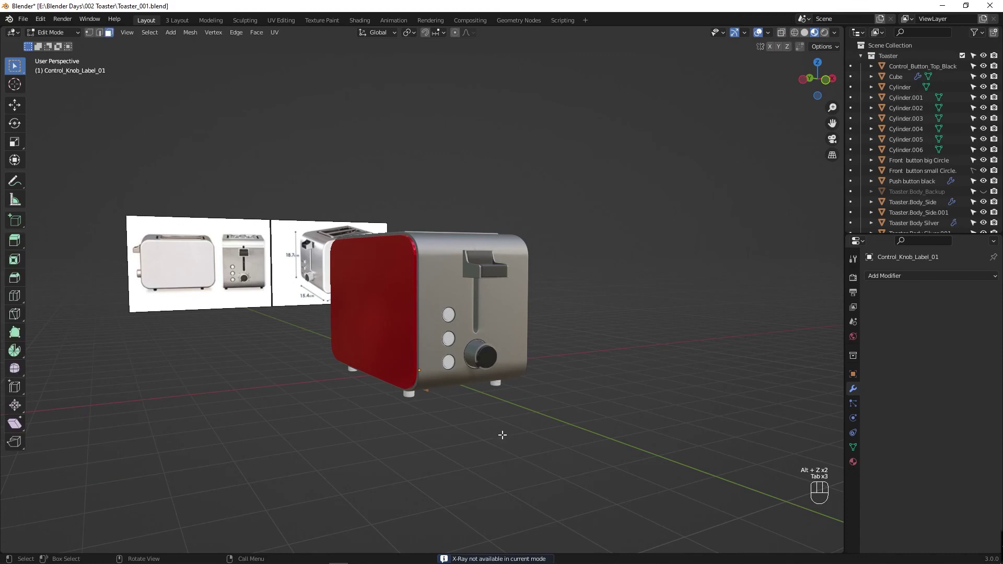
pyautogui.press('g')
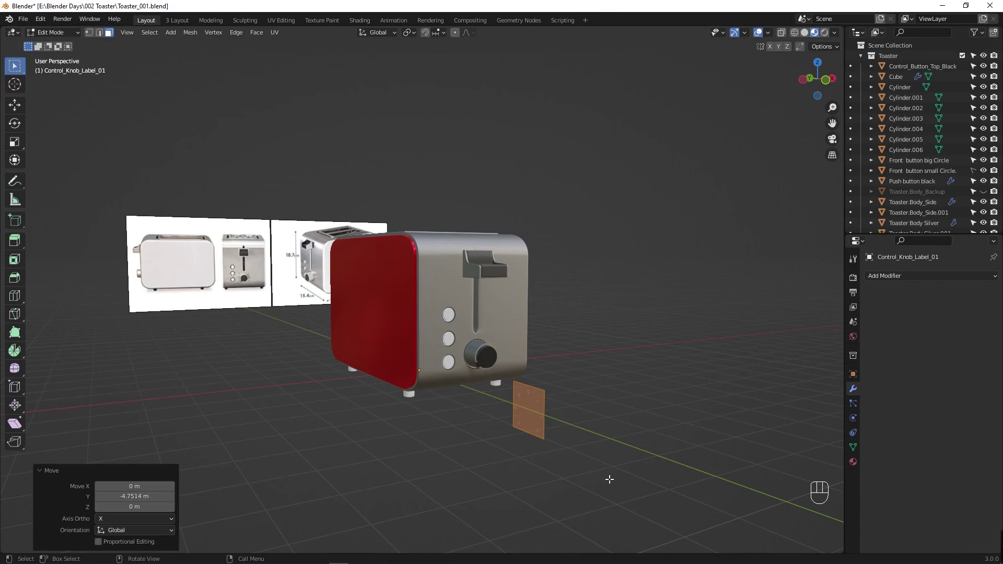
pyautogui.press('r')
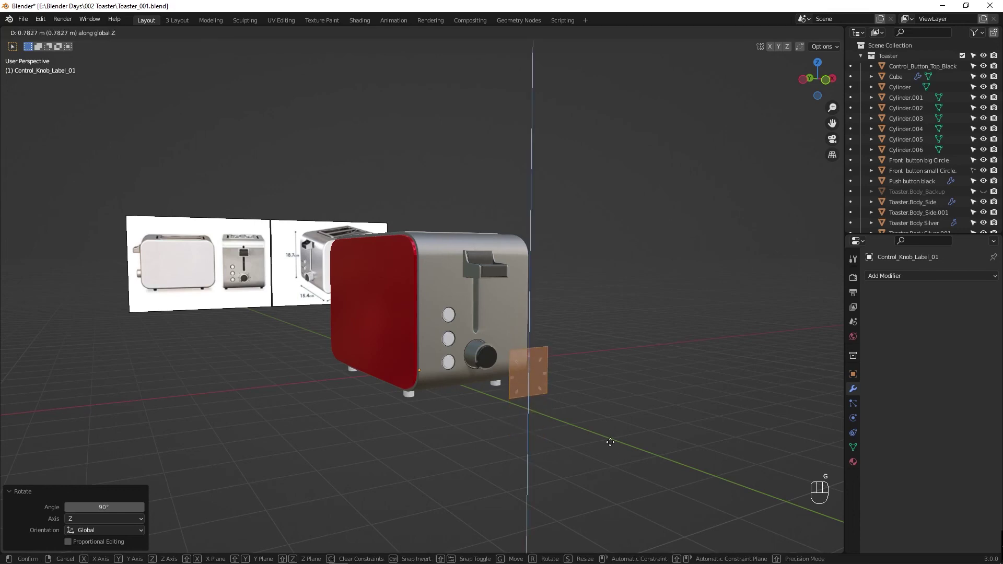
pyautogui.press('alt+z')
pyautogui.press('Tab')
# Step: Slide the label along X to stand beside the toaster and reselect it for editing
pyautogui.press('g')
pyautogui.press('x')
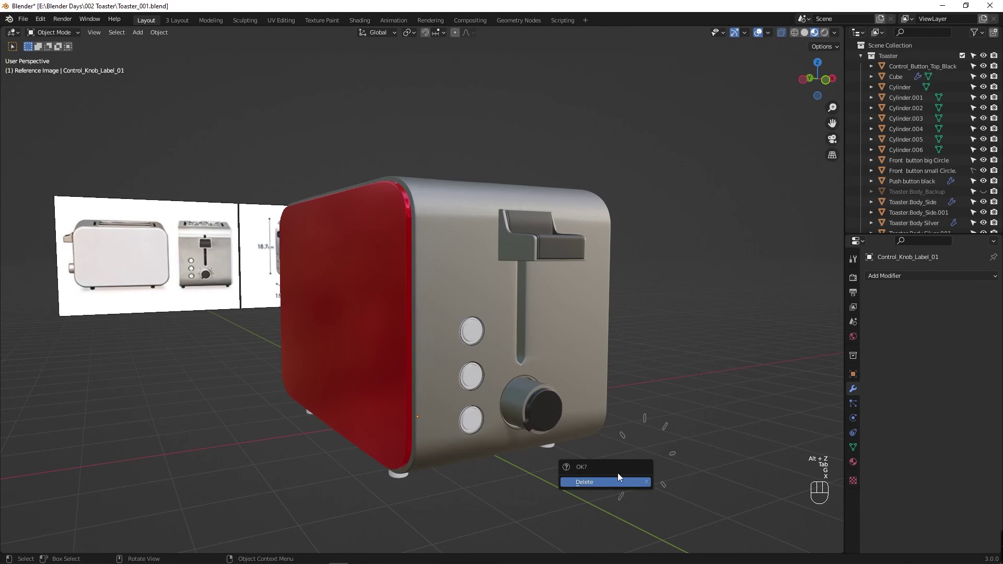
pyautogui.press('g')
pyautogui.click(620, 474)
pyautogui.press('Escape')
pyautogui.click(616, 471)
pyautogui.press('Tab')
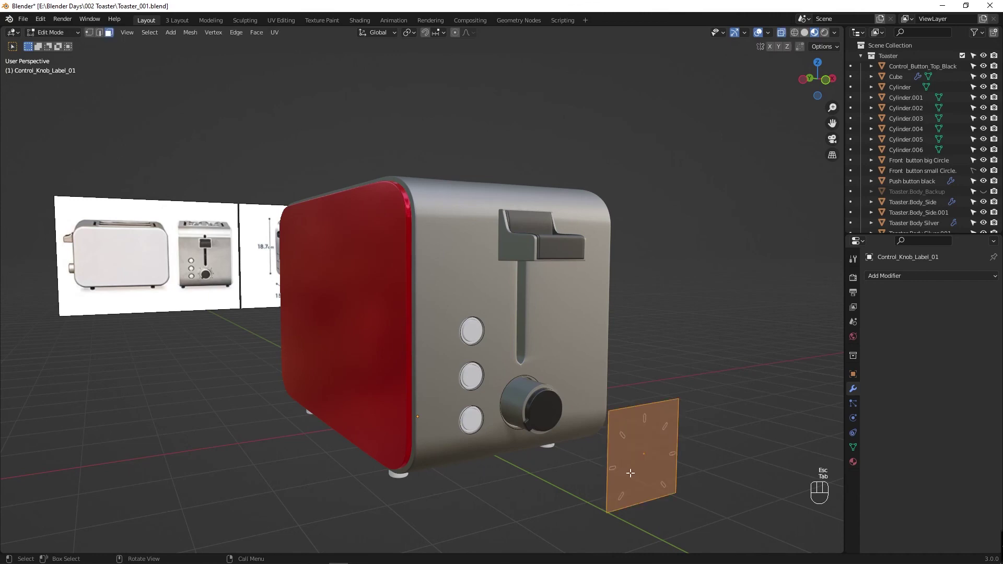
# Step: Nudge the label's mesh further along X, toggling between Edit and Object Mode
pyautogui.press('t')
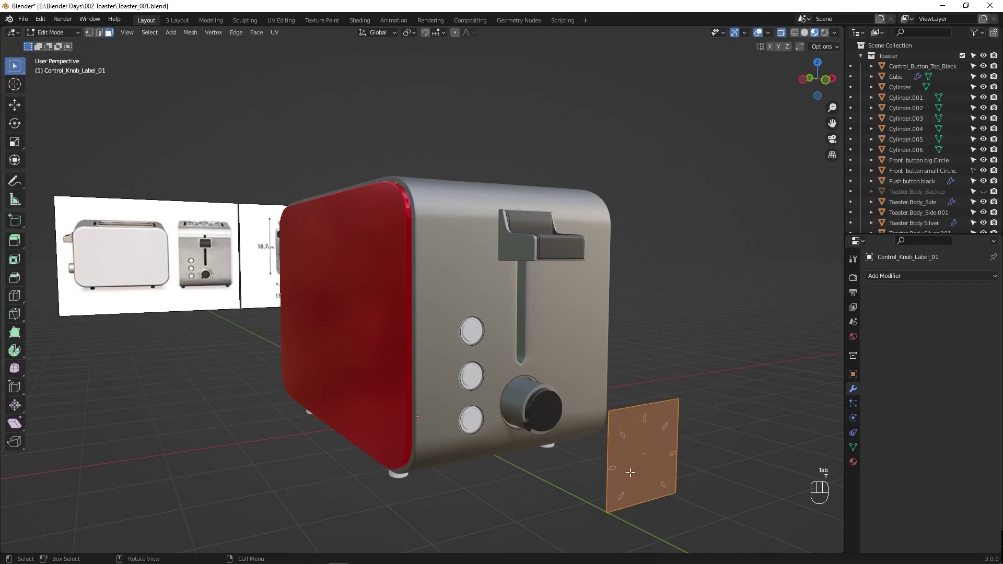
pyautogui.press('Tab')
pyautogui.click(633, 475)
pyautogui.click(617, 470)
pyautogui.press('g')
pyautogui.press('x')
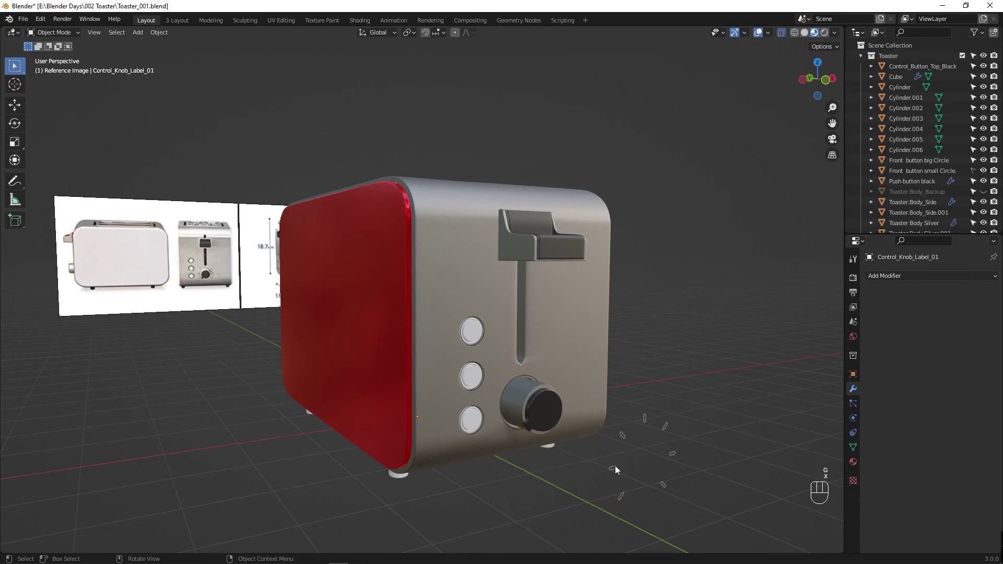
pyautogui.press('Tab')
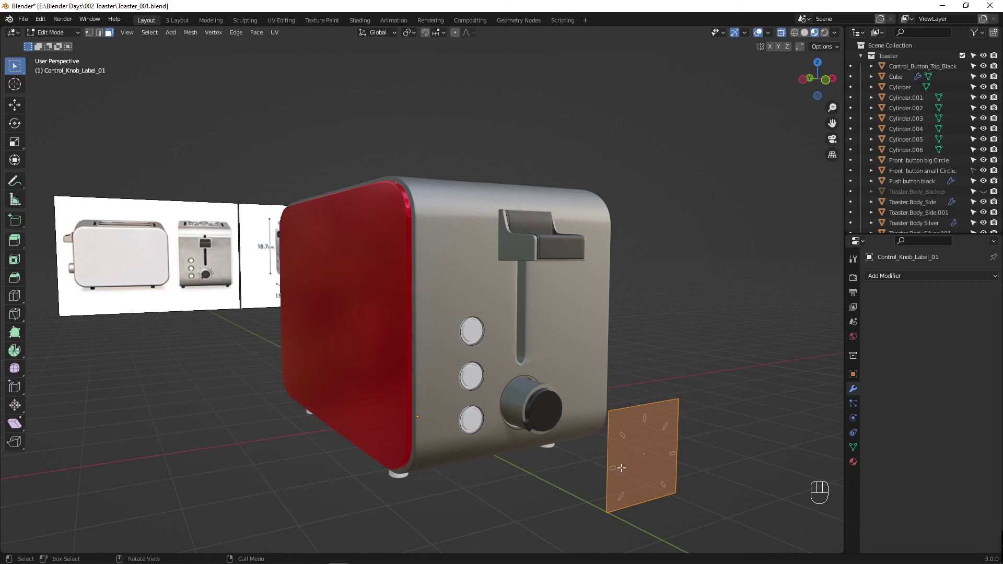
pyautogui.press('Tab')
pyautogui.press('Tab')
# Step: Try dragging the label again, then undo the last four adjustments
pyautogui.click(622, 462)
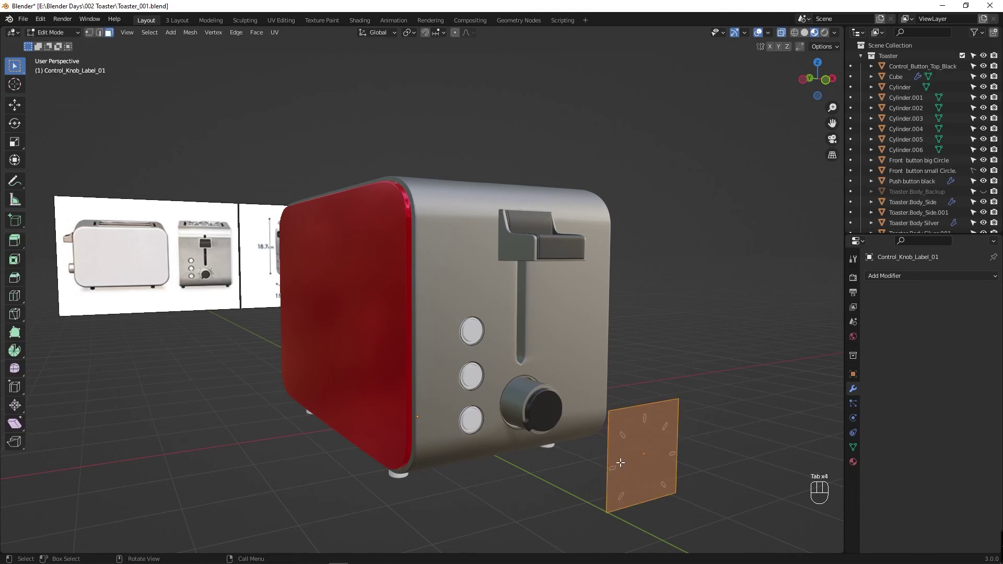
pyautogui.moveTo(624, 465); pyautogui.dragTo(623, 456)
pyautogui.press('Tab')
pyautogui.moveTo(667, 443); pyautogui.dragTo(694, 490)
pyautogui.press('Tab')
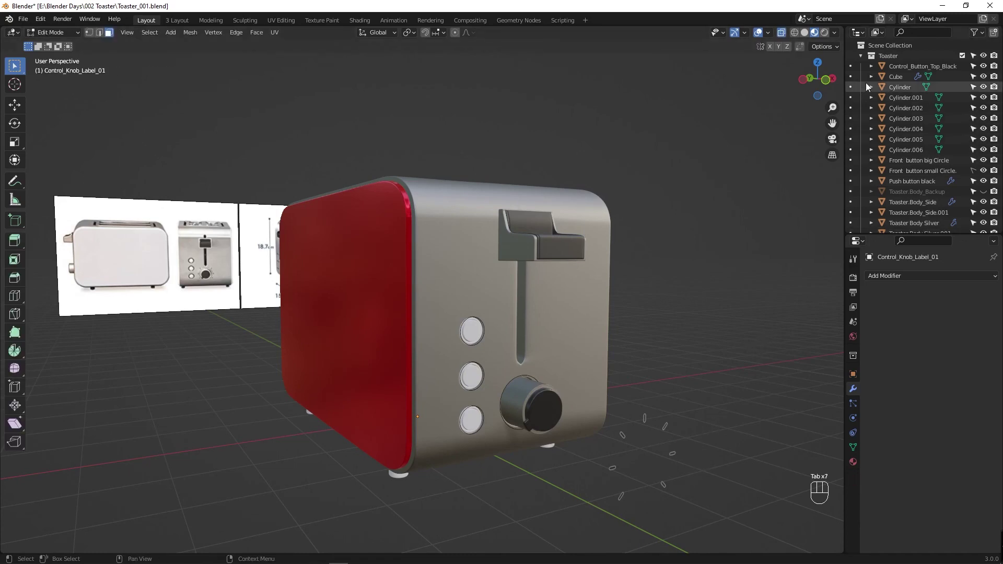
pyautogui.press('ctrl+z')
pyautogui.press('ctrl+z')
pyautogui.press('ctrl+z')
pyautogui.press('ctrl+z')
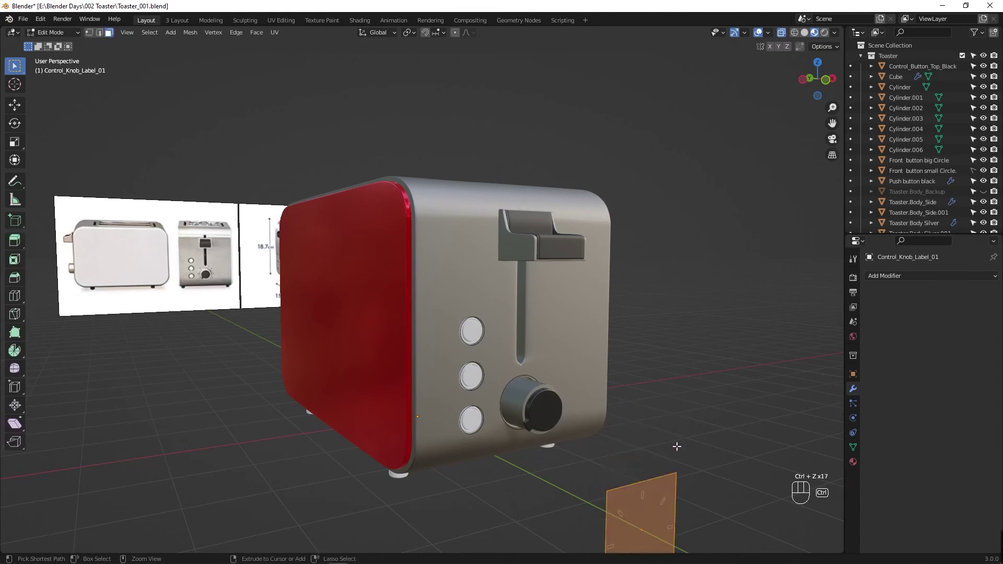
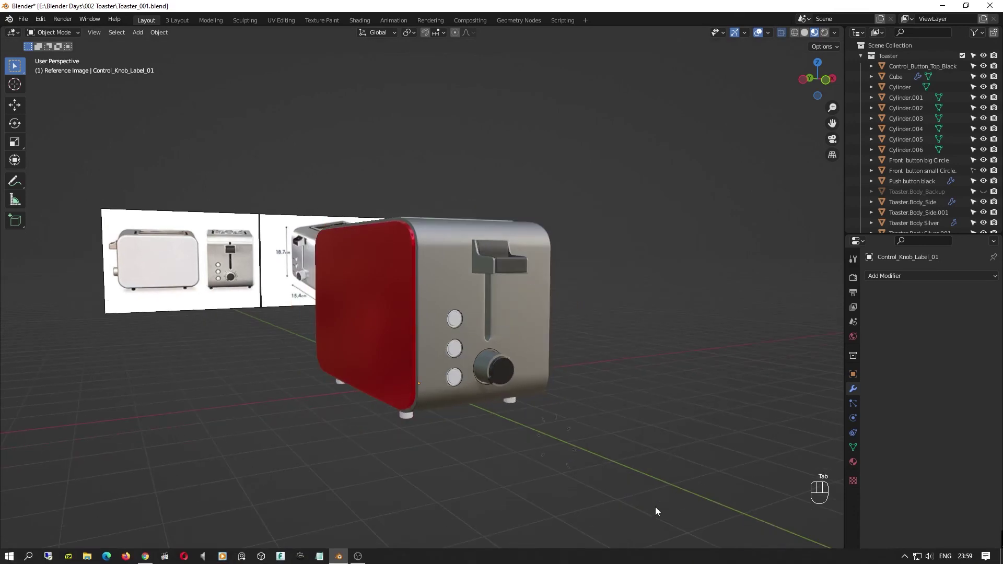
# Step: Orbit the view and select the black top button object
pyautogui.press('Tab')
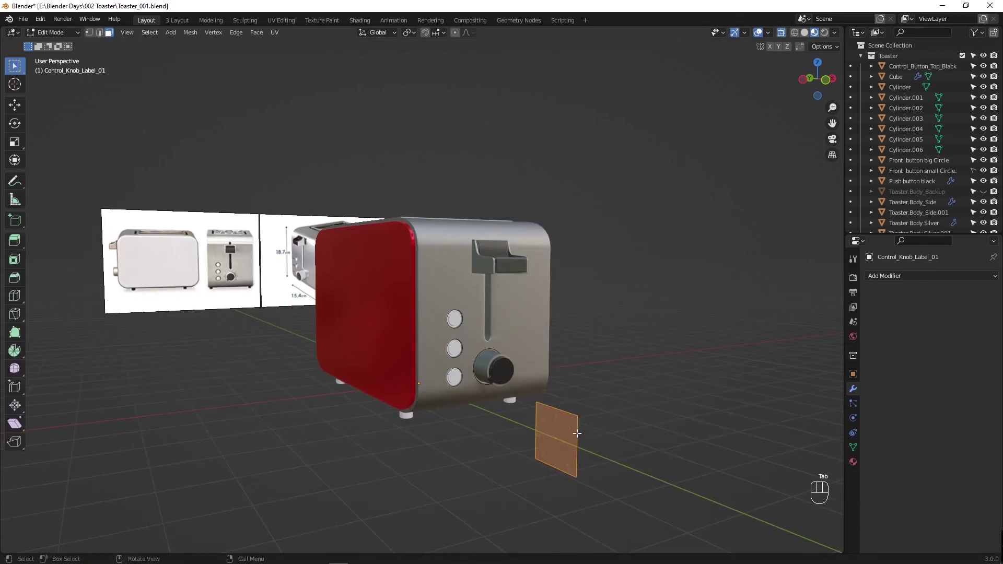
pyautogui.moveTo(569, 434); pyautogui.dragTo(611, 432)
pyautogui.click(615, 485)
pyautogui.moveTo(419, 385); pyautogui.dragTo(460, 440)
pyautogui.click(611, 477)
# Step: Step back five changes in the history to compare the earlier state
pyautogui.press('ctrl+z')
pyautogui.press('ctrl+z')
pyautogui.press('ctrl+z')
pyautogui.press('ctrl+z')
pyautogui.press('ctrl+z')
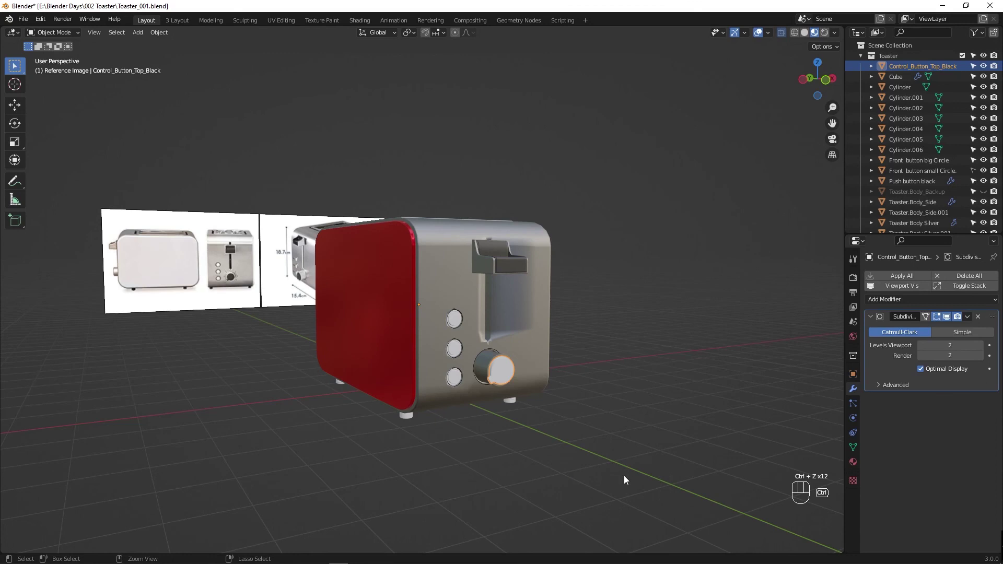
pyautogui.press('Tab')
pyautogui.press('Tab')
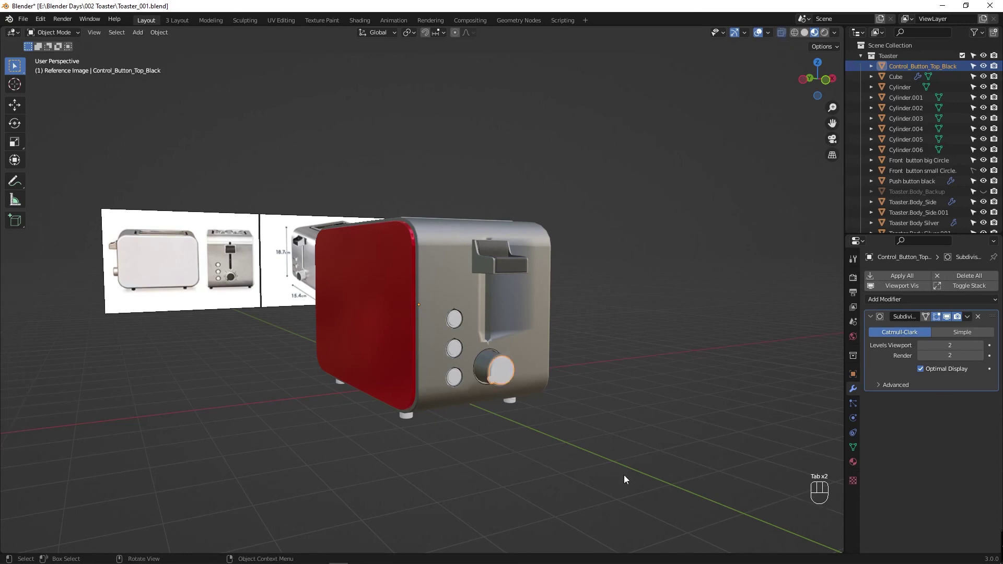
# Step: Redo those five changes to return to the current state
pyautogui.press('ctrl+shift+z')
pyautogui.press('ctrl+shift+z')
pyautogui.press('ctrl+shift+z')
pyautogui.press('ctrl+shift+z')
pyautogui.press('ctrl+shift+z')
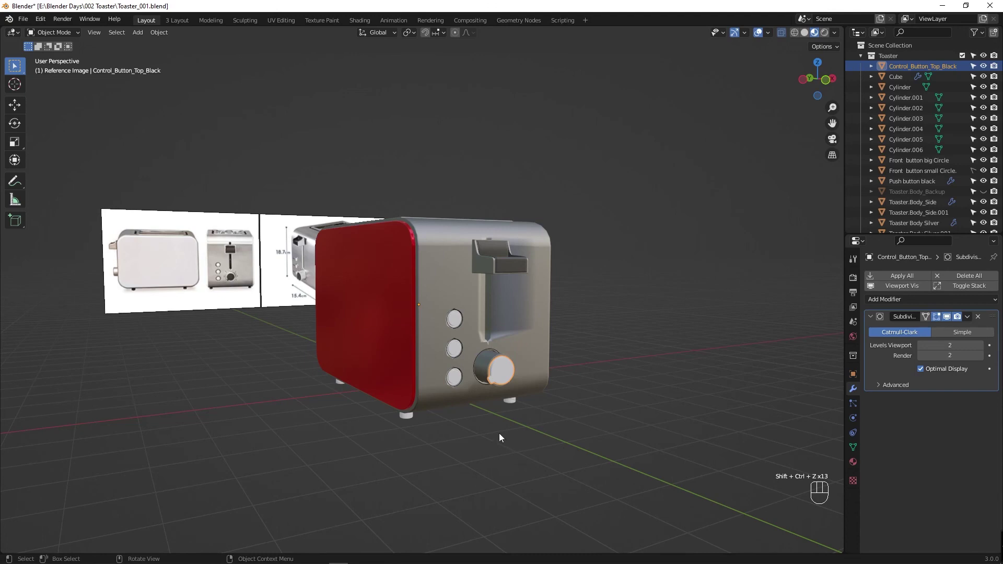
pyautogui.press('Tab')
pyautogui.press('Tab')
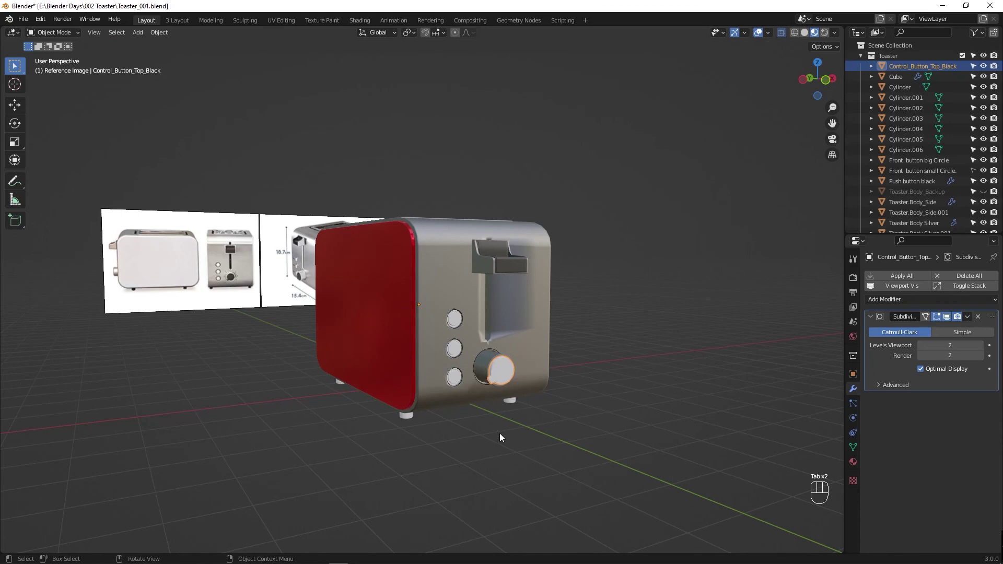
# Step: Undo and redo once more until the latest label placement is restored
pyautogui.press('ctrl+z')
pyautogui.press('ctrl+z')
pyautogui.press('ctrl+shift+z')
pyautogui.press('ctrl+shift+z')
pyautogui.press('ctrl+shift+z')
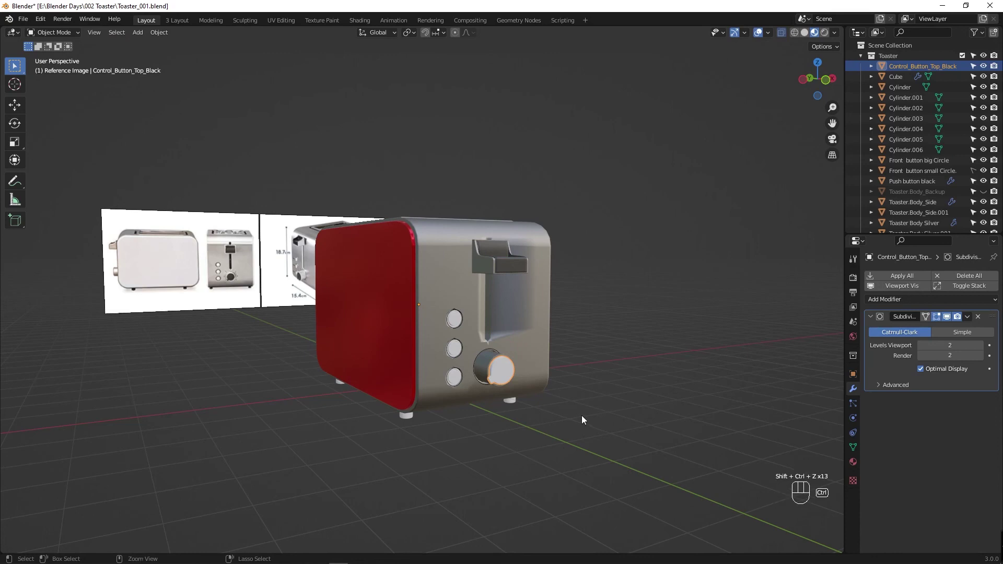
pyautogui.press('ctrl+y')
pyautogui.press('ctrl+y')
pyautogui.press('ctrl+shift+z')
pyautogui.press('ctrl+shift+z')
pyautogui.press('ctrl+shift+z')
pyautogui.press('ctrl+shift+z')
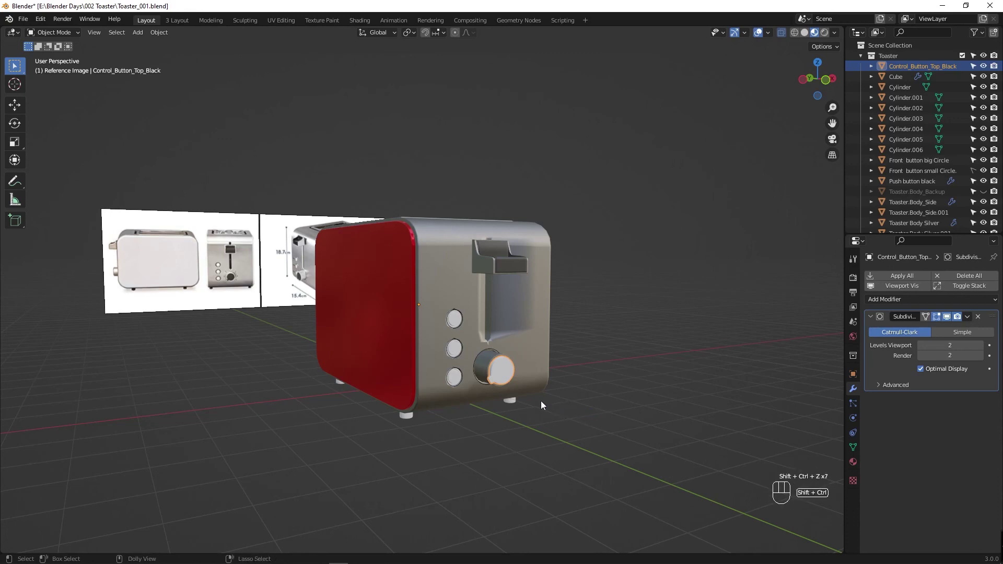
# Step: Save the file and review the black button's modifier and material settings
pyautogui.click(501, 380)
pyautogui.press('Tab')
pyautogui.press('Tab')
pyautogui.press('ctrl+s')
pyautogui.moveTo(522, 402); pyautogui.dragTo(709, 405)
pyautogui.click(527, 397)
pyautogui.moveTo(533, 387); pyautogui.dragTo(868, 412)
pyautogui.click(852, 464)
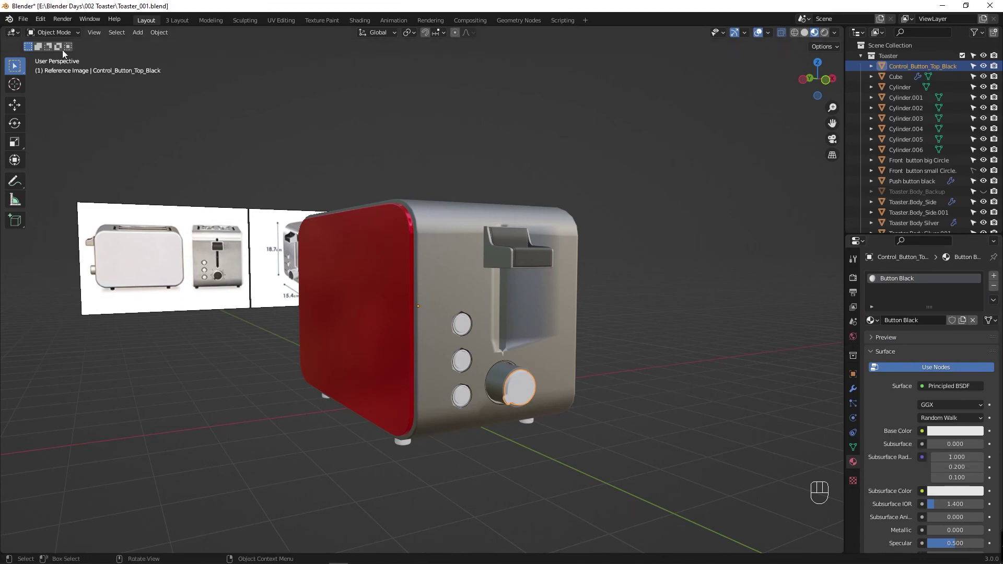
# Step: Collapse the Toaster collection, save, and add a new collection to the scene
pyautogui.moveTo(46, 23); pyautogui.dragTo(259, 85)
pyautogui.click(967, 434)
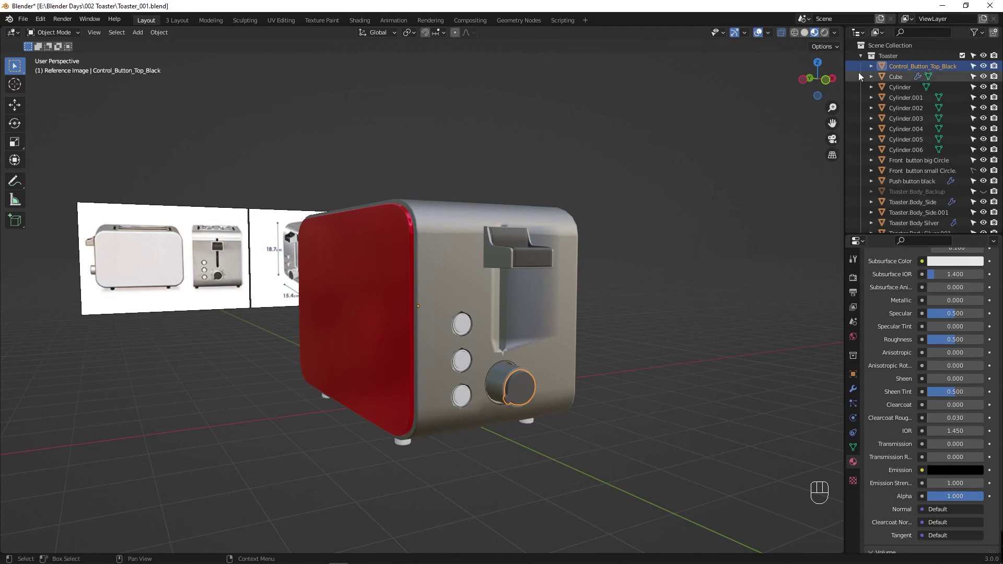
pyautogui.click(863, 60)
pyautogui.press('ctrl+s')
pyautogui.click(899, 111)
# Step: Name the new collection Text_Label and save the file
pyautogui.moveTo(899, 111); pyautogui.dragTo(866, 120)
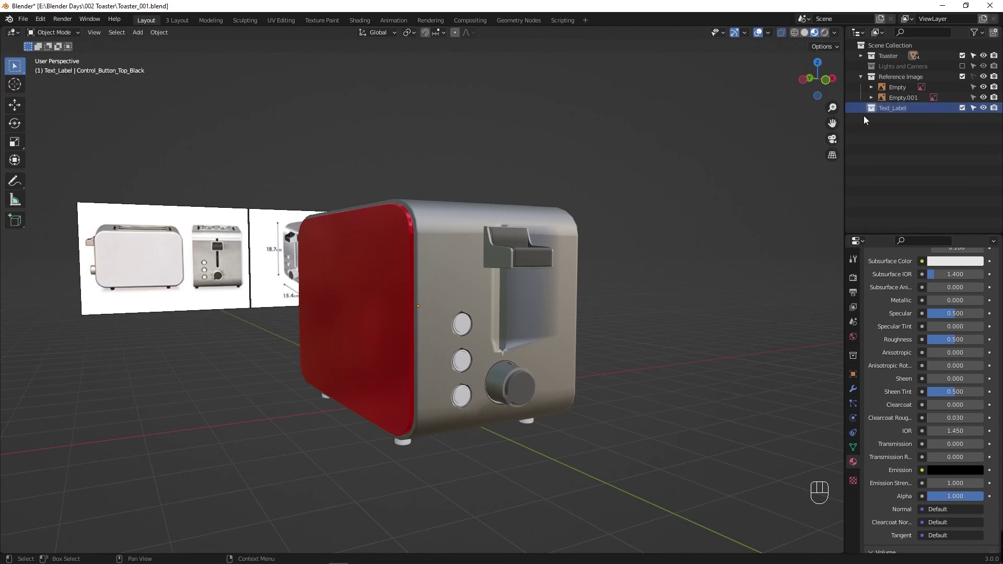
pyautogui.click(872, 112)
pyautogui.press('ctrl+s')
pyautogui.press('shift+a')
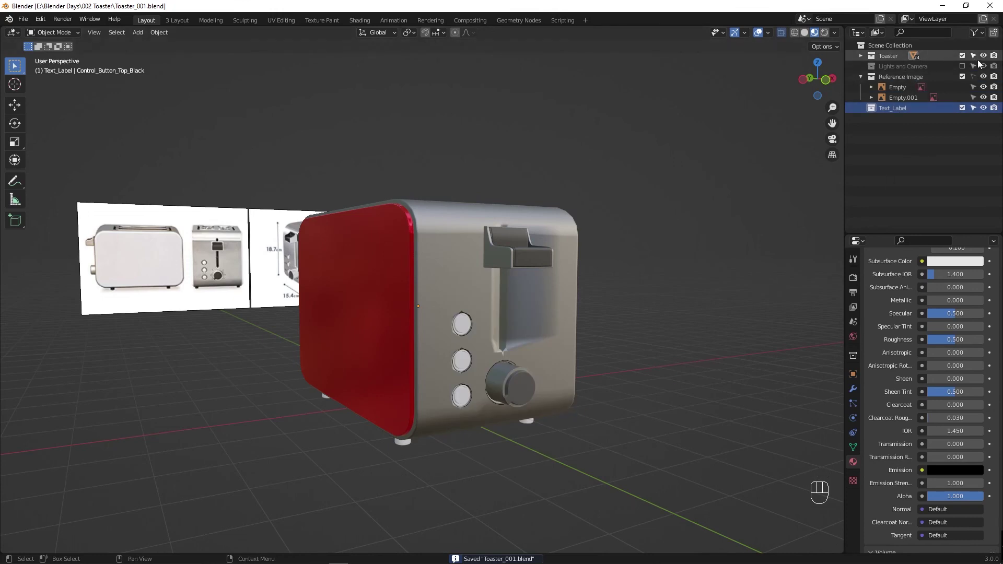
# Step: Check the dial in the reference photo and move Control_Knob_Label_01 into Text_Label
pyautogui.click(975, 58)
pyautogui.moveTo(491, 342); pyautogui.dragTo(497, 351)
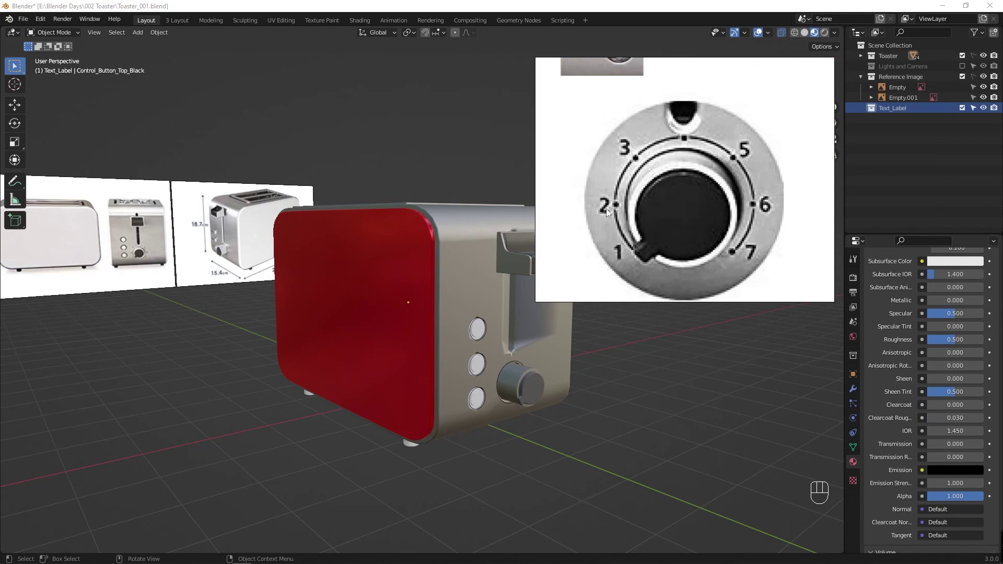
pyautogui.moveTo(394, 329); pyautogui.dragTo(447, 324)
pyautogui.press('shift+a')
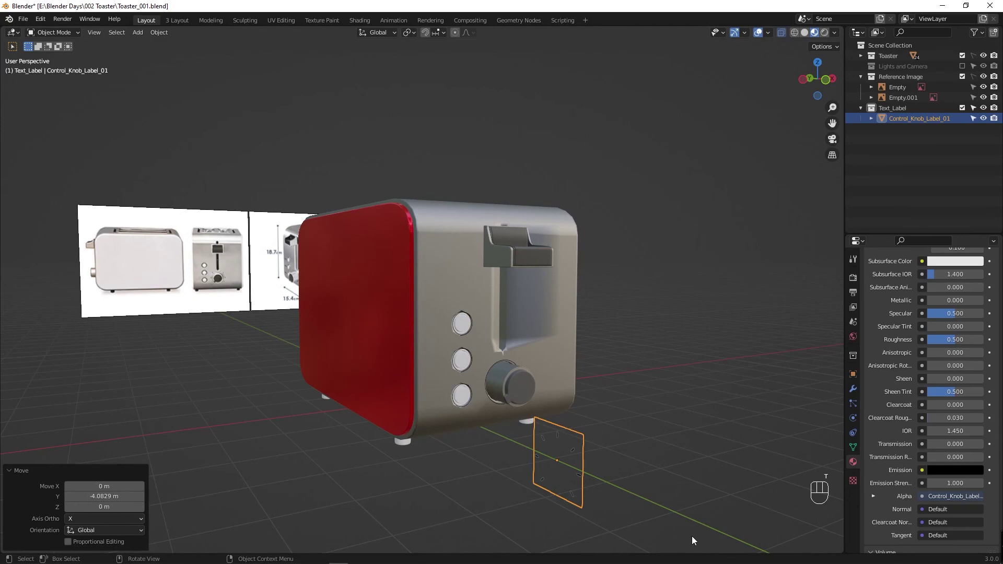
# Step: From front view, place the label over the knob and shrink it to fit the dial
pyautogui.press('t')
pyautogui.press('r')
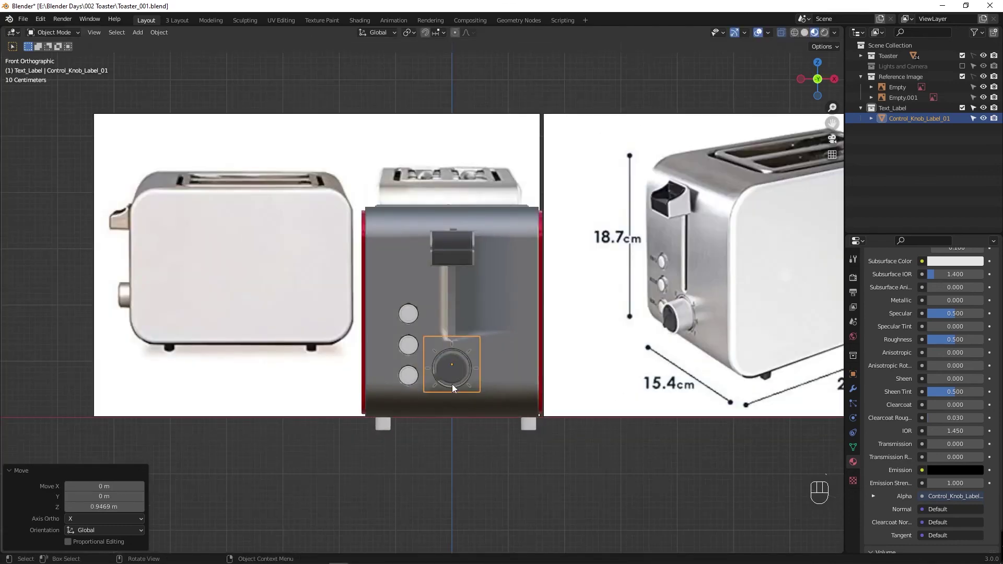
pyautogui.moveTo(506, 388); pyautogui.dragTo(449, 306)
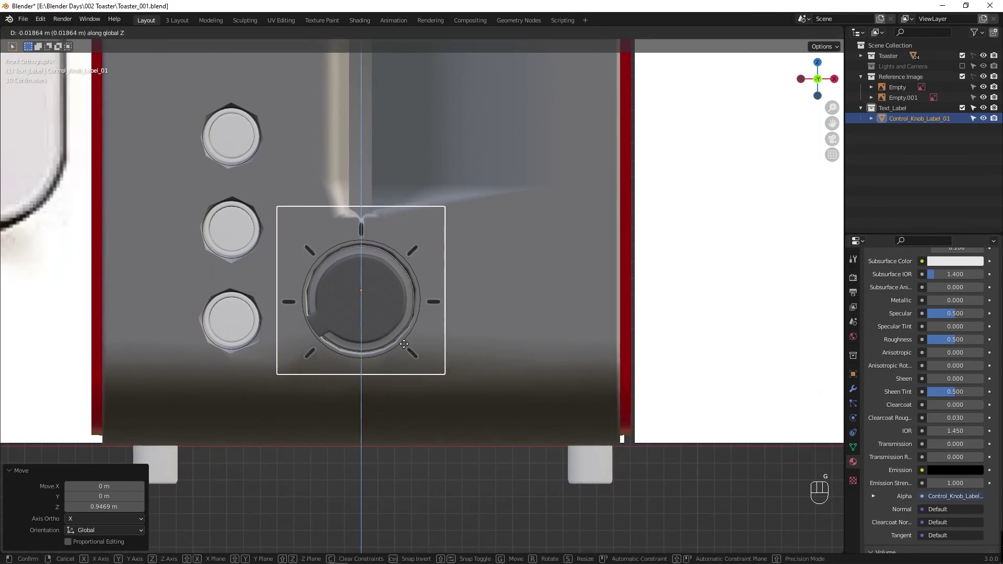
pyautogui.press('s')
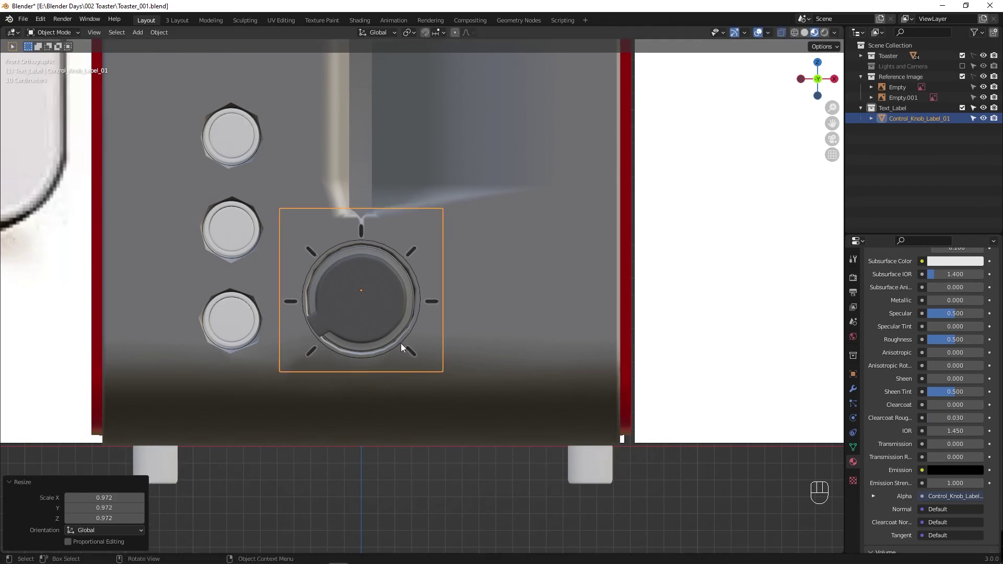
pyautogui.moveTo(411, 352); pyautogui.dragTo(436, 357)
# Step: Return to Object Mode, reselect the knob label and frame the dial from the front
pyautogui.press('Tab')
pyautogui.click(314, 237)
pyautogui.press('Tab')
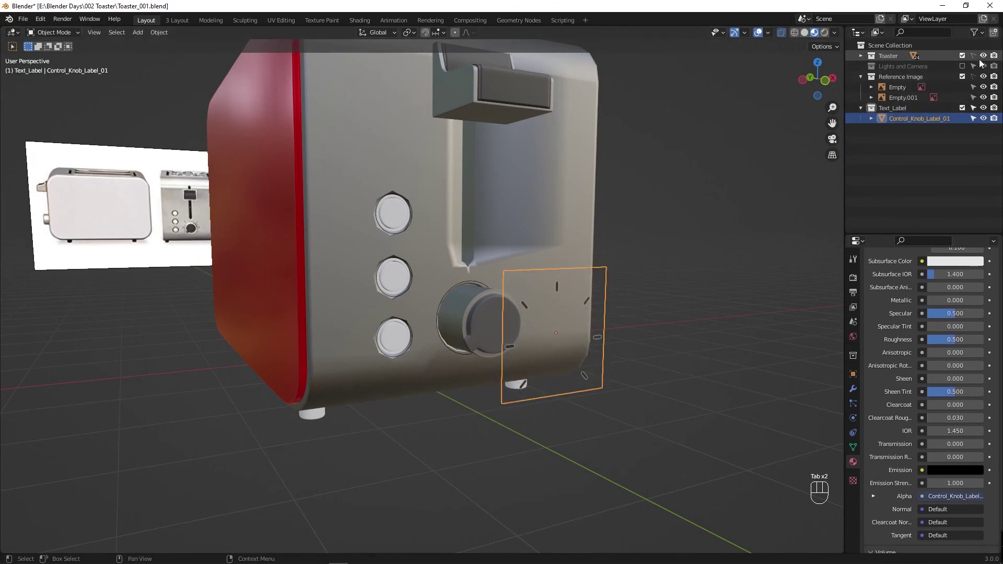
pyautogui.click(977, 58)
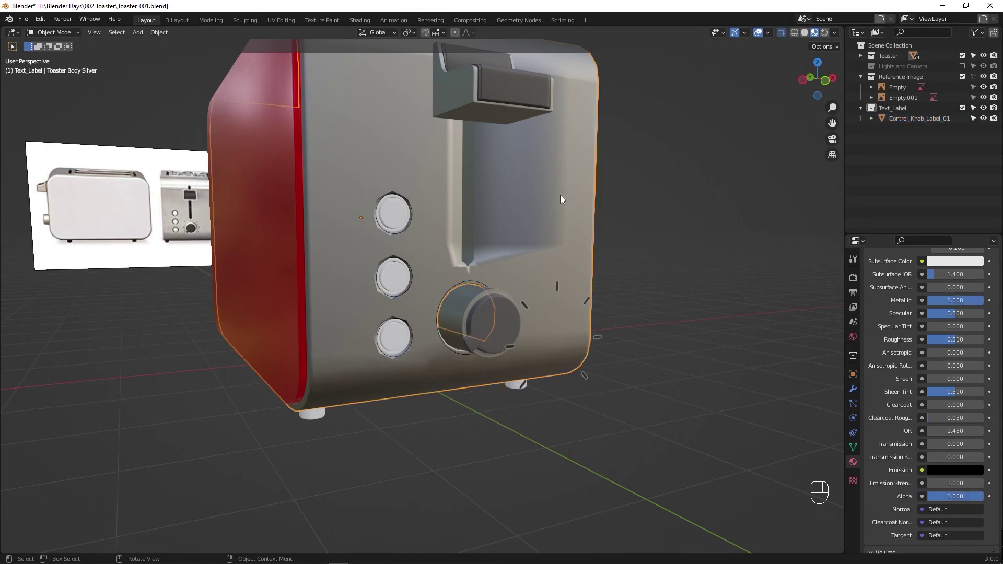
pyautogui.click(857, 392)
pyautogui.click(939, 322)
pyautogui.moveTo(949, 319); pyautogui.dragTo(559, 290)
pyautogui.moveTo(550, 353); pyautogui.dragTo(569, 354)
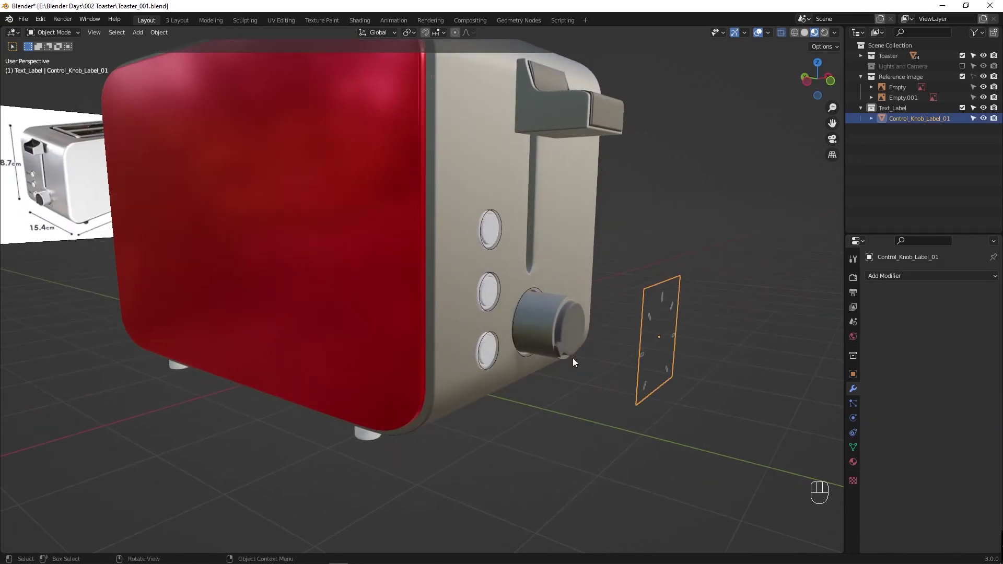
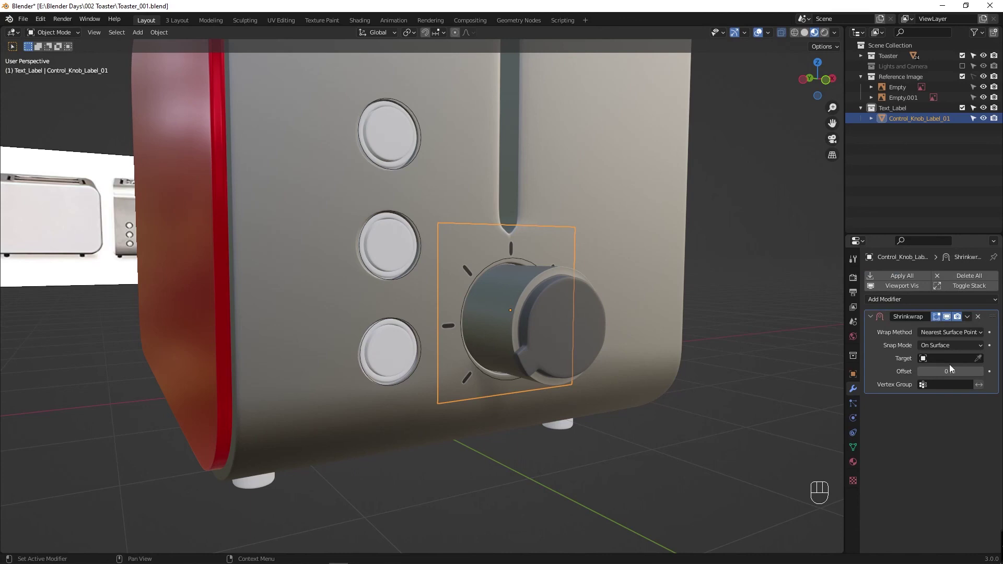
# Step: Set Toaster Body Silver as the label's Shrinkwrap target at 0.01 m offset and save
pyautogui.click(983, 359)
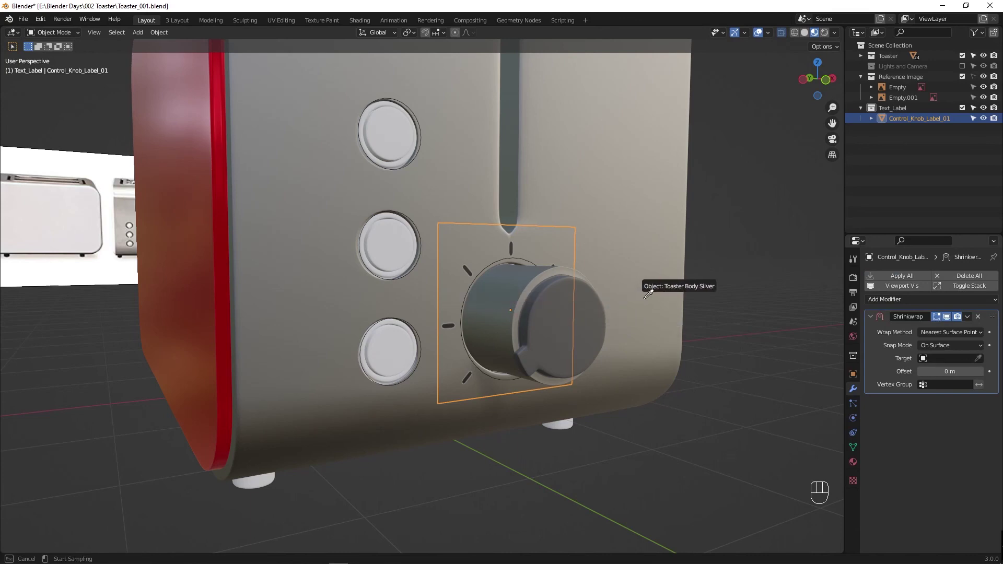
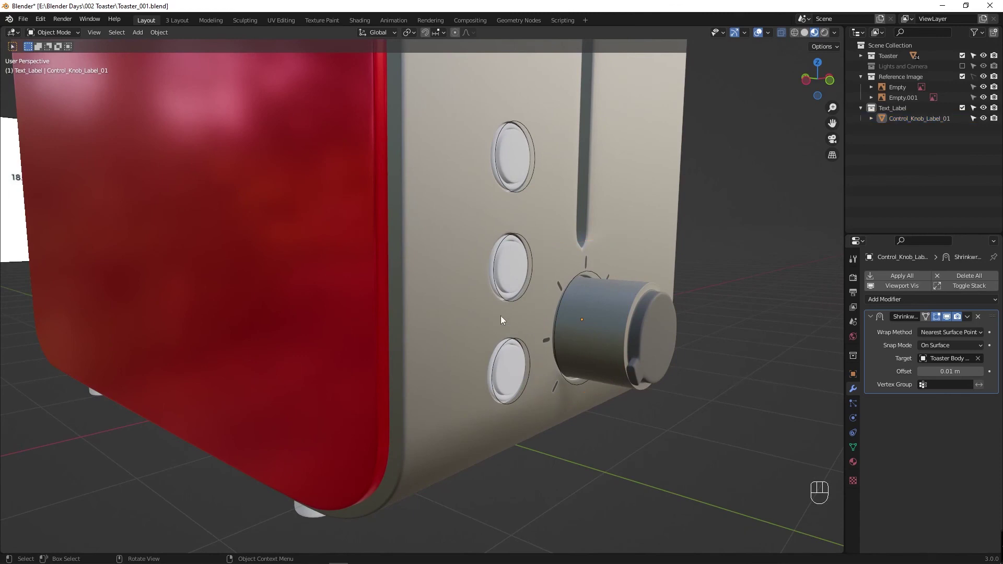
pyautogui.moveTo(536, 314); pyautogui.dragTo(518, 315)
pyautogui.press('ctrl+s')
pyautogui.moveTo(431, 368); pyautogui.dragTo(466, 367)
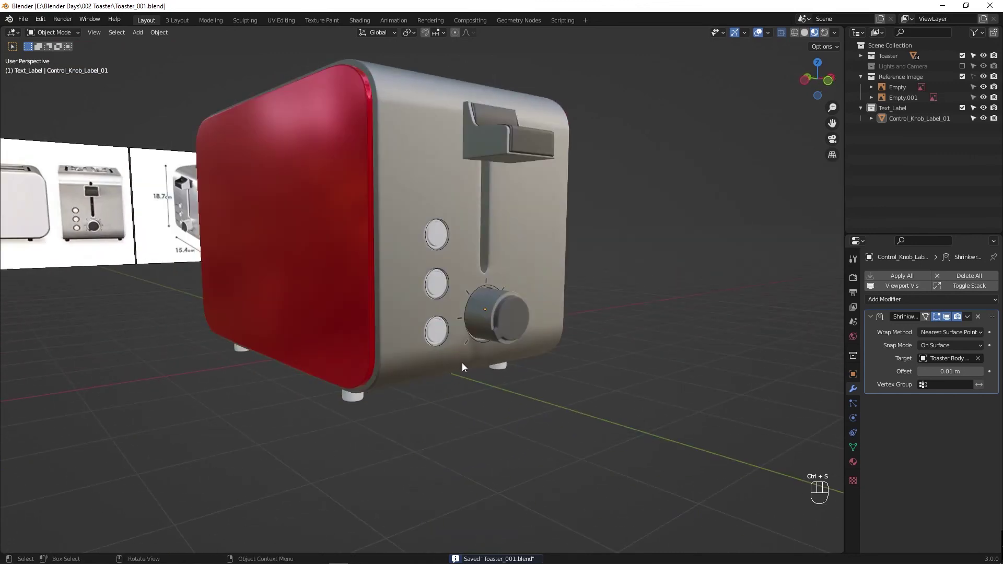
# Step: Select the knob label with the toaster body and review its parenting options
pyautogui.click(462, 323)
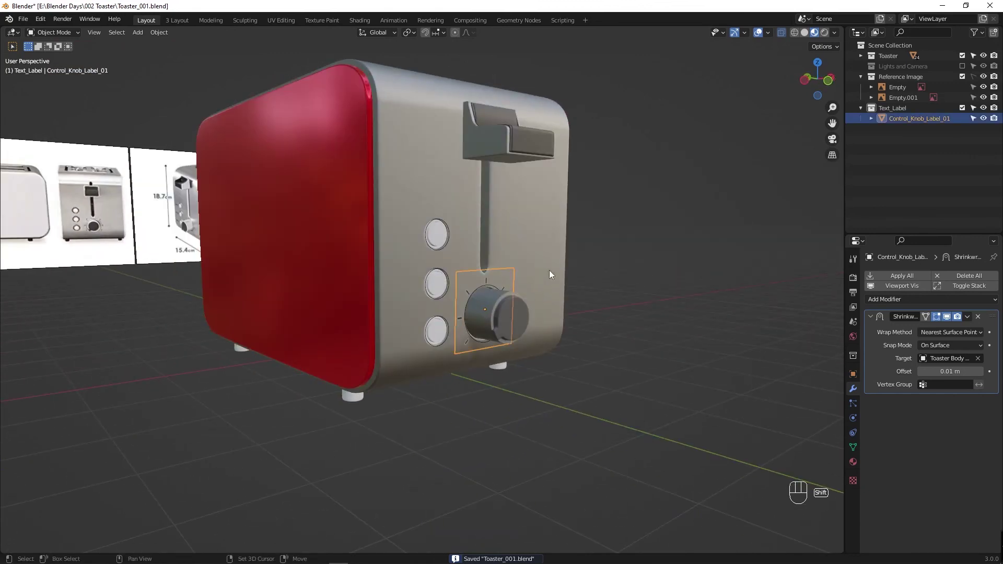
pyautogui.click(554, 273)
pyautogui.press('alt+p')
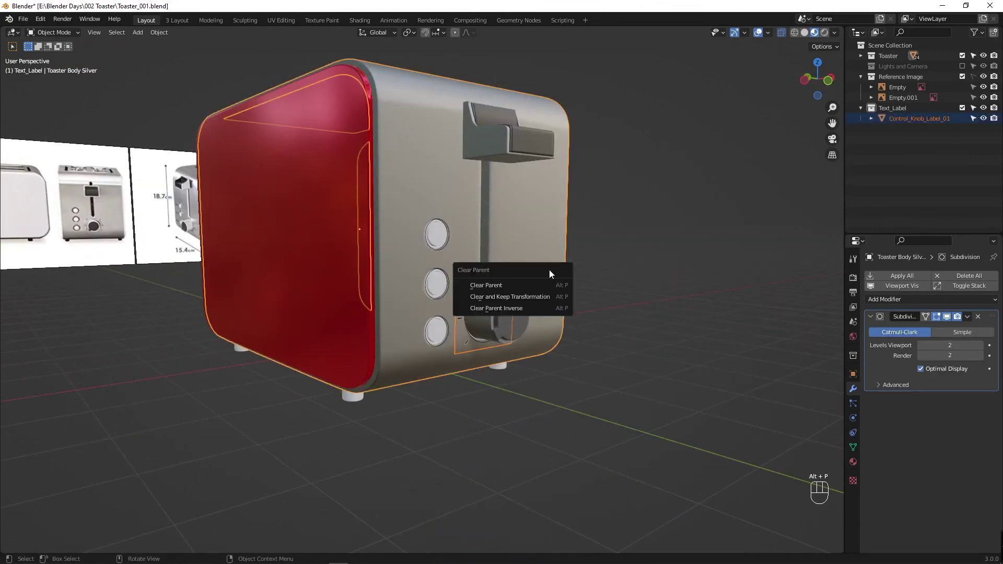
pyautogui.press('ctrl+p')
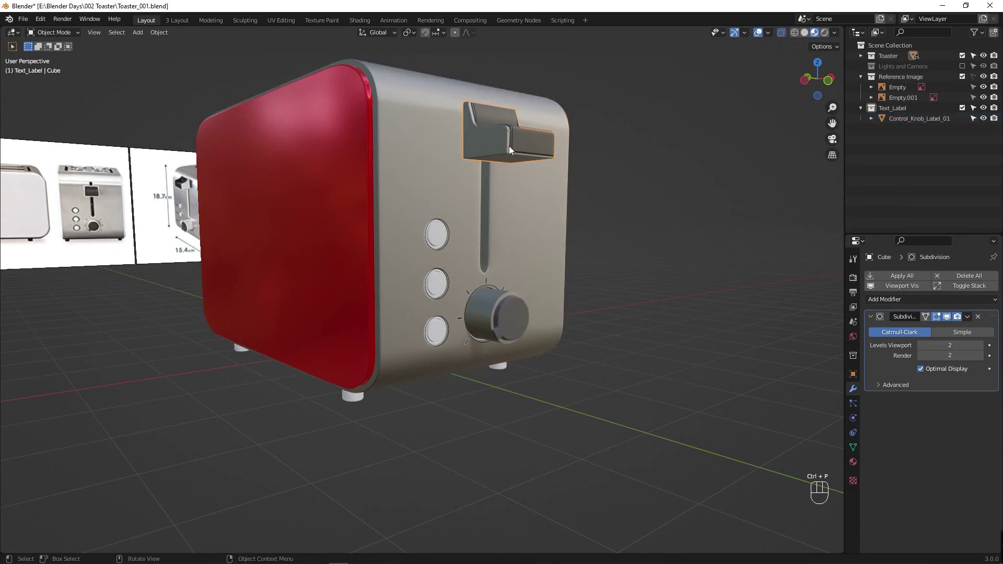
# Step: Parent the toast lever and dial parts to Toaster Body Silver and save
pyautogui.click(533, 148)
pyautogui.click(480, 149)
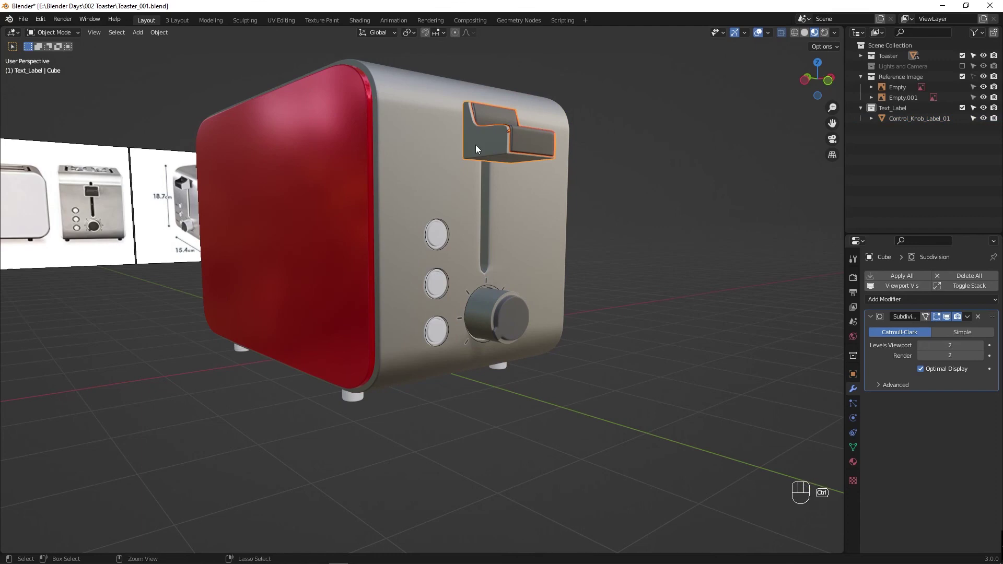
pyautogui.press('ctrl+p')
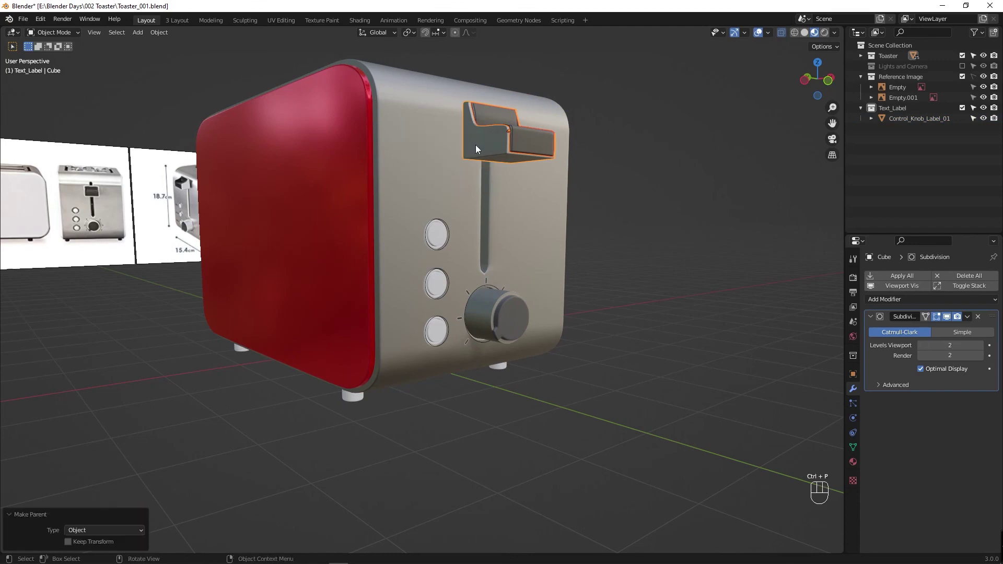
pyautogui.click(430, 144)
pyautogui.press('ctrl+p')
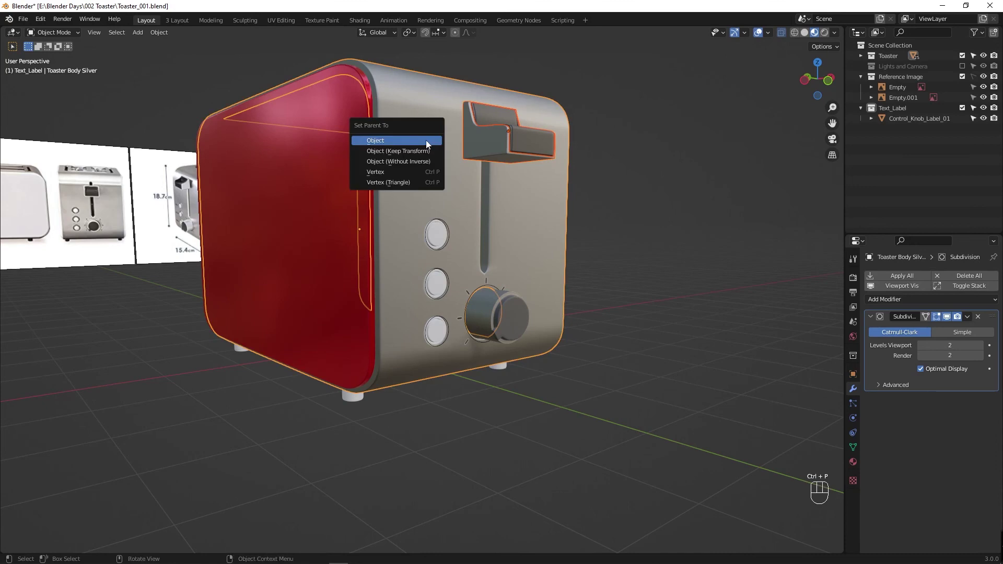
pyautogui.click(441, 239)
pyautogui.press('ctrl+s')
pyautogui.moveTo(520, 300); pyautogui.dragTo(526, 323)
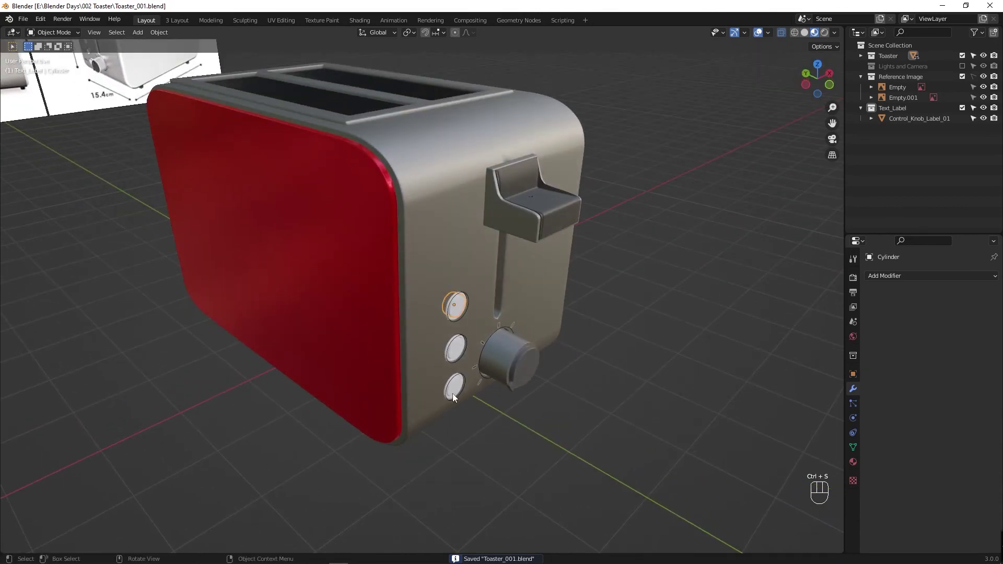
# Step: Import the DEFROST PNG as a plane, rotate it -90° about Z and scale it down
pyautogui.press('shift+a')
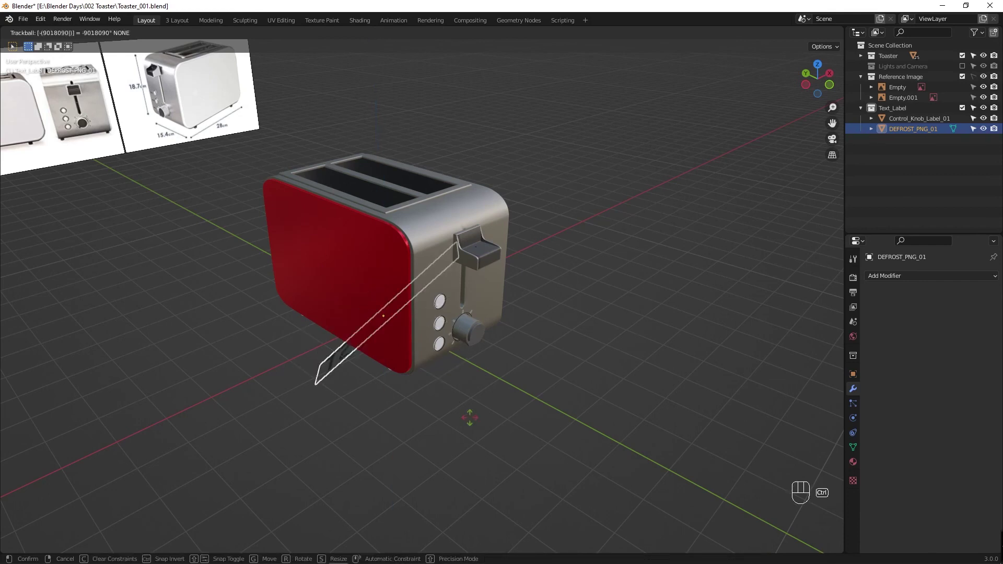
pyautogui.press('ctrl+z')
pyautogui.press('ctrl+shift+z')
pyautogui.press('r')
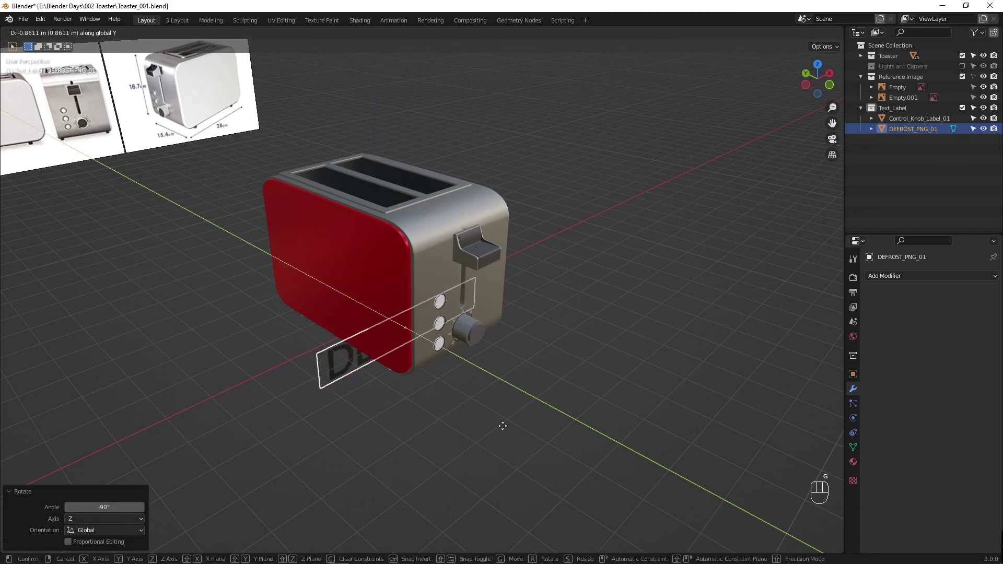
pyautogui.moveTo(453, 409); pyautogui.dragTo(450, 407)
# Step: Scale the DEFROST plane to about 0.30 and move it in Z and X beside the top button
pyautogui.moveTo(469, 383); pyautogui.dragTo(428, 374)
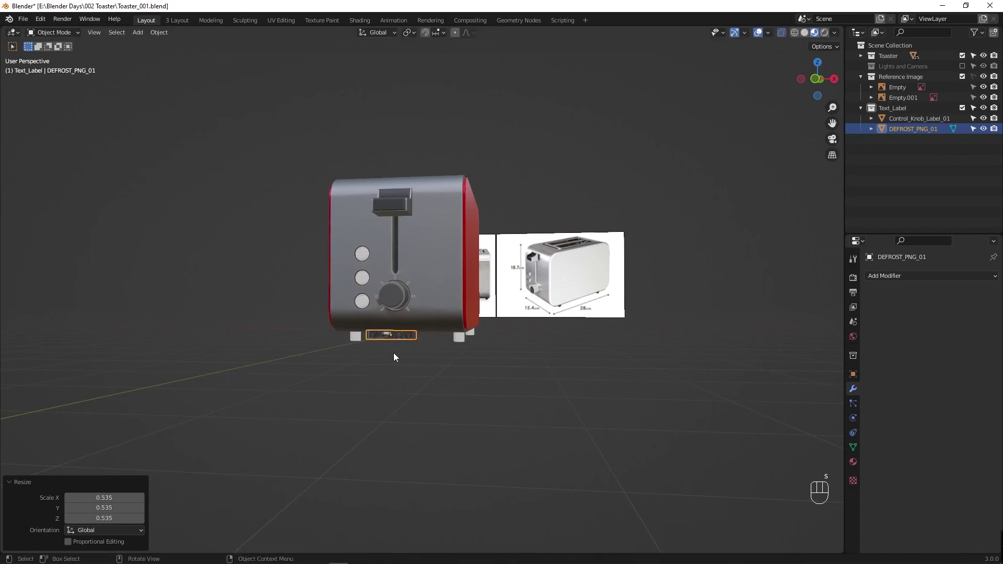
pyautogui.press('g')
pyautogui.moveTo(409, 324); pyautogui.dragTo(495, 334)
pyautogui.middleClick(544, 334)
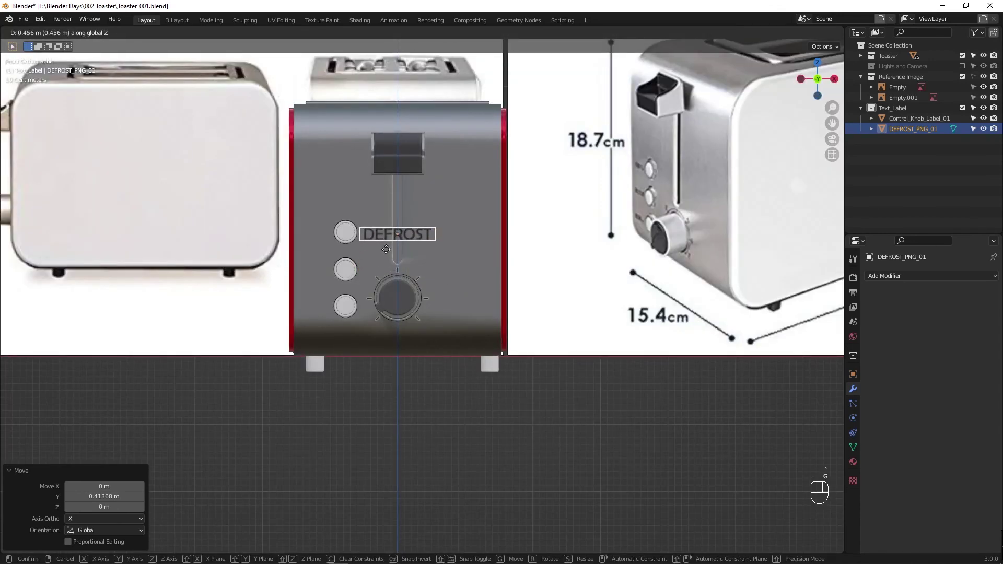
pyautogui.press('g')
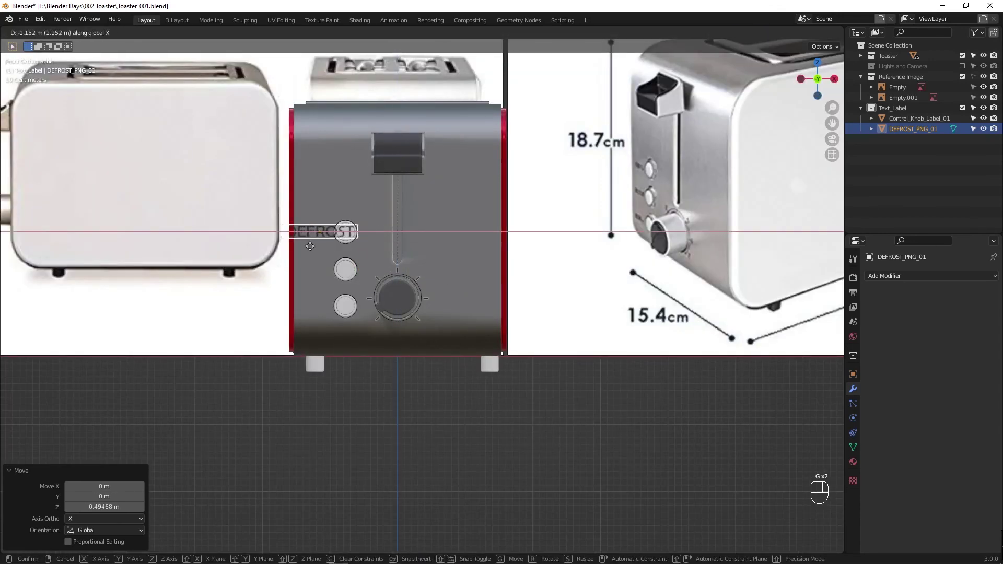
pyautogui.press('s')
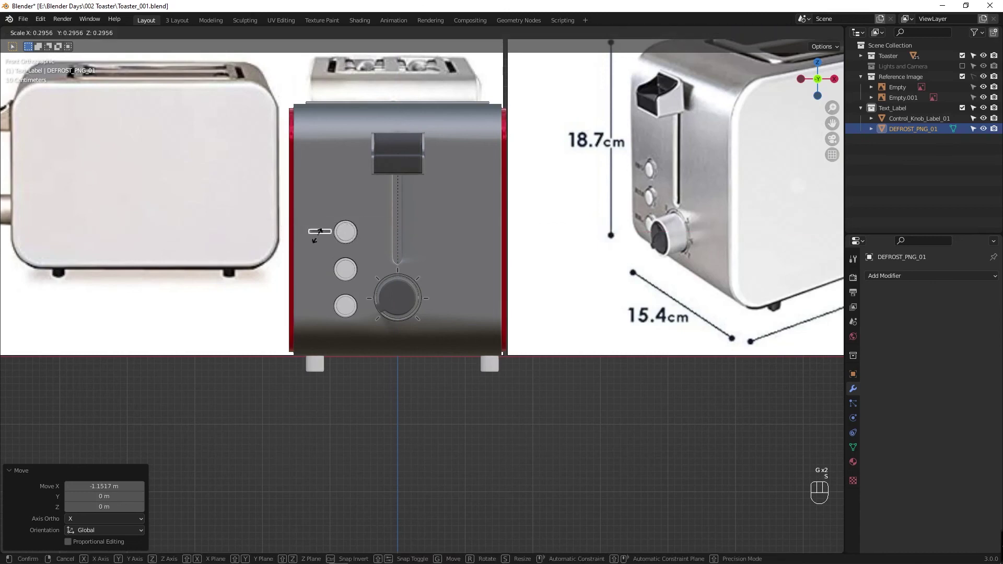
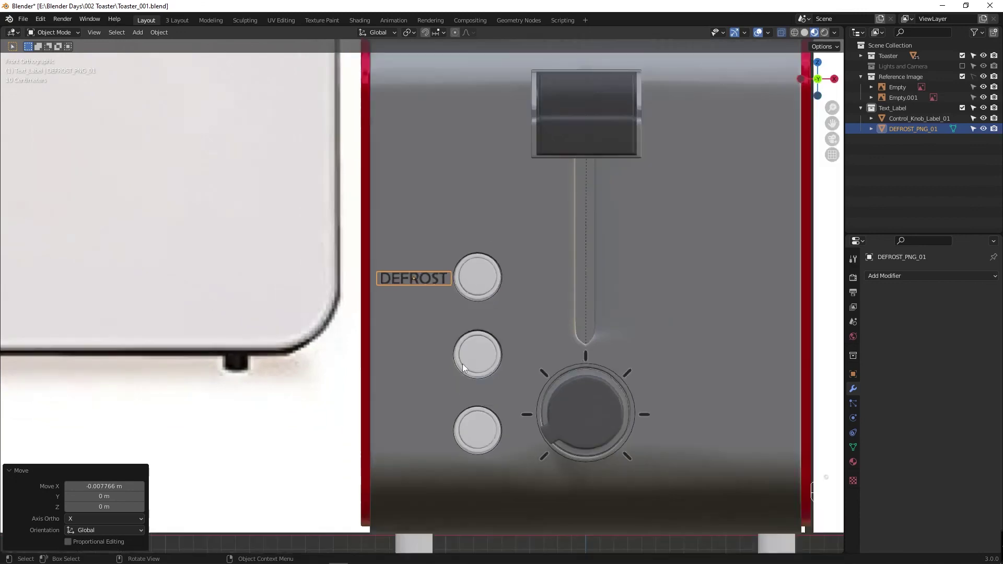
# Step: Orbit in close to the DEFROST label on the toaster front
pyautogui.middleClick(458, 360)
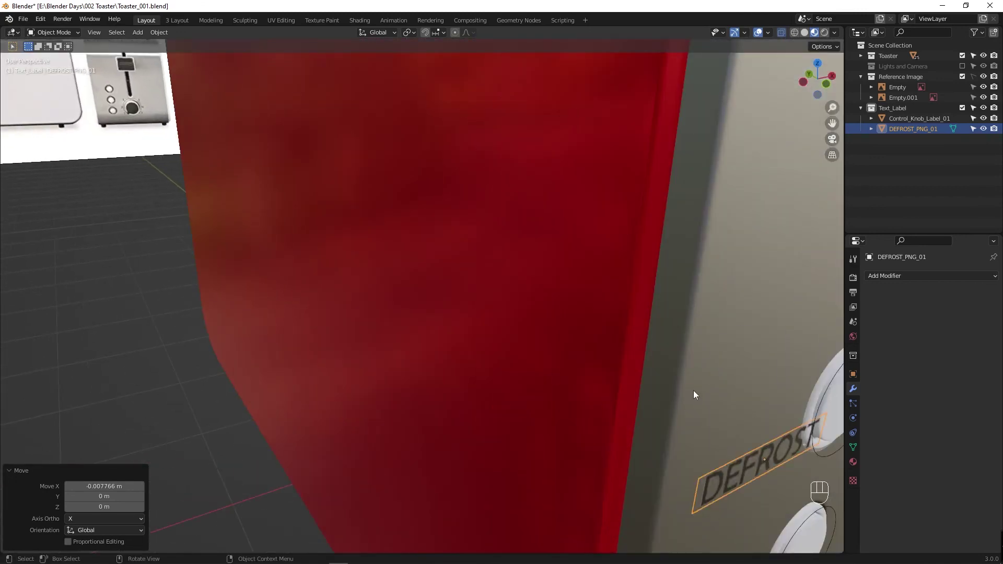
pyautogui.moveTo(695, 361); pyautogui.dragTo(543, 332)
pyautogui.moveTo(522, 356); pyautogui.dragTo(540, 355)
pyautogui.moveTo(531, 348); pyautogui.dragTo(514, 340)
# Step: Add a Shrinkwrap modifier to the label with Toaster Body Silver as its target
pyautogui.click(480, 360)
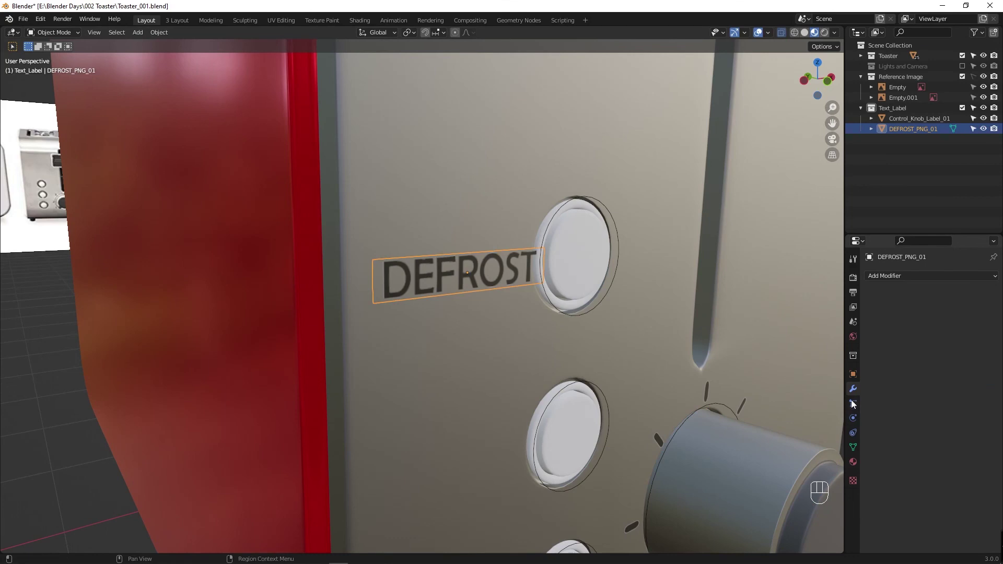
pyautogui.click(855, 393)
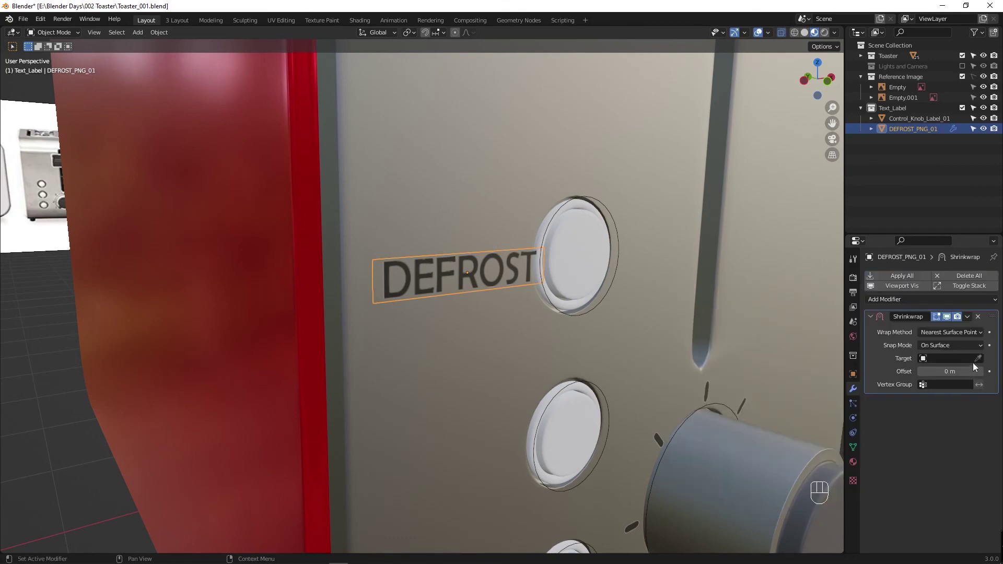
pyautogui.click(982, 361)
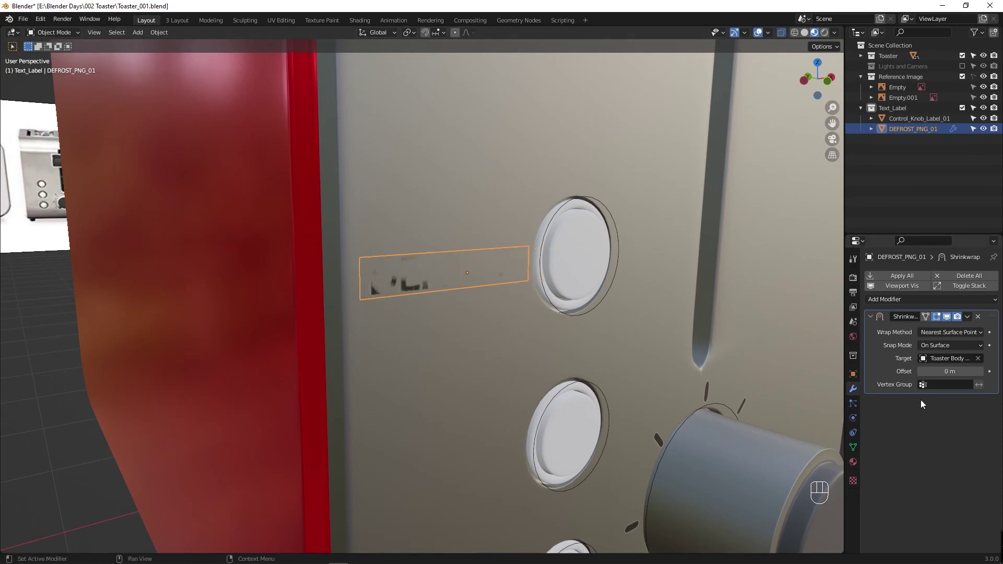
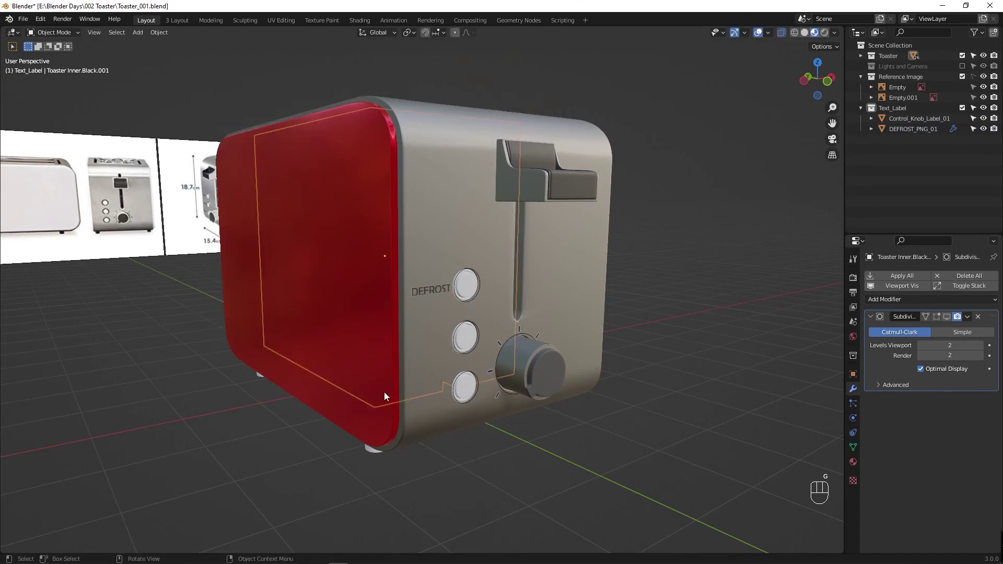
# Step: Select the label with Toaster Body Silver and parent it via Ctrl+P > Object
pyautogui.click(375, 440)
pyautogui.moveTo(366, 280); pyautogui.dragTo(421, 427)
pyautogui.click(432, 425)
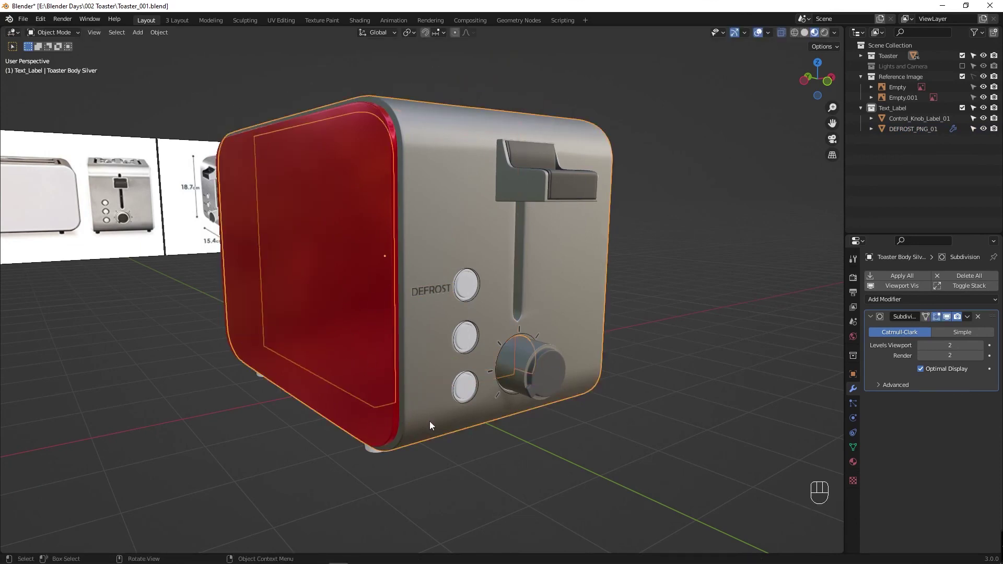
pyautogui.press('ctrl+p')
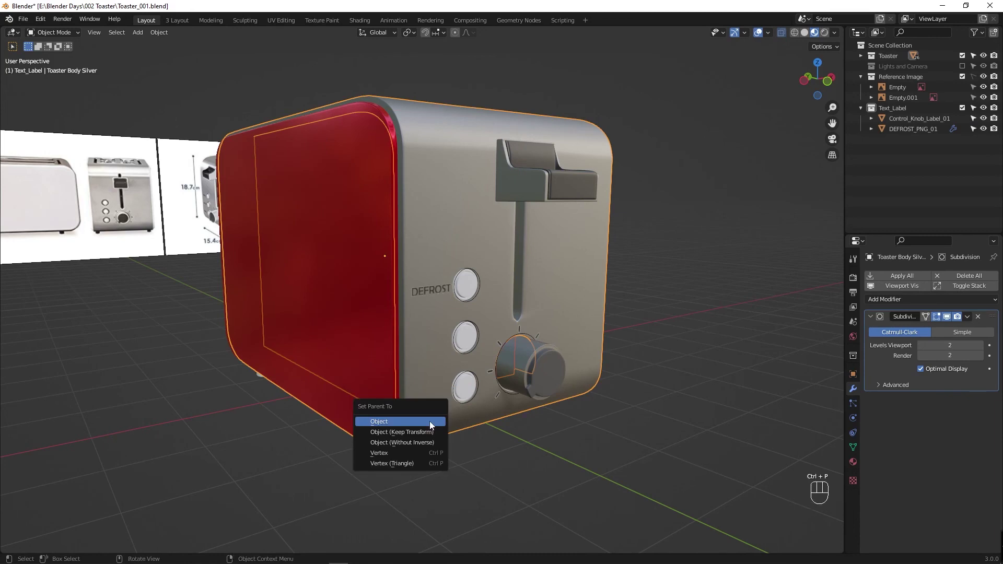
pyautogui.click(393, 425)
pyautogui.click(433, 427)
pyautogui.press('ctrl+p')
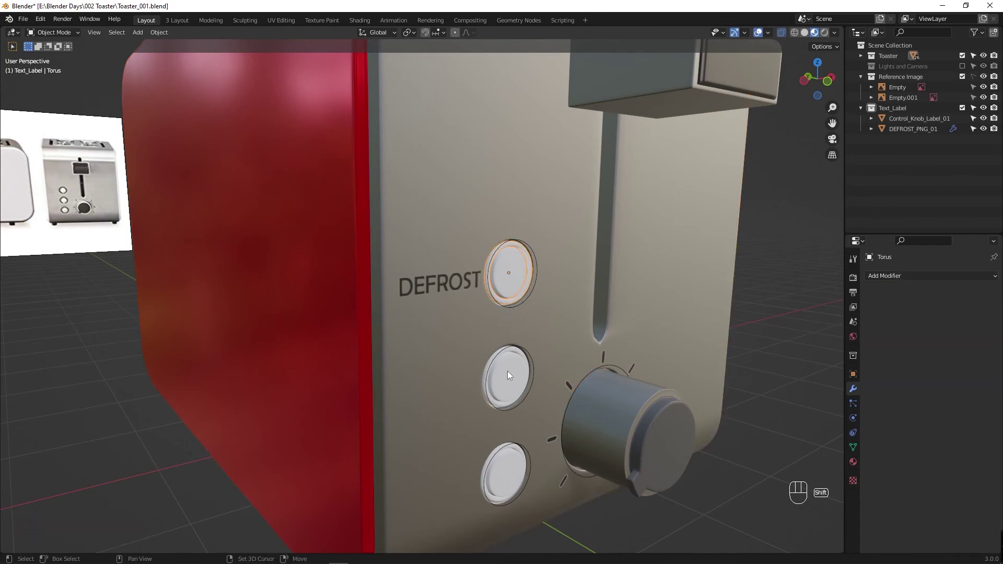
# Step: Select the top button's rim and bring up its Material Properties
pyautogui.middleClick(487, 433)
pyautogui.click(646, 538)
pyautogui.moveTo(502, 280); pyautogui.dragTo(508, 362)
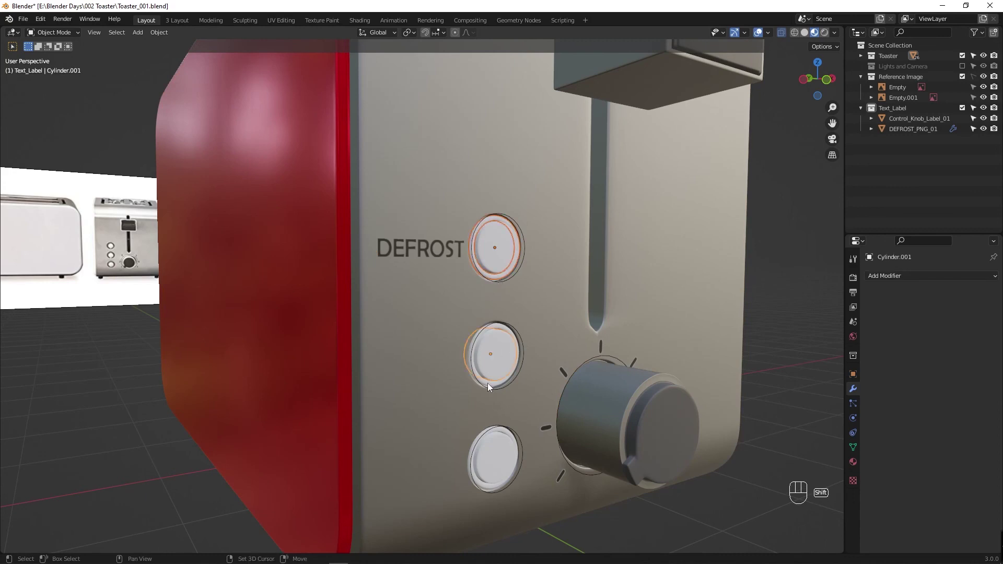
pyautogui.moveTo(633, 540); pyautogui.dragTo(605, 525)
pyautogui.moveTo(492, 490); pyautogui.dragTo(495, 423)
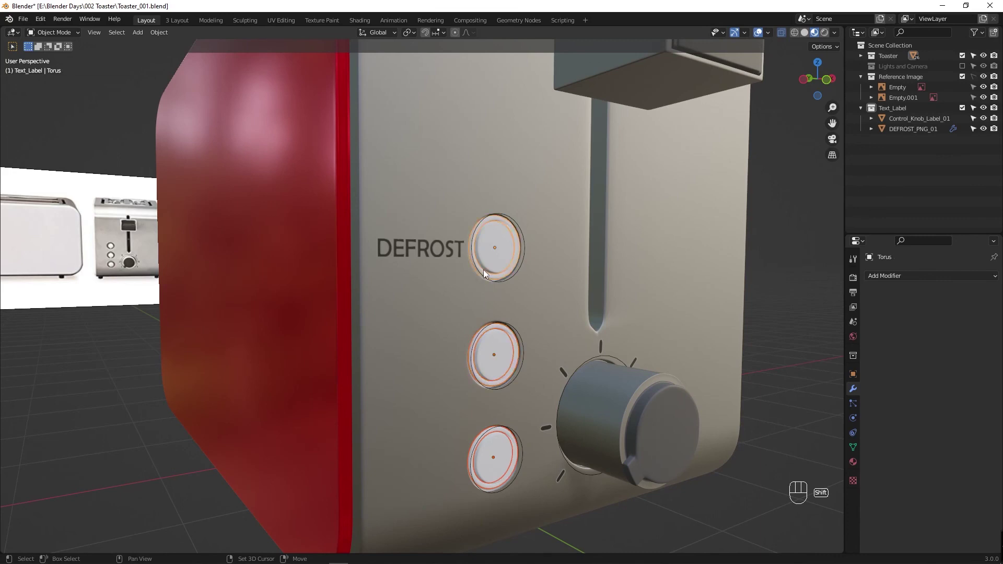
pyautogui.click(854, 467)
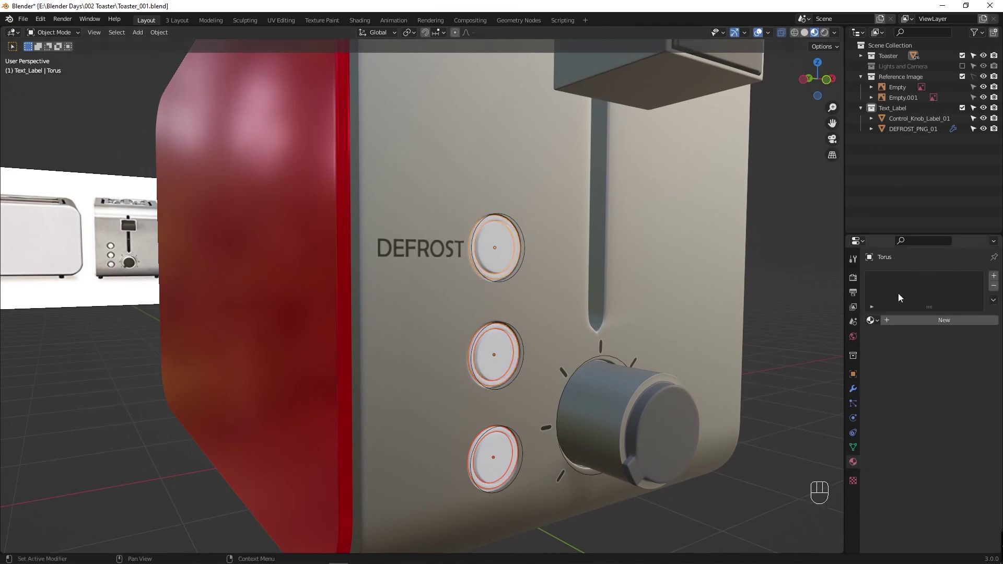
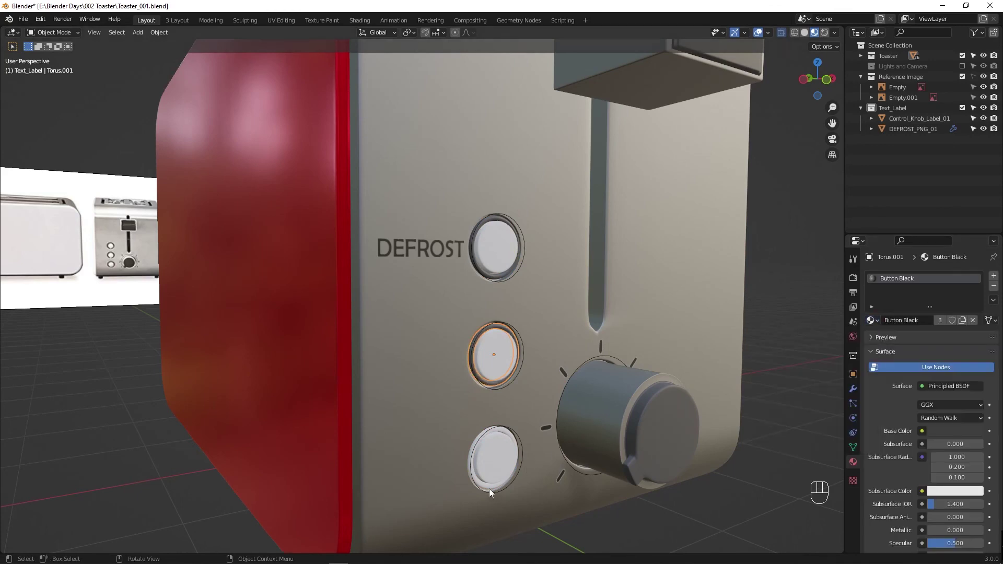
pyautogui.moveTo(494, 490); pyautogui.dragTo(823, 355)
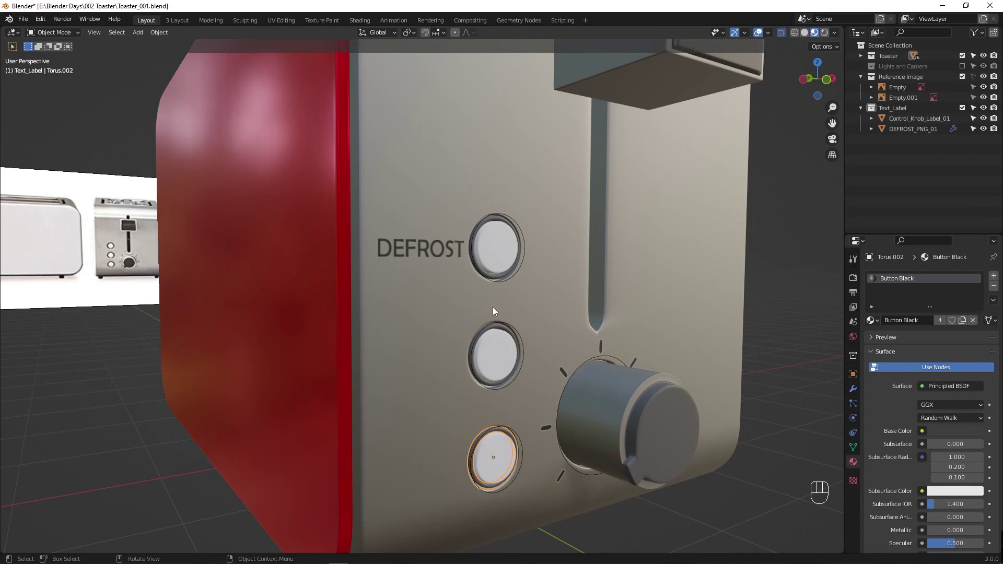
# Step: Select the bottom button ring (Torus.002) and assign it a black material from the browse list
pyautogui.click(458, 307)
pyautogui.click(506, 248)
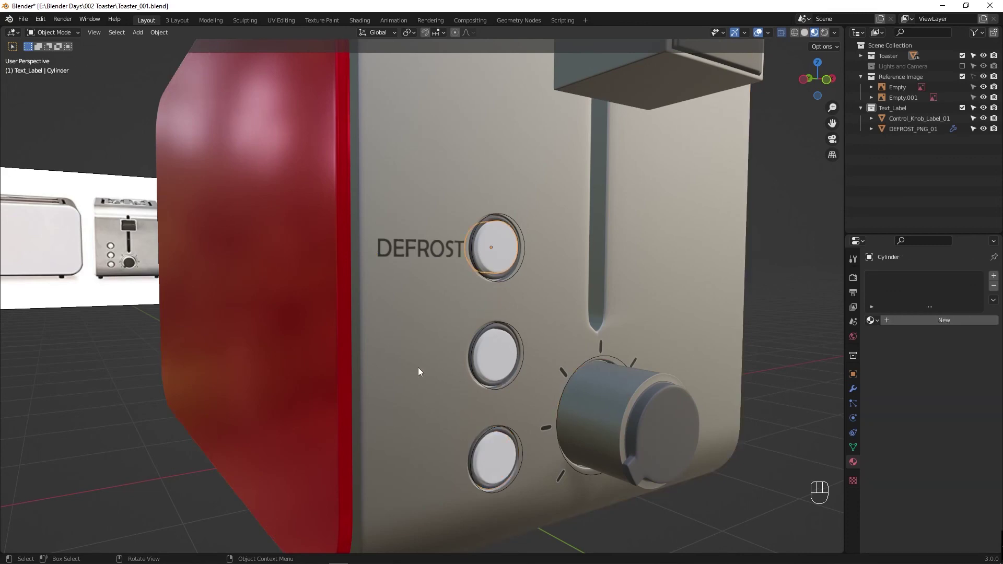
pyautogui.moveTo(340, 332); pyautogui.dragTo(311, 334)
pyautogui.moveTo(559, 312); pyautogui.dragTo(582, 323)
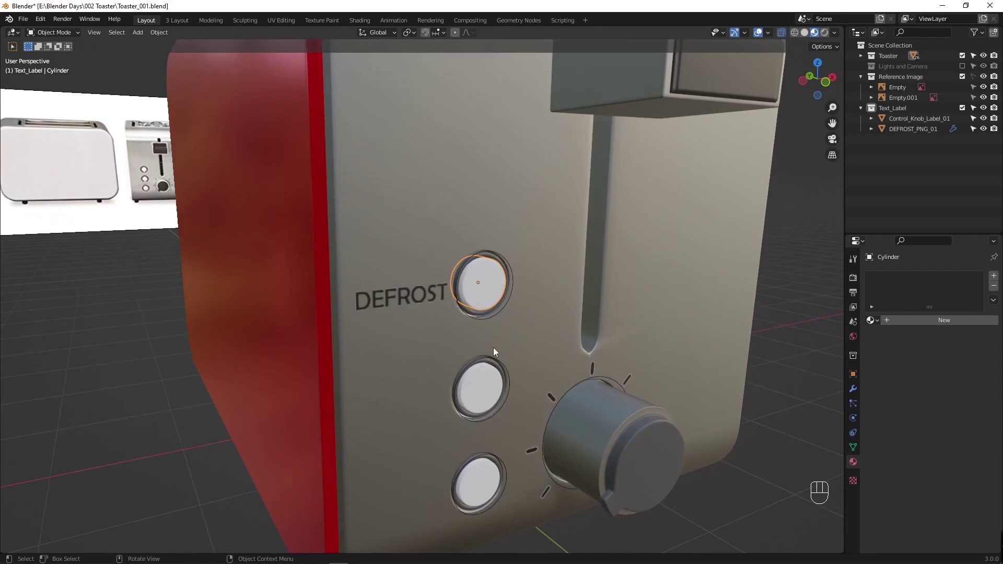
pyautogui.moveTo(470, 309); pyautogui.dragTo(879, 284)
pyautogui.moveTo(880, 322); pyautogui.dragTo(822, 400)
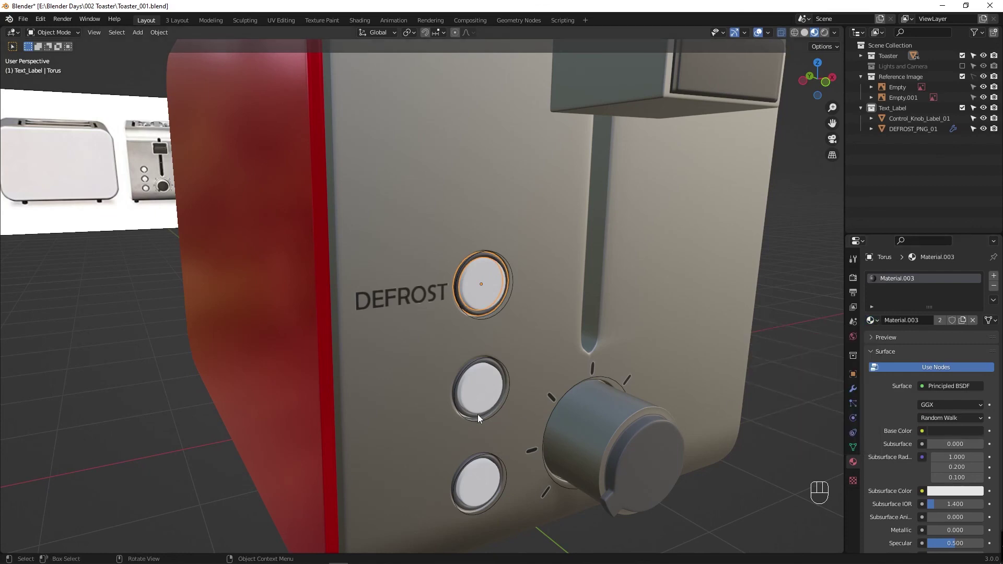
pyautogui.click(482, 419)
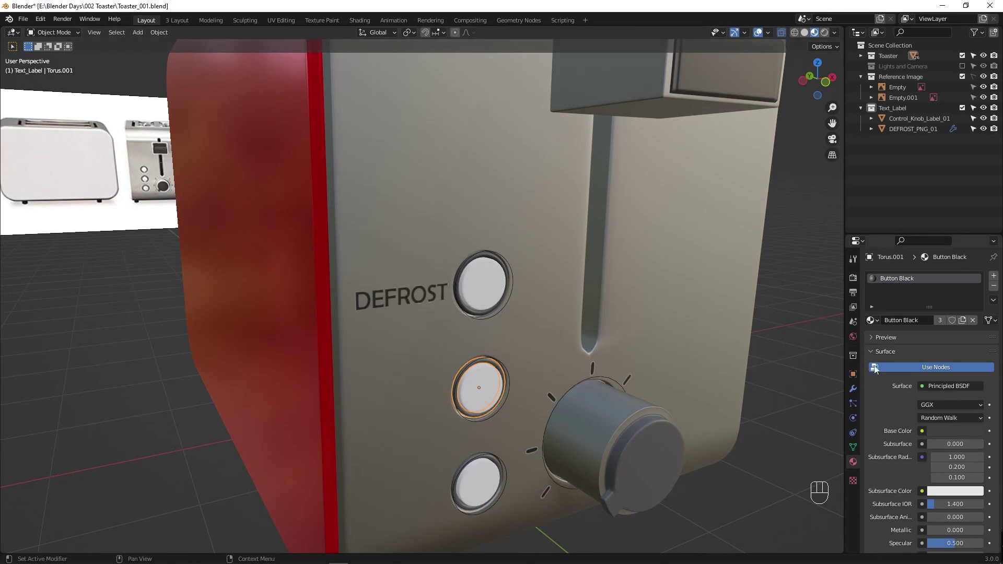
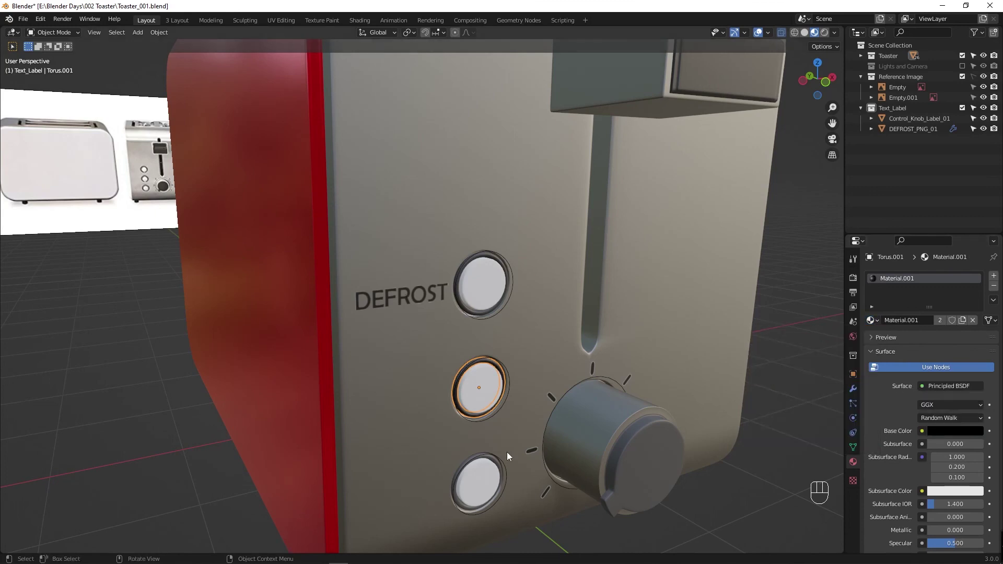
pyautogui.click(463, 507)
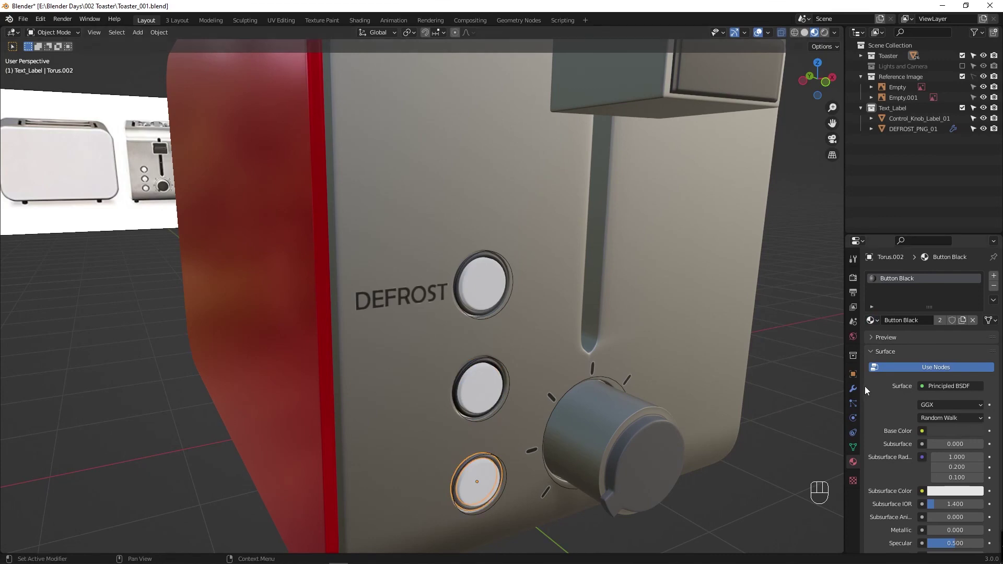